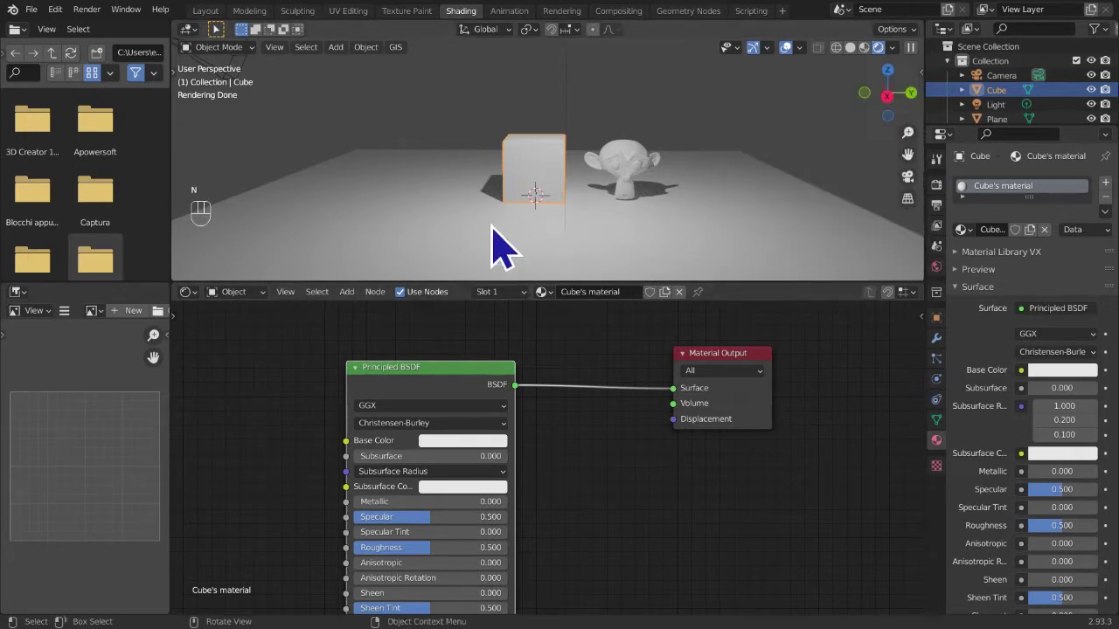
- Duplicate the Principled BSDF, delete a node with X and drag the remaining node aside
middle_click(439, 426)
middle_click(454, 423)
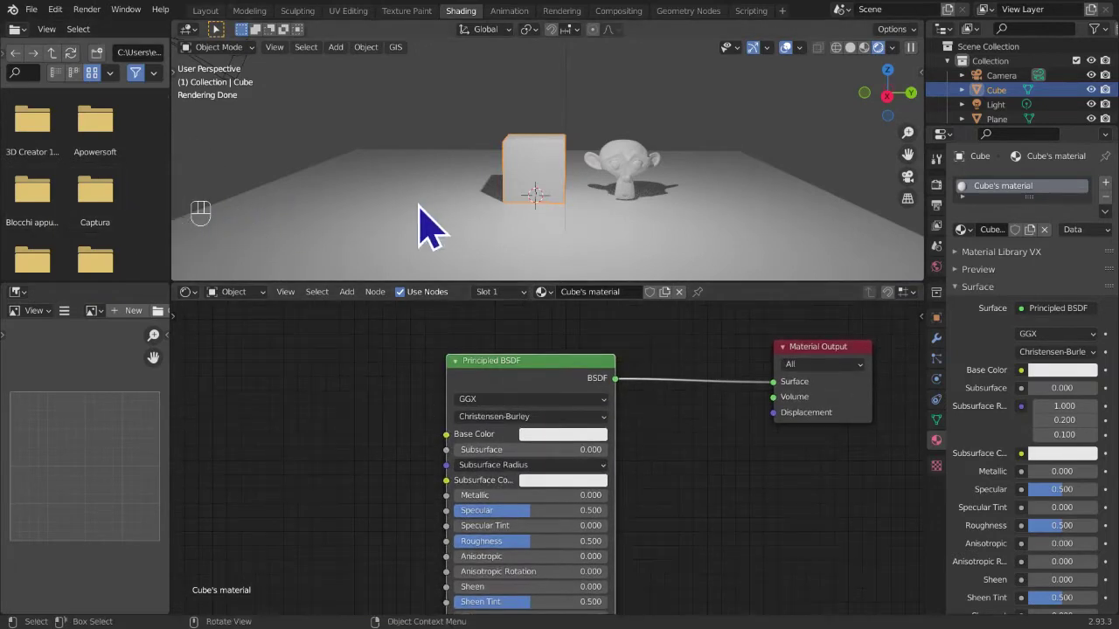
left_click_drag(549, 382, 663, 382)
key("shift+d")
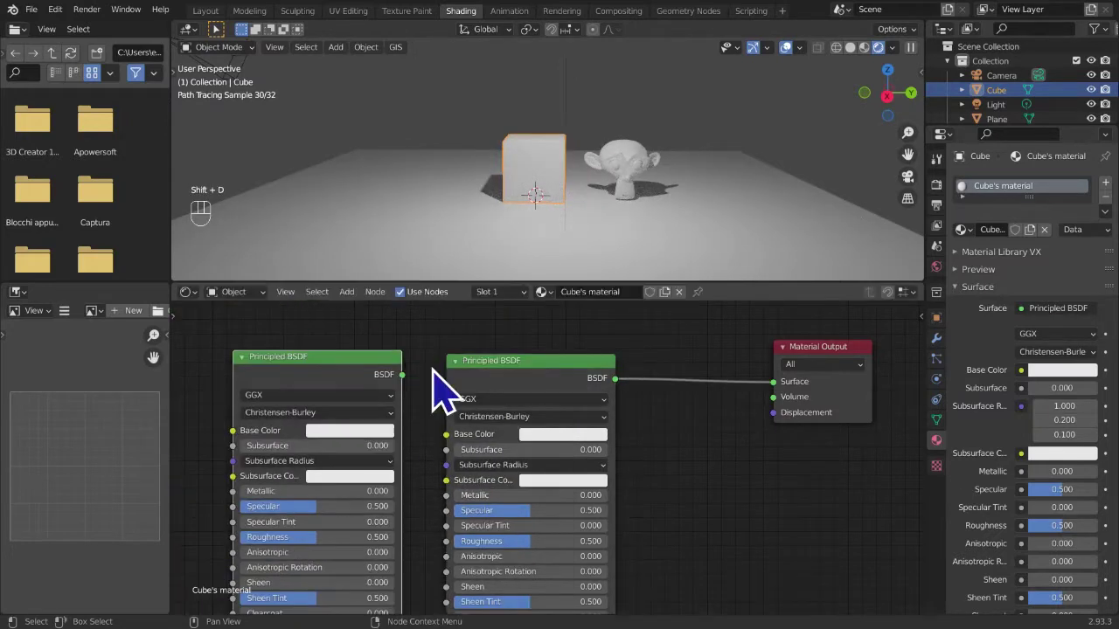
key("x")
left_click(527, 380)
left_click_drag(528, 380, 379, 416)
- Start renaming the node to 't' via F2, then undo the recent changes with Ctrl+Z
right_click(542, 386)
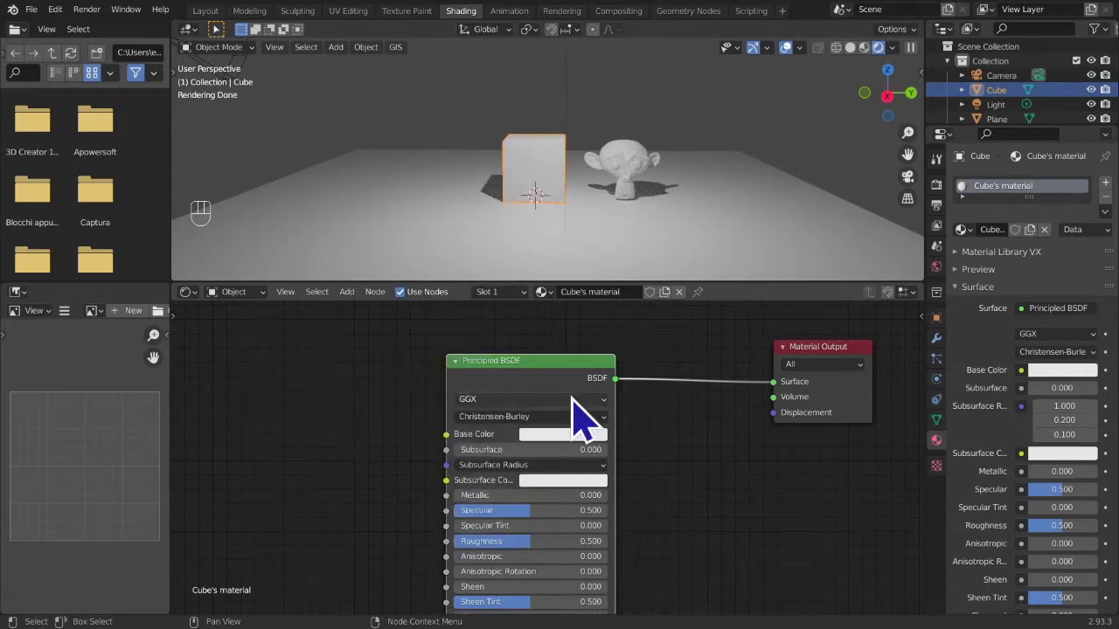
key("F2")
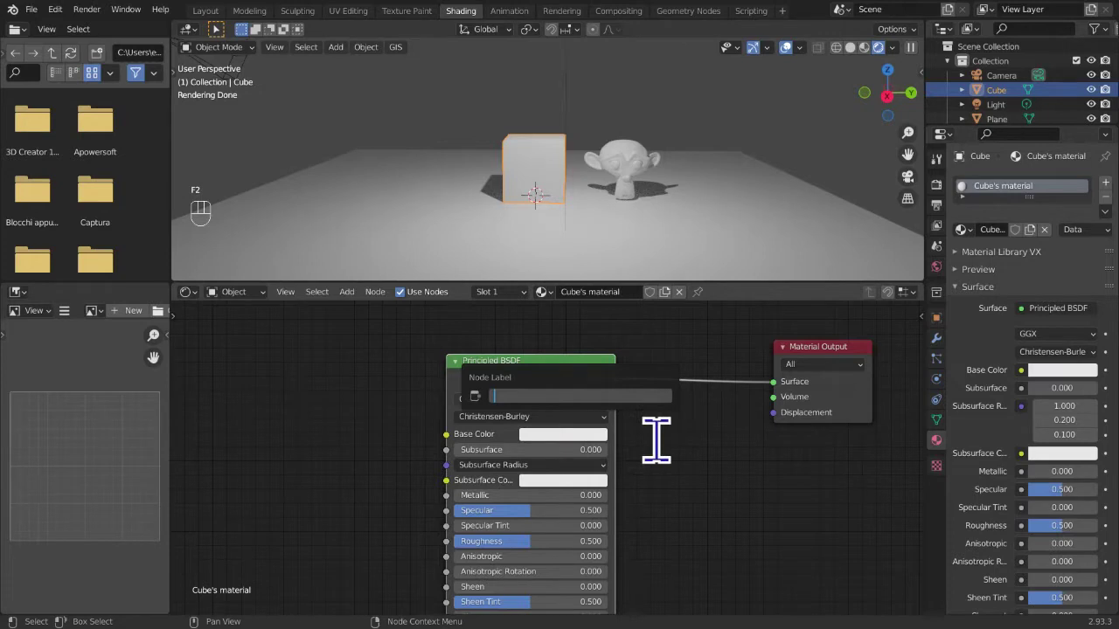
type("t")
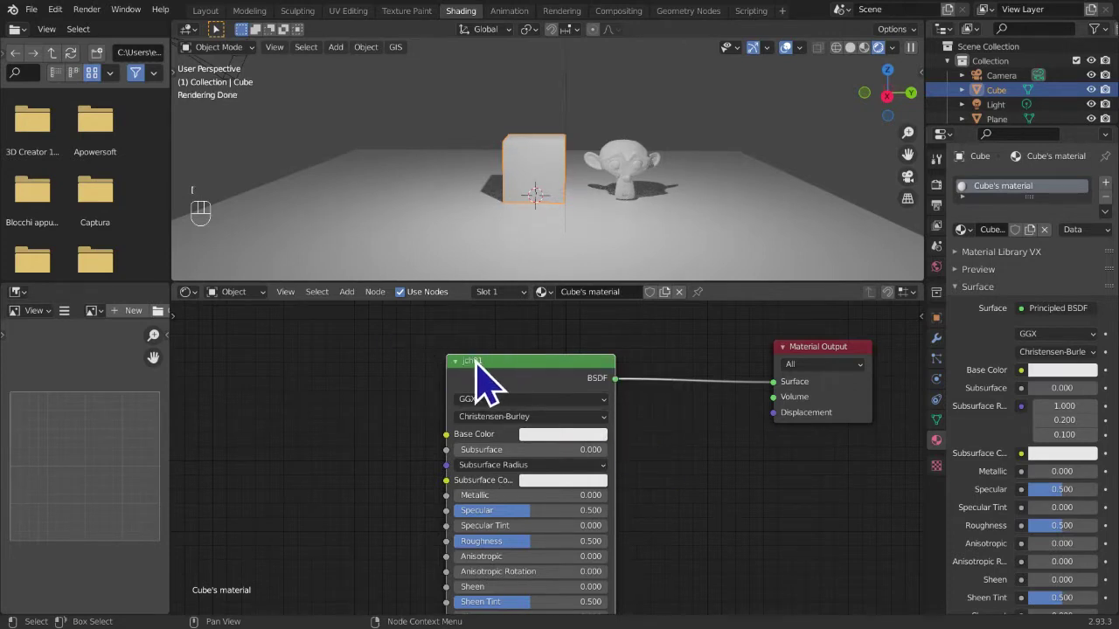
key("ctrl+z")
key("ctrl+z")
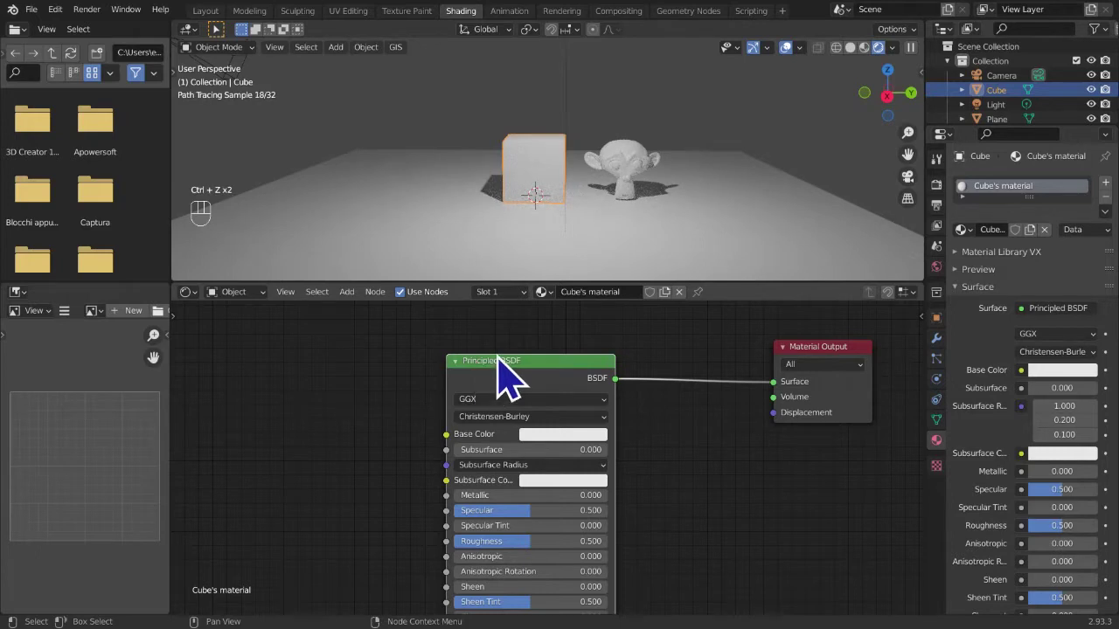
left_click_drag(512, 404, 532, 433)
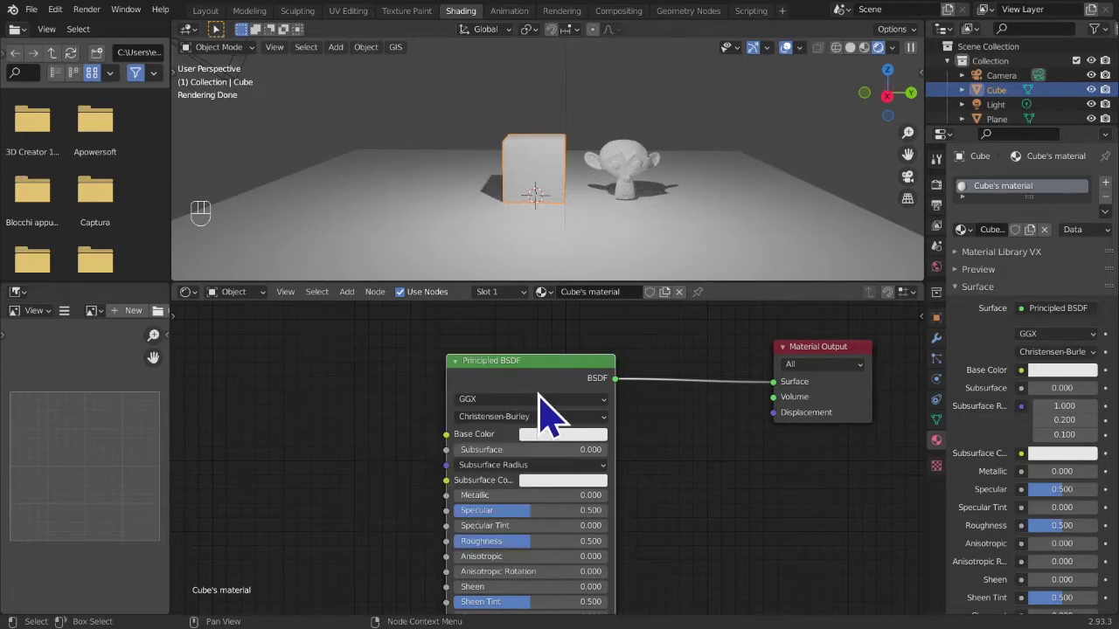
- Delete the Principled BSDF node and rearrange the remaining graph around Material Output
key("x")
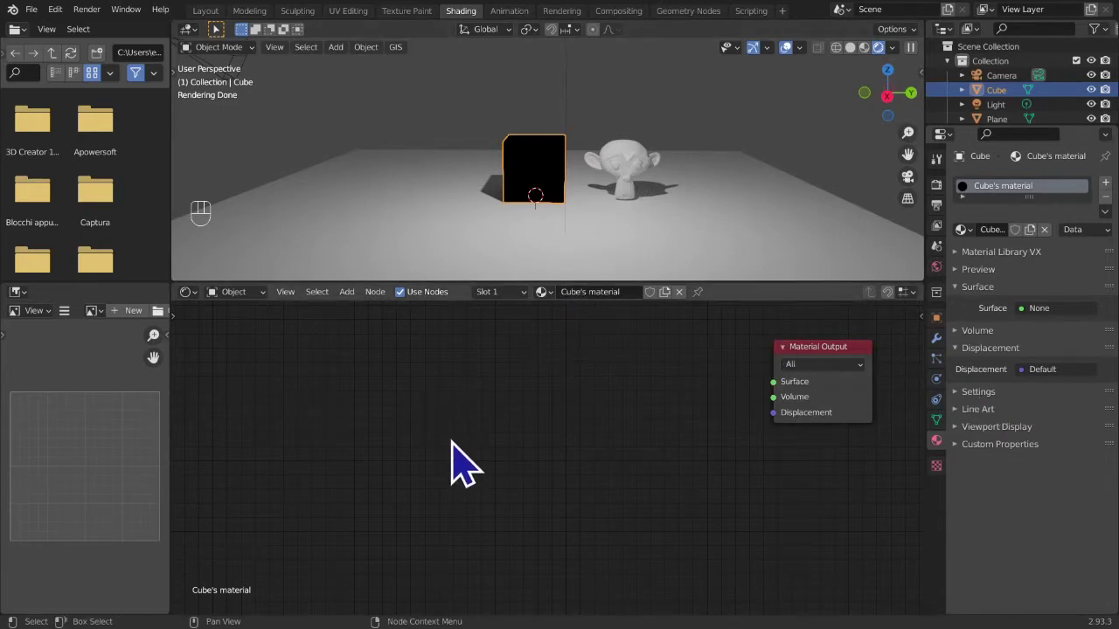
left_click_drag(469, 463, 761, 439)
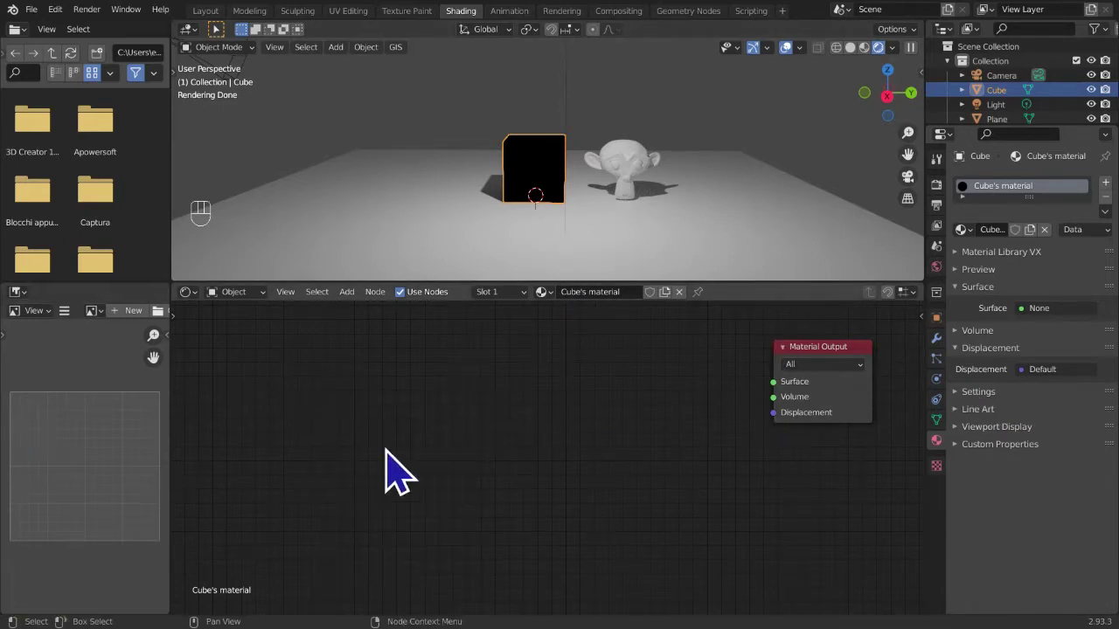
left_click_drag(331, 385, 606, 418)
left_click_drag(692, 435, 374, 425)
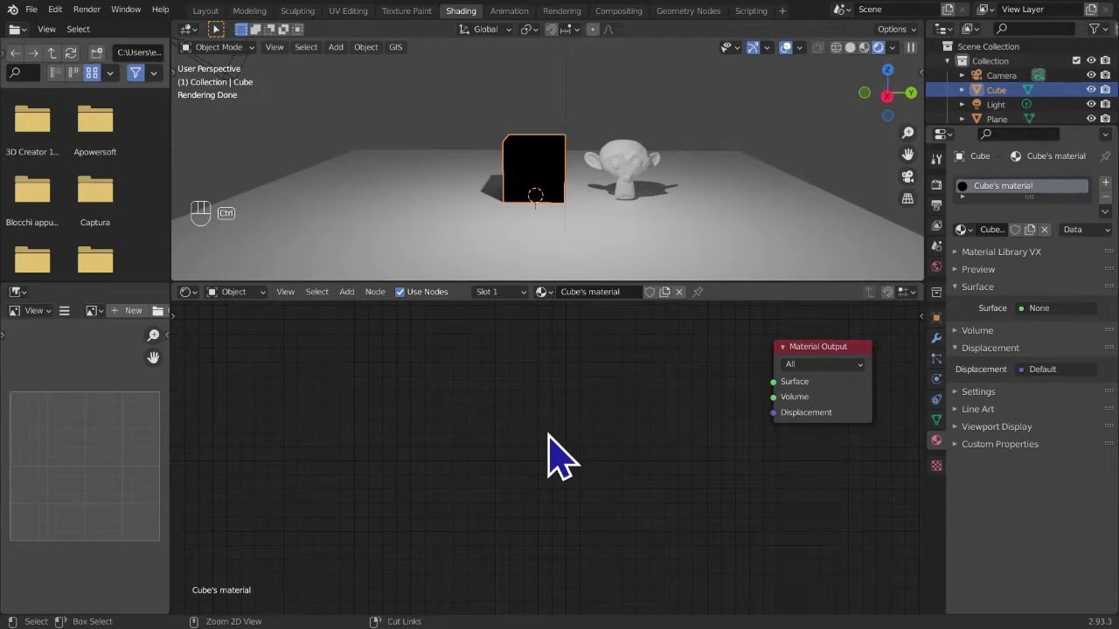
- Paste the Principled BSDF back, re-copy and re-paste it, and wire it to the Surface input
key("ctrl+v")
key("ctrl+c")
key("x")
key("ctrl+v")
left_click_drag(631, 404, 677, 430)
left_click_drag(553, 397, 531, 474)
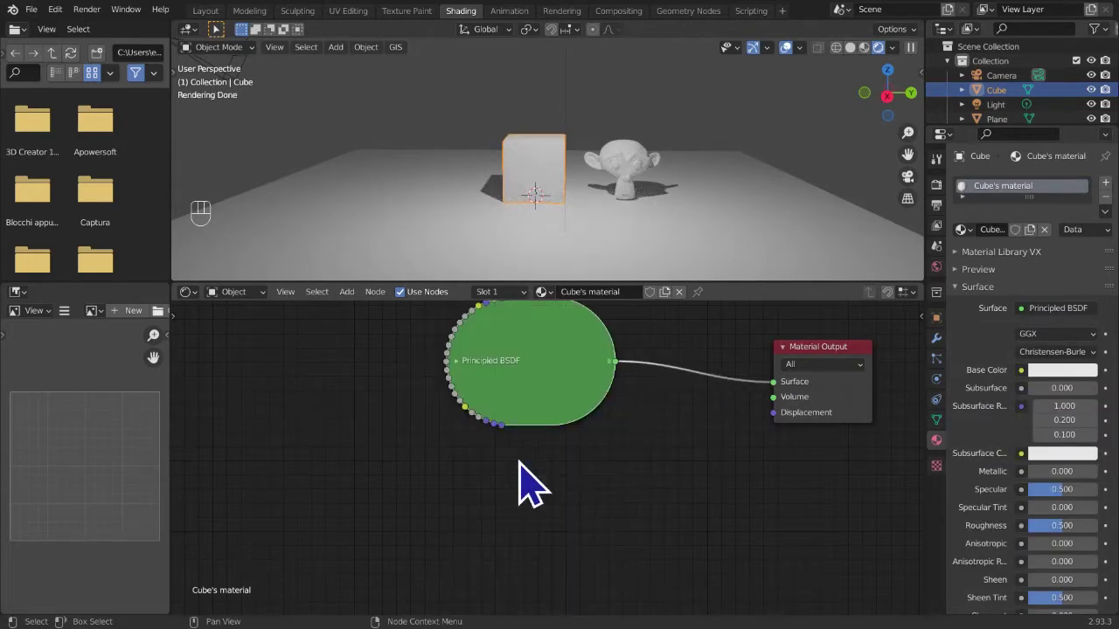
left_click(466, 373)
left_click(467, 376)
left_click(466, 376)
left_click(466, 376)
left_click(466, 376)
double_click(467, 377)
left_click(467, 377)
double_click(467, 376)
double_click(467, 376)
left_click_drag(467, 376, 467, 377)
double_click(468, 377)
left_click(467, 377)
key("h")
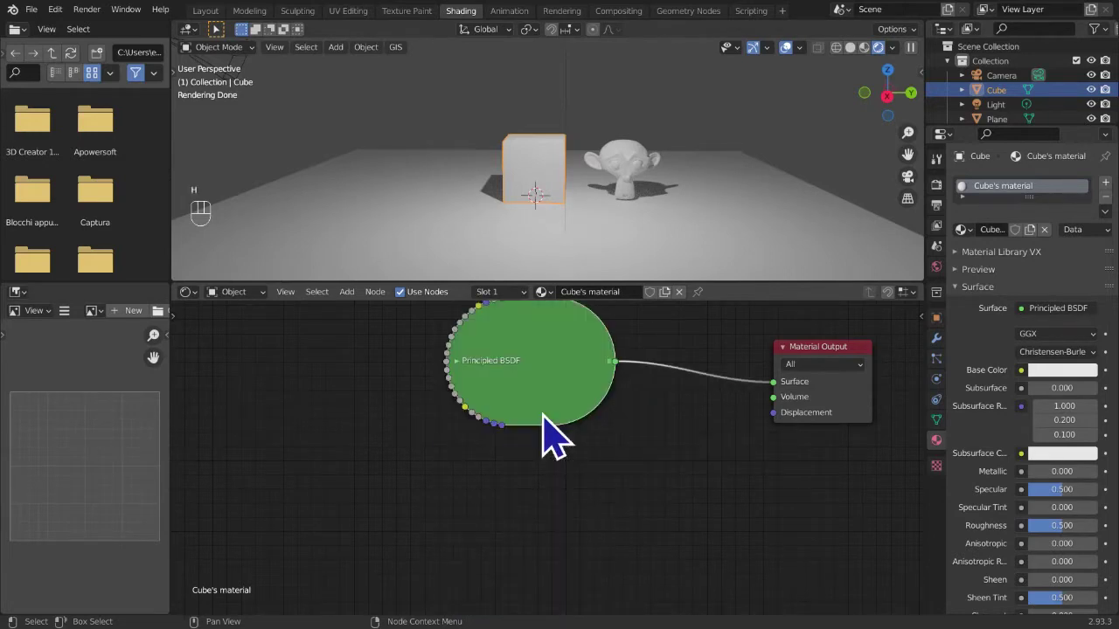
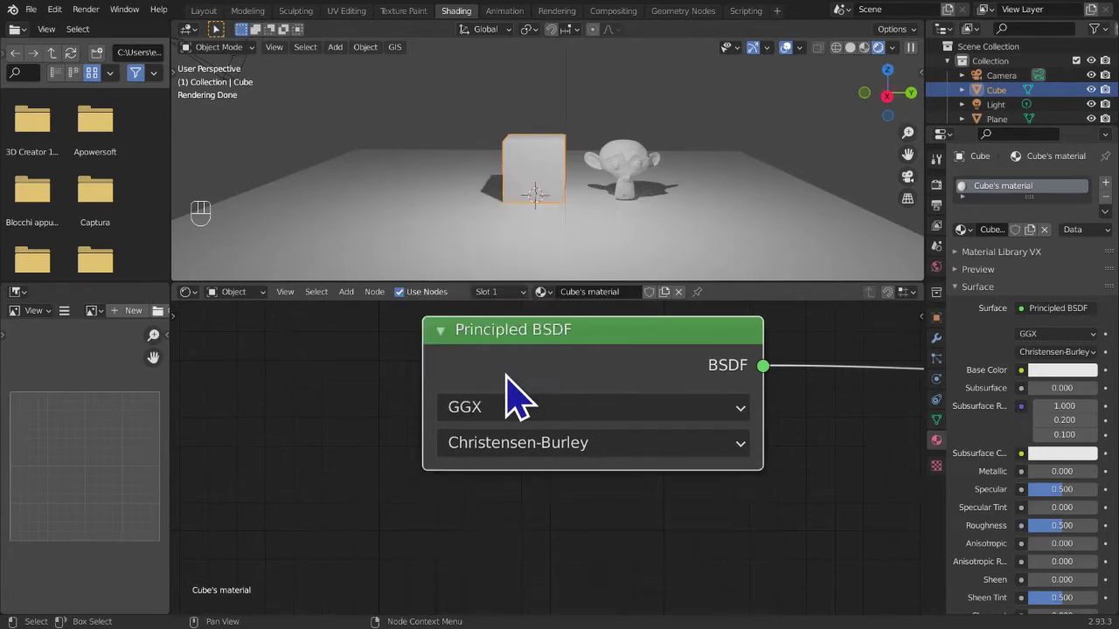
right_click(539, 344)
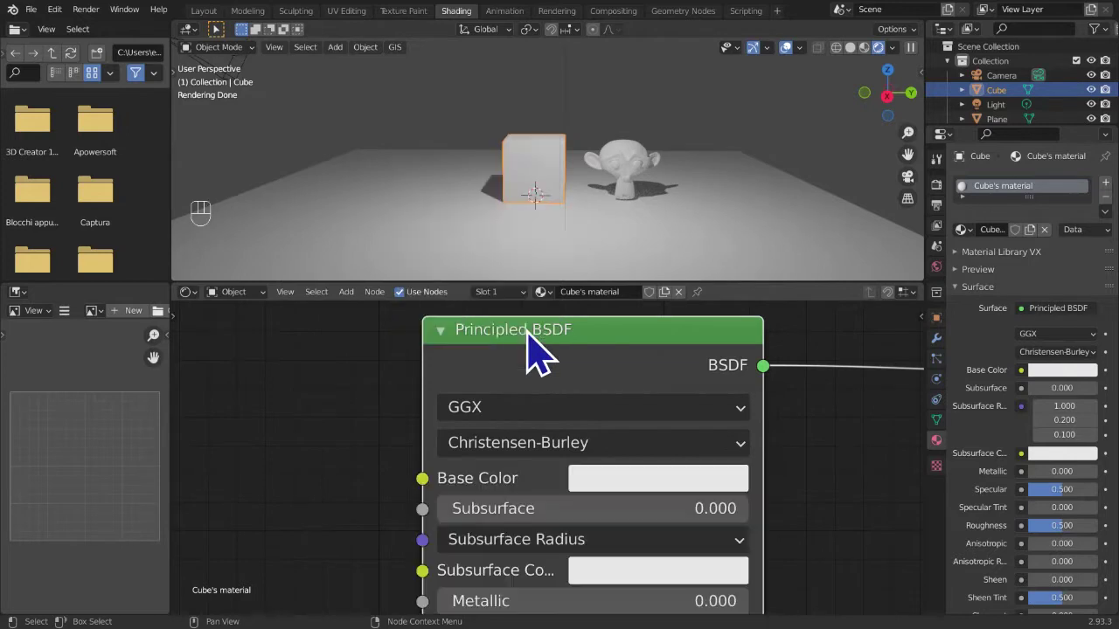
right_click(540, 344)
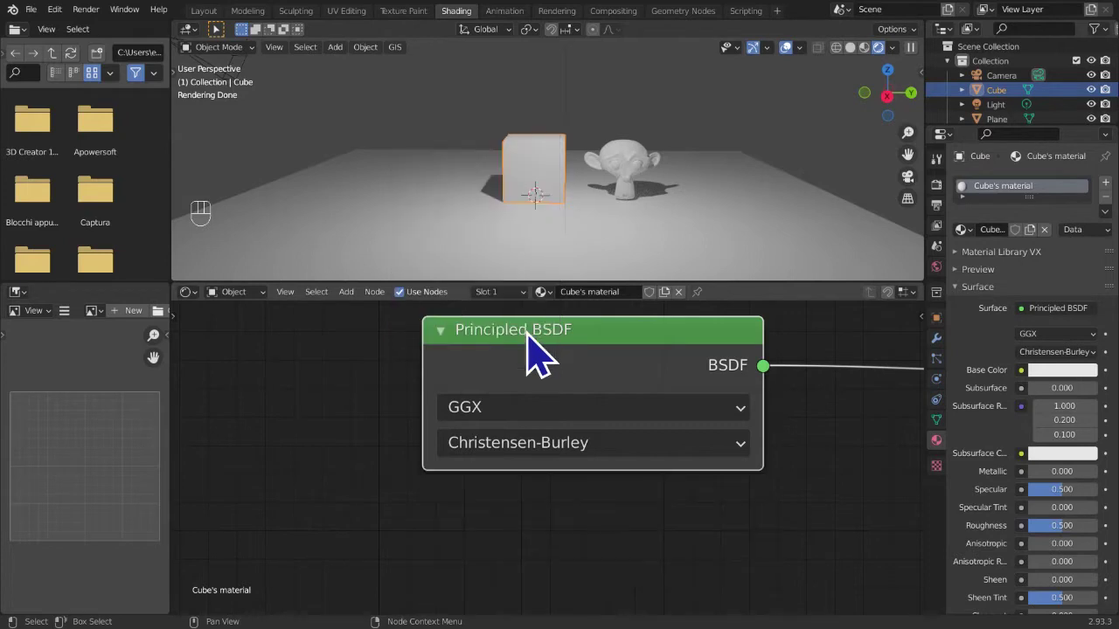
key("ctrl+h")
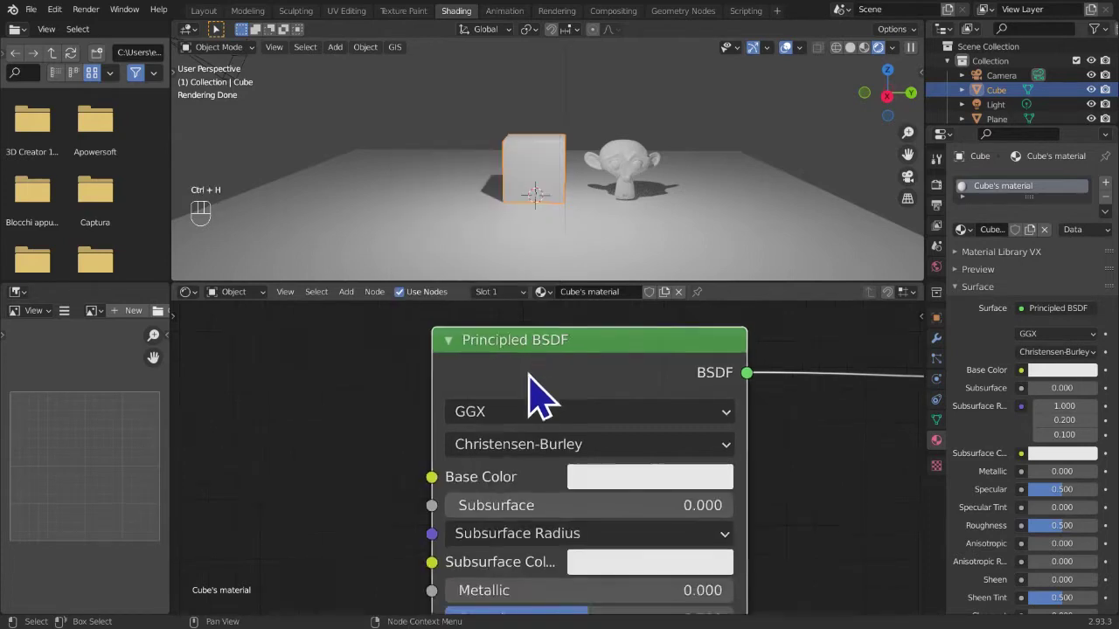
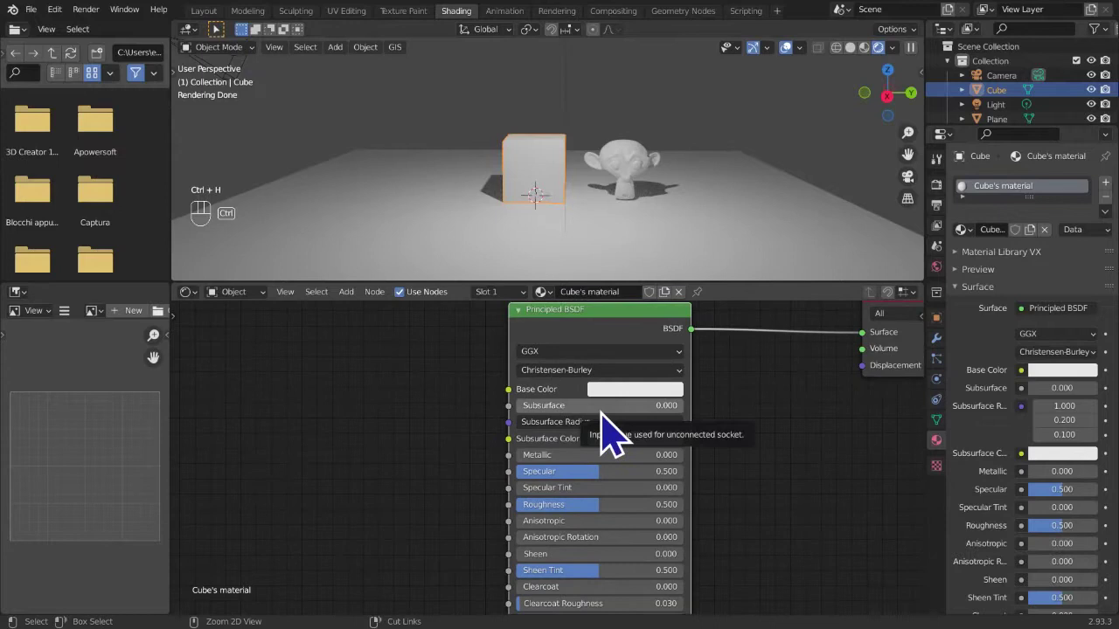
key("ctrl+h")
key("ctrl+h")
key("ctrl+h")
key("ctrl+h")
key("ctrl+h")
key("ctrl+h")
key("ctrl+h")
key("ctrl+h")
key("ctrl+h")
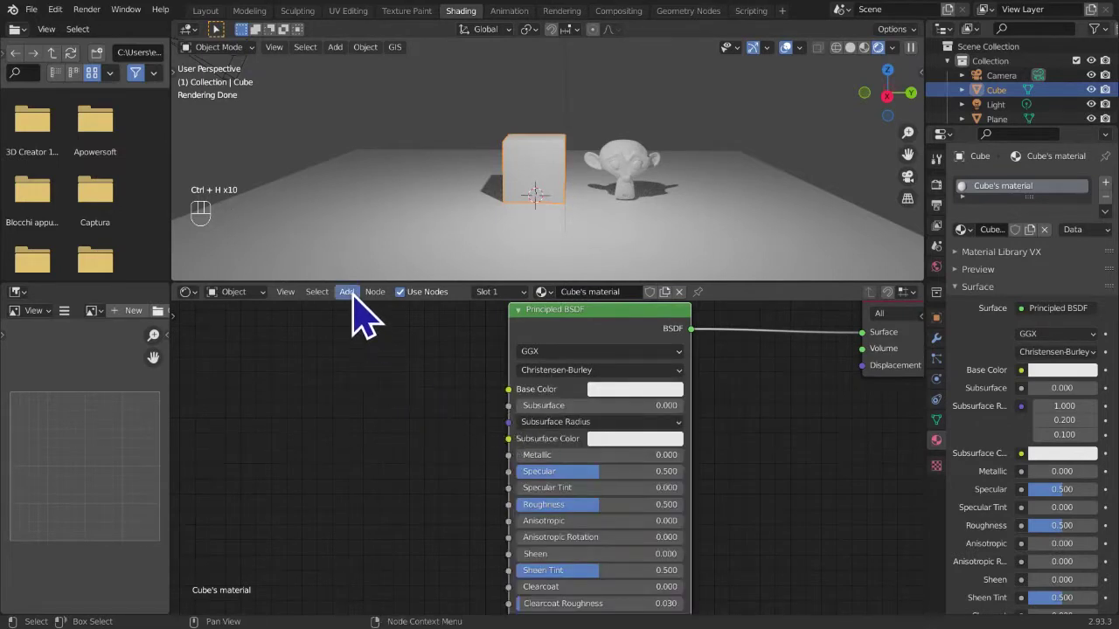
- Place the new Value node and wire its output into the Principled BSDF's Metallic input
left_click_drag(364, 306, 254, 382)
left_click_drag(314, 409, 357, 435)
left_click_drag(359, 408, 522, 478)
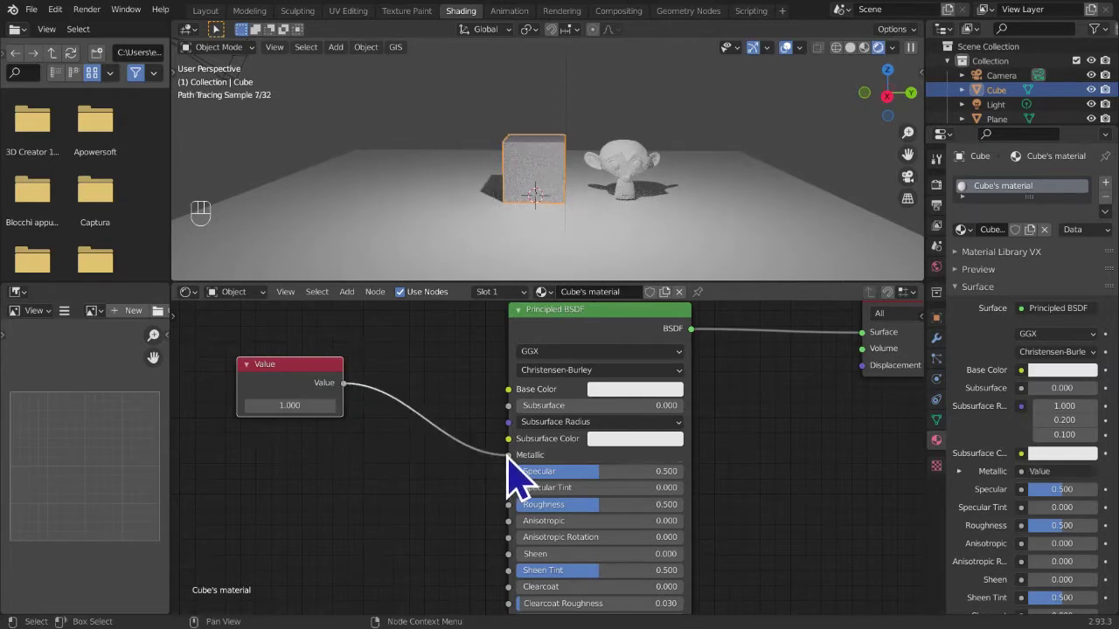
left_click_drag(616, 210, 360, 378)
left_click_drag(613, 249, 654, 238)
- Select and reposition the Principled BSDF and Value nodes in the graph
left_click(605, 330)
right_click(605, 330)
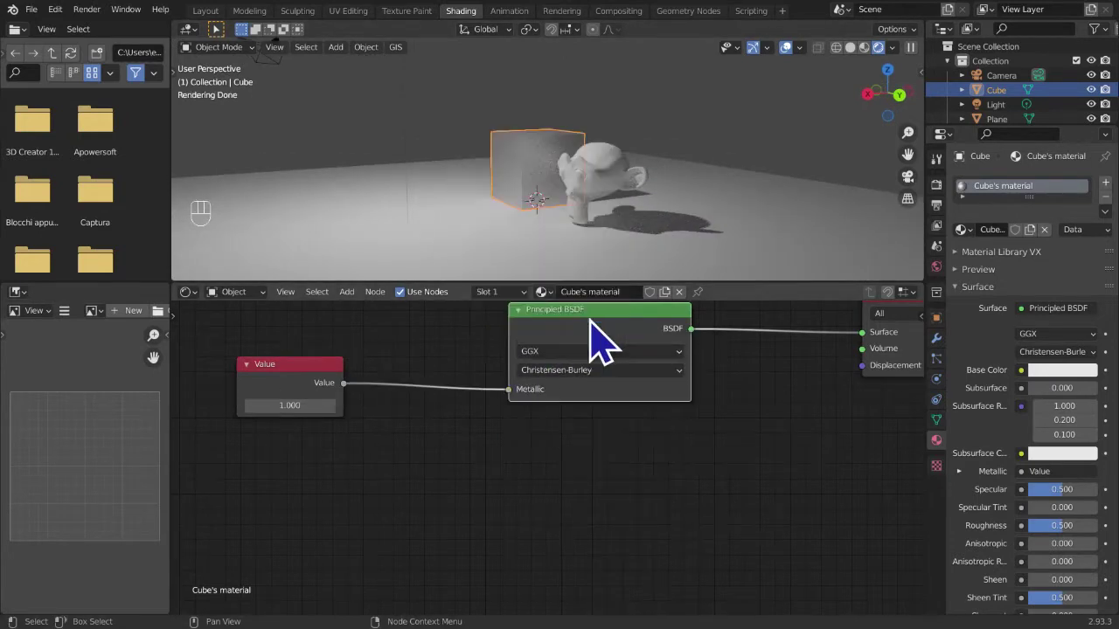
left_click(523, 414)
left_click(579, 331)
left_click(304, 381)
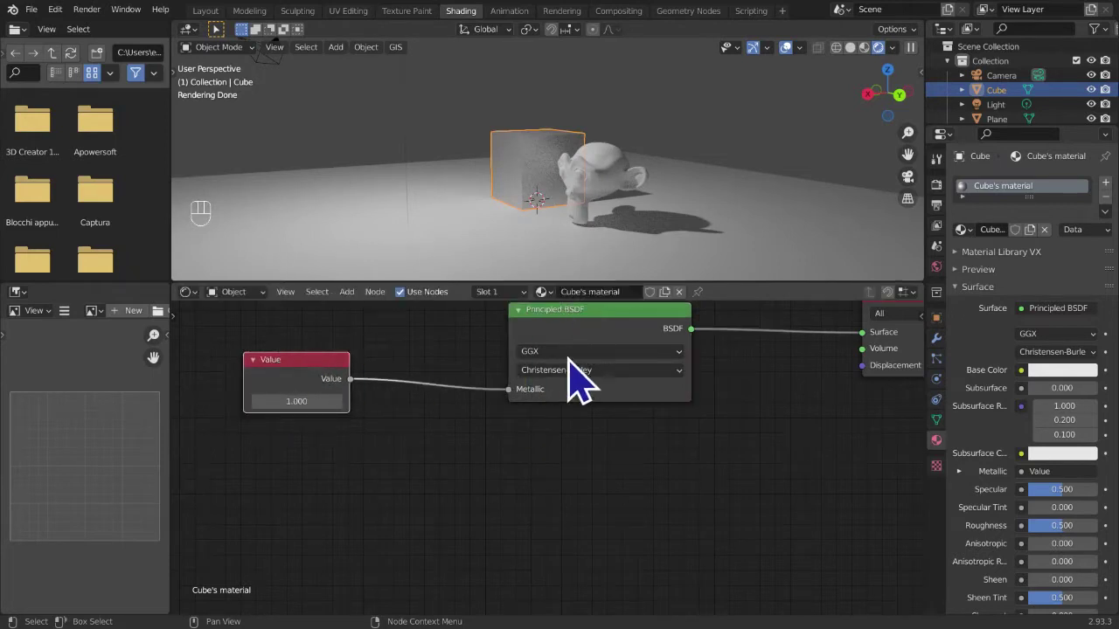
left_click(595, 327)
left_click_drag(601, 342, 800, 365)
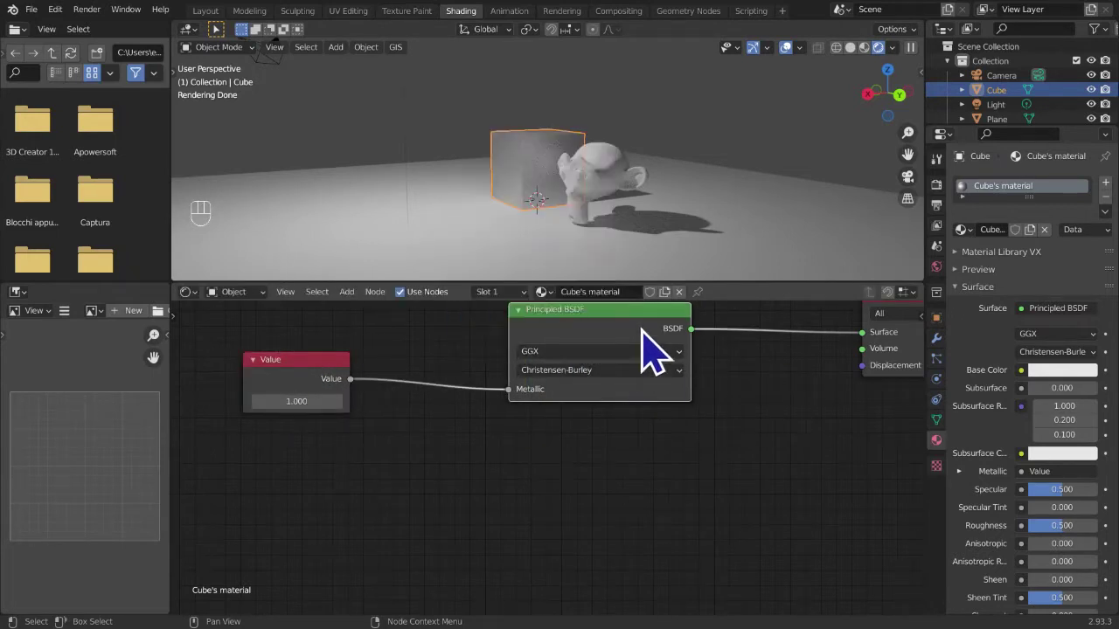
left_click_drag(635, 354, 744, 362)
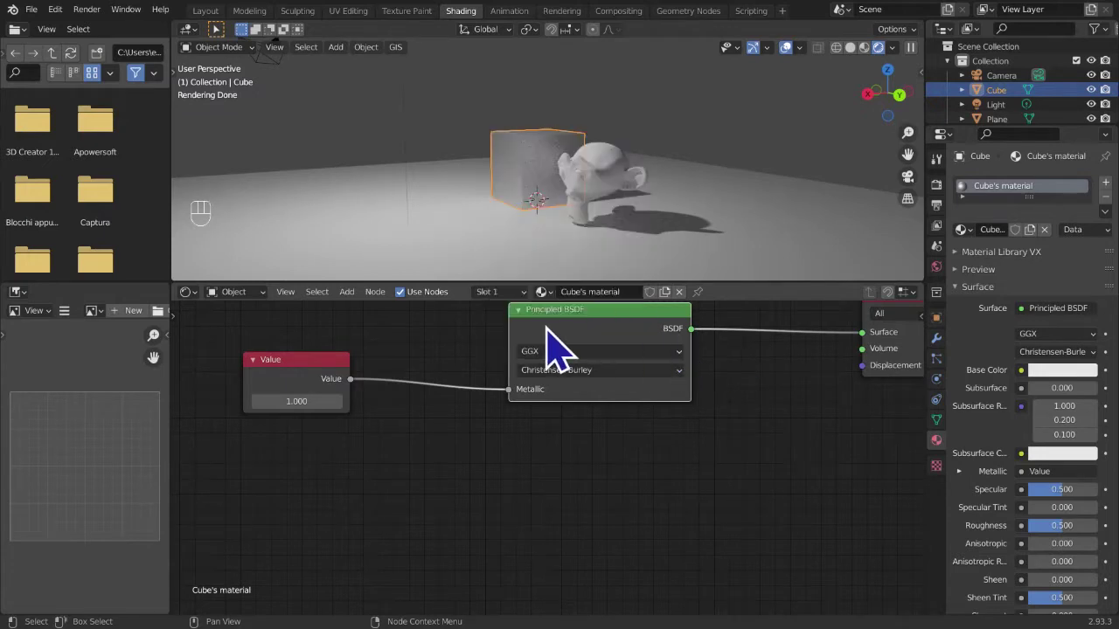
- Toggle hidden unused sockets on the Principled BSDF with Ctrl+H and expand its panels
key("ctrl+h")
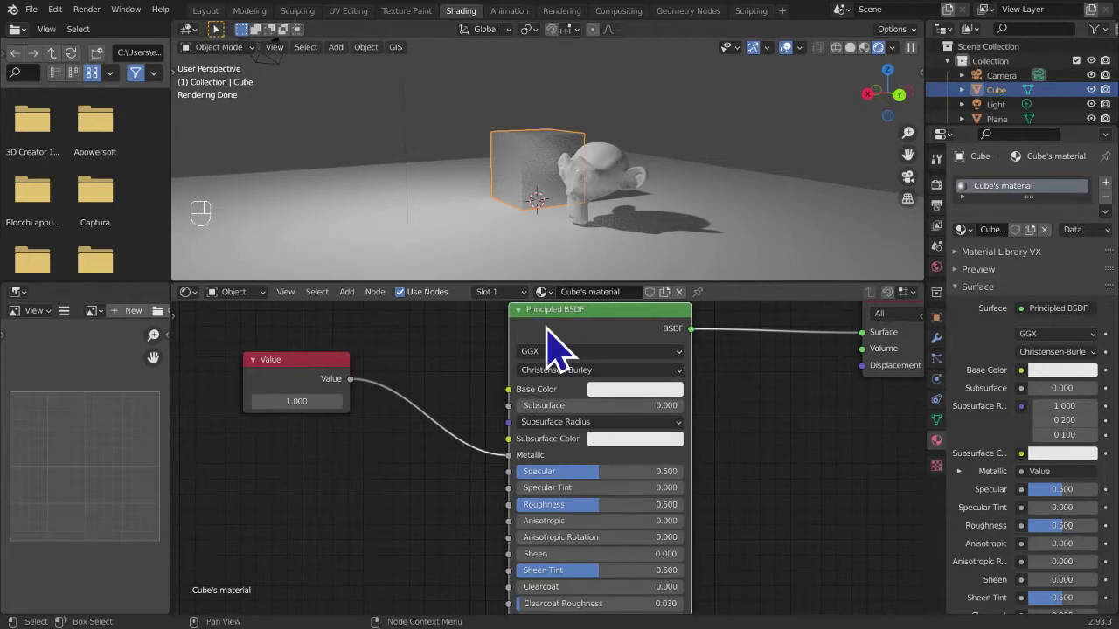
key("ctrl+h")
key("ctrl+h")
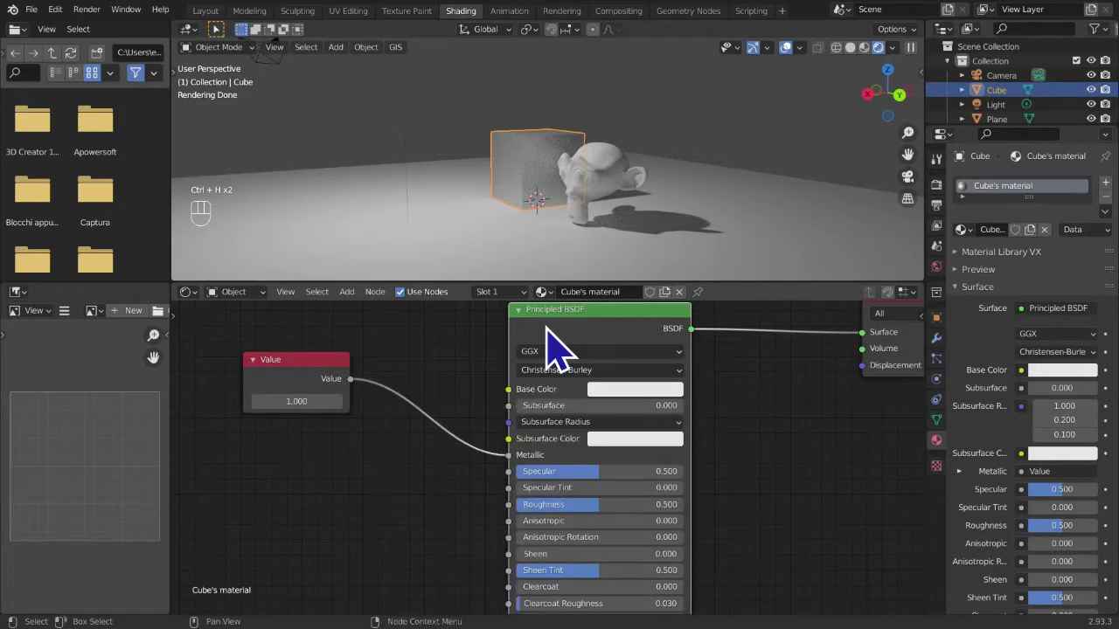
left_click(571, 375)
left_click(571, 395)
left_click(576, 381)
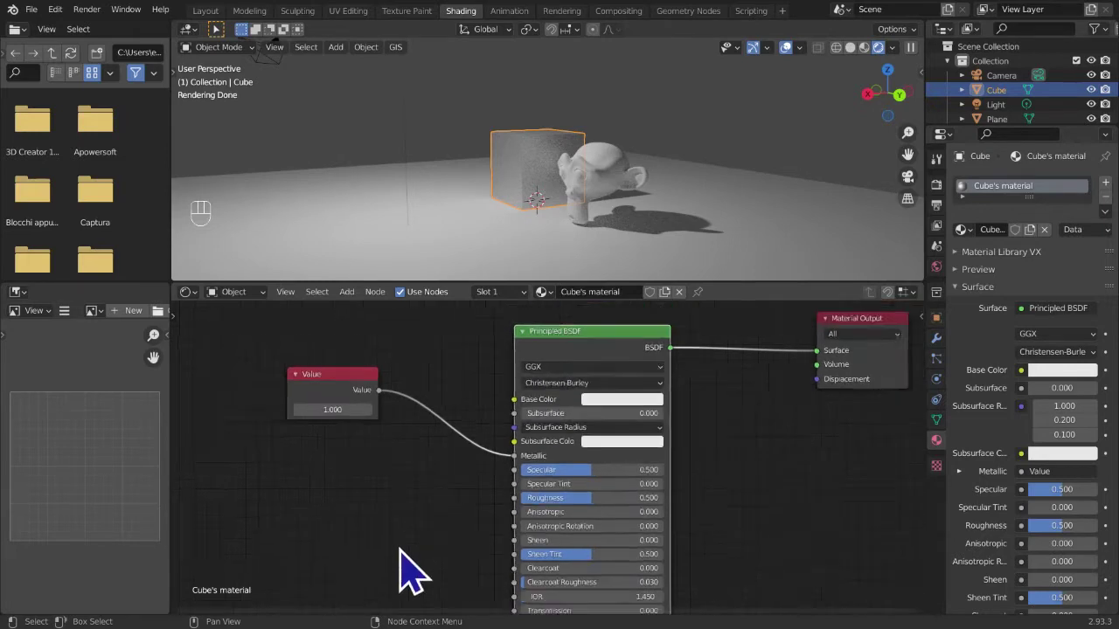
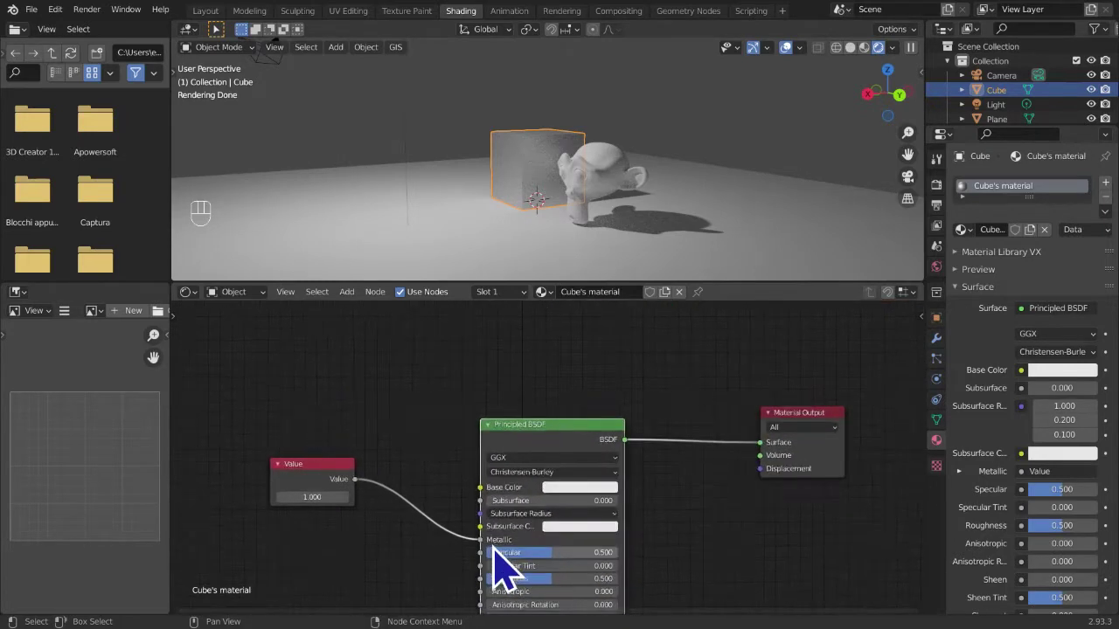
- Set the Value node to 1.000, recentre the graph and bring up the shader node's options
left_click(624, 481)
left_click(609, 477)
right_click(608, 477)
left_click_drag(586, 441, 873, 439)
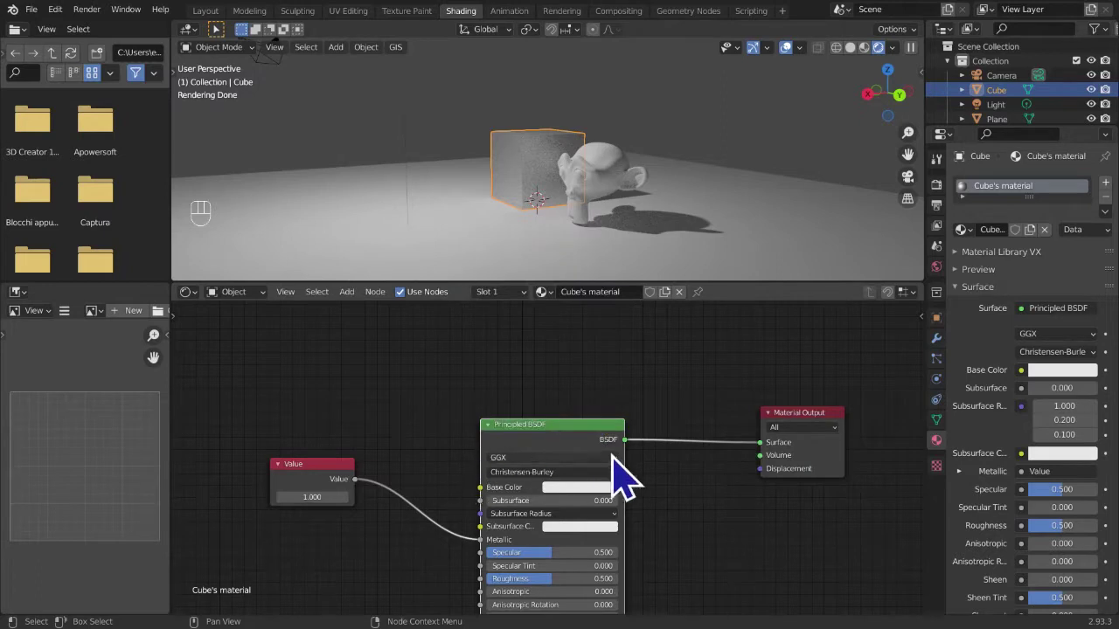
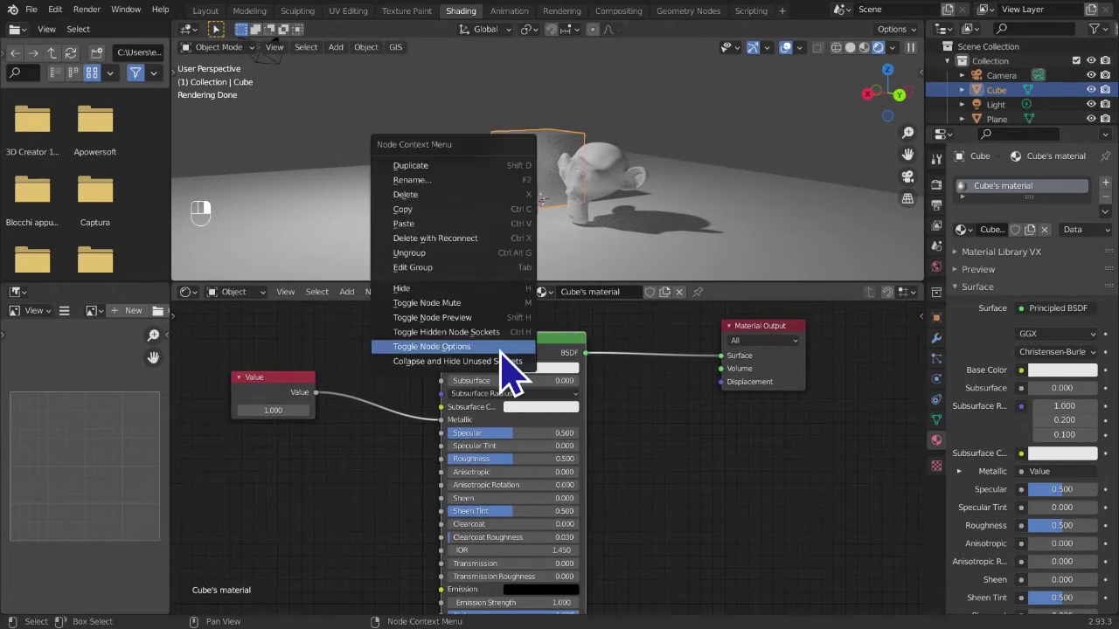
right_click(516, 373)
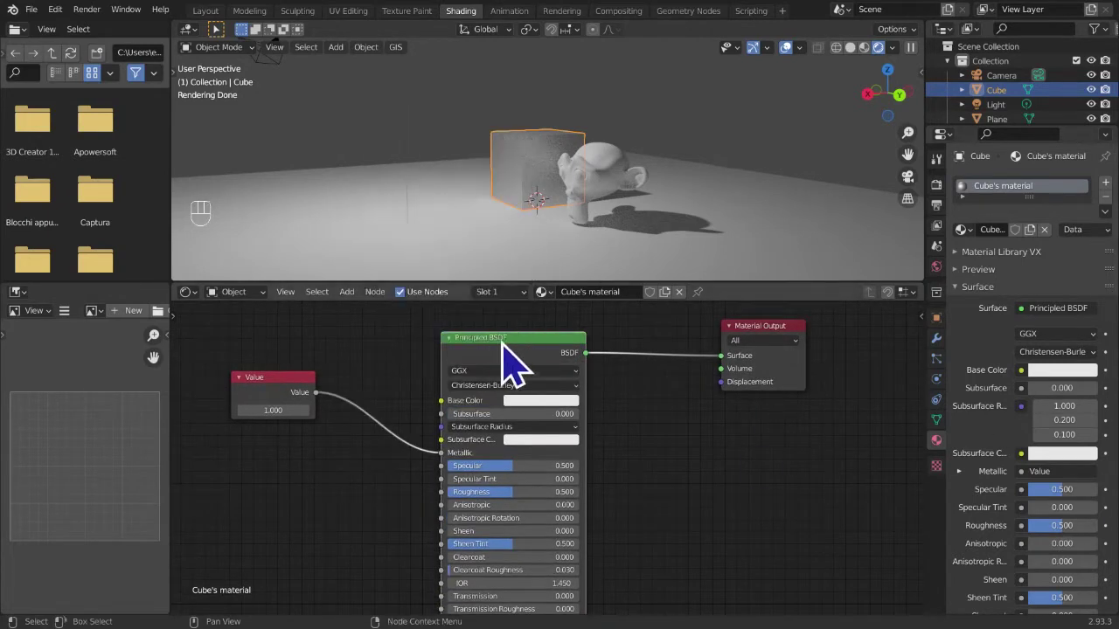
- Collapse the Principled BSDF node, keeping its Value link and Material Output connection
left_click_drag(540, 368, 451, 368)
middle_click(456, 387)
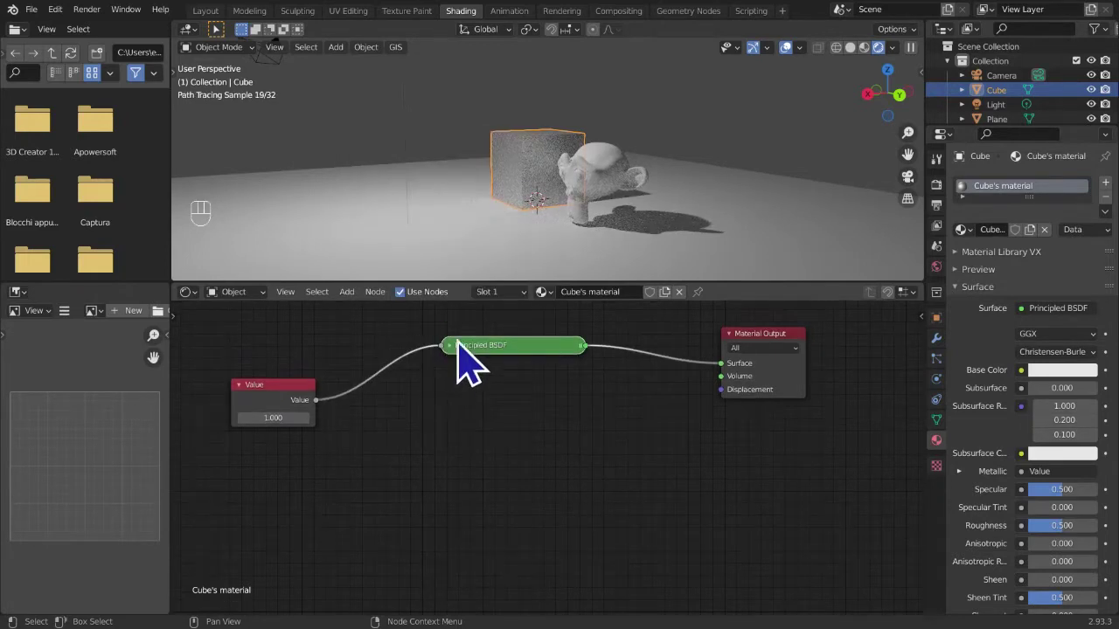
left_click(467, 371)
double_click(467, 371)
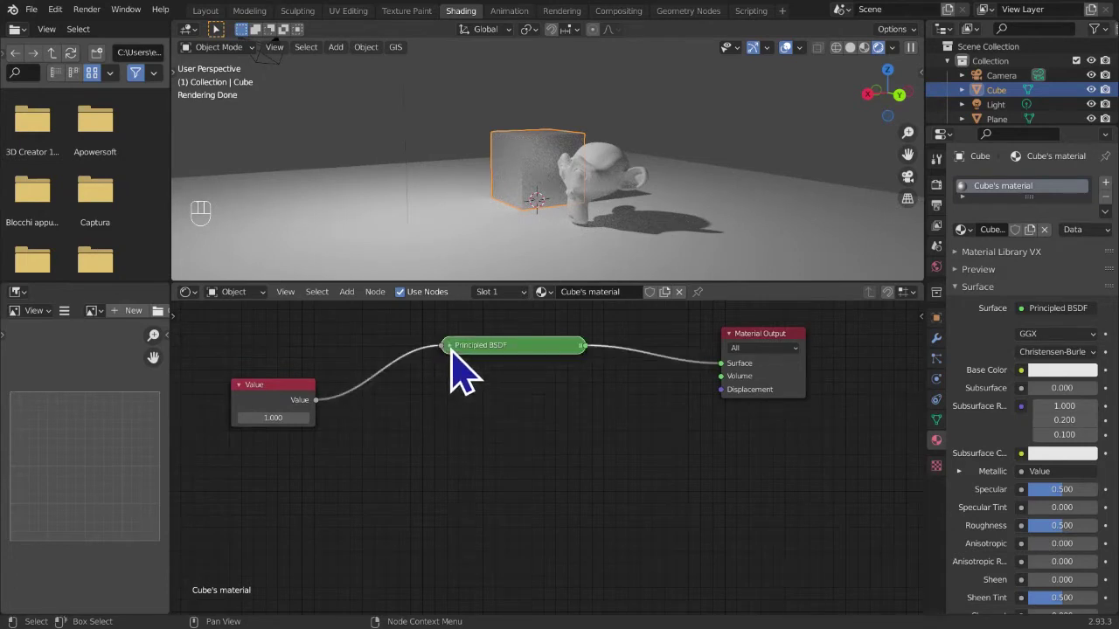
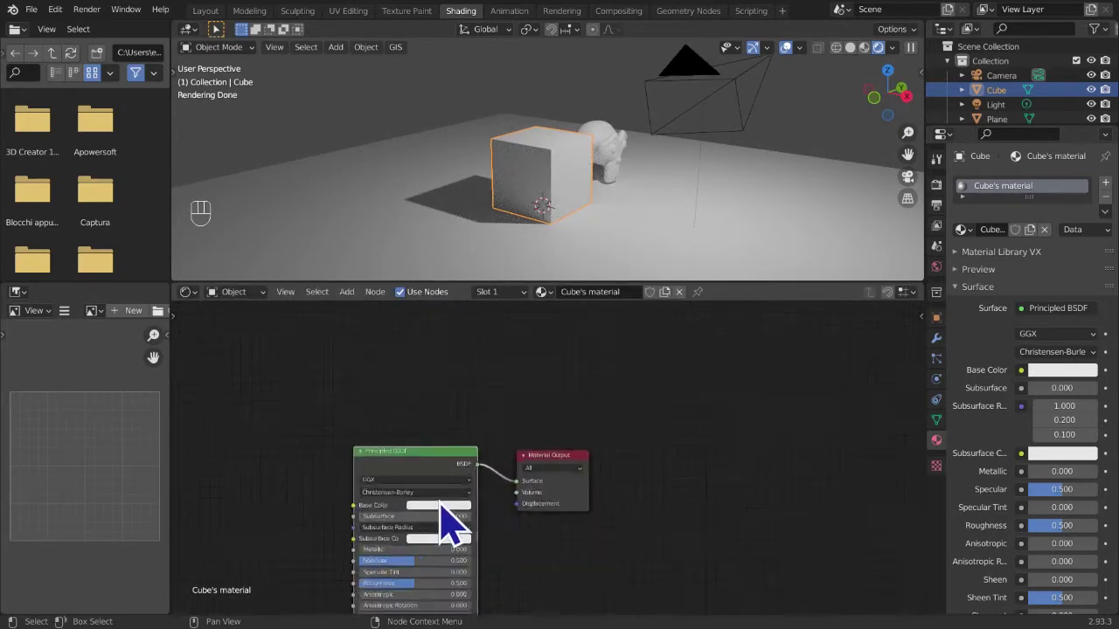
middle_click(584, 493)
left_click_drag(527, 478, 309, 384)
left_click_drag(408, 318, 380, 297)
left_click(397, 323)
left_click_drag(397, 320, 411, 321)
middle_click(446, 468)
left_click(518, 447)
left_click(715, 464)
left_click(556, 418)
left_click_drag(392, 297, 399, 335)
left_click_drag(392, 314, 281, 383)
left_click_drag(381, 316, 912, 374)
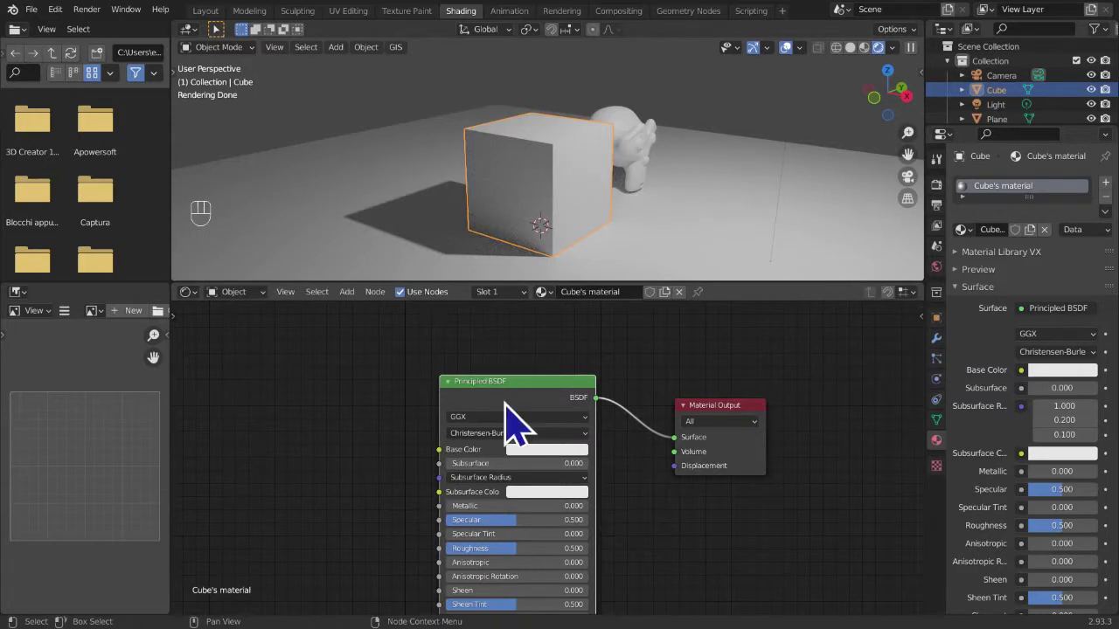
key("s")
left_click_drag(381, 303, 641, 436)
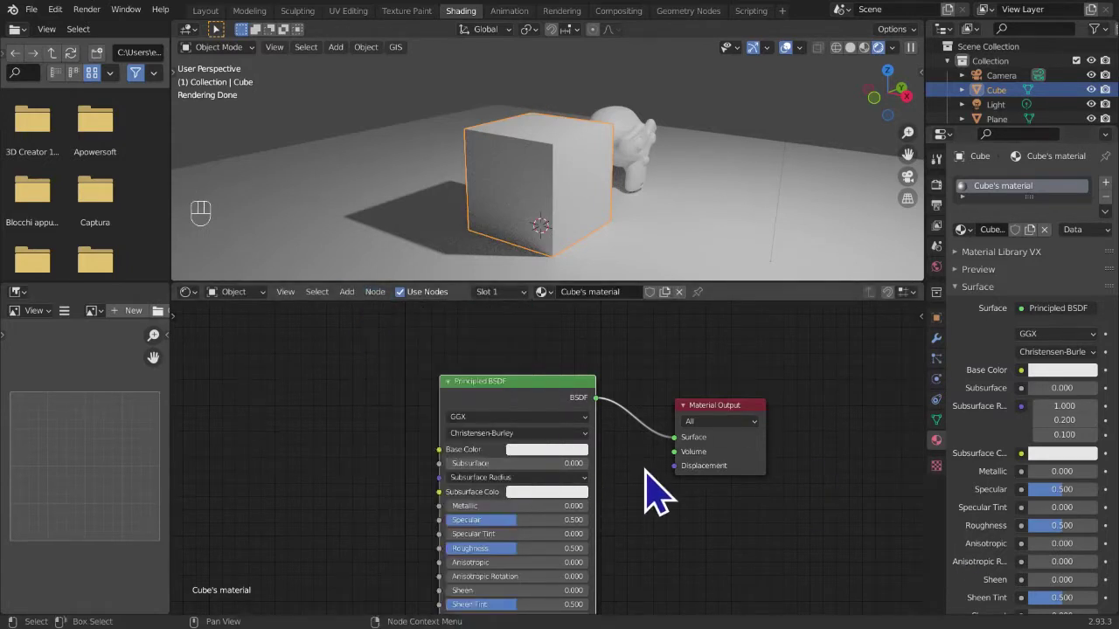
key("g")
key("r")
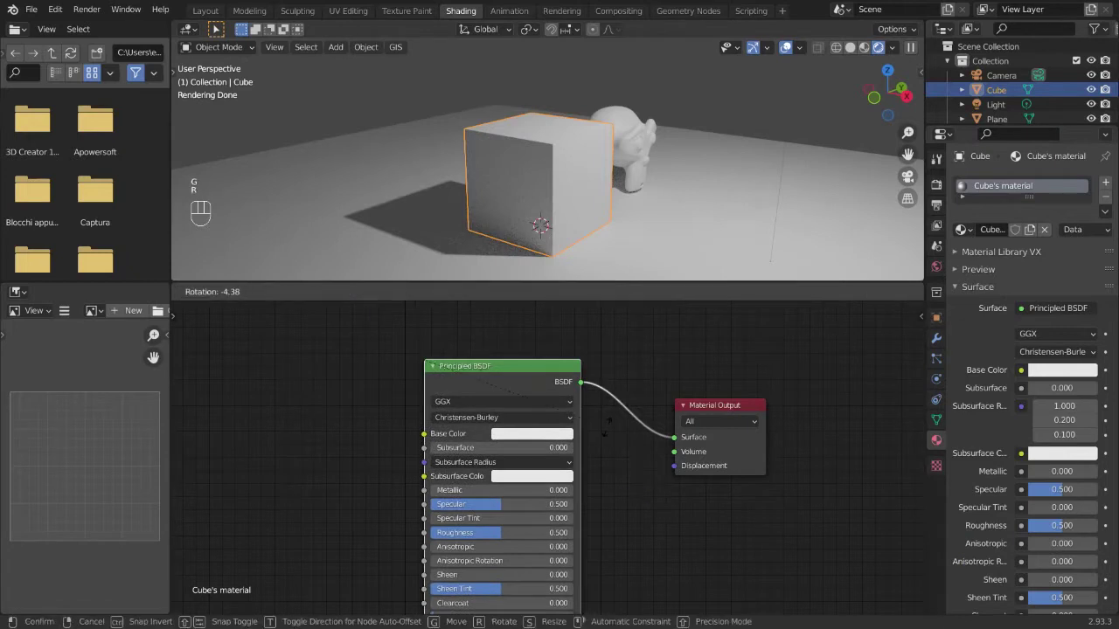
key("s")
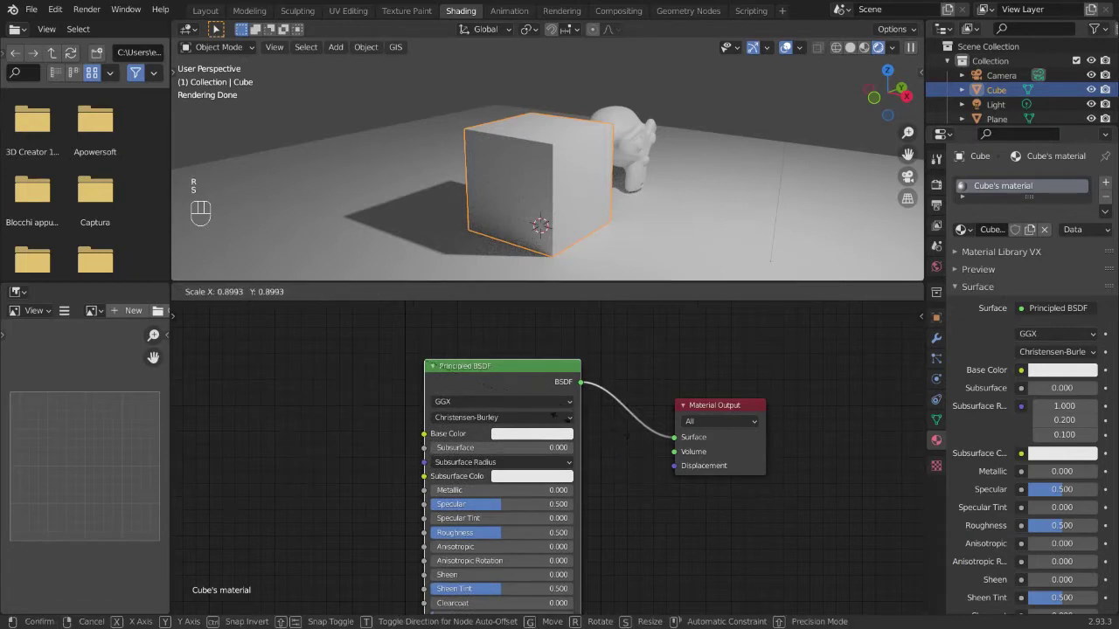
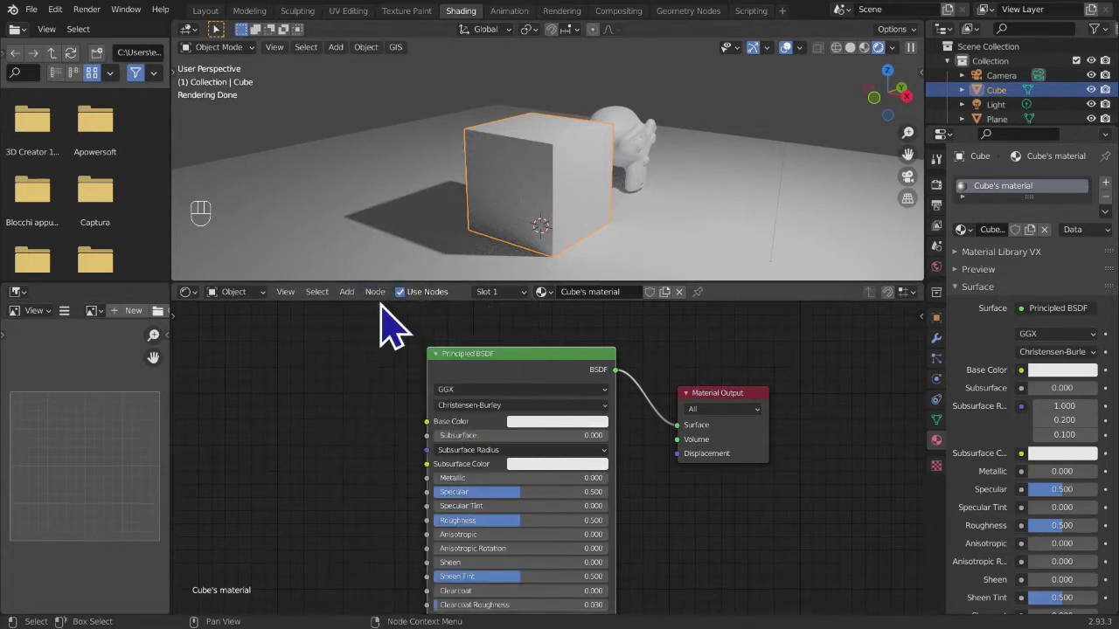
left_click_drag(394, 307, 200, 552)
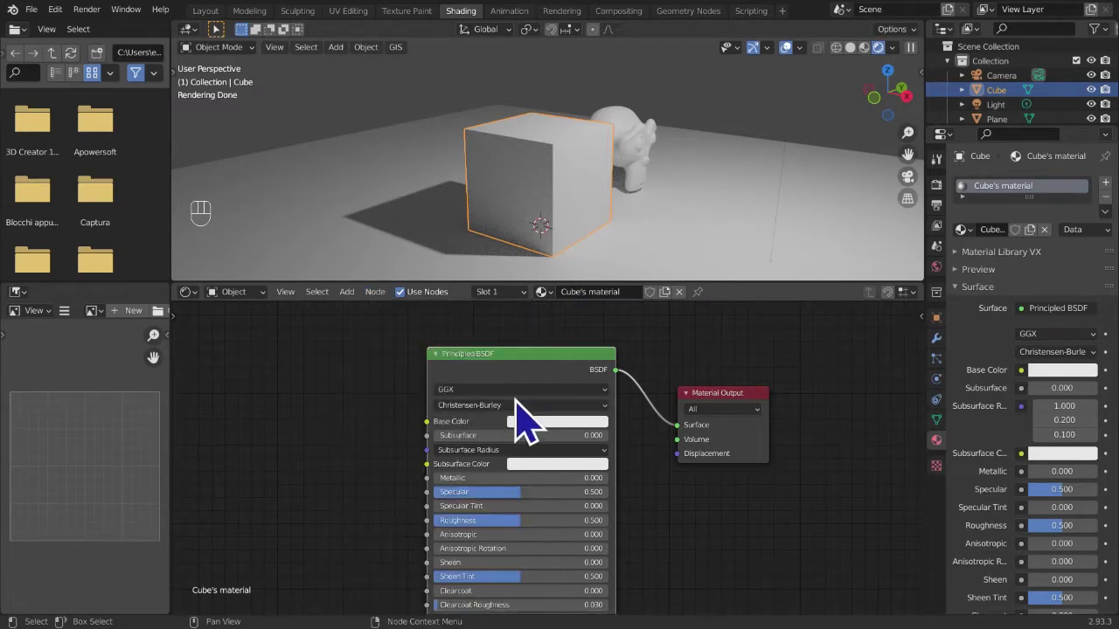
key("m")
key("m")
key("m")
key("m")
key("m")
key("m")
key("m")
key("m")
key("m")
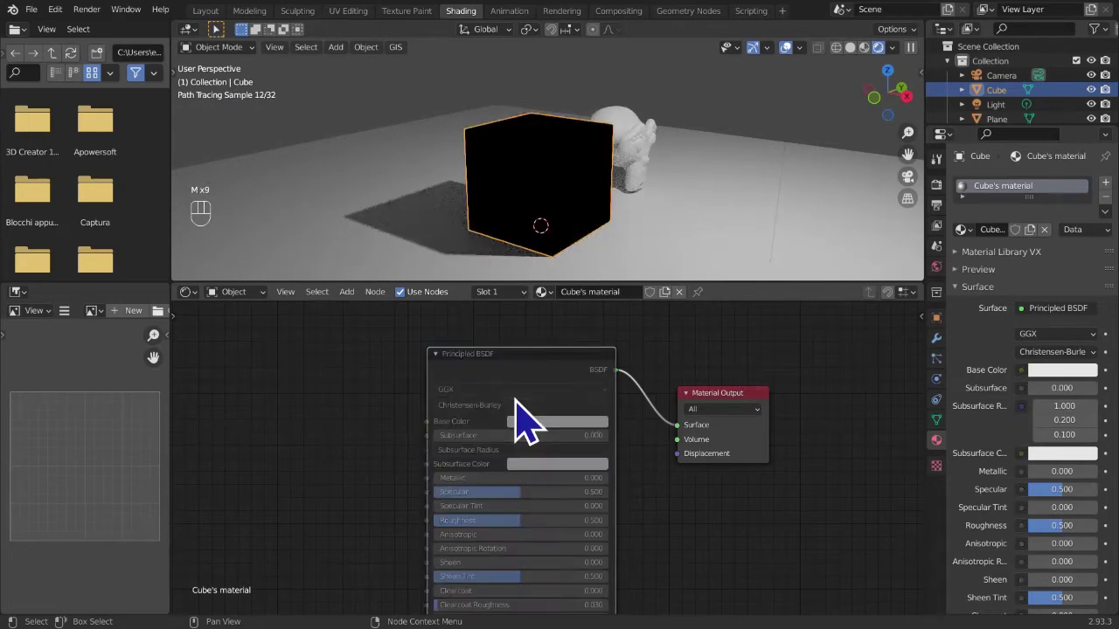
key("m")
key("m")
key("m")
key("m")
key("m")
key("m")
key("m")
key("m")
key("m")
key("shift+a")
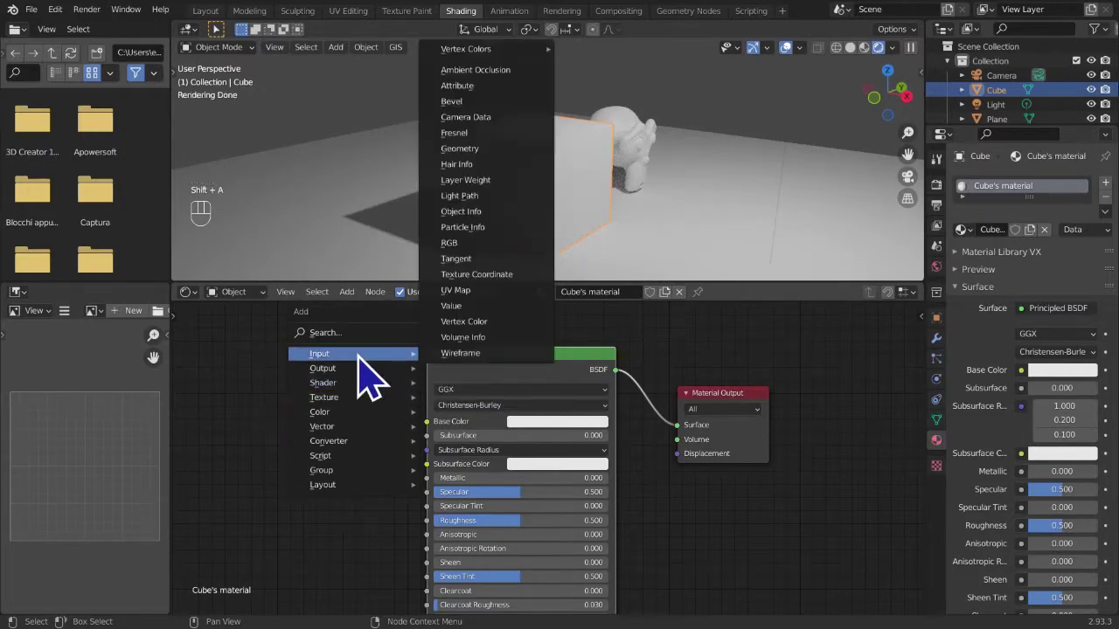
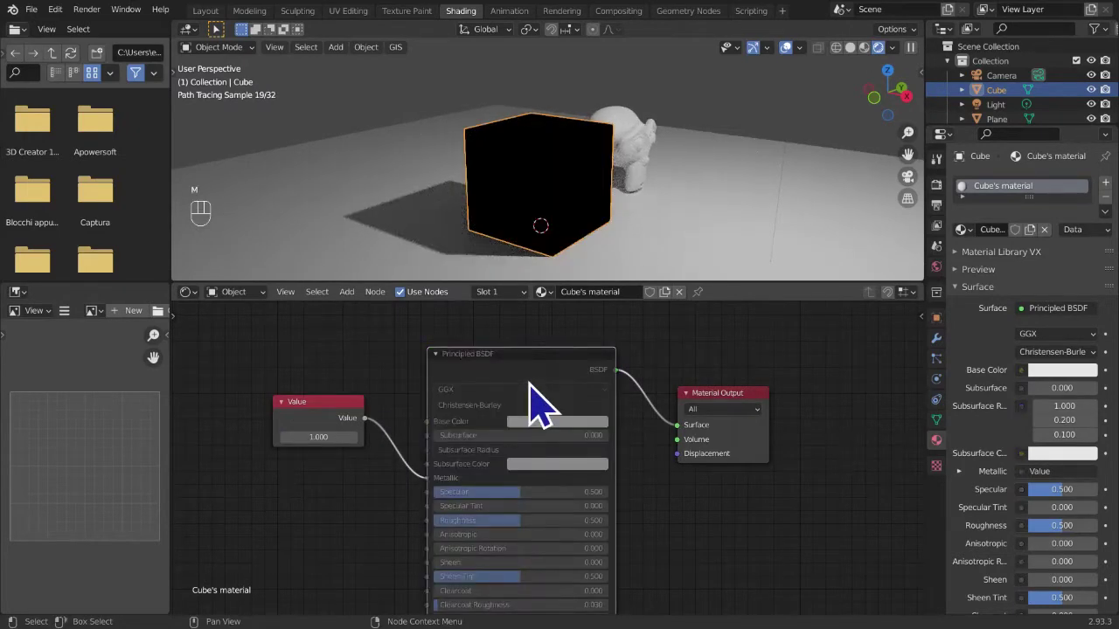
key("m")
key("m")
key("m")
key("m")
key("m")
key("m")
key("m")
key("m")
key("m")
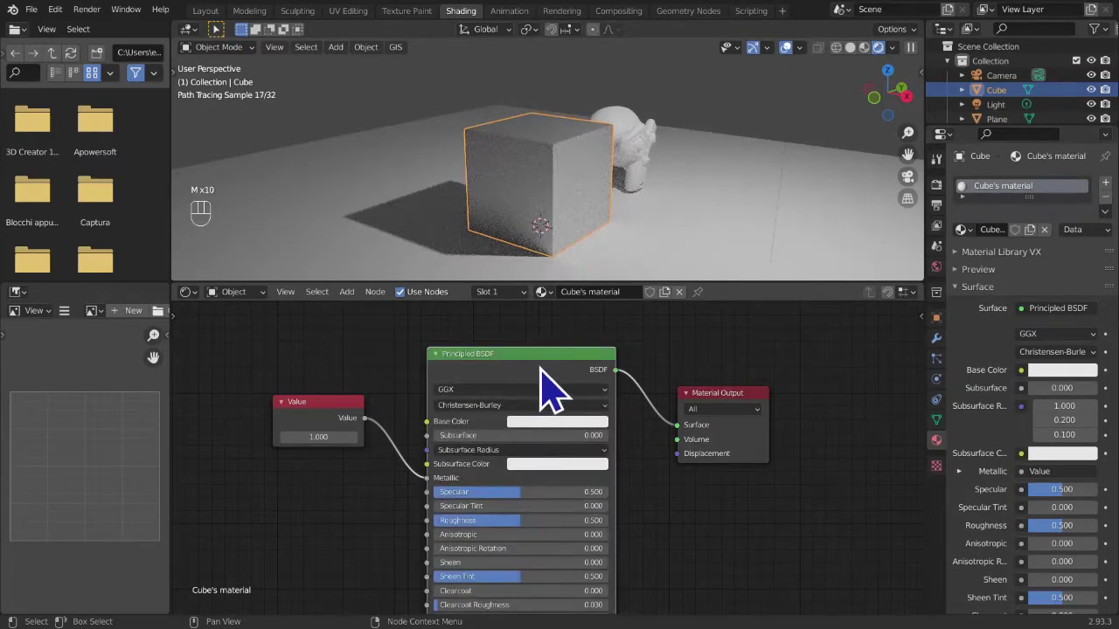
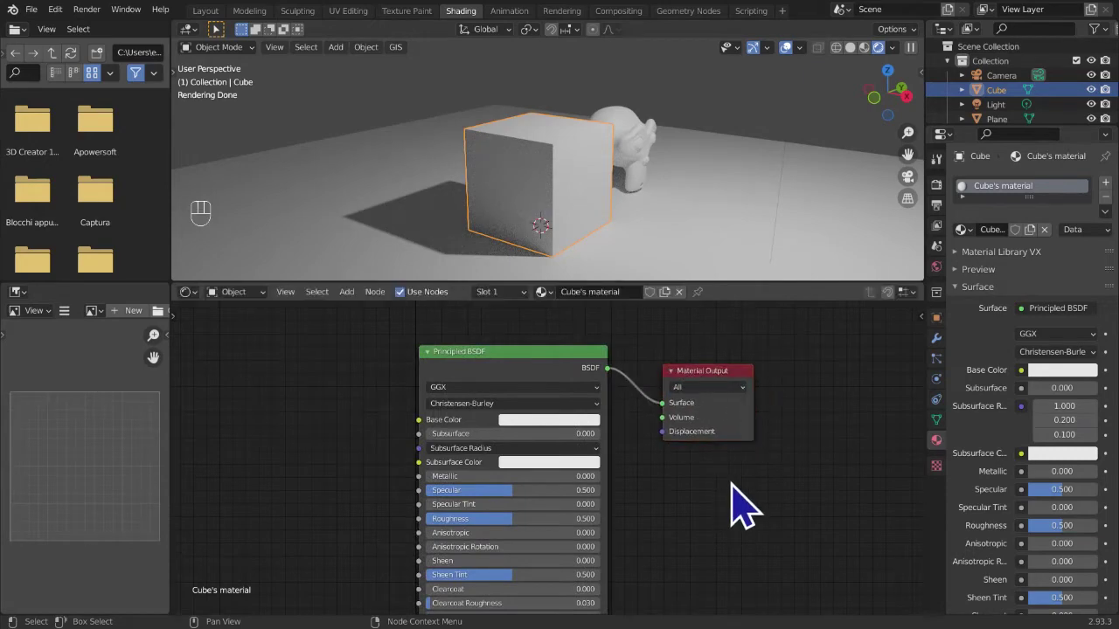
- Select the cube material's Principled BSDF node and delete it
left_click_drag(392, 301, 835, 440)
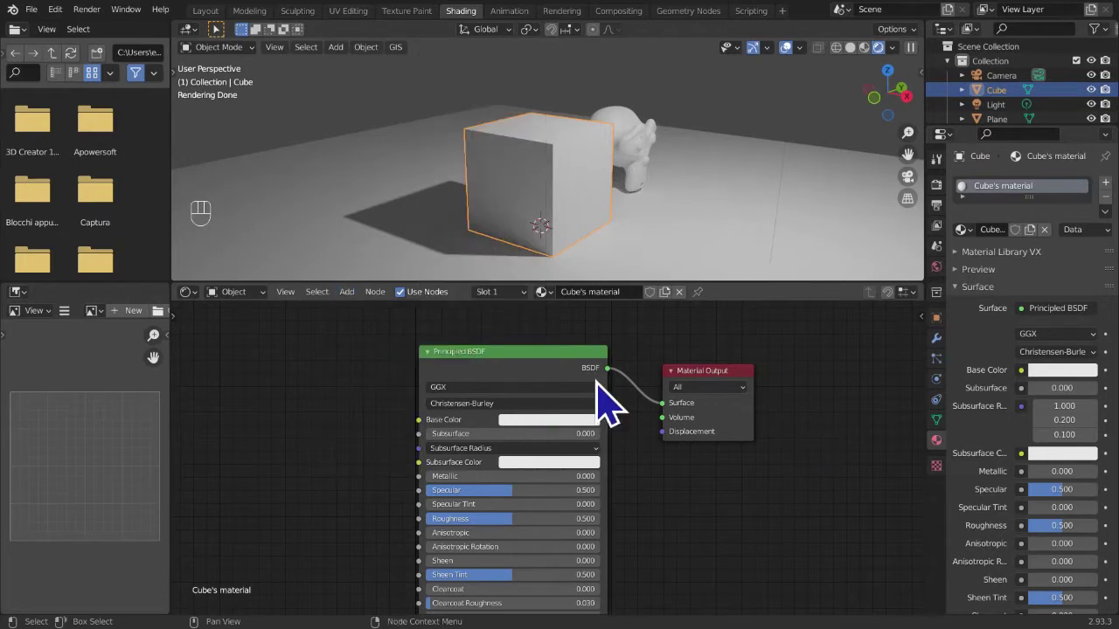
left_click(542, 391)
key("x")
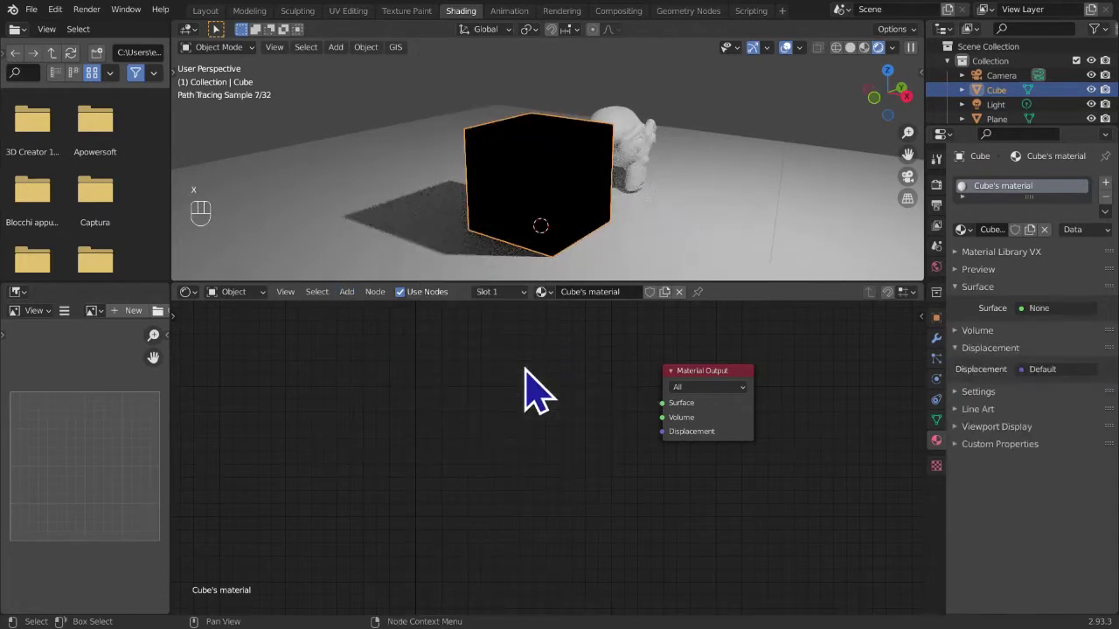
middle_click(540, 393)
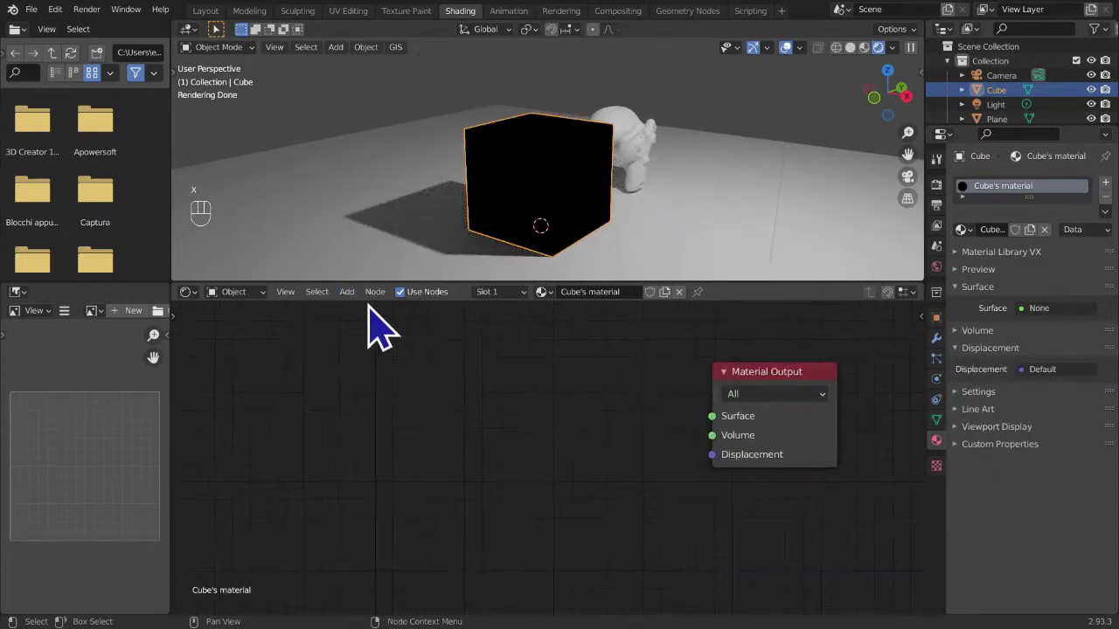
- Add an Anisotropic BSDF node and place it beside Material Output, unconnected
left_click_drag(393, 322, 304, 312)
left_click_drag(357, 315, 452, 348)
middle_click(664, 370)
middle_click(627, 408)
left_click_drag(549, 472, 535, 439)
left_click_drag(497, 394, 571, 429)
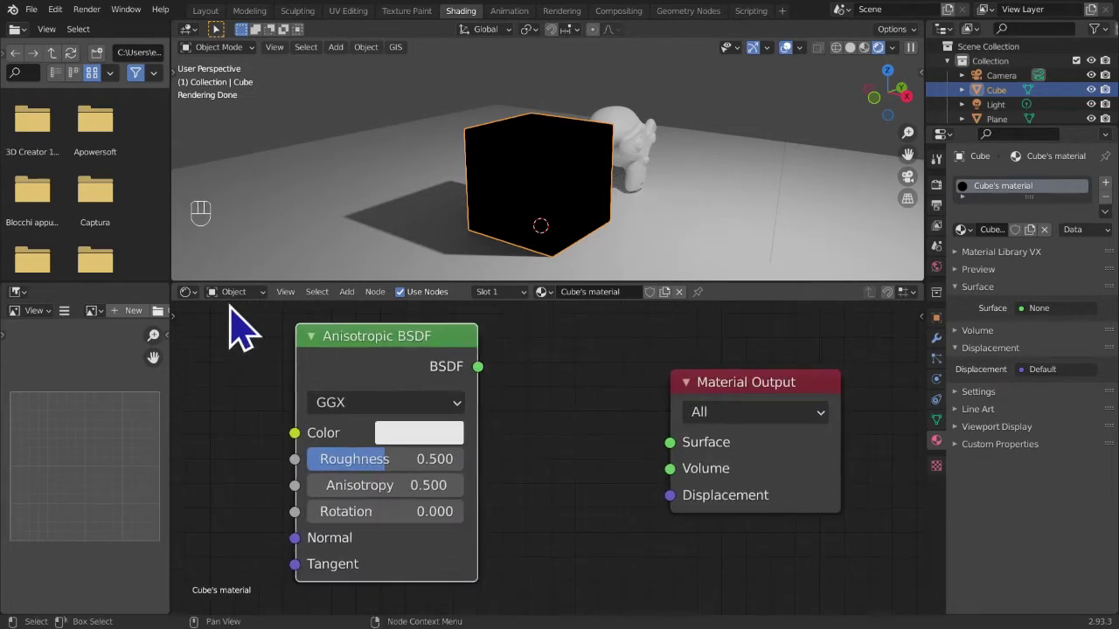
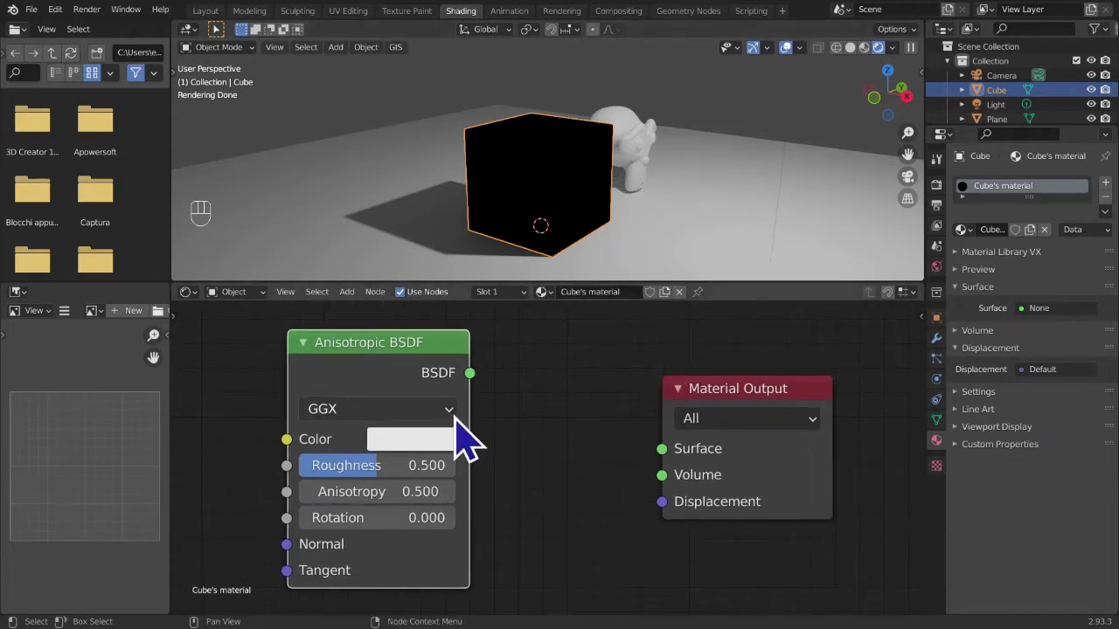
- Wire Anisotropic BSDF to Surface, set its colour to red and roughness to about 0.611
left_click_drag(490, 393, 668, 473)
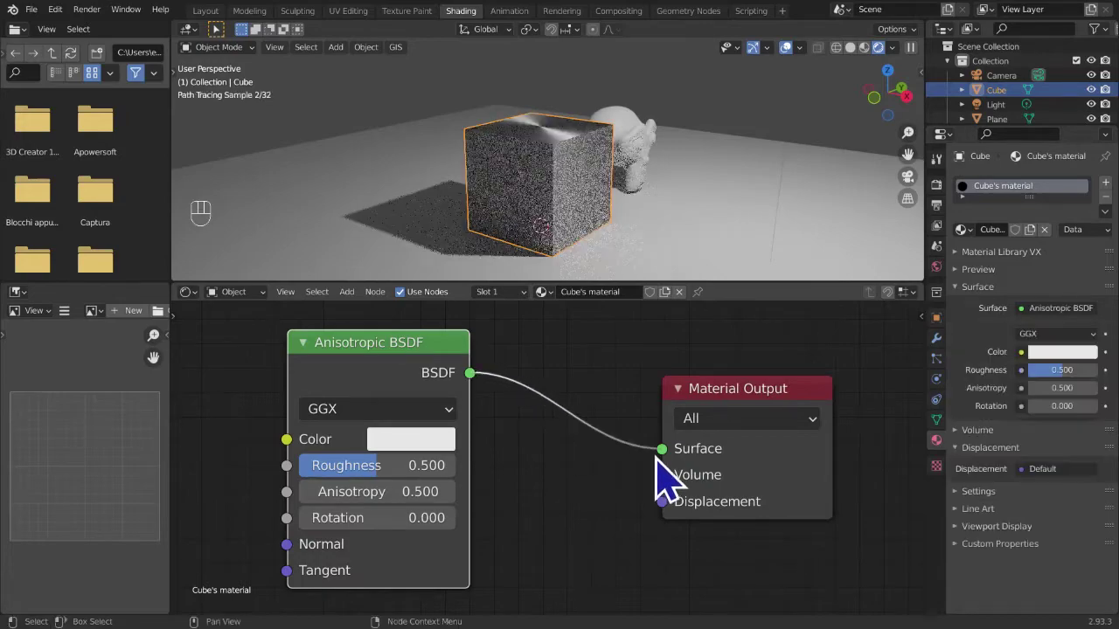
left_click_drag(658, 206, 674, 197)
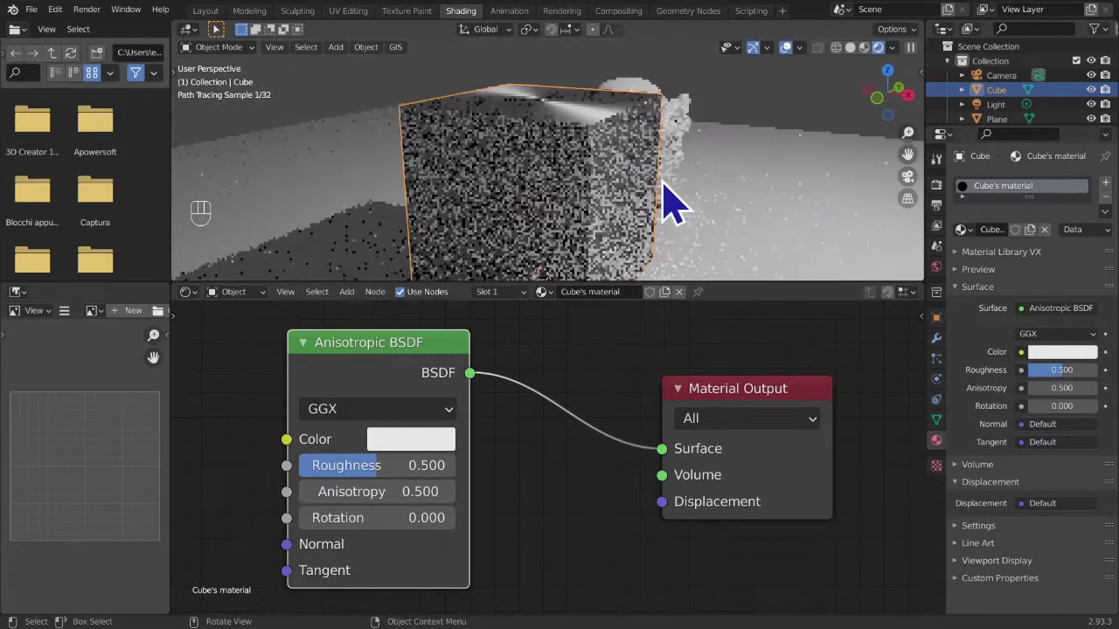
left_click_drag(672, 193, 664, 228)
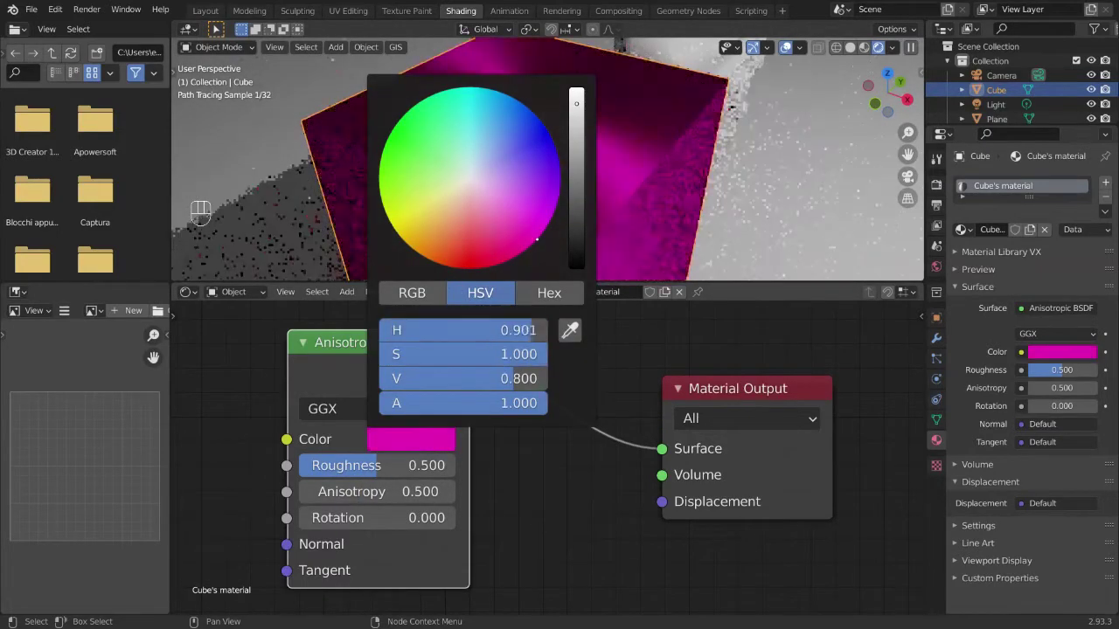
left_click_drag(630, 188, 471, 310)
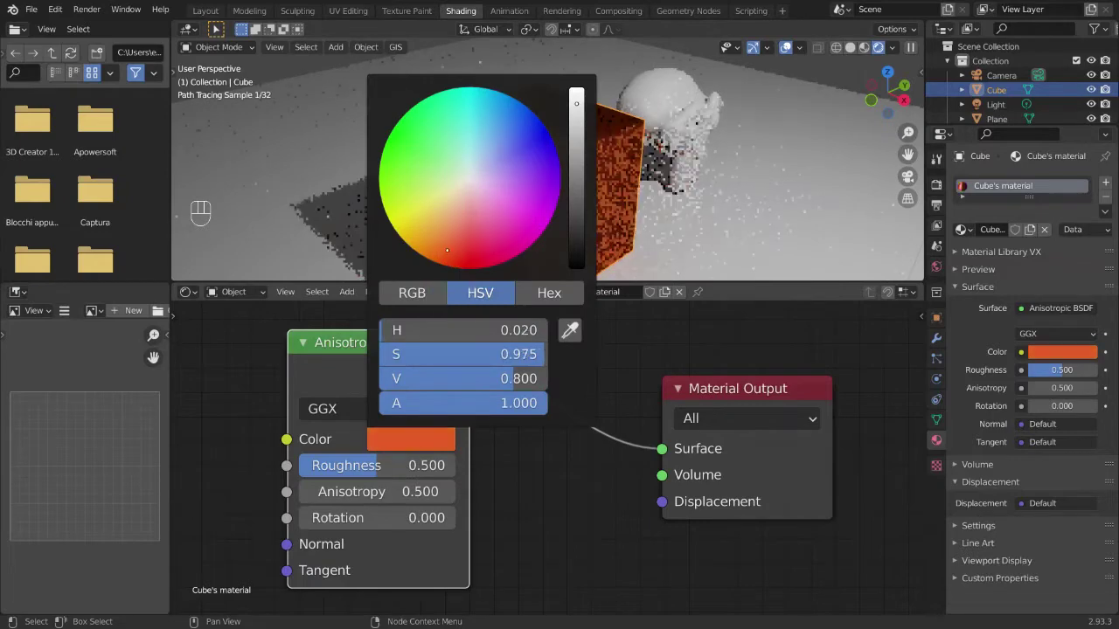
left_click(394, 485)
left_click_drag(350, 494, 403, 490)
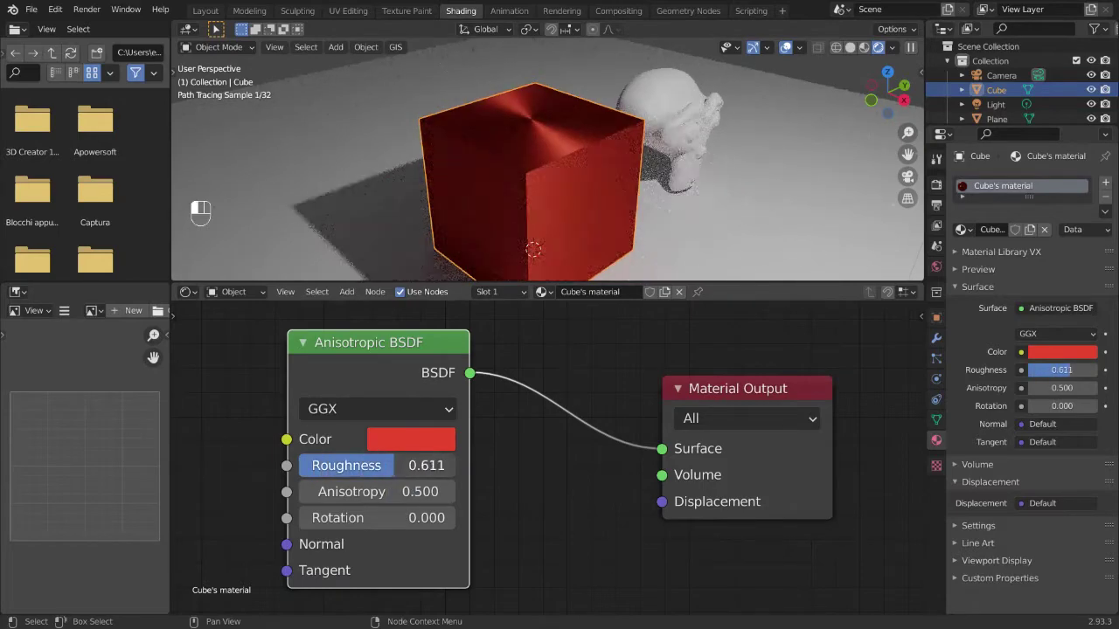
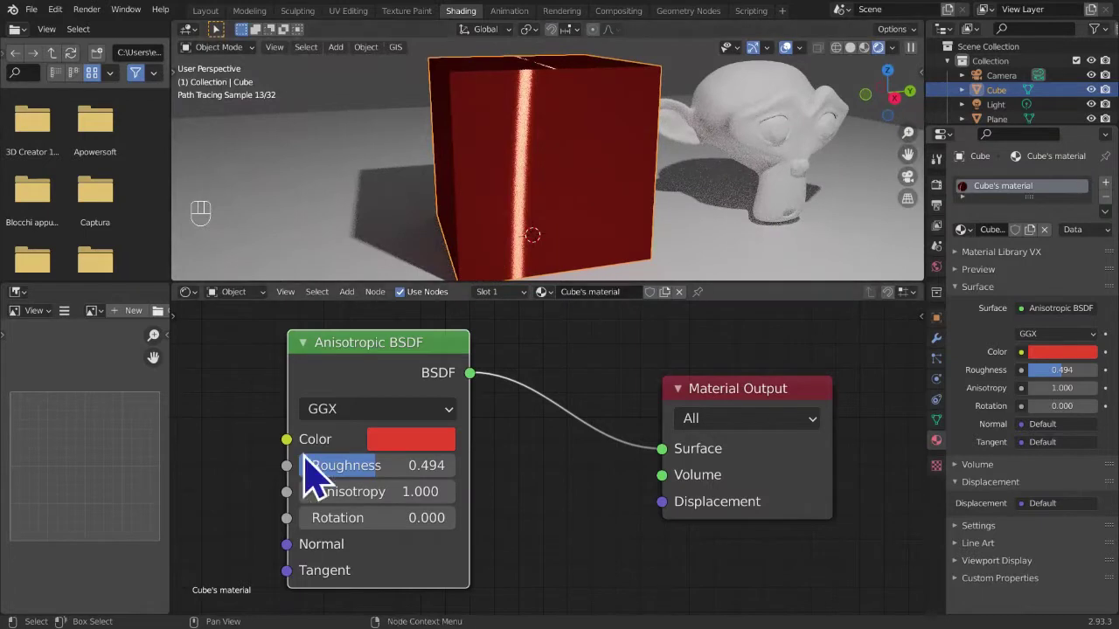
- Select Suzanne, swap her default shader for an Anisotropic BSDF wired to Surface
left_click(815, 162)
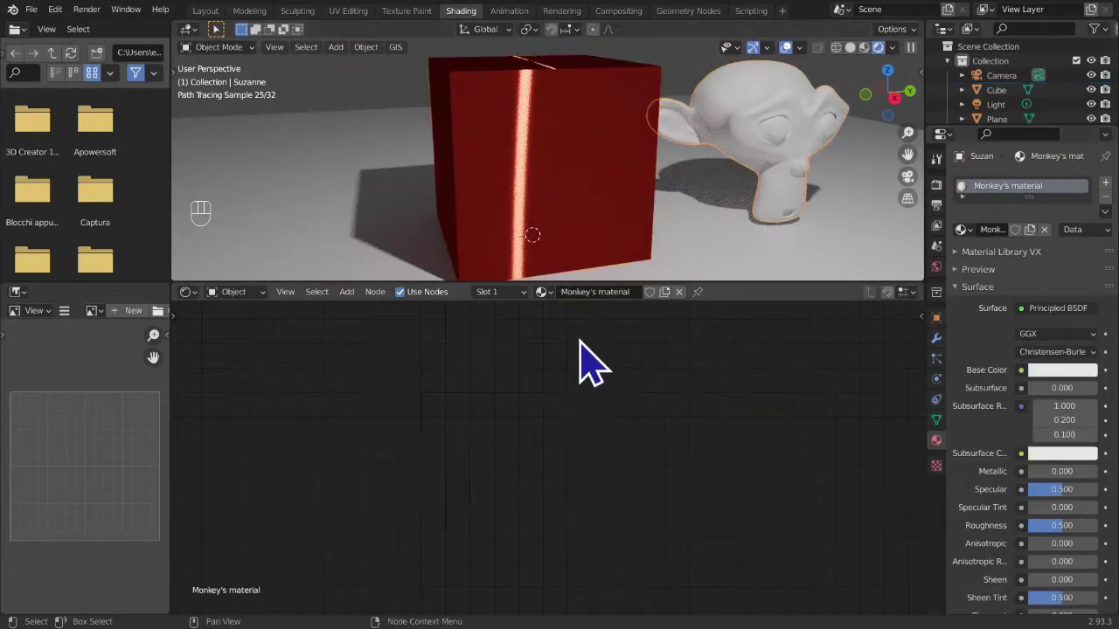
middle_click(632, 424)
left_click(453, 414)
key("x")
key("shift+a")
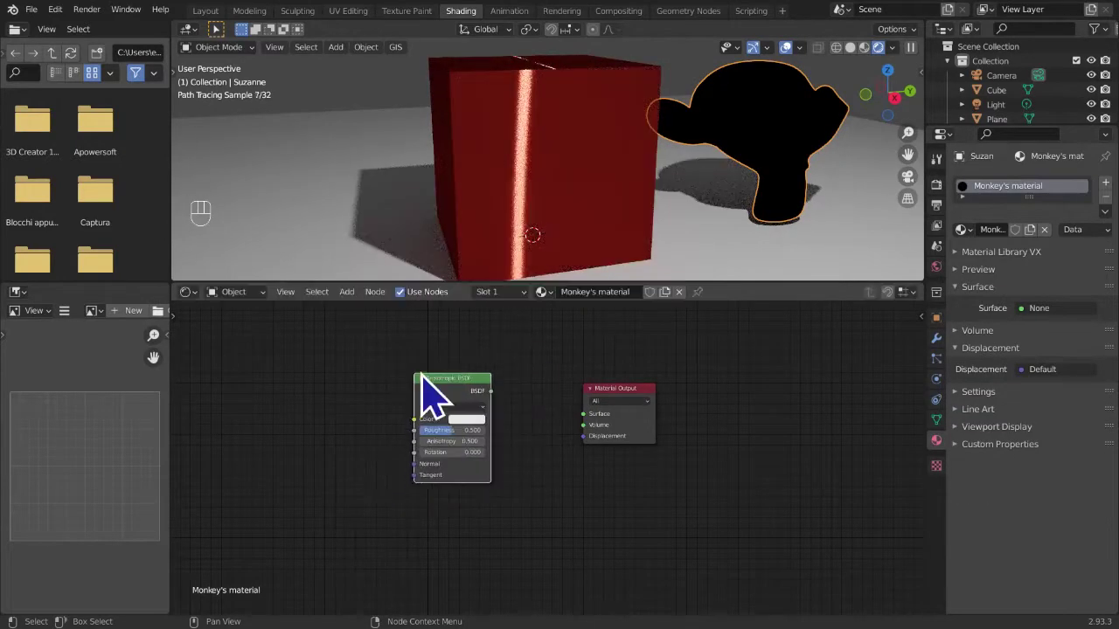
middle_click(489, 430)
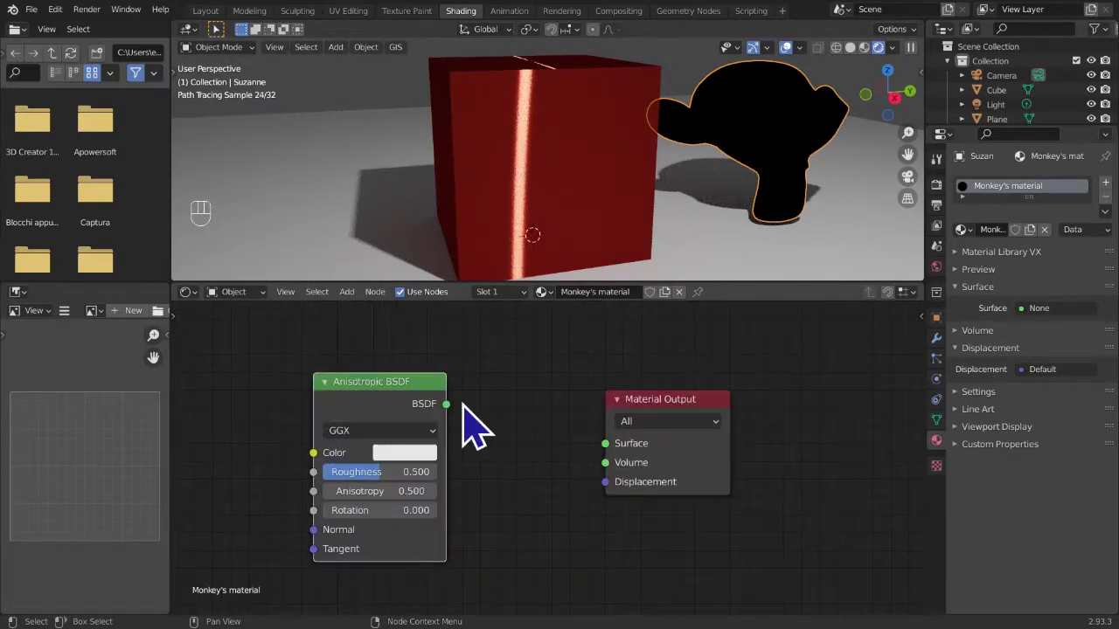
left_click_drag(471, 427, 620, 469)
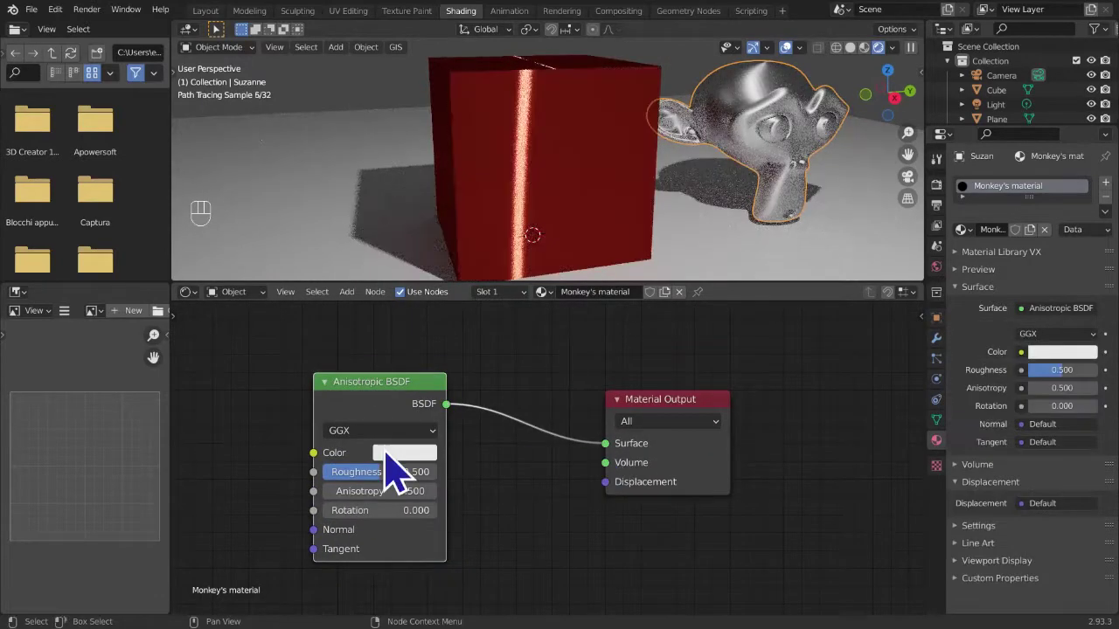
- Open the shader's colour swatch and orbit around the monkey to judge its silver shine
left_click(397, 465)
left_click(399, 464)
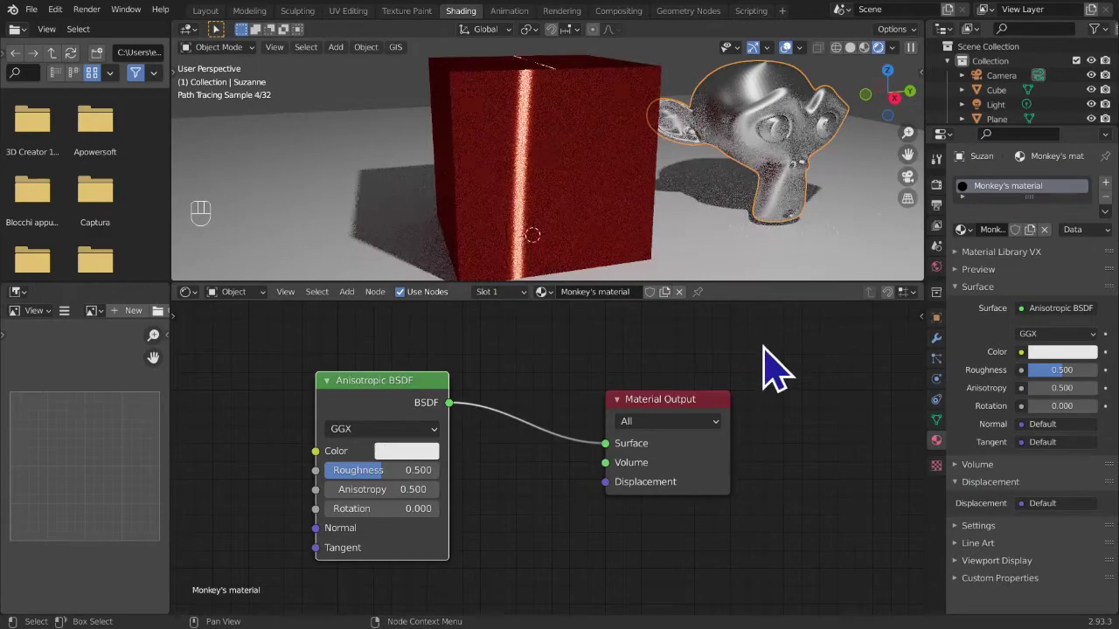
right_click(786, 123)
left_click_drag(791, 152, 703, 166)
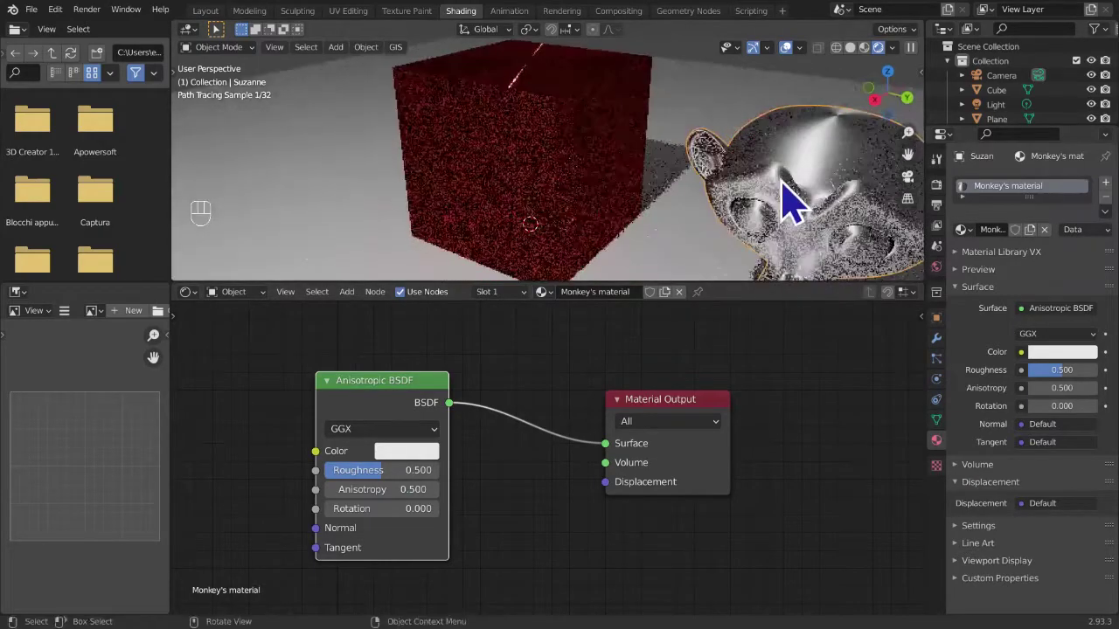
left_click_drag(779, 195, 713, 160)
middle_click(787, 197)
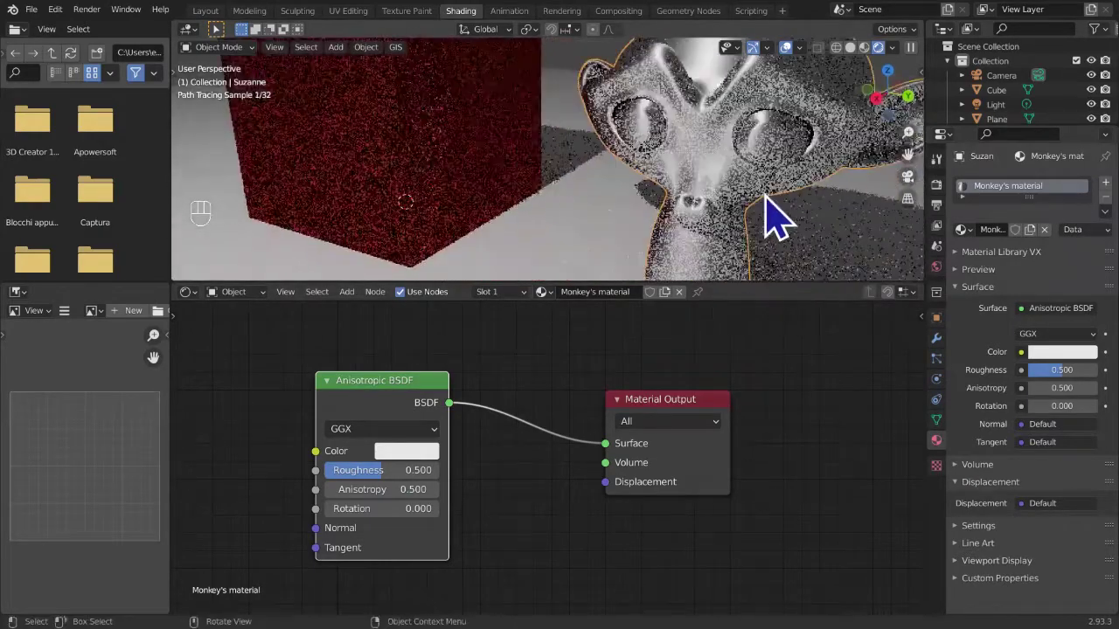
left_click_drag(768, 230, 702, 256)
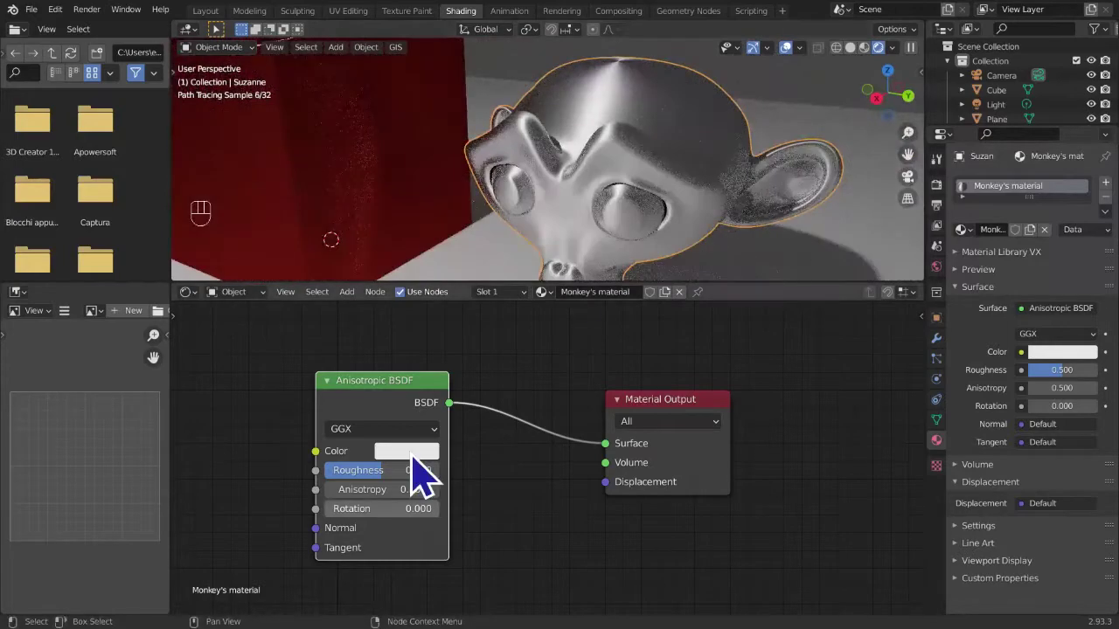
middle_click(694, 226)
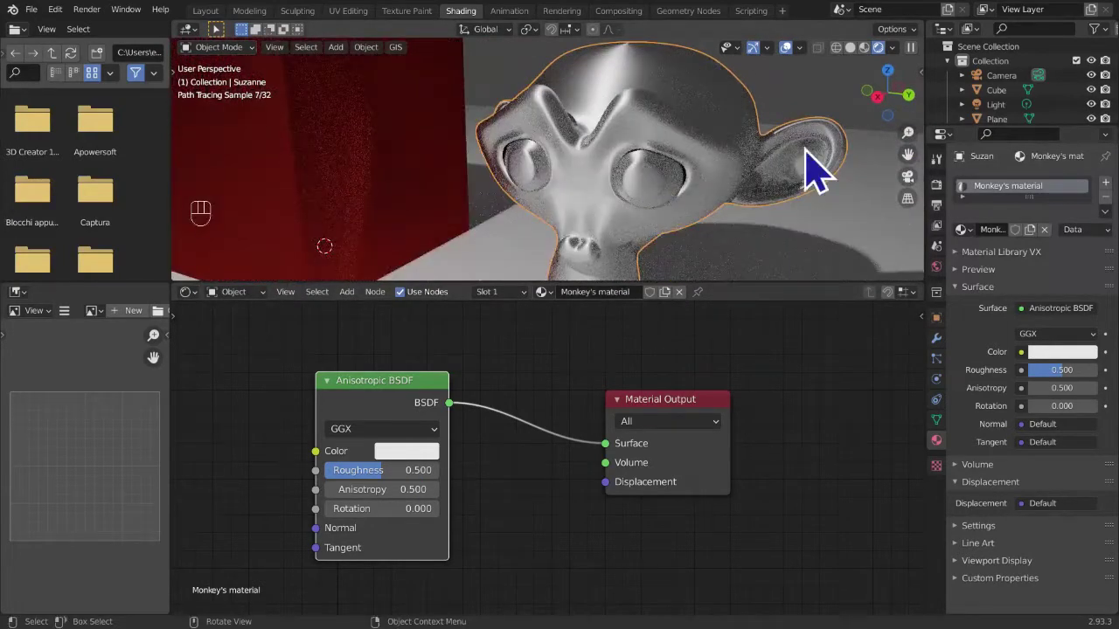
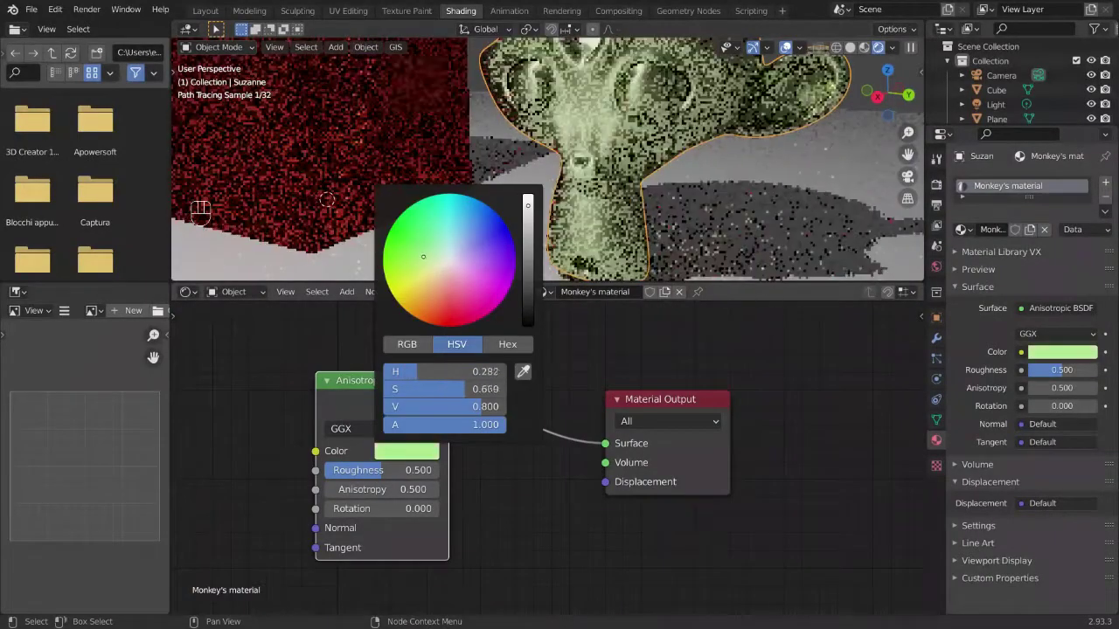
- Keep the light green colour, drop roughness to zero and inspect the monkey's highlights
left_click(385, 476)
left_click_drag(607, 203, 569, 266)
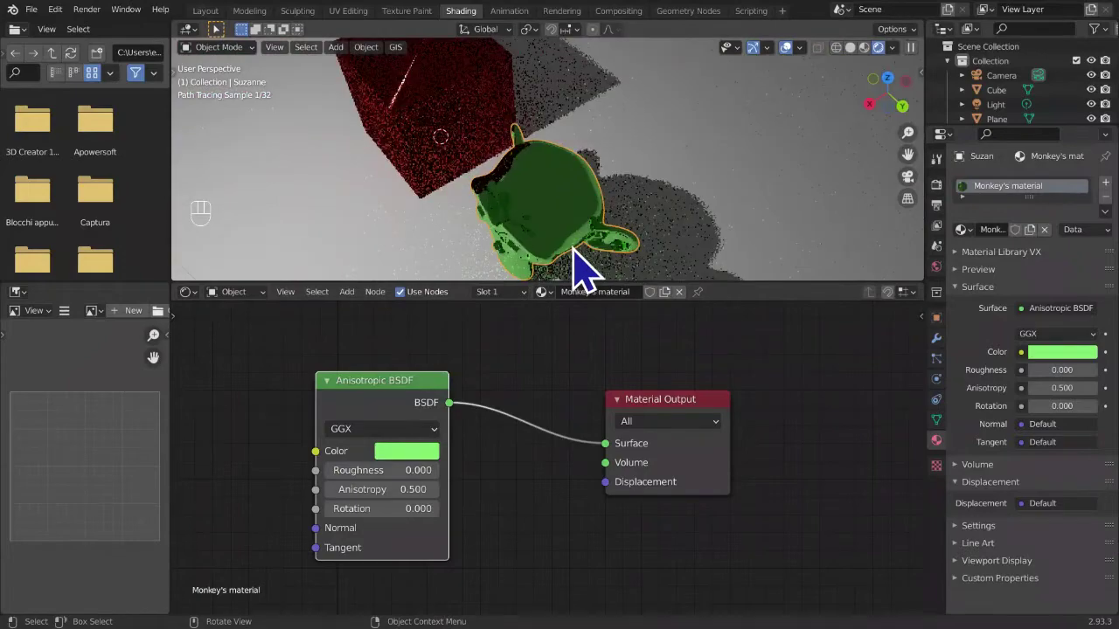
left_click_drag(611, 221, 624, 195)
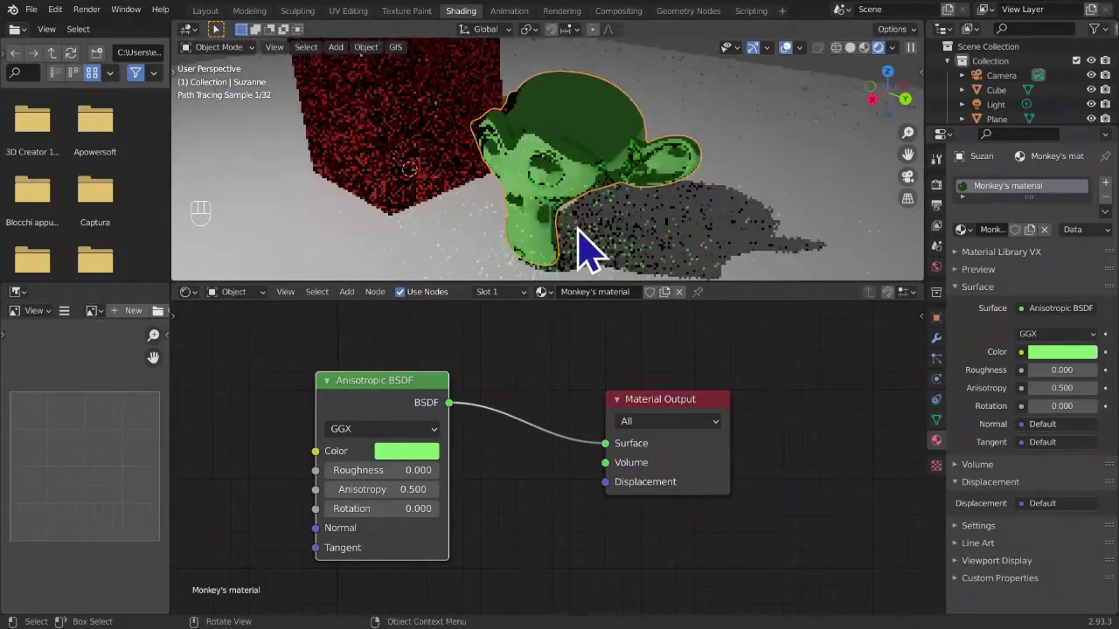
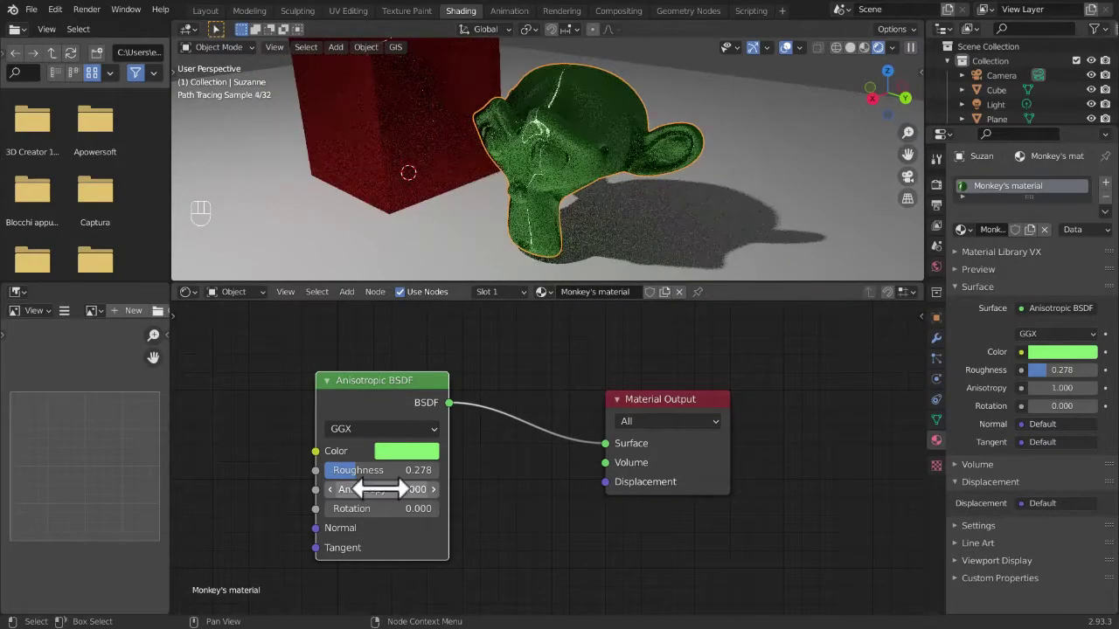
left_click_drag(558, 257, 553, 271)
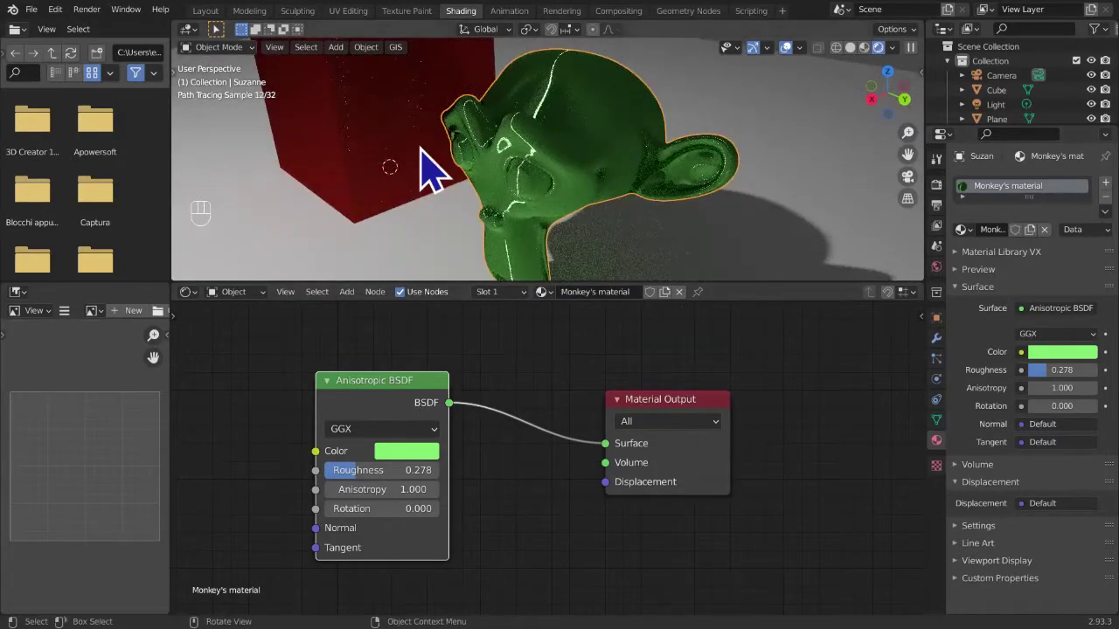
left_click_drag(645, 244, 648, 253)
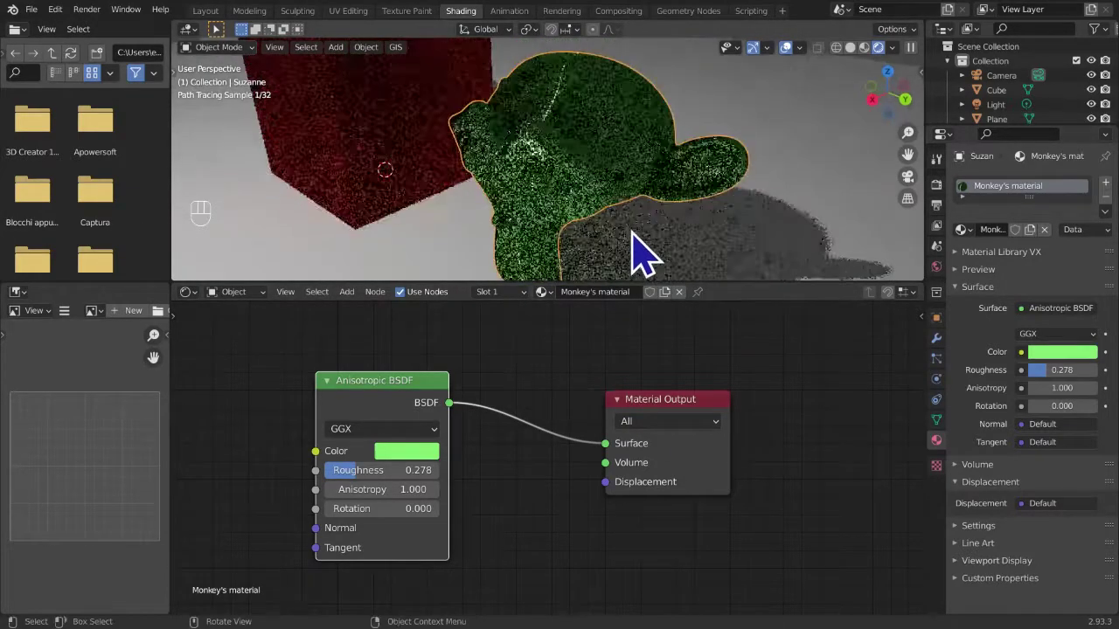
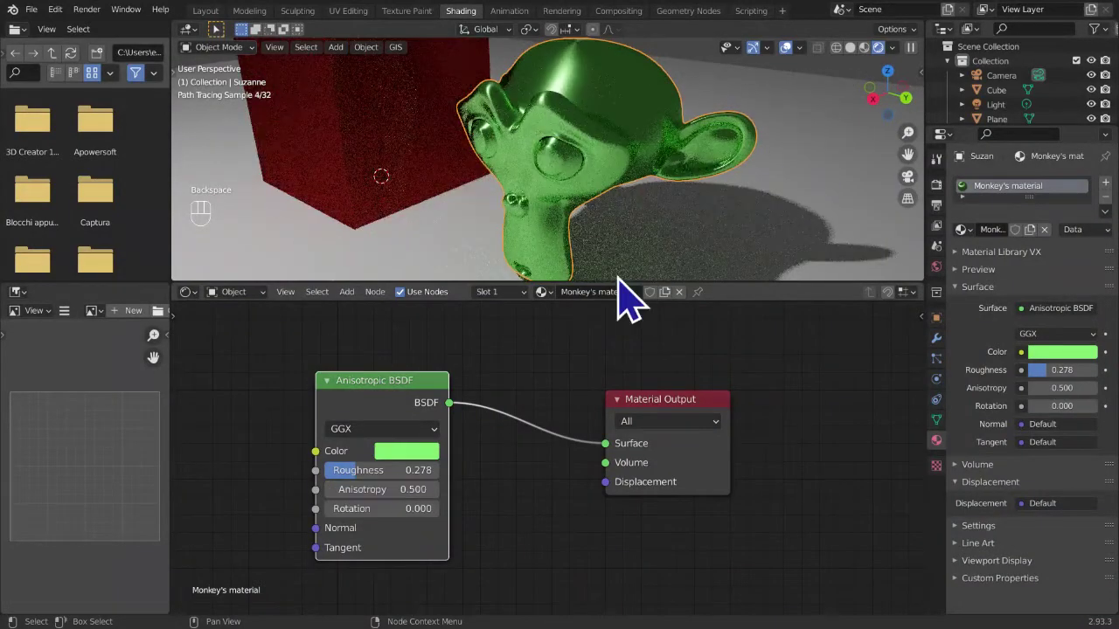
left_click_drag(594, 136, 590, 134)
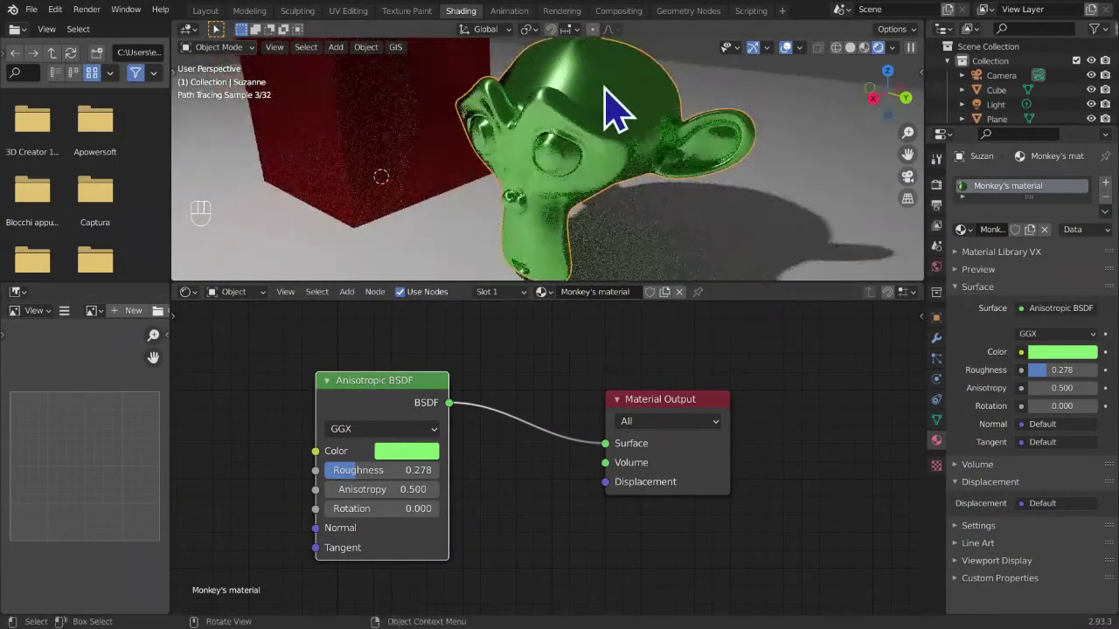
- Set roughness to 0.278 and try the Anisotropy slider, returning it to 0.5
left_click_drag(368, 521, 320, 505)
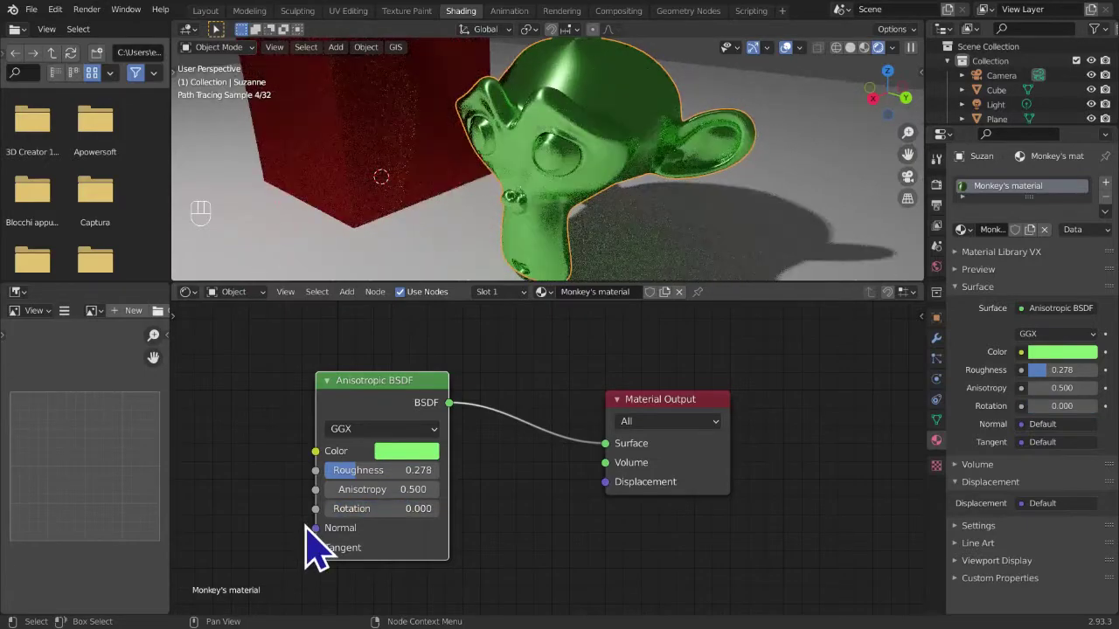
left_click_drag(316, 533, 314, 552)
left_click_drag(314, 561, 293, 542)
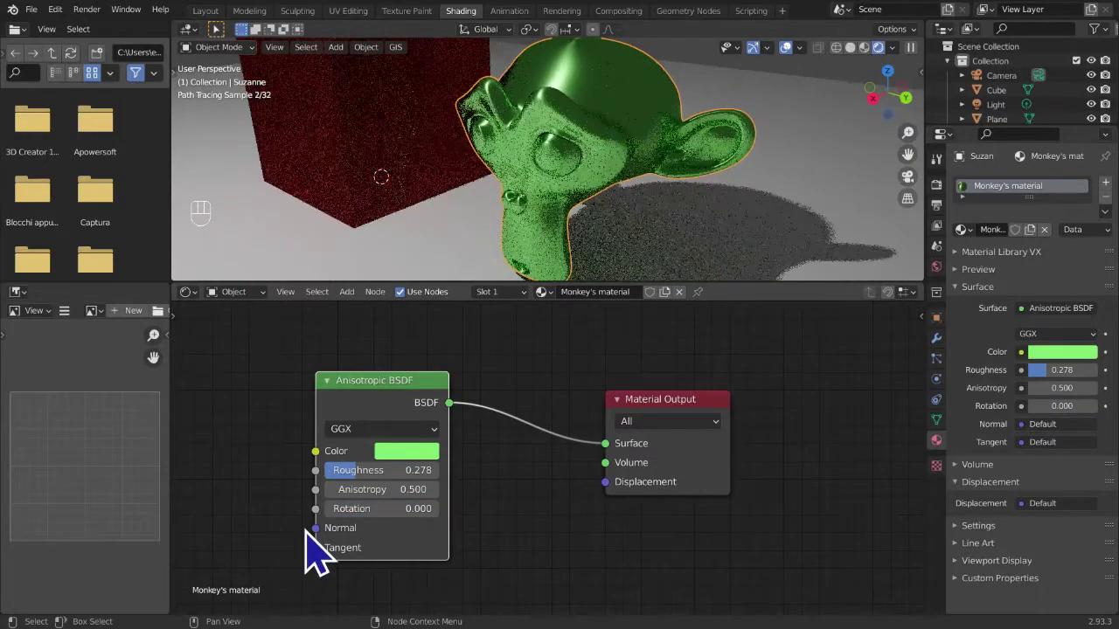
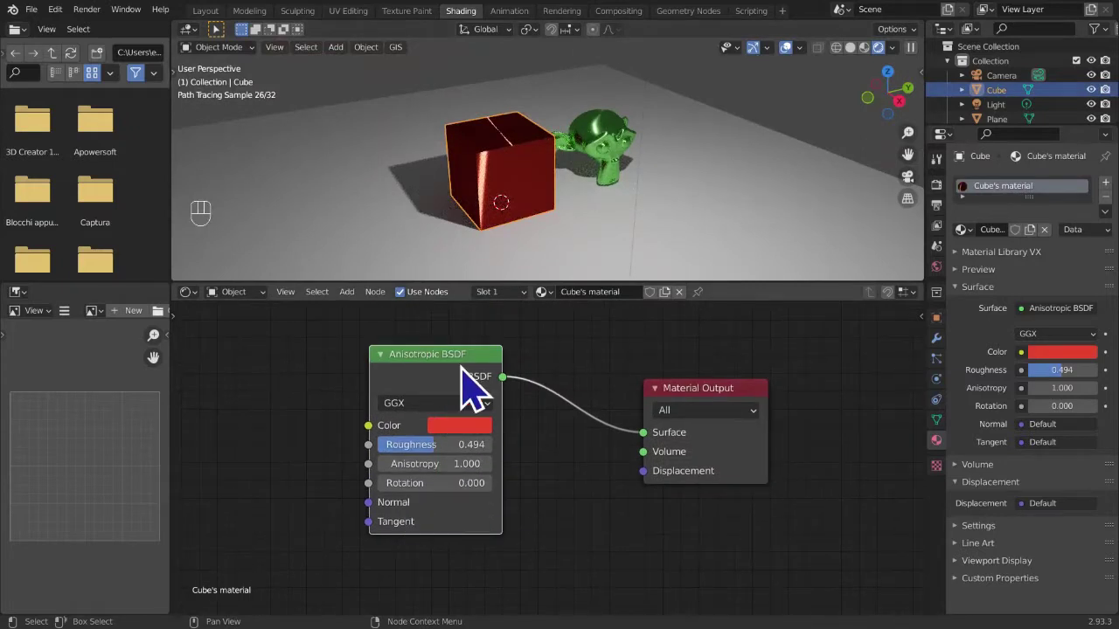
- Delete the cube's Anisotropic BSDF and wire a new white Diffuse BSDF to Surface
key("x")
key("shift+a")
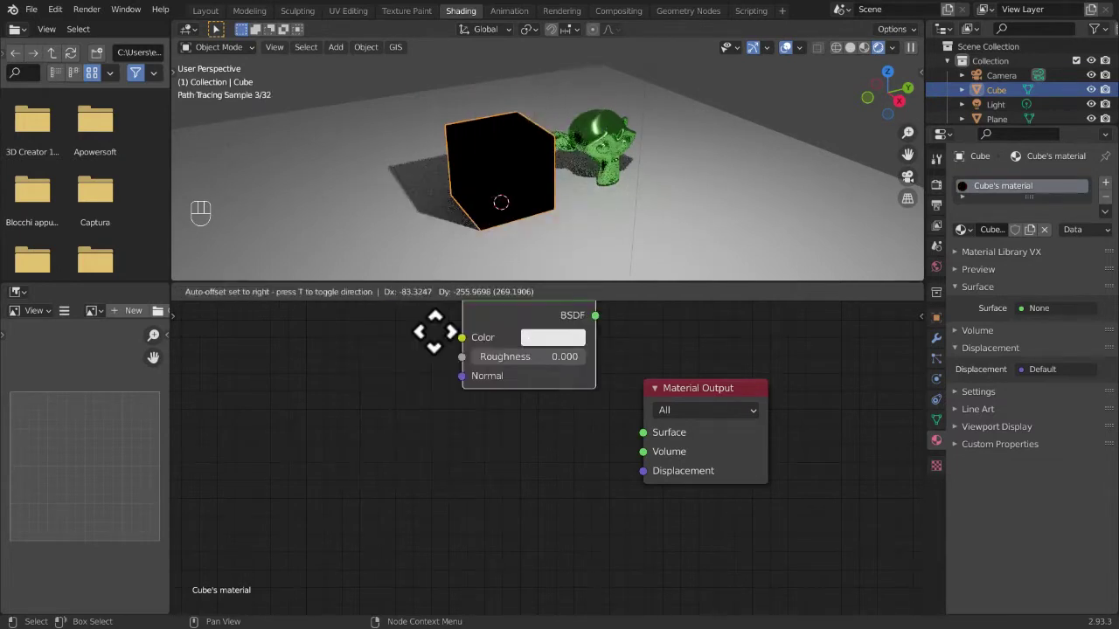
middle_click(600, 442)
left_click_drag(514, 432, 621, 457)
middle_click(528, 199)
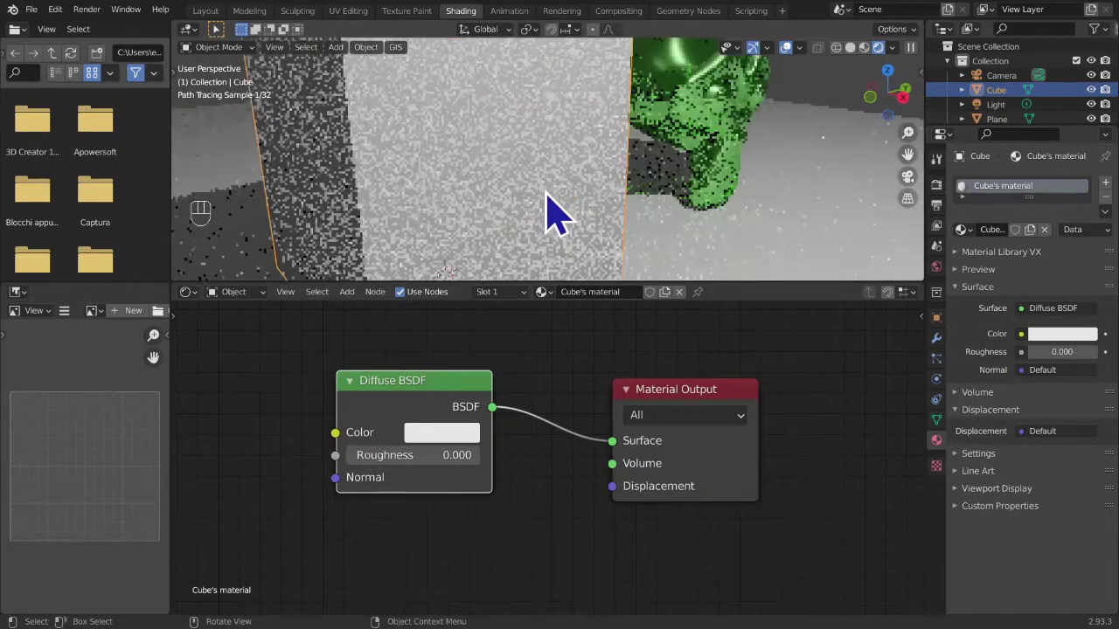
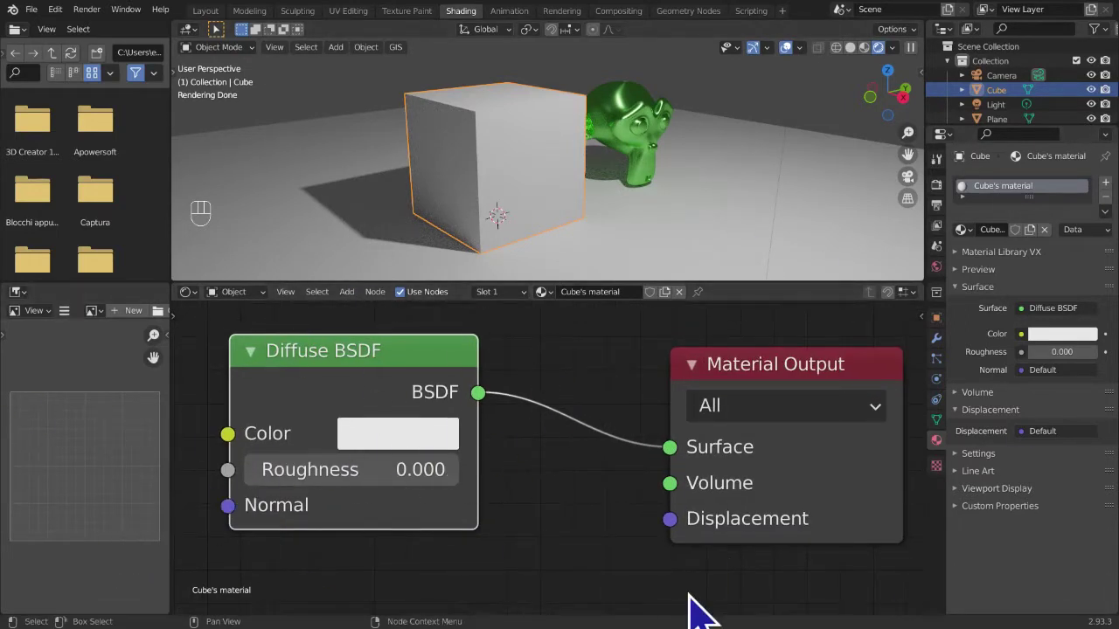
- Collapse and re-expand the Diffuse BSDF node, then move it within the graph
left_click(263, 362)
double_click(263, 363)
left_click(267, 375)
left_click(263, 361)
double_click(264, 360)
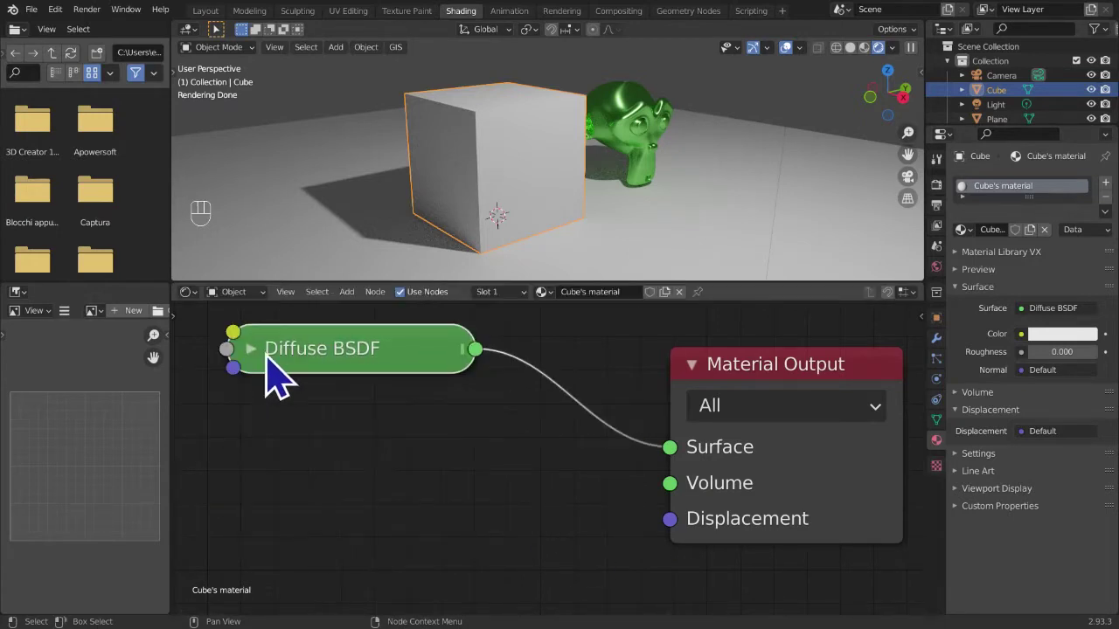
left_click(277, 361)
left_click_drag(265, 362, 281, 377)
left_click_drag(317, 362, 359, 401)
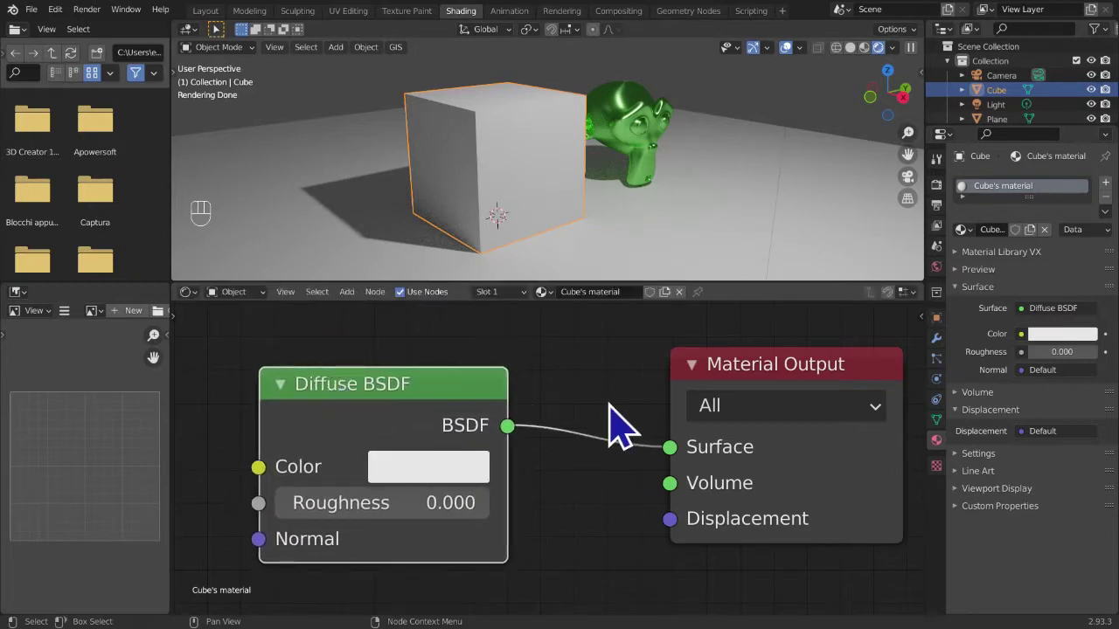
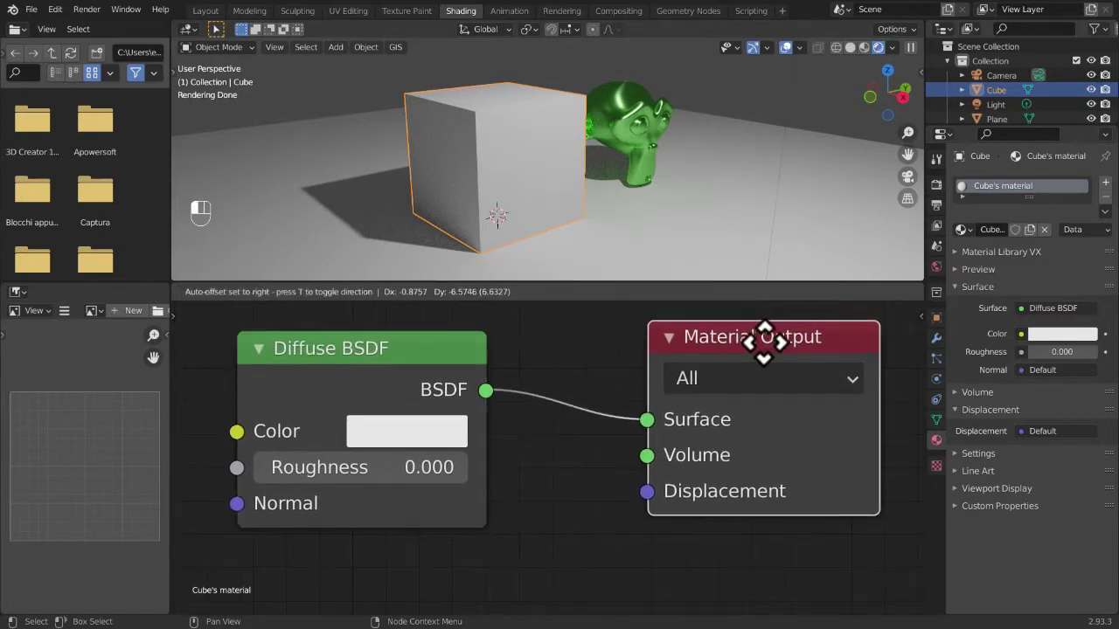
- Choose a pale yellow for the Diffuse BSDF colour and reopen its colour picker
left_click(658, 438)
left_click(435, 370)
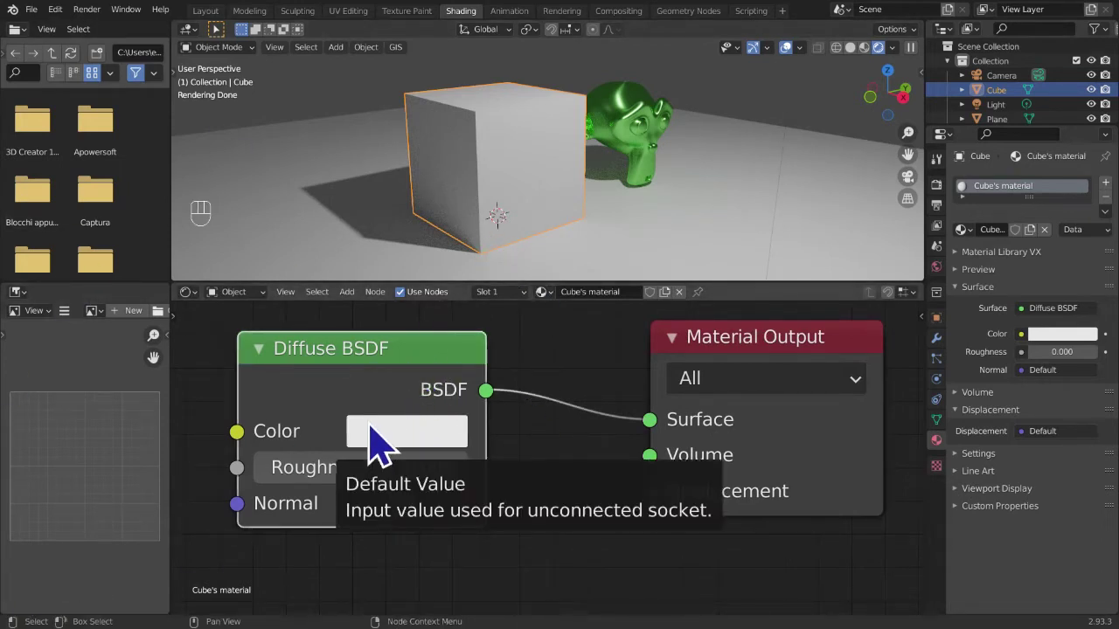
left_click(378, 439)
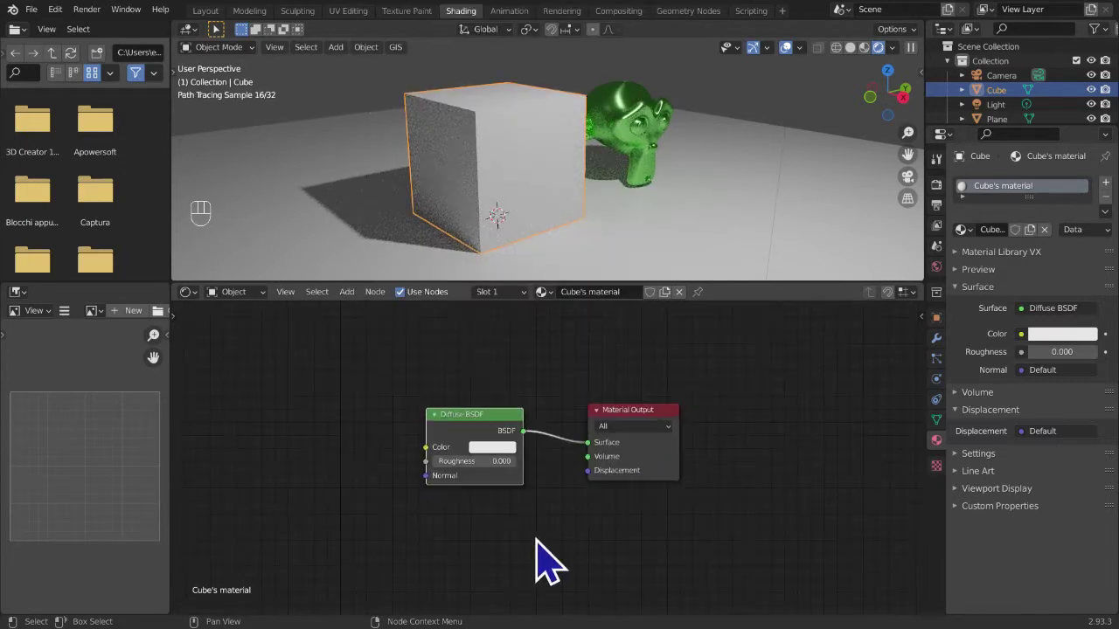
left_click(519, 472)
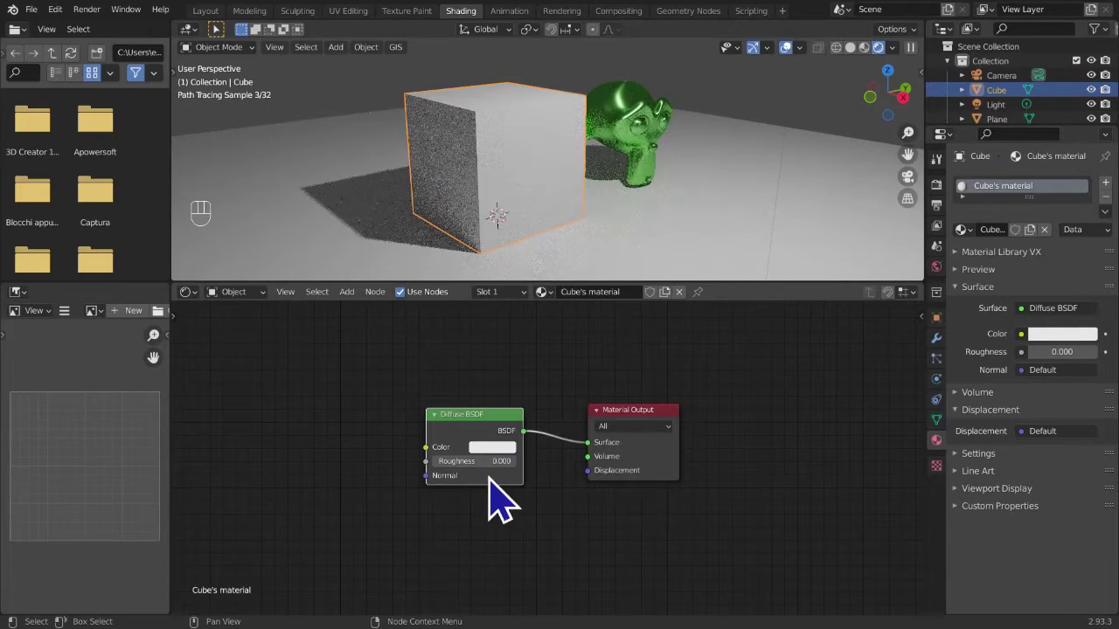
left_click(514, 471)
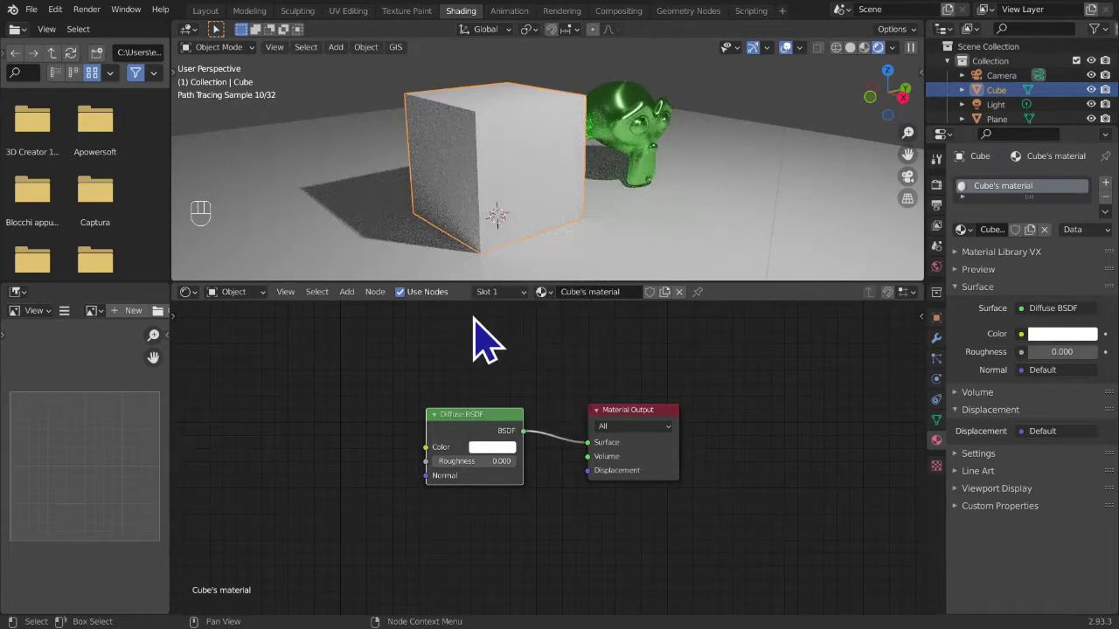
left_click_drag(365, 294, 494, 457)
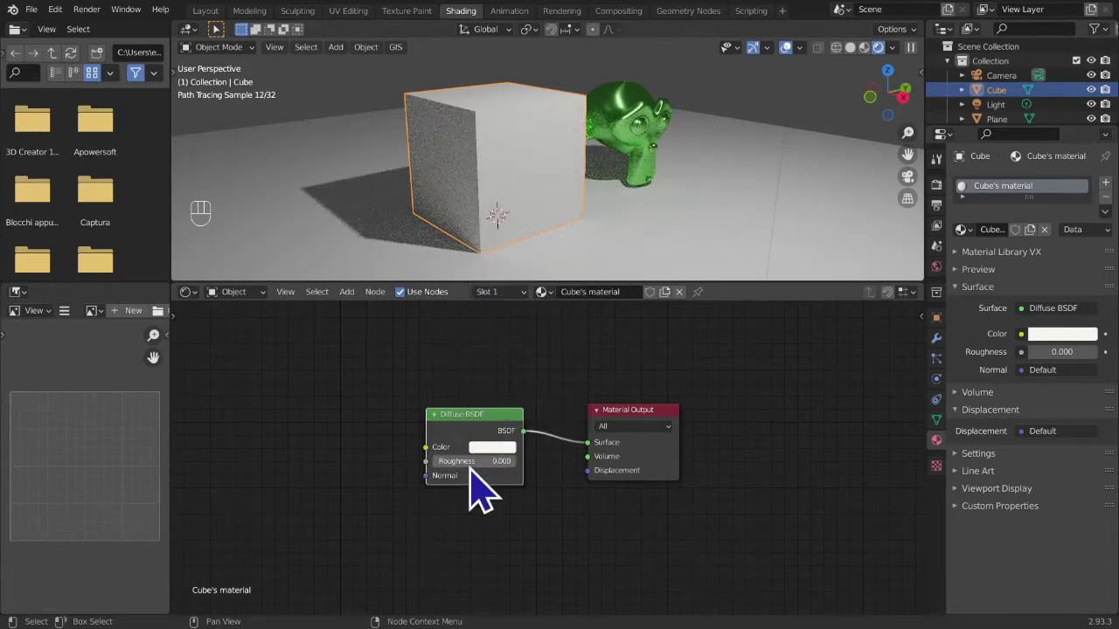
left_click(510, 457)
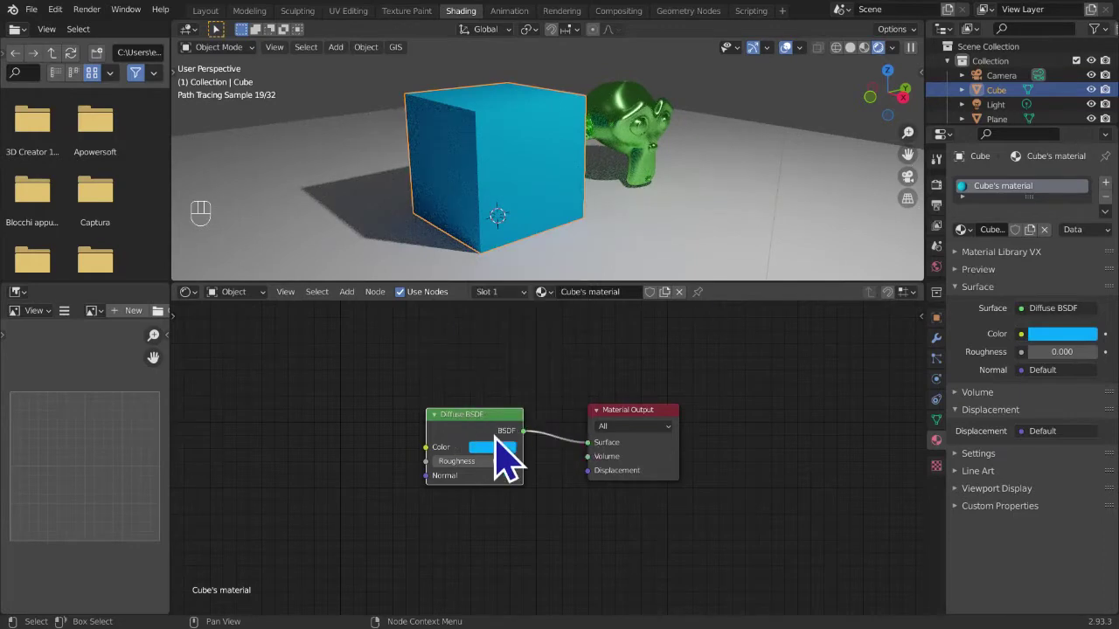
- Set the cube's Diffuse BSDF colour to bright blue and close the colour picker
left_click_drag(502, 463, 358, 600)
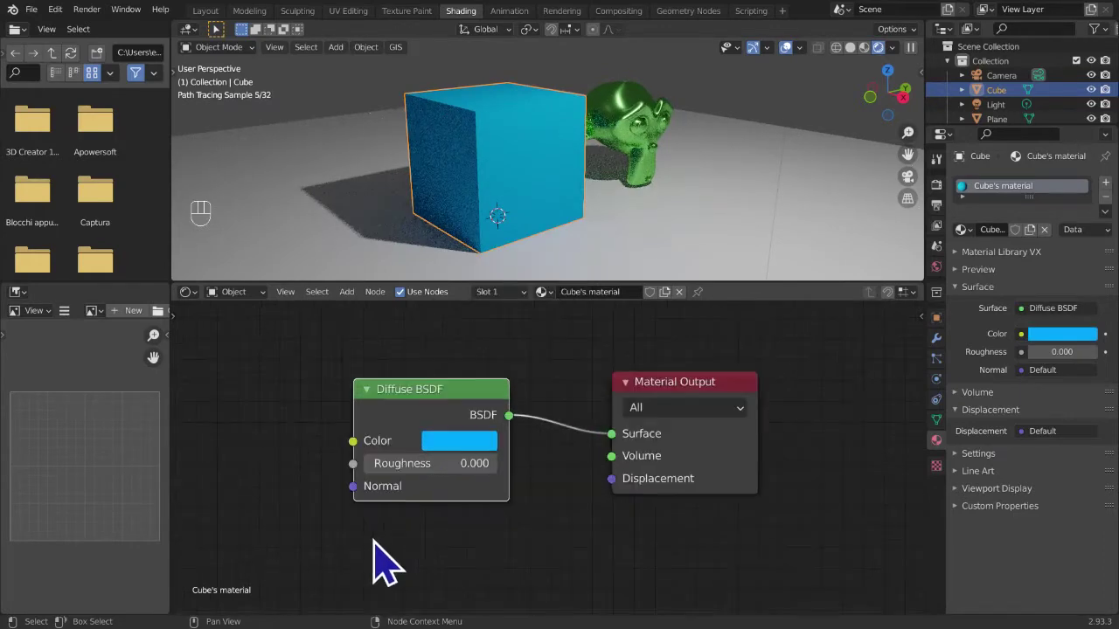
left_click_drag(366, 489, 518, 151)
left_click_drag(544, 118, 548, 158)
- Select Suzanne so the Monkey's material opens for editing
left_click(695, 170)
left_click_drag(672, 179, 536, 200)
- Replace the monkey's shader with a Diffuse BSDF linked to Surface, coloured pink
middle_click(505, 435)
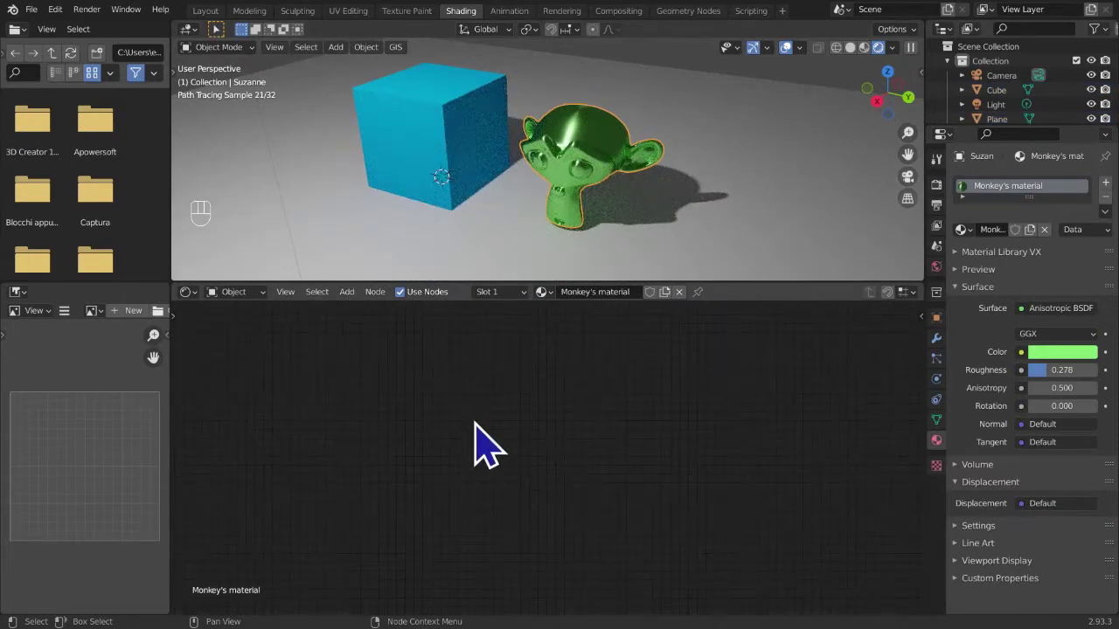
left_click_drag(671, 435, 327, 420)
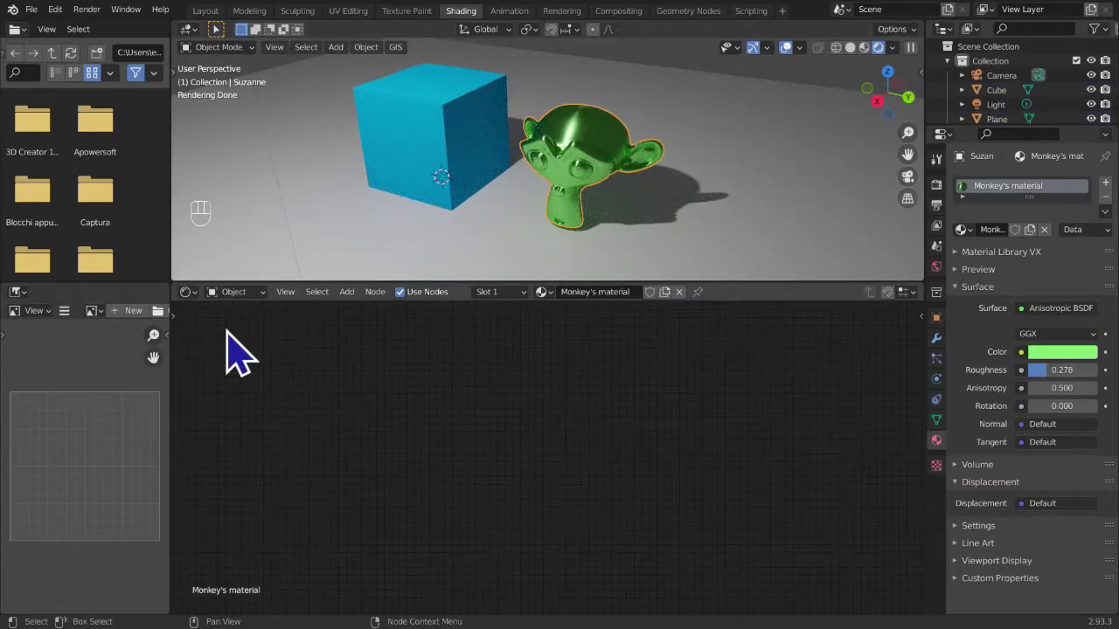
left_click_drag(293, 314, 303, 434)
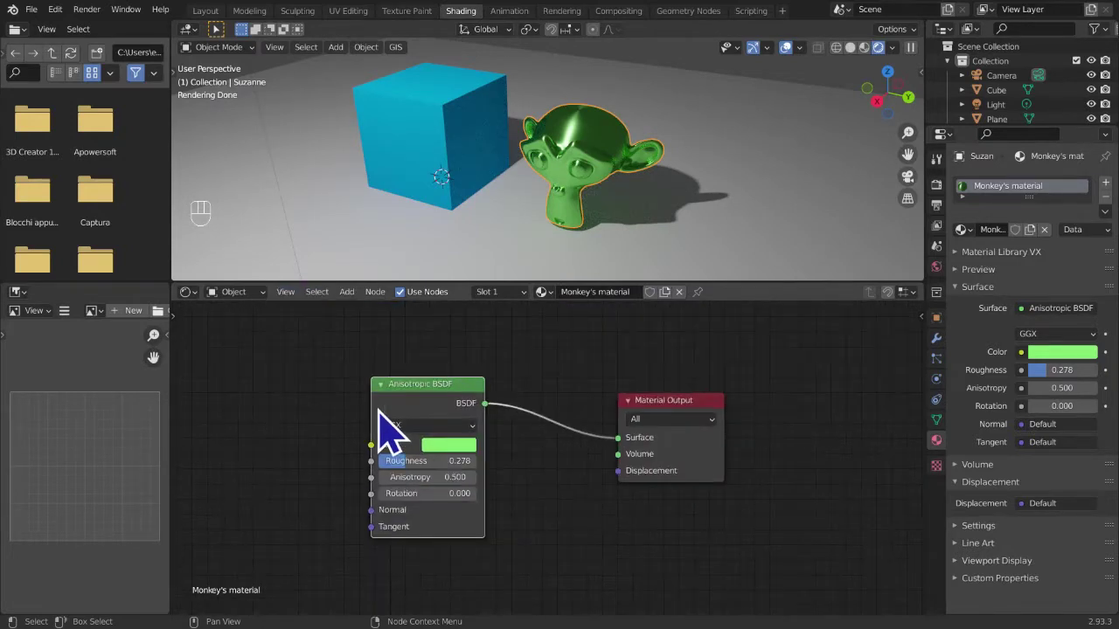
left_click(395, 431)
left_click(397, 431)
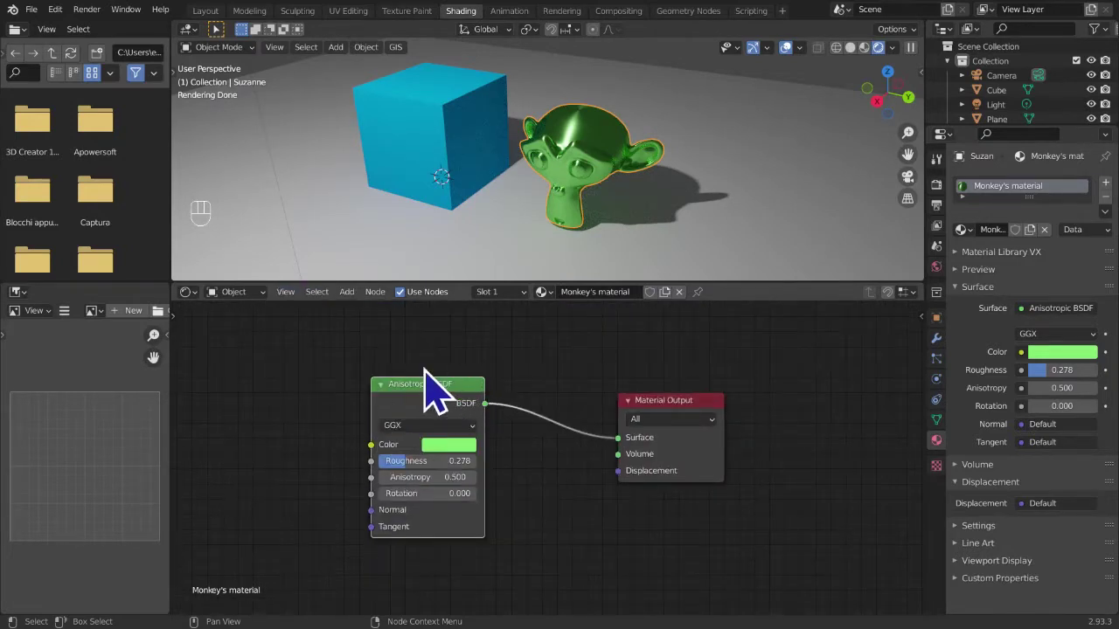
key("x")
key("shift+a")
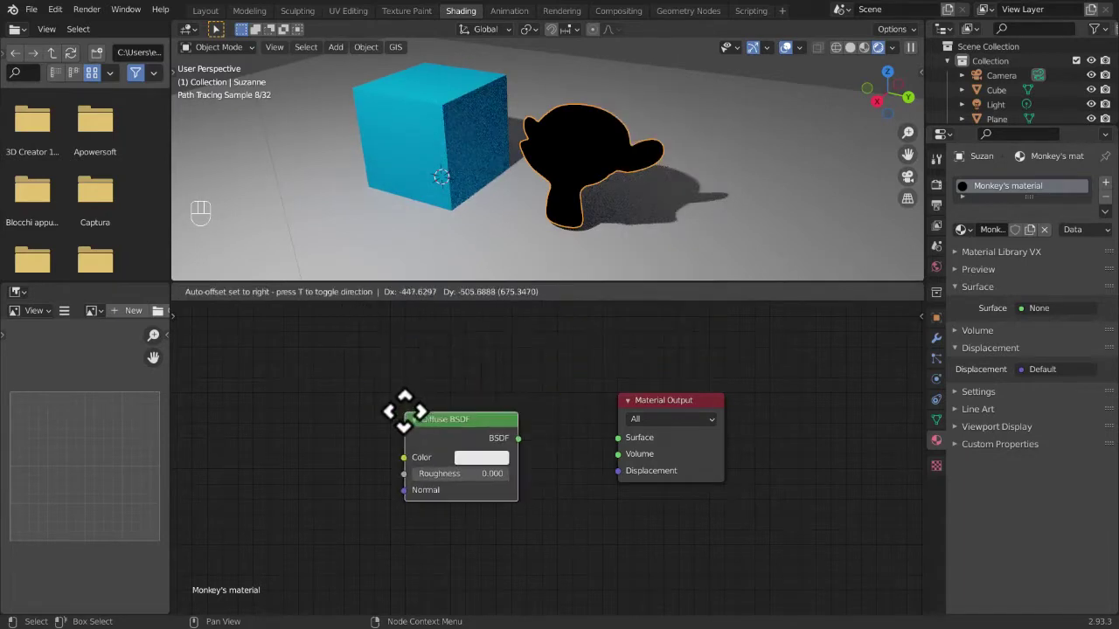
left_click_drag(596, 464, 644, 457)
left_click(645, 457)
left_click(521, 482)
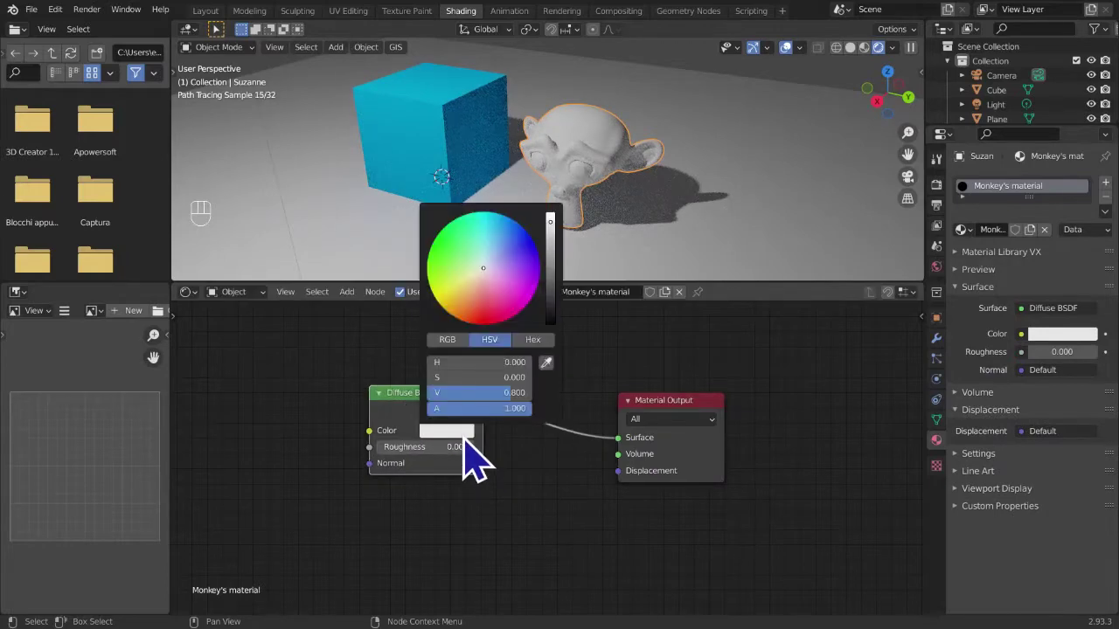
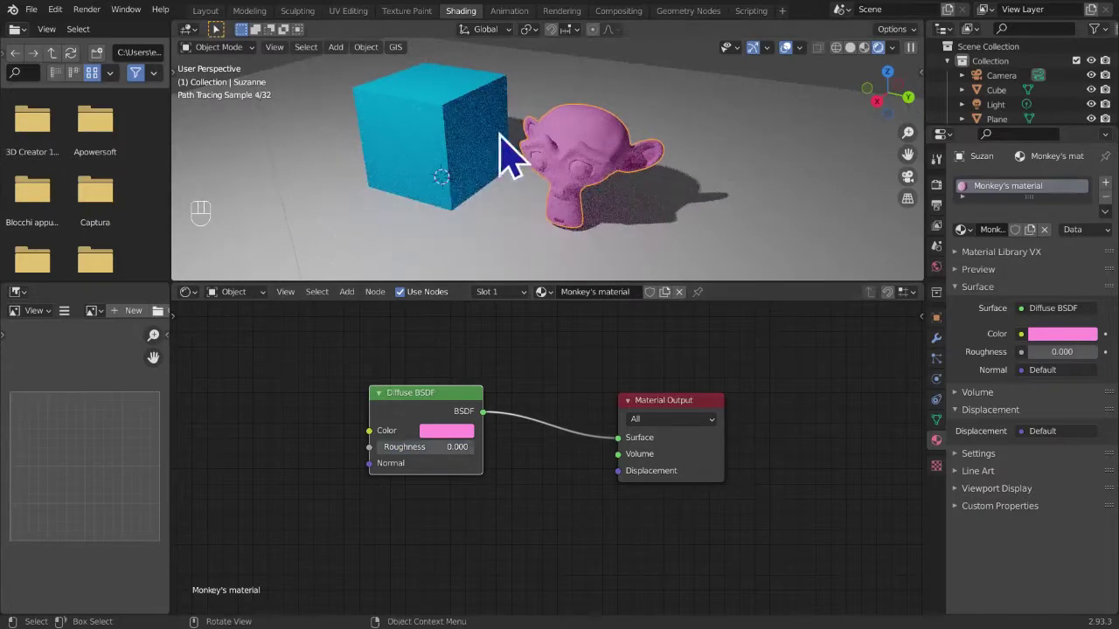
- Undo back to the light green Anisotropic BSDF with roughness 0.278
key("ctrl+z")
key("ctrl+z")
key("ctrl+z")
key("ctrl+z")
key("ctrl+z")
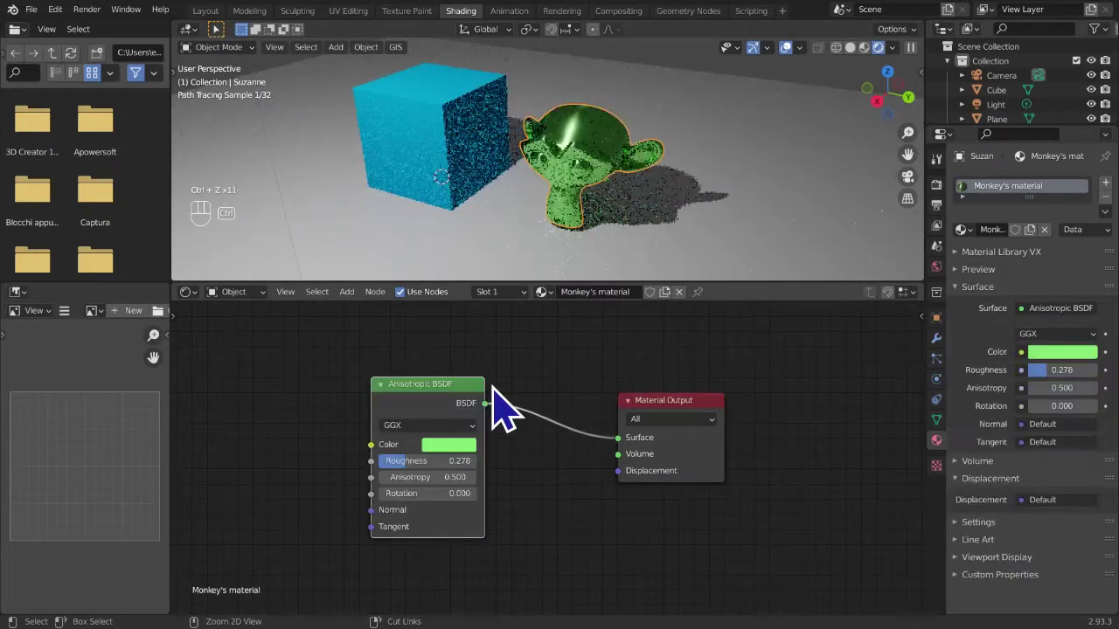
- Select the cube and replace its shader with a fresh Diffuse BSDF feeding Surface
left_click(464, 129)
left_click_drag(460, 156, 547, 175)
middle_click(525, 432)
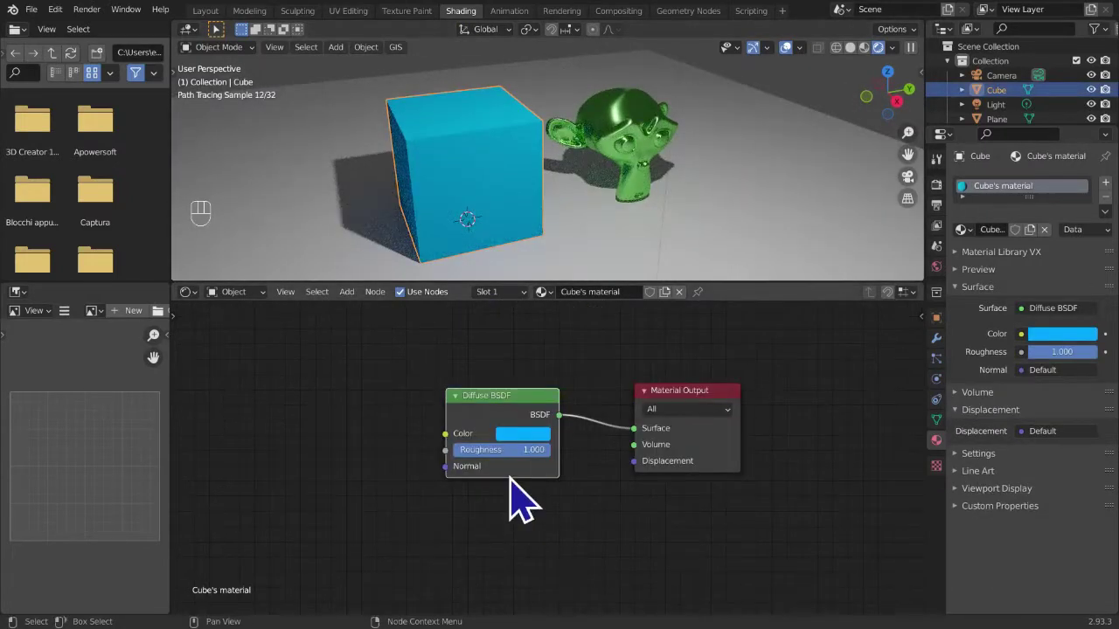
key("x")
key("shift+a")
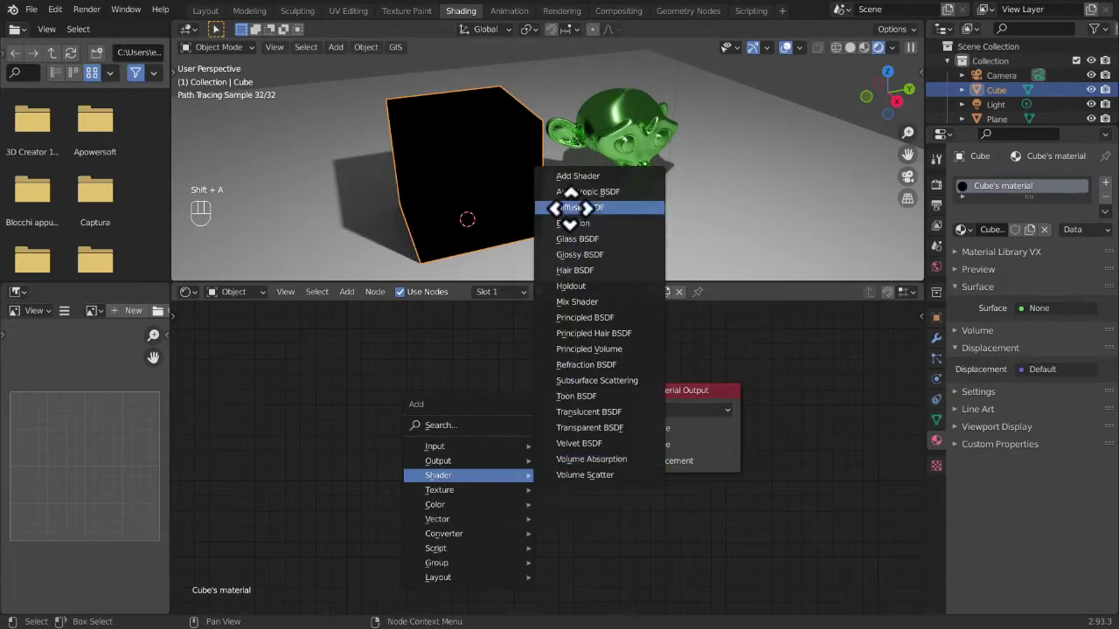
left_click_drag(602, 456, 627, 417)
left_click_drag(600, 444, 640, 450)
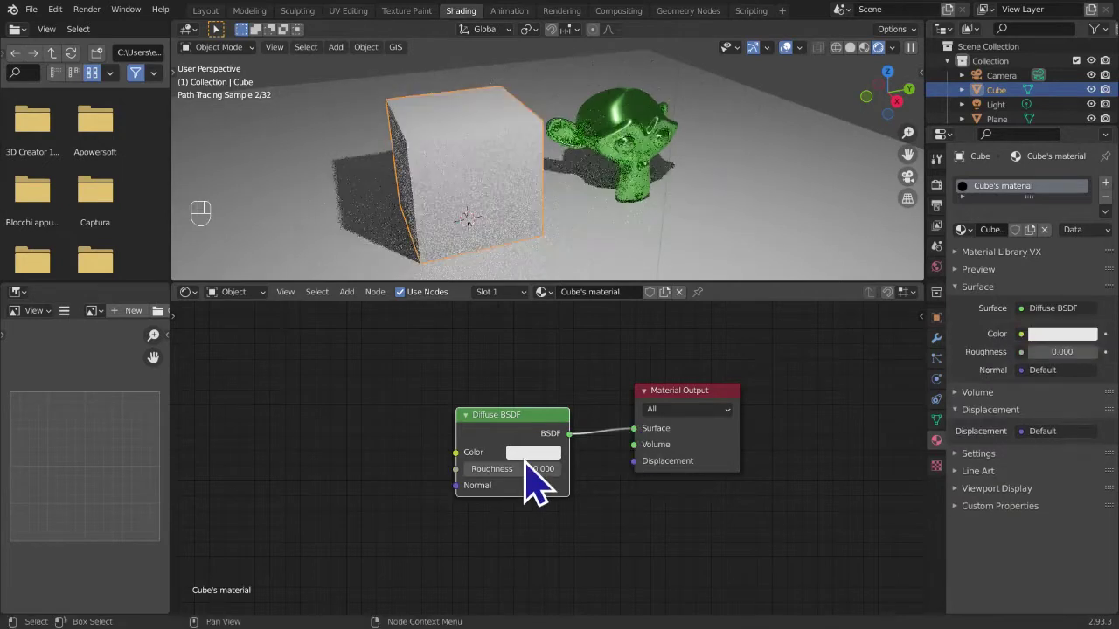
left_click(535, 435)
- Try an Emission node instead, then undo back to the white Diffuse BSDF with roughness 0
key("x")
key("shift+a")
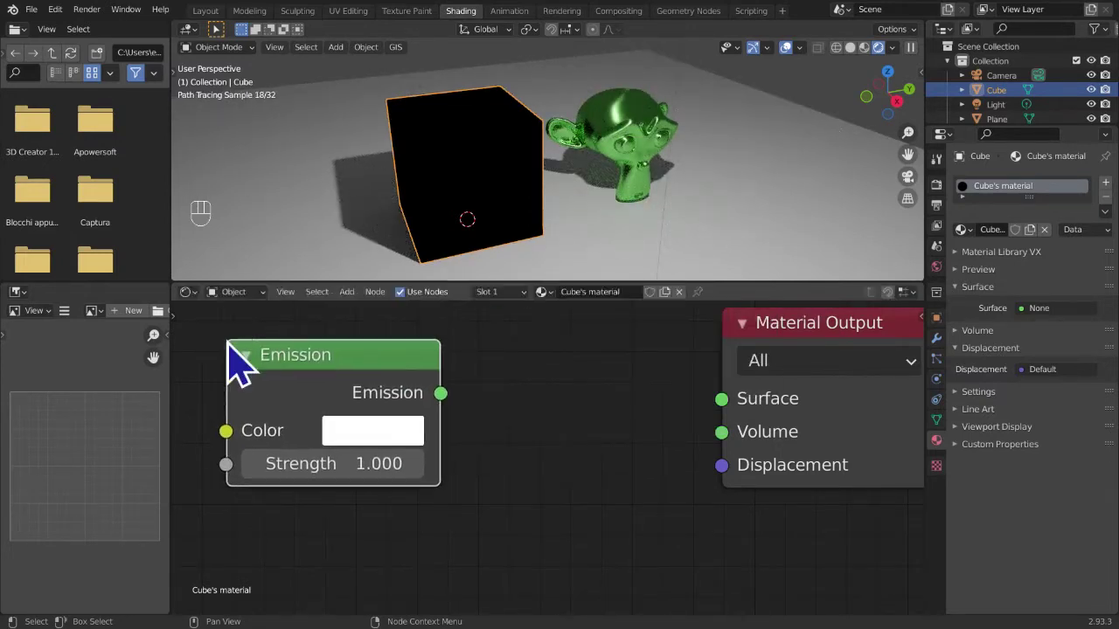
key("ctrl+z")
key("ctrl+z")
key("ctrl+z")
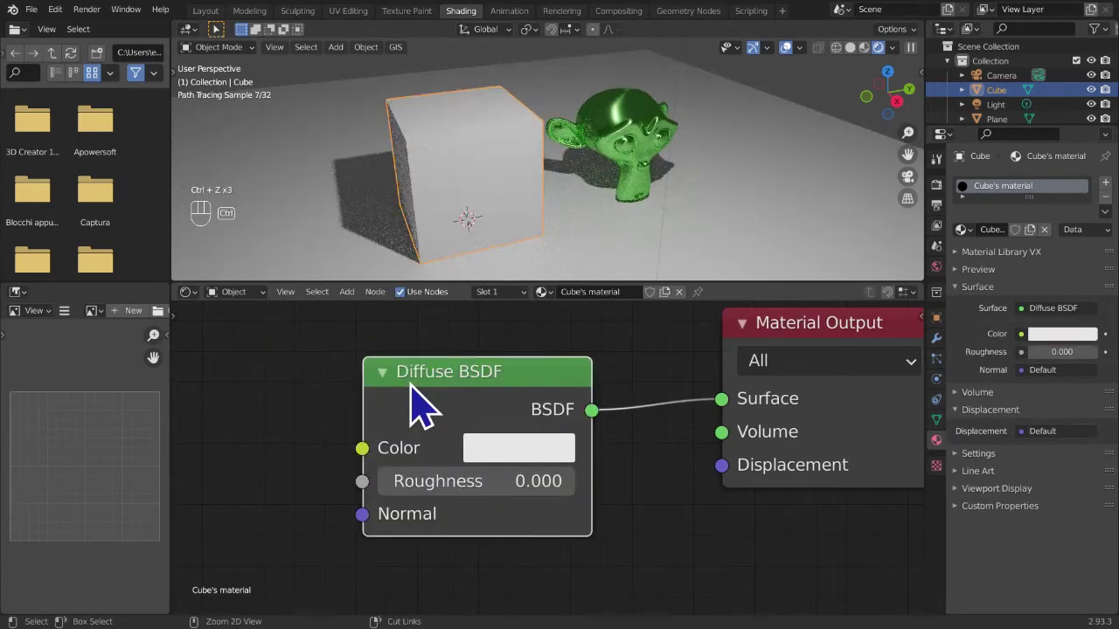
key("ctrl+z")
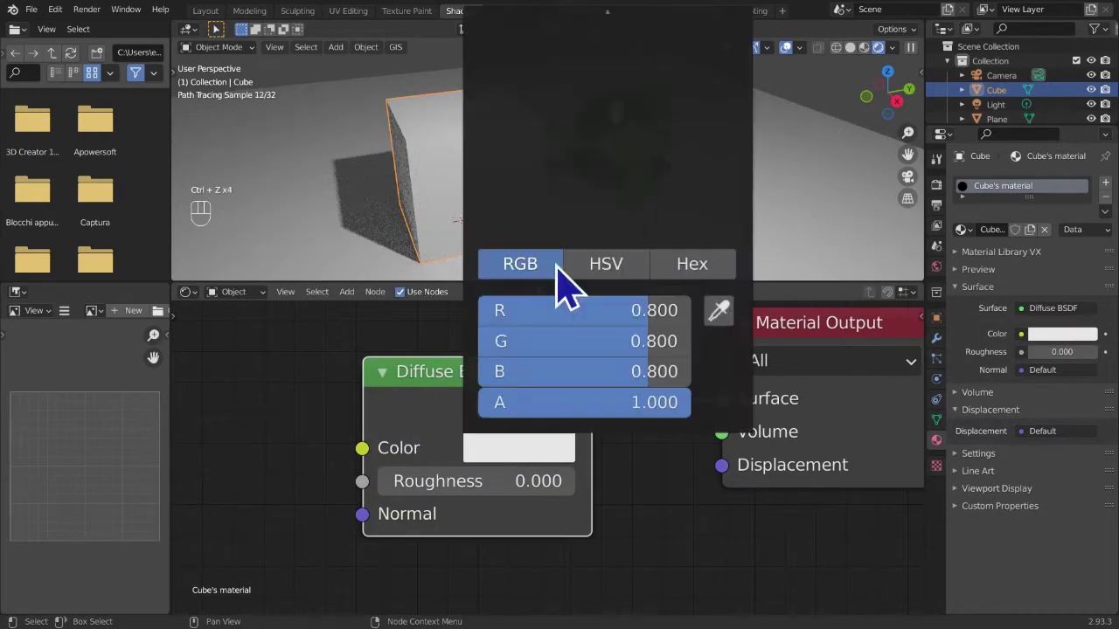
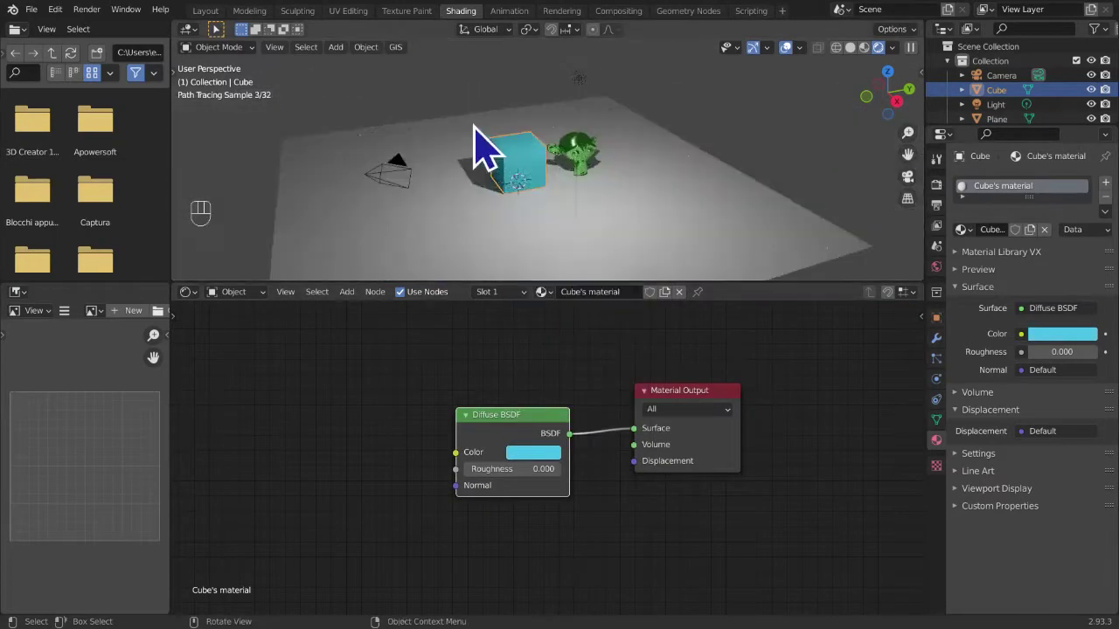
- Add a UV Sphere to the scene and move it into view
key("shift+a")
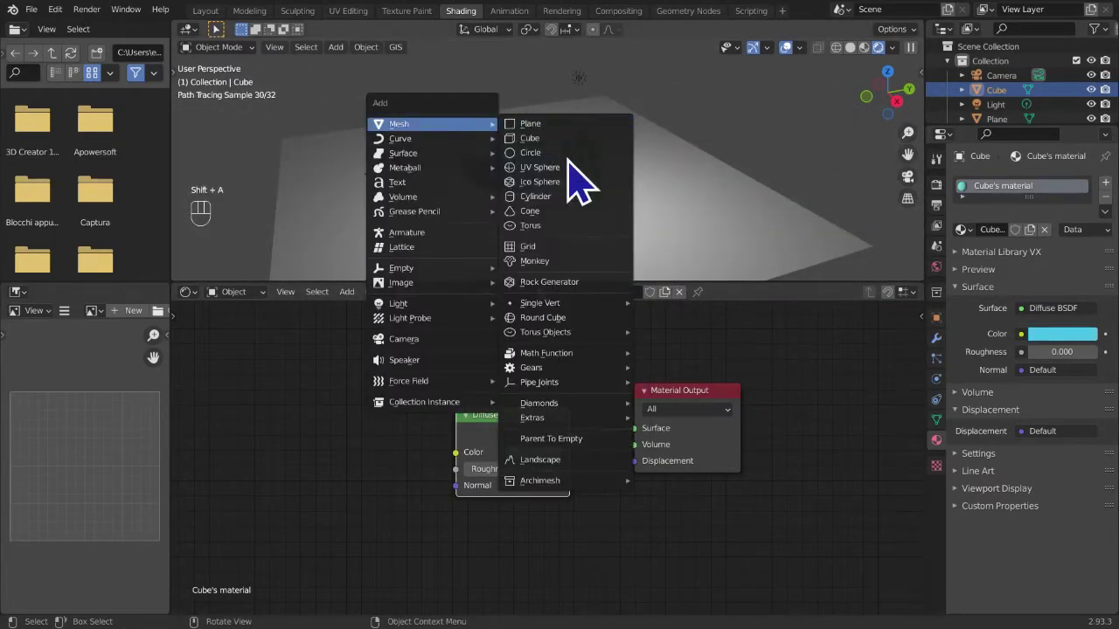
key("g")
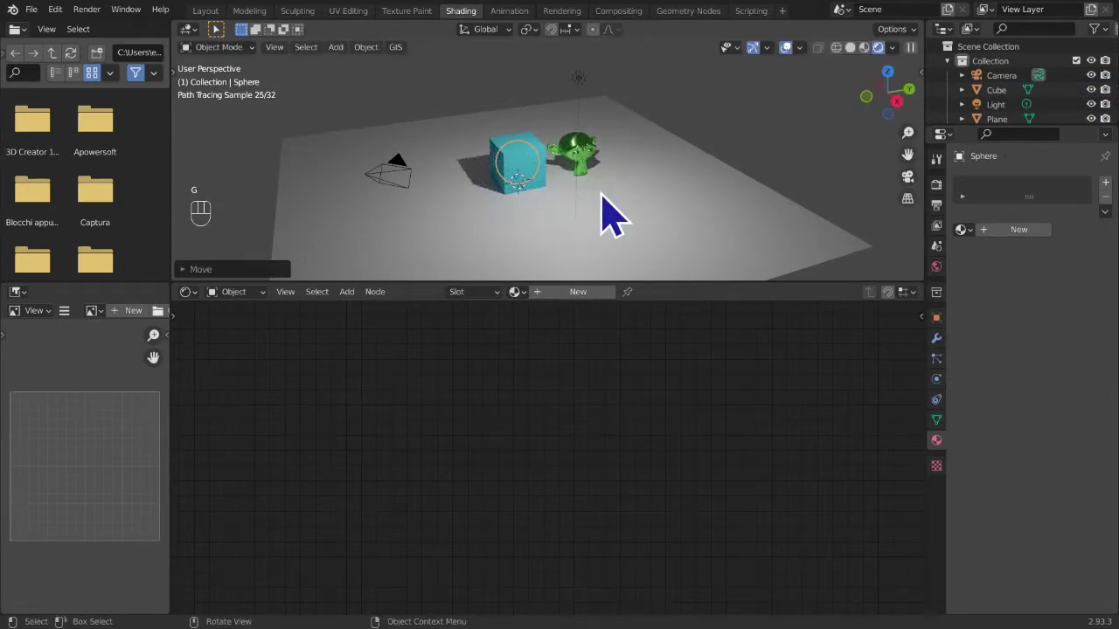
key("g")
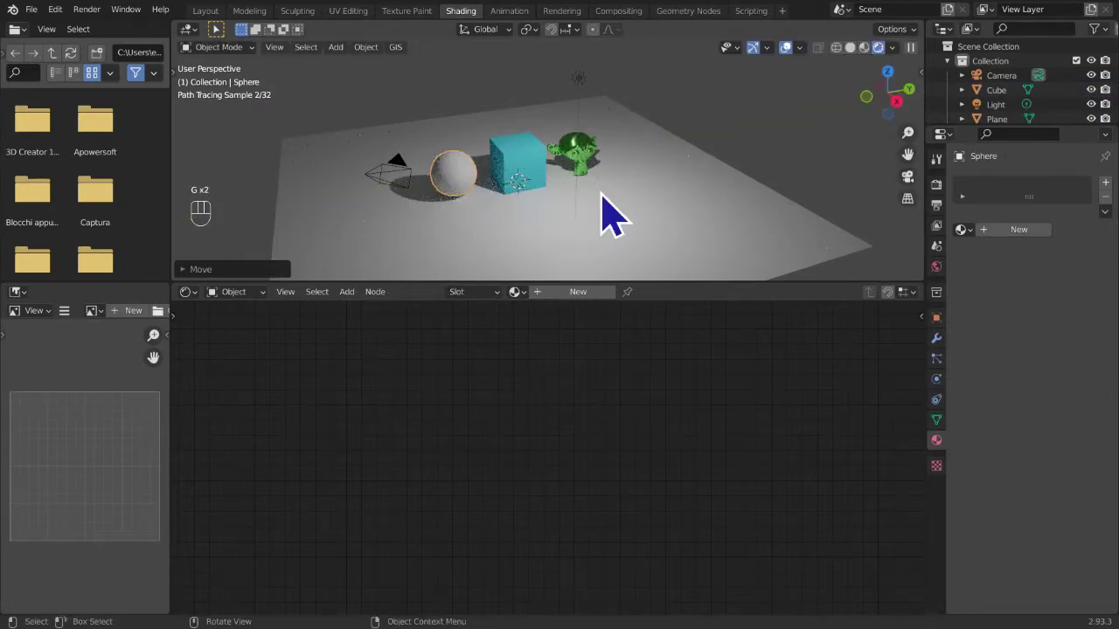
left_click_drag(623, 204, 652, 197)
left_click_drag(624, 216, 646, 198)
- Give the sphere a Subdivision Surface modifier at viewport level 3 and apply it
right_click(503, 159)
left_click(955, 355)
left_click_drag(1037, 189, 852, 452)
left_click(1104, 273)
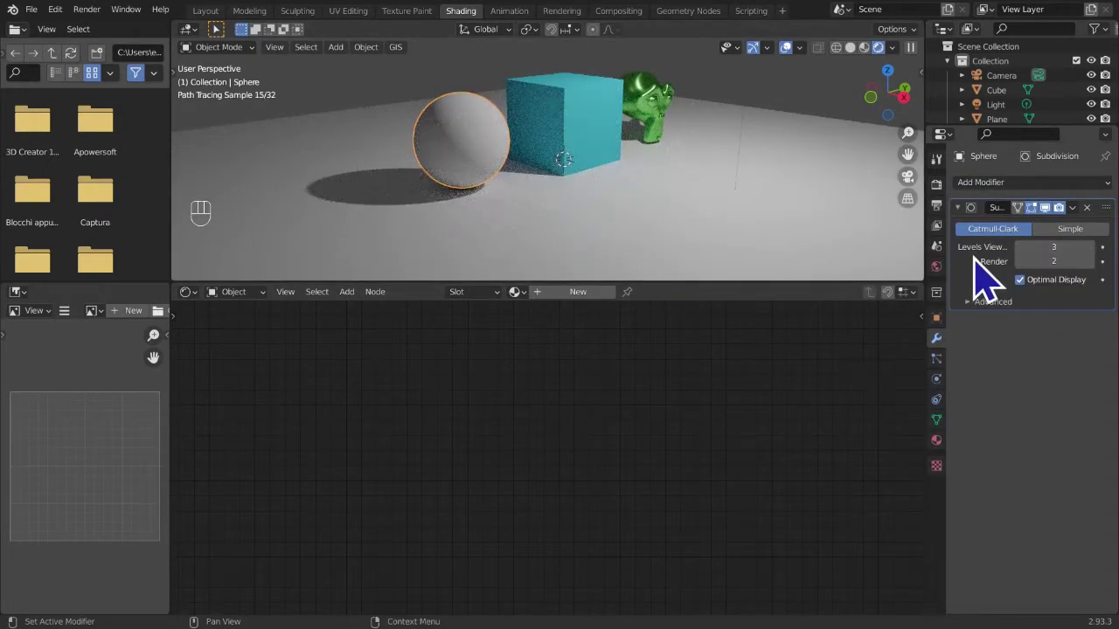
key("ctrl+a")
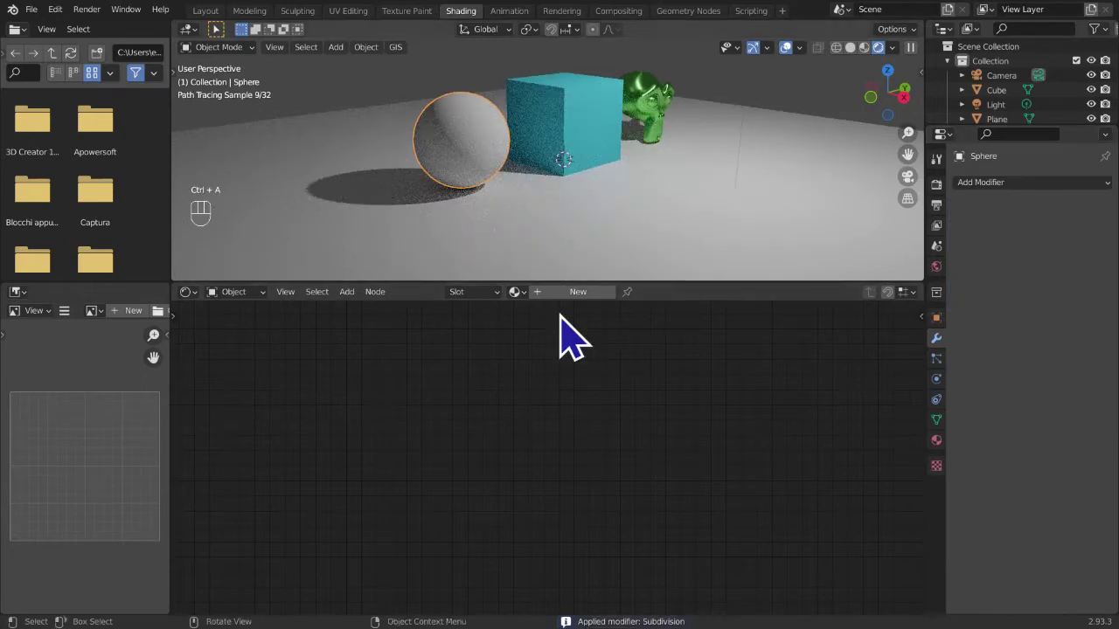
- Create a new sphere material with an Emission node in pinkish-red replacing Principled BSDF
left_click(598, 323)
left_click_drag(606, 318, 590, 342)
middle_click(615, 437)
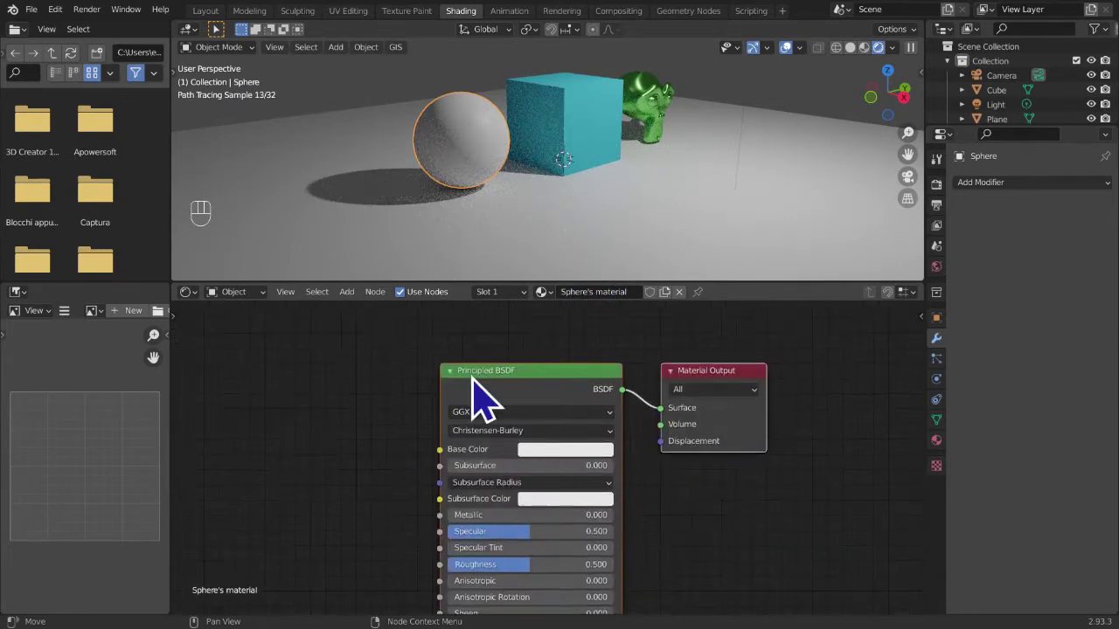
key("x")
key("shift+a")
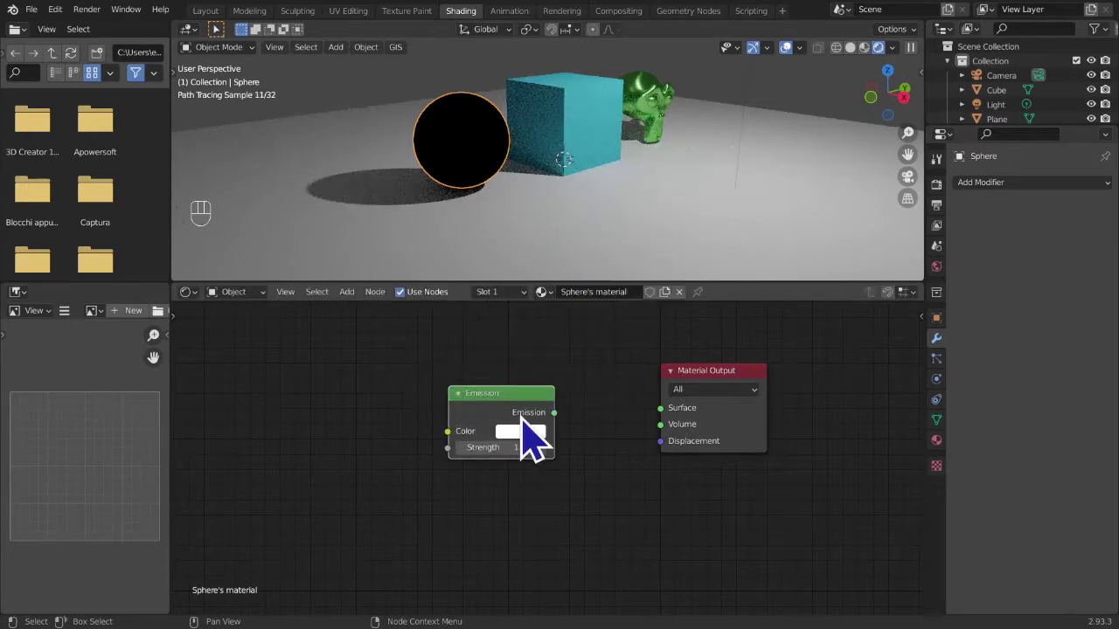
left_click_drag(628, 430, 680, 428)
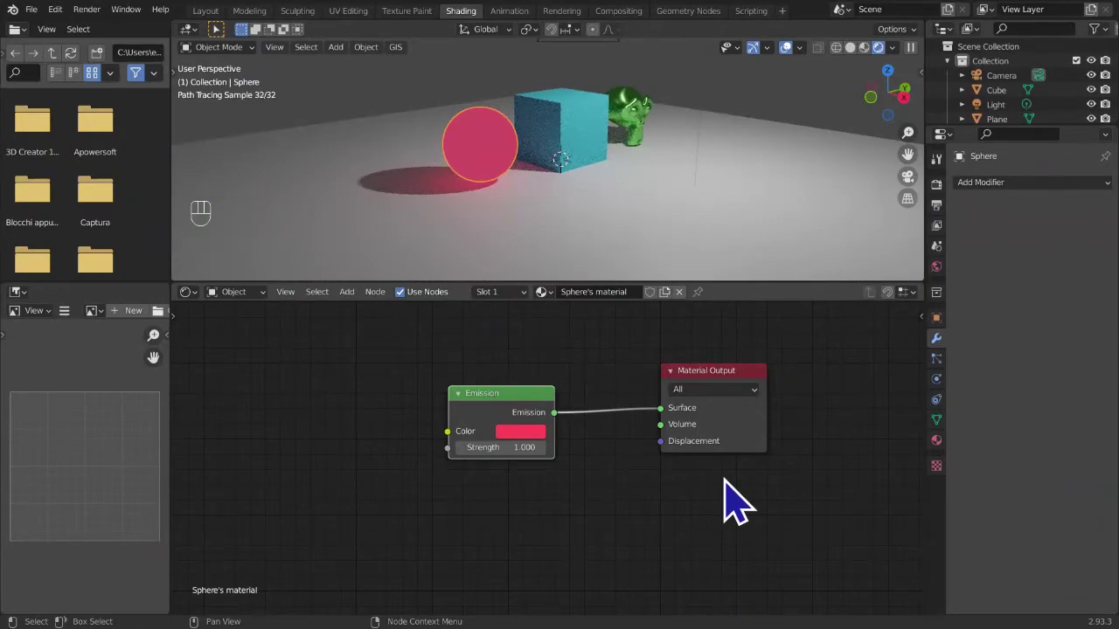
- Set the emission strength to 13.4 so the sphere glows pink across the scene
left_click(507, 440)
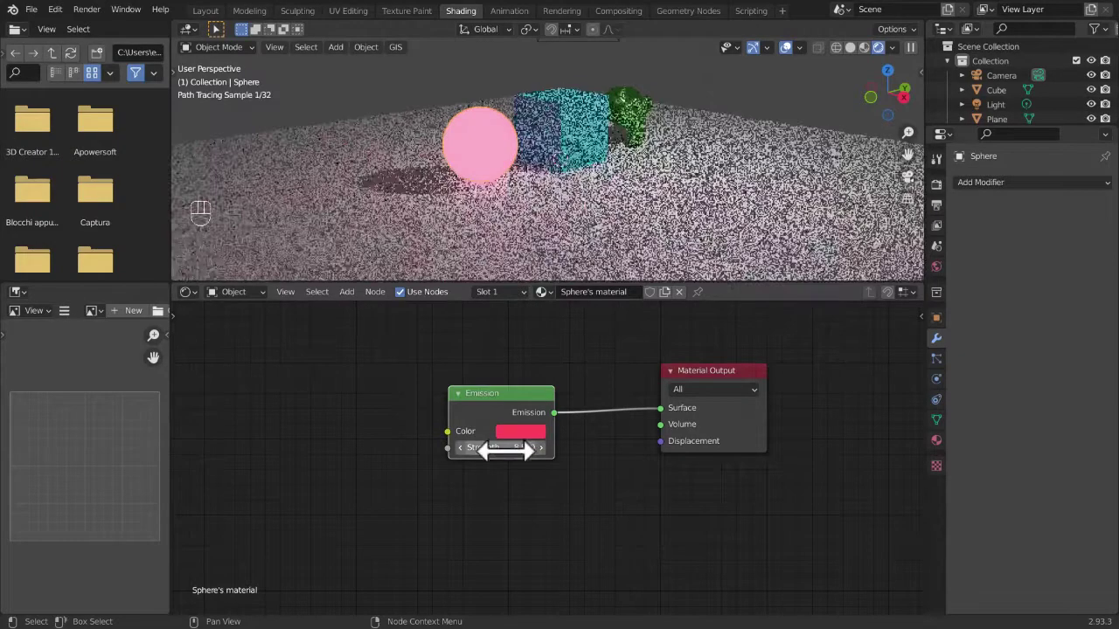
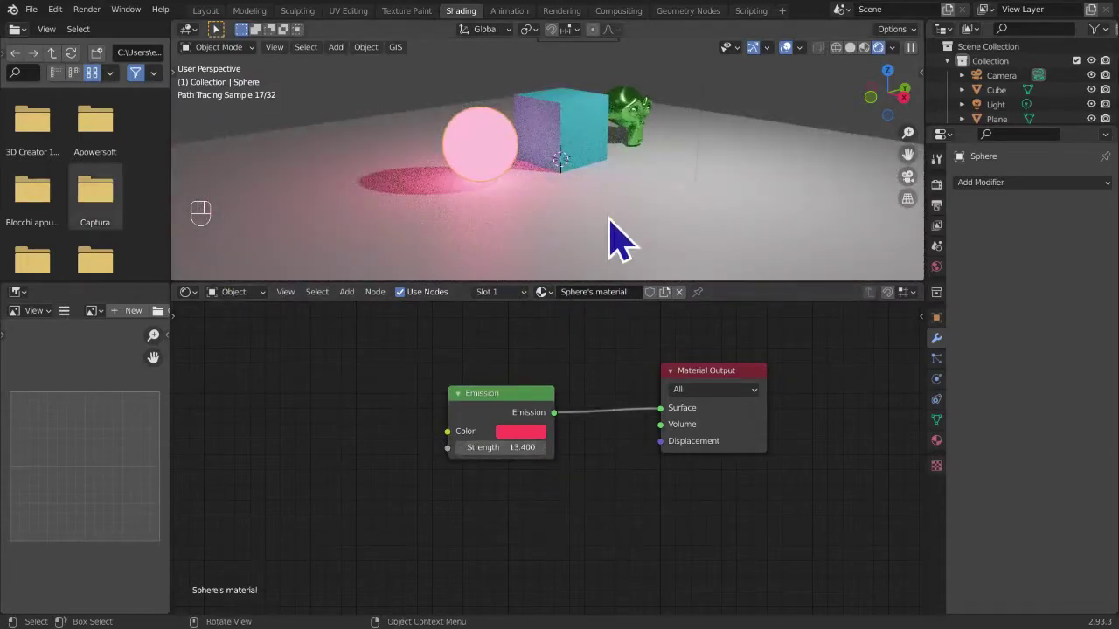
left_click(810, 126)
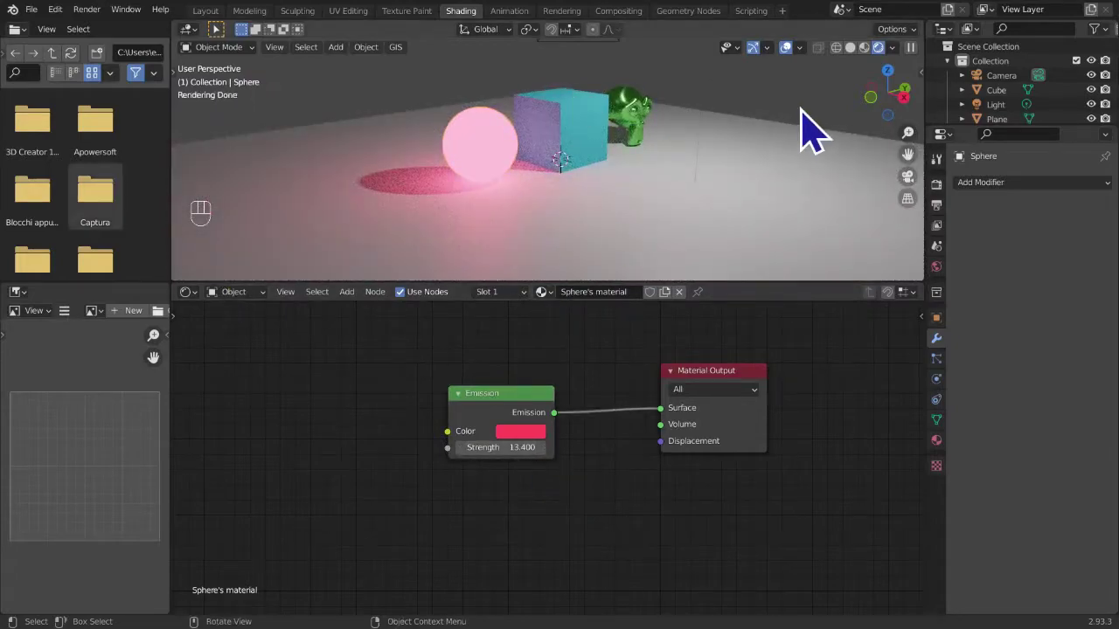
left_click(801, 66)
left_click(801, 67)
left_click(801, 66)
double_click(801, 67)
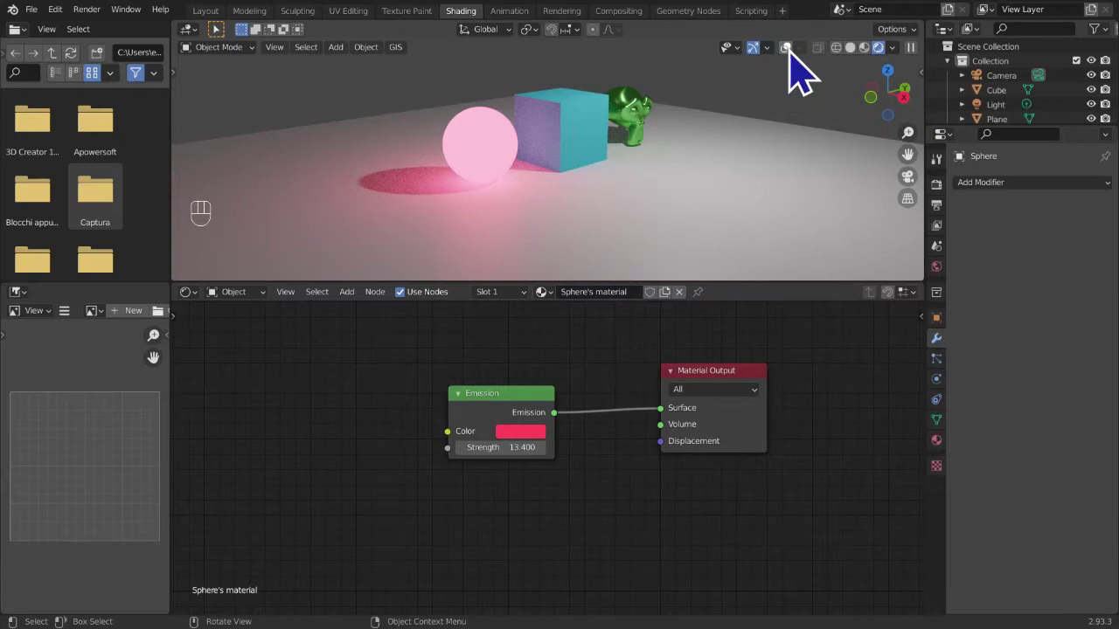
left_click(805, 71)
left_click(477, 411)
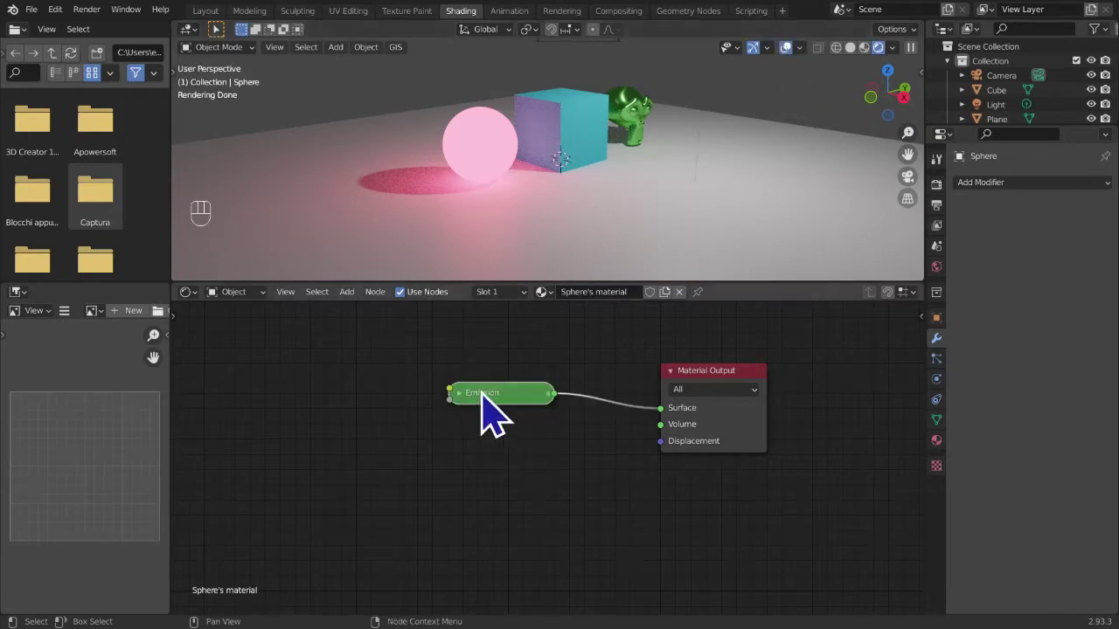
left_click(474, 420)
left_click(492, 416)
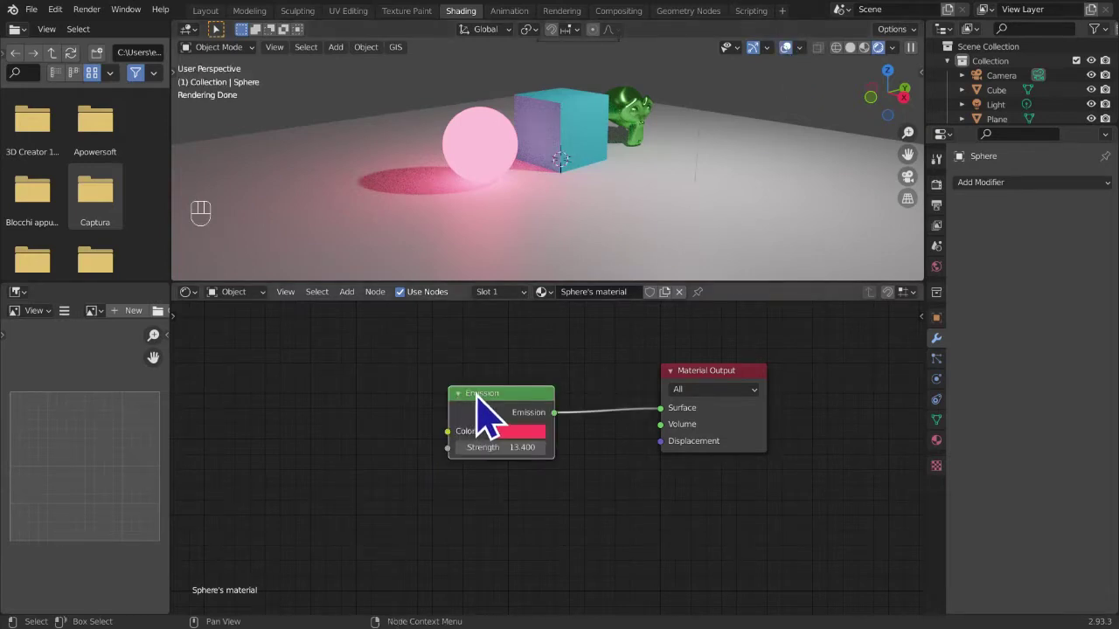
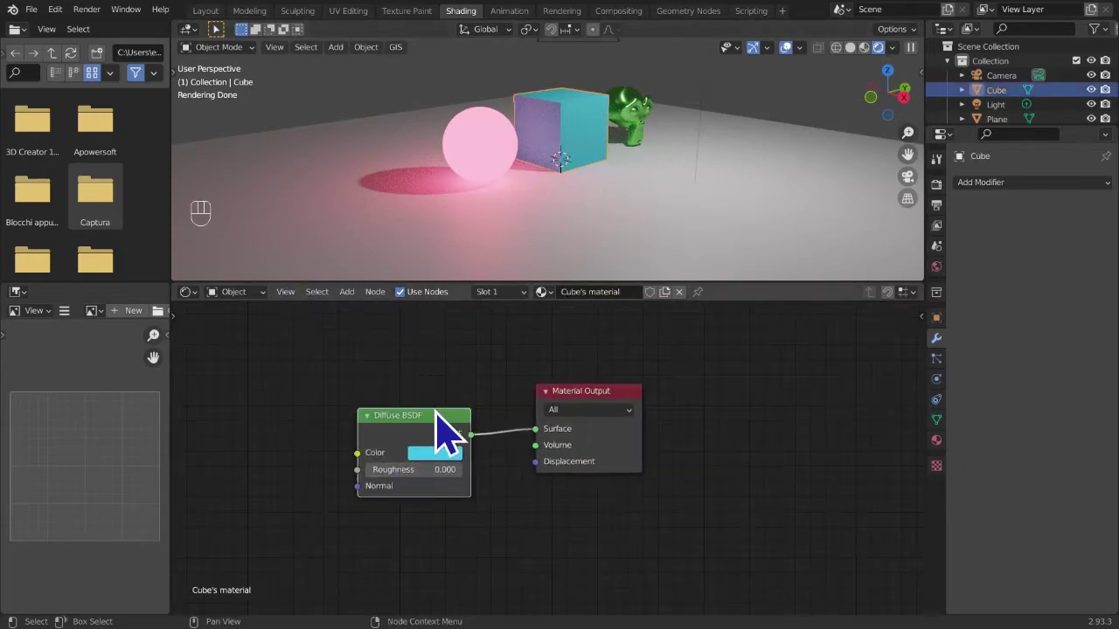
left_click_drag(638, 143, 682, 157)
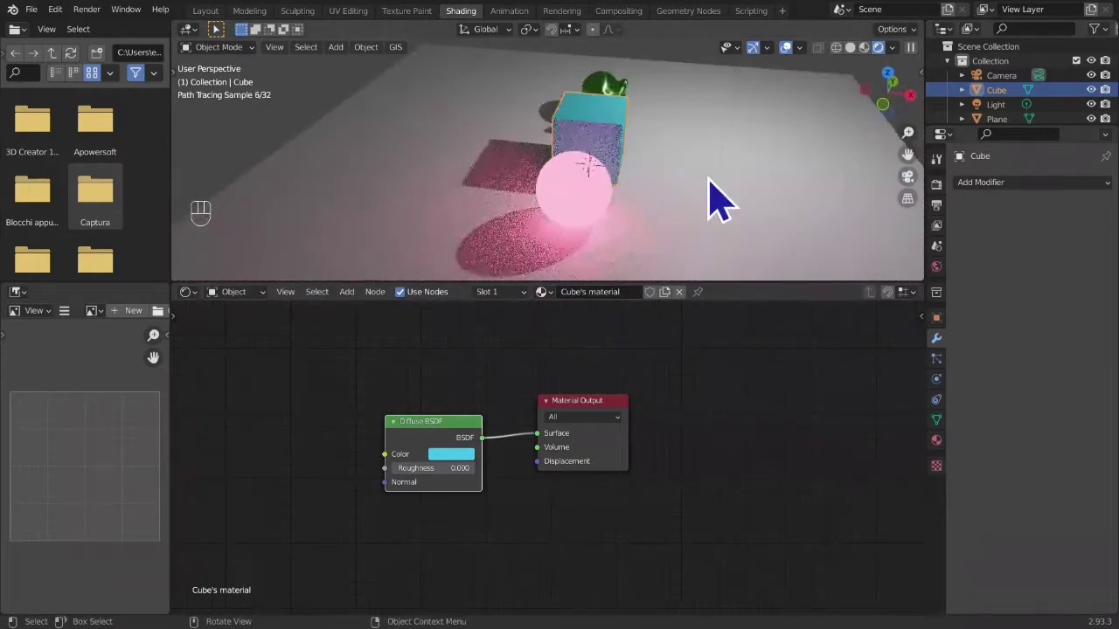
- Duplicate the cube as Cube.001 and move it along X beside the original
key("shift+d")
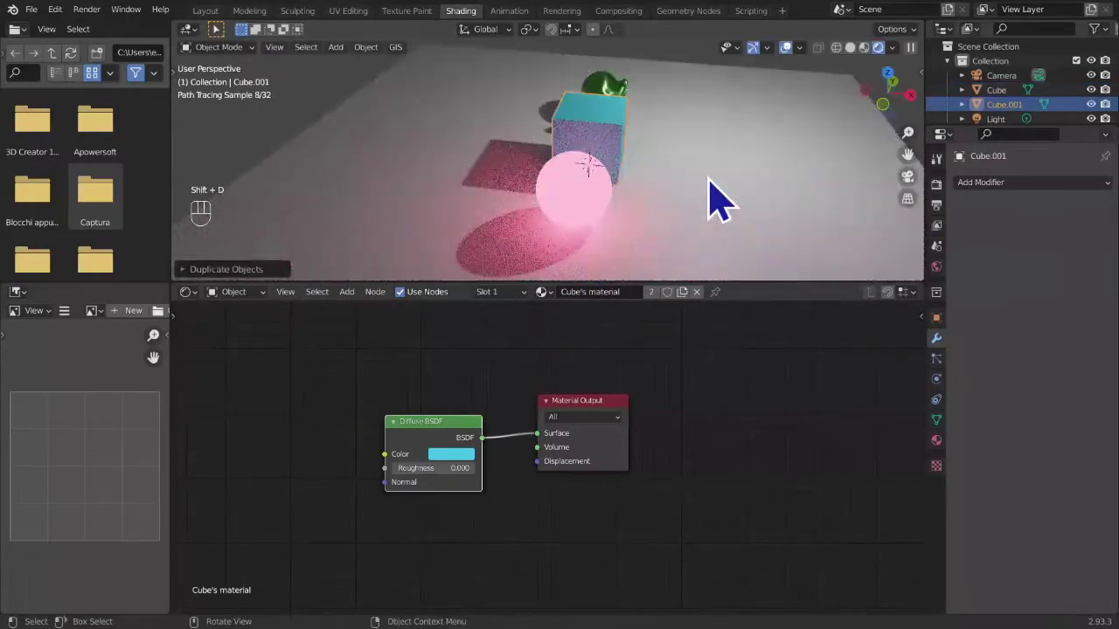
key("g")
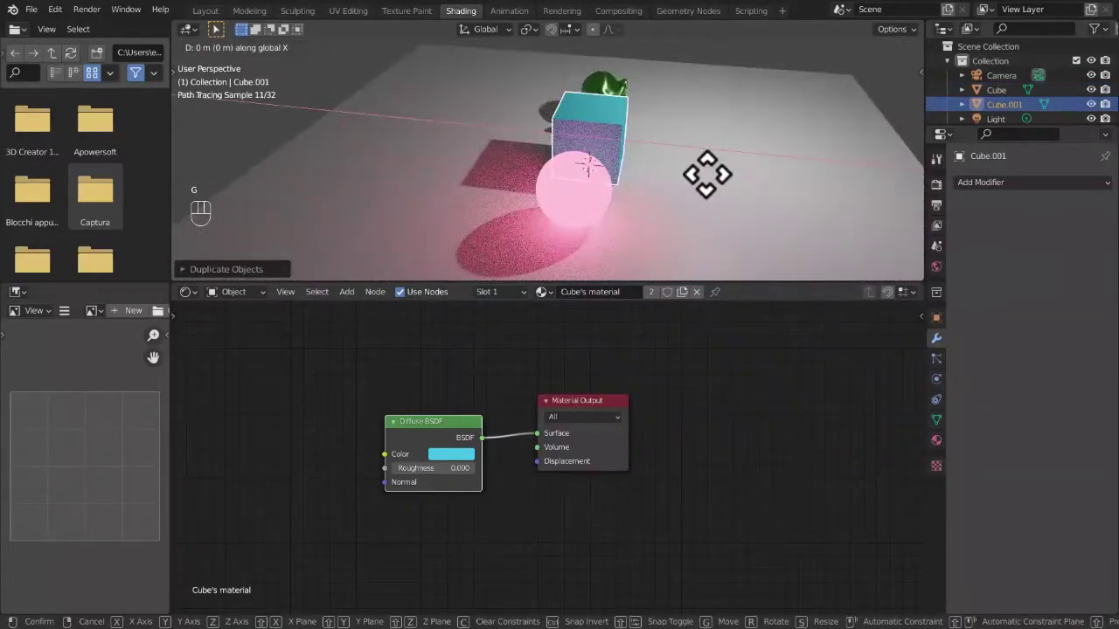
left_click_drag(630, 207, 640, 183)
middle_click(738, 189)
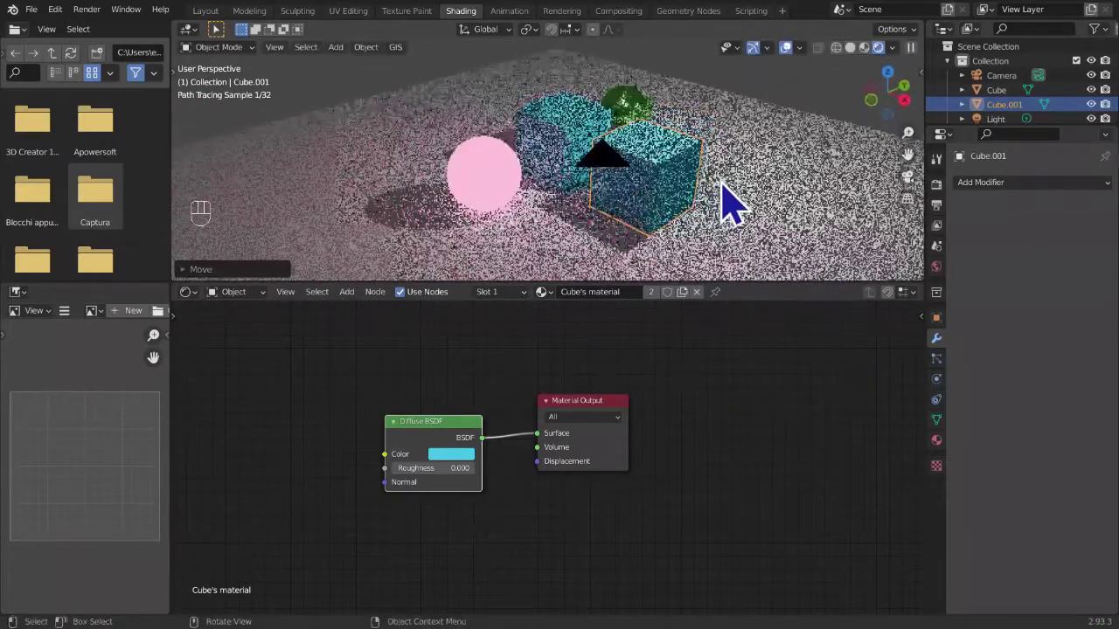
- Move Cube.001 along Y into place near the glowing sphere
key("g")
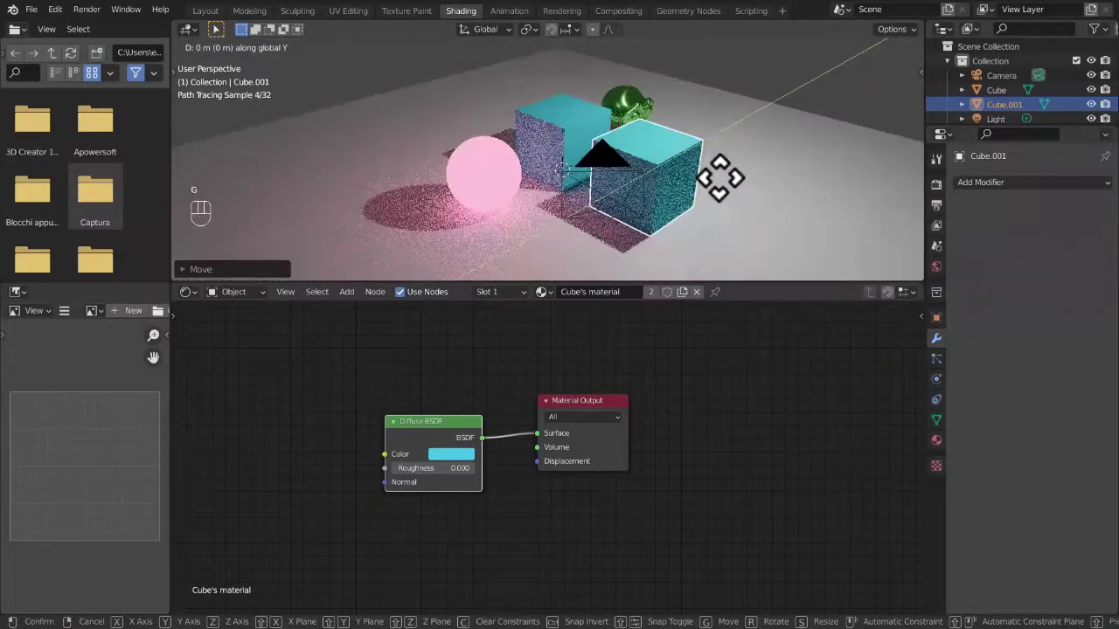
middle_click(753, 189)
left_click_drag(771, 191, 707, 146)
left_click_drag(717, 153, 781, 157)
left_click_drag(777, 197, 775, 238)
left_click_drag(789, 224, 749, 206)
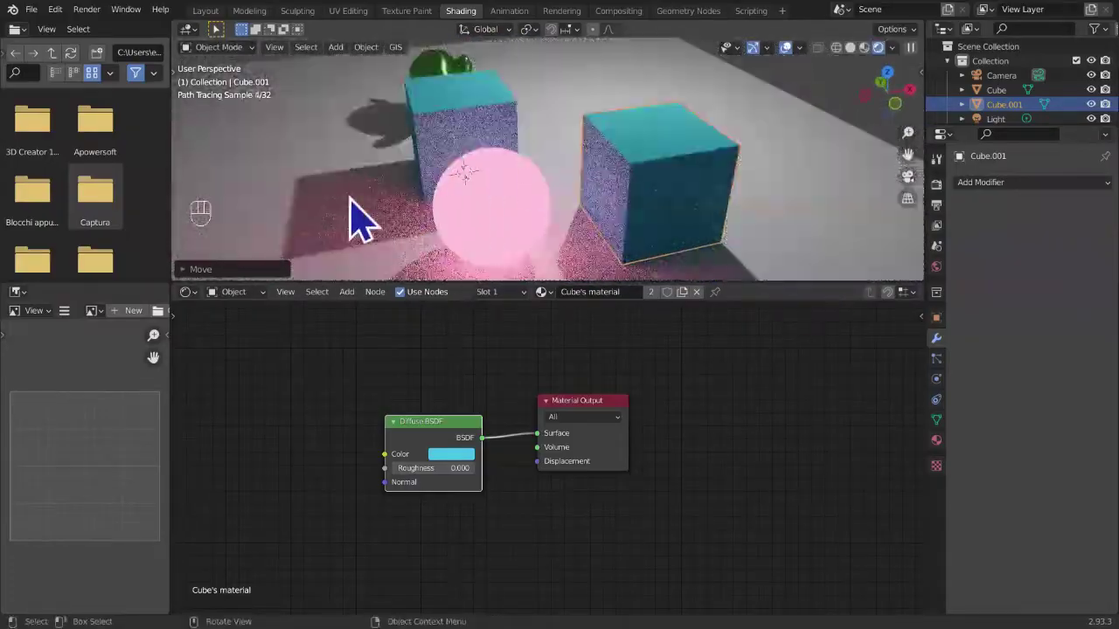
- Zoom the shader nodes and dismiss the add-node list without adding anything
left_click(450, 455)
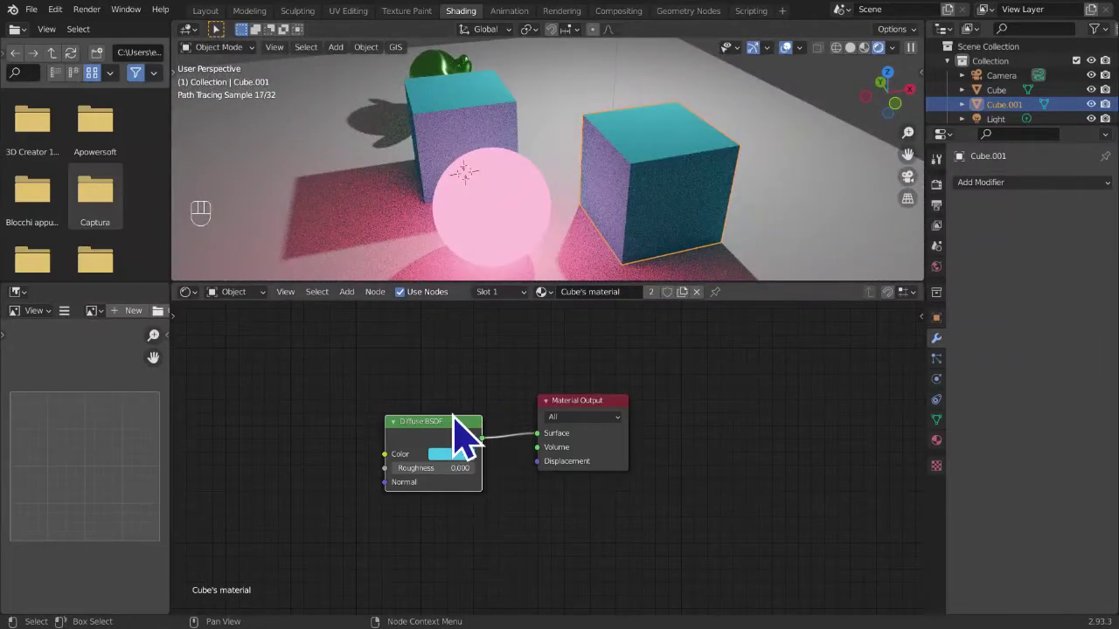
middle_click(472, 430)
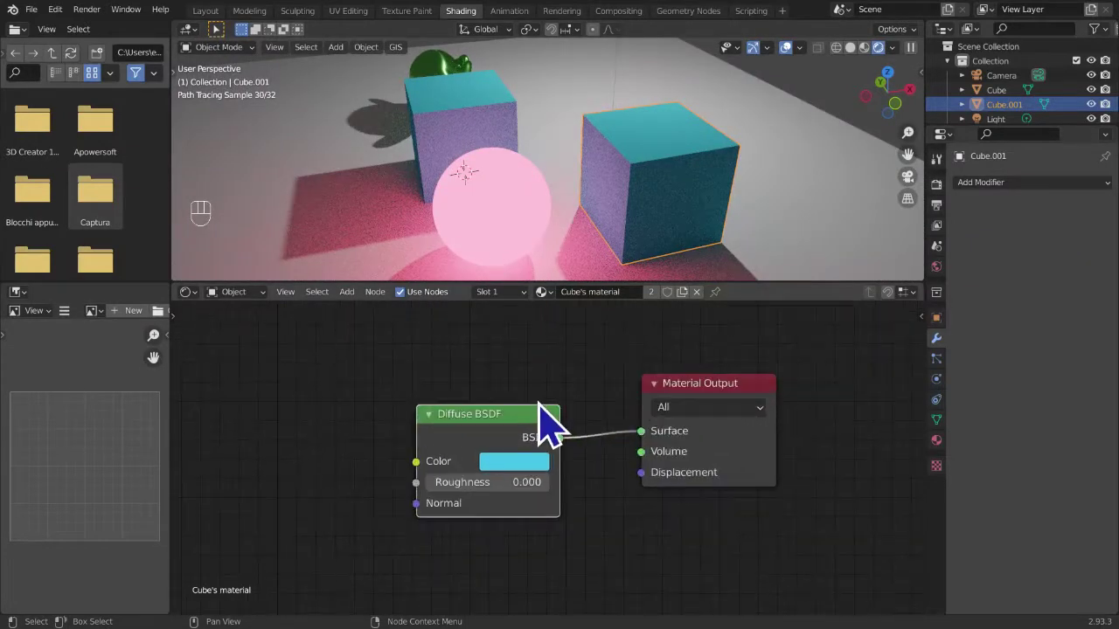
key("x")
key("shift+a")
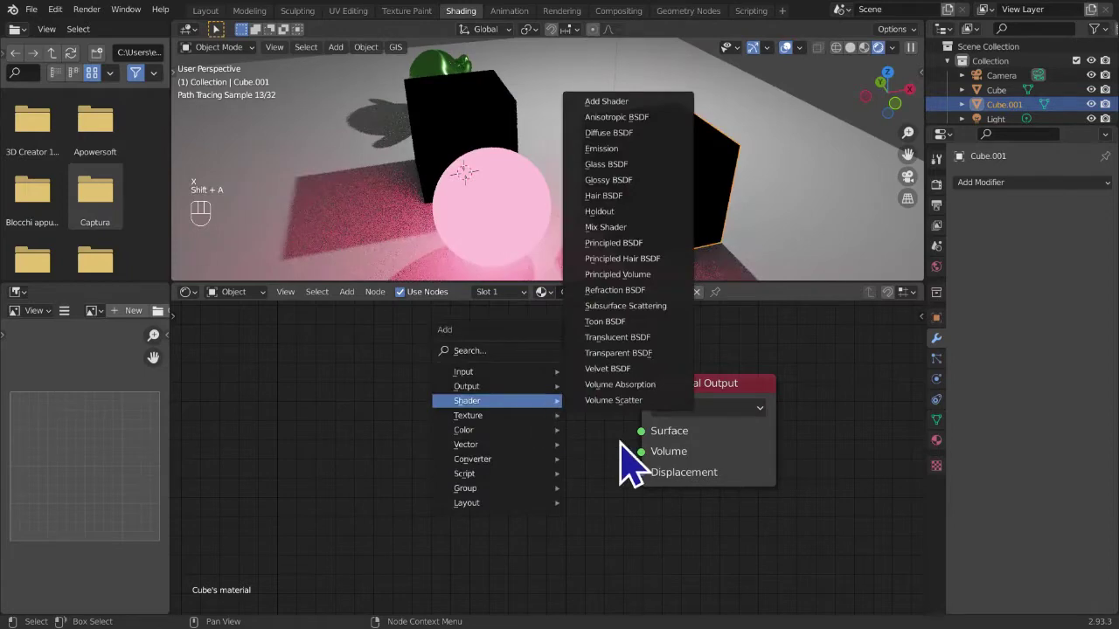
key("ctrl+z")
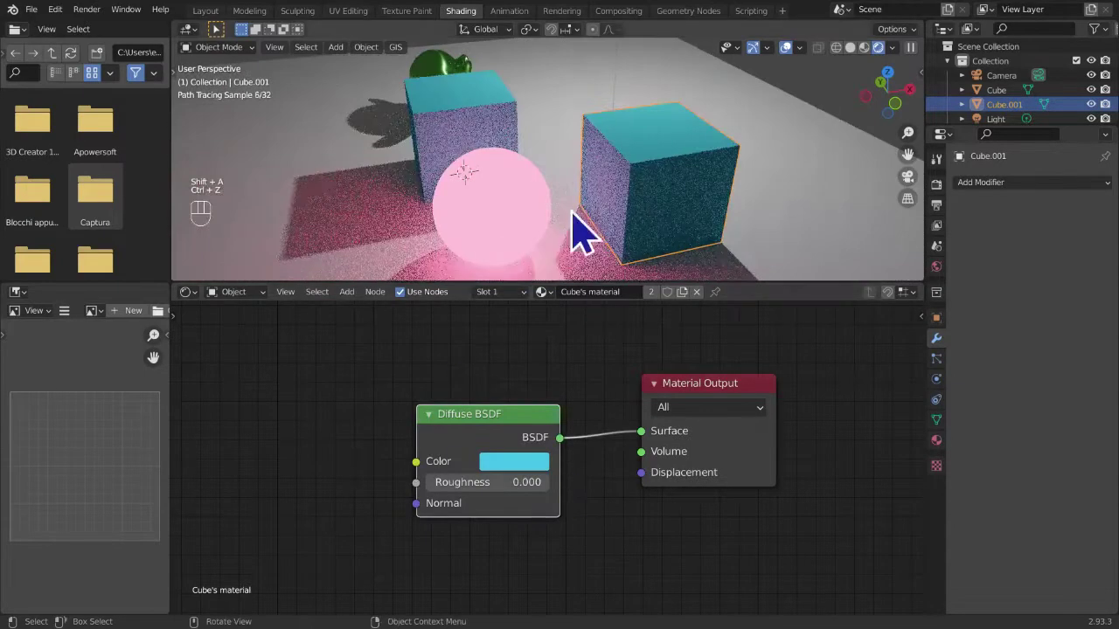
- Select the original Cube and show its Material Properties with two users
left_click(676, 179)
left_click_drag(522, 141, 671, 204)
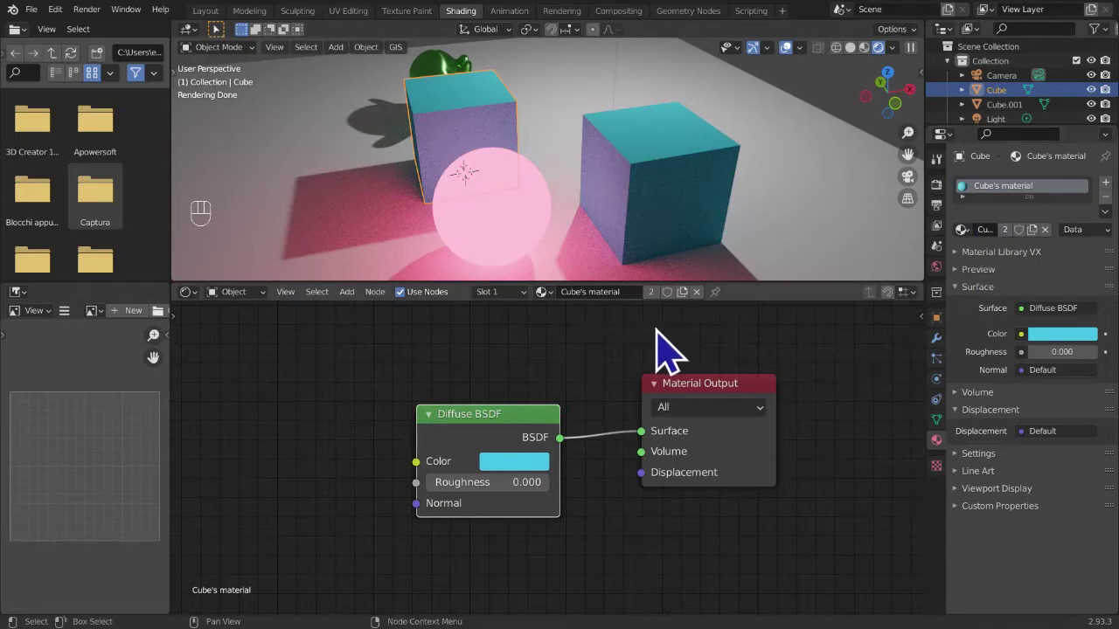
- Make Cube.001's material single-user as 'Cube's material - second' with a Glass BSDF feeding Surface
left_click(671, 319)
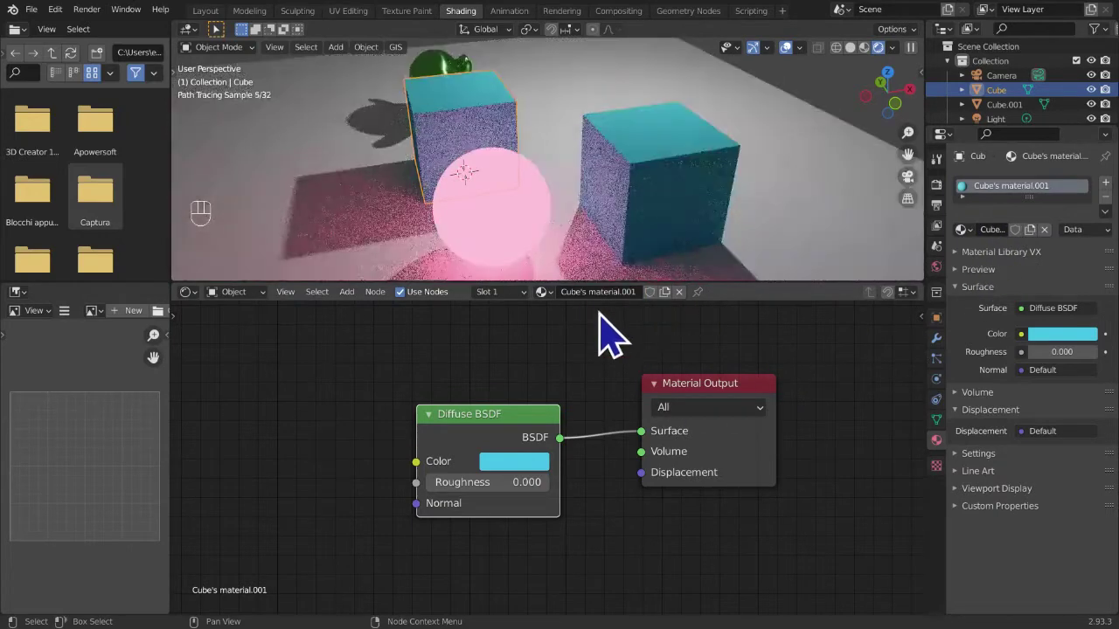
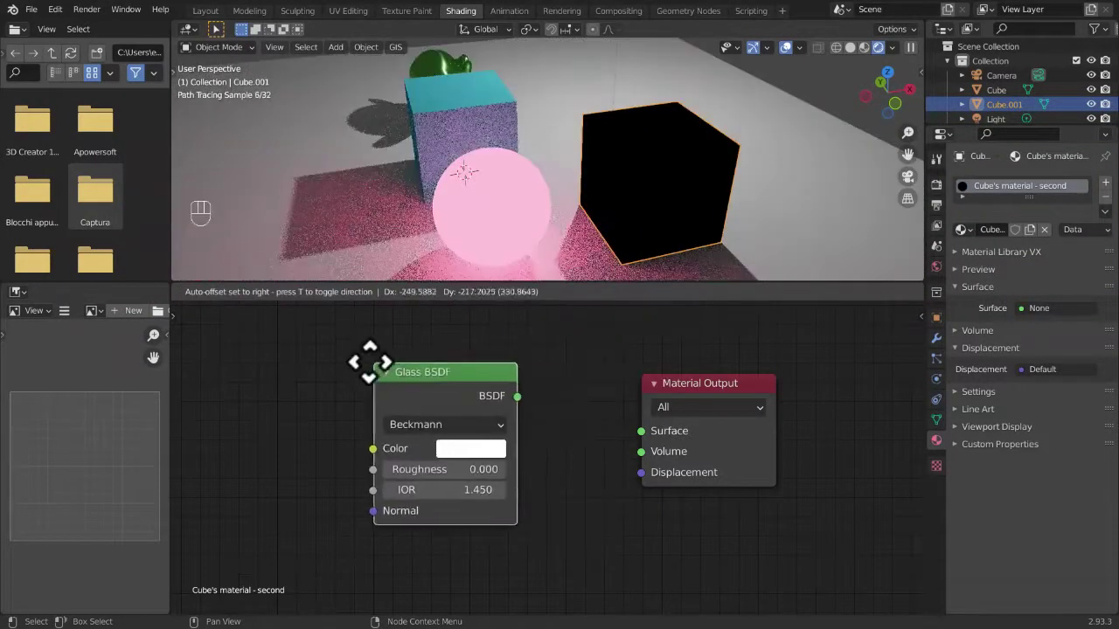
left_click_drag(531, 422, 652, 457)
left_click_drag(679, 258, 570, 247)
left_click_drag(575, 248, 748, 270)
left_click_drag(721, 257, 699, 254)
middle_click(703, 256)
middle_click(629, 249)
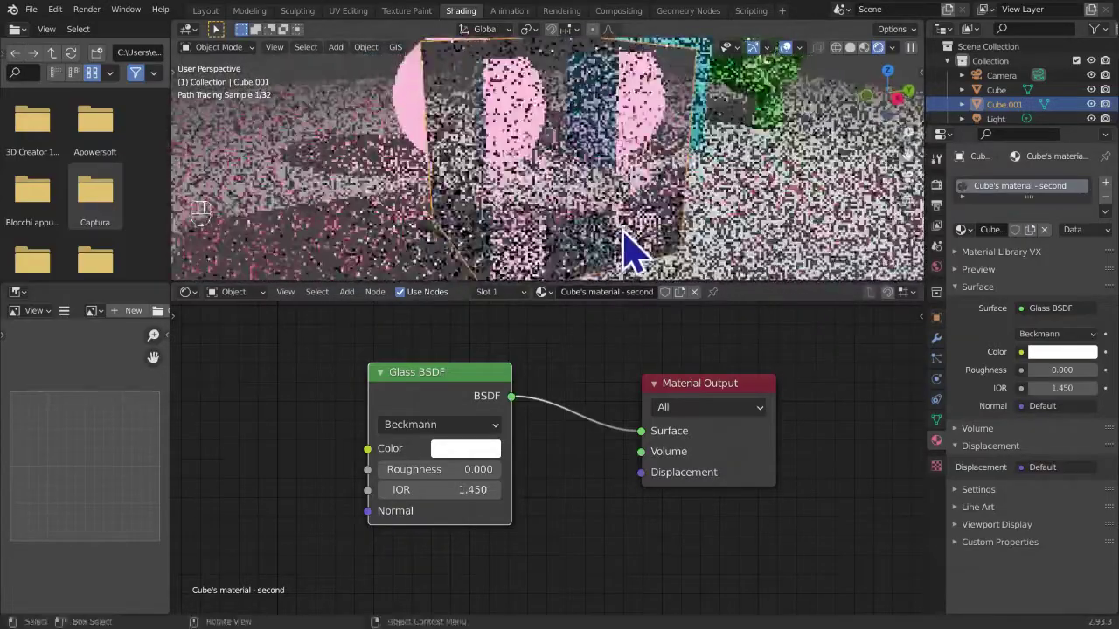
- Zoom the glass shader nodes and show Cube.001's empty modifier stack
left_click(583, 444)
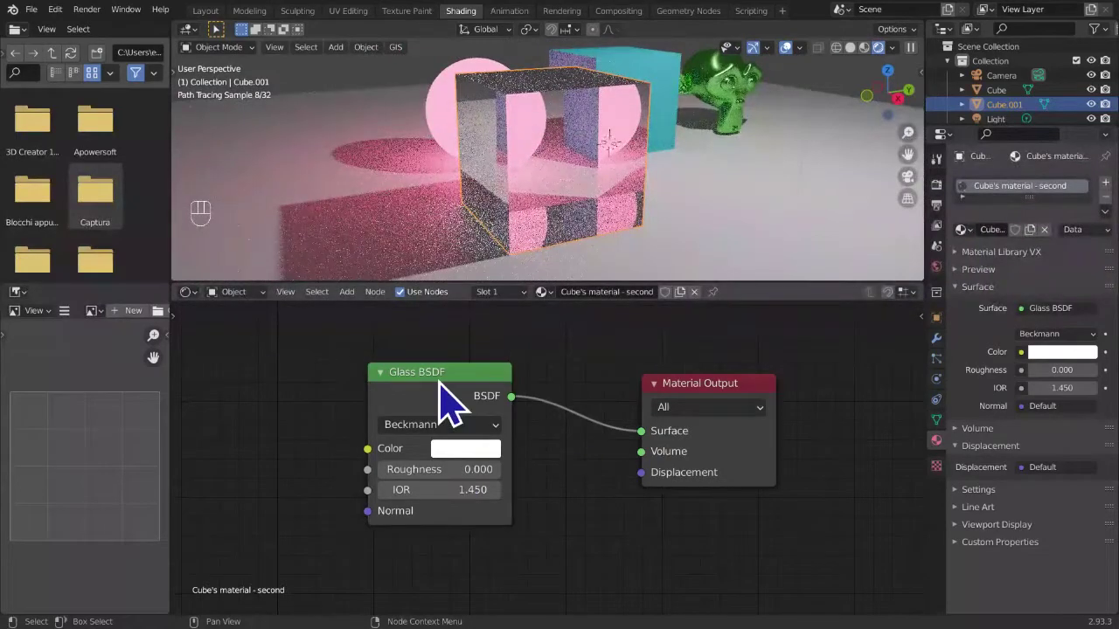
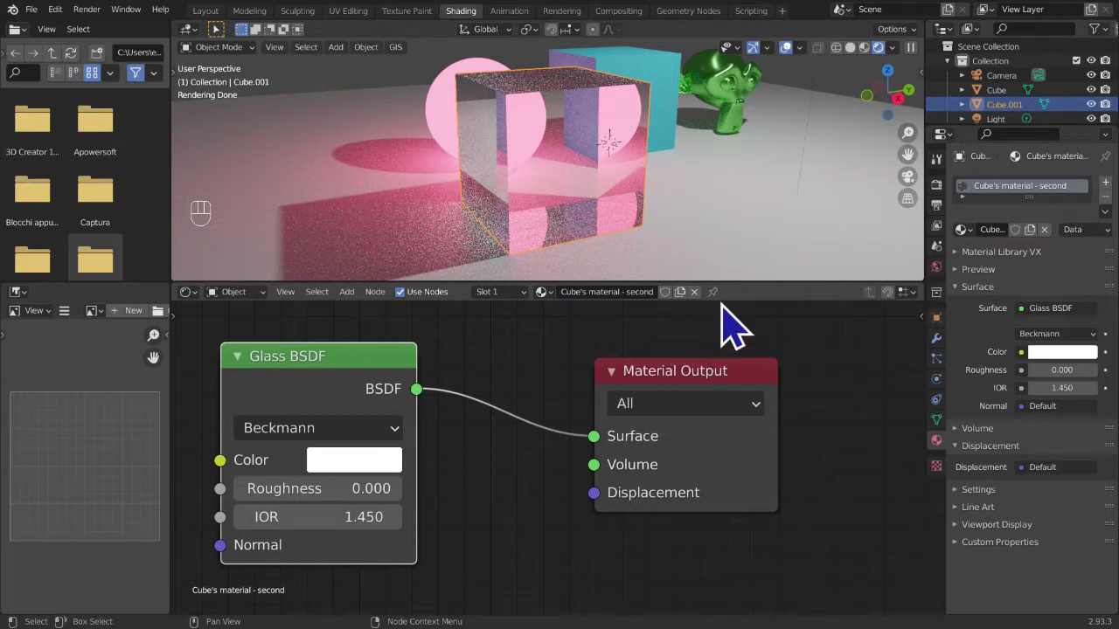
left_click_drag(326, 381, 955, 355)
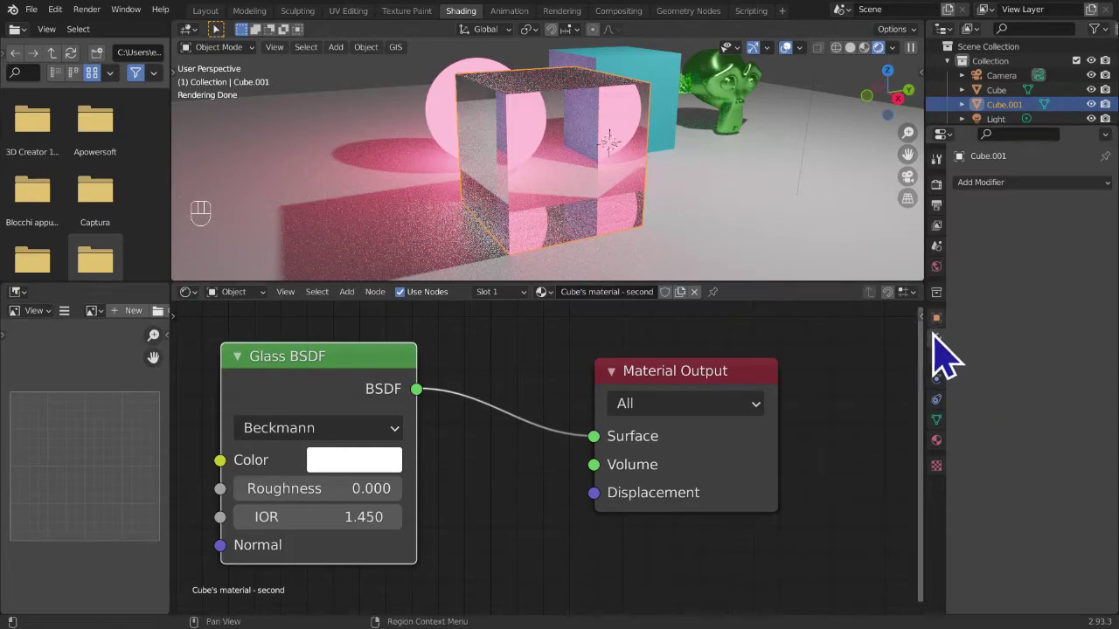
left_click_drag(994, 201, 816, 437)
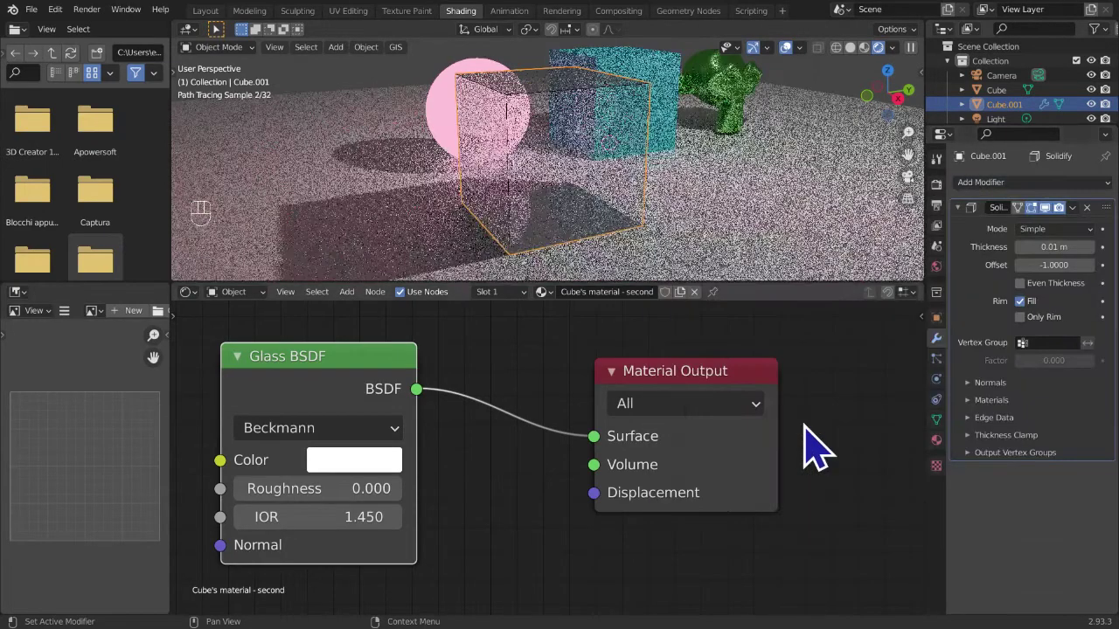
left_click(1102, 264)
left_click(1102, 264)
left_click(1103, 267)
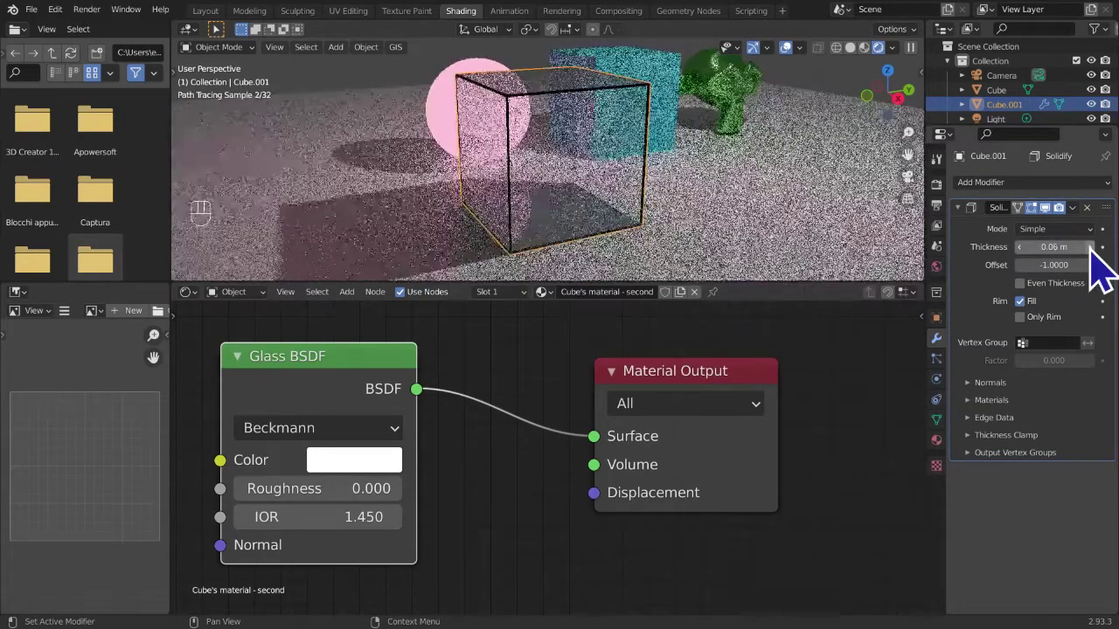
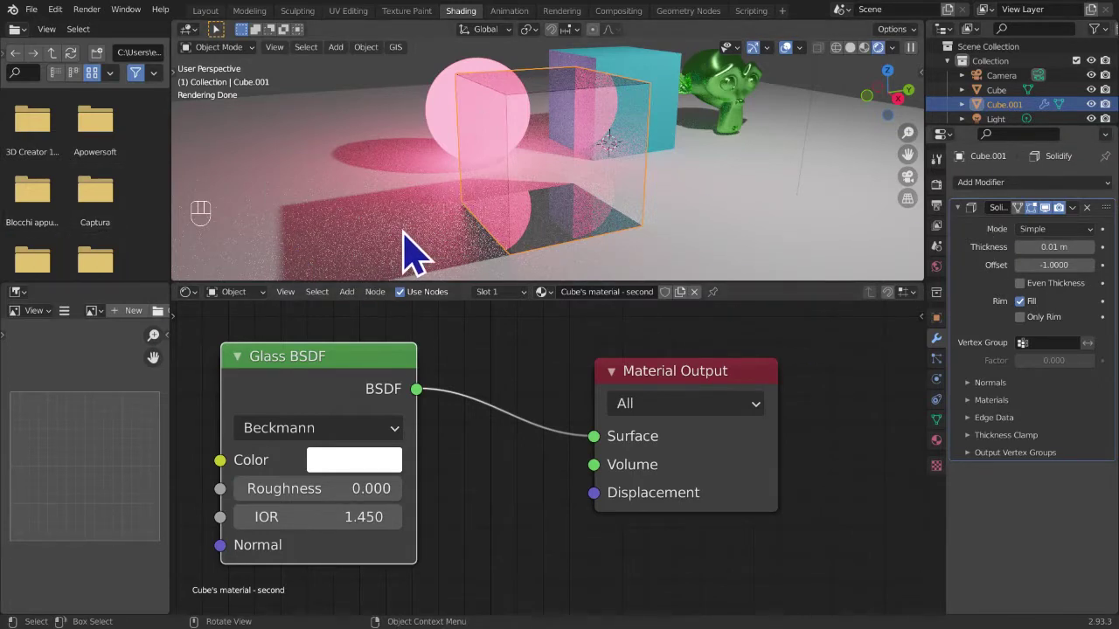
key("ctrl+a")
middle_click(522, 435)
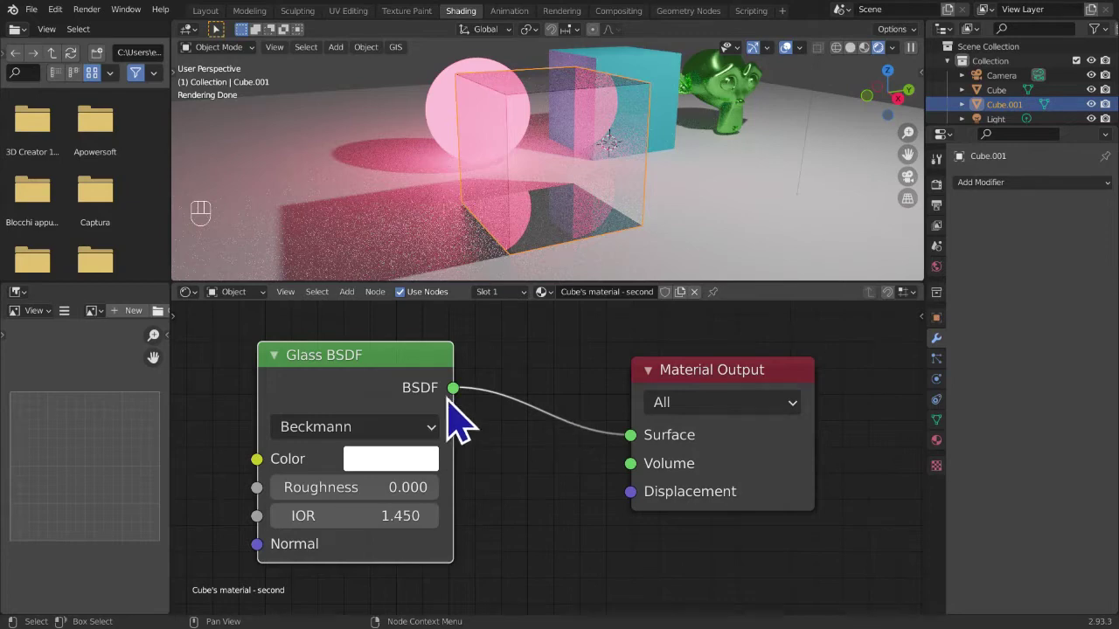
- Set the Glass BSDF colour to a very pale, almost white cyan and confirm it
left_click(396, 484)
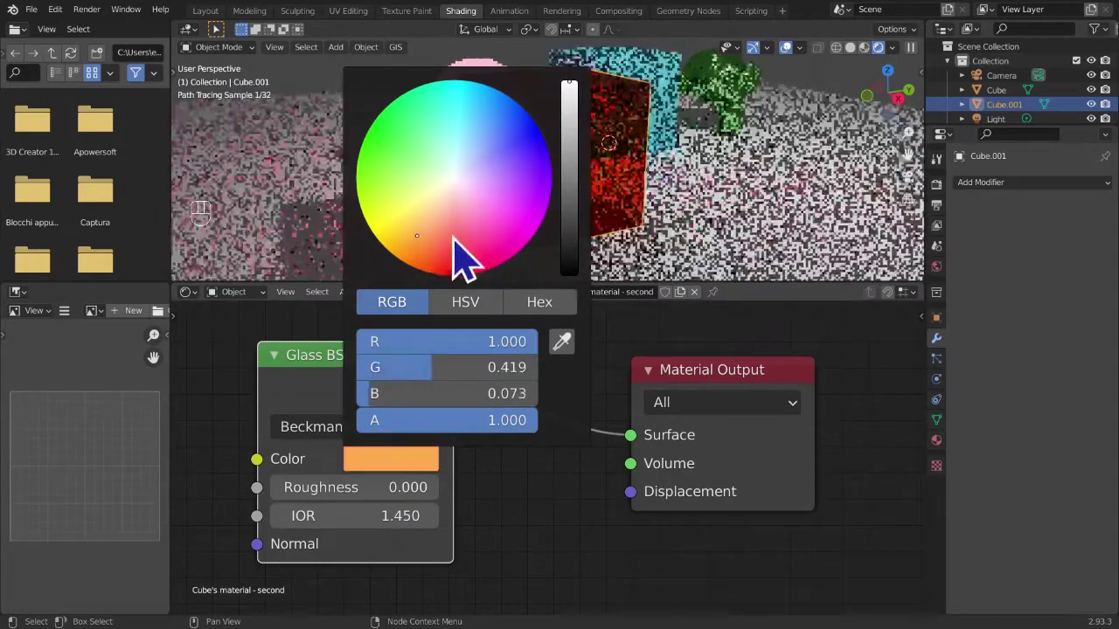
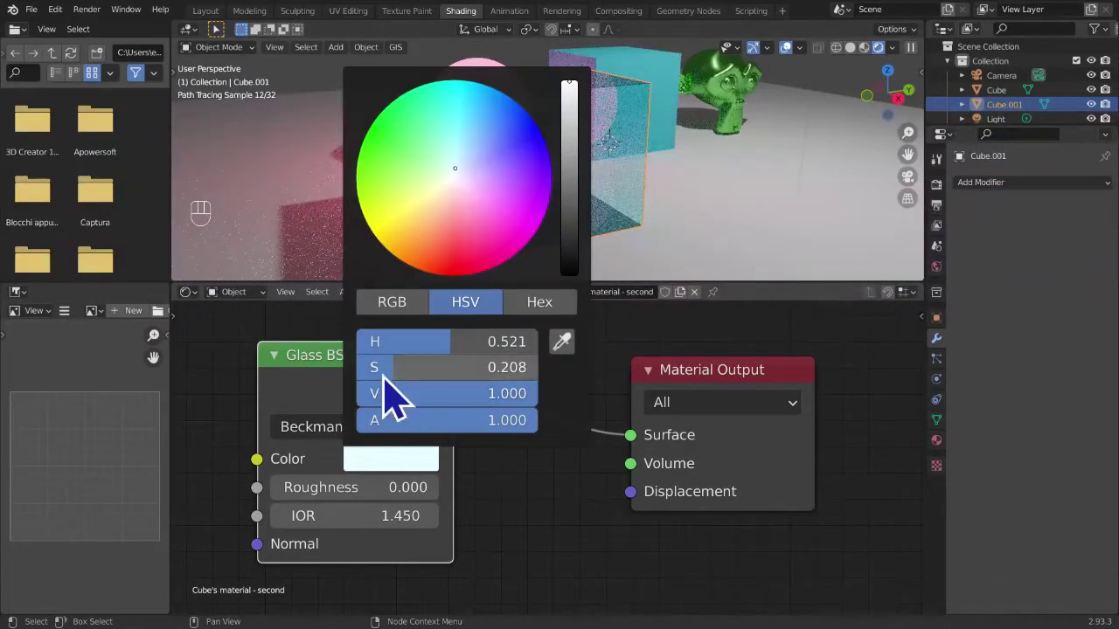
middle_click(589, 149)
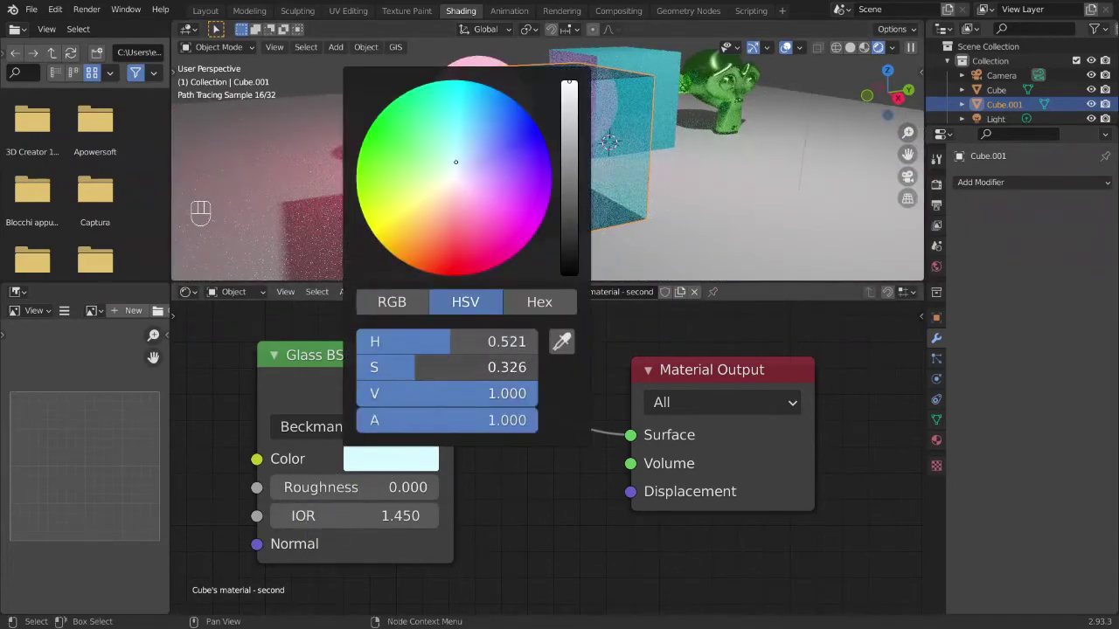
left_click(533, 542)
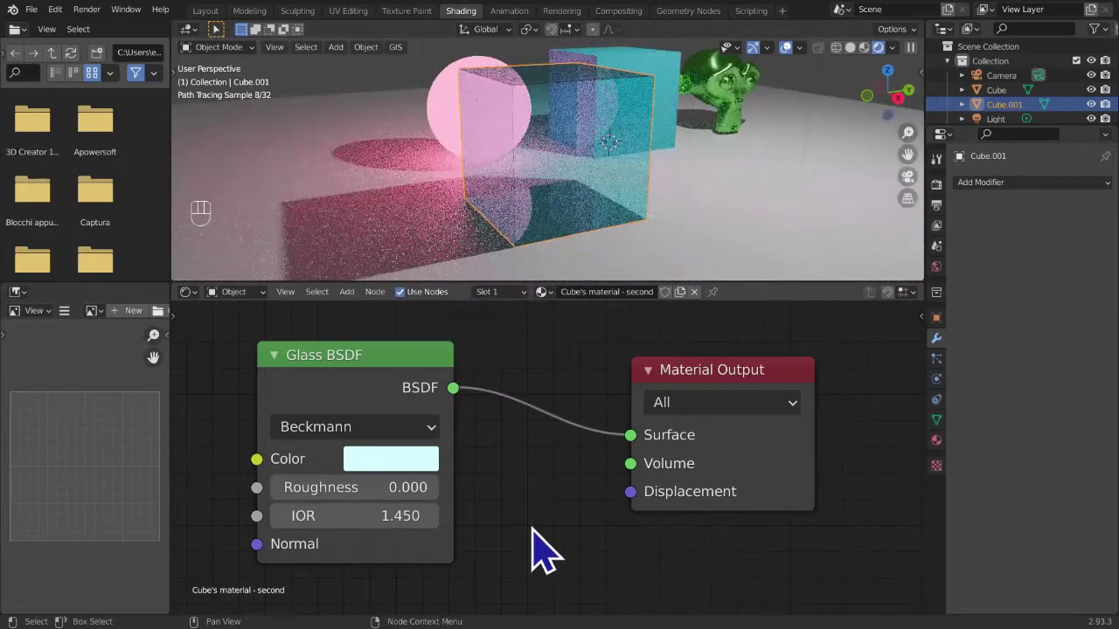
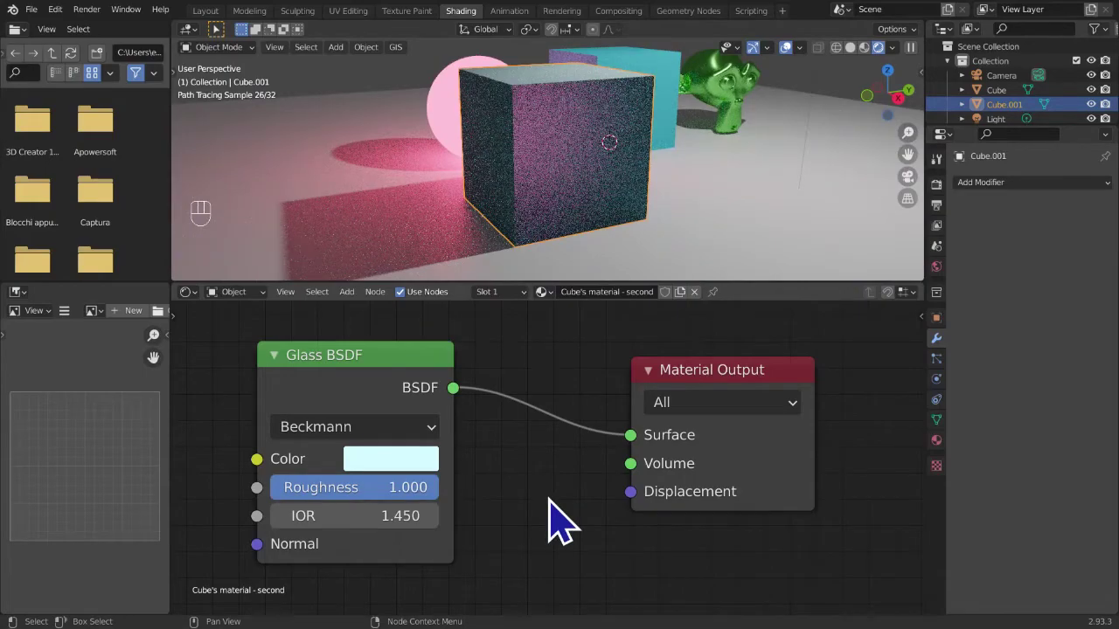
- Experiment with the Glass BSDF roughness, trying about 0.43, 0.62, 0.44, 0.31 and up to 1.000
left_click_drag(713, 241, 744, 290)
left_click_drag(774, 264, 736, 228)
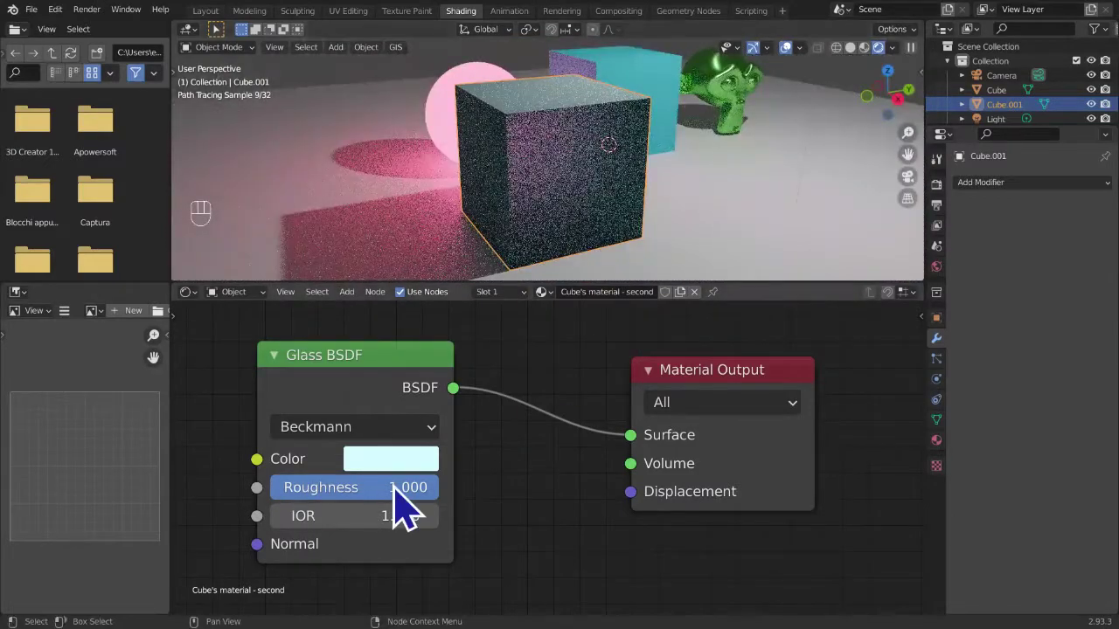
left_click(410, 508)
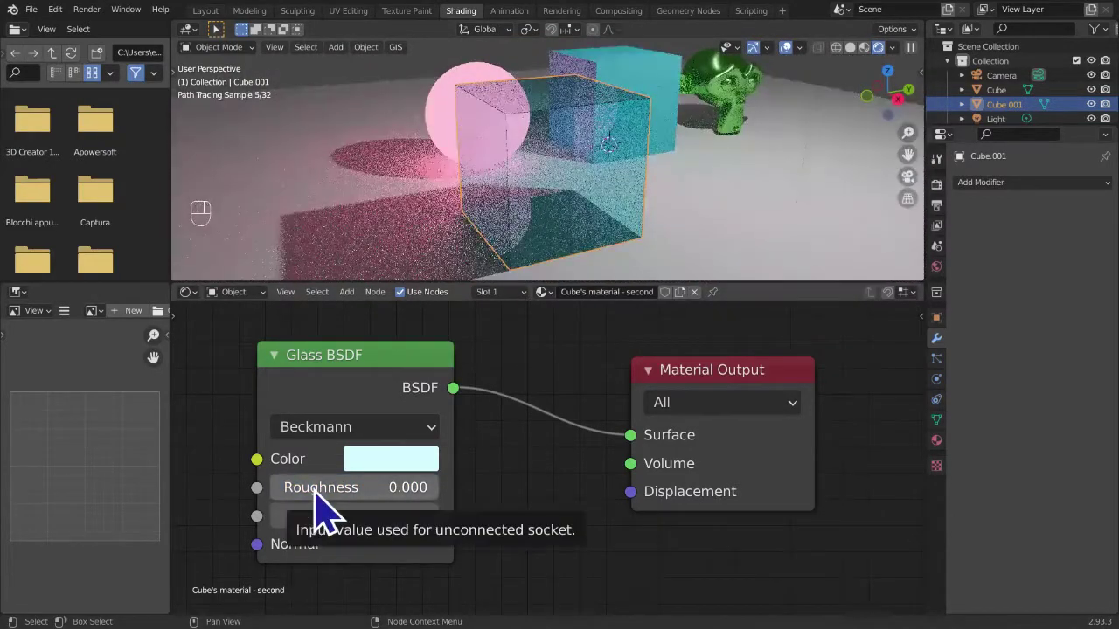
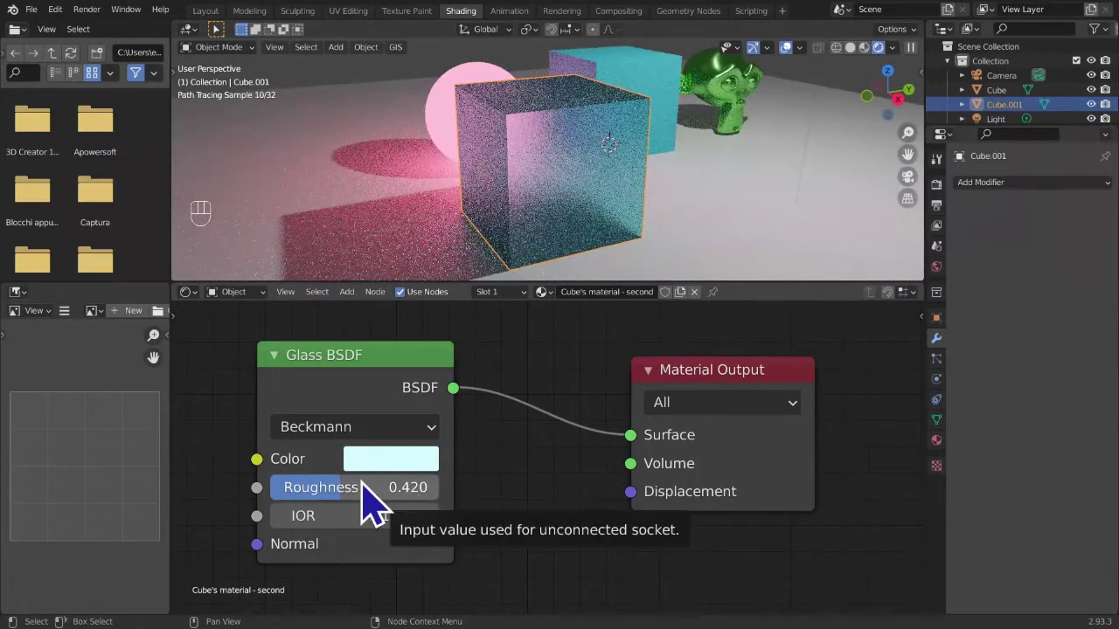
left_click(360, 512)
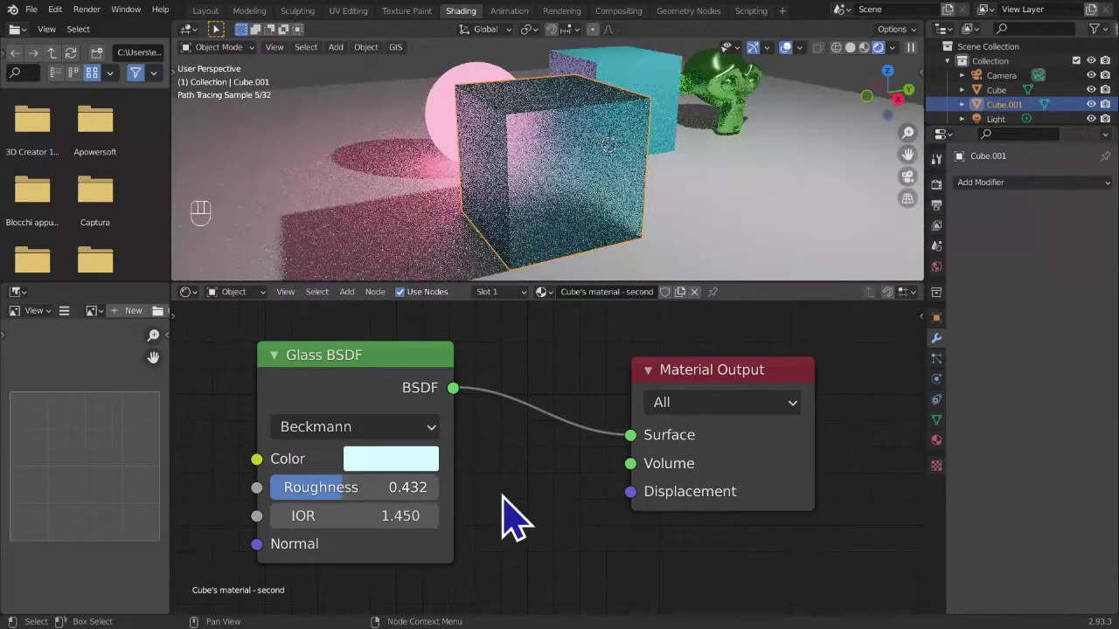
left_click(355, 511)
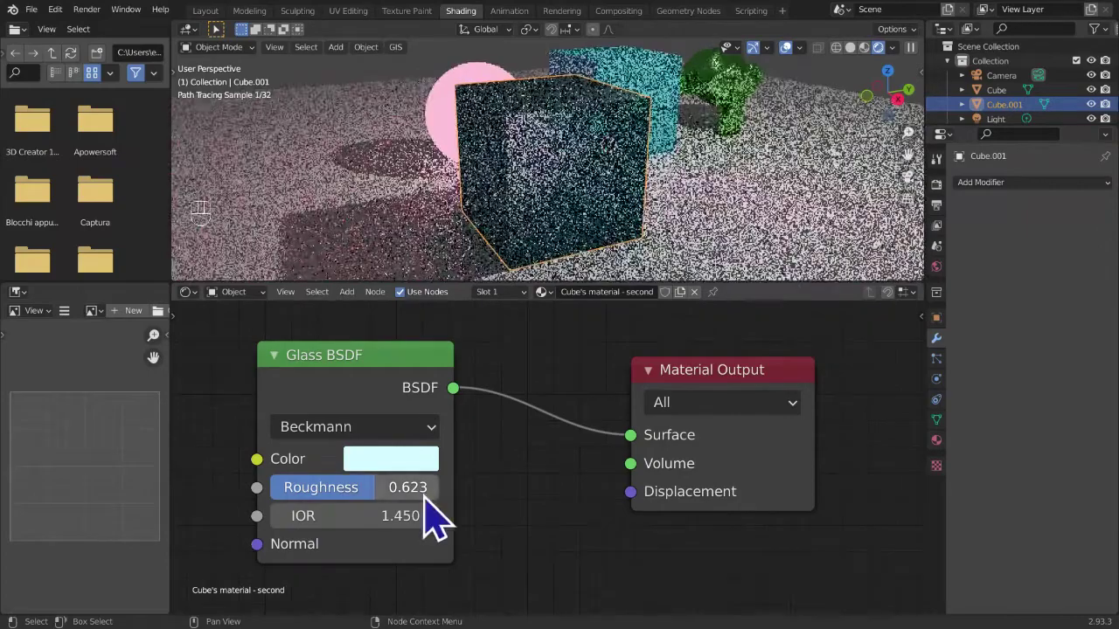
left_click(381, 512)
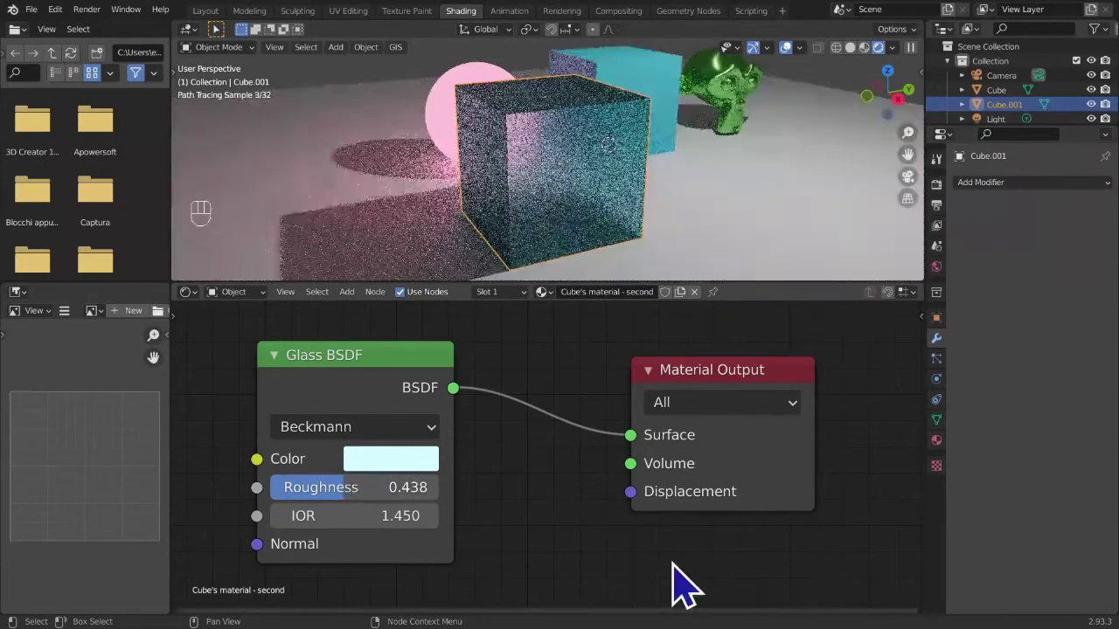
left_click(339, 520)
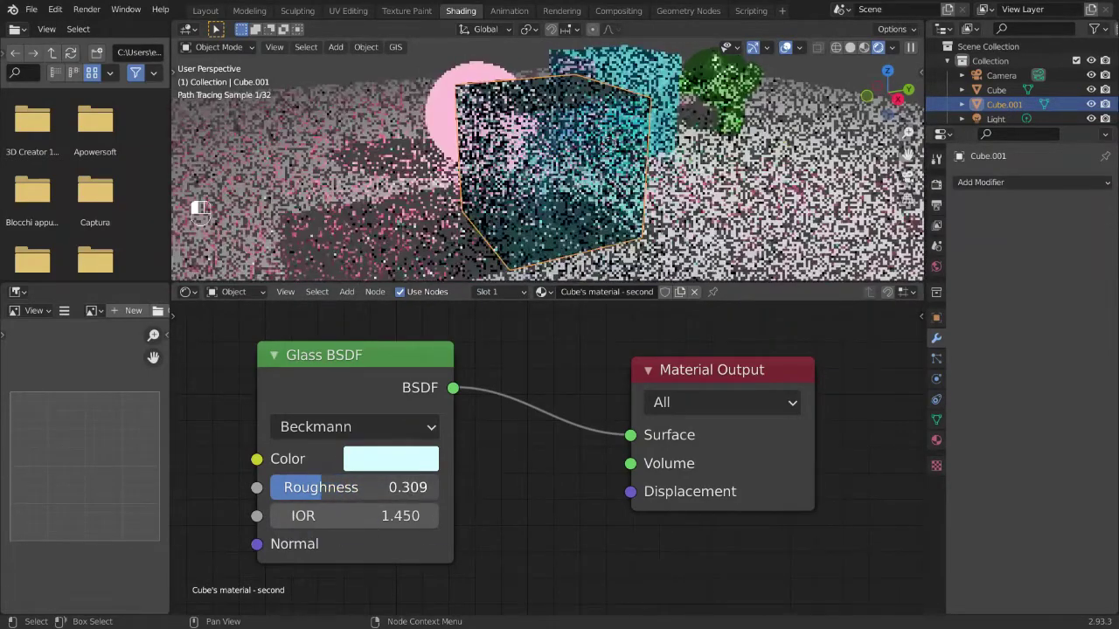
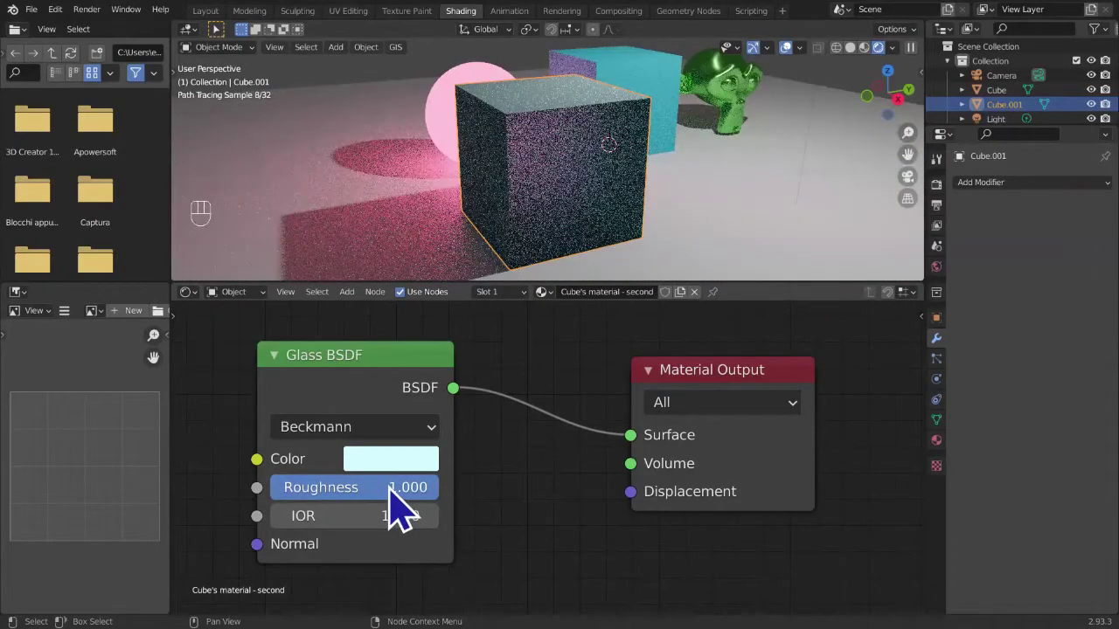
left_click_drag(405, 509, 501, 528)
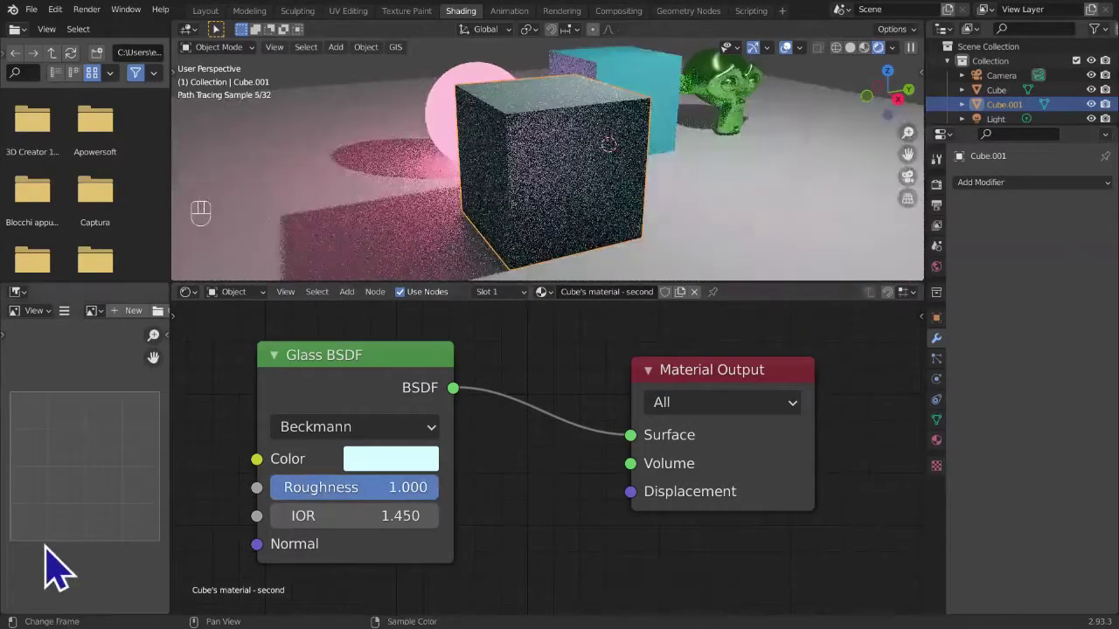
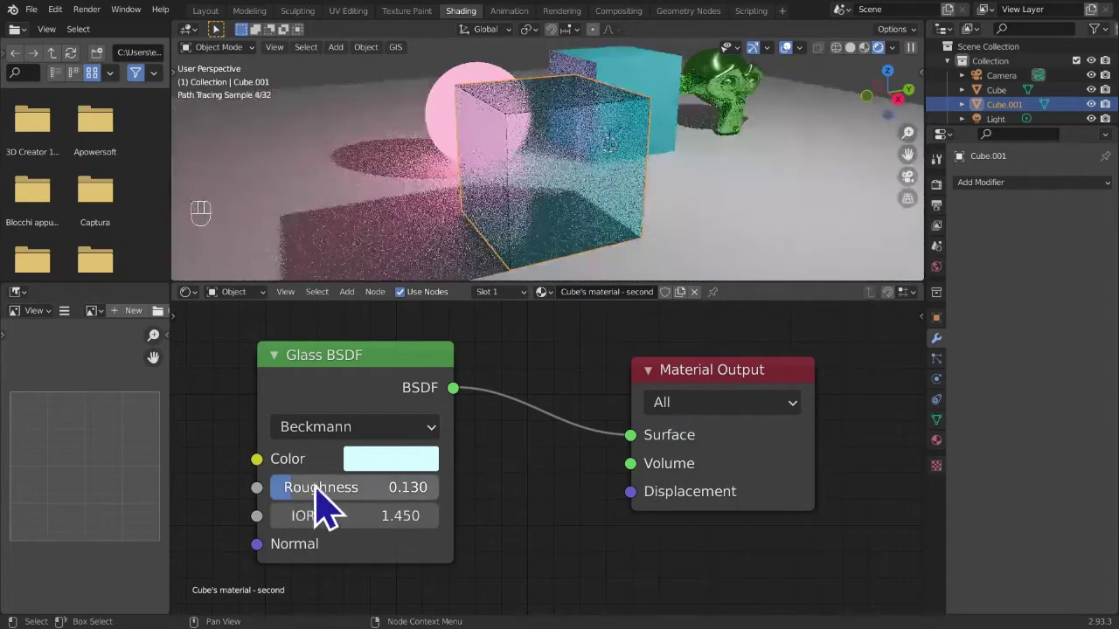
- Settle the Glass BSDF roughness at 0.000 so the cube renders clear
left_click(328, 502)
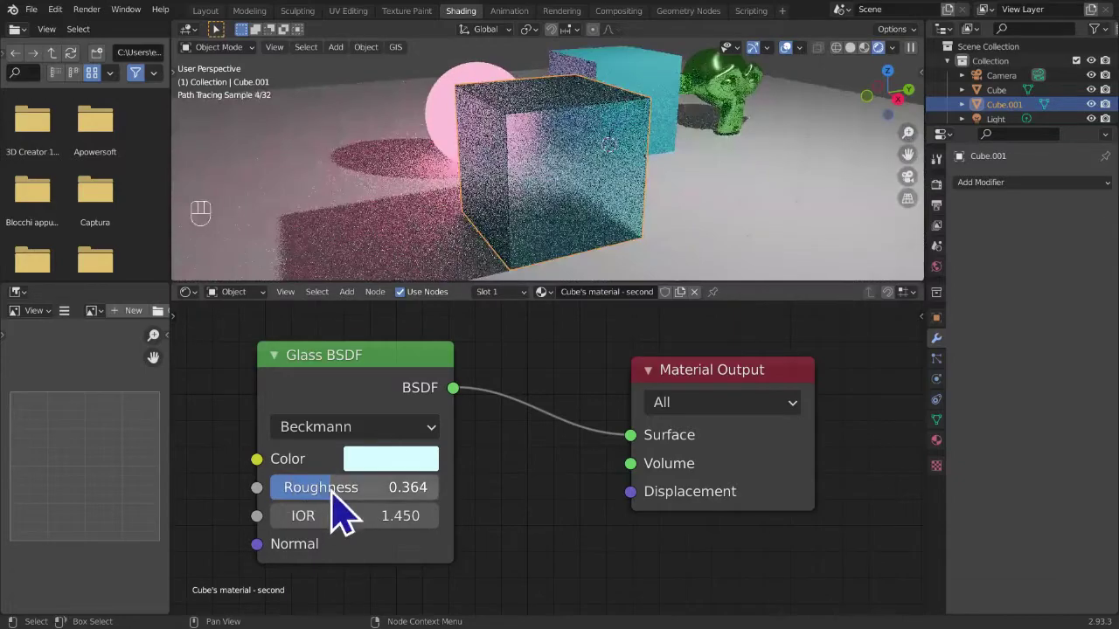
left_click_drag(340, 512, 553, 499)
left_click(560, 498)
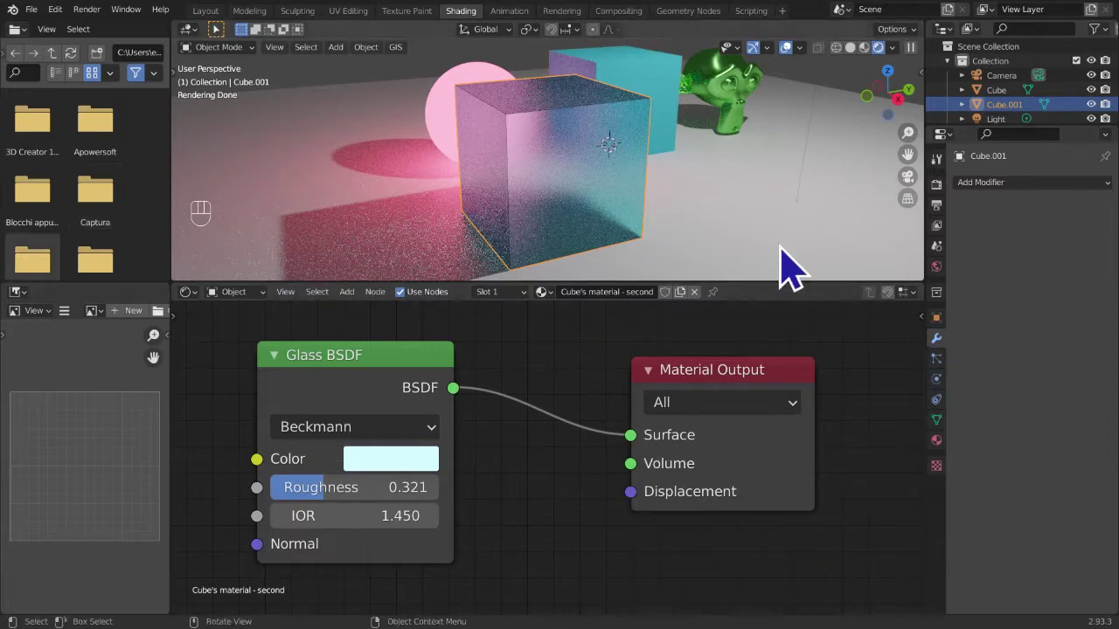
left_click(353, 502)
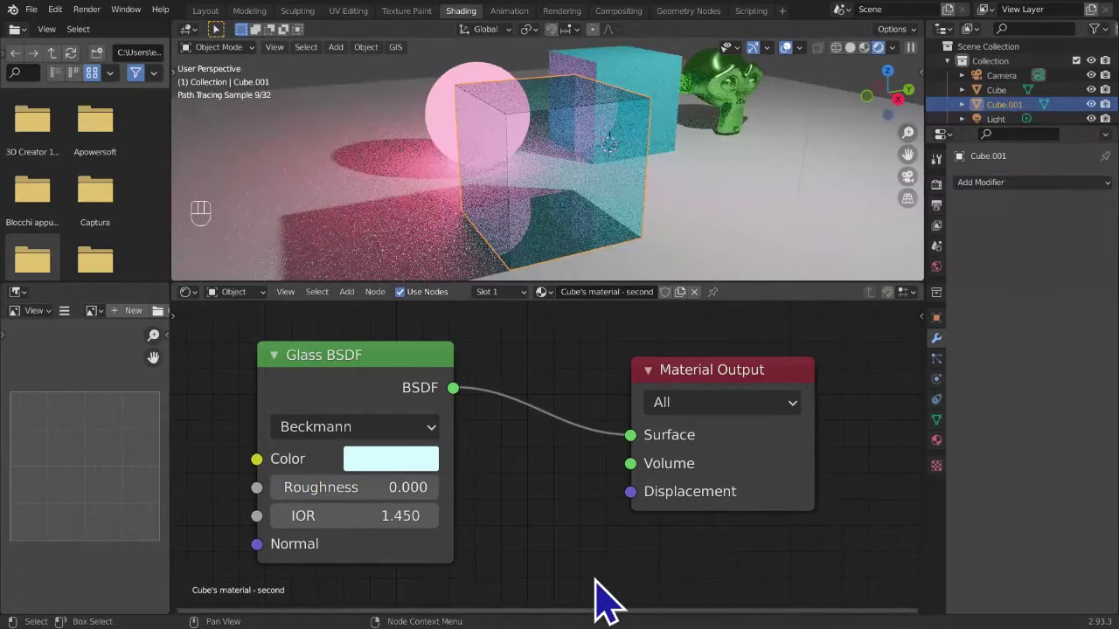
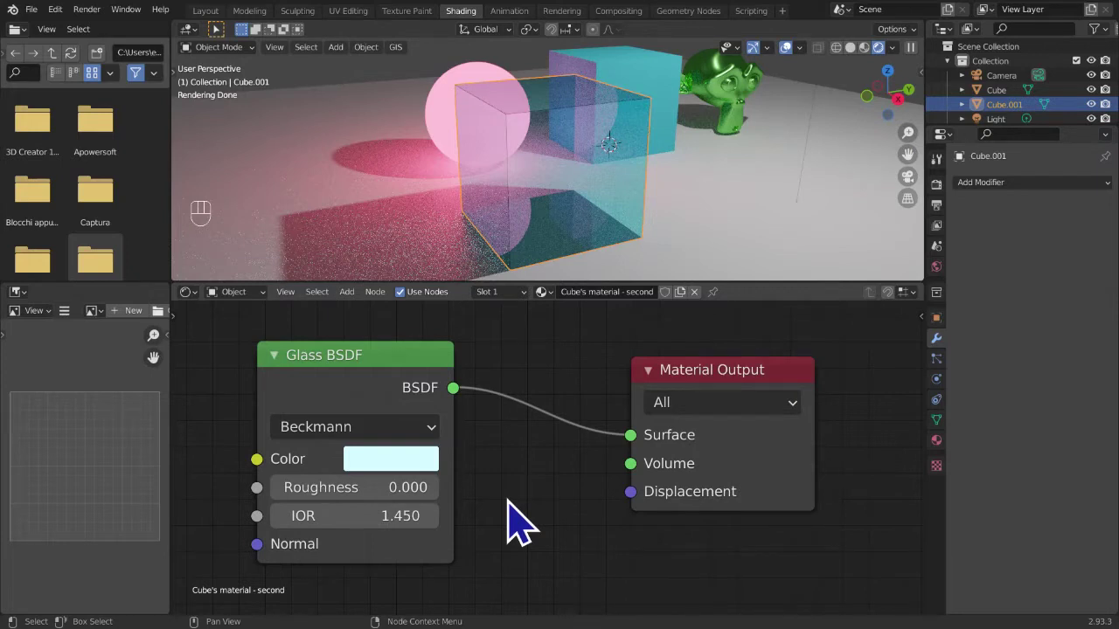
- Show the Shader Editor toolbar with T and try the select tools, zooming the node view out
key("t")
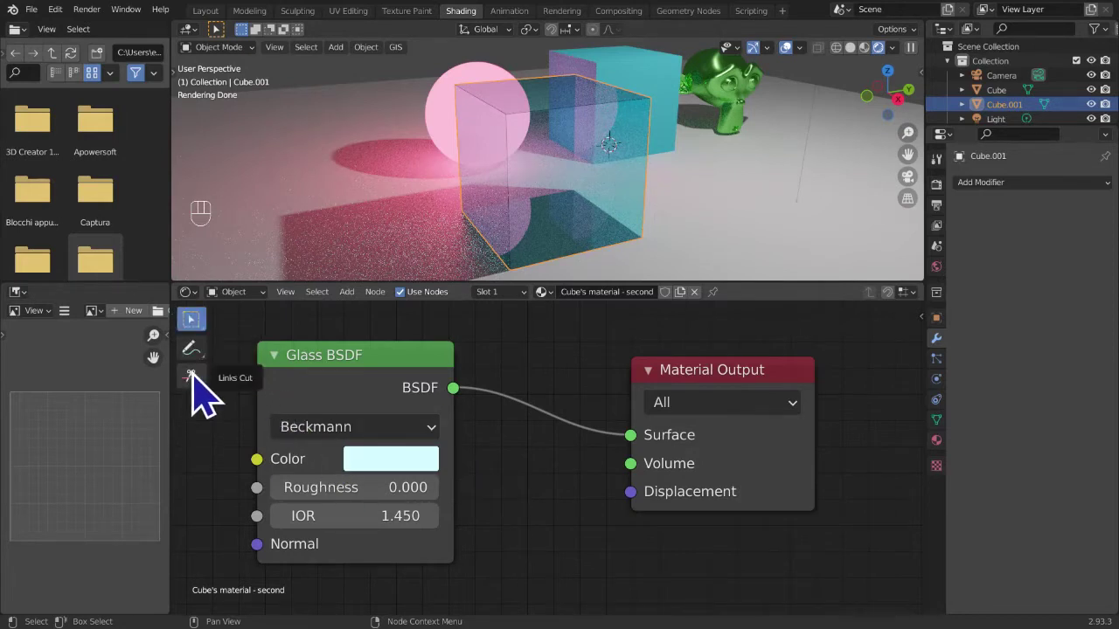
left_click(209, 375)
left_click_drag(204, 330, 249, 344)
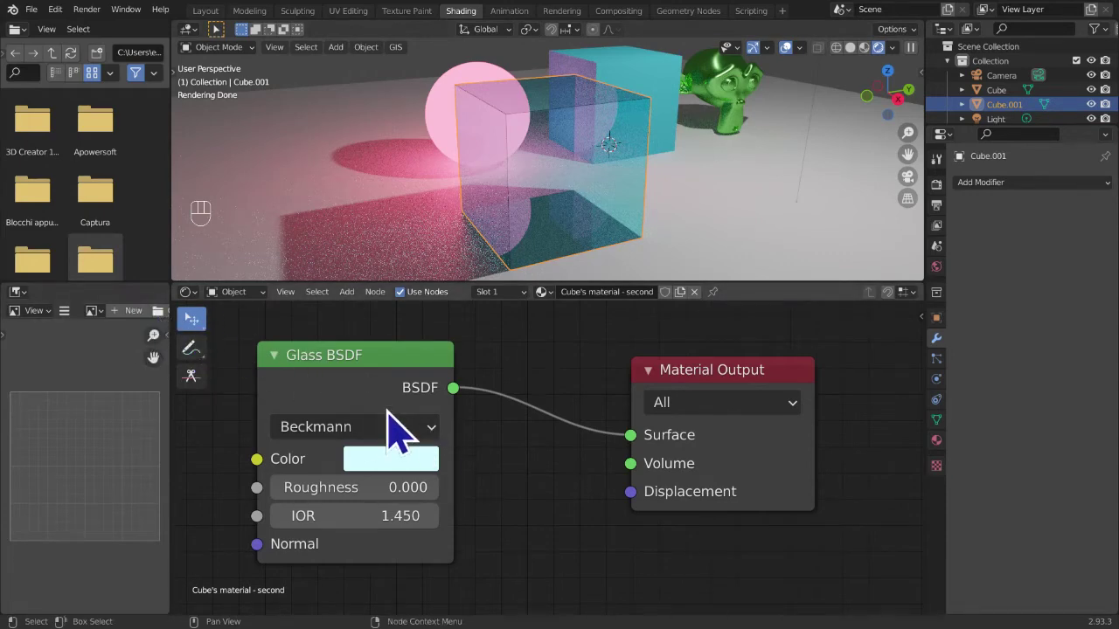
left_click_drag(402, 425, 931, 554)
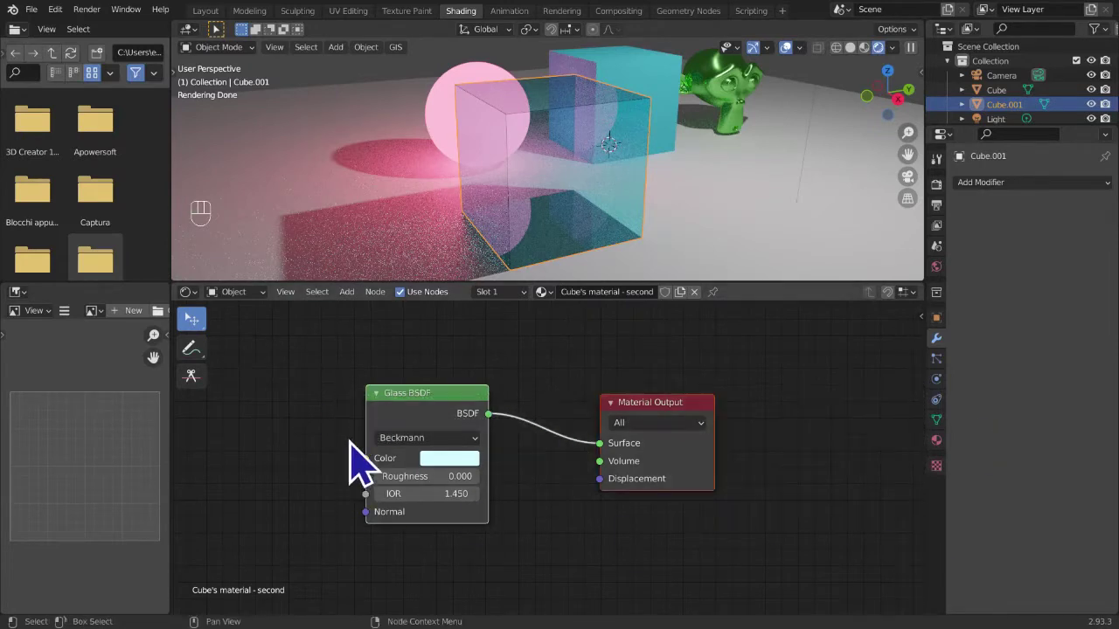
left_click_drag(205, 327, 277, 426)
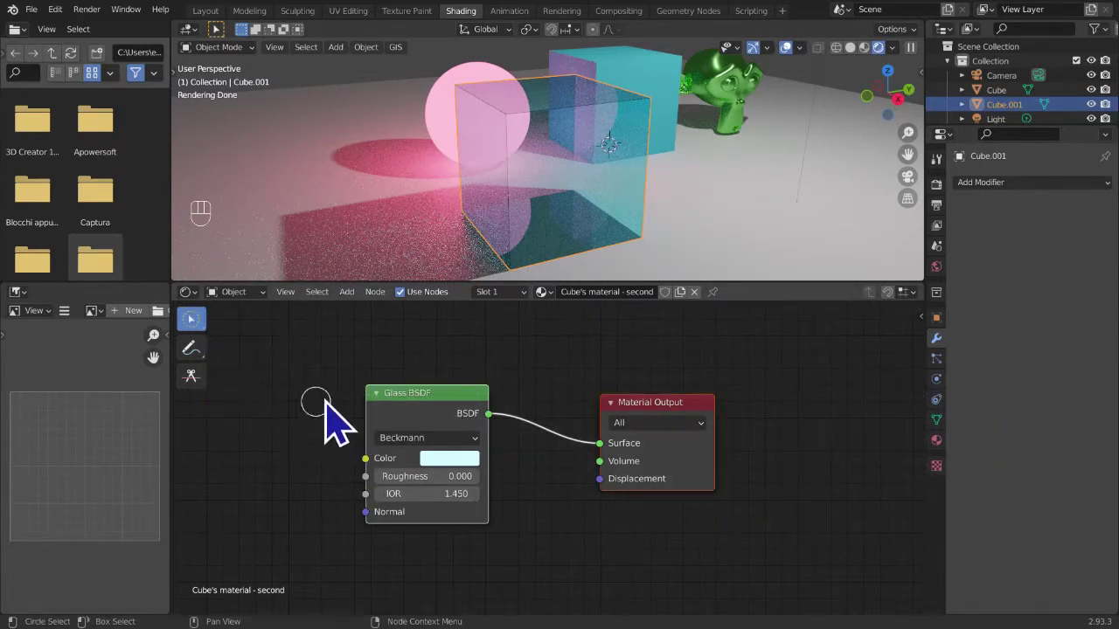
left_click_drag(418, 413, 572, 449)
left_click_drag(602, 431, 589, 423)
- Try the annotate and Links Cut tools from the toolbar around the glass material nodes
left_click(566, 395)
left_click_drag(248, 354, 270, 403)
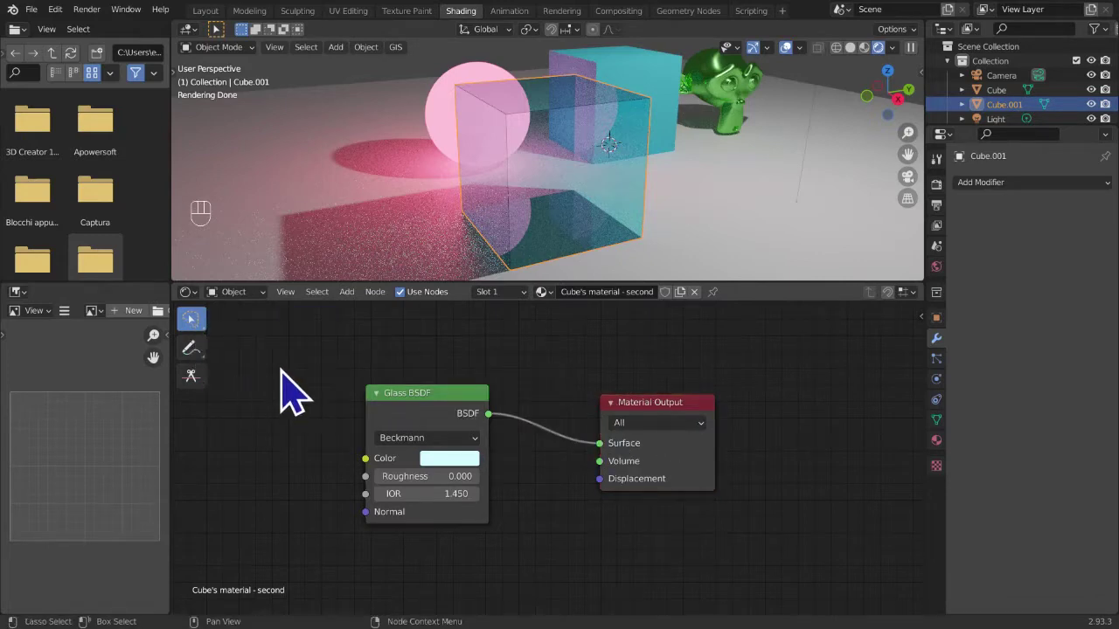
left_click_drag(512, 353, 381, 416)
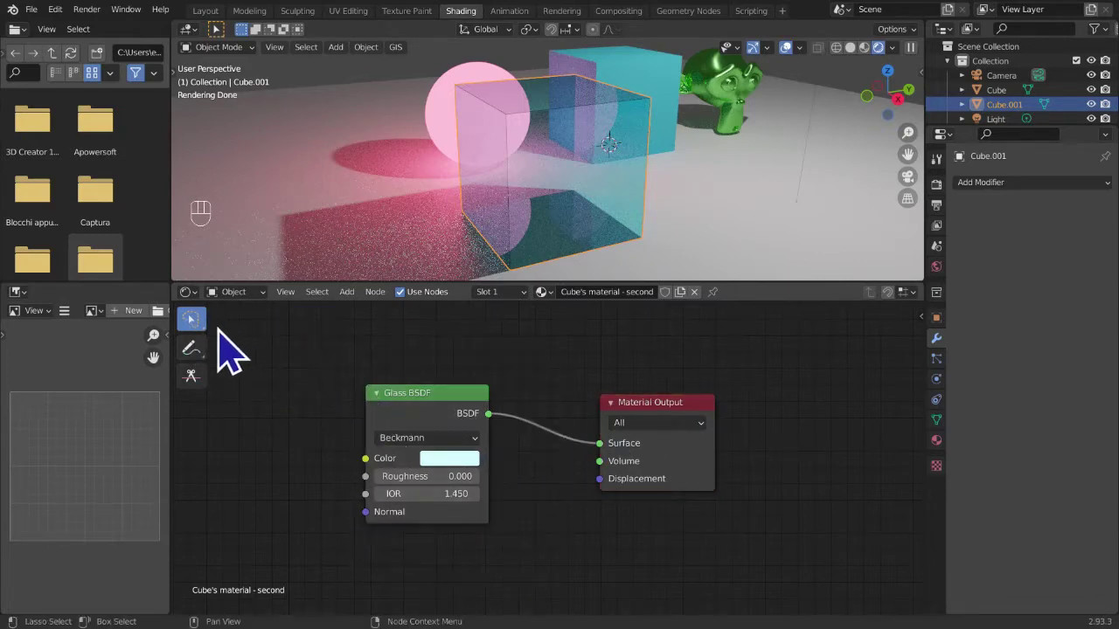
left_click_drag(240, 343, 283, 386)
left_click_drag(284, 376, 407, 425)
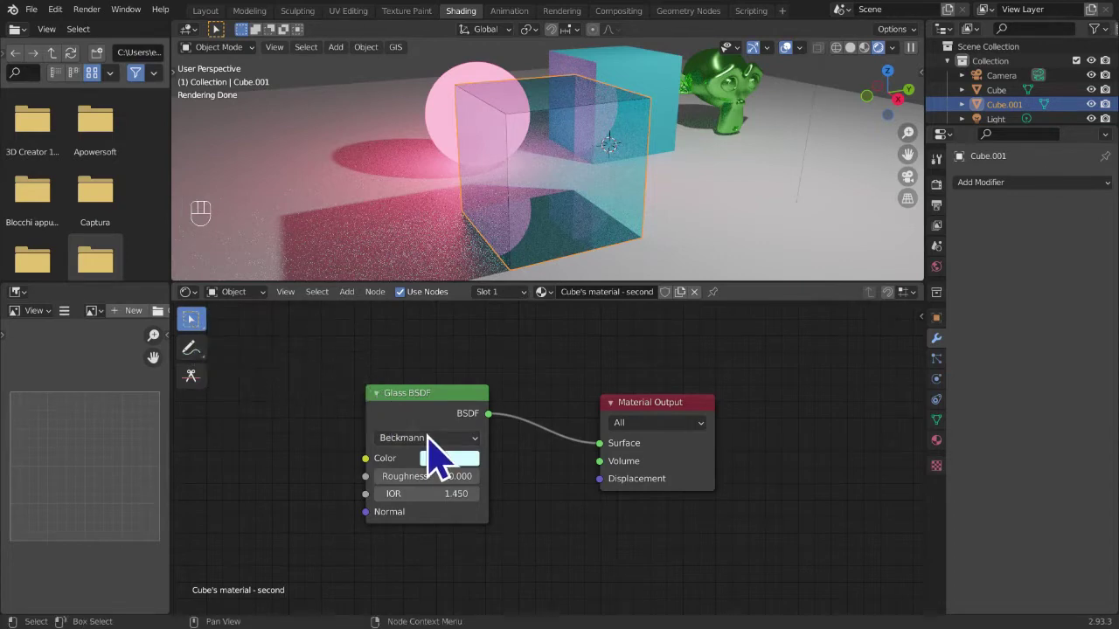
left_click_drag(444, 457, 417, 434)
left_click(291, 374)
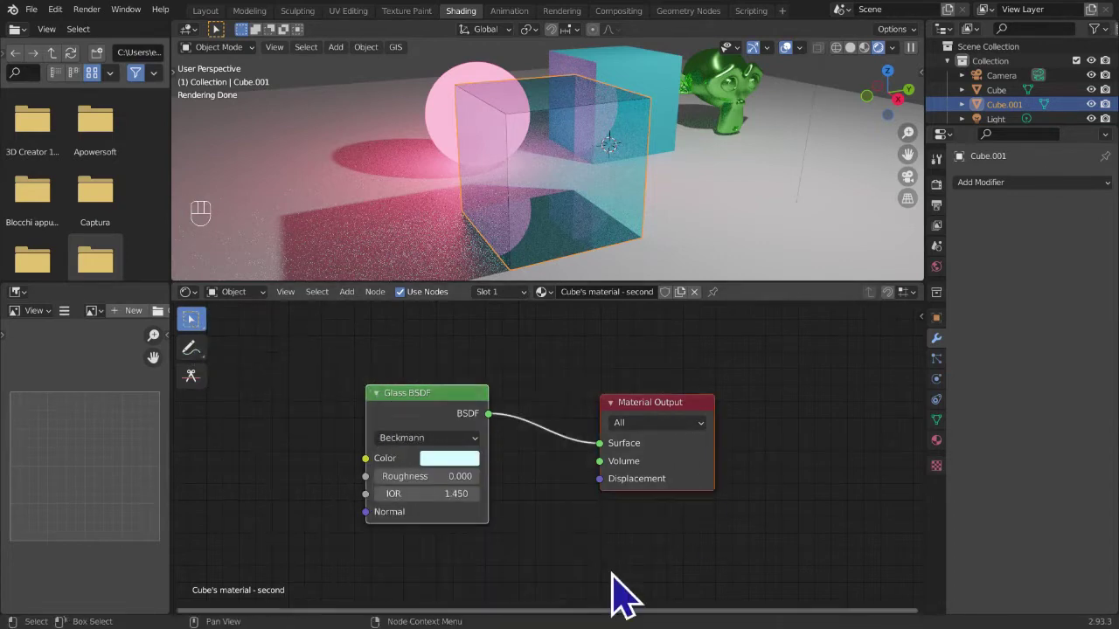
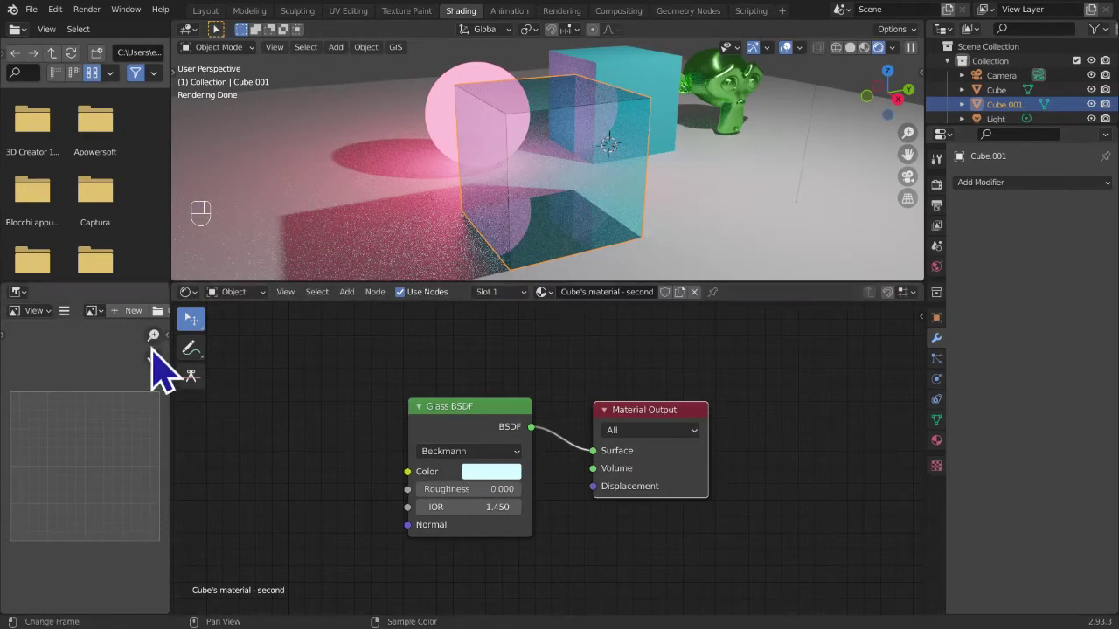
- Zoom in on the glass shader nodes and pick the Links Cut tool
left_click_drag(231, 356, 300, 401)
left_click_drag(480, 444, 484, 435)
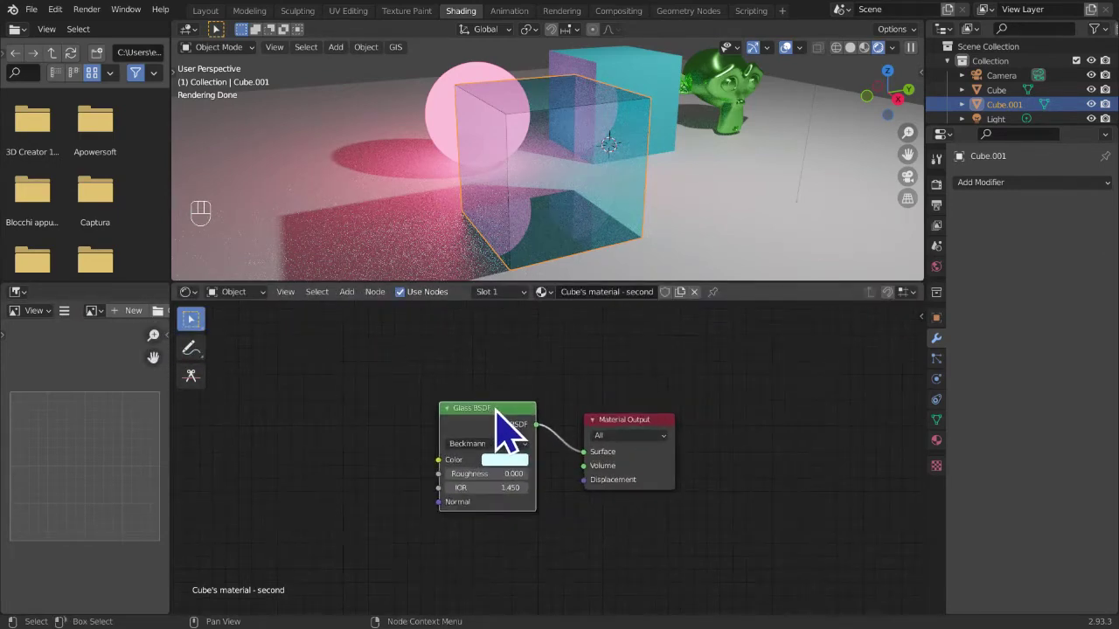
left_click_drag(219, 340, 321, 353)
left_click(474, 419)
left_click_drag(285, 342, 347, 381)
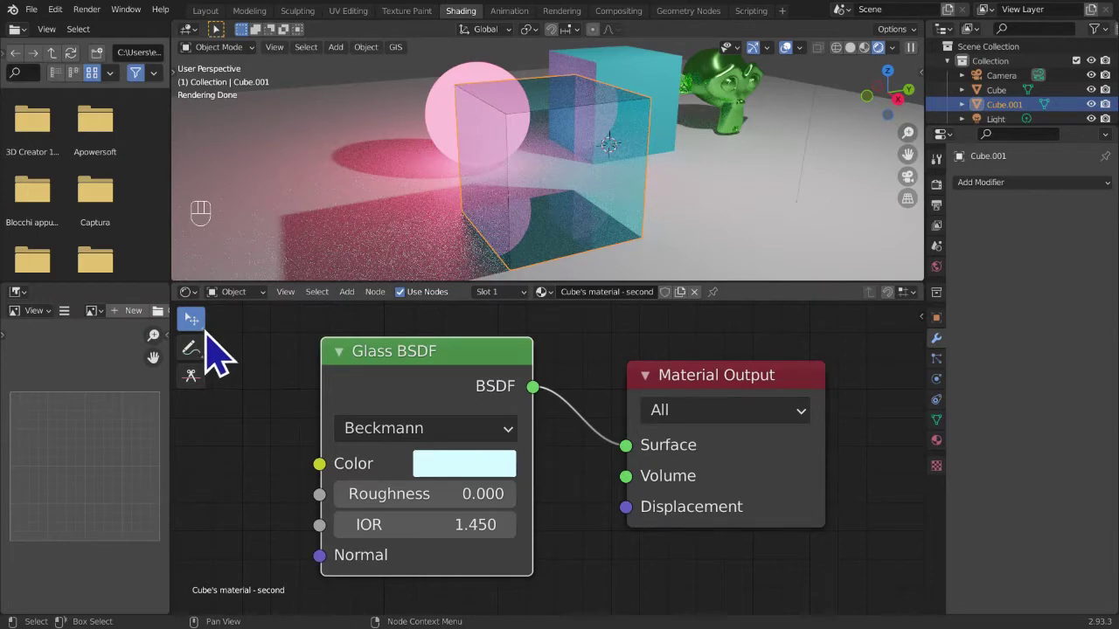
left_click_drag(232, 339, 296, 373)
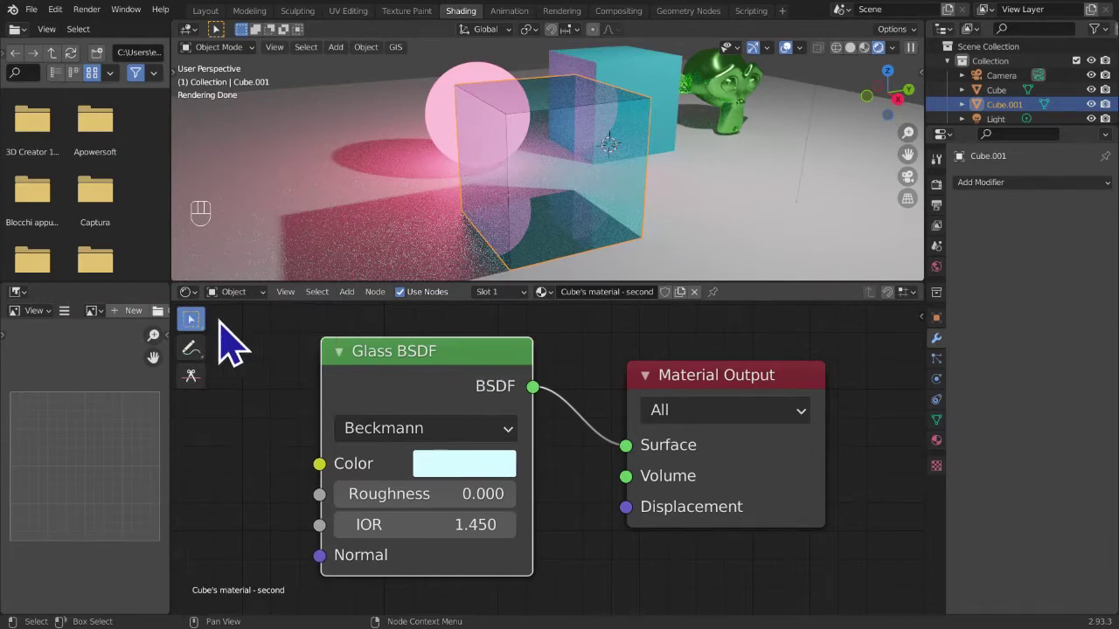
- Cut the Glass BSDF link to Material Output, undo it, then switch to the Annotate tool
left_click_drag(209, 387, 625, 389)
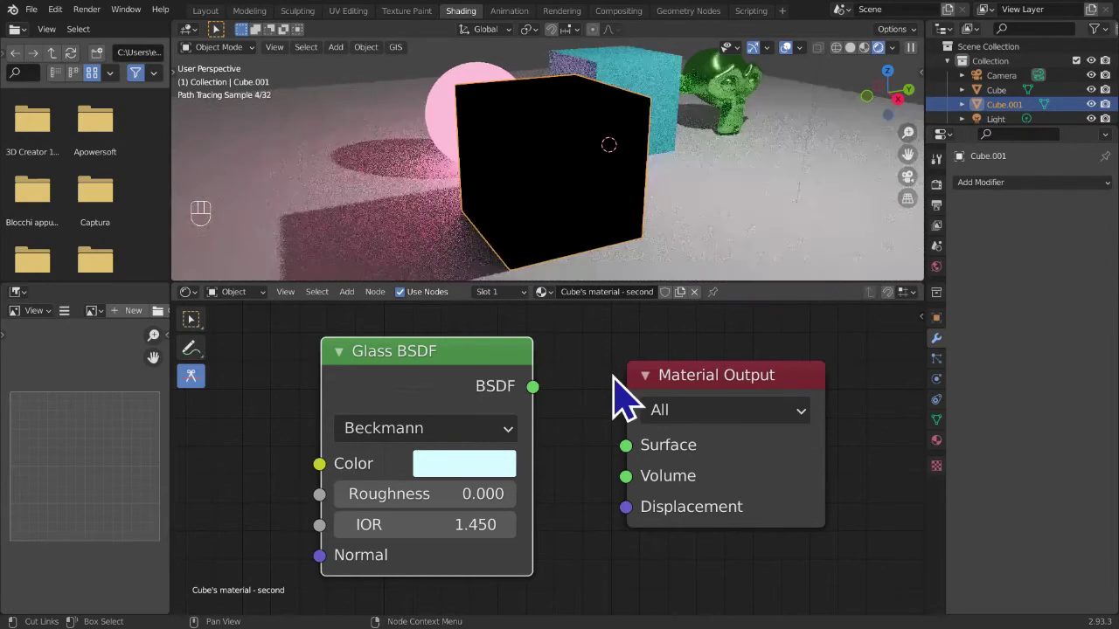
left_click_drag(554, 410, 629, 476)
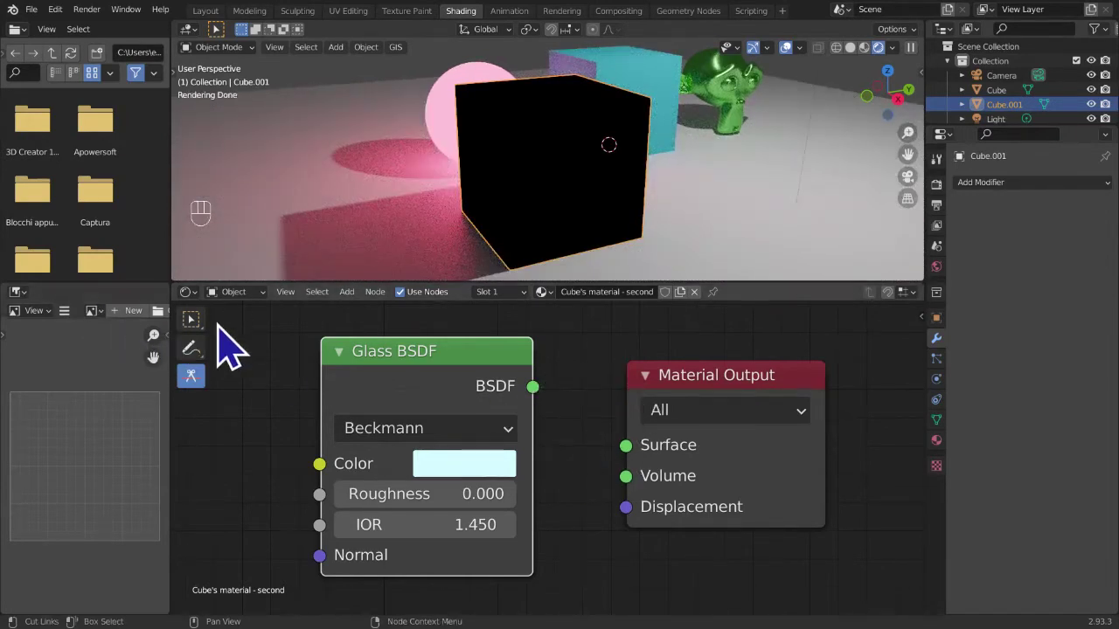
left_click_drag(547, 412, 635, 480)
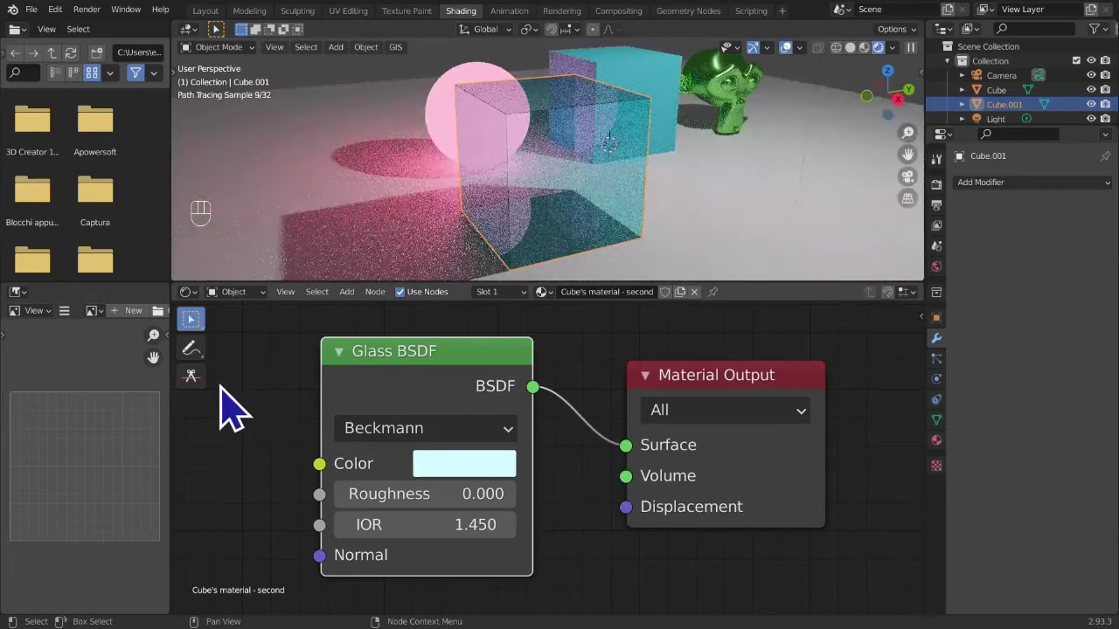
key("t")
middle_click(370, 440)
key("t")
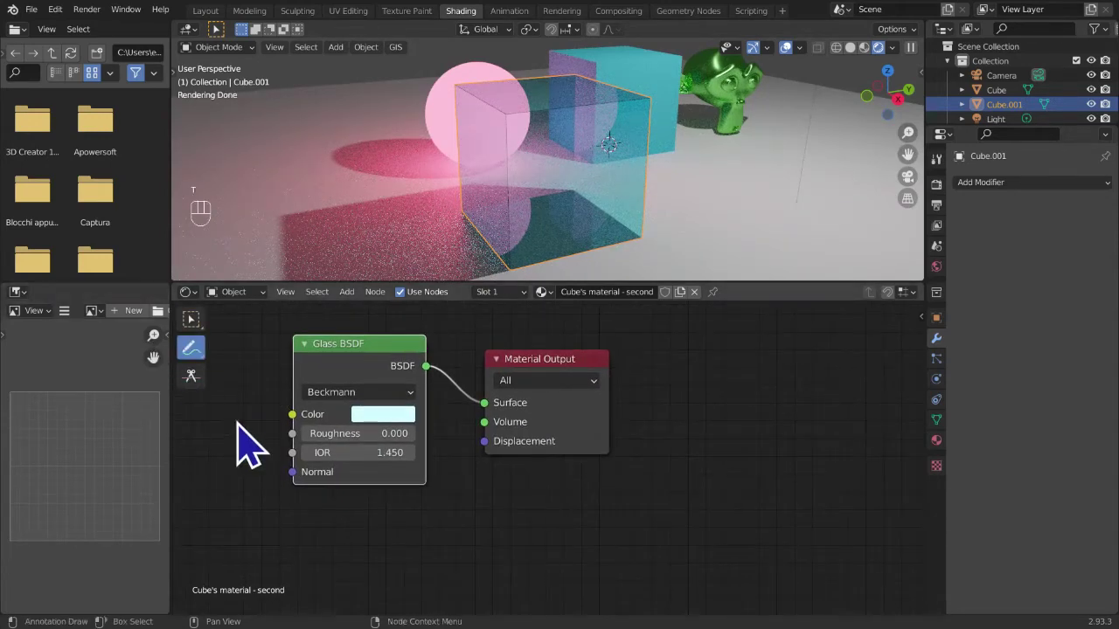
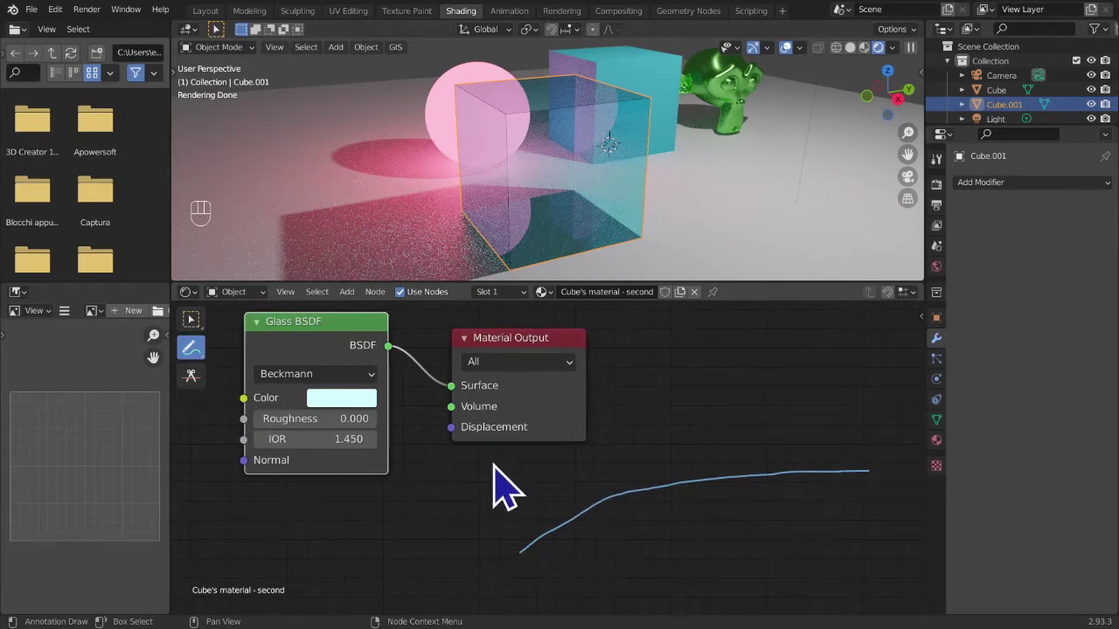
left_click_drag(482, 480, 655, 509)
left_click_drag(655, 511, 685, 493)
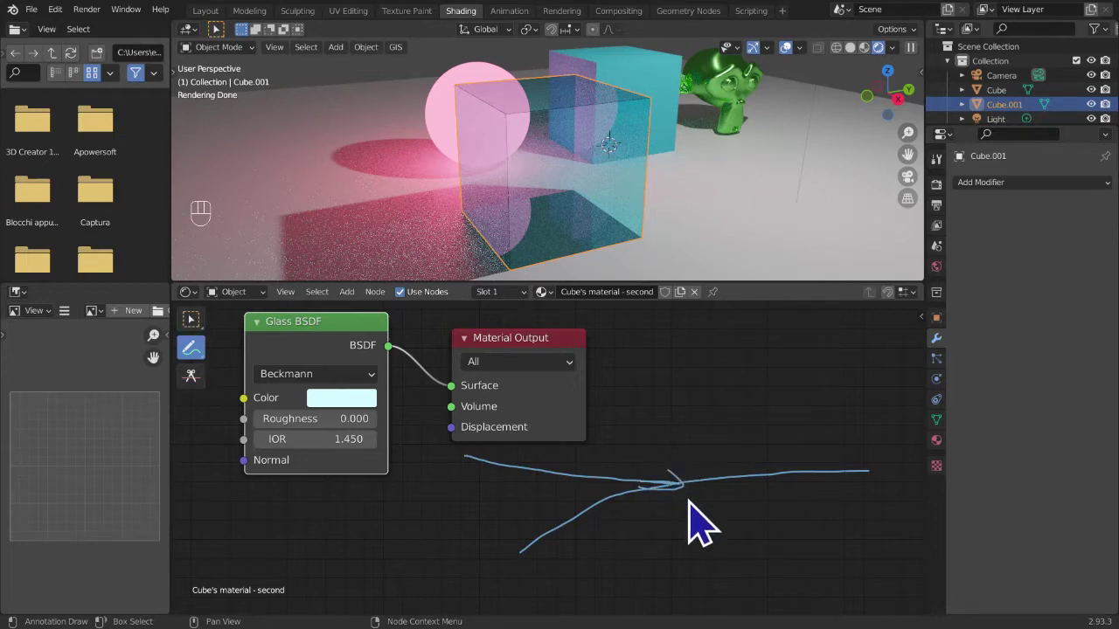
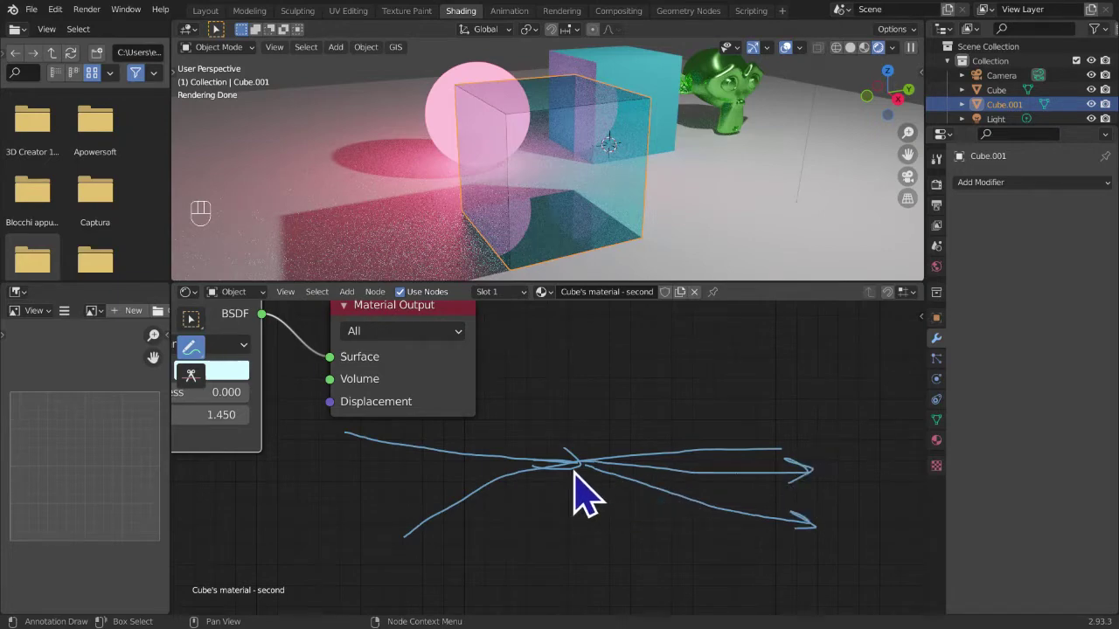
left_click_drag(593, 484, 676, 552)
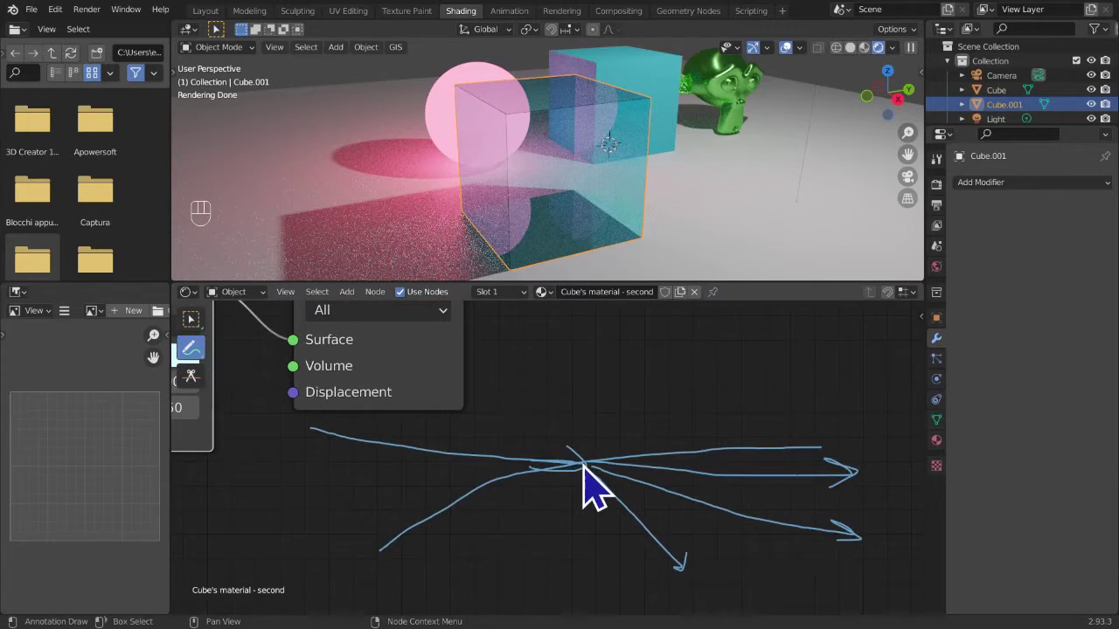
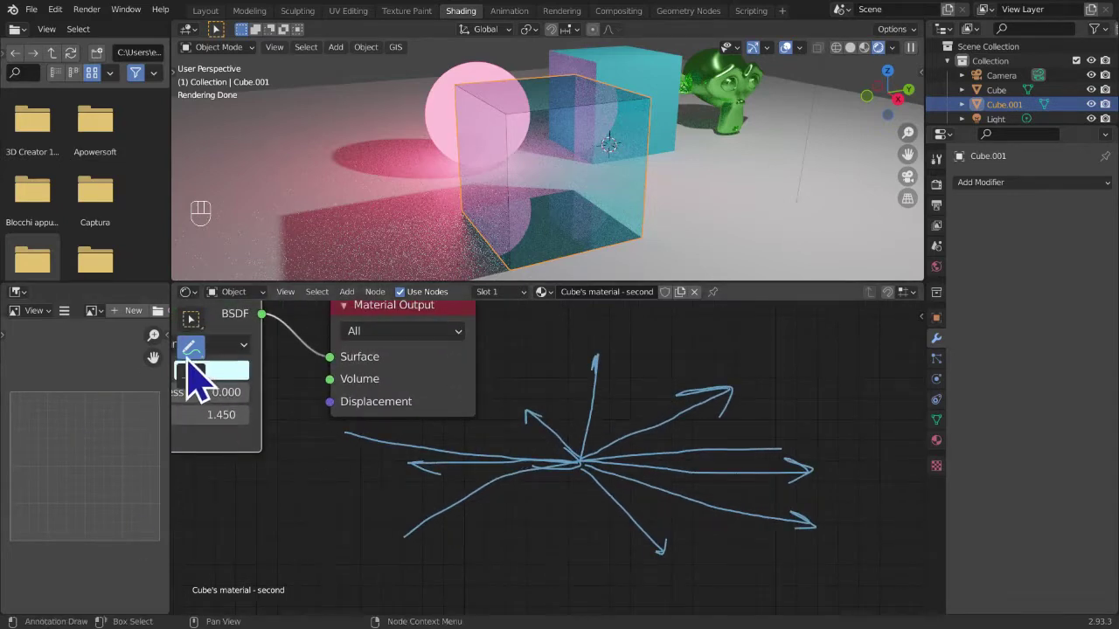
left_click_drag(211, 344, 202, 354)
left_click_drag(215, 376, 271, 471)
left_click_drag(677, 602, 43, 412)
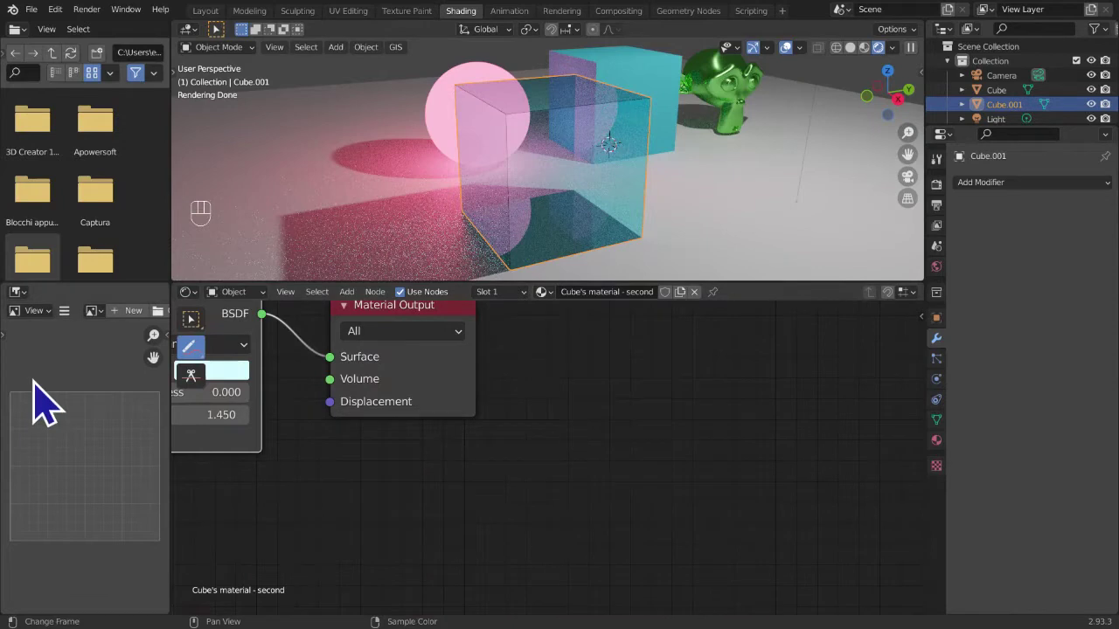
- Handwrite IOR = c/v and c ≈ 3×10^8 m/s beside the Material Output node
left_click_drag(208, 361, 249, 373)
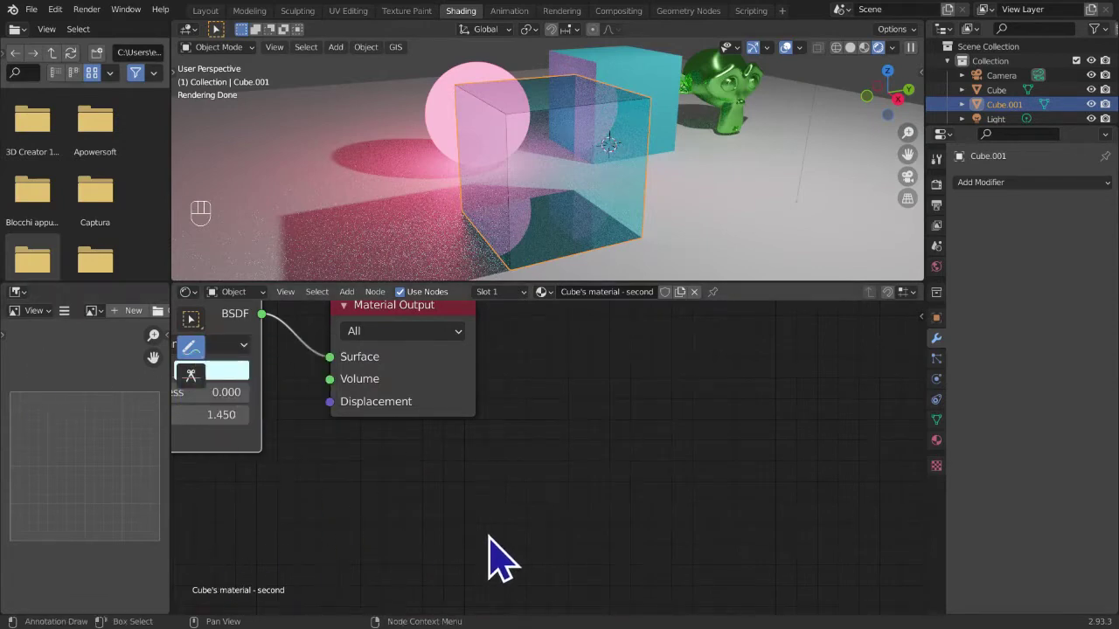
left_click(576, 590)
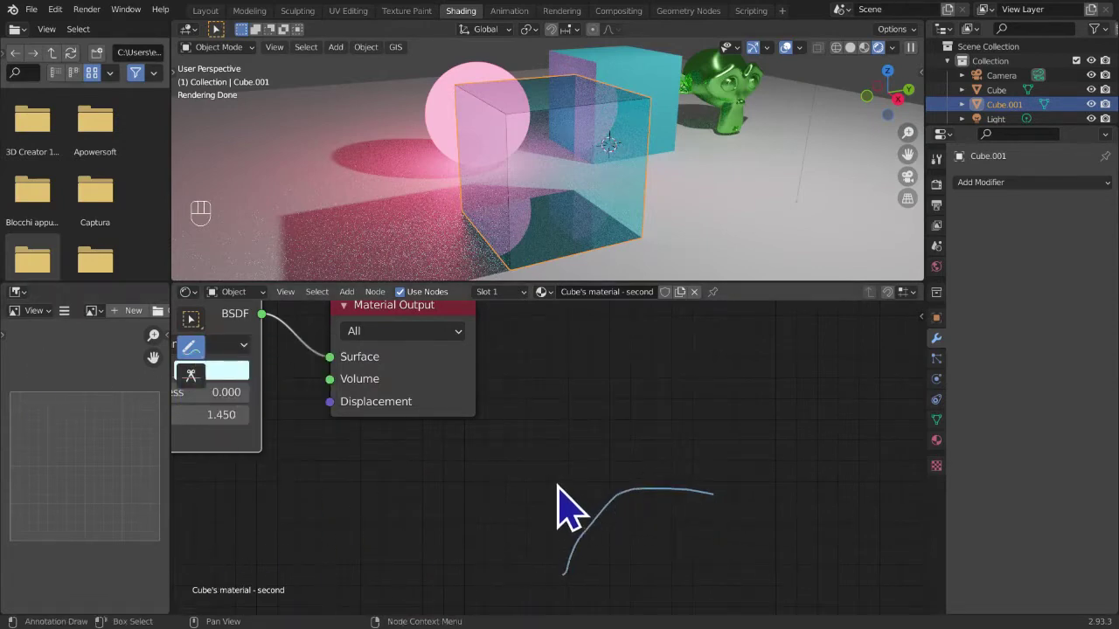
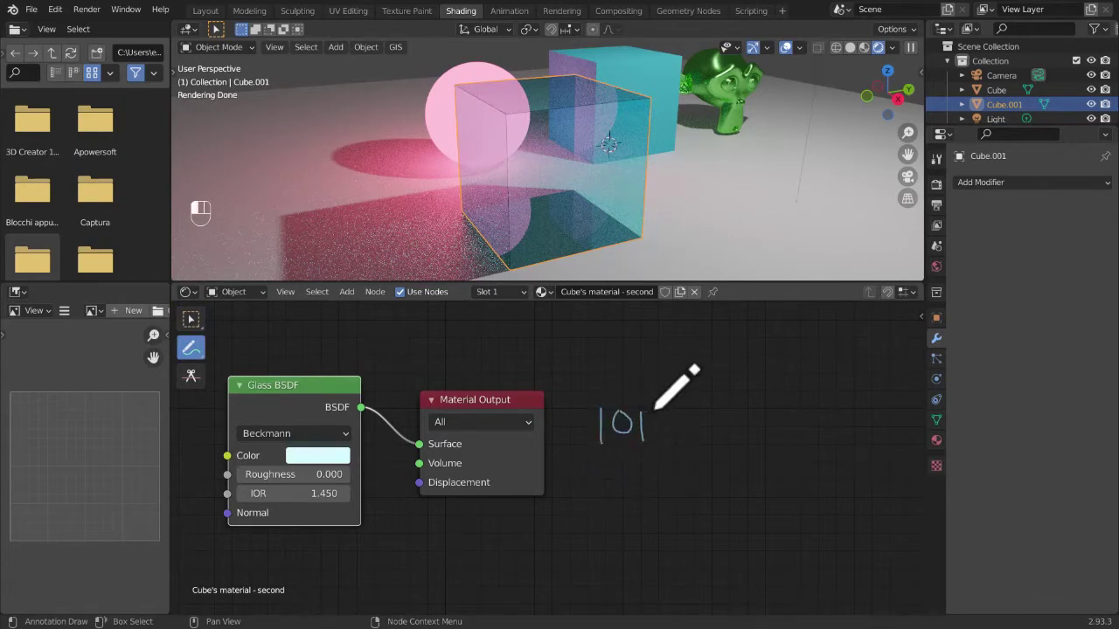
left_click(693, 448)
left_click(699, 442)
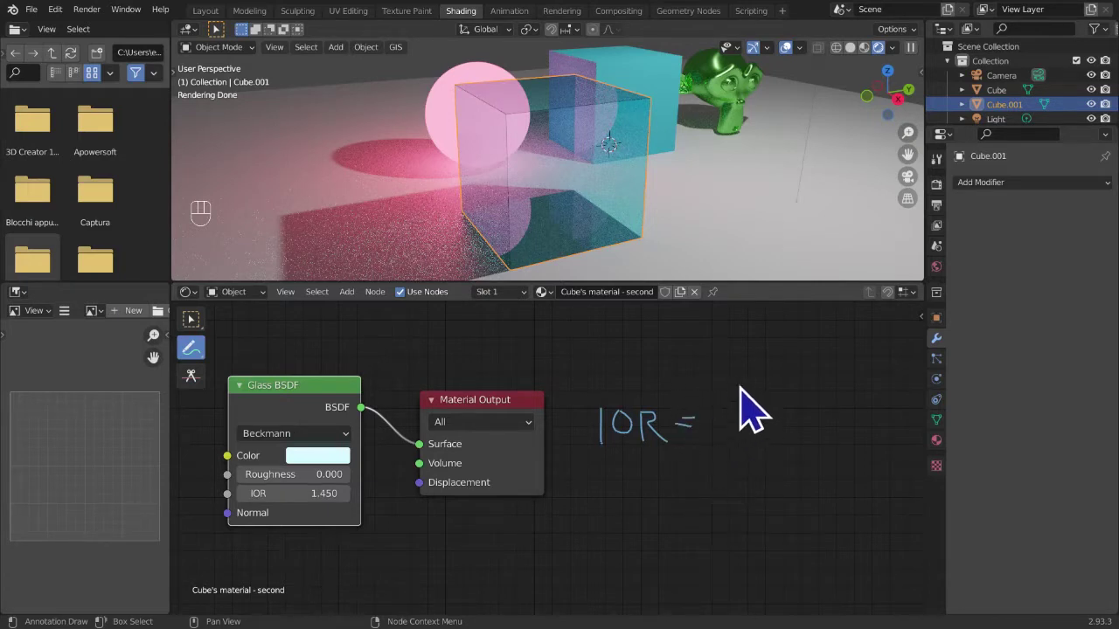
left_click_drag(763, 410, 752, 413)
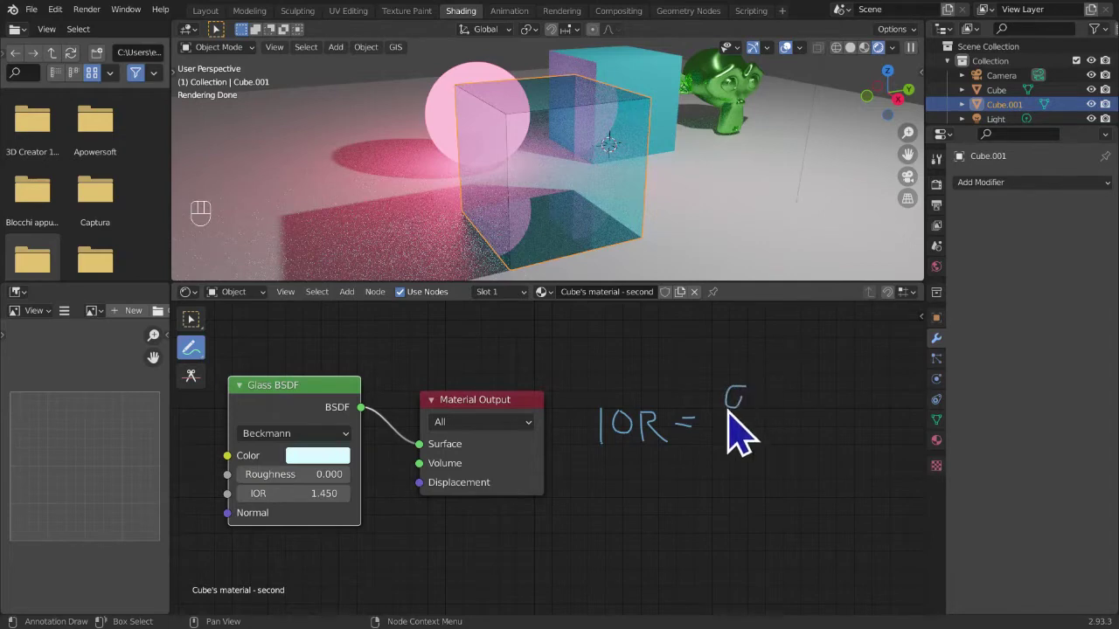
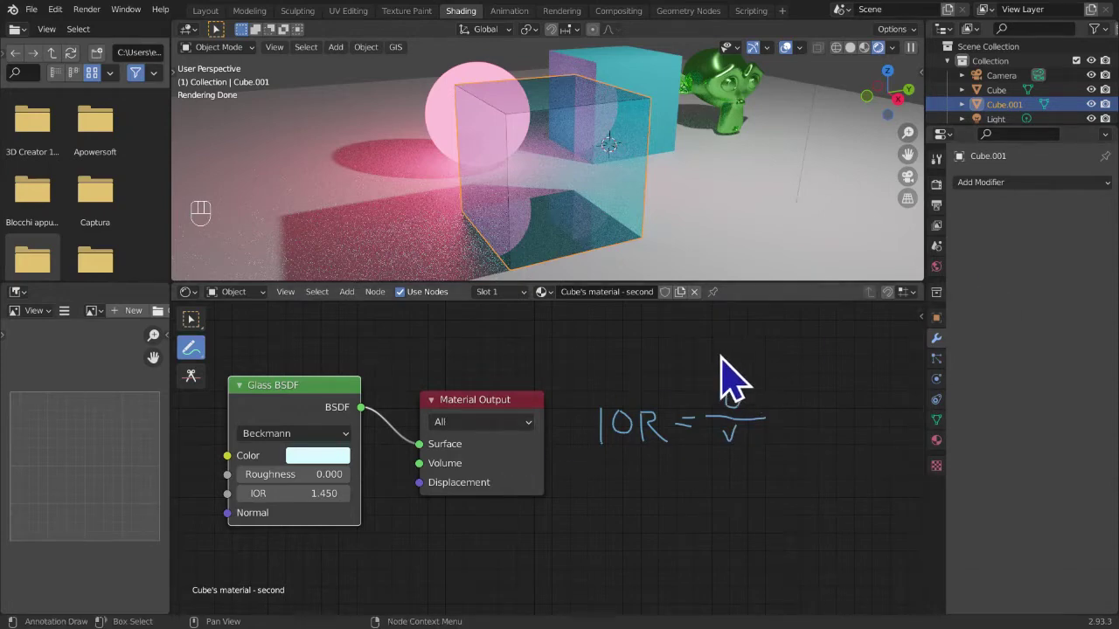
left_click_drag(771, 407, 800, 378)
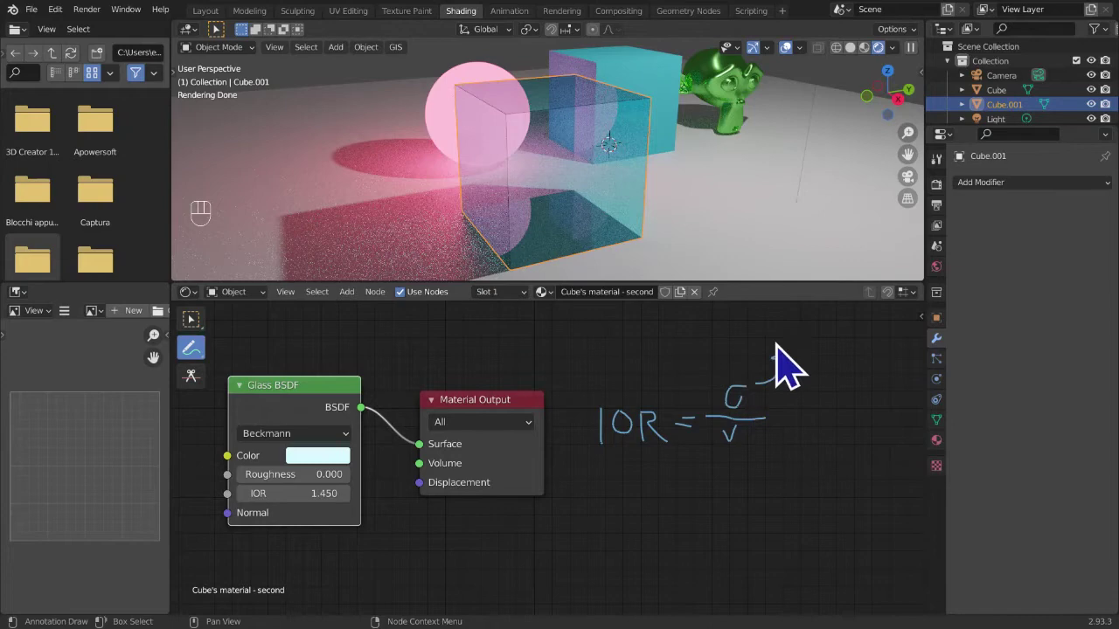
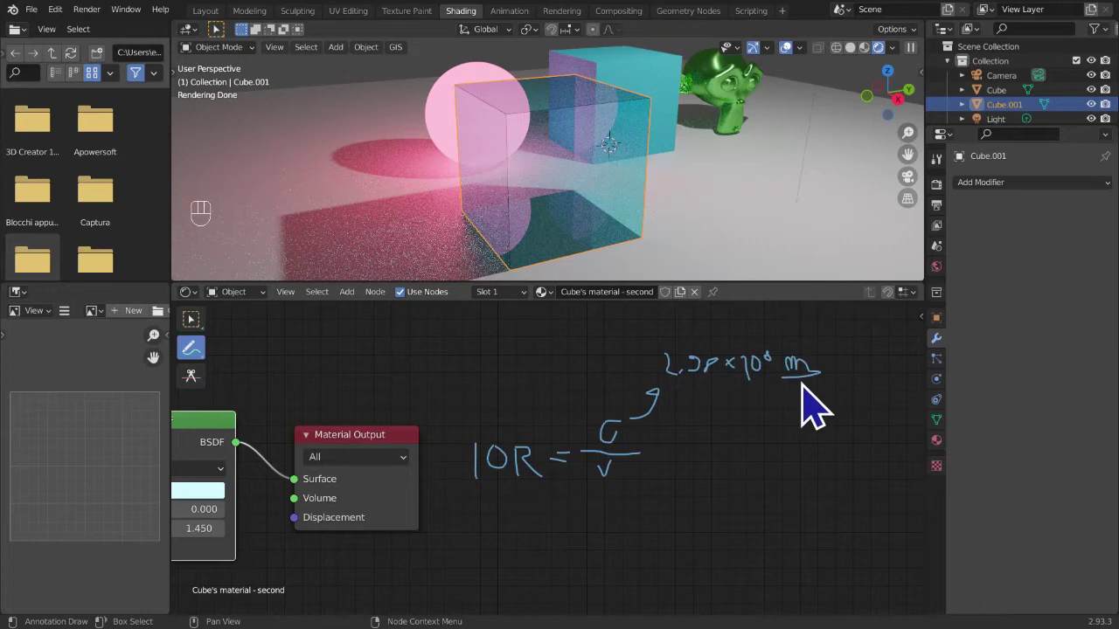
- Add /s to the speed note and draw an arrow from v labelled 'var.'
left_click(814, 396)
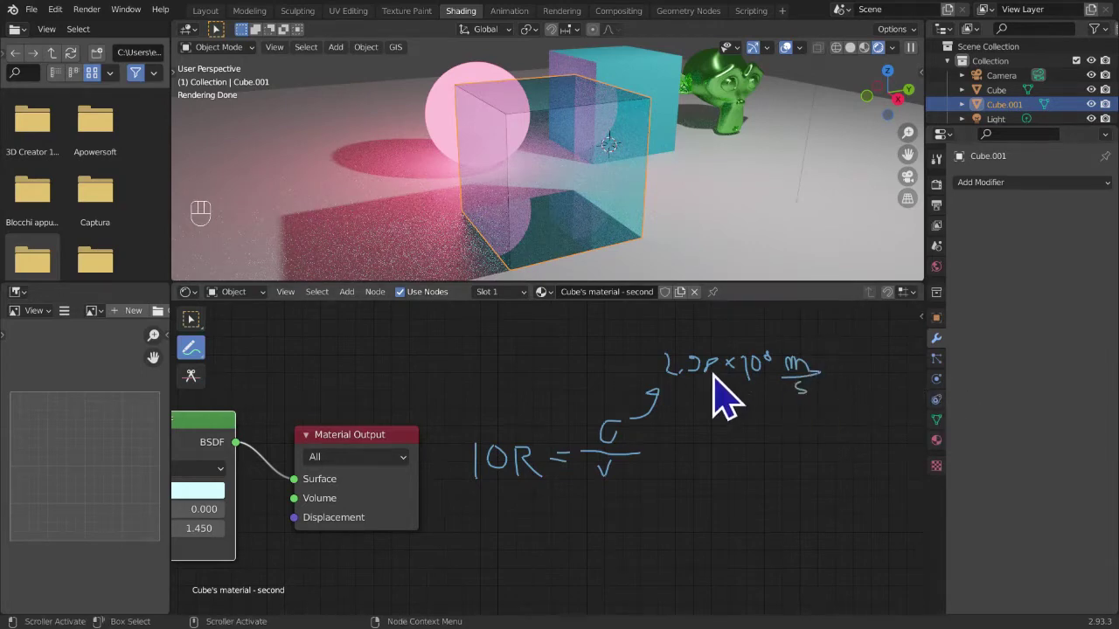
left_click_drag(630, 499, 672, 545)
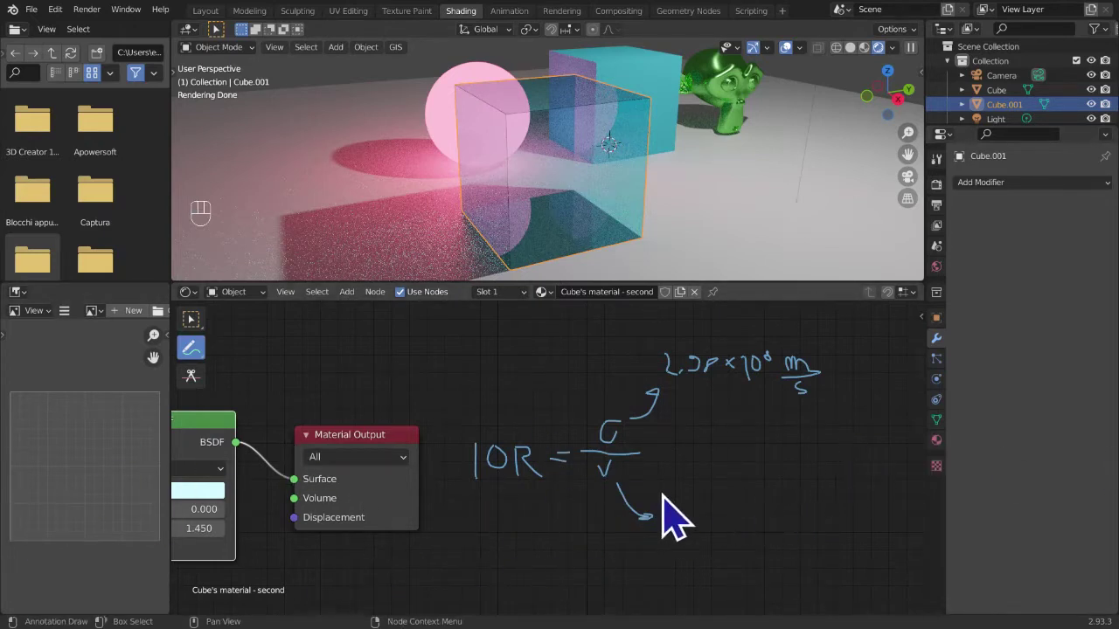
left_click(670, 528)
left_click_drag(691, 529, 700, 533)
left_click(709, 530)
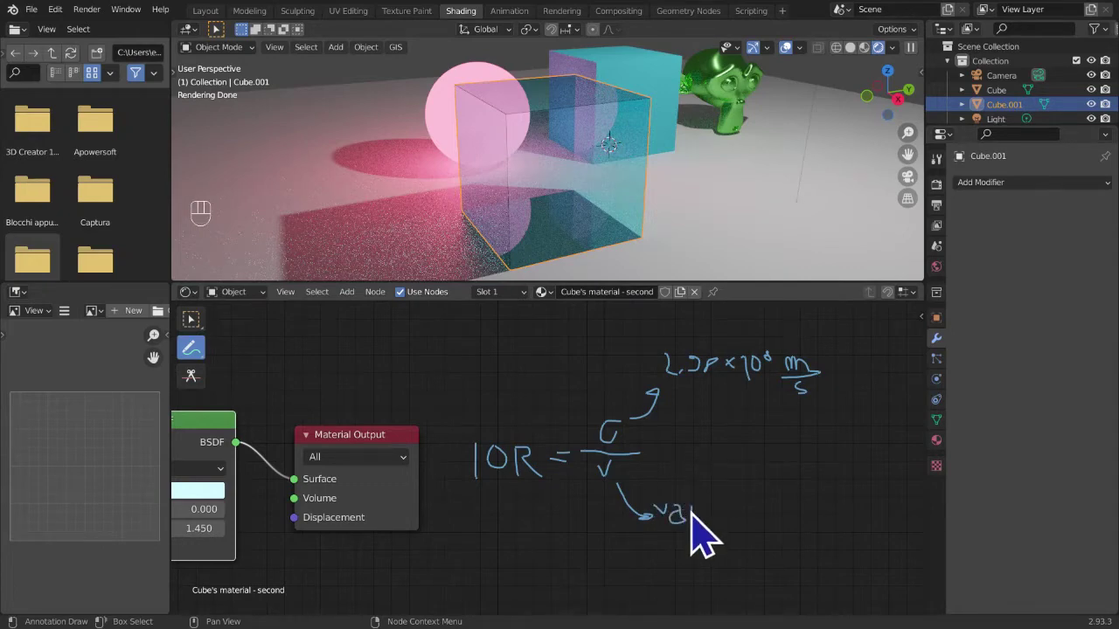
left_click(704, 522)
left_click(715, 527)
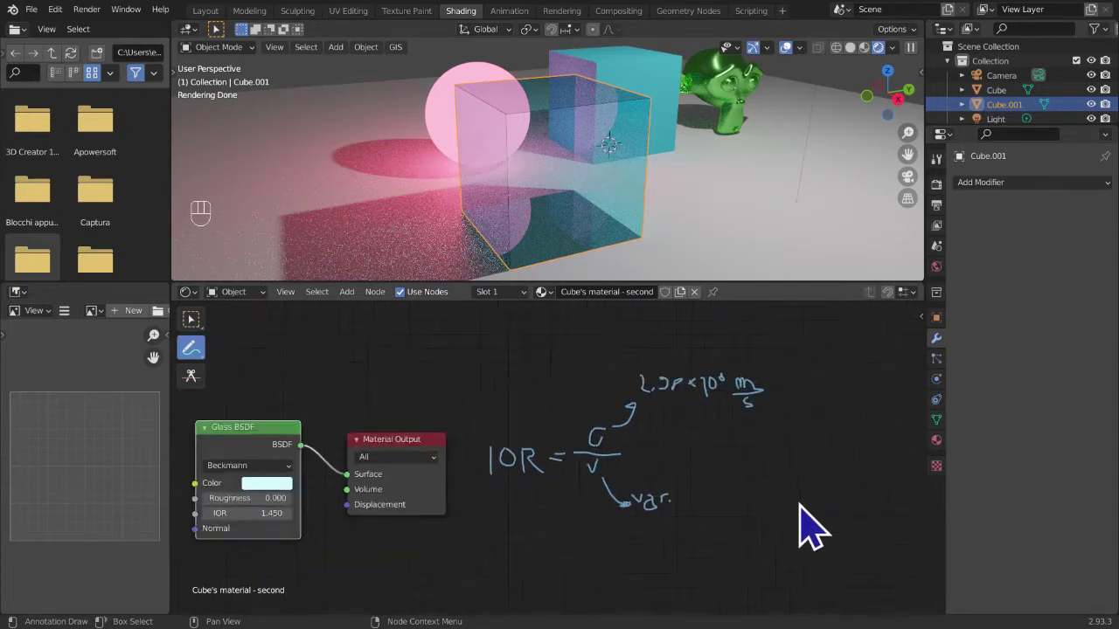
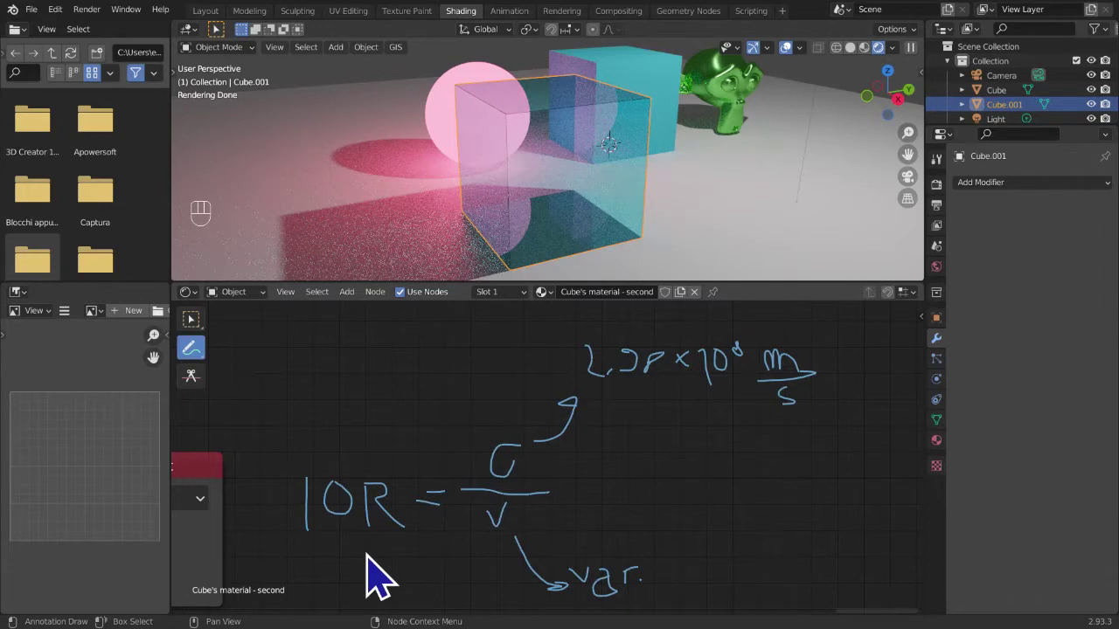
- Erase all the handwritten annotation strokes from the node editor
left_click(299, 564)
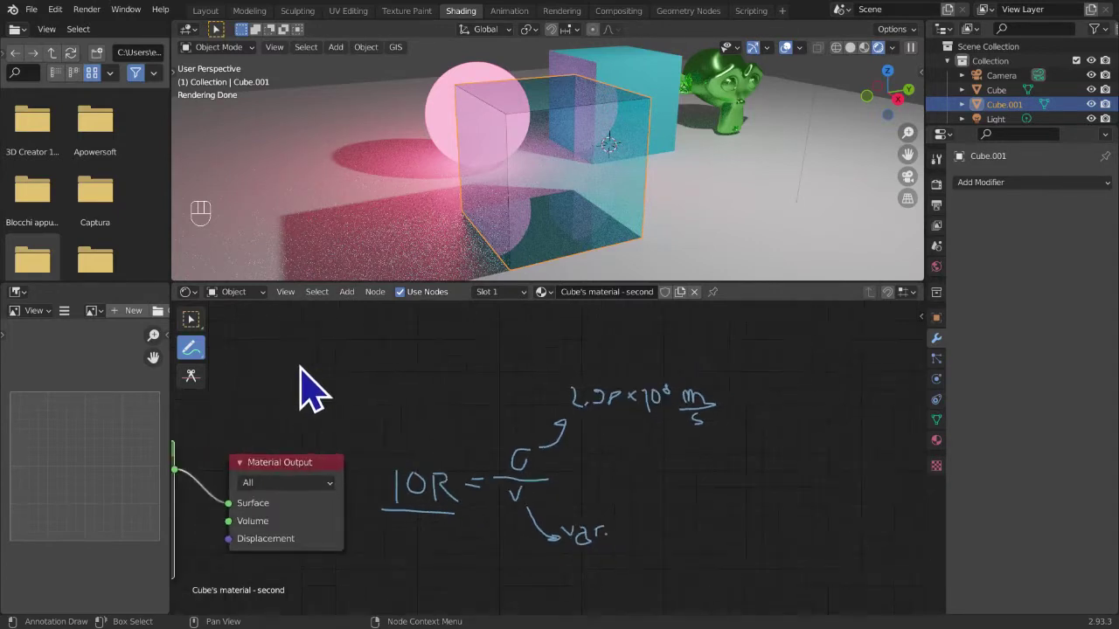
left_click_drag(204, 362, 310, 468)
left_click(465, 478)
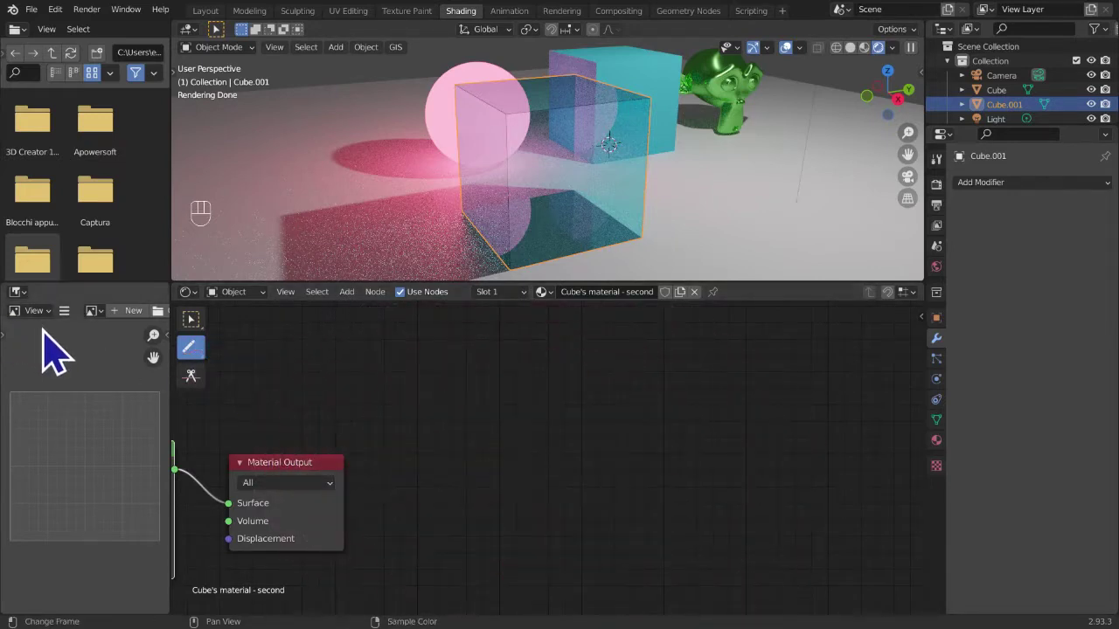
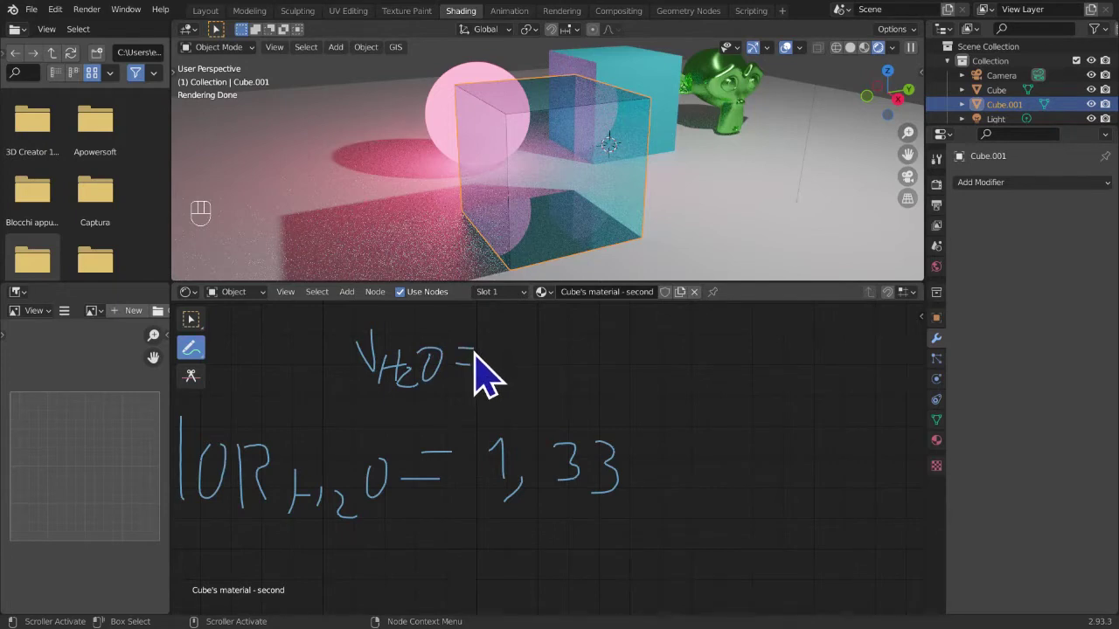
- Handwrite IOR H2O = 1,33 and the water-speed term 1.33 v H2O in the node editor
left_click(551, 342)
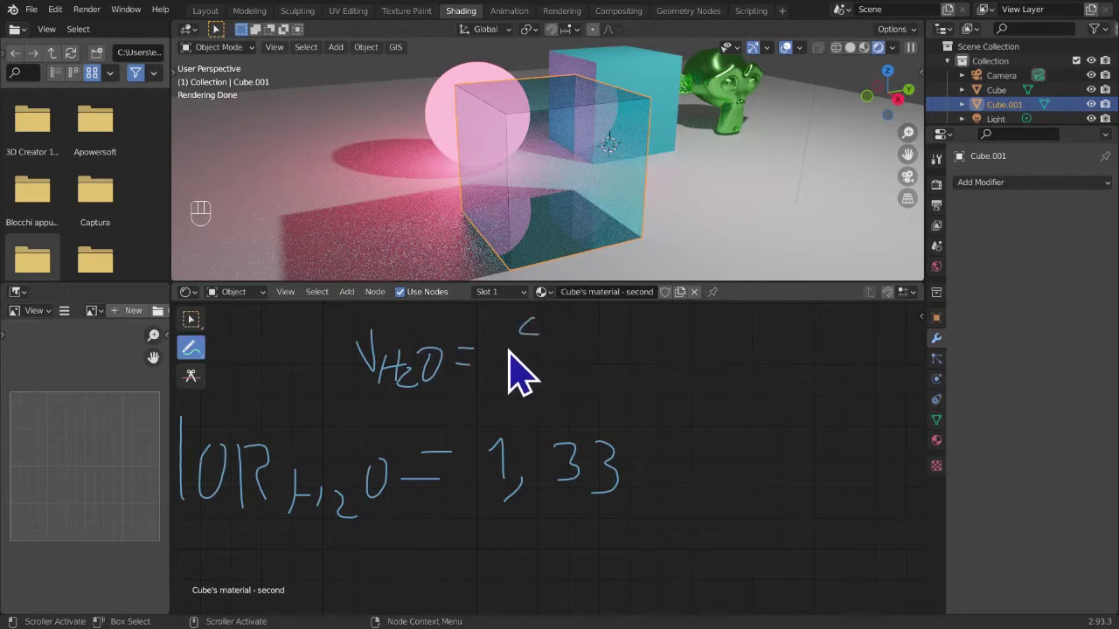
left_click(517, 370)
left_click(523, 383)
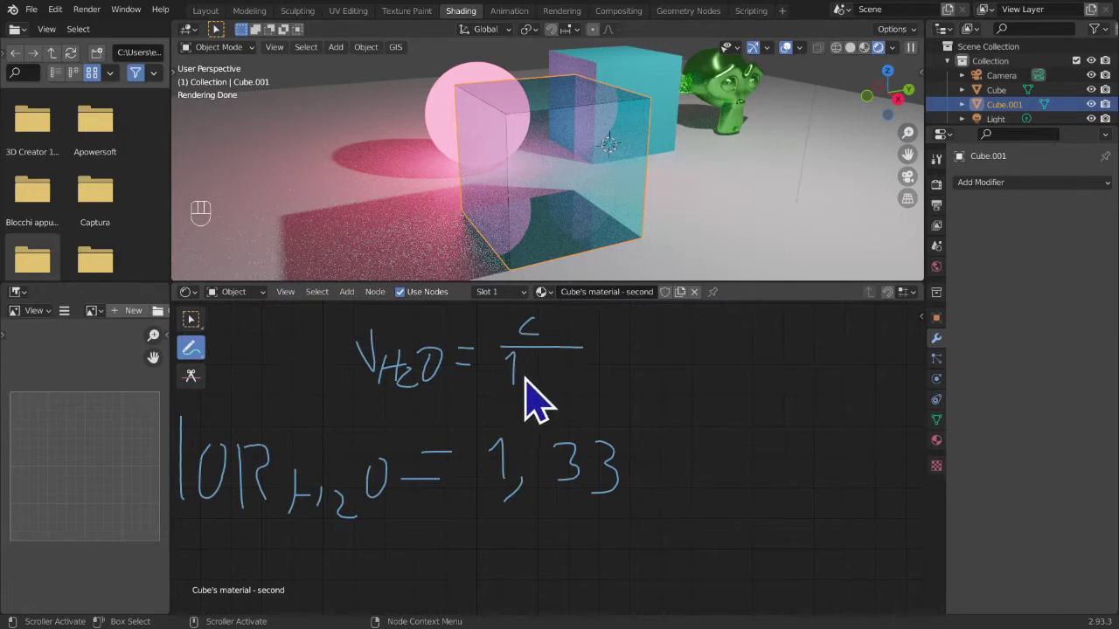
left_click(542, 404)
left_click(556, 381)
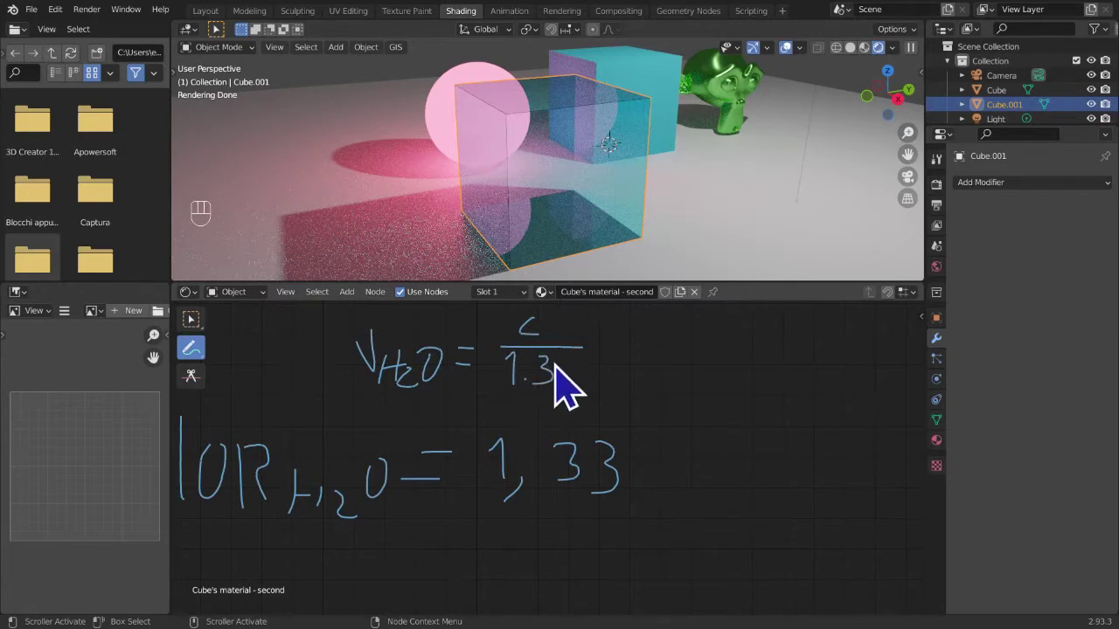
left_click(570, 362)
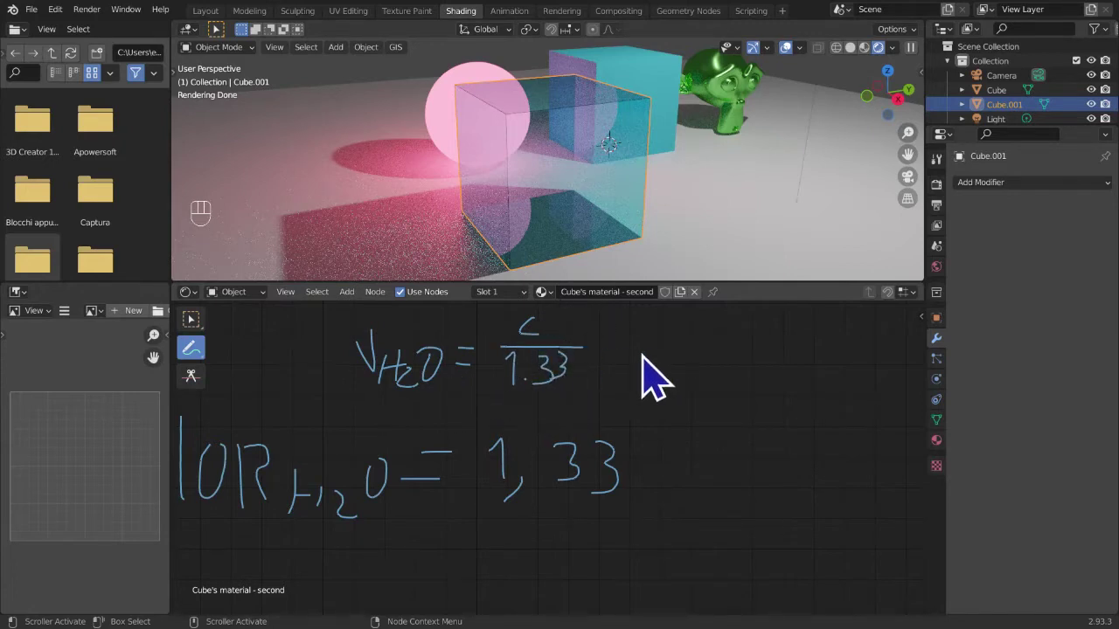
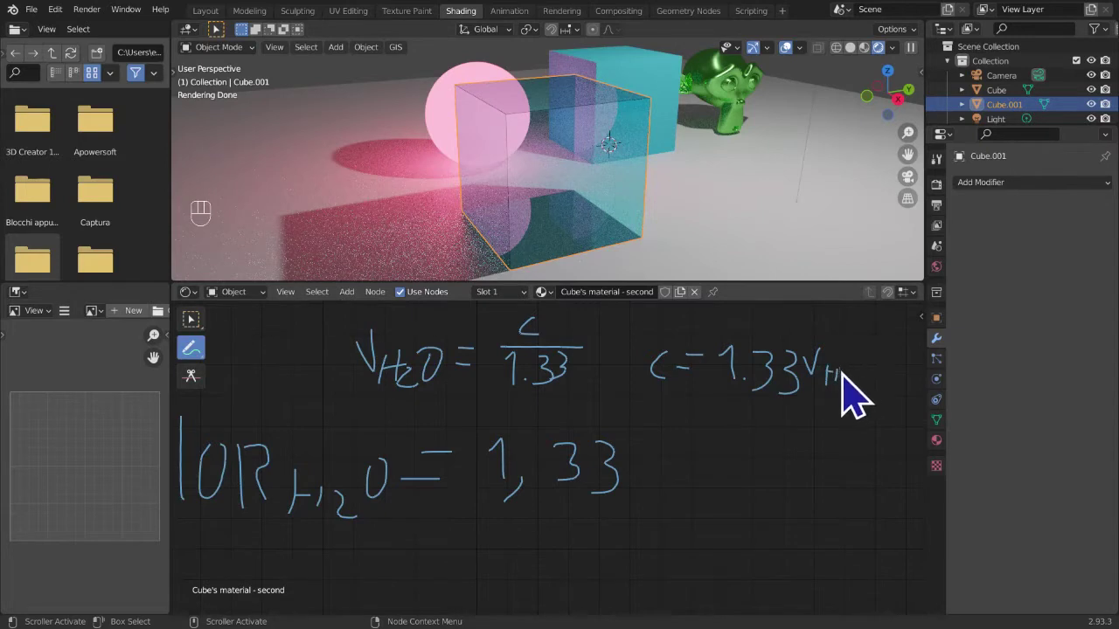
left_click(857, 397)
left_click(873, 394)
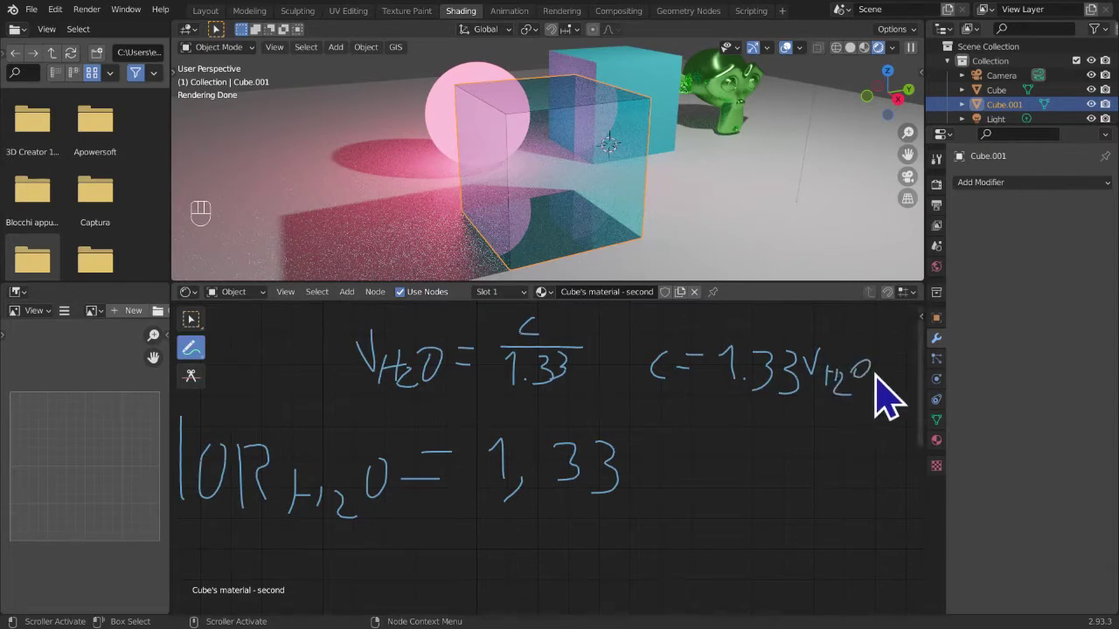
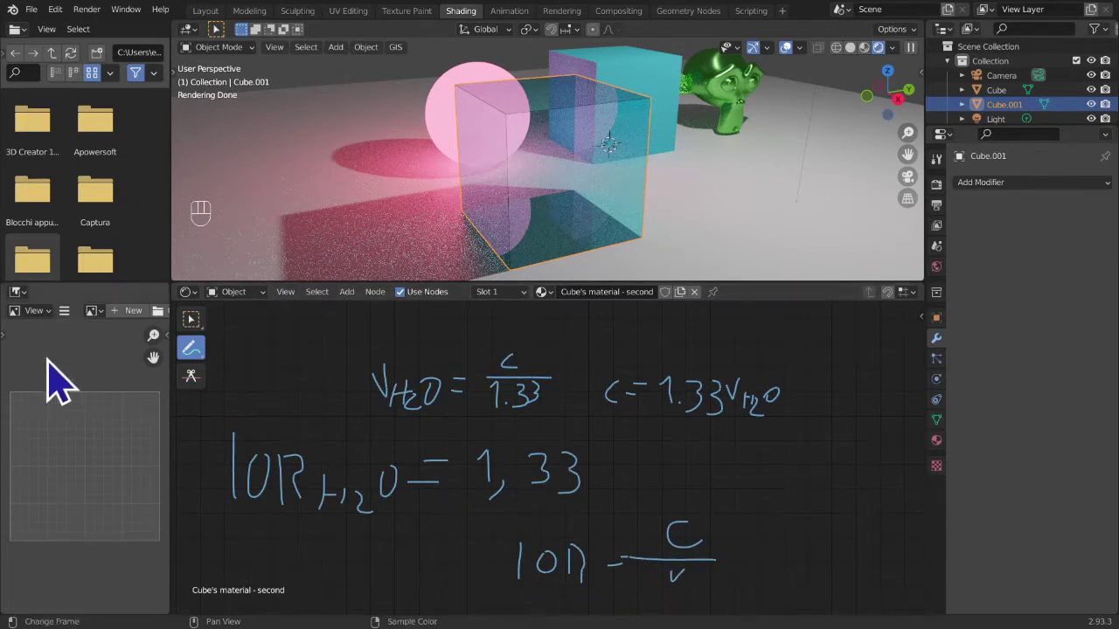
- Add IOR = c/v below the water note and underline the water-speed equation's left side
left_click_drag(201, 375, 414, 472)
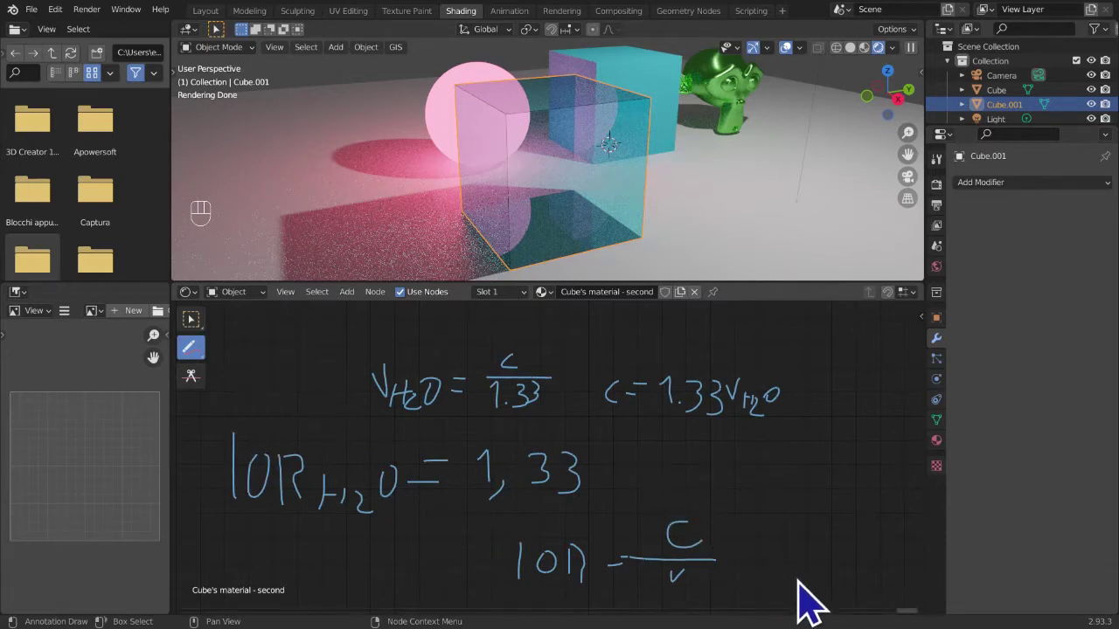
left_click_drag(213, 378, 230, 376)
left_click_drag(373, 445, 566, 438)
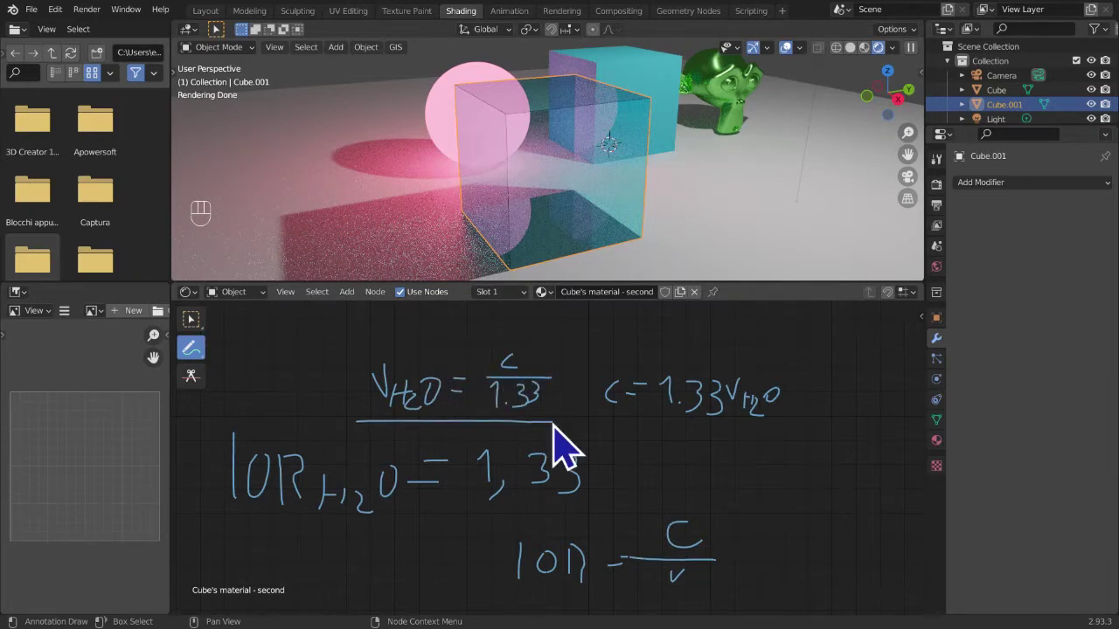
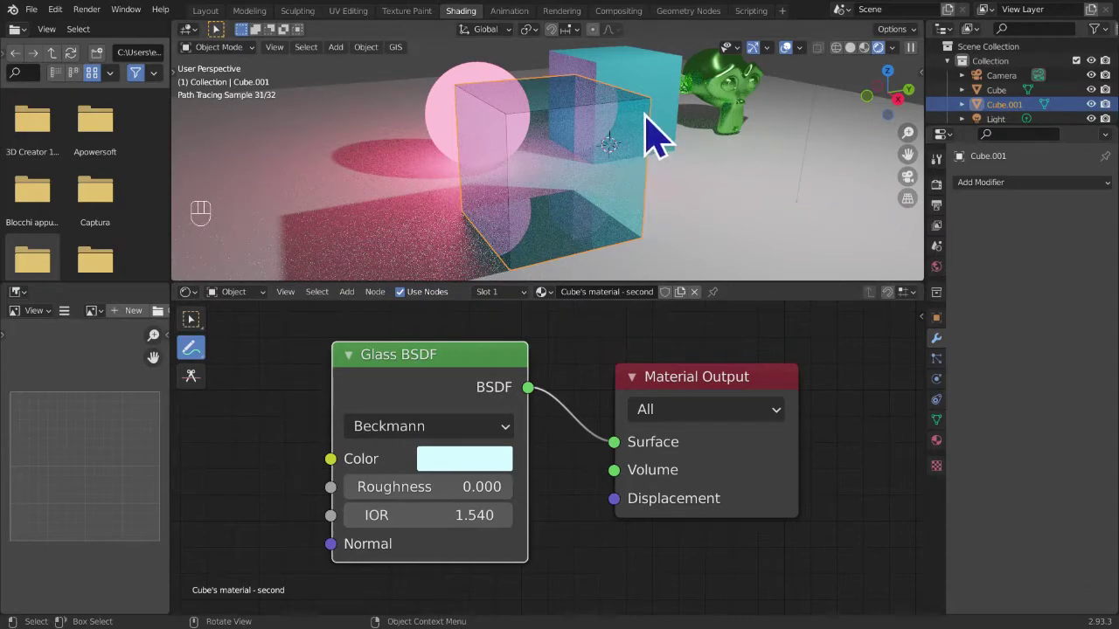
- Select the green monkey head Suzanne, delete the Glass BSDF node and undo it
left_click(445, 123)
left_click(729, 115)
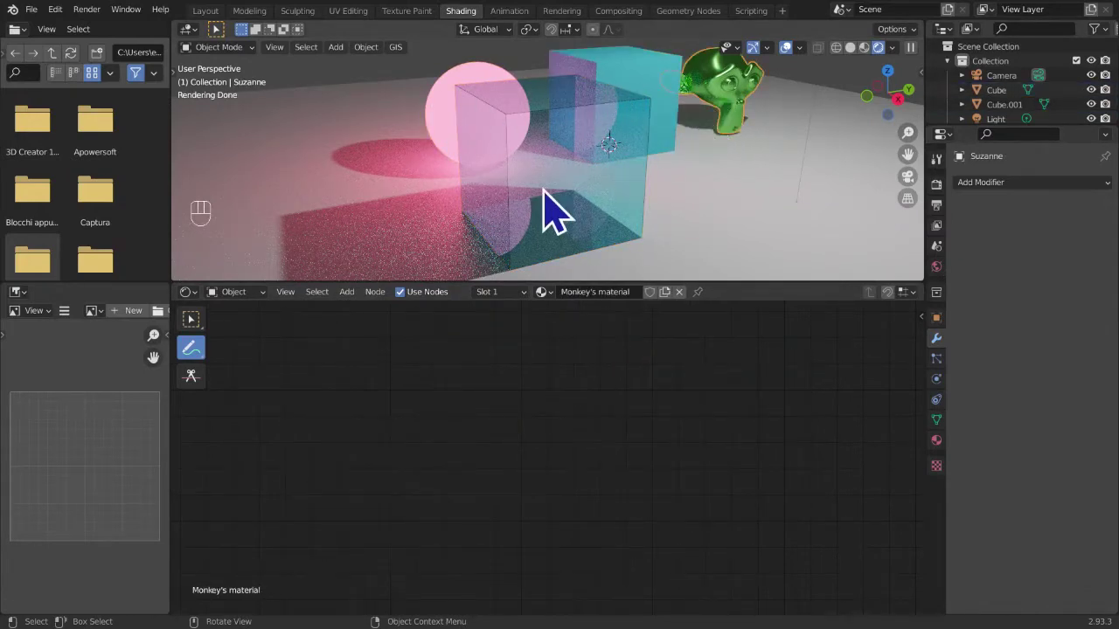
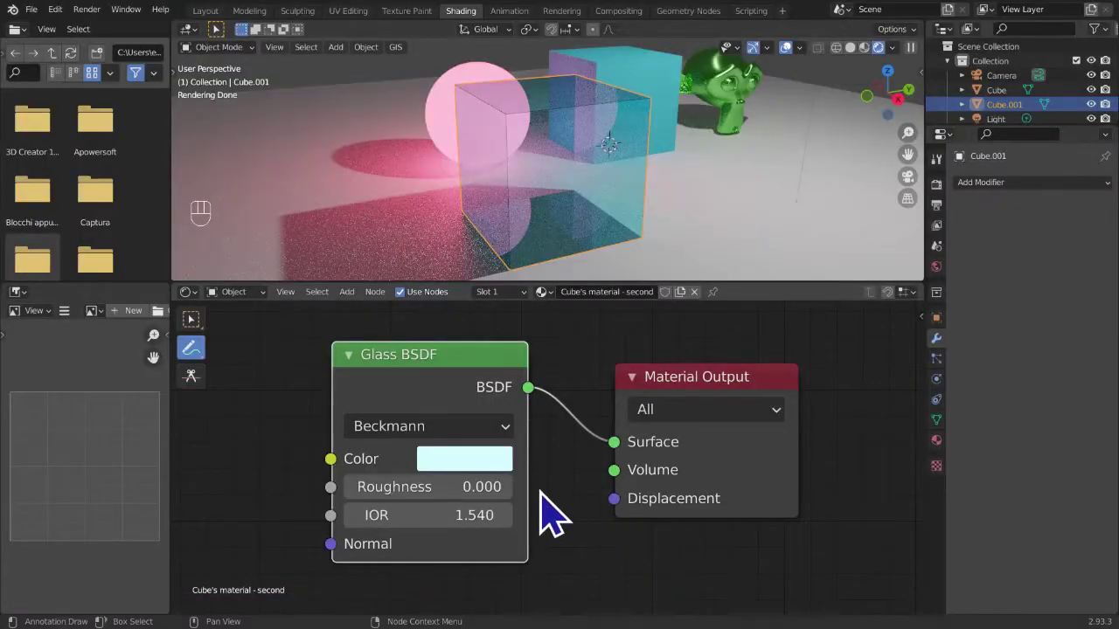
key("x")
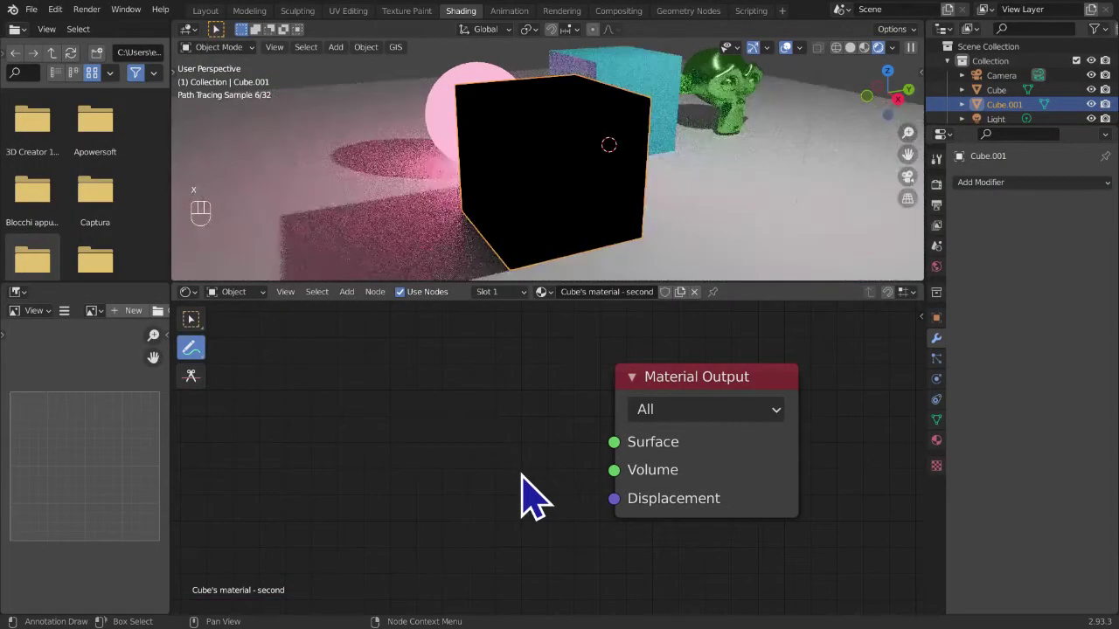
key("ctrl+z")
- Orbit the 3D viewport to look down toward the monkey head
left_click_drag(748, 179, 709, 219)
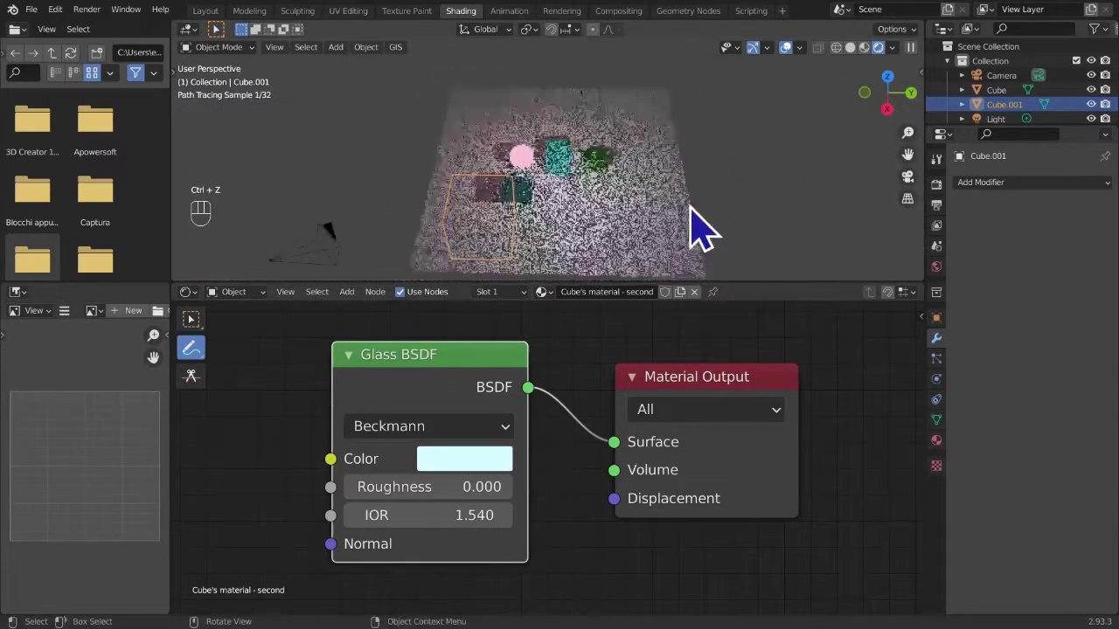
middle_click(700, 225)
left_click_drag(720, 188, 664, 177)
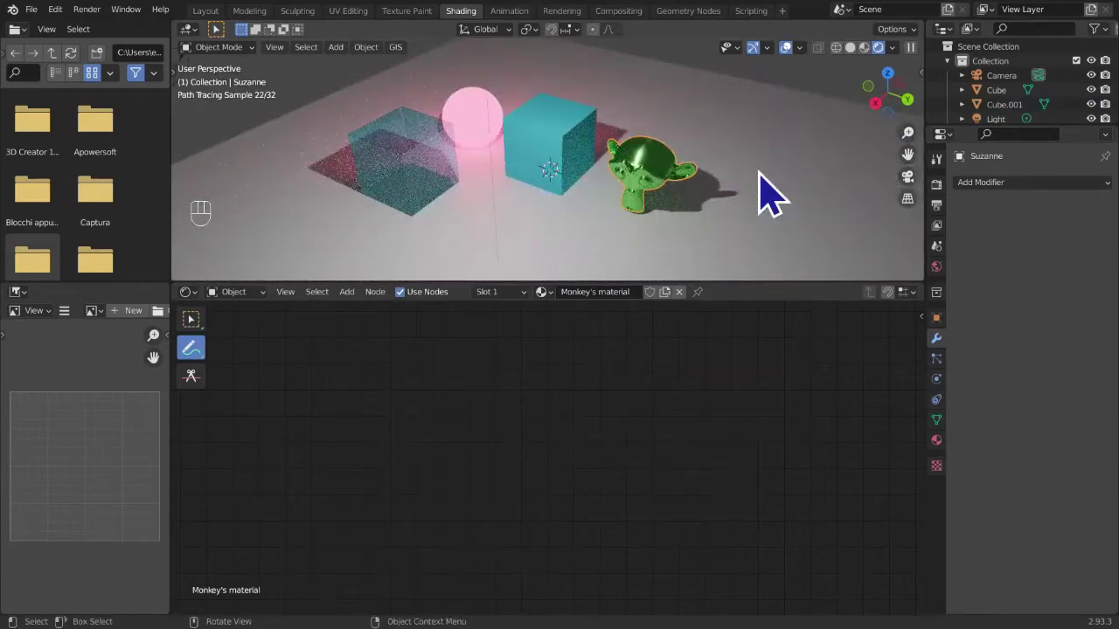
- Duplicate Suzanne with Shift+D, undoing stray grab attempts
key("g")
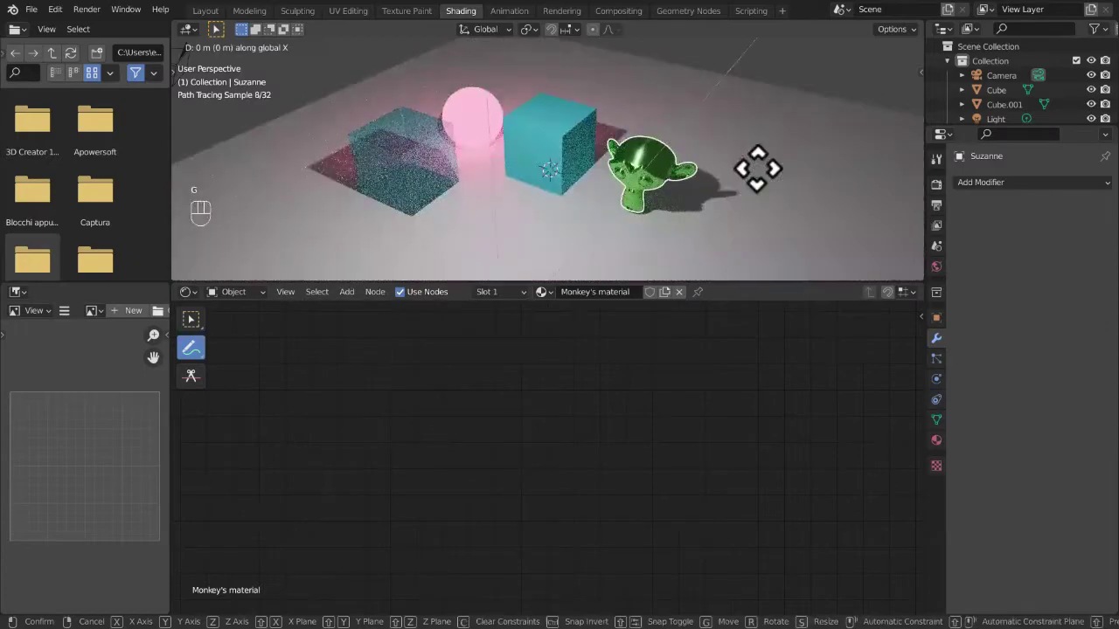
key("g")
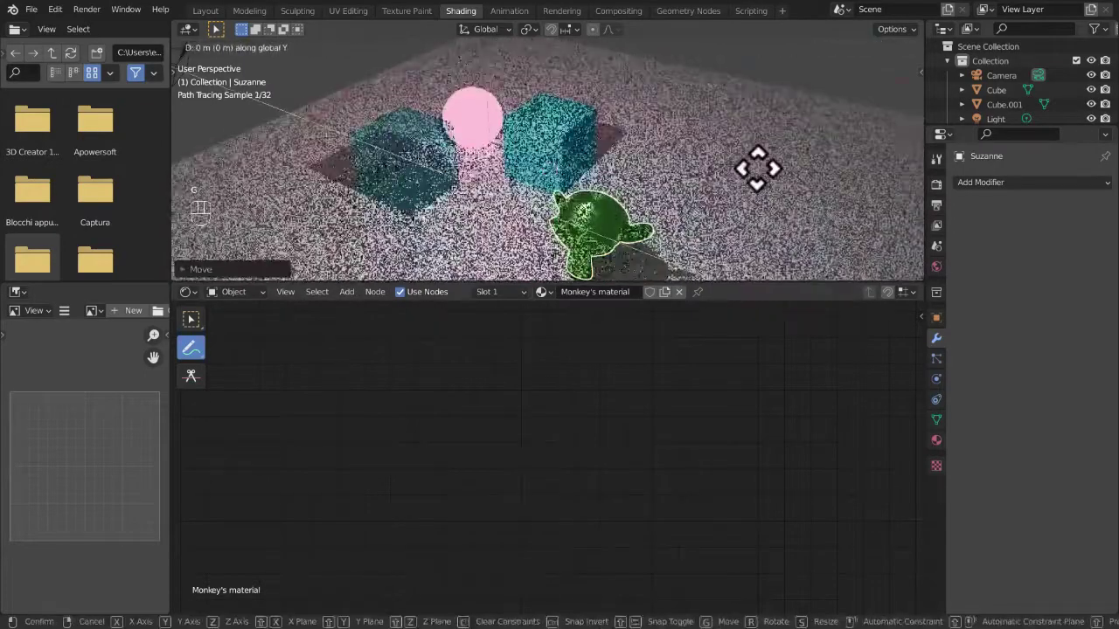
key("ctrl+z")
key("ctrl+z")
key("shift+d")
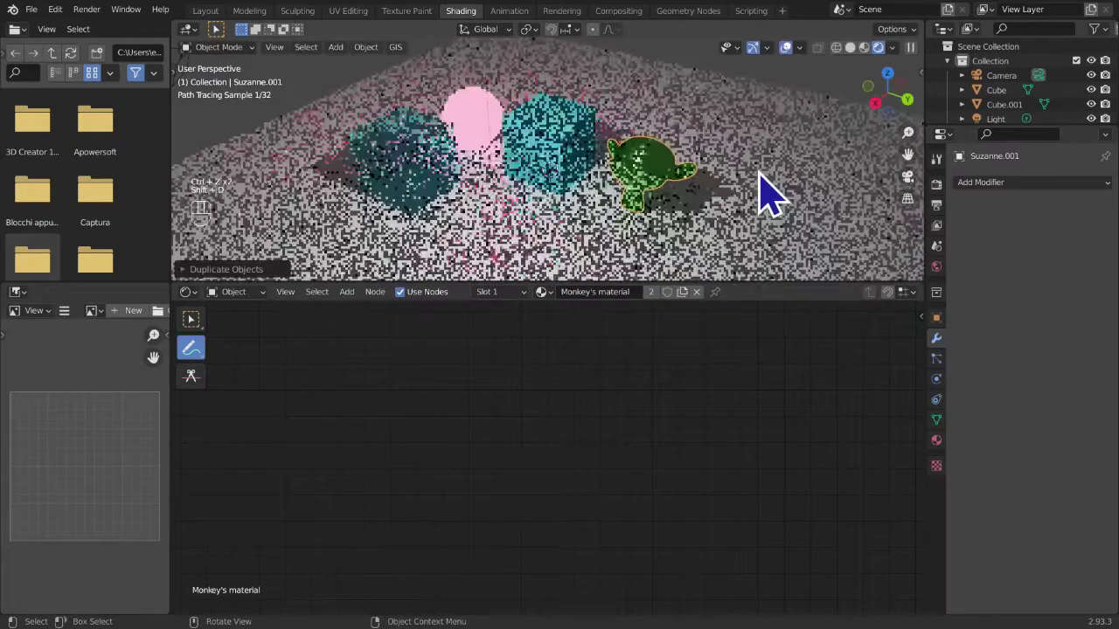
key("g")
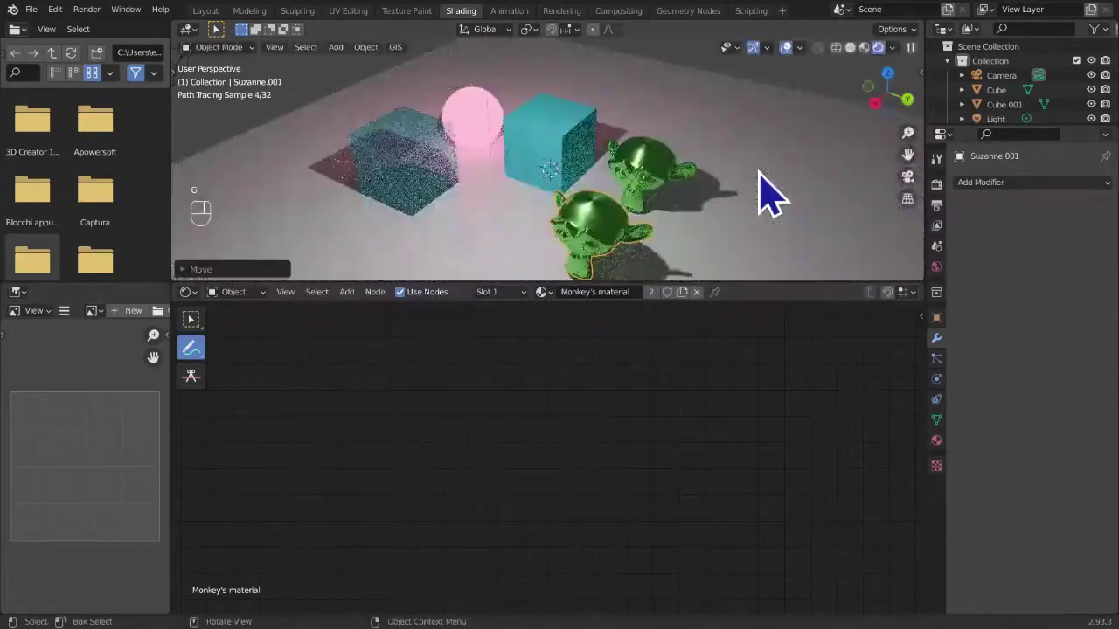
key("g")
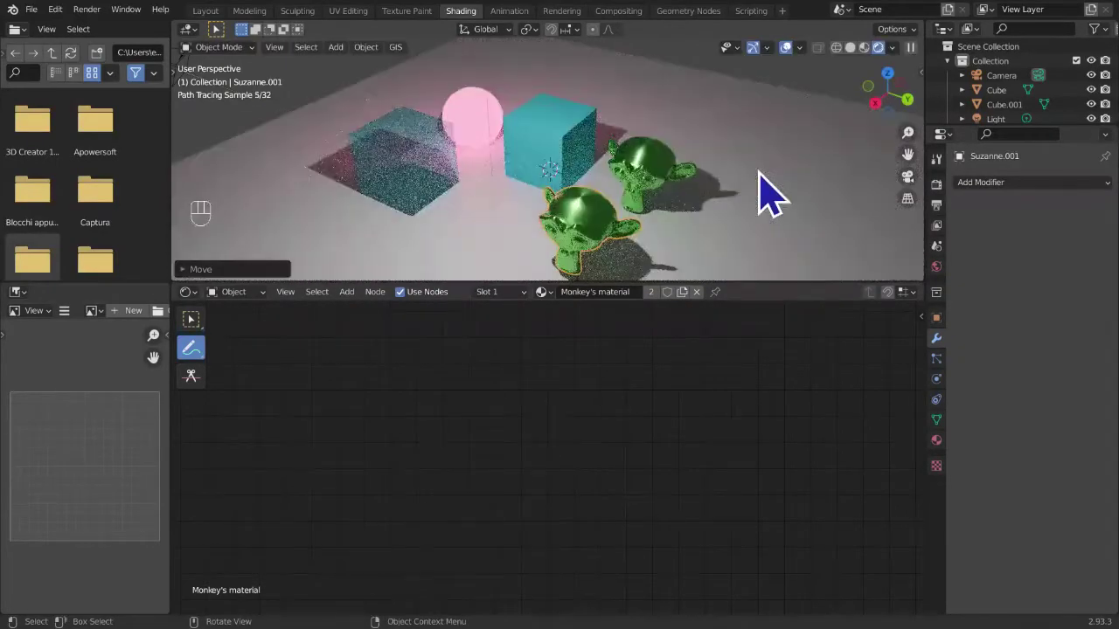
key("ctrl+z")
- Move Suzanne.001 along the global Y axis beside the original and confirm its position
key("g")
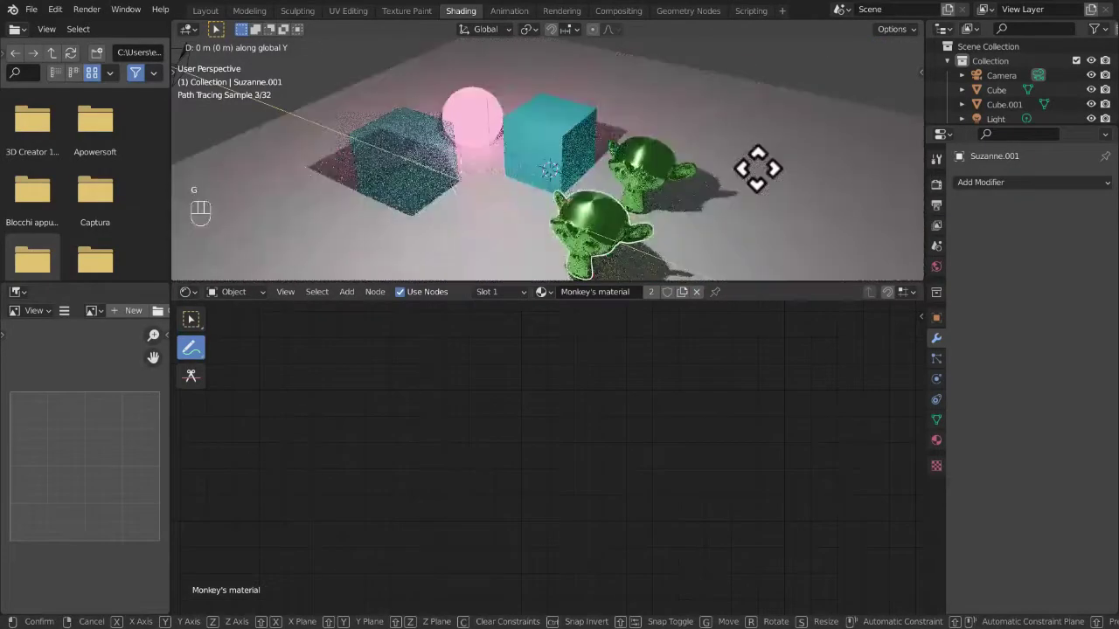
left_click_drag(765, 226, 811, 221)
middle_click(788, 206)
middle_click(751, 197)
left_click(740, 182)
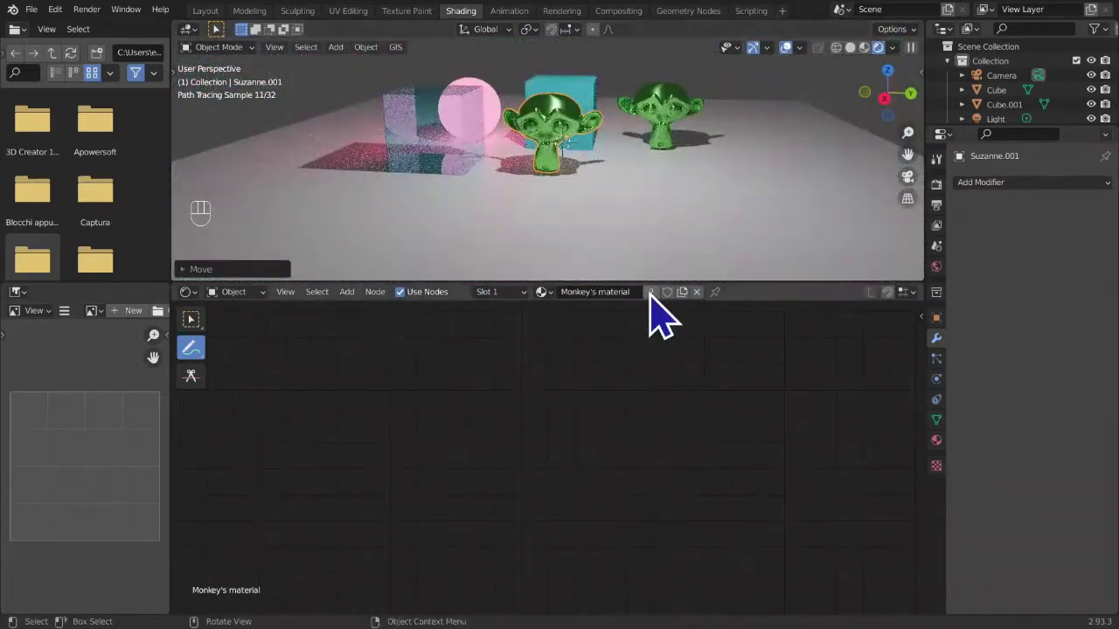
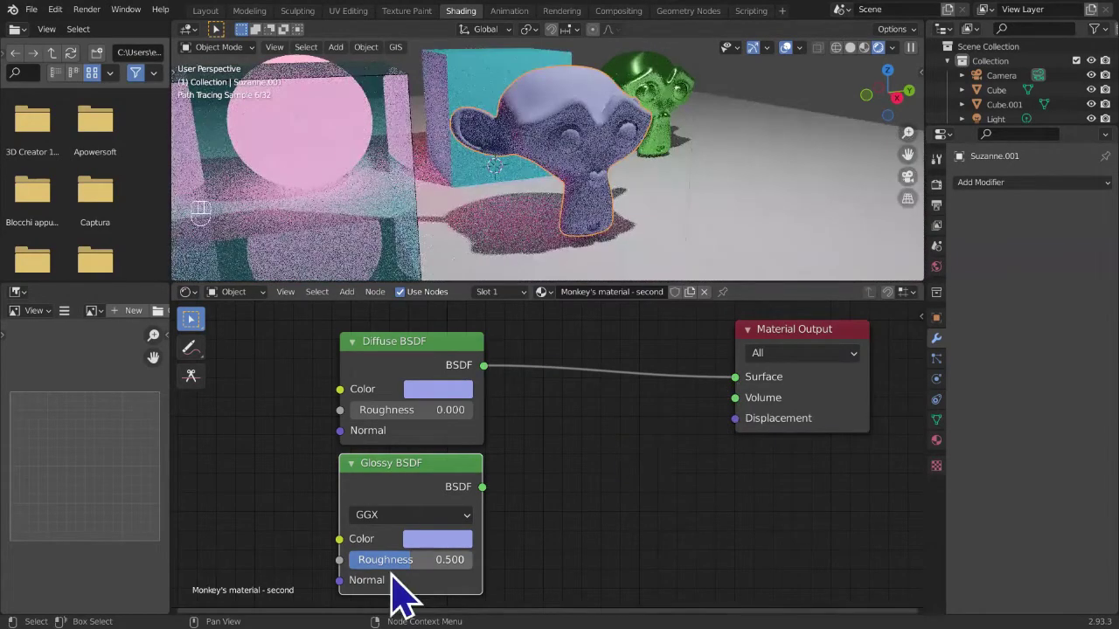
- Add a Mix Shader blending the Diffuse and Glossy BSDFs into Material Output's Surface
left_click_drag(511, 507, 765, 394)
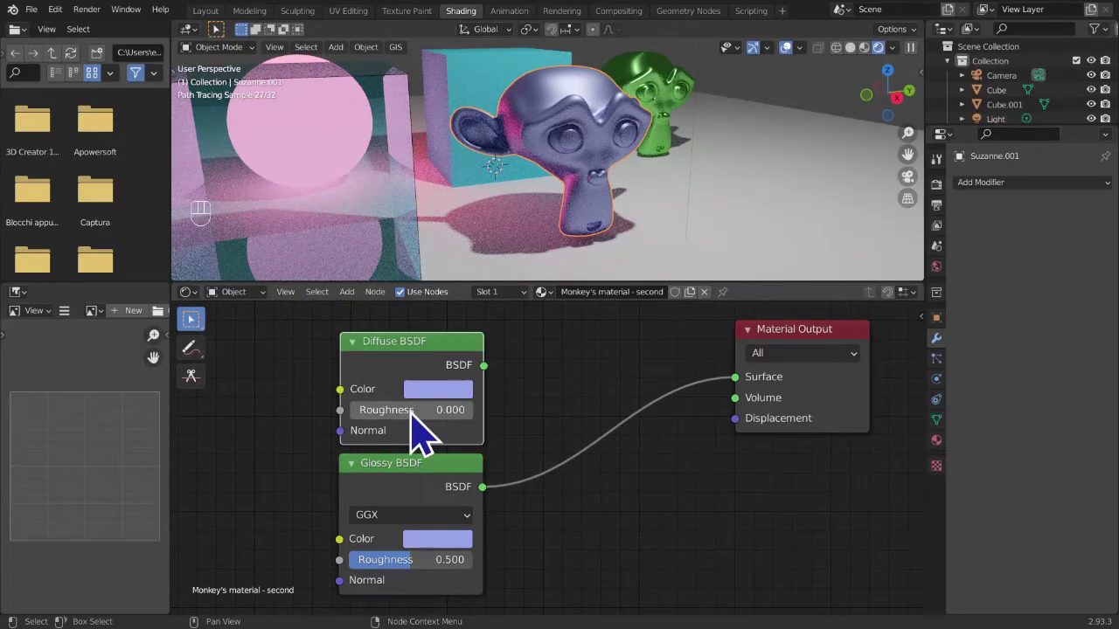
left_click(430, 385)
left_click(572, 417)
left_click(664, 394)
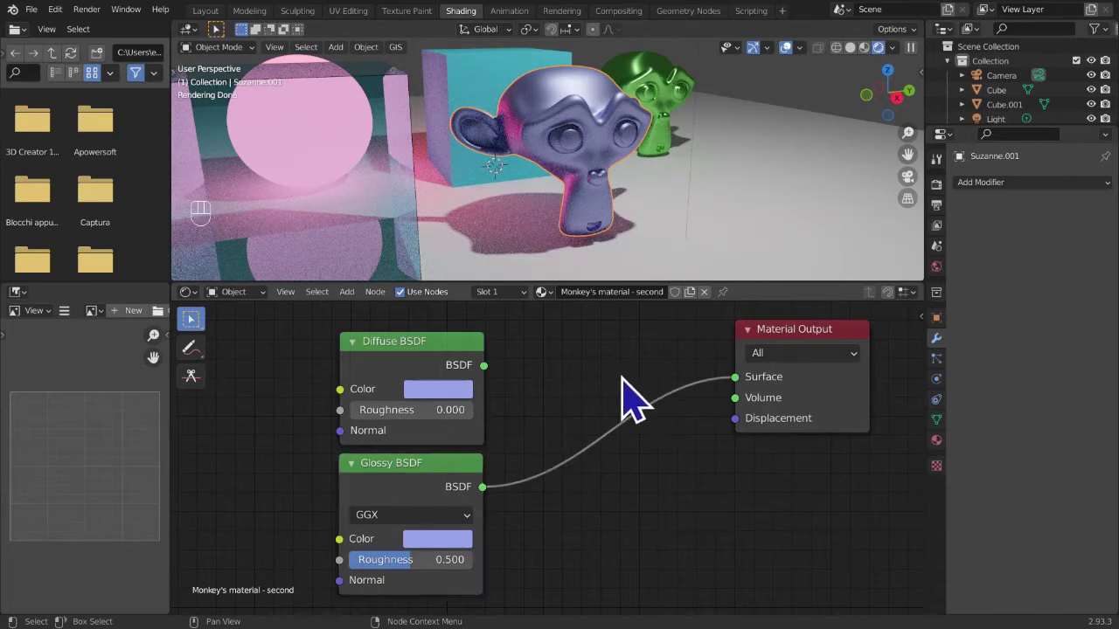
key("shift+a")
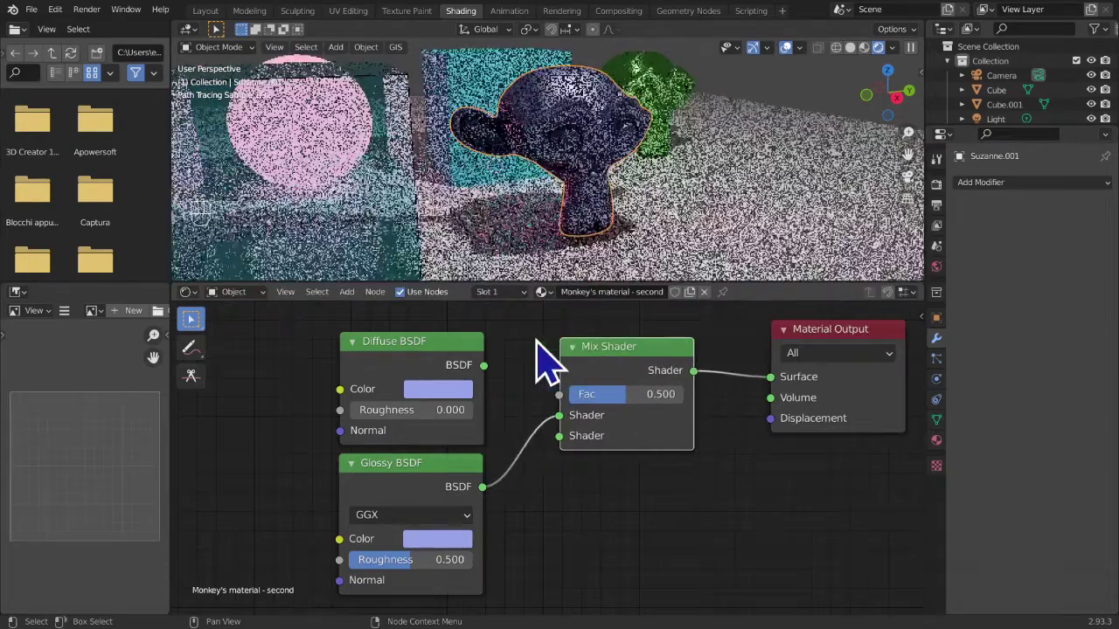
- Lower the Glossy BSDF roughness down to 0.074
middle_click(552, 414)
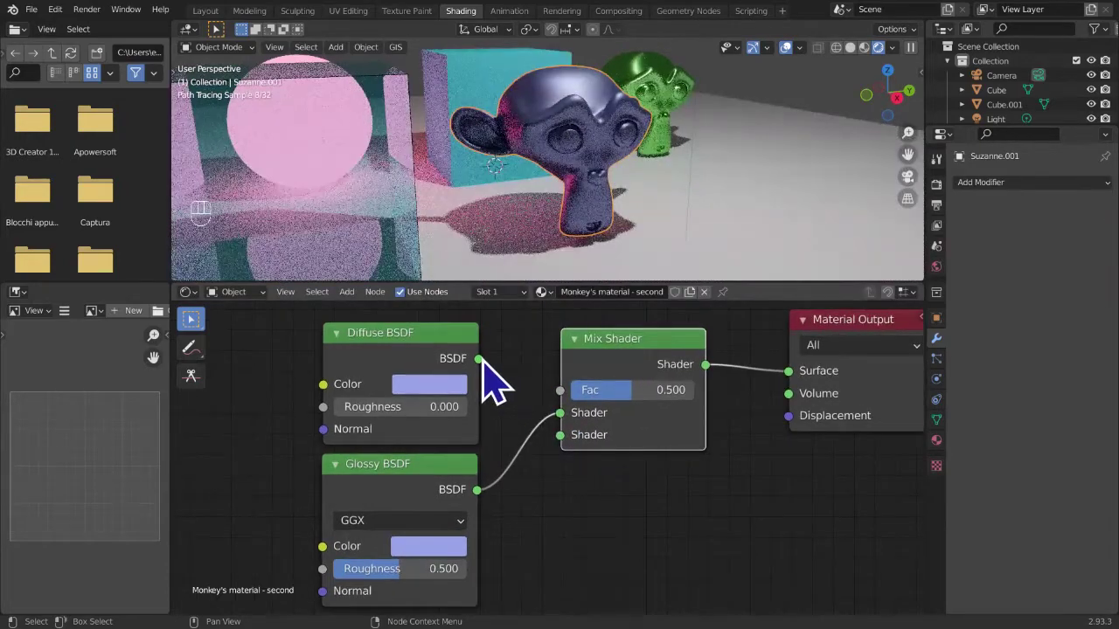
left_click_drag(520, 393, 569, 463)
middle_click(564, 490)
middle_click(556, 515)
left_click_drag(577, 470, 576, 446)
left_click_drag(576, 460, 572, 467)
middle_click(572, 468)
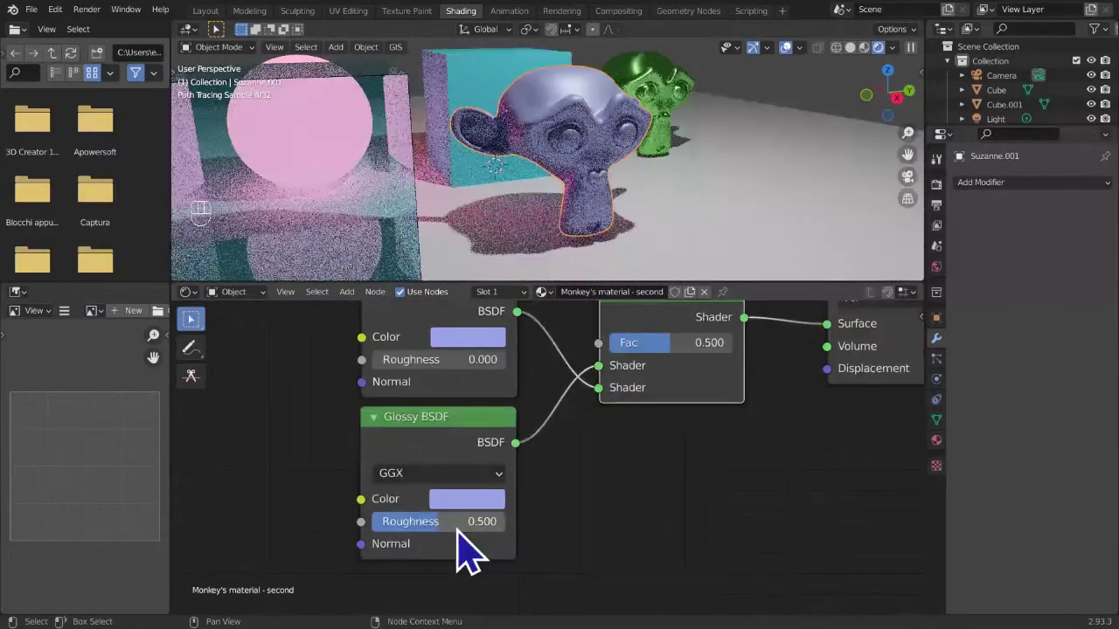
left_click(449, 535)
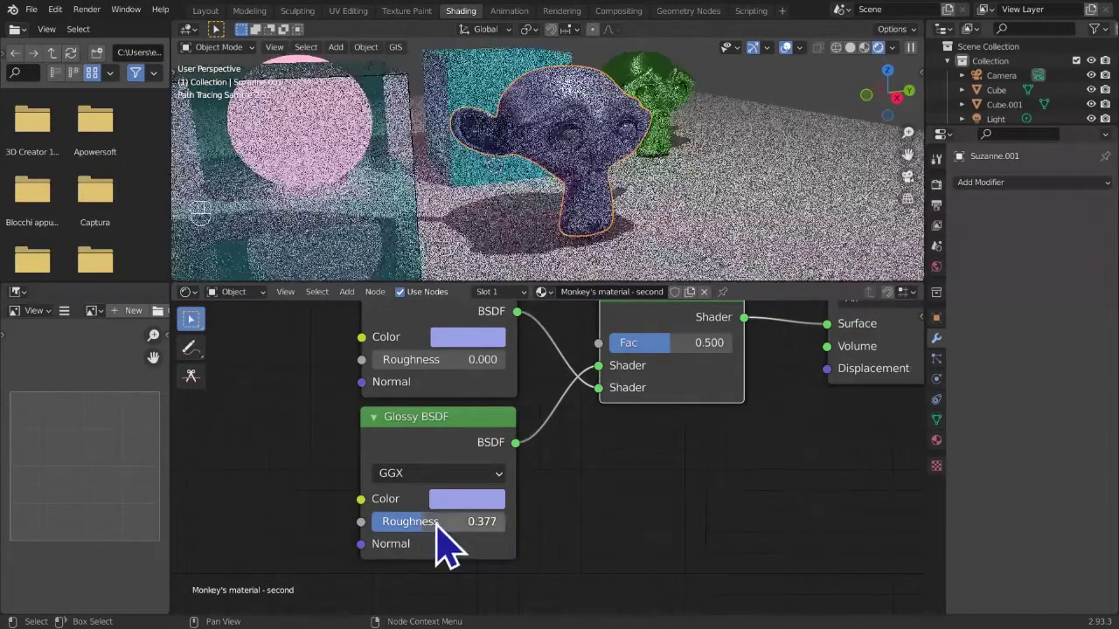
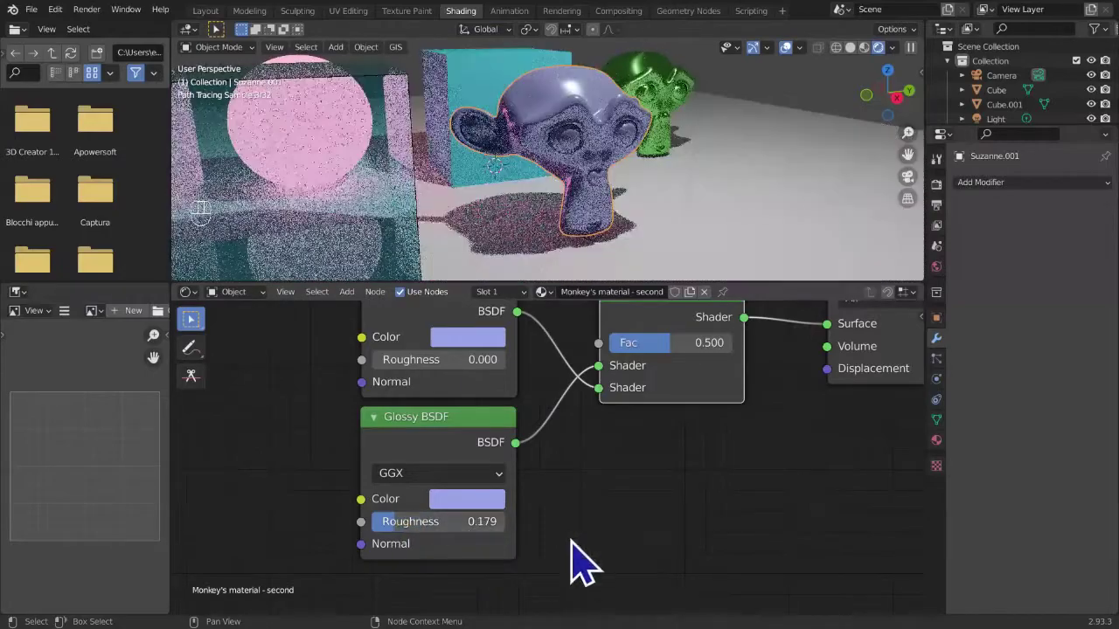
left_click(426, 529)
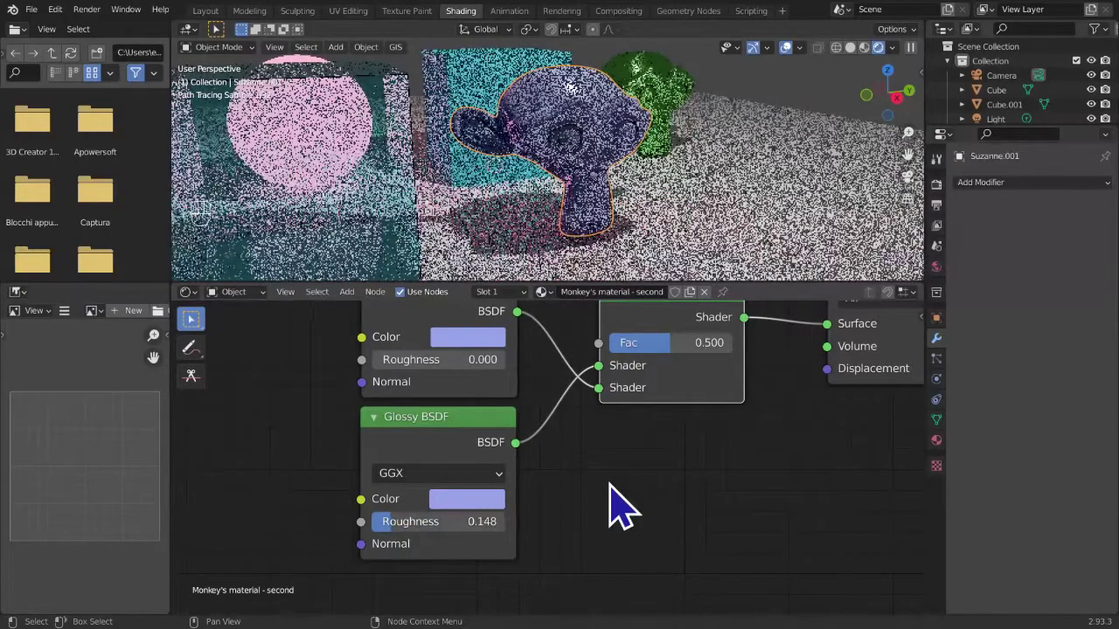
middle_click(629, 529)
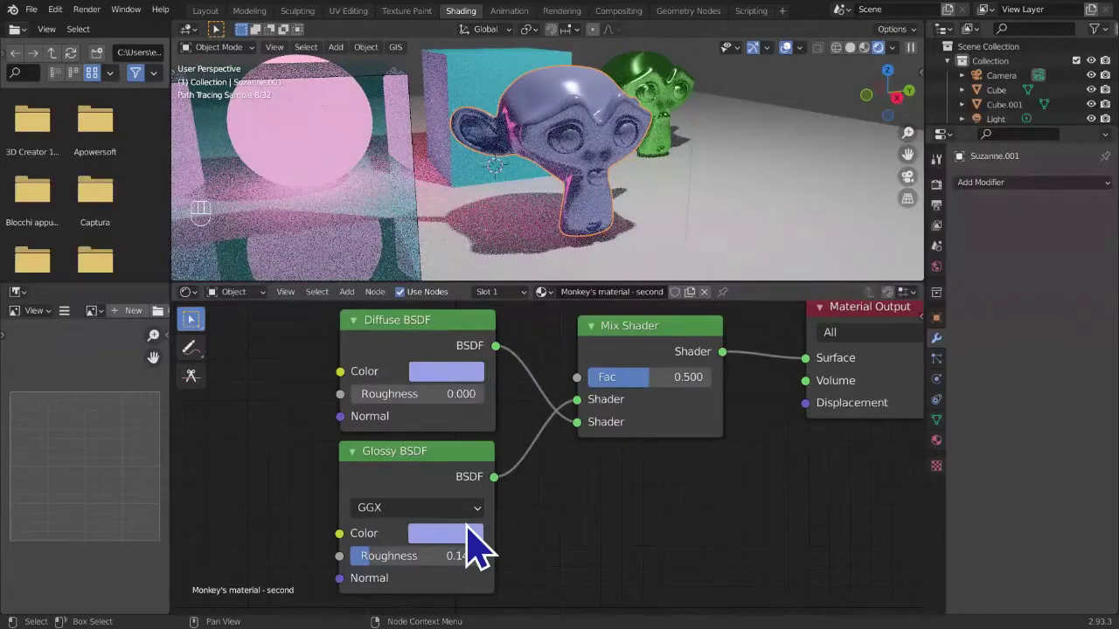
left_click_drag(382, 561, 374, 576)
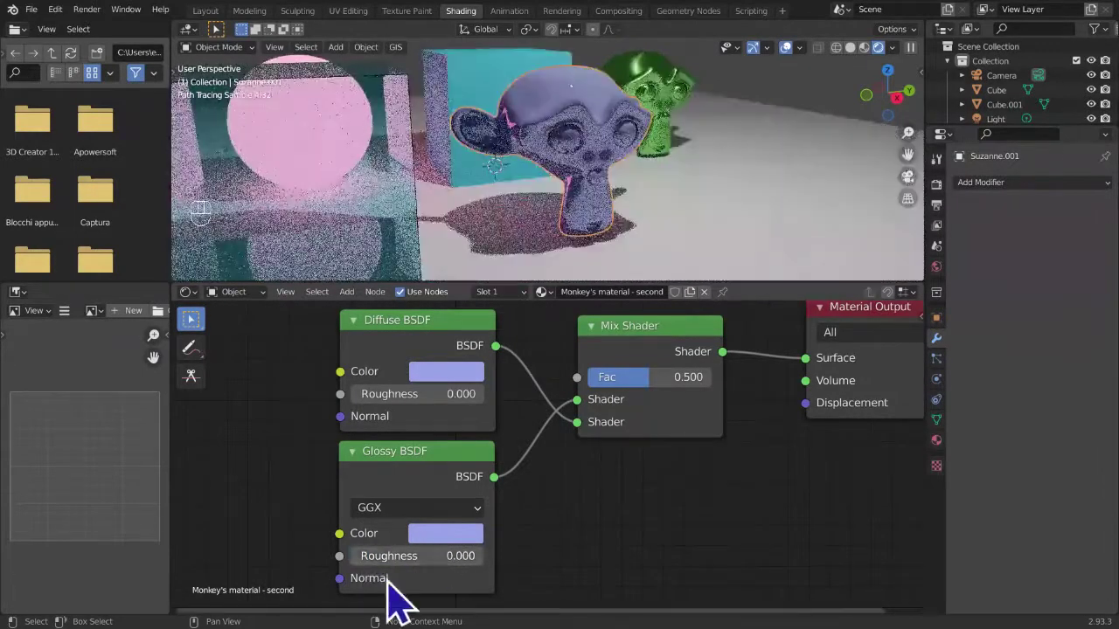
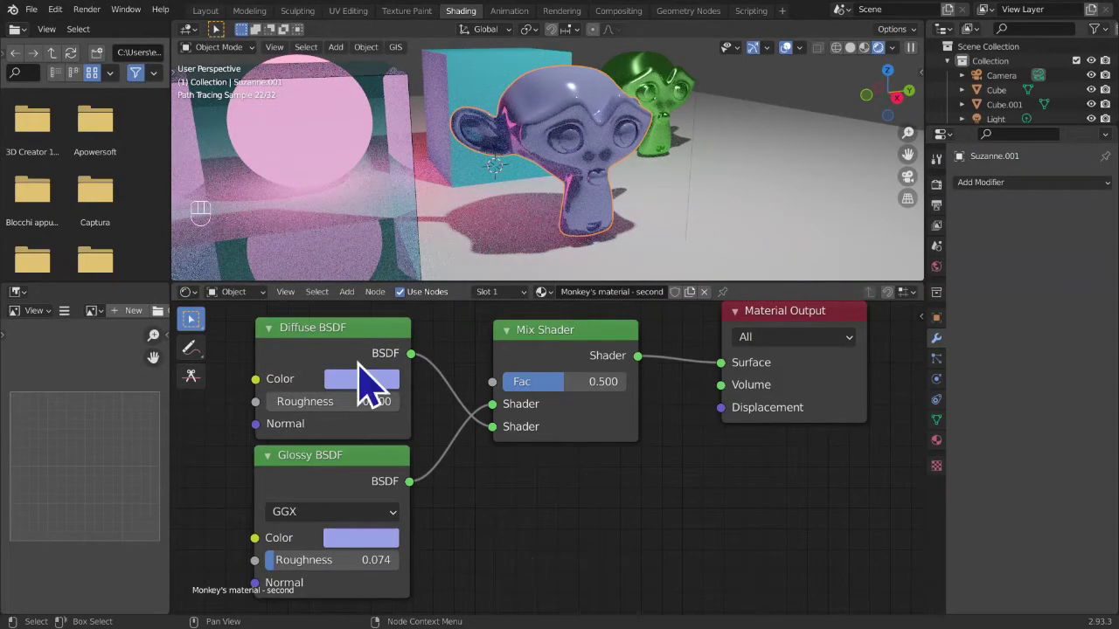
left_click(320, 344)
left_click(351, 491)
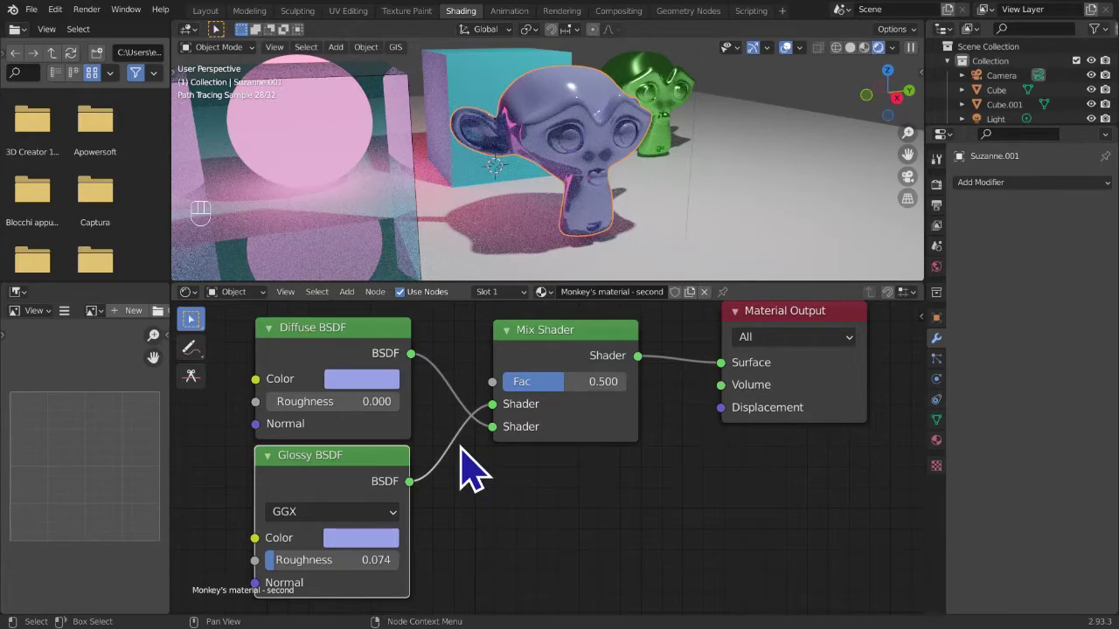
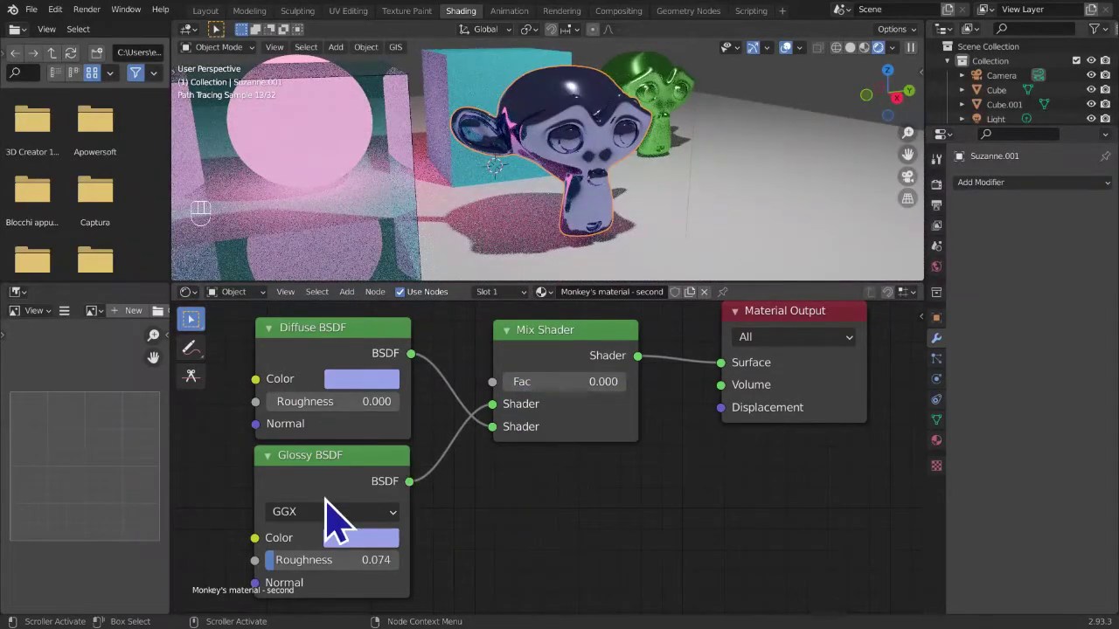
left_click(358, 495)
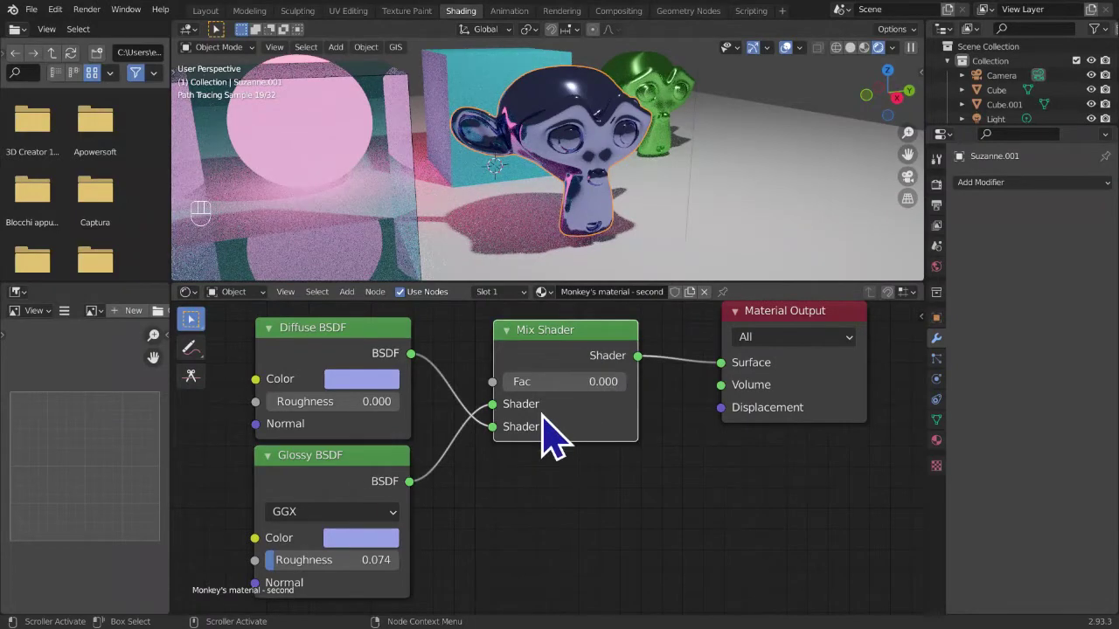
left_click(350, 482)
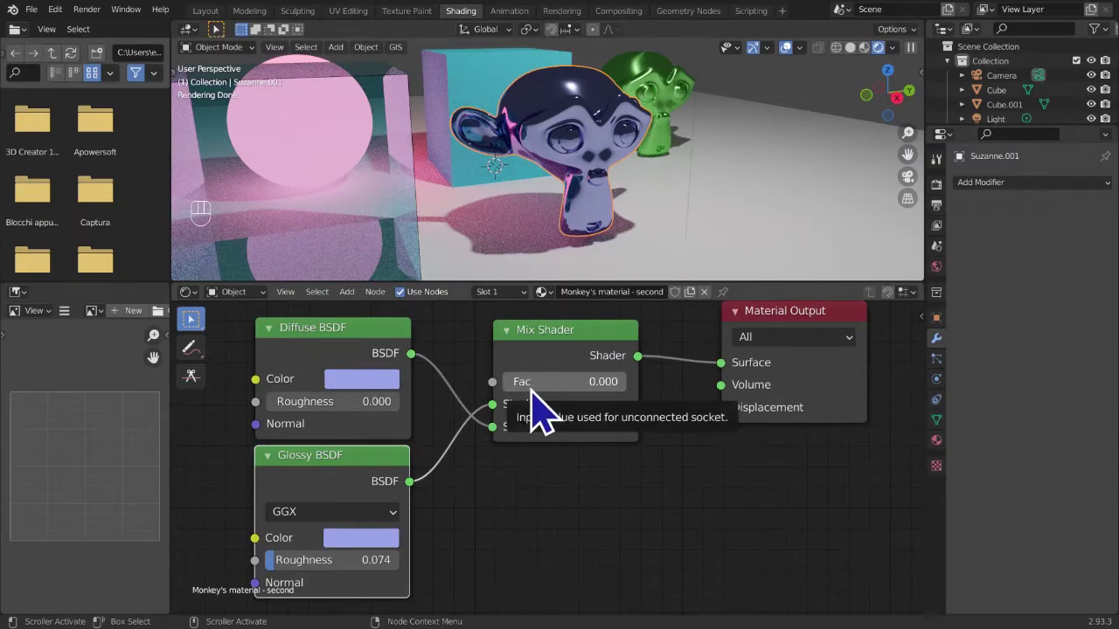
left_click_drag(542, 402, 540, 494)
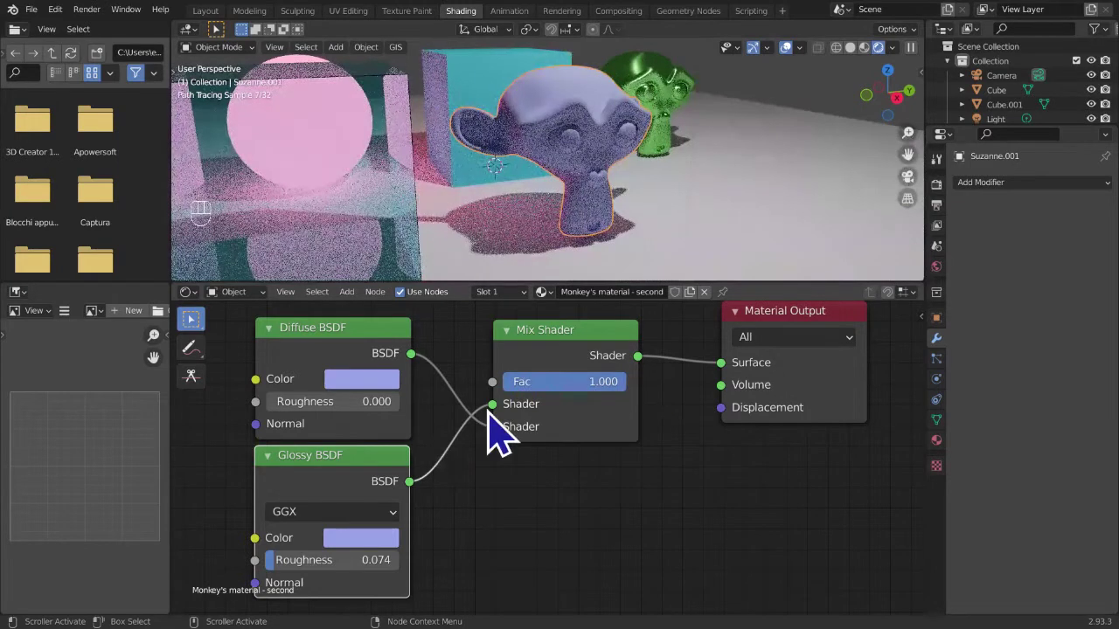
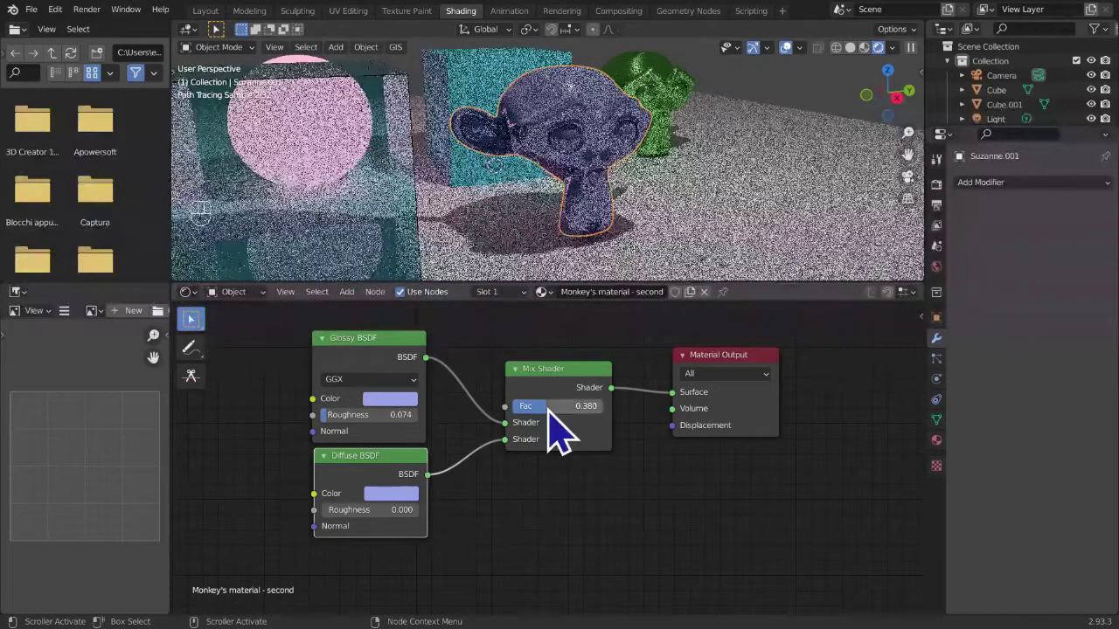
- Remove and re-add the Mix Shader, then move the Glossy BSDF below the Diffuse BSDF
left_click(543, 420)
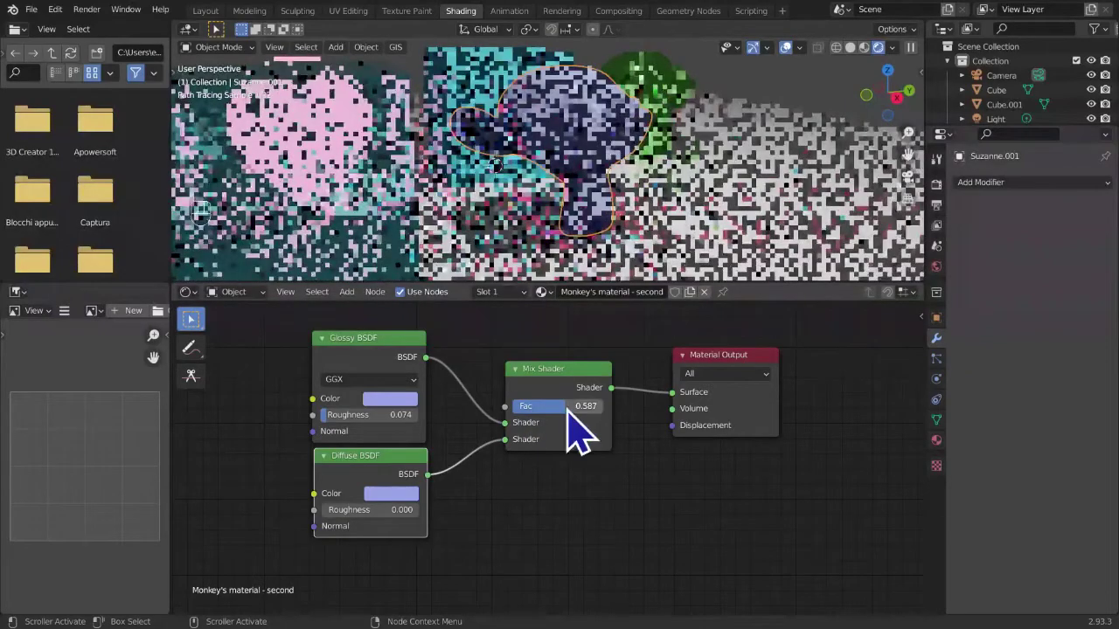
left_click_drag(583, 431, 516, 432)
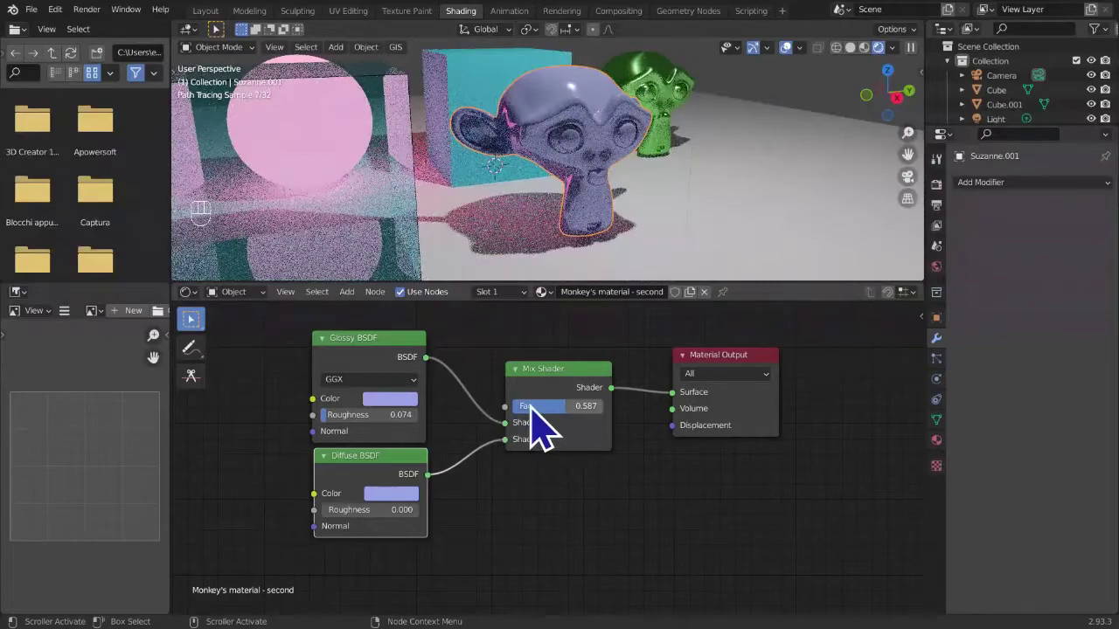
key("ctrl+x")
key("ctrl+z")
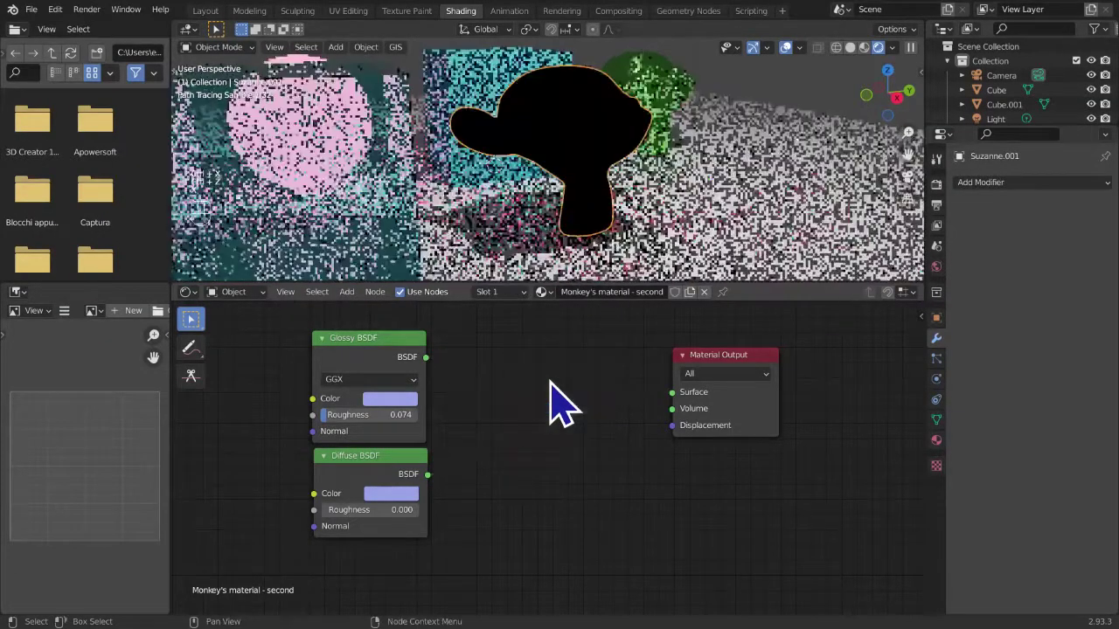
key("shift+a")
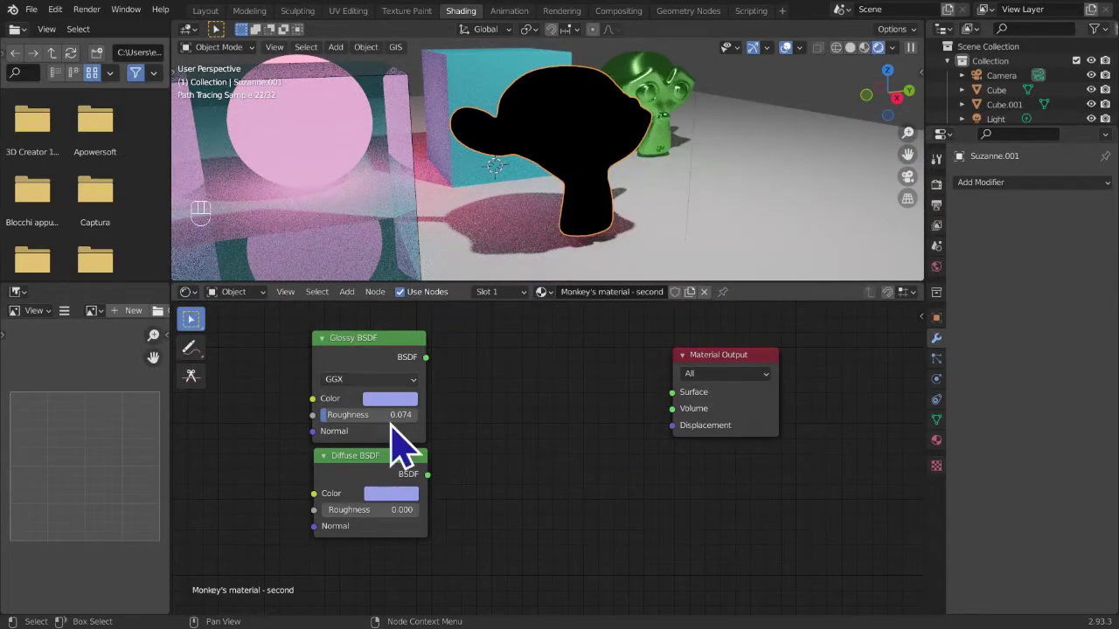
left_click(389, 378)
left_click(389, 378)
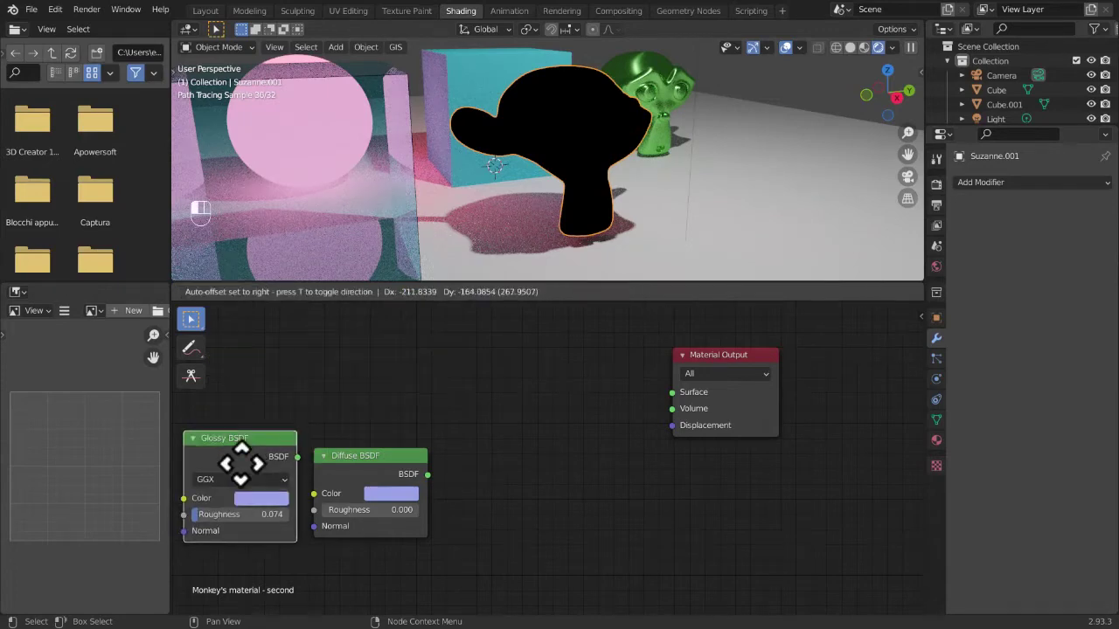
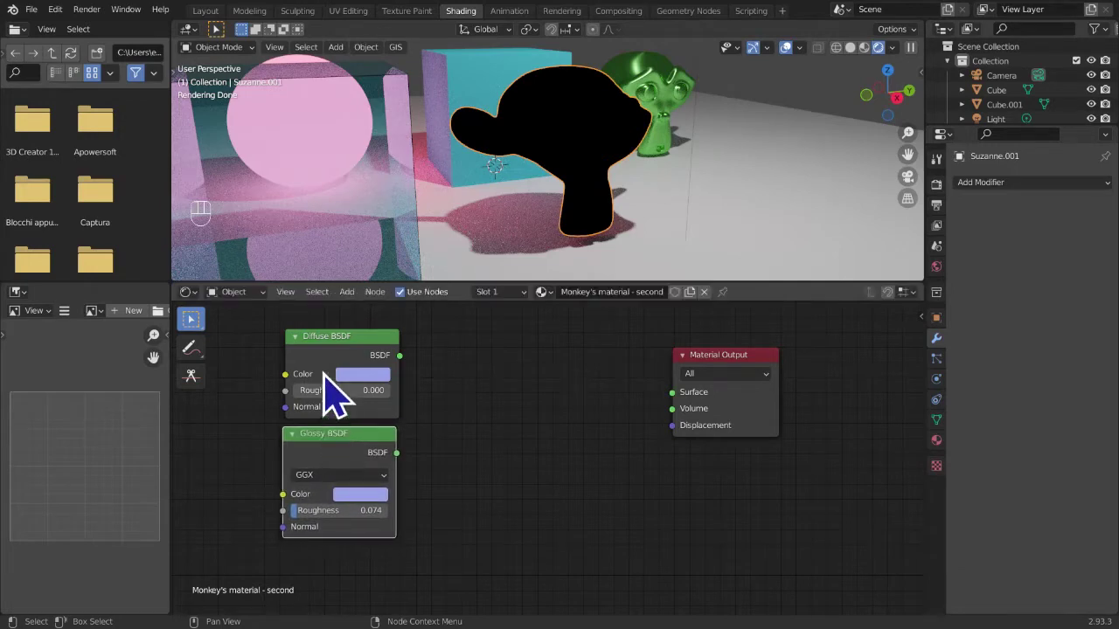
left_click(340, 371)
- Wire Diffuse and Glossy BSDFs into the new Mix Shader and feed it to Material Output Surface
left_click(340, 481)
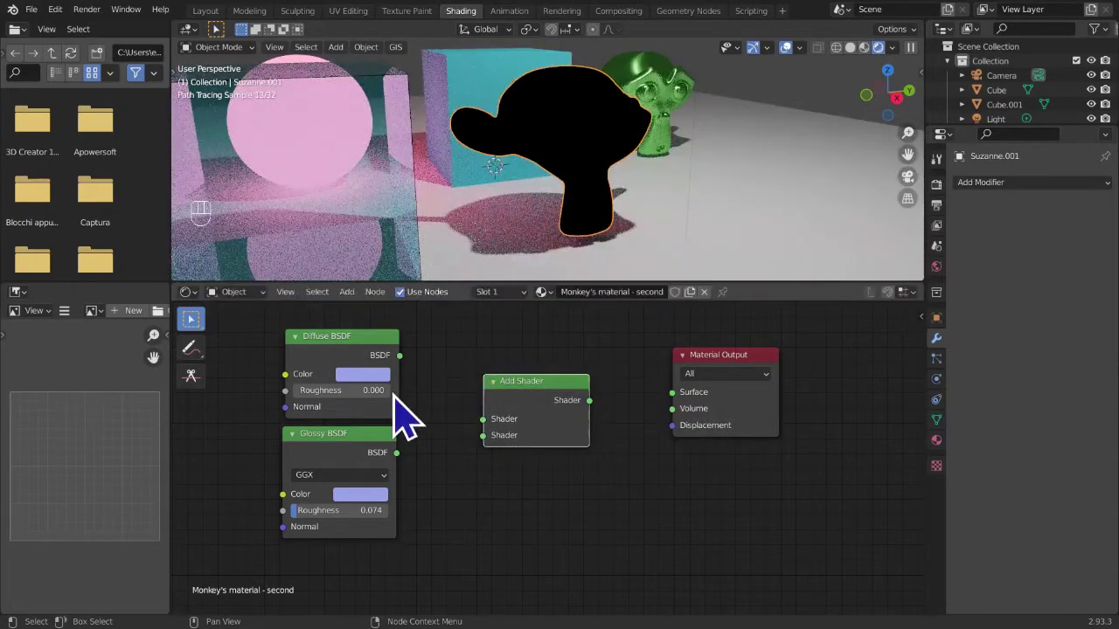
middle_click(388, 454)
middle_click(393, 468)
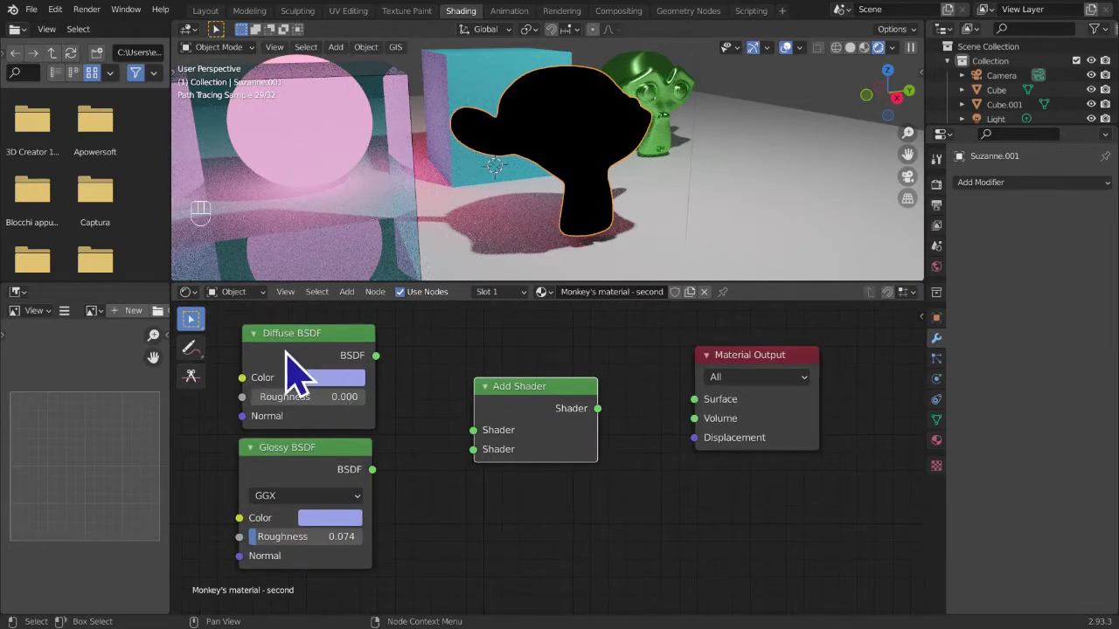
left_click_drag(400, 385, 484, 453)
left_click_drag(391, 489, 495, 473)
left_click_drag(616, 433, 704, 428)
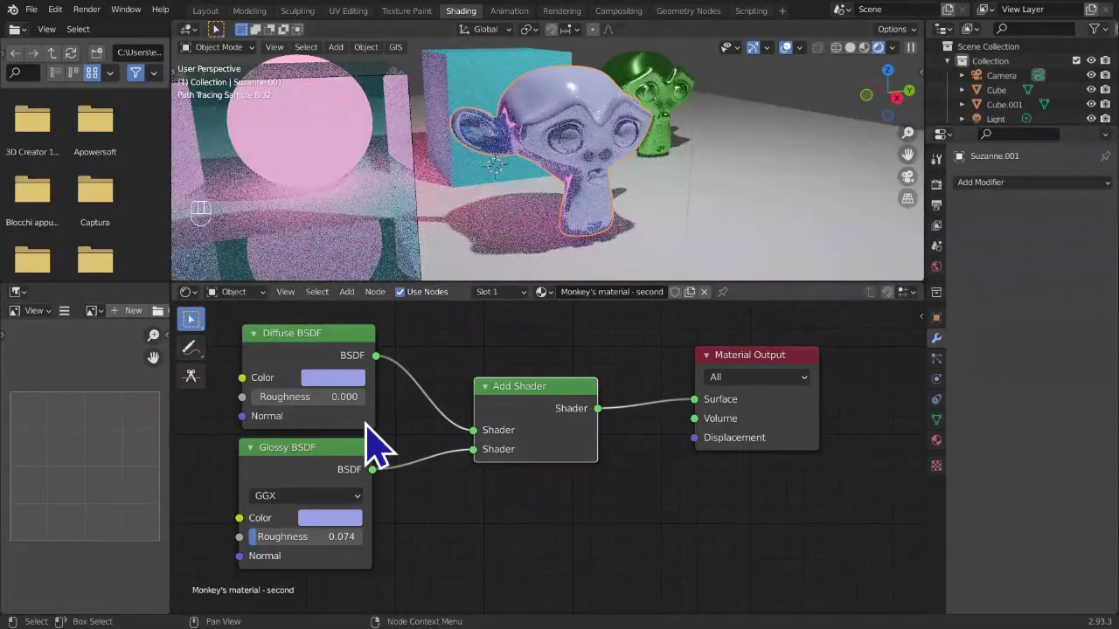
- Copy the yellow Diffuse colour onto the Glossy colour, then add an RGB input node
left_click(311, 347)
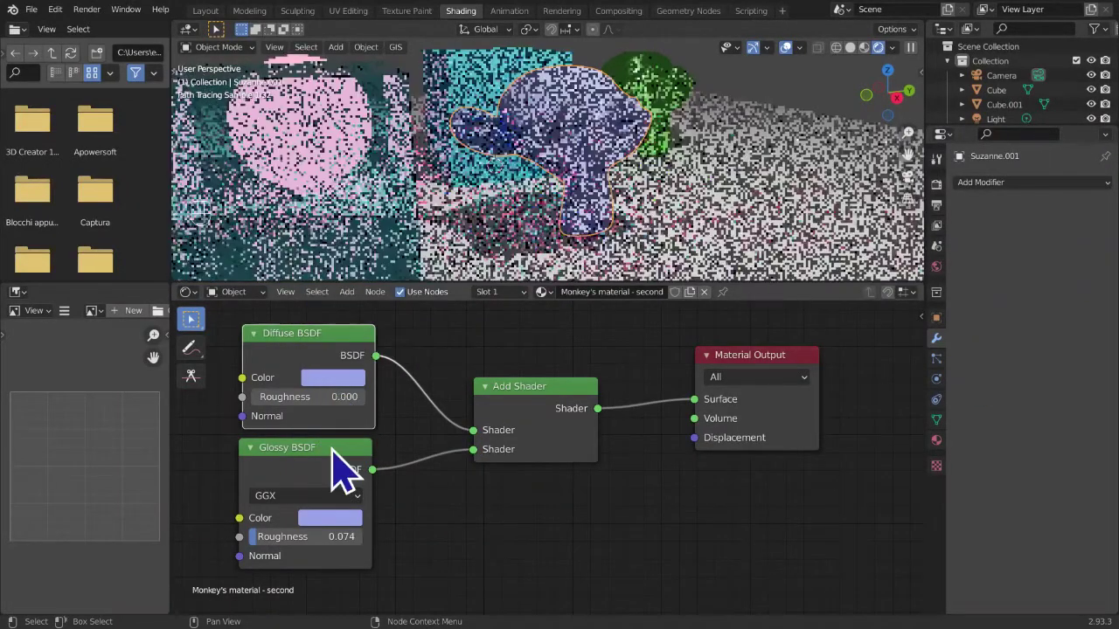
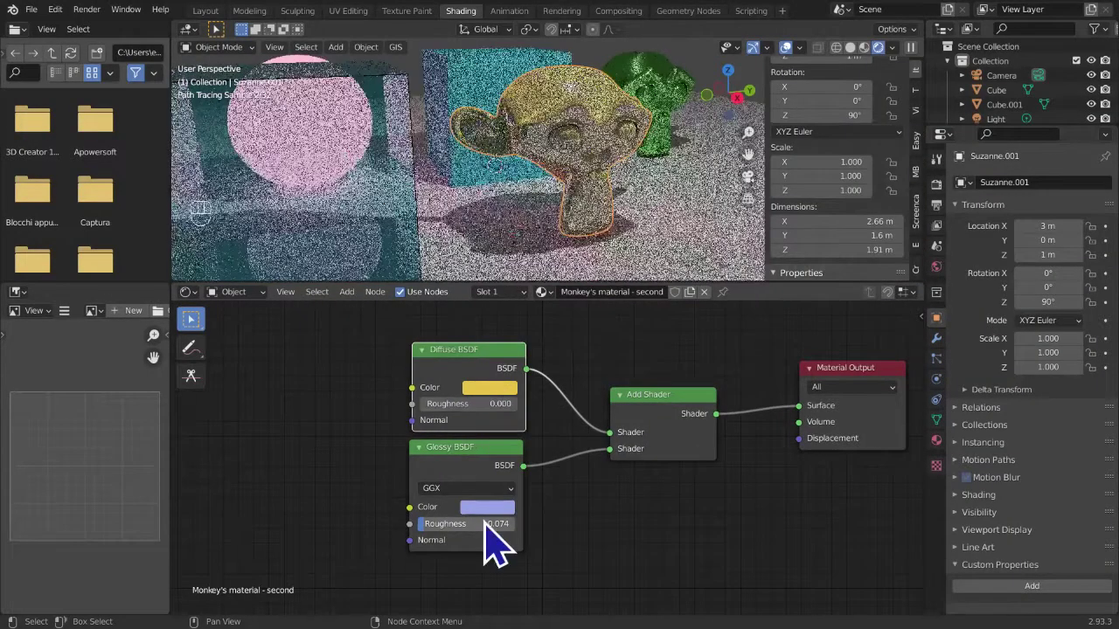
left_click(489, 396)
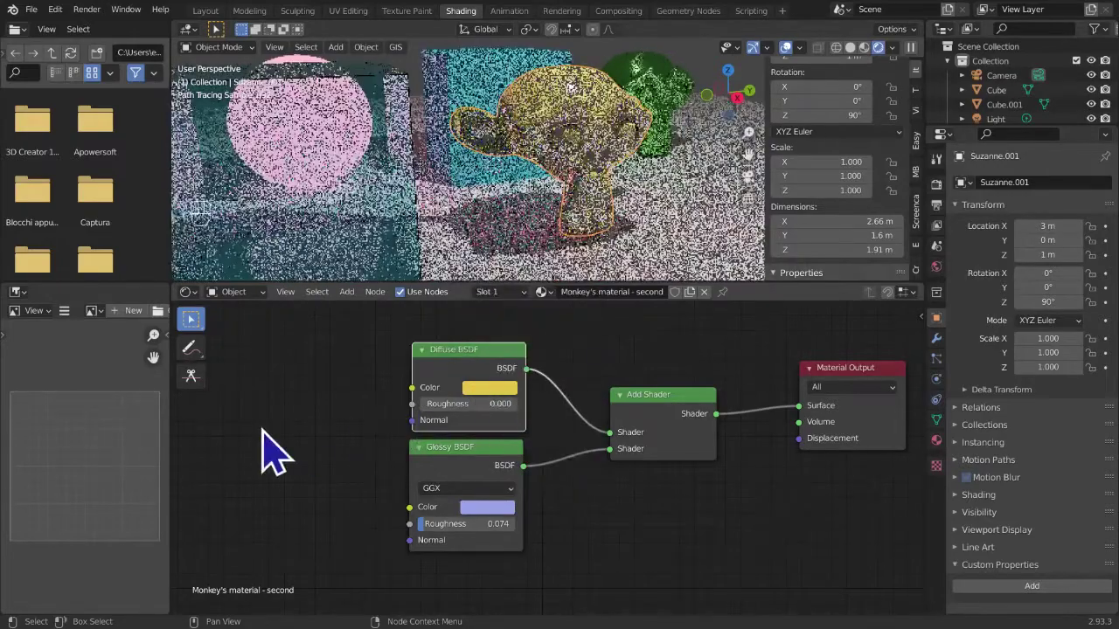
left_click(571, 395)
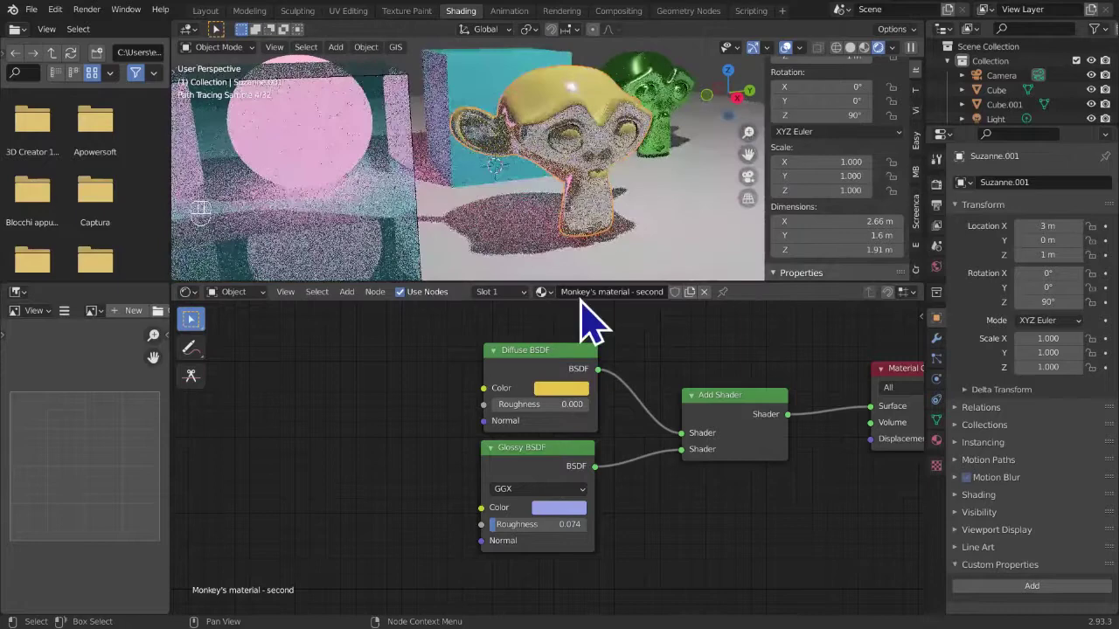
key("ctrl+c")
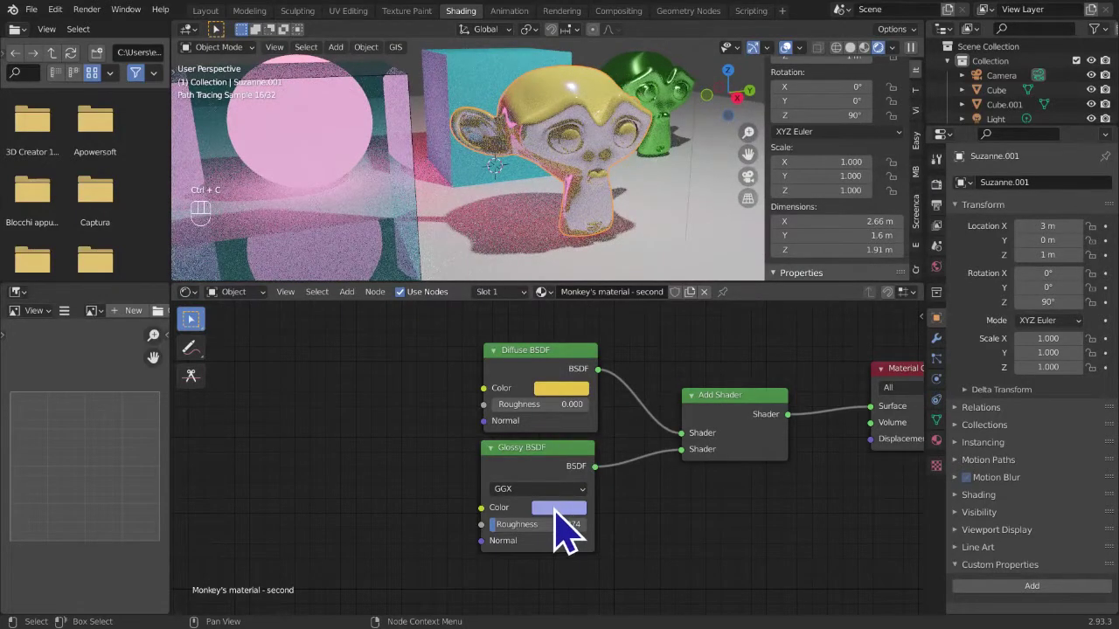
key("ctrl+v")
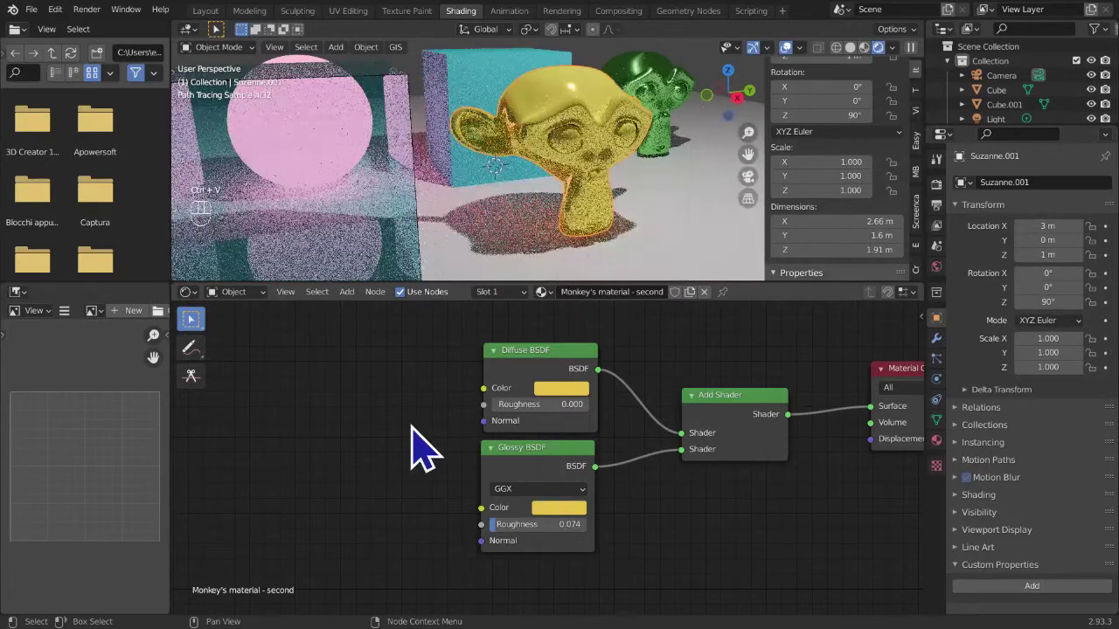
key("shift+a")
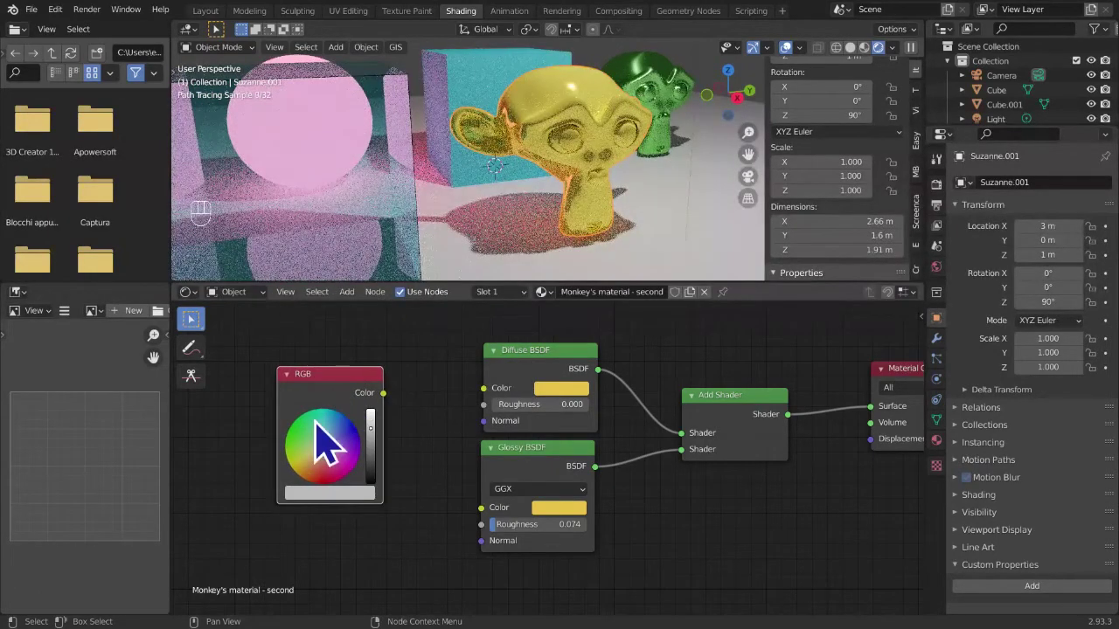
- Place the RGB node and link its Color output to both the Diffuse and Glossy Color inputs
middle_click(429, 436)
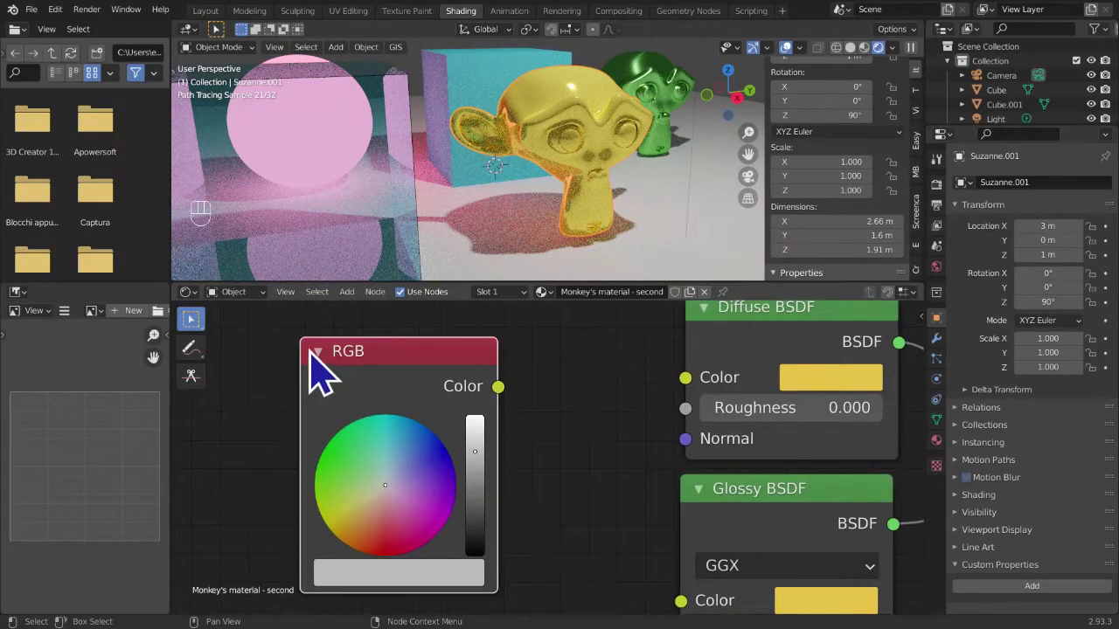
left_click(332, 373)
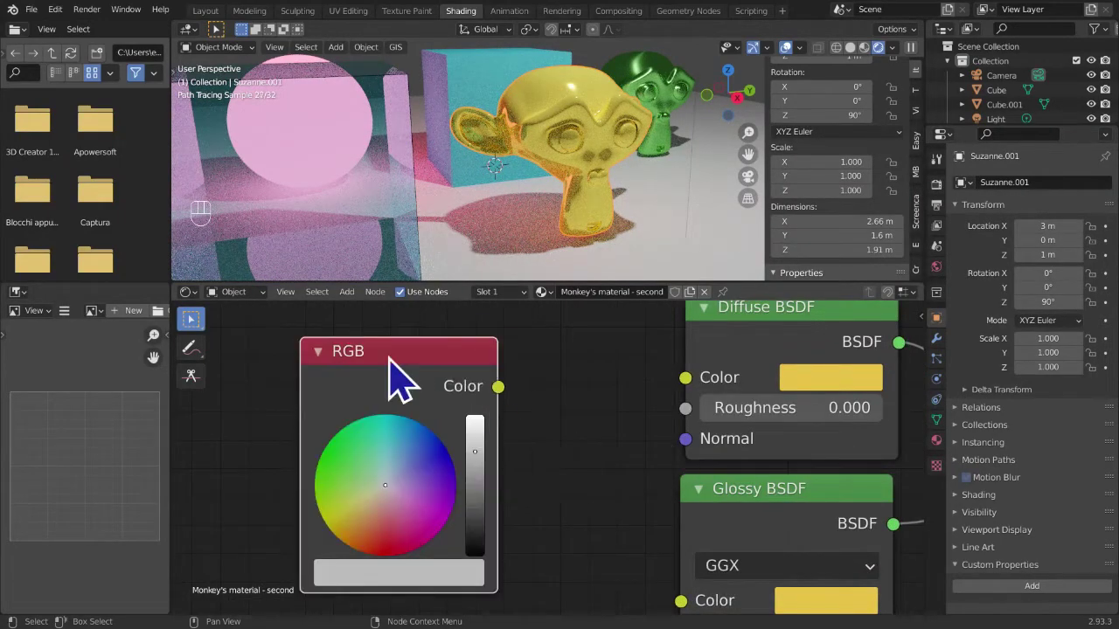
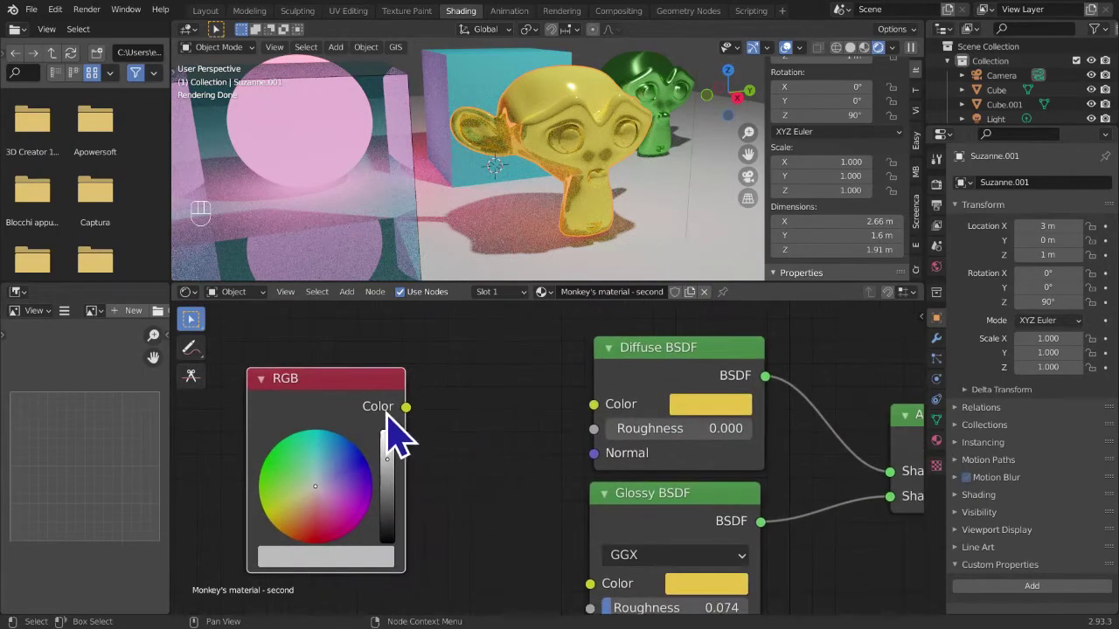
left_click_drag(427, 426, 564, 480)
middle_click(564, 480)
left_click_drag(492, 436, 641, 584)
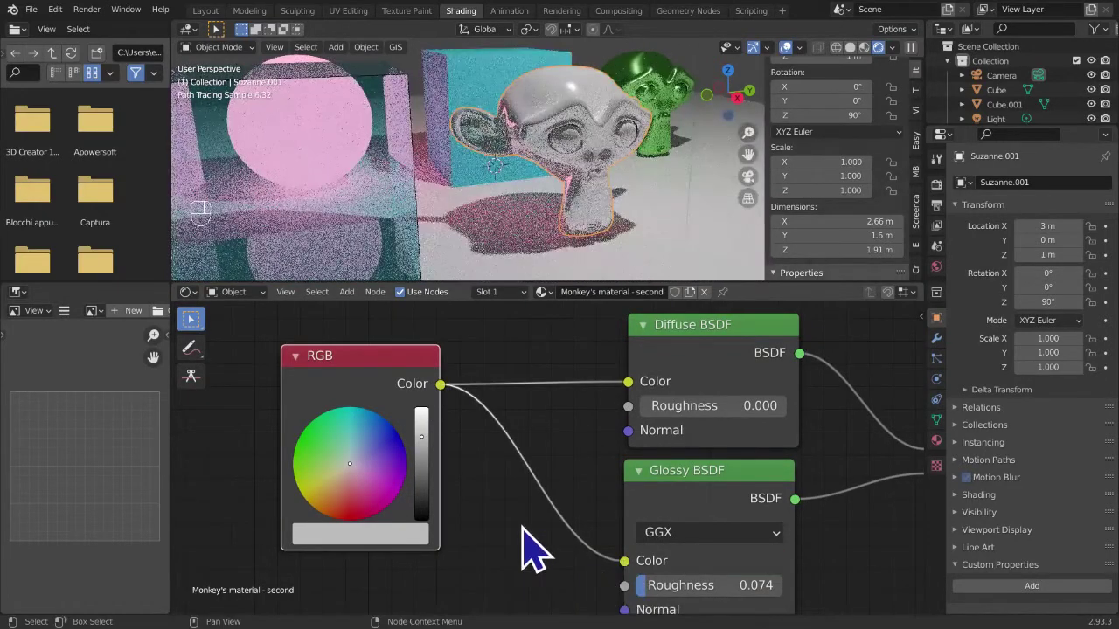
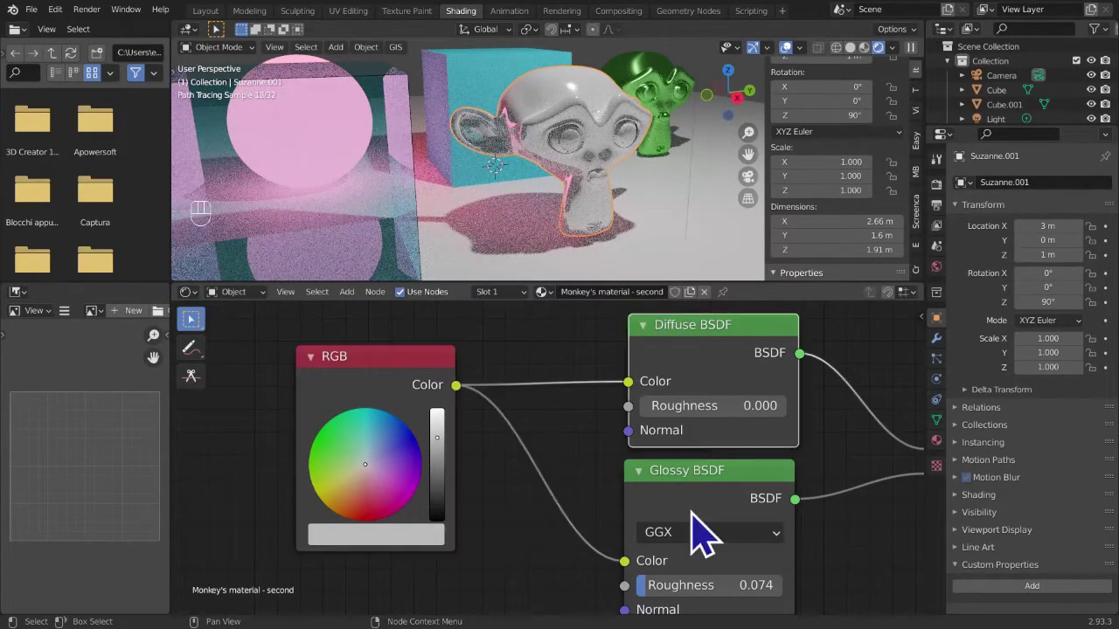
- Raise the RGB node's value to full brightness and pick a reddish-pink hue on its colour wheel
left_click(714, 511)
left_click(712, 381)
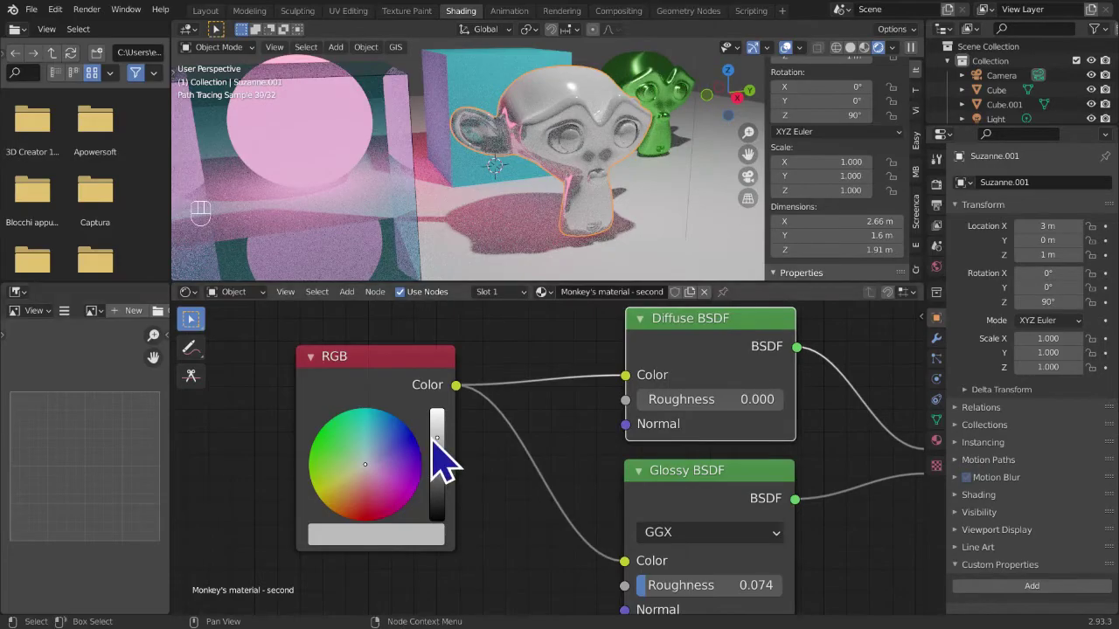
left_click_drag(447, 460, 640, 455)
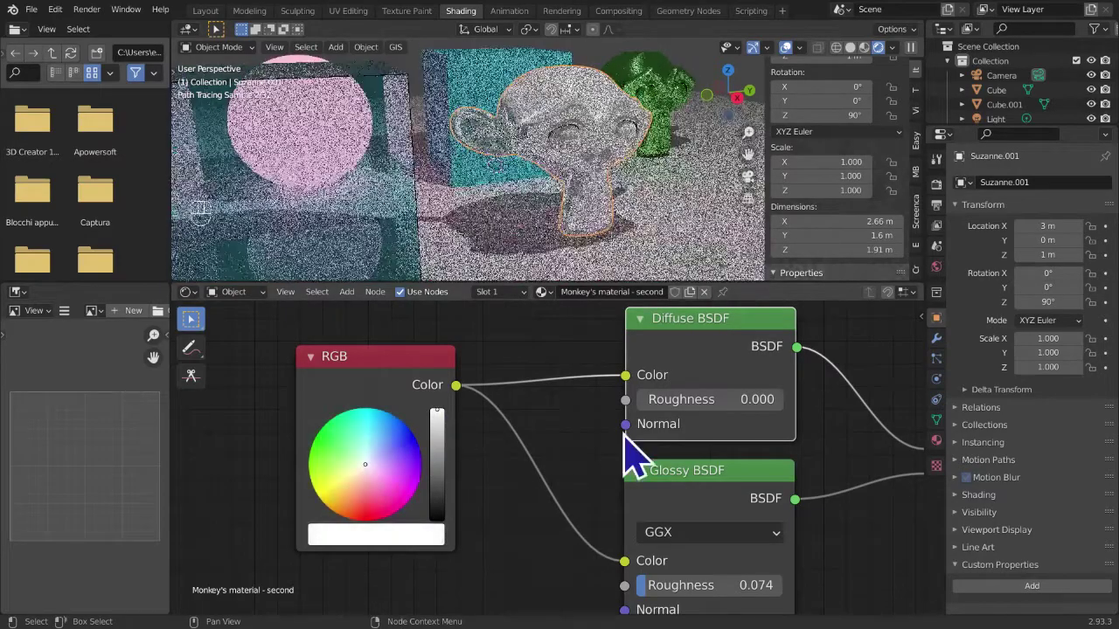
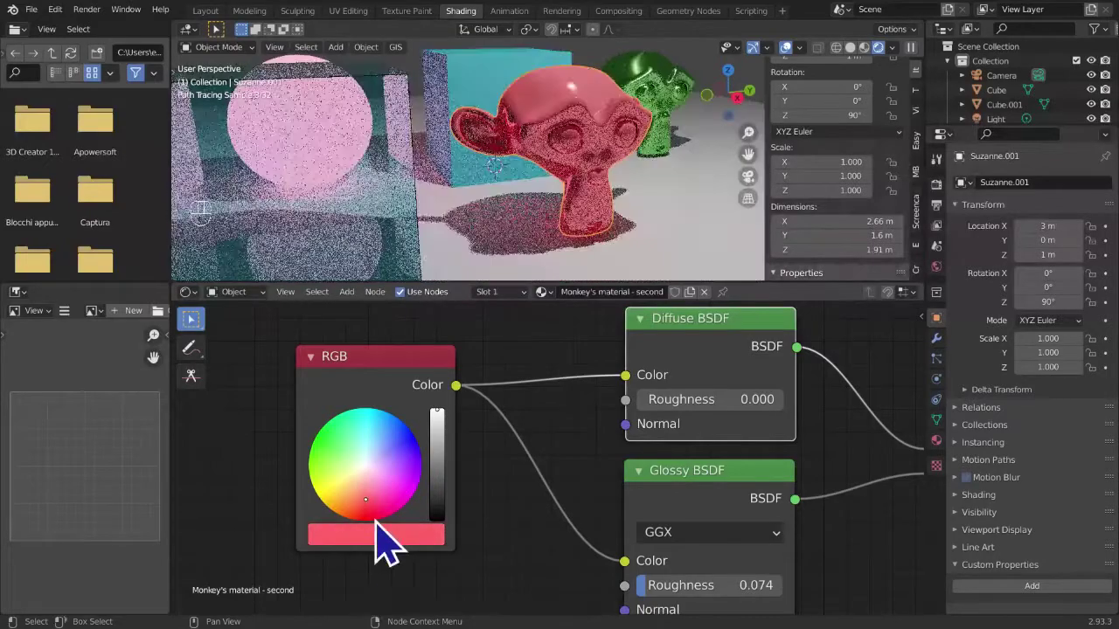
left_click(384, 524)
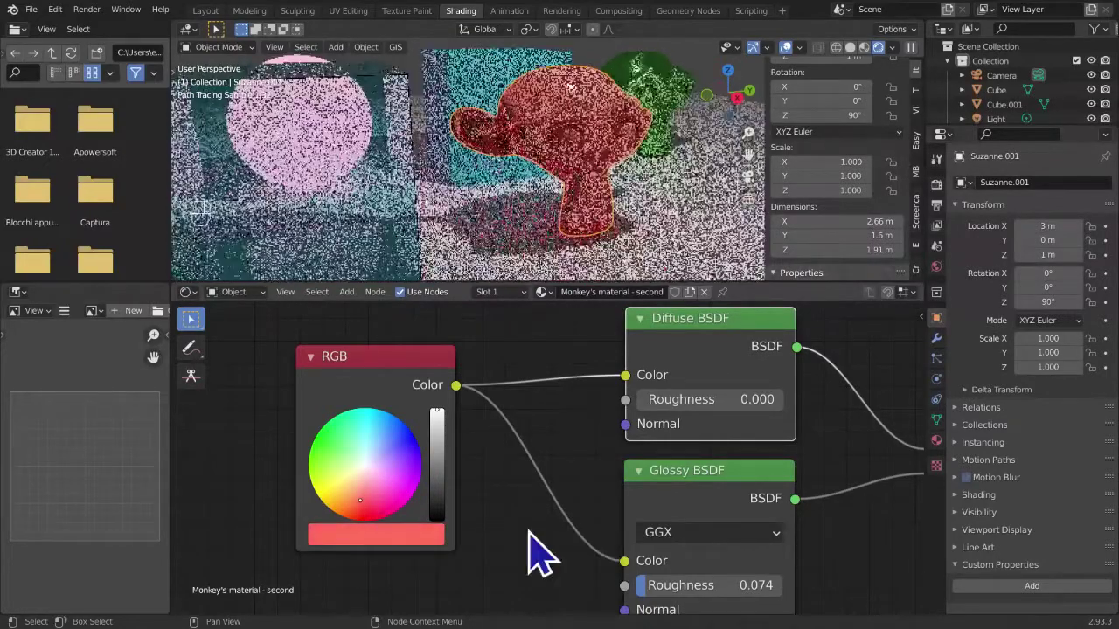
middle_click(511, 527)
middle_click(501, 502)
middle_click(485, 487)
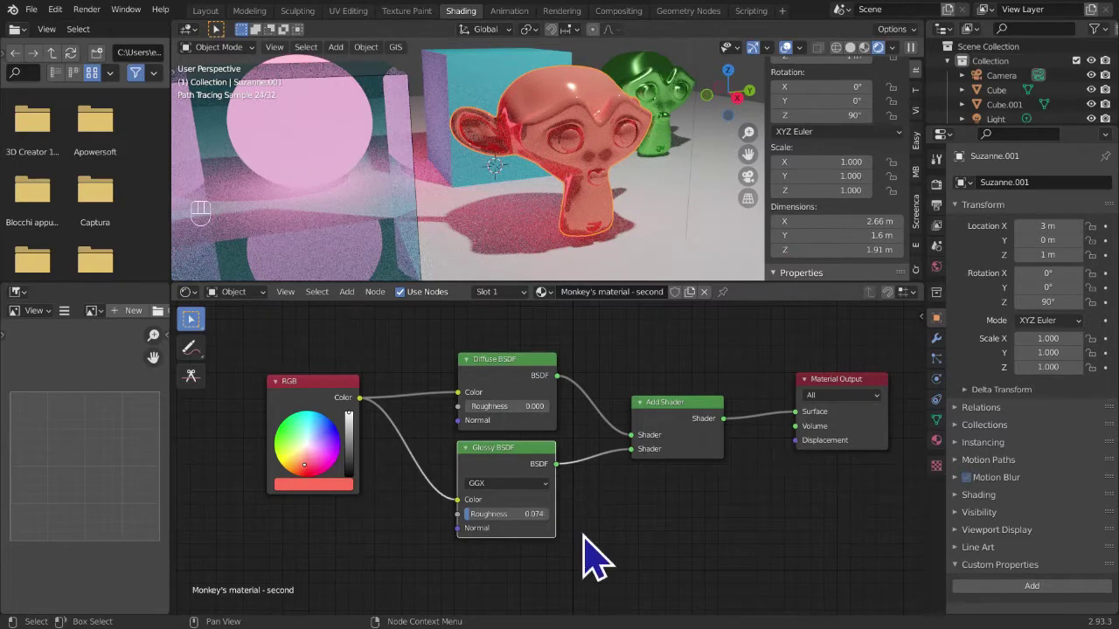
middle_click(425, 563)
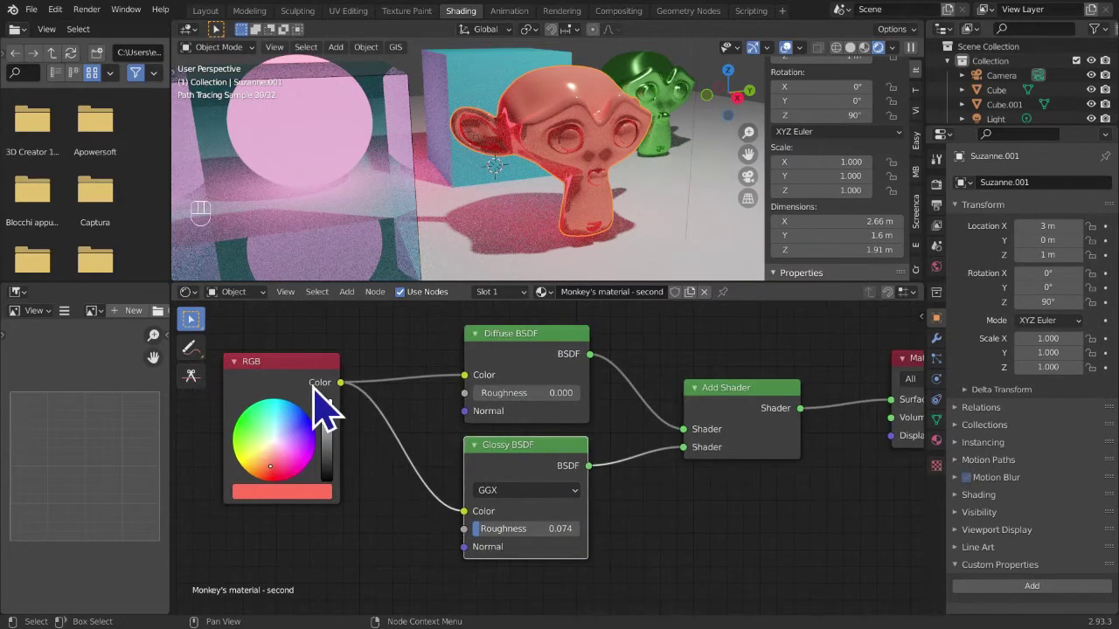
left_click(525, 347)
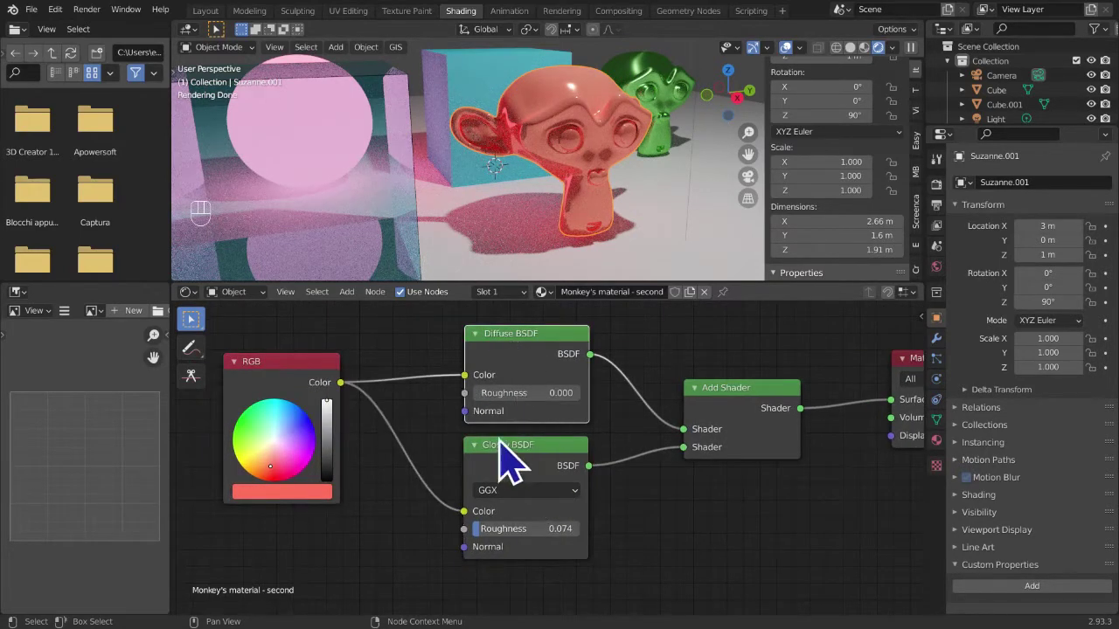
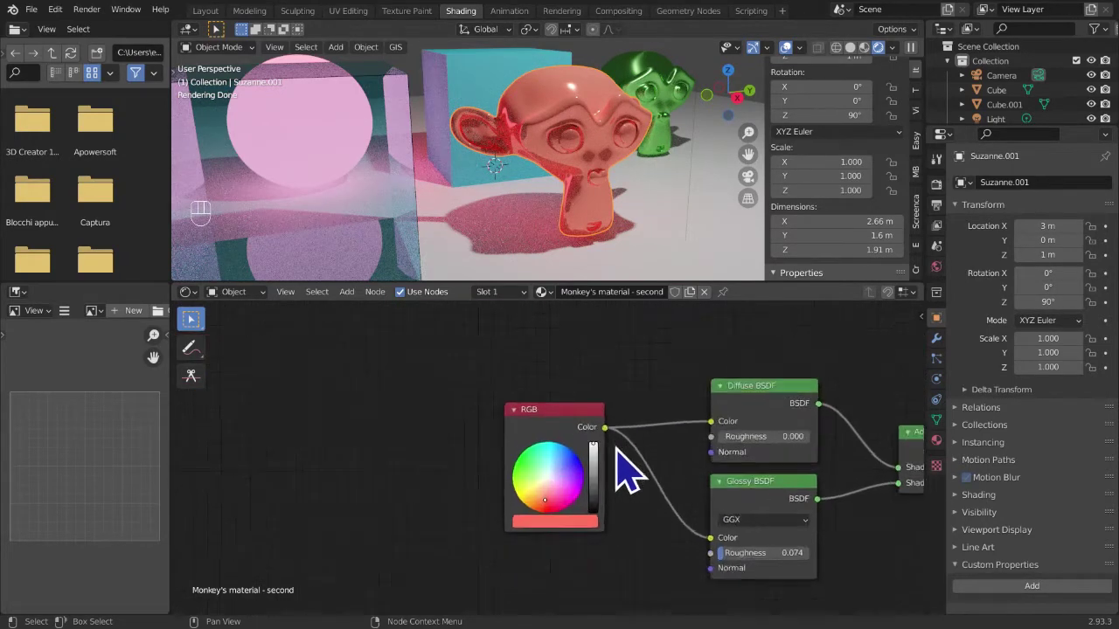
left_click_drag(660, 441, 683, 504)
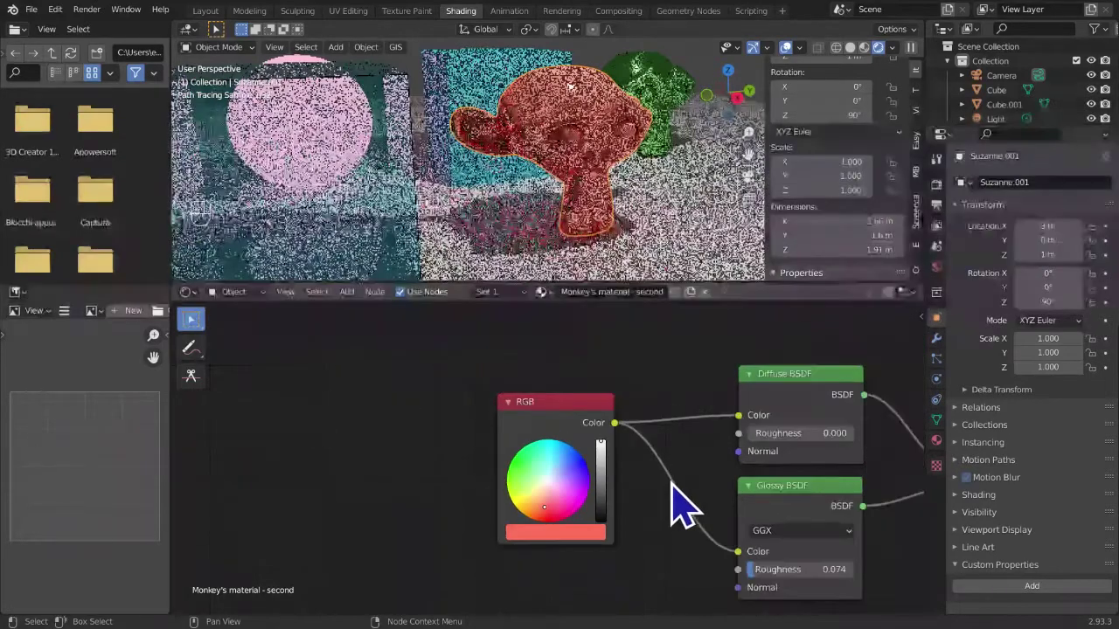
middle_click(676, 495)
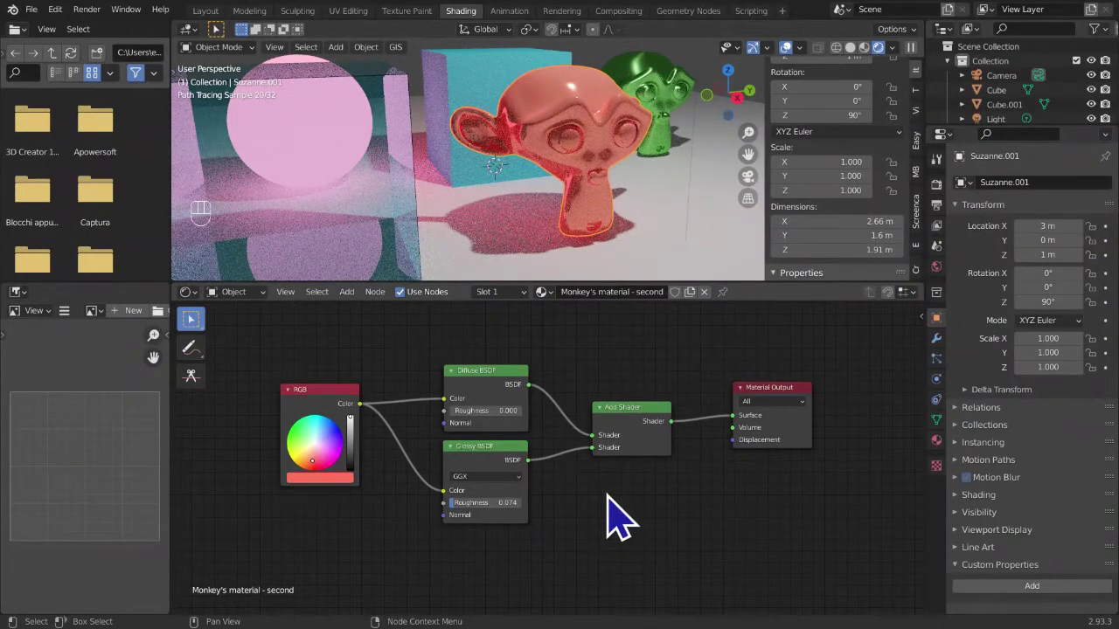
- Orbit around the scene, toggle viewport shading, and select the sphere to show its pink Emission material
left_click_drag(623, 528, 494, 484)
left_click_drag(363, 316, 707, 153)
left_click_drag(693, 193, 726, 196)
left_click_drag(684, 209, 546, 231)
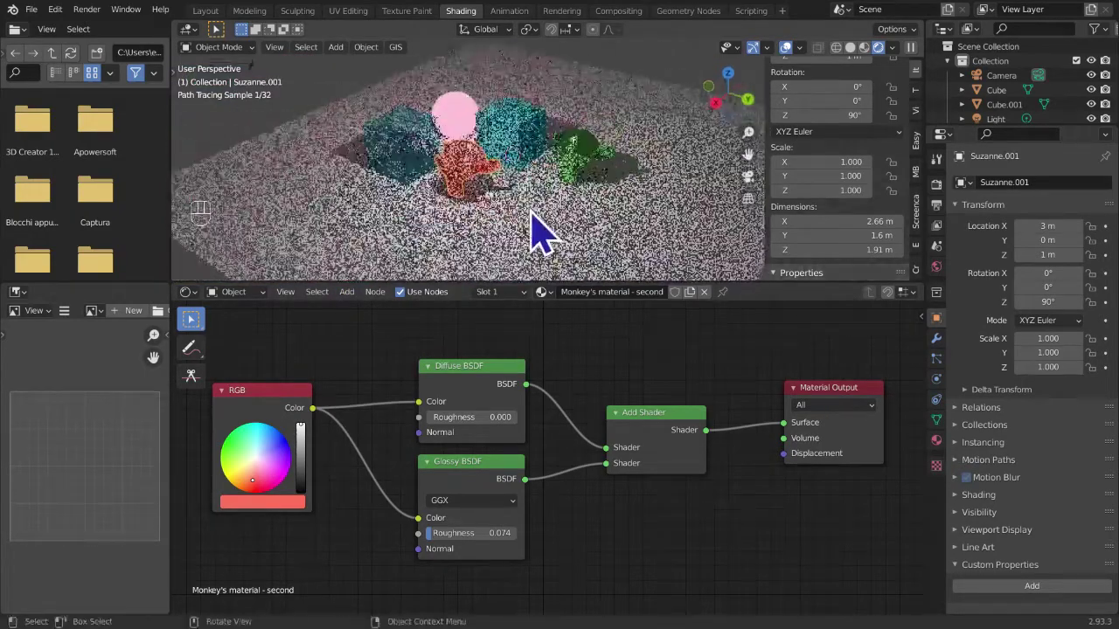
left_click_drag(551, 223, 554, 206)
left_click_drag(524, 208, 545, 216)
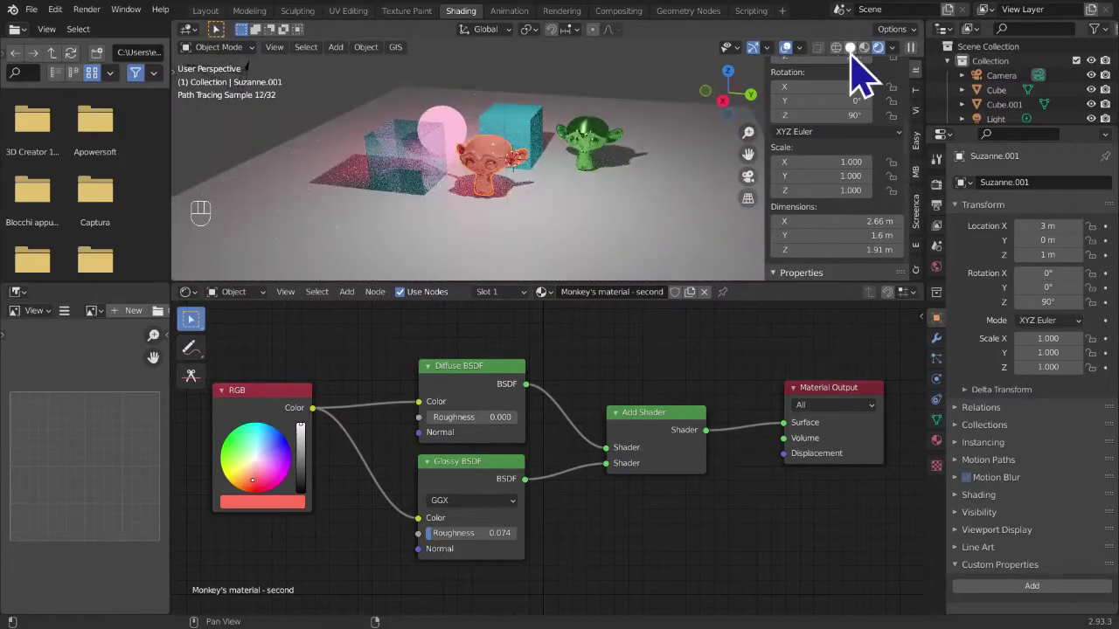
left_click(461, 145)
left_click(468, 142)
left_click_drag(564, 158, 517, 146)
- Duplicate the glowing sphere as Sphere.001 and move it 3 m along X and 3 m along Y
left_click_drag(553, 200, 563, 213)
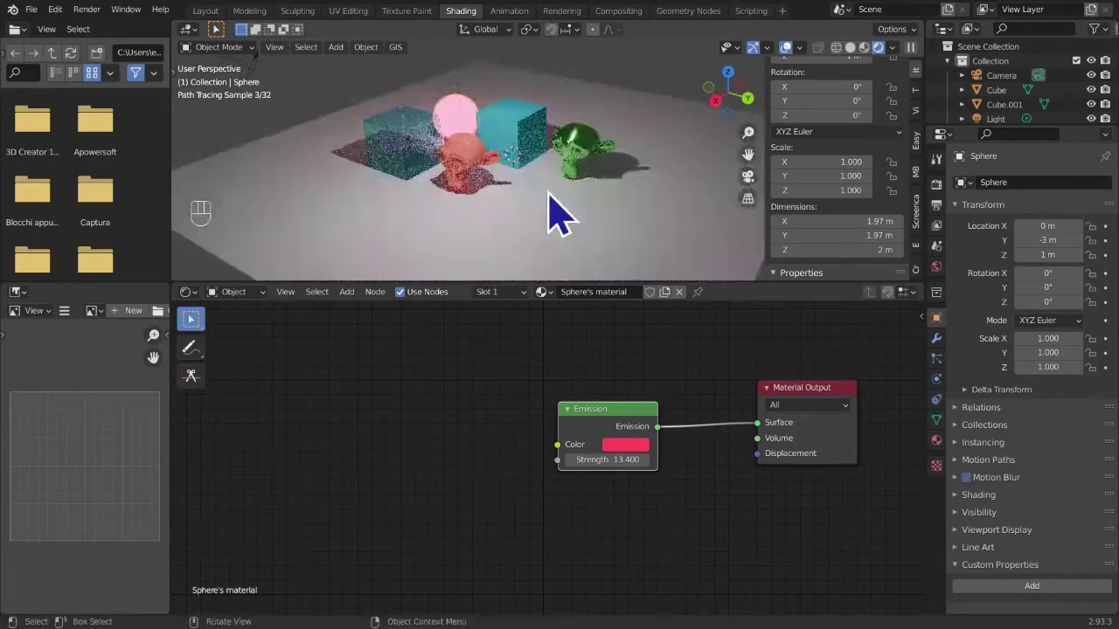
key("shift+d")
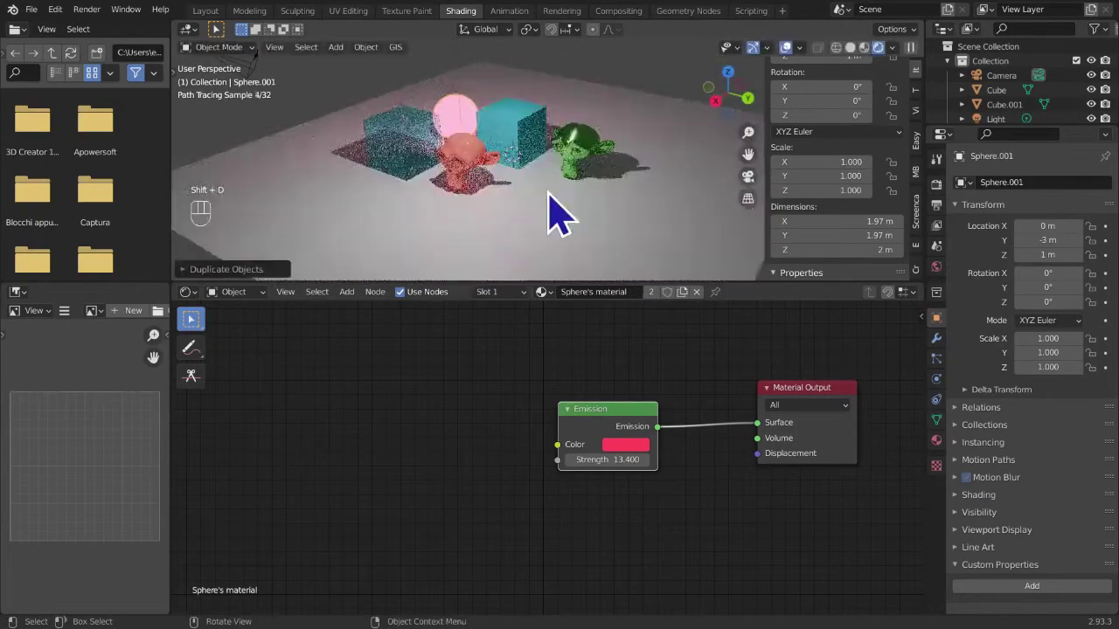
key("g")
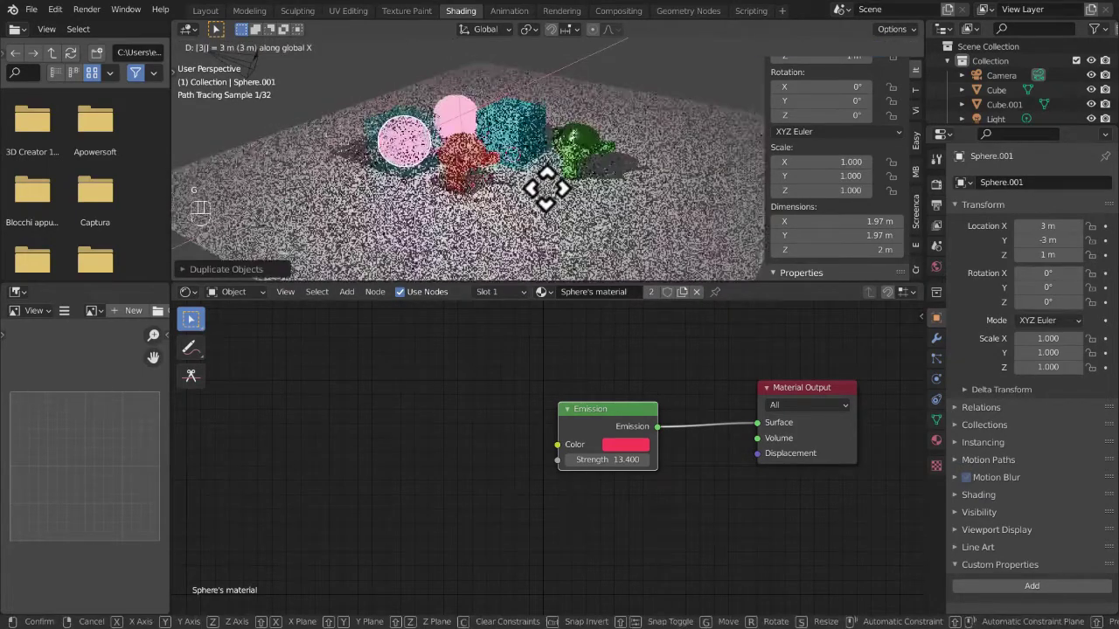
key("g")
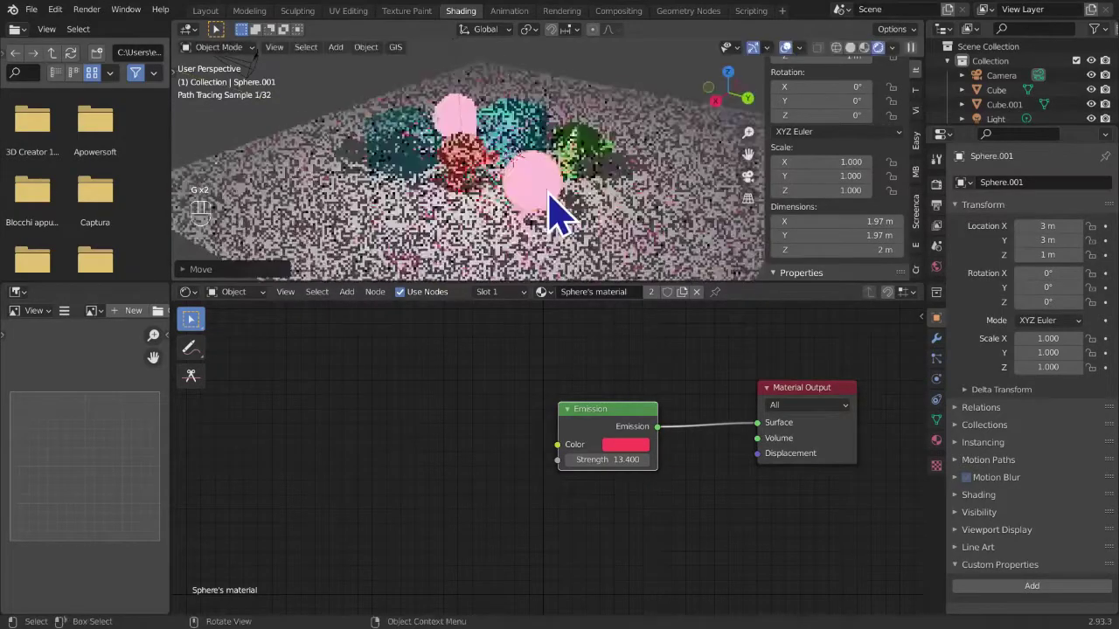
middle_click(573, 212)
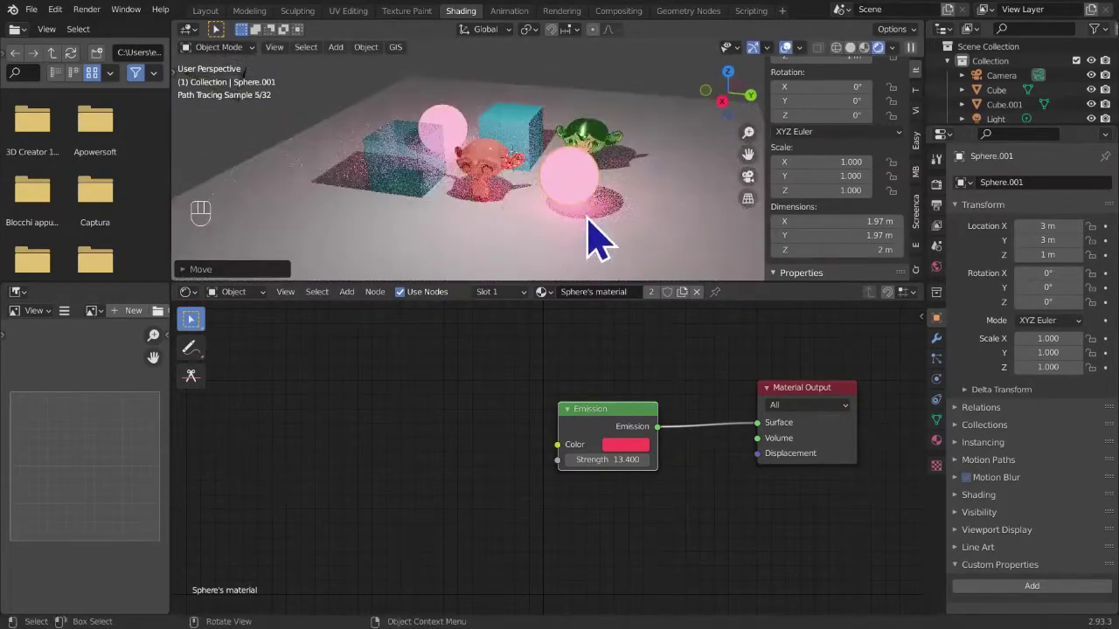
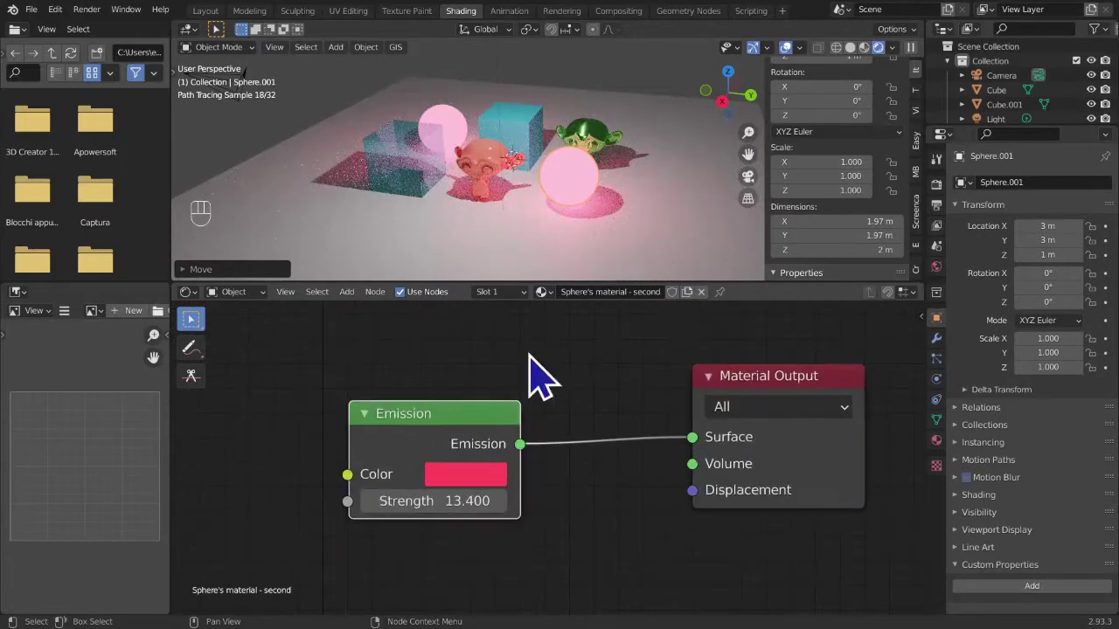
- Swap Sphere.001's Emission shader for a pink Diffuse BSDF connected to Material Output Surface
left_click(477, 456)
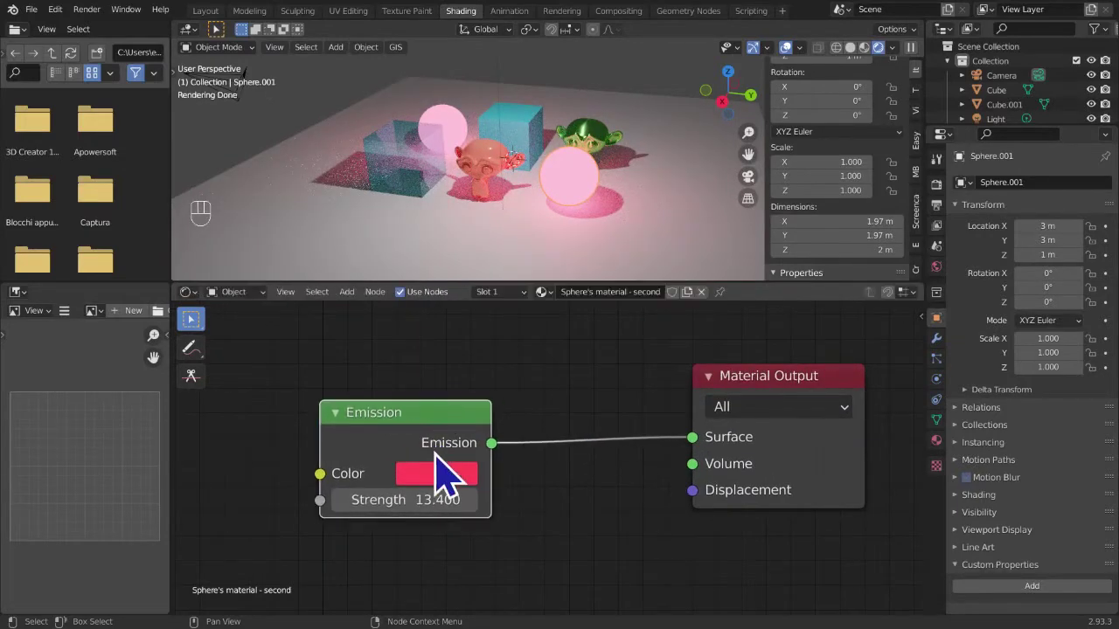
key("x")
key("shift+a")
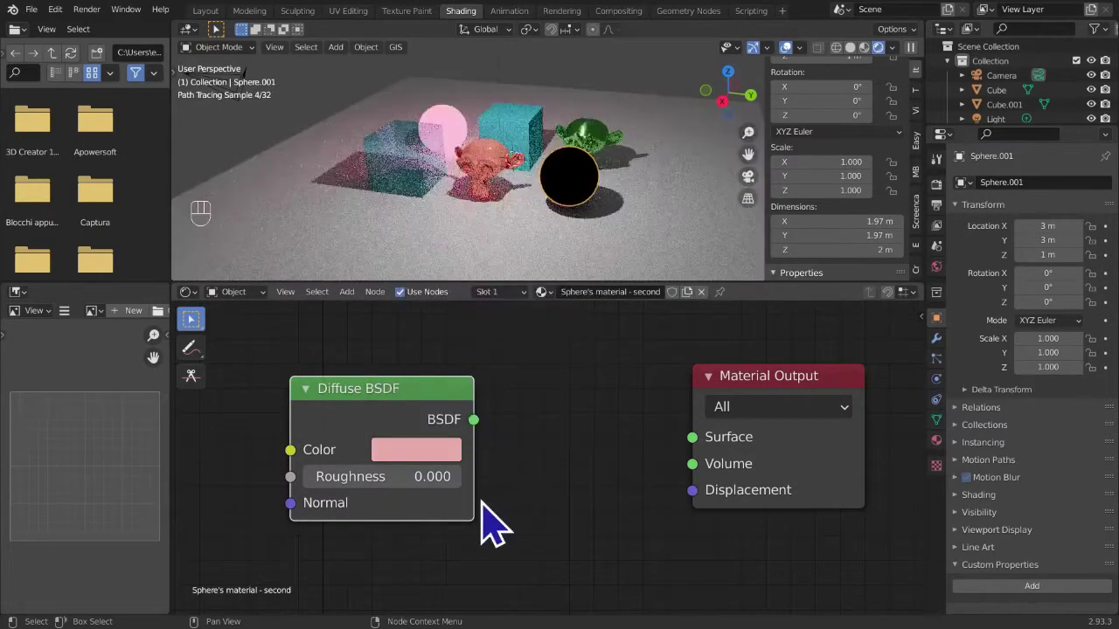
left_click_drag(508, 446, 704, 453)
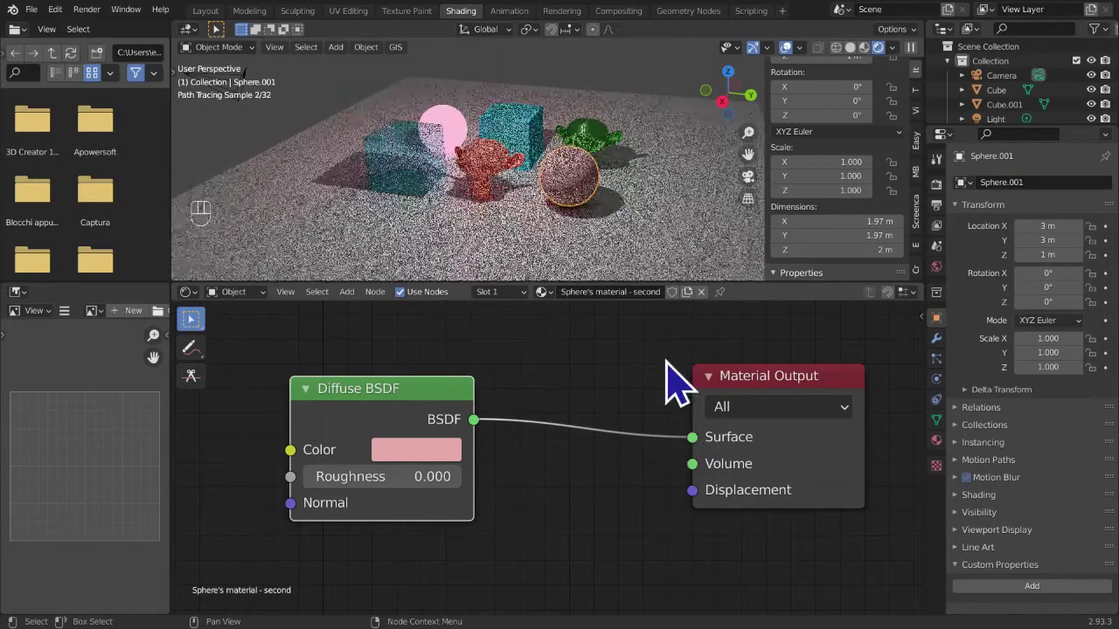
middle_click(670, 260)
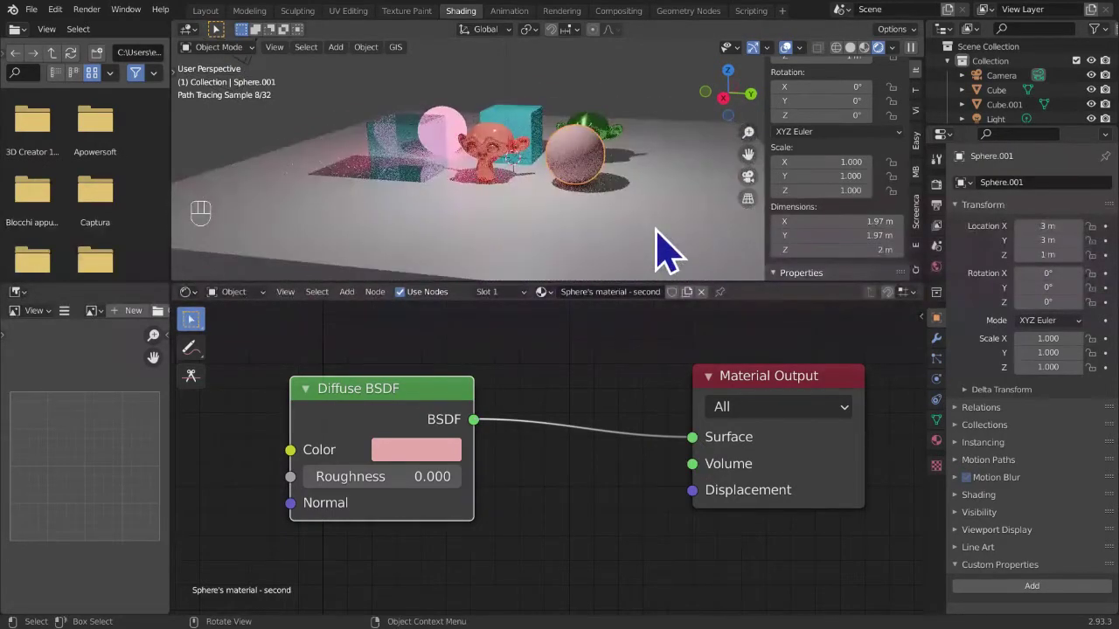
- Stretch the sphere taller along Z into egg proportions and apply the scale
key("s")
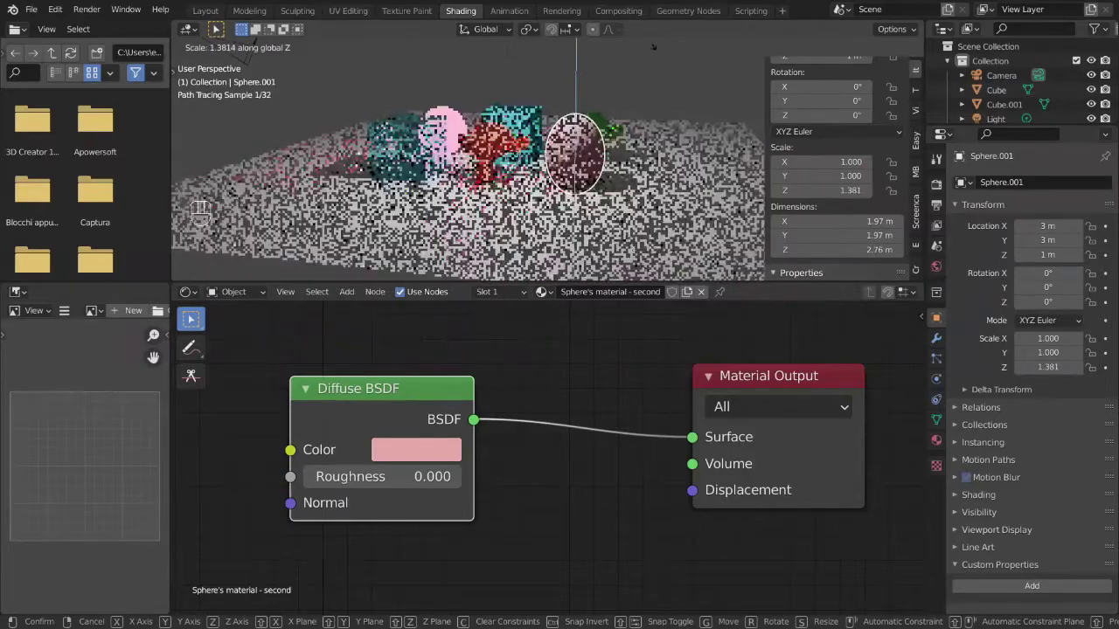
middle_click(645, 158)
key("s")
key("z")
key("s")
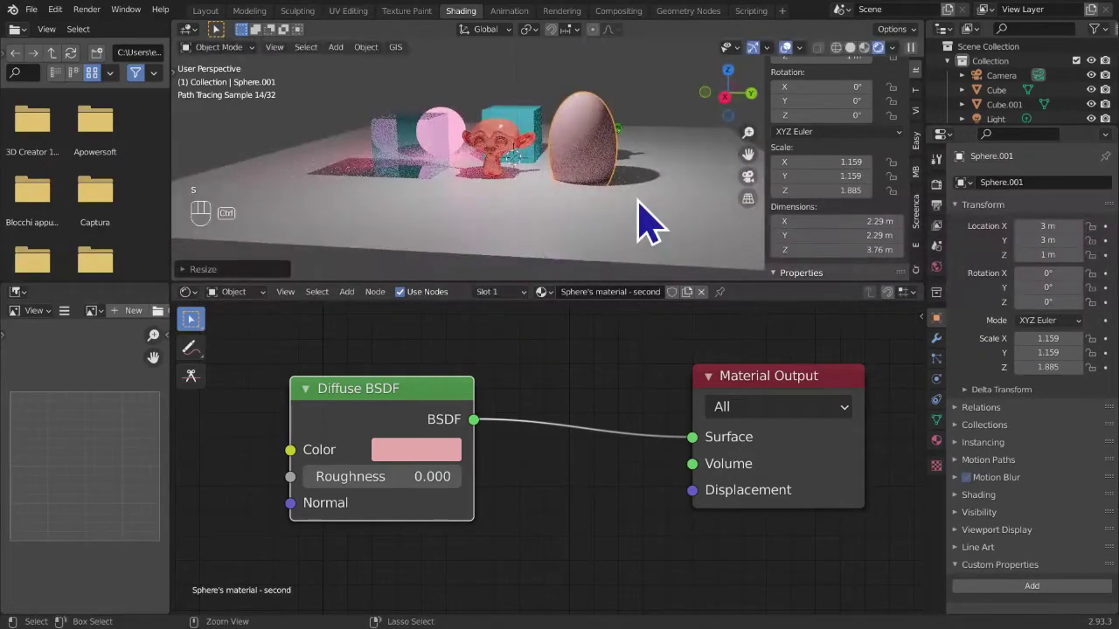
key("ctrl+a")
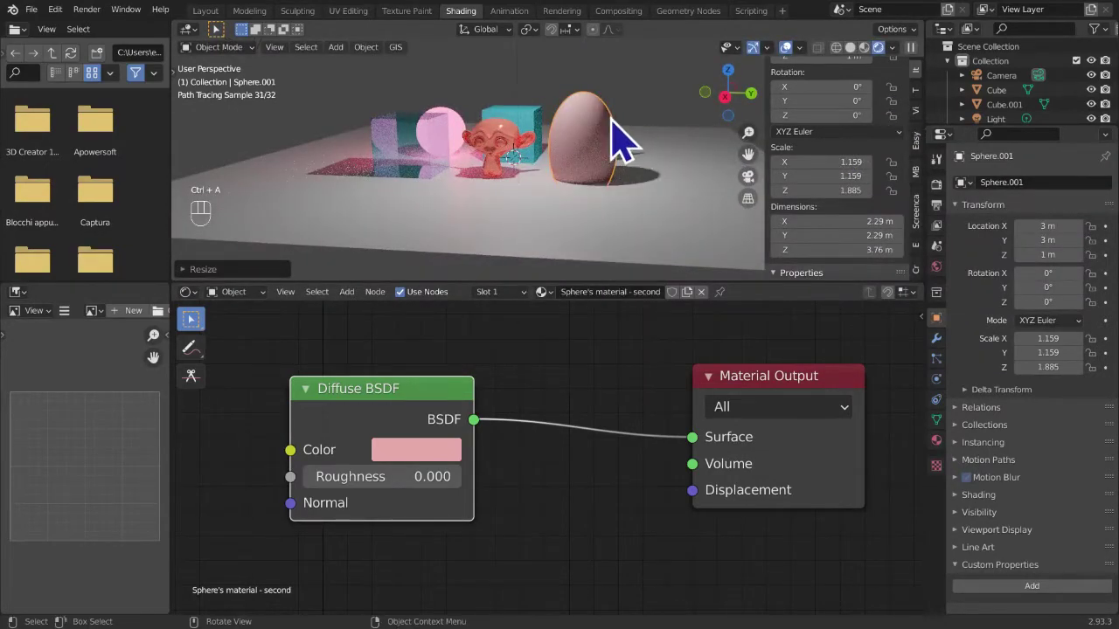
- Shorten the egg slightly, raise it to about Z 1.53 m, and bring up Apply Transform
key("s")
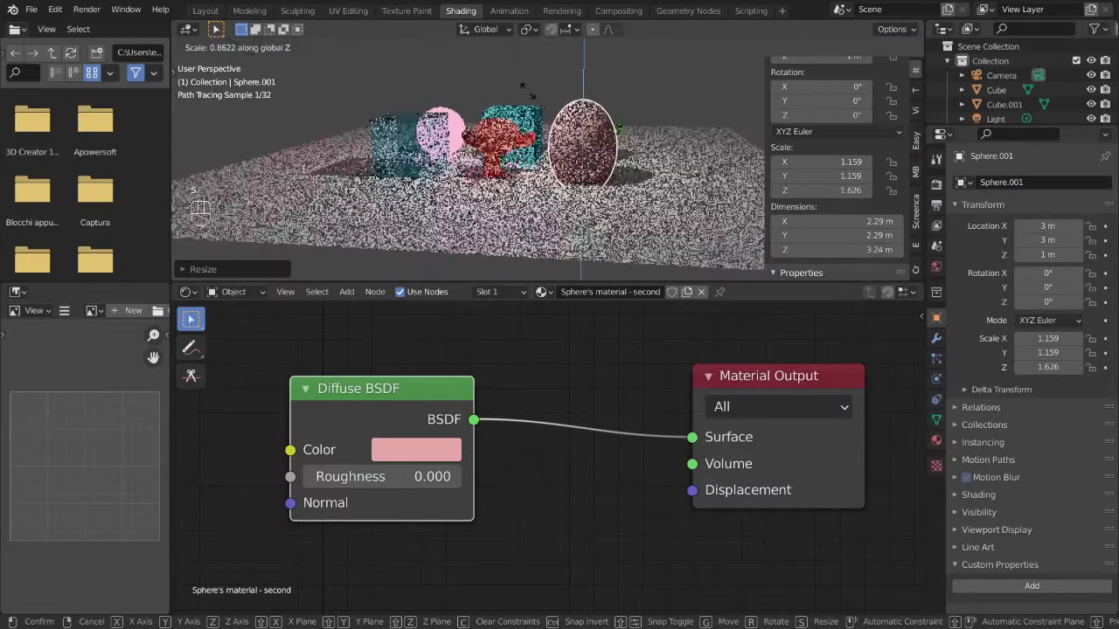
left_click_drag(745, 120, 629, 128)
key("s")
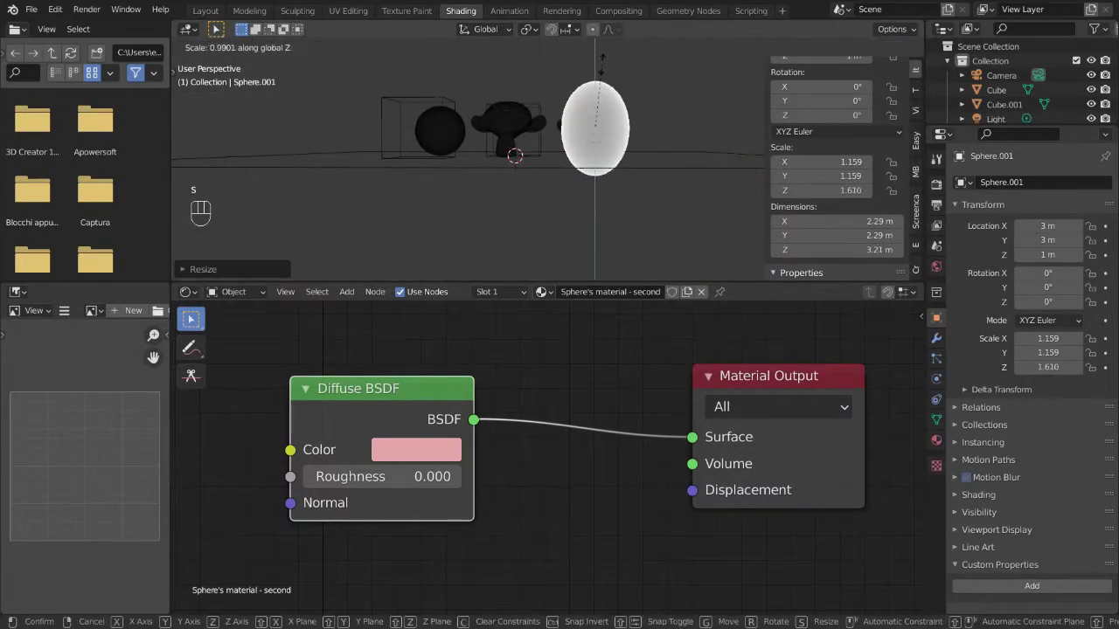
key("z")
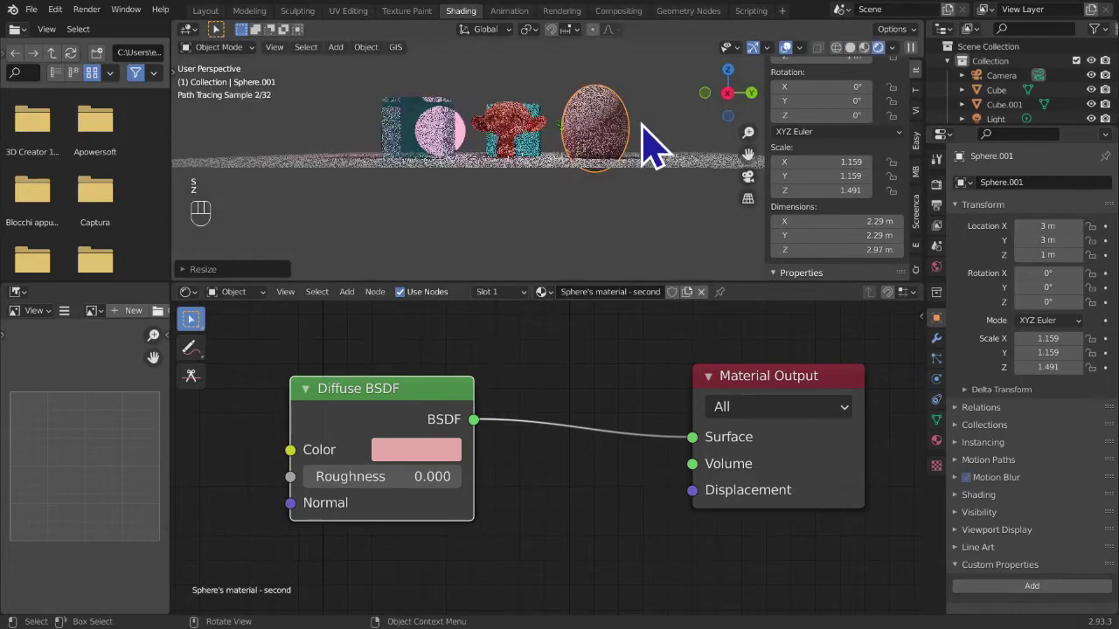
middle_click(657, 204)
key("g")
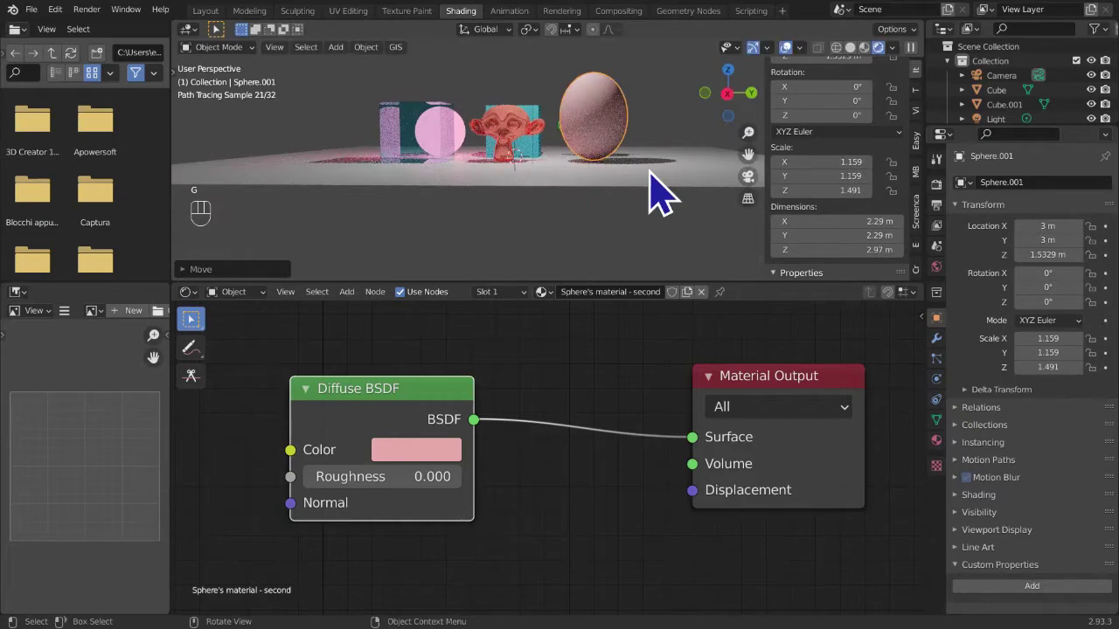
key("ctrl+a")
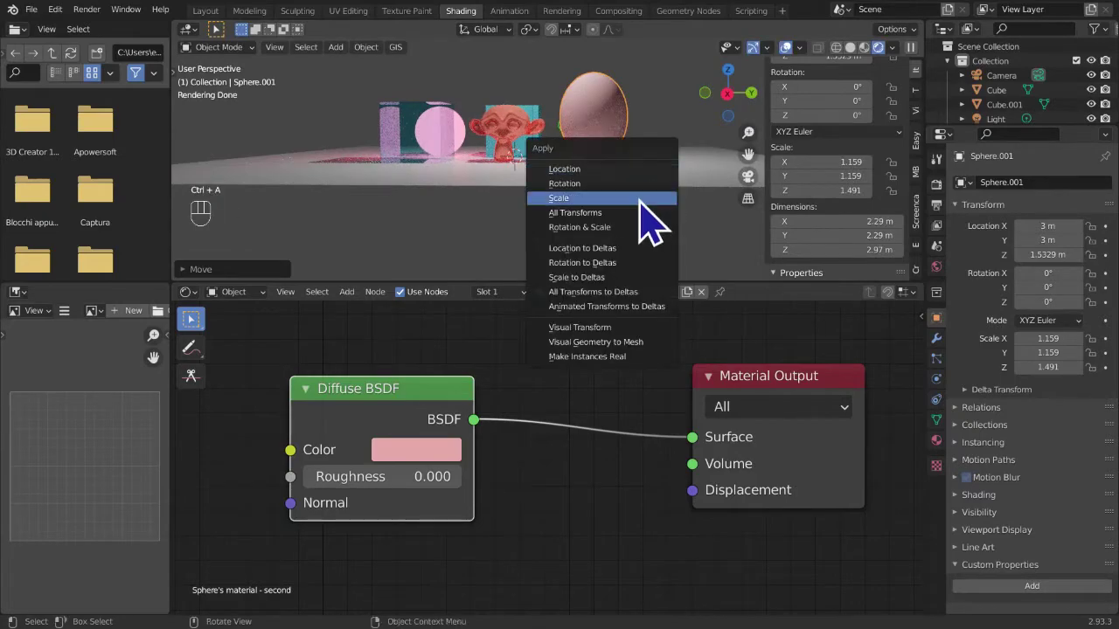
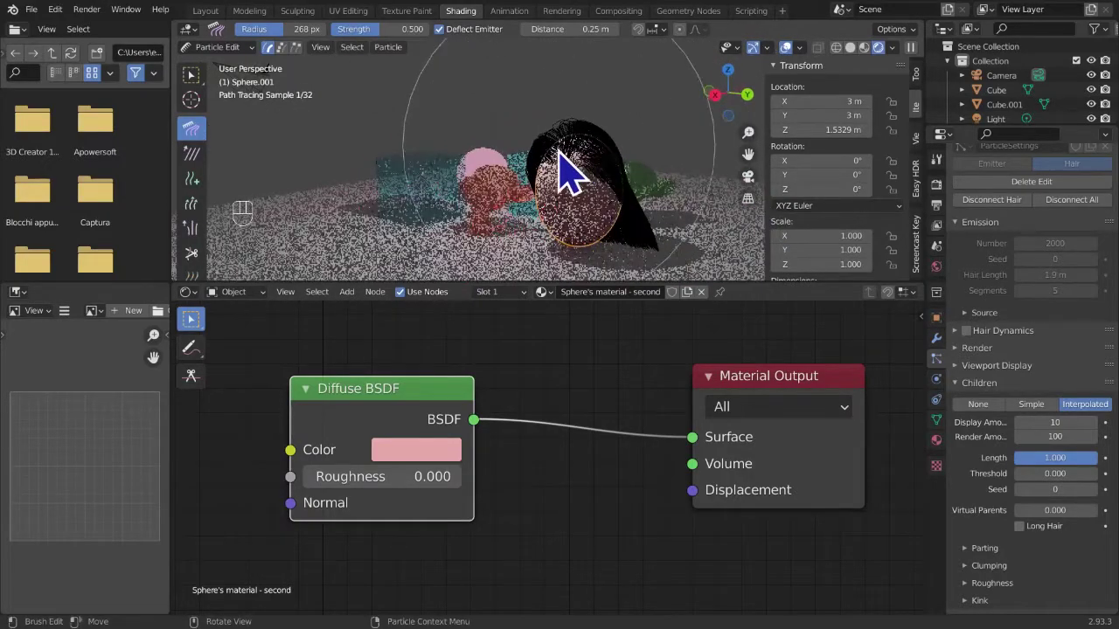
- Comb the egg's hair strands into shape with the Comb brush in Particle Edit
left_click(576, 169)
left_click_drag(648, 214, 417, 236)
left_click_drag(510, 255, 485, 258)
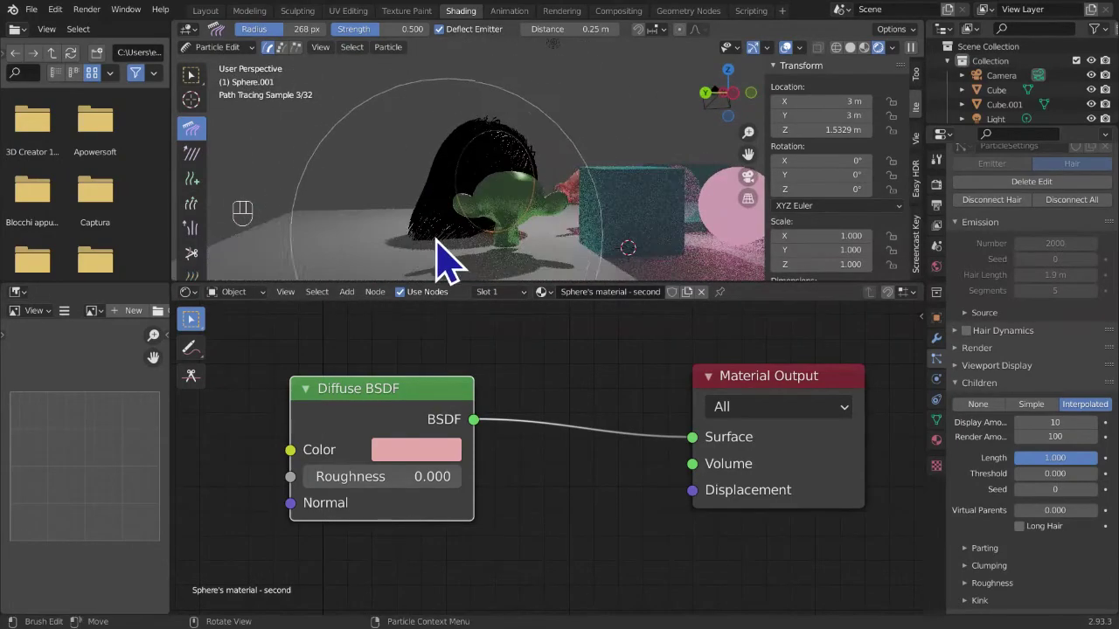
left_click_drag(458, 247, 467, 239)
left_click_drag(549, 235, 681, 231)
left_click_drag(639, 219, 611, 202)
- Switch the interaction mode back to Object Mode and view the hairy egg
left_click(587, 174)
left_click(563, 171)
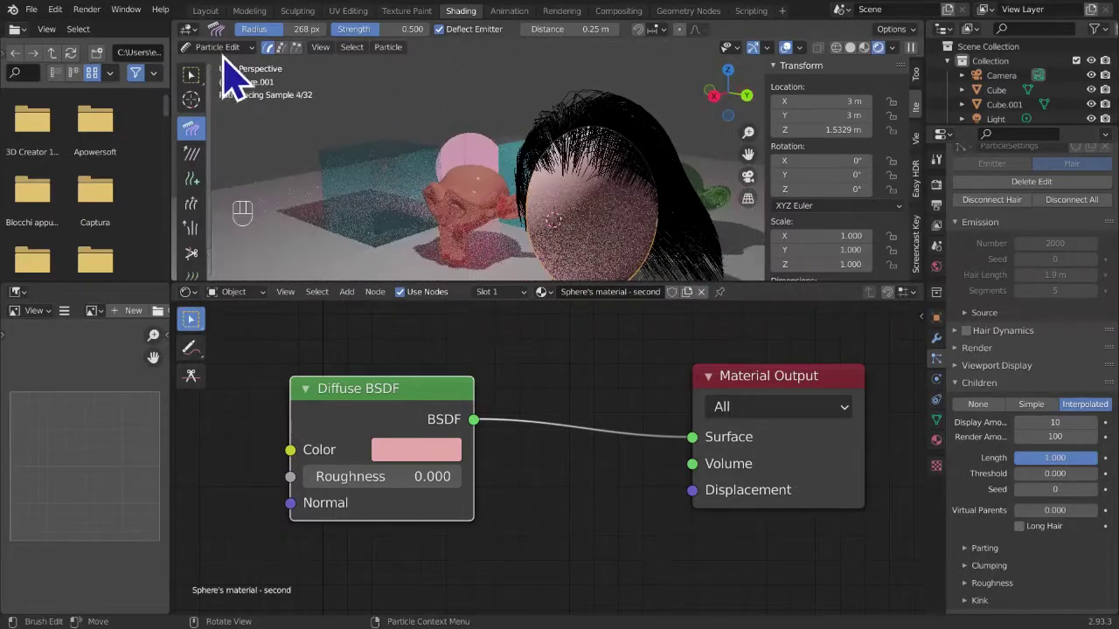
left_click_drag(242, 75, 333, 127)
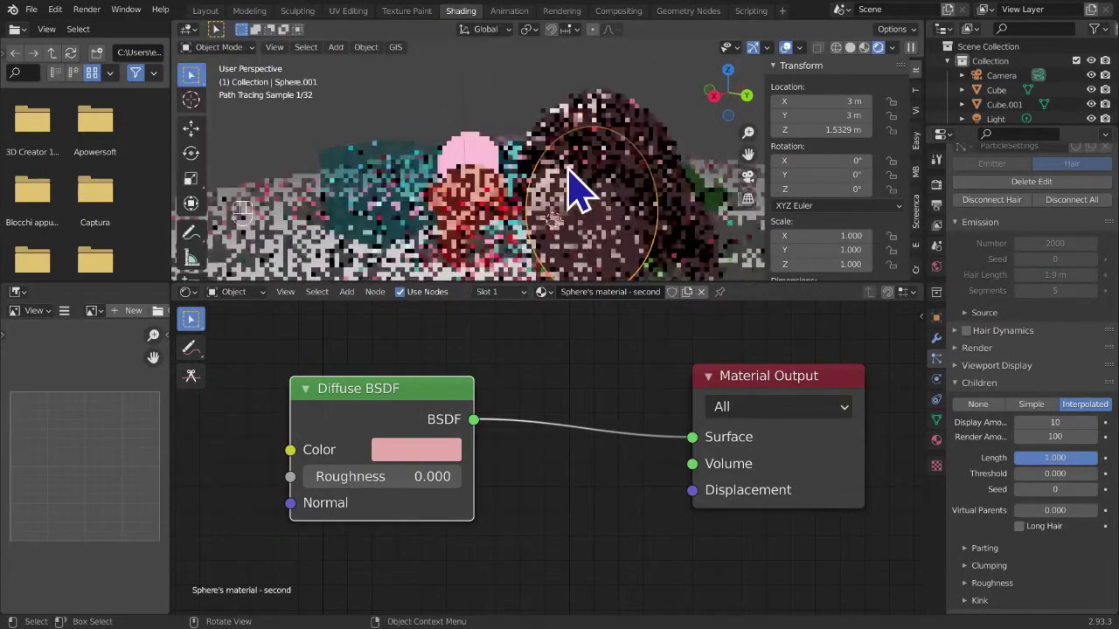
- Add a second material slot on the egg and create a new material named Hair in it
left_click_drag(636, 184, 578, 159)
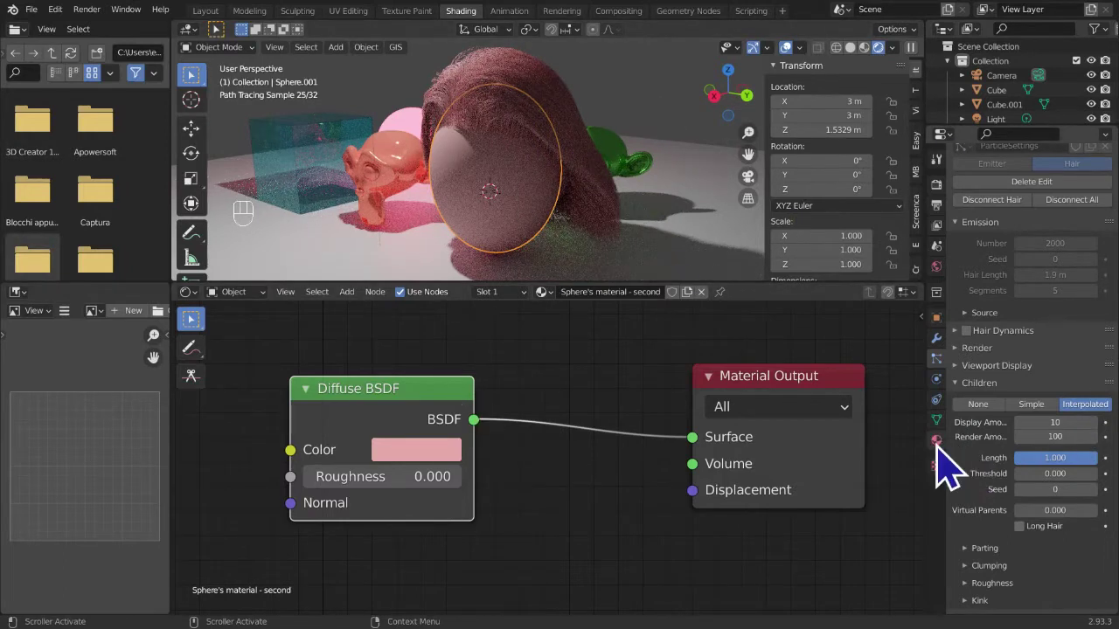
left_click_drag(1035, 206, 1005, 208)
left_click_drag(1026, 278, 1010, 238)
left_click_drag(1020, 215, 1001, 223)
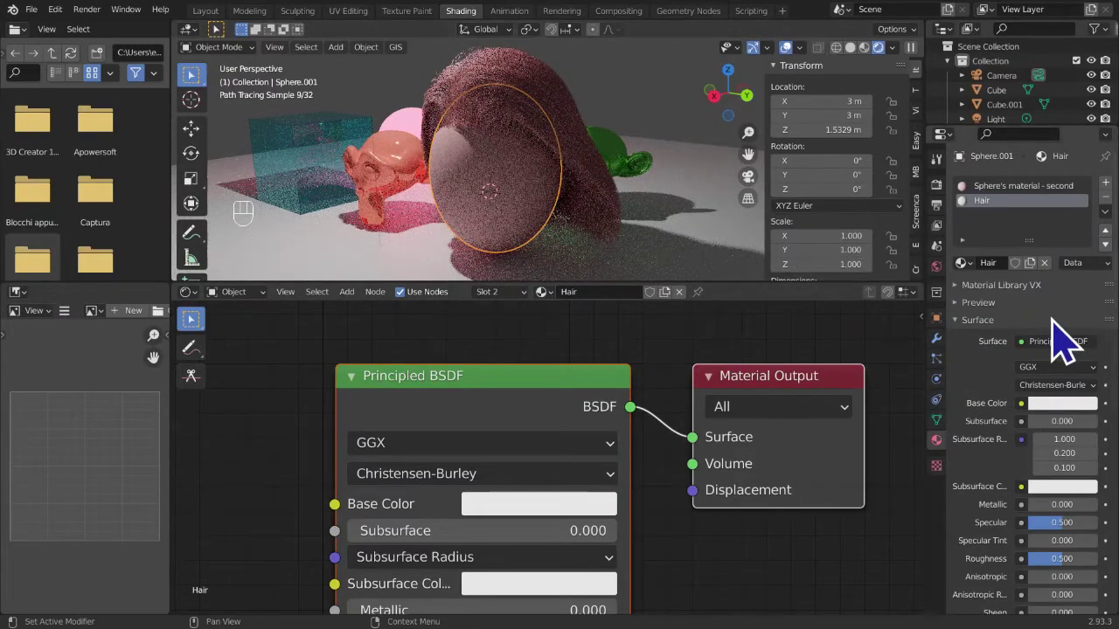
left_click(994, 231)
left_click(1010, 208)
left_click(1011, 222)
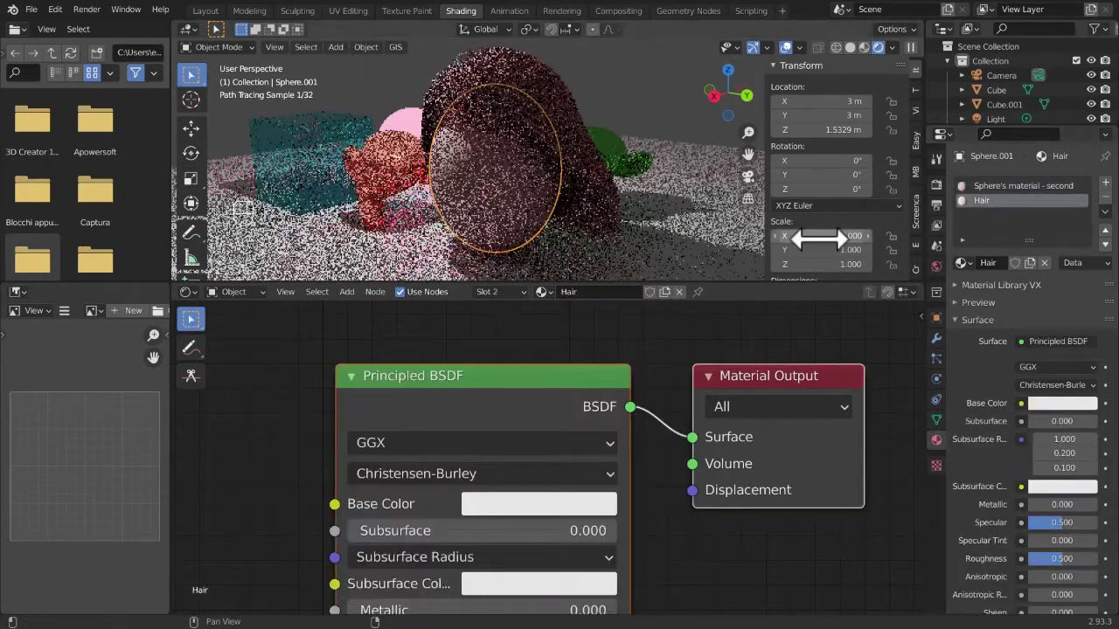
- In the hair particle system's Render settings, set the strands' material to Hair
left_click_drag(951, 377, 992, 464)
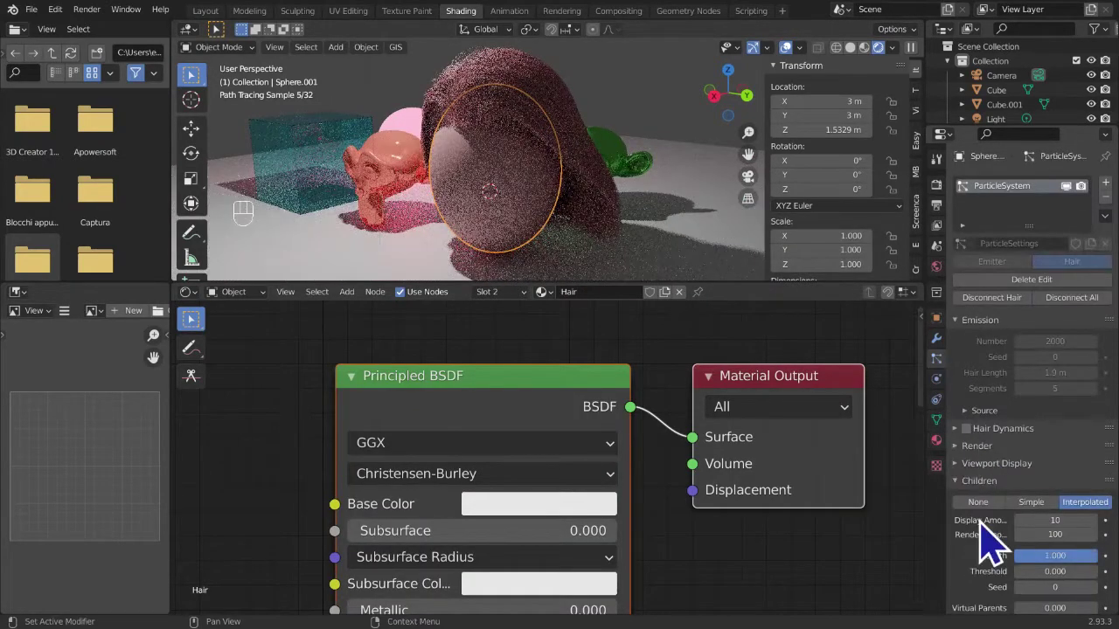
middle_click(1029, 596)
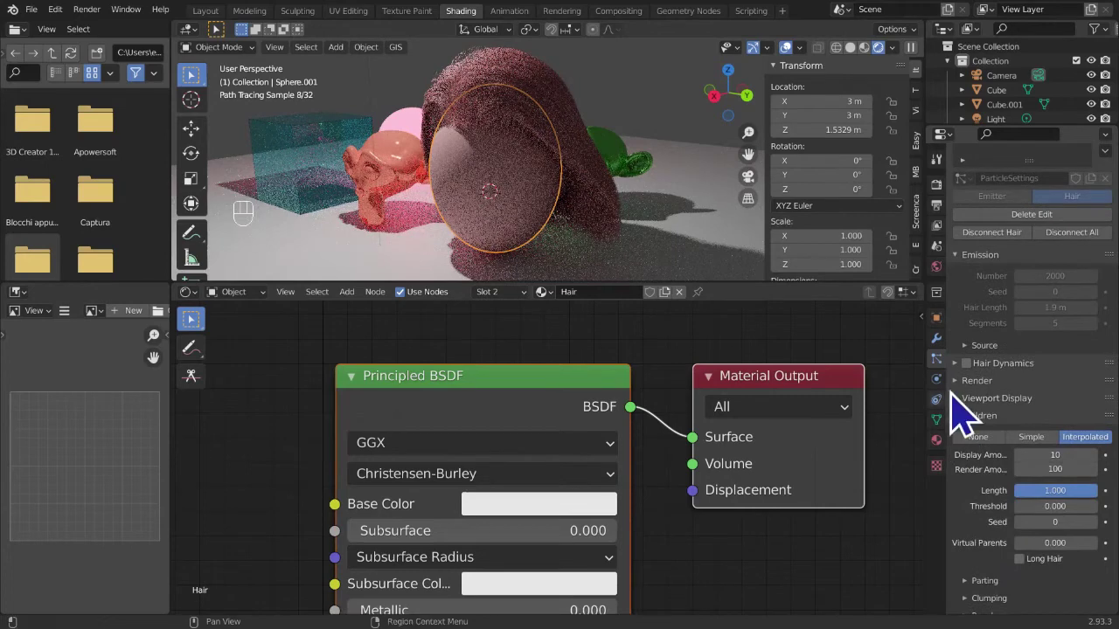
left_click(966, 397)
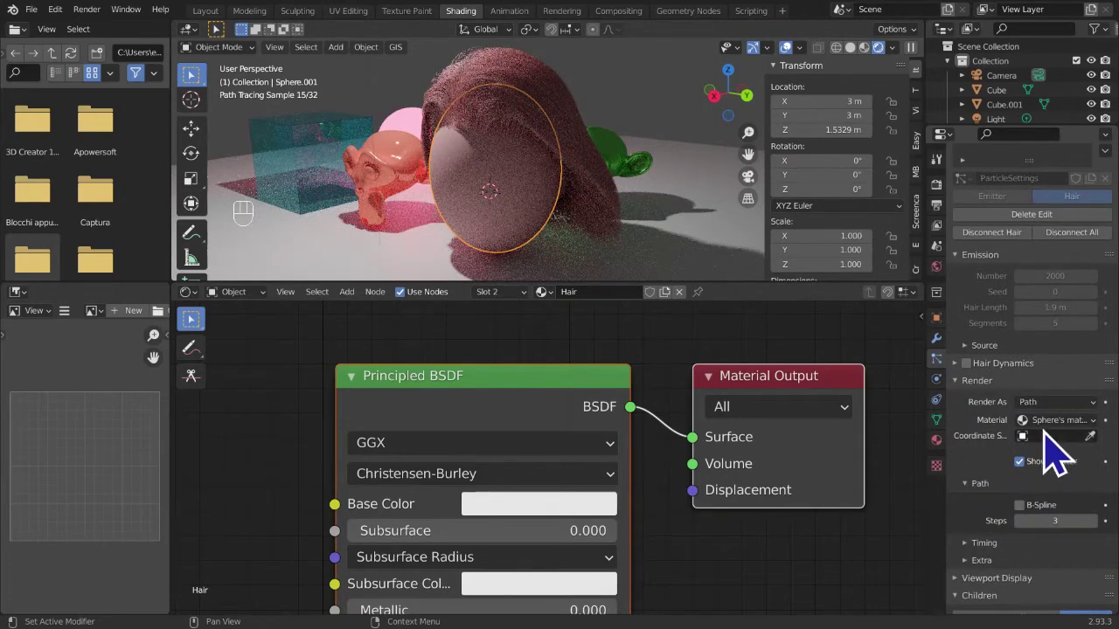
left_click_drag(1055, 455, 1046, 466)
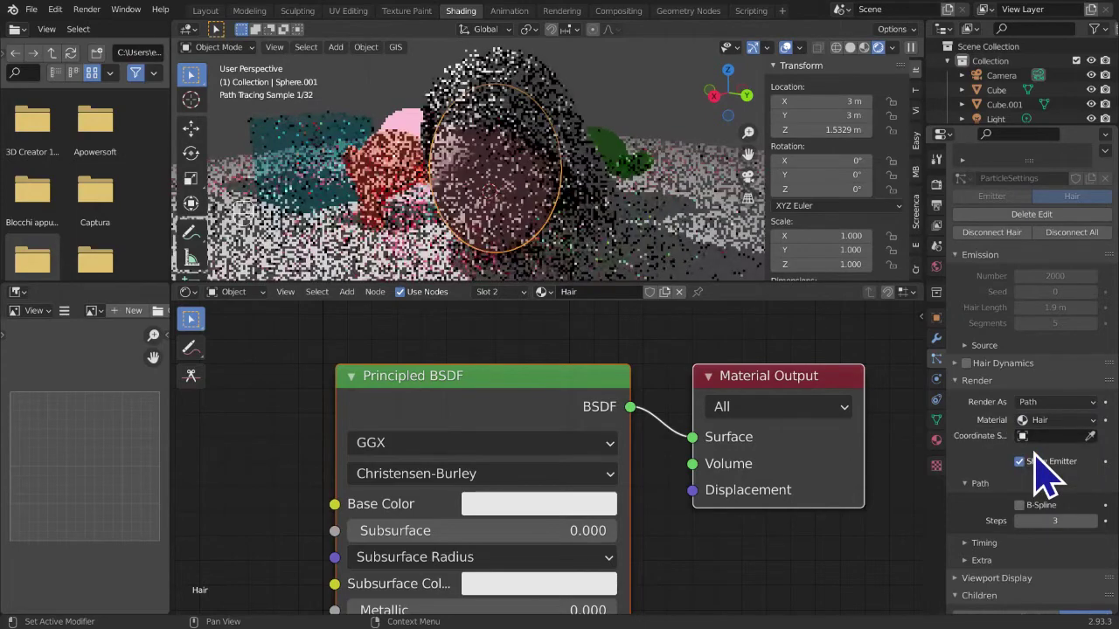
middle_click(607, 487)
- Delete the Hair material's Principled BSDF node in the Shader Editor
middle_click(635, 491)
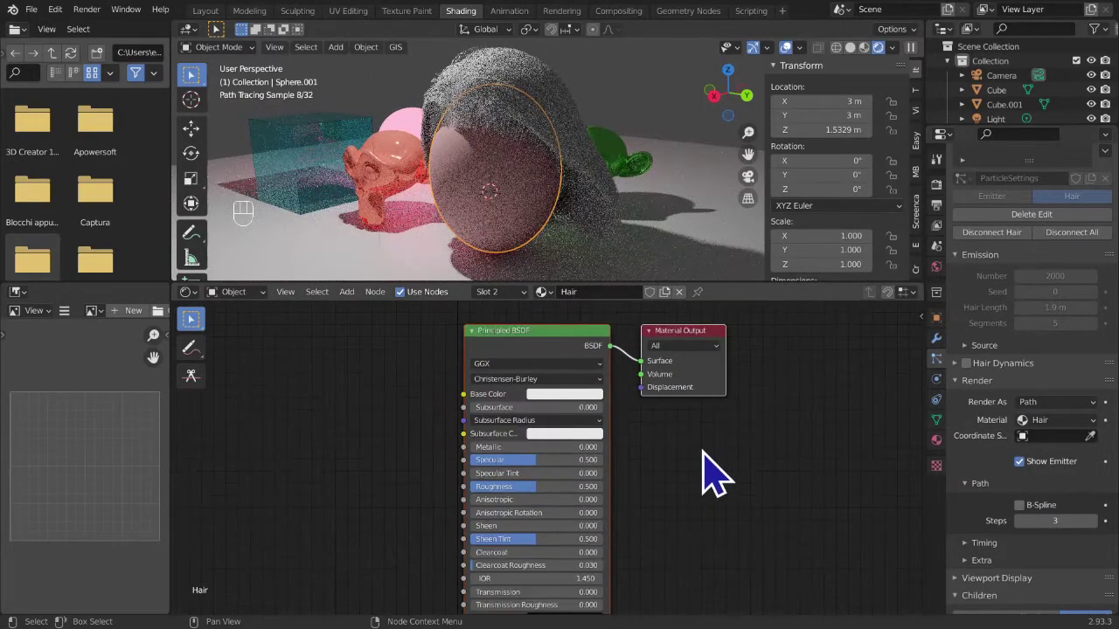
middle_click(667, 513)
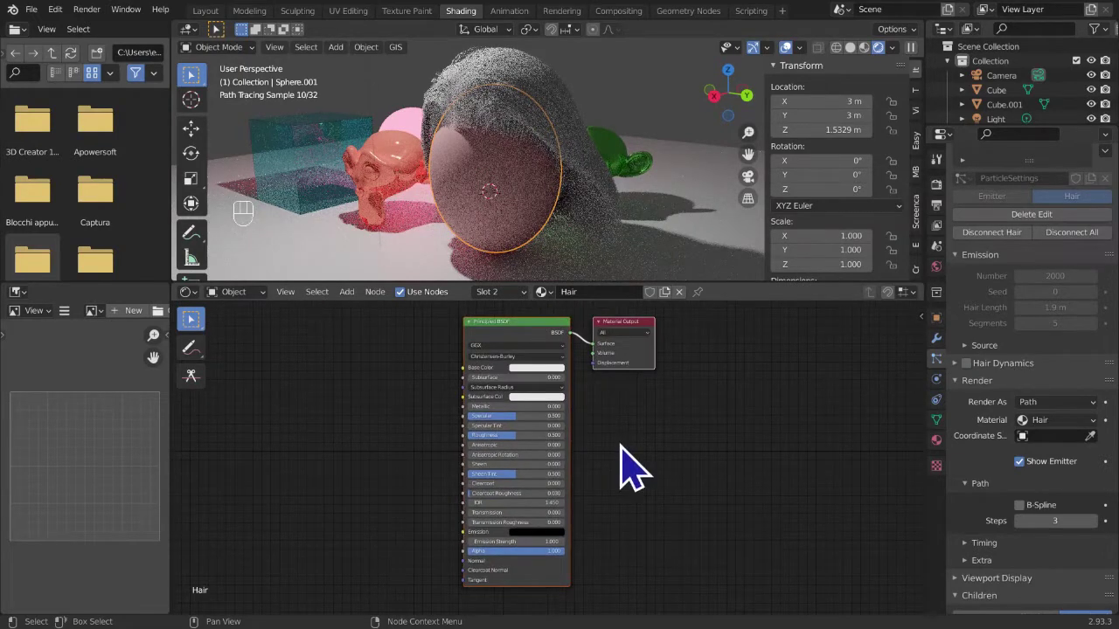
middle_click(621, 530)
left_click(469, 412)
key("x")
- Add a Hair BSDF and connect it to the Material Output Surface input
key("shift+a")
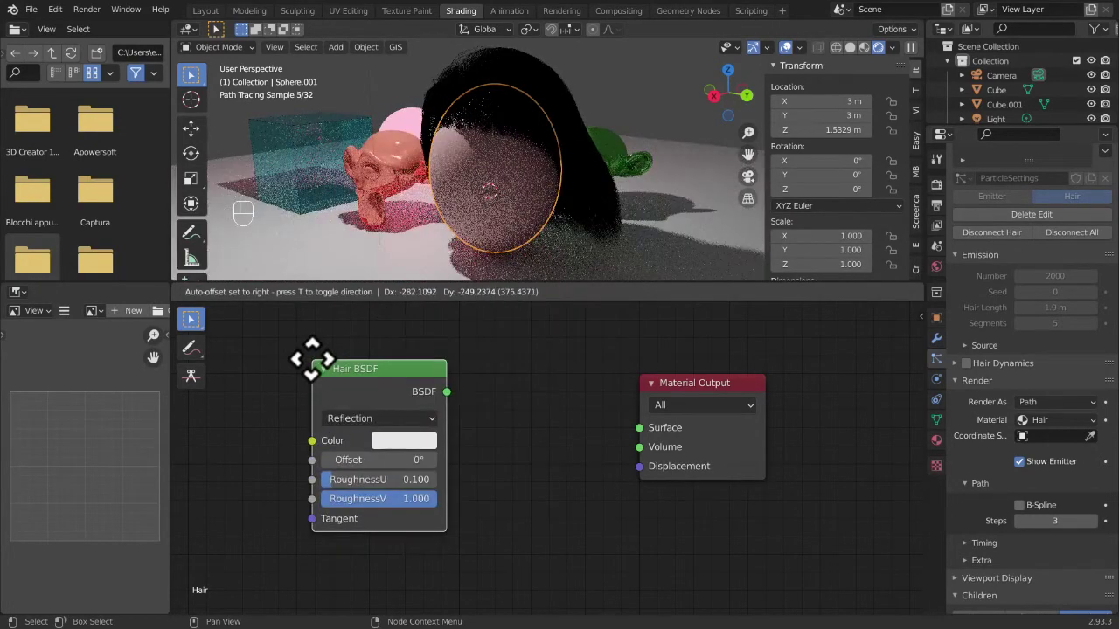
left_click_drag(472, 416, 471, 414)
left_click_drag(477, 420, 659, 452)
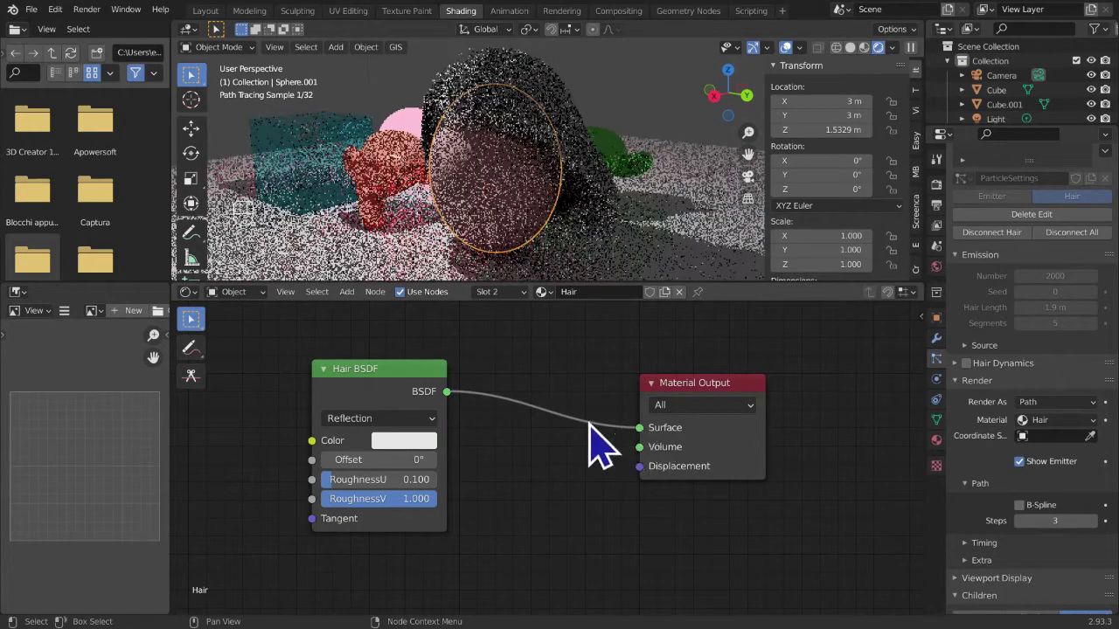
left_click_drag(659, 219, 691, 222)
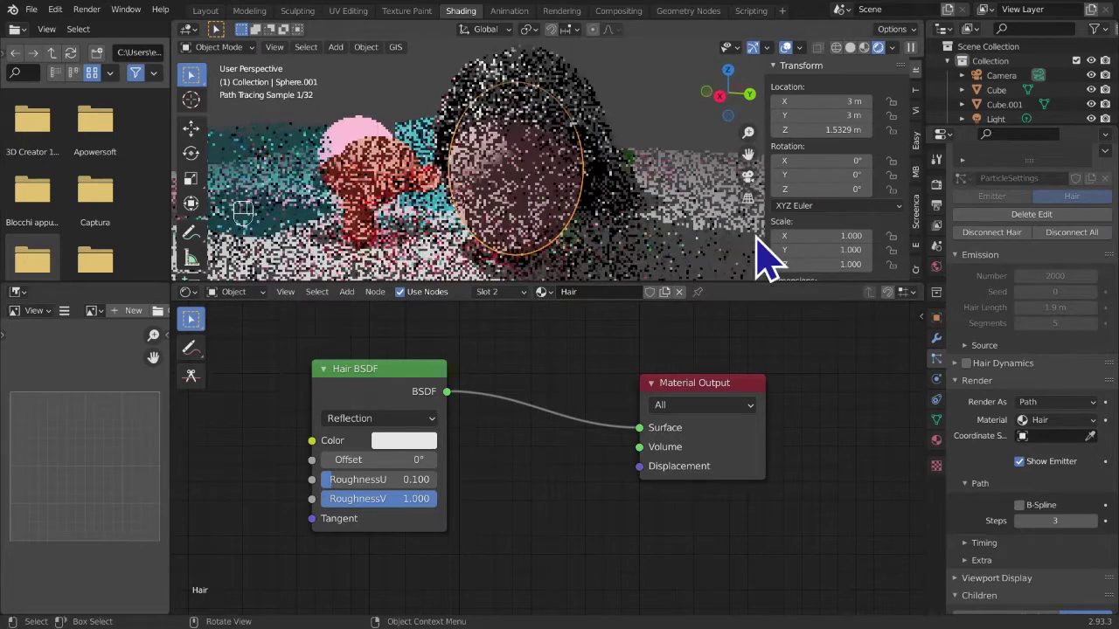
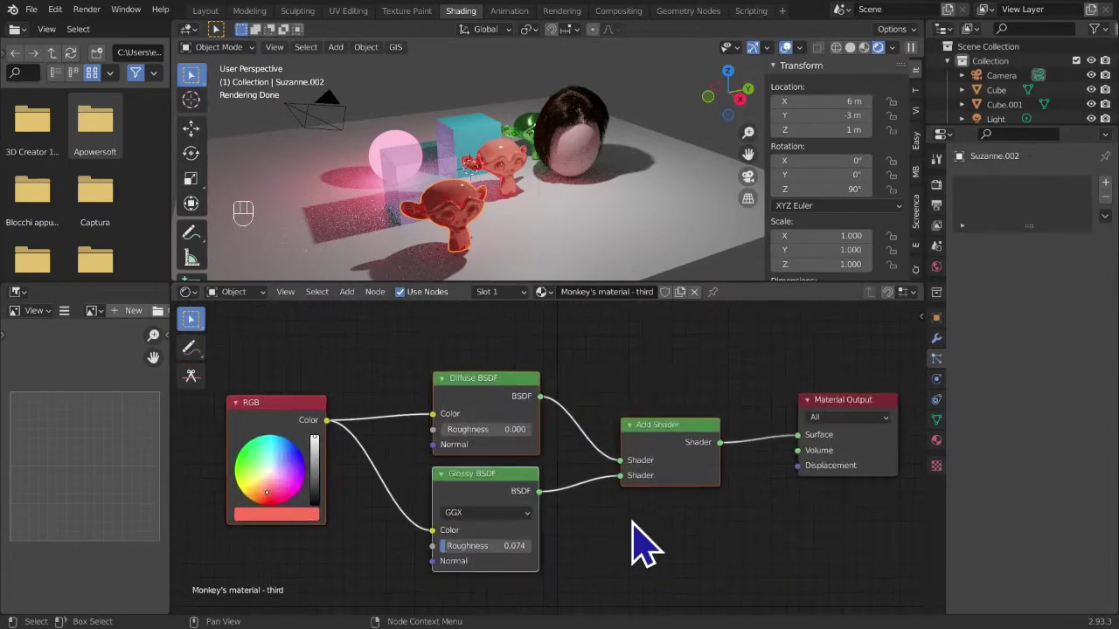
- Delete the old shader nodes and wire a new Holdout shader into Material Output's Surface socket
key("x")
middle_click(718, 501)
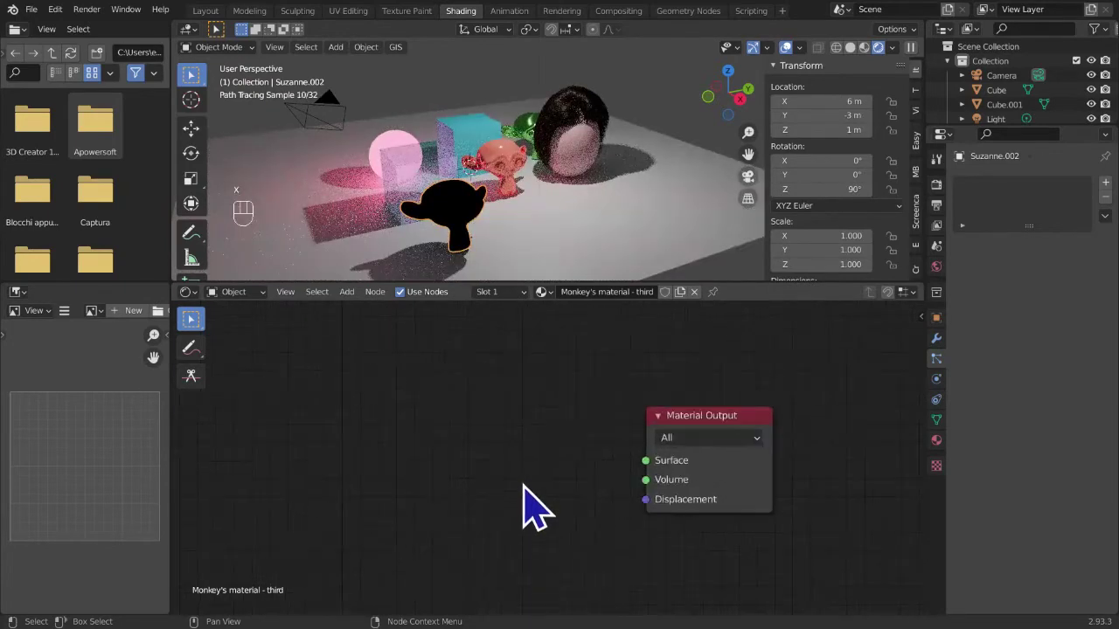
key("shift+a")
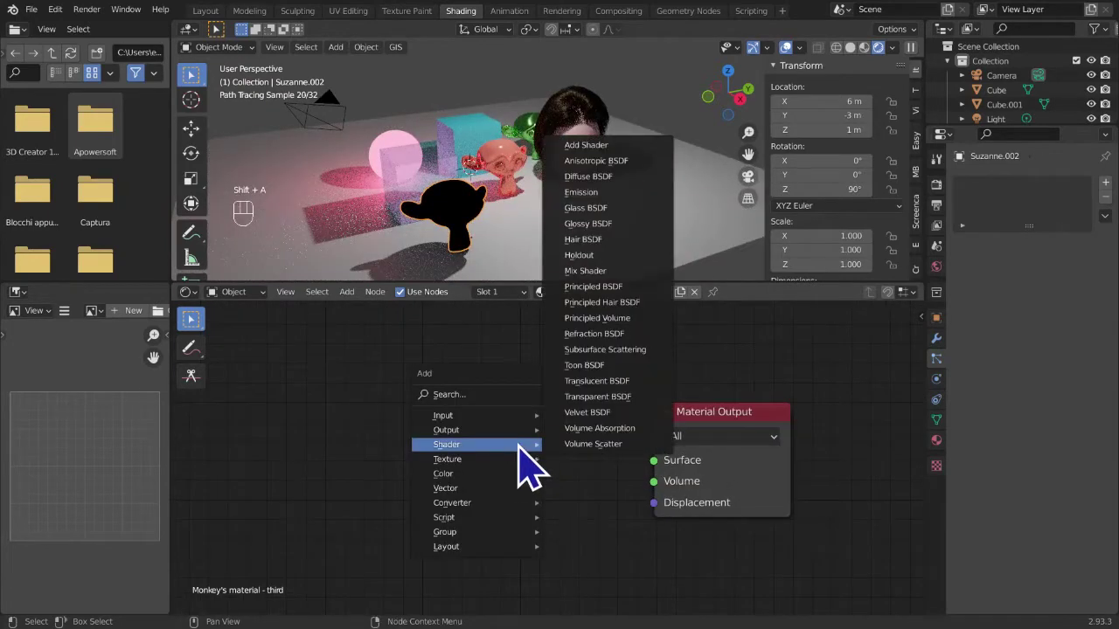
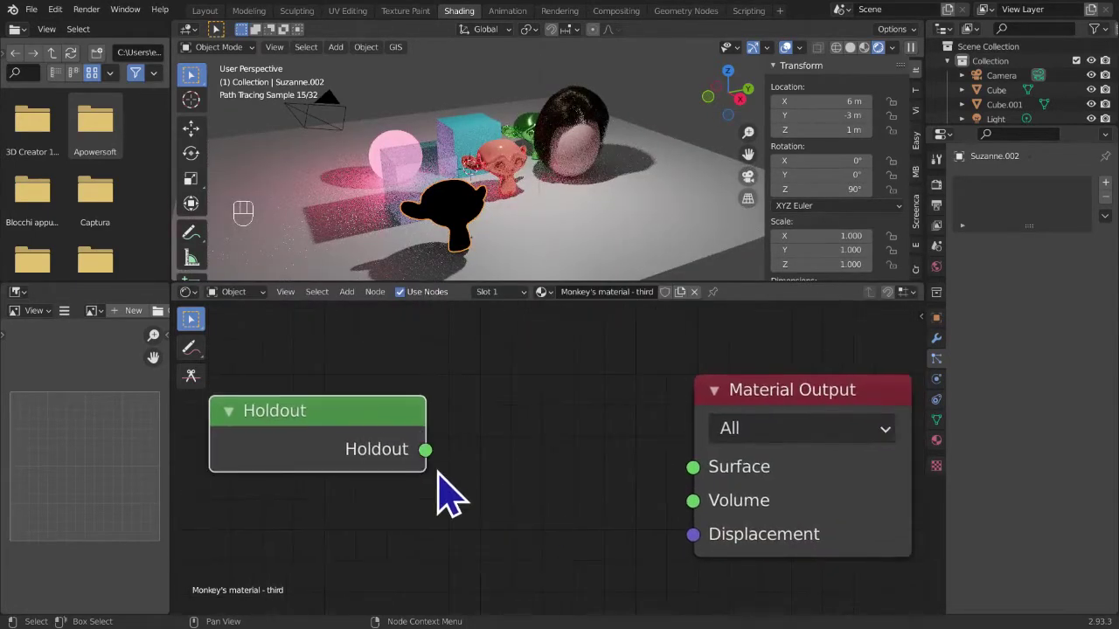
left_click_drag(443, 462, 723, 492)
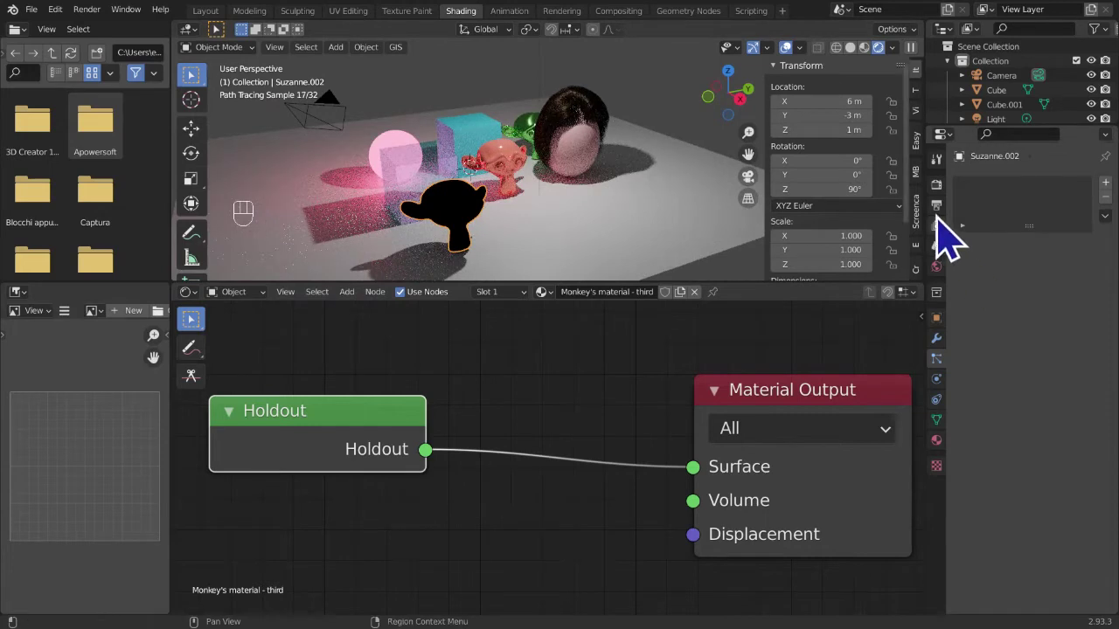
- Enable Transparent under the Film panel of Render Properties so the world background is hidden
left_click(953, 215)
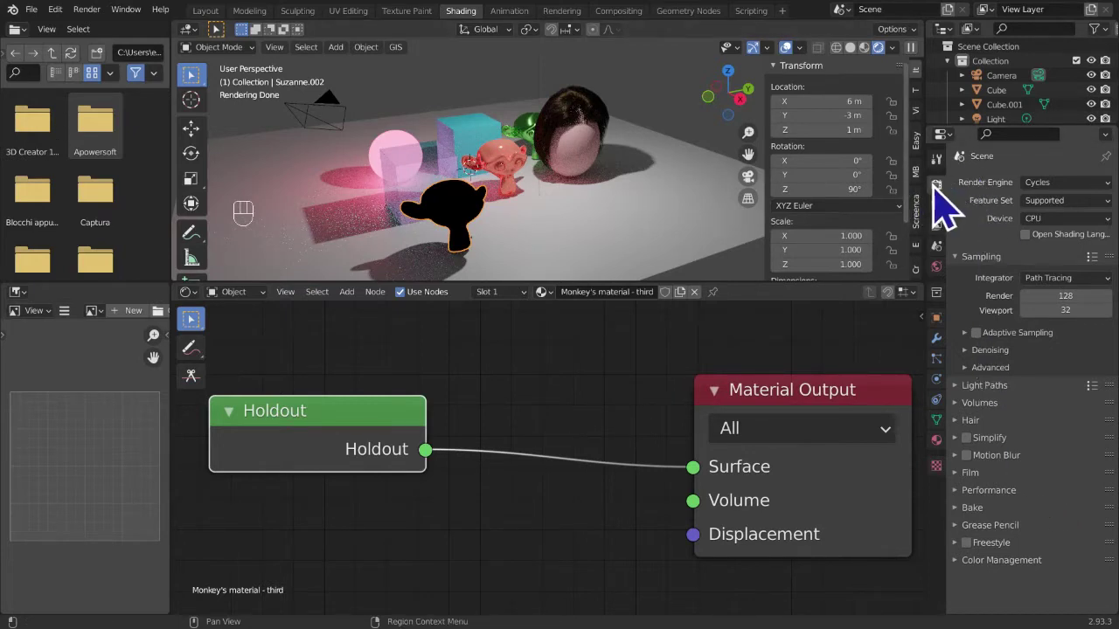
left_click(949, 207)
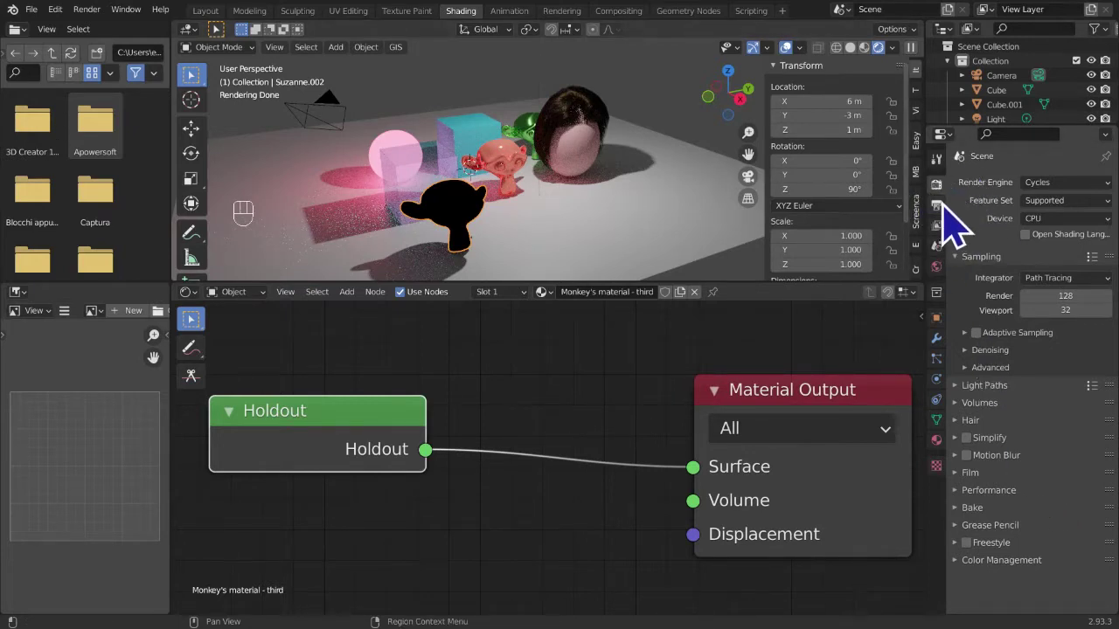
left_click(1070, 213)
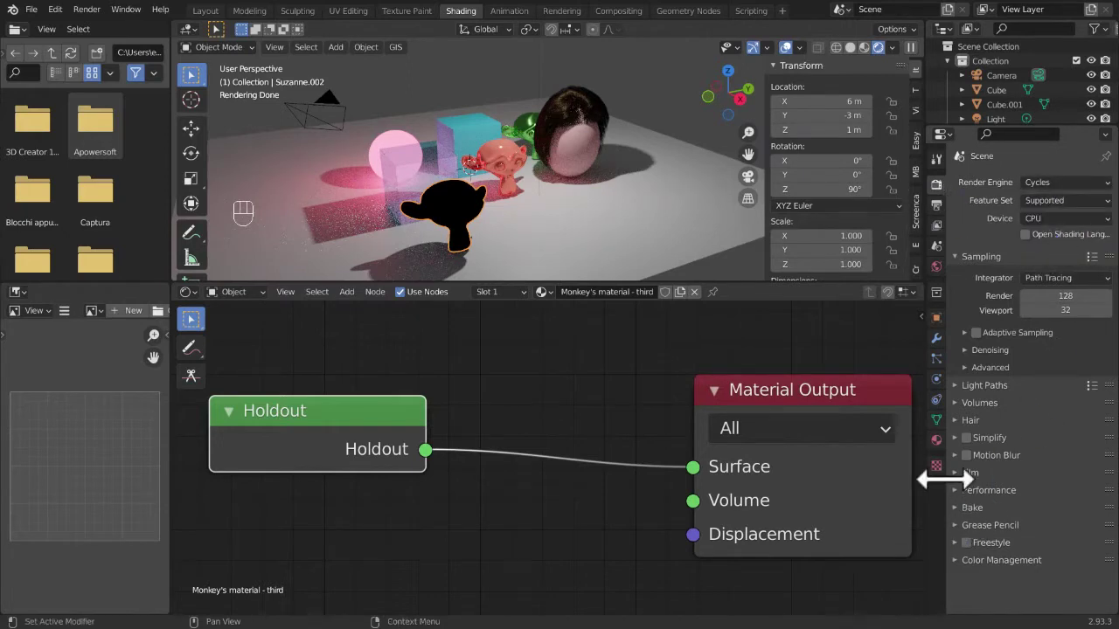
left_click(966, 488)
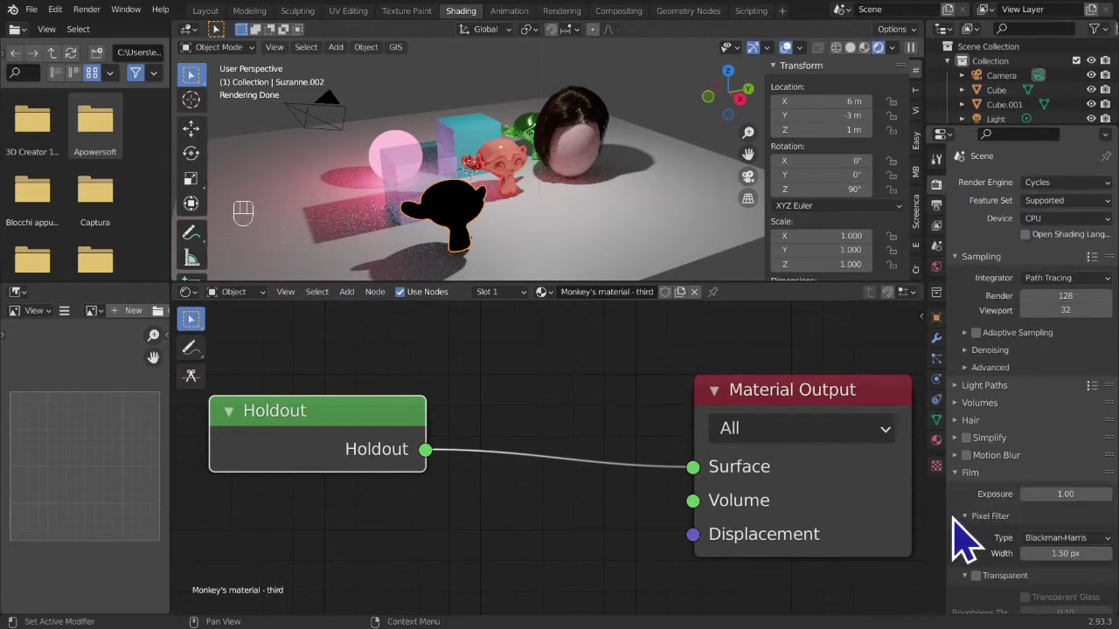
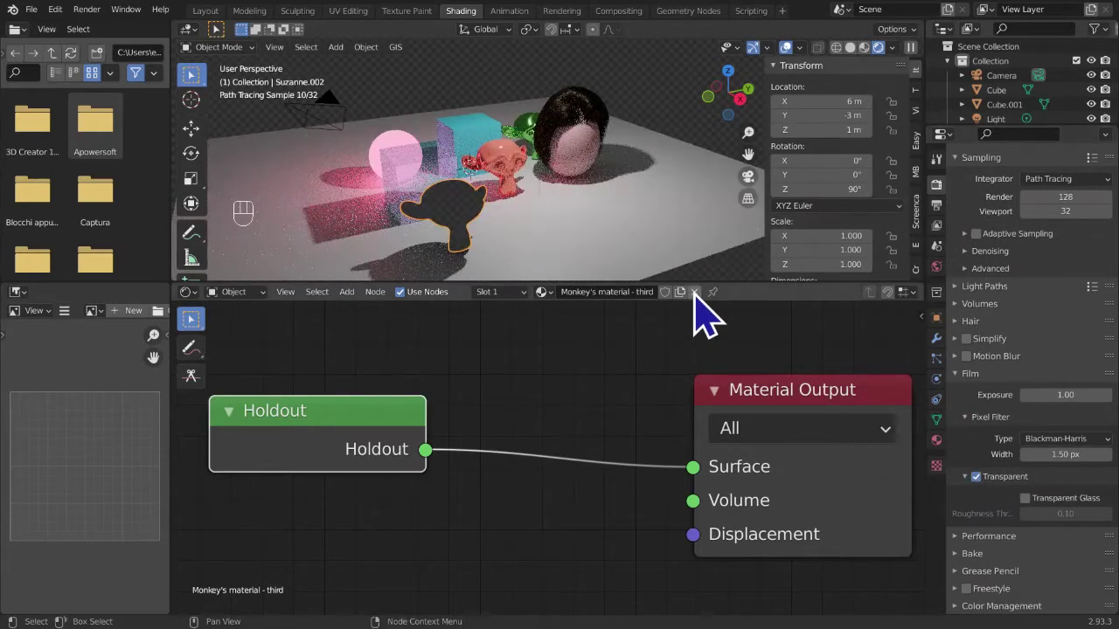
left_click(752, 294)
left_click(472, 239)
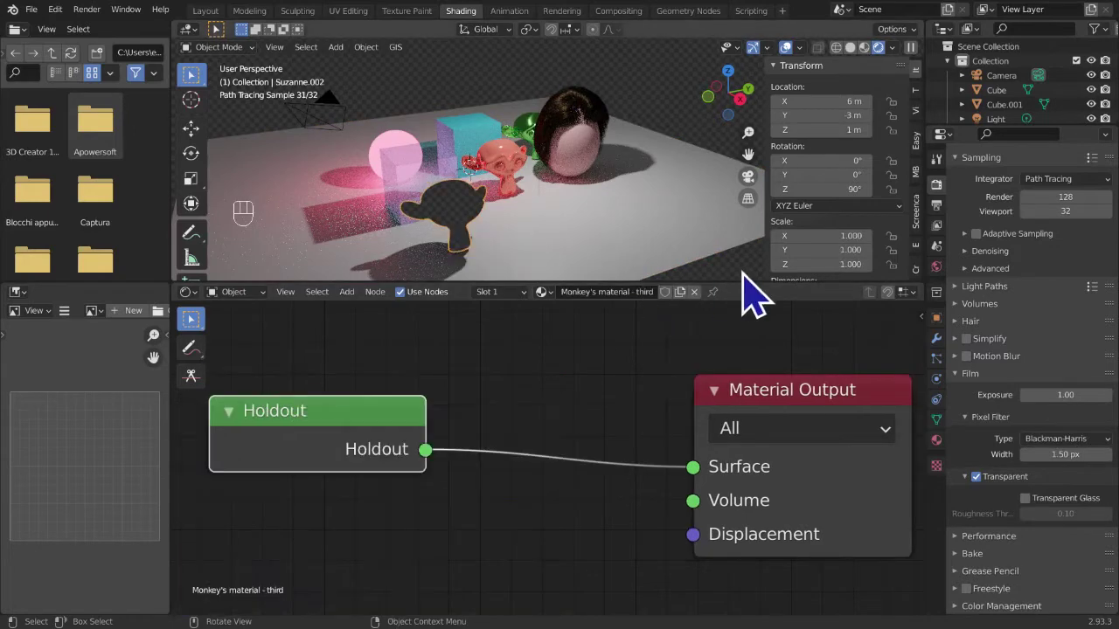
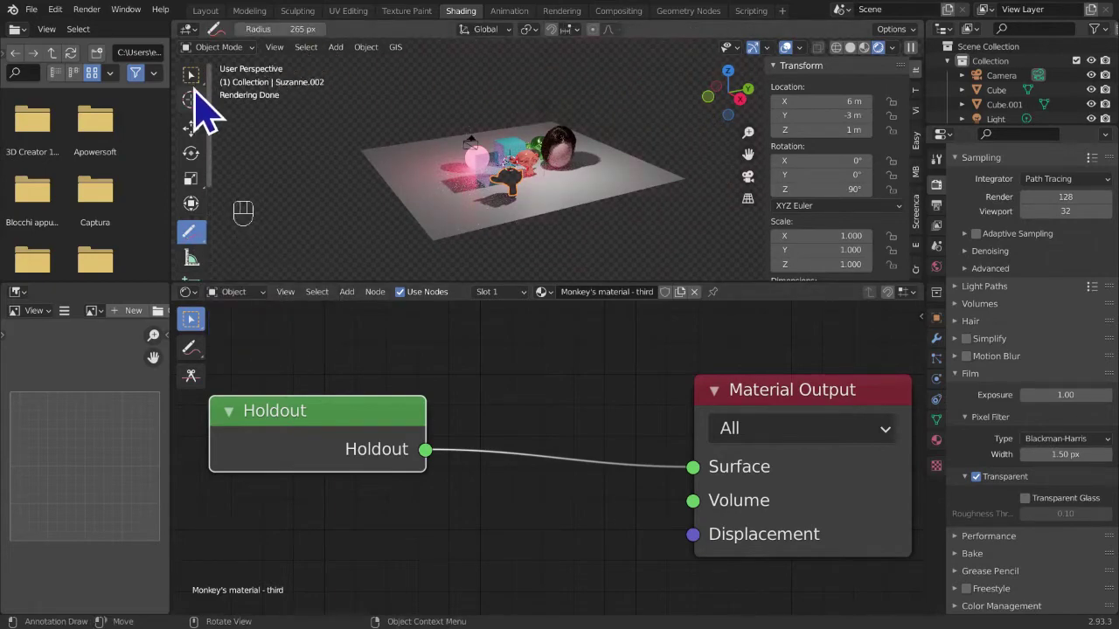
left_click(207, 103)
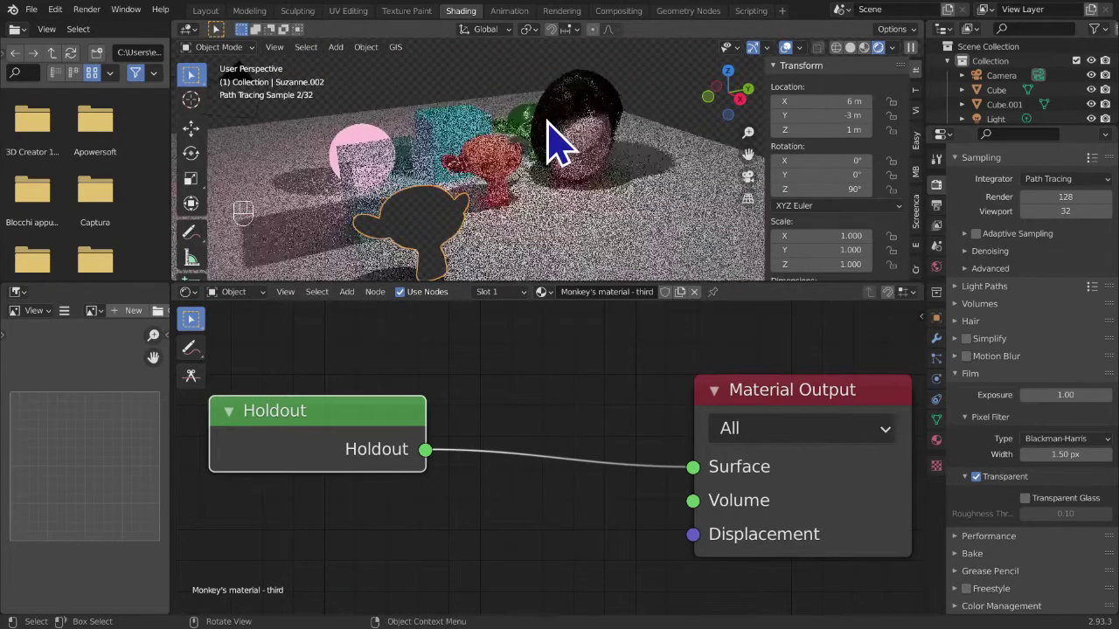
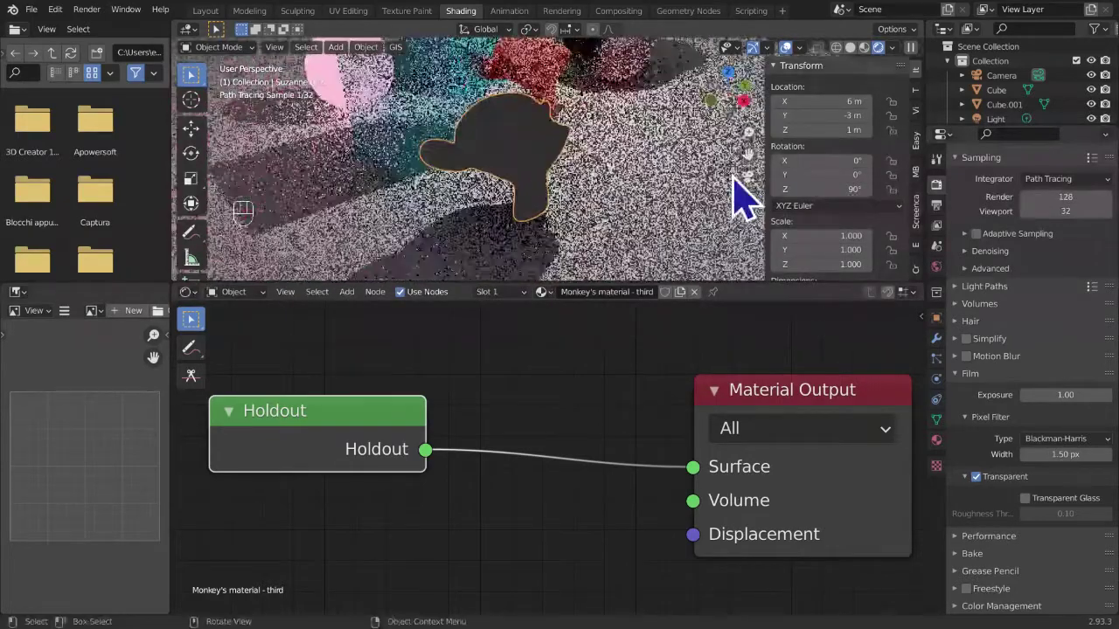
left_click_drag(671, 254, 627, 232)
left_click_drag(525, 179, 564, 222)
middle_click(578, 296)
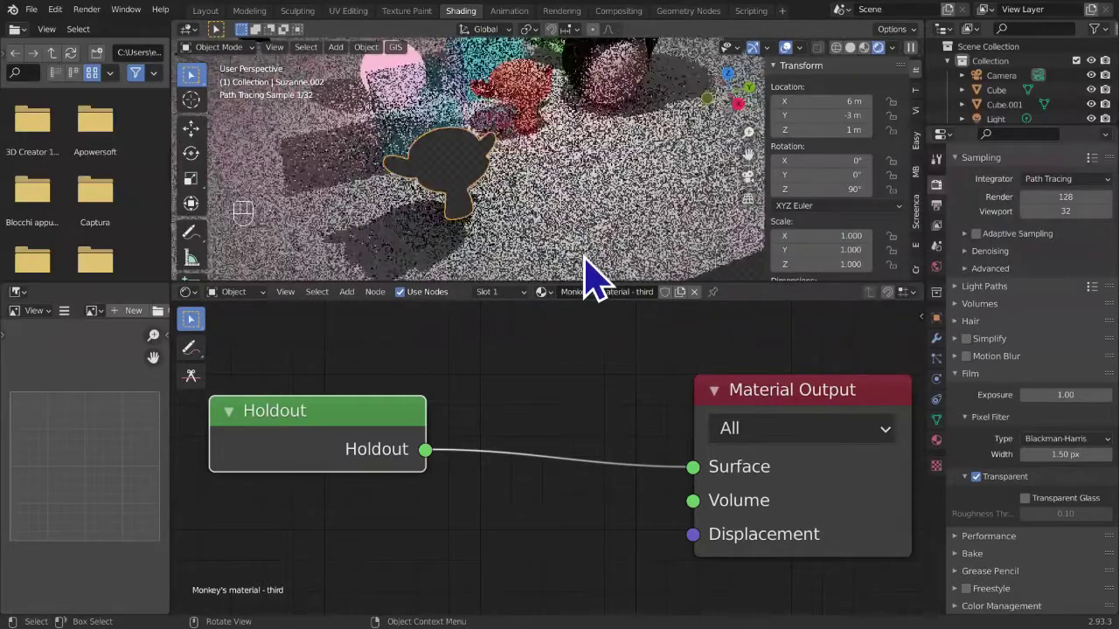
middle_click(607, 267)
middle_click(642, 261)
left_click(642, 260)
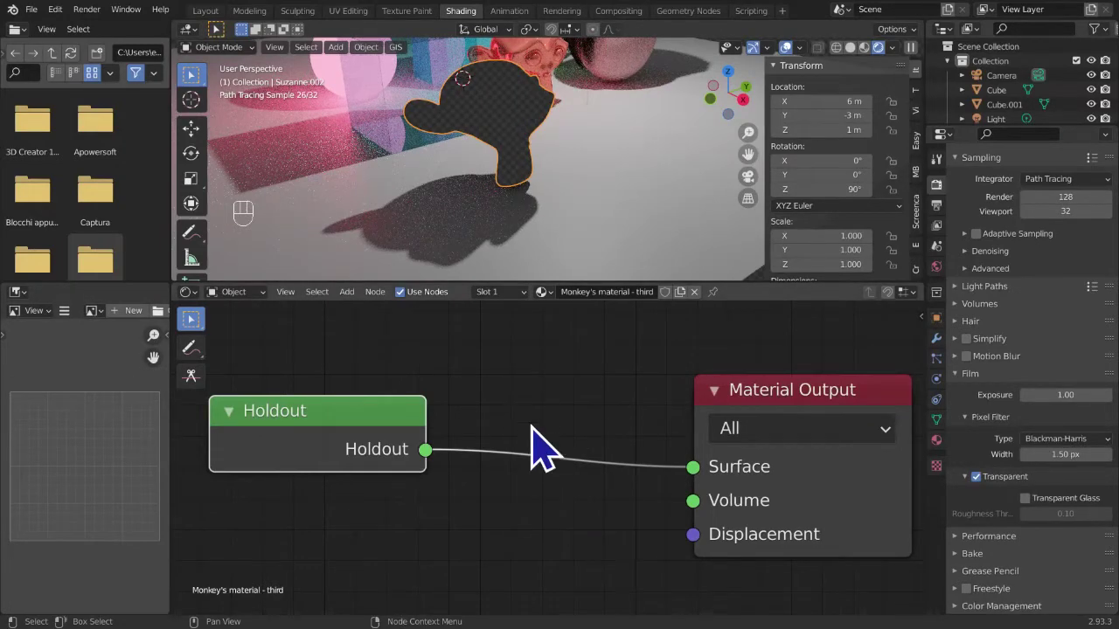
left_click(378, 460)
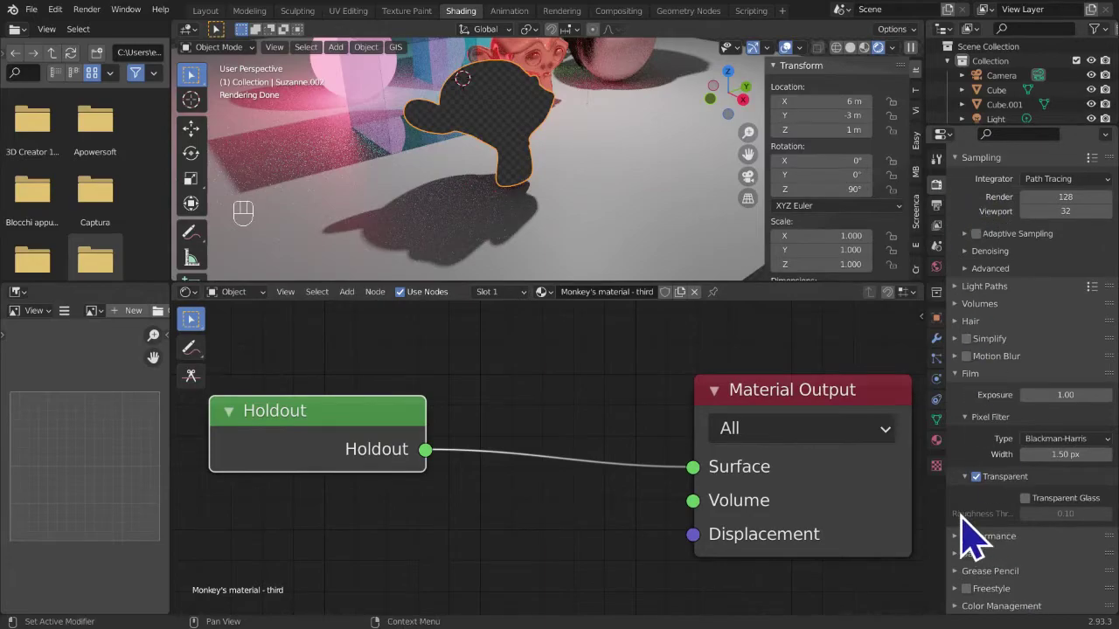
left_click(985, 487)
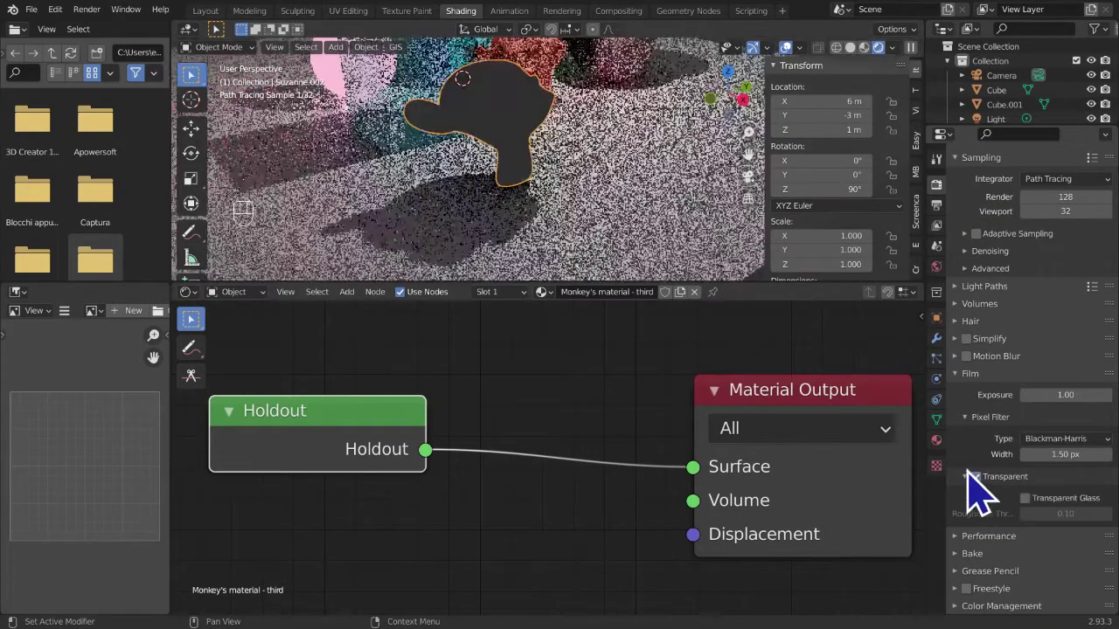
middle_click(611, 211)
middle_click(608, 213)
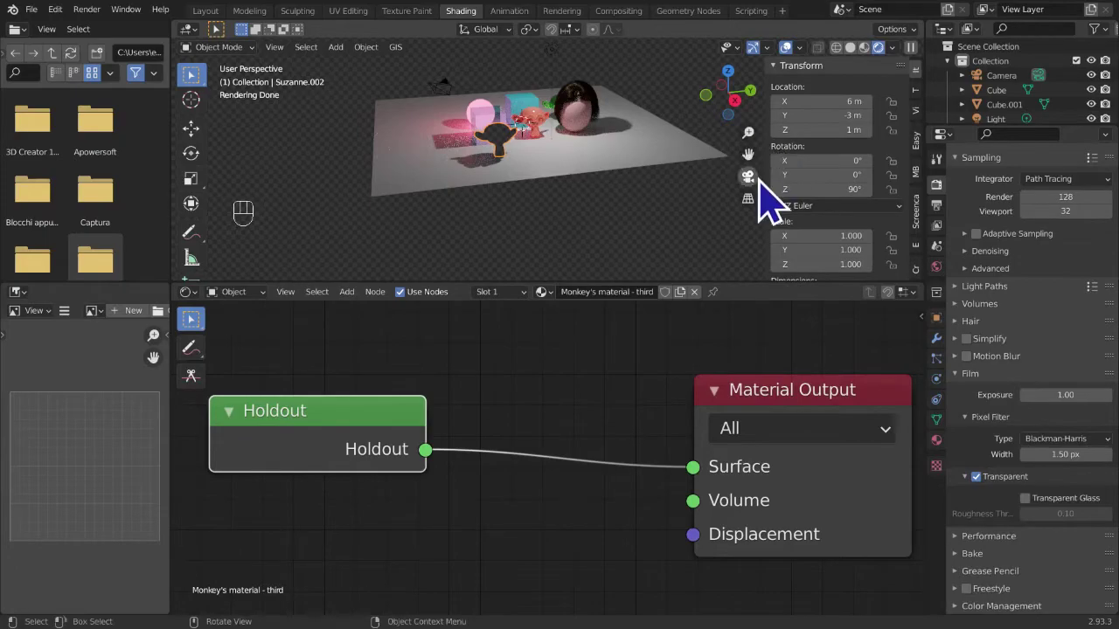
- Look through the camera, lock it to the view, frame the haired head on the floor, then unlock
left_click(772, 196)
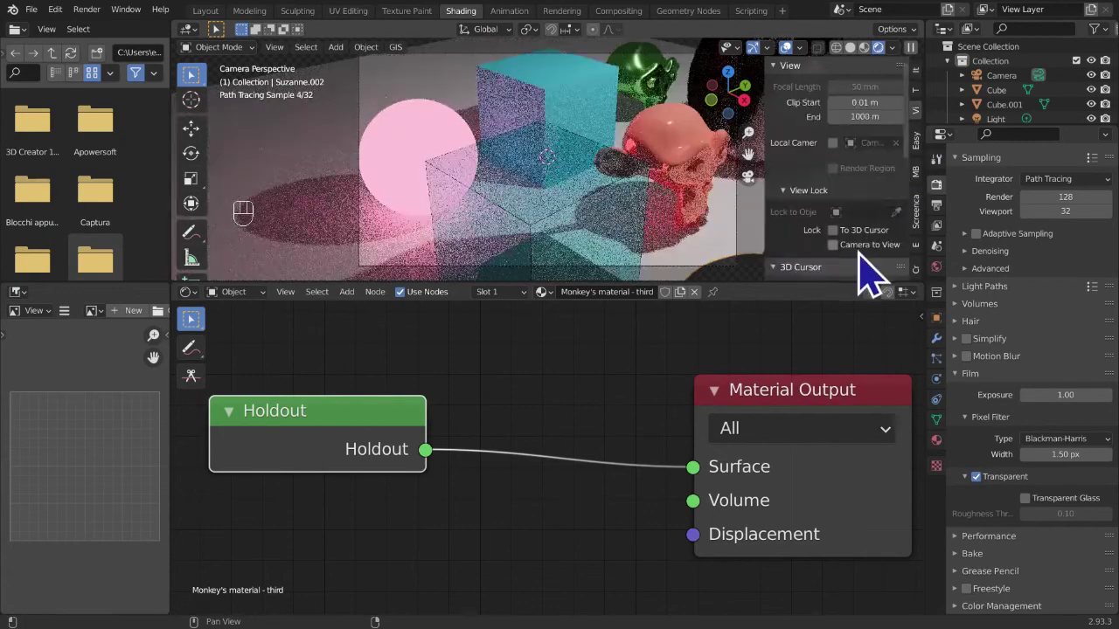
left_click_drag(876, 271, 835, 257)
middle_click(588, 208)
left_click_drag(641, 231, 672, 227)
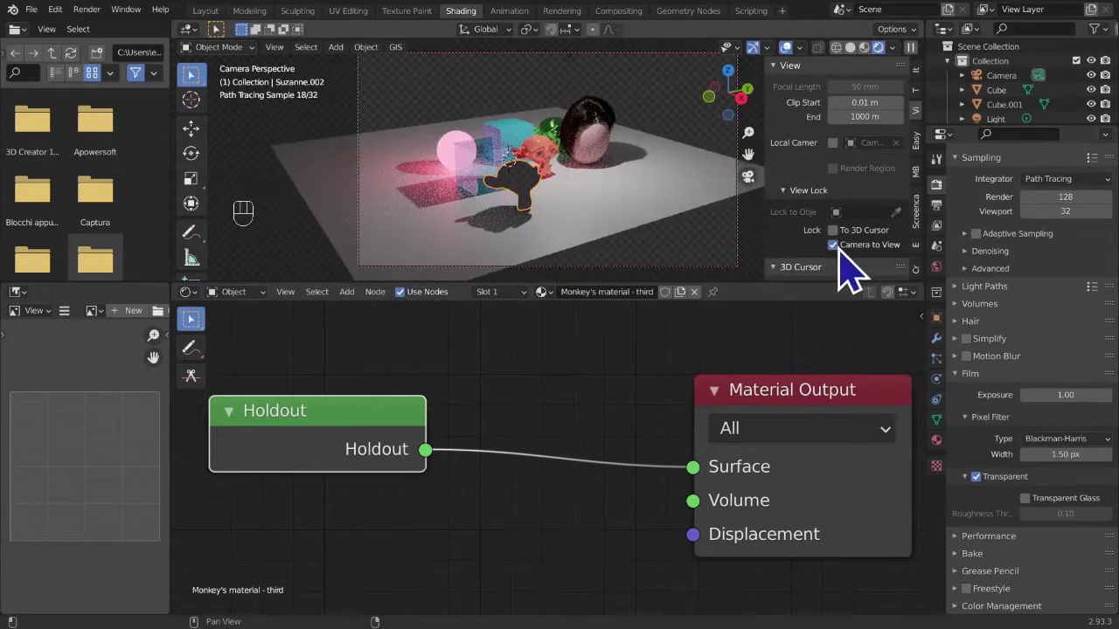
left_click(851, 255)
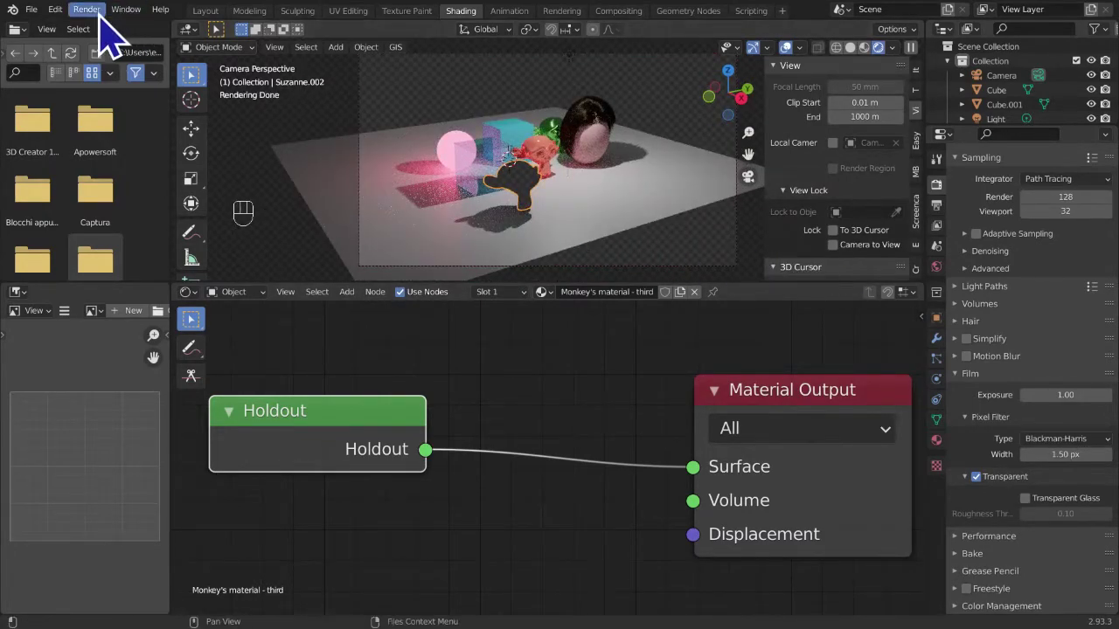
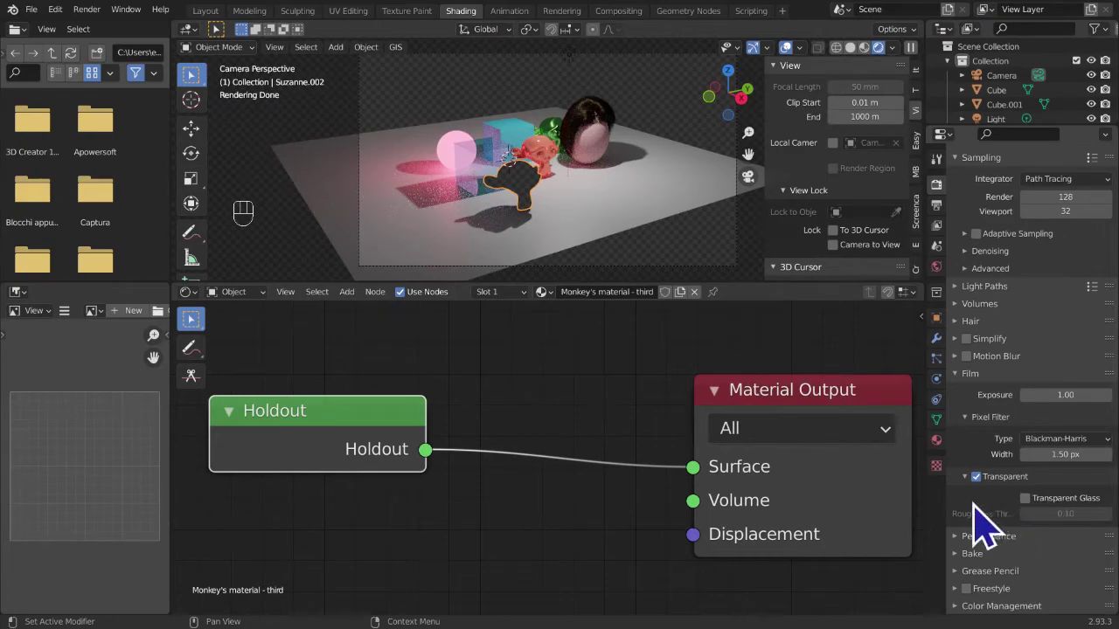
left_click(995, 502)
left_click(995, 501)
left_click(987, 504)
left_click(987, 547)
left_click(991, 543)
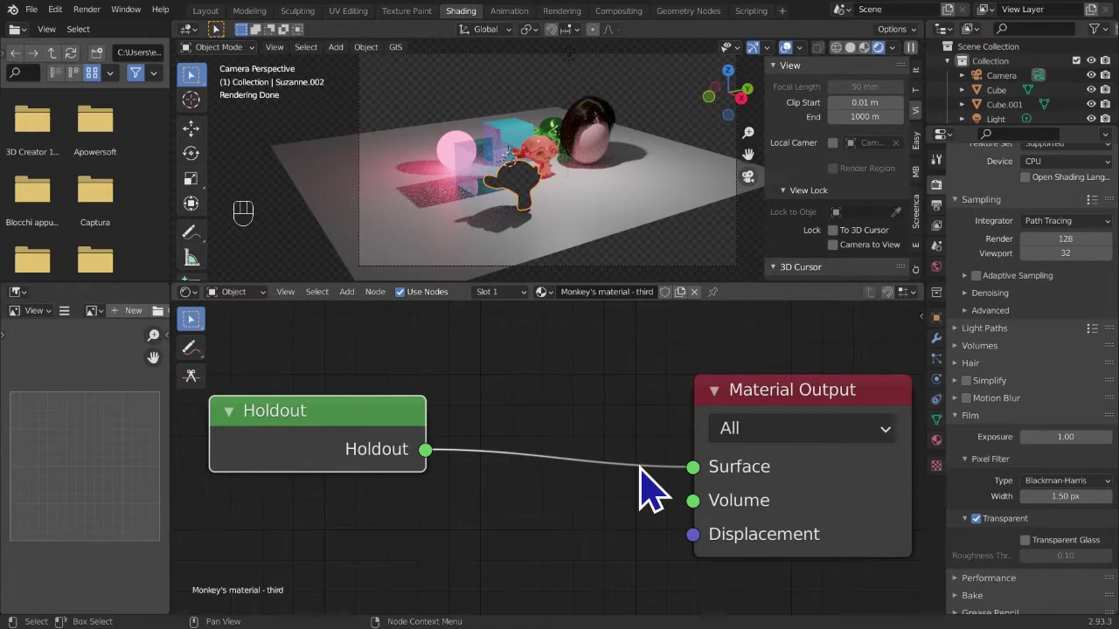
middle_click(1090, 292)
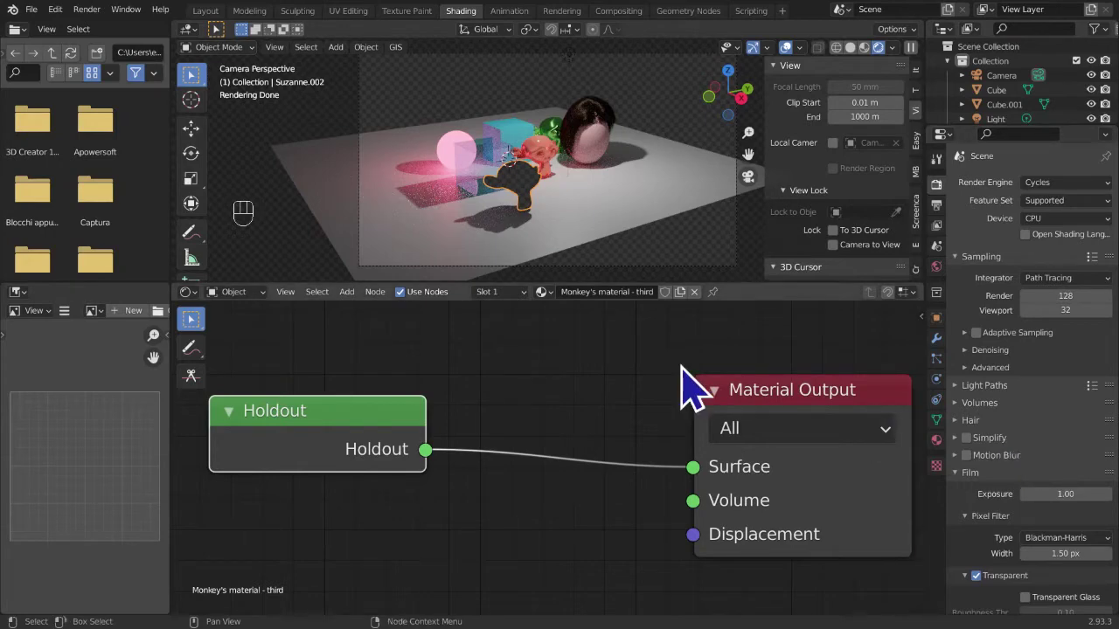
key("t")
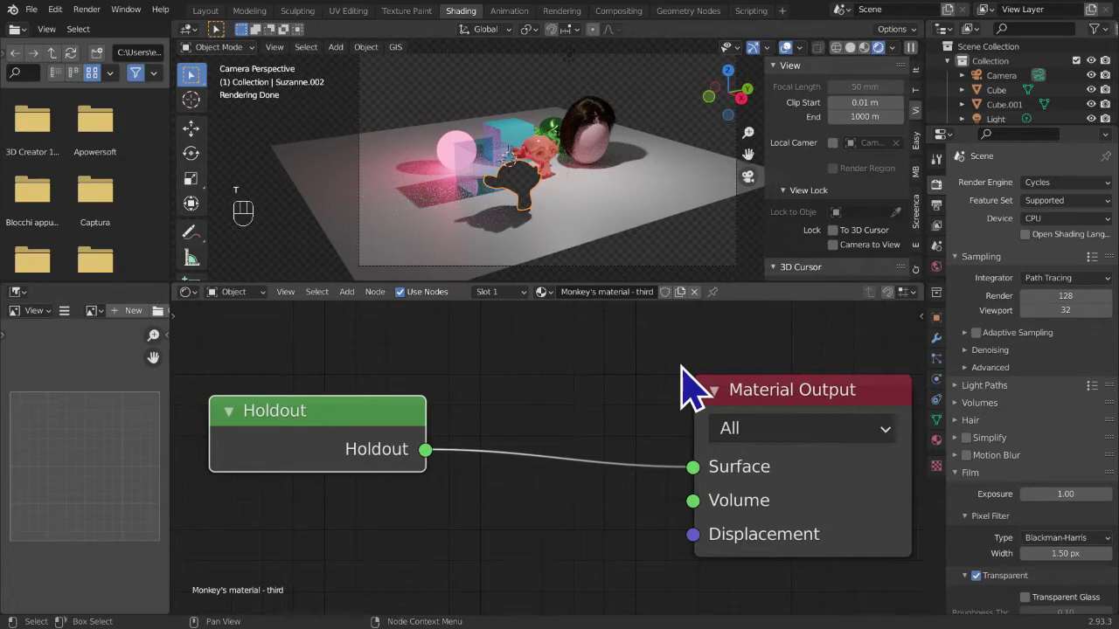
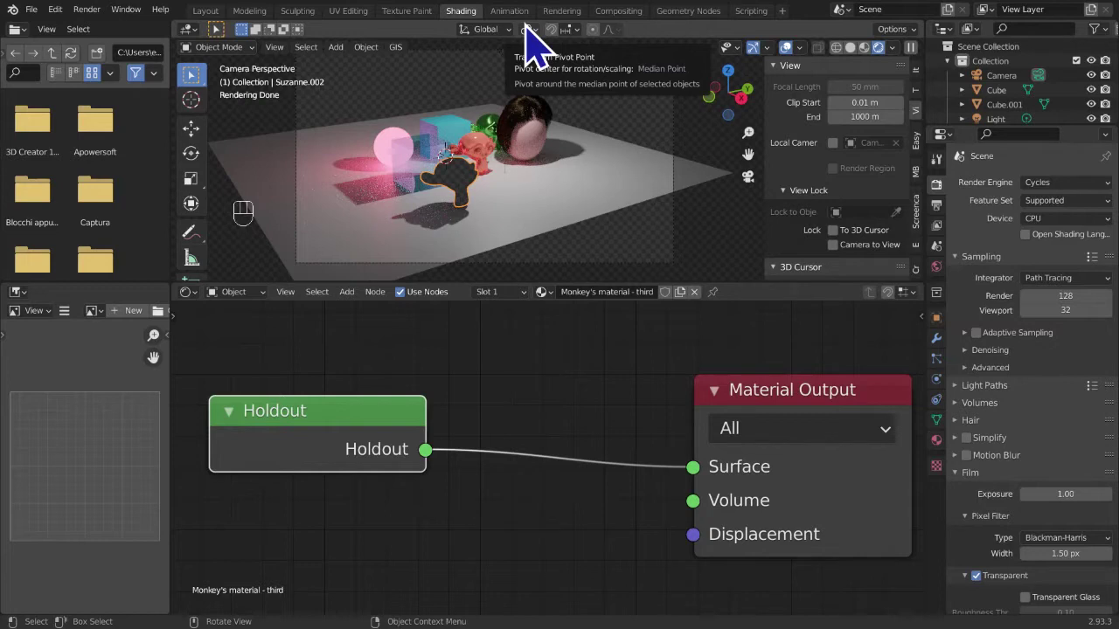
left_click(608, 113)
double_click(608, 113)
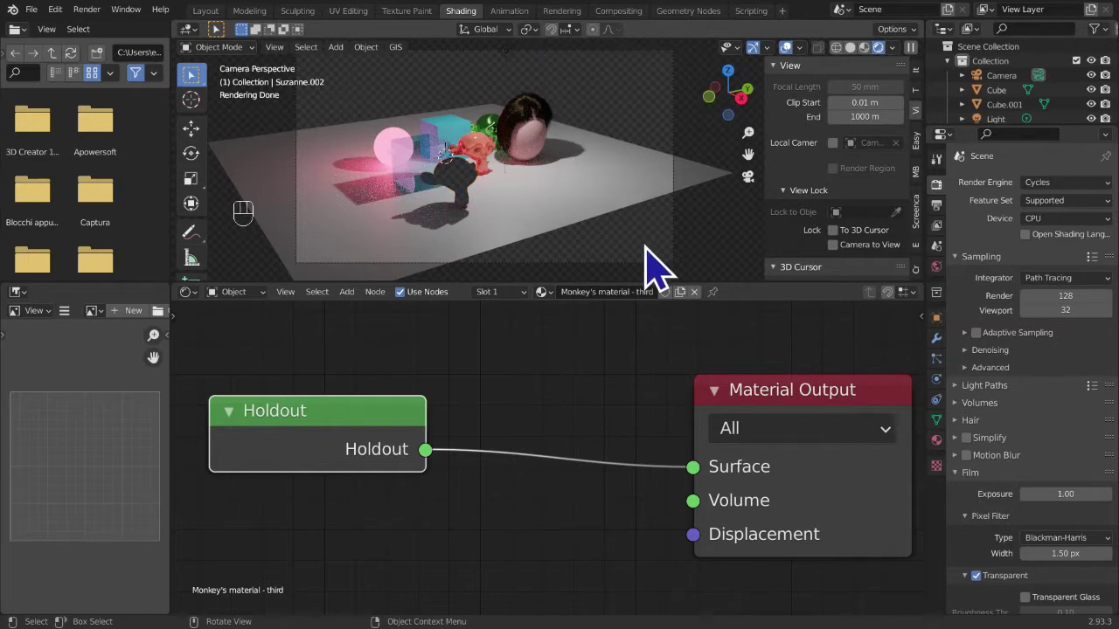
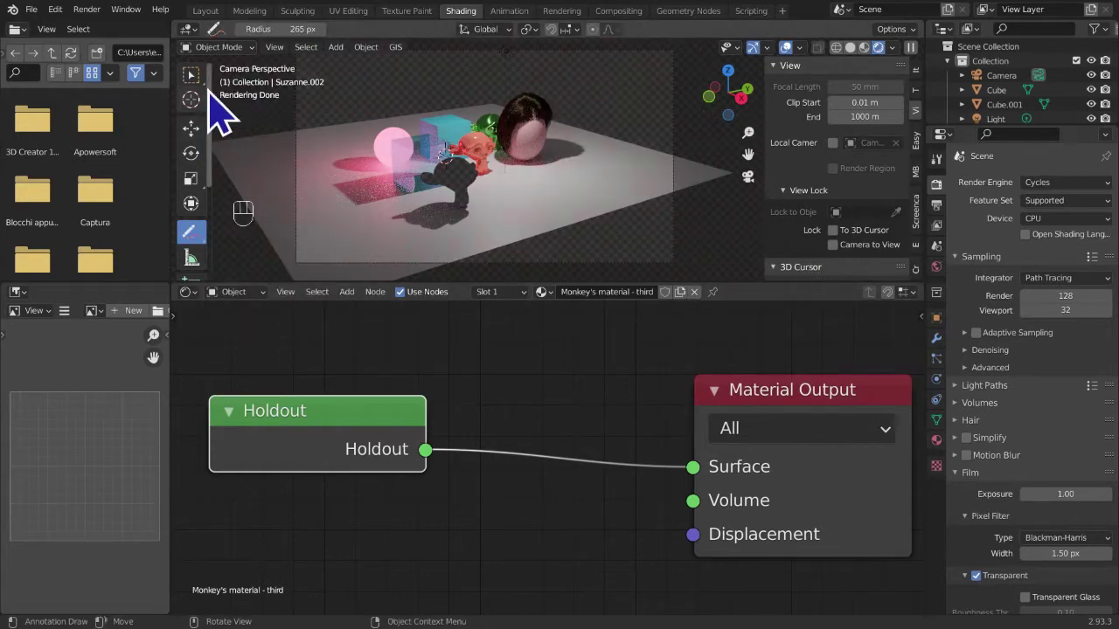
left_click(208, 99)
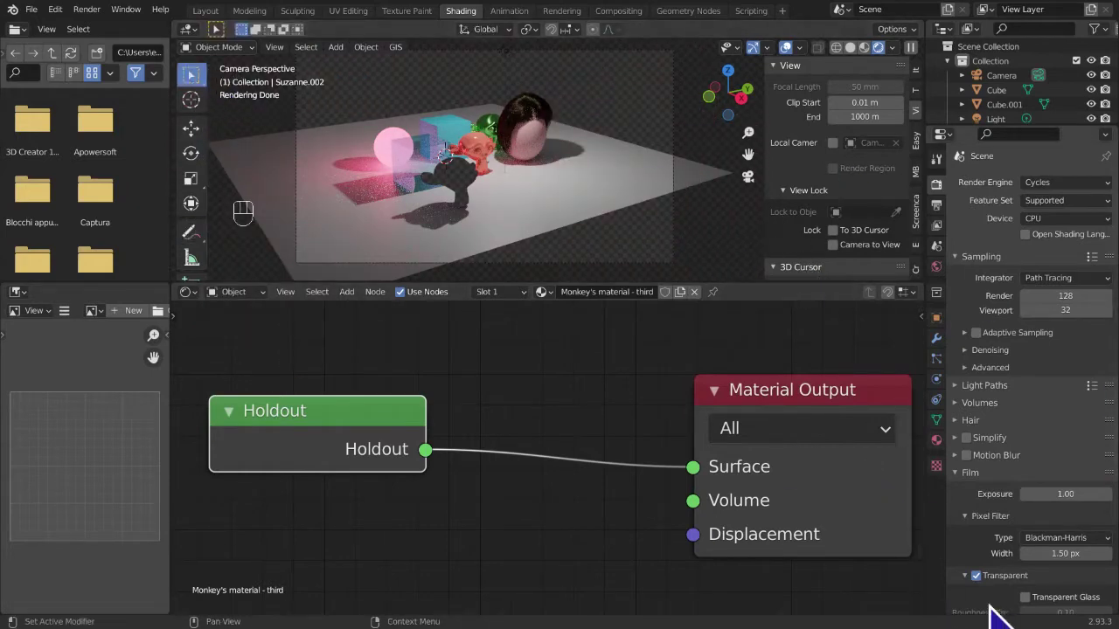
left_click(995, 600)
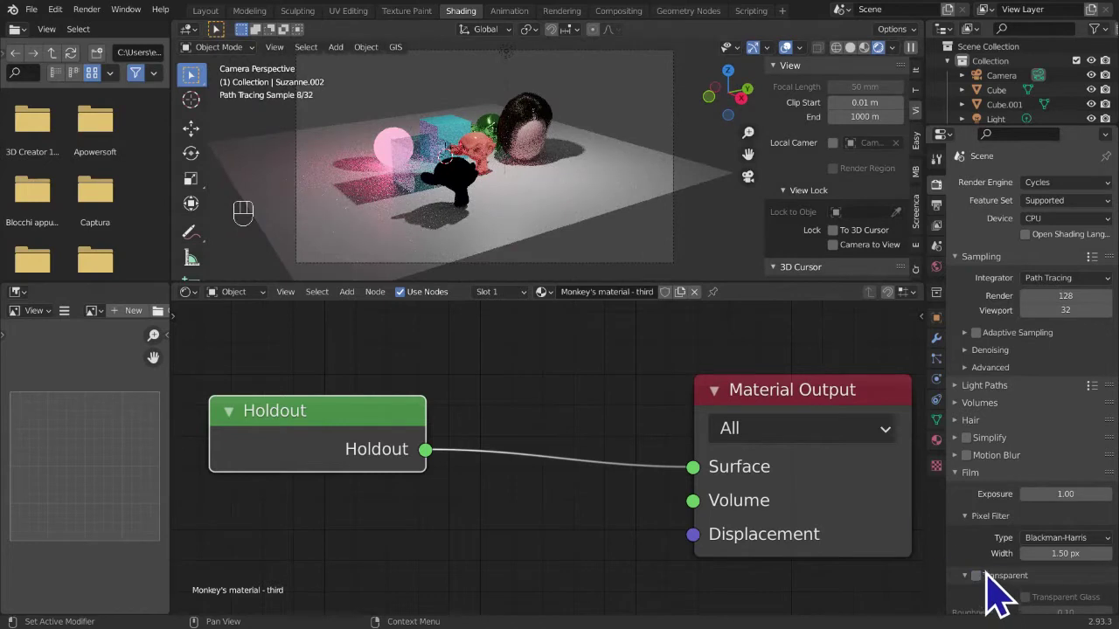
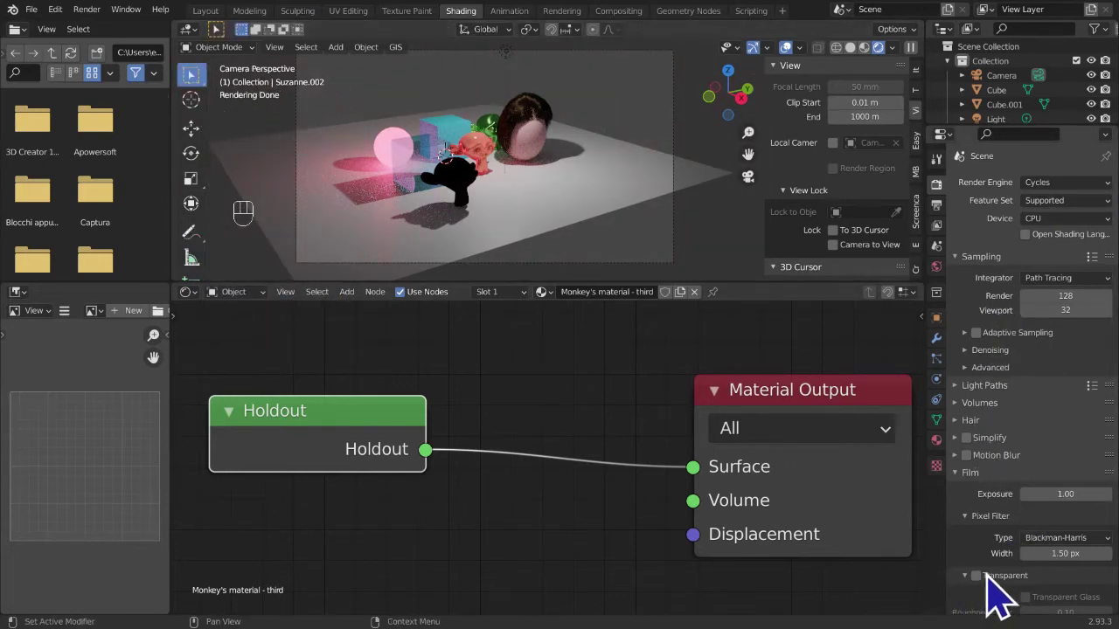
left_click(996, 605)
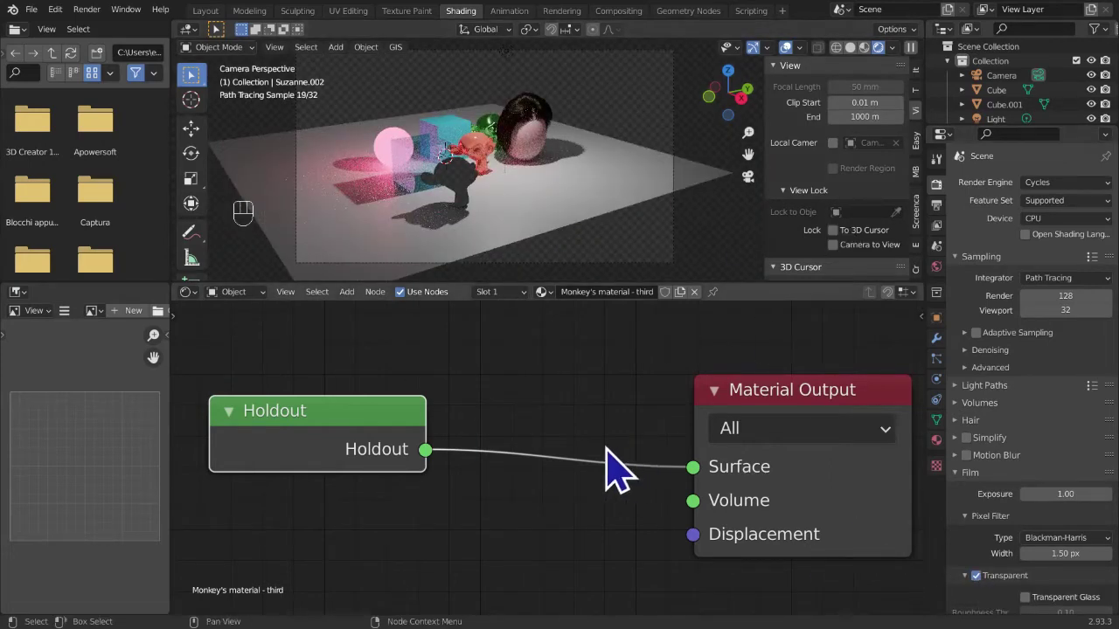
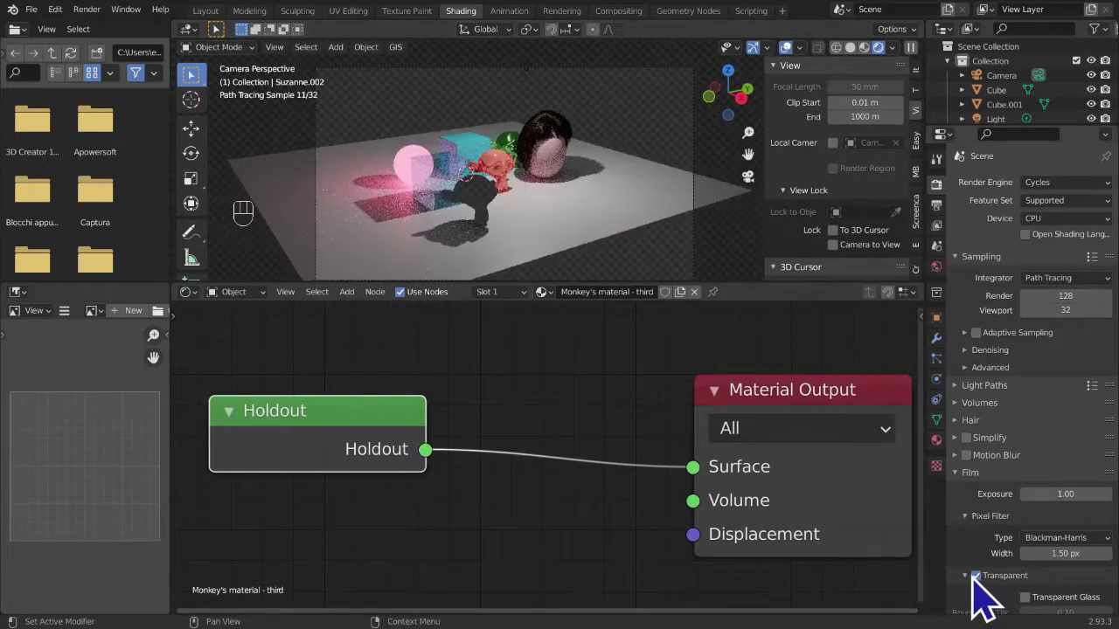
left_click(989, 599)
left_click(993, 599)
left_click(984, 593)
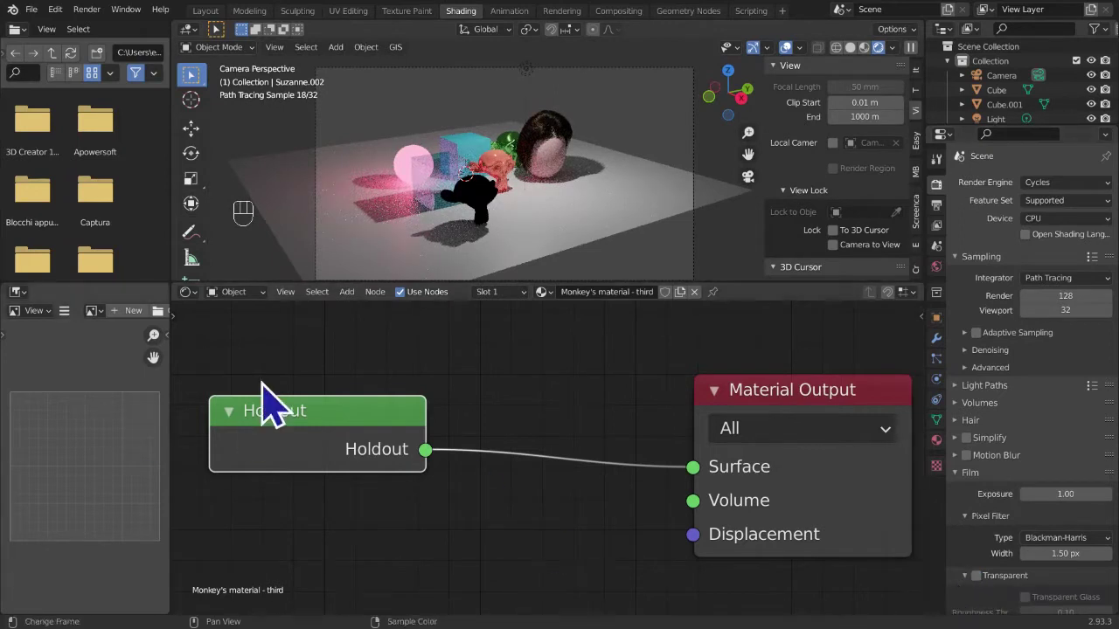
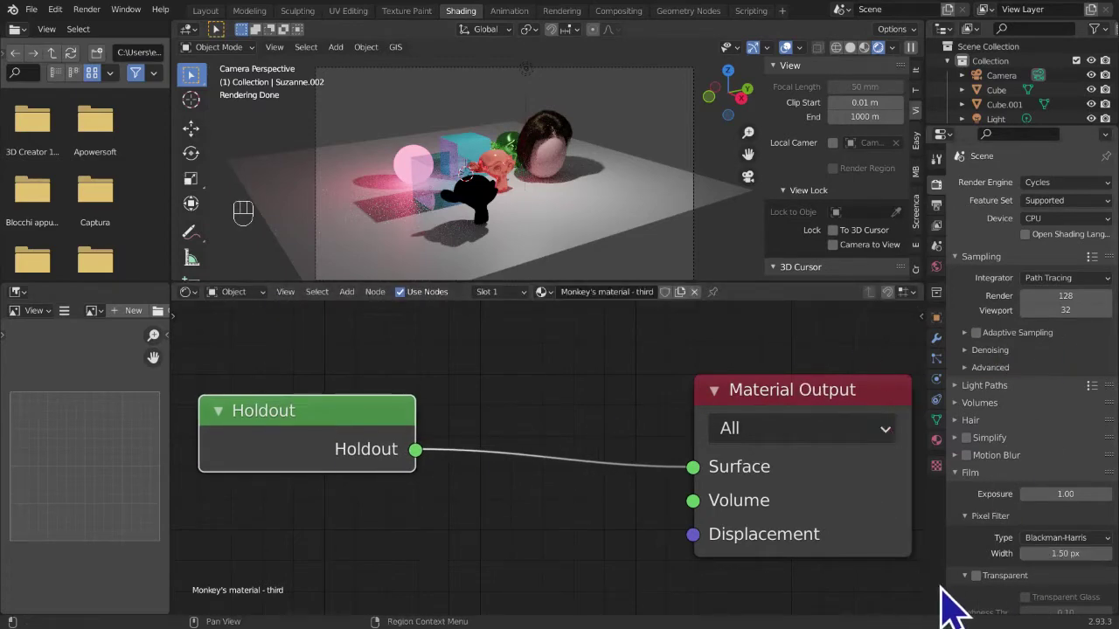
left_click(996, 589)
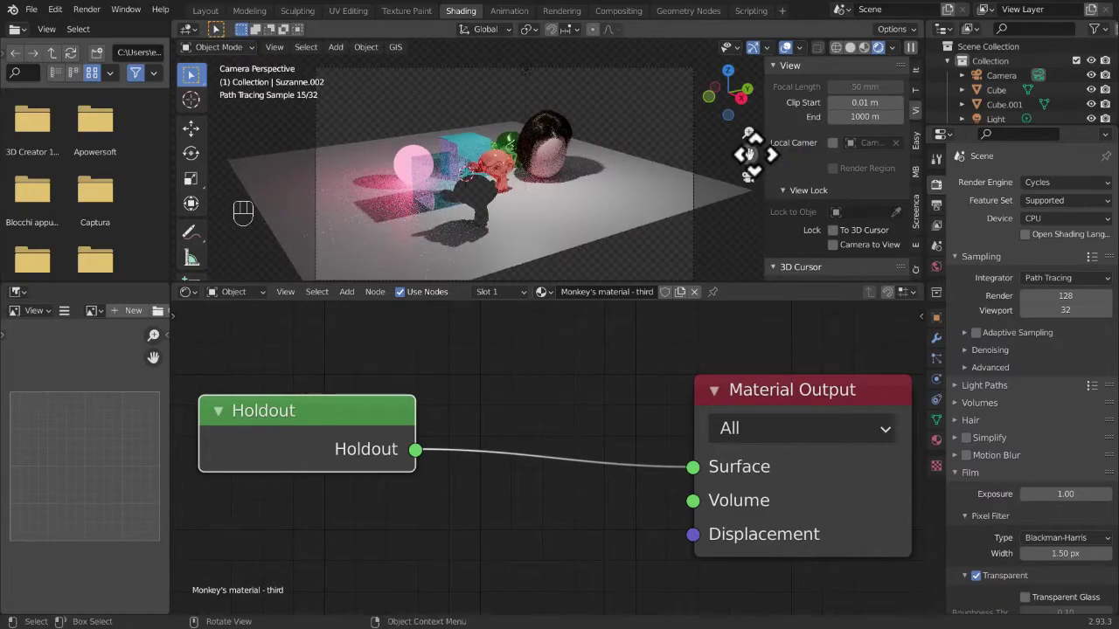
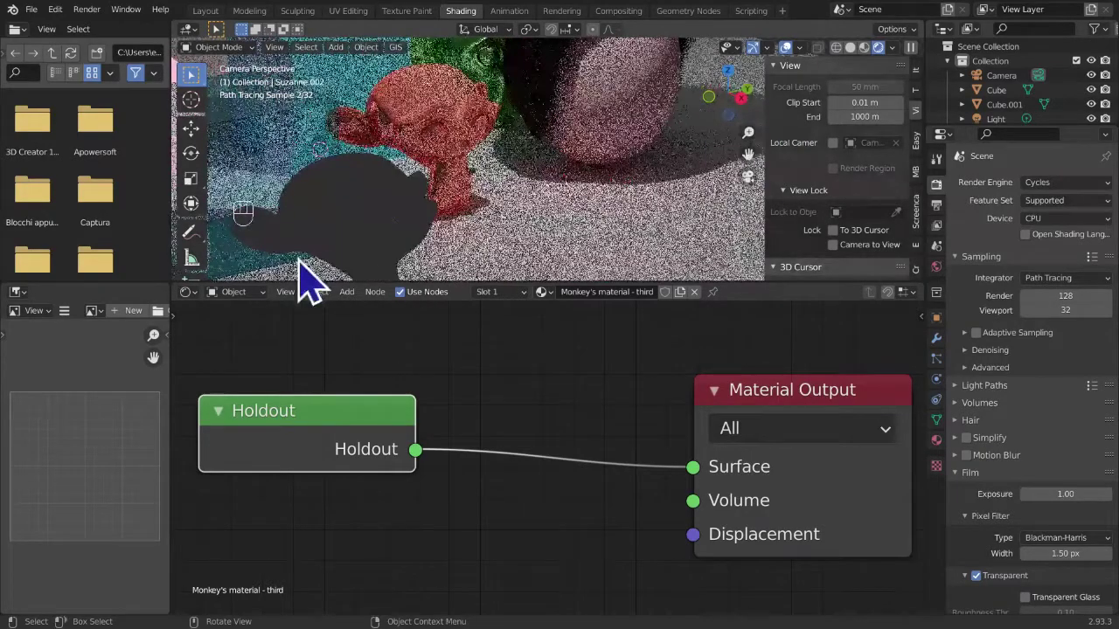
left_click(394, 217)
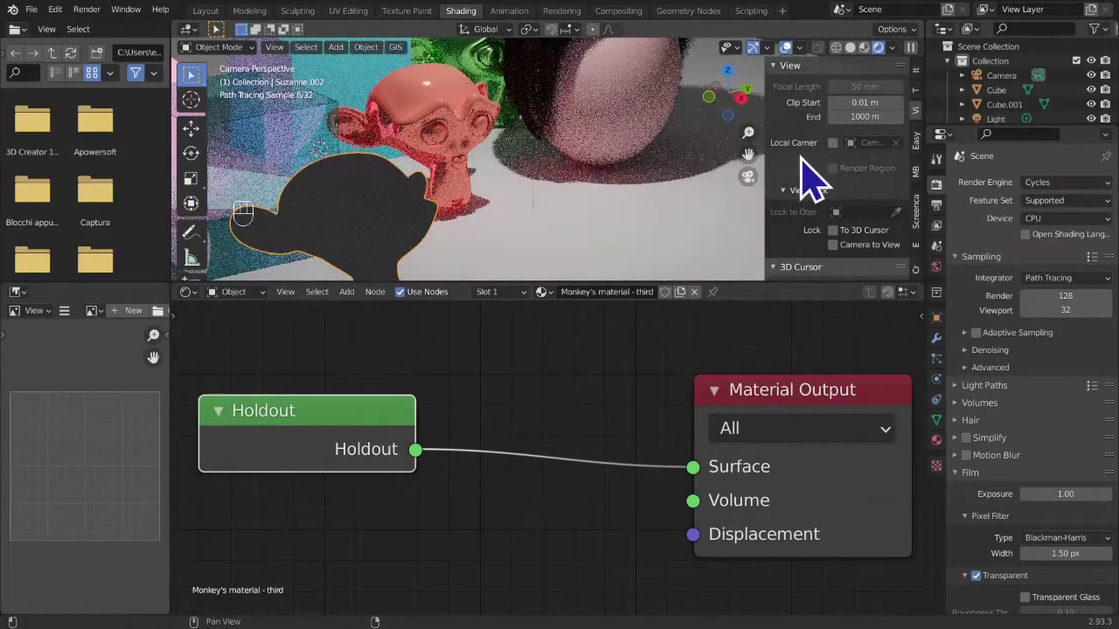
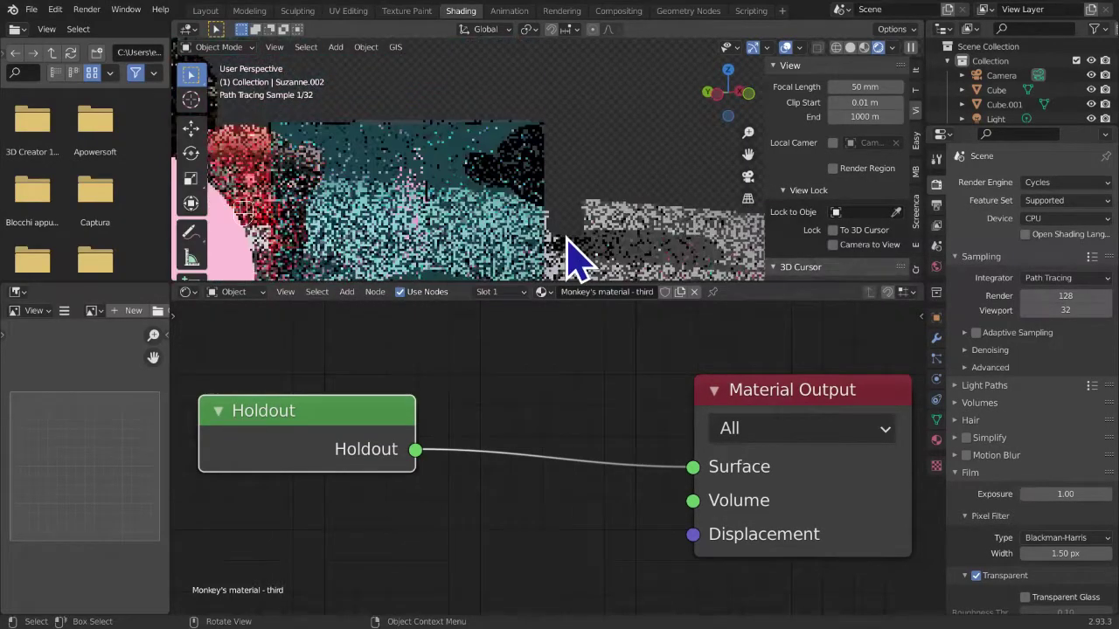
- Orbit the scene, accidentally grab the monkey, and undo the move repeatedly
left_click_drag(538, 282, 354, 277)
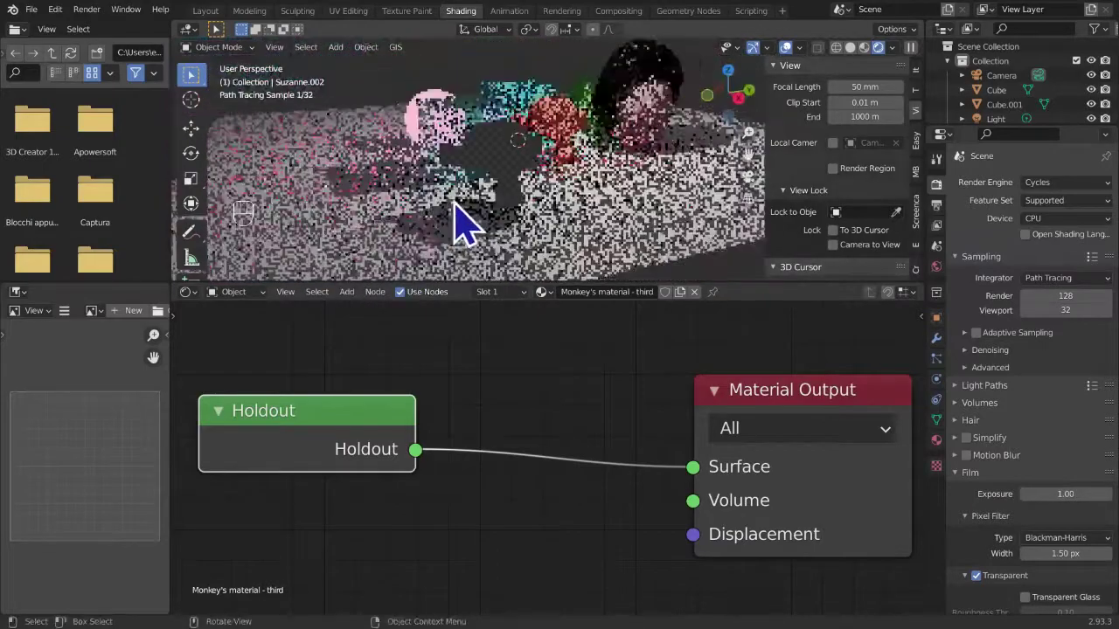
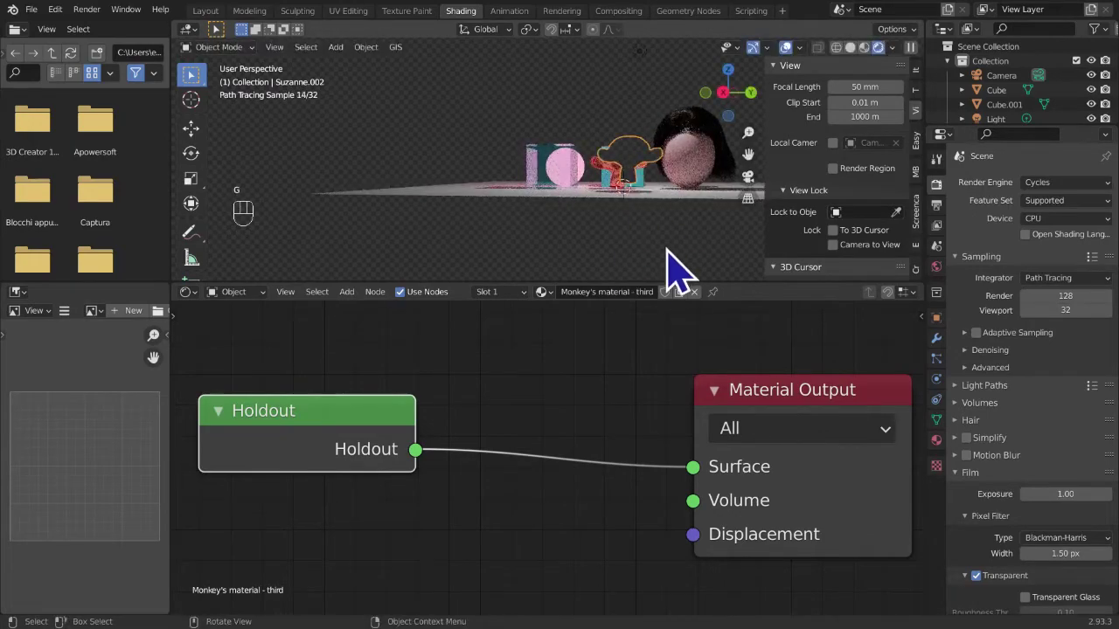
key("g")
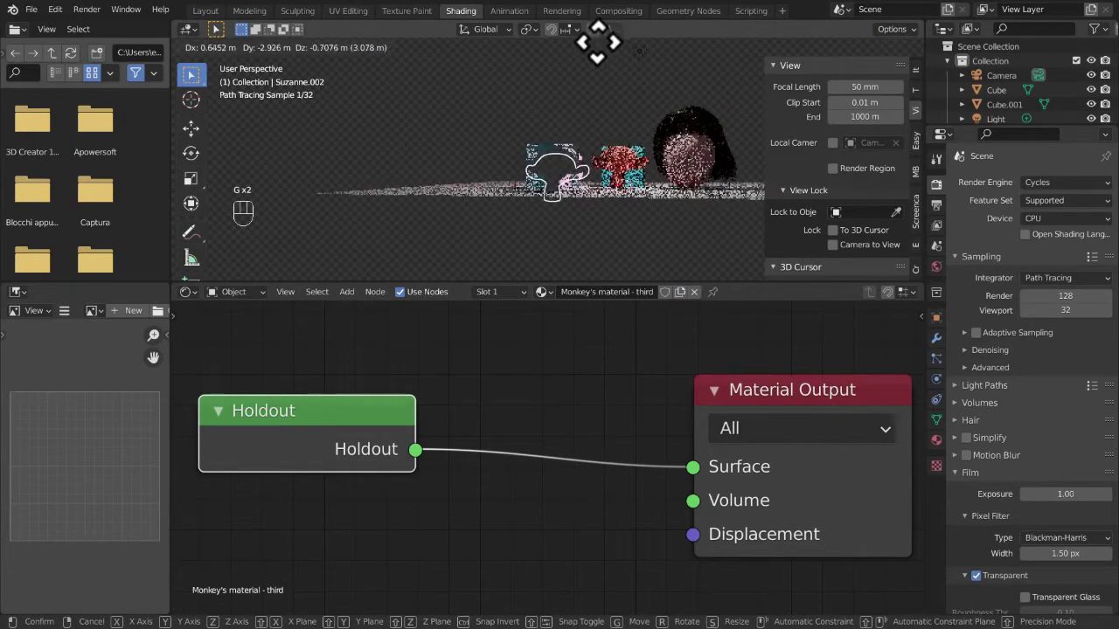
left_click(613, 252)
key("ctrl+z")
key("ctrl+z")
key("ctrl+z")
key("ctrl+z")
key("ctrl+z")
key("ctrl+z")
key("ctrl+z")
key("ctrl+z")
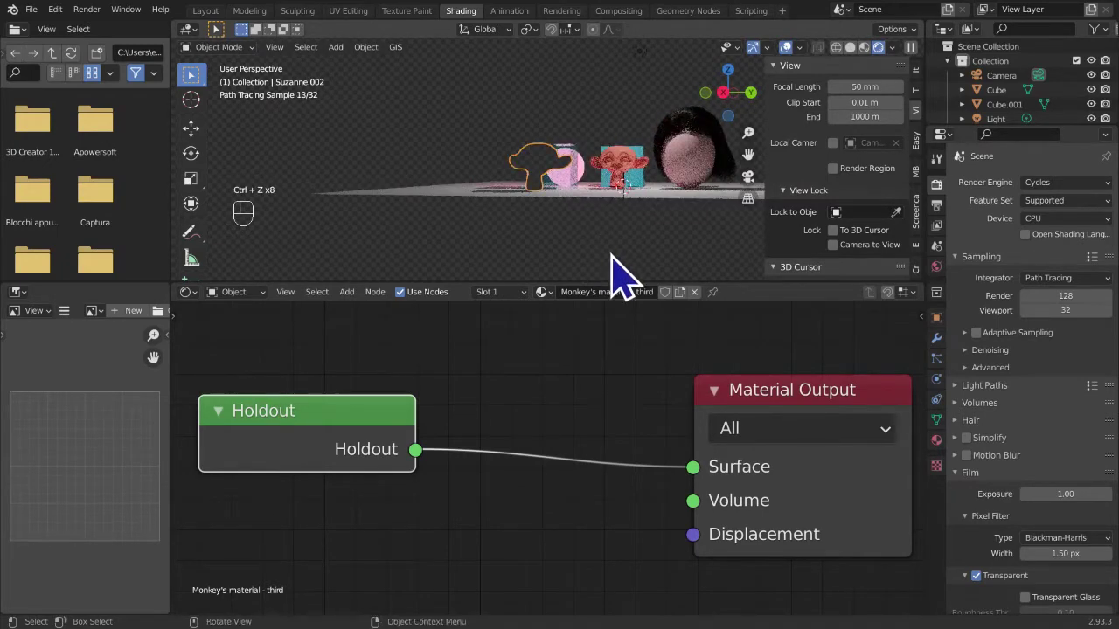
- Inspect the scene from directly above, then orbit back down toward the floor plane
left_click_drag(626, 268, 715, 262)
left_click(711, 249)
left_click_drag(754, 121, 744, 128)
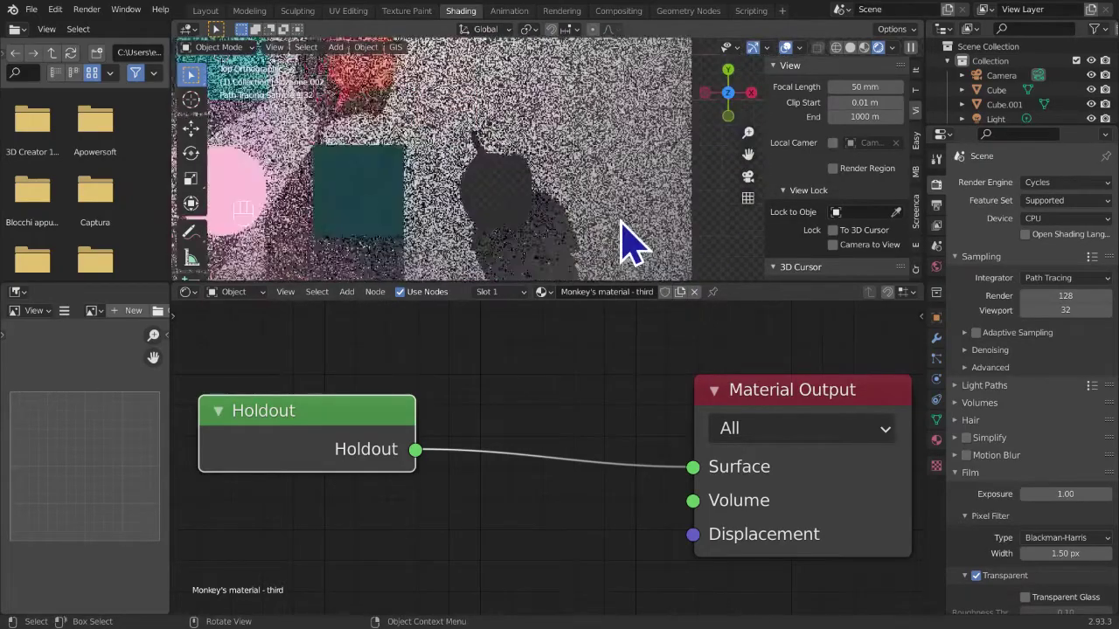
left_click_drag(647, 235, 651, 233)
left_click_drag(509, 223, 474, 100)
left_click_drag(659, 275, 529, 238)
left_click(737, 97)
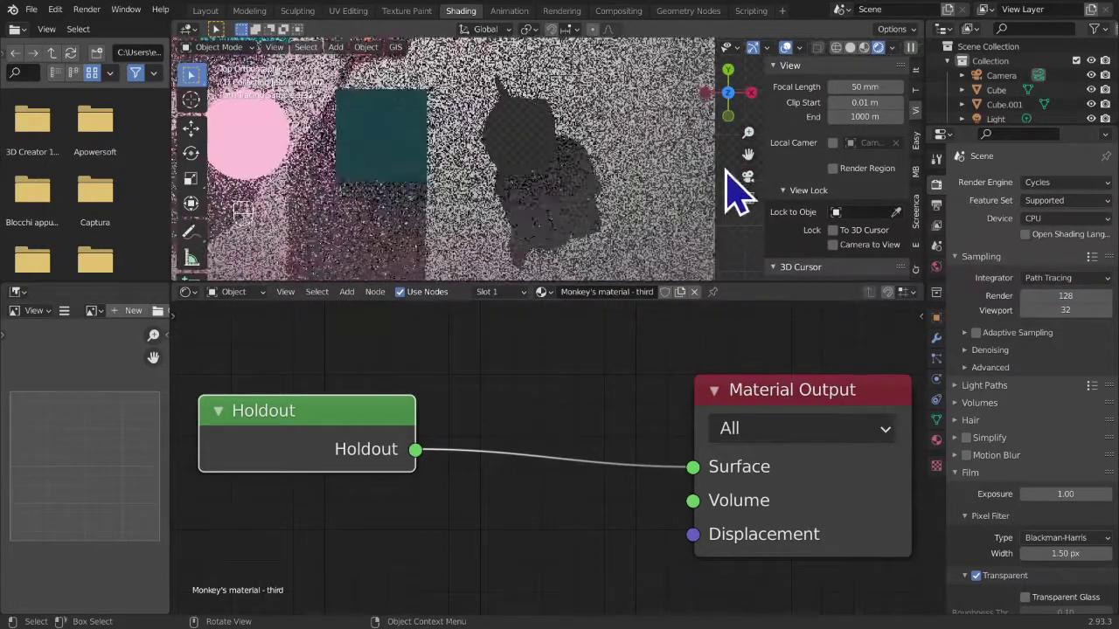
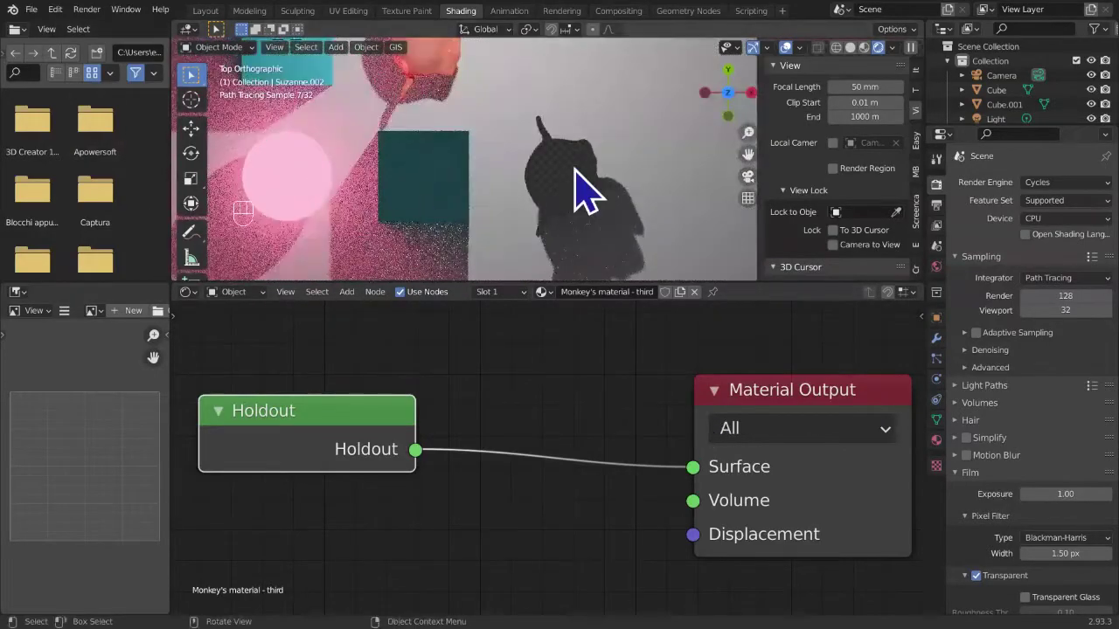
left_click(593, 191)
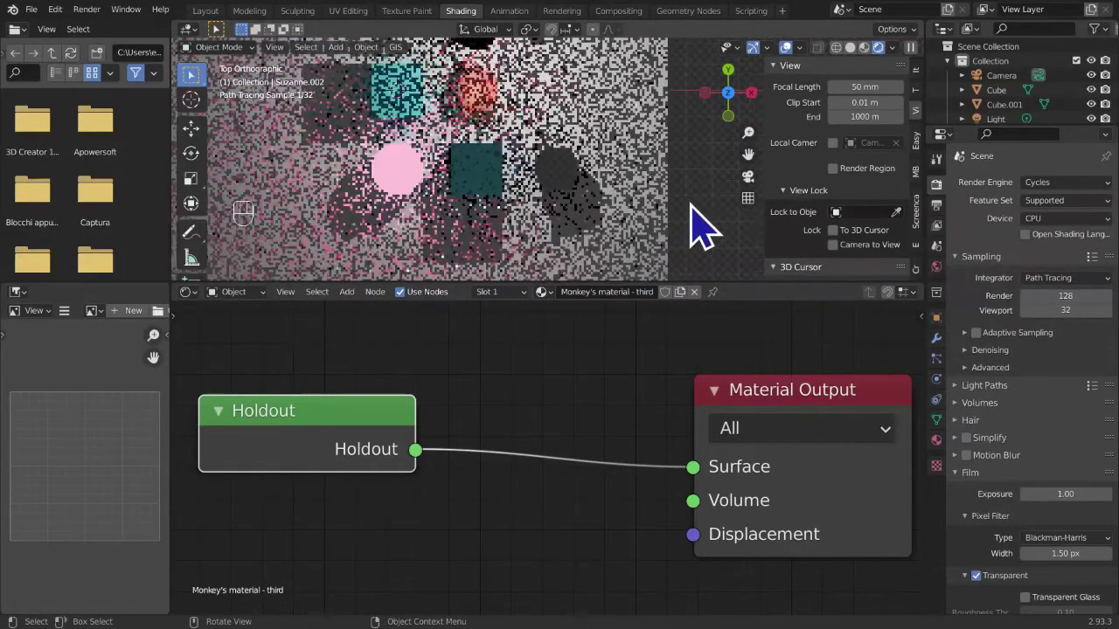
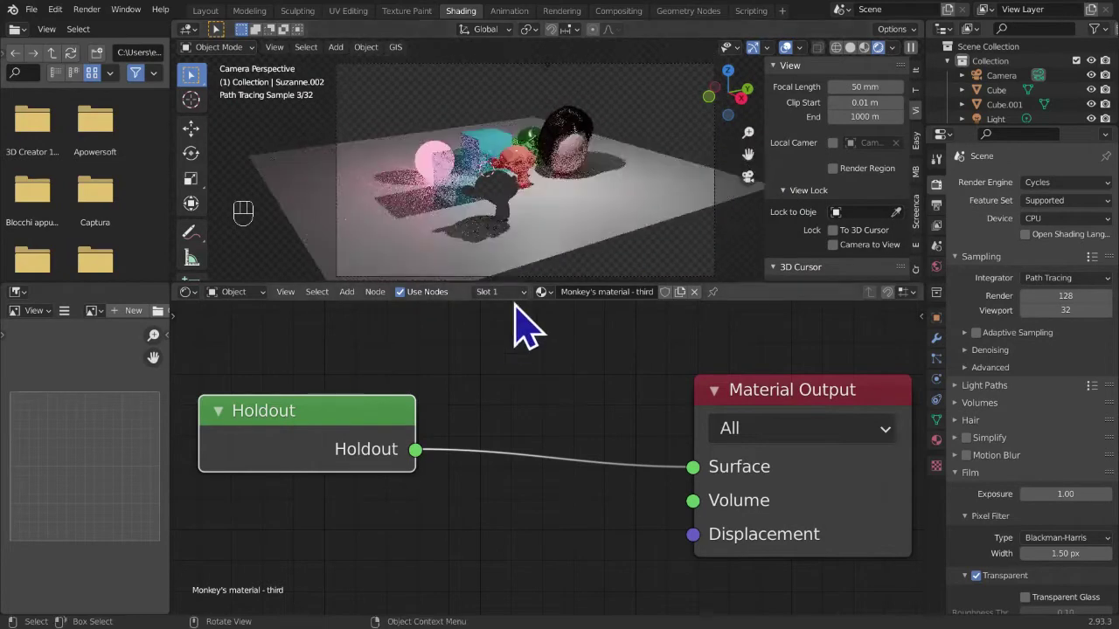
left_click_drag(355, 304, 321, 304)
left_click_drag(364, 305, 427, 179)
middle_click(538, 189)
- Select the hair-covered head and pan its material node graph into view in the Shader Editor
left_click(473, 151)
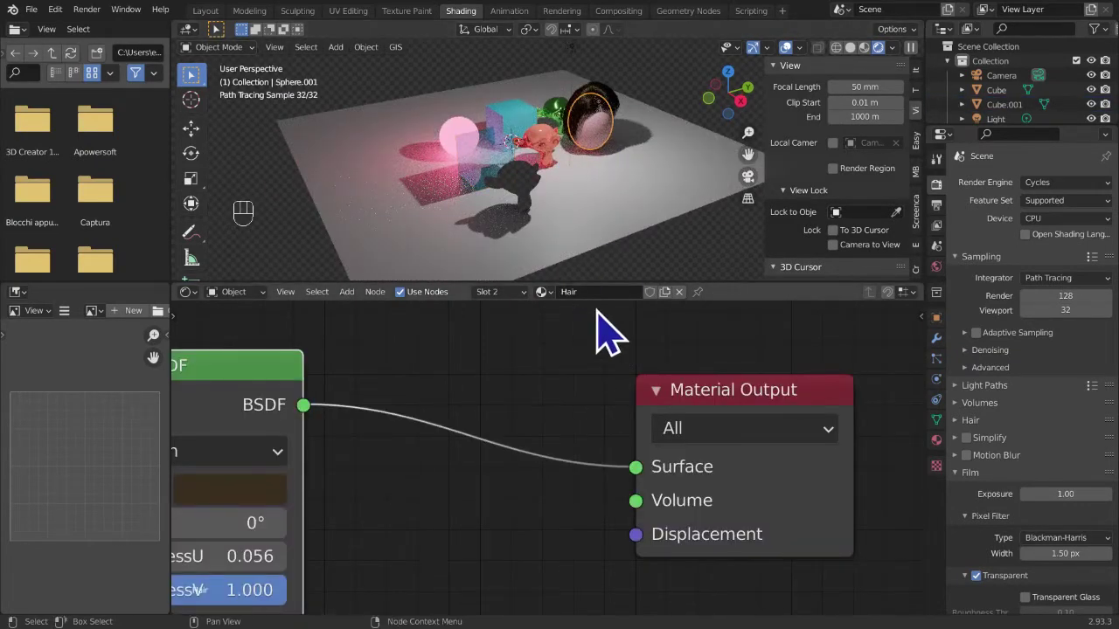
left_click_drag(1050, 199, 493, 264)
left_click_drag(503, 255, 530, 246)
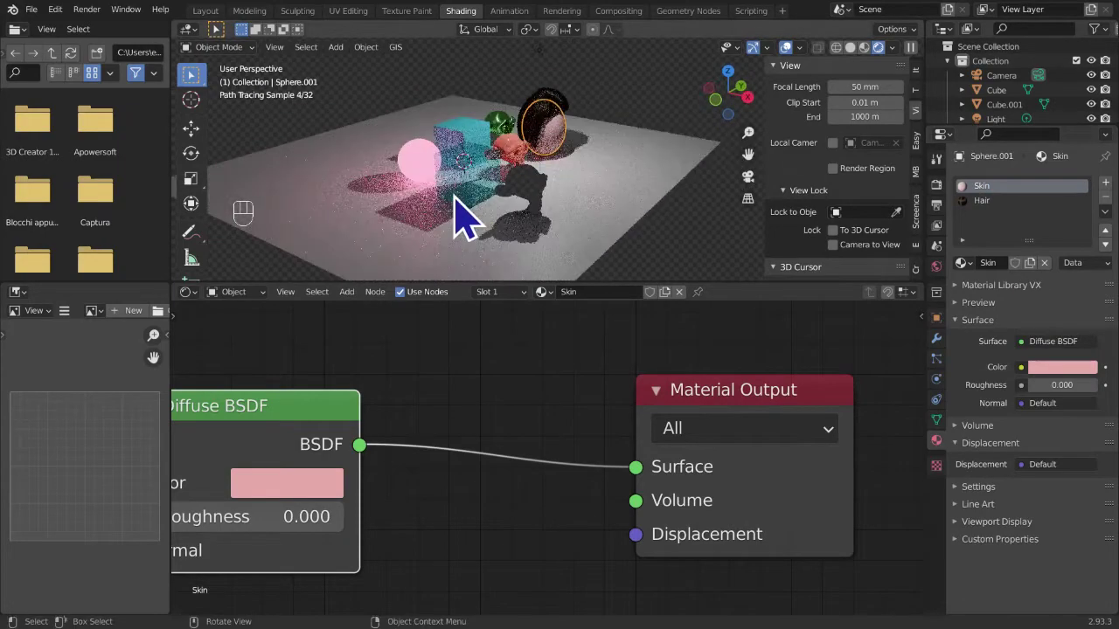
- Slide the glowing pink sphere across the floor, then undo the move
left_click(439, 191)
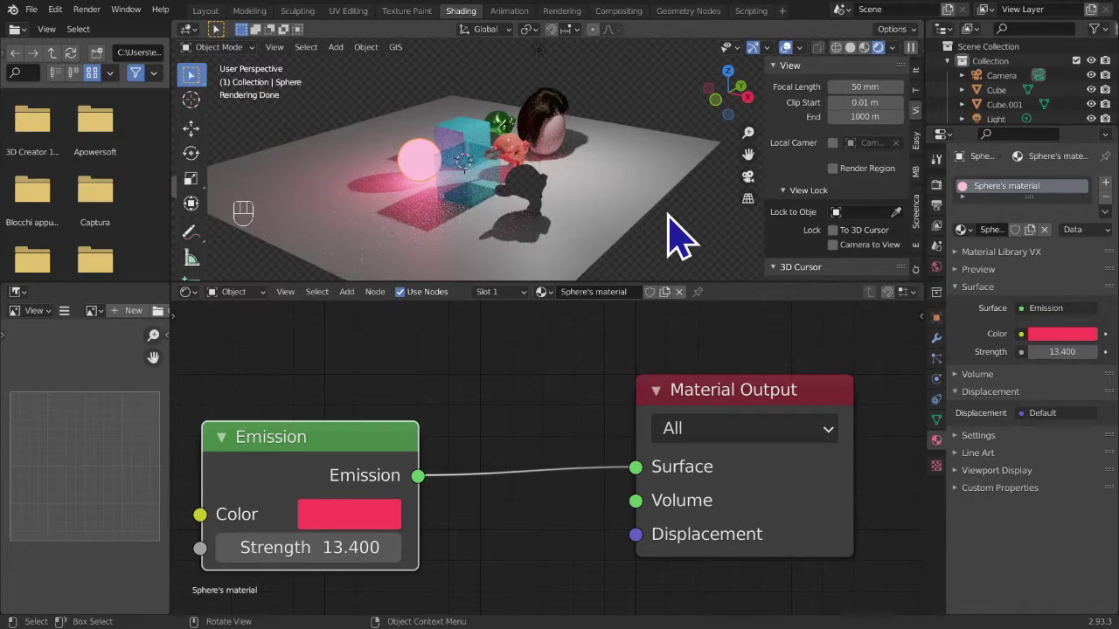
key("g")
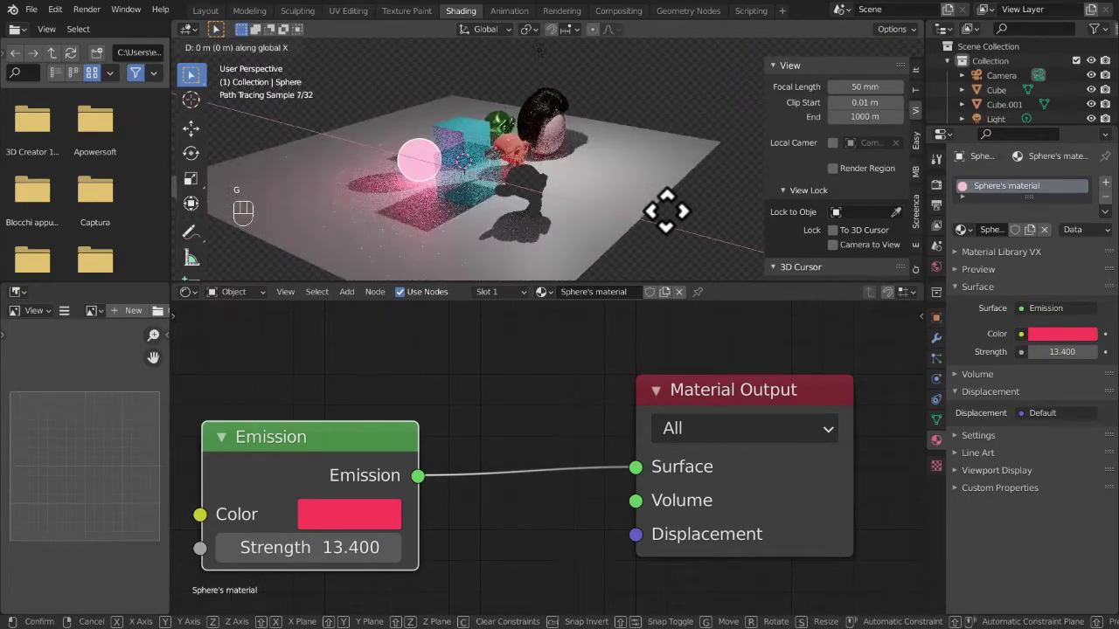
left_click_drag(593, 253, 526, 250)
left_click_drag(528, 251, 641, 277)
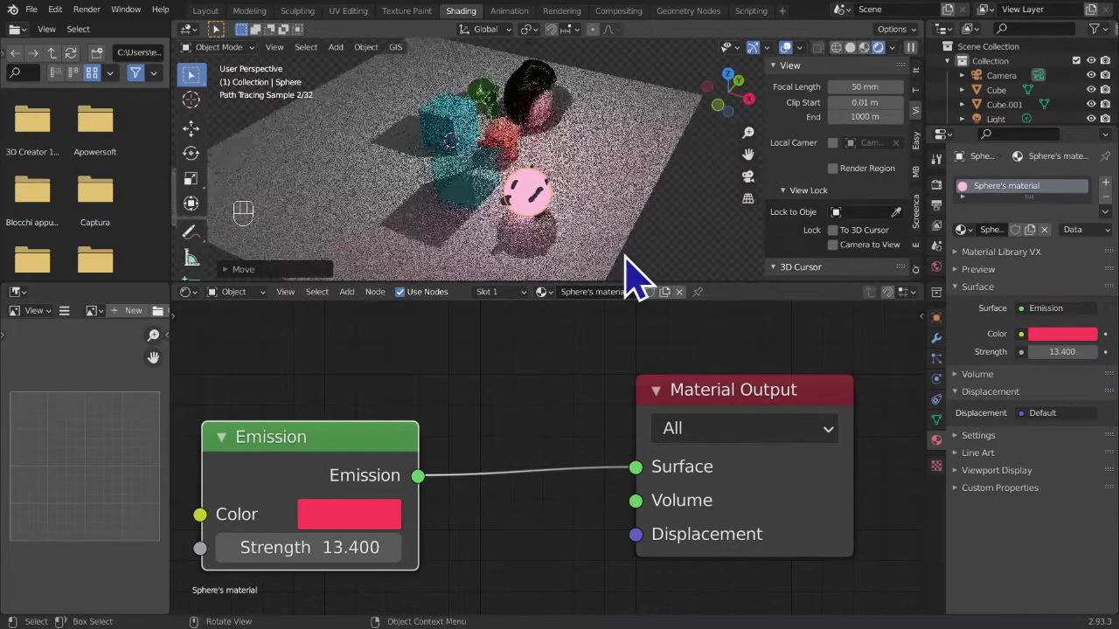
key("ctrl+z")
- Duplicate the pink sphere as Sphere.002, place the copy in front of the monkey, and reselect the head
key("shift+d")
key("g")
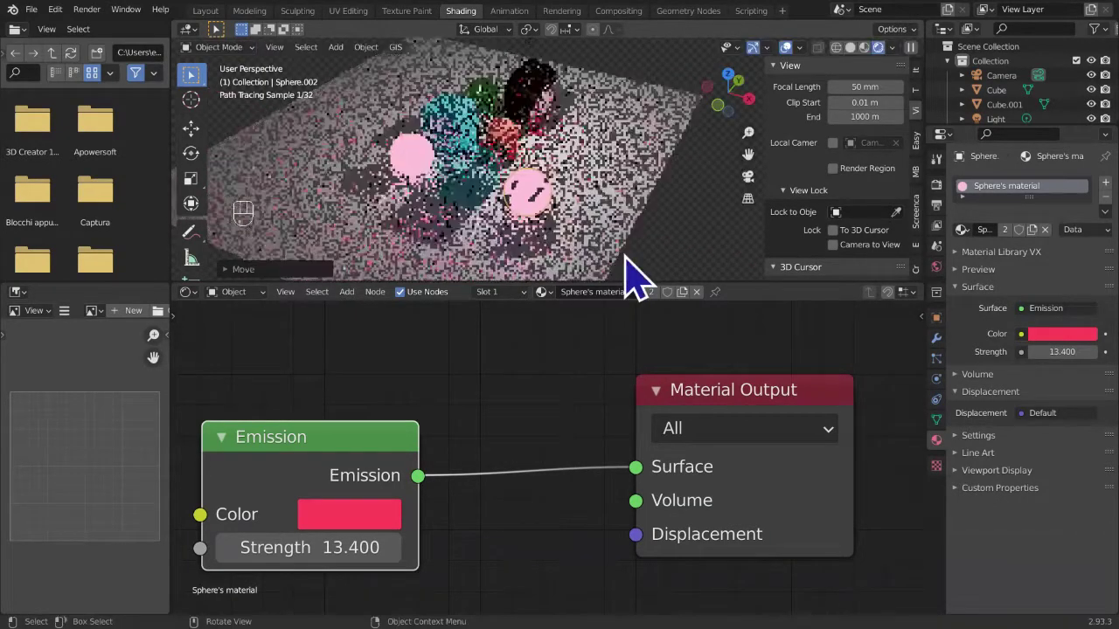
left_click_drag(622, 273, 544, 243)
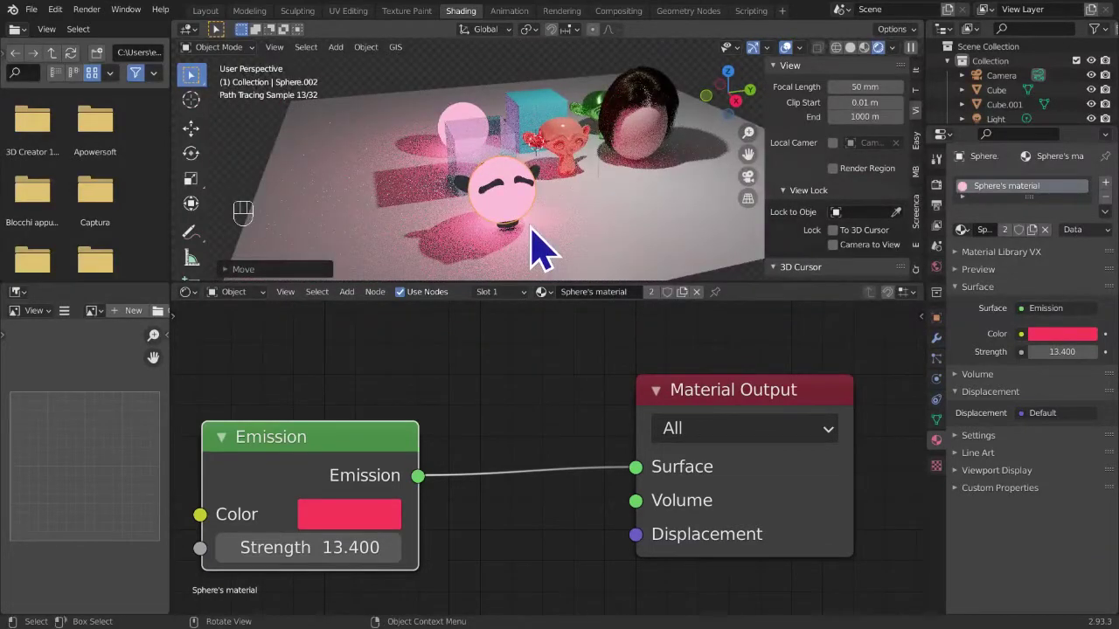
key("g")
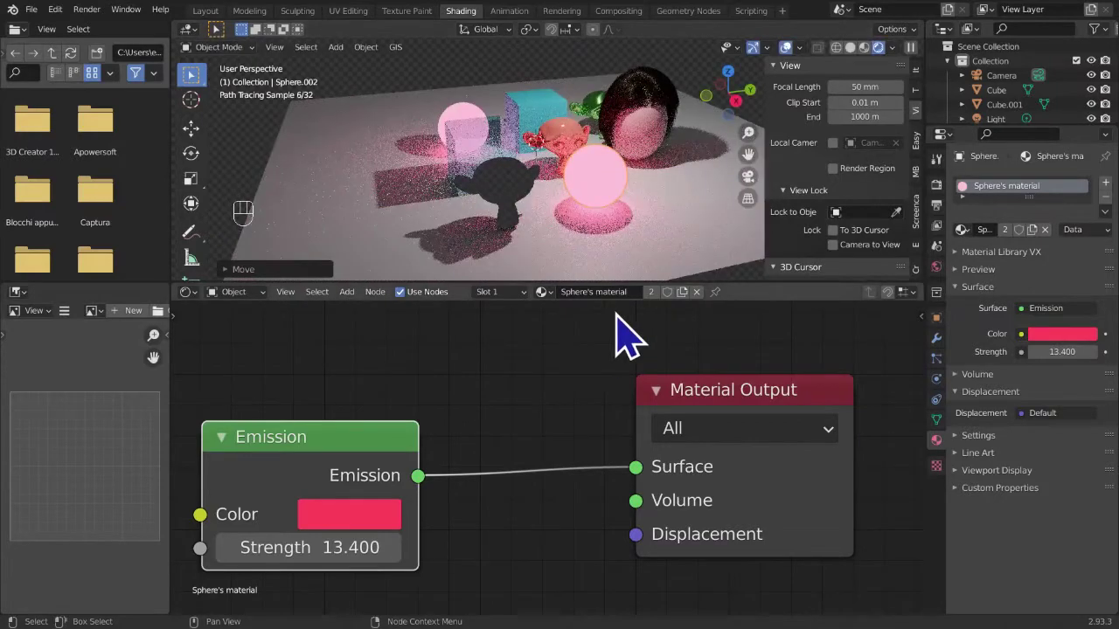
left_click_drag(661, 317, 722, 311)
key("BackSpace")
key("BackSpace")
left_click(672, 132)
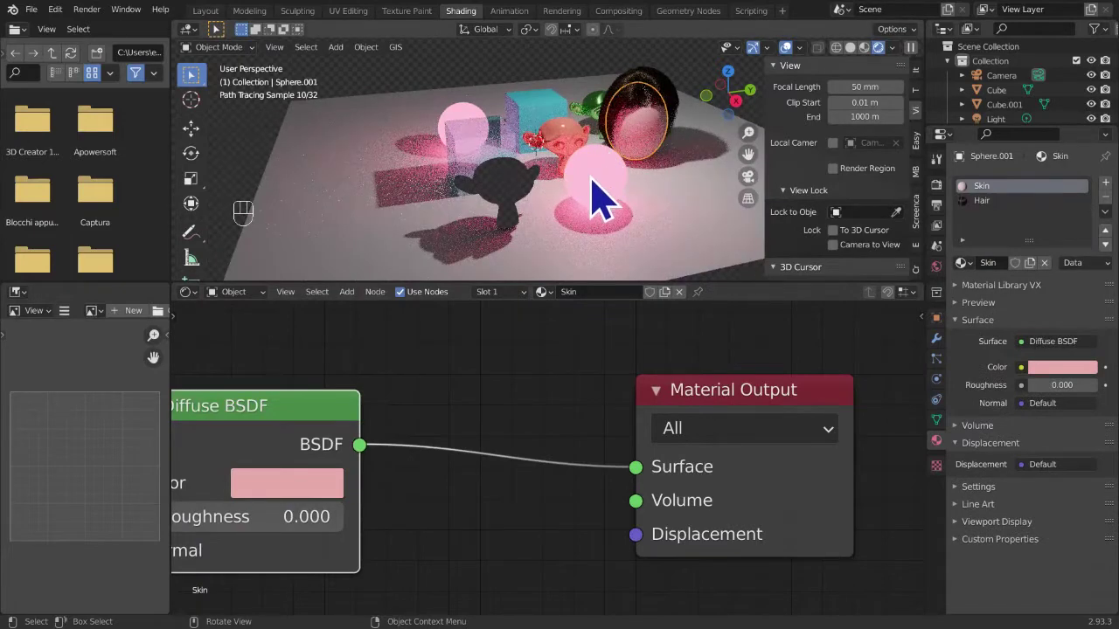
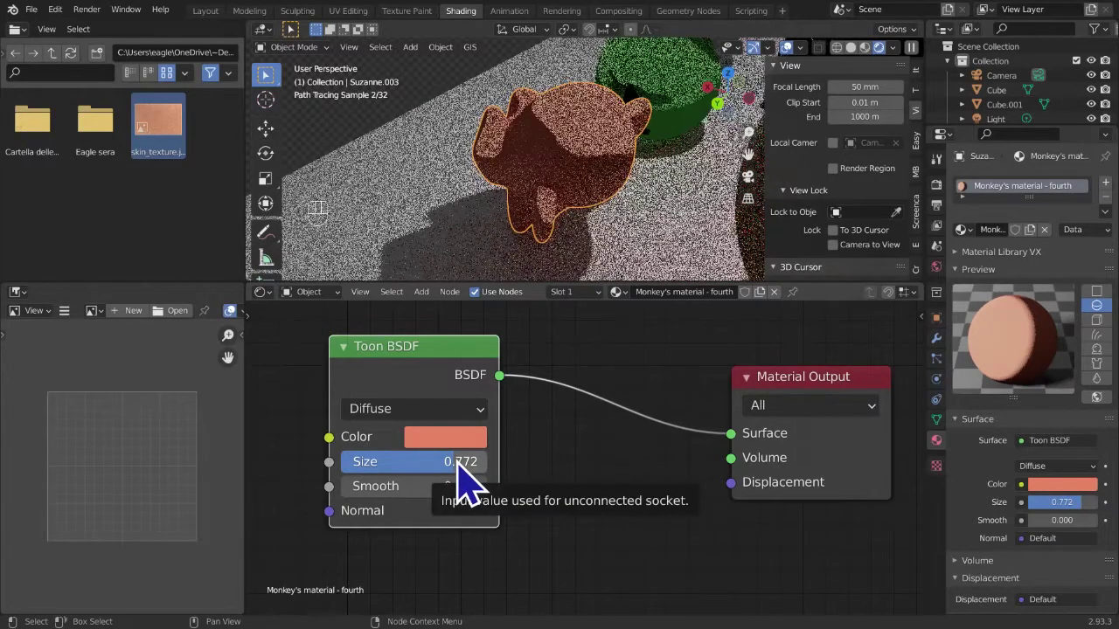
left_click_drag(469, 474, 505, 486)
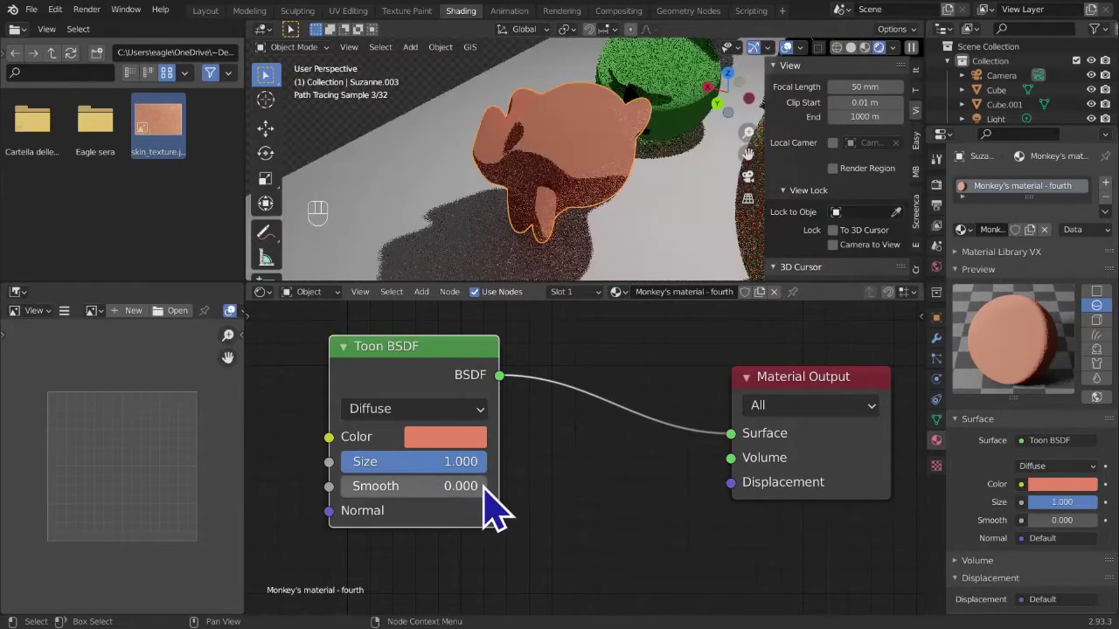
left_click_drag(476, 461, 506, 485)
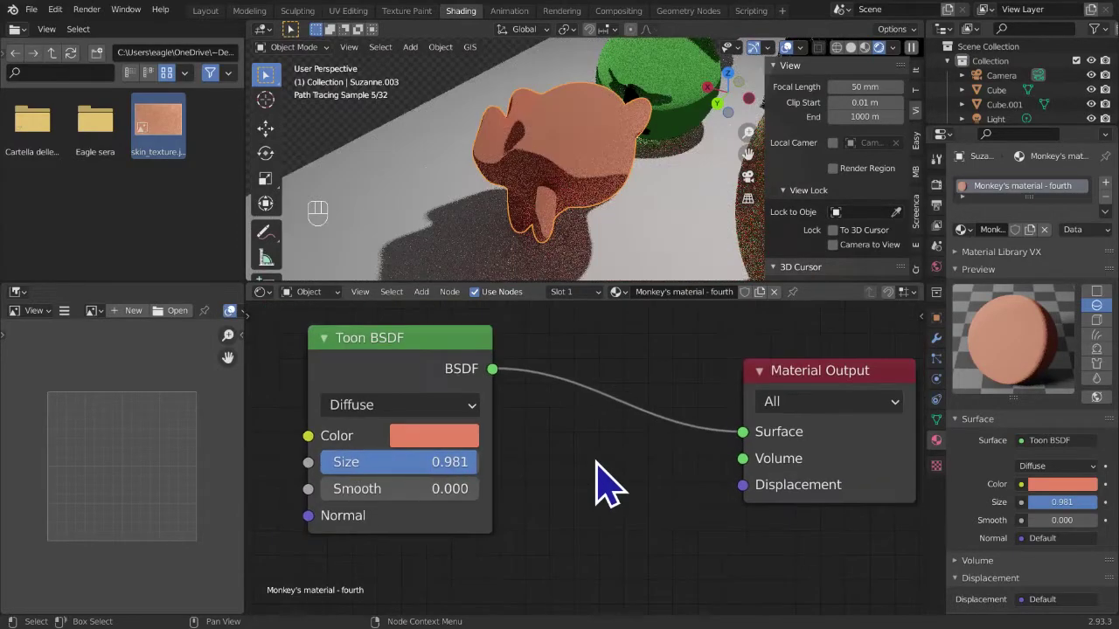
left_click_drag(506, 201, 607, 187)
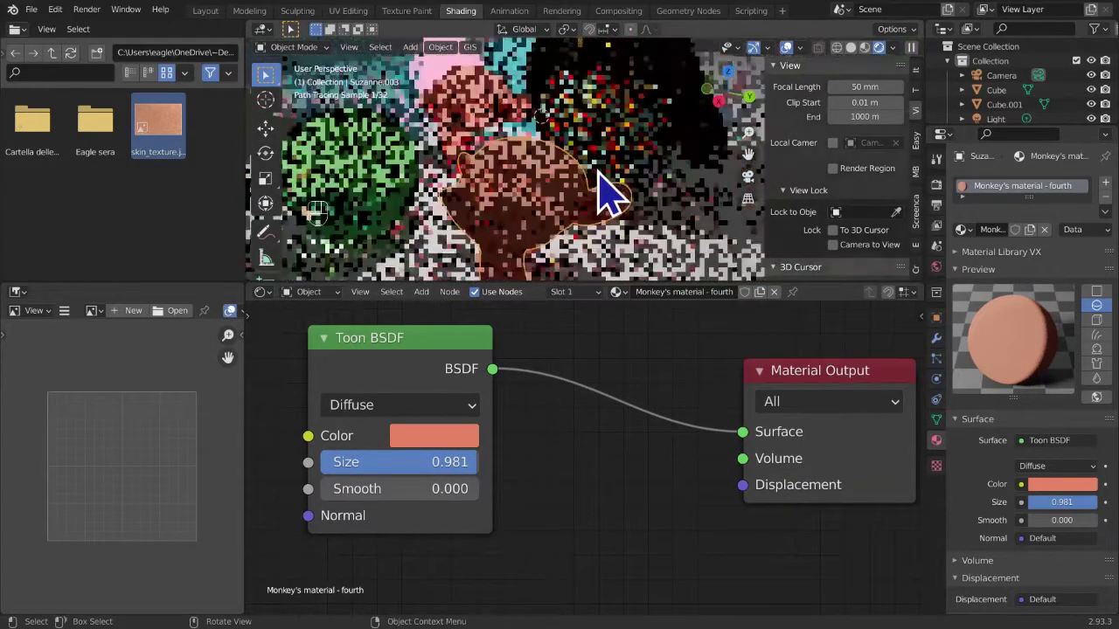
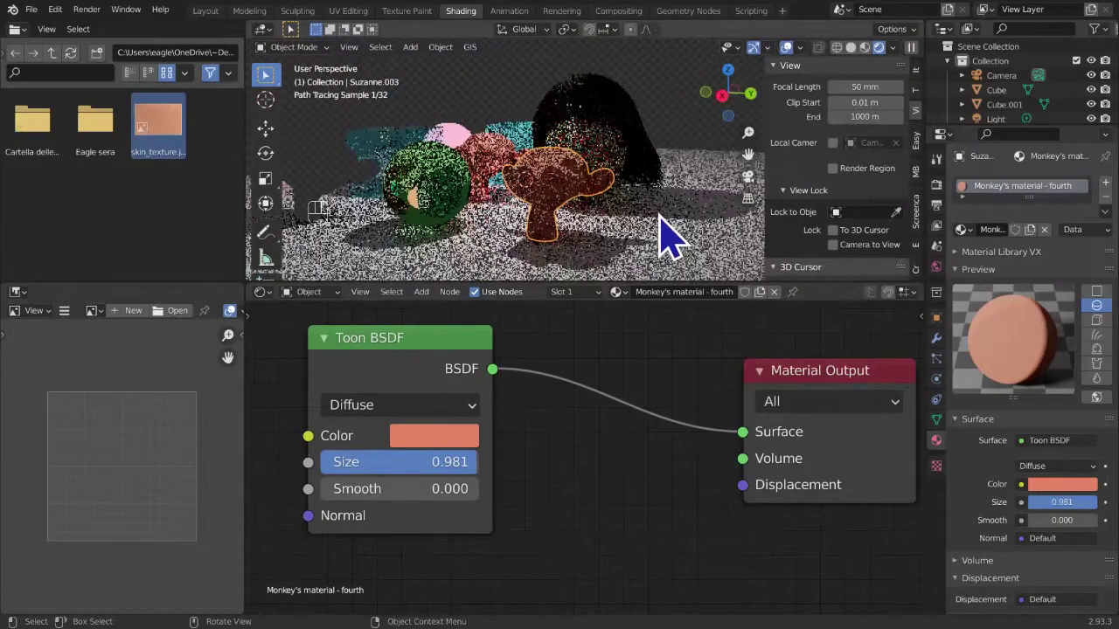
left_click_drag(657, 238, 506, 286)
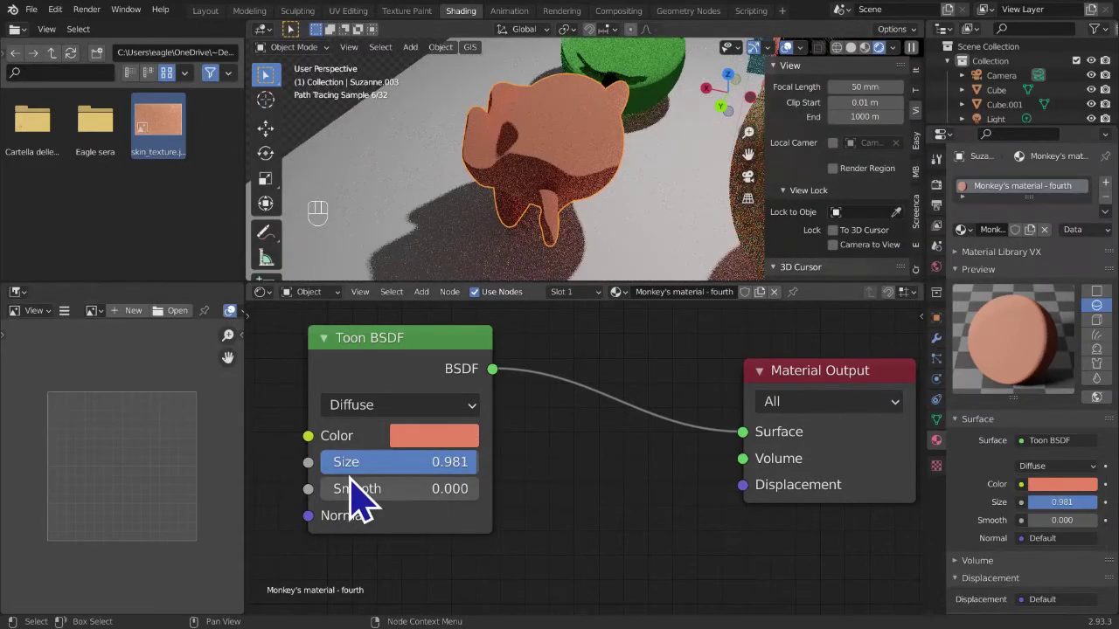
left_click_drag(369, 520, 496, 513)
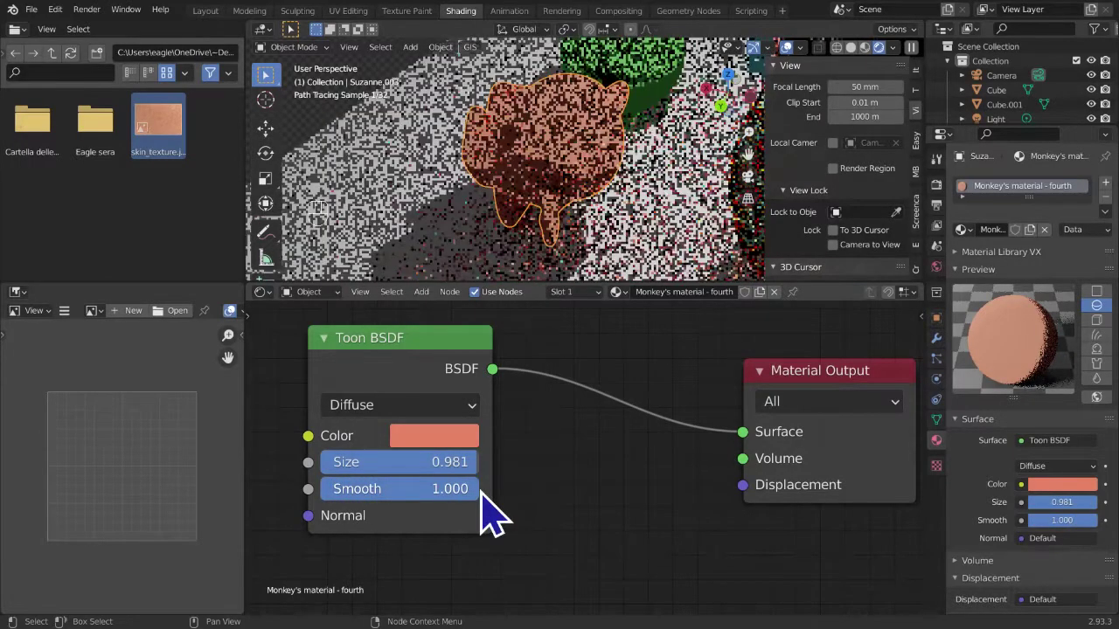
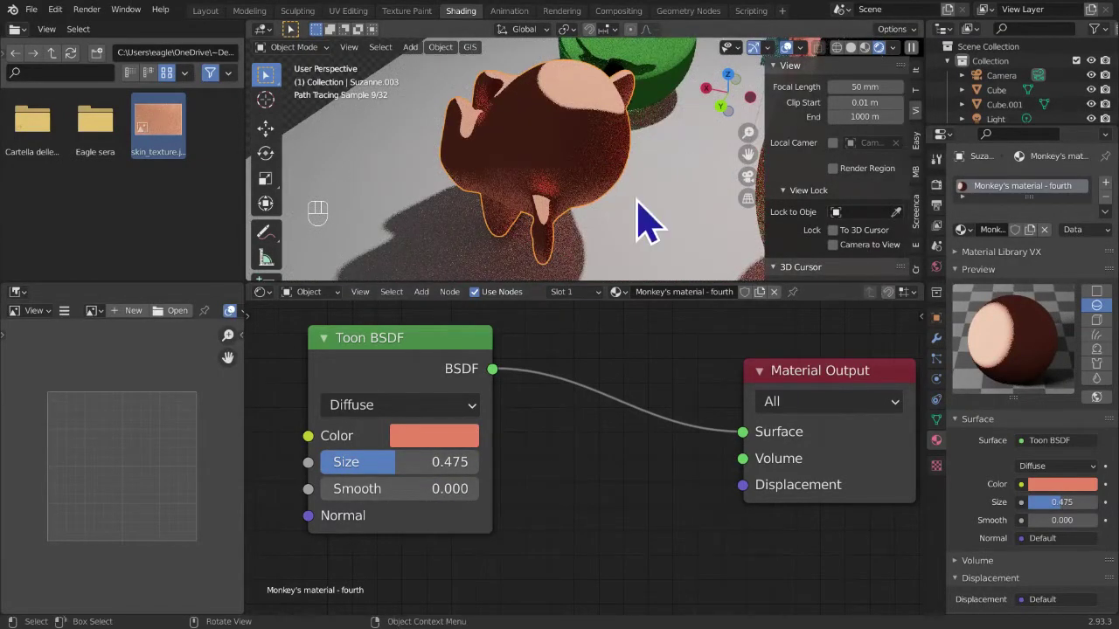
left_click_drag(358, 520, 590, 210)
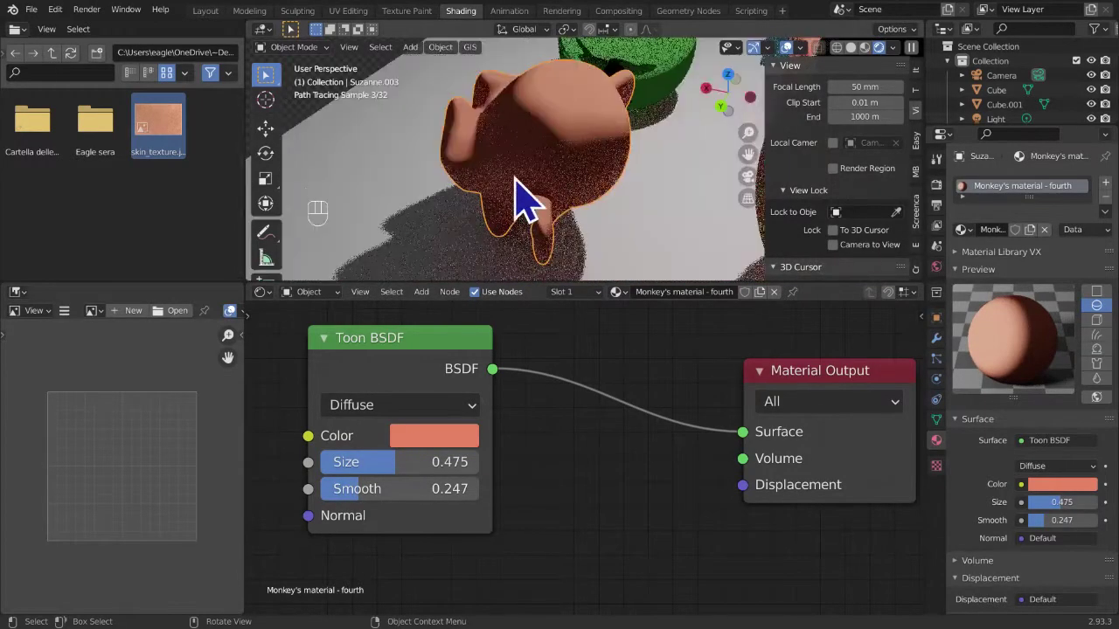
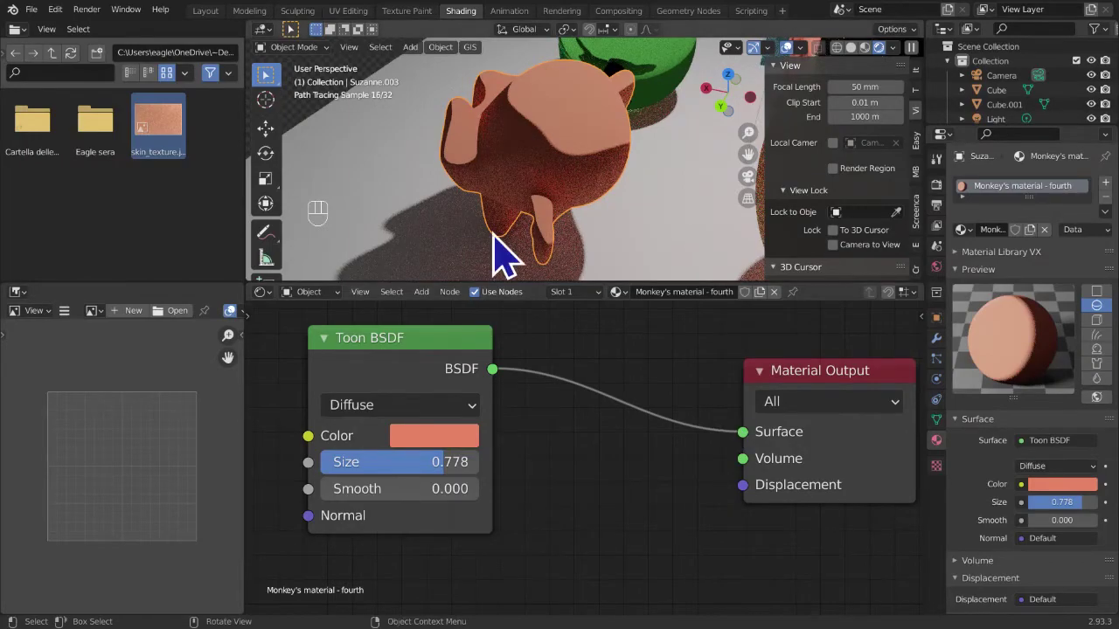
left_click_drag(520, 242, 618, 212)
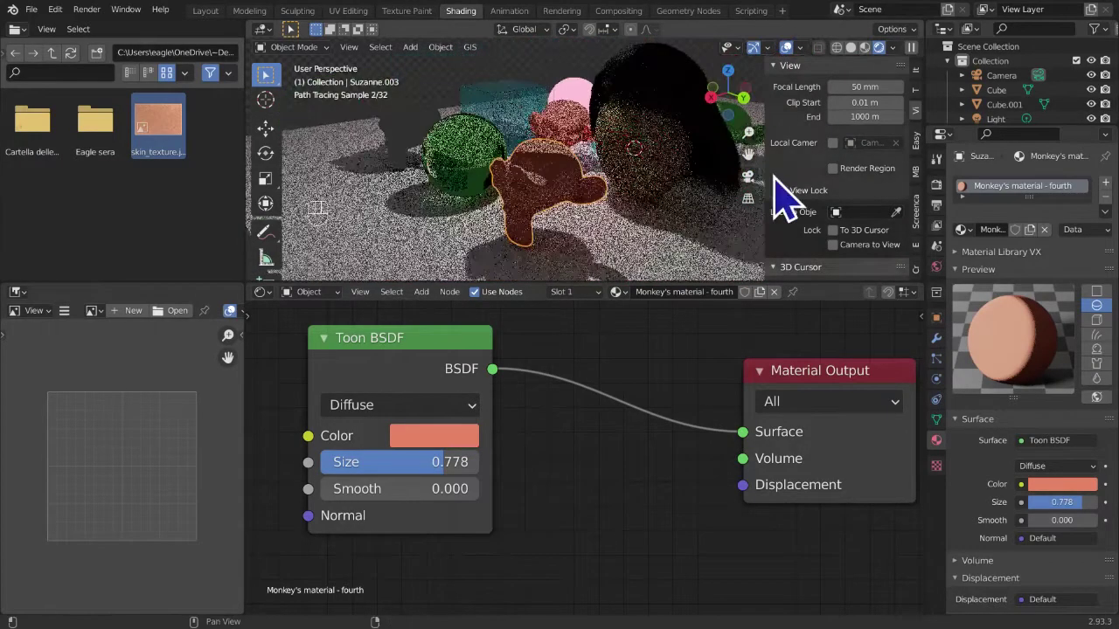
middle_click(619, 240)
left_click_drag(666, 252, 561, 251)
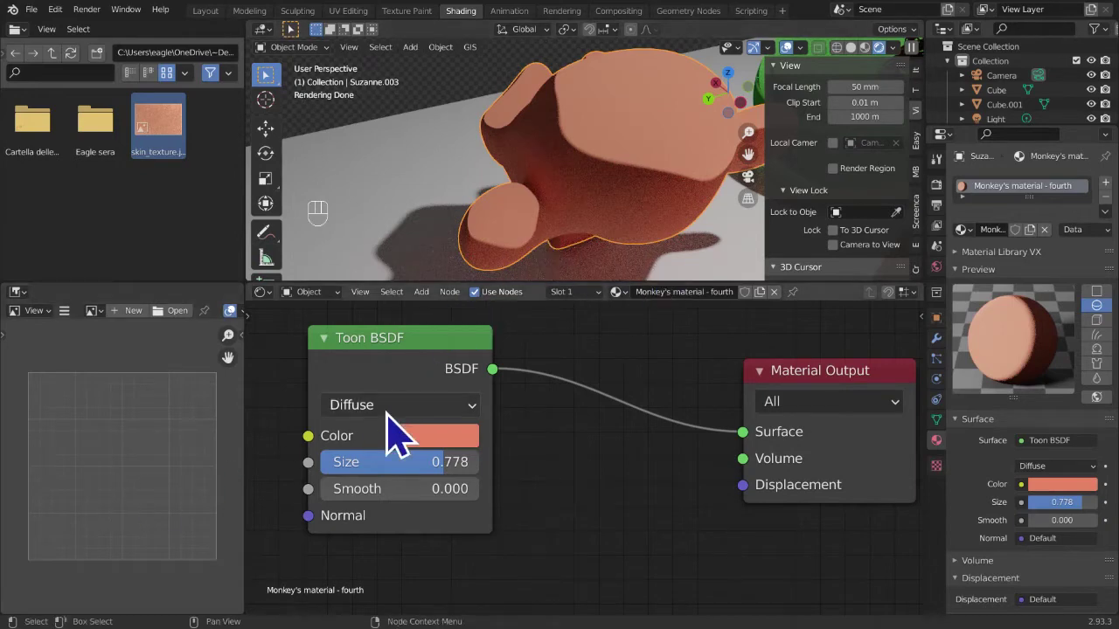
left_click_drag(402, 435, 591, 393)
left_click(399, 434)
left_click_drag(402, 425, 672, 370)
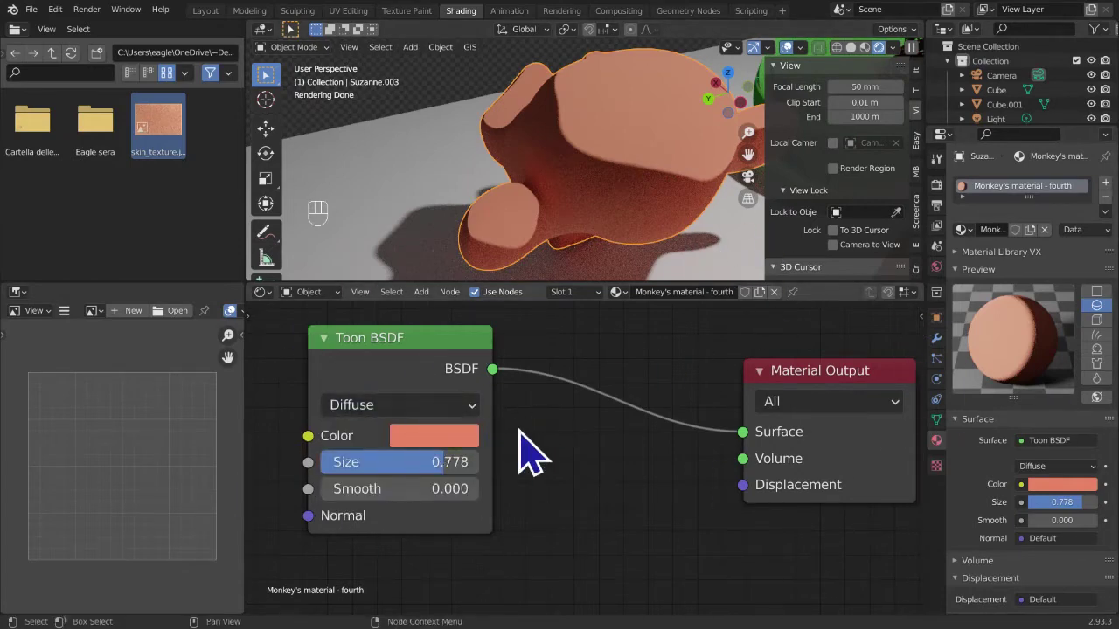
left_click_drag(441, 314, 589, 508)
key("x")
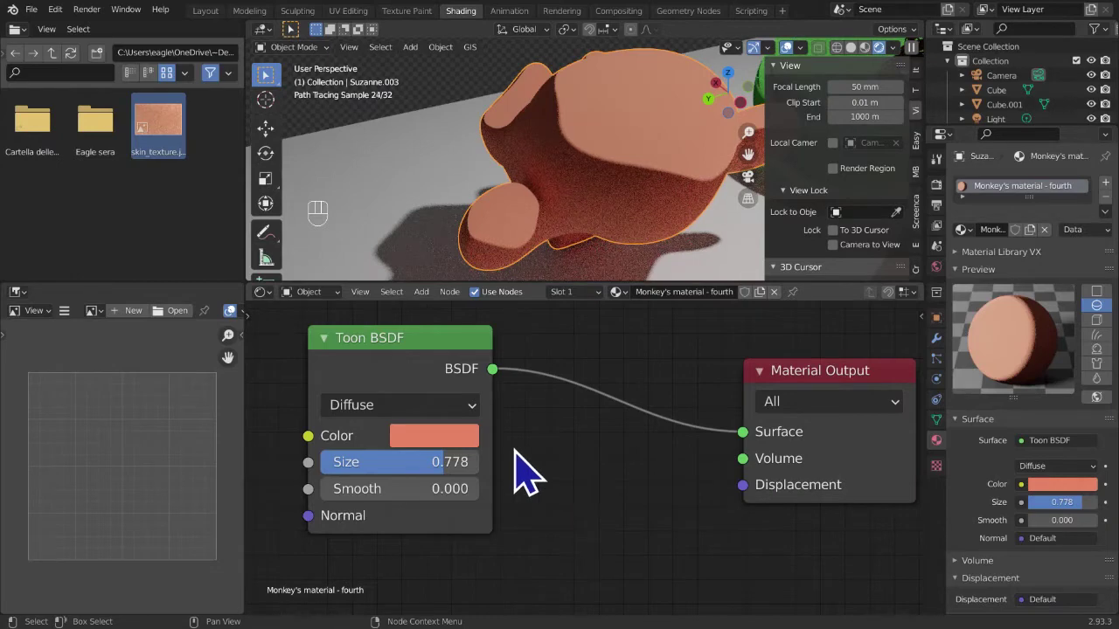
- Toggle the Toon BSDF component between Diffuse and Glossy, leaving it on Glossy
left_click(467, 425)
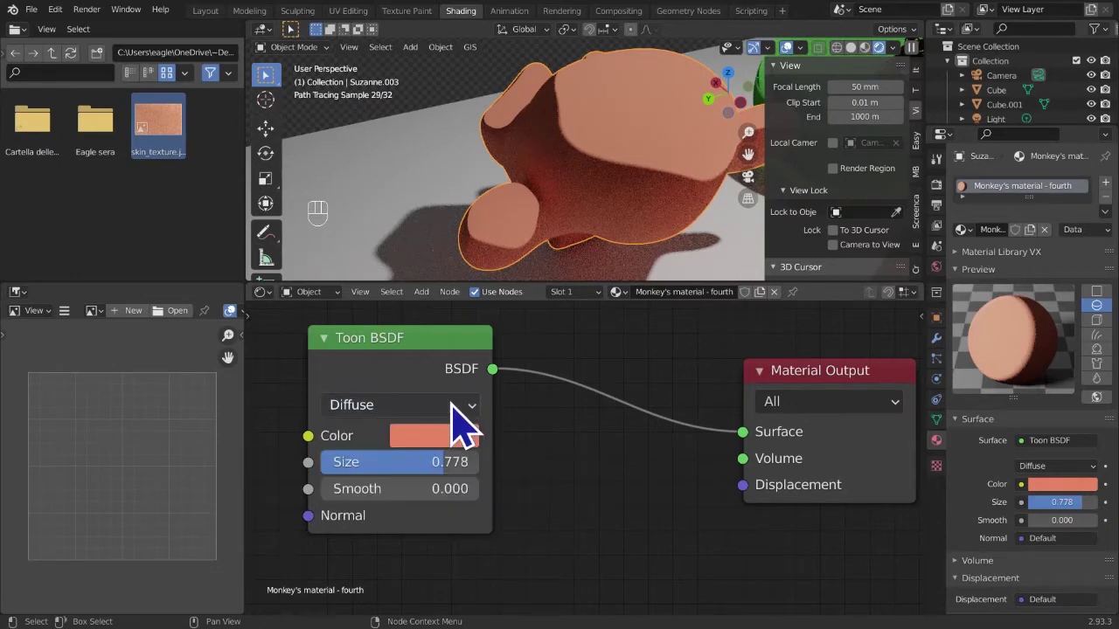
left_click_drag(467, 425, 400, 473)
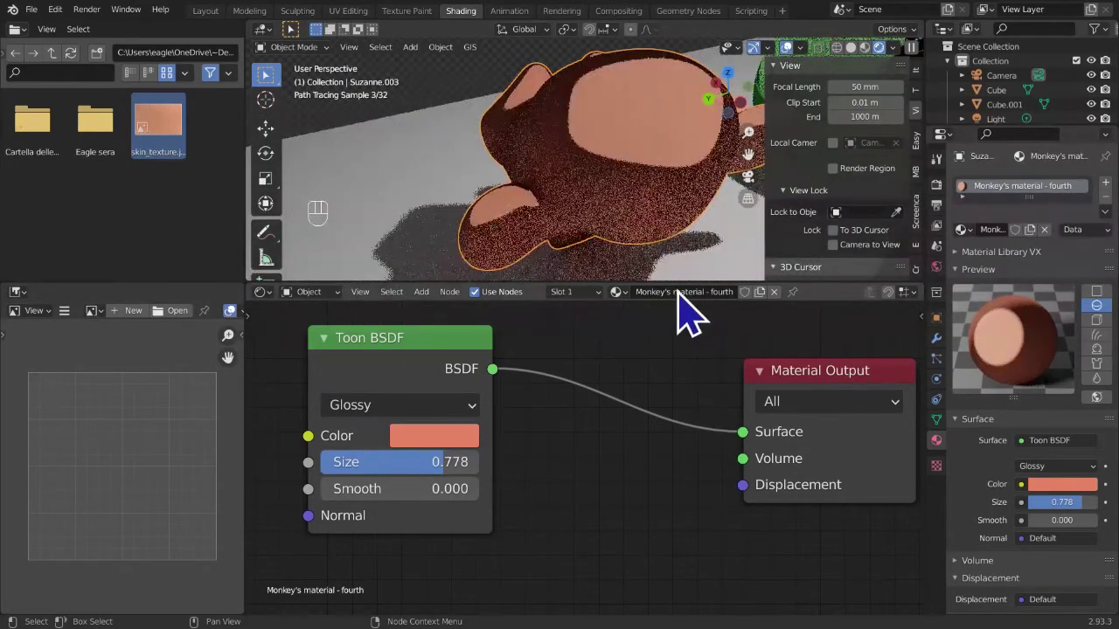
left_click_drag(671, 253, 731, 234)
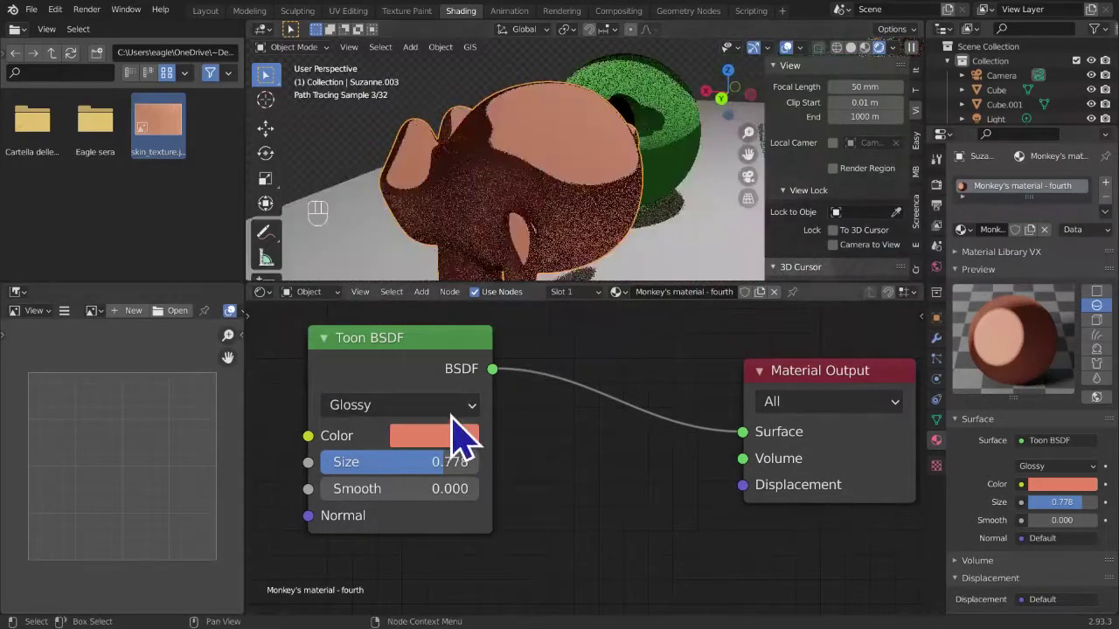
left_click_drag(470, 437, 470, 454)
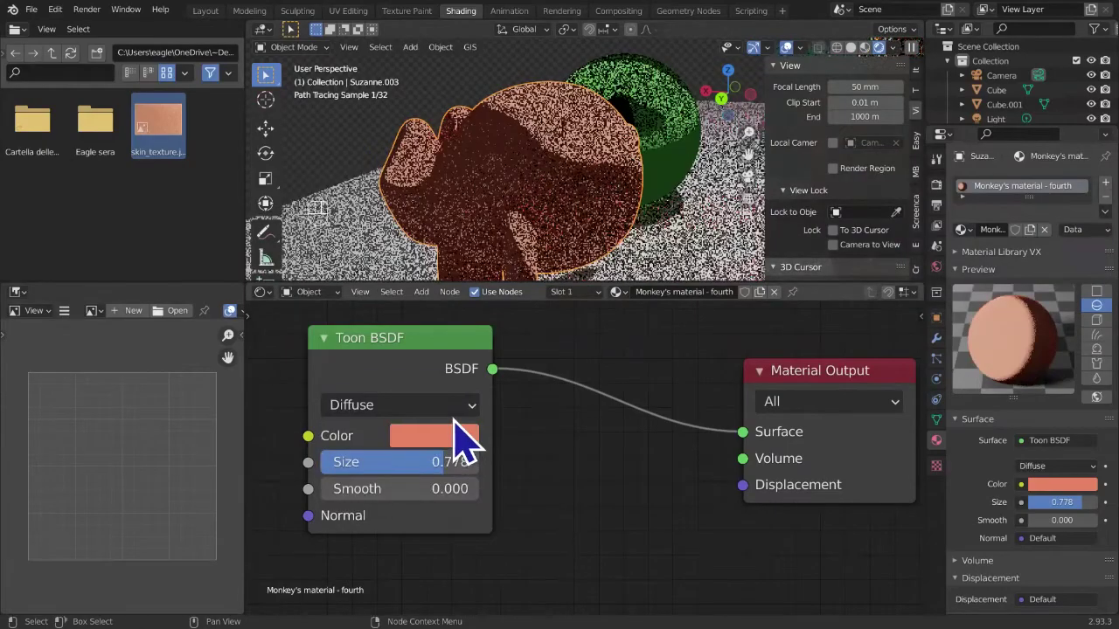
left_click_drag(433, 415, 419, 482)
left_click_drag(548, 256, 648, 278)
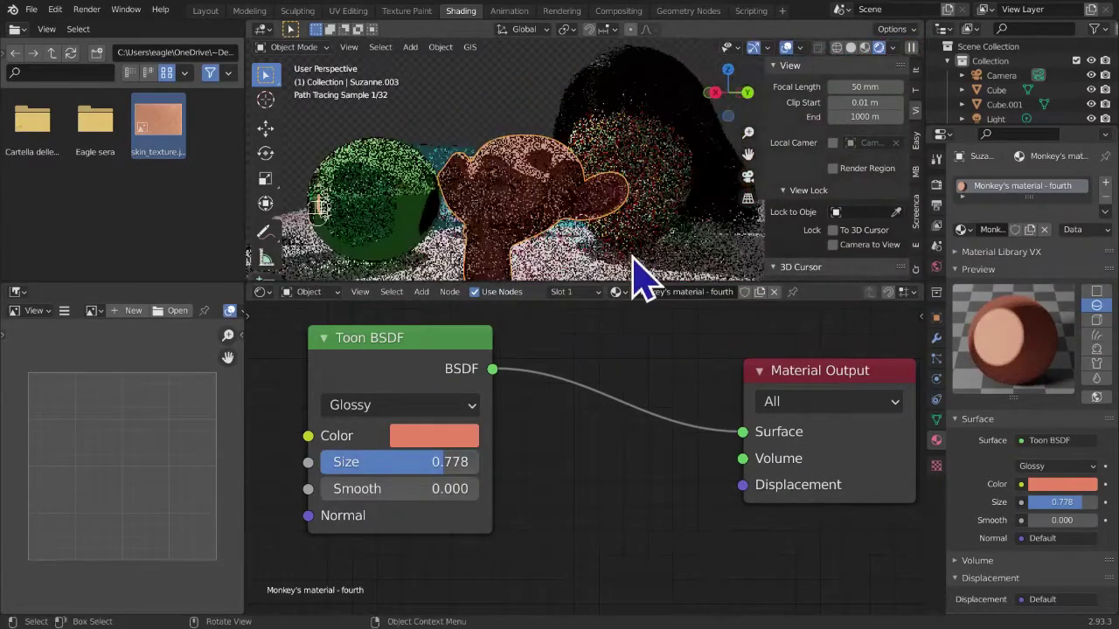
- Orbit around the scene and zoom out to check the glossy toon shading on the monkey
middle_click(625, 269)
middle_click(583, 269)
middle_click(562, 280)
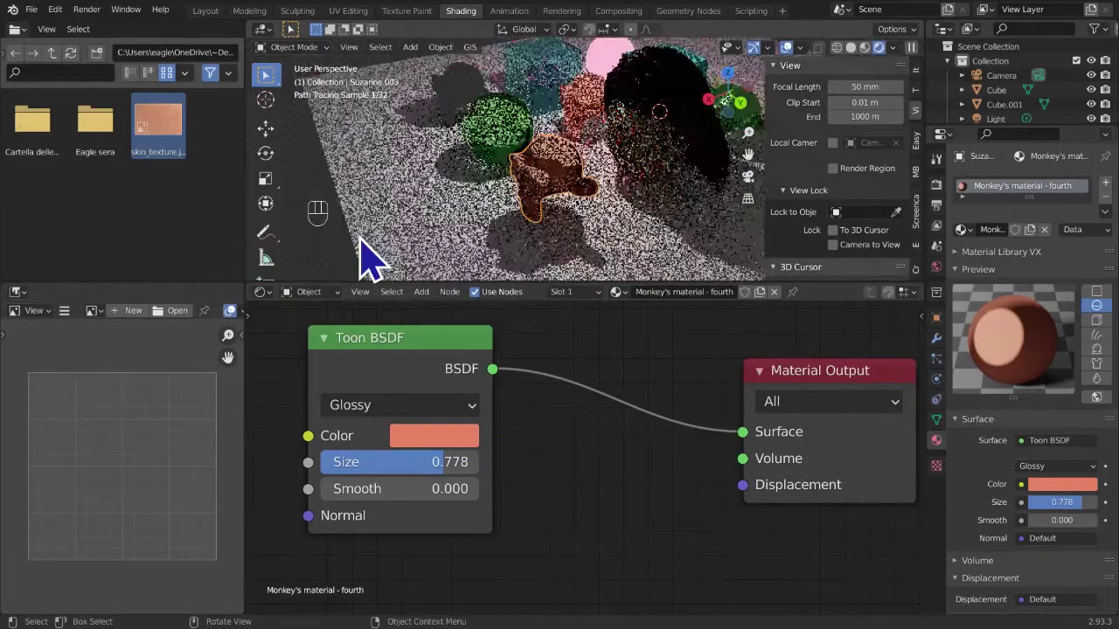
left_click(507, 233)
left_click_drag(500, 238, 458, 233)
left_click_drag(609, 236, 292, 229)
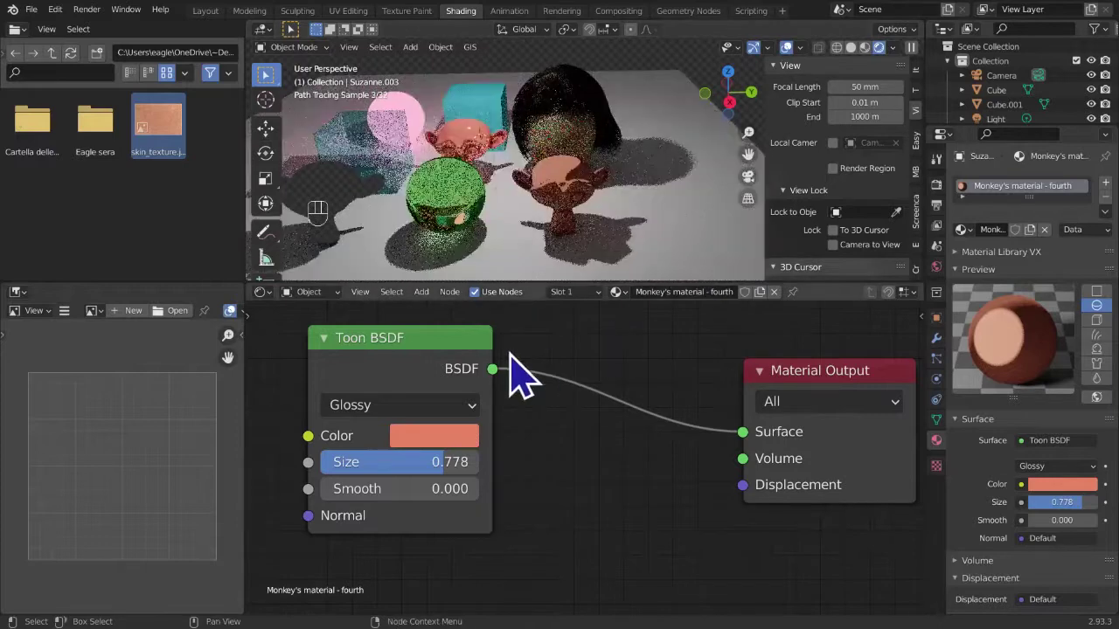
left_click_drag(439, 322, 643, 527)
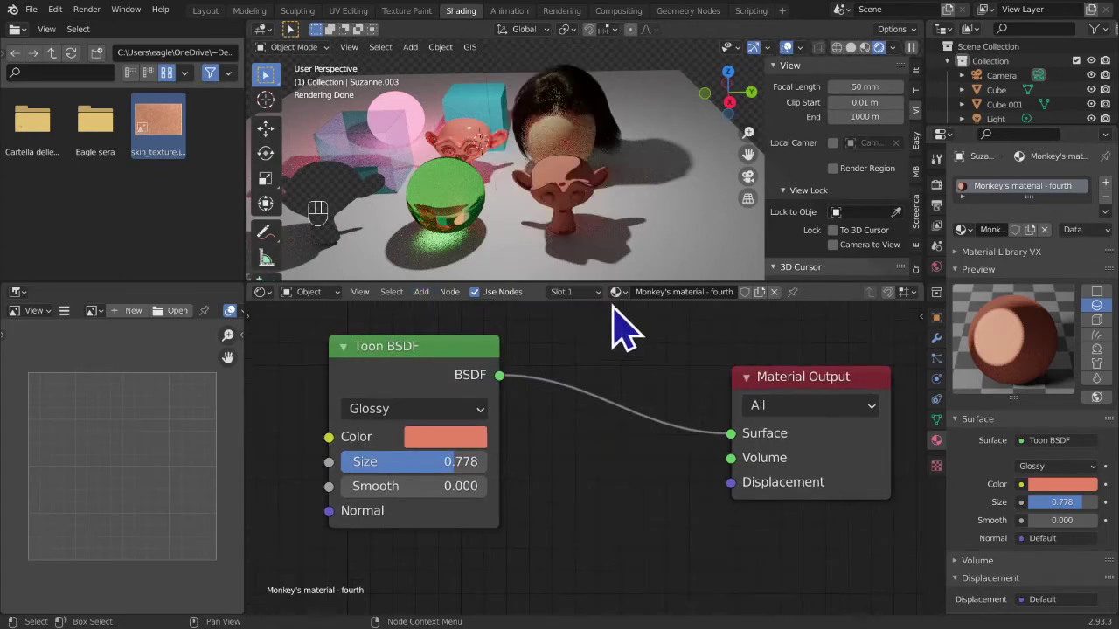
left_click_drag(651, 253, 519, 260)
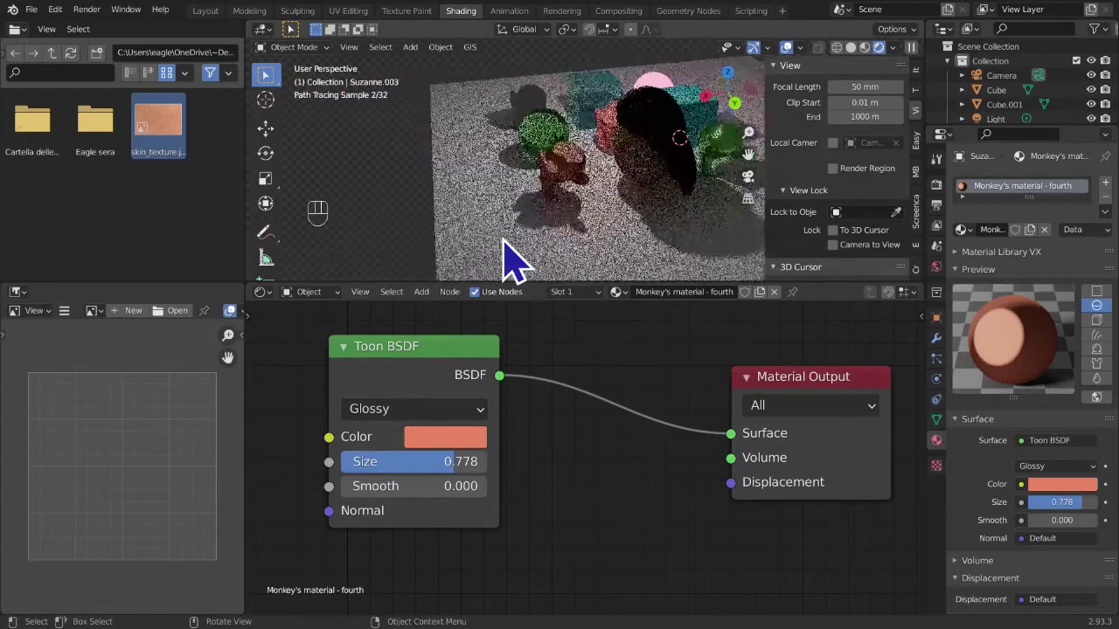
middle_click(533, 287)
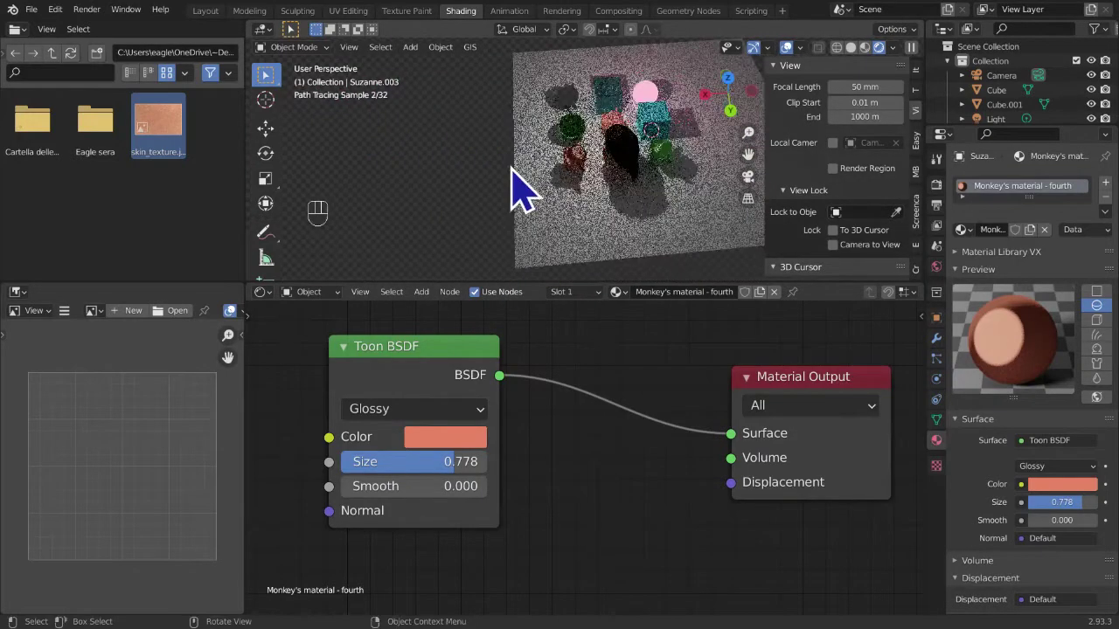
- Duplicate the glowing pink sphere and place the copy beside the original along the X axis
left_click(583, 145)
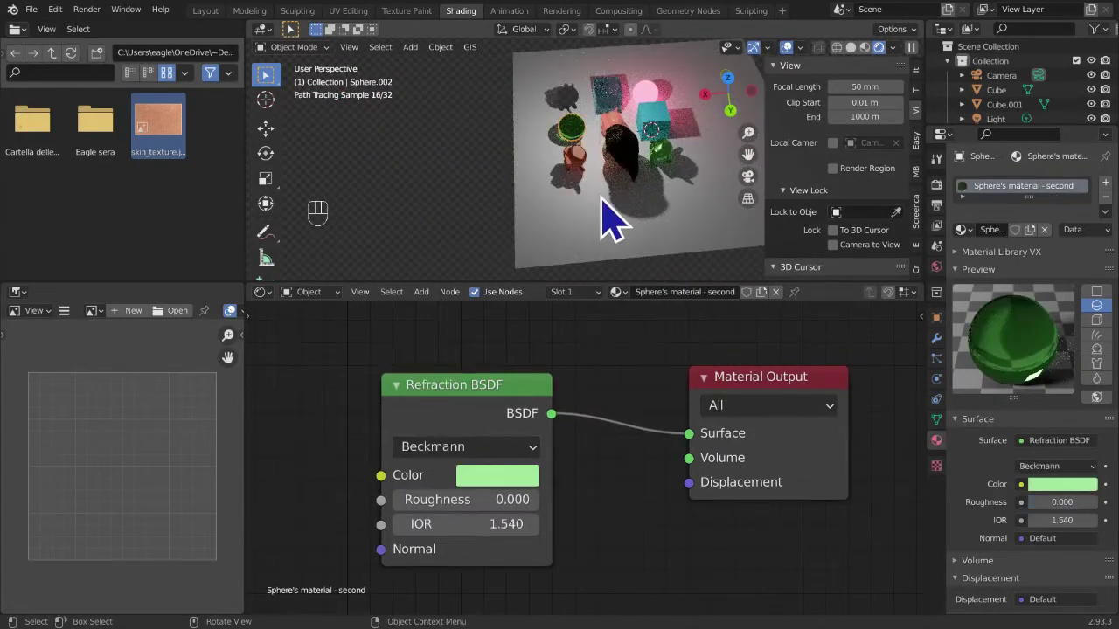
left_click(675, 119)
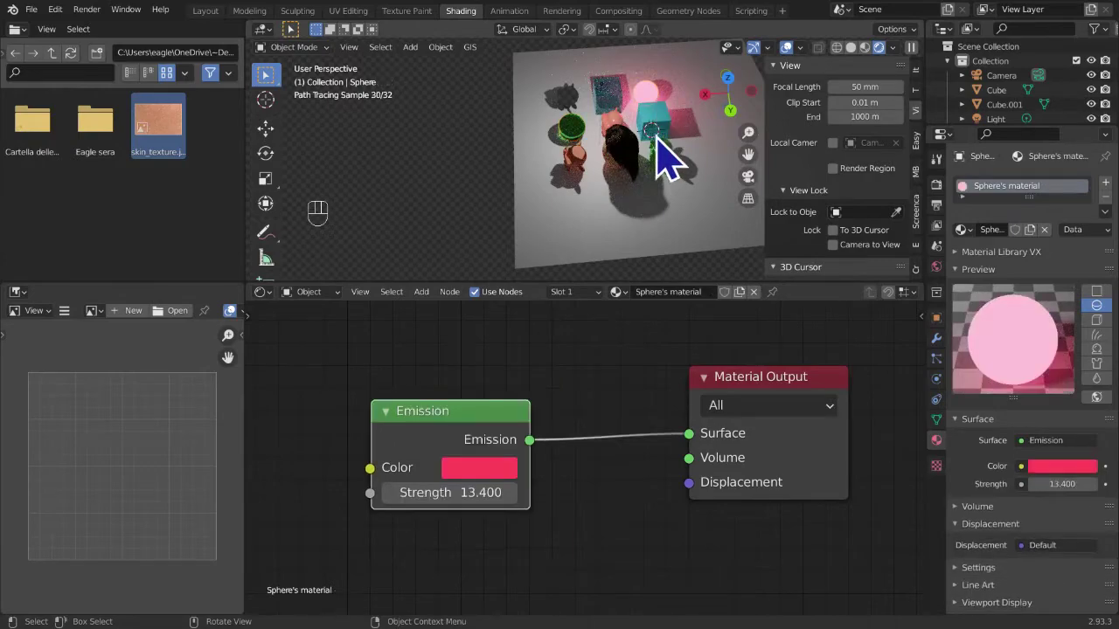
key("shift+d")
key("g")
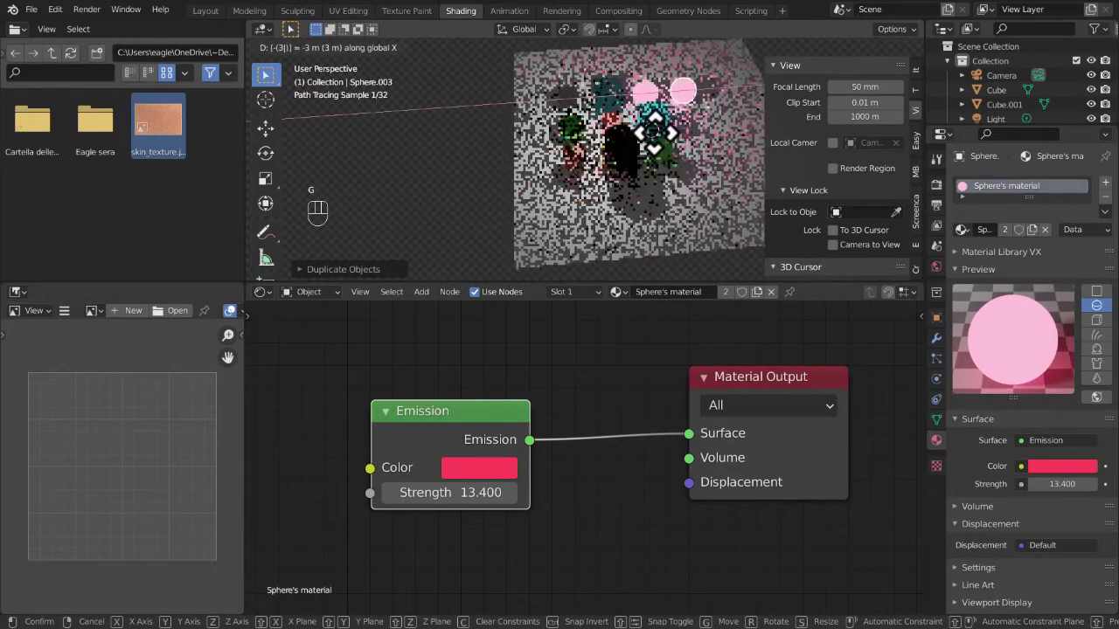
left_click_drag(672, 158, 564, 185)
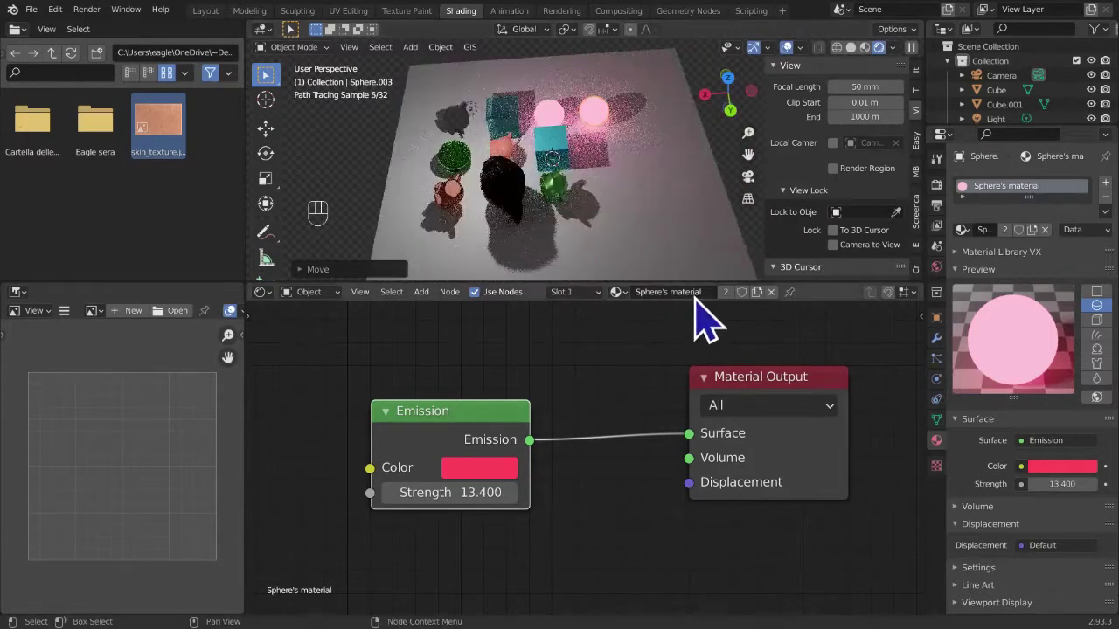
left_click_drag(708, 314, 650, 423)
- Replace the copy's Emission shader with a white Translucent BSDF feeding Material Output's Surface
key("x")
left_click_drag(427, 313, 350, 395)
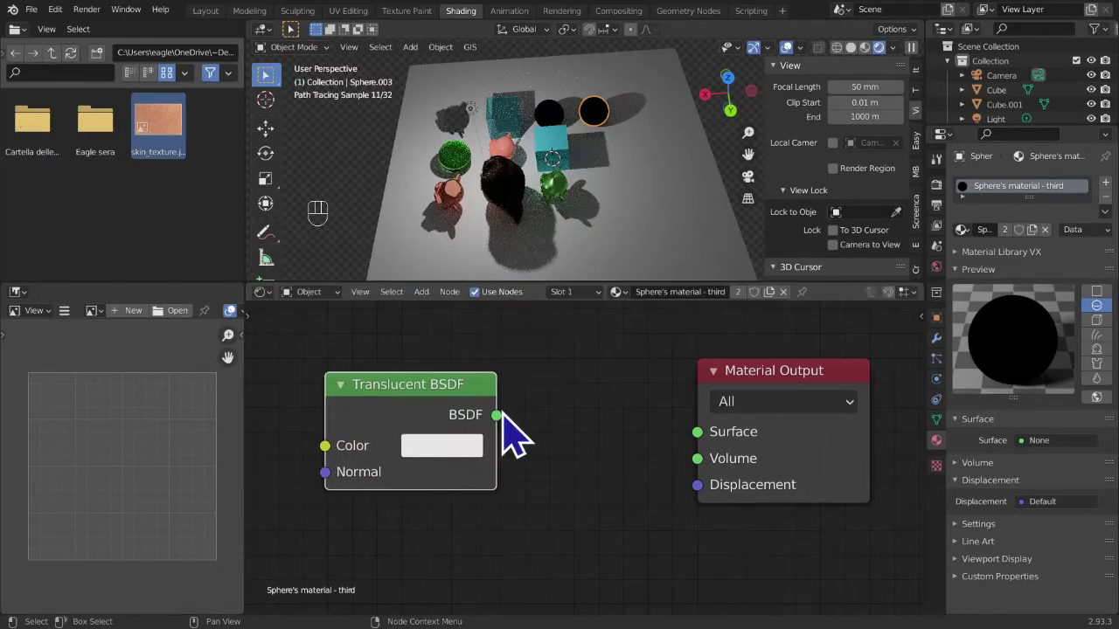
left_click_drag(550, 436, 695, 301)
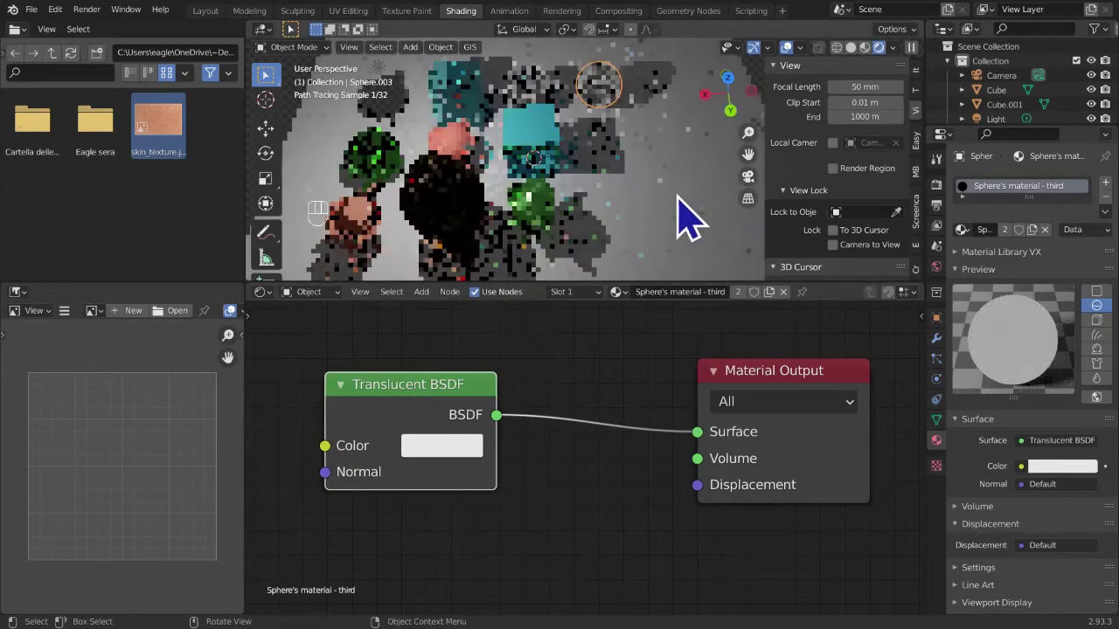
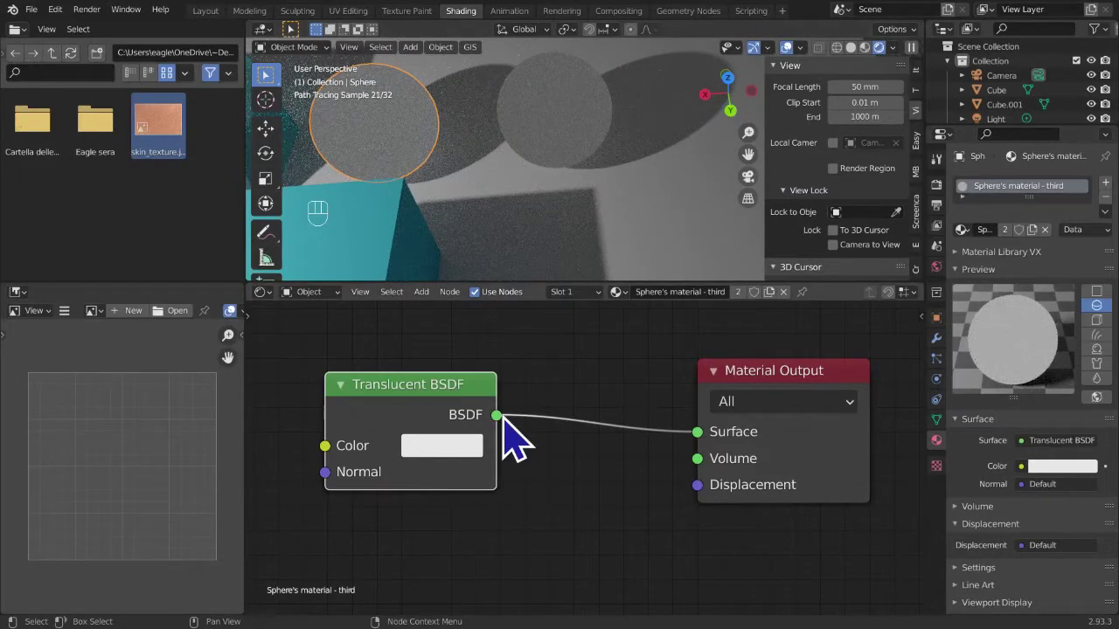
- Undo the recent material changes and reselect the copied pink sphere
key("ctrl+z")
key("ctrl+z")
key("ctrl+z")
key("ctrl+z")
key("ctrl+z")
key("ctrl+z")
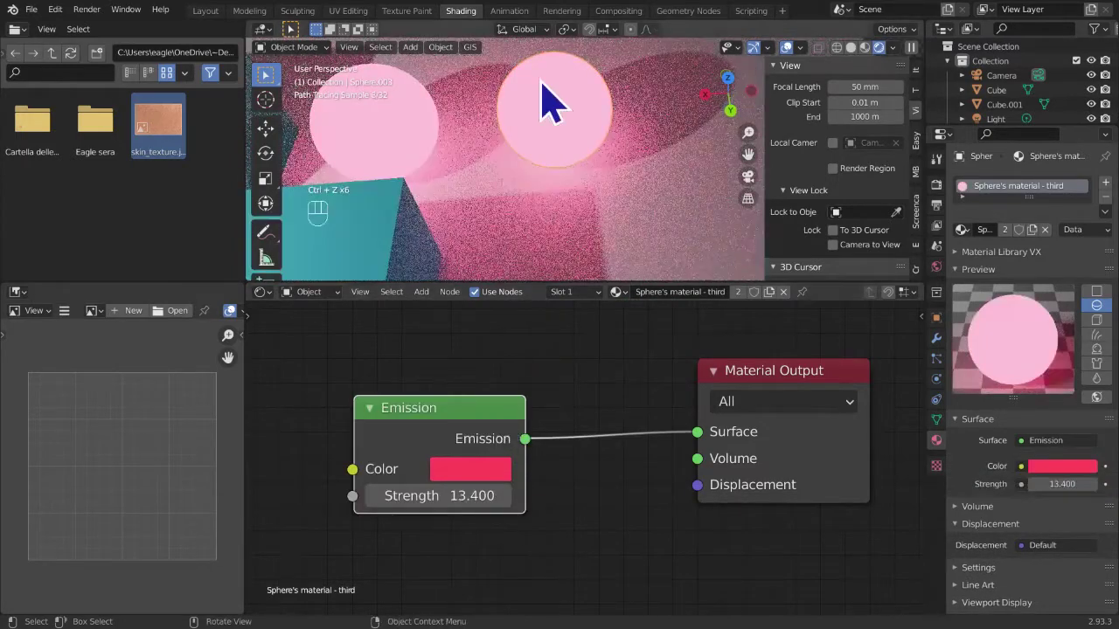
left_click(412, 146)
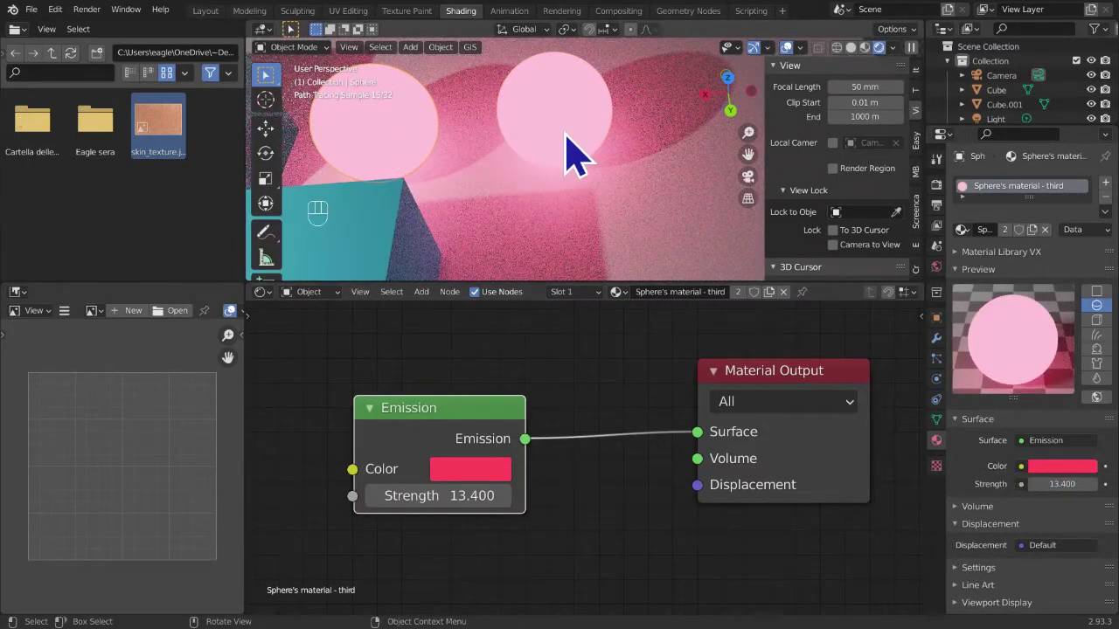
- Give Sphere.003 its own 'Sphere's material - third', swapping Emission for an unlinked Translucent BSDF
left_click_drag(757, 322, 747, 325)
left_click(750, 317)
left_click(438, 136)
left_click_drag(739, 307, 765, 317)
key("BackSpace")
key("BackSpace")
key("BackSpace")
key("BackSpace")
left_click(574, 169)
left_click_drag(758, 302, 517, 397)
key("BackSpace")
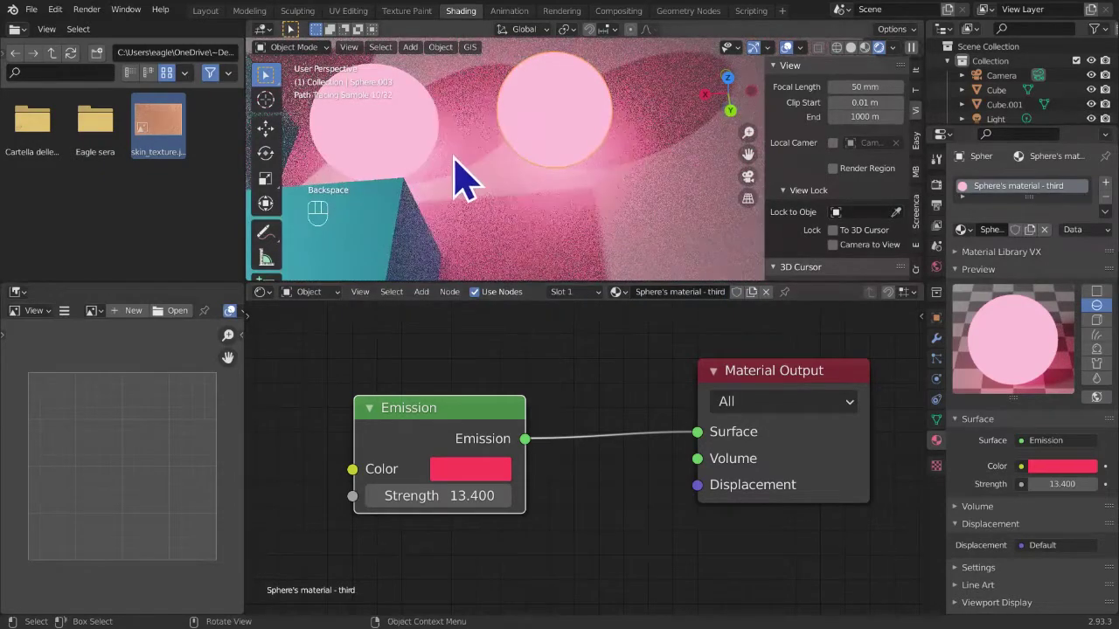
left_click_drag(393, 113, 481, 127)
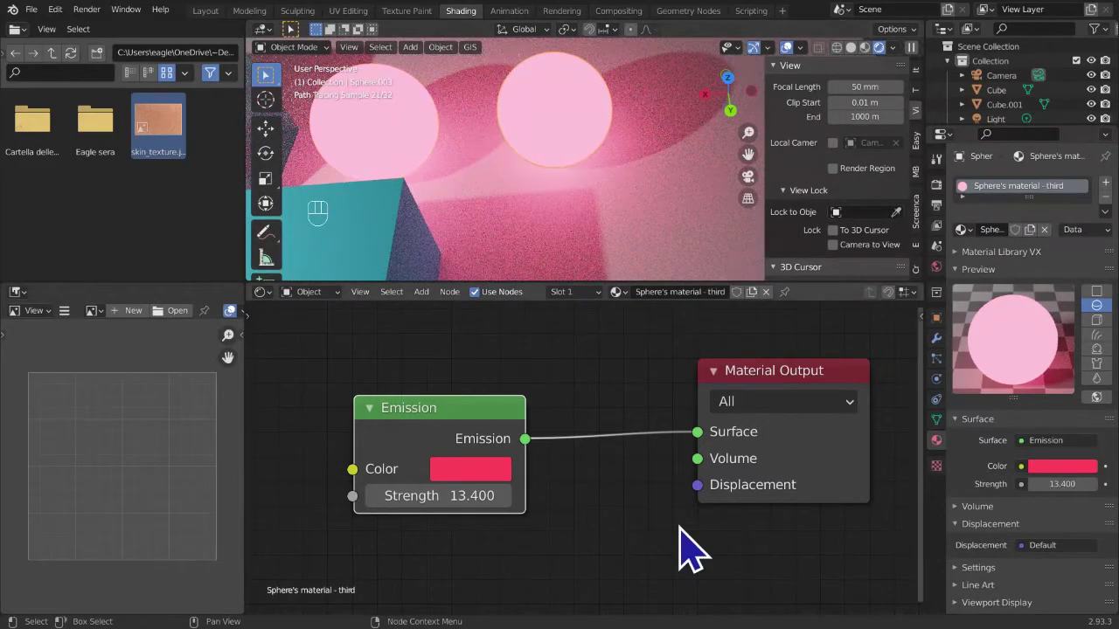
key("x")
key("shift+a")
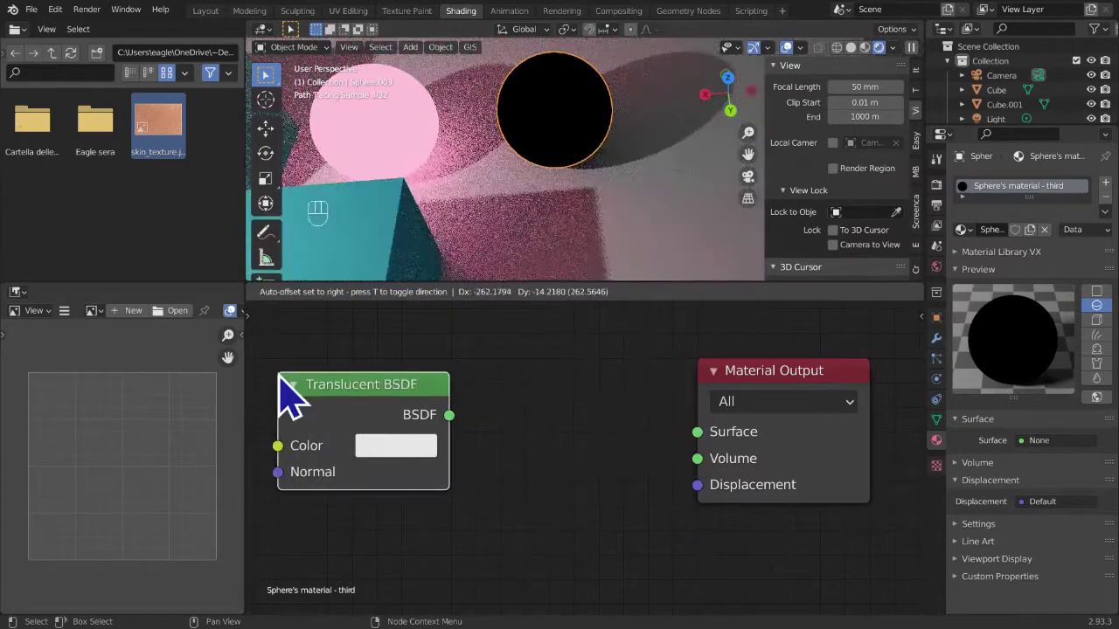
- Wire the Translucent BSDF into Surface and set its colour to a pale green
left_click_drag(562, 445, 632, 416)
left_click_drag(369, 408, 512, 415)
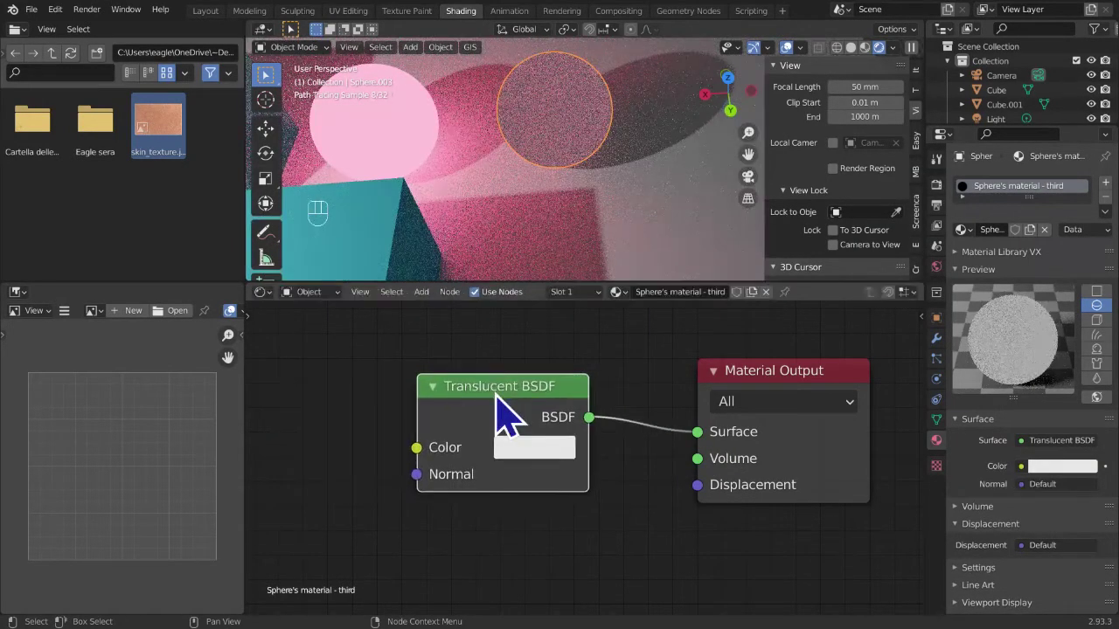
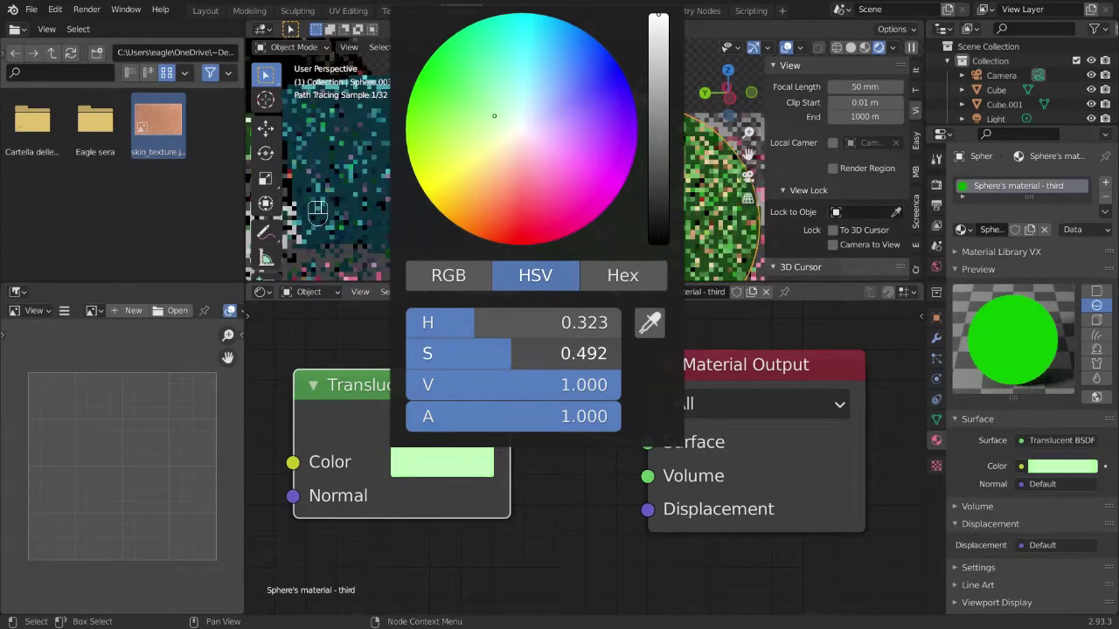
left_click(563, 524)
left_click_drag(625, 213, 658, 225)
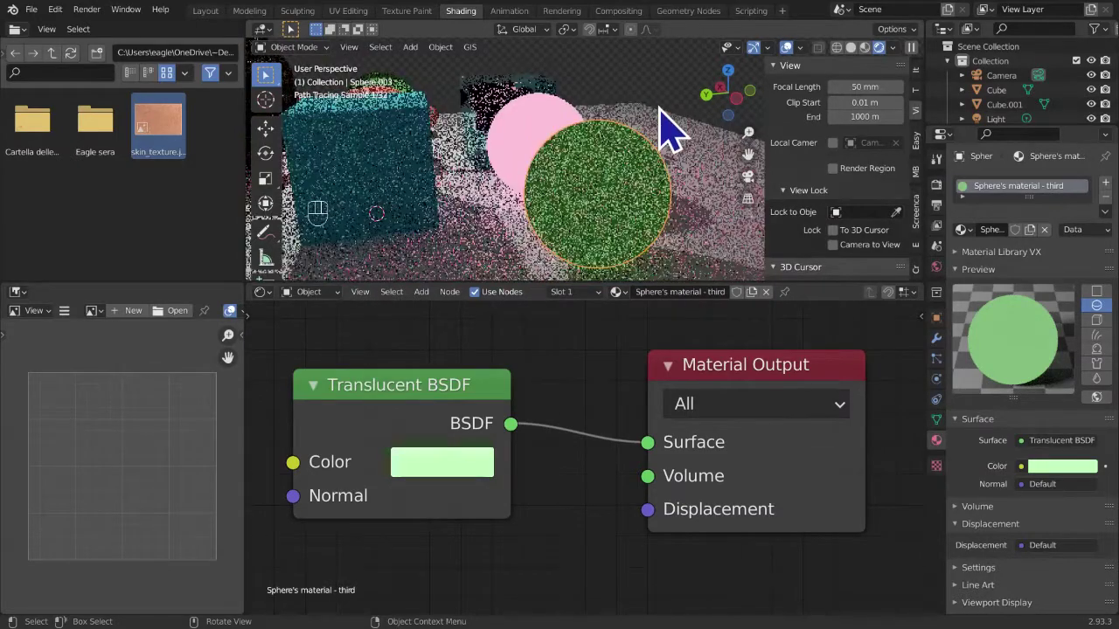
left_click(678, 99)
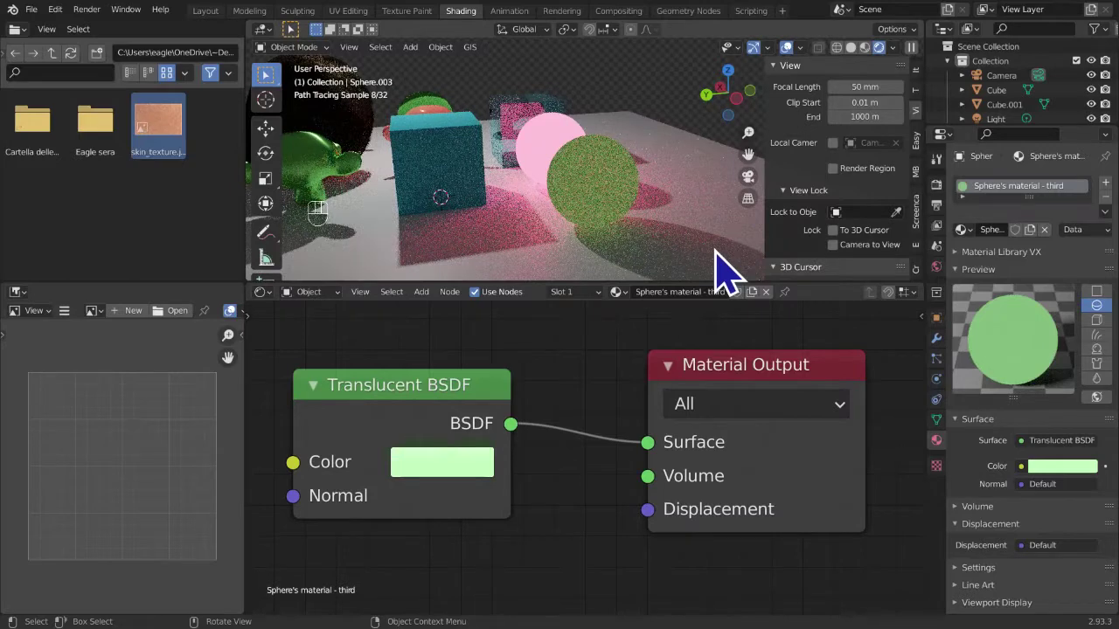
- Pull back to see the whole scene and select the Cube to bring up its light blue Diffuse material
left_click(521, 124)
middle_click(551, 398)
left_click(629, 217)
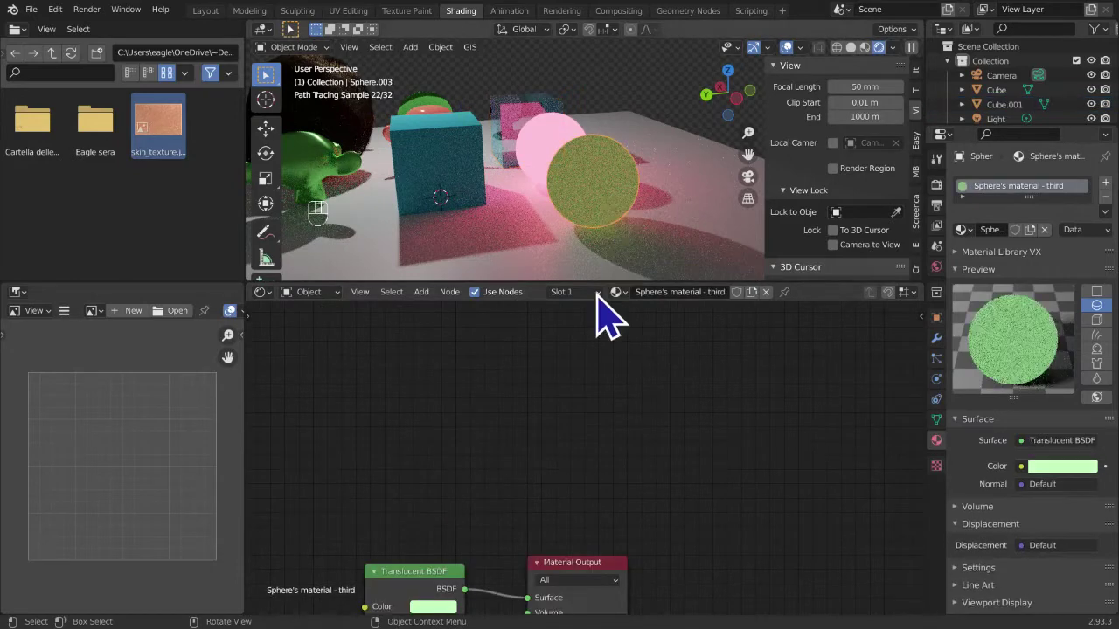
middle_click(601, 501)
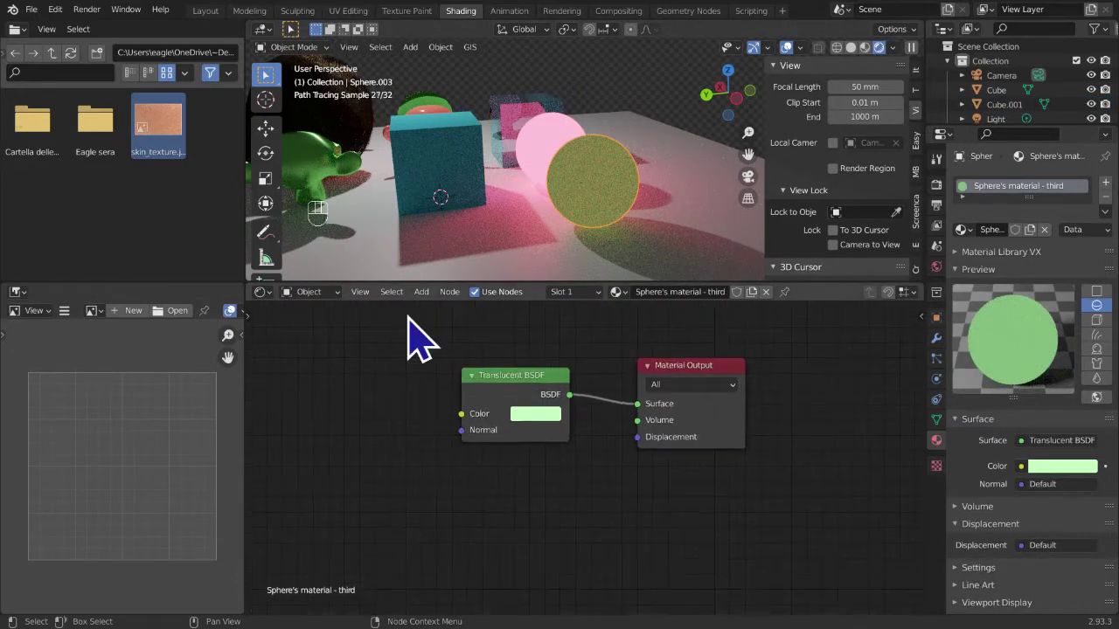
left_click_drag(438, 320, 782, 323)
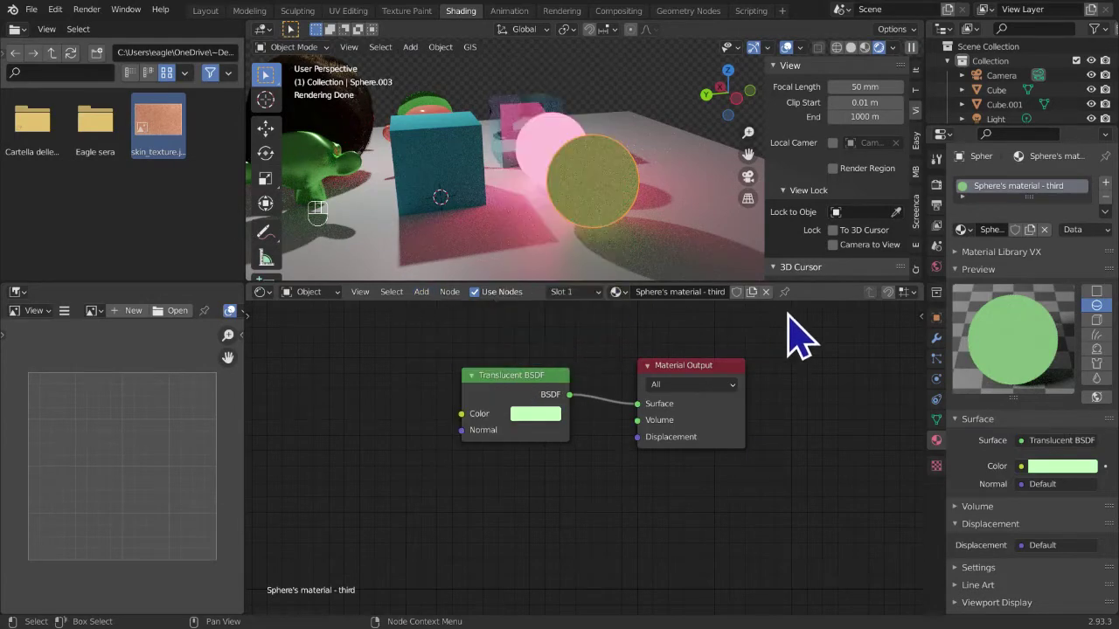
left_click_drag(610, 268, 623, 270)
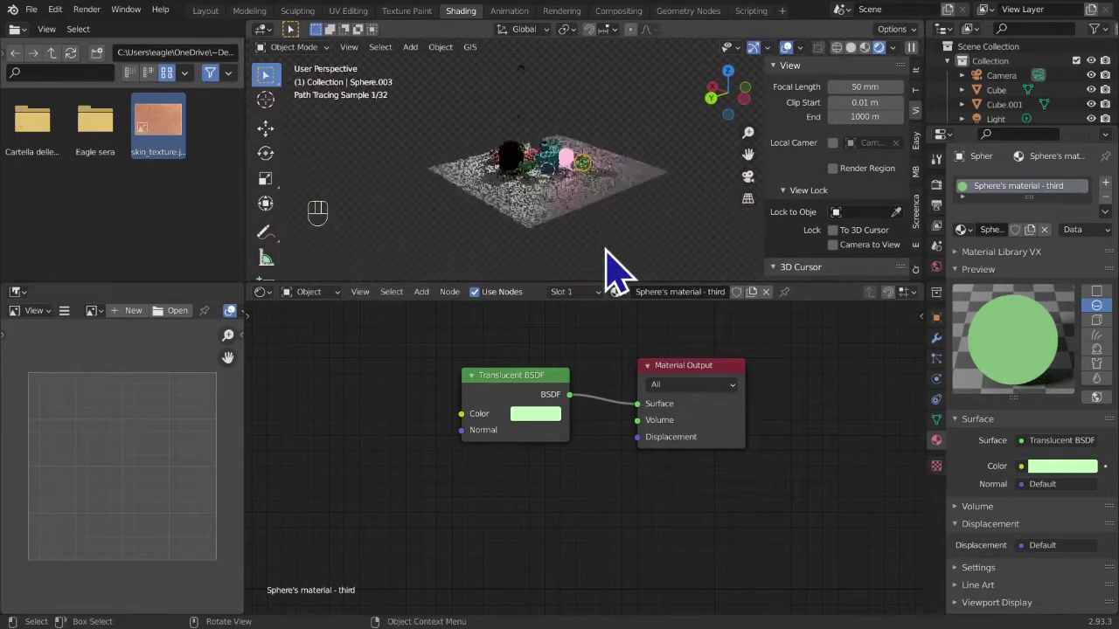
left_click_drag(604, 258, 577, 72)
left_click(541, 145)
left_click_drag(559, 231, 646, 212)
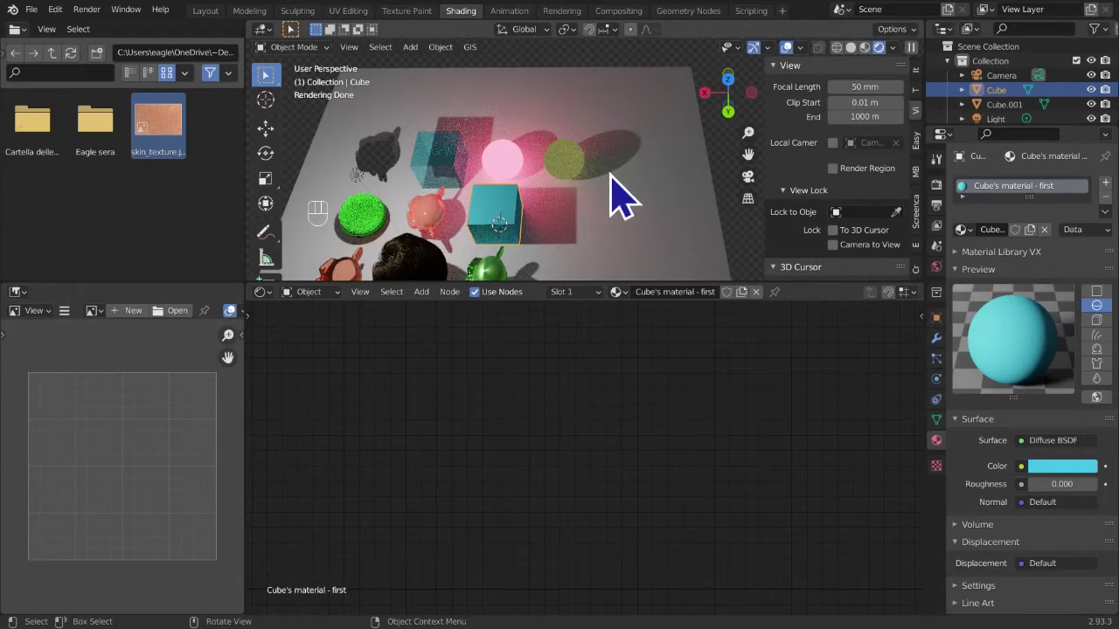
- Duplicate the cube as Cube.002, place it beside the original, and make its material single-user
key("shift+d")
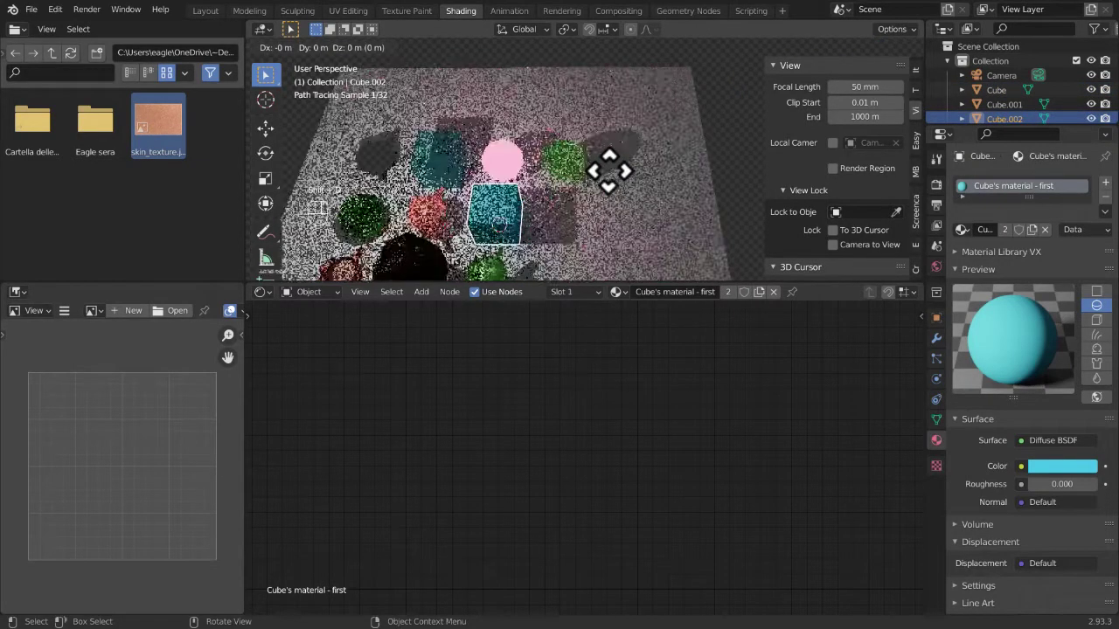
key("g")
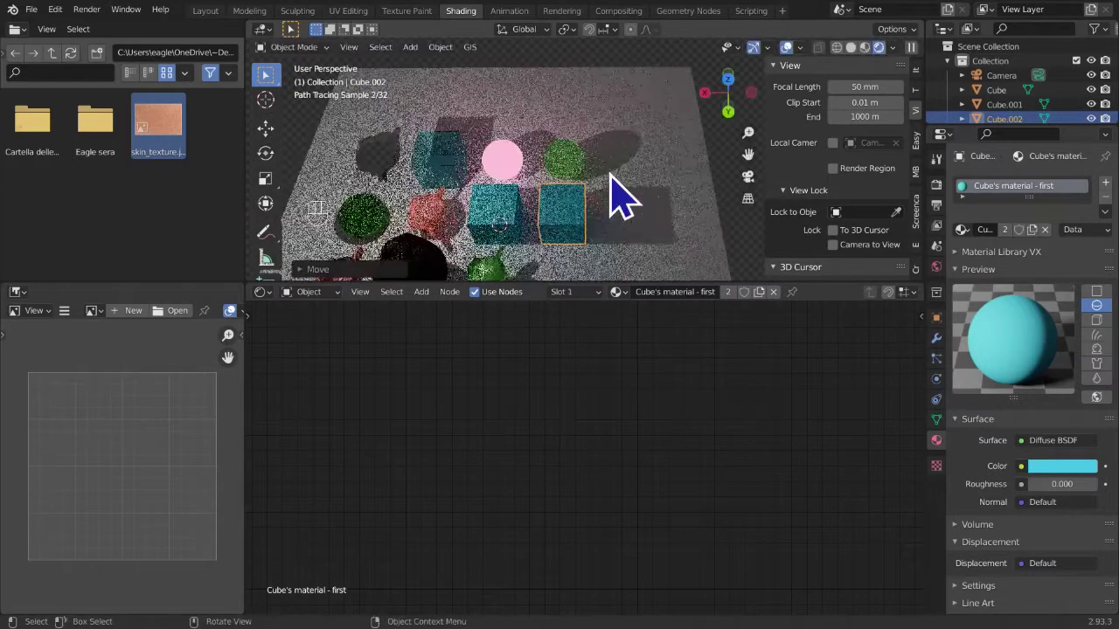
left_click(743, 312)
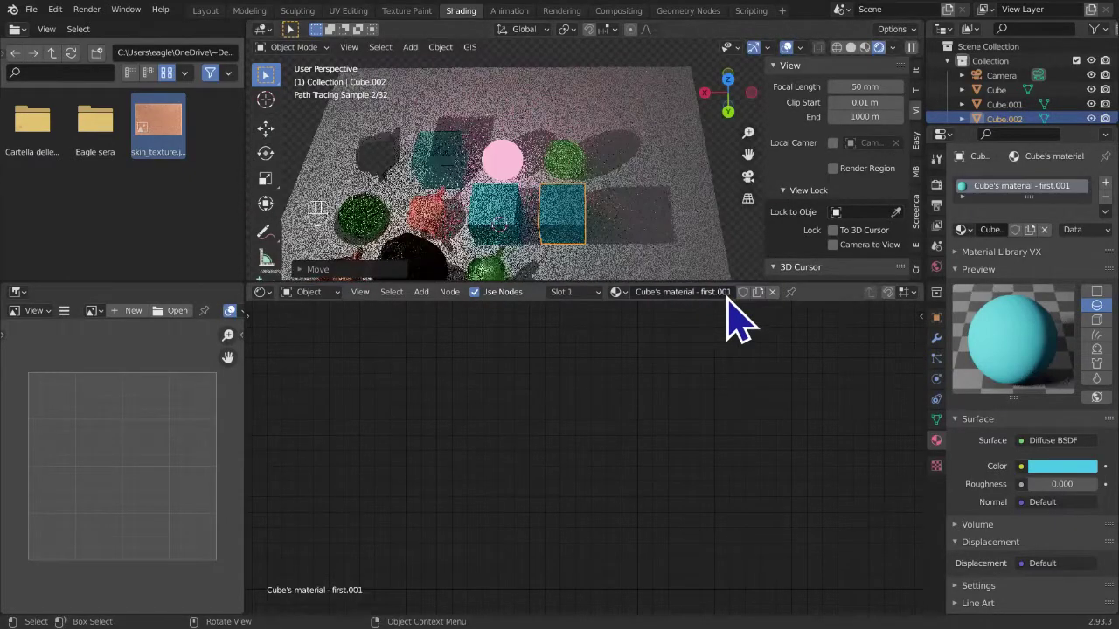
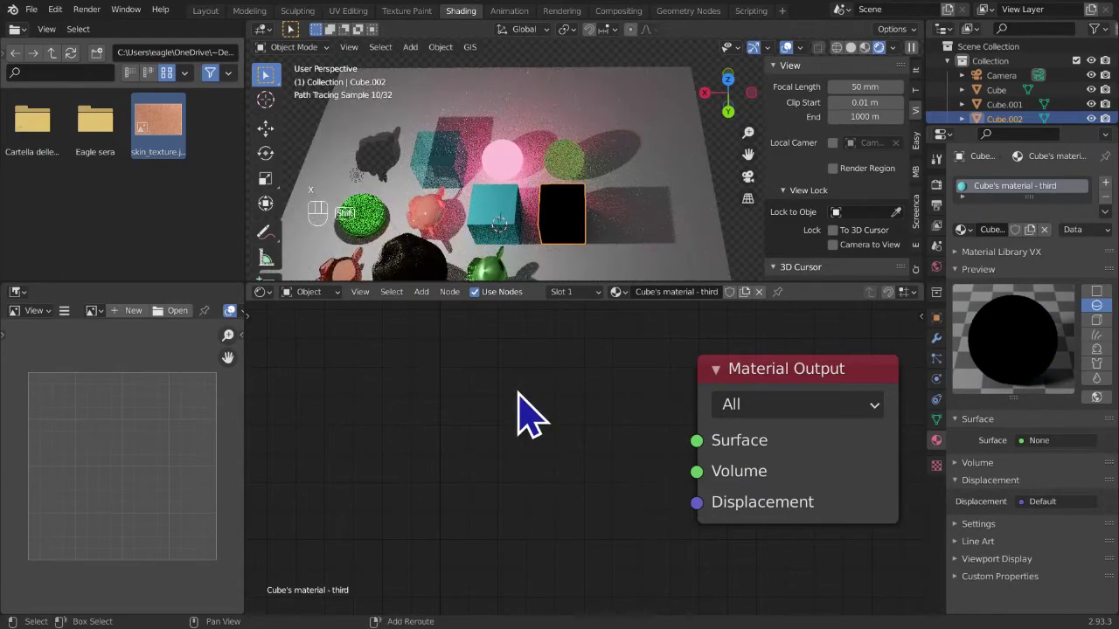
- Add a Transparent BSDF and wire it into the Material Output Surface socket
key("shift+a")
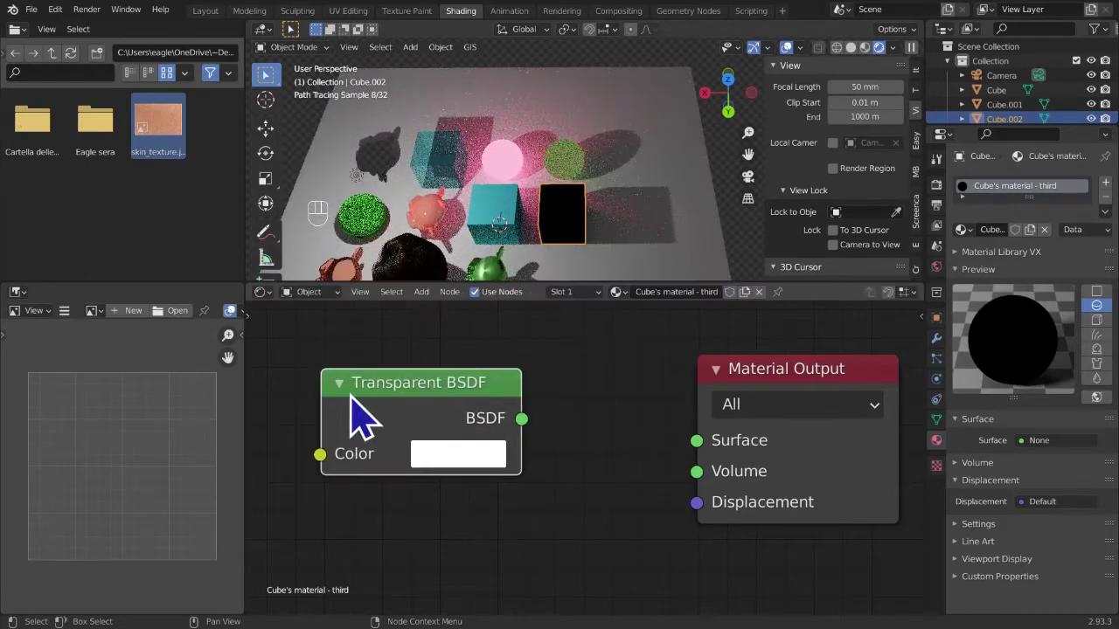
left_click_drag(541, 443, 720, 466)
middle_click(732, 218)
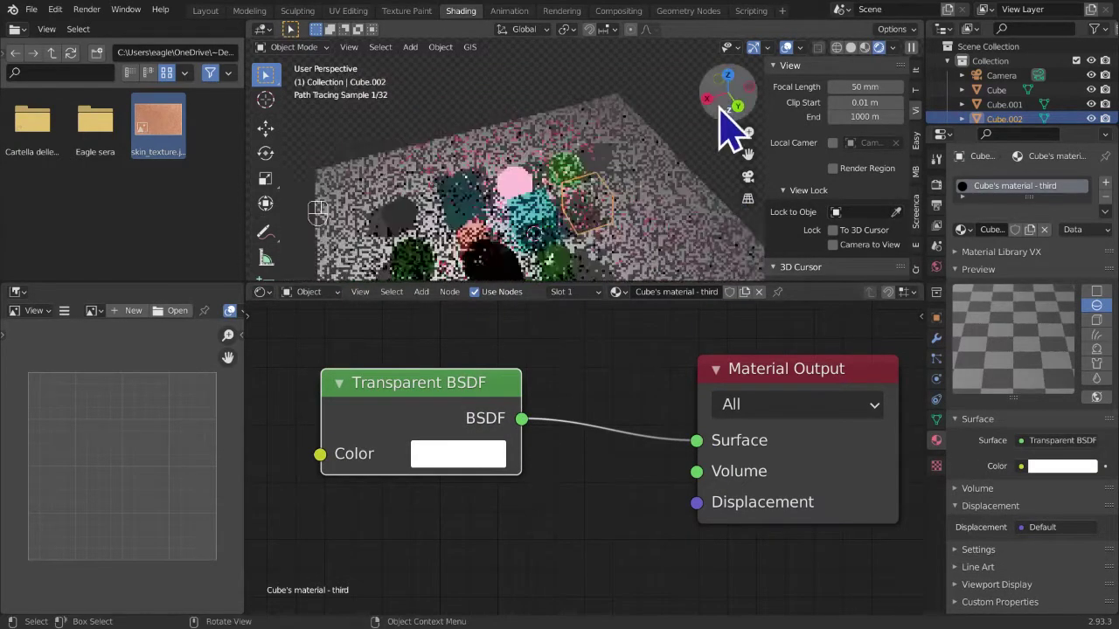
left_click(613, 93)
left_click_drag(646, 230, 669, 202)
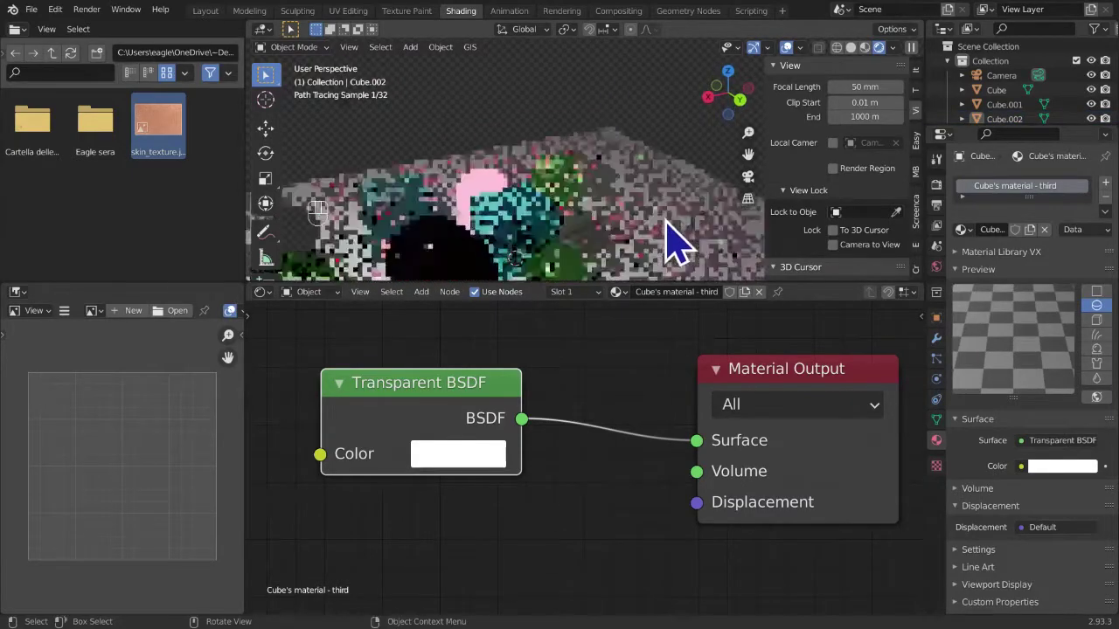
left_click_drag(695, 260, 688, 209)
left_click(672, 150)
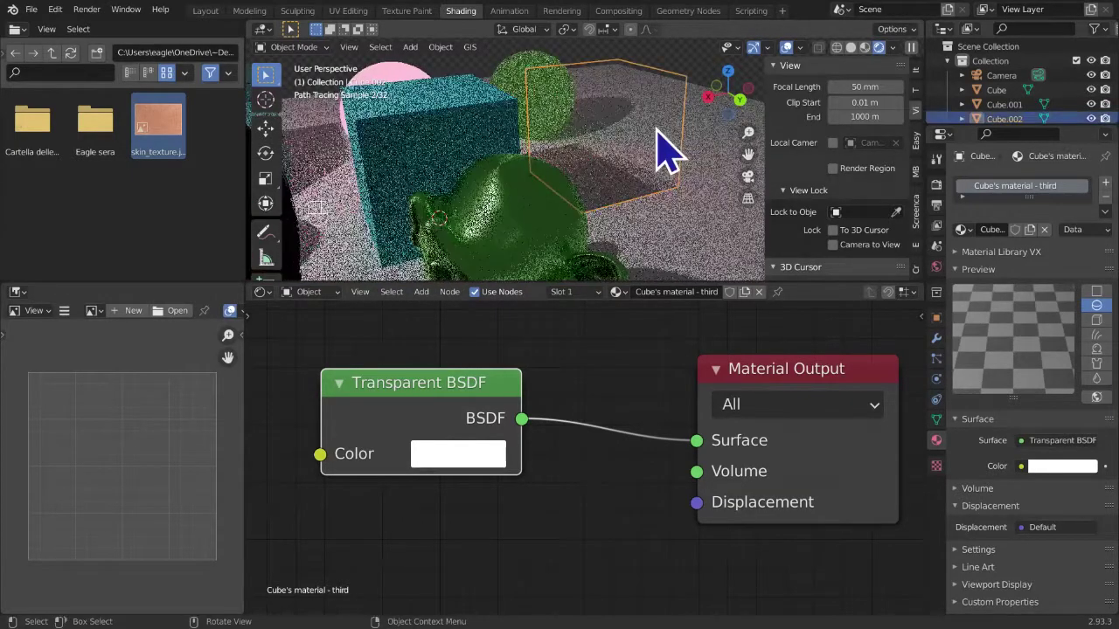
left_click(664, 63)
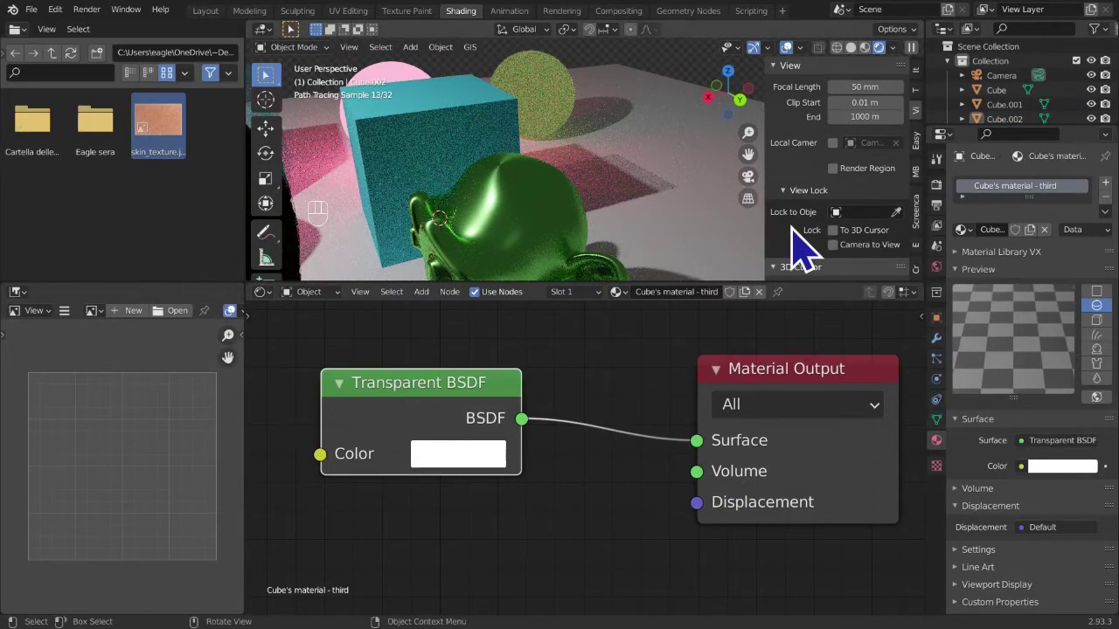
- Orbit and zoom around the copied cube to inspect its see-through look
left_click_drag(613, 236, 497, 237)
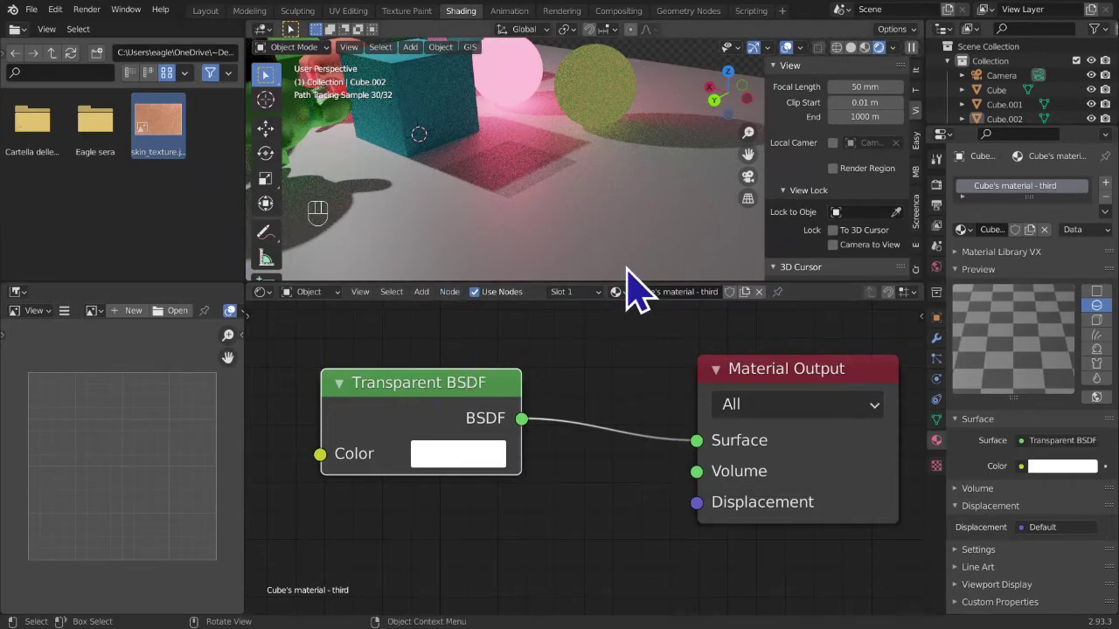
left_click_drag(612, 211, 746, 199)
left_click_drag(617, 267, 664, 267)
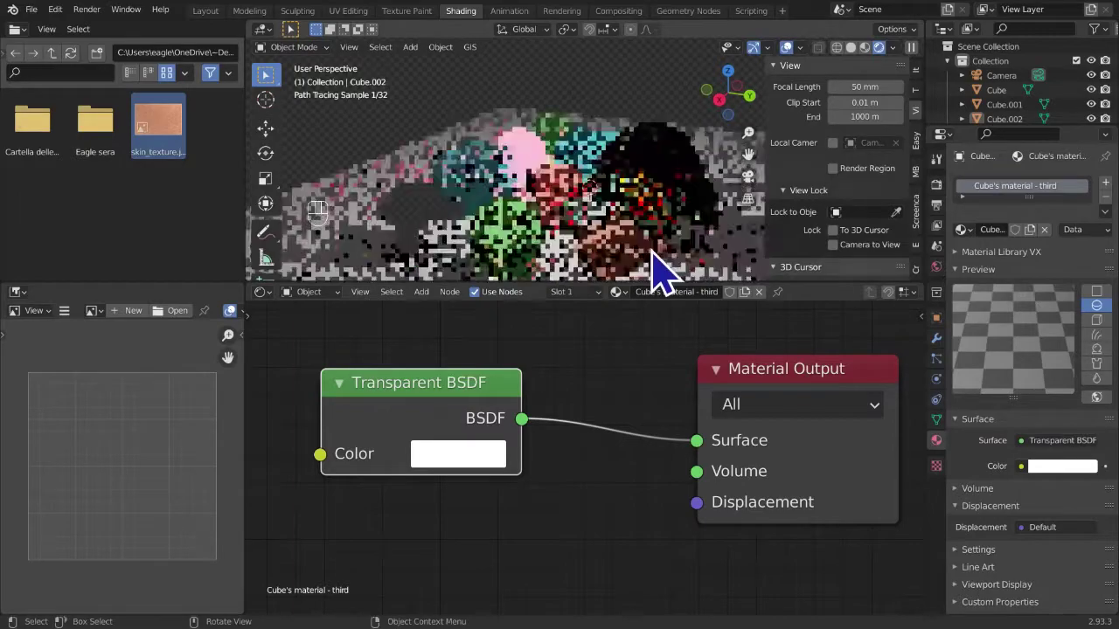
middle_click(663, 254)
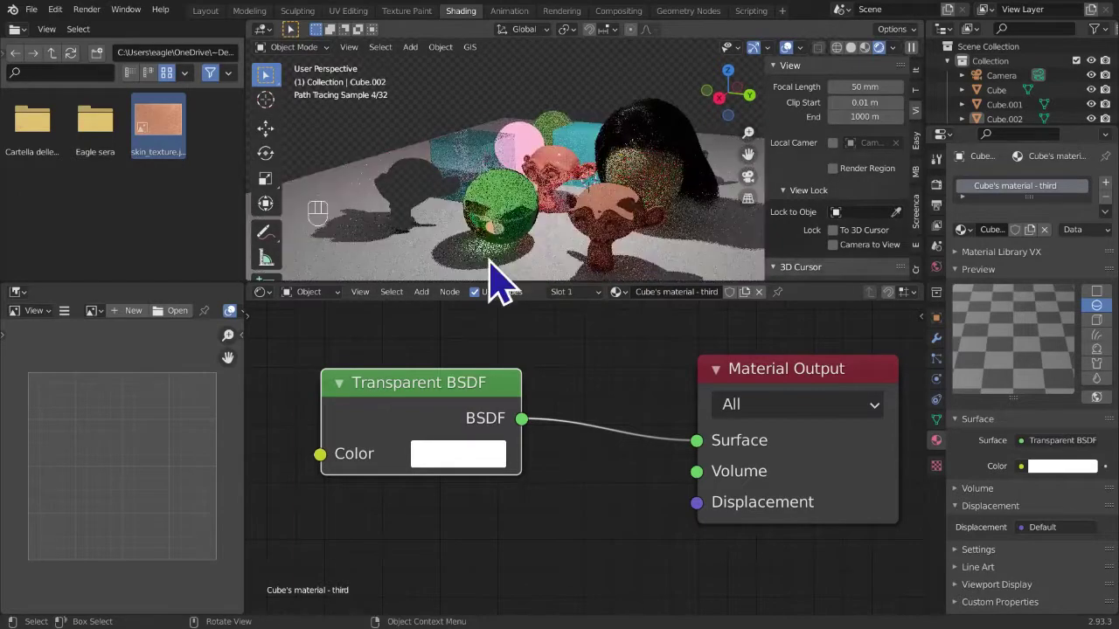
left_click_drag(509, 268, 504, 283)
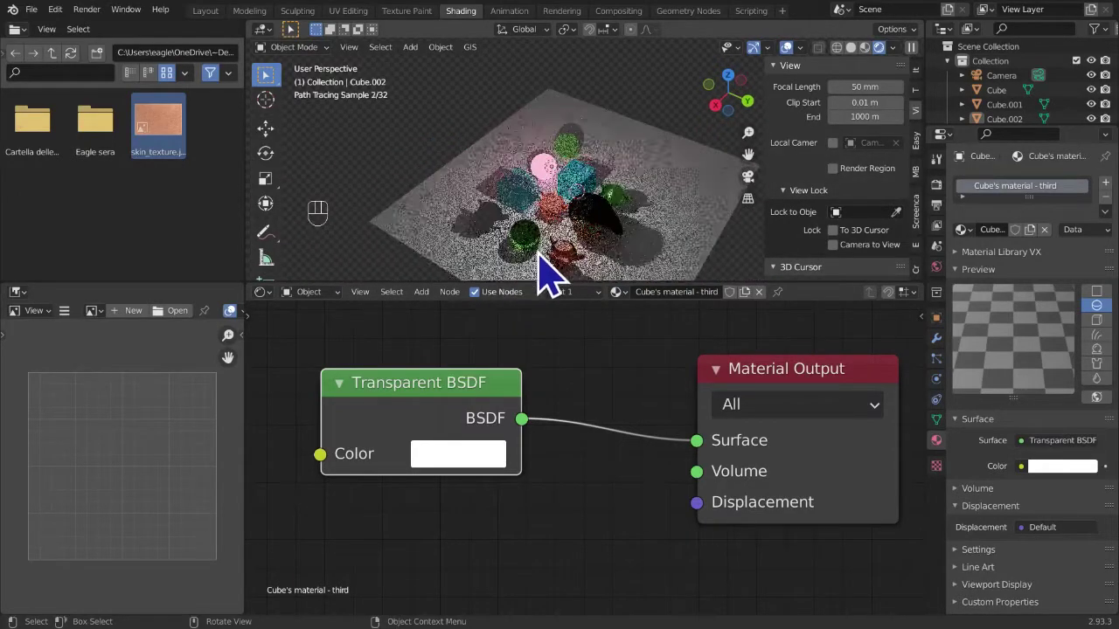
middle_click(548, 284)
left_click_drag(573, 238, 544, 200)
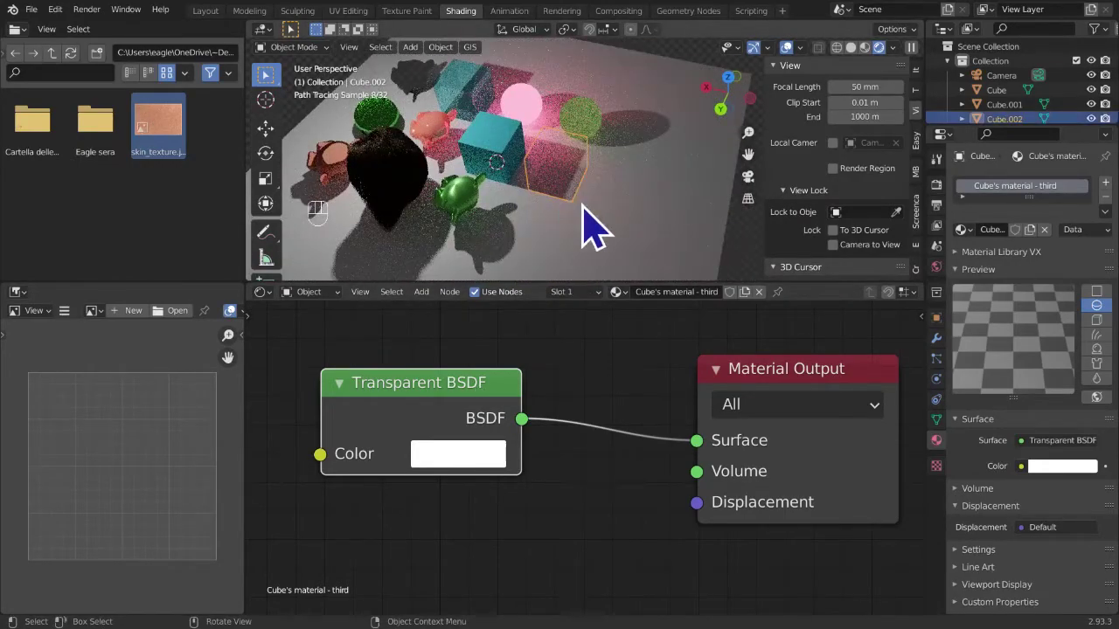
left_click_drag(664, 262, 674, 252)
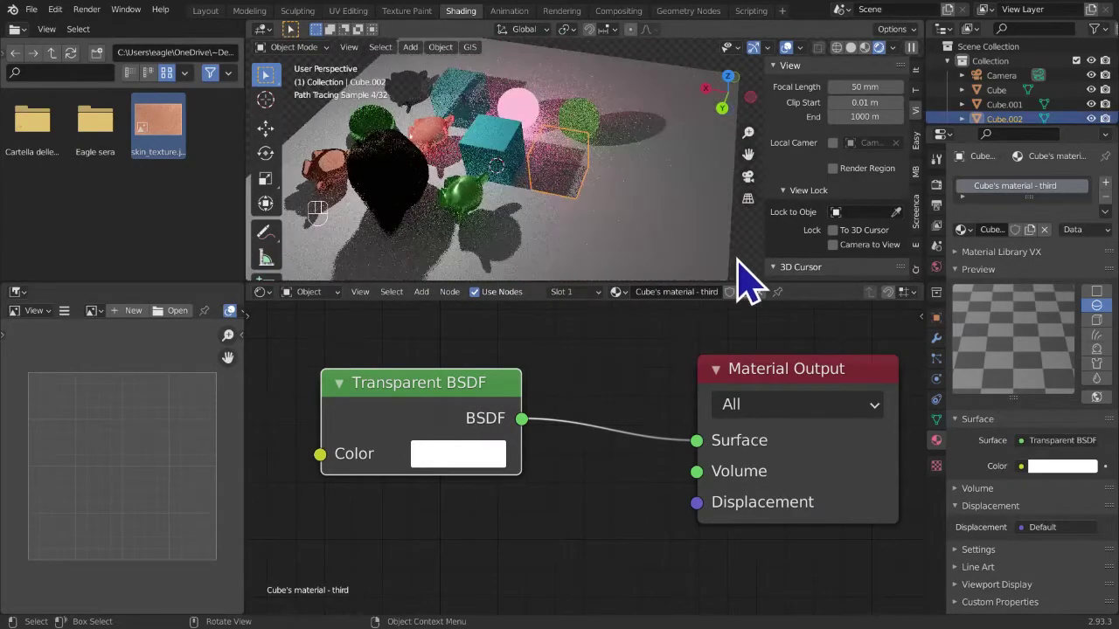
left_click(574, 205)
left_click_drag(654, 249, 688, 245)
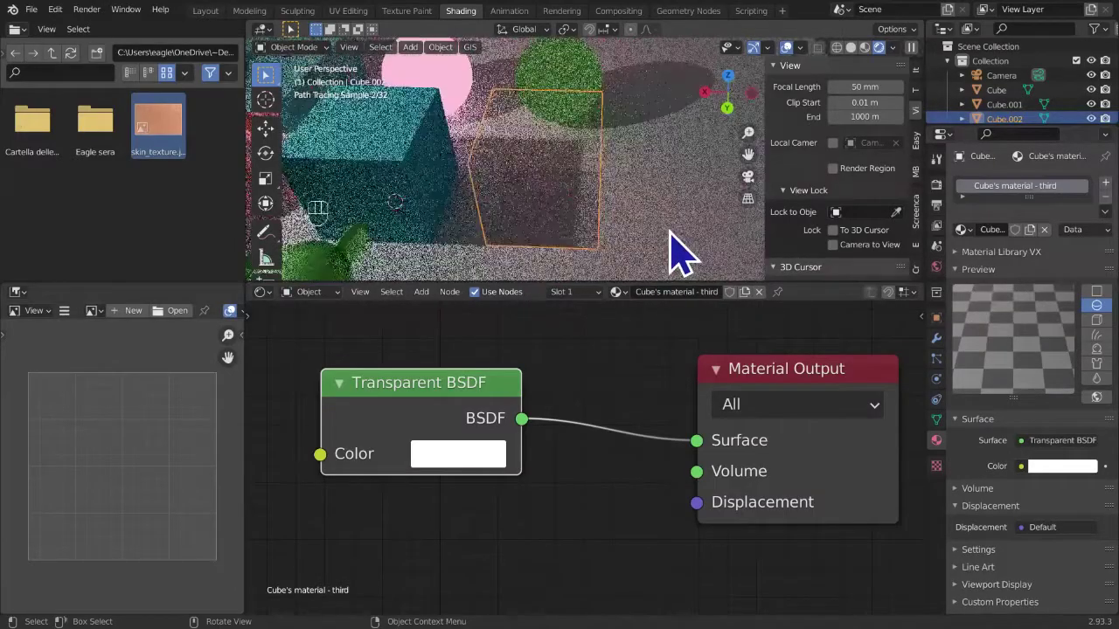
middle_click(689, 251)
middle_click(769, 206)
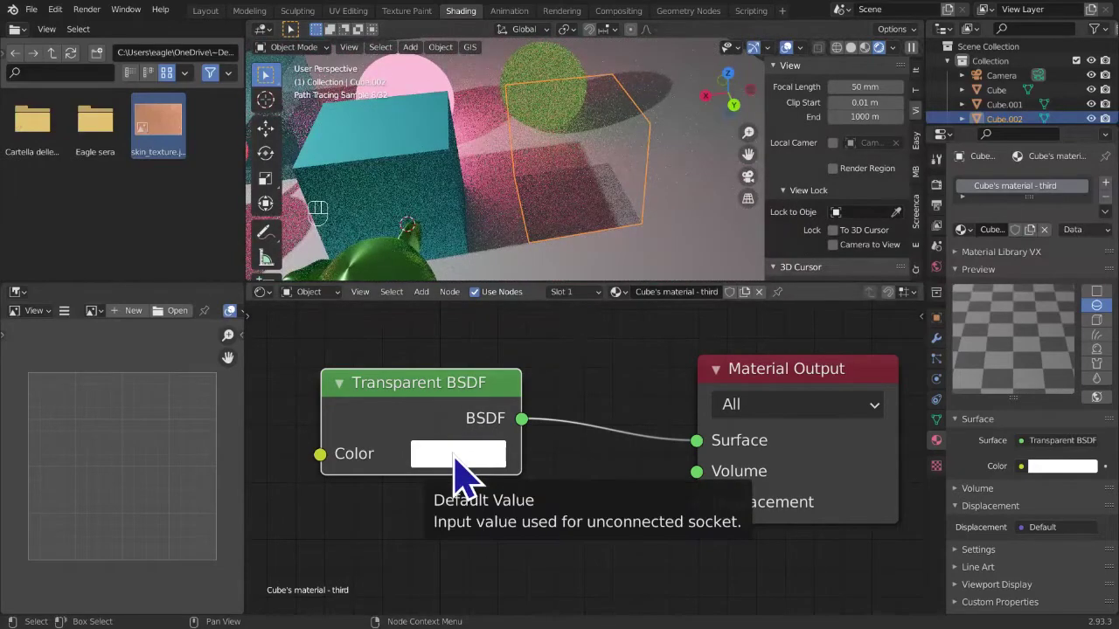
- Darken the Transparent BSDF colour from pure white to light grey with the value slider
left_click(455, 473)
left_click(467, 482)
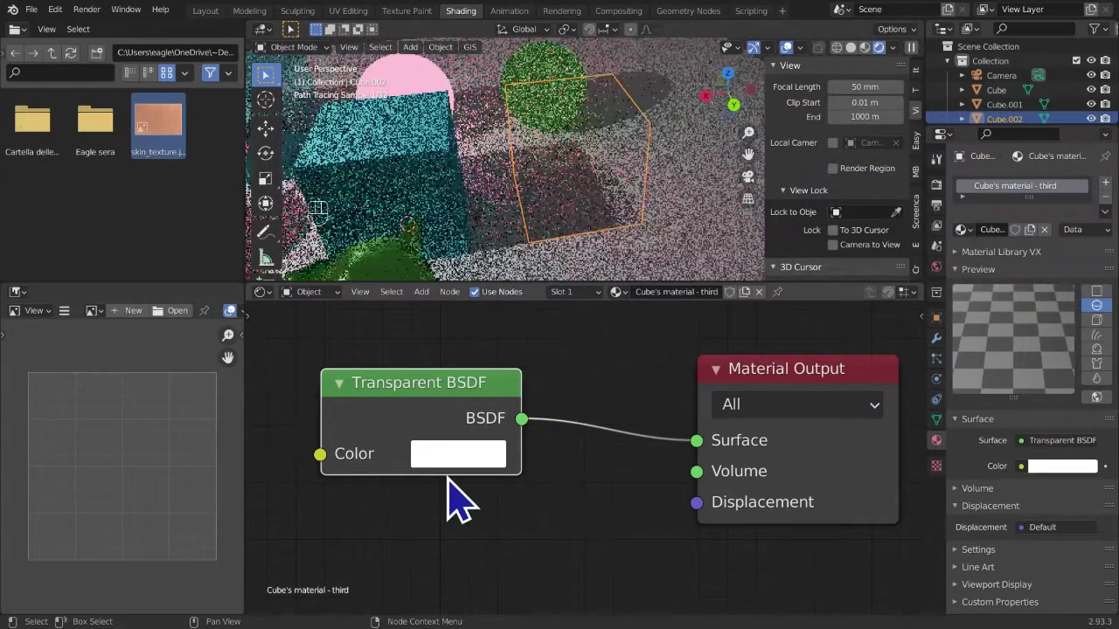
left_click_drag(444, 473, 519, 350)
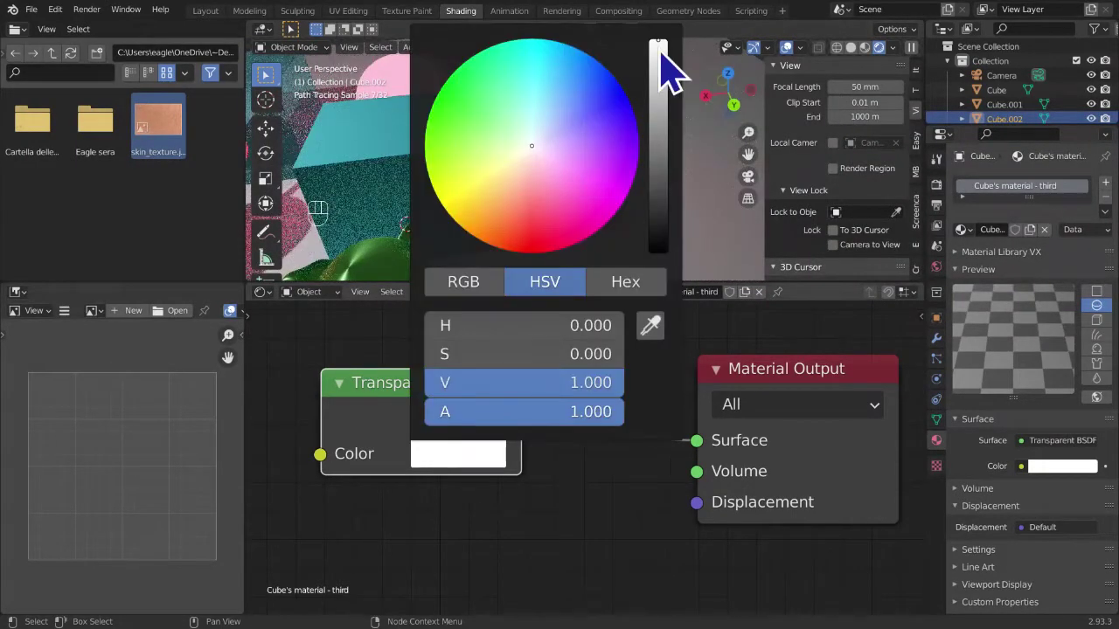
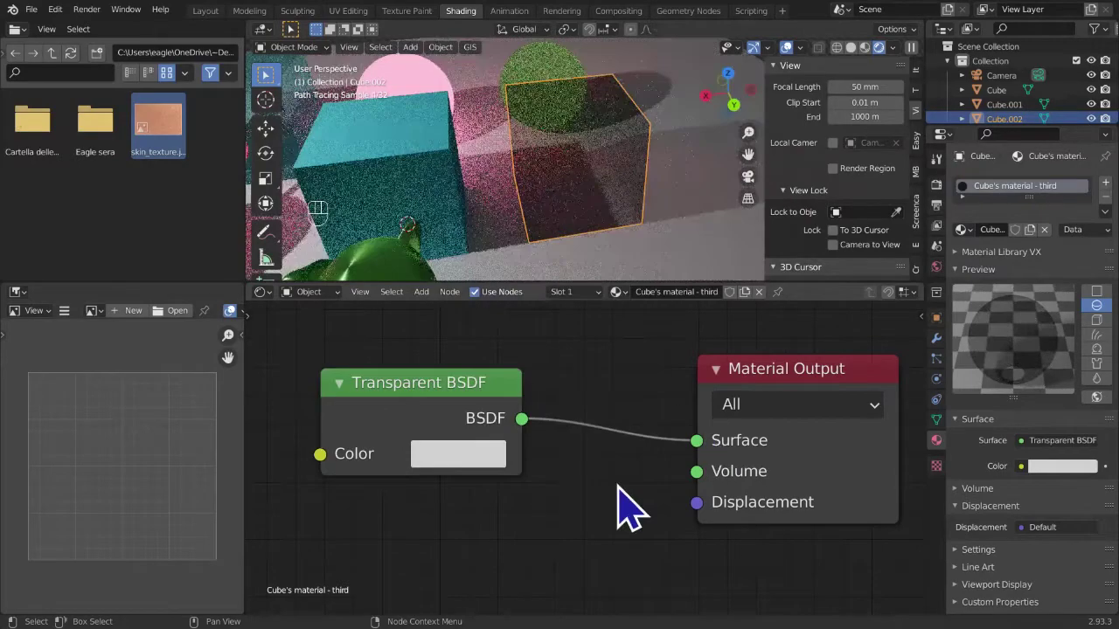
right_click(653, 158)
left_click_drag(675, 155, 701, 138)
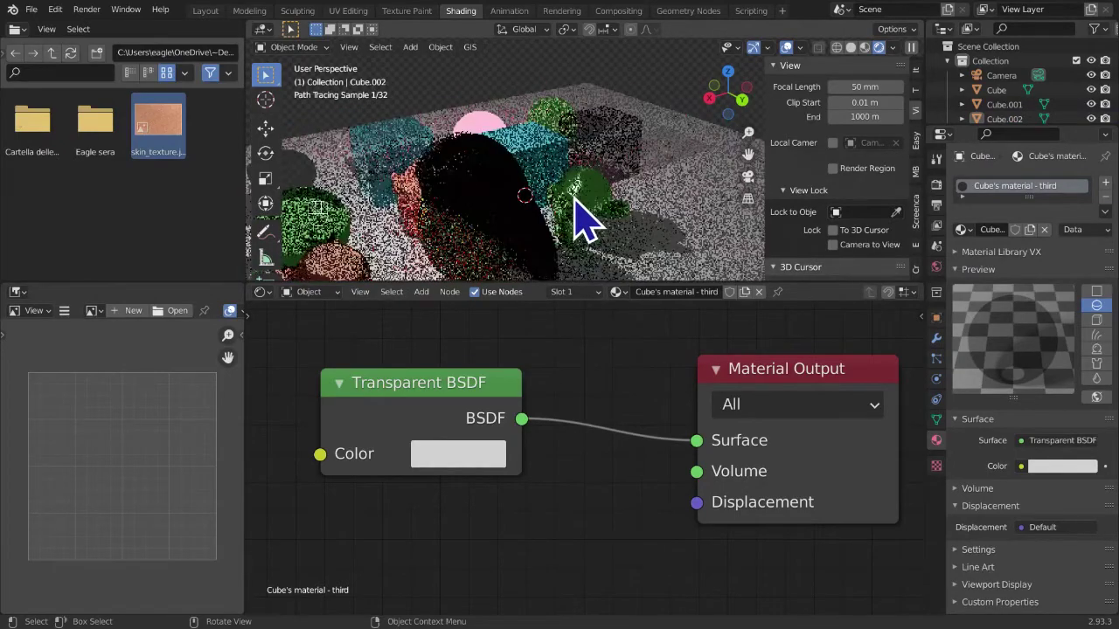
left_click_drag(594, 232, 647, 128)
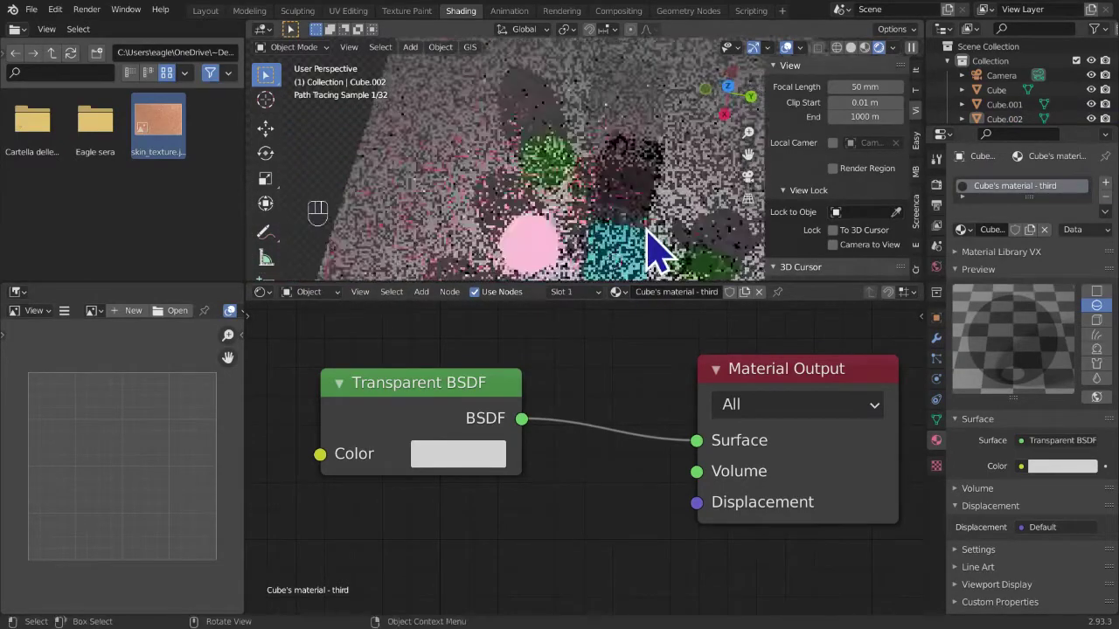
- Orbit and zoom the viewport to check the tinted cube from several angles
middle_click(444, 203)
left_click_drag(604, 216, 635, 201)
left_click_drag(635, 201, 652, 198)
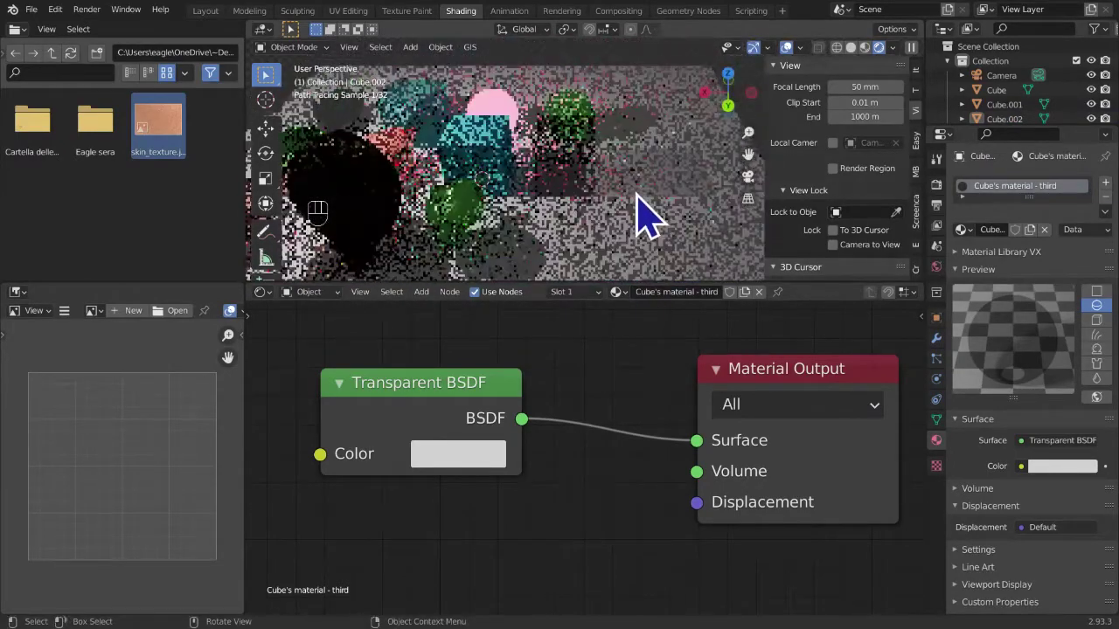
left_click_drag(649, 235, 751, 231)
left_click_drag(540, 269, 669, 206)
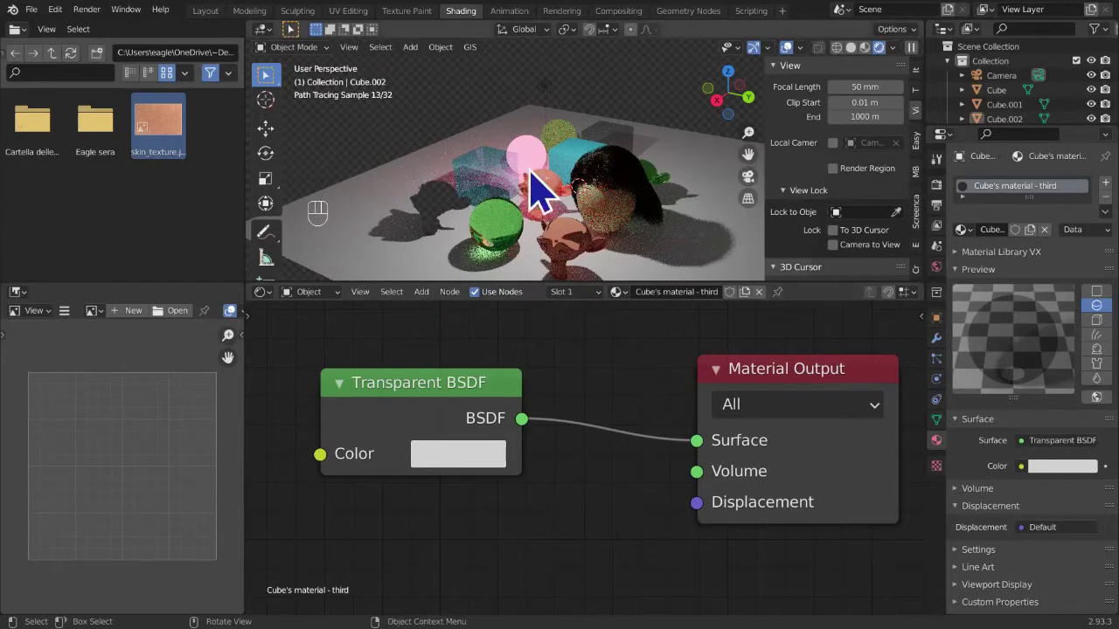
middle_click(551, 227)
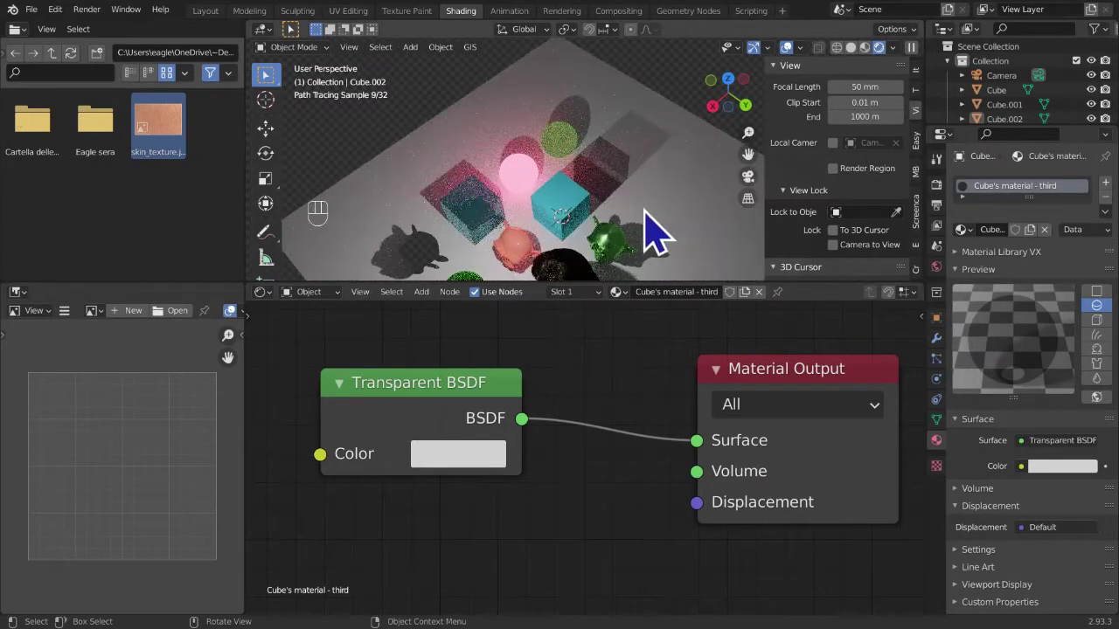
left_click_drag(432, 308, 816, 178)
left_click_drag(701, 218, 639, 214)
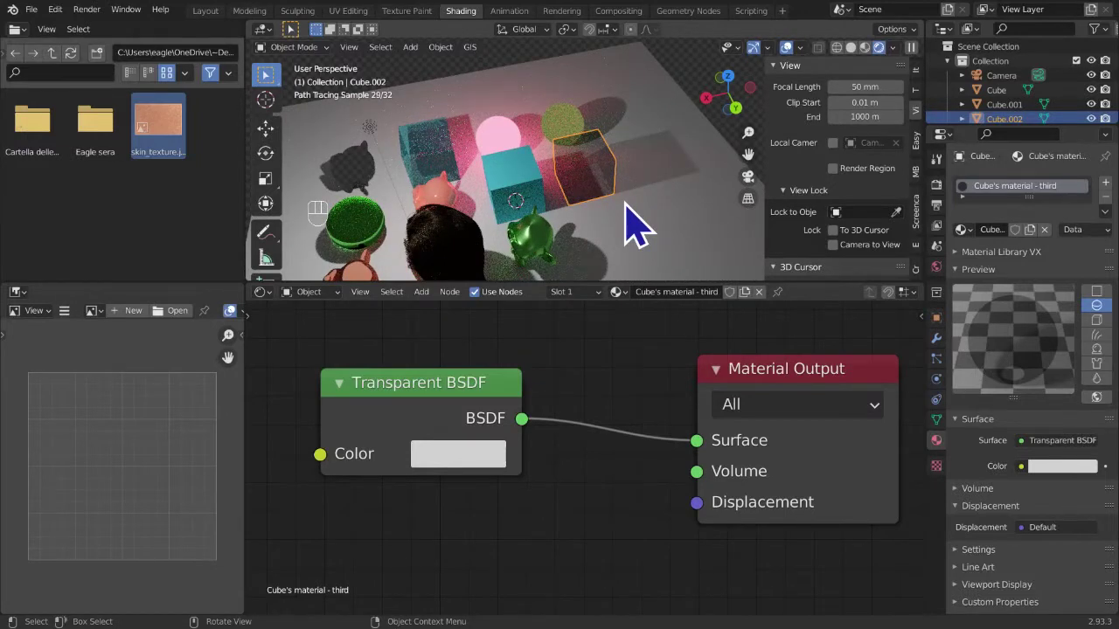
- Toggle the Shift+S snapping options, then add a new Plane mesh via Shift+A
key("shift+s")
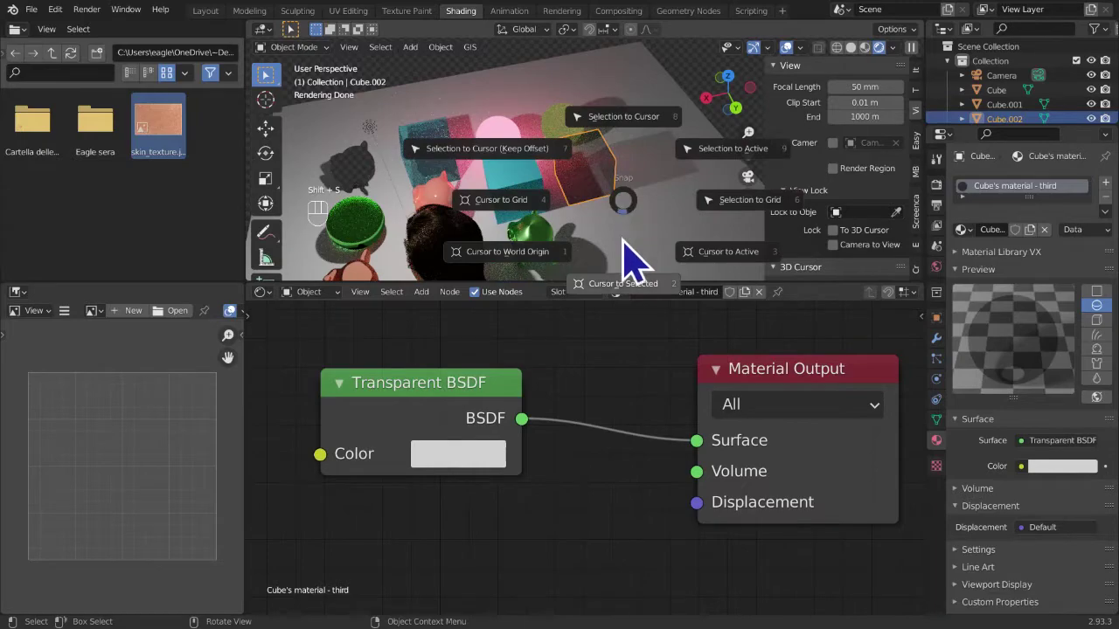
left_click_drag(596, 205, 663, 199)
middle_click(639, 204)
key("shift+s")
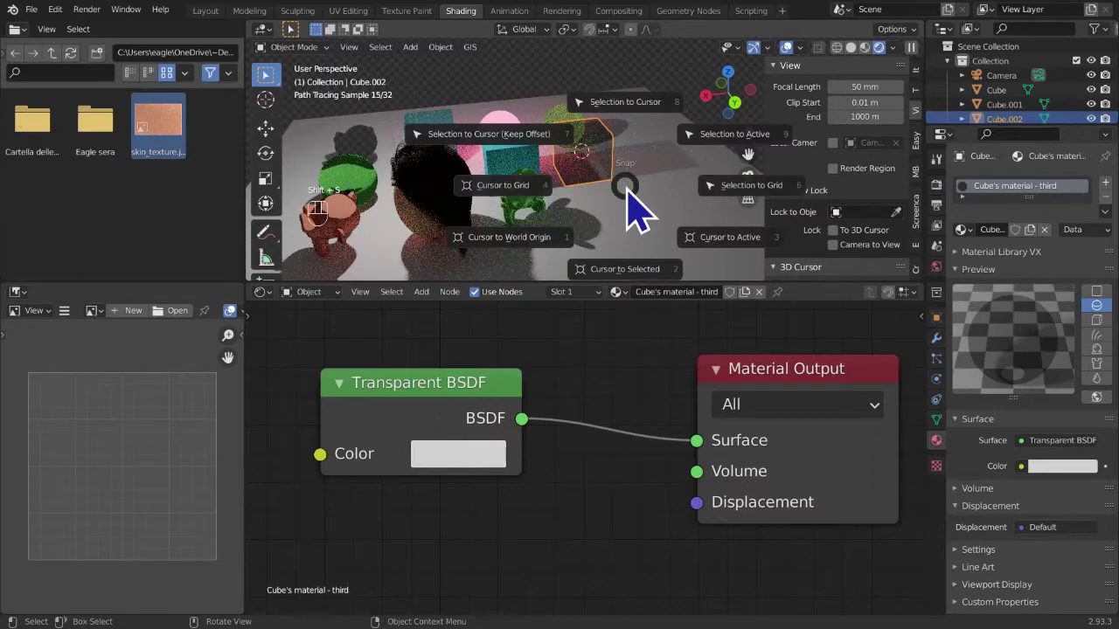
key("shift+a")
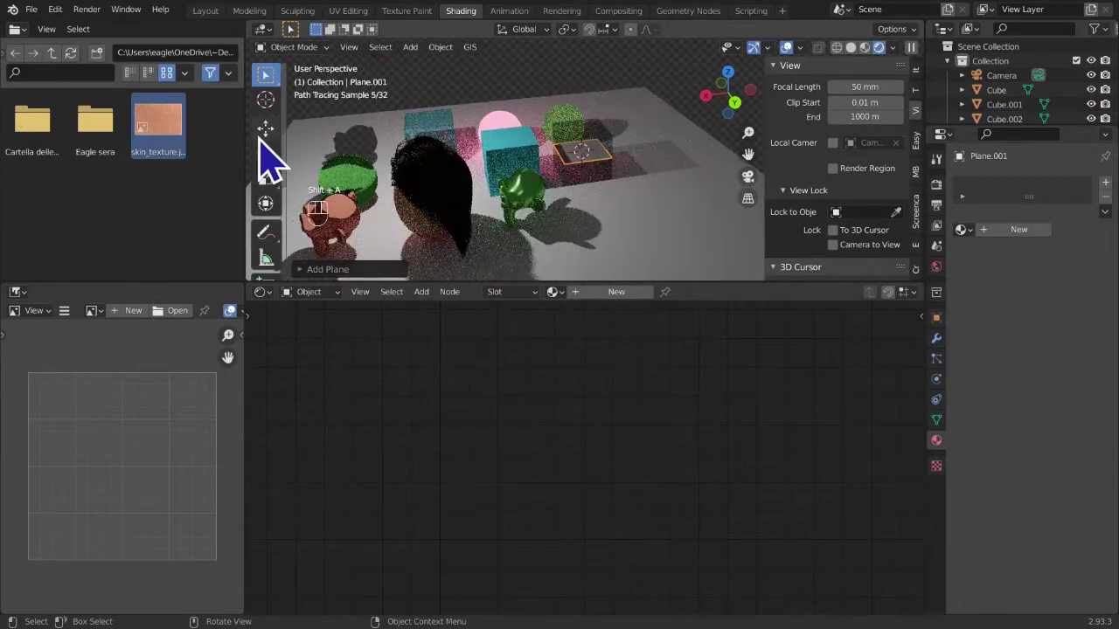
left_click(593, 119)
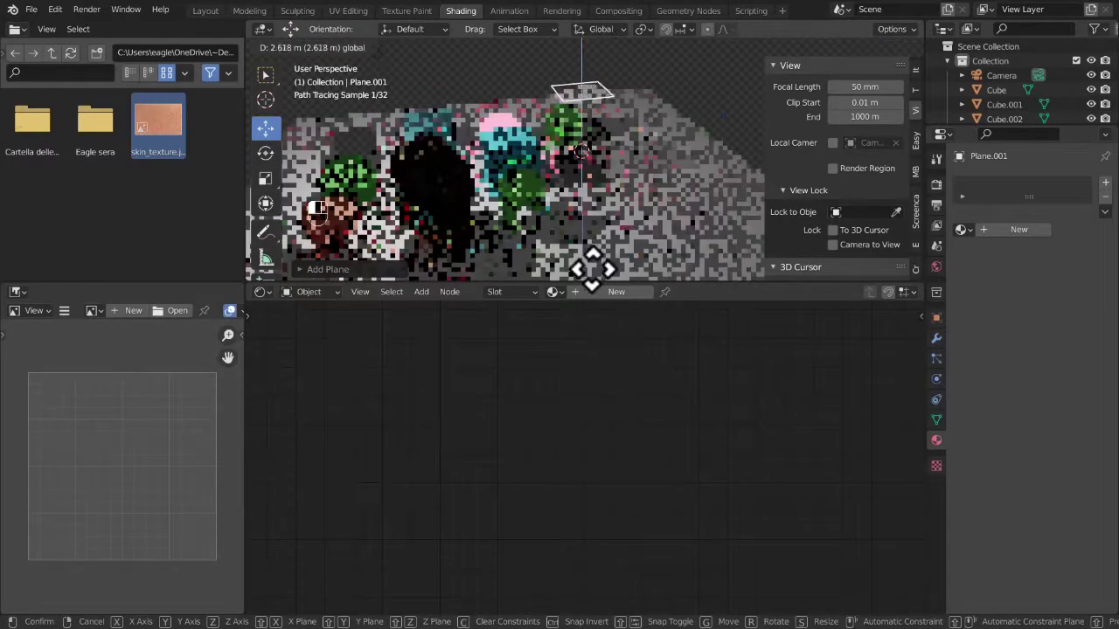
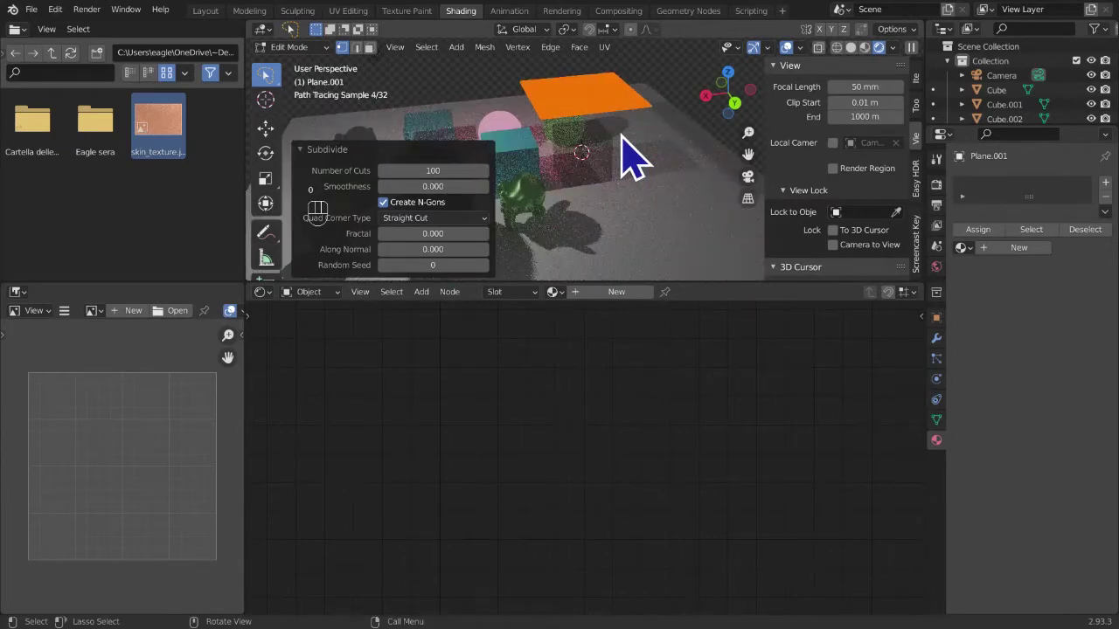
- Select the large ground Plane and enable Collision physics on it
key("Tab")
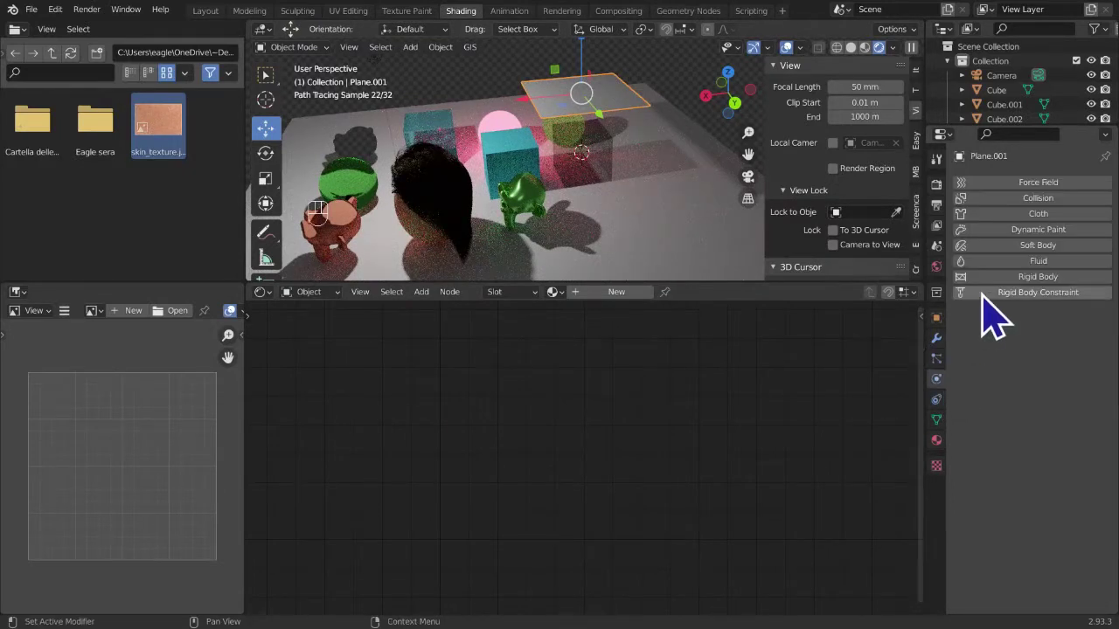
left_click(1046, 237)
left_click(614, 189)
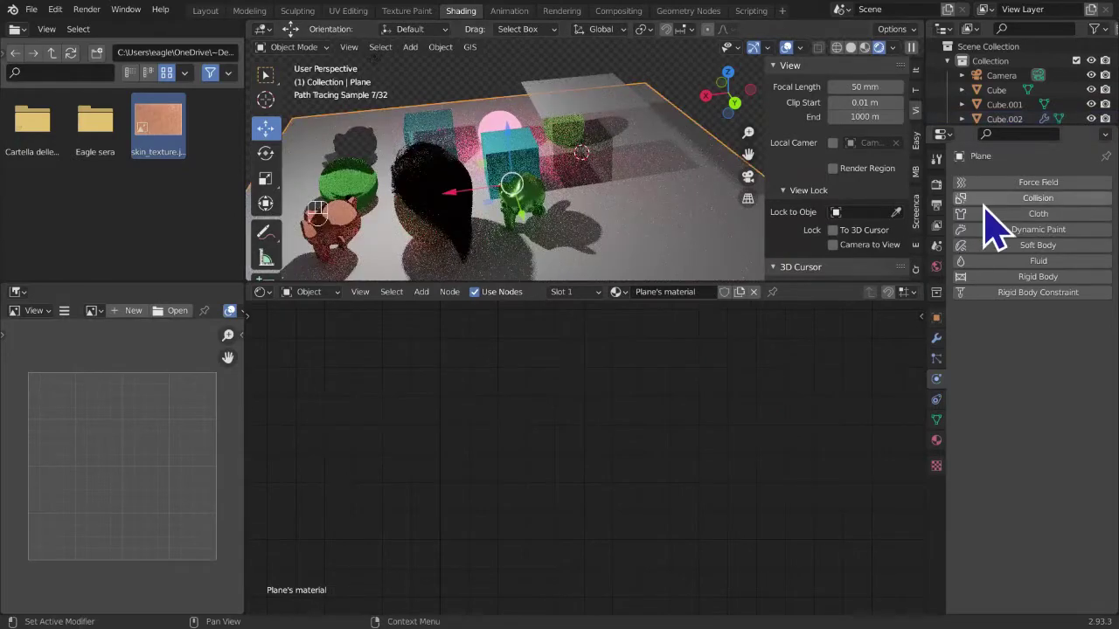
left_click(995, 222)
- Split a new area below the node editor and make it a Timeline (Shift+F12)
left_click_drag(479, 207, 396, 181)
left_click_drag(532, 211, 634, 217)
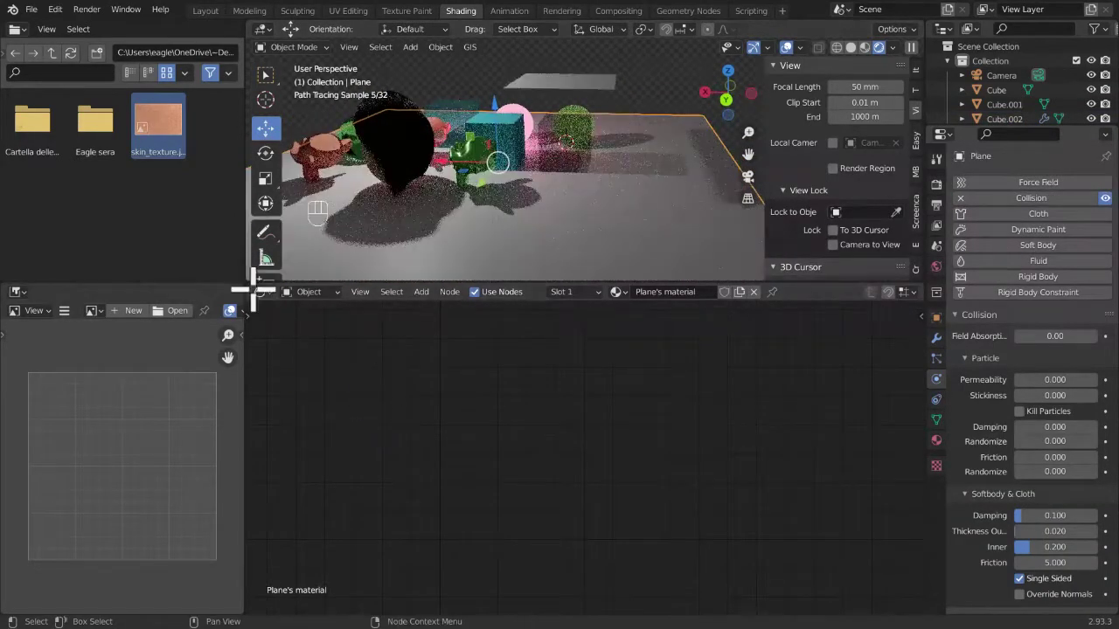
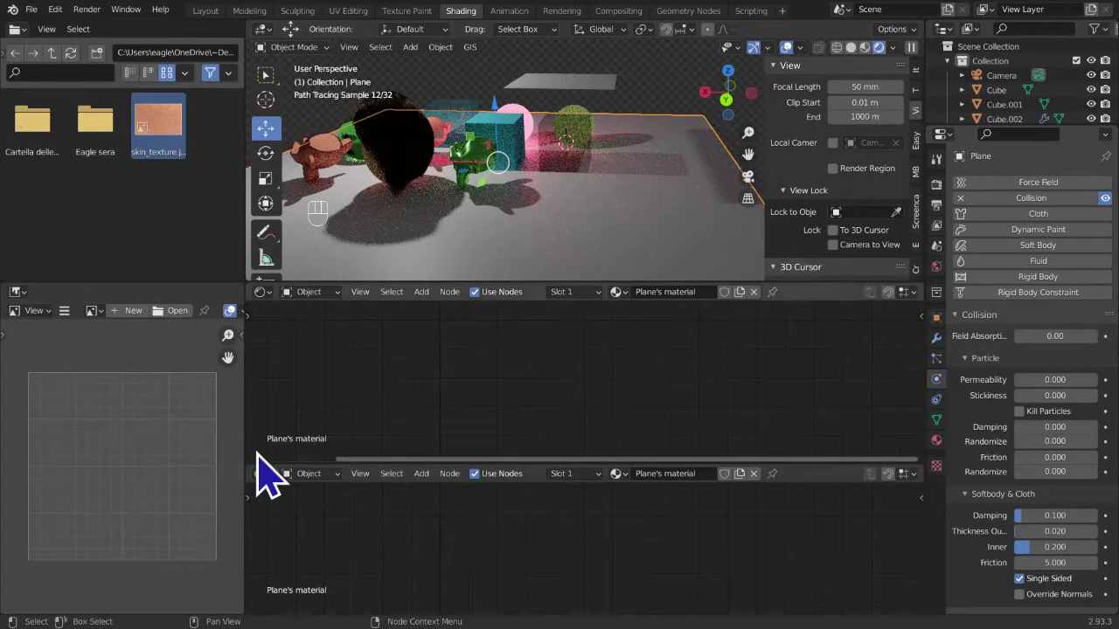
left_click_drag(277, 497, 452, 584)
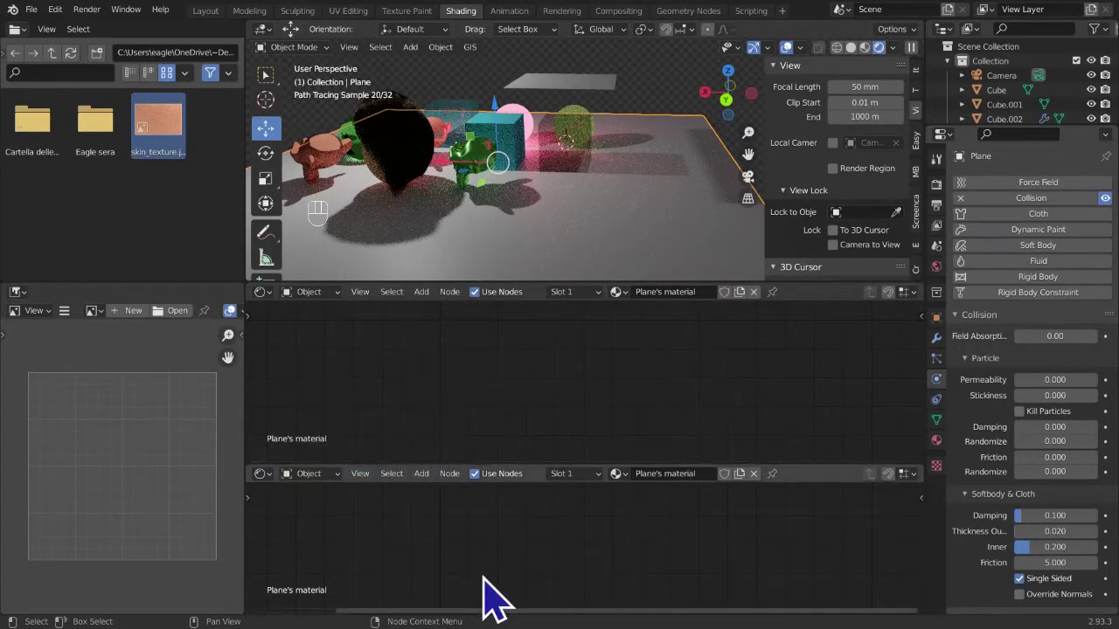
key("shift+F12")
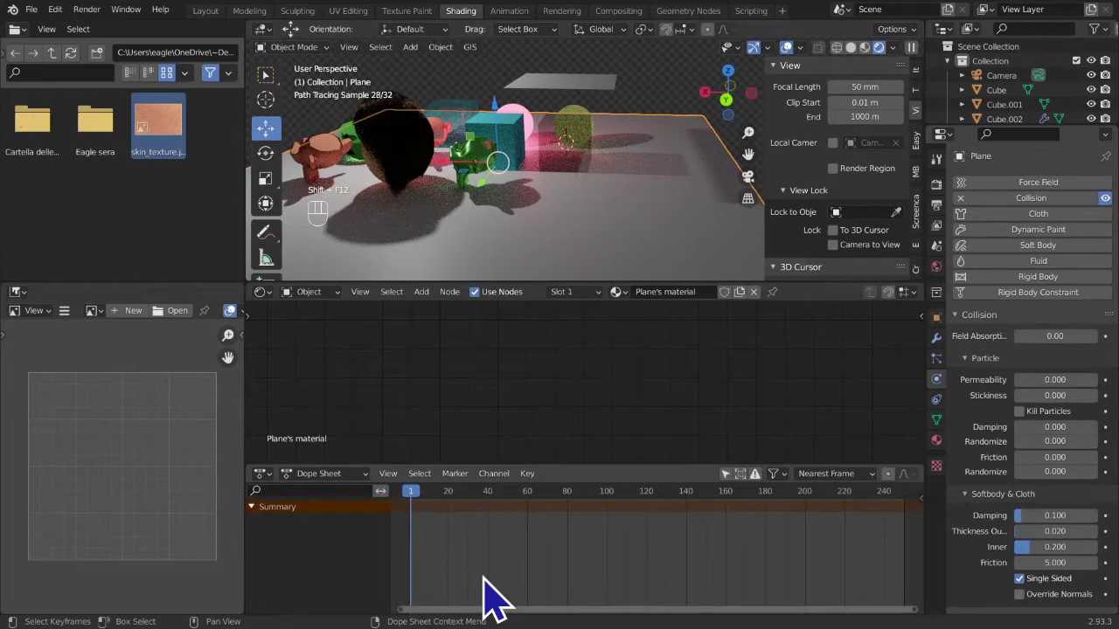
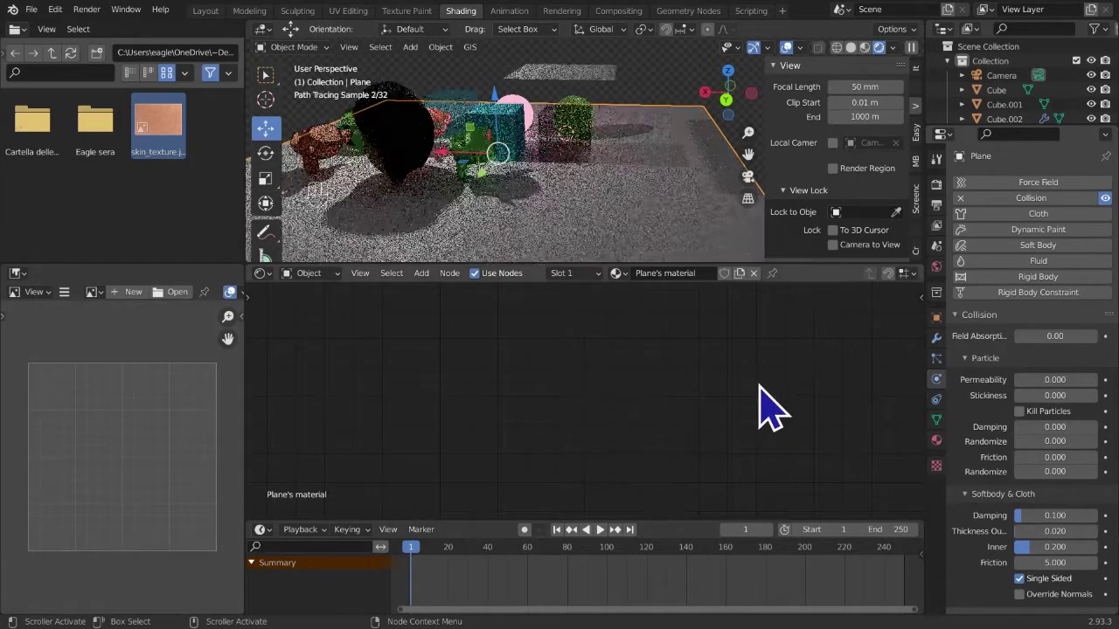
- Play the simulation, stop at frame 33, then select the red front cube Cube.001
key("space")
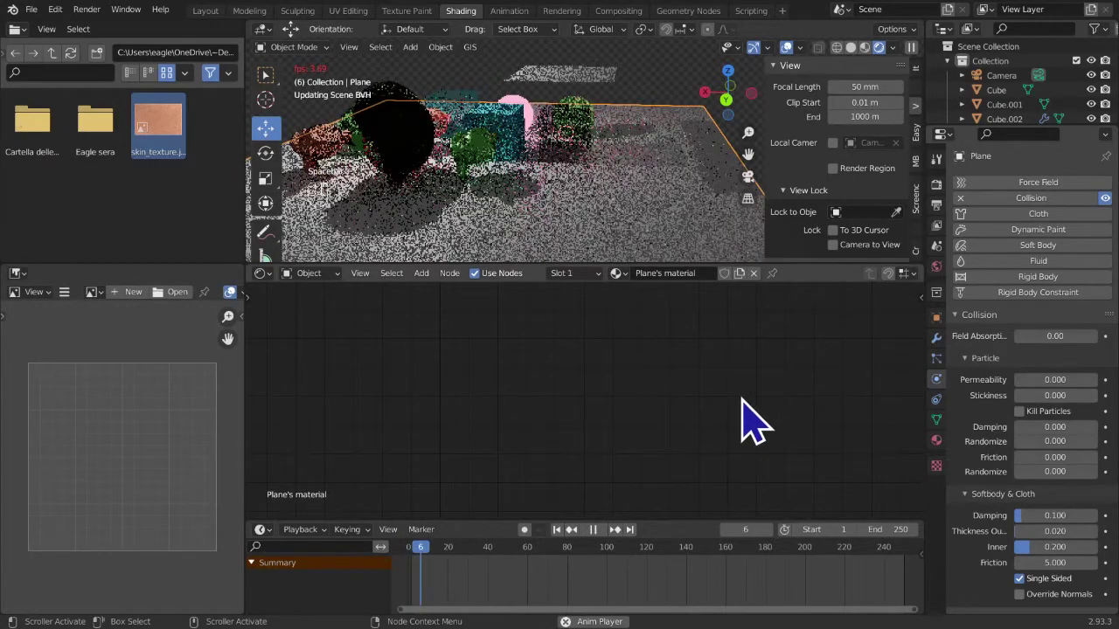
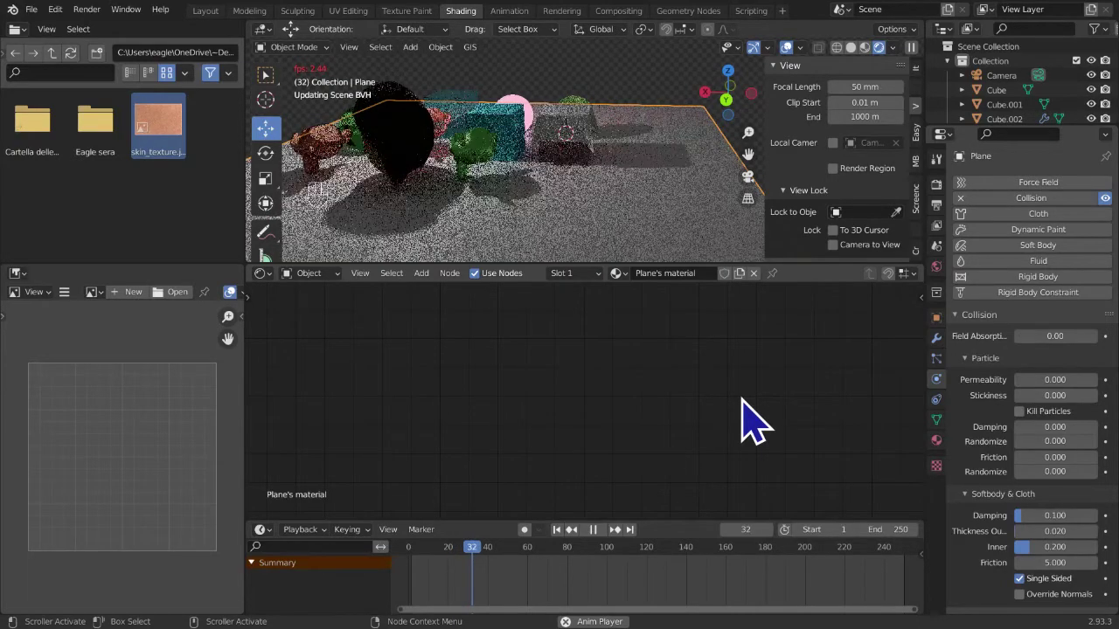
key("space")
left_click_drag(728, 255, 650, 255)
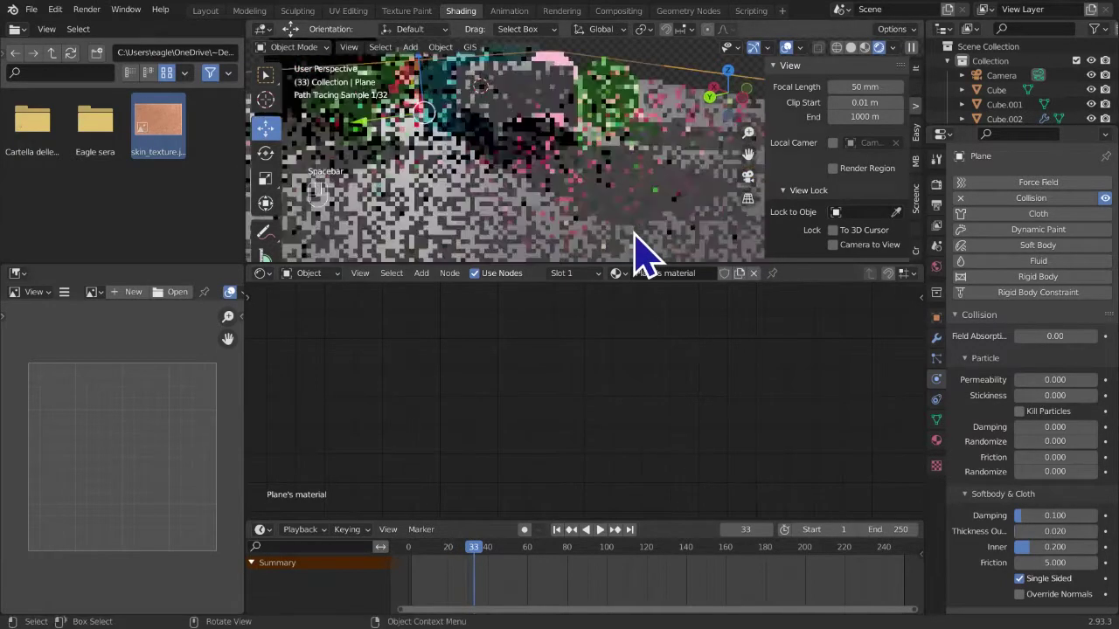
middle_click(624, 220)
left_click_drag(586, 197, 618, 260)
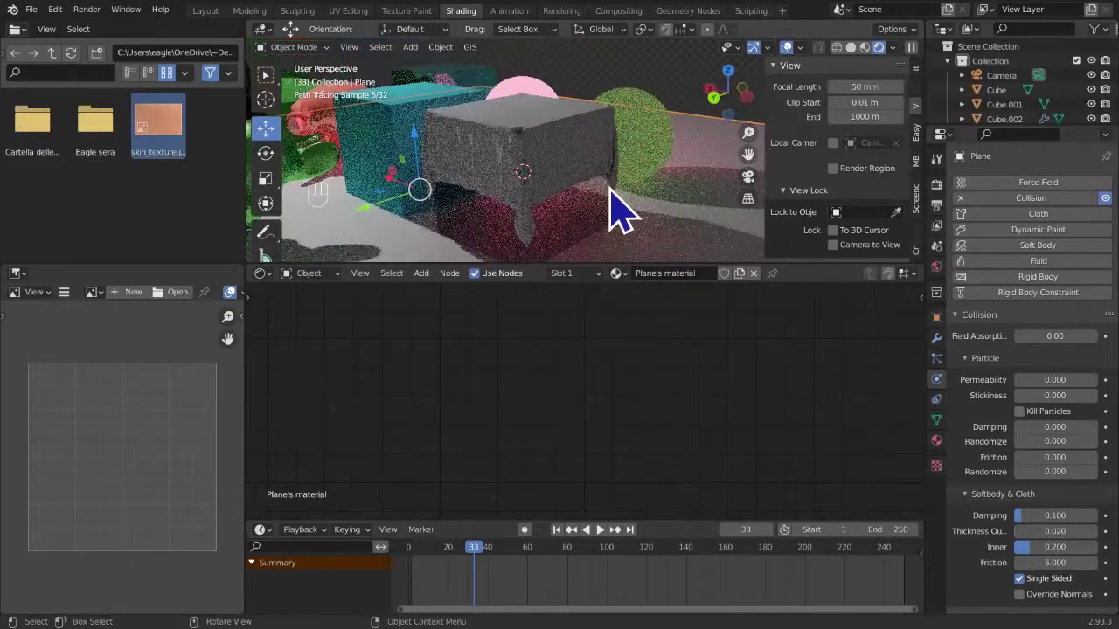
left_click_drag(873, 72, 701, 183)
left_click_drag(701, 184, 322, 178)
left_click_drag(316, 215, 494, 217)
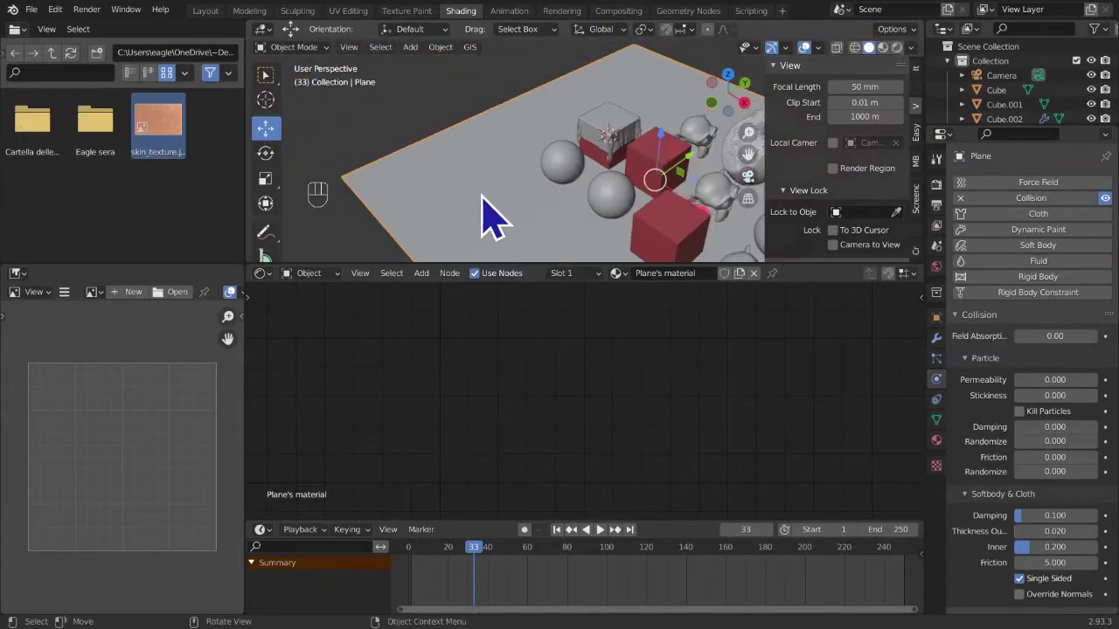
left_click(667, 250)
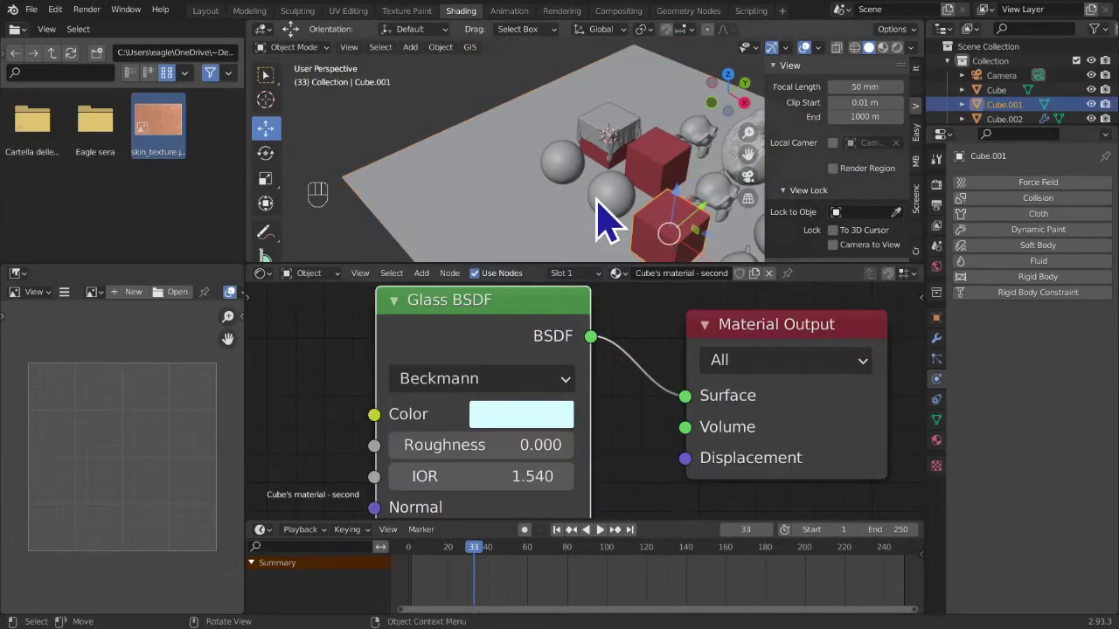
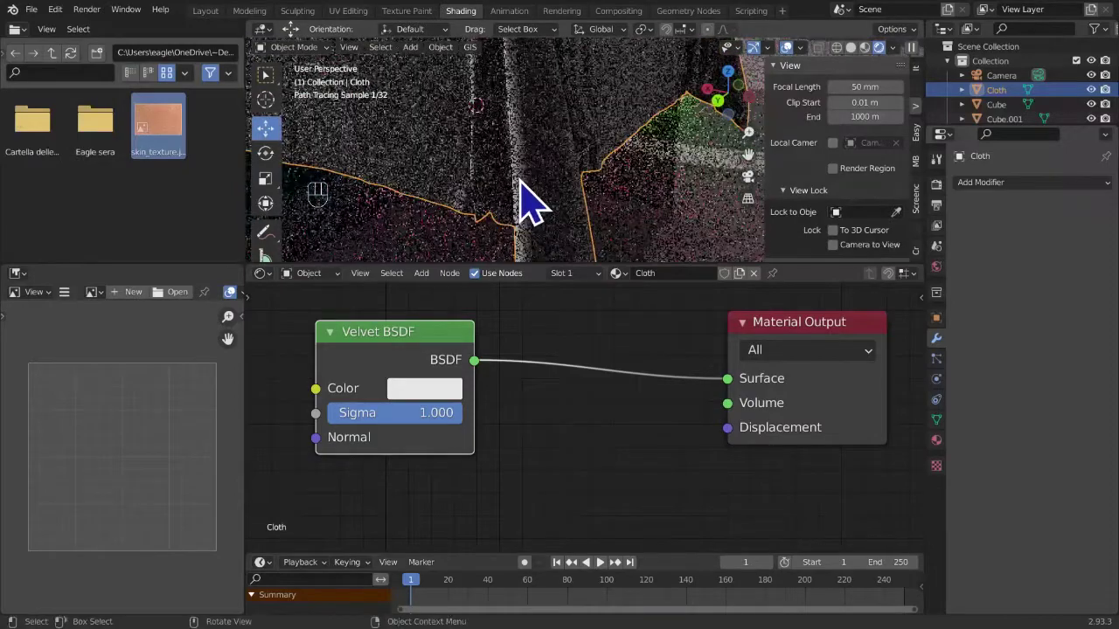
- Orbit and pan the viewport to bring the draped cloth's edge into view
middle_click(533, 232)
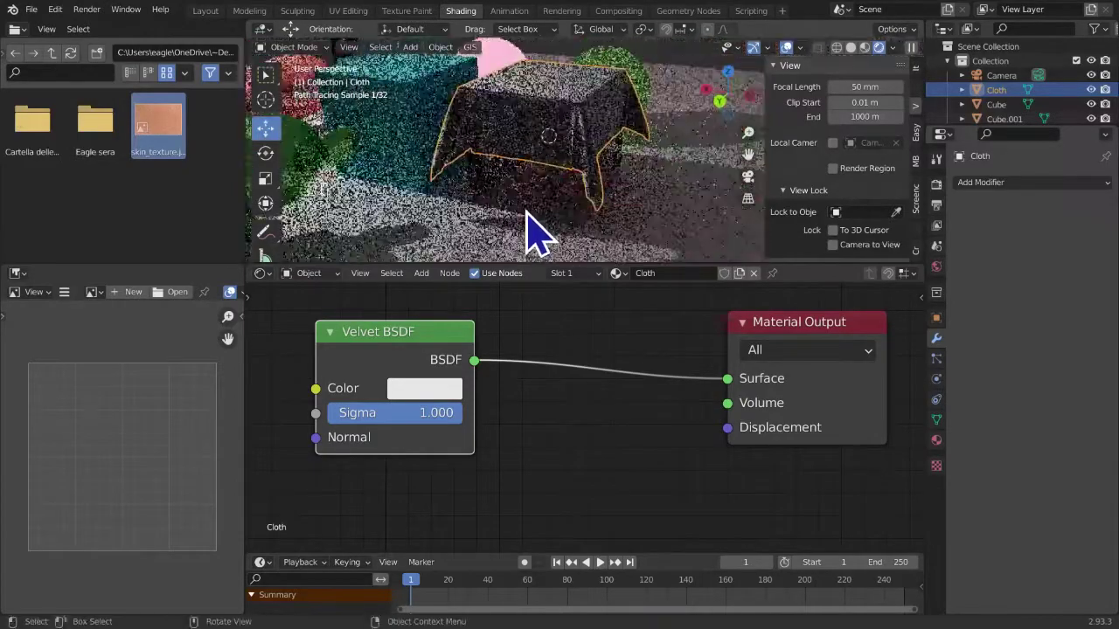
middle_click(539, 228)
left_click_drag(571, 243, 676, 209)
middle_click(658, 240)
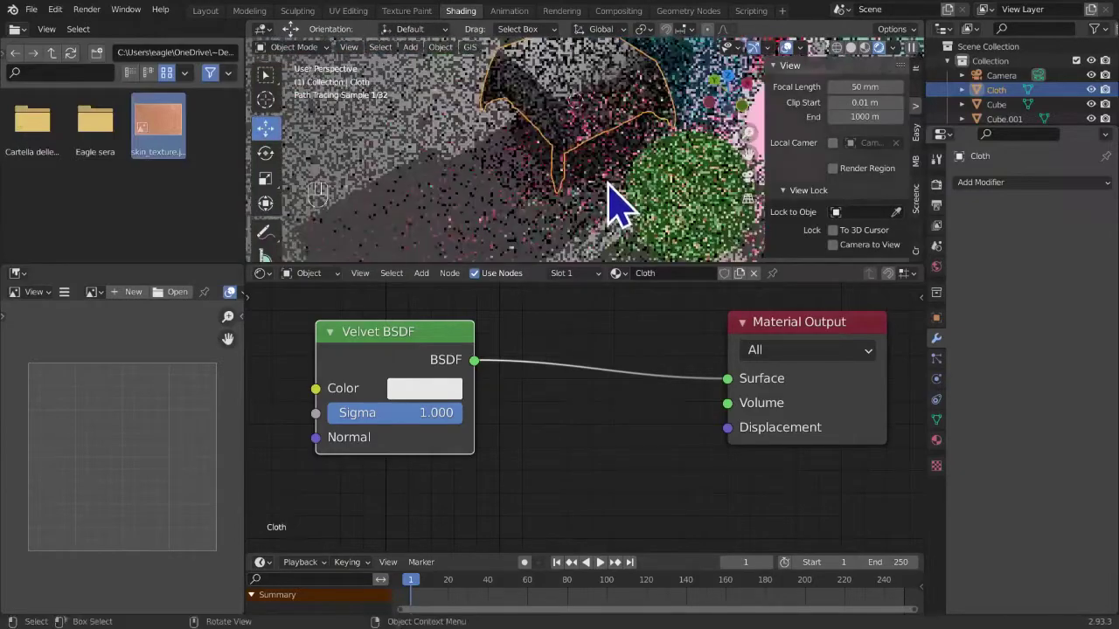
left_click_drag(653, 201, 549, 188)
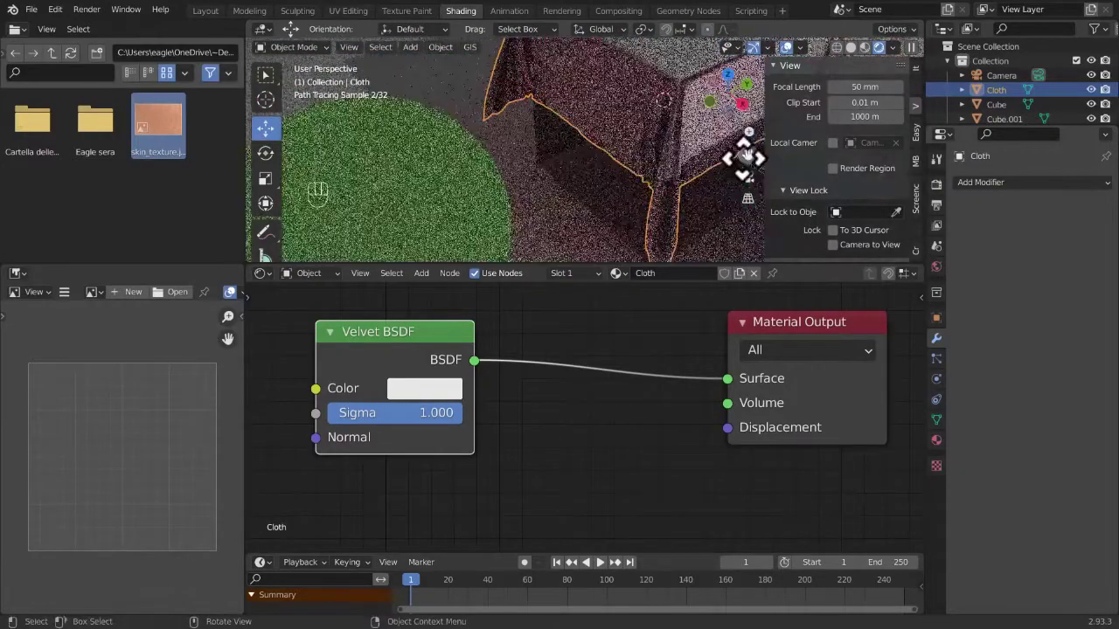
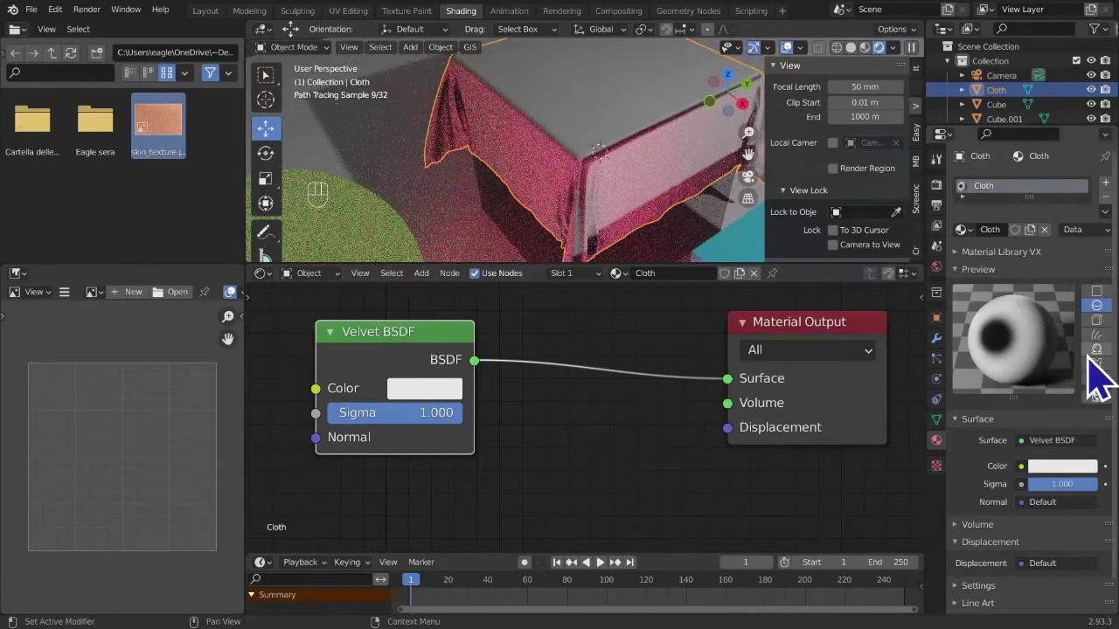
- Set the cloth's Velvet BSDF colour to a light blue hue and view the result
left_click(1103, 384)
middle_click(545, 180)
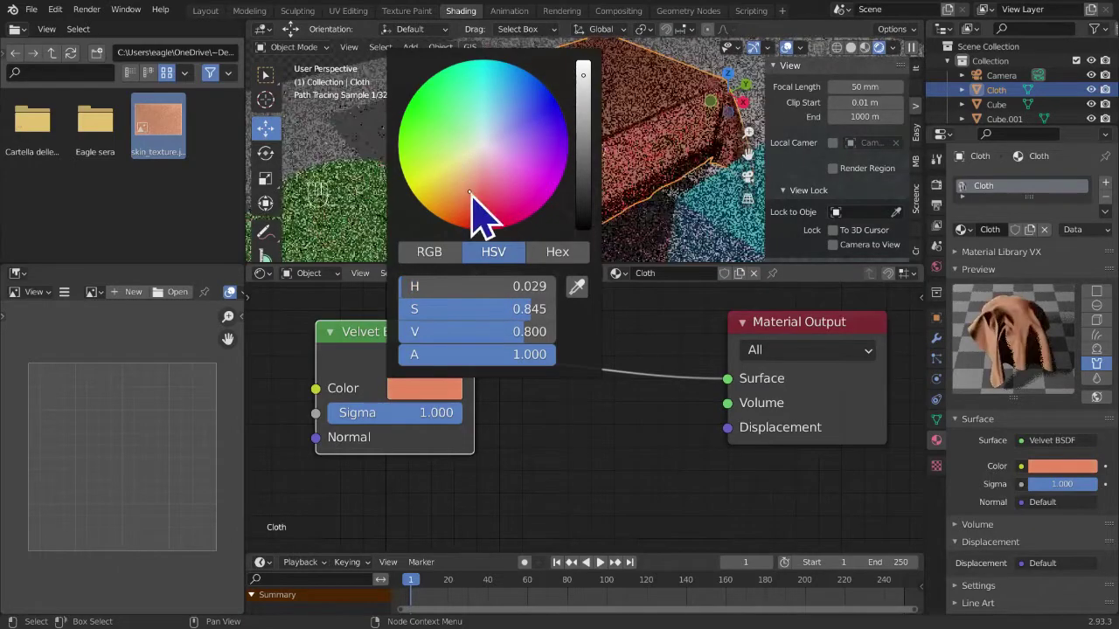
left_click_drag(522, 216, 380, 368)
left_click(443, 411)
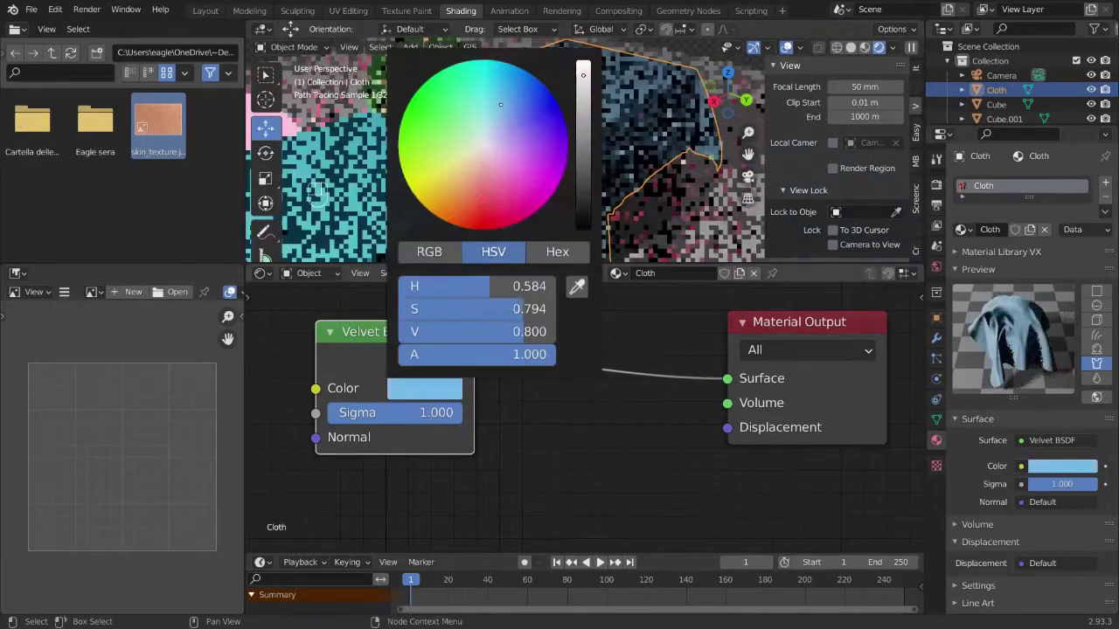
middle_click(615, 135)
left_click_drag(738, 209, 759, 203)
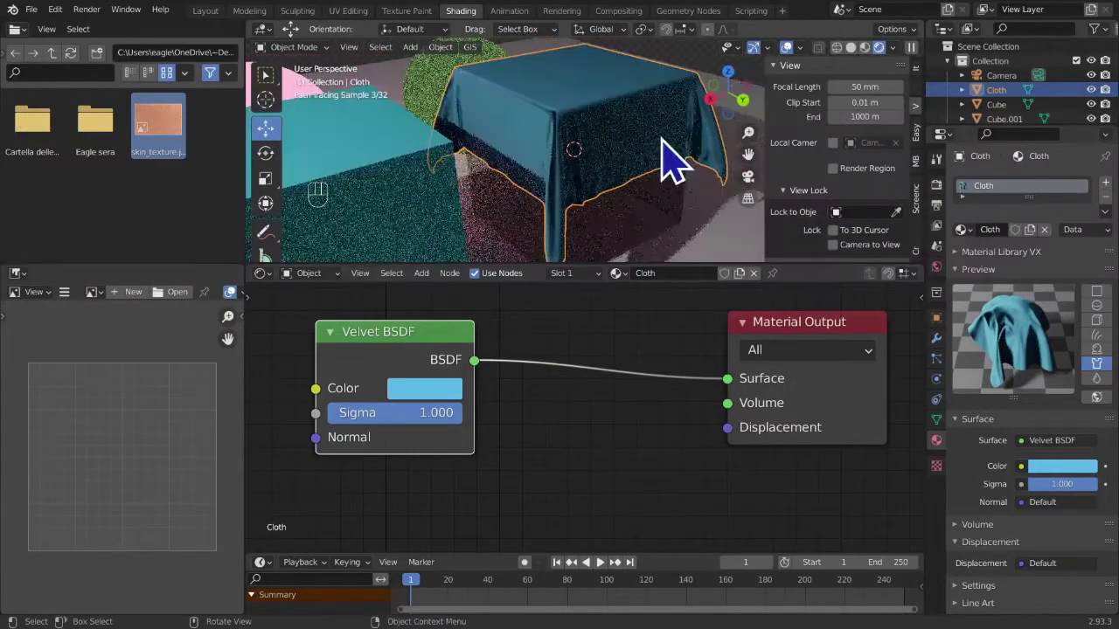
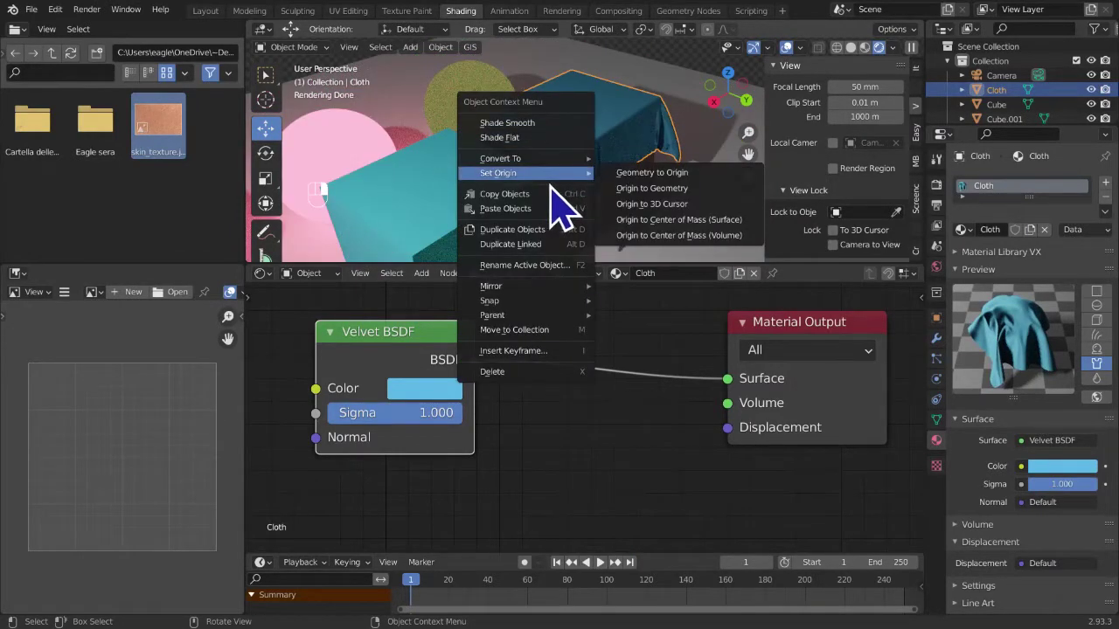
right_click(630, 196)
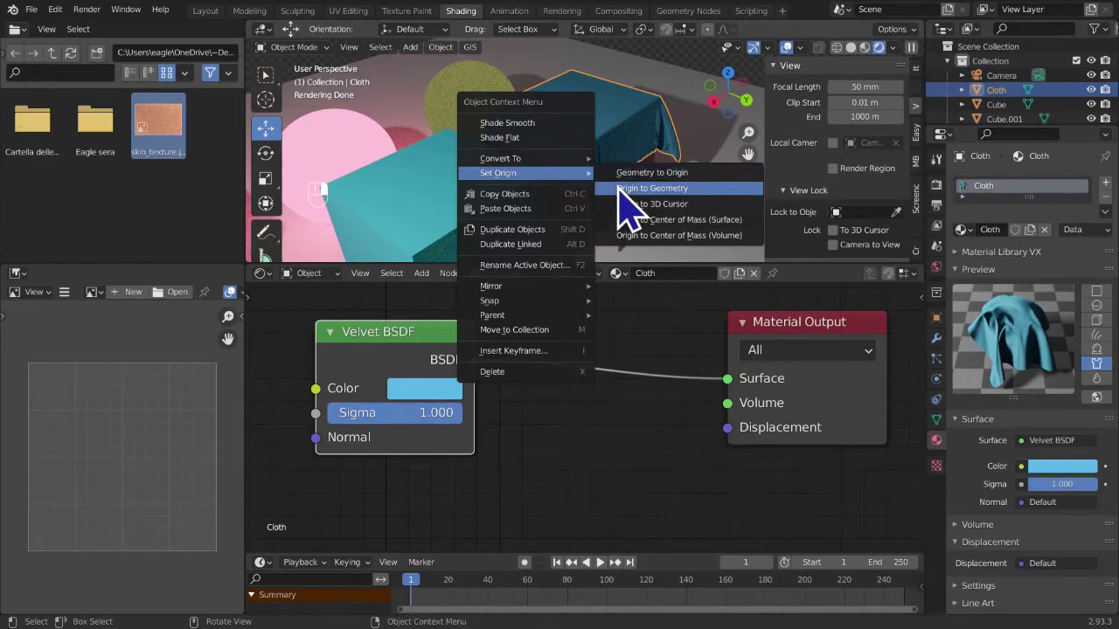
left_click_drag(630, 200, 155, 45)
middle_click(323, 116)
left_click_drag(286, 102, 355, 230)
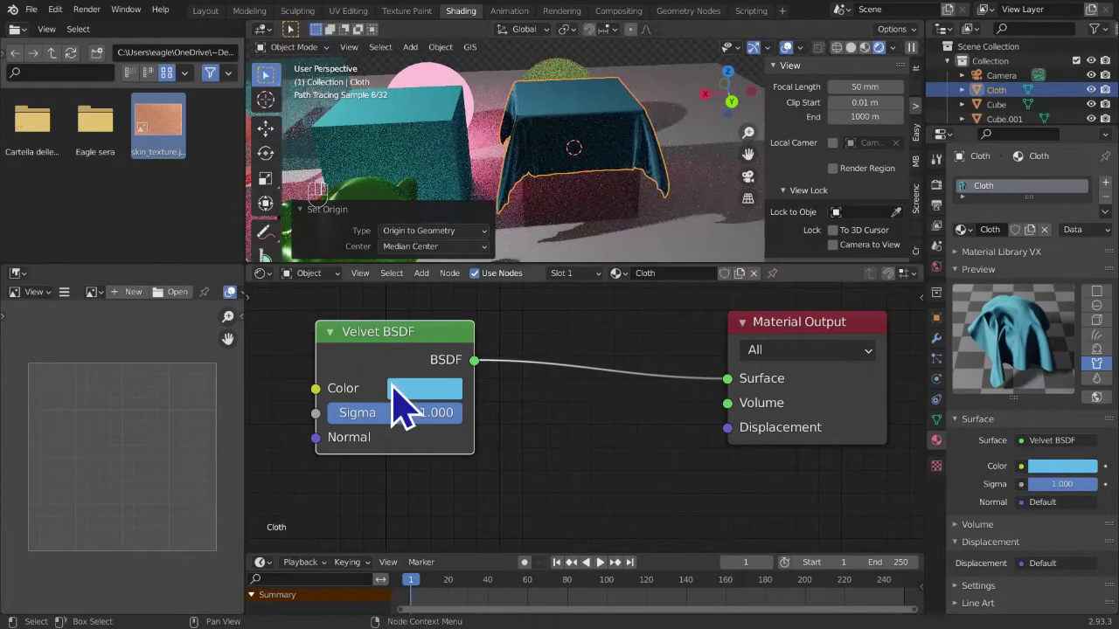
left_click(405, 401)
left_click_drag(590, 192, 323, 166)
left_click_drag(466, 176, 616, 204)
scroll("down", 3)
scroll("up", 3)
left_click_drag(365, 421, 605, 174)
middle_click(549, 273)
left_click_drag(592, 280, 745, 167)
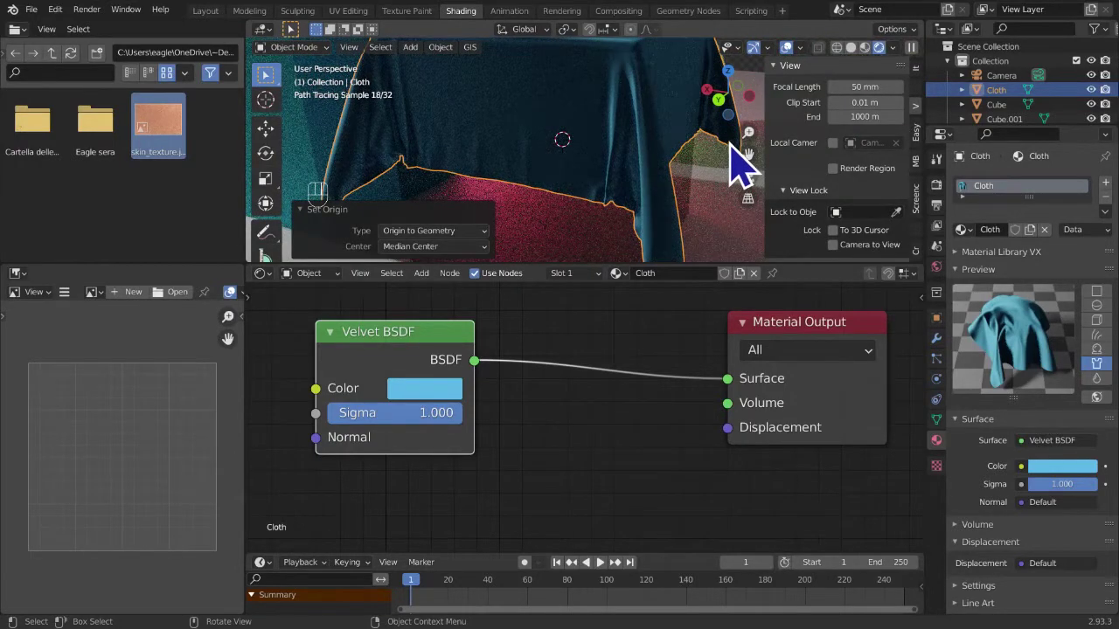
middle_click(383, 228)
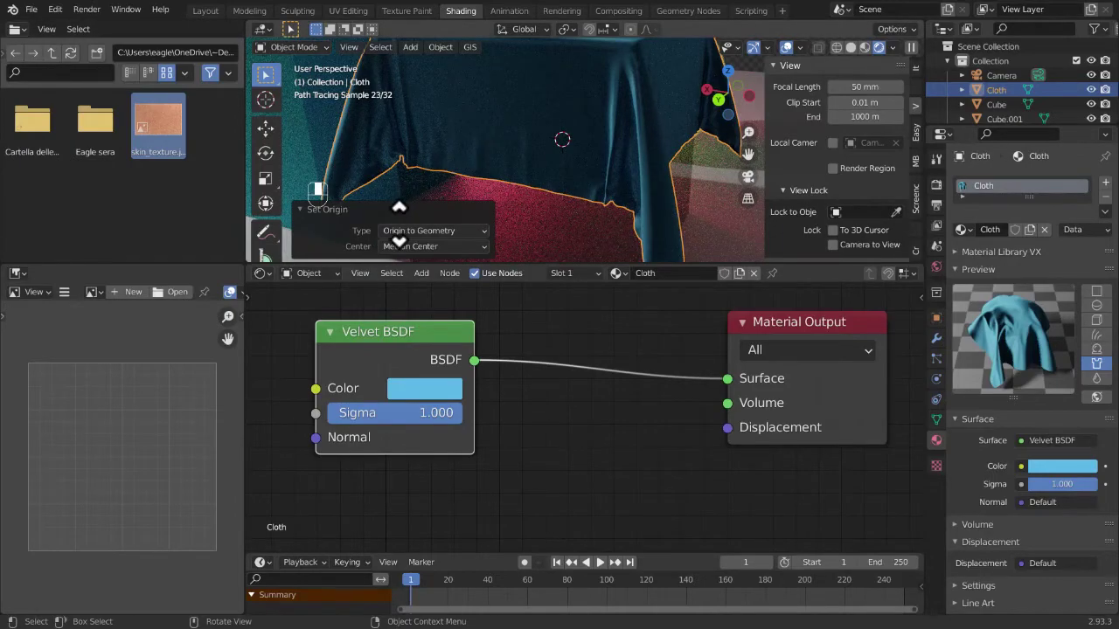
left_click_drag(516, 205, 587, 232)
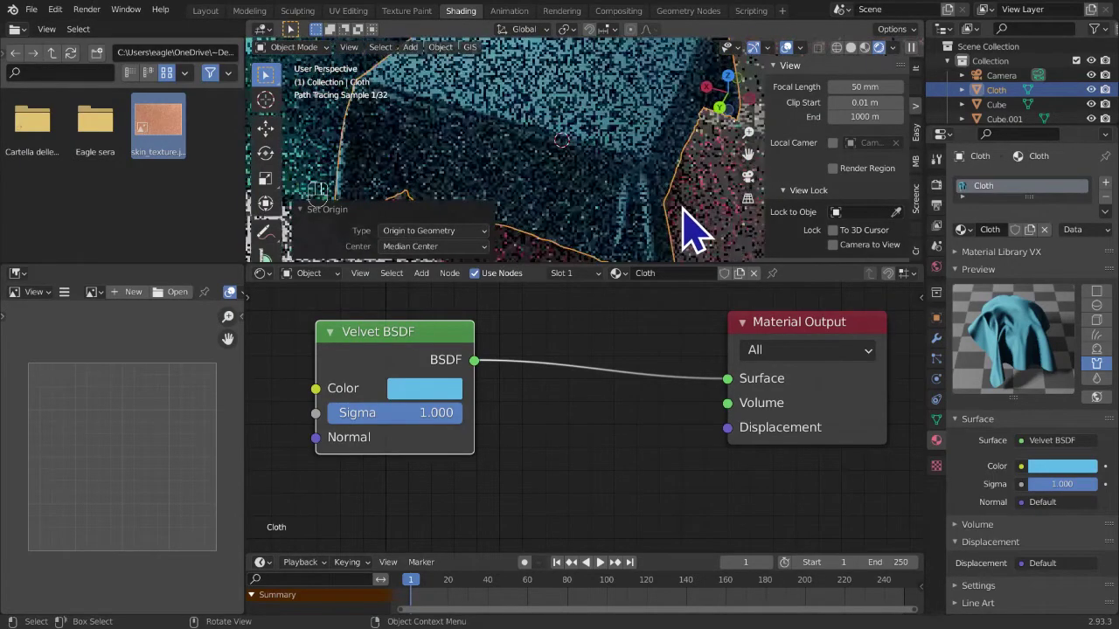
middle_click(705, 219)
middle_click(682, 211)
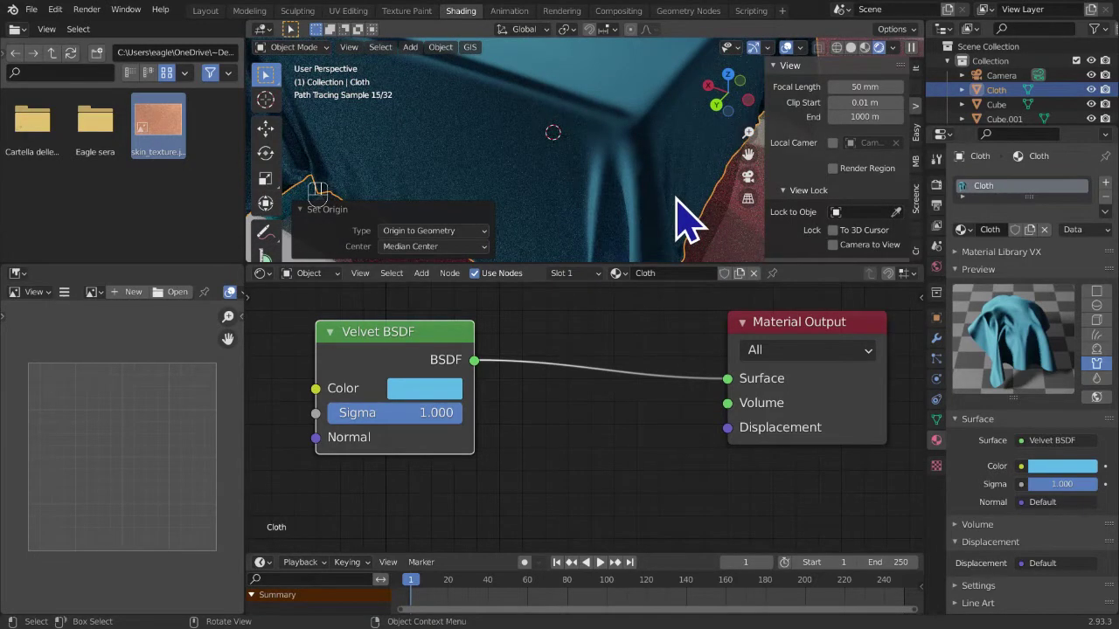
middle_click(680, 222)
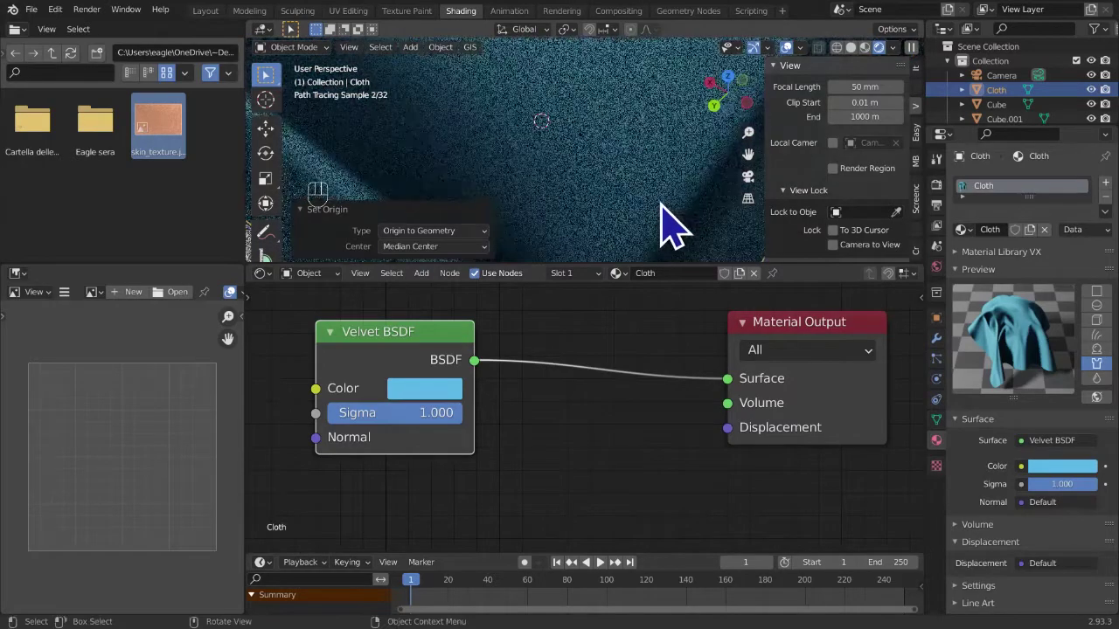
middle_click(575, 205)
middle_click(525, 188)
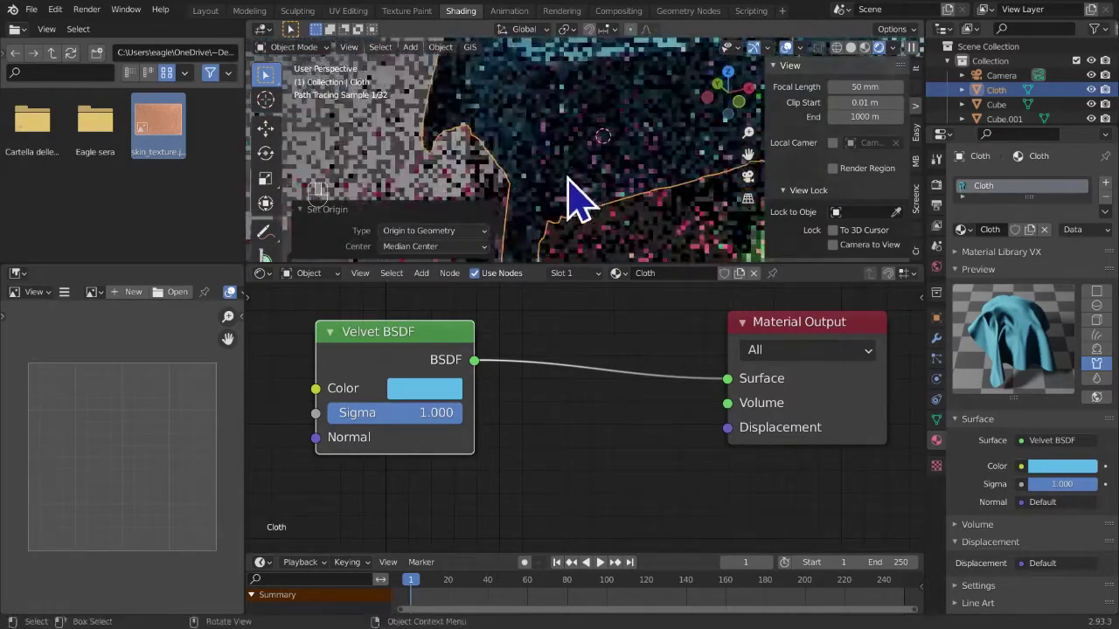
left_click_drag(627, 188, 794, 208)
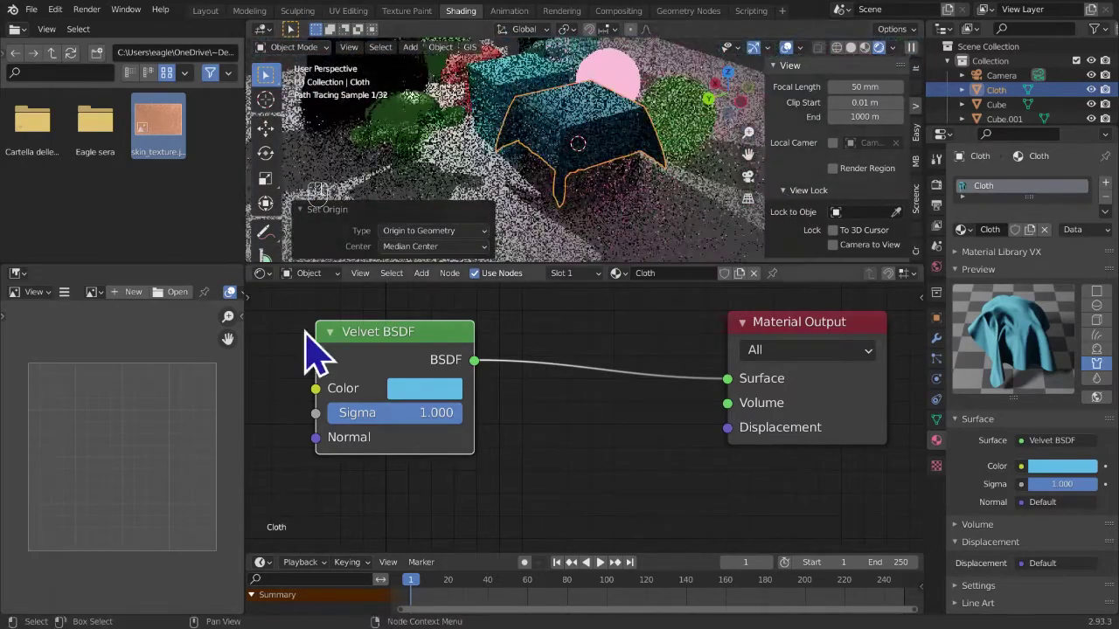
left_click(342, 352)
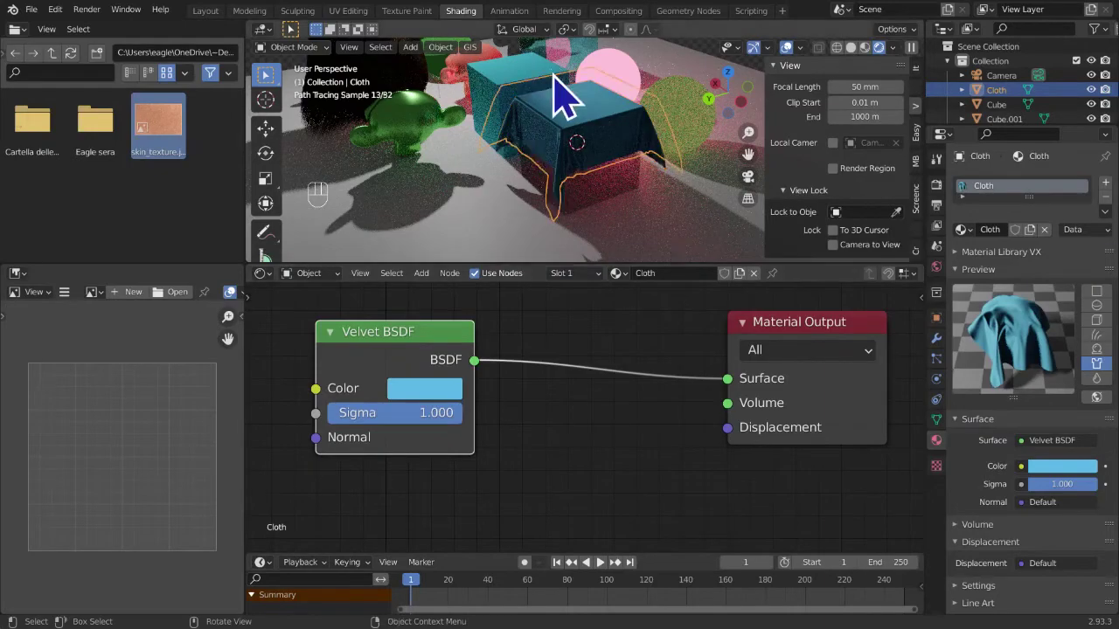
middle_click(554, 150)
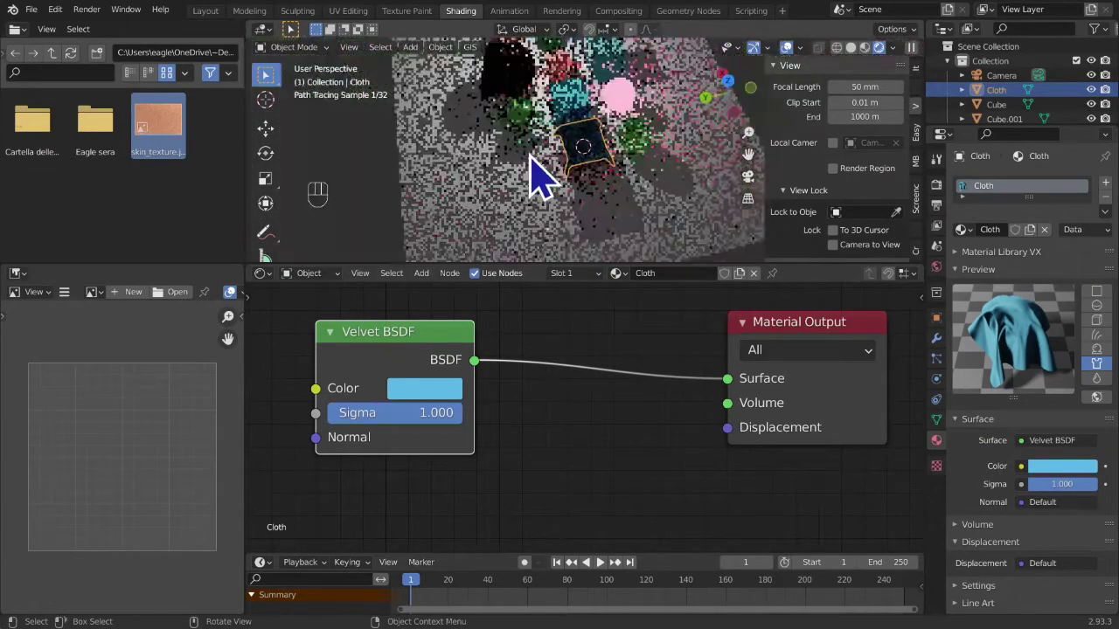
left_click_drag(716, 253, 759, 214)
middle_click(709, 223)
left_click_drag(658, 239, 676, 221)
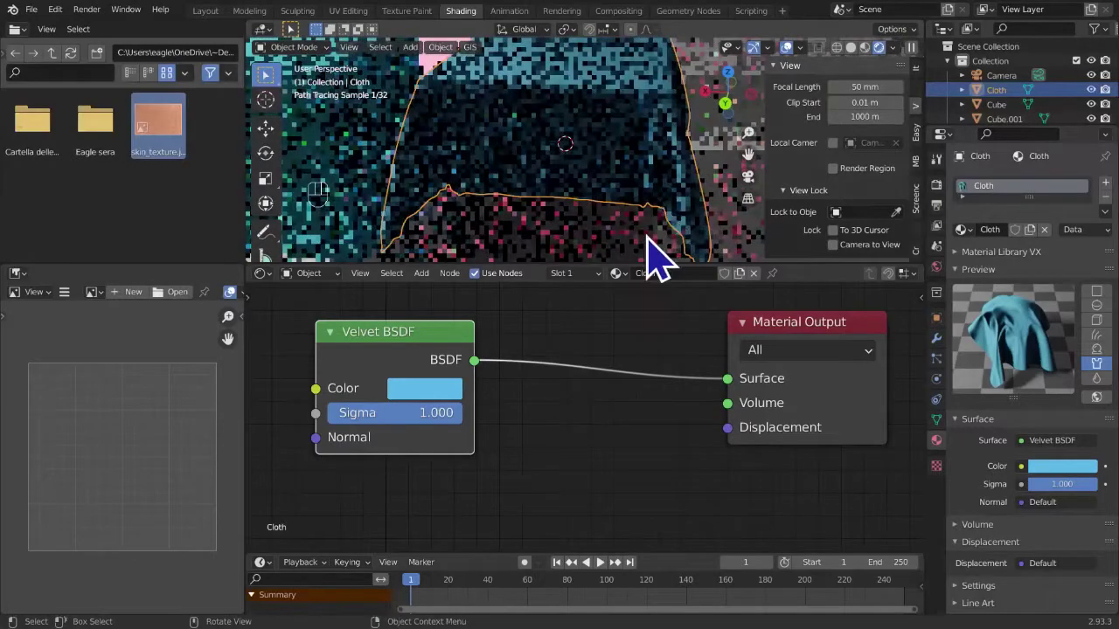
left_click_drag(413, 434, 505, 312)
middle_click(528, 249)
left_click_drag(534, 209, 507, 204)
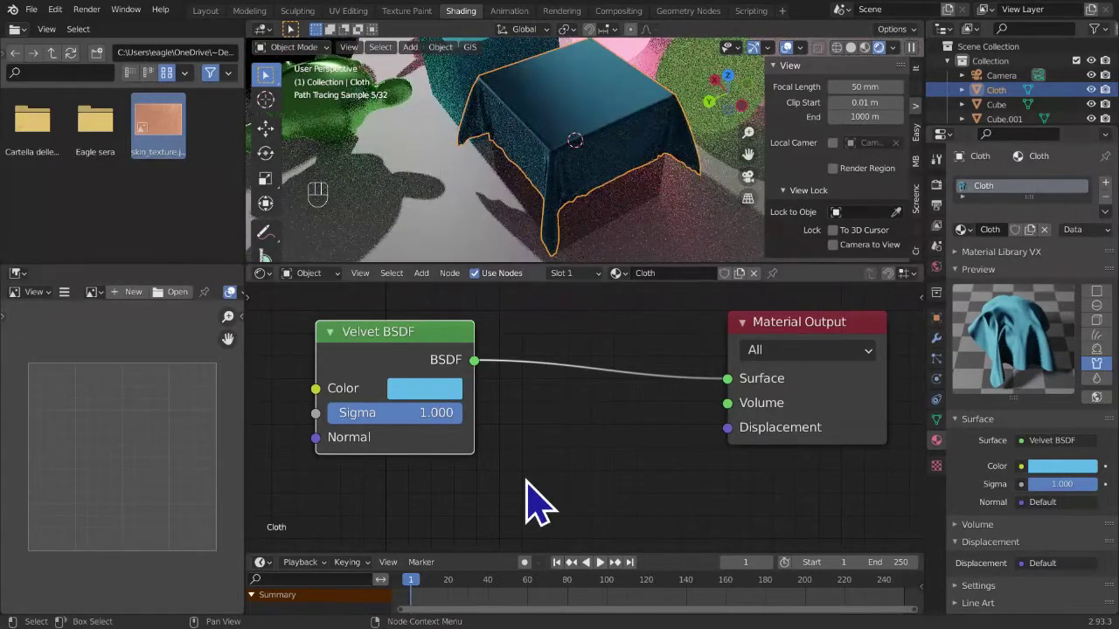
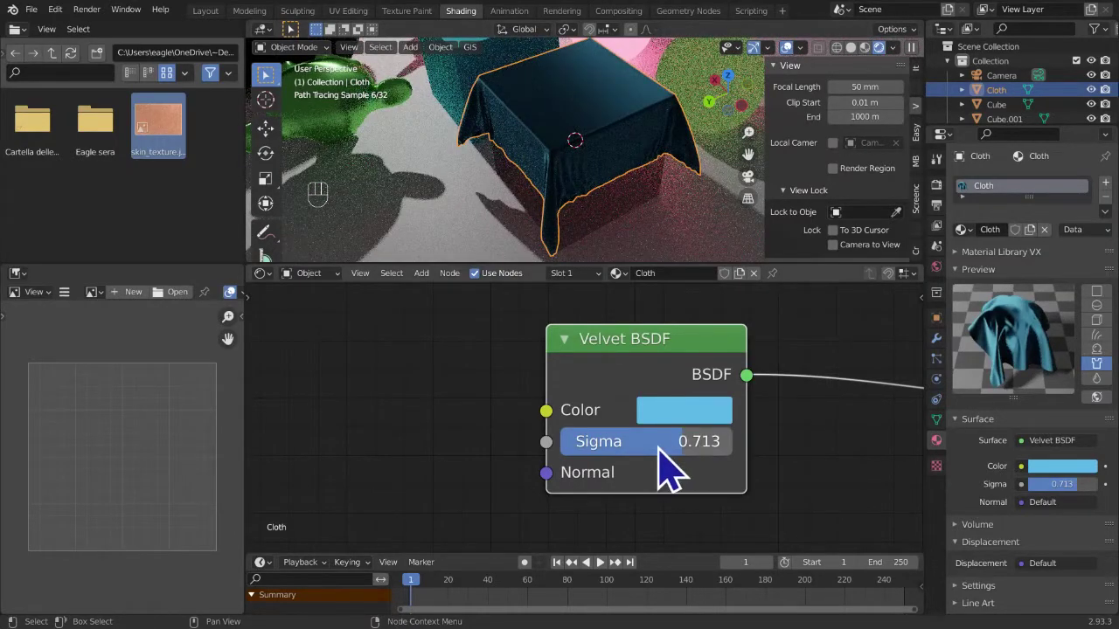
left_click(678, 466)
left_click(729, 485)
left_click(588, 467)
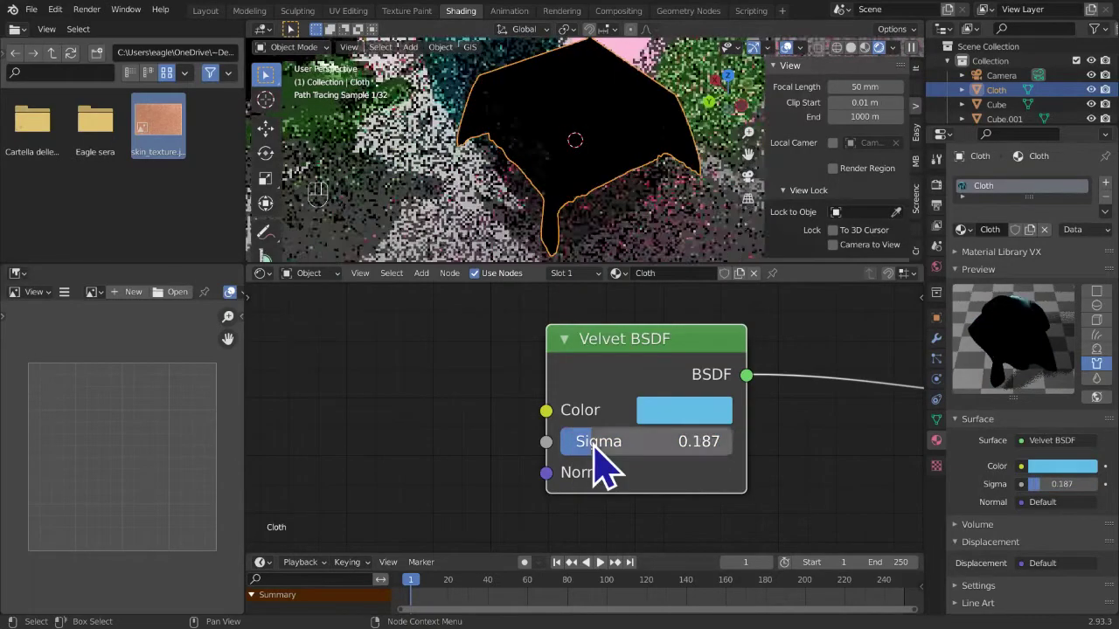
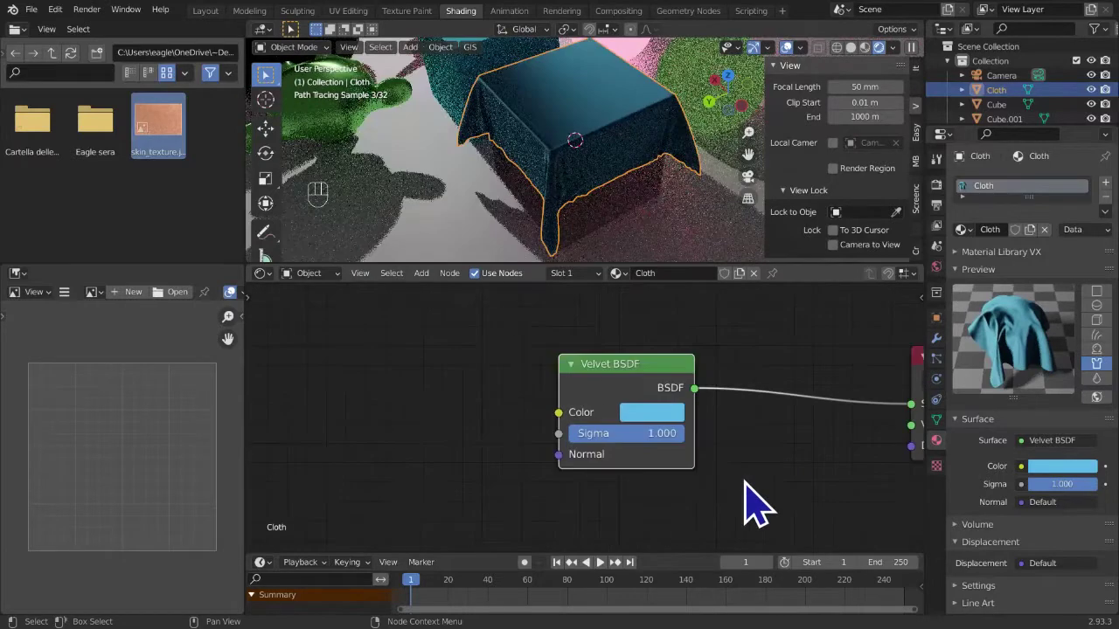
middle_click(676, 502)
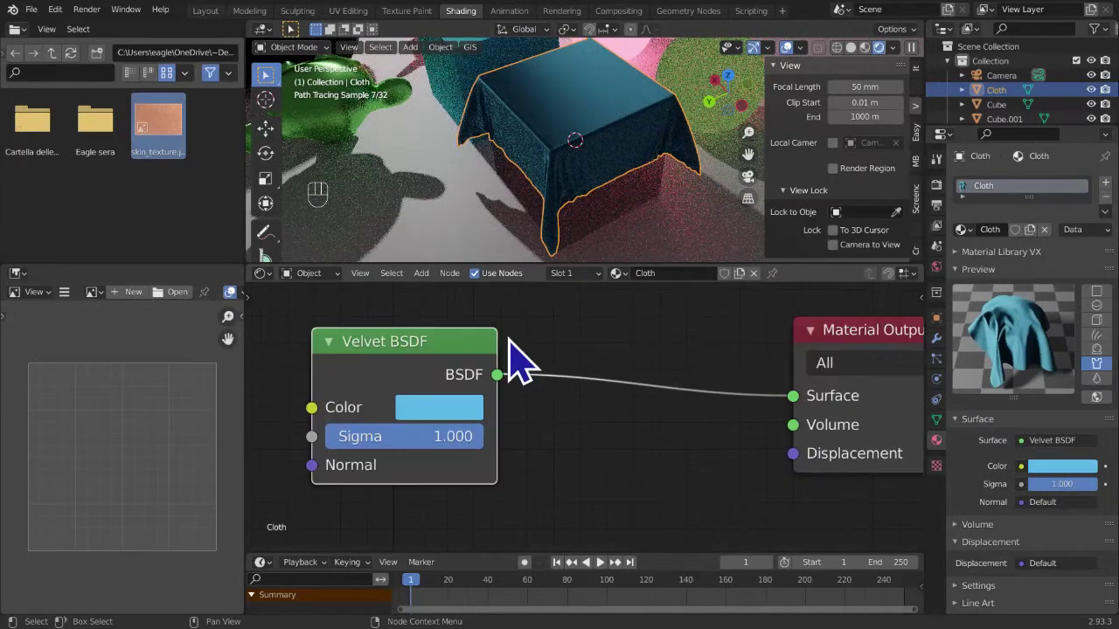
left_click_drag(441, 287, 893, 433)
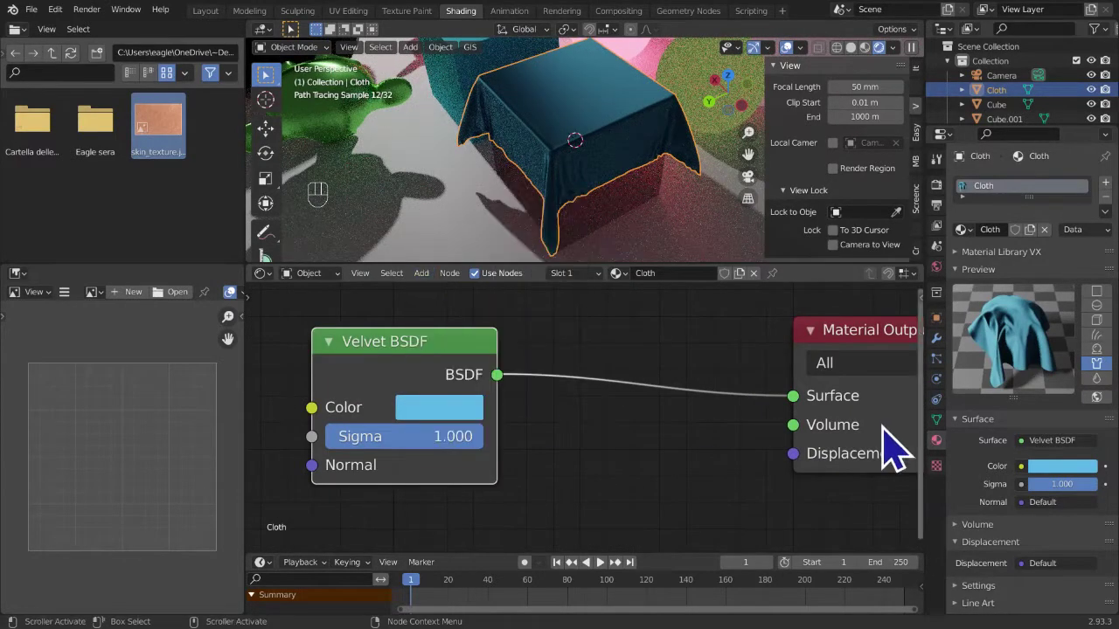
left_click_drag(443, 294, 768, 399)
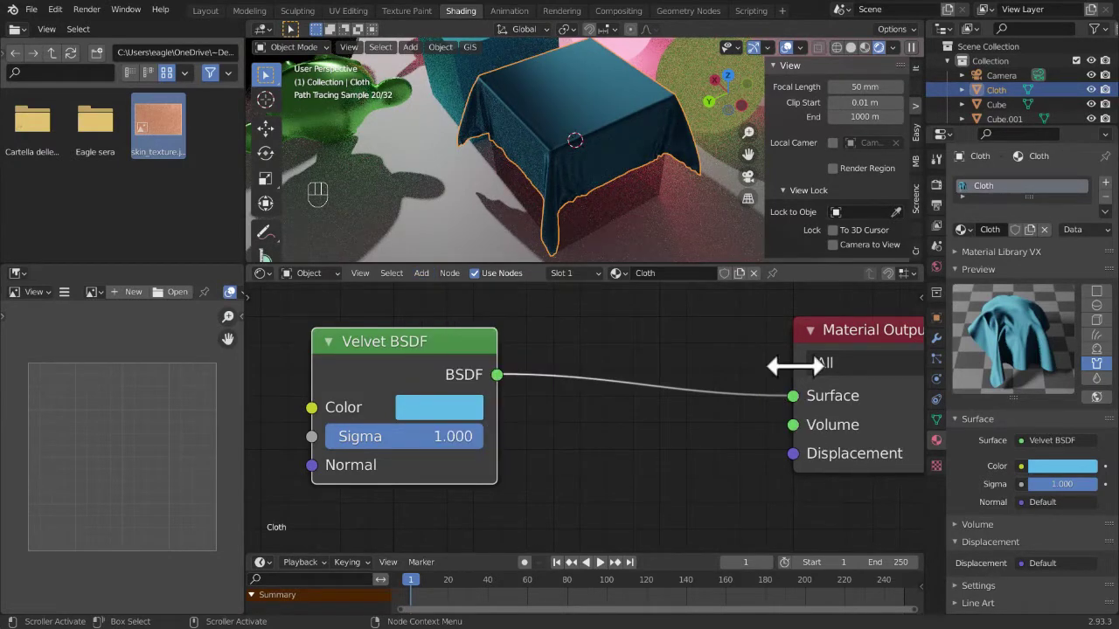
left_click(860, 362)
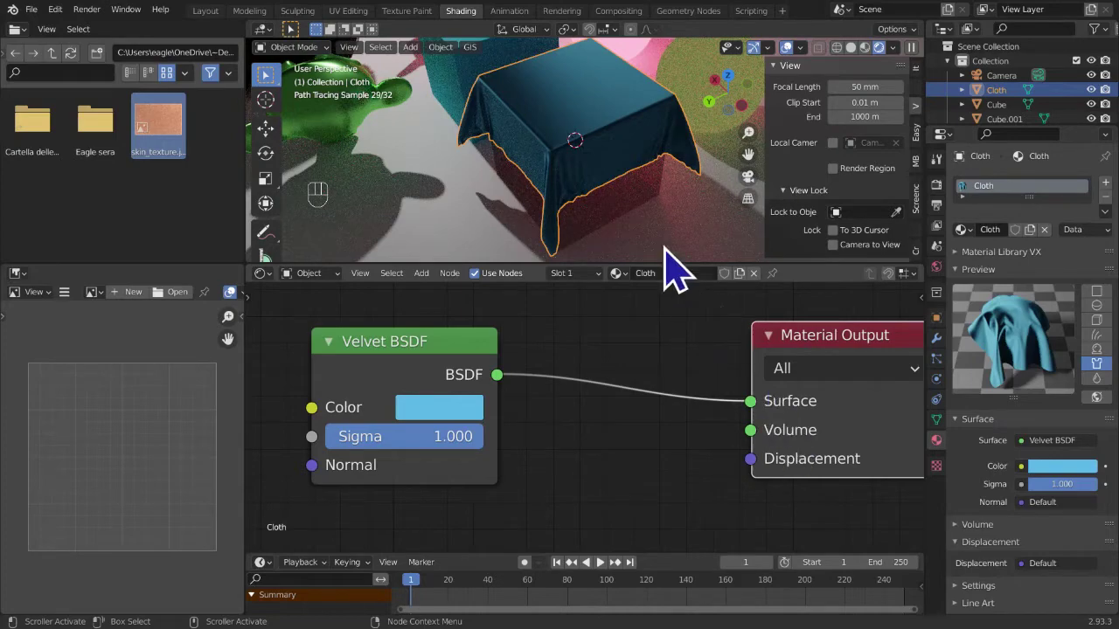
left_click_drag(676, 223, 683, 209)
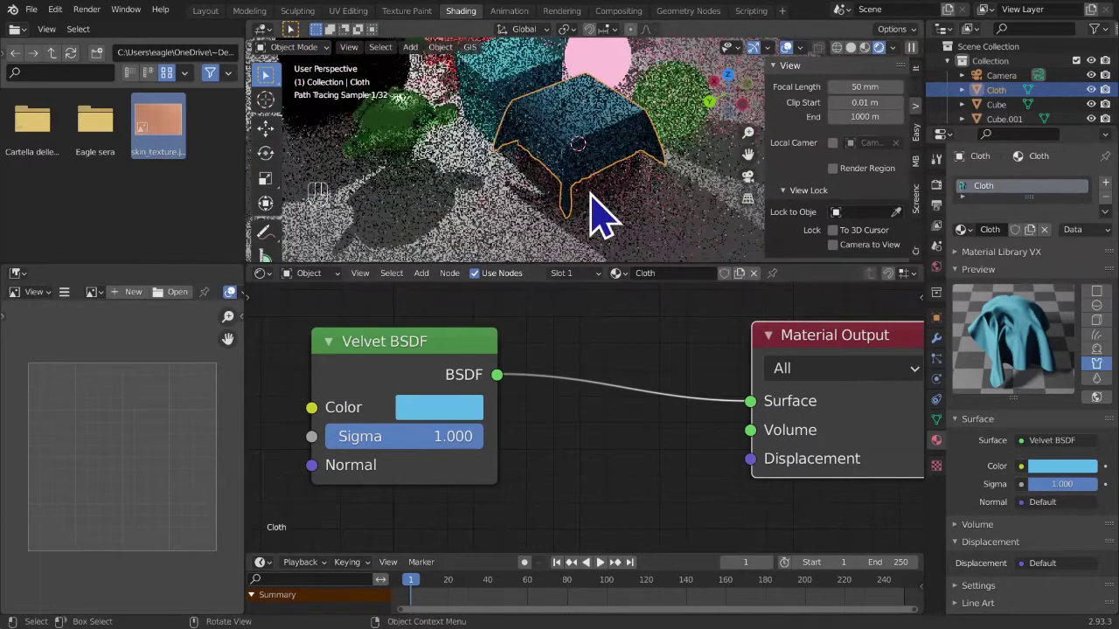
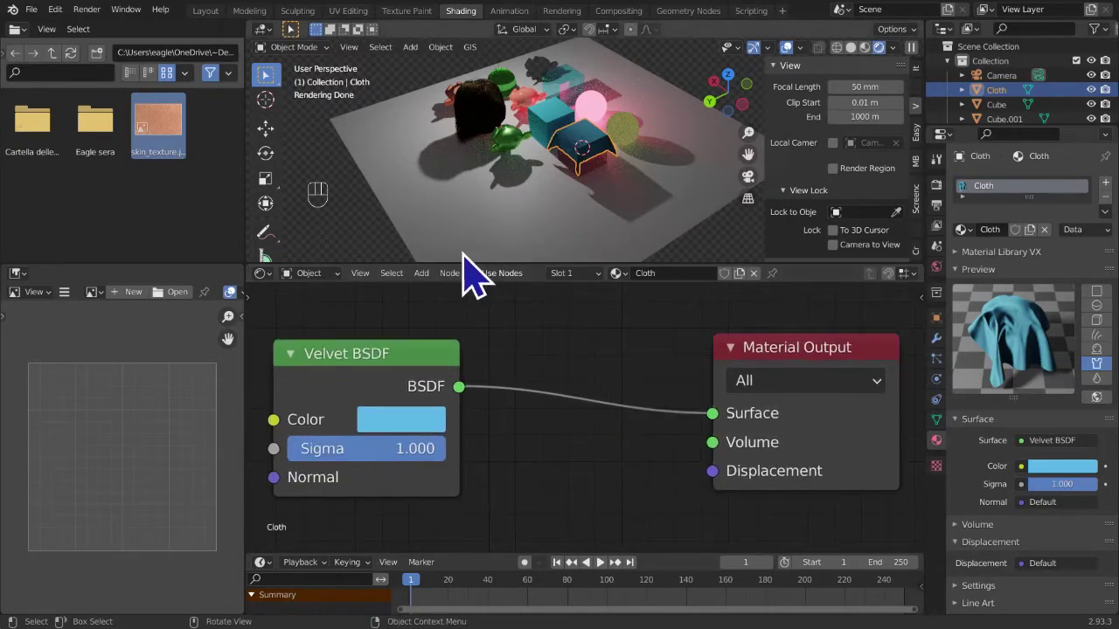
left_click_drag(571, 217, 687, 205)
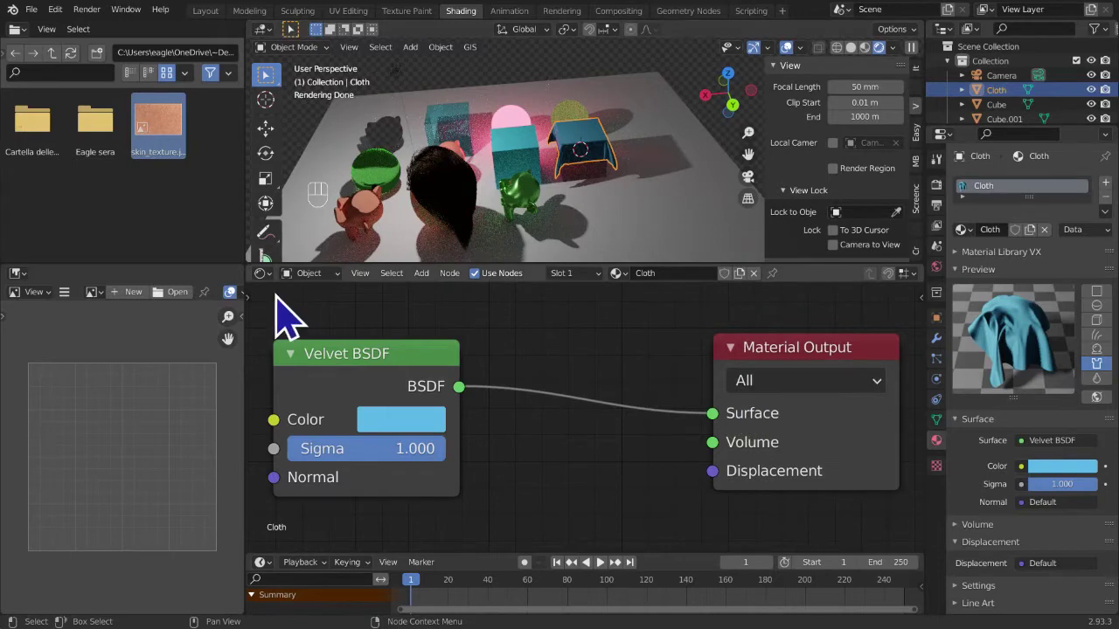
left_click_drag(412, 316, 539, 483)
left_click(544, 340)
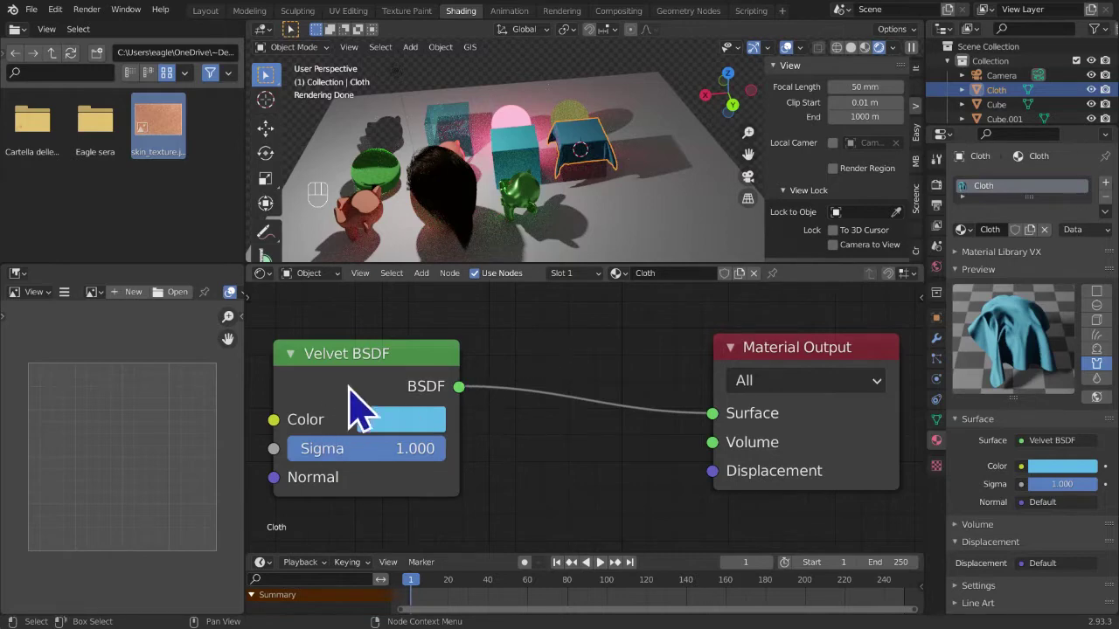
left_click_drag(302, 381, 336, 346)
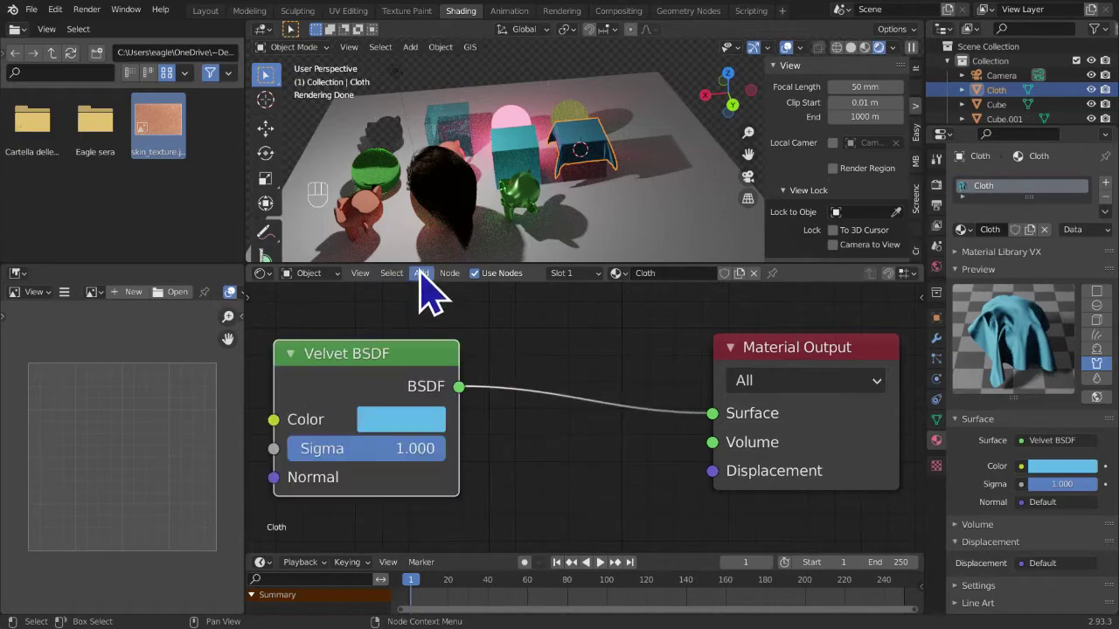
left_click_drag(435, 292, 640, 283)
left_click_drag(602, 205, 535, 198)
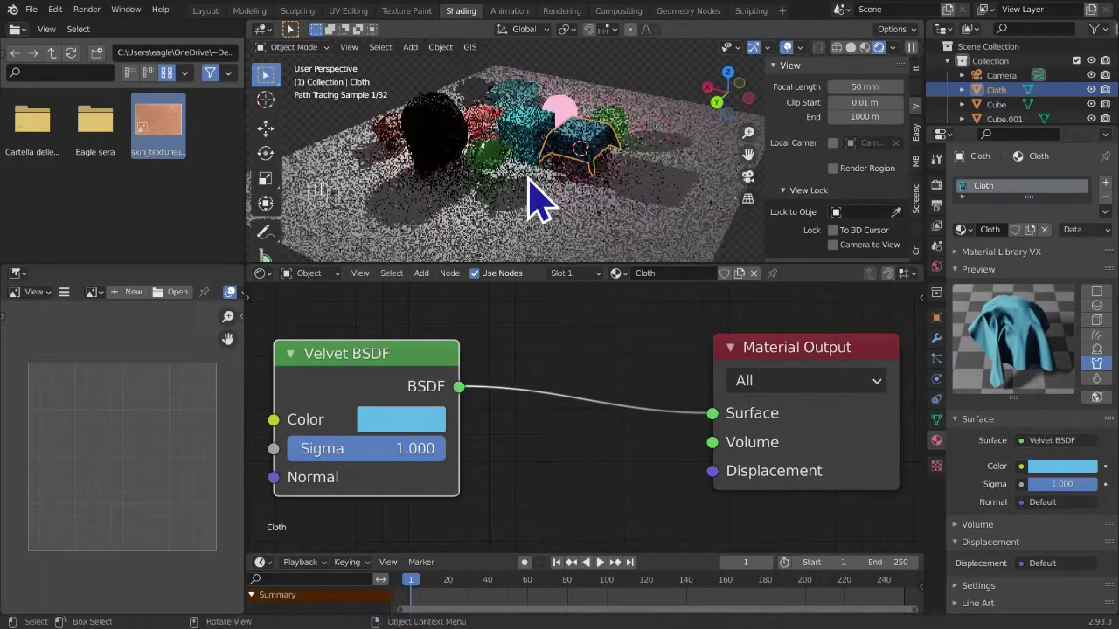
left_click_drag(589, 191, 631, 198)
- Duplicate the green monkey with Shift+D and slide the copy about 3 m along X
middle_click(616, 225)
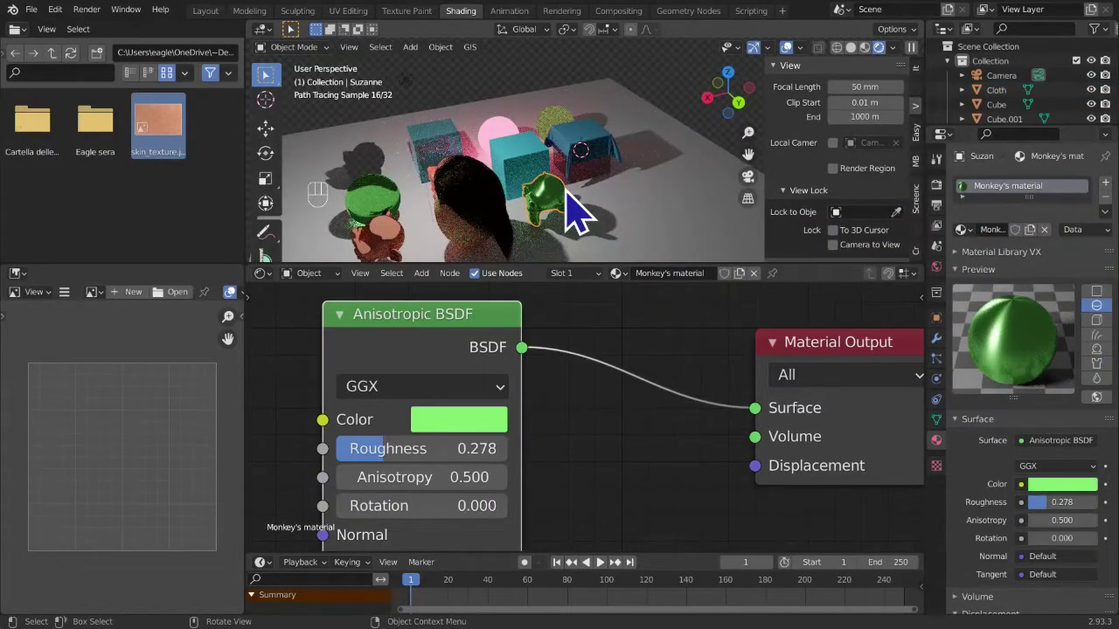
key("shift+d")
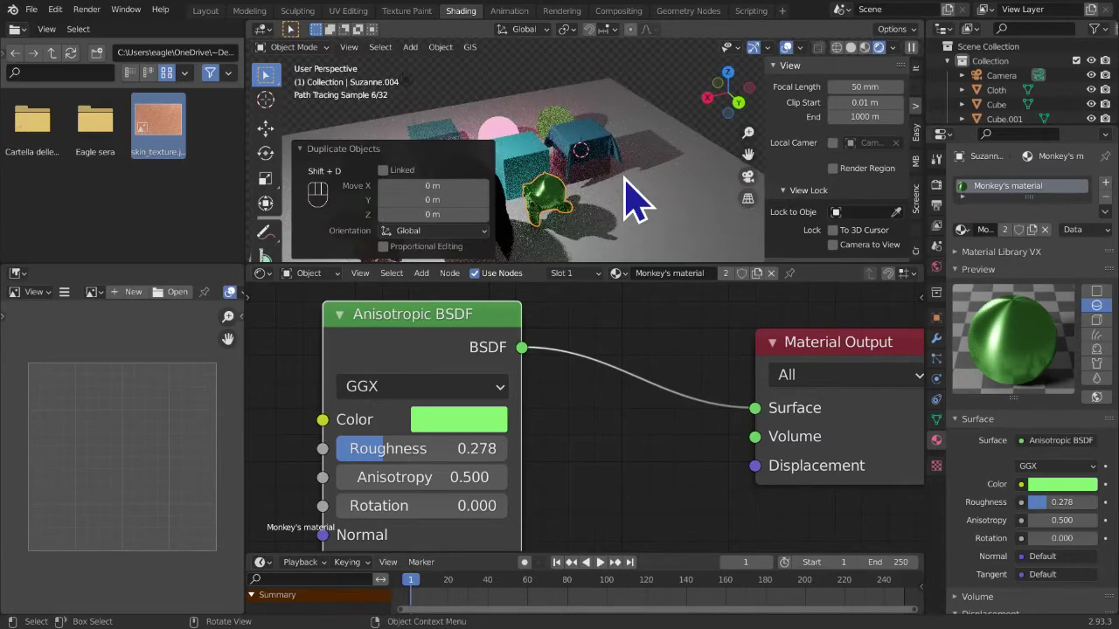
key("g")
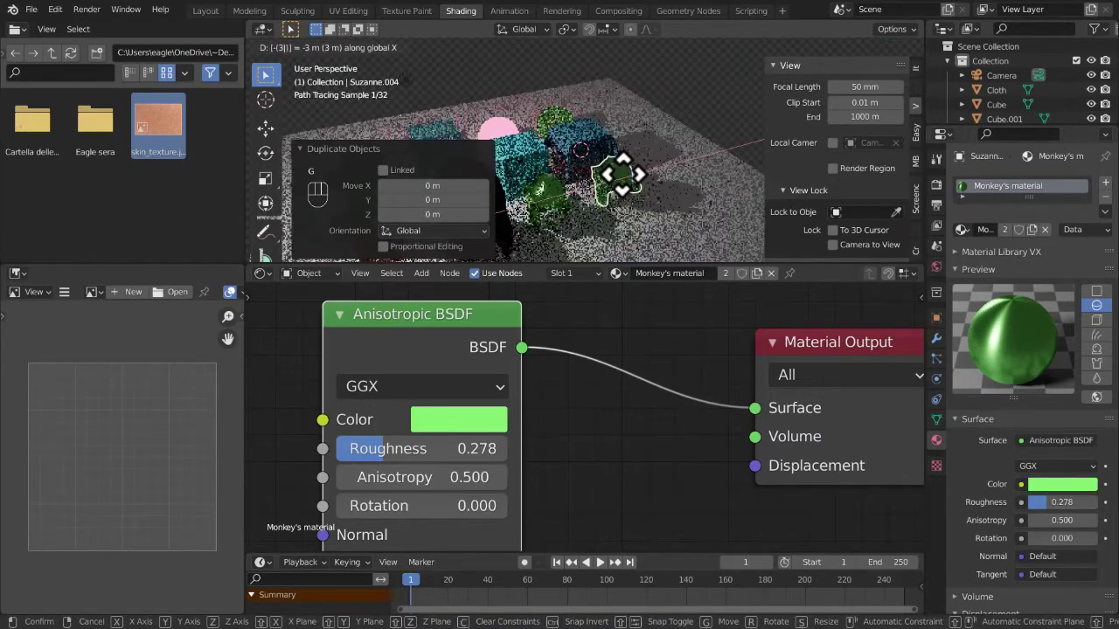
left_click_drag(653, 200, 671, 204)
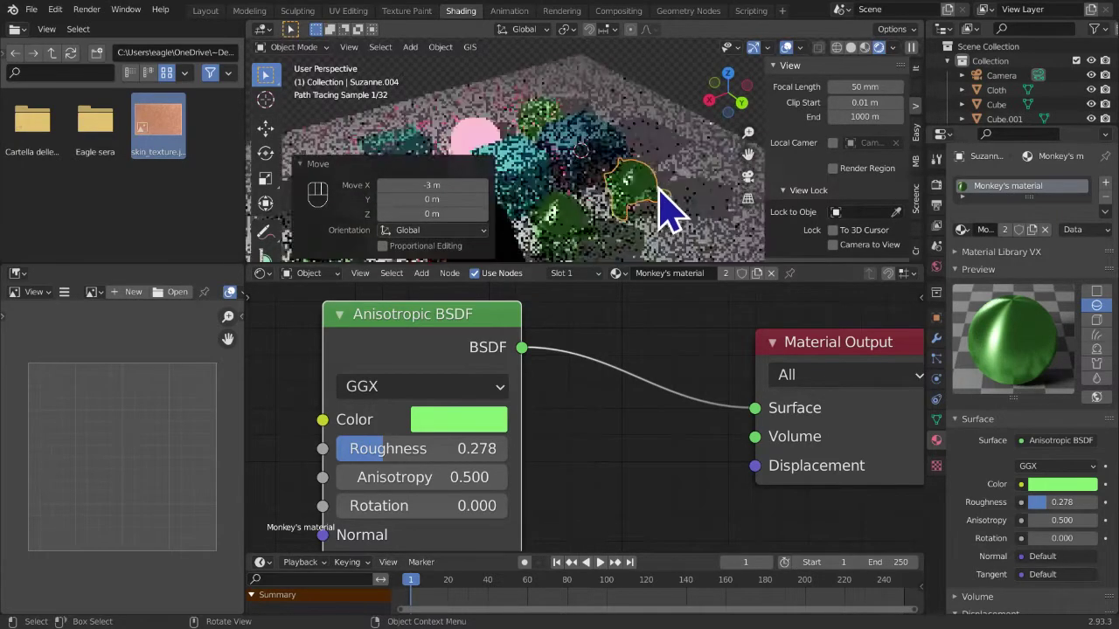
left_click_drag(663, 210, 679, 276)
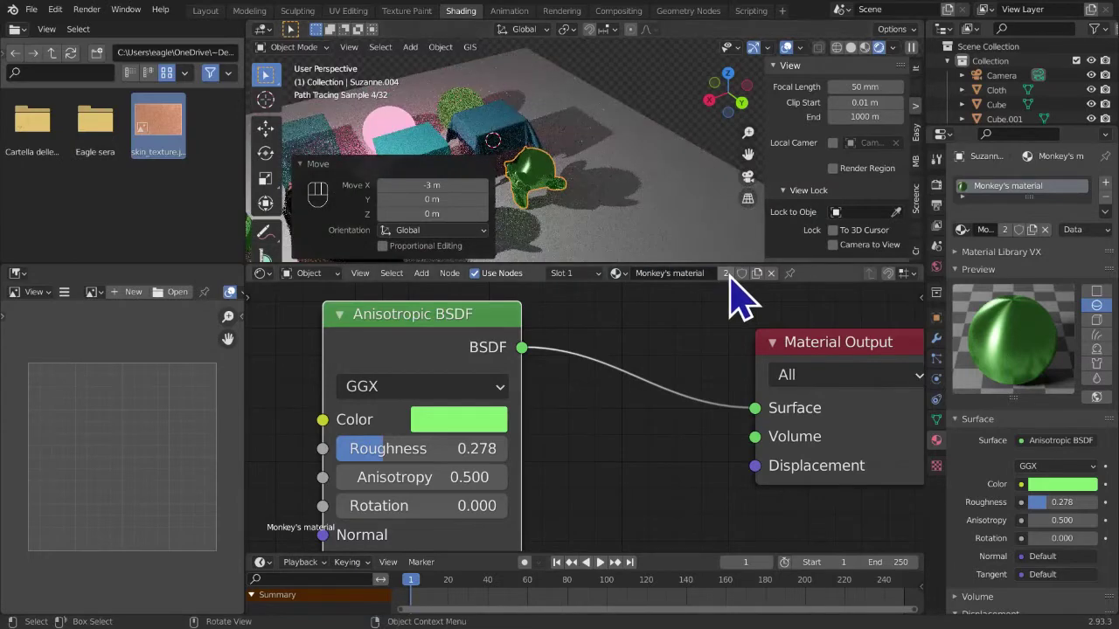
- Make the copy's material single-user and clear out its shader node
left_click(745, 297)
left_click_drag(726, 297, 242, 453)
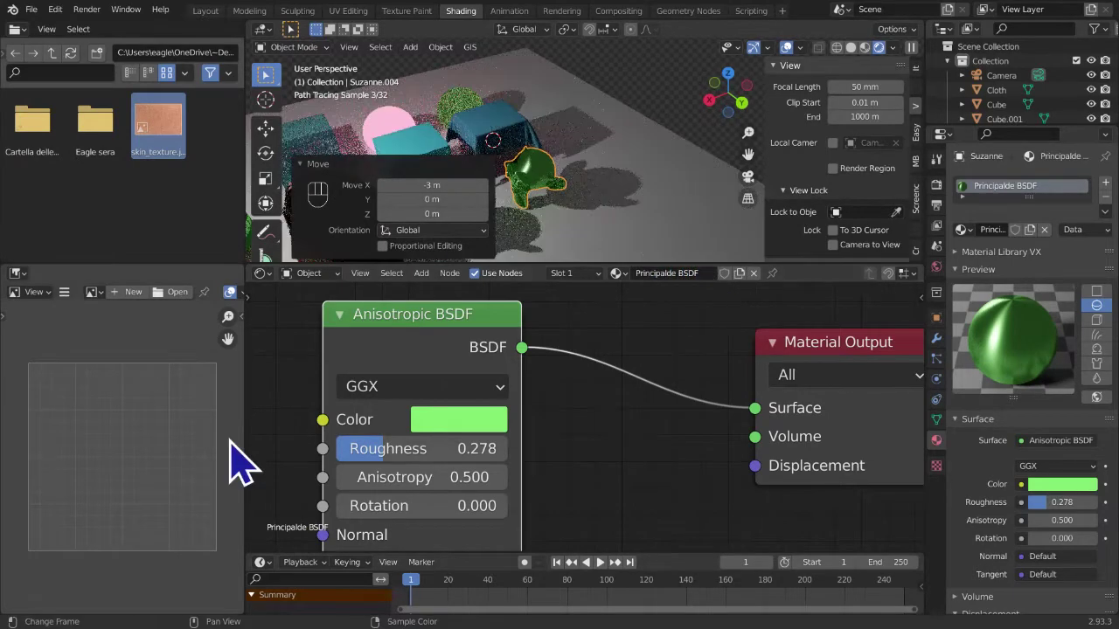
middle_click(524, 399)
key("shift+a")
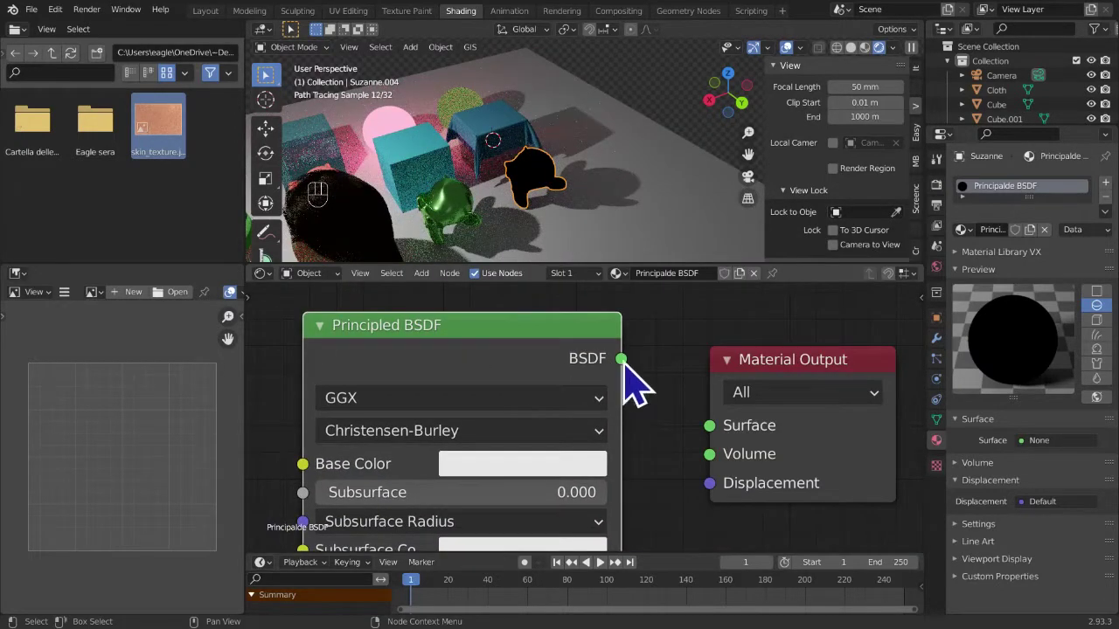
left_click_drag(636, 374, 730, 450)
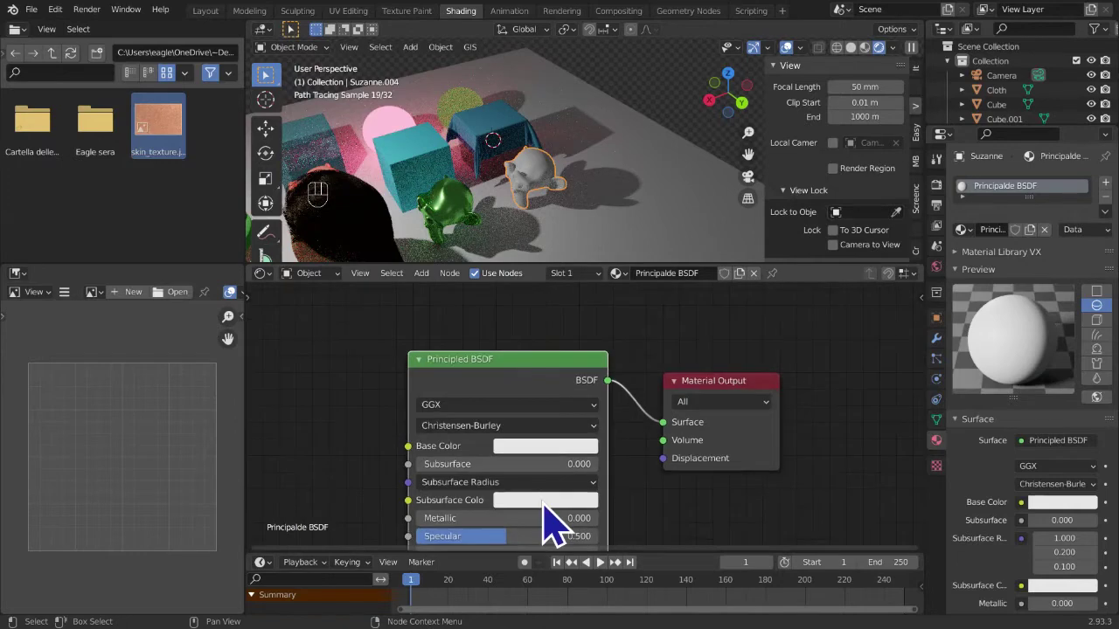
middle_click(579, 516)
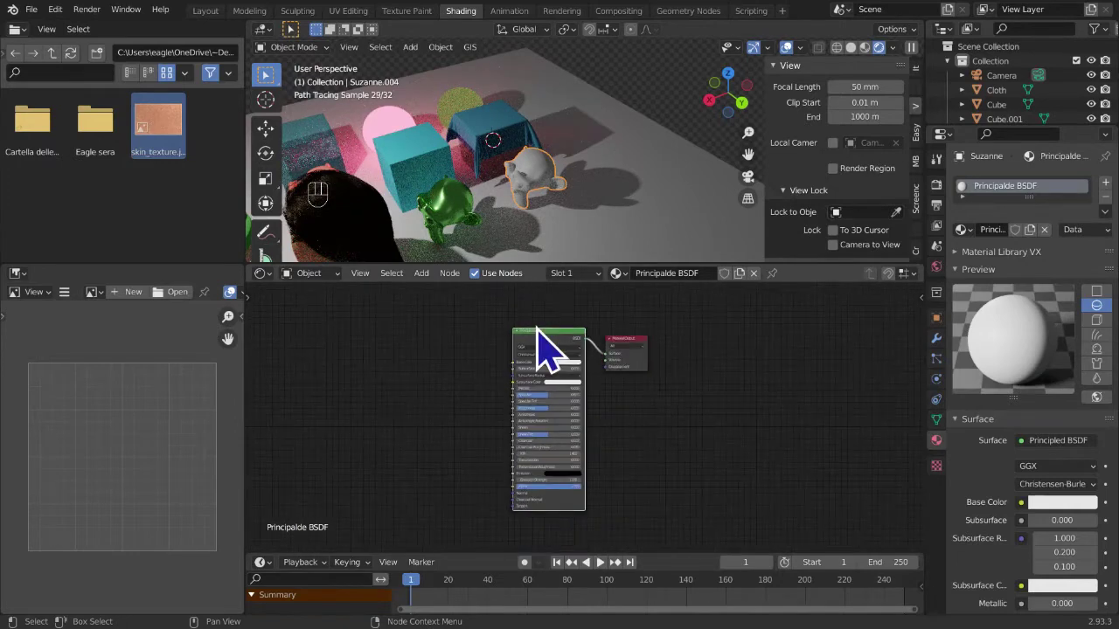
left_click(646, 358)
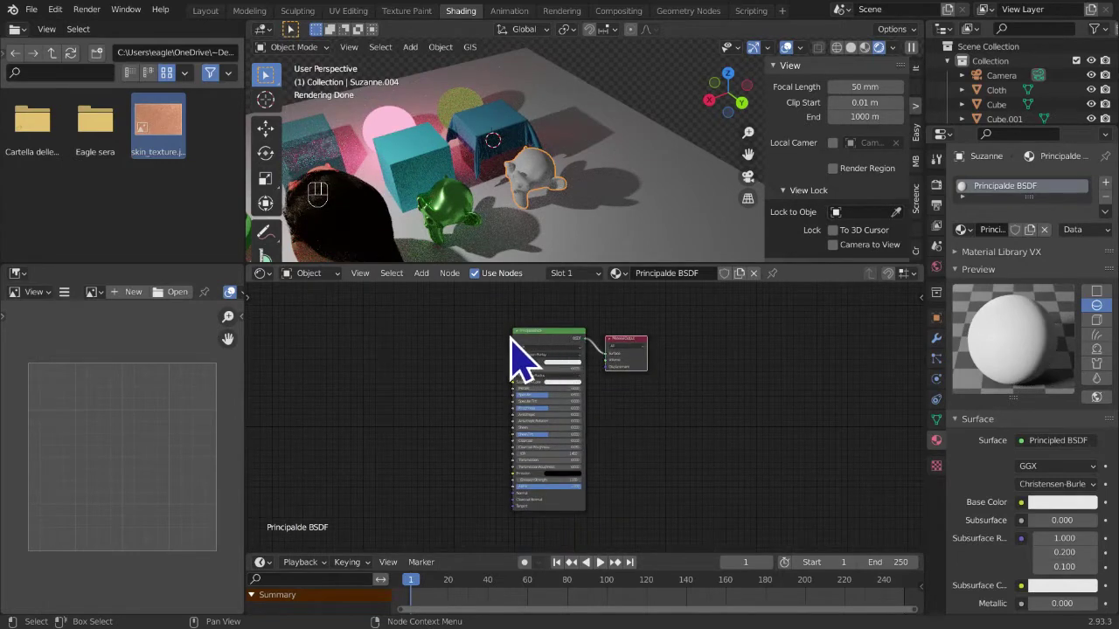
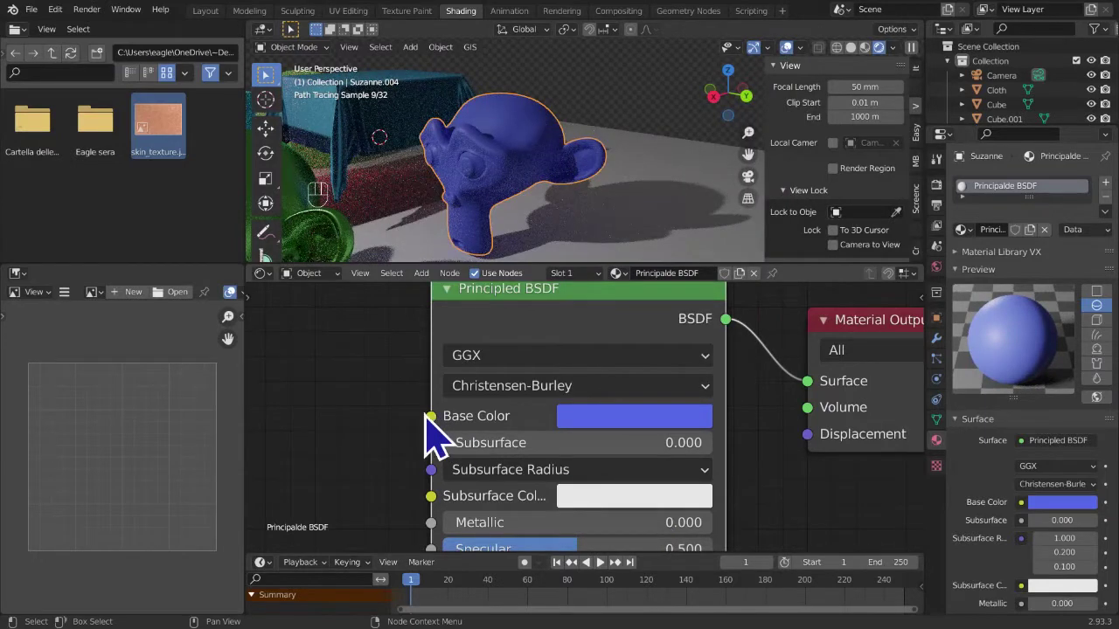
middle_click(554, 476)
middle_click(439, 413)
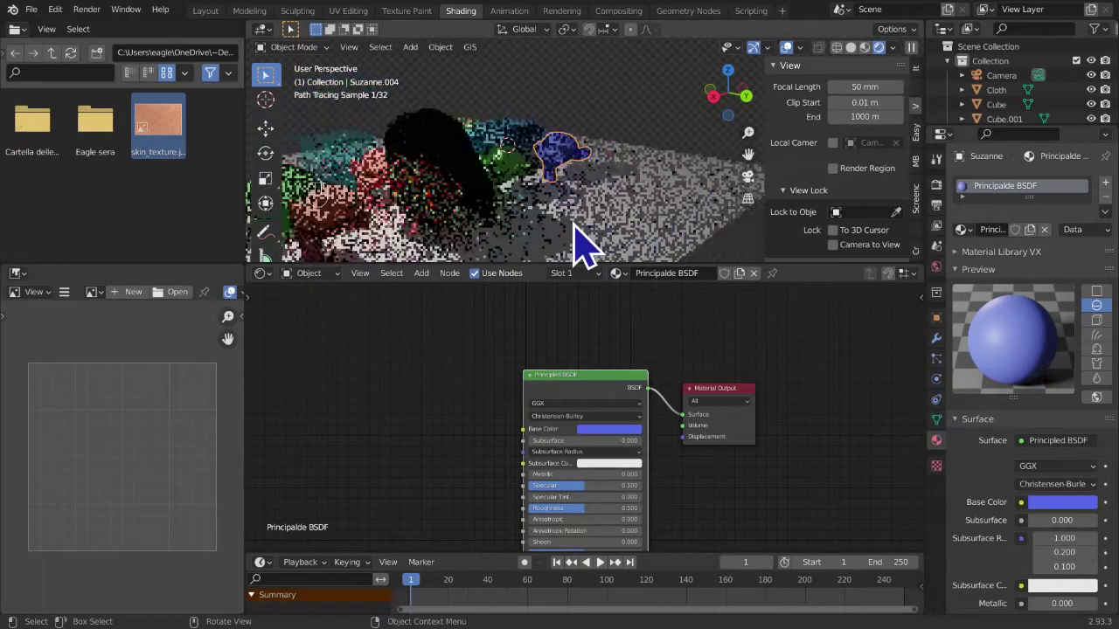
left_click_drag(610, 237, 641, 233)
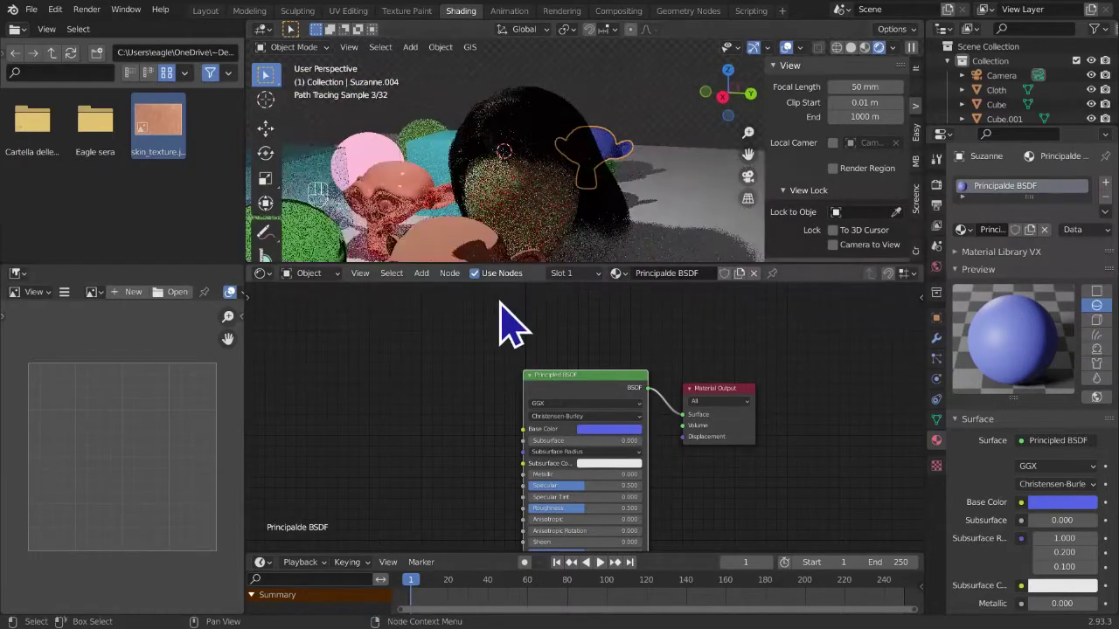
left_click_drag(657, 215, 587, 215)
middle_click(488, 409)
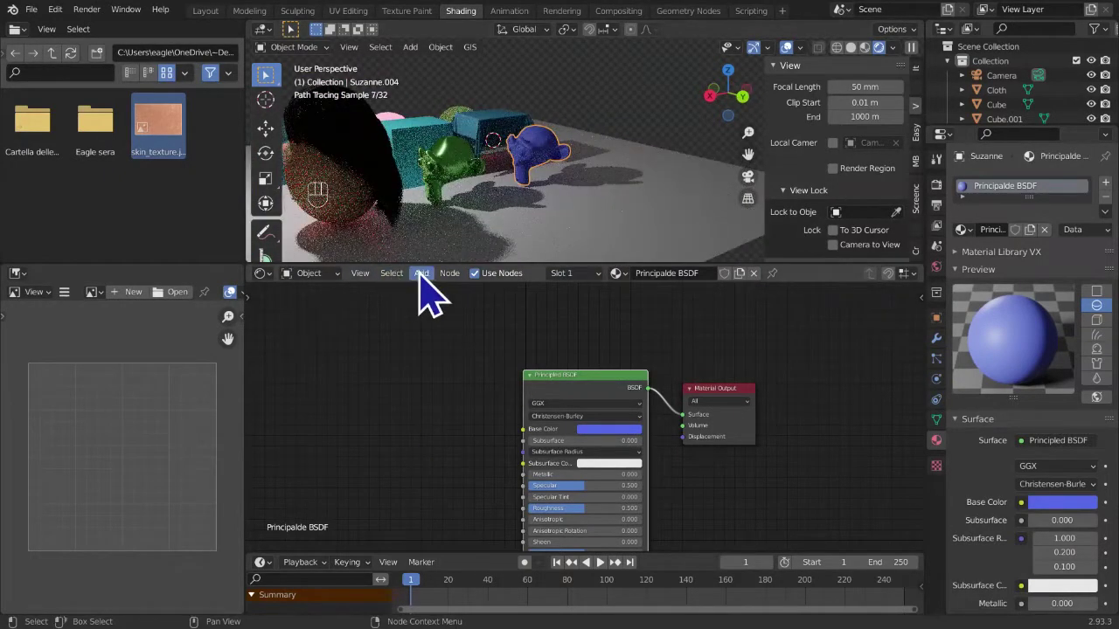
left_click_drag(440, 292, 533, 485)
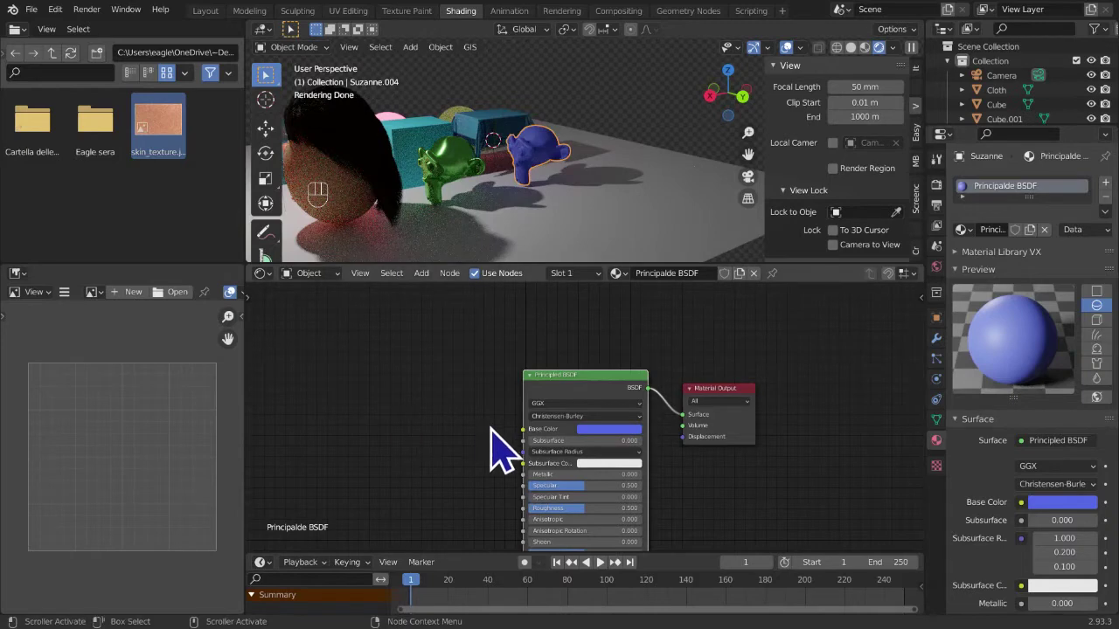
middle_click(480, 469)
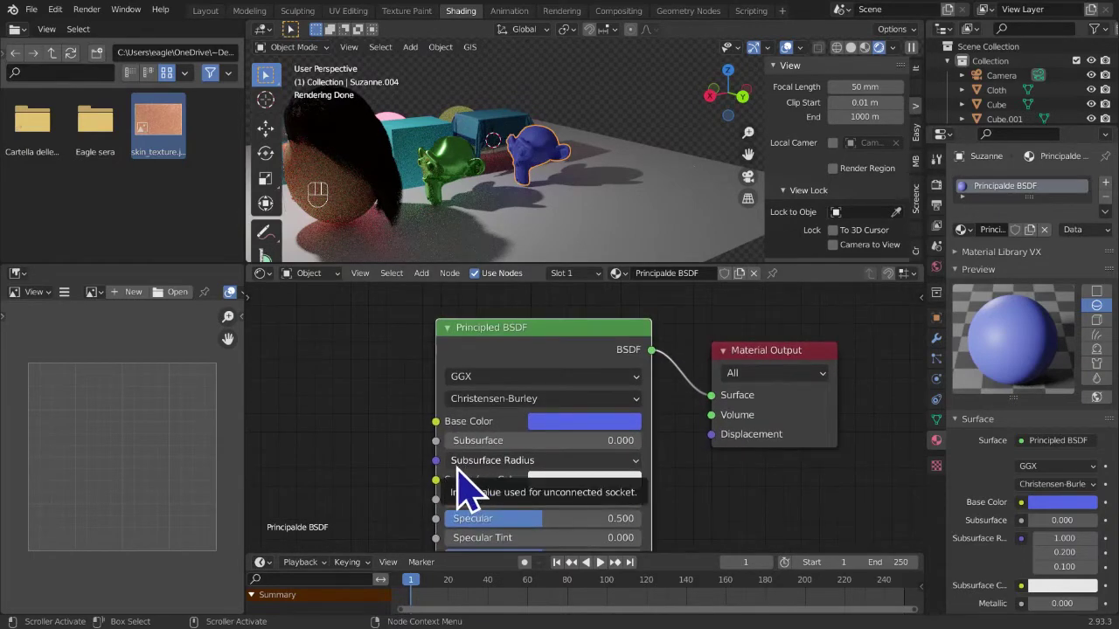
left_click_drag(585, 216, 627, 230)
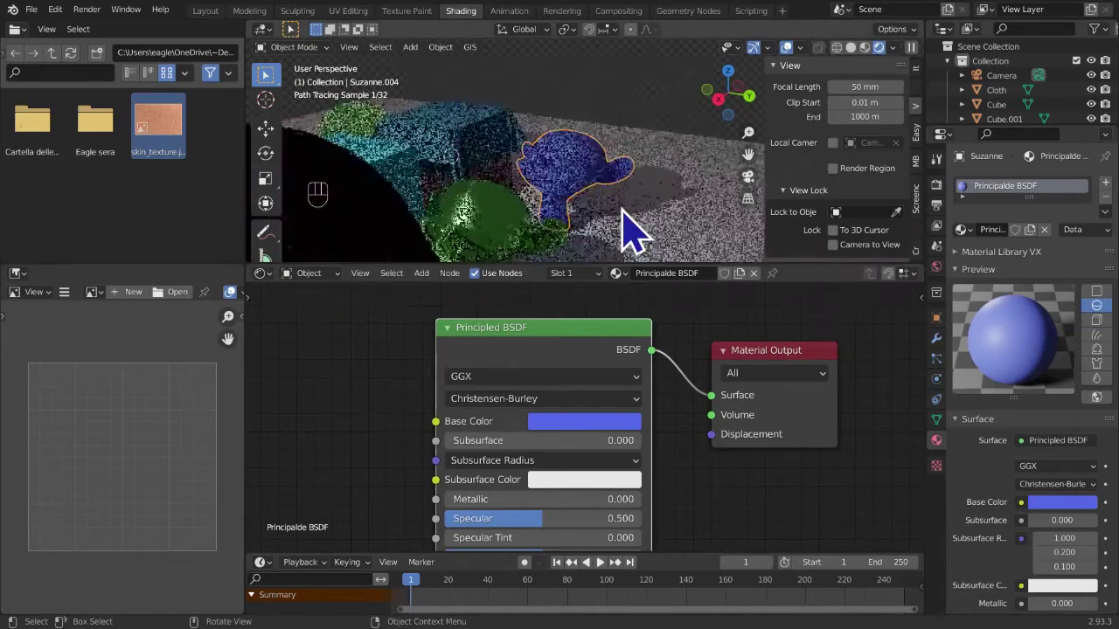
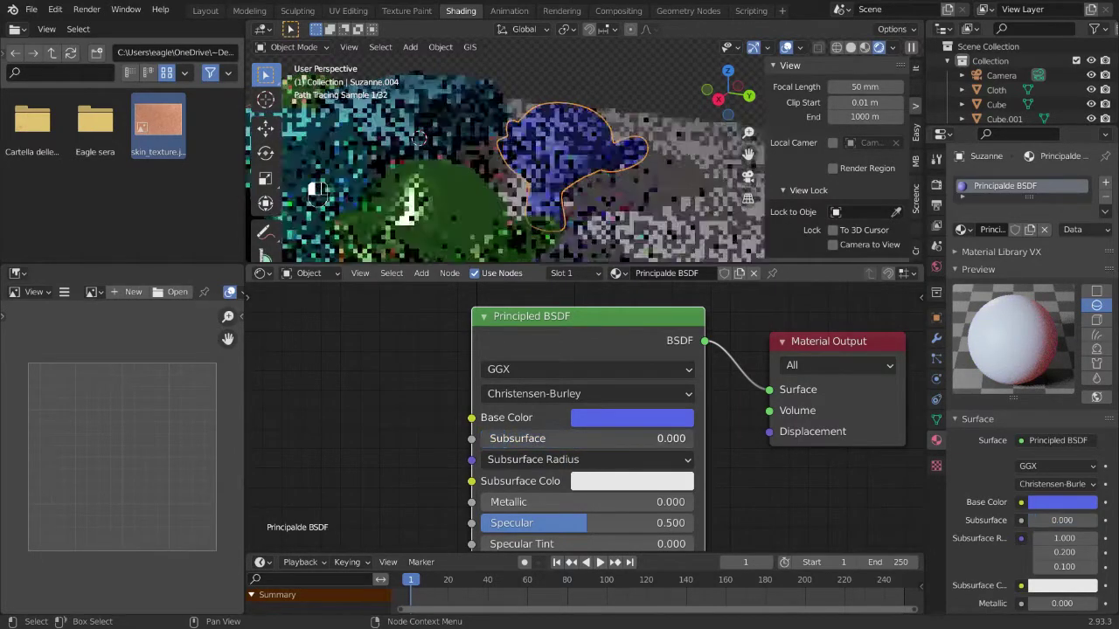
- Raise the Principled BSDF Subsurface amount from 0 to 0.200
left_click(500, 457)
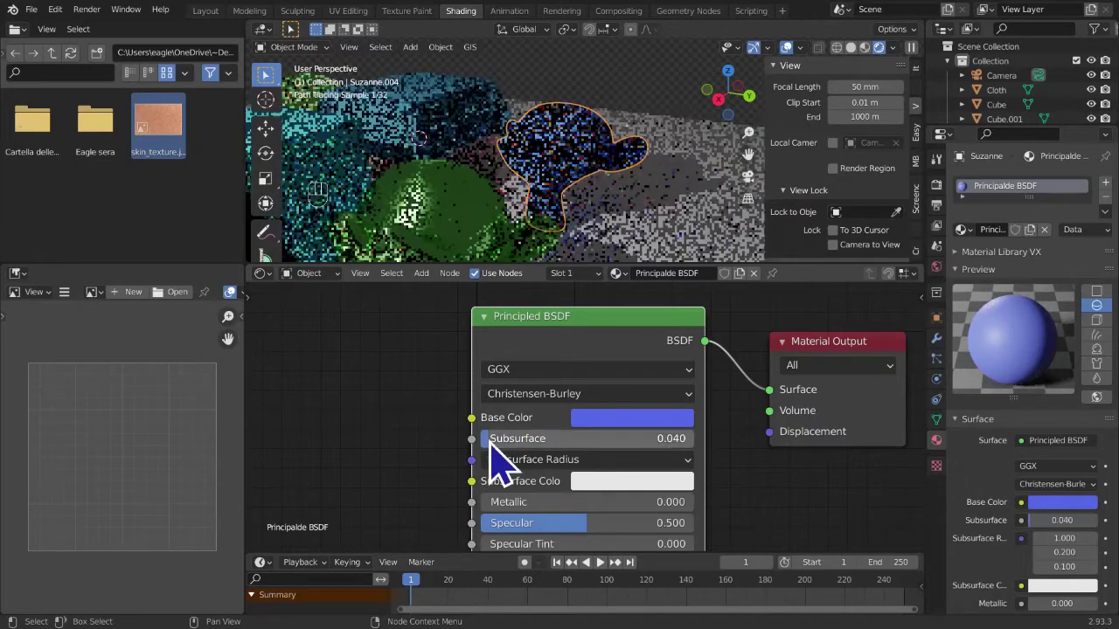
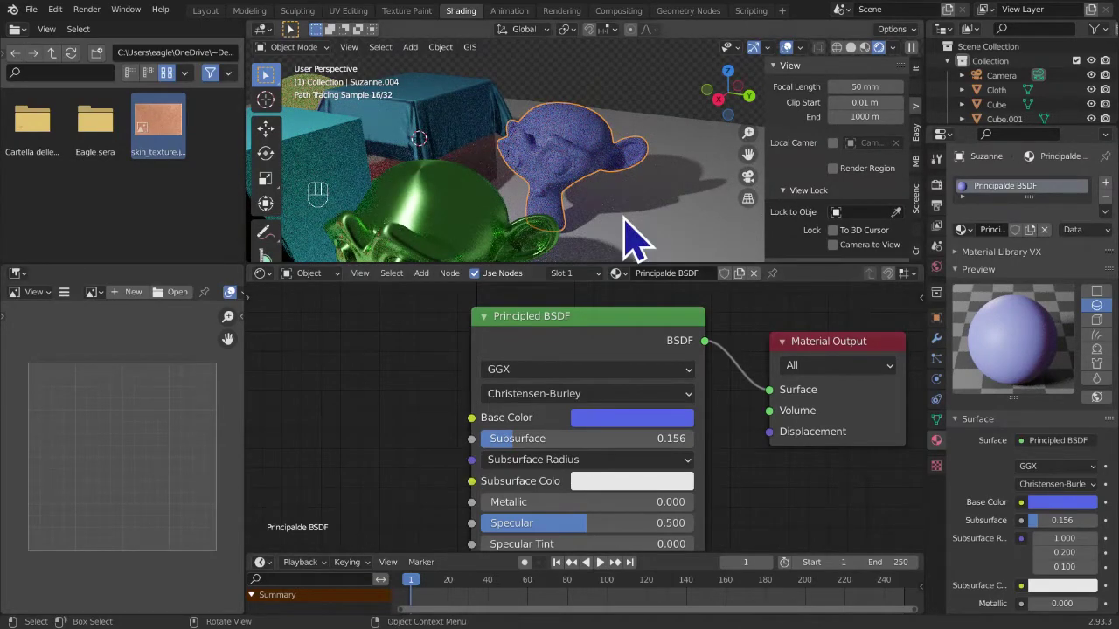
middle_click(634, 233)
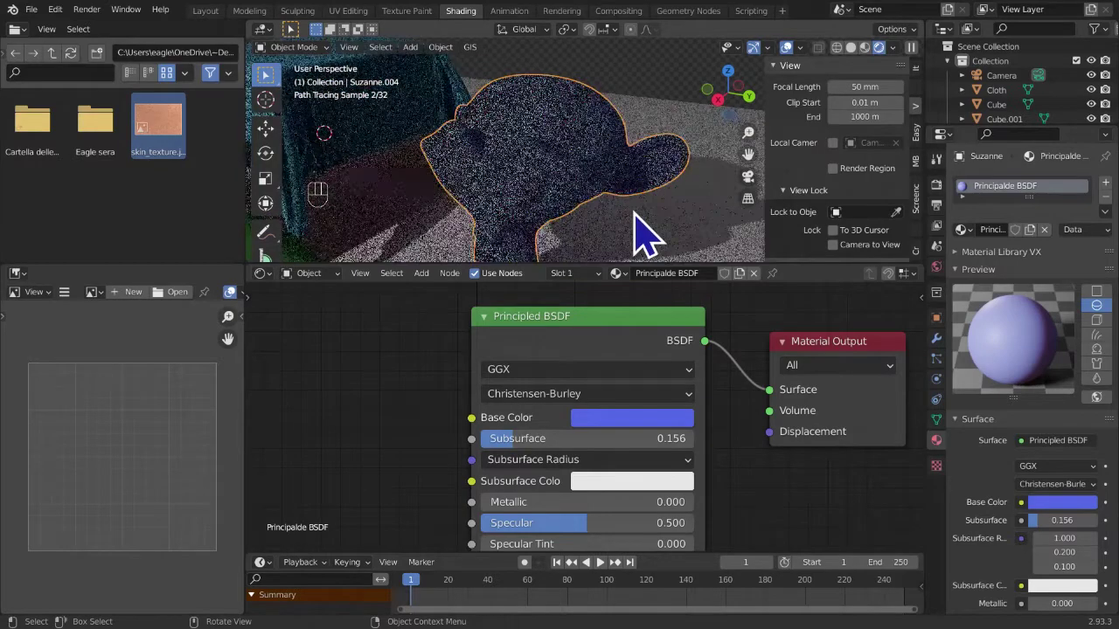
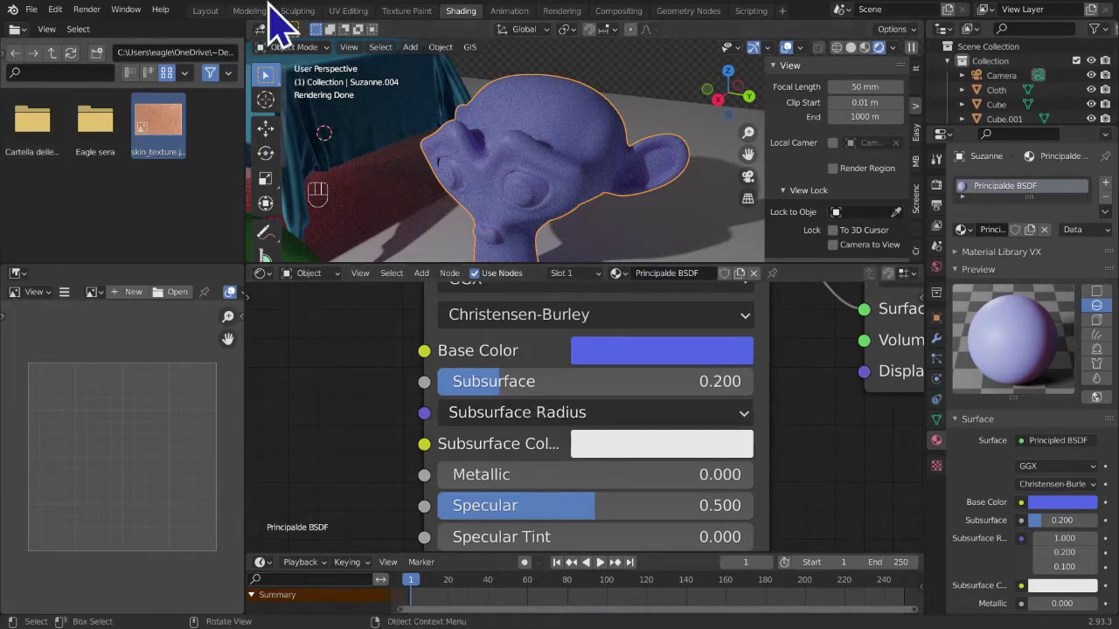
left_click_drag(618, 439, 507, 405)
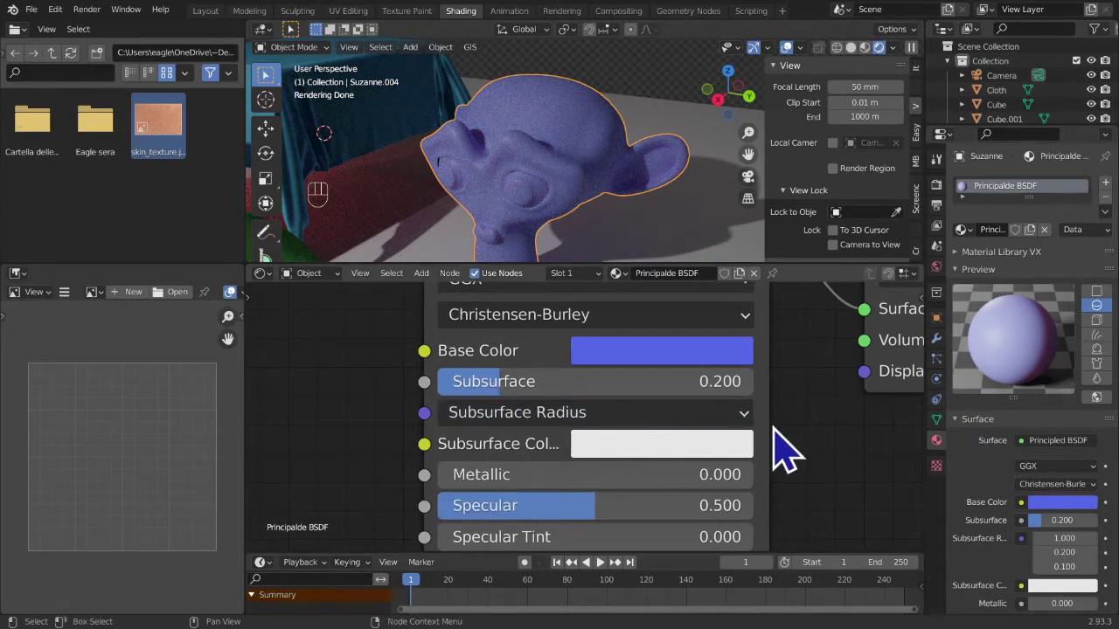
left_click_drag(729, 432, 733, 434)
left_click_drag(664, 453, 389, 493)
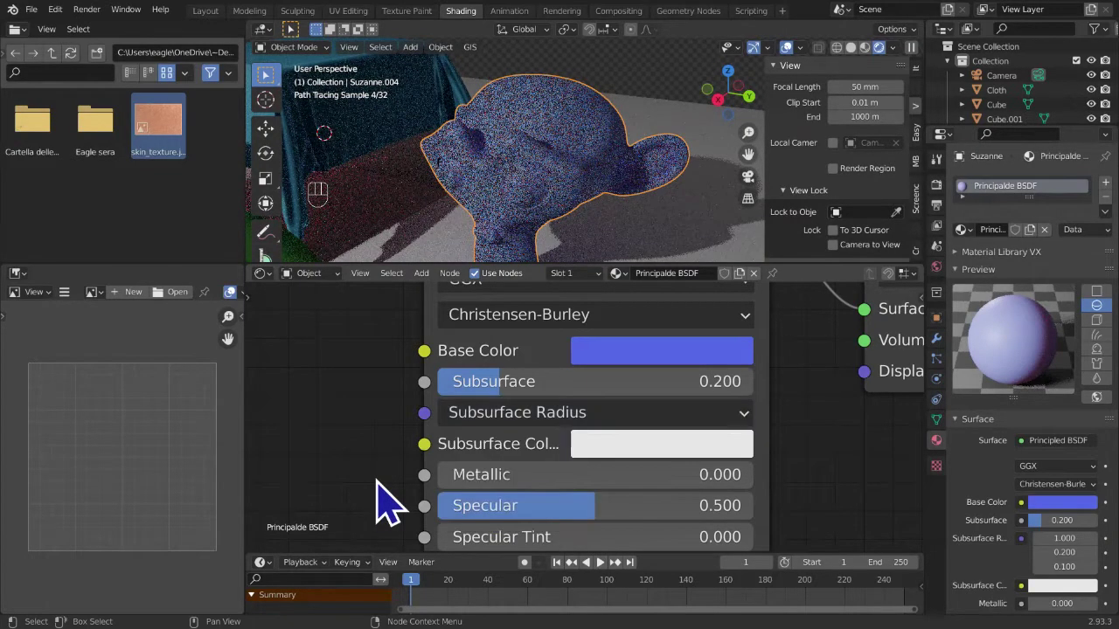
left_click_drag(770, 168, 663, 174)
- Set Suzanne's Principled BSDF Subsurface Color to magenta from the colour wheel
middle_click(684, 180)
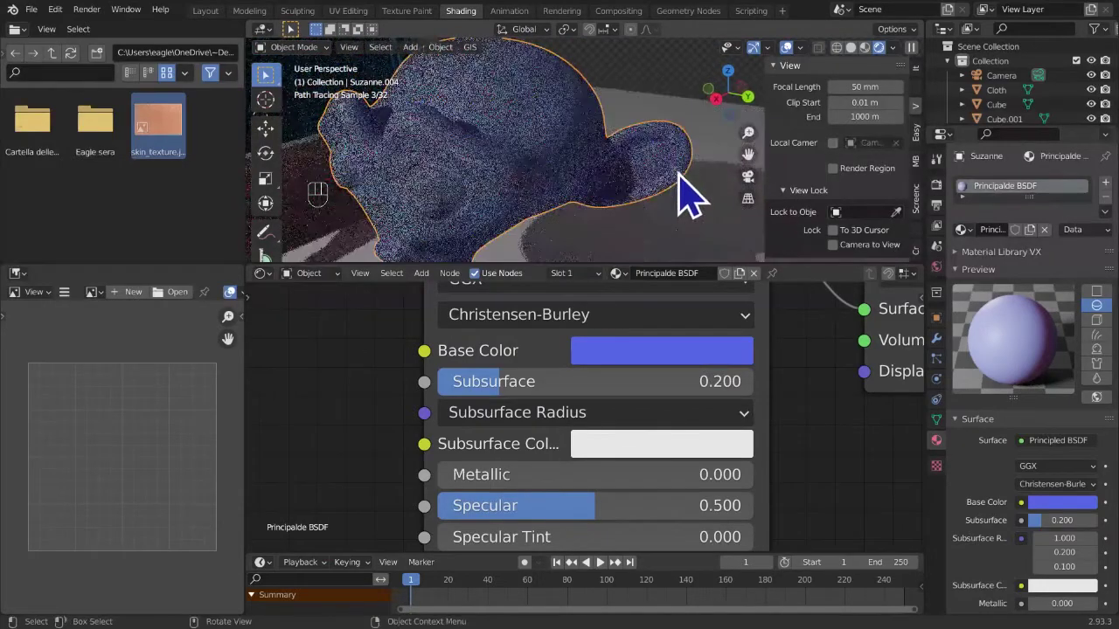
middle_click(734, 177)
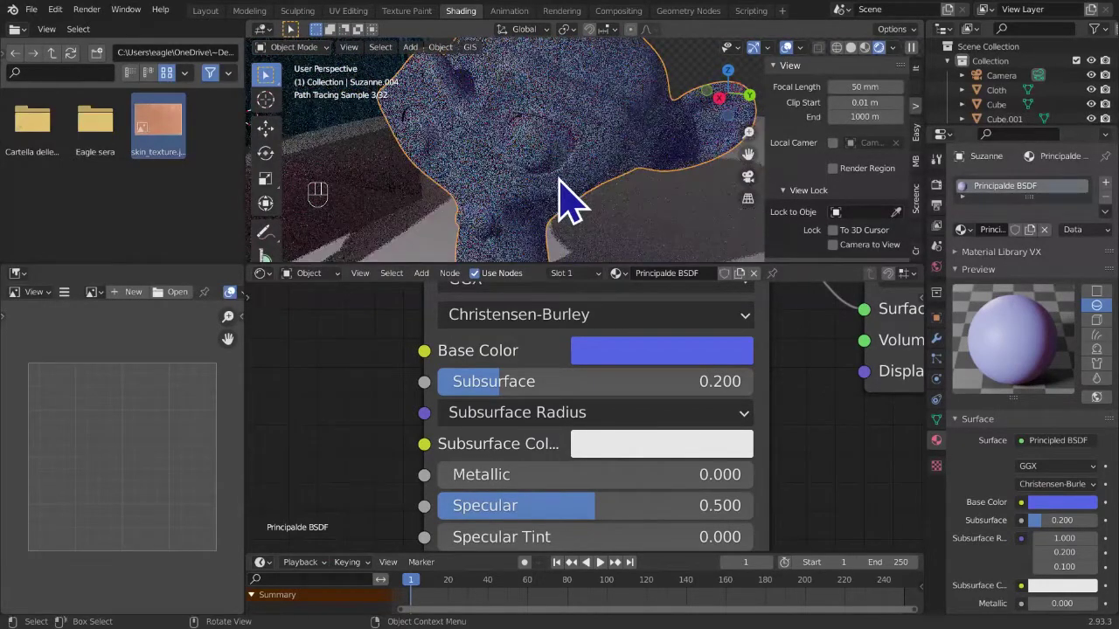
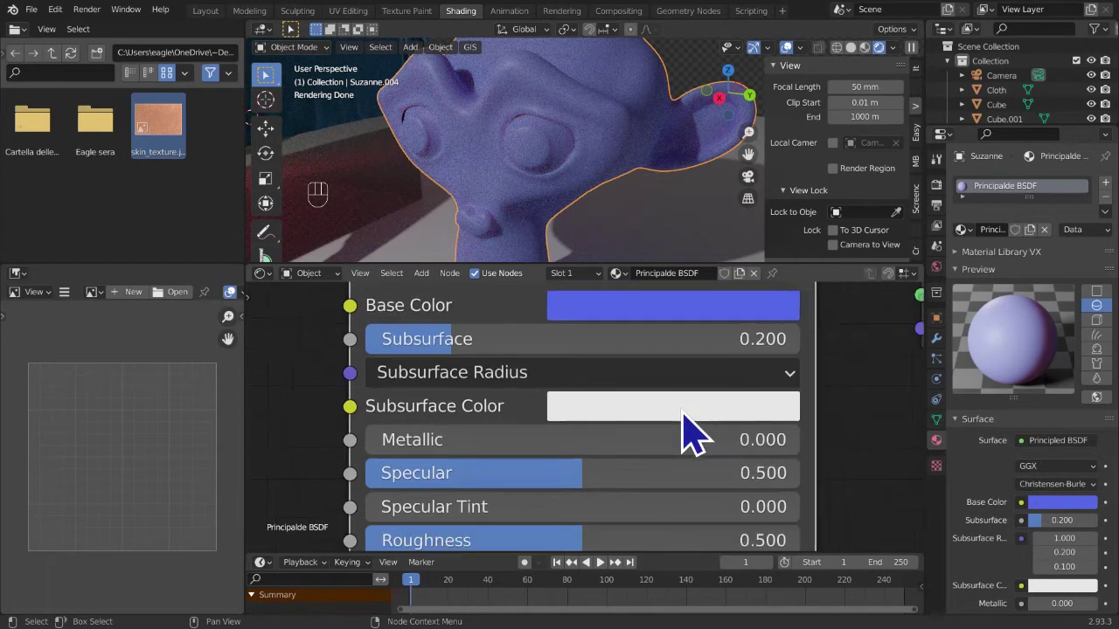
left_click(693, 428)
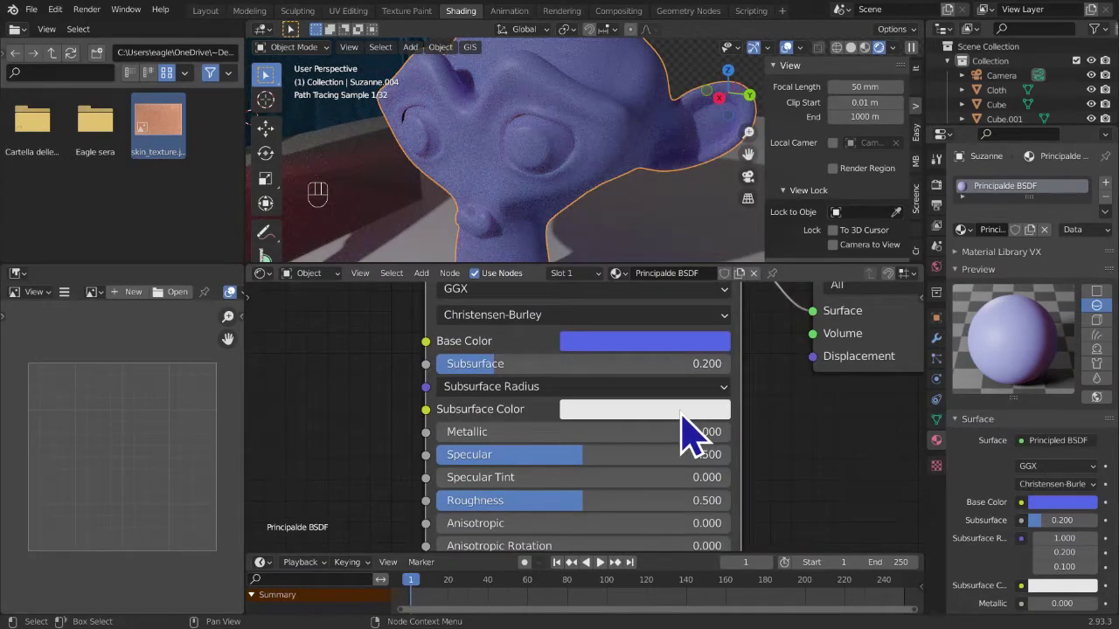
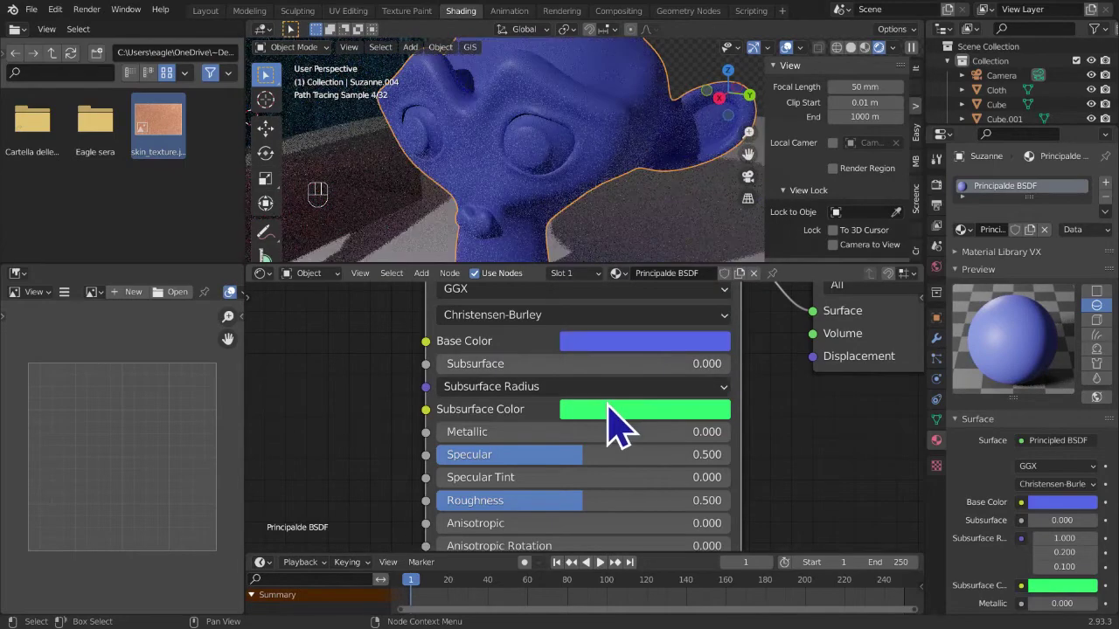
key("ctrl+z")
left_click(620, 420)
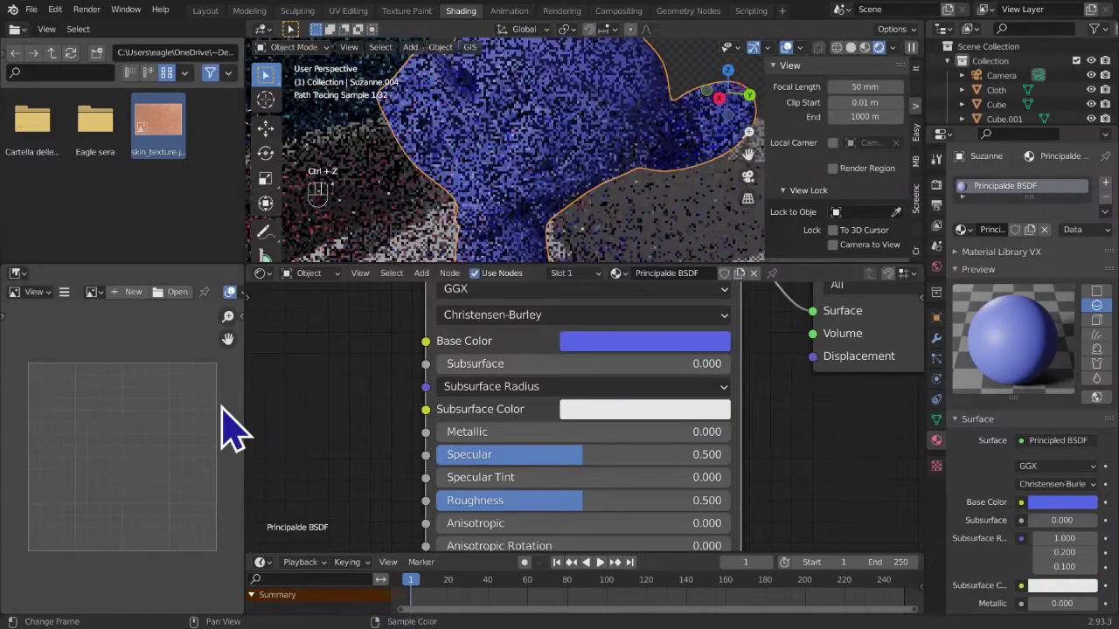
- Raise the Subsurface amount to about 0.571 so the preview tints magenta
left_click_drag(470, 368, 512, 401)
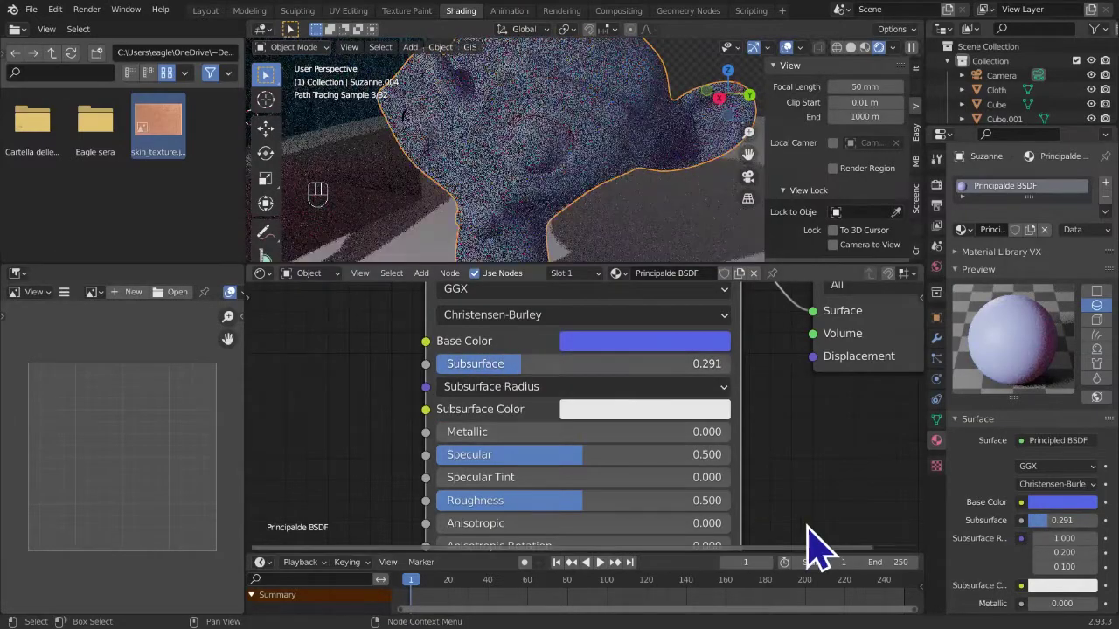
left_click(704, 433)
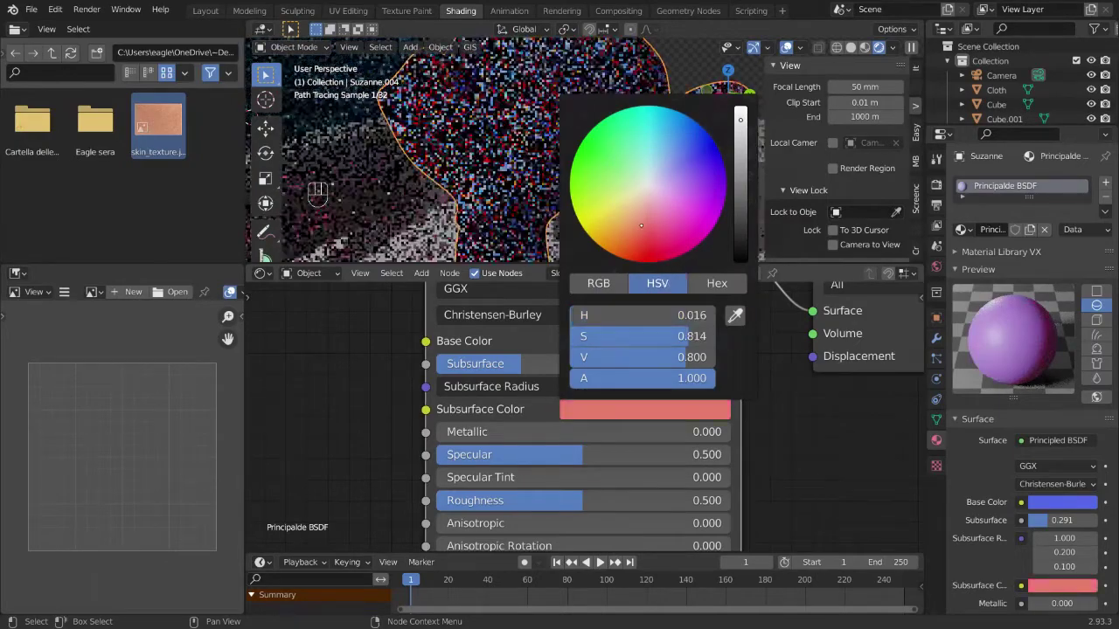
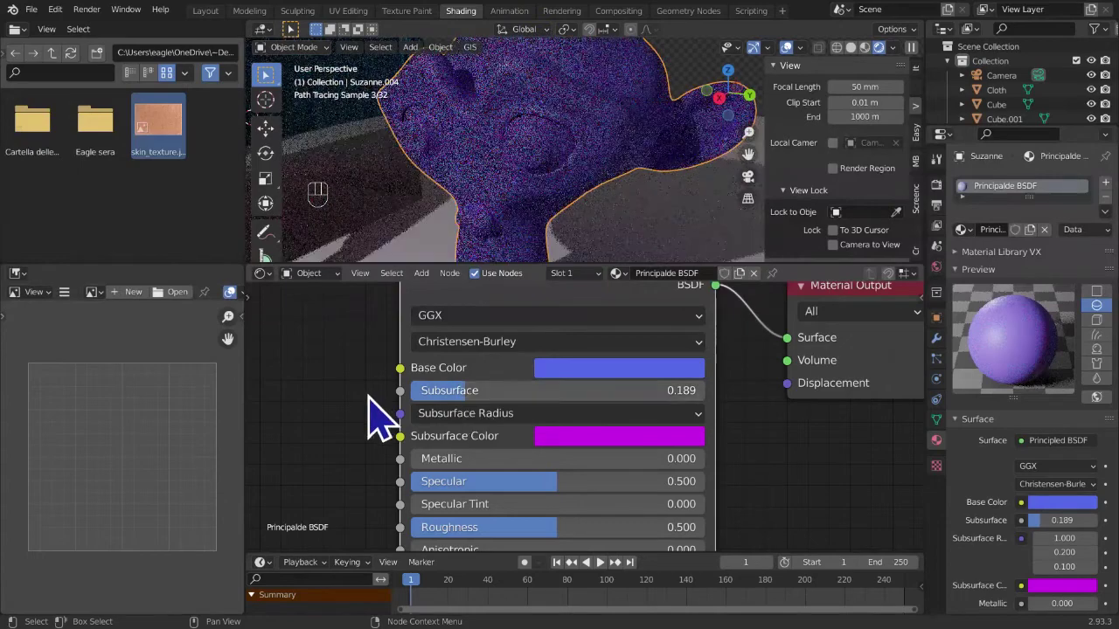
middle_click(485, 467)
left_click_drag(520, 495, 611, 492)
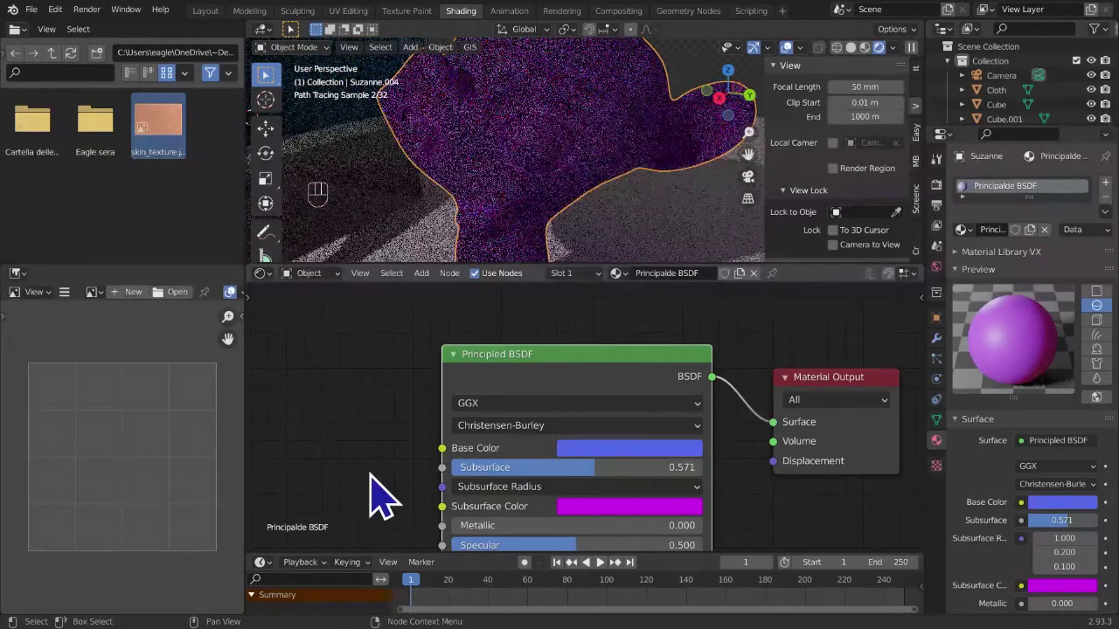
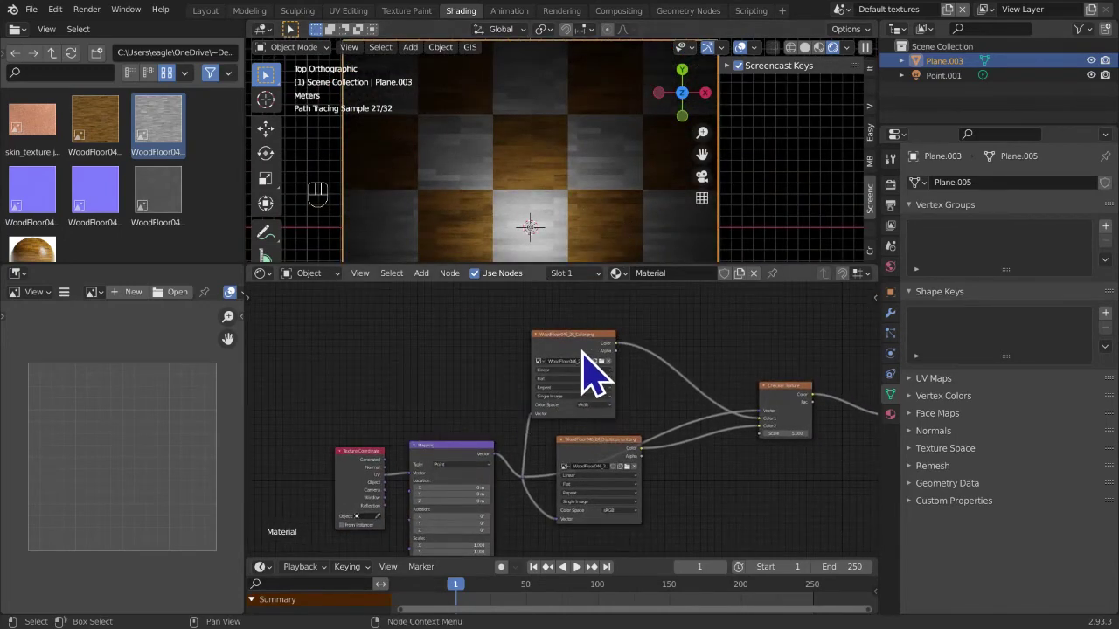
- Delete the Texture Coordinate, Mapping, Image and Checker nodes and add a Gradient Texture
left_click_drag(613, 364, 626, 434)
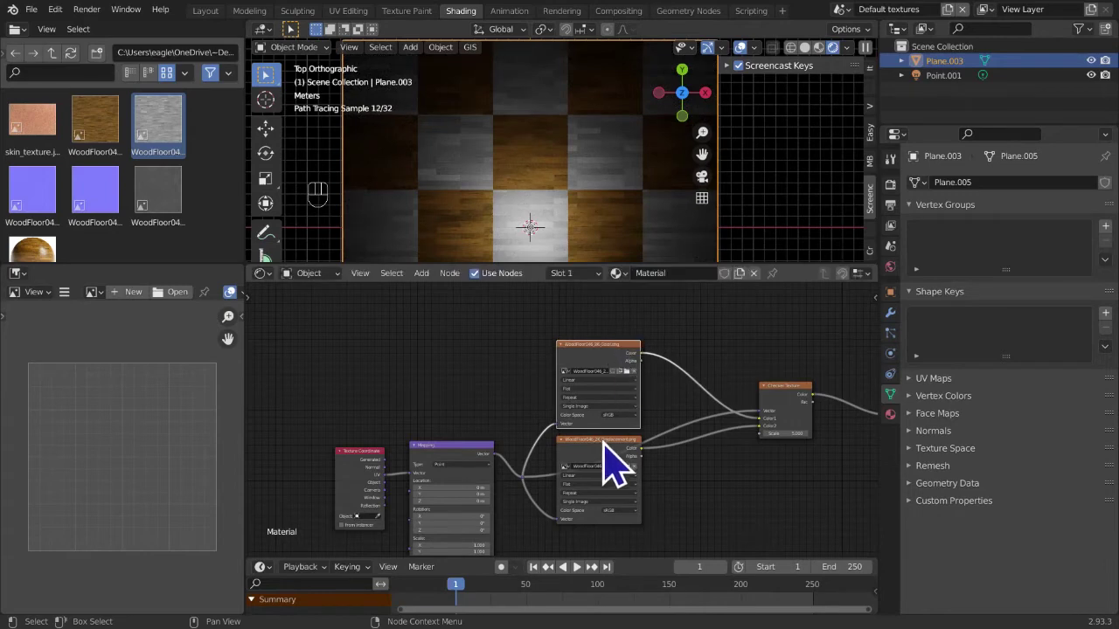
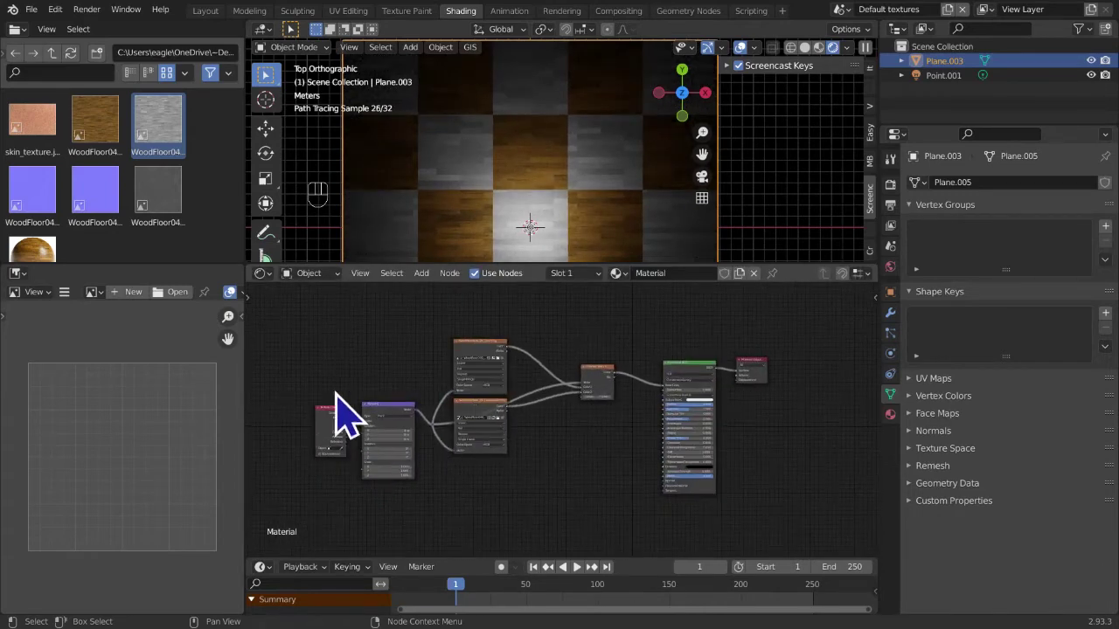
left_click_drag(348, 327, 615, 531)
key("x")
middle_click(551, 395)
key("shift+a")
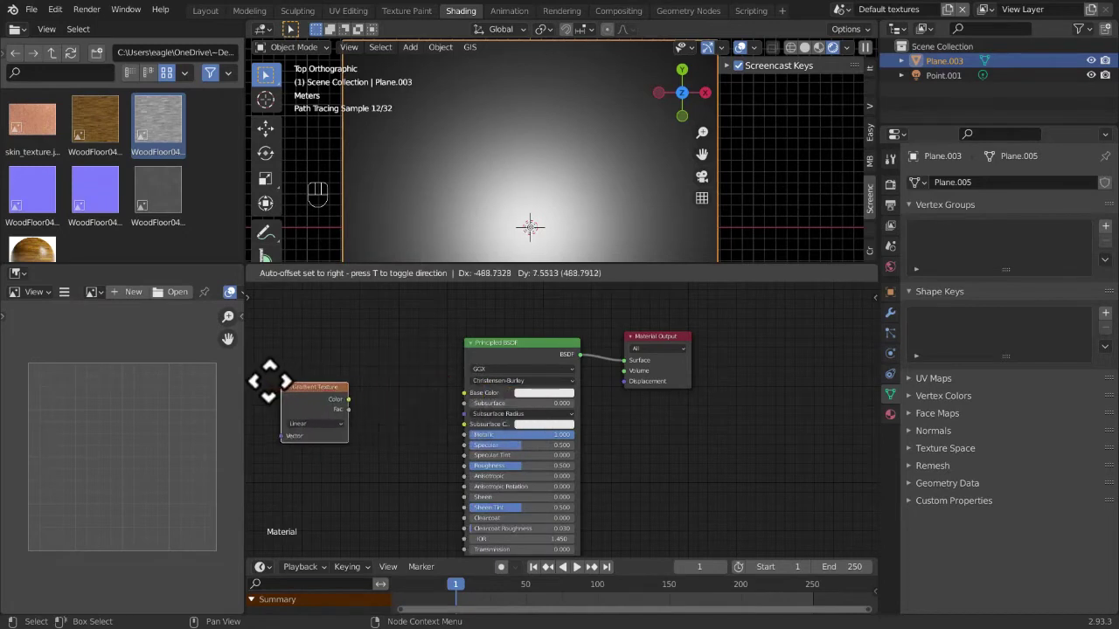
- Feed Texture Coordinate and Mapping nodes into the Gradient Texture's Vector input
left_click(390, 415)
left_click(308, 417)
left_click_drag(325, 413, 458, 434)
middle_click(397, 460)
left_click_drag(551, 211, 596, 148)
left_click_drag(626, 207, 647, 195)
left_click(588, 120)
left_click_drag(838, 74, 634, 154)
left_click_drag(634, 154, 617, 167)
left_click(610, 201)
middle_click(507, 475)
- Adjust the Mapping node and check the gradient on the plane in the viewport
left_click(871, 76)
left_click_drag(656, 201, 715, 209)
left_click(836, 67)
left_click_drag(645, 143, 516, 166)
left_click_drag(499, 255, 533, 214)
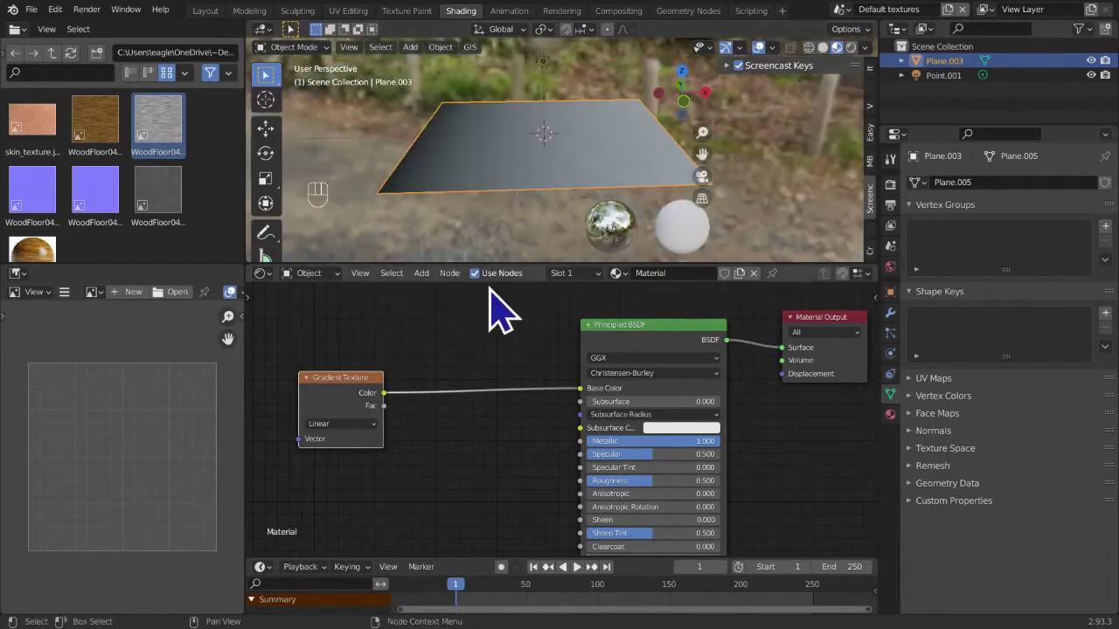
left_click_drag(517, 217, 521, 280)
left_click(363, 446)
left_click_drag(368, 437, 424, 265)
middle_click(466, 176)
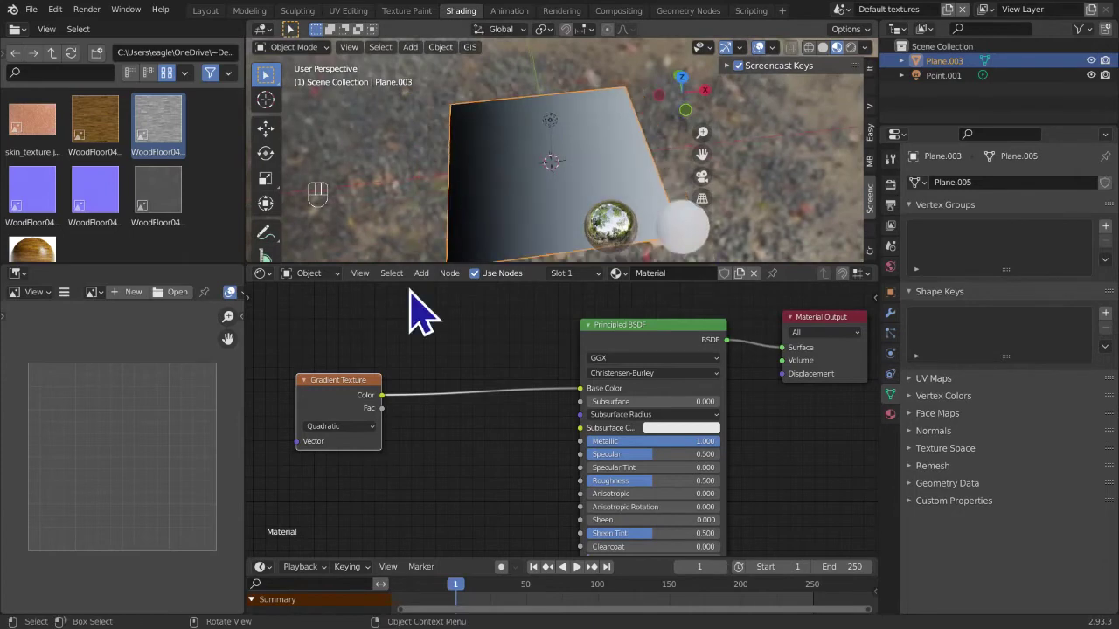
- Try gradient types, setting Quadratic Sphere and then Radial
left_click_drag(360, 451, 345, 491)
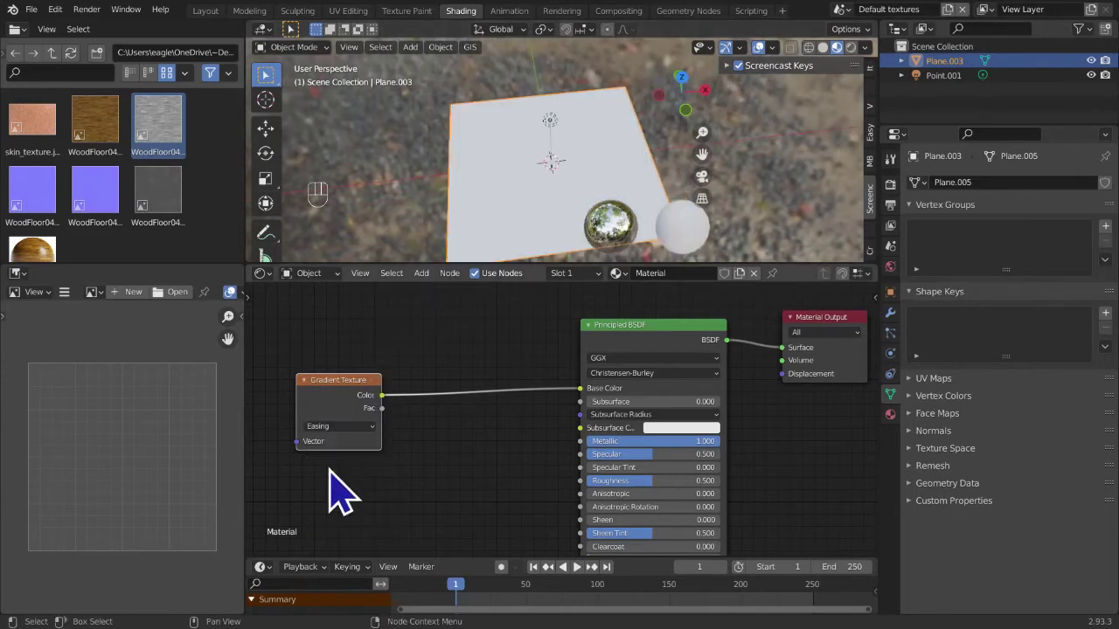
left_click_drag(355, 453, 348, 500)
left_click_drag(368, 450, 352, 516)
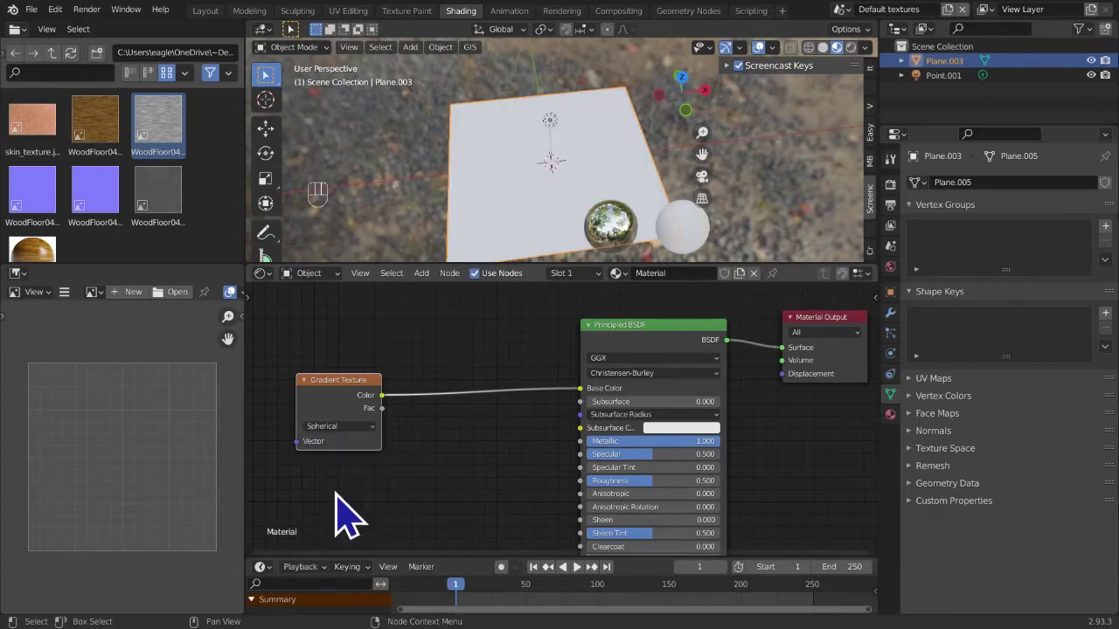
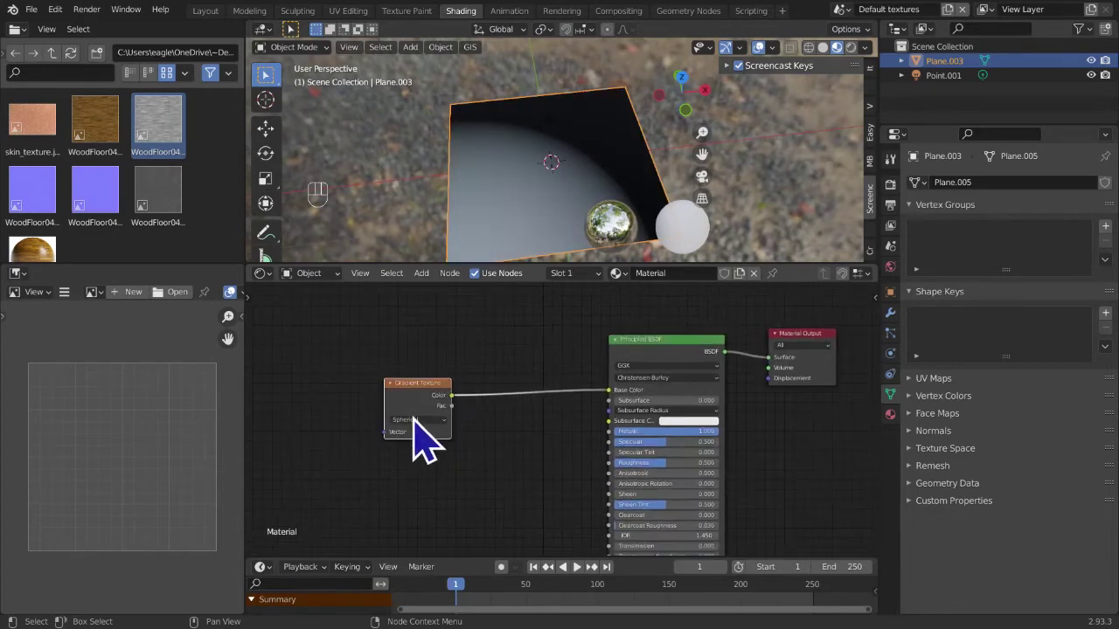
left_click_drag(430, 445, 430, 507)
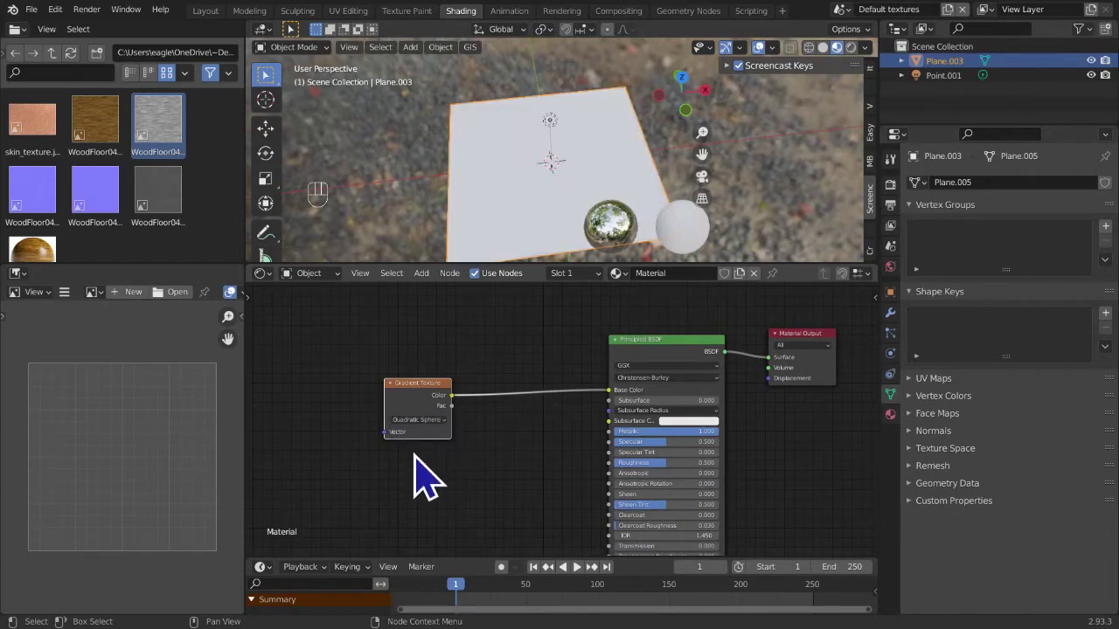
left_click(442, 445)
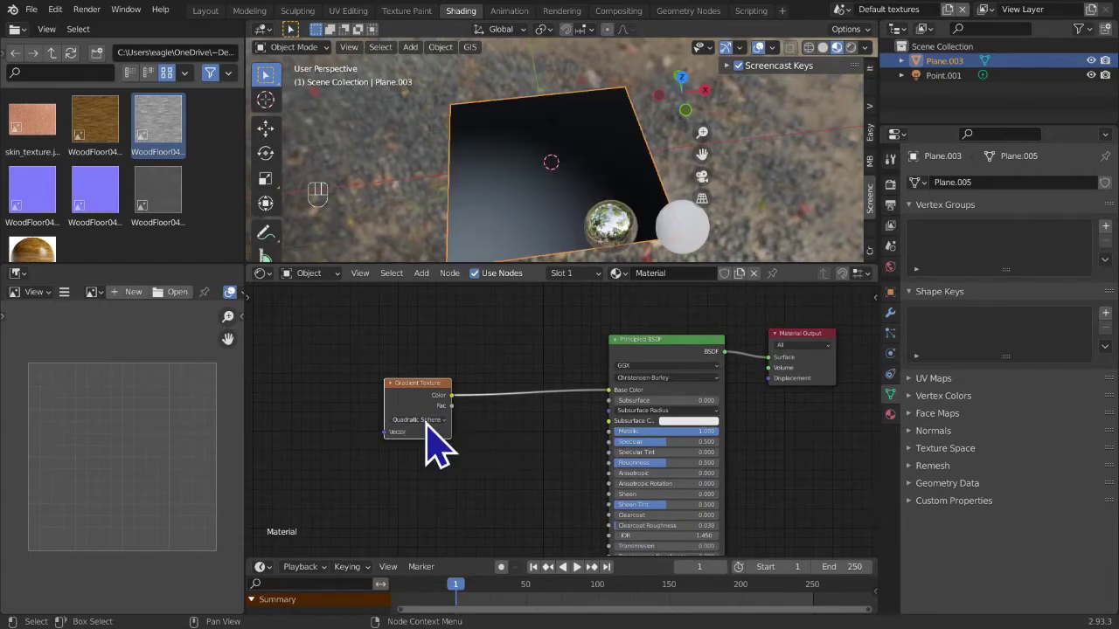
left_click_drag(442, 444, 445, 516)
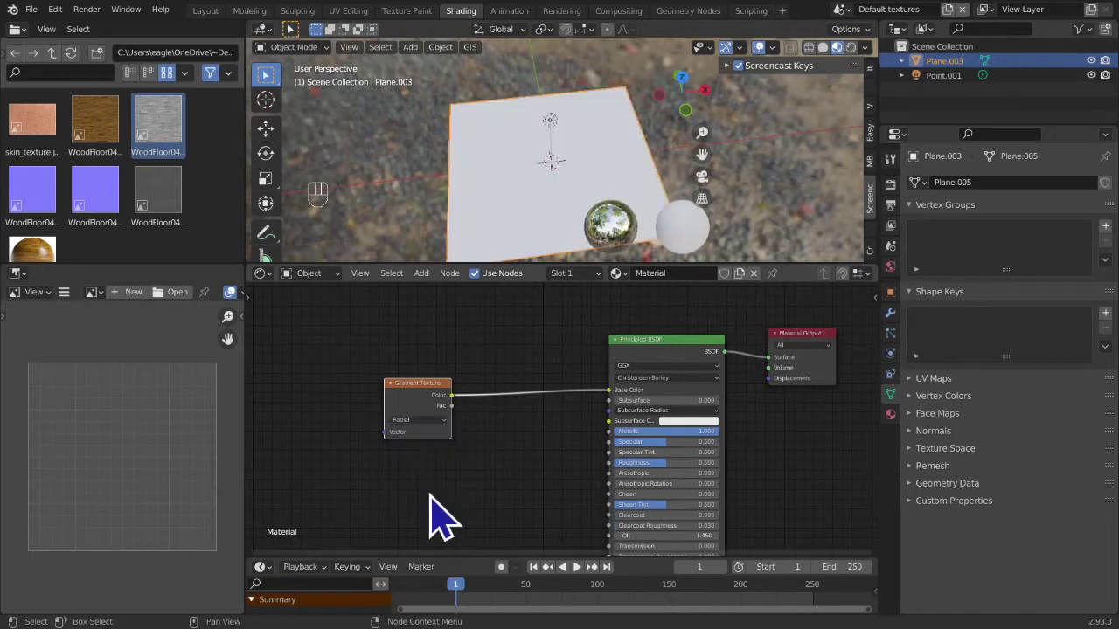
left_click_drag(572, 224, 568, 216)
left_click_drag(425, 447, 417, 513)
left_click(428, 487)
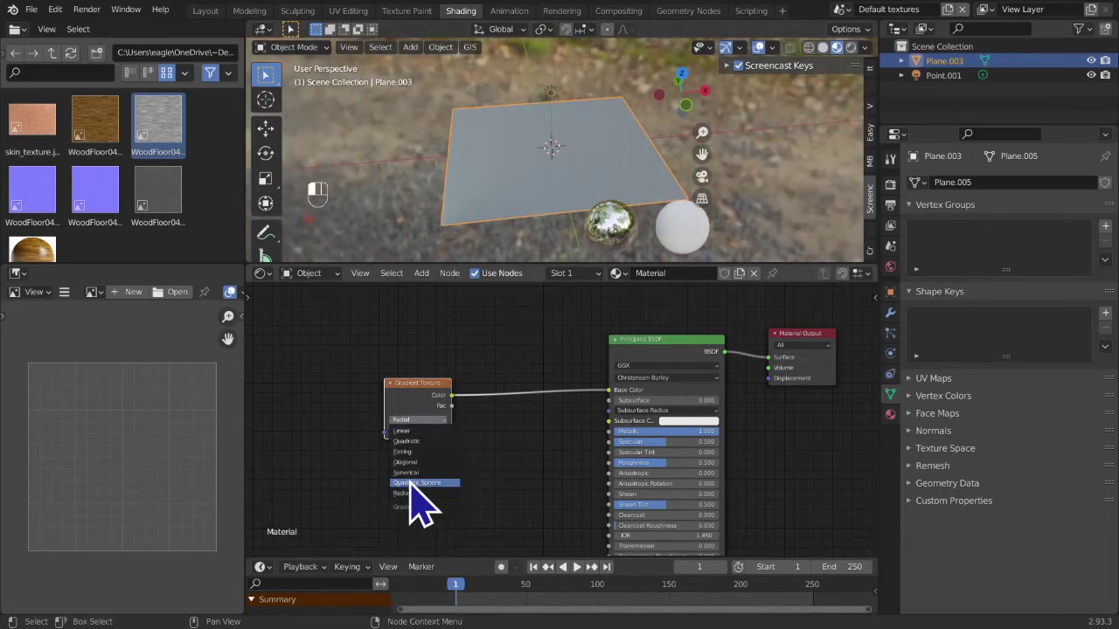
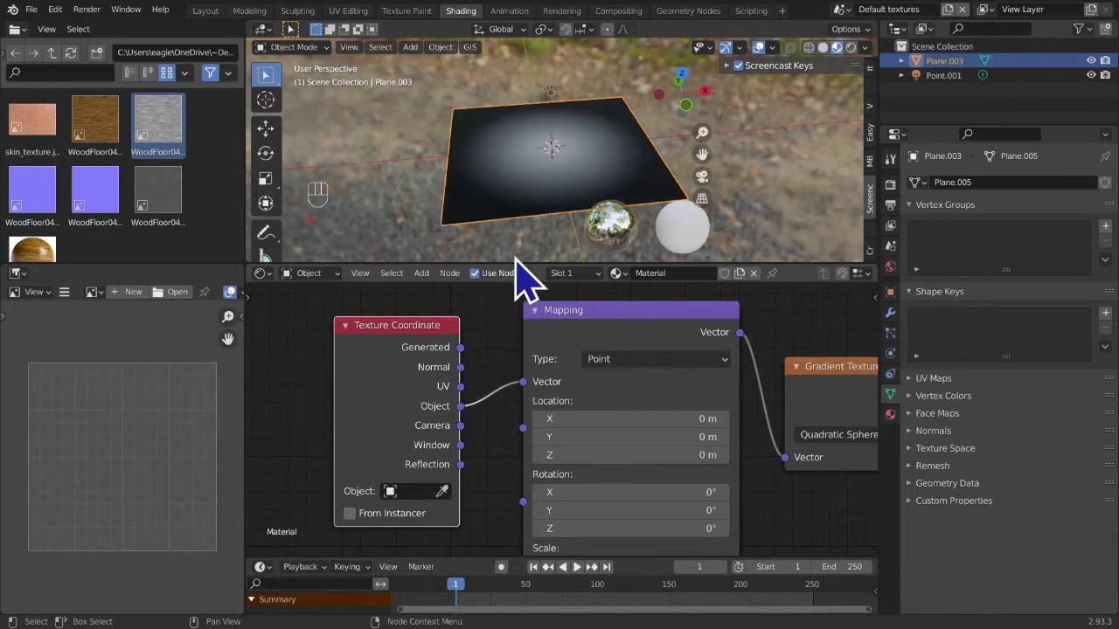
- Delete the Texture Coordinate, Mapping and Gradient Texture nodes, leaving the plain Principled BSDF
left_click_drag(544, 237, 536, 269)
left_click_drag(519, 264, 493, 251)
left_click(427, 374)
left_click(277, 382)
left_click(466, 422)
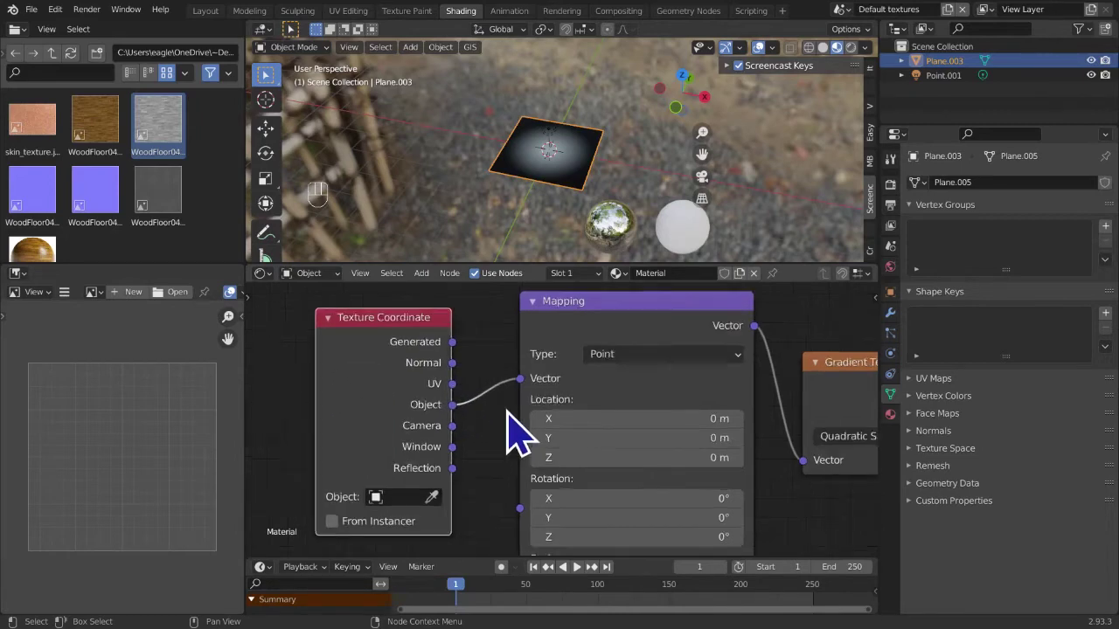
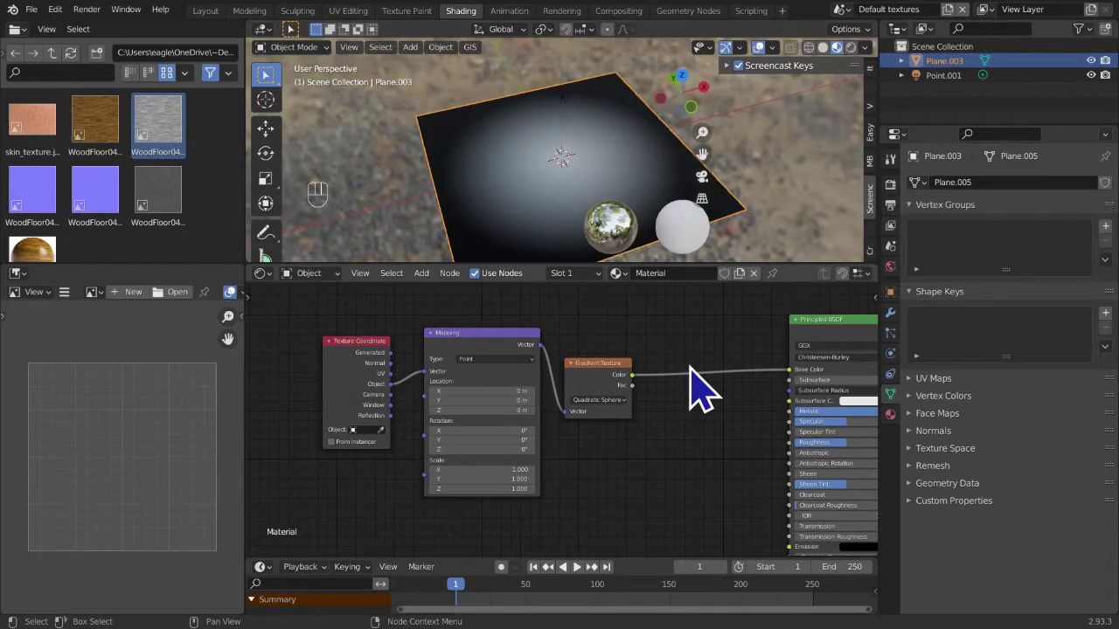
left_click_drag(326, 324, 603, 519)
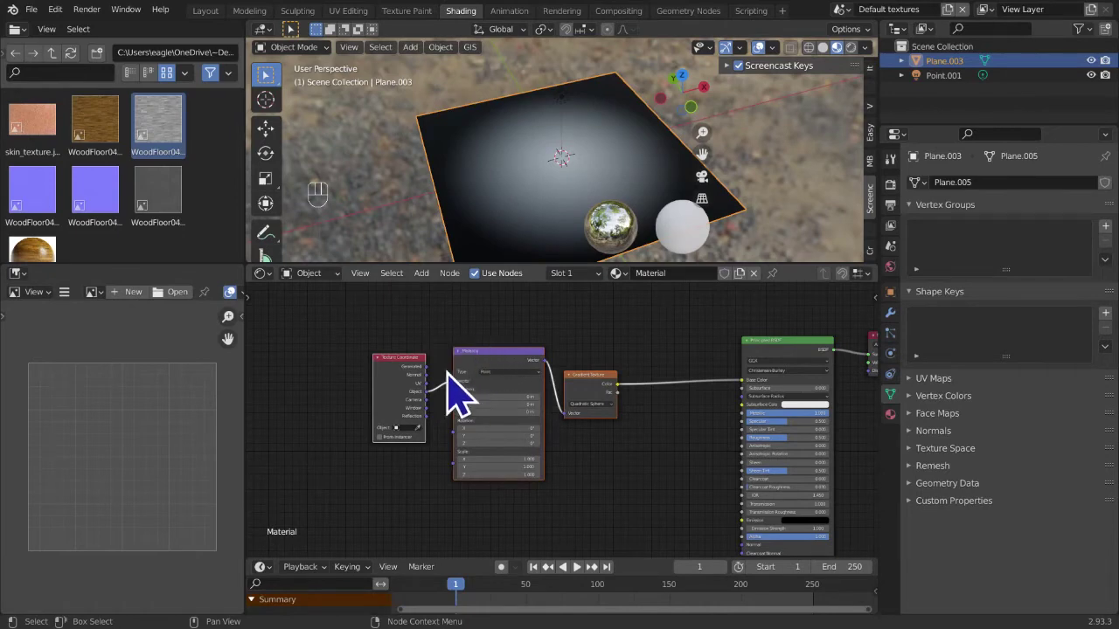
left_click(350, 332)
left_click_drag(343, 333, 625, 516)
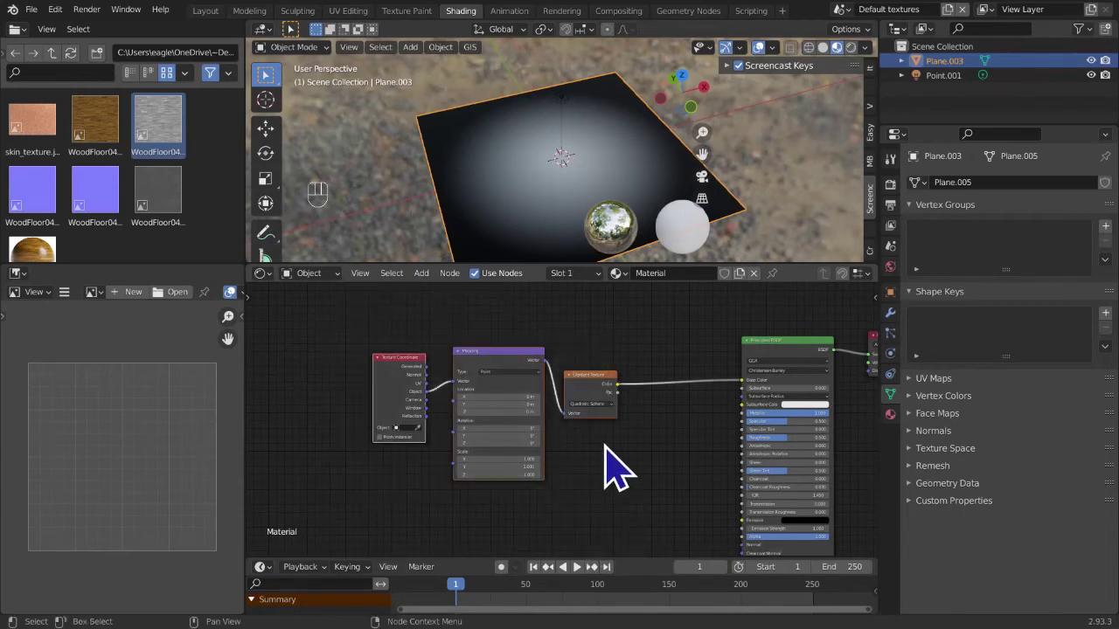
key("x")
key("shift+a")
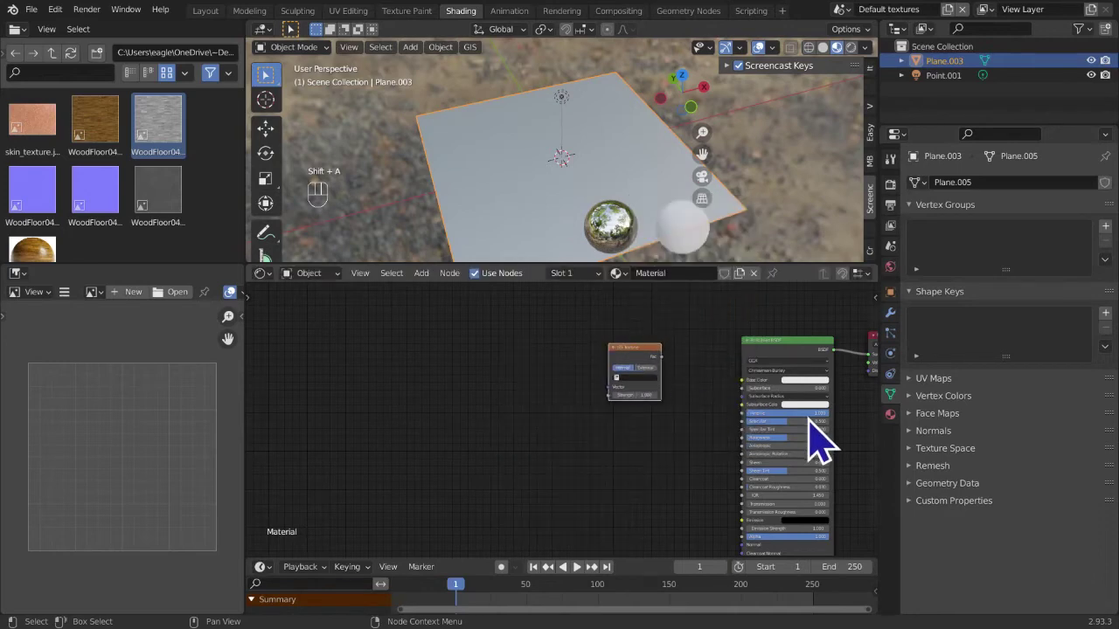
- Add an IES Texture node and place it in the plane's material
middle_click(759, 456)
left_click(588, 361)
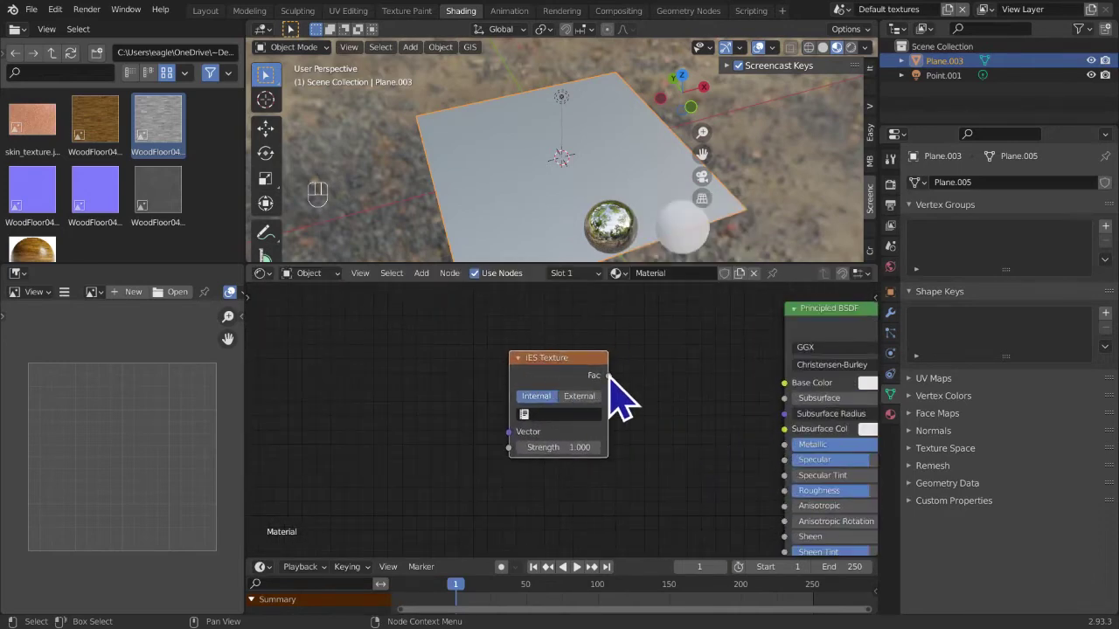
left_click(676, 412)
middle_click(559, 418)
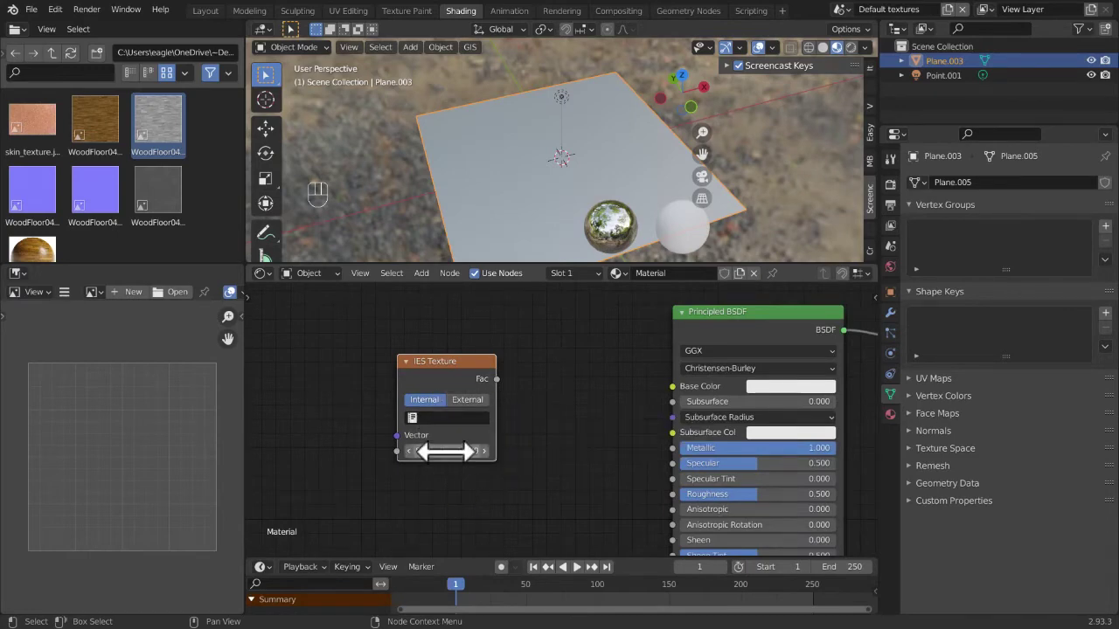
left_click(494, 424)
- Browse for an IES file, cancel, remove the node and start adding an Image Texture
left_click(456, 423)
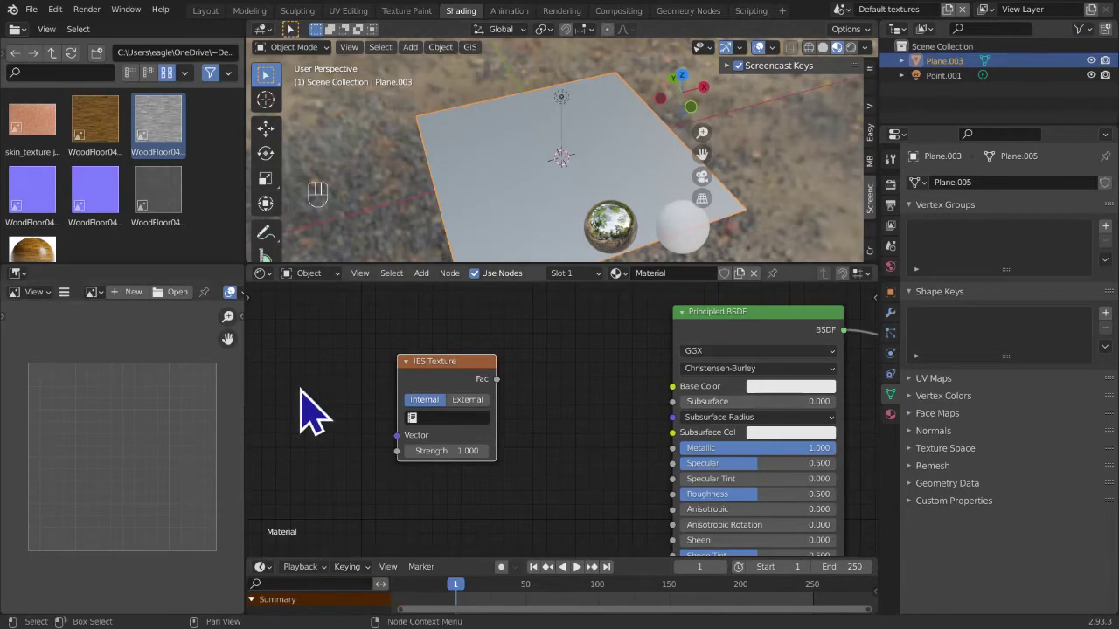
left_click(461, 389)
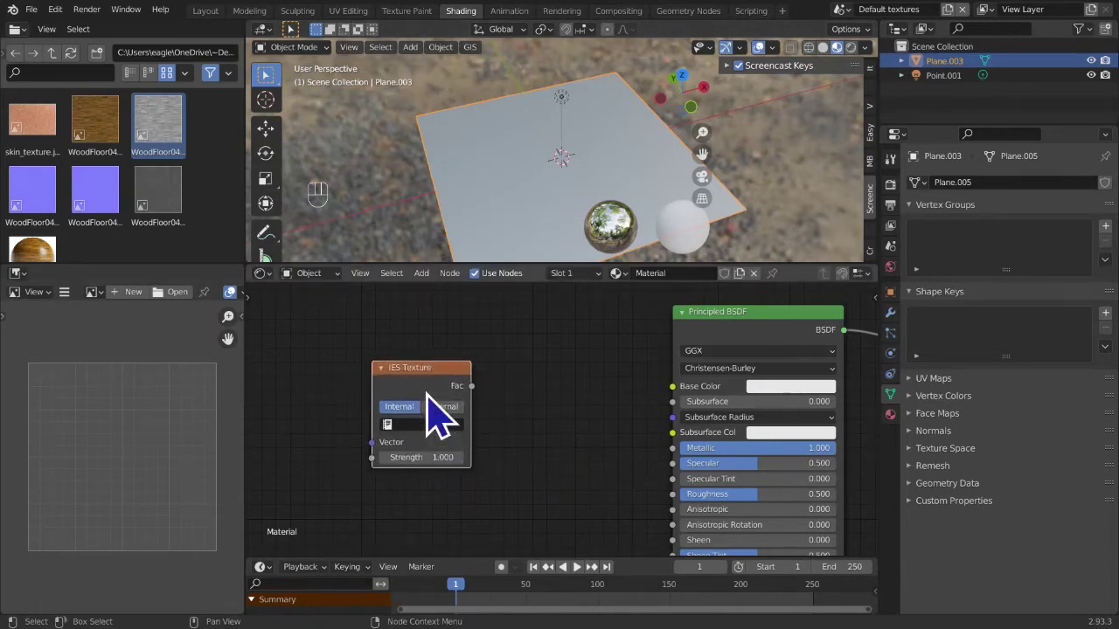
left_click(437, 383)
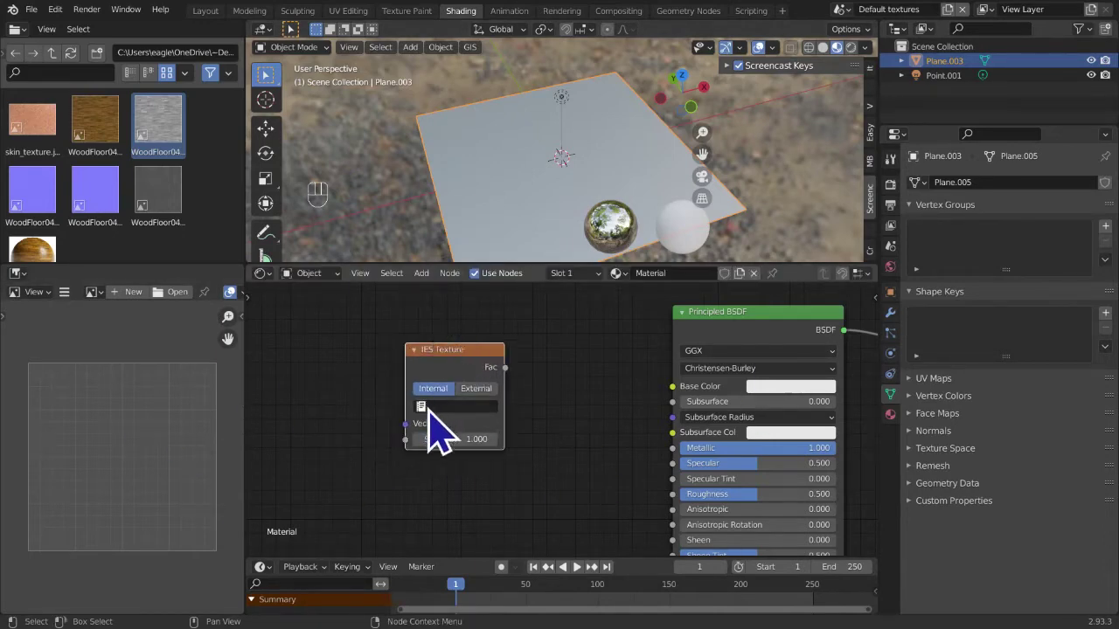
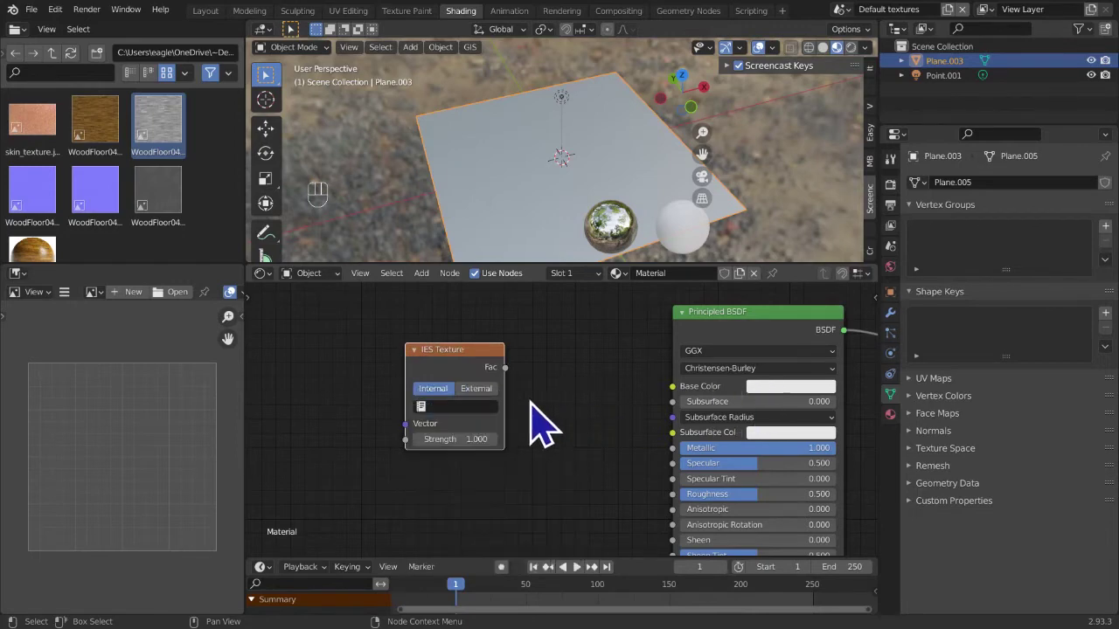
left_click(497, 407)
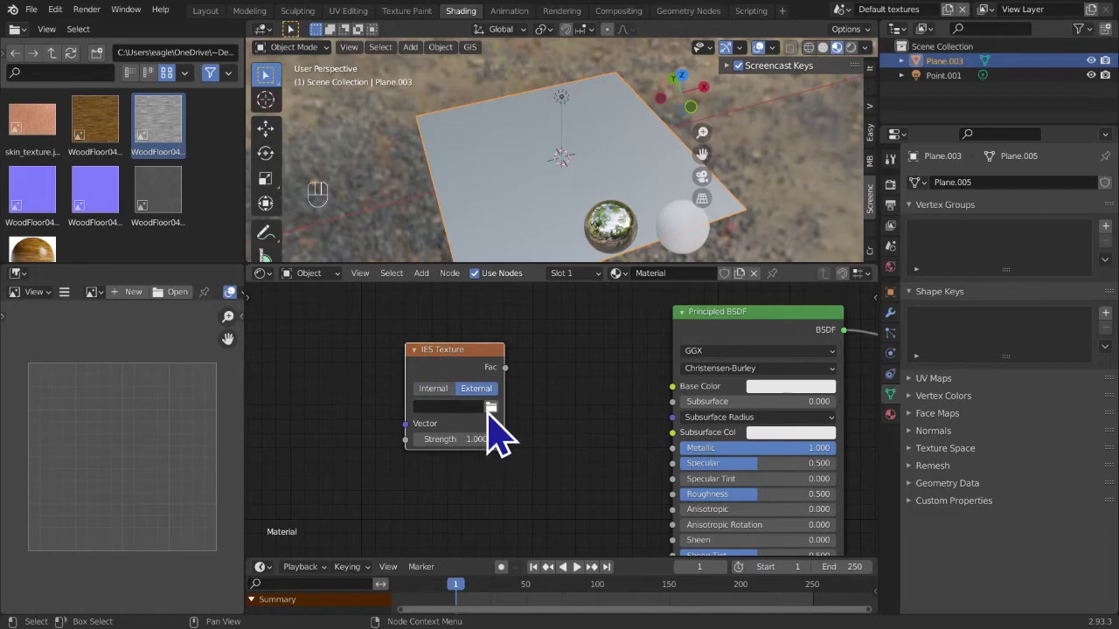
left_click(503, 423)
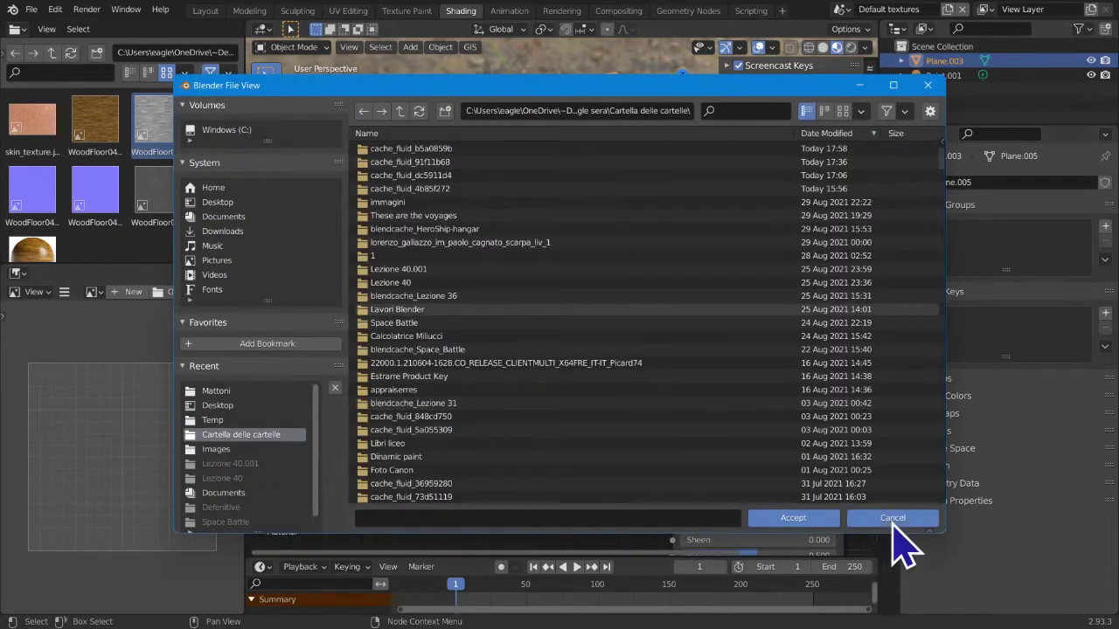
key("x")
key("shift+a")
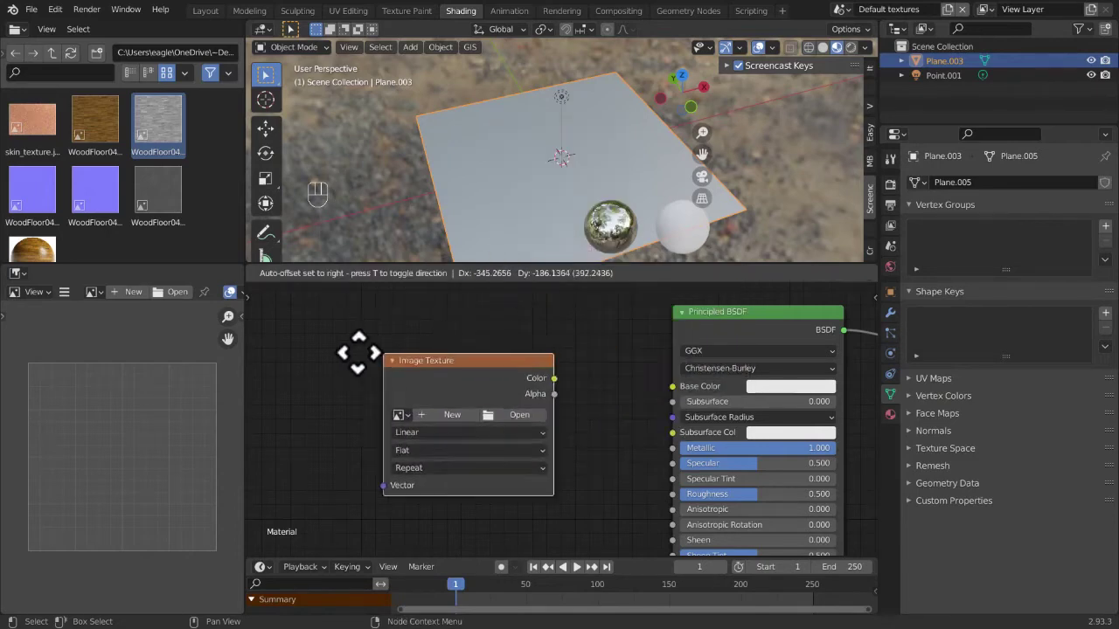
- Swap the Image Texture for a Magic Texture wired to Base Color, then enter edit mode
key("x")
key("shift+a")
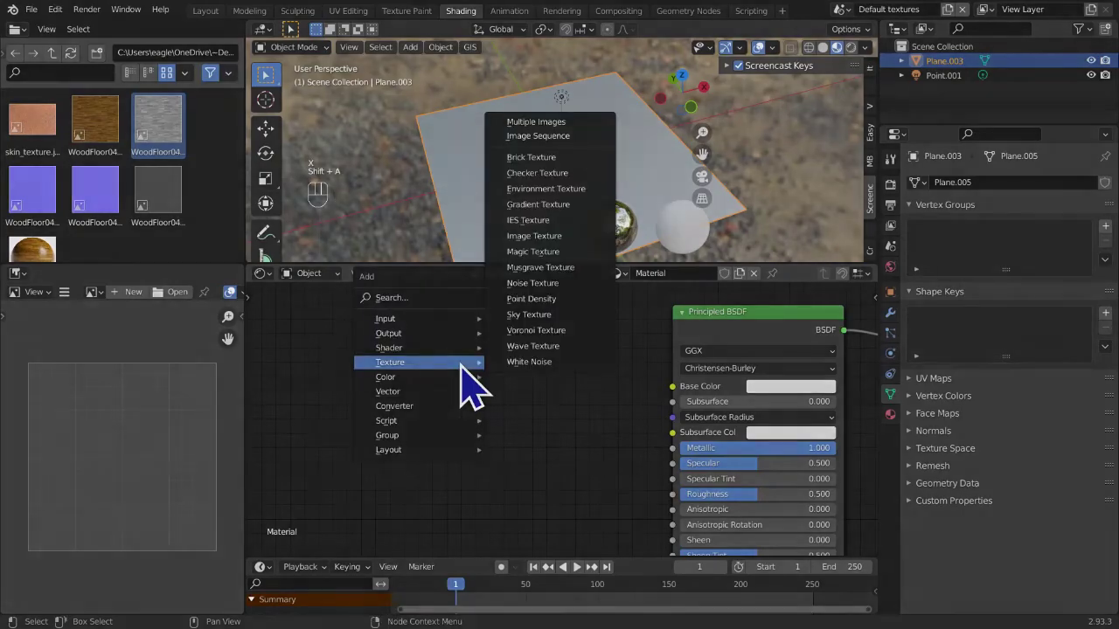
key("shift+a")
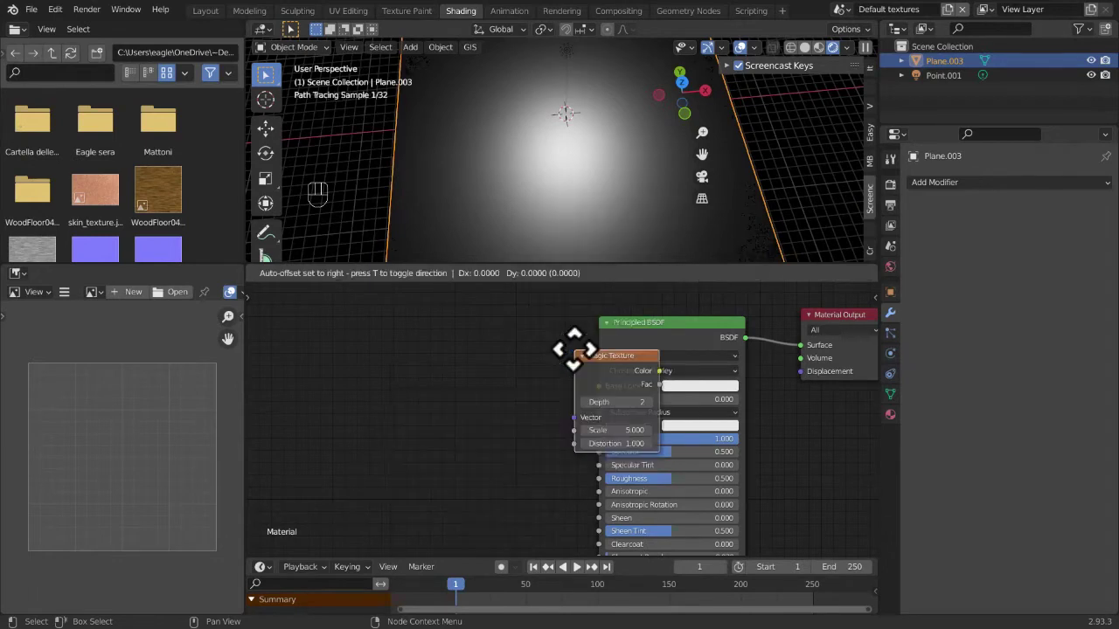
left_click_drag(449, 412, 568, 353)
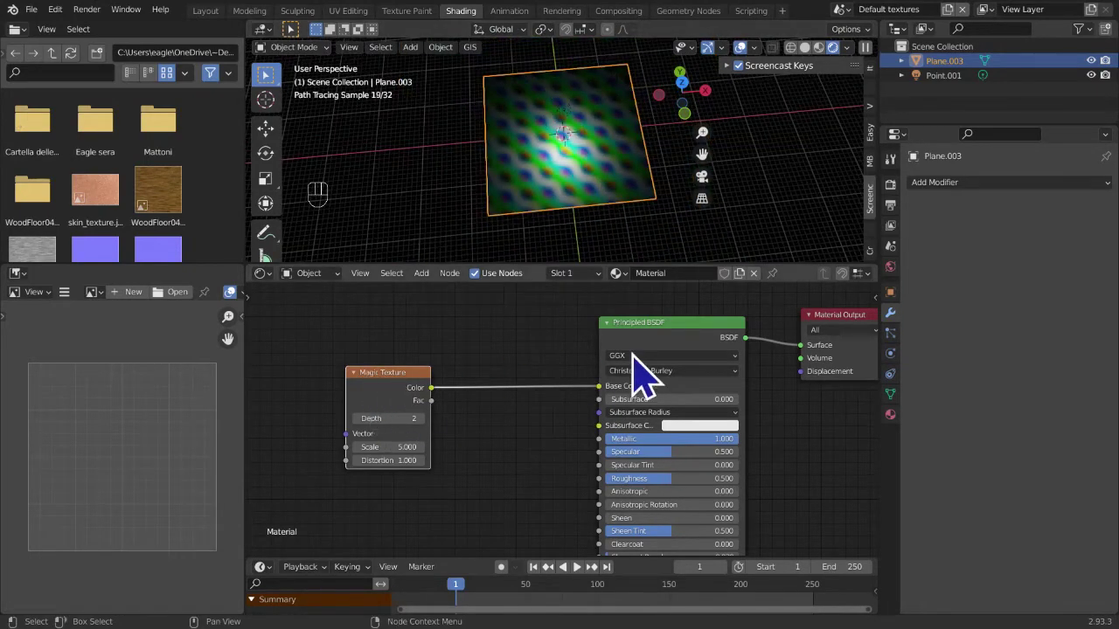
key("Tab")
right_click(569, 145)
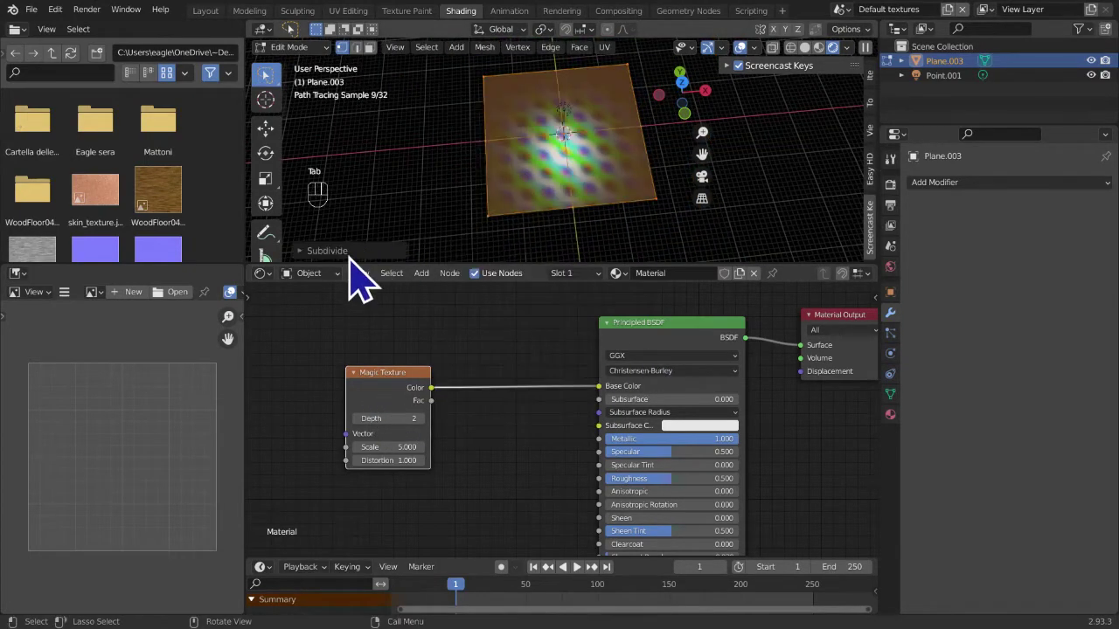
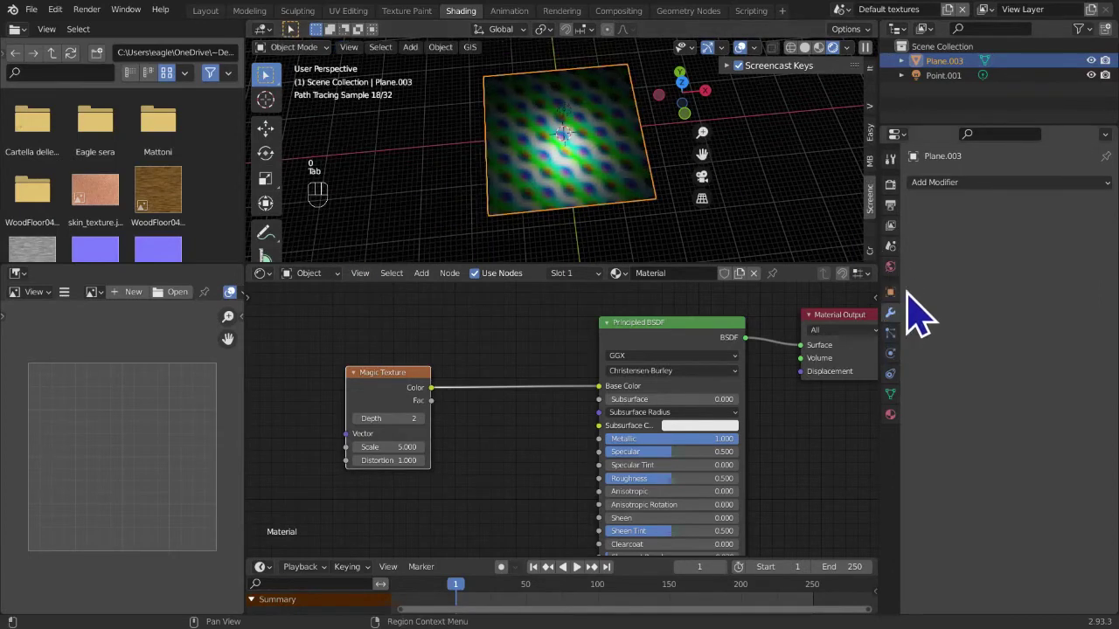
left_click_drag(998, 207, 970, 295)
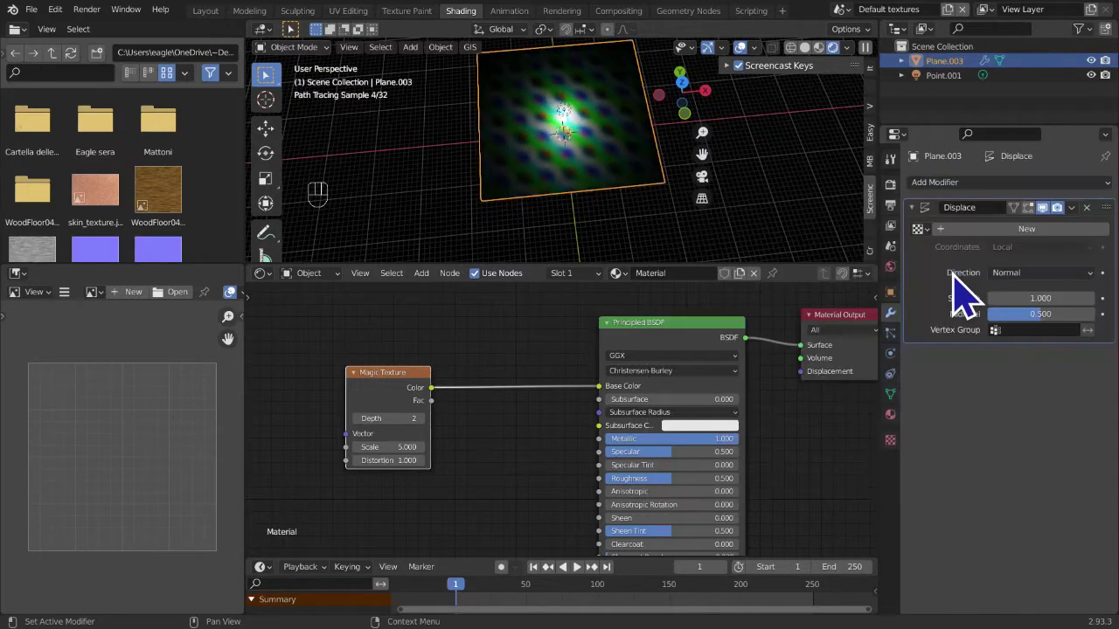
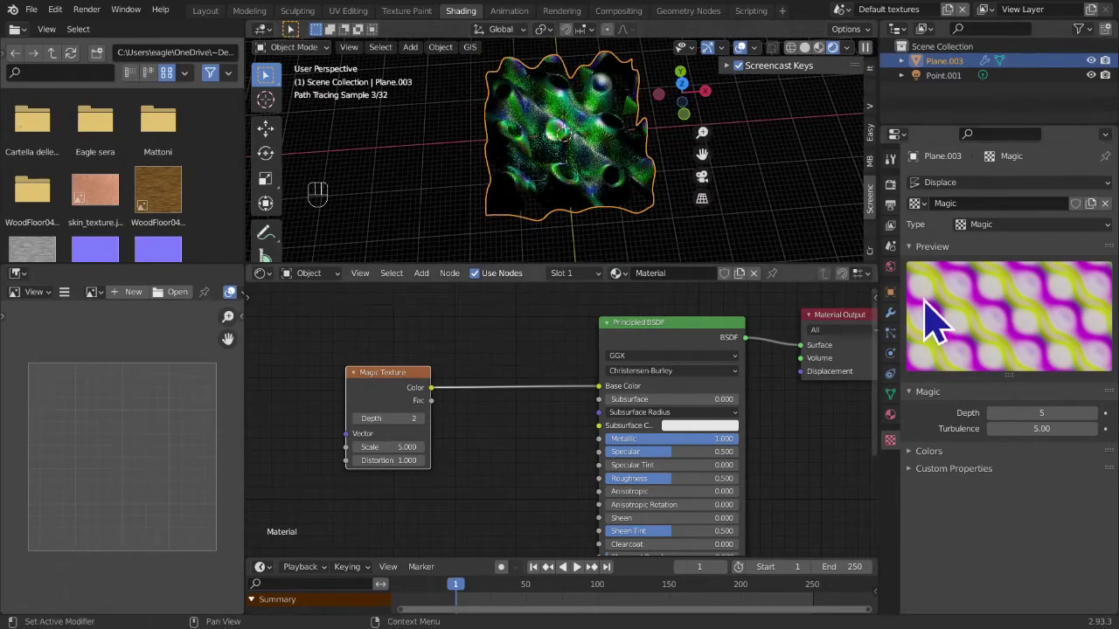
left_click_drag(942, 315, 624, 229)
middle_click(624, 229)
left_click_drag(648, 241, 674, 227)
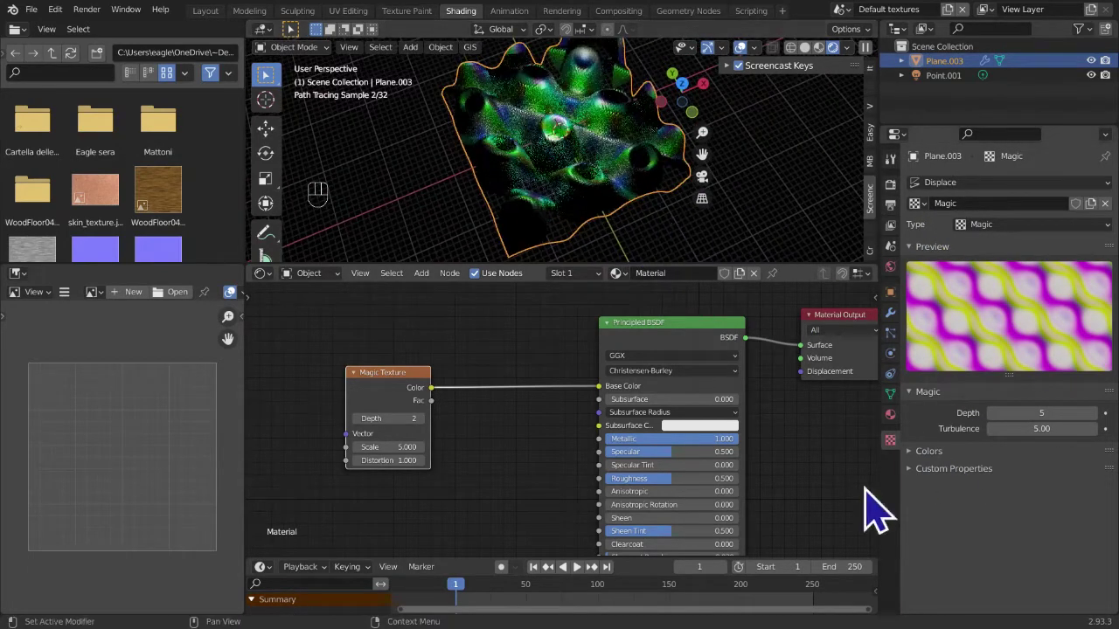
double_click(906, 461)
left_click(903, 471)
left_click(898, 328)
left_click_drag(1100, 222, 1002, 277)
middle_click(434, 443)
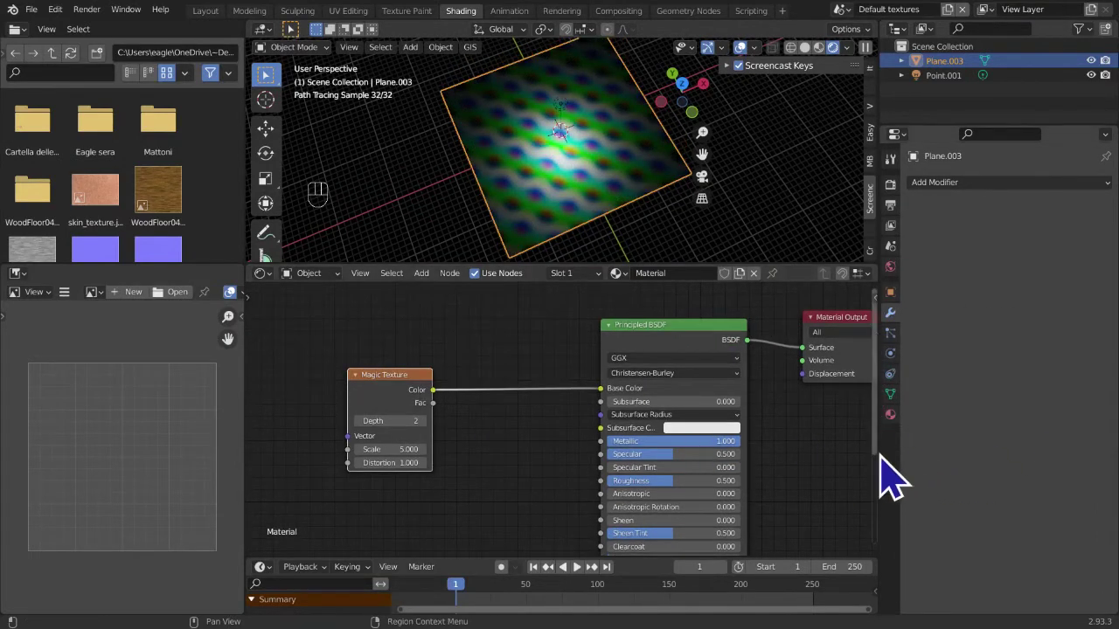
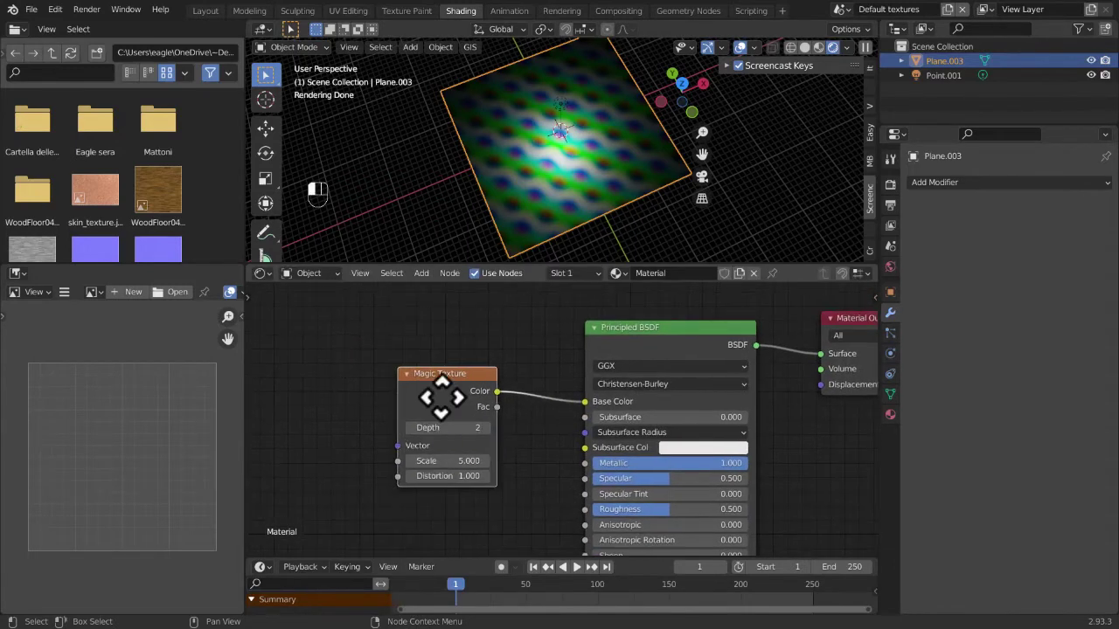
- Set the Magic Texture Distortion to 2
left_click(530, 450)
left_click(529, 450)
left_click(529, 450)
left_click(529, 450)
left_click(529, 450)
left_click(529, 450)
left_click(528, 450)
left_click(529, 450)
left_click(529, 450)
left_click(529, 450)
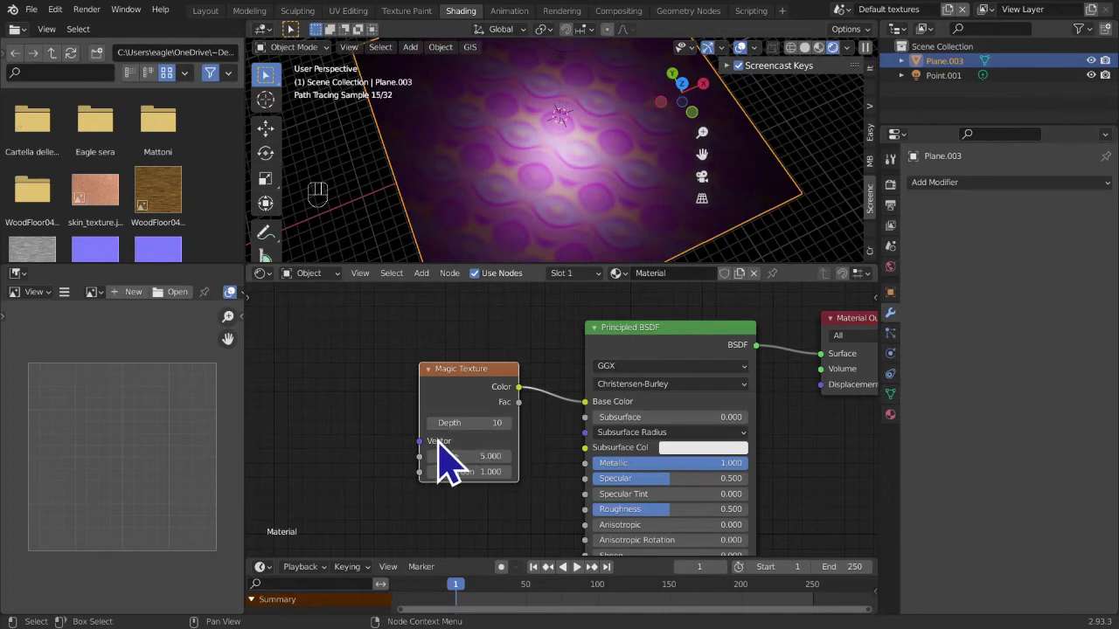
left_click(445, 446)
double_click(445, 447)
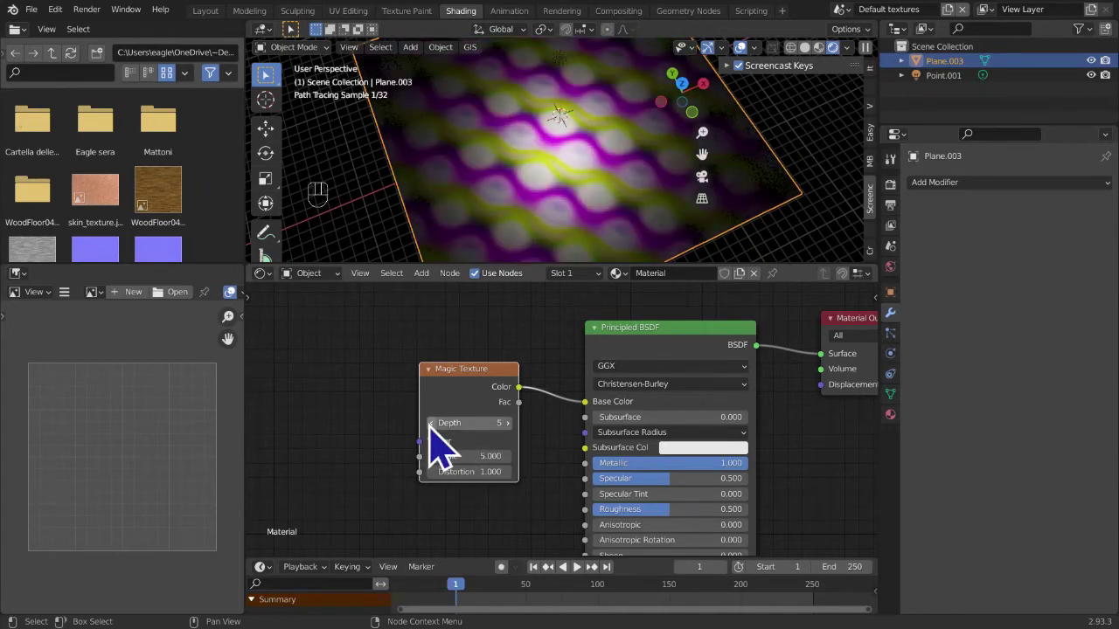
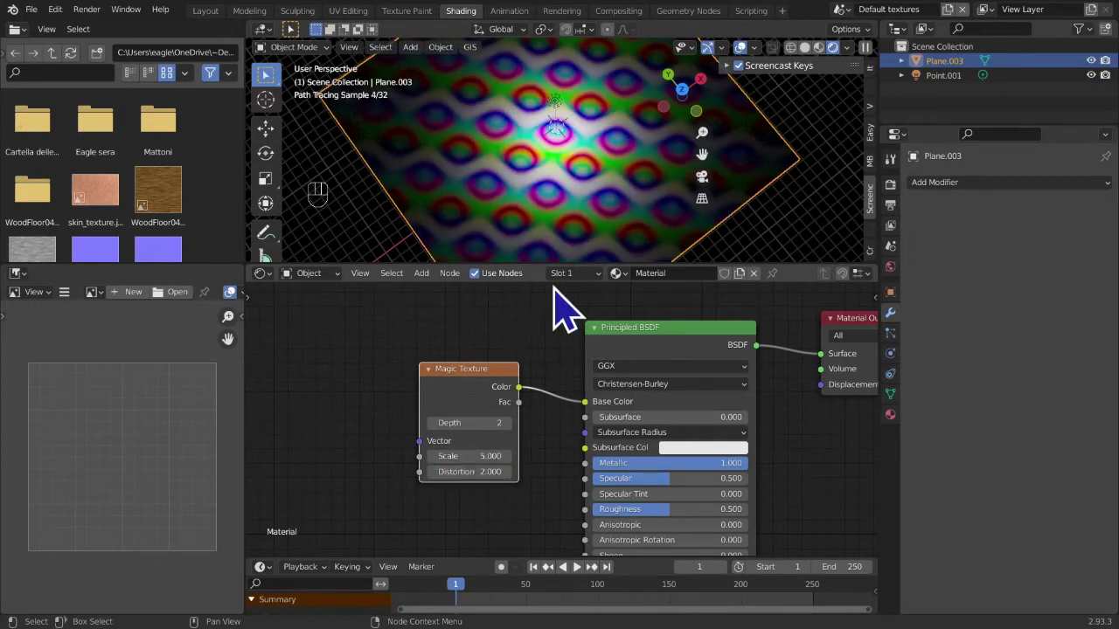
- Try a finer Scale, undo it, and replace the node with a Musgrave Texture
left_click_drag(577, 249, 474, 413)
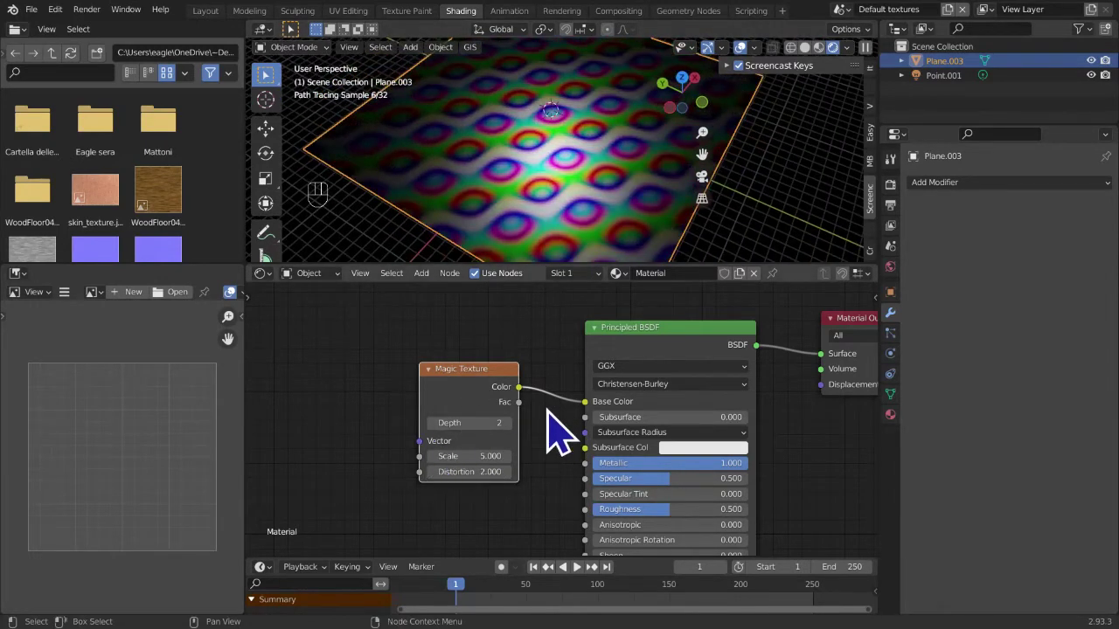
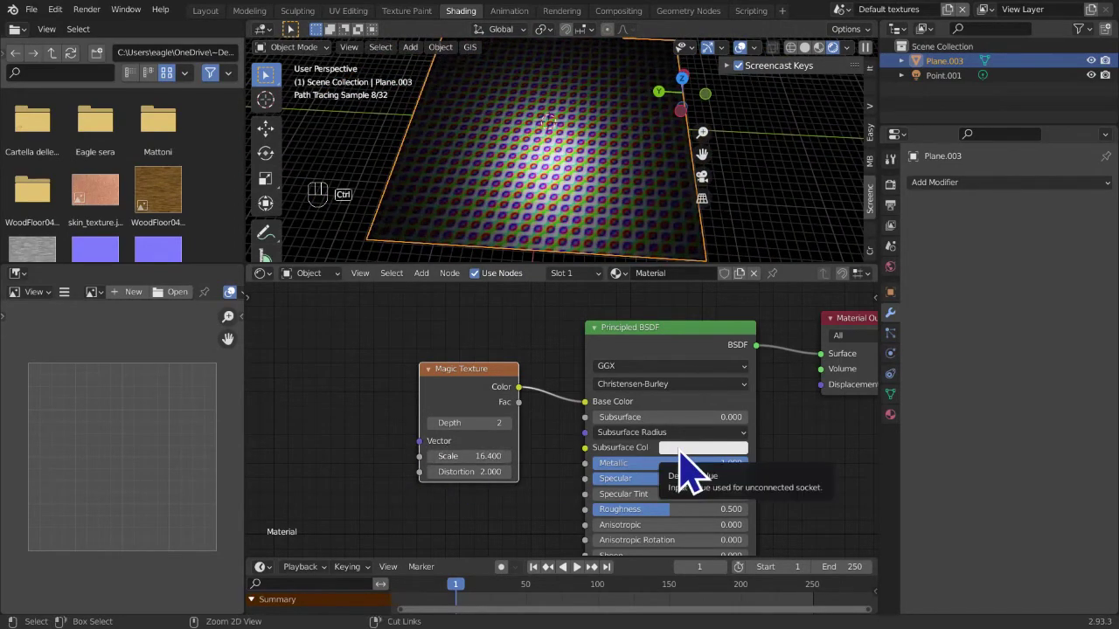
key("ctrl+z")
key("x")
key("shift+a")
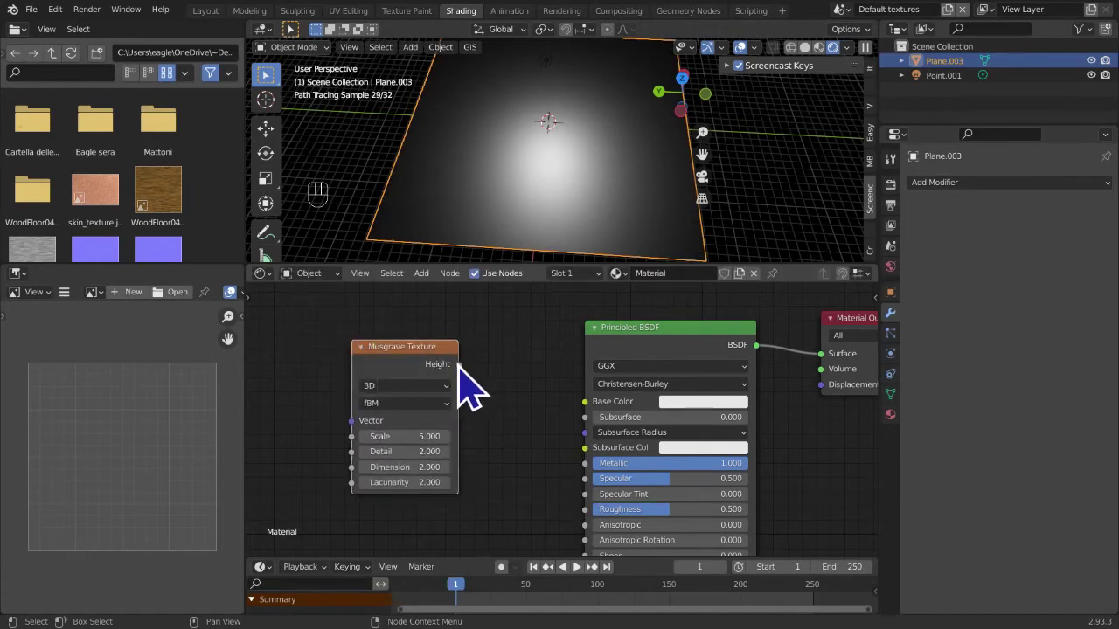
- Orbit and view the cloudy Musgrave plane from several angles, including straight above
left_click_drag(475, 386, 601, 425)
middle_click(552, 249)
left_click(704, 111)
middle_click(618, 187)
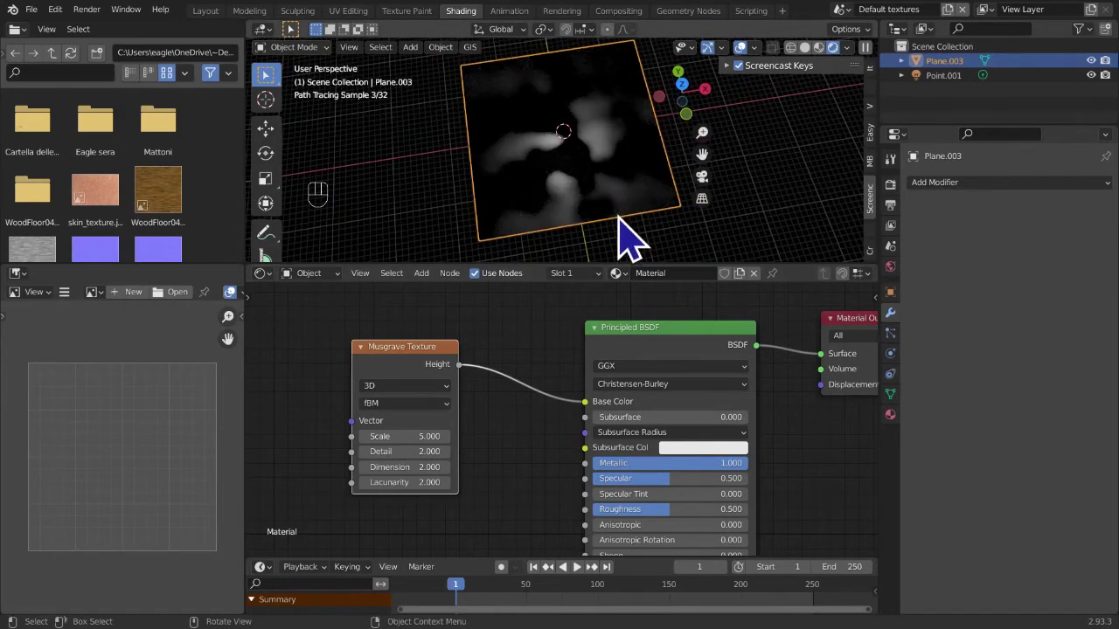
left_click_drag(641, 220, 652, 199)
left_click(703, 105)
key("n")
left_click_drag(415, 391, 597, 156)
left_click_drag(614, 172, 468, 361)
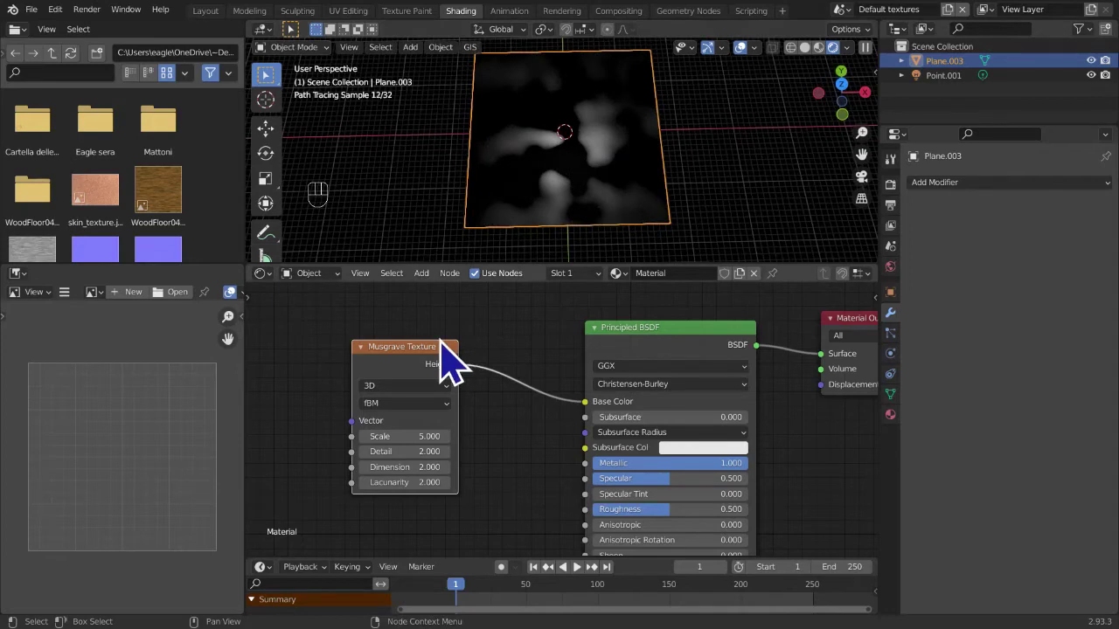
- Replace the Musgrave node with a Magic Texture so the plane renders green and blue
key("x")
key("shift+a")
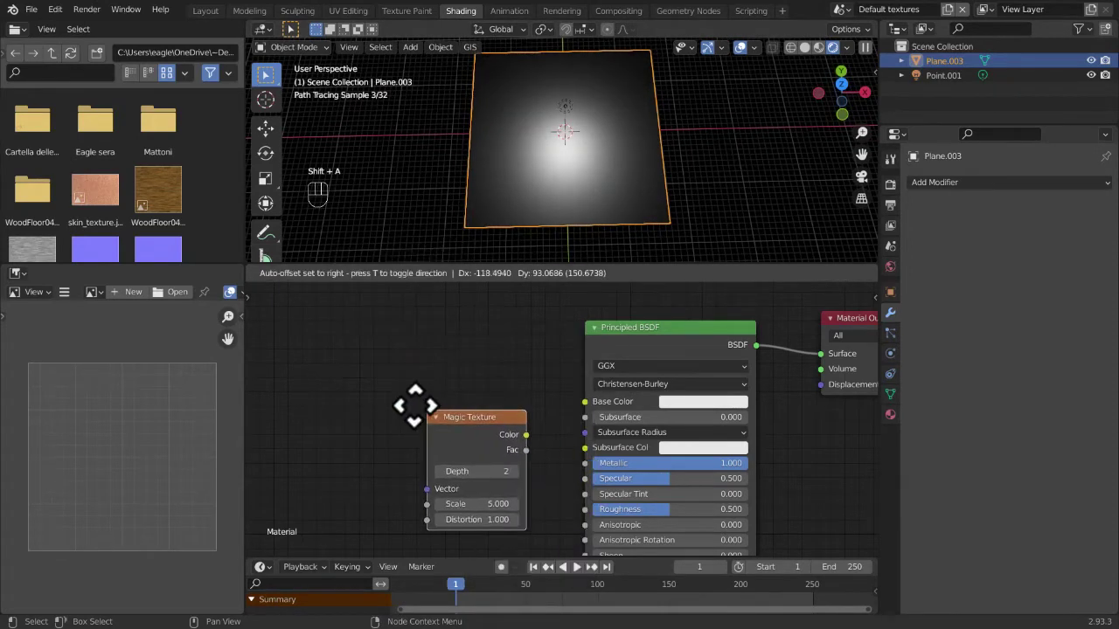
left_click_drag(449, 422, 601, 431)
left_click_drag(571, 174, 598, 145)
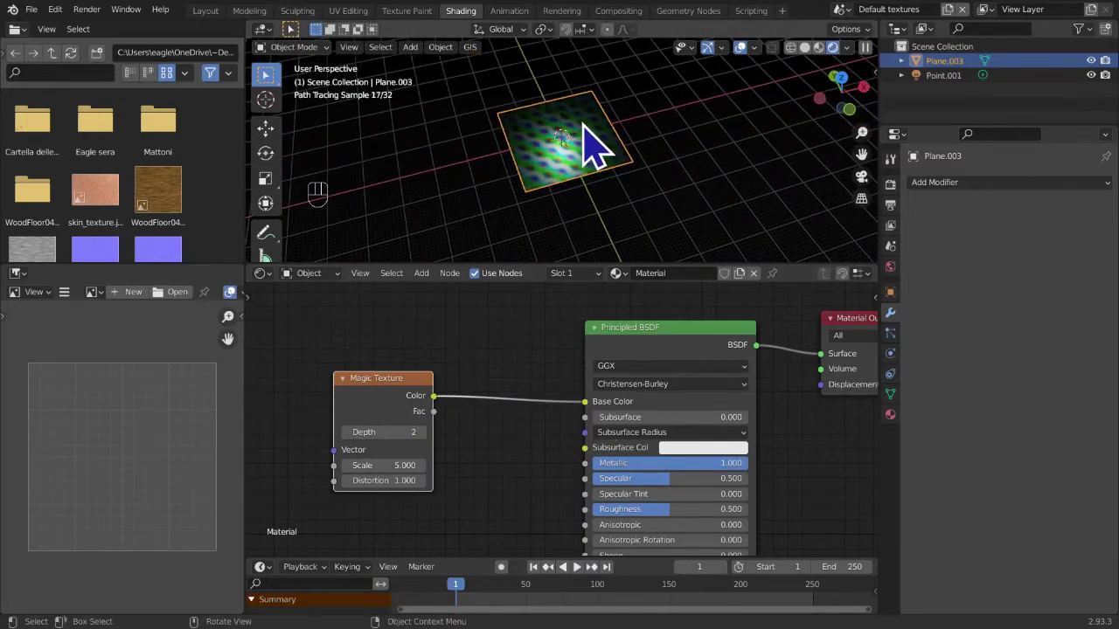
- Add a Mesh Cube and scale it down to about 2.49
key("shift+a")
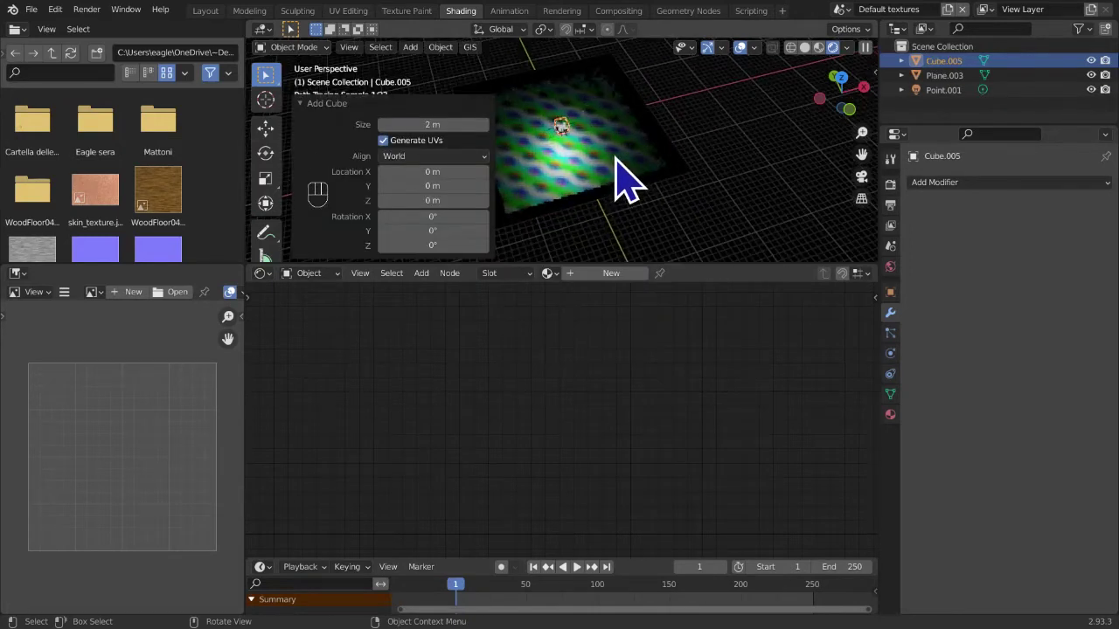
key("s")
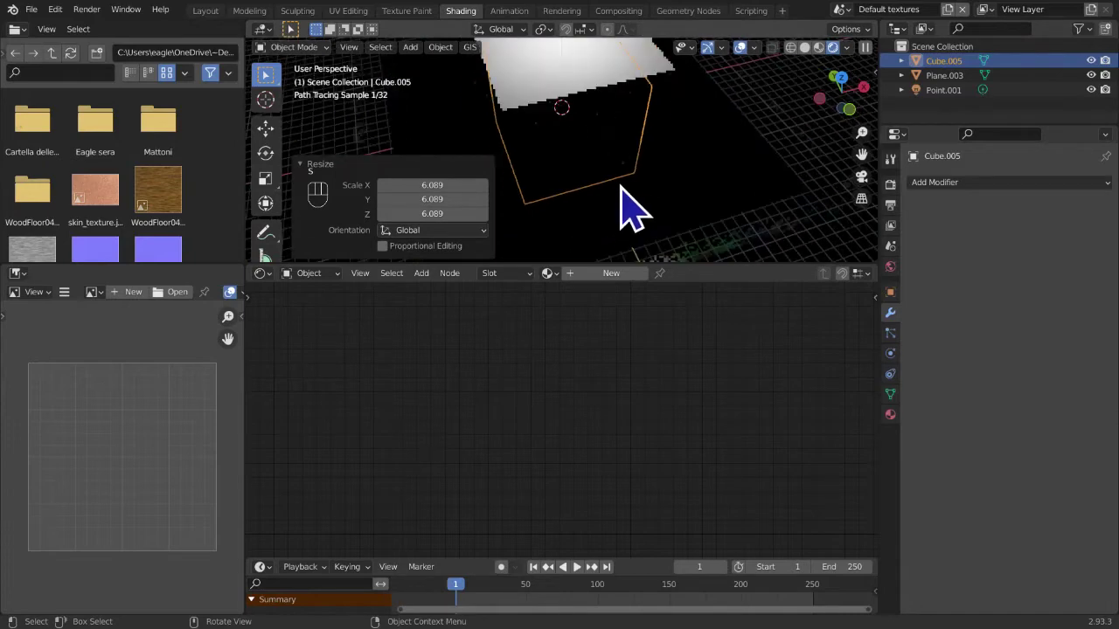
middle_click(707, 189)
left_click_drag(644, 198, 518, 181)
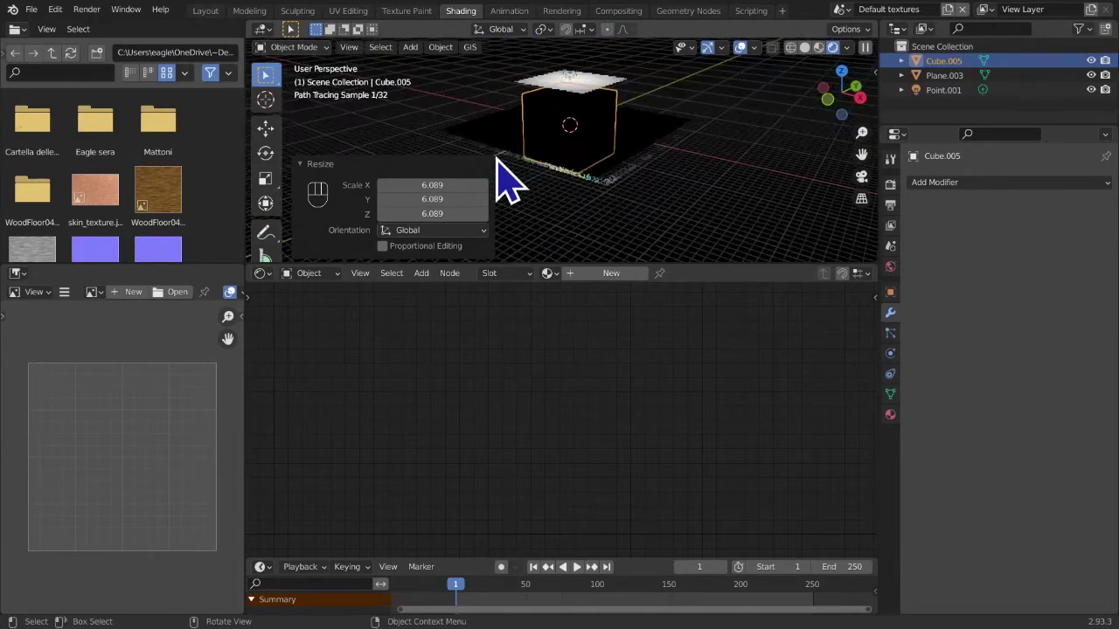
- Move the cube above the magic-textured plane and fine-tune its size
left_click(278, 153)
left_click_drag(624, 153, 665, 187)
left_click_drag(663, 201, 698, 185)
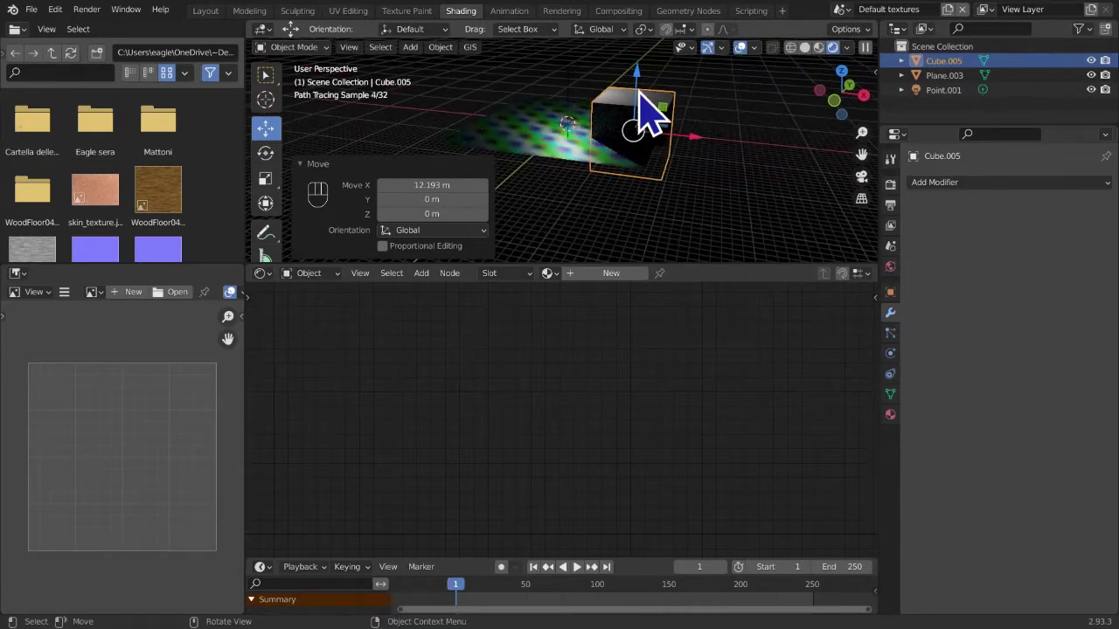
left_click_drag(653, 92, 704, 167)
key("a")
left_click(683, 159)
key("s")
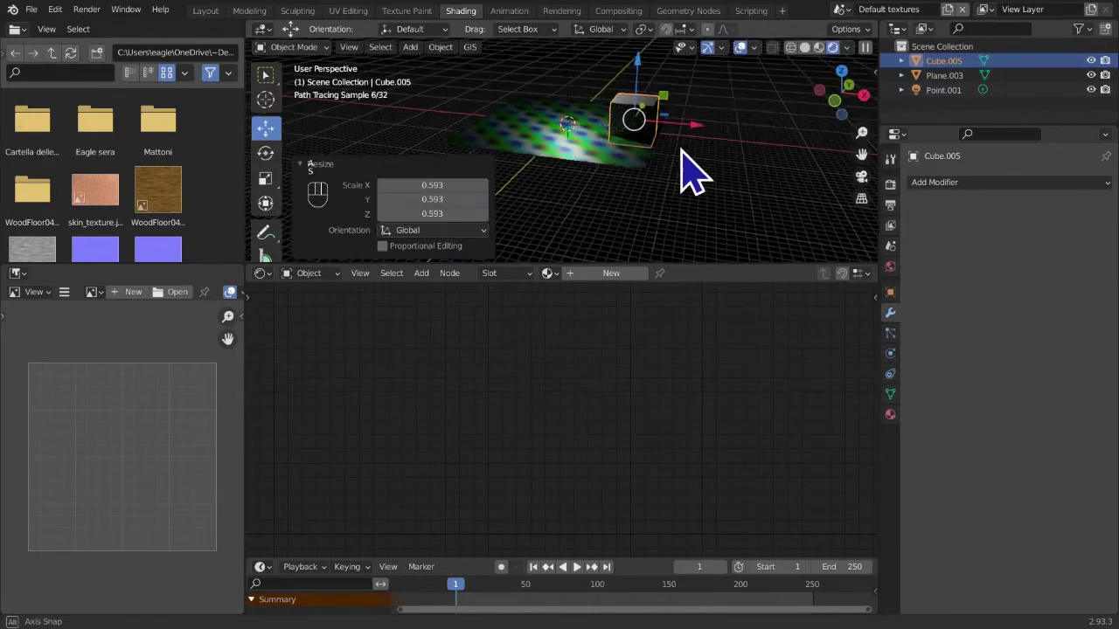
middle_click(764, 166)
middle_click(698, 229)
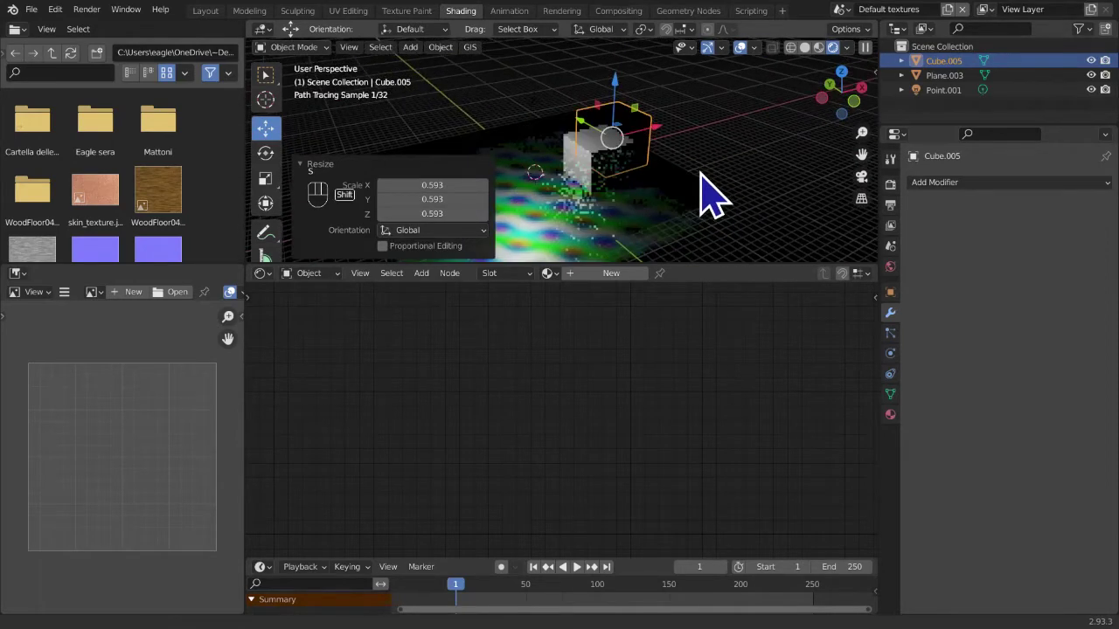
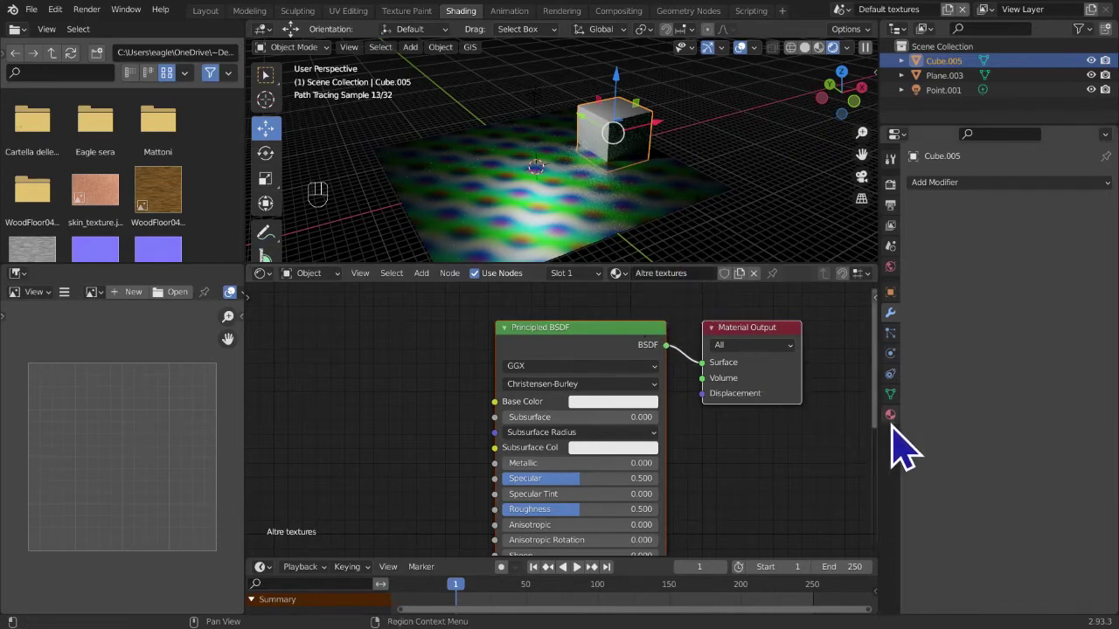
- Give Cube.005 a material and add a Musgrave Texture feeding Base Color
left_click(907, 446)
left_click_drag(627, 88, 424, 372)
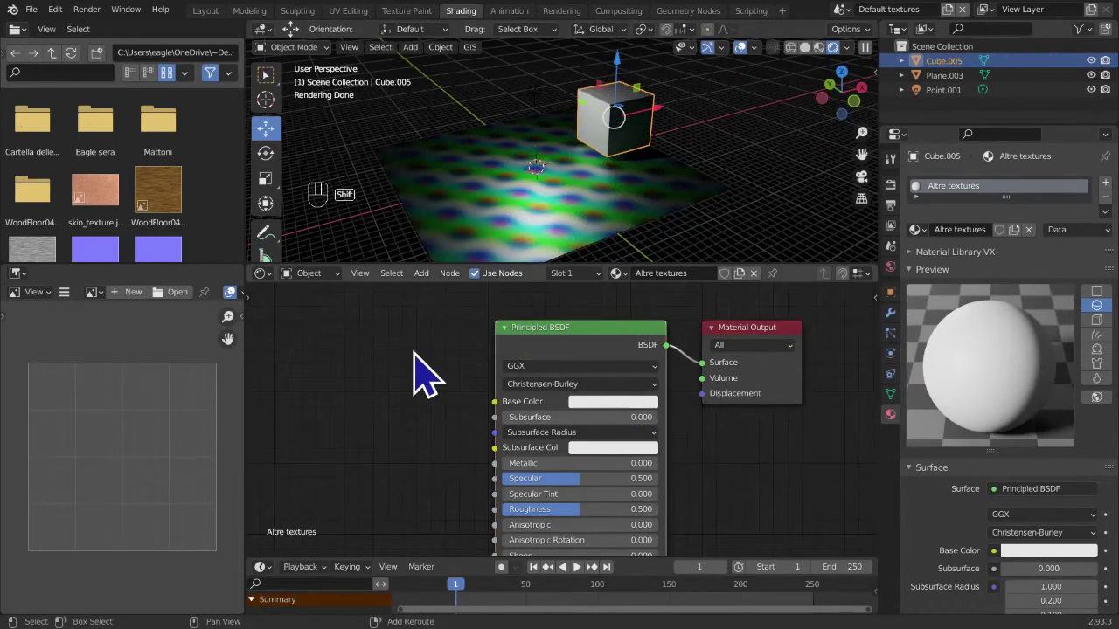
key("shift+a")
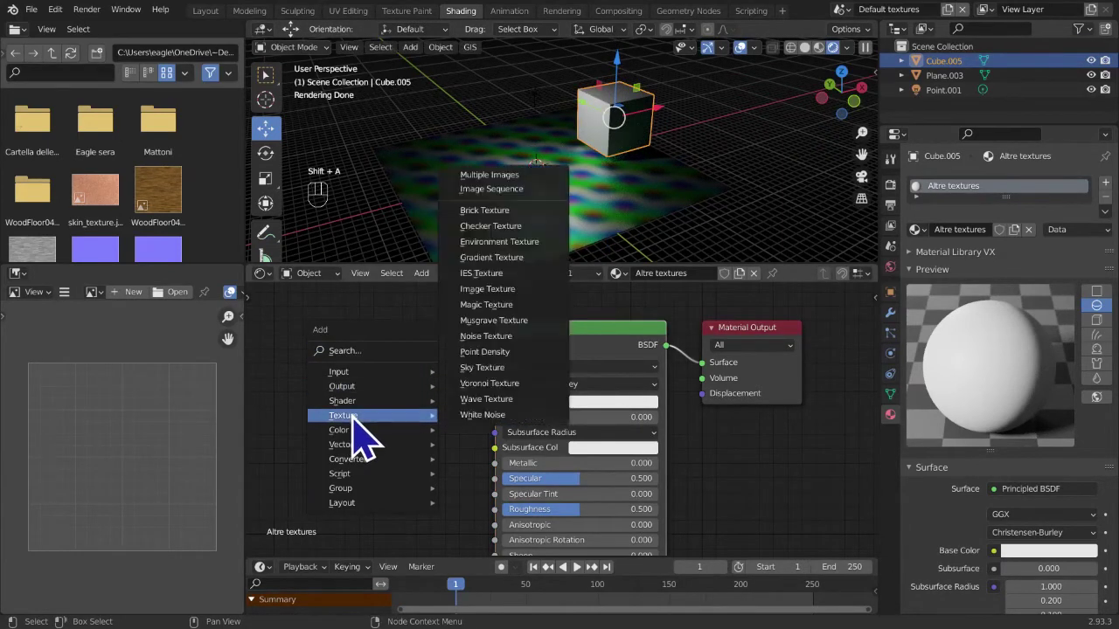
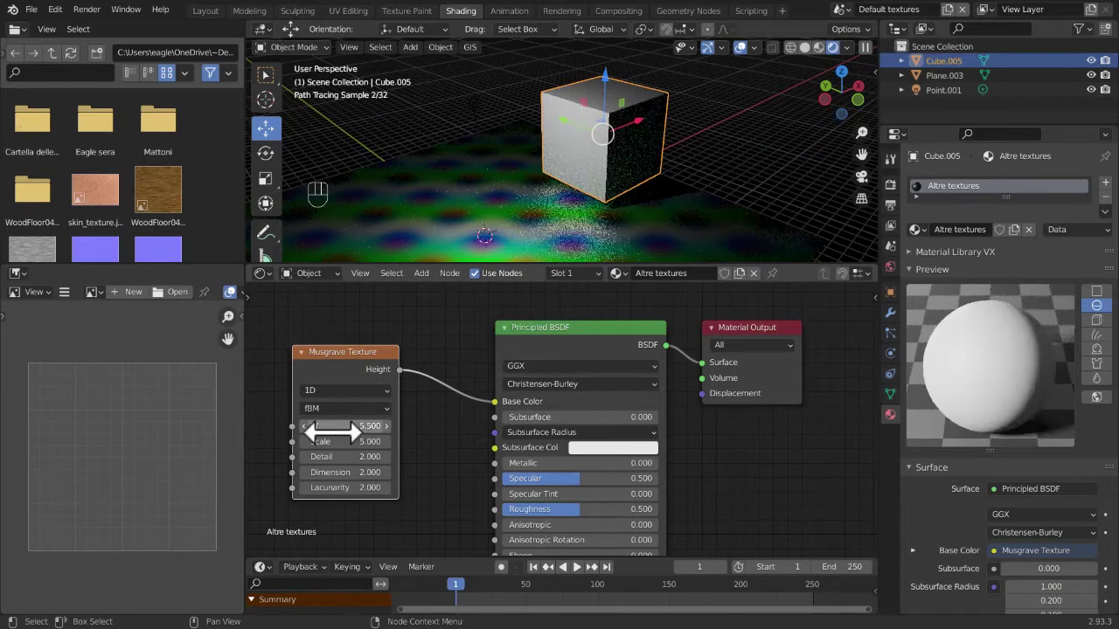
- Nudge the Musgrave W value upward to near 6
left_click(406, 450)
left_click(406, 451)
left_click(406, 450)
left_click(402, 450)
left_click(401, 451)
left_click(401, 451)
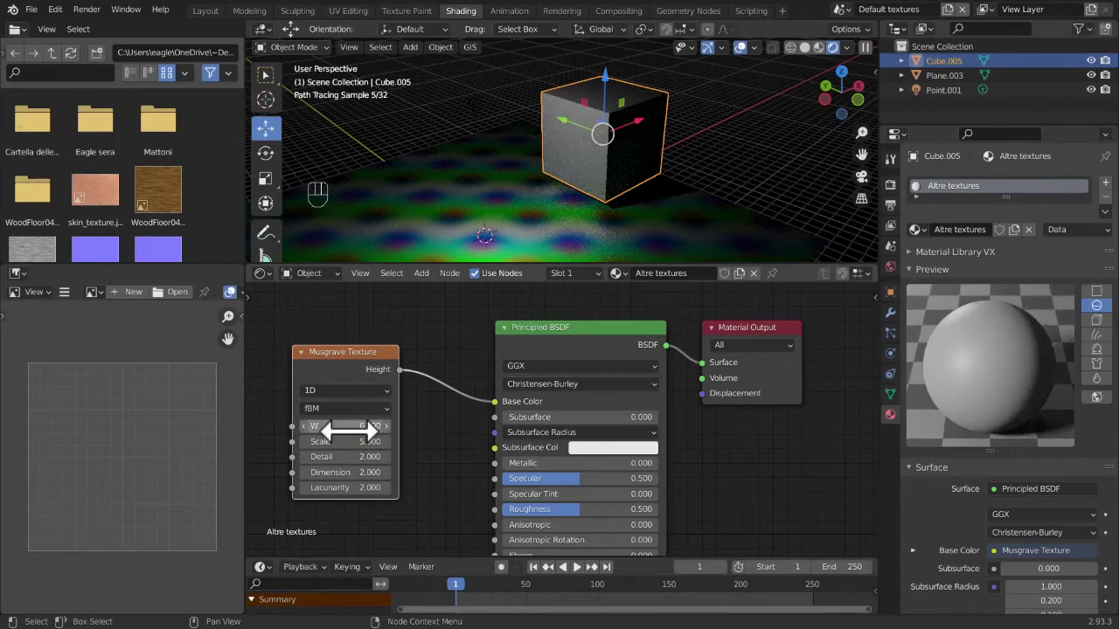
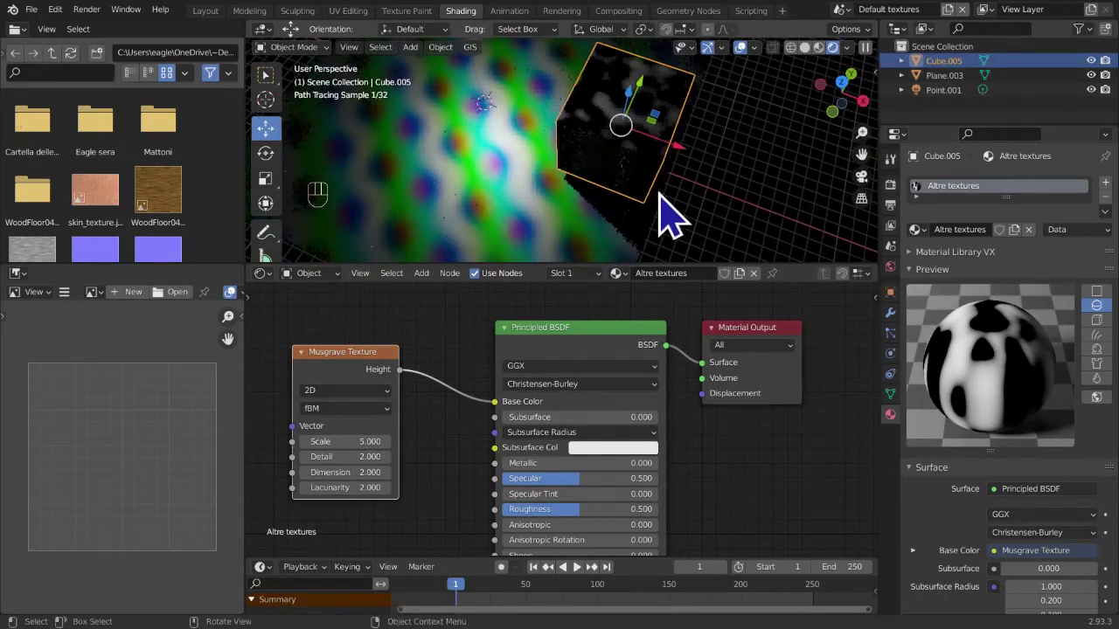
- Orbit to frame the cube's Musgrave pattern in Material Preview and bring up its dimension choices
left_click_drag(632, 243, 511, 217)
middle_click(506, 266)
left_click_drag(702, 222, 613, 189)
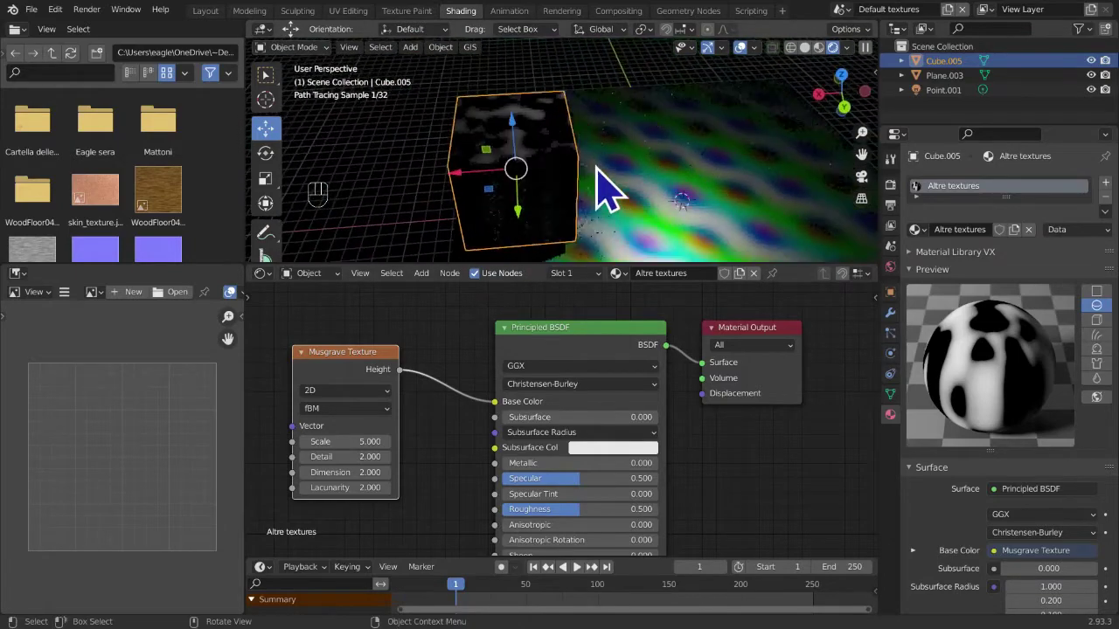
left_click_drag(610, 188, 595, 221)
left_click_drag(562, 216, 710, 255)
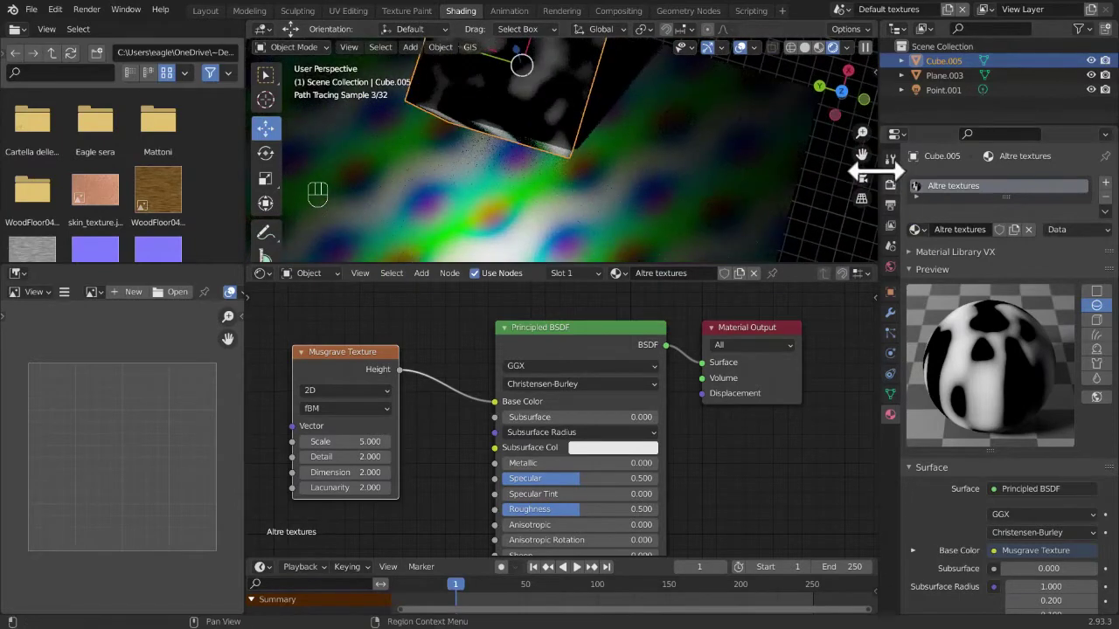
left_click_drag(833, 85, 873, 164)
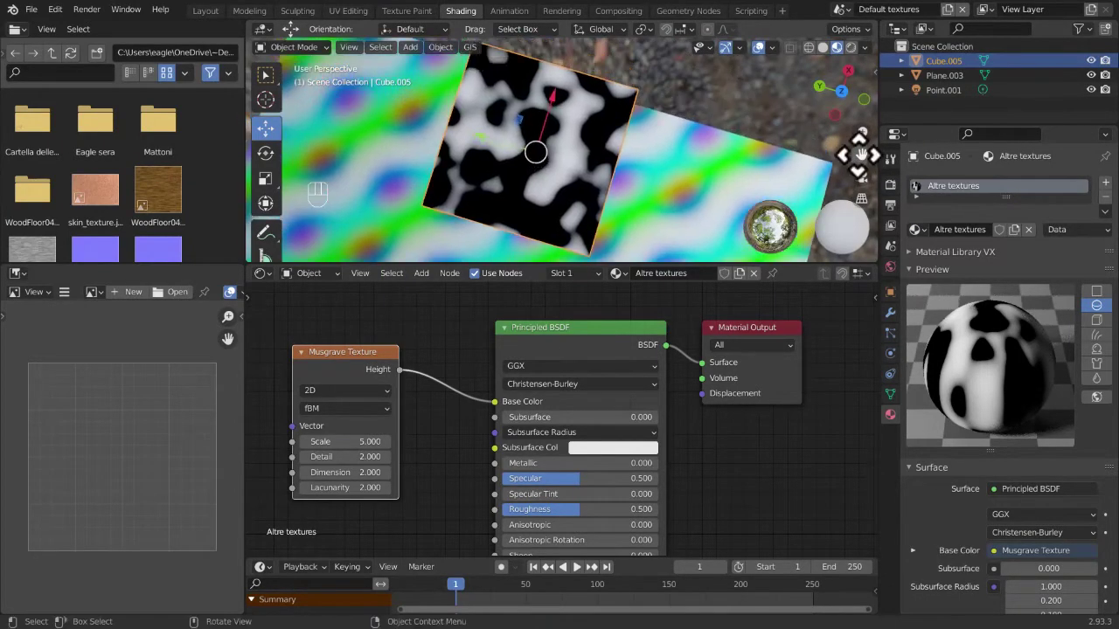
left_click_drag(733, 215, 732, 216)
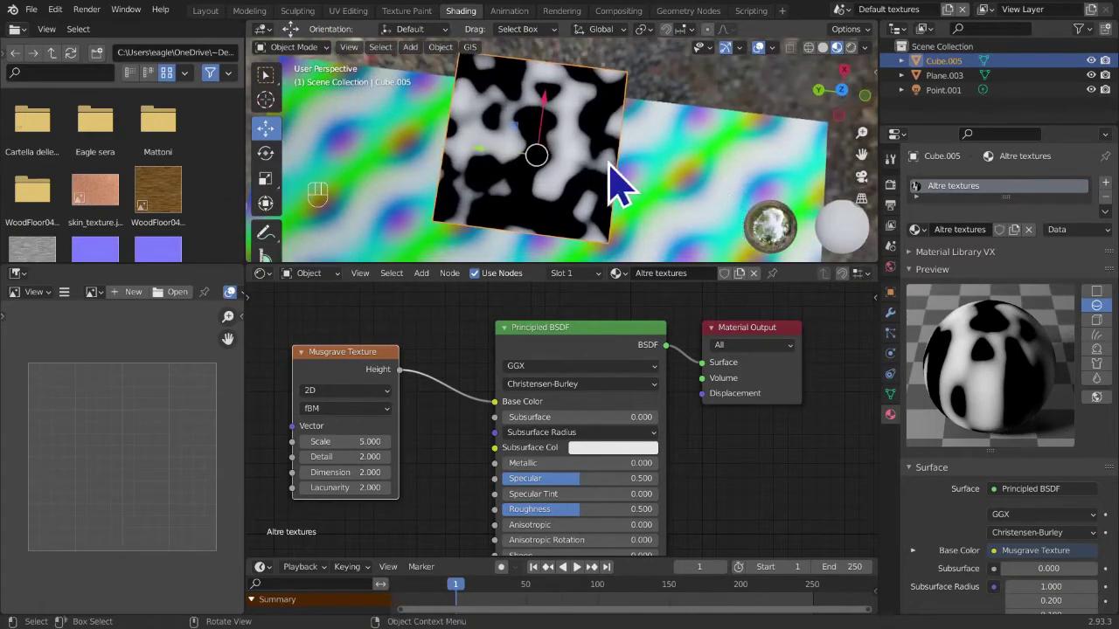
left_click_drag(617, 154, 763, 63)
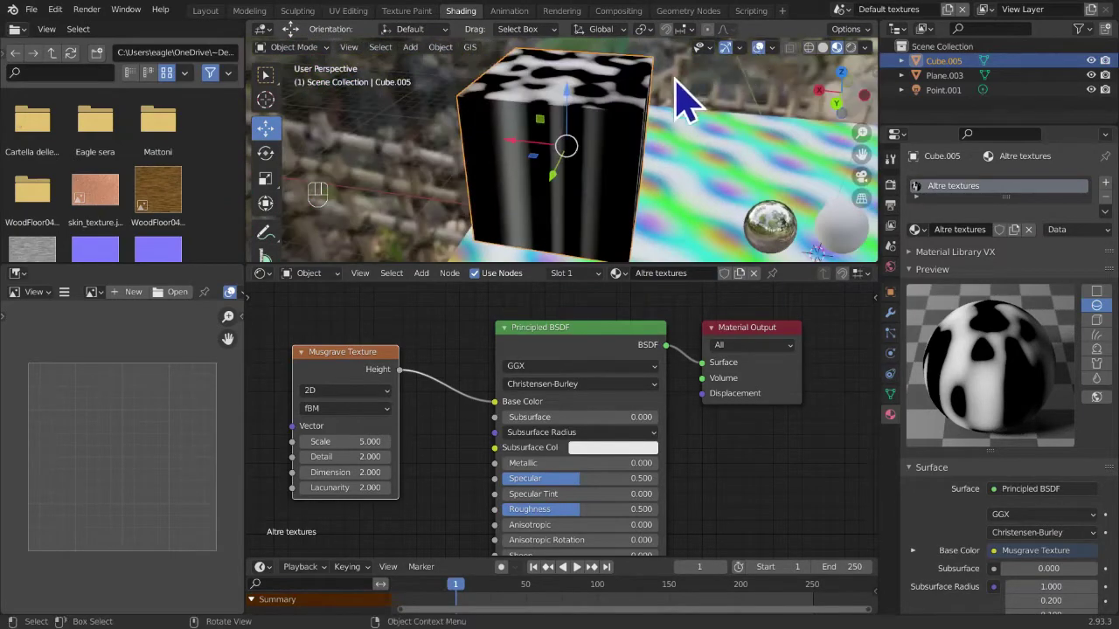
left_click_drag(666, 166, 434, 140)
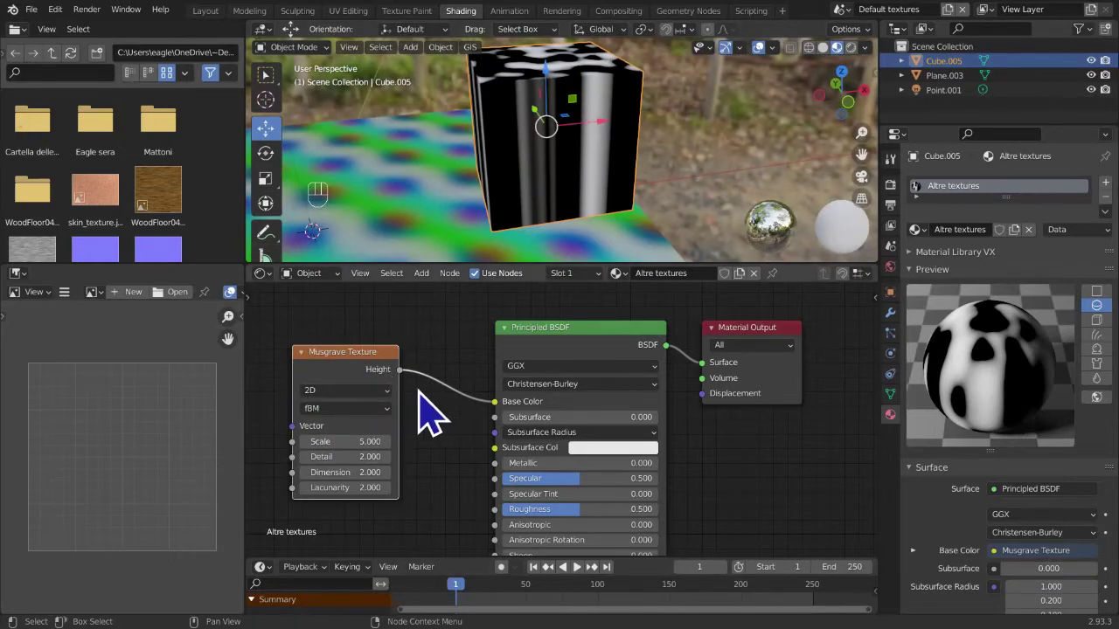
left_click(350, 416)
- Try the Musgrave texture at 3D and 4D, nudge its Detail, then undo the changes
left_click_drag(376, 411, 361, 456)
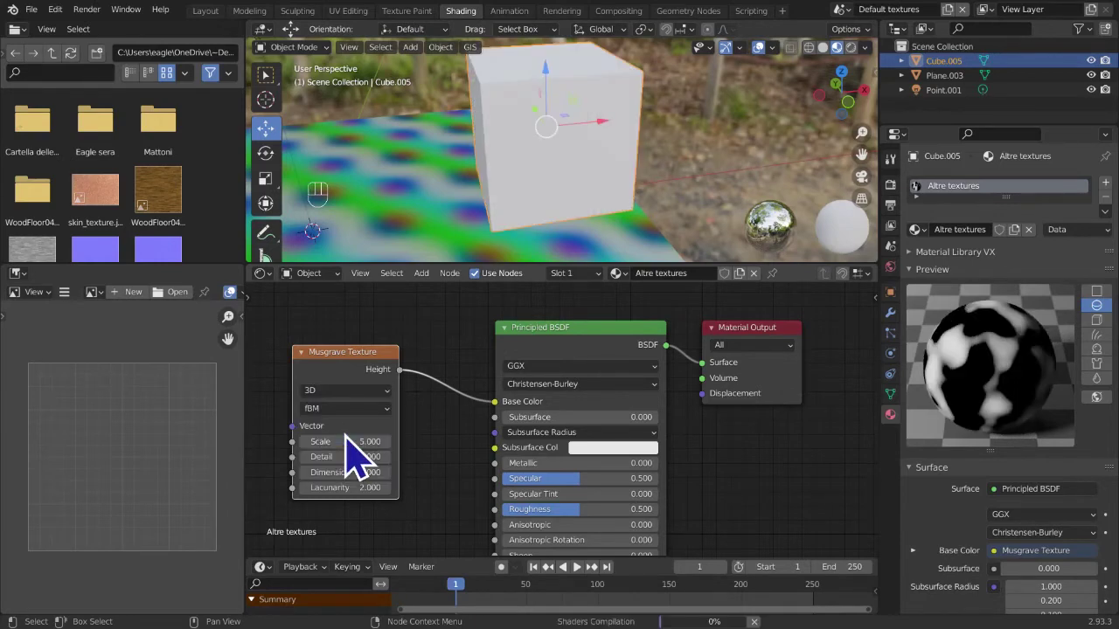
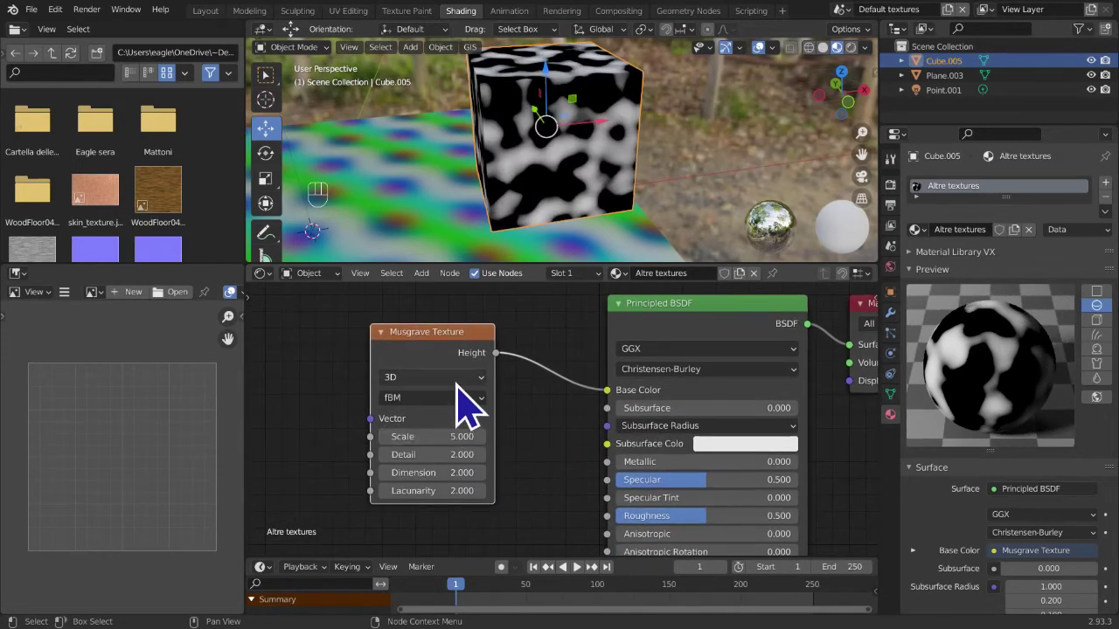
left_click_drag(476, 402, 449, 473)
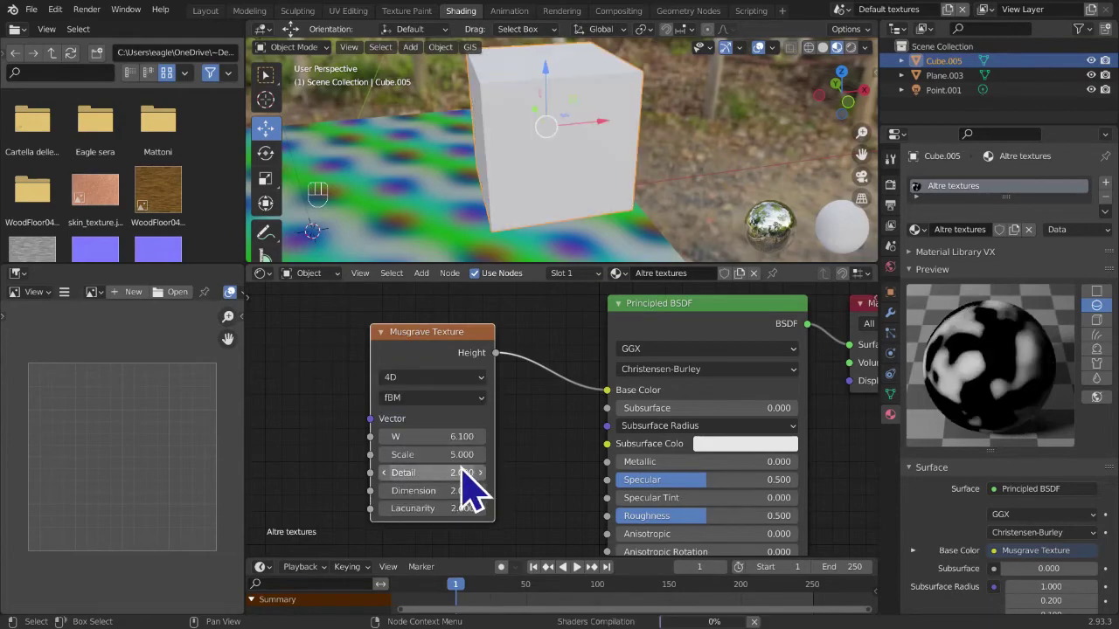
left_click_drag(683, 181, 528, 214)
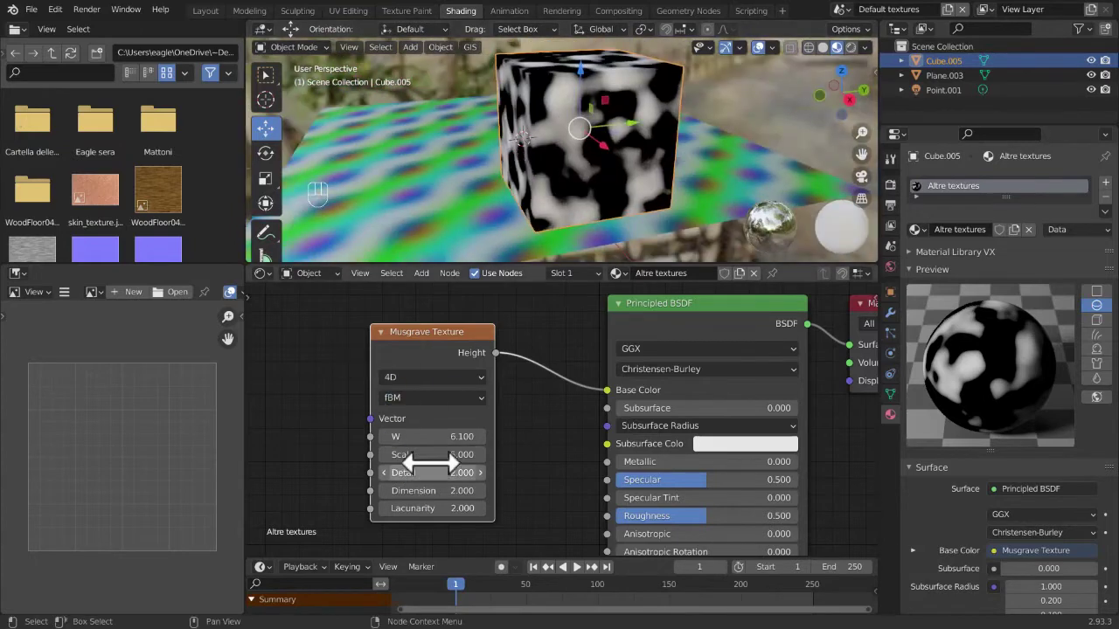
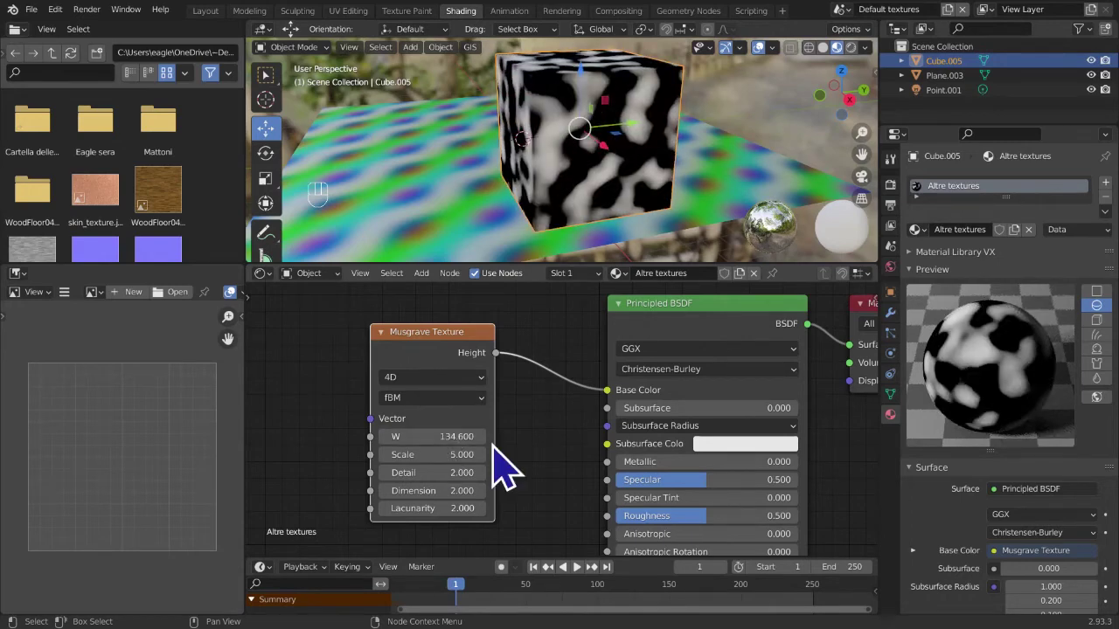
key("ctrl+z")
key("ctrl+z")
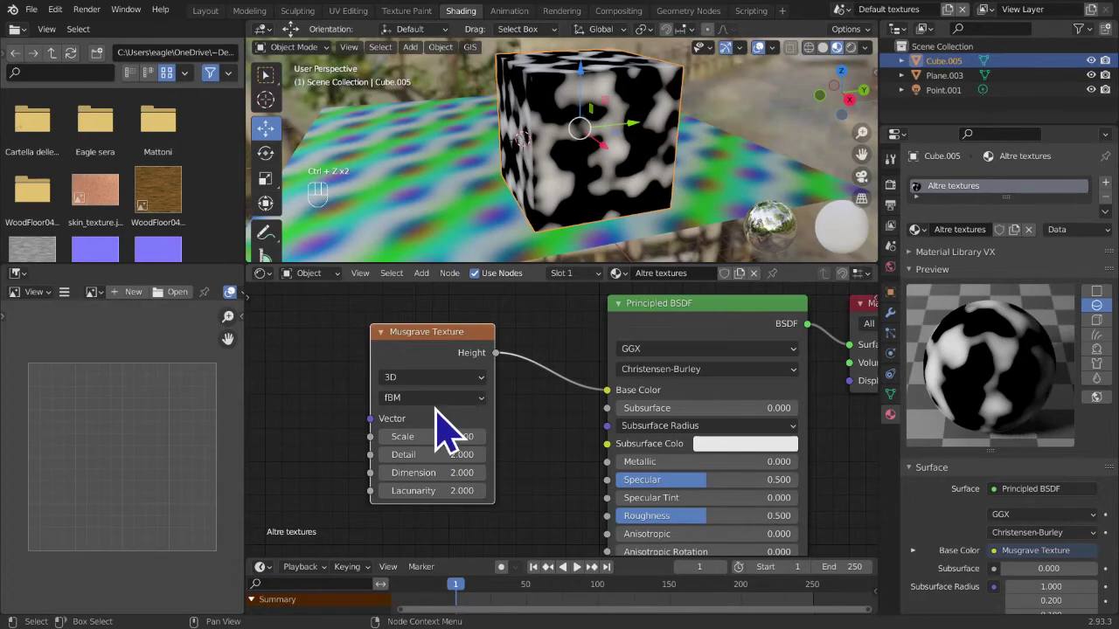
- Step the Musgrave dimension through 1D and leave it on 2D, striping the cube
left_click_drag(473, 386, 431, 405)
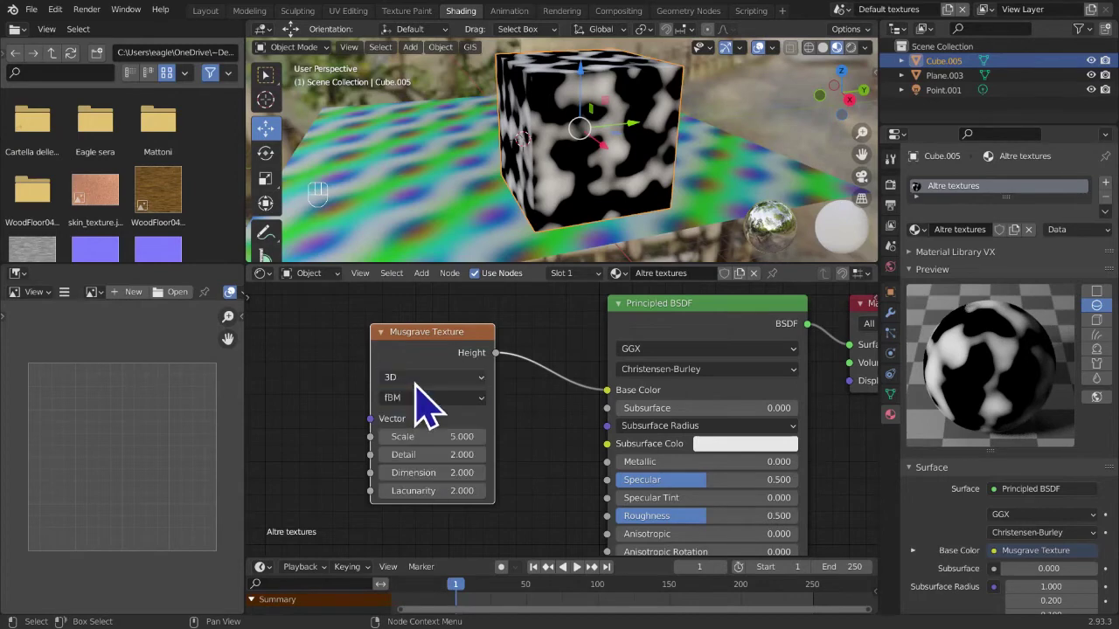
left_click_drag(432, 403, 432, 417)
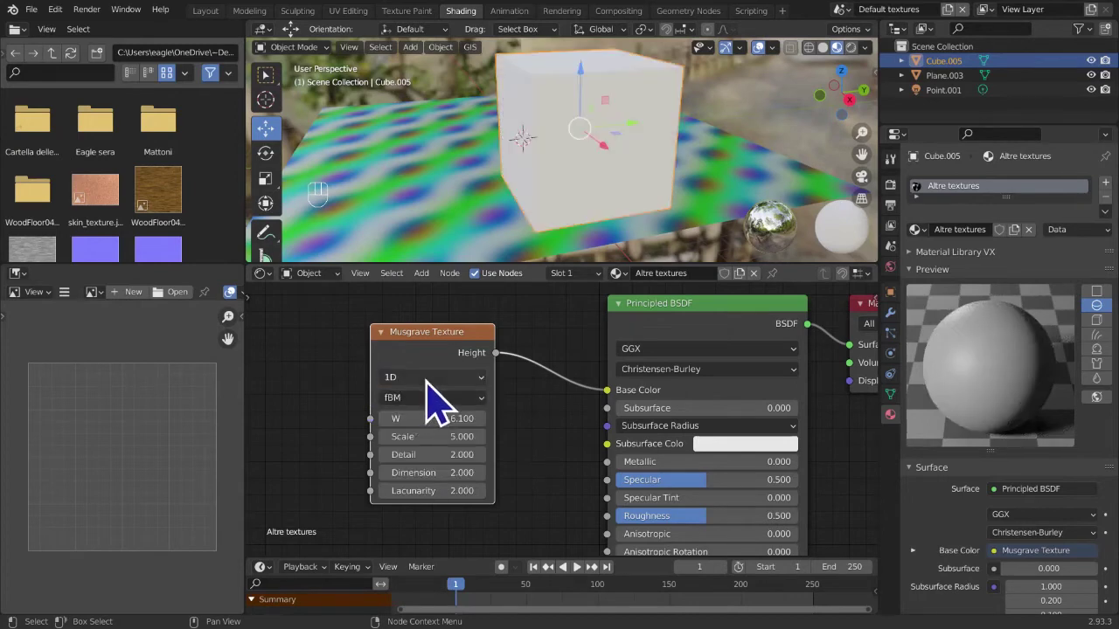
left_click_drag(442, 403, 441, 440)
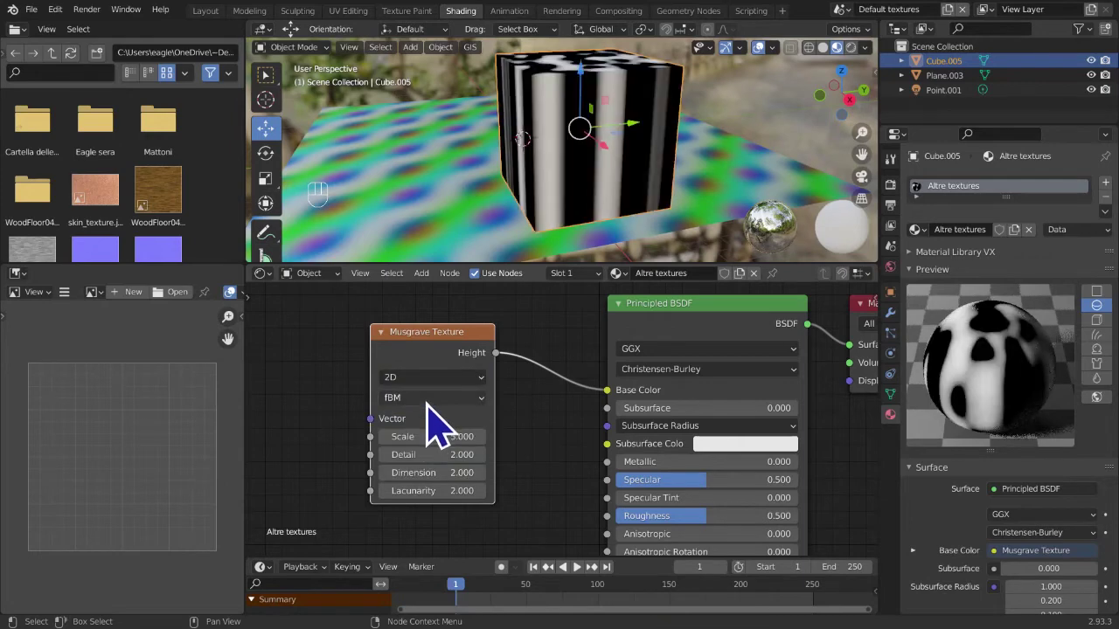
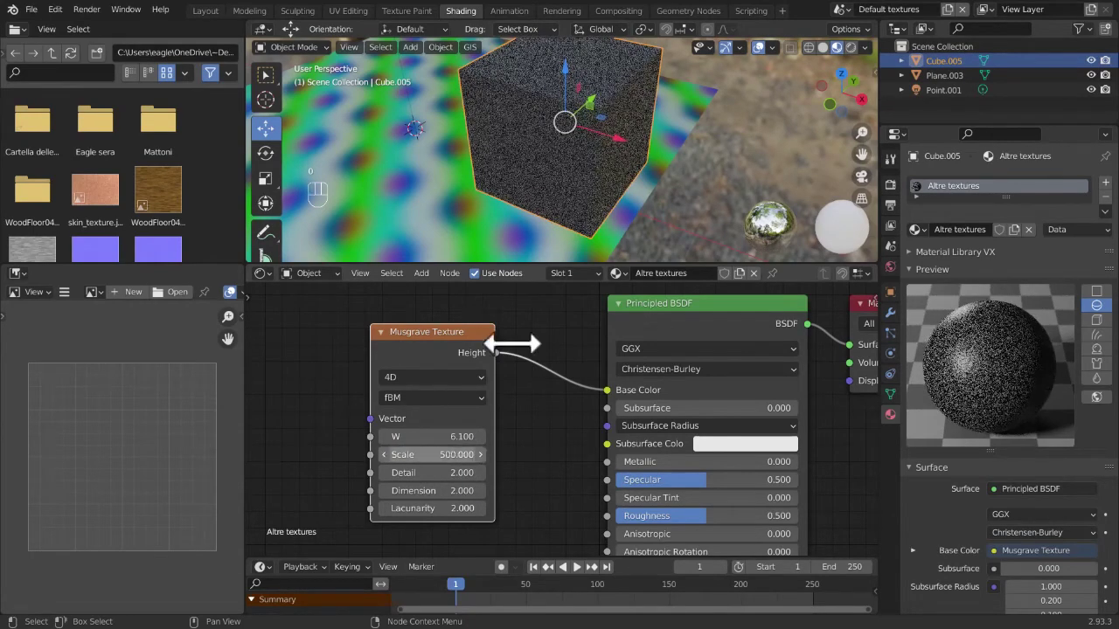
- Zoom in close on the cube's surface to examine the fine speckle
left_click_drag(582, 181, 599, 190)
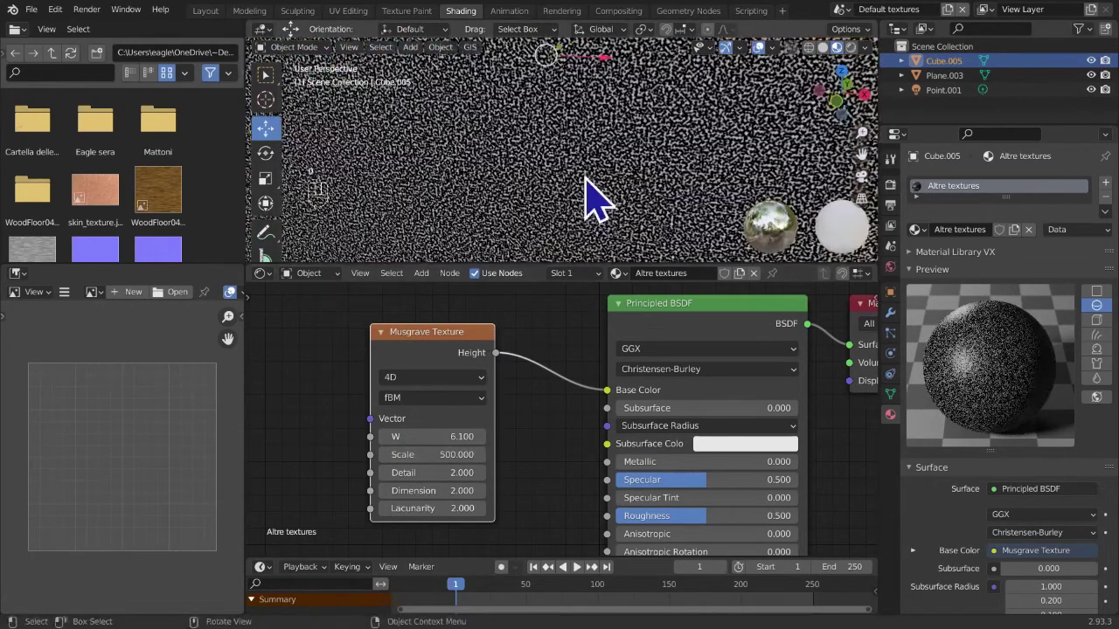
left_click_drag(593, 208, 583, 201)
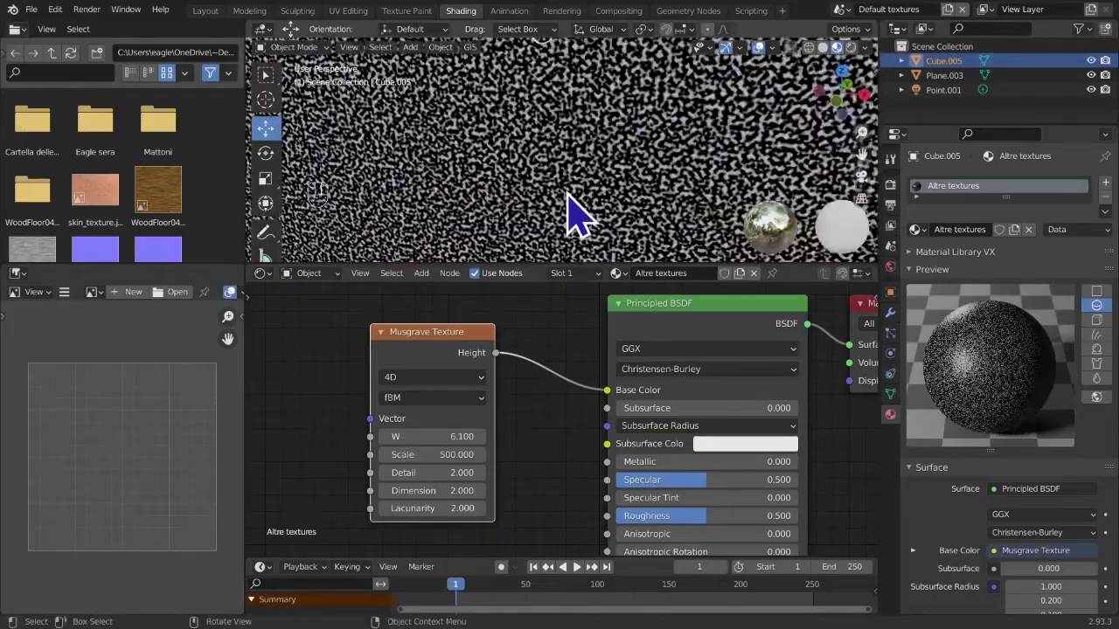
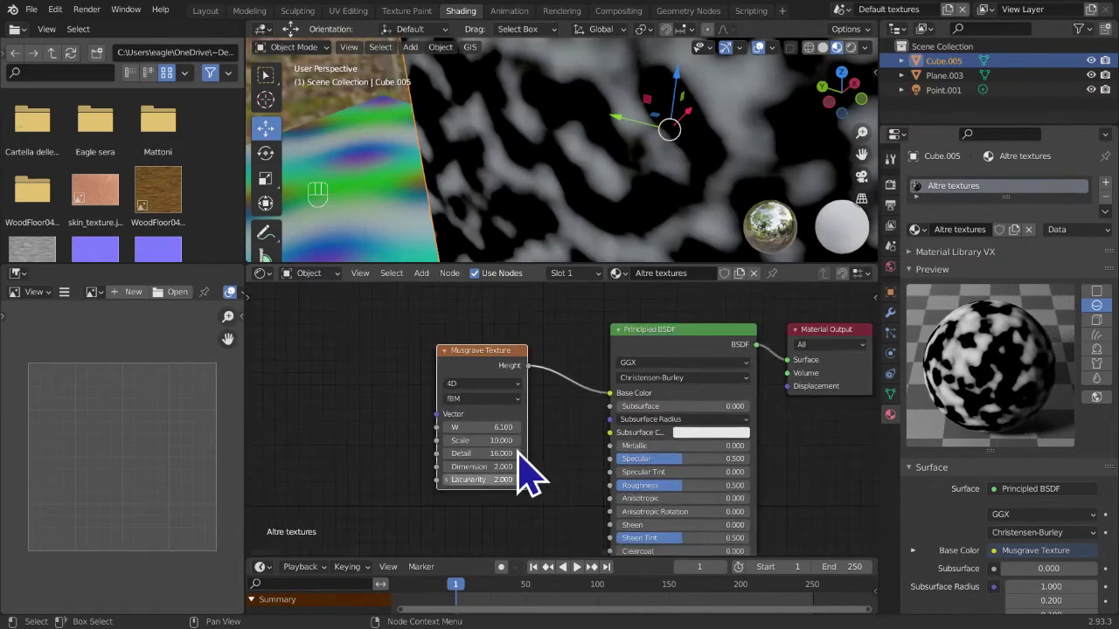
- Orbit to a cube face and lower the Musgrave Dimension value to 1.1
left_click_drag(518, 246, 602, 218)
left_click_drag(598, 224, 536, 235)
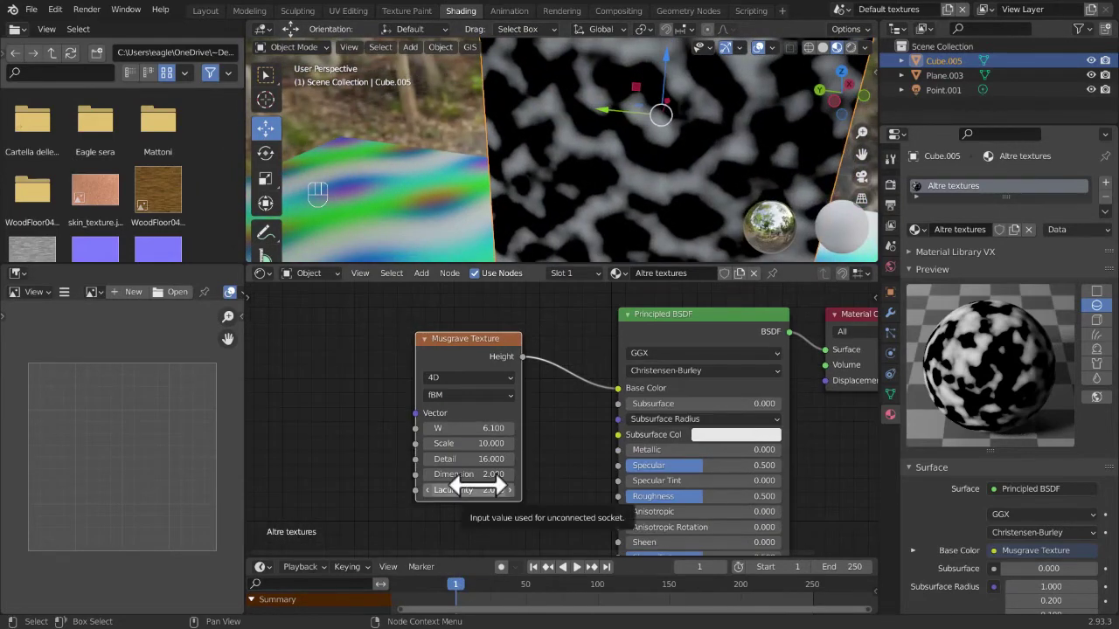
left_click_drag(639, 123, 499, 181)
middle_click(542, 168)
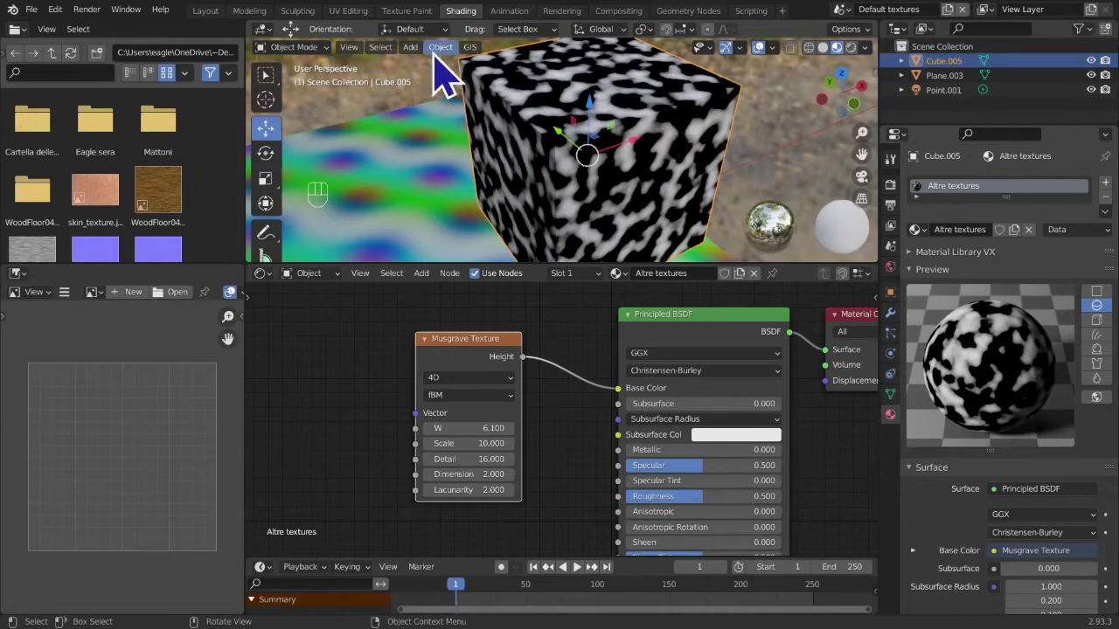
left_click_drag(485, 216, 471, 101)
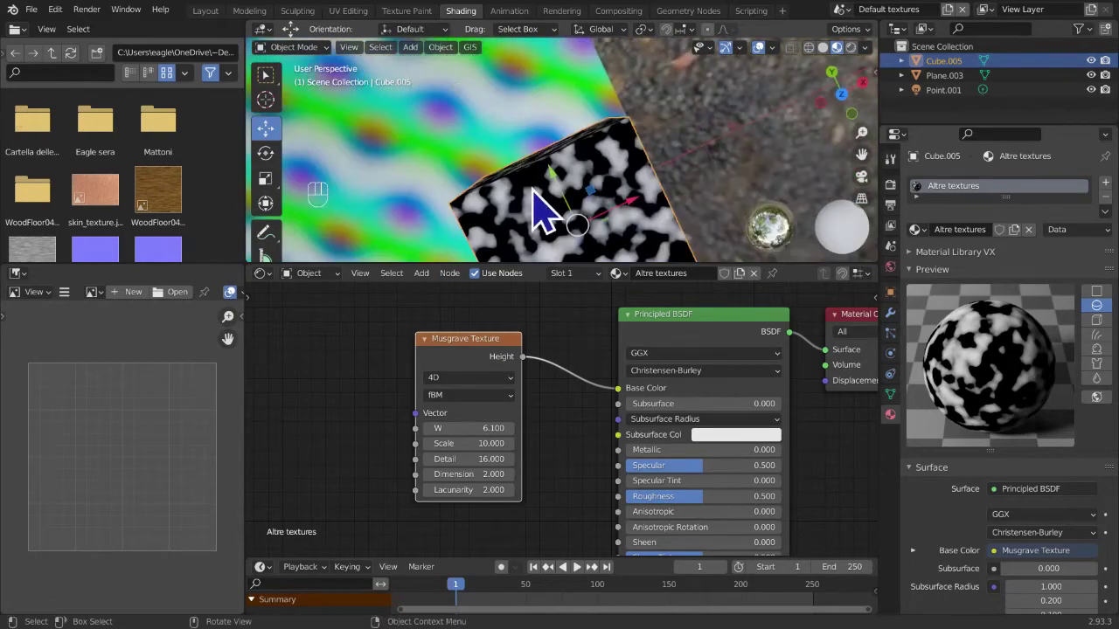
left_click_drag(548, 205, 562, 146)
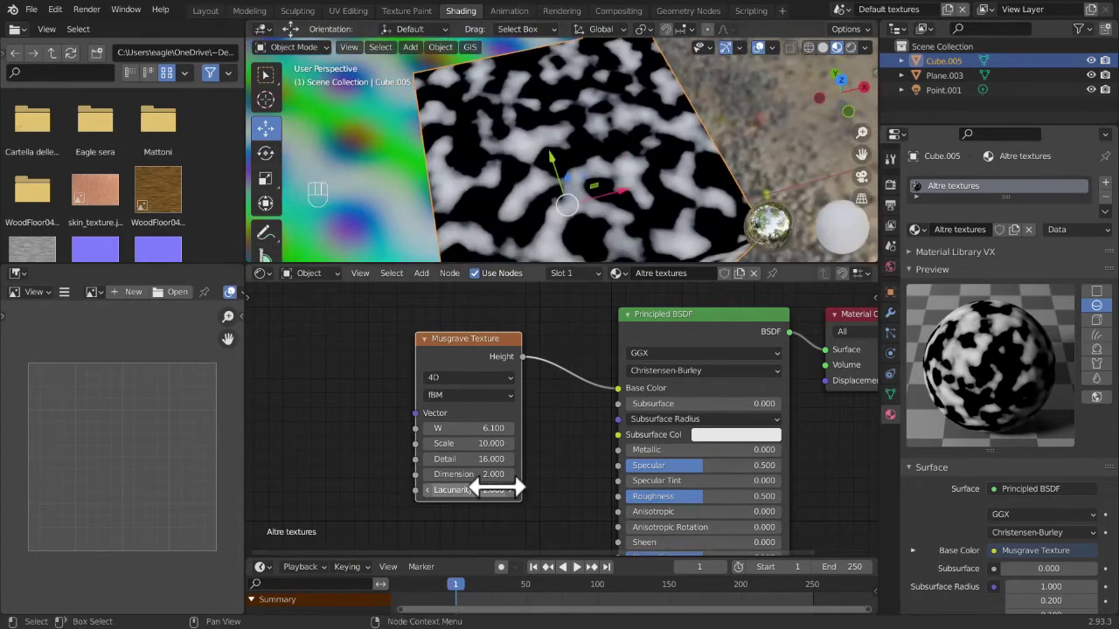
left_click(443, 488)
left_click(443, 488)
double_click(443, 489)
left_click(446, 498)
left_click(447, 498)
left_click(447, 498)
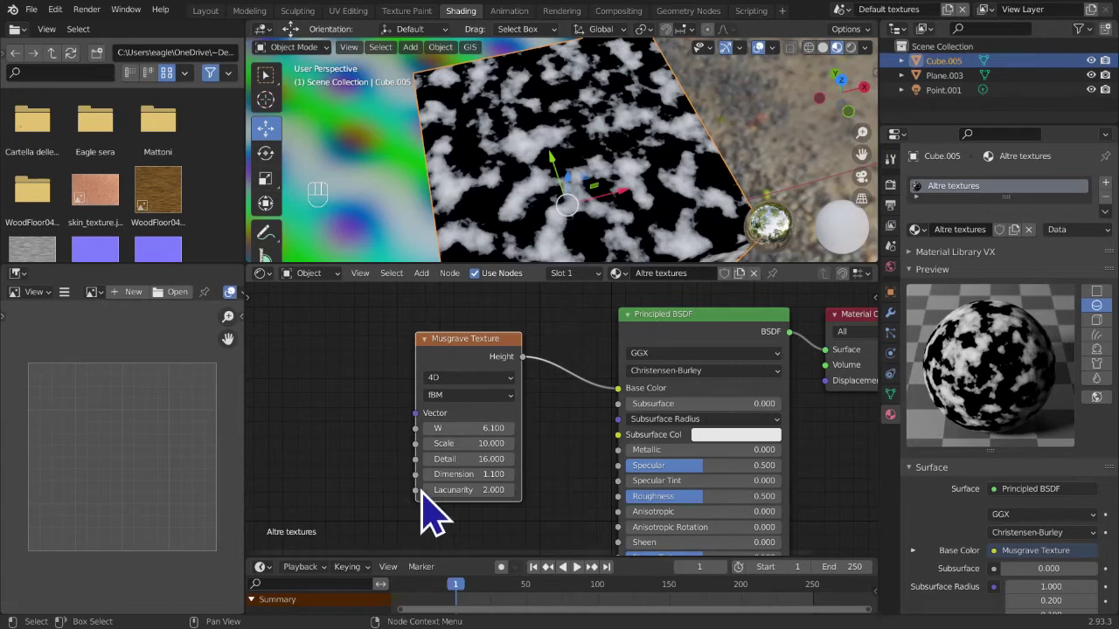
- Drop the Musgrave Dimension to 0 and zoom in on the resulting rocky speckle
left_click(434, 483)
left_click(442, 497)
left_click(443, 497)
left_click(442, 497)
double_click(442, 498)
left_click(442, 498)
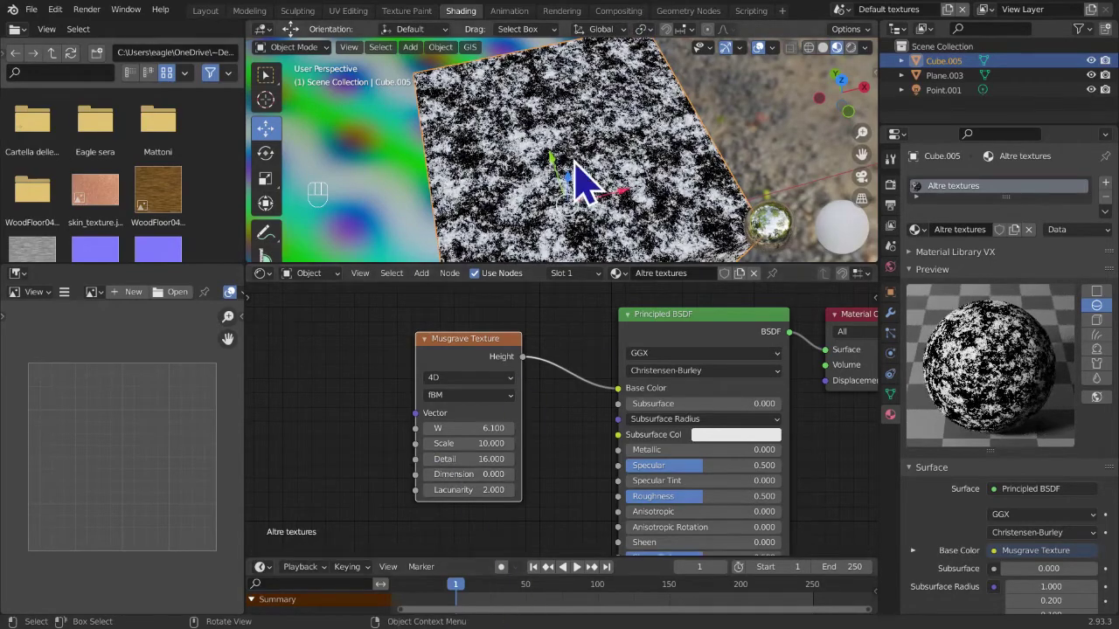
left_click_drag(588, 177, 594, 162)
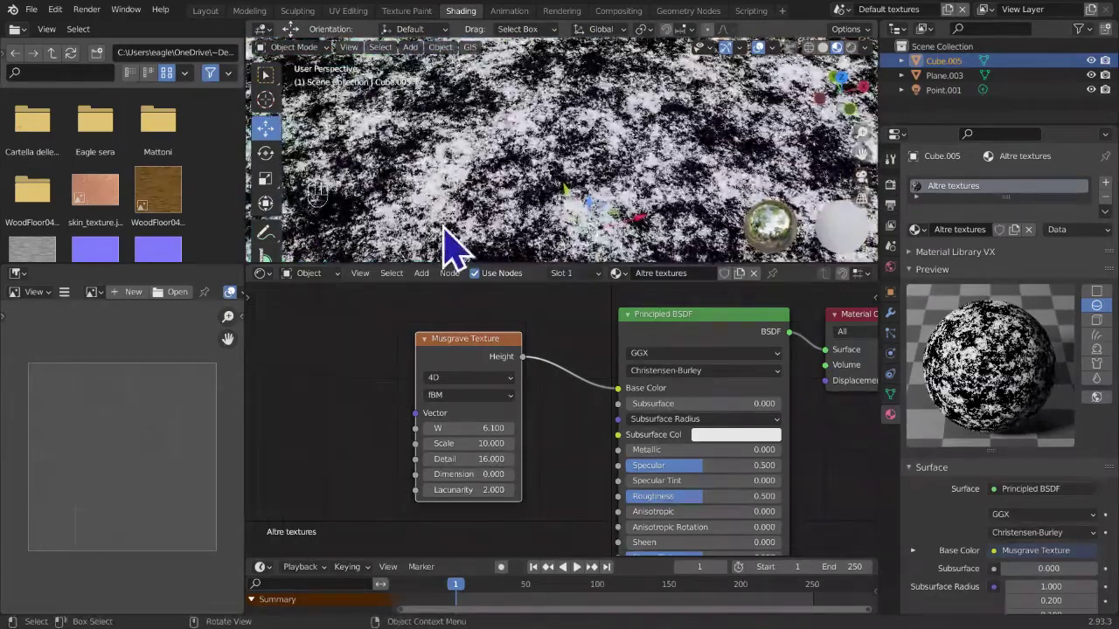
left_click_drag(455, 242, 510, 238)
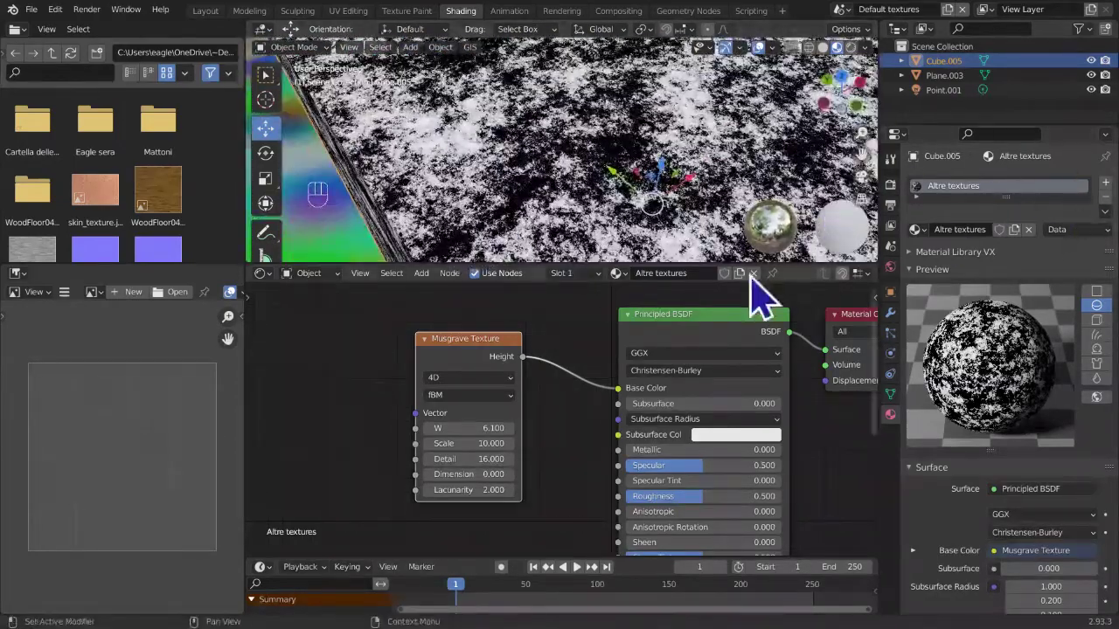
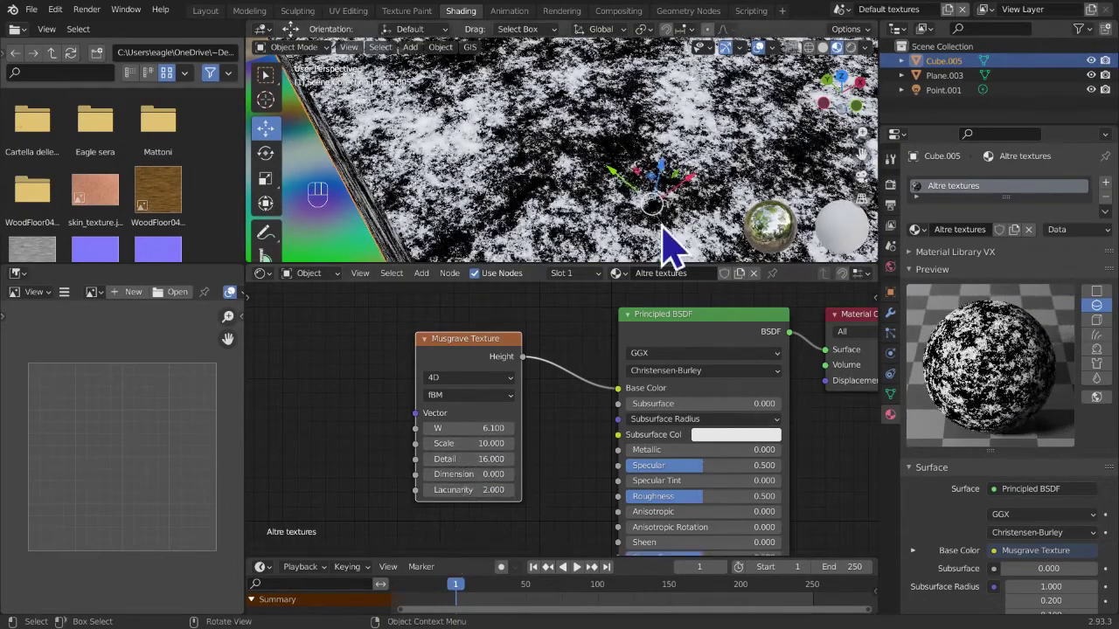
middle_click(774, 130)
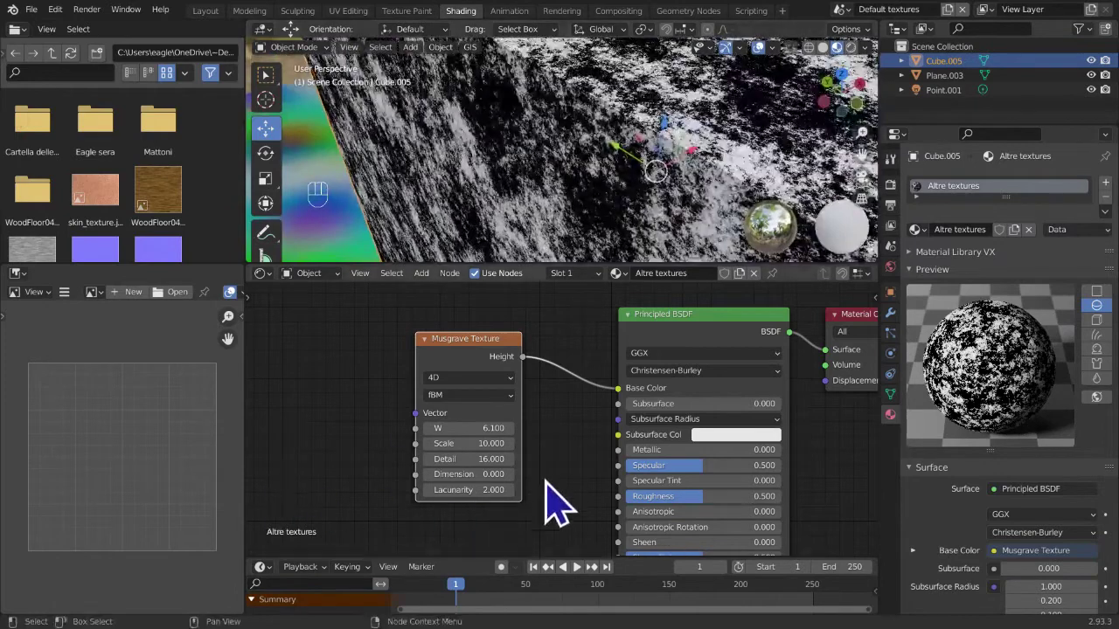
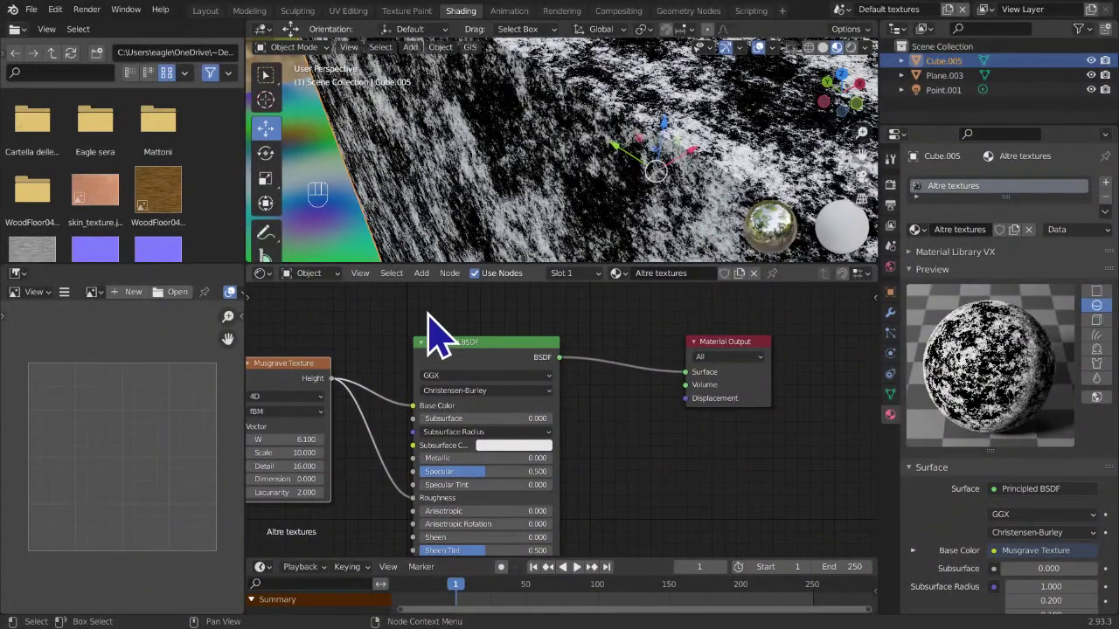
- Add a Vector-category node via Shift+A and wire the Musgrave Height through it into the BSDF
key("shift+a")
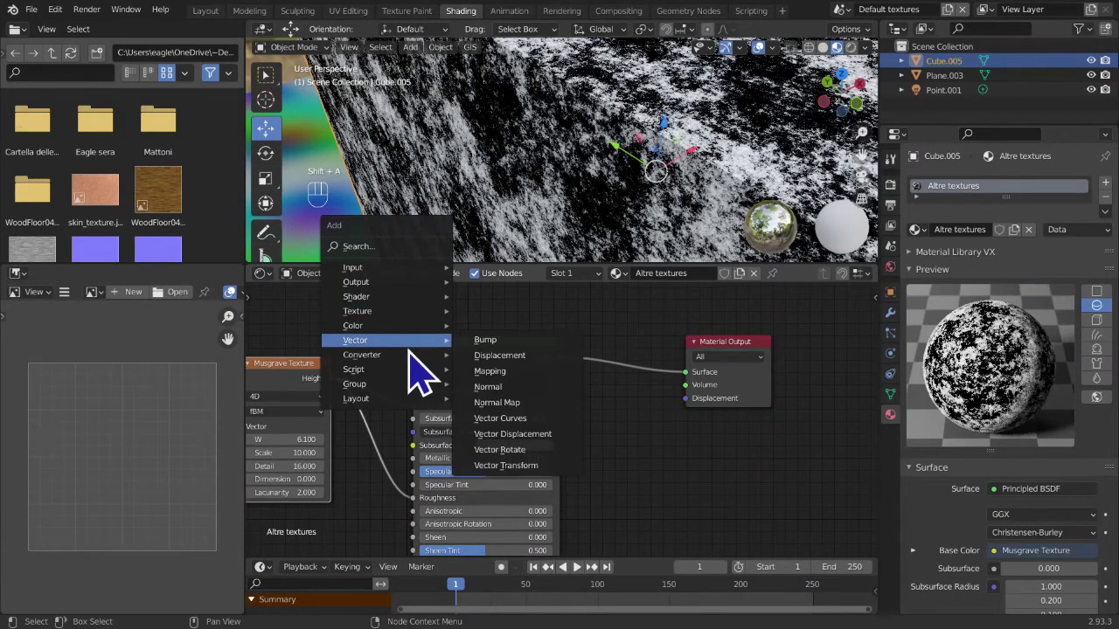
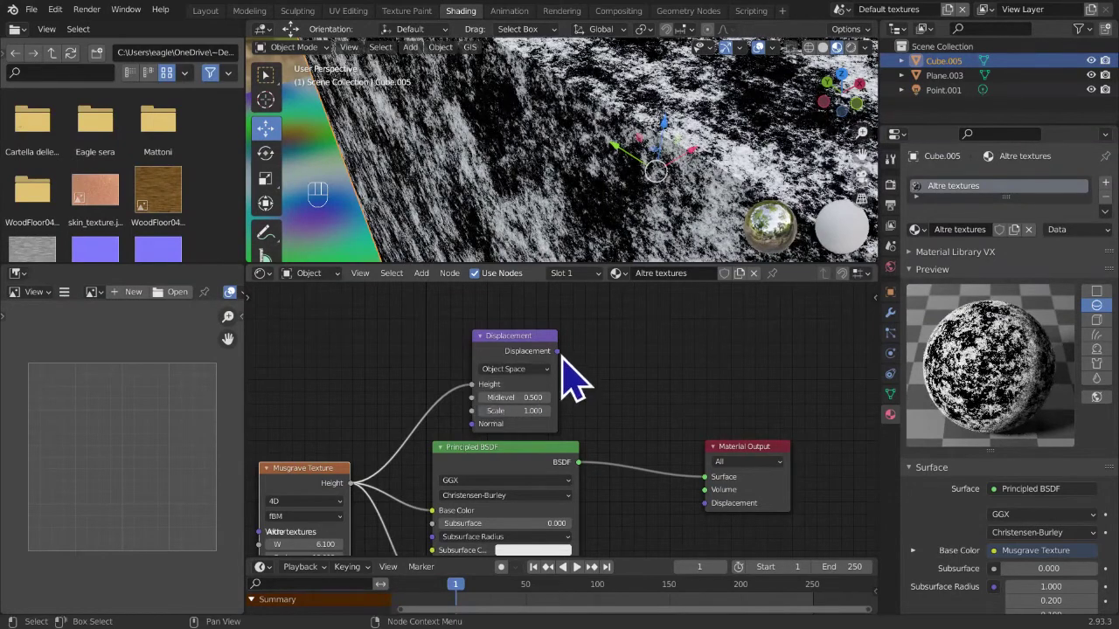
left_click_drag(578, 376, 730, 532)
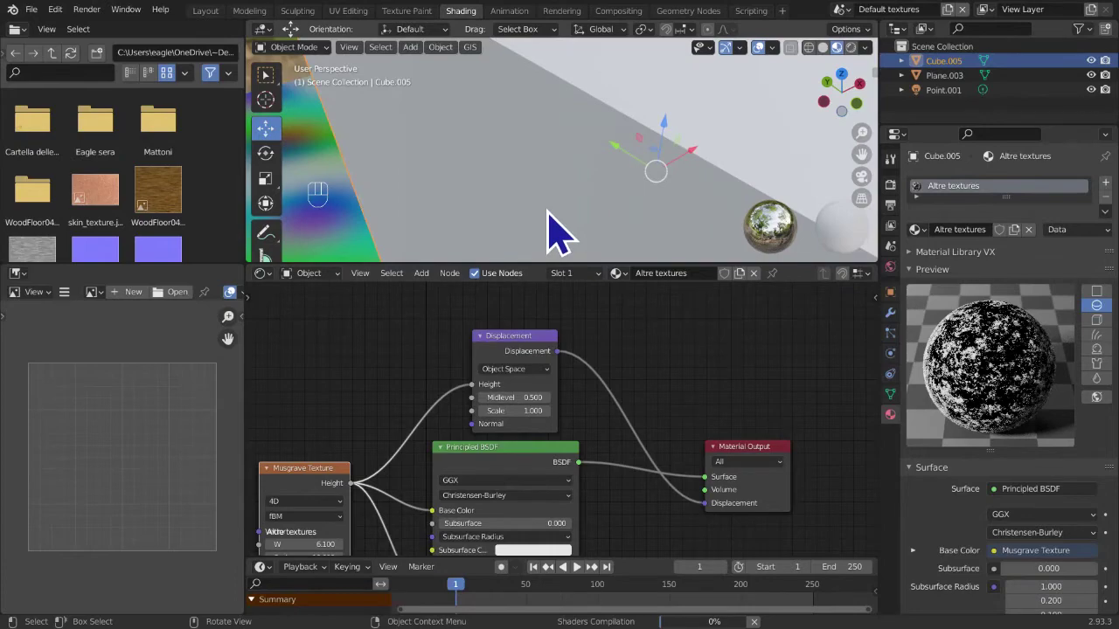
left_click_drag(578, 229, 706, 221)
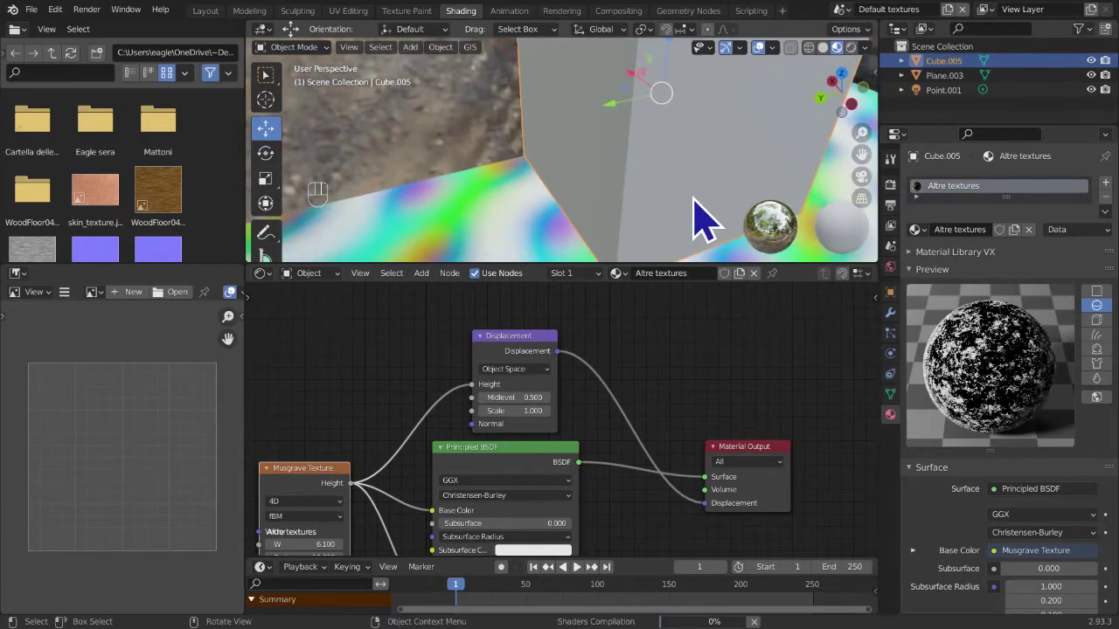
left_click_drag(671, 135, 517, 136)
left_click(866, 64)
- Orbit and move in around the cube to inspect its speckled surface
middle_click(517, 216)
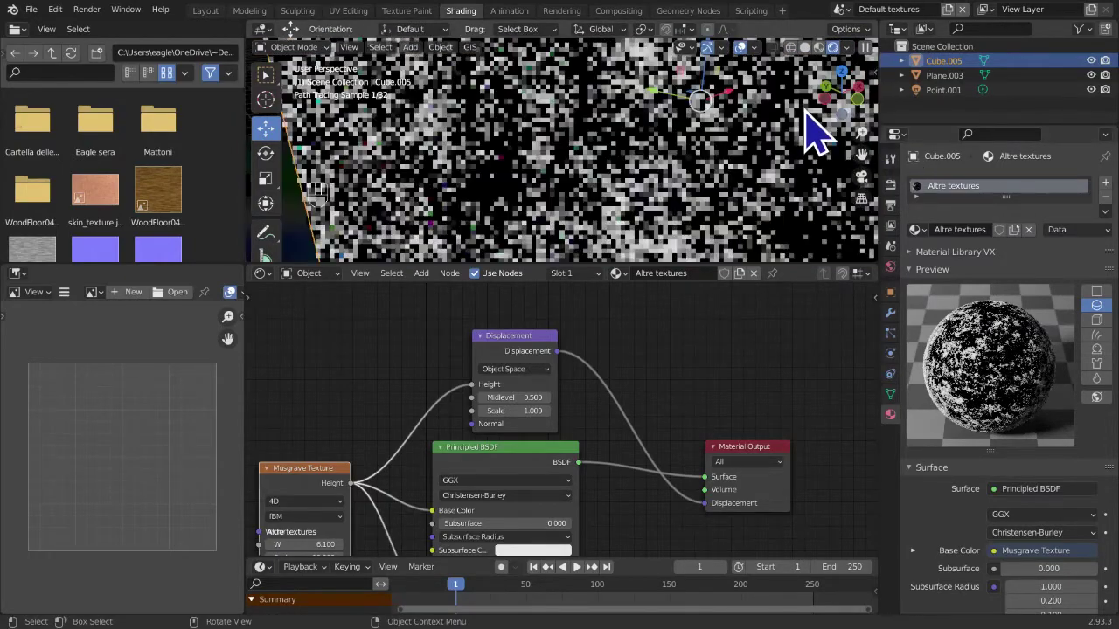
left_click_drag(843, 126, 790, 155)
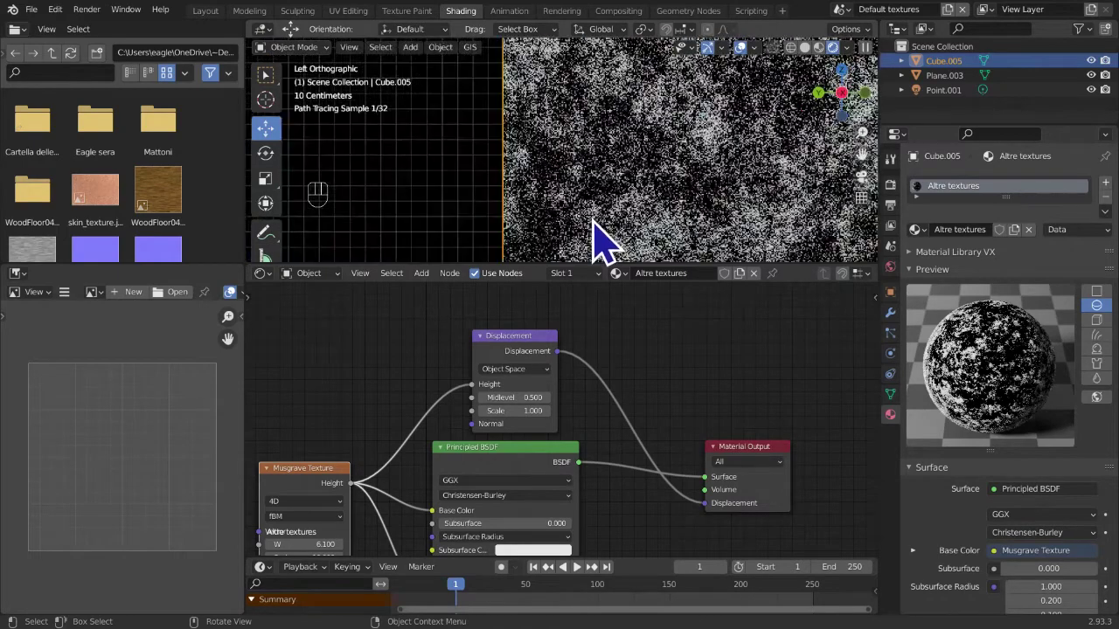
left_click_drag(795, 162, 652, 243)
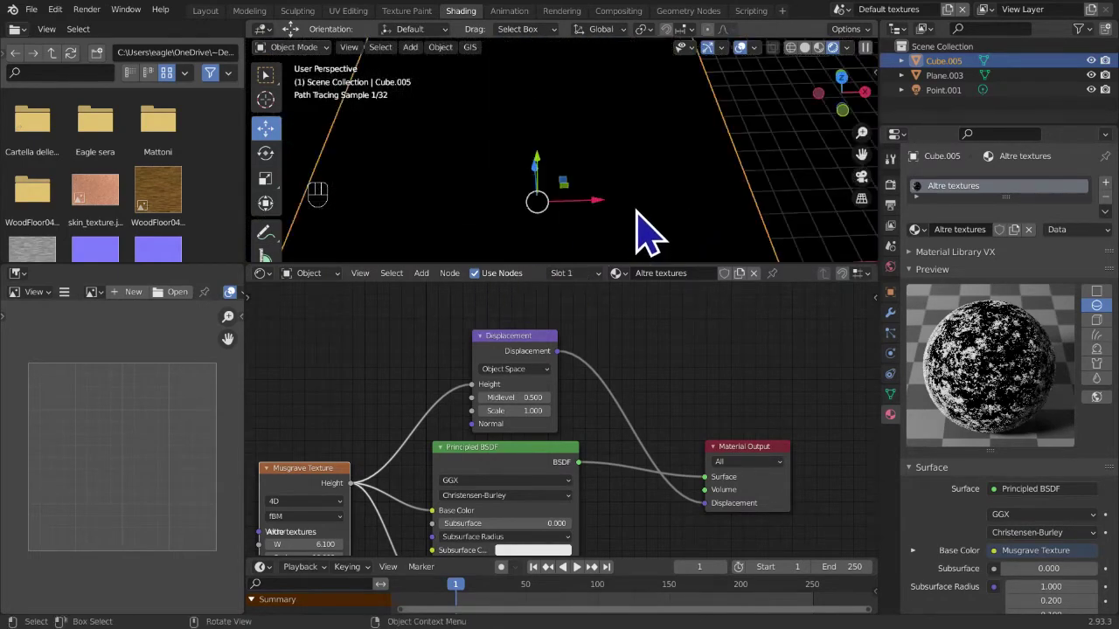
left_click_drag(662, 209, 682, 178)
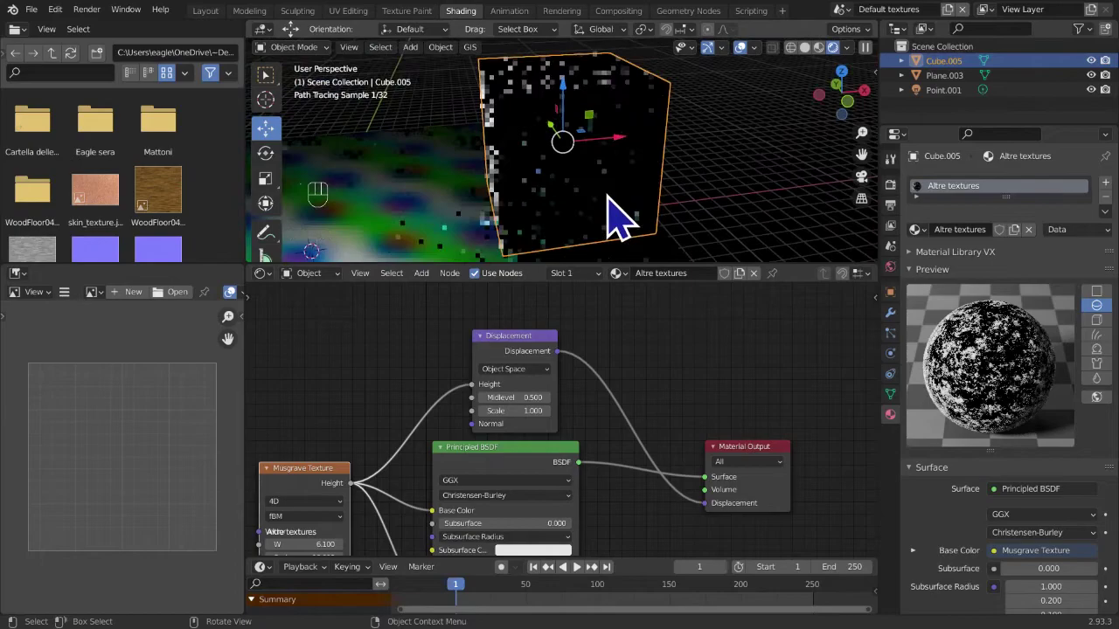
left_click_drag(686, 215, 802, 200)
left_click_drag(756, 183, 529, 241)
left_click_drag(535, 238, 557, 230)
left_click_drag(559, 221, 562, 210)
left_click_drag(642, 206, 747, 220)
middle_click(704, 194)
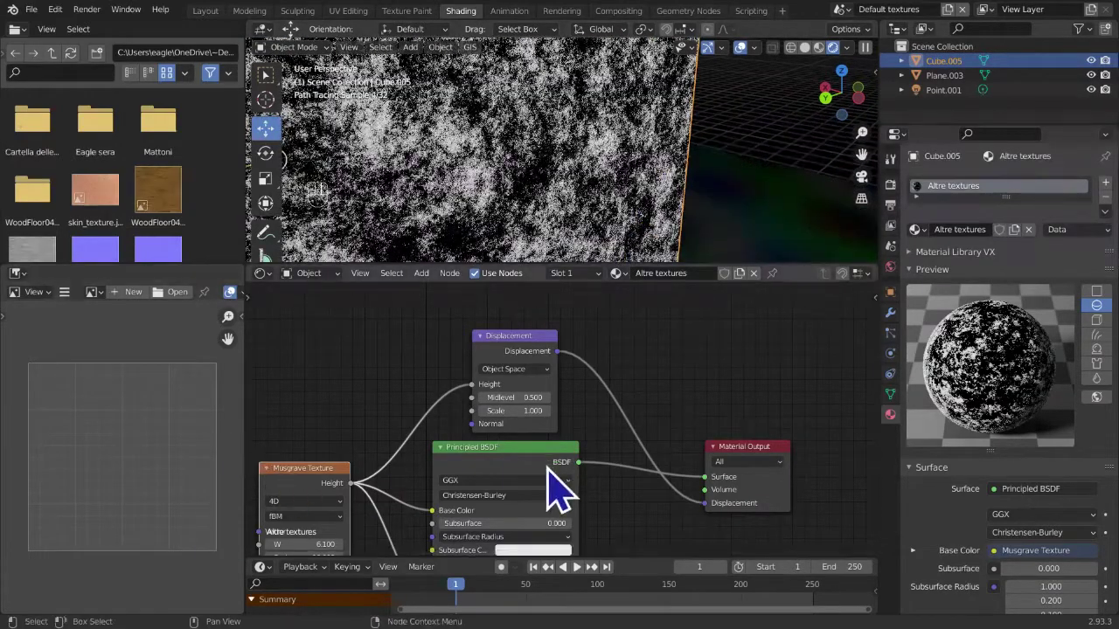
left_click(424, 525)
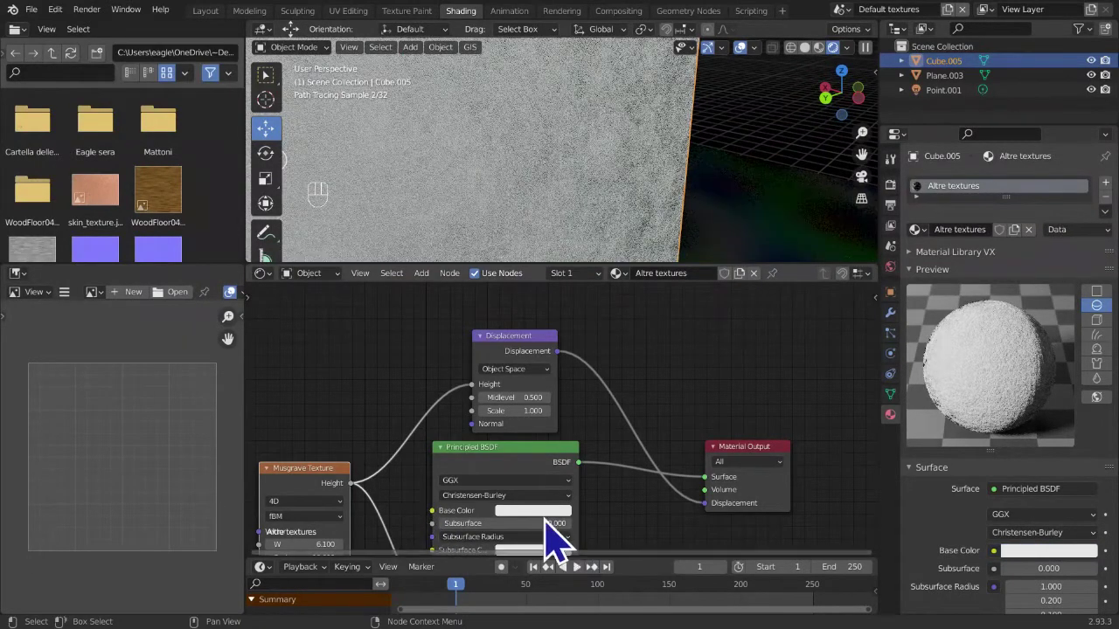
middle_click(560, 527)
left_click(569, 495)
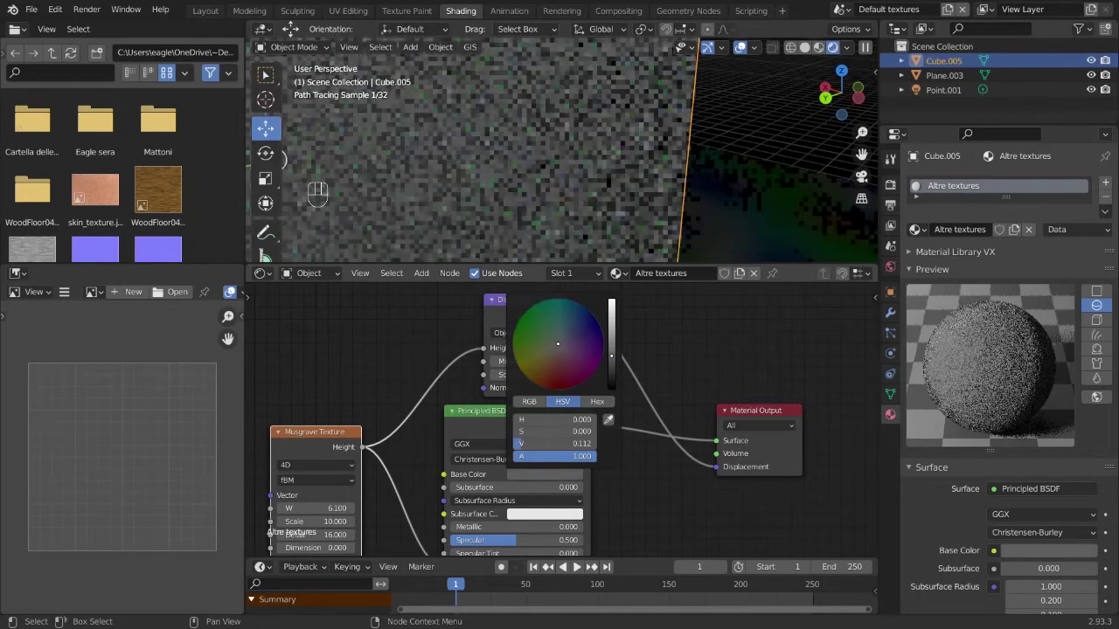
left_click(679, 368)
left_click_drag(654, 165, 682, 191)
left_click(697, 519)
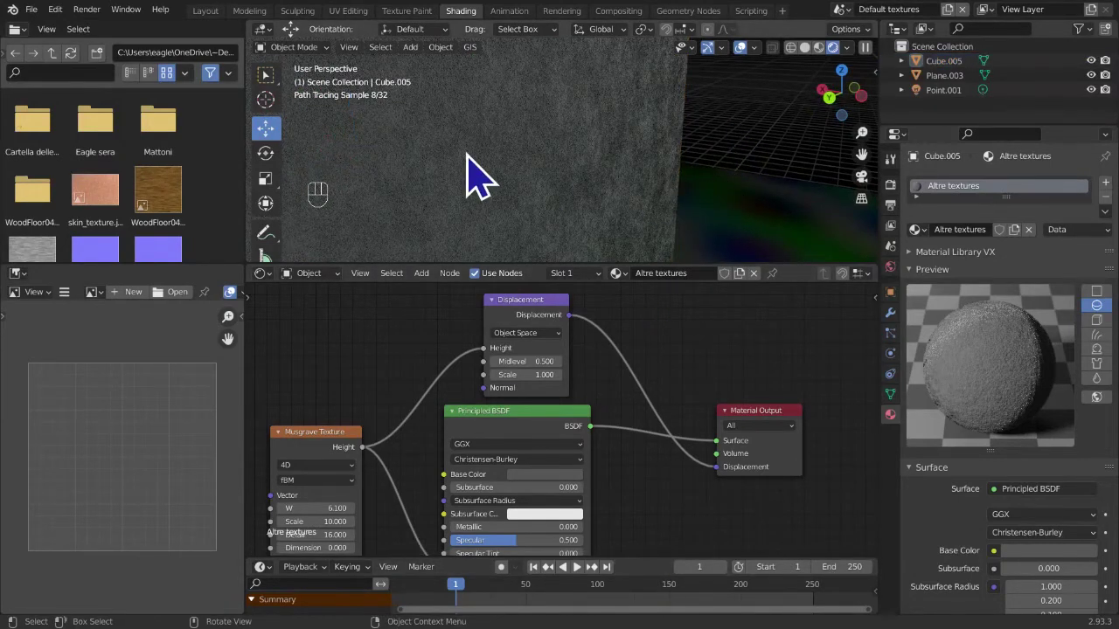
left_click(497, 187)
left_click(781, 131)
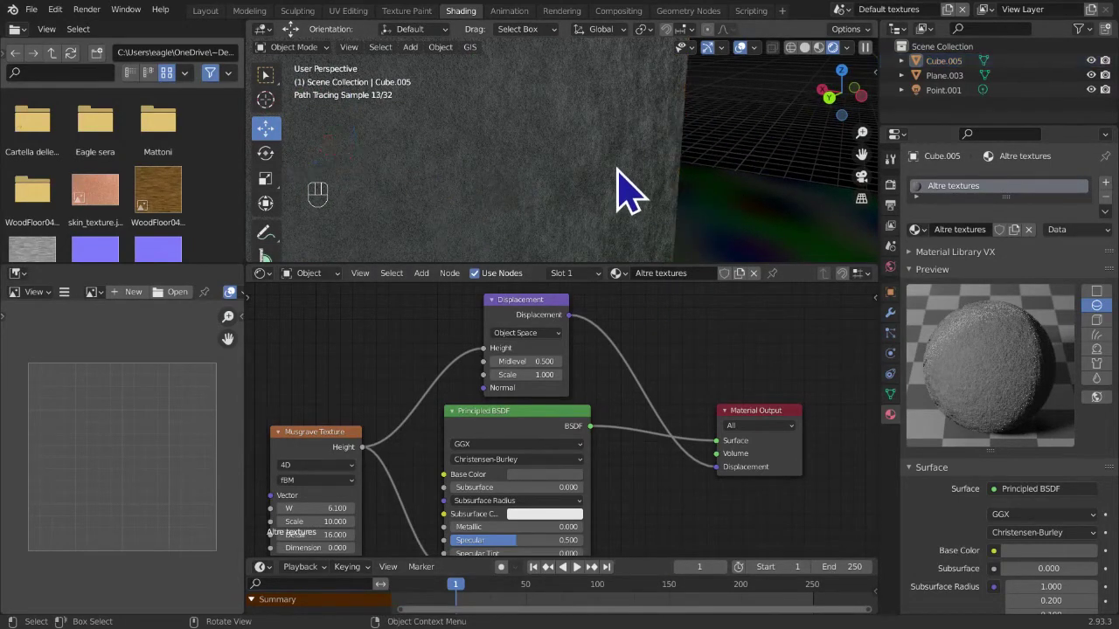
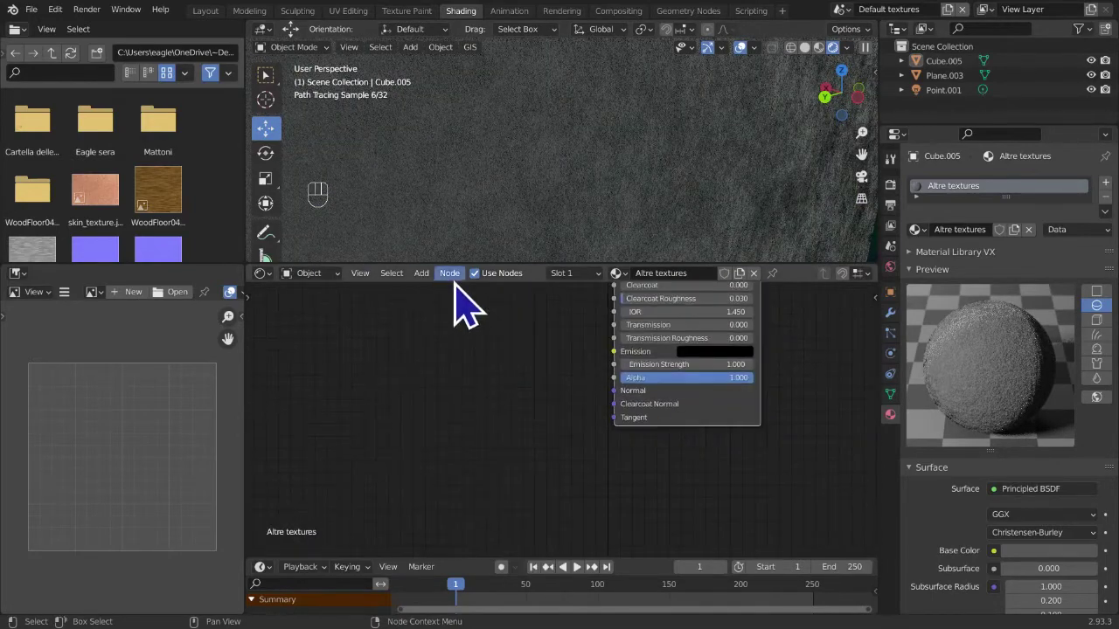
middle_click(616, 417)
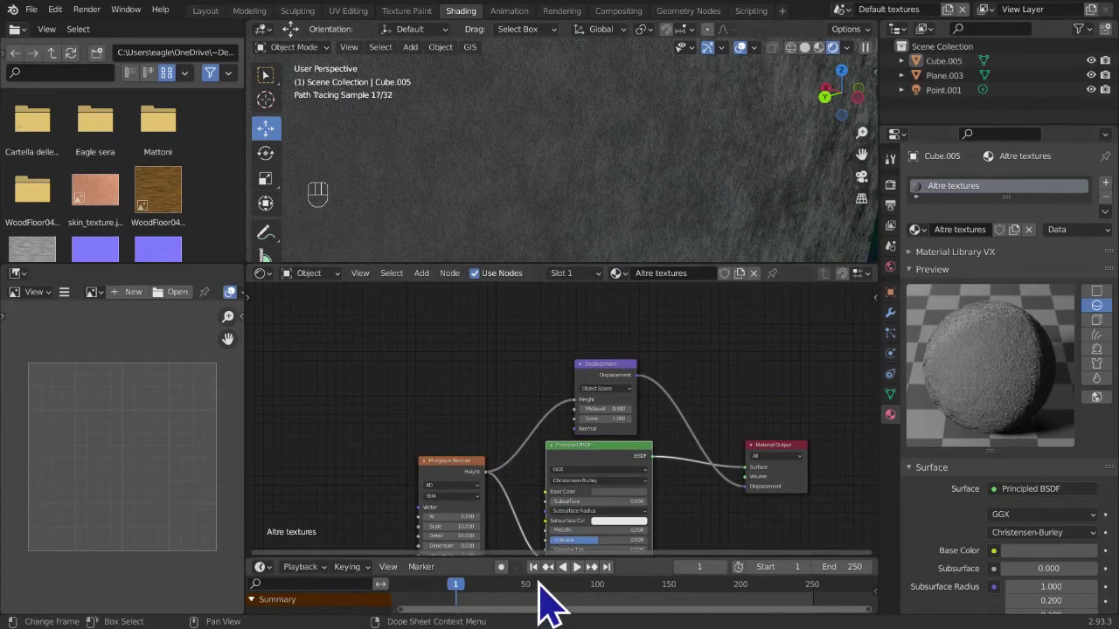
middle_click(577, 517)
left_click(565, 545)
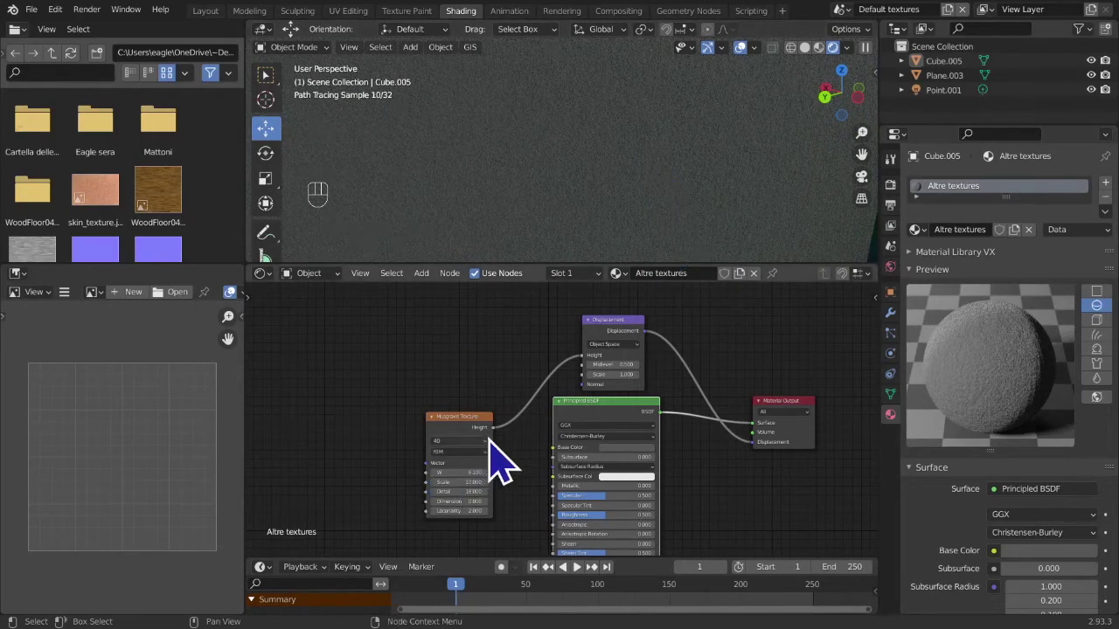
left_click_drag(512, 452, 613, 437)
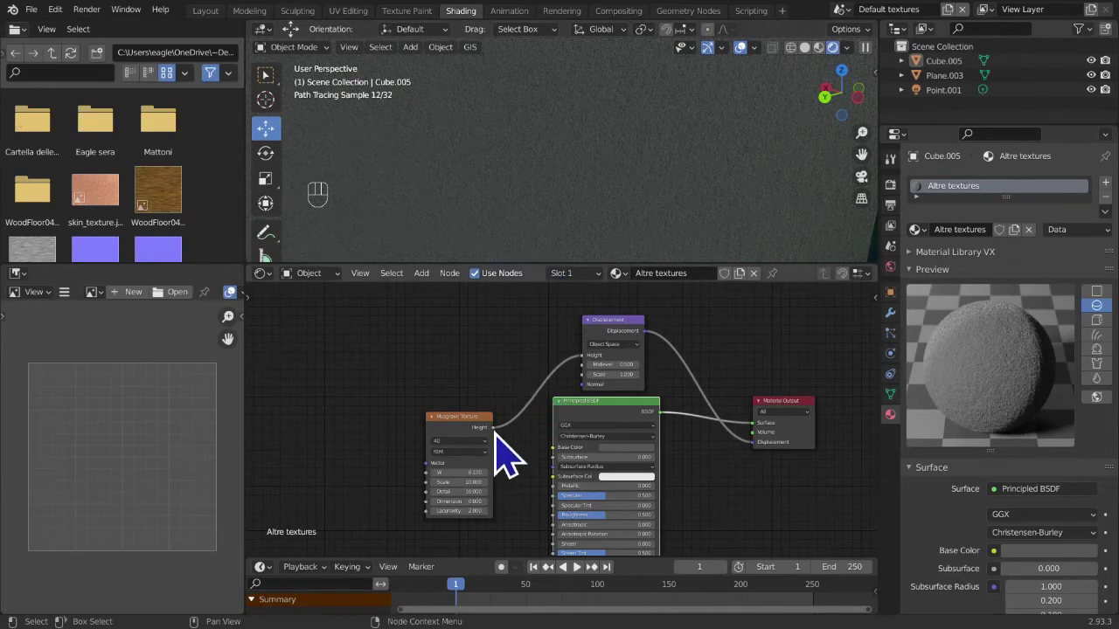
left_click_drag(507, 441, 569, 540)
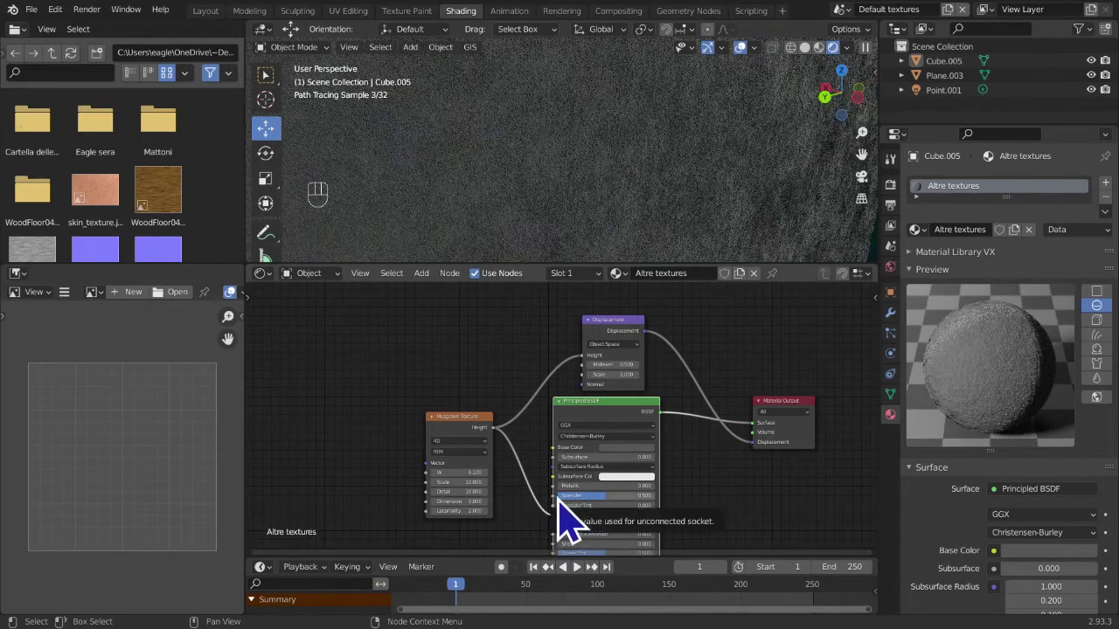
- Connect the Musgrave Height output to the Principled BSDF Base Color and frame its settings
middle_click(504, 542)
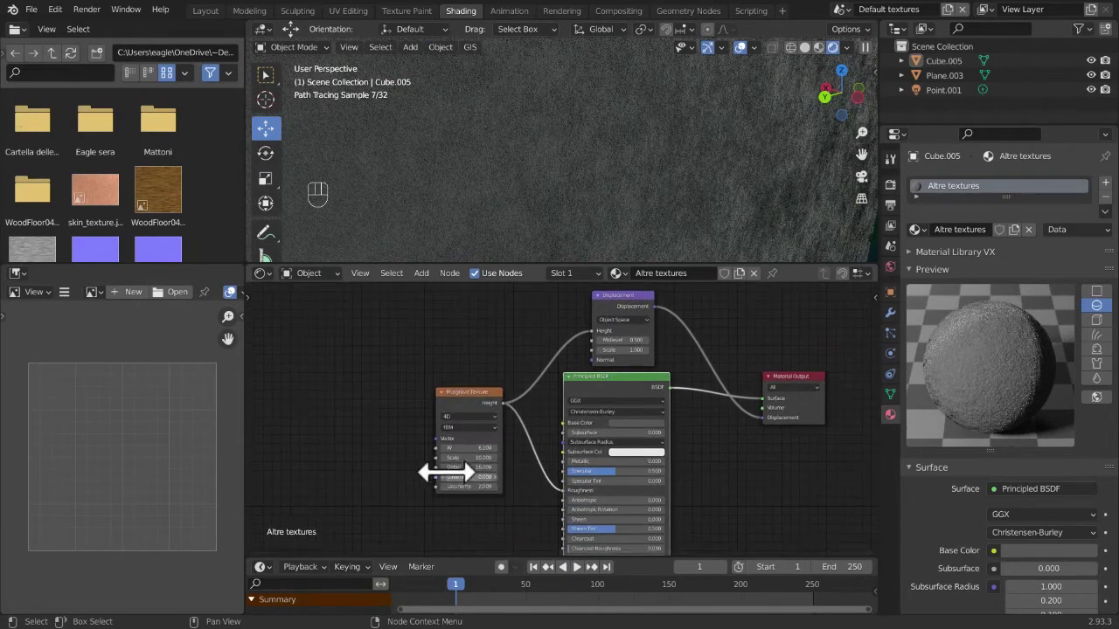
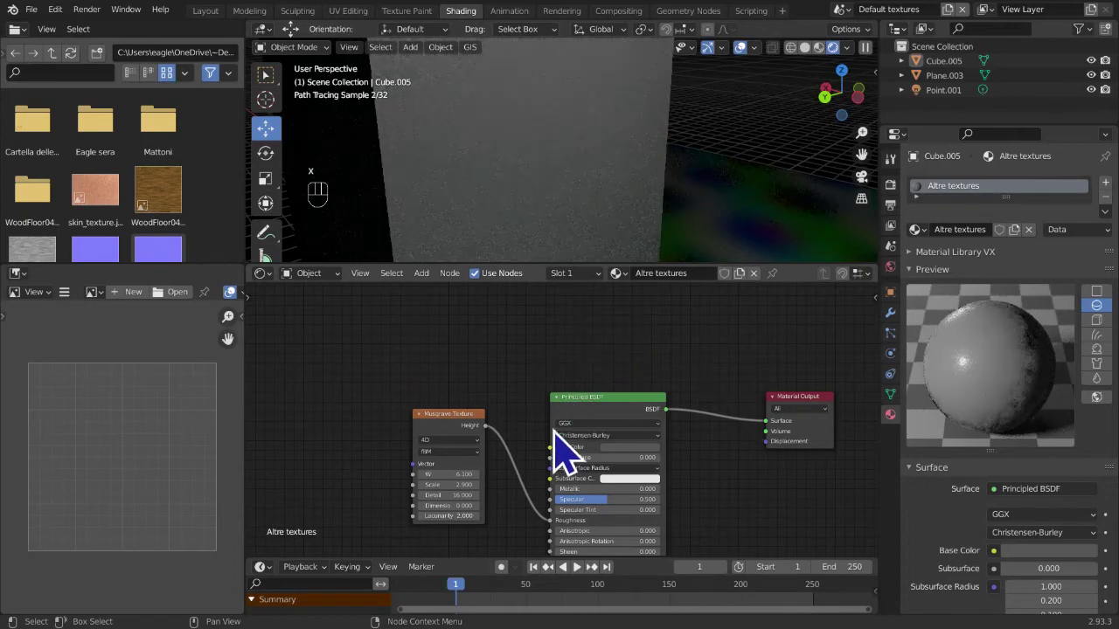
left_click_drag(503, 447, 573, 474)
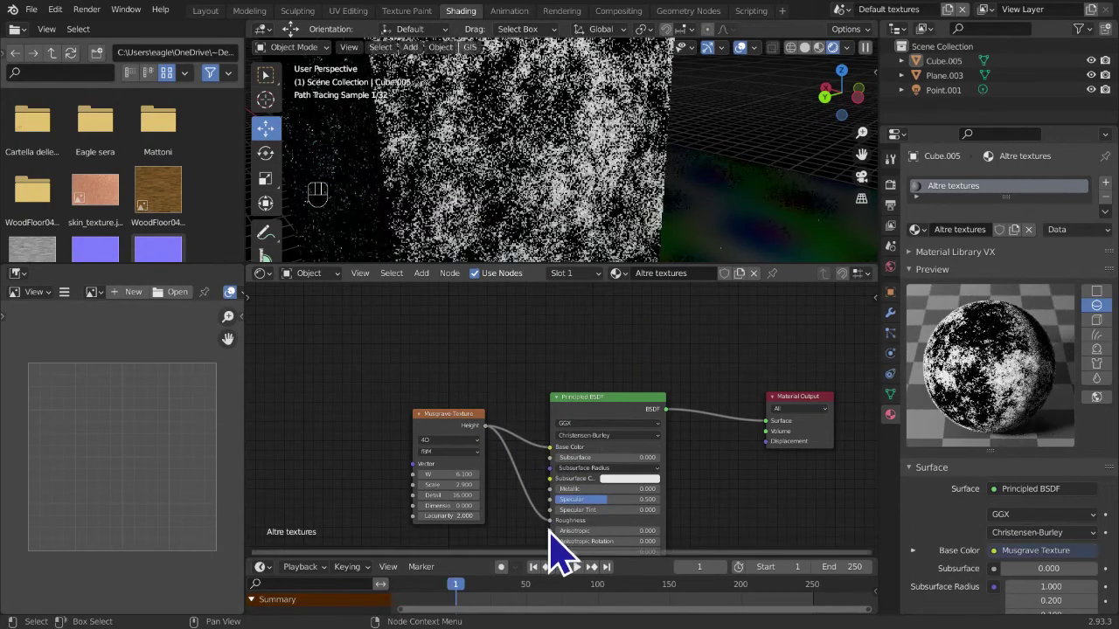
left_click_drag(537, 547, 560, 544)
middle_click(562, 542)
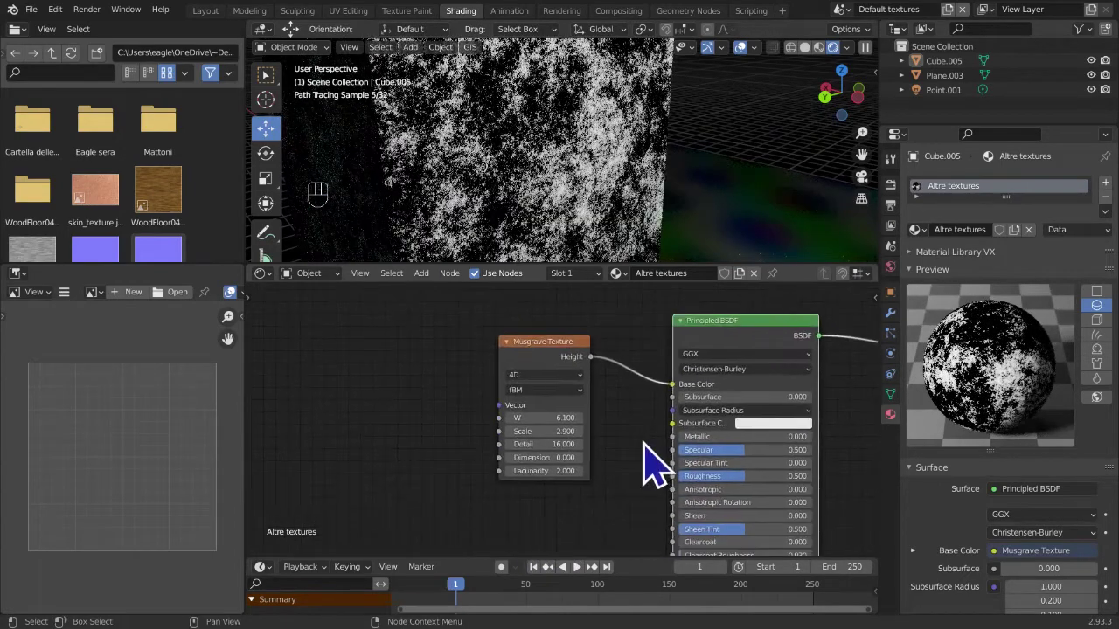
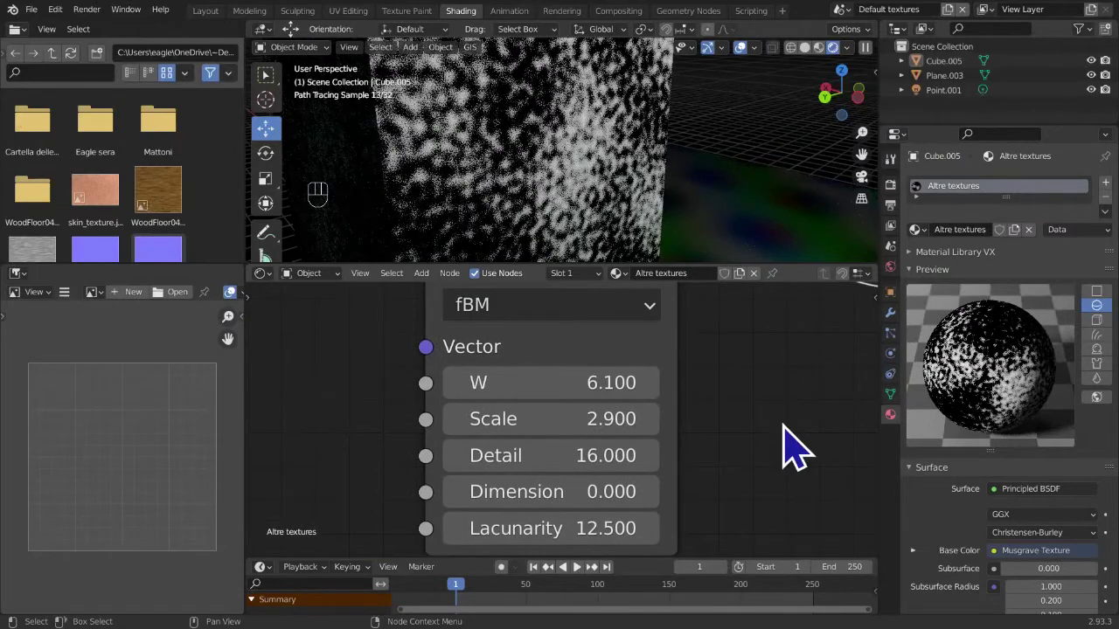
middle_click(621, 382)
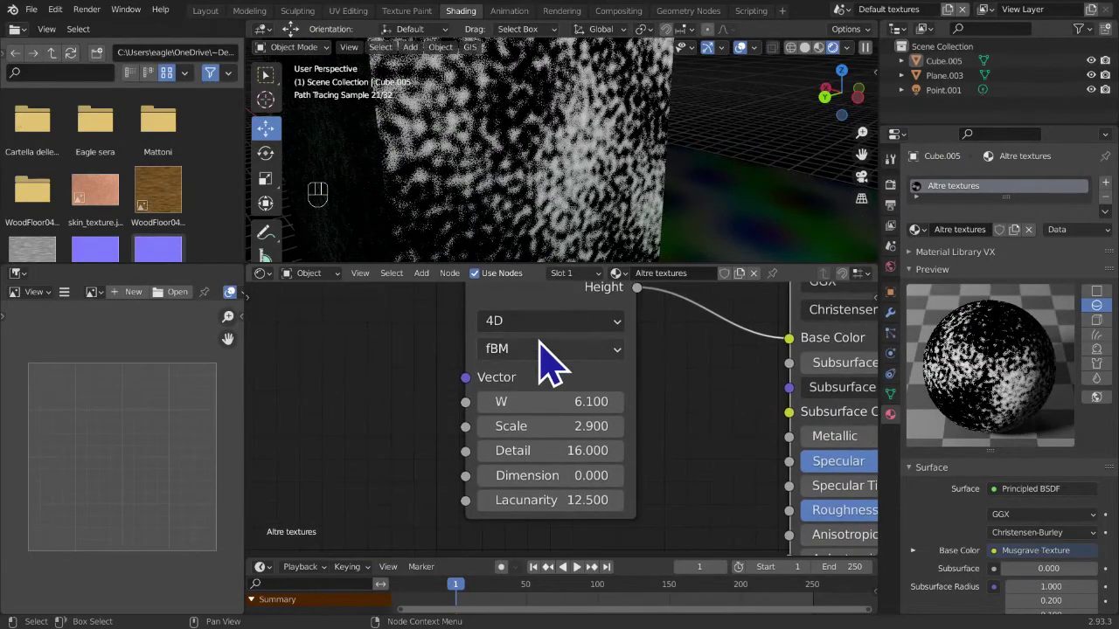
left_click_drag(555, 362, 674, 345)
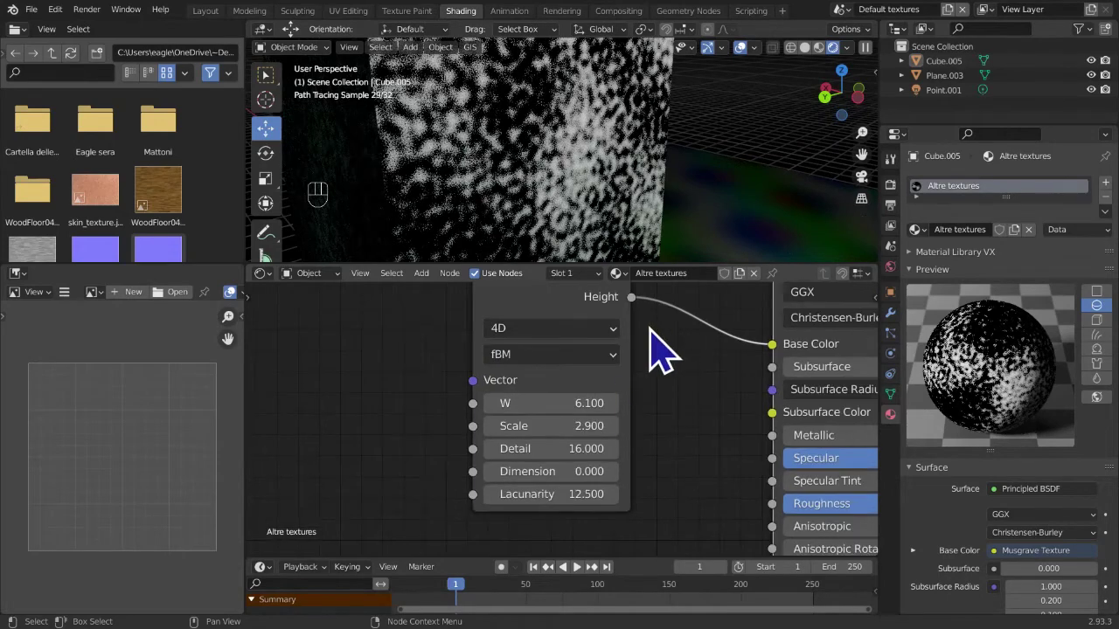
middle_click(633, 405)
- Delete the Musgrave node, add a Noise Texture and link it to Base Color
middle_click(597, 411)
left_click(533, 384)
key("x")
key("shift+a")
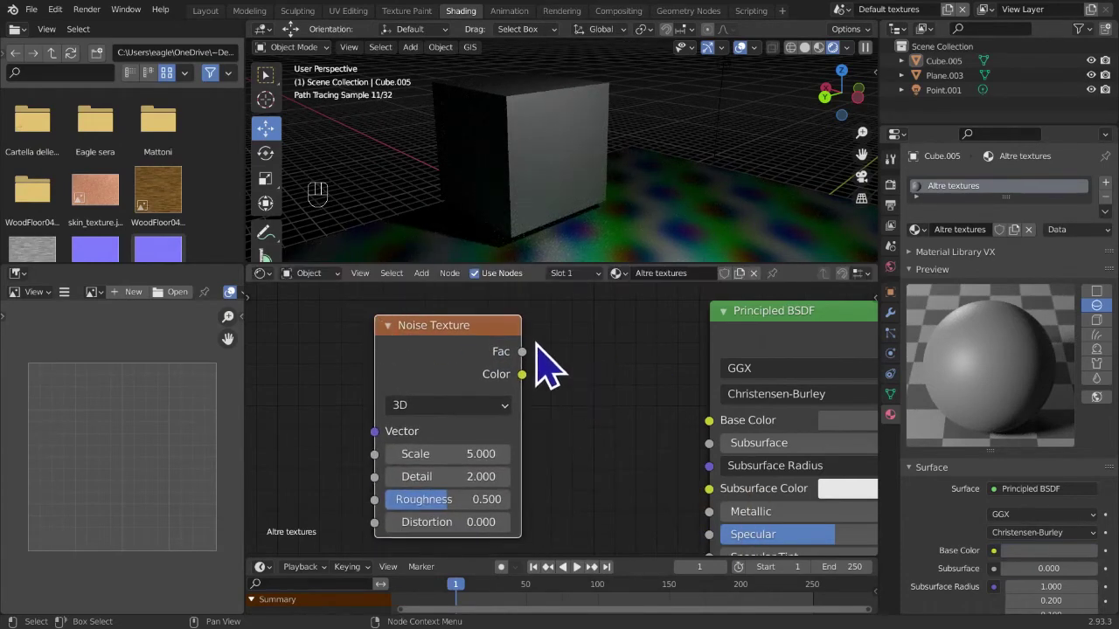
left_click_drag(544, 369, 542, 363)
left_click_drag(577, 367, 728, 444)
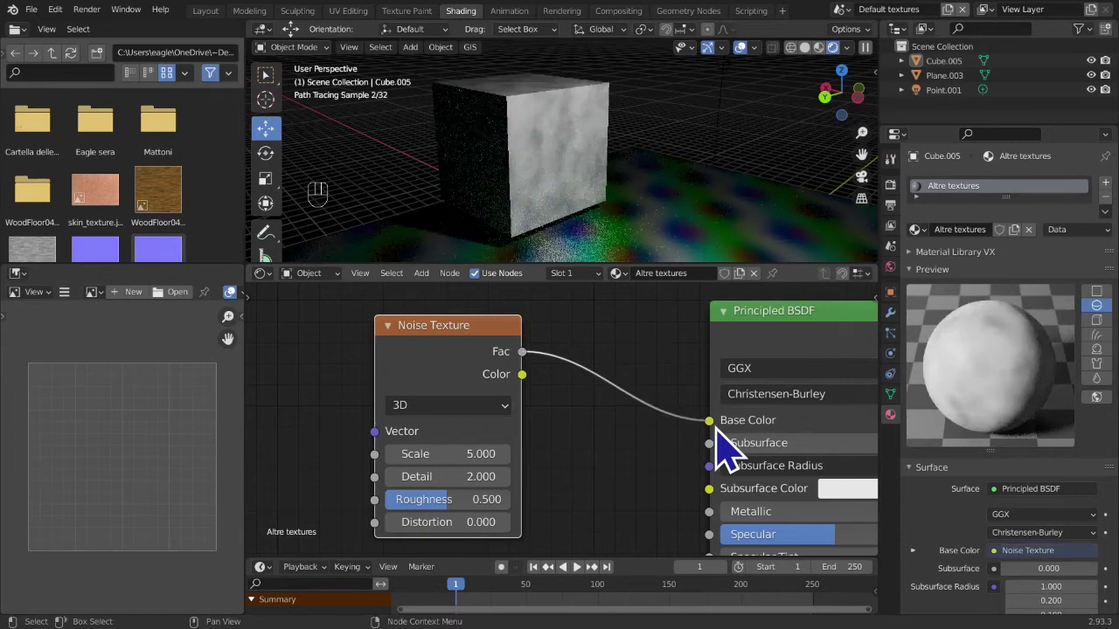
left_click_drag(542, 404, 569, 446)
- Swap between the Noise Color and grey Fac outputs feeding the Base Color
middle_click(575, 426)
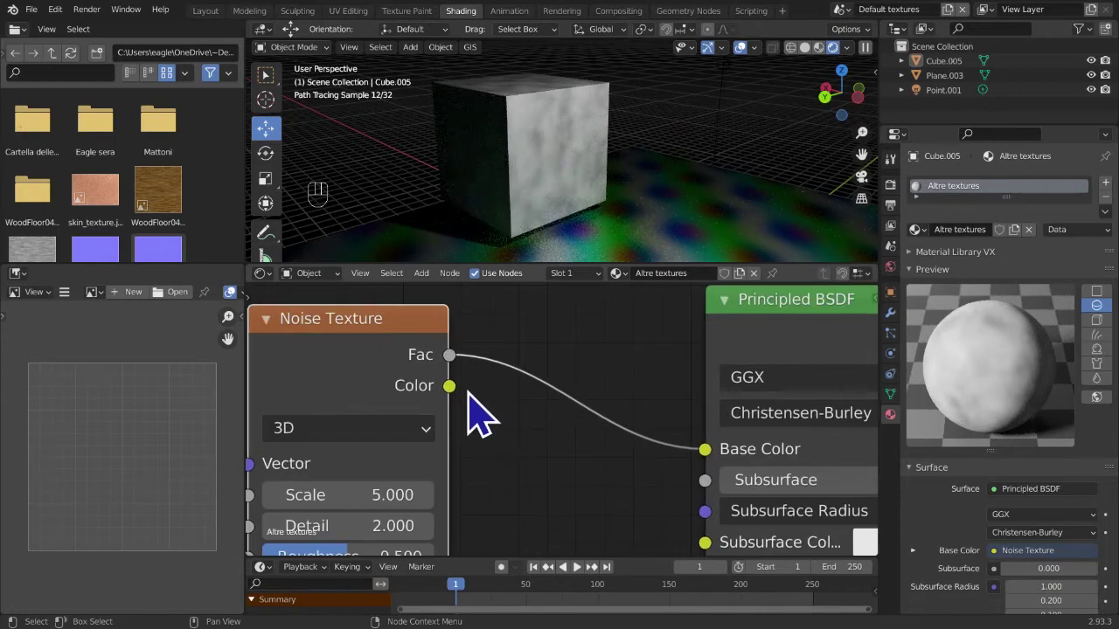
left_click_drag(458, 406, 736, 466)
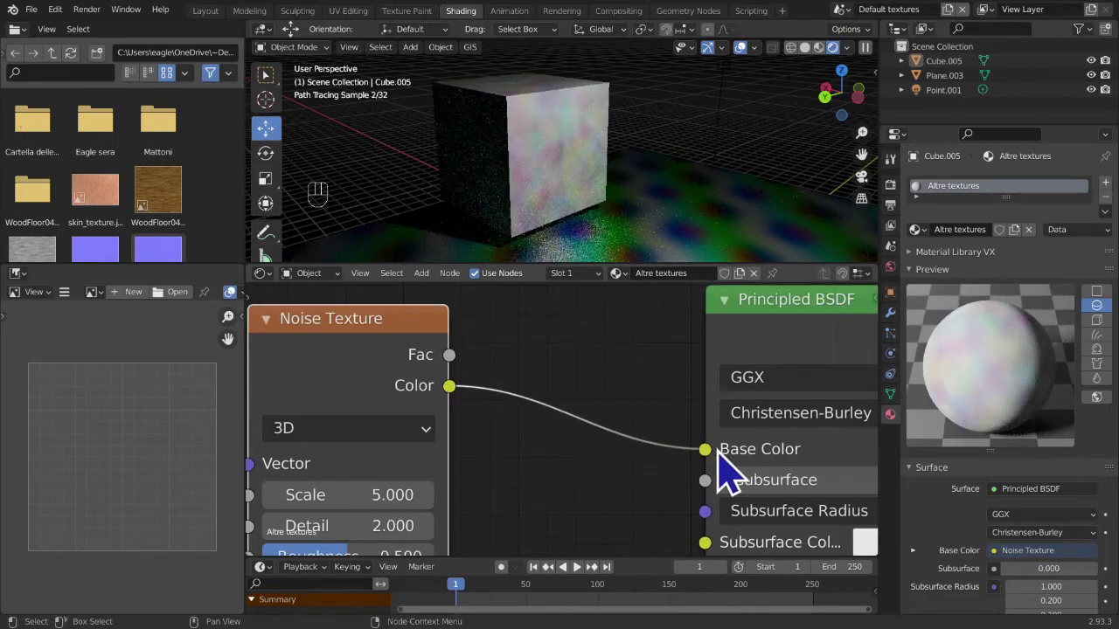
left_click_drag(465, 356, 434, 332)
left_click(441, 377)
left_click_drag(469, 385, 590, 473)
middle_click(588, 464)
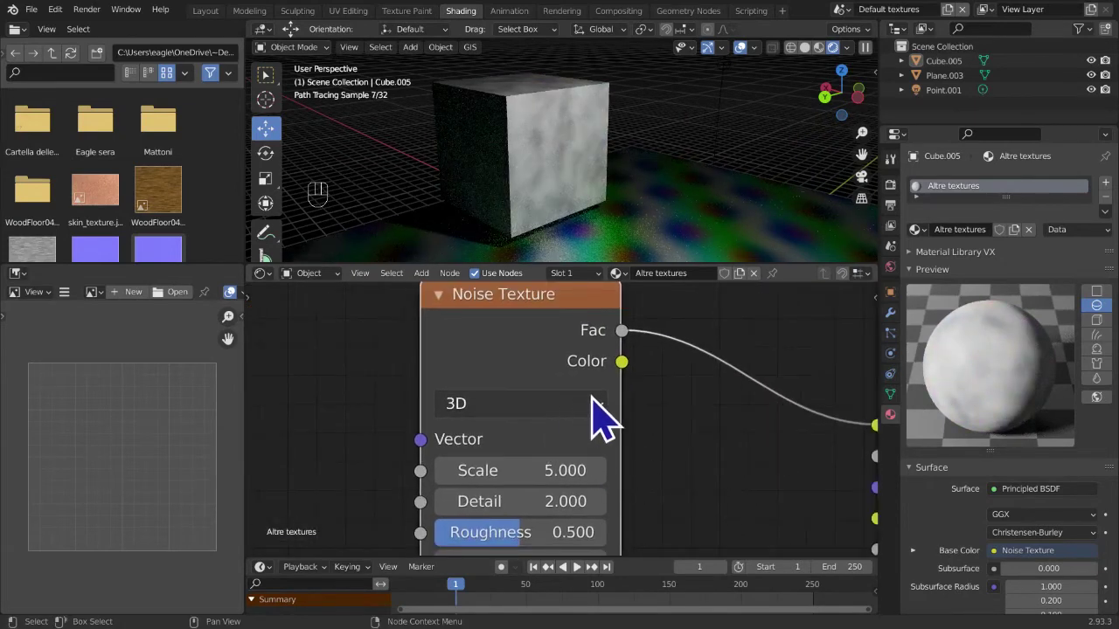
middle_click(747, 498)
left_click_drag(537, 410, 683, 454)
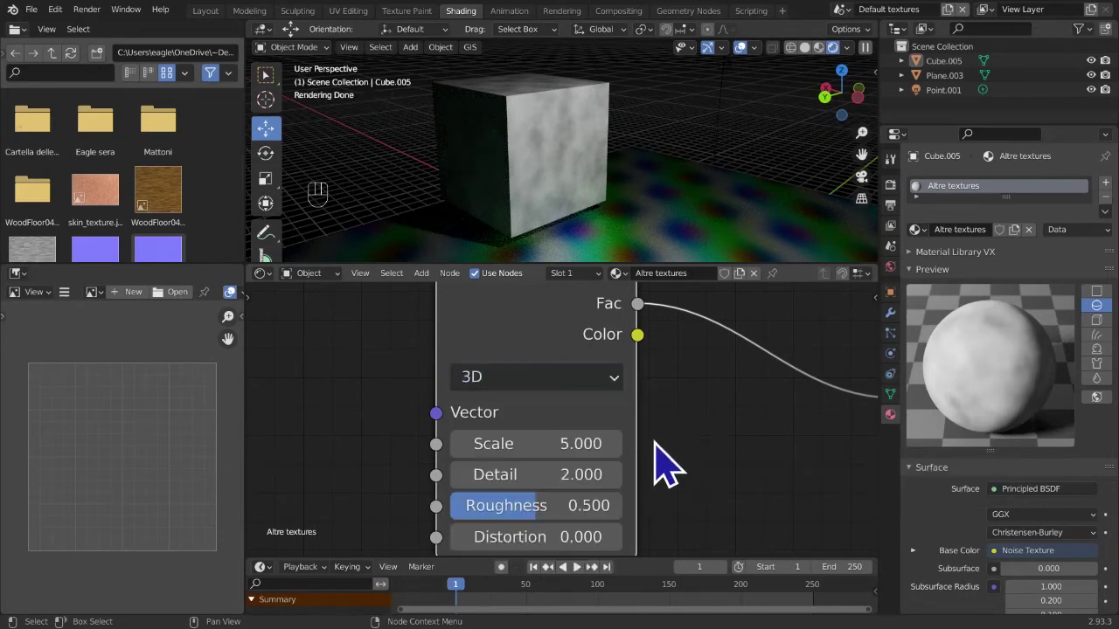
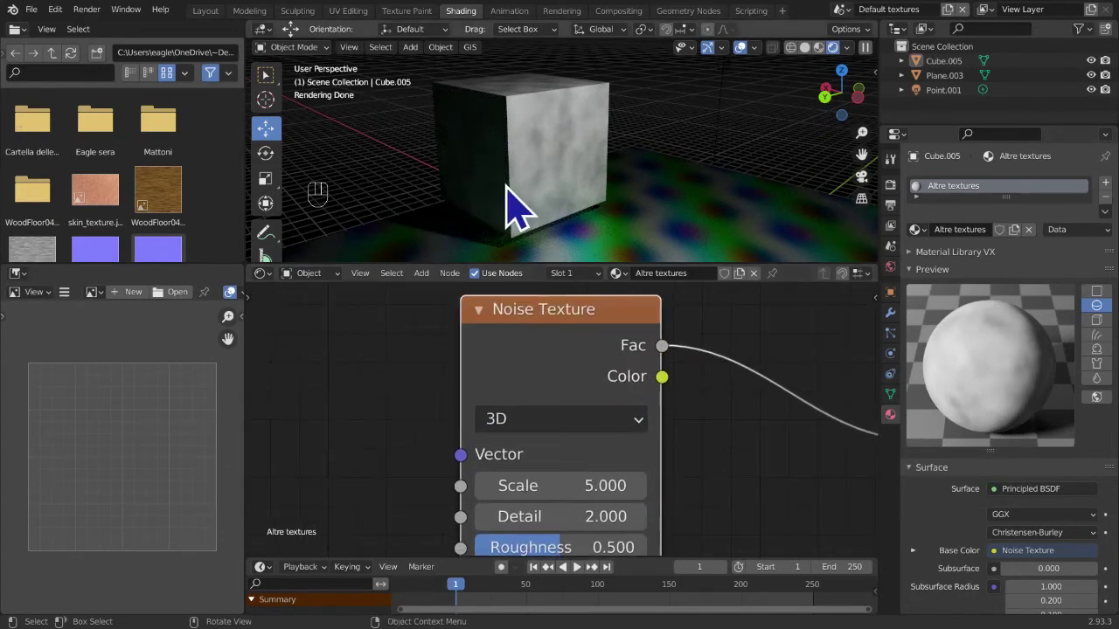
middle_click(653, 499)
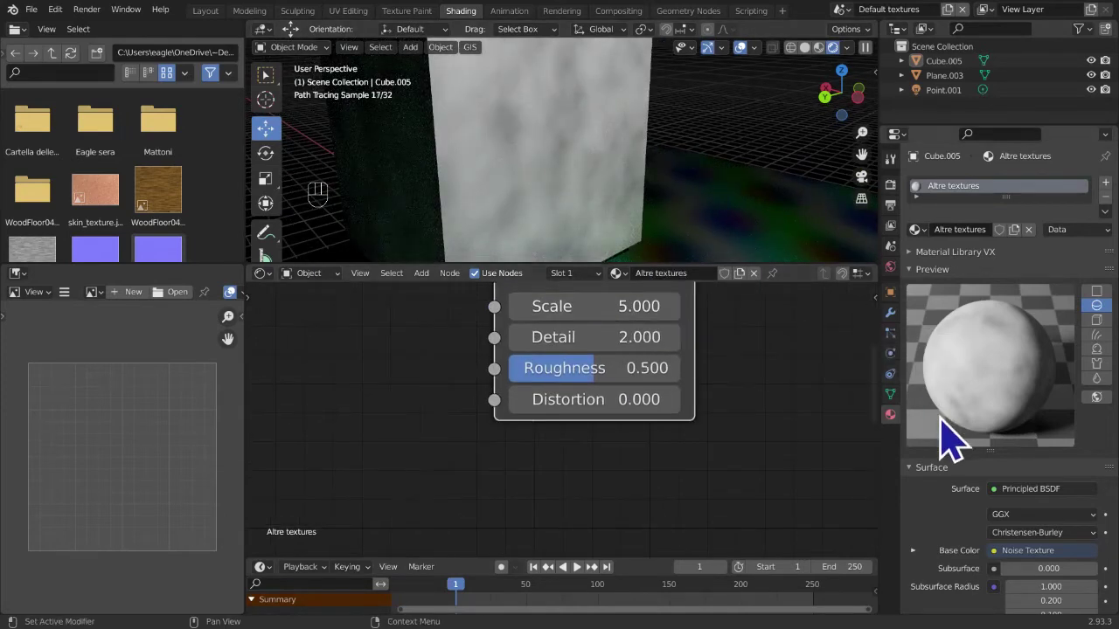
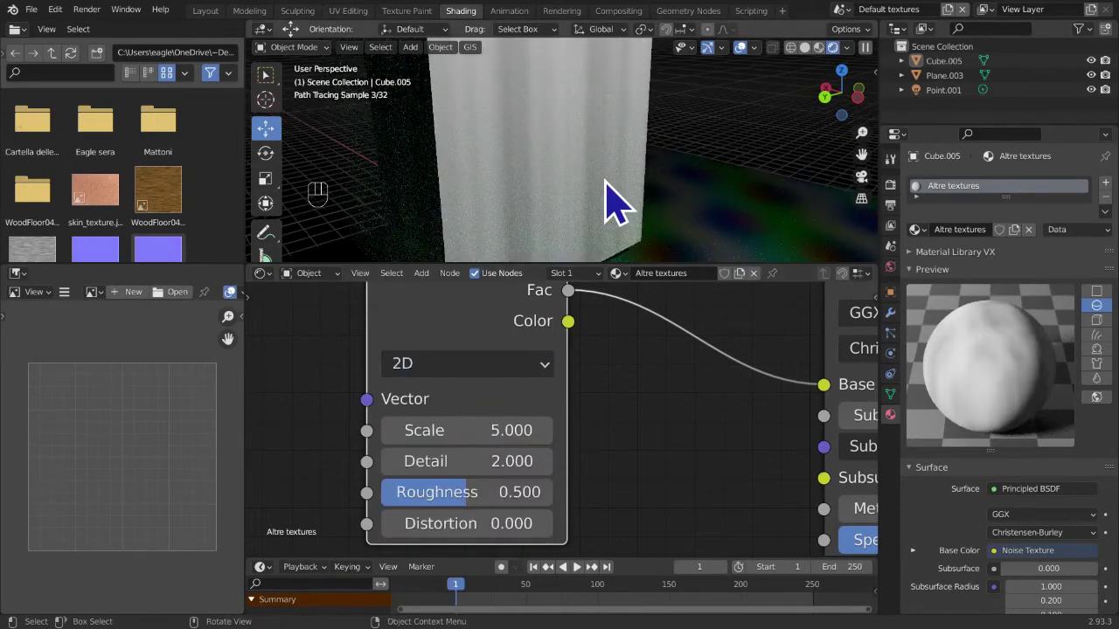
- Orbit around the cube and set the Noise Texture back to 3D
left_click_drag(633, 153, 759, 179)
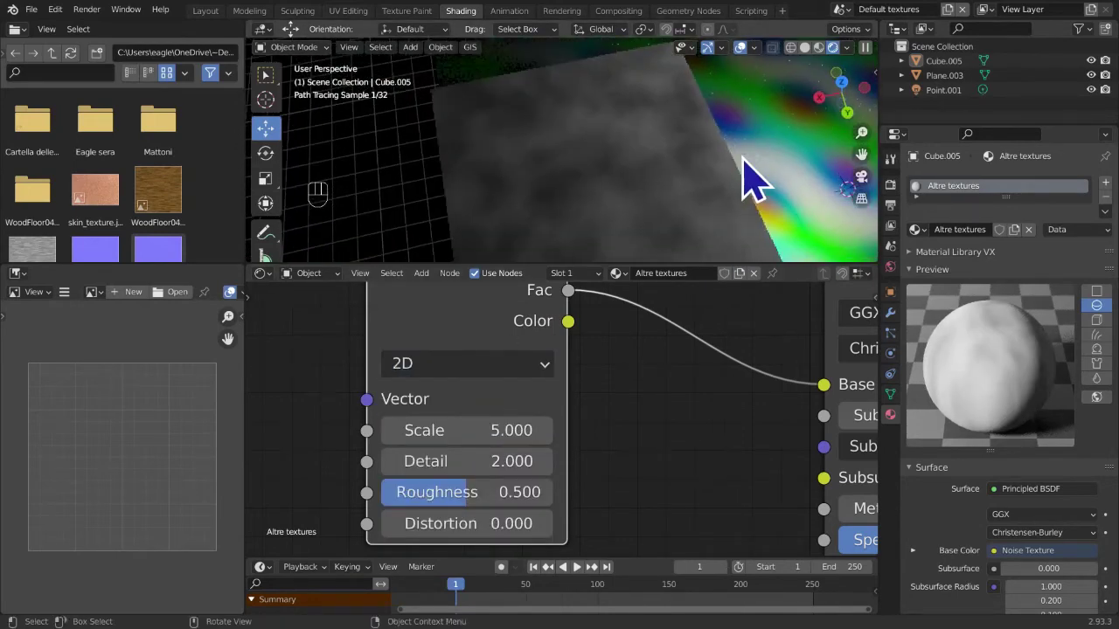
left_click_drag(857, 168, 680, 323)
left_click(527, 362)
left_click_drag(515, 387, 700, 173)
left_click_drag(700, 173, 640, 126)
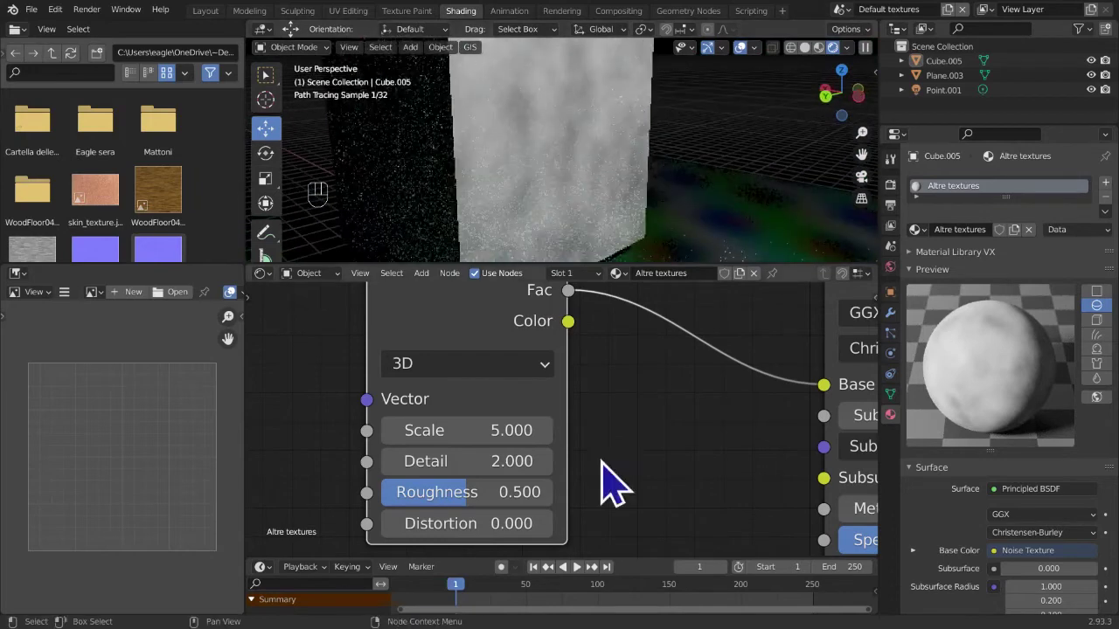
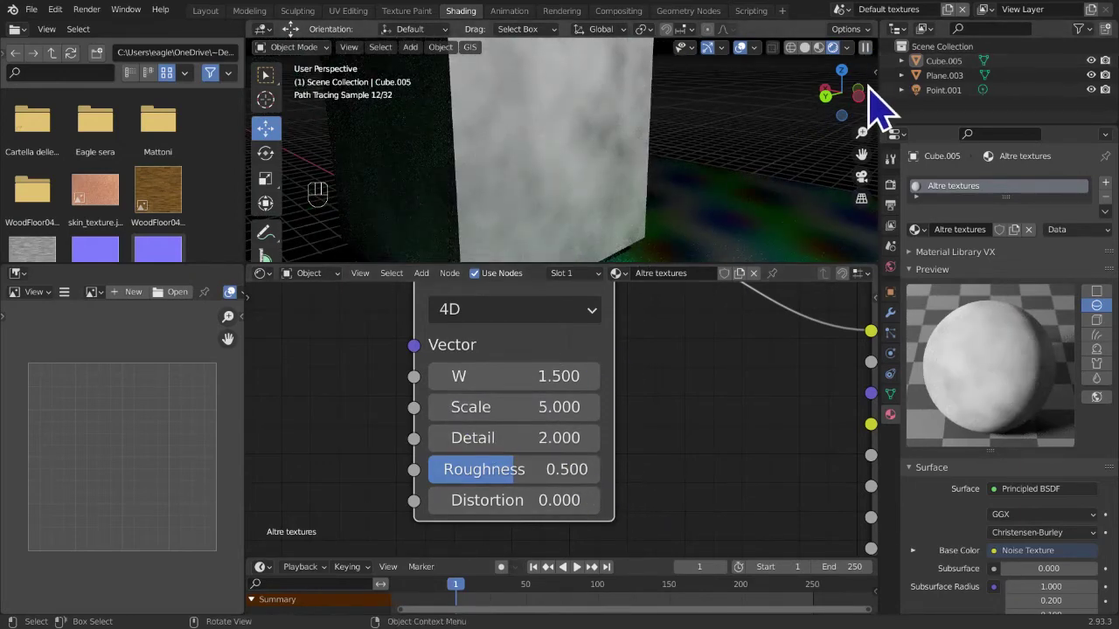
- View the cube side-on and trial the BSDF Roughness at 0 and about 0.056
left_click(878, 125)
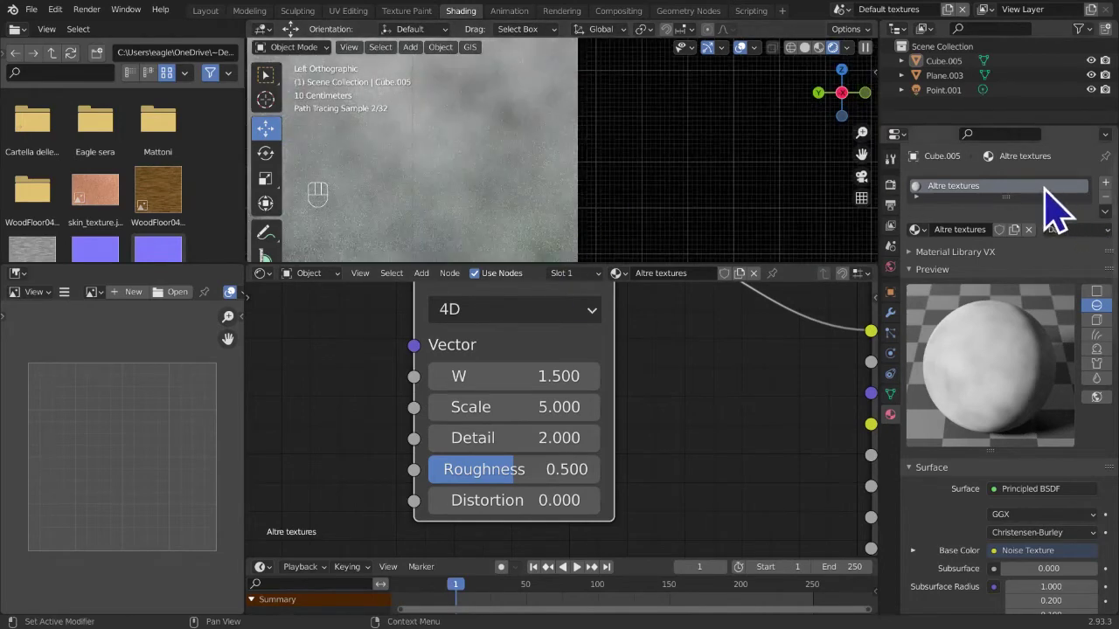
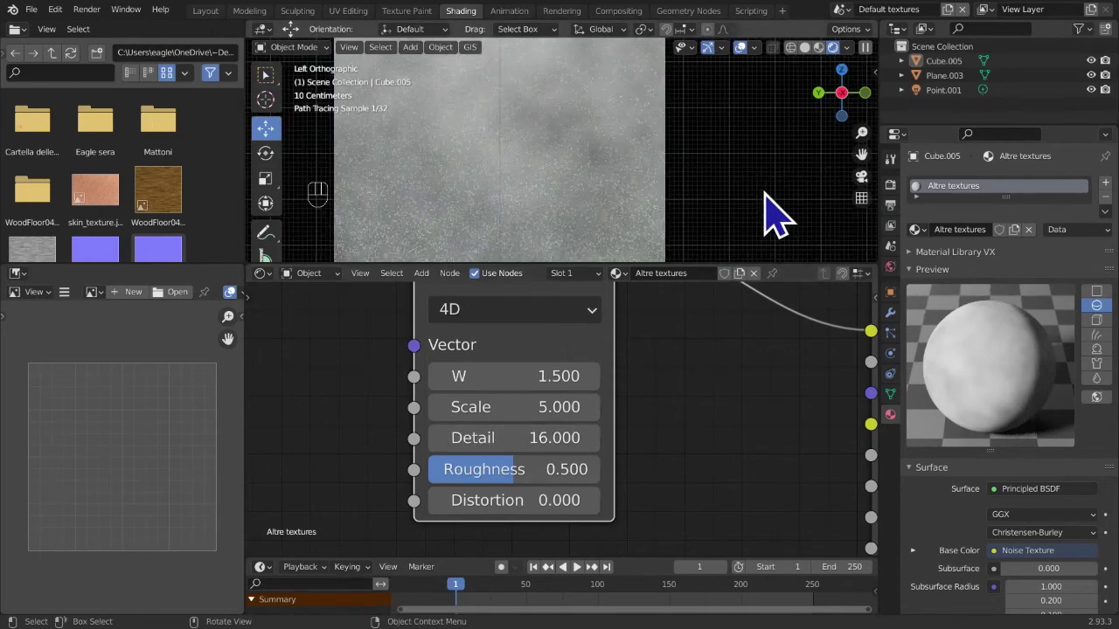
left_click_drag(531, 497, 445, 494)
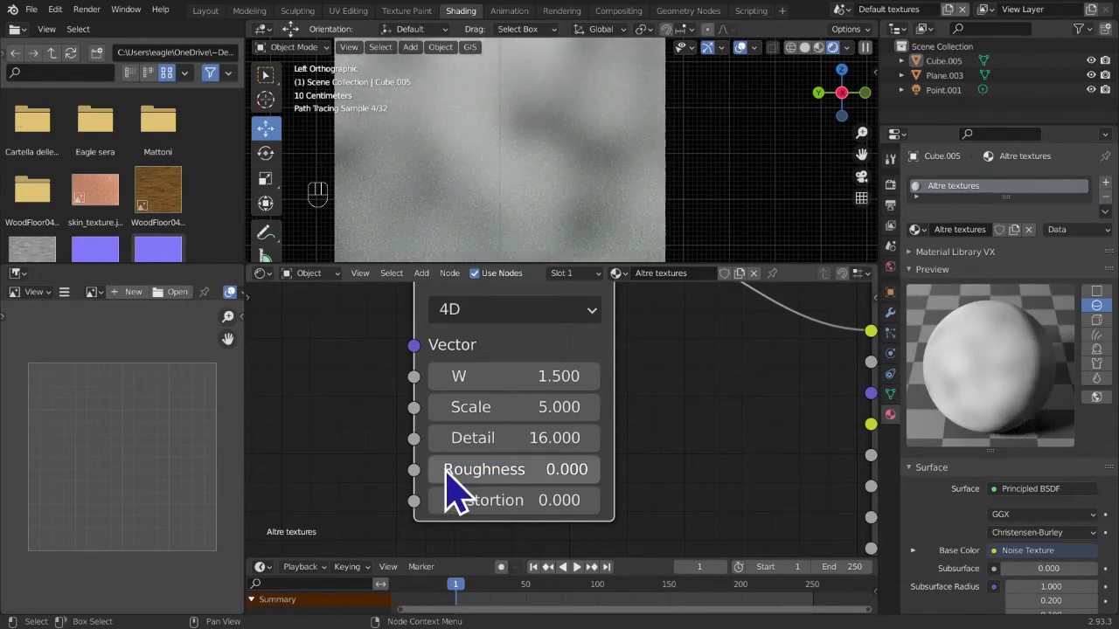
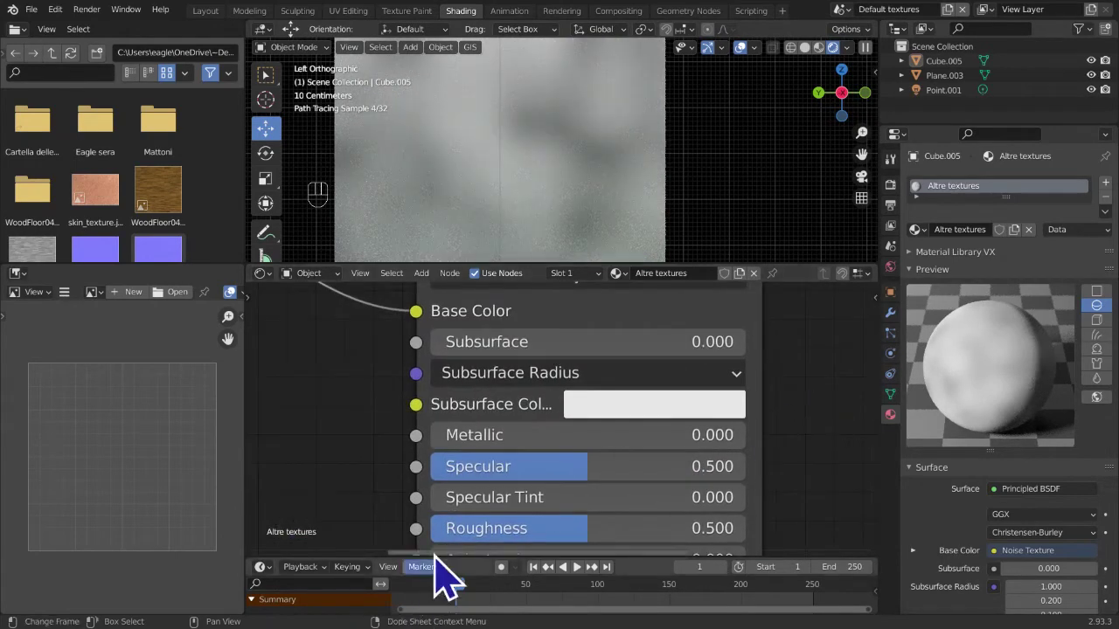
middle_click(457, 557)
left_click_drag(580, 493, 447, 489)
middle_click(406, 474)
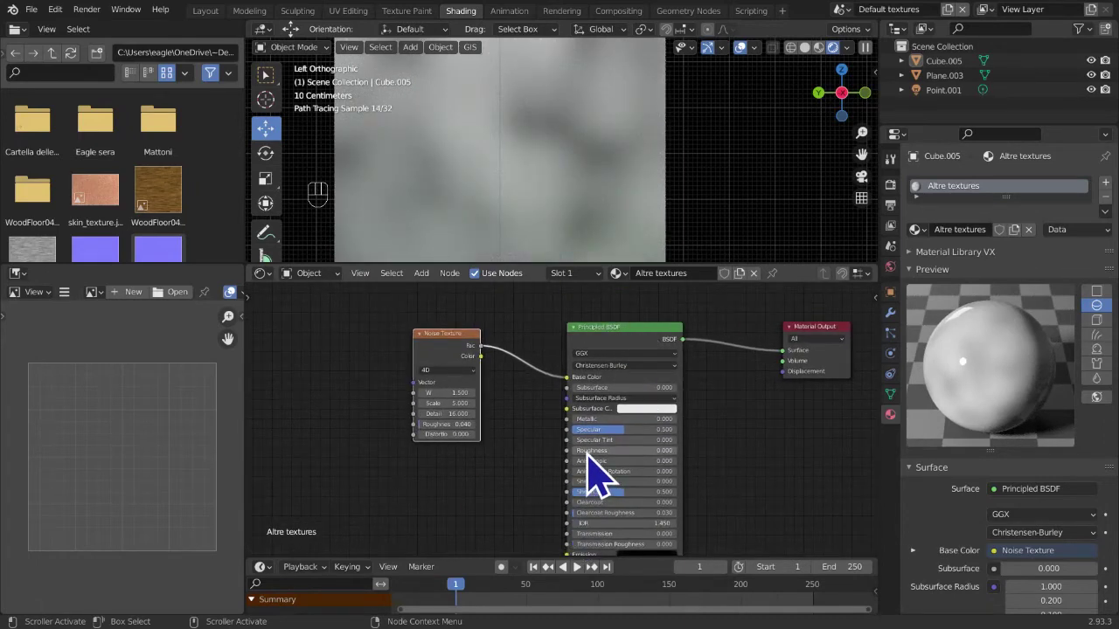
left_click_drag(603, 475, 637, 465)
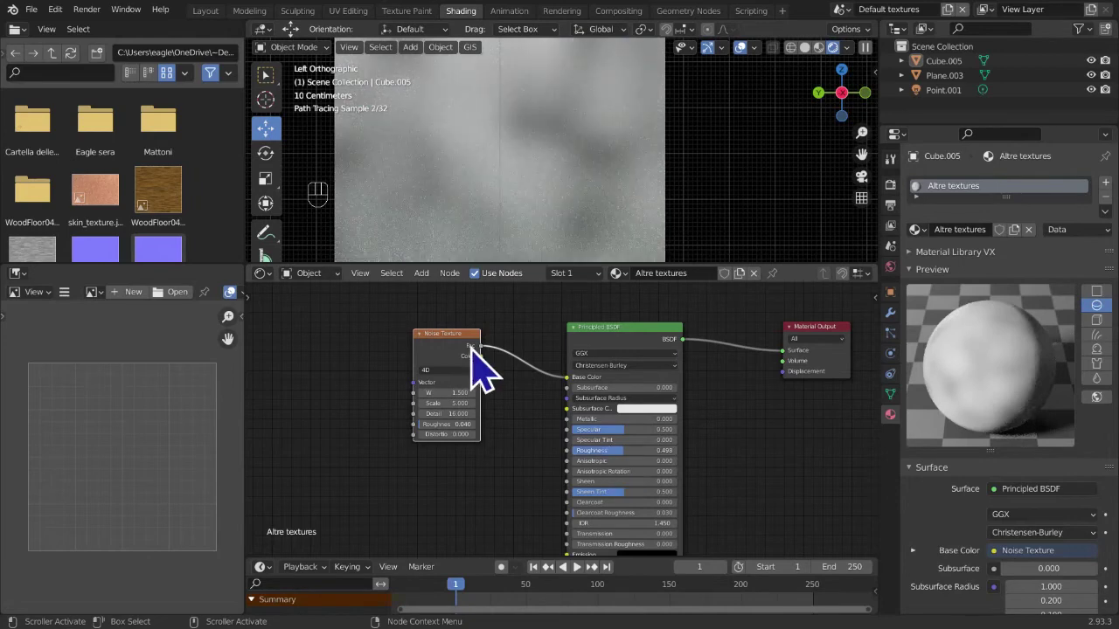
- Link the Noise Texture output into the Principled BSDF Roughness socket
left_click_drag(504, 370, 498, 372)
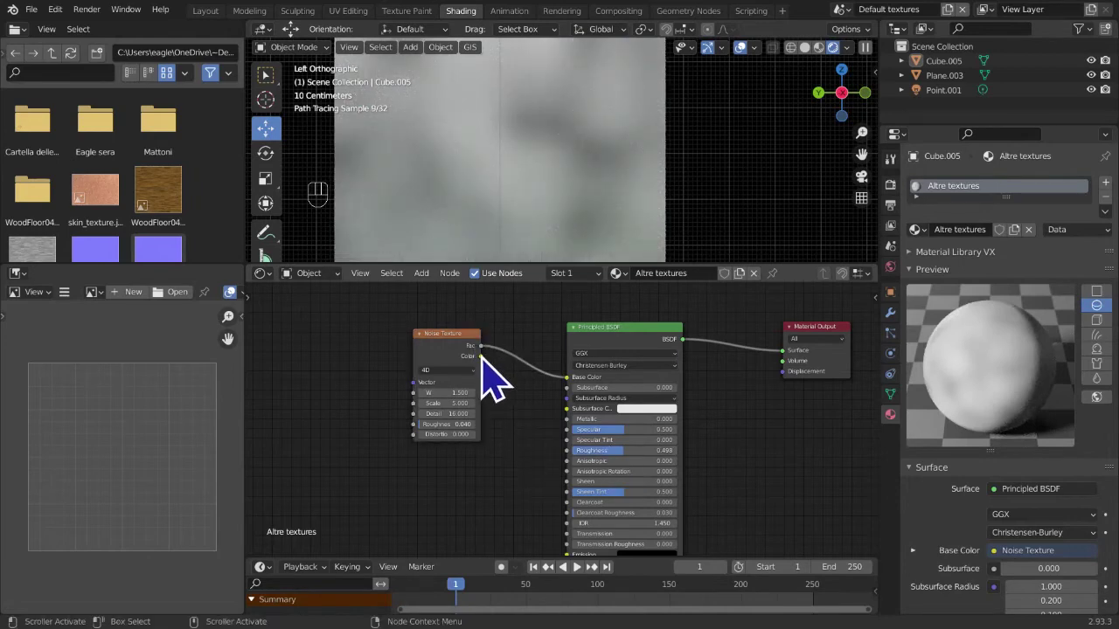
left_click(493, 368)
left_click_drag(497, 370, 583, 474)
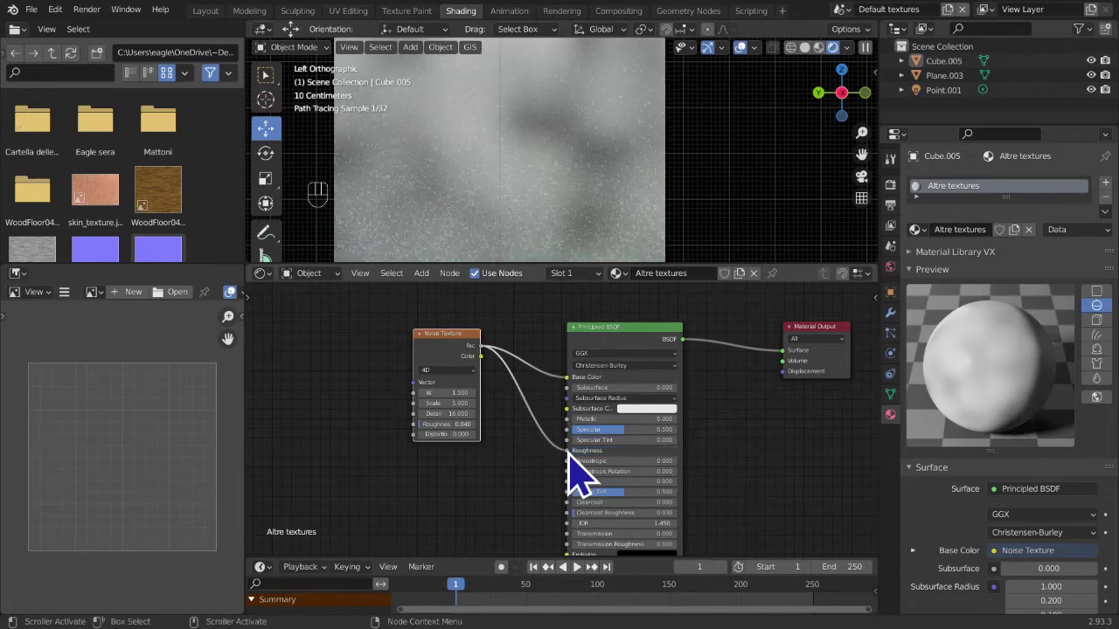
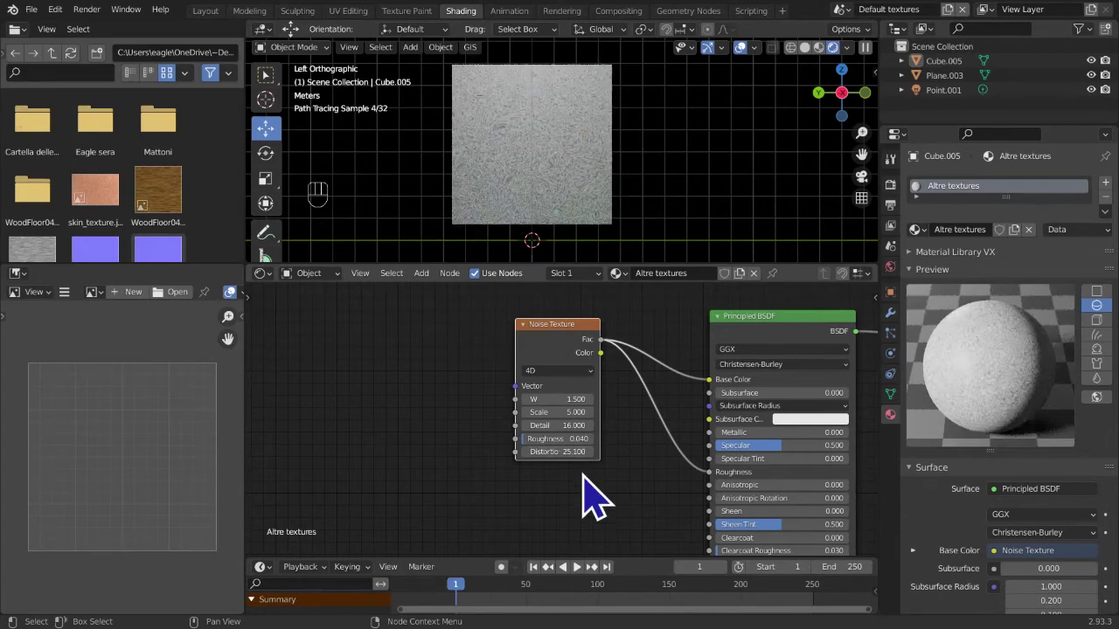
- Remove the Noise Texture node and add a Voronoi Texture (3D, F1, Euclidean, Scale 5)
key("ctrl+z")
middle_click(406, 416)
key("x")
key("shift+a")
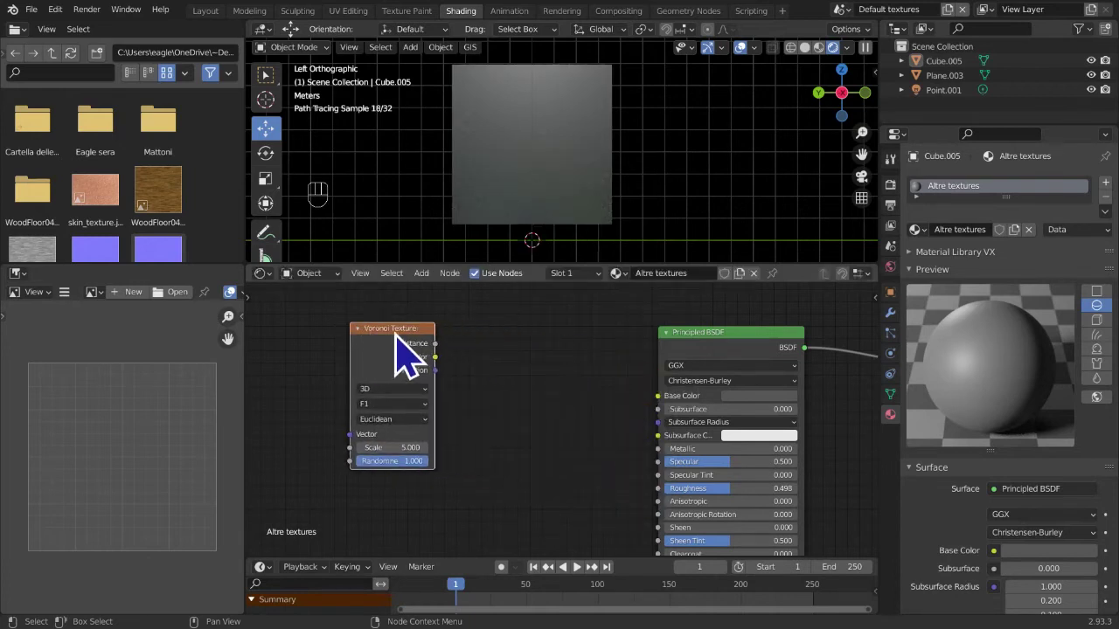
- Wire the Voronoi Texture toward the Base Color and reposition the node
left_click_drag(453, 361, 665, 411)
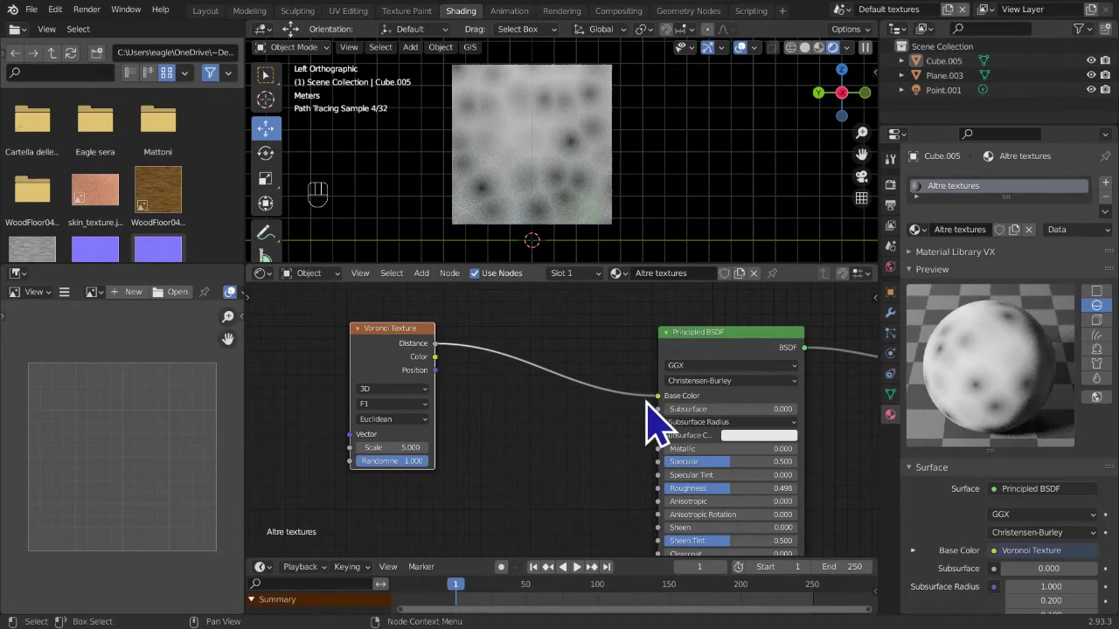
middle_click(605, 420)
left_click(396, 380)
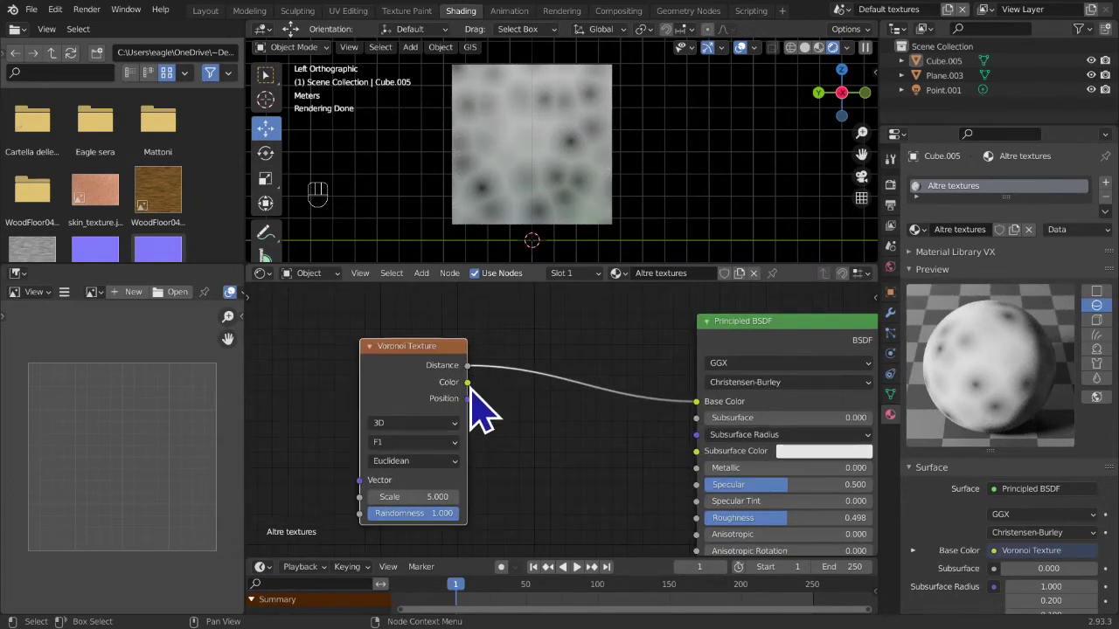
left_click(445, 399)
left_click(441, 398)
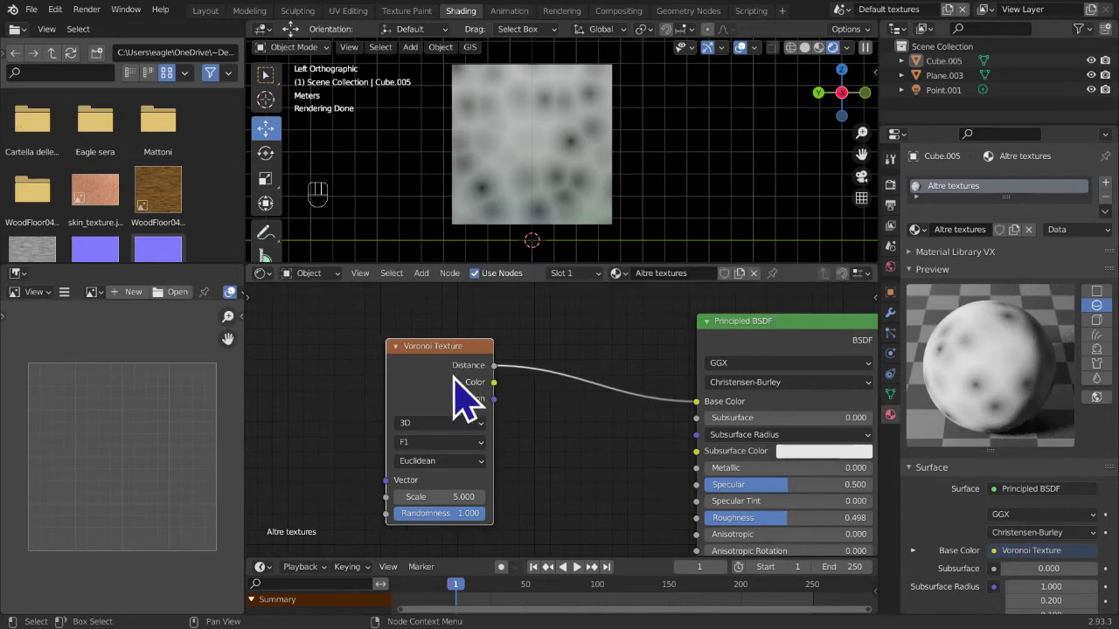
left_click_drag(516, 409, 622, 459)
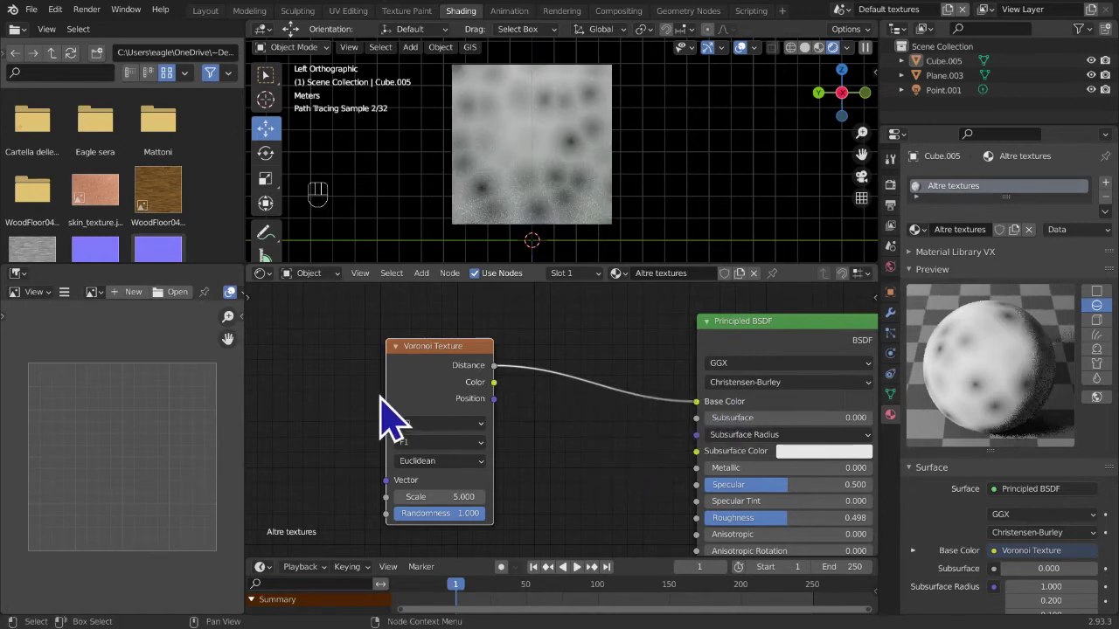
- Plug the Voronoi Color output into Base Color and check the multicoloured cells in the viewport
middle_click(430, 405)
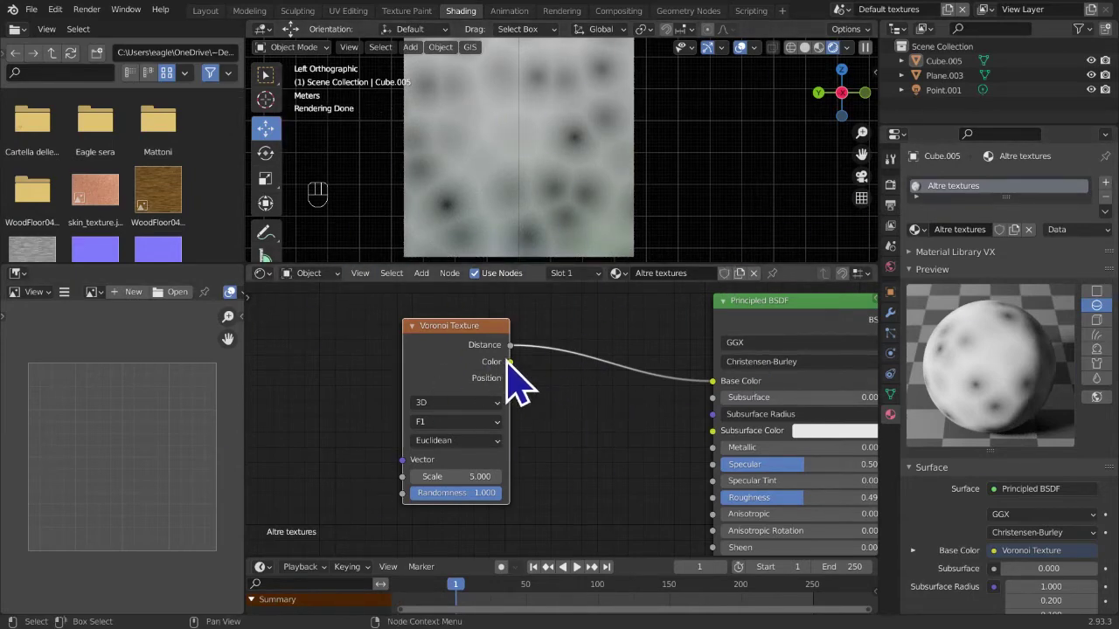
left_click_drag(534, 378, 502, 386)
left_click(507, 385)
left_click_drag(532, 386, 734, 408)
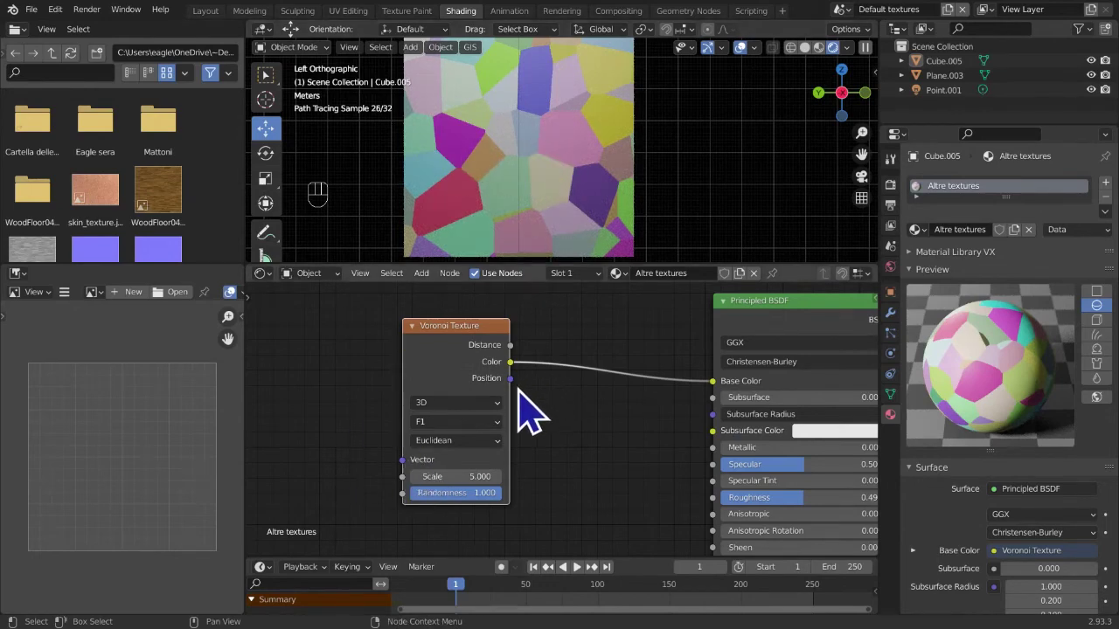
left_click_drag(521, 398, 728, 400)
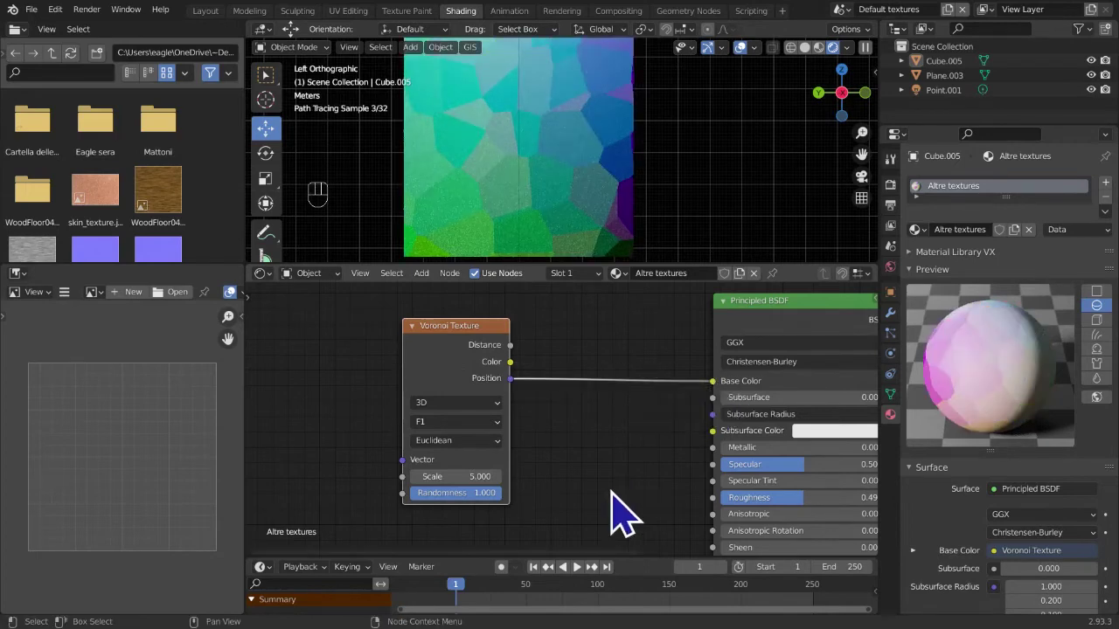
left_click_drag(589, 187, 478, 185)
left_click(570, 218)
left_click(858, 131)
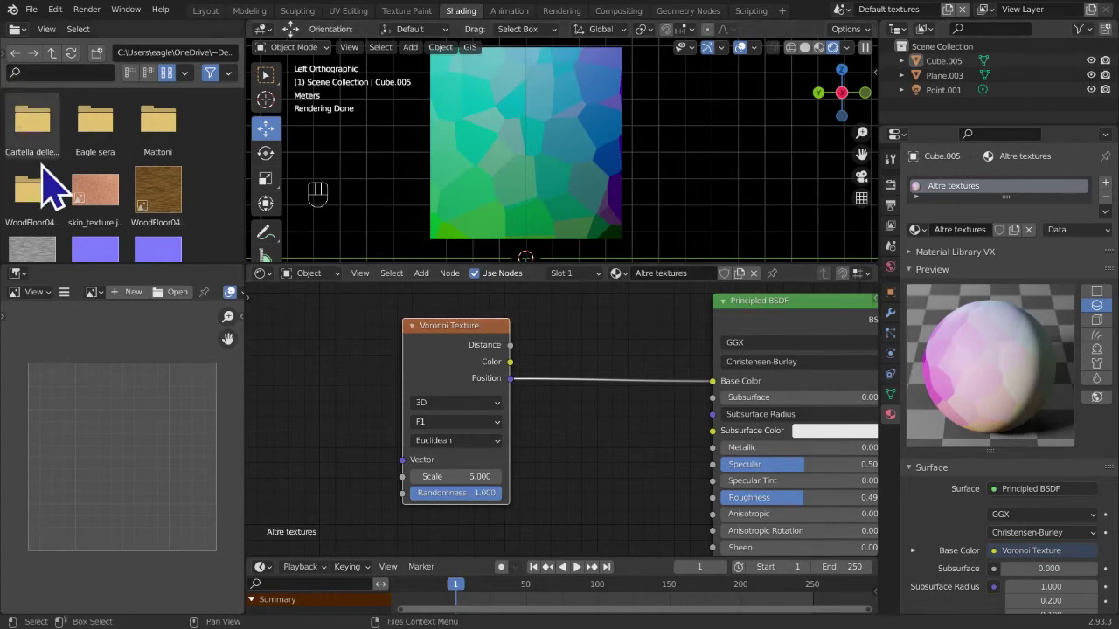
- Feed the Voronoi Distance output into Base Color and try the 1D/2D dimension with W at 1.0
left_click_drag(527, 373, 725, 409)
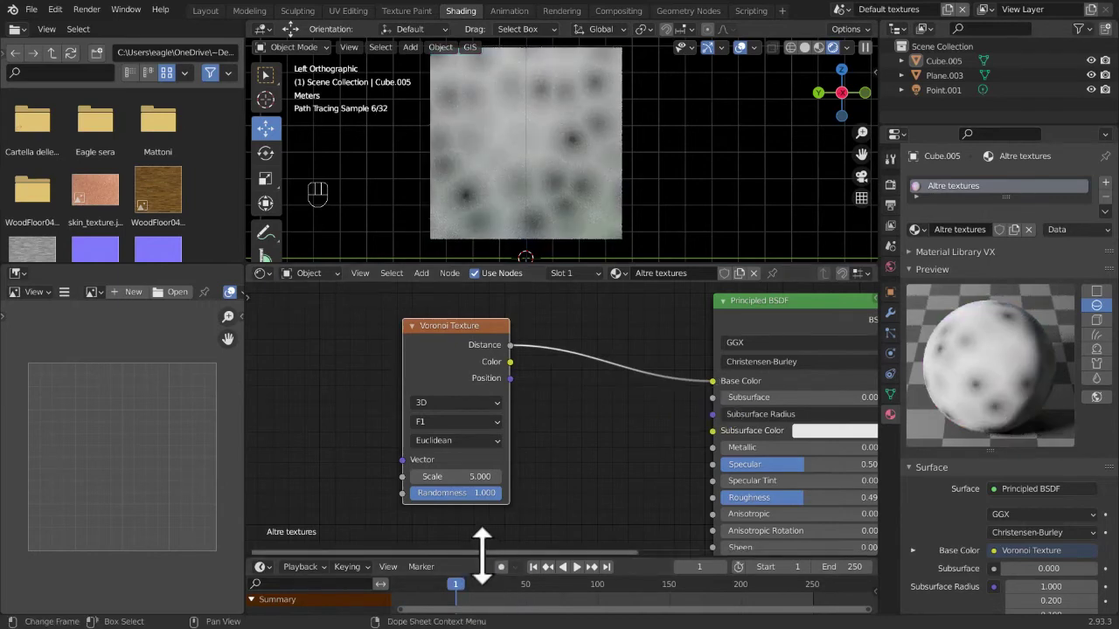
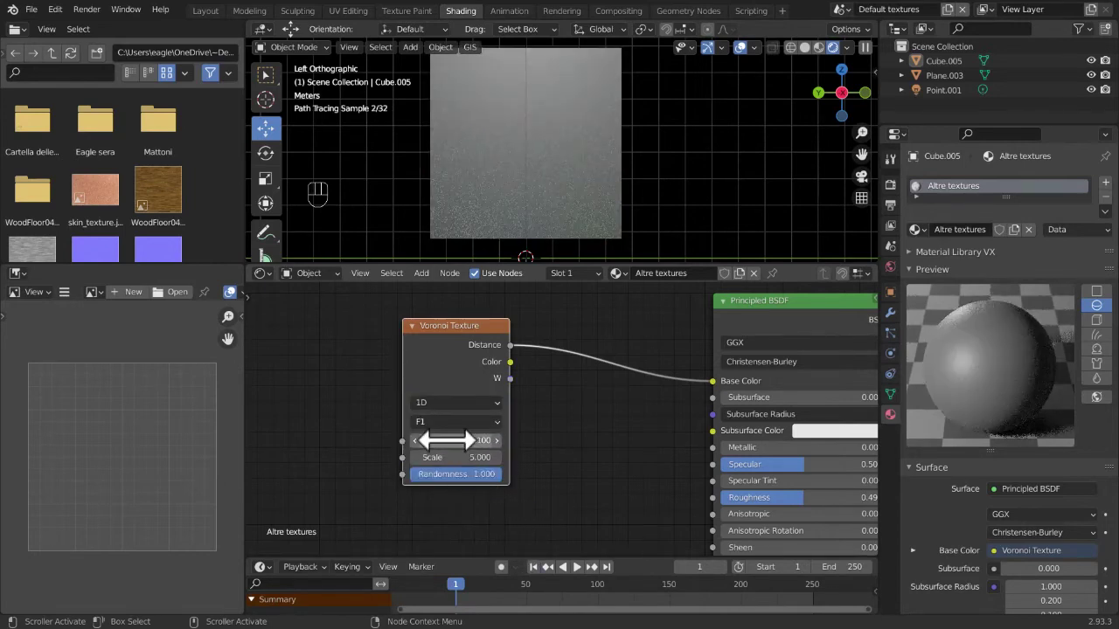
key("ctrl+z")
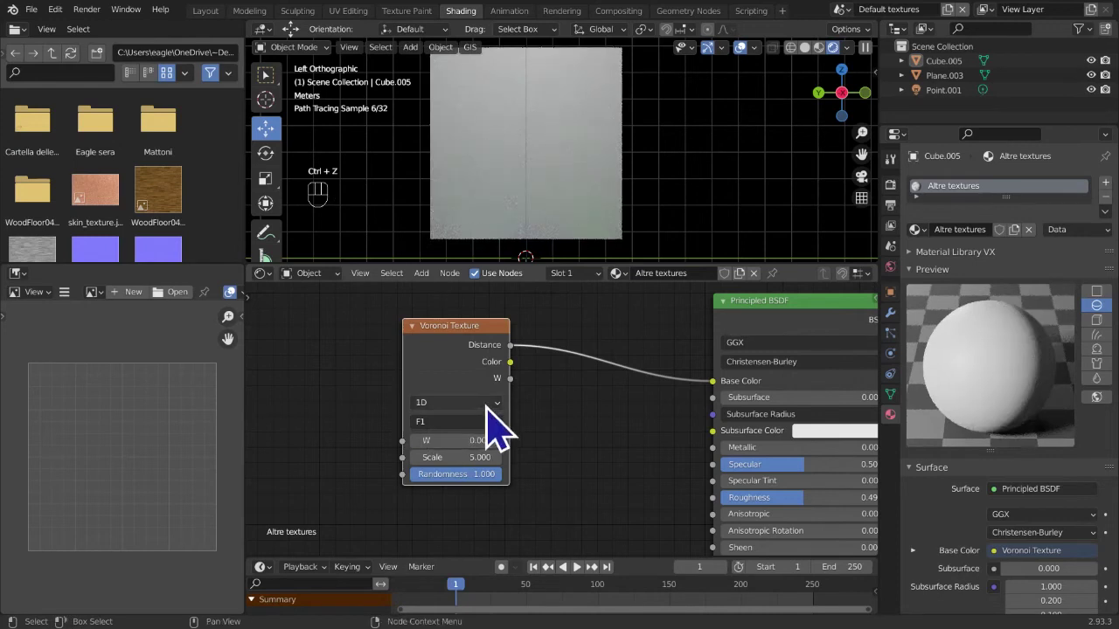
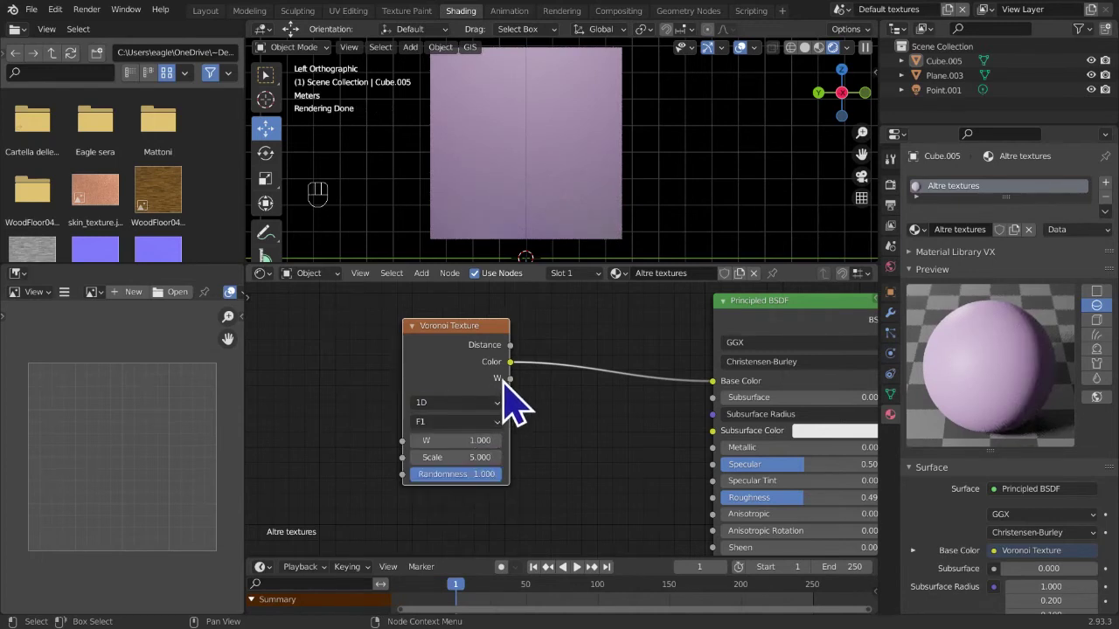
left_click_drag(525, 402, 734, 404)
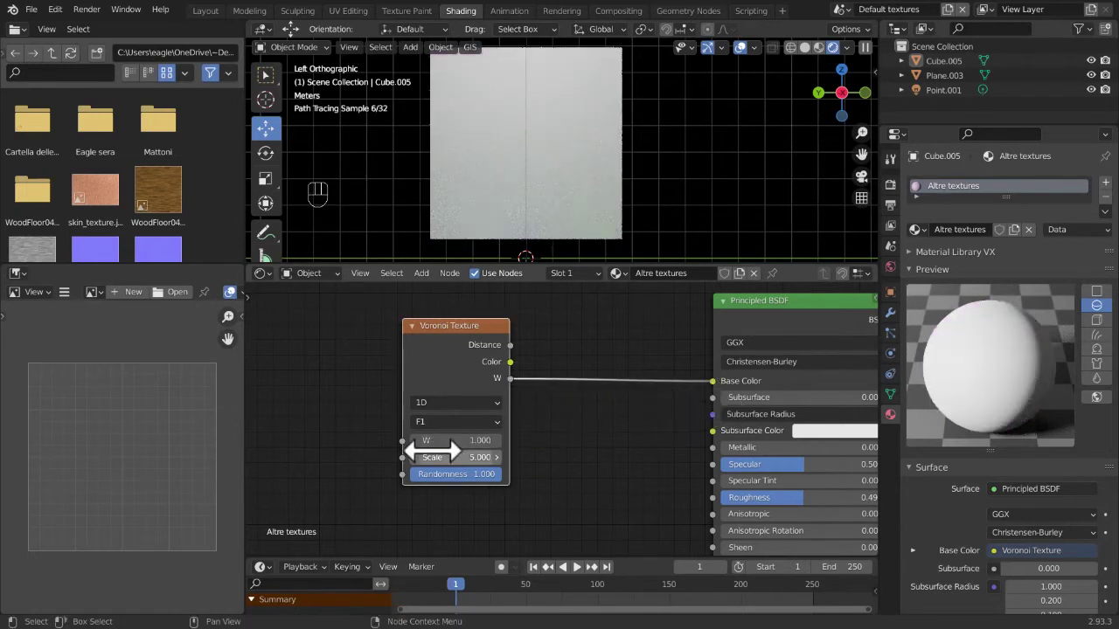
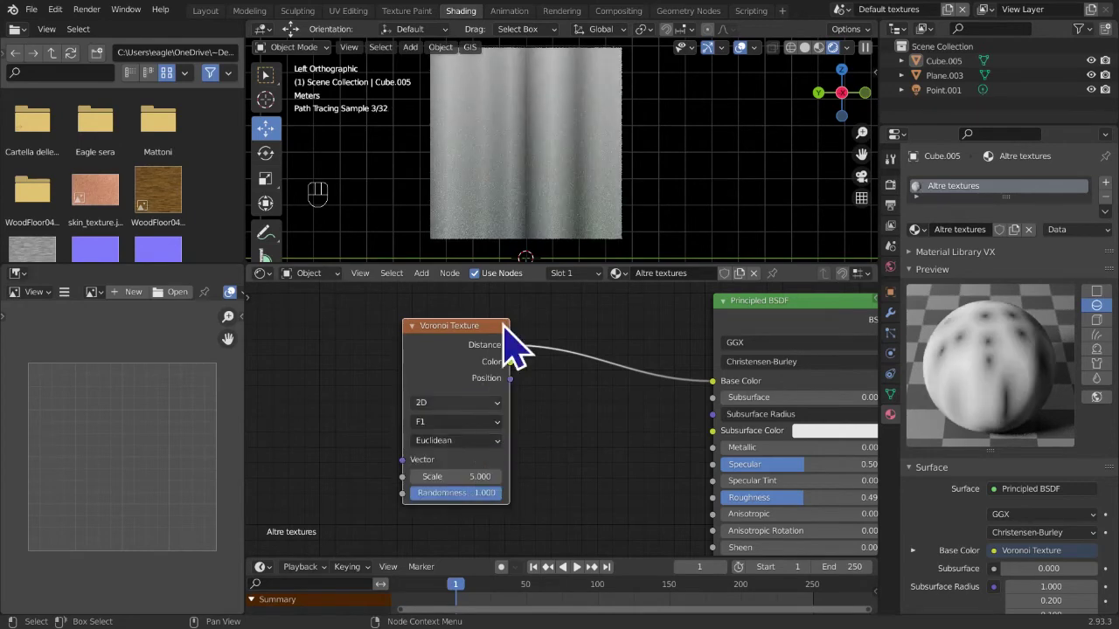
- Orbit around the cube to inspect the Voronoi pattern in perspective
left_click_drag(570, 215, 450, 382)
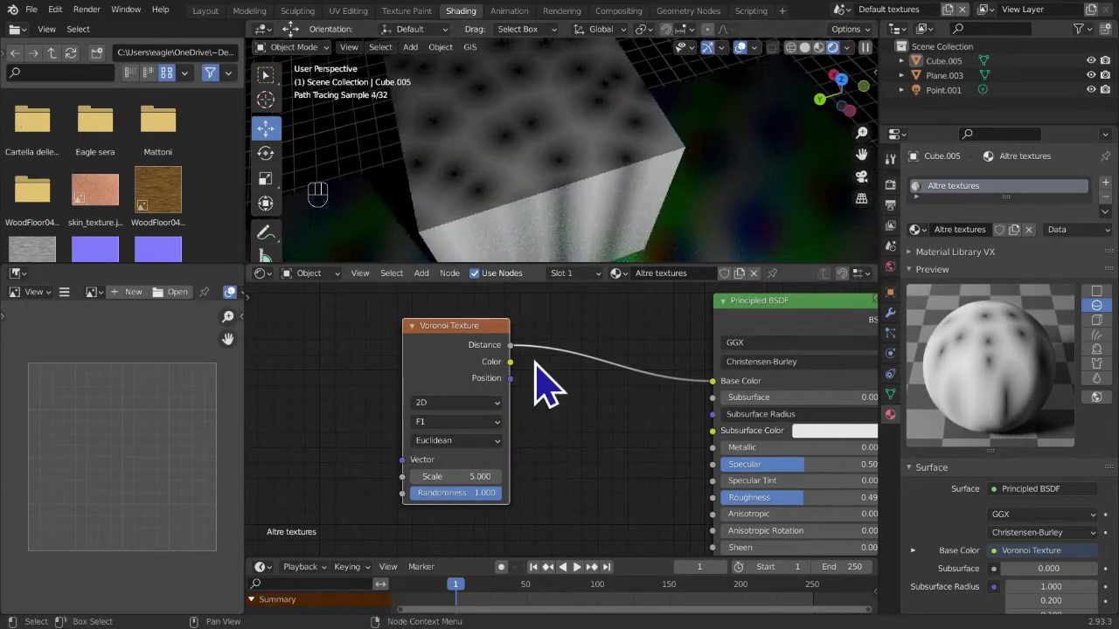
left_click_drag(530, 387, 692, 410)
left_click_drag(555, 393, 742, 401)
left_click_drag(537, 241, 555, 184)
left_click_drag(556, 183, 642, 143)
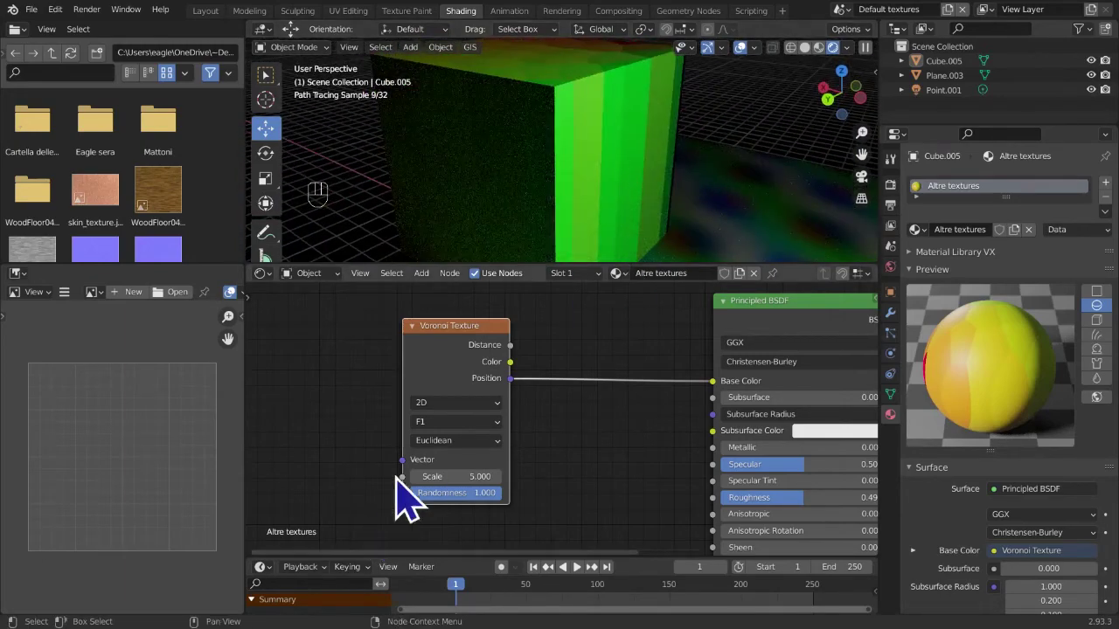
left_click(560, 355)
left_click_drag(458, 377, 457, 405)
left_click_drag(453, 429, 475, 444)
left_click_drag(662, 183, 604, 186)
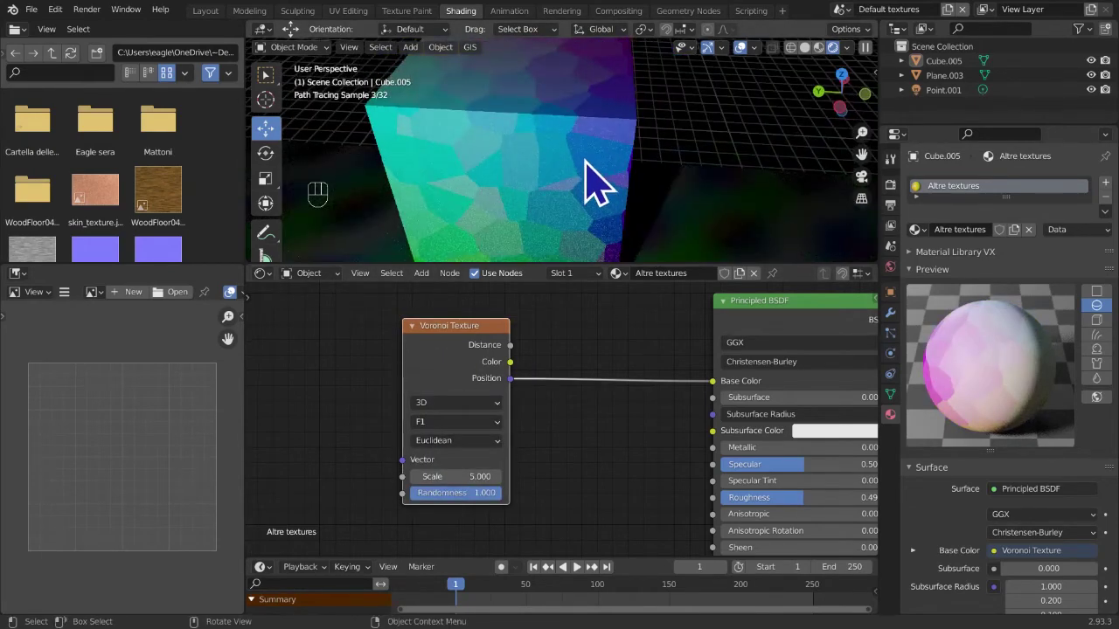
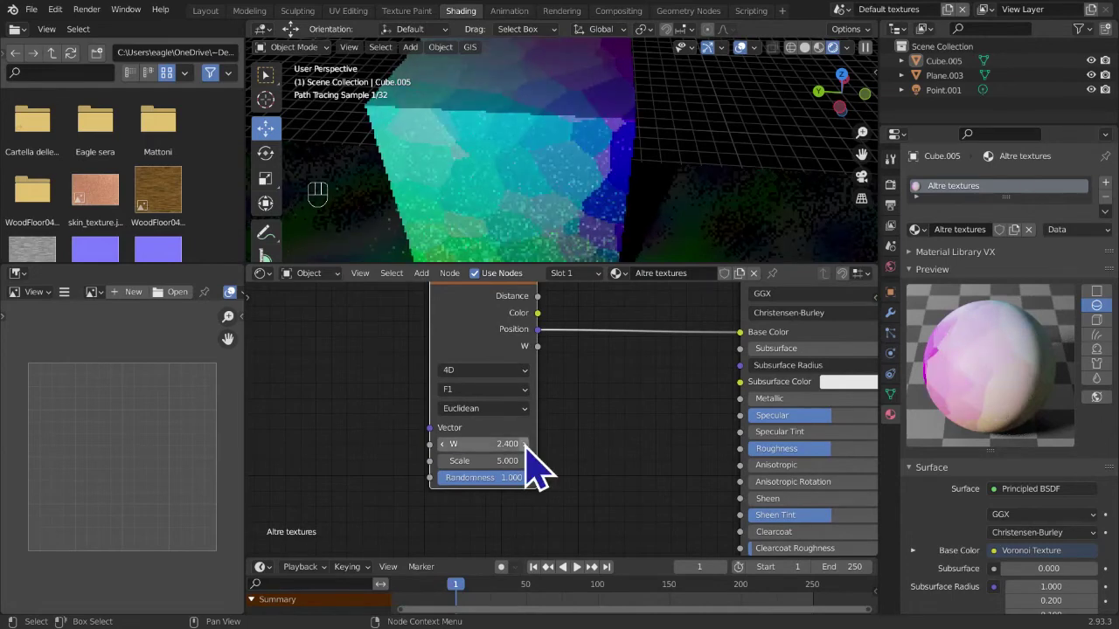
- Set the Voronoi texture's W value to about 1.3
left_click_drag(537, 453, 537, 453)
left_click(536, 453)
left_click(537, 452)
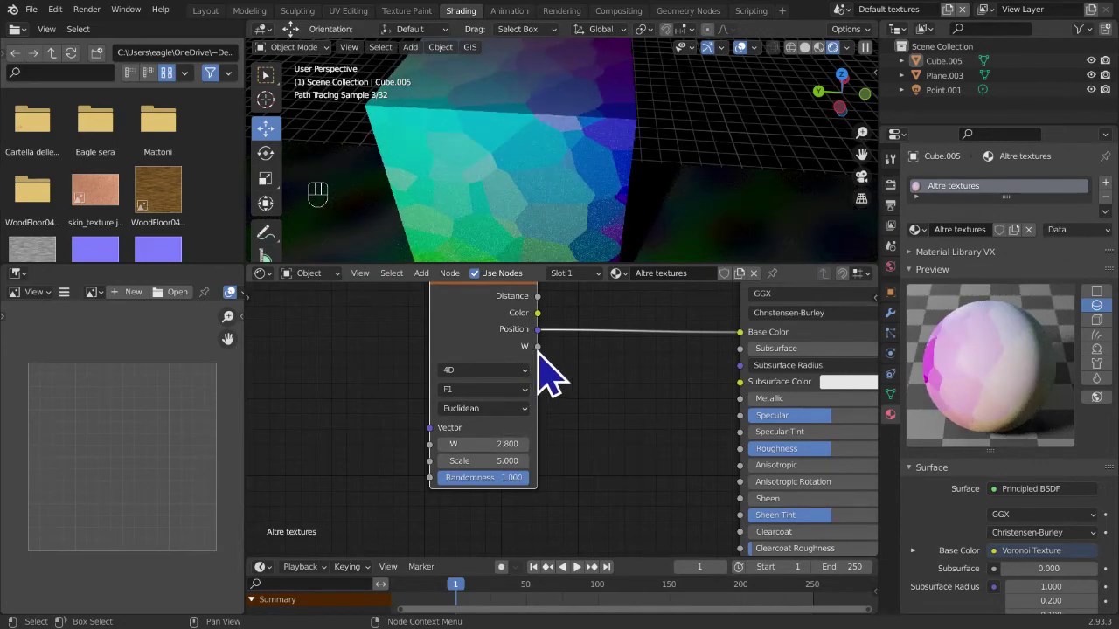
left_click_drag(549, 364, 707, 412)
middle_click(595, 473)
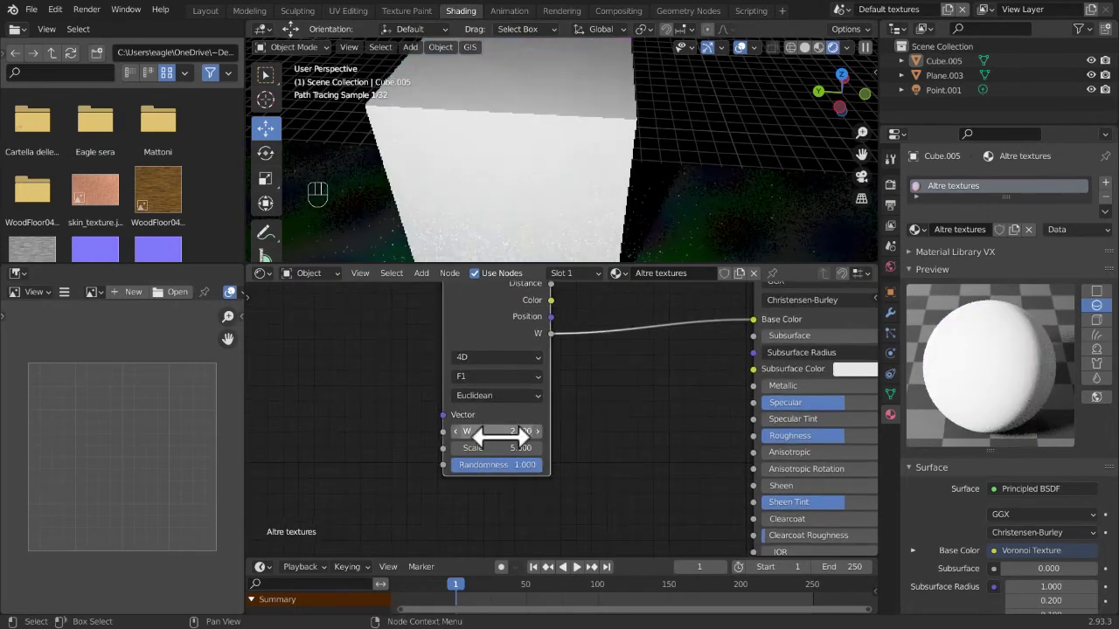
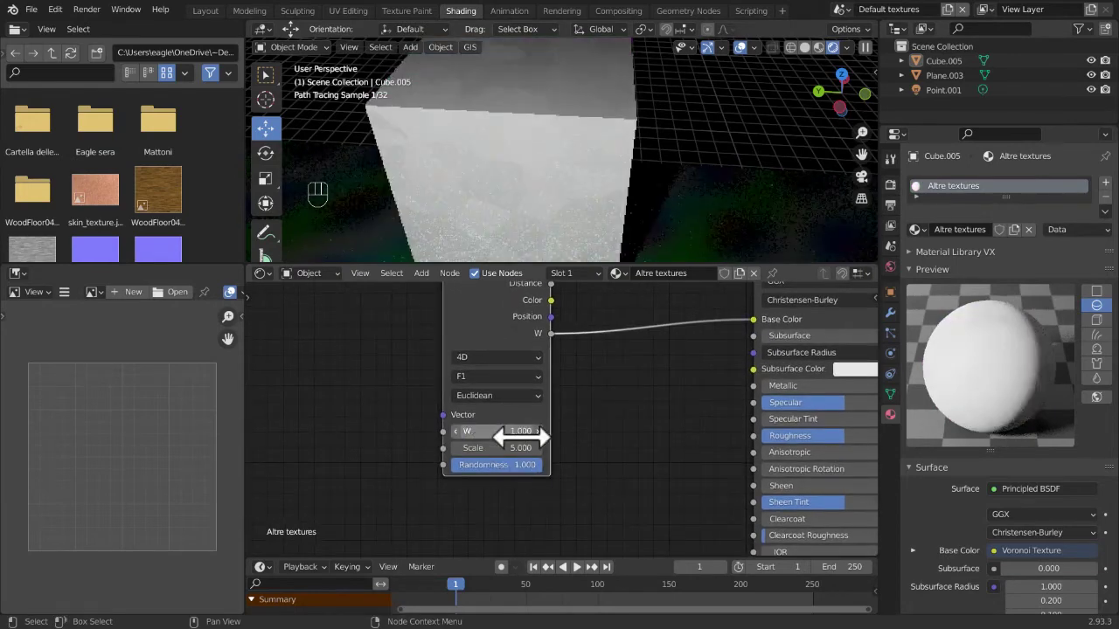
left_click(554, 457)
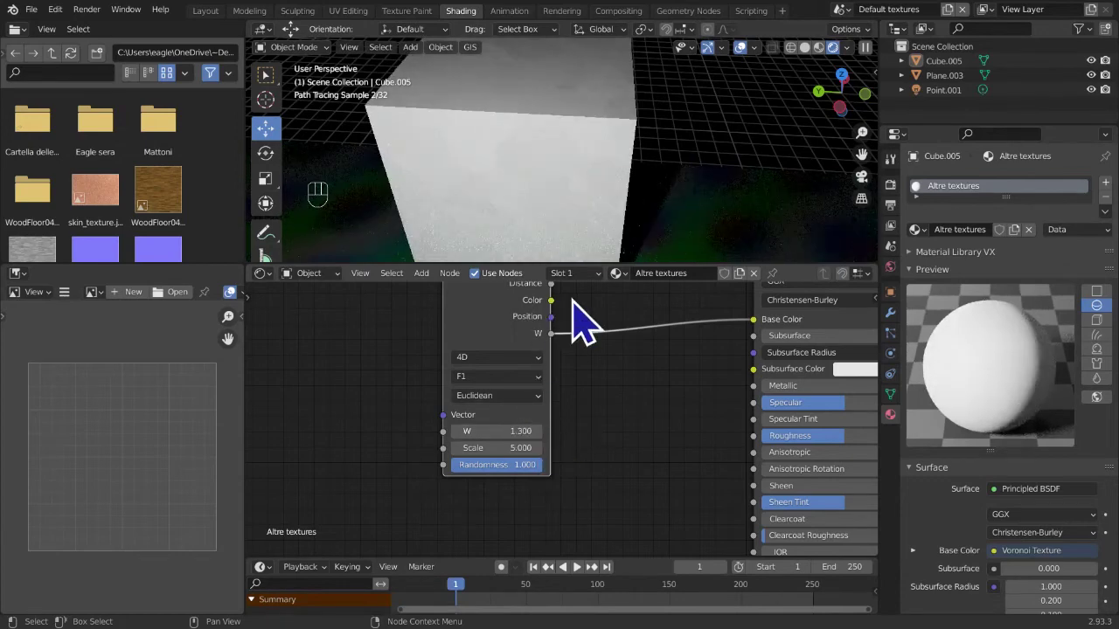
middle_click(560, 357)
left_click_drag(559, 328, 688, 469)
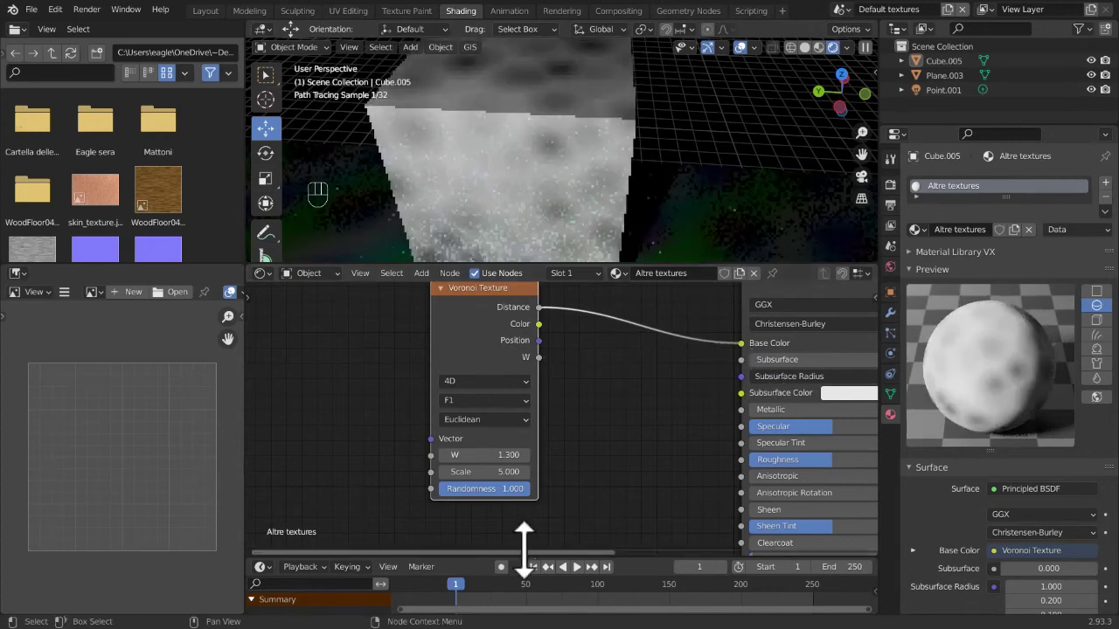
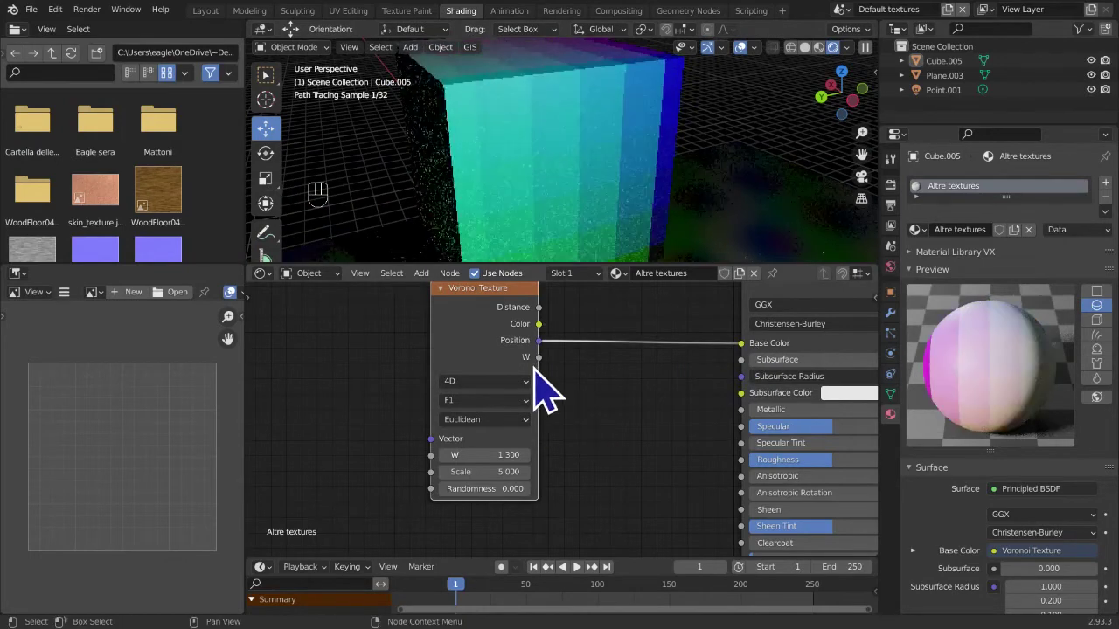
- Feed the Voronoi Color output into Base Color, then return to the greyscale Distance output
left_click_drag(554, 334, 540, 321)
left_click_drag(552, 326, 597, 506)
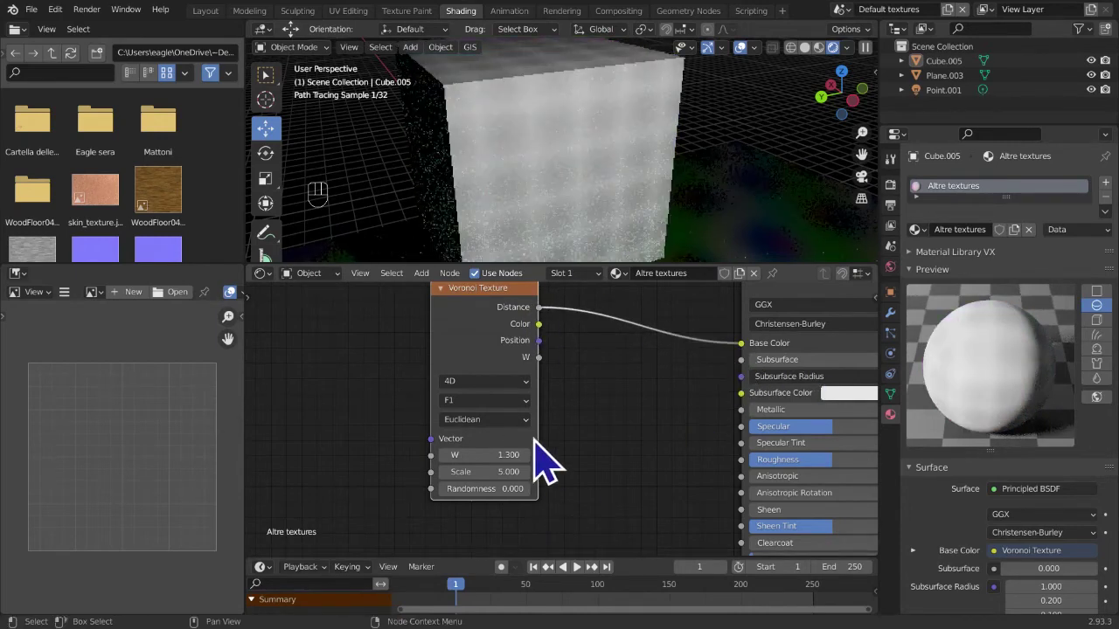
left_click_drag(474, 500, 545, 508)
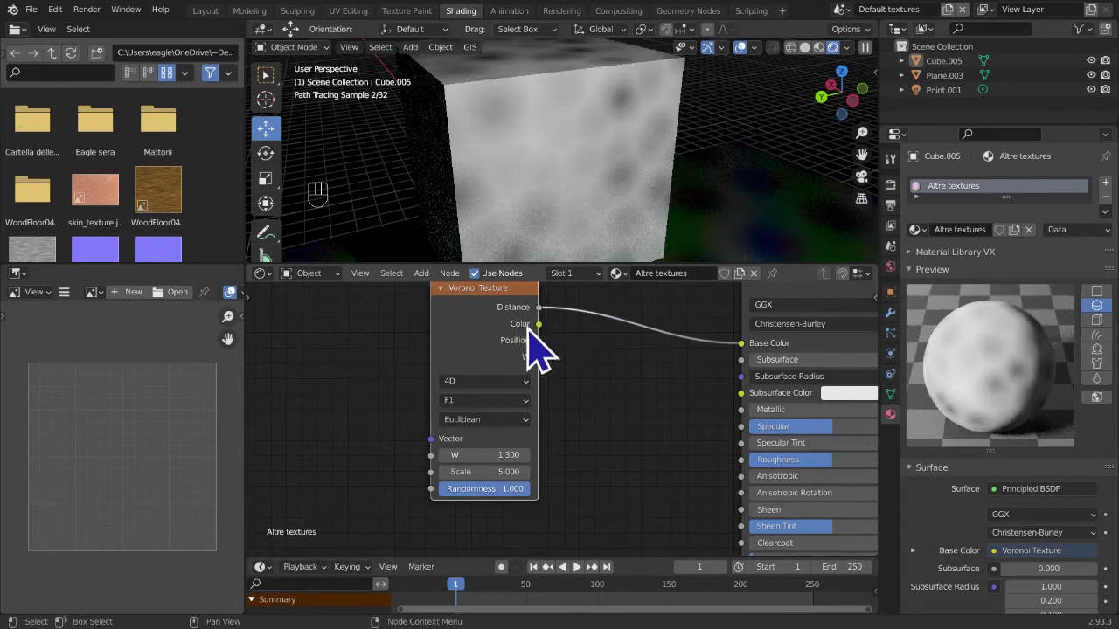
left_click_drag(555, 344, 593, 390)
left_click_drag(562, 365, 762, 366)
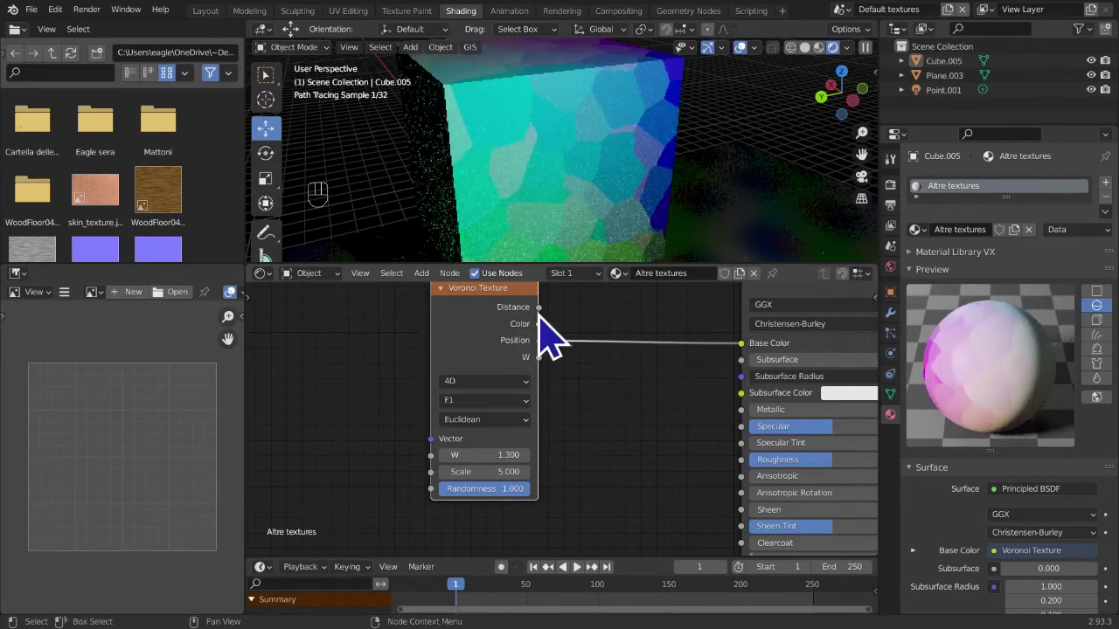
left_click_drag(552, 326, 444, 426)
left_click(512, 431)
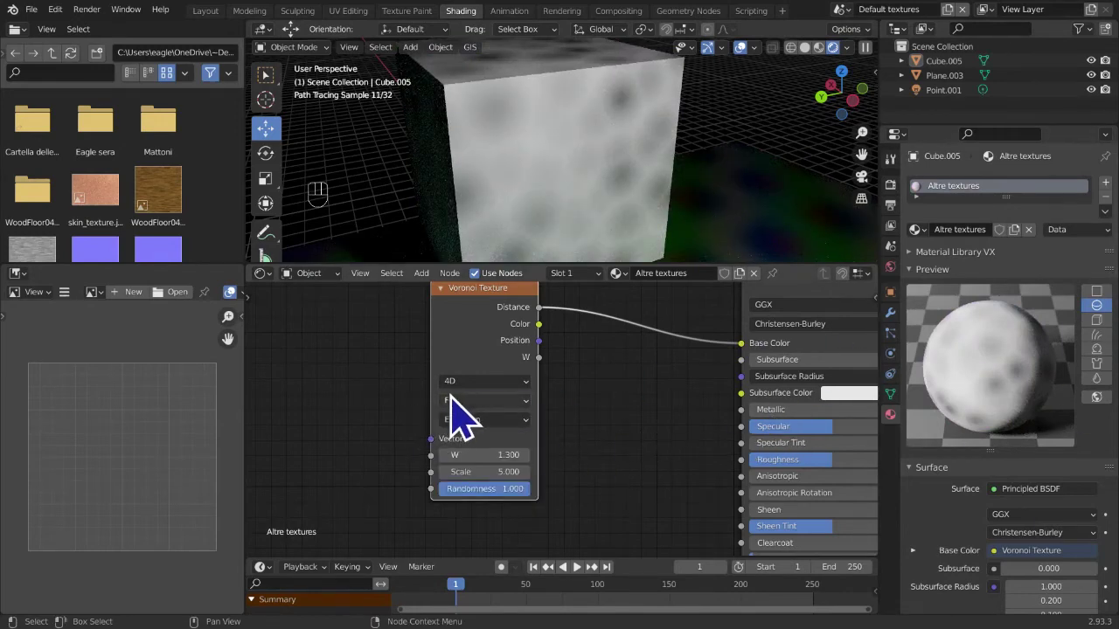
left_click_drag(466, 412, 477, 461)
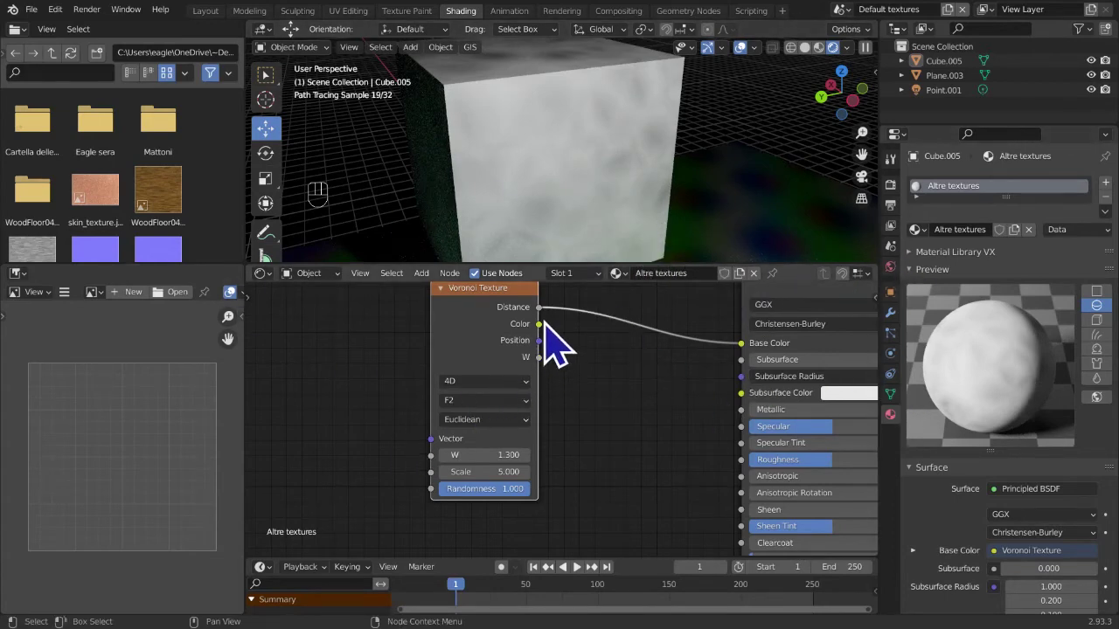
- Try another coloured Voronoi feature variant on the cube, then revert to the grey pattern
left_click_drag(560, 344, 764, 360)
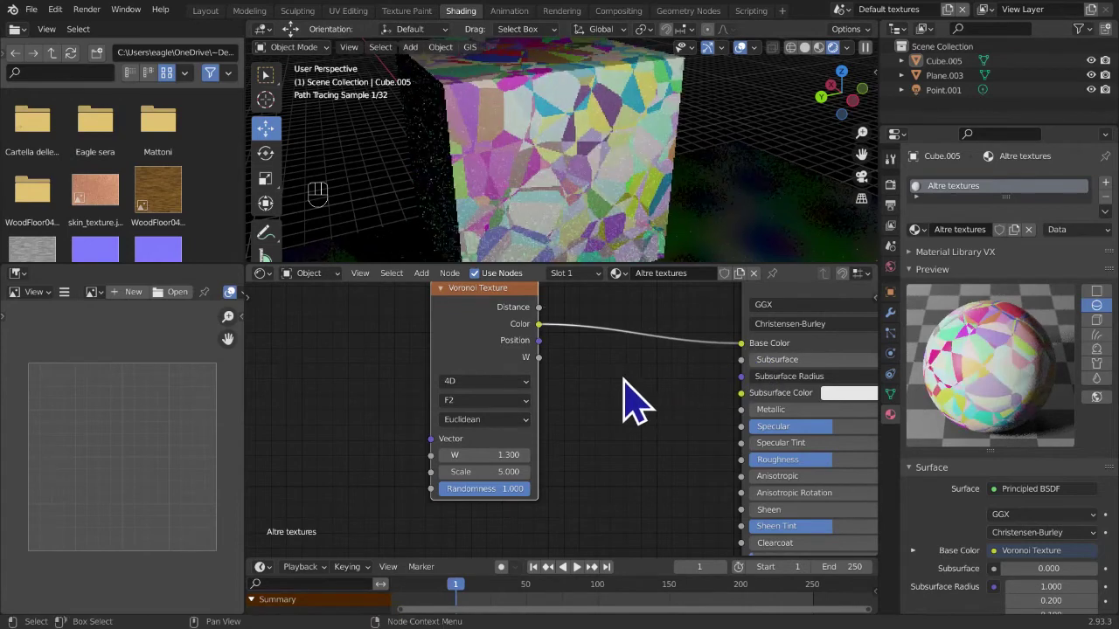
left_click(508, 423)
left_click(489, 459)
left_click_drag(558, 362, 557, 438)
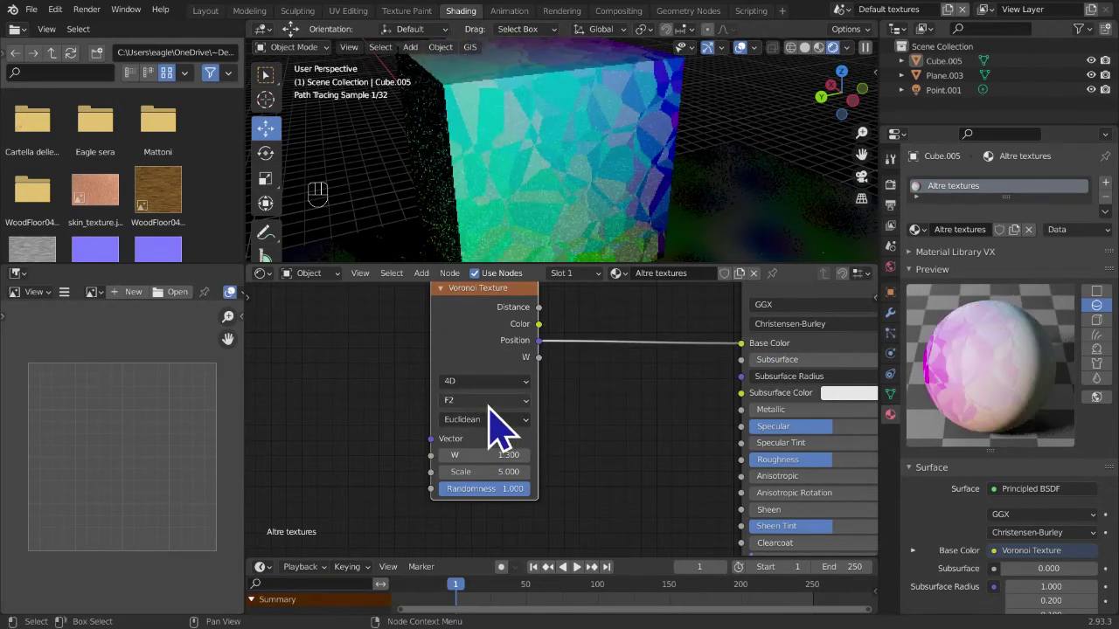
left_click_drag(504, 429, 556, 394)
left_click_drag(750, 336, 353, 458)
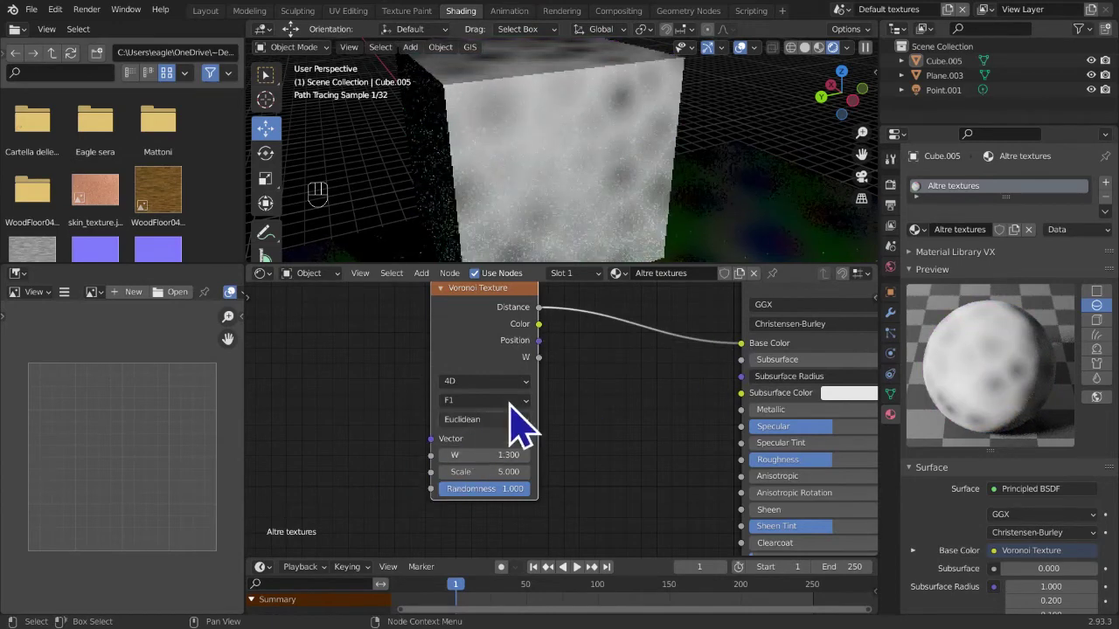
left_click_drag(522, 416, 507, 443)
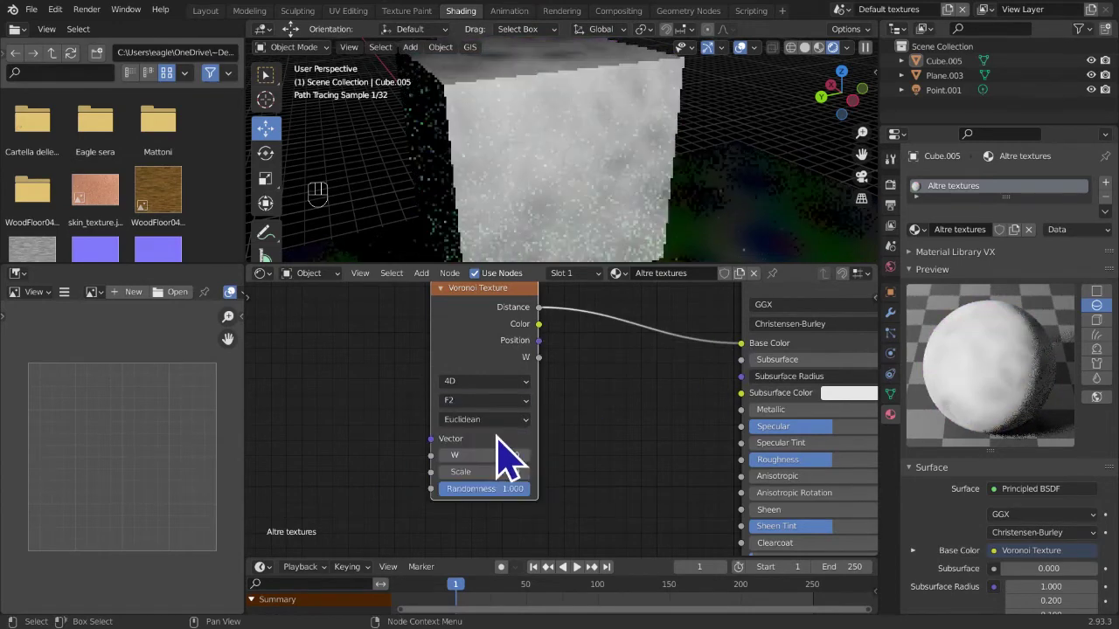
- Switch the Voronoi feature to Distance to Edge so the cube shows dark cell outlines
left_click_drag(511, 420, 490, 448)
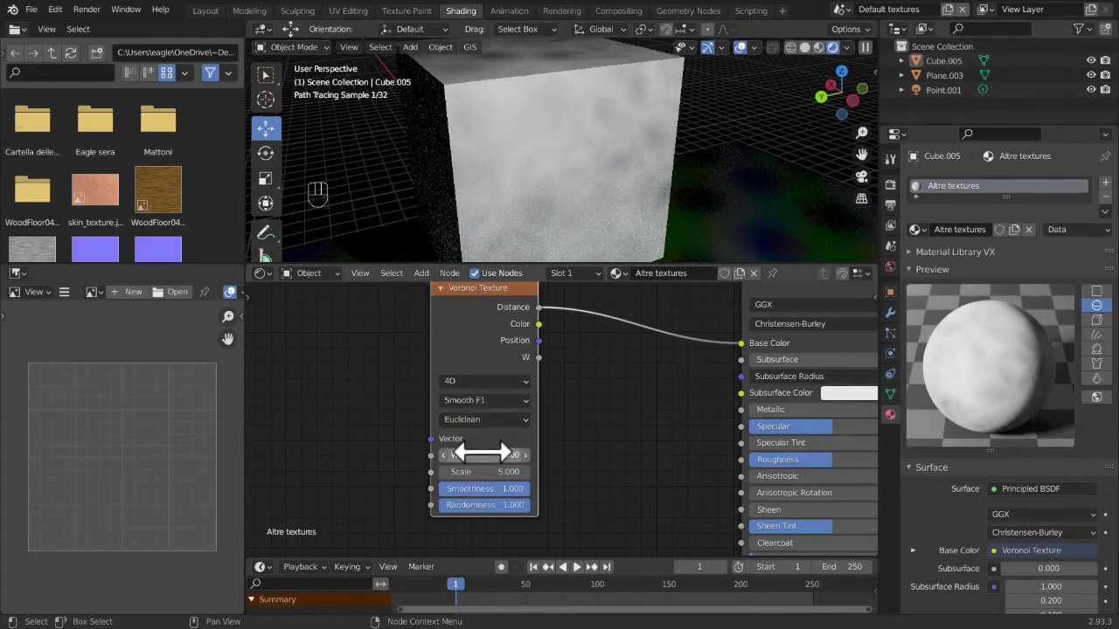
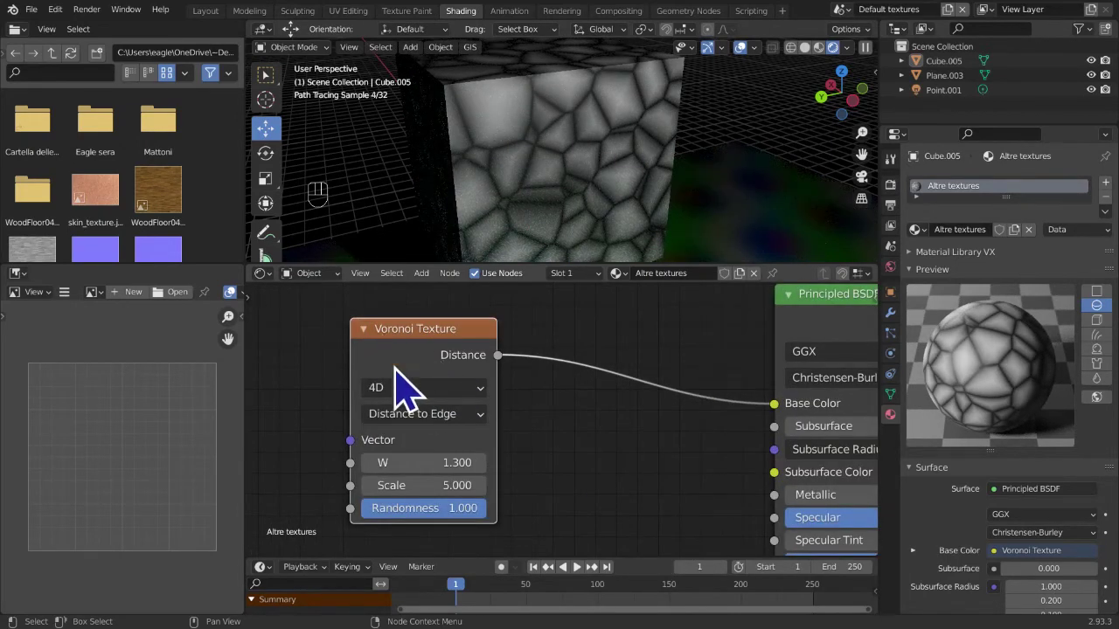
left_click(436, 441)
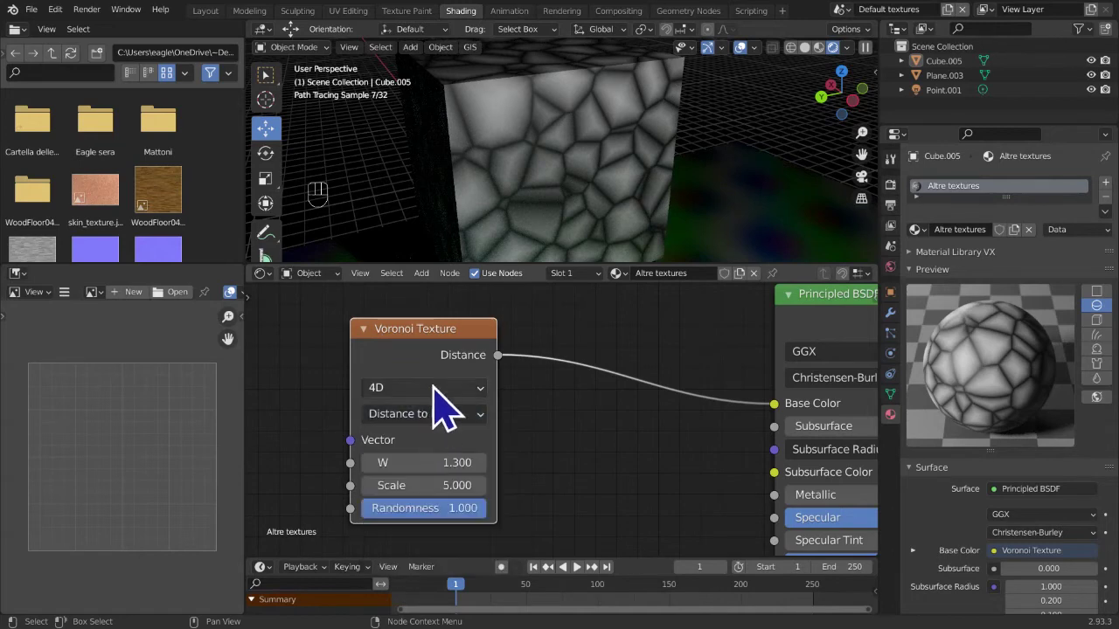
left_click(465, 374)
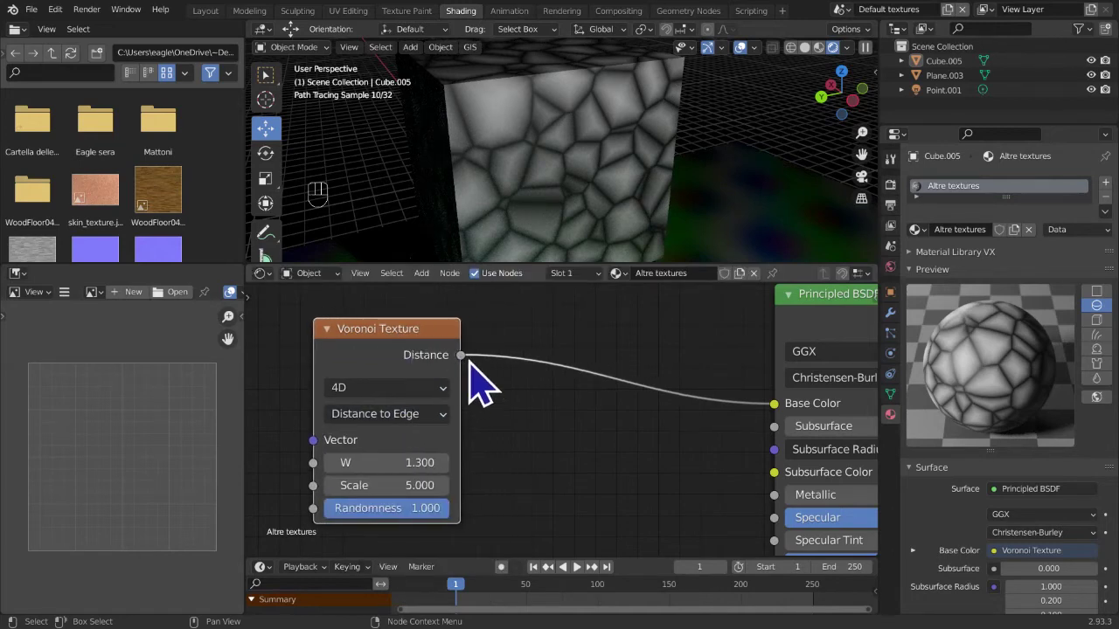
left_click_drag(479, 379, 469, 387)
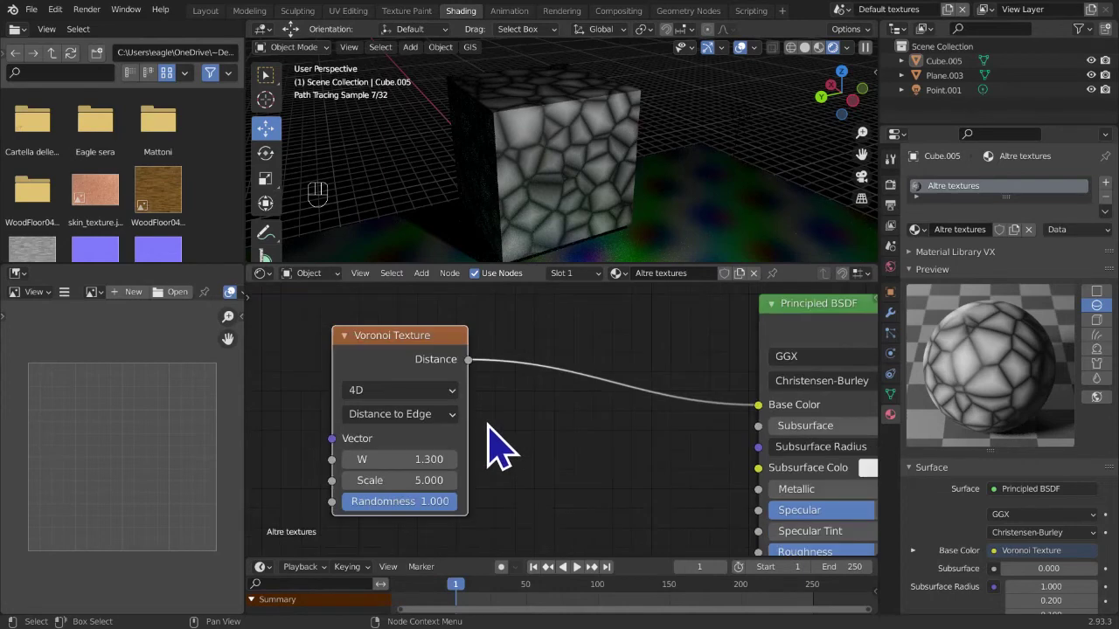
- Frame the node tree and unplug the Voronoi texture from Base Color, cancelling the add-node menu
middle_click(528, 439)
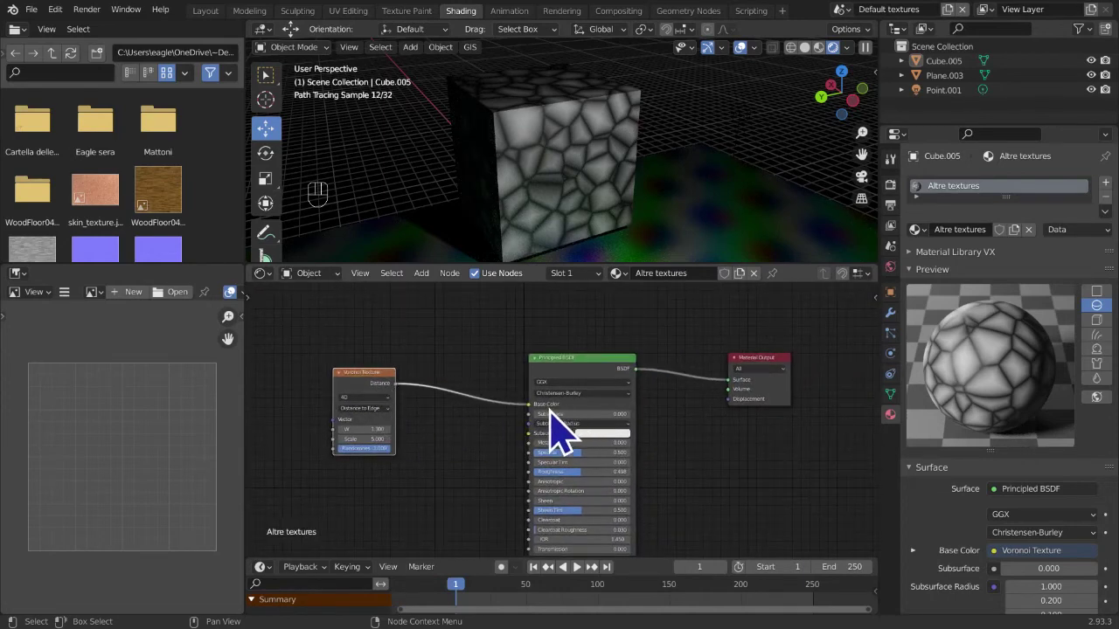
left_click_drag(543, 430, 502, 435)
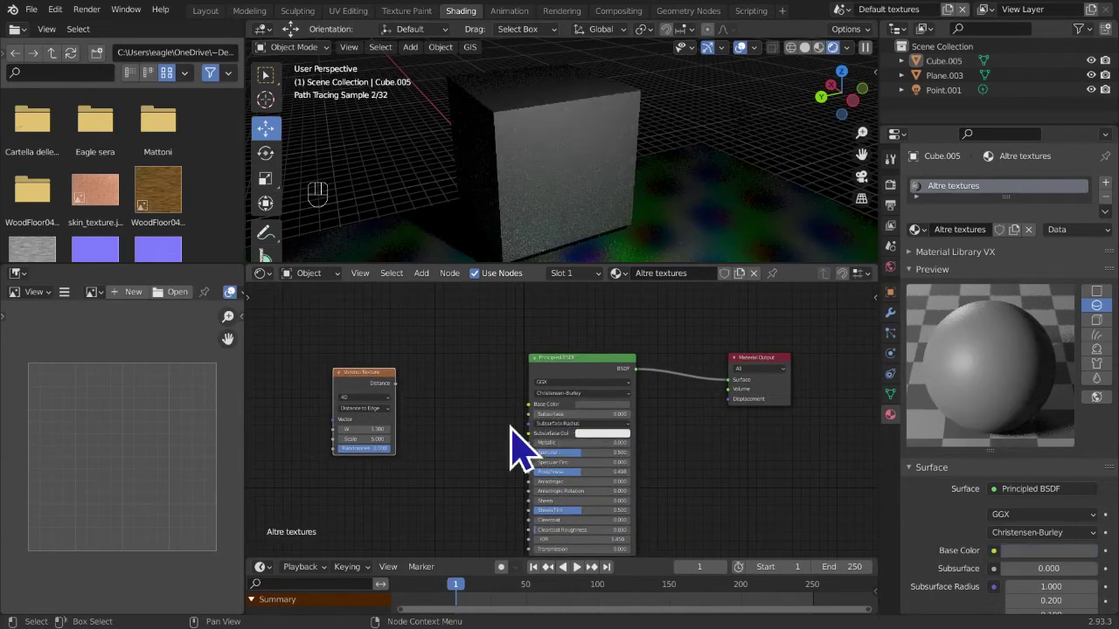
left_click_drag(389, 354, 400, 381)
left_click(393, 387)
left_click(459, 349)
key("shift+a")
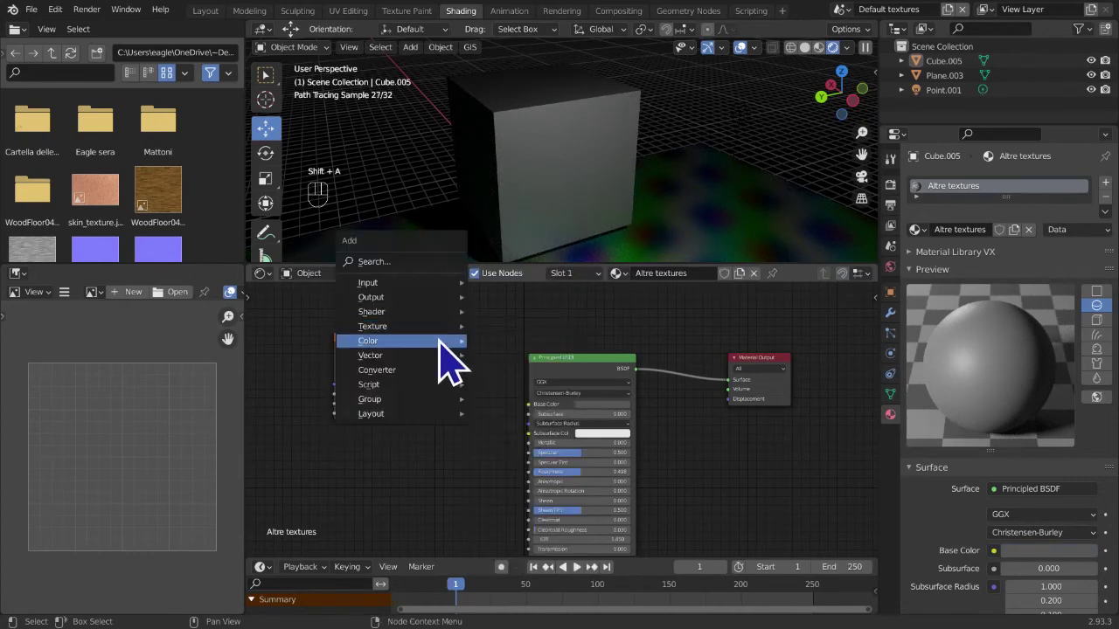
left_click_drag(417, 373, 376, 366)
left_click(374, 379)
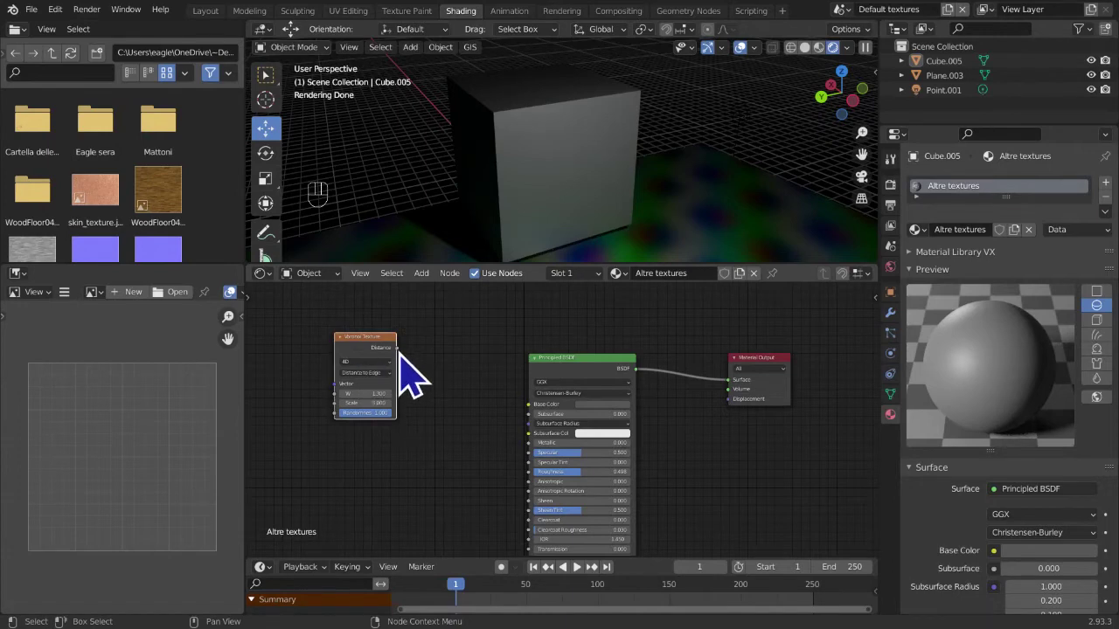
- Test the Voronoi Distance on Roughness, then unplug it so the cube renders plain grey
left_click_drag(419, 379, 540, 481)
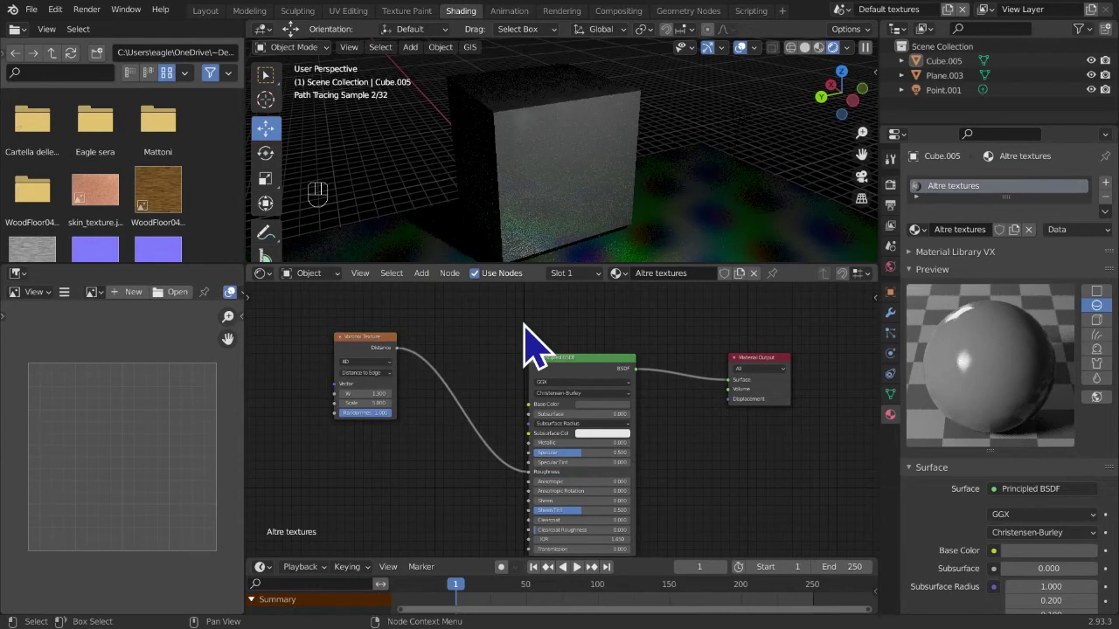
key("shift+a")
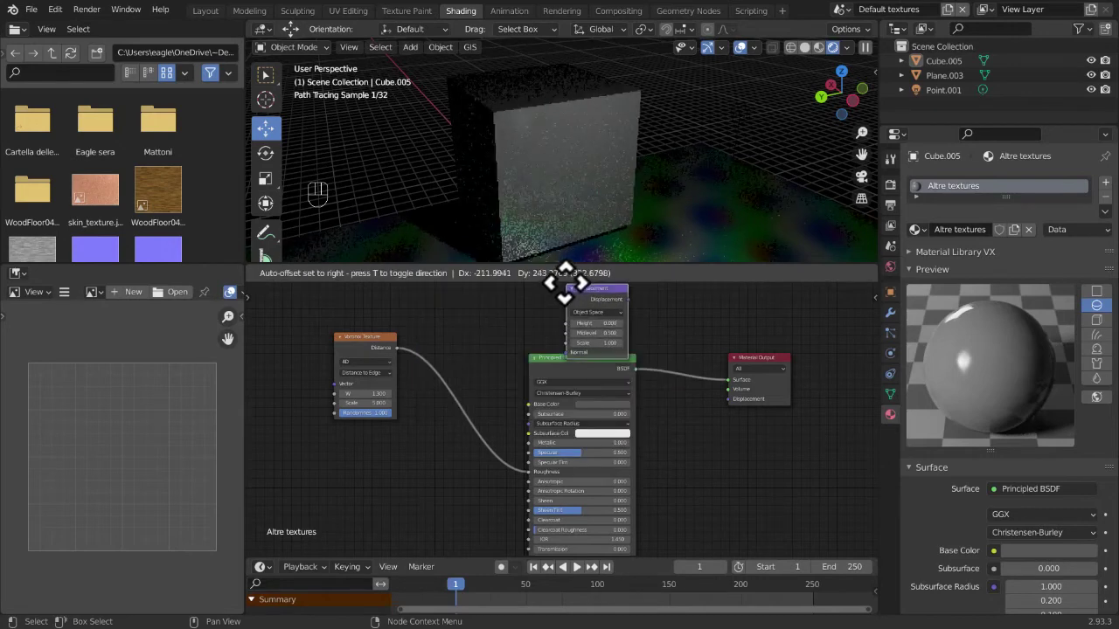
middle_click(373, 411)
left_click_drag(412, 387, 619, 323)
left_click_drag(623, 324, 744, 441)
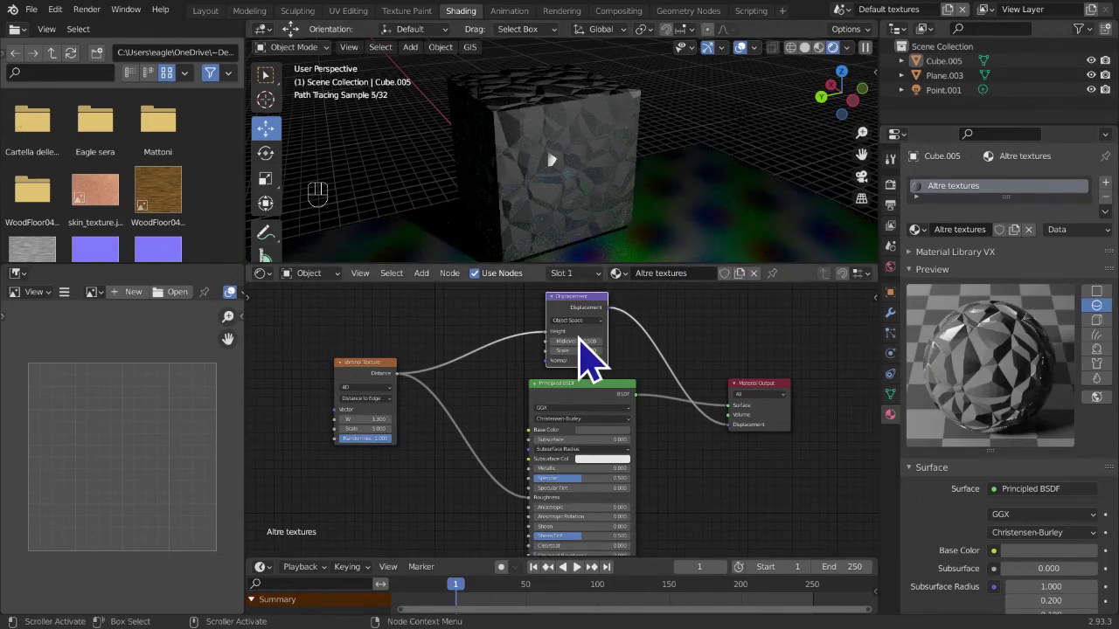
key("x")
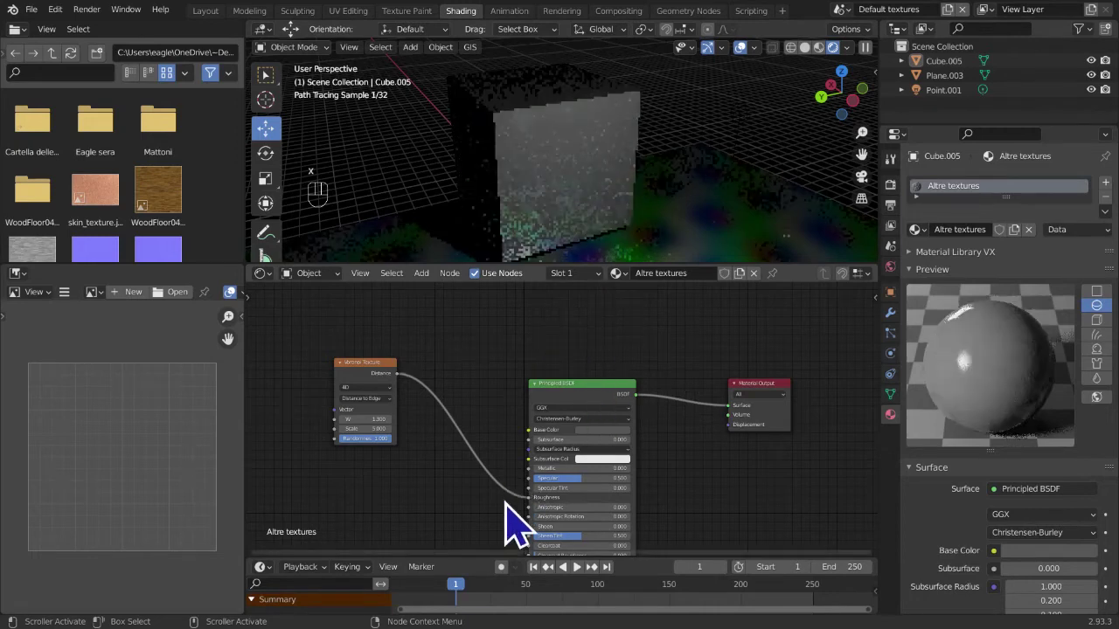
left_click_drag(538, 518, 382, 348)
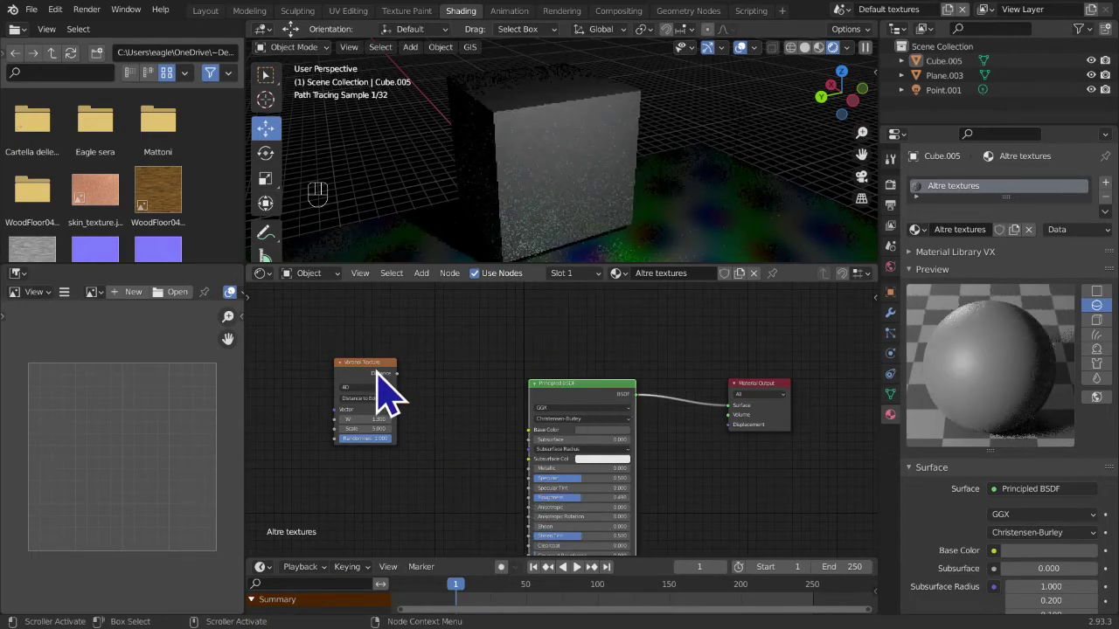
left_click_drag(432, 298, 98, 600)
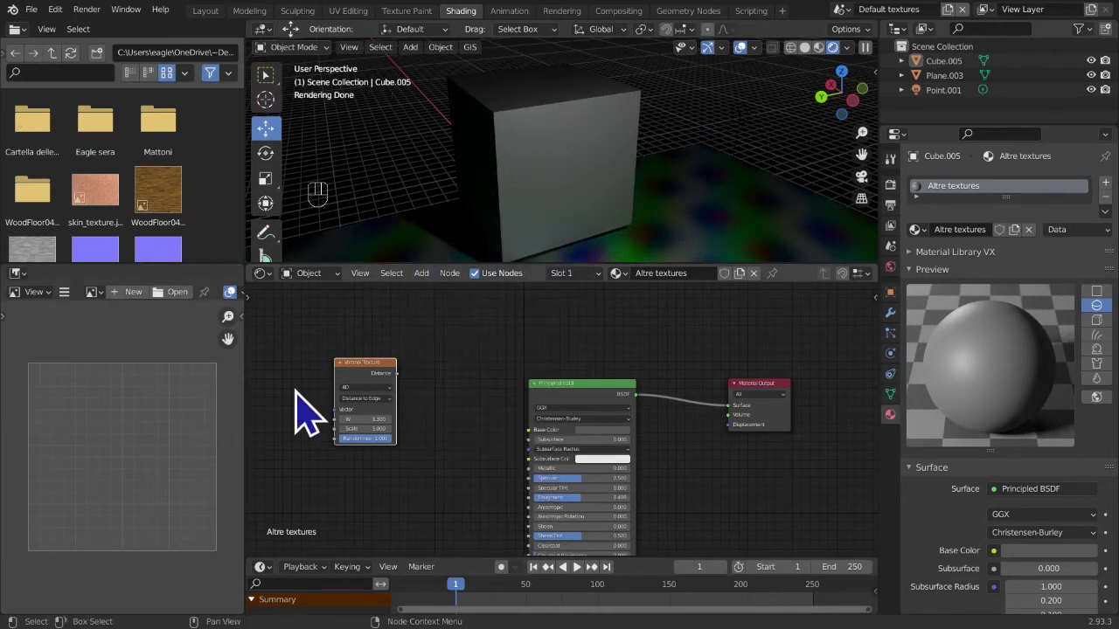
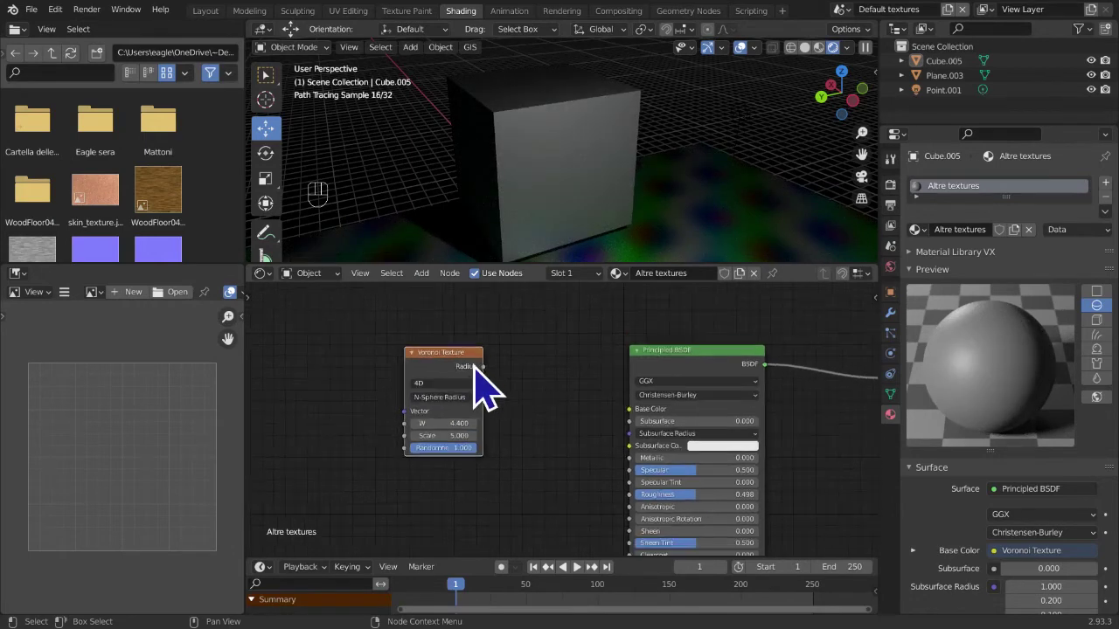
- Reconnect the Voronoi texture in N-Sphere Radius mode with W 4.4 to Base Color
middle_click(494, 386)
left_click(382, 406)
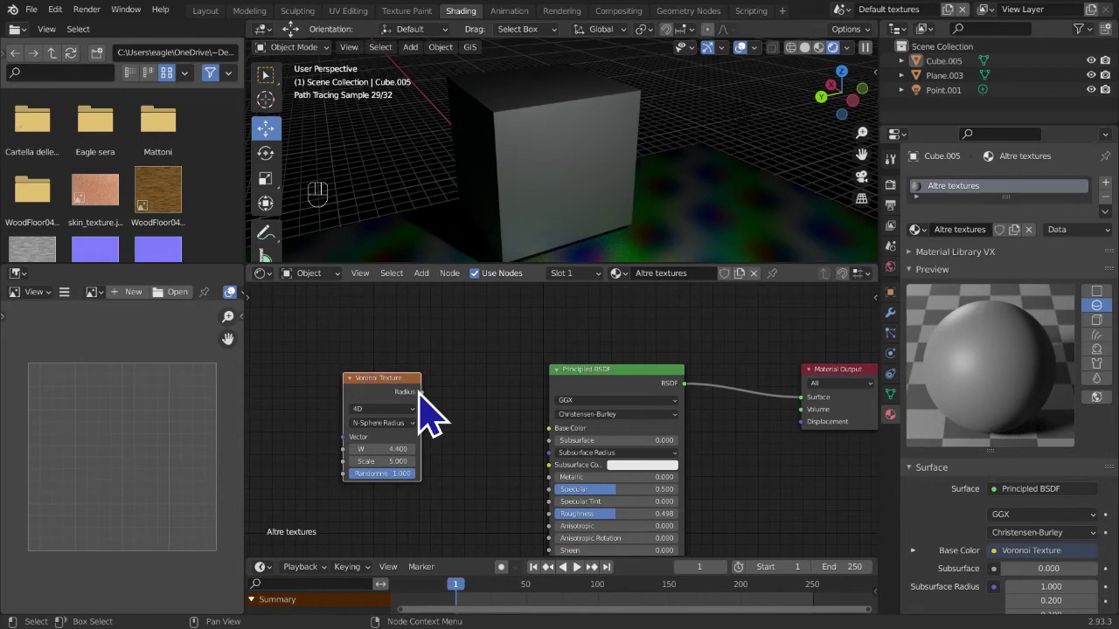
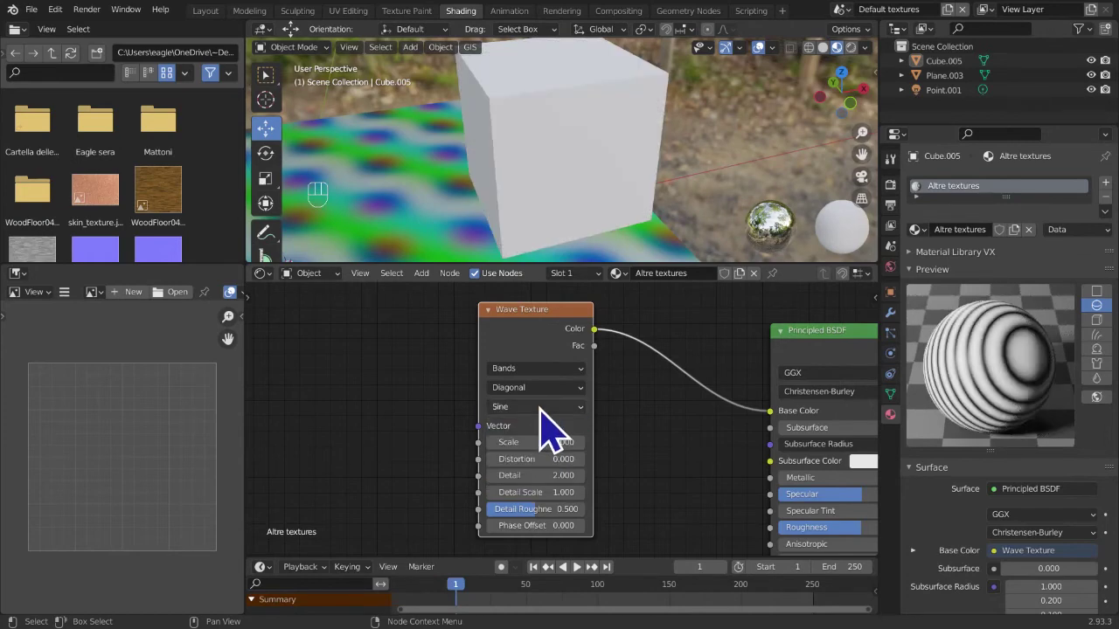
left_click_drag(552, 421, 536, 461)
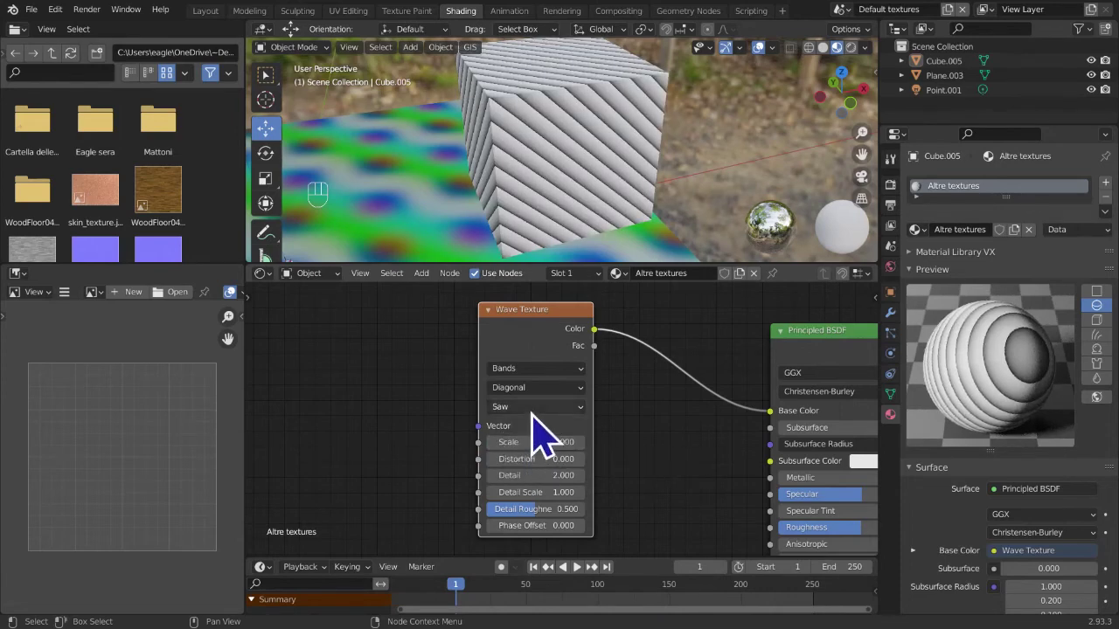
left_click_drag(545, 447, 532, 479)
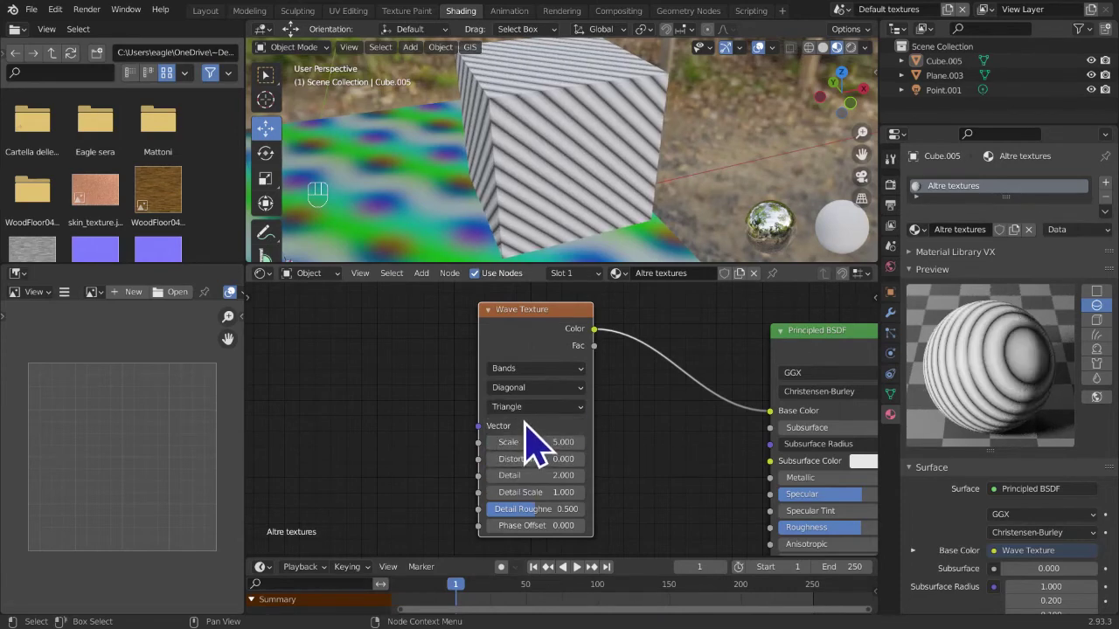
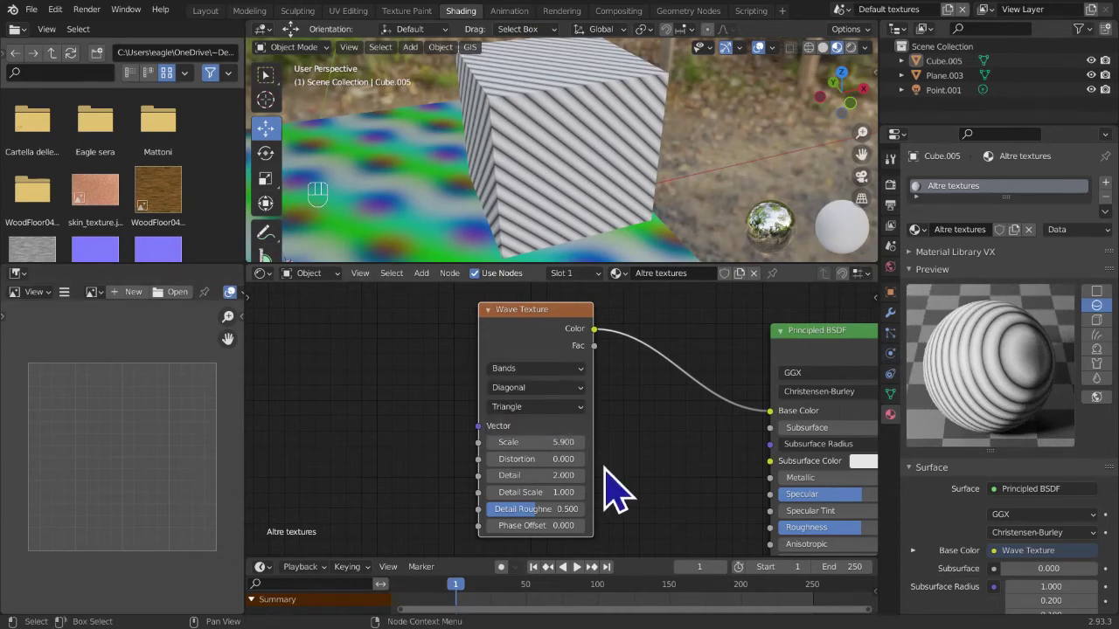
middle_click(635, 483)
left_click_drag(537, 393, 558, 435)
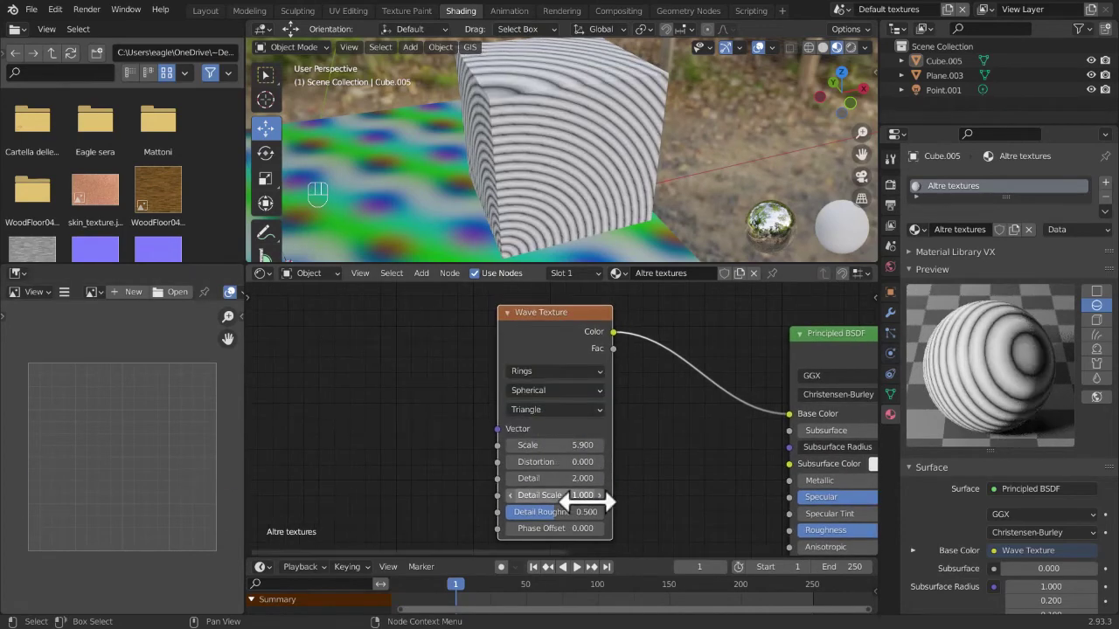
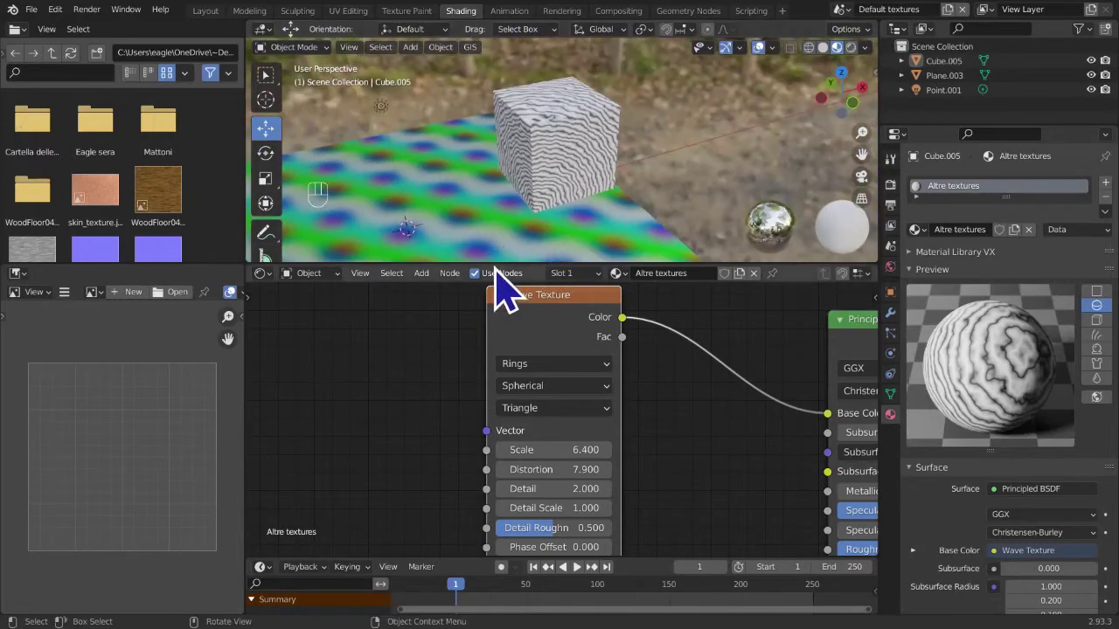
left_click_drag(519, 271, 623, 254)
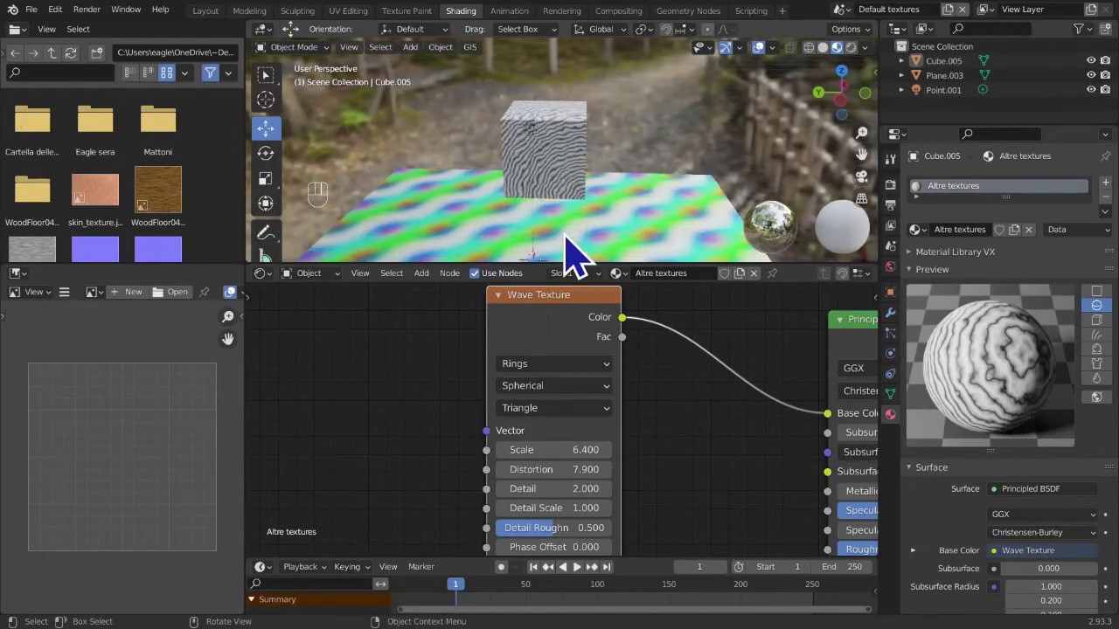
left_click_drag(572, 249, 488, 241)
left_click_drag(555, 224, 618, 223)
left_click_drag(602, 228, 532, 242)
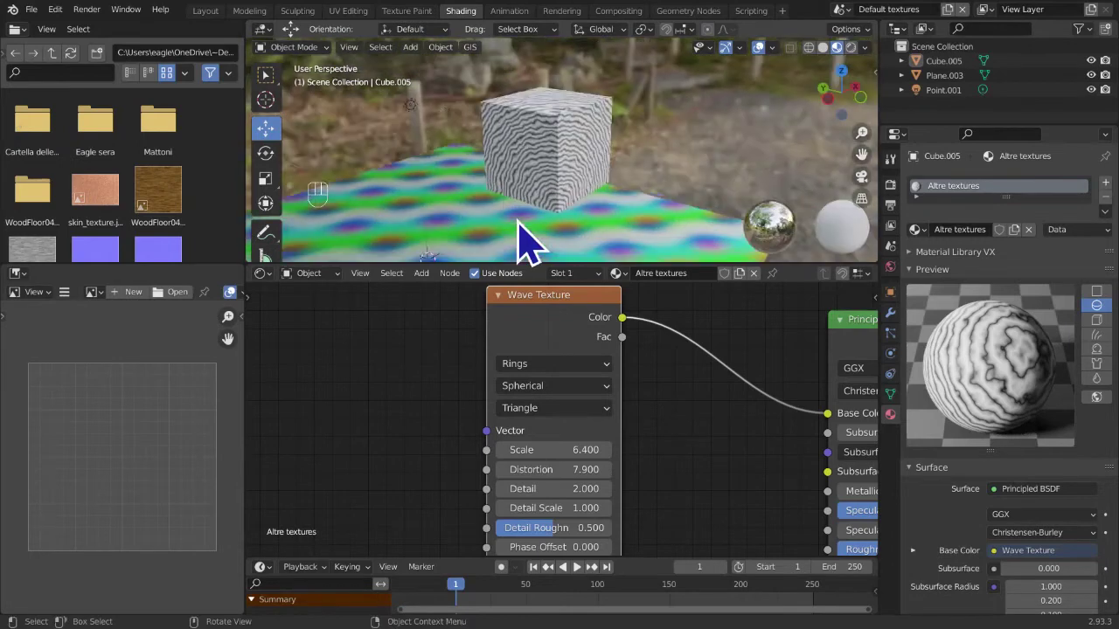
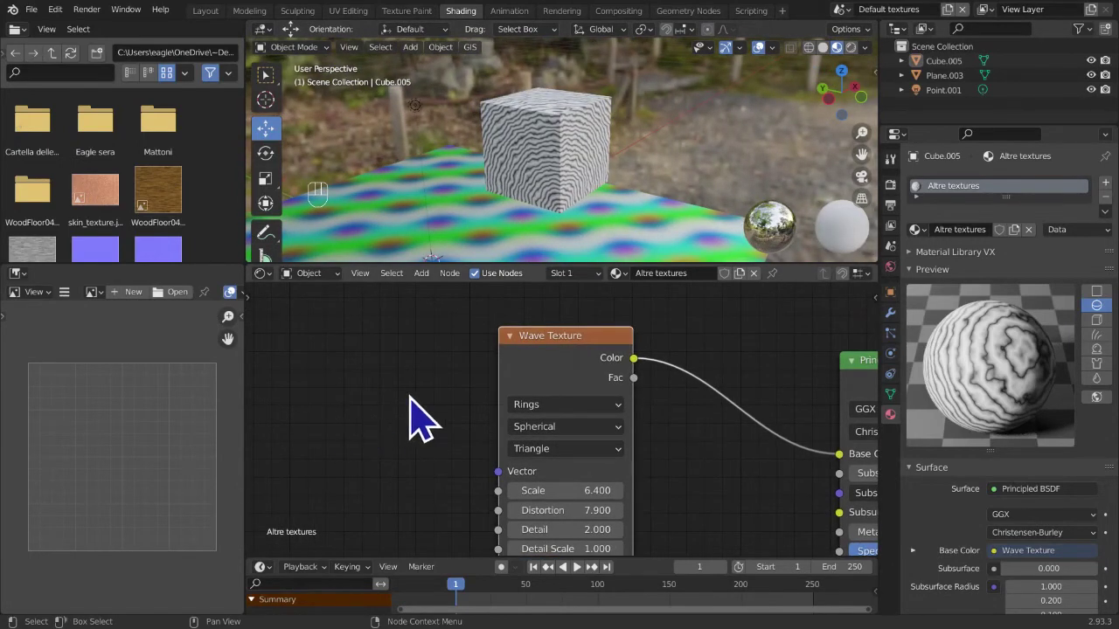
- Add Texture Coordinate and Mapping nodes to the Wave Texture with Ctrl+T and inspect the rings
key("ctrl+t")
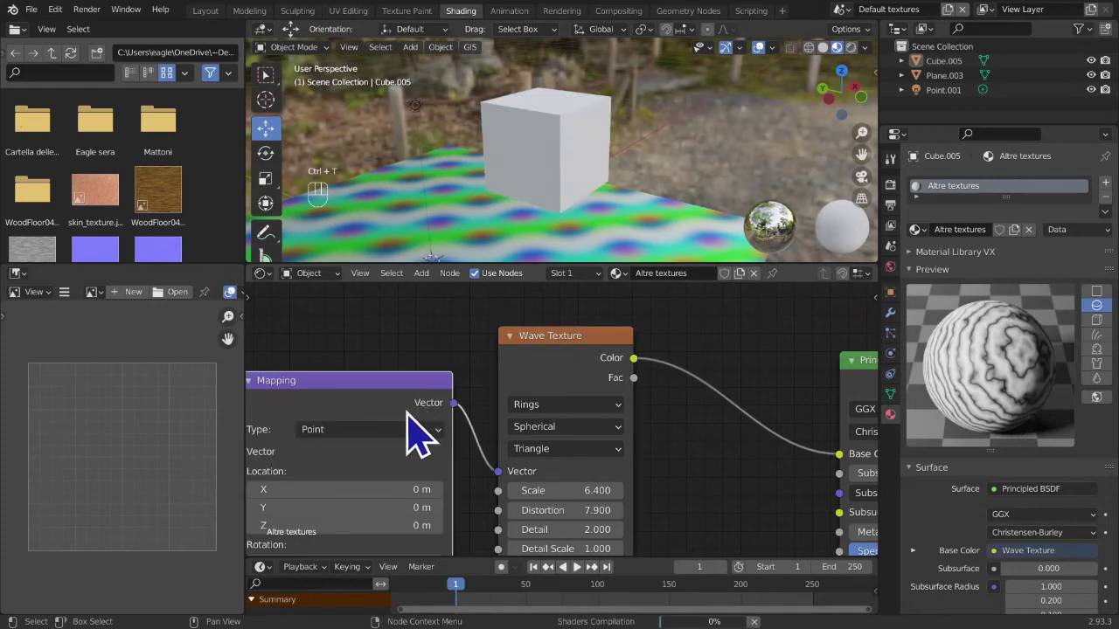
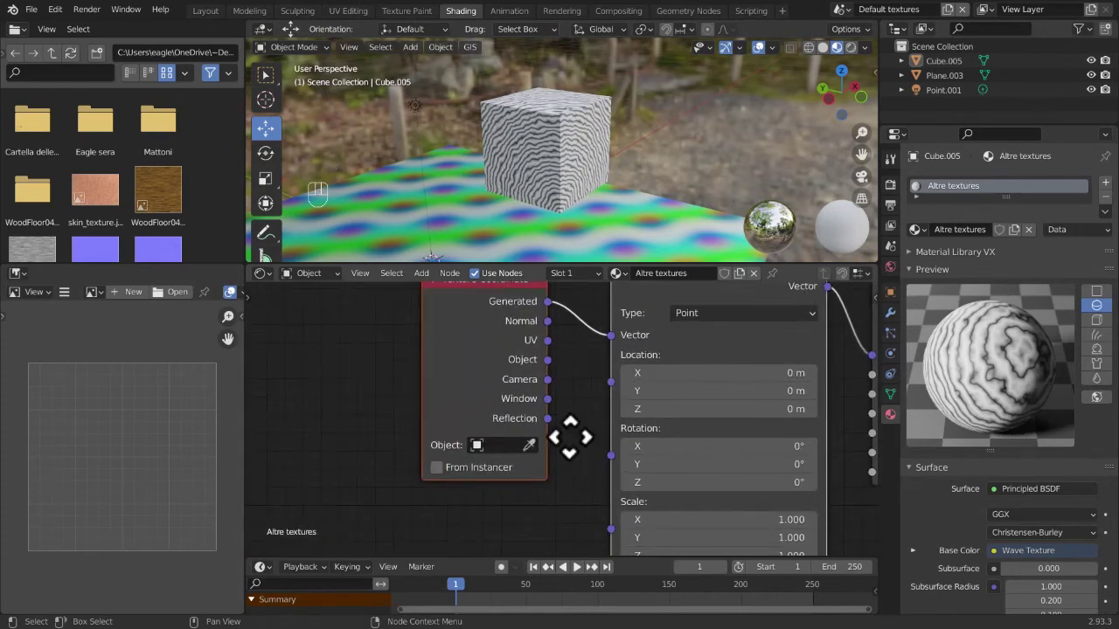
middle_click(545, 476)
left_click_drag(537, 412, 615, 393)
middle_click(616, 410)
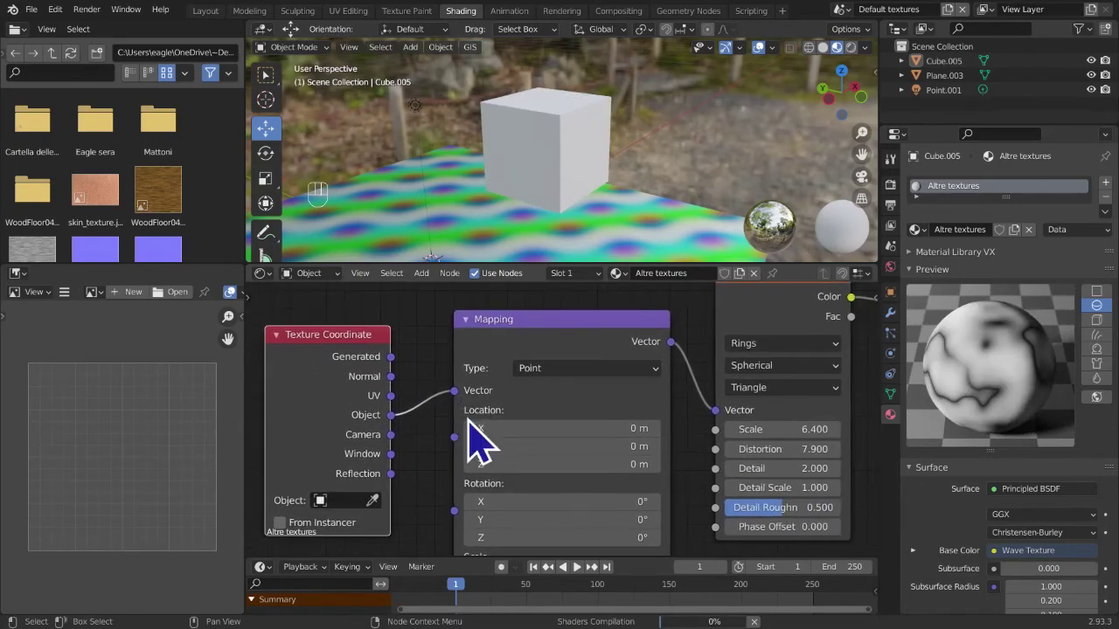
left_click_drag(554, 194, 639, 202)
left_click_drag(627, 204, 599, 204)
middle_click(577, 191)
left_click_drag(659, 243, 877, 230)
left_click_drag(490, 211, 402, 220)
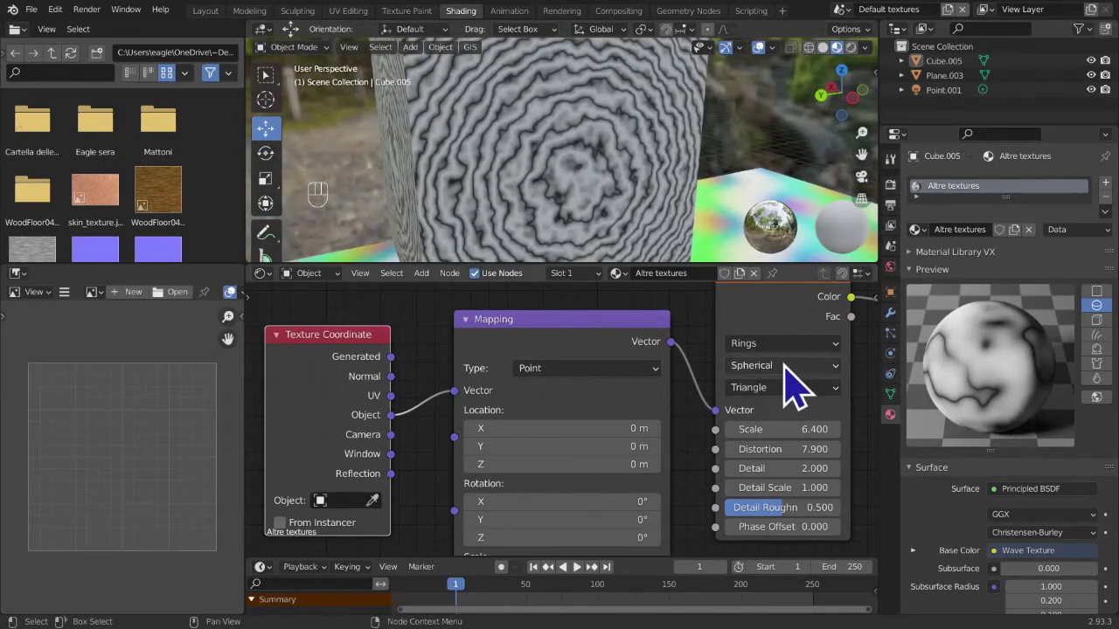
left_click_drag(802, 368, 639, 254)
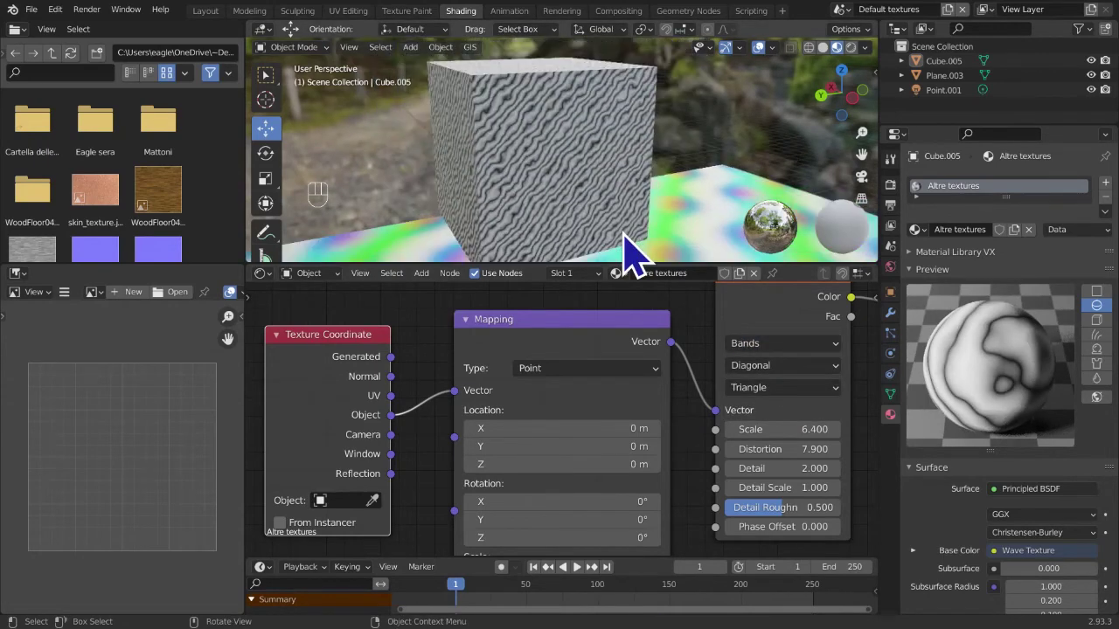
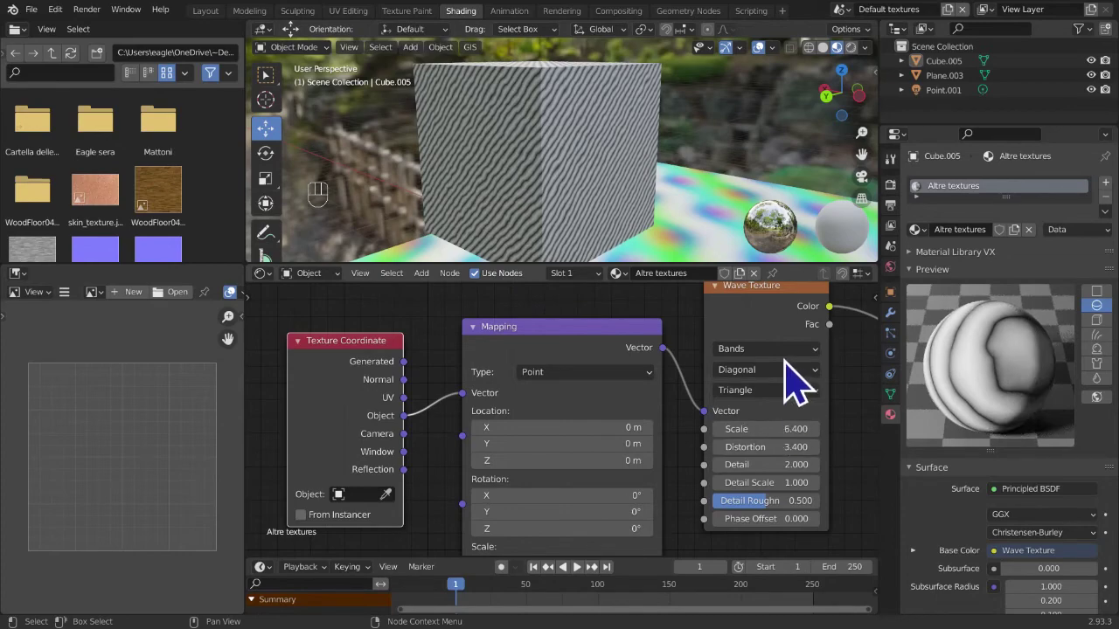
- Set the wave to spherical rings with Detail 16 and Detail Scale about 4.2
left_click(804, 385)
left_click_drag(795, 365, 496, 179)
left_click_drag(497, 178, 492, 166)
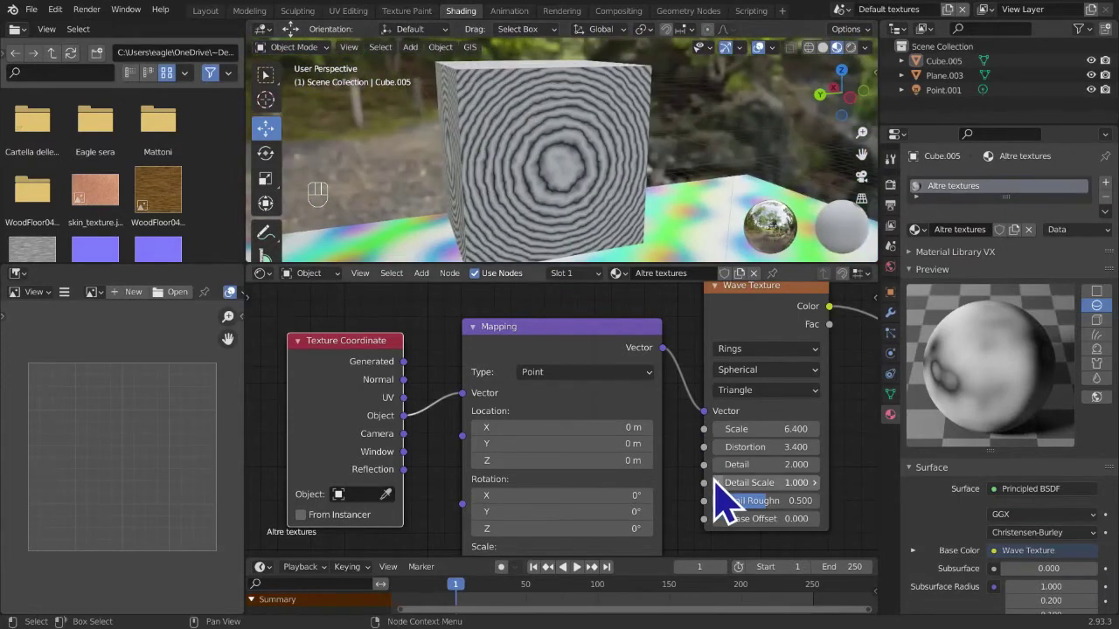
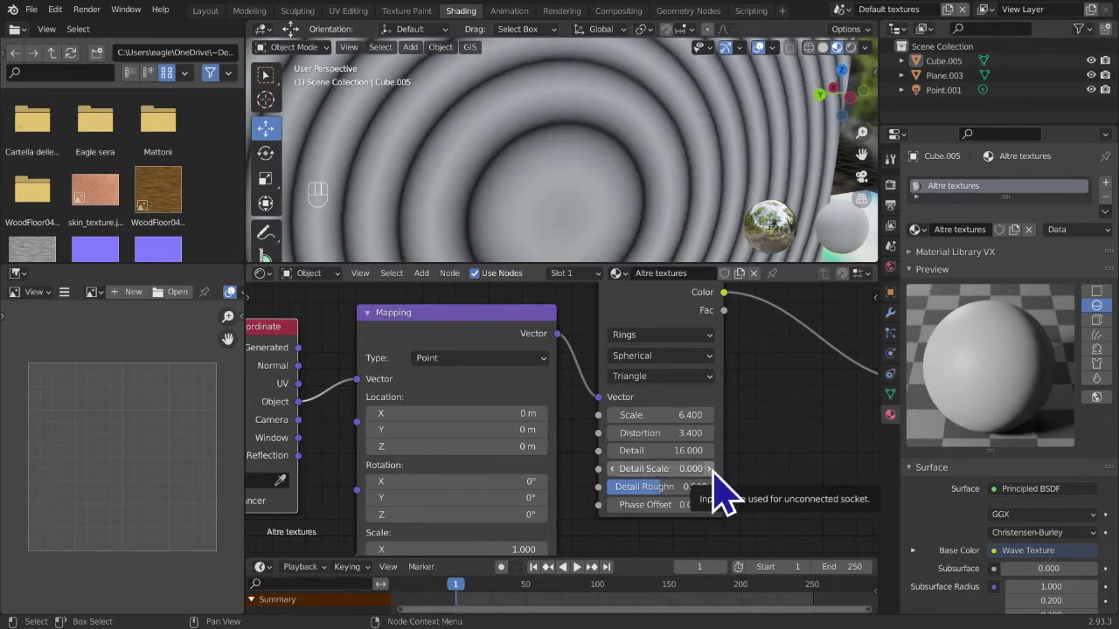
left_click_drag(724, 483, 719, 481)
left_click_drag(718, 481, 684, 67)
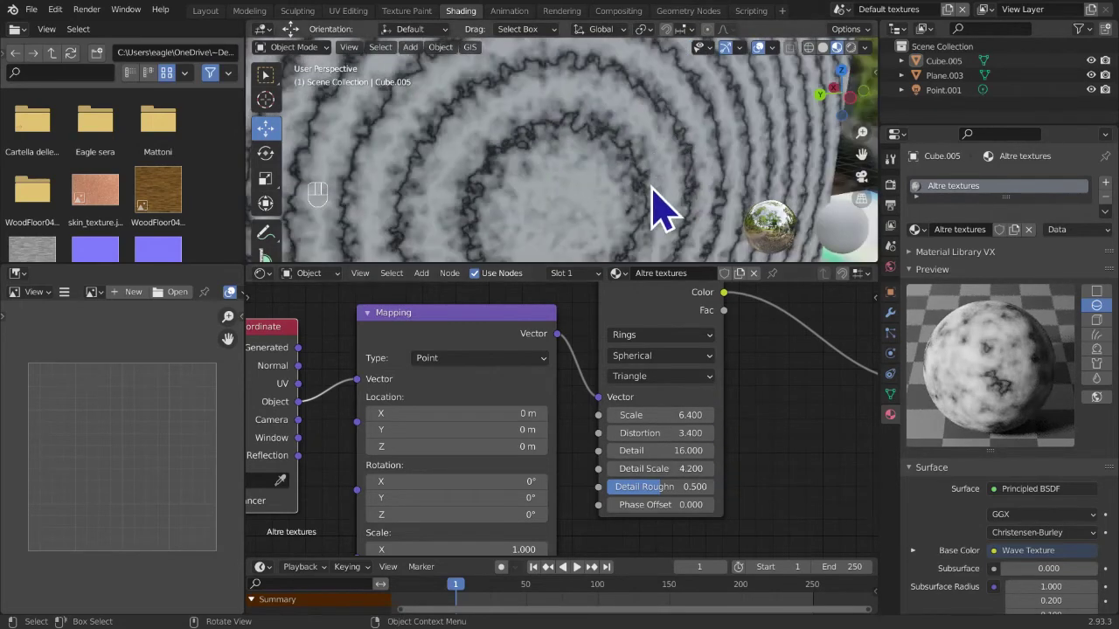
left_click_drag(645, 190, 628, 190)
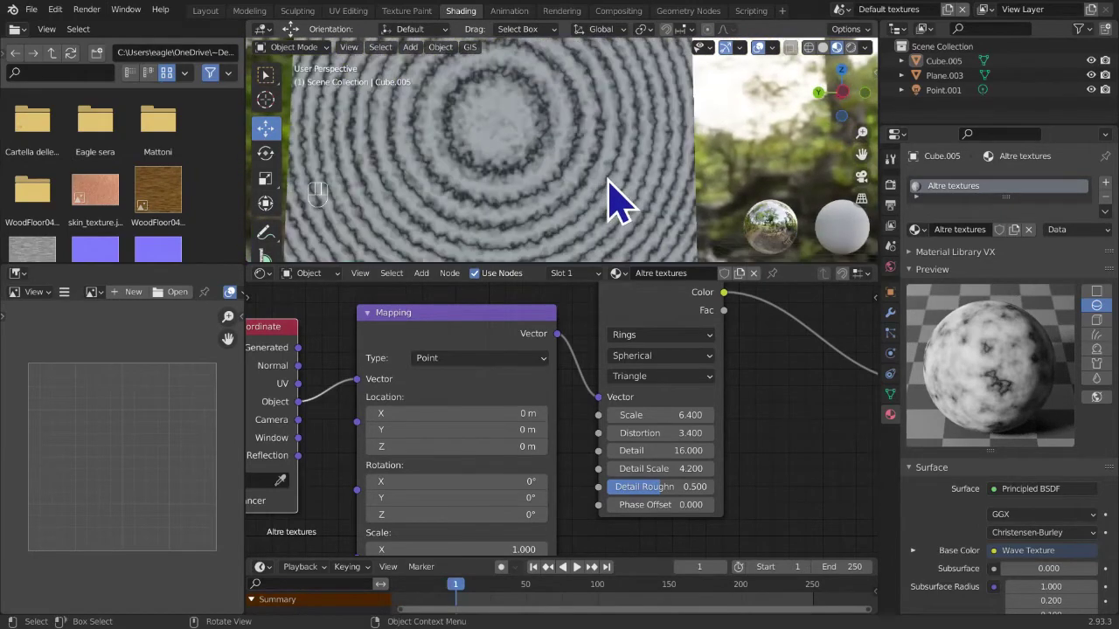
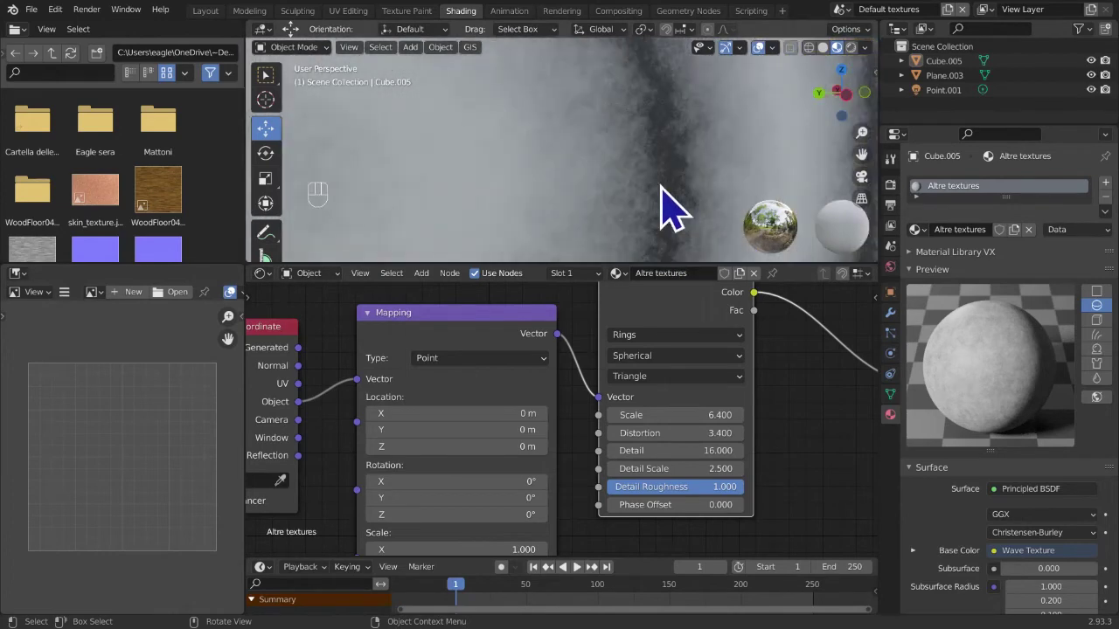
- Zoom in on the cube's clouded surface to inspect the wave pattern
middle_click(672, 203)
left_click_drag(676, 200, 710, 217)
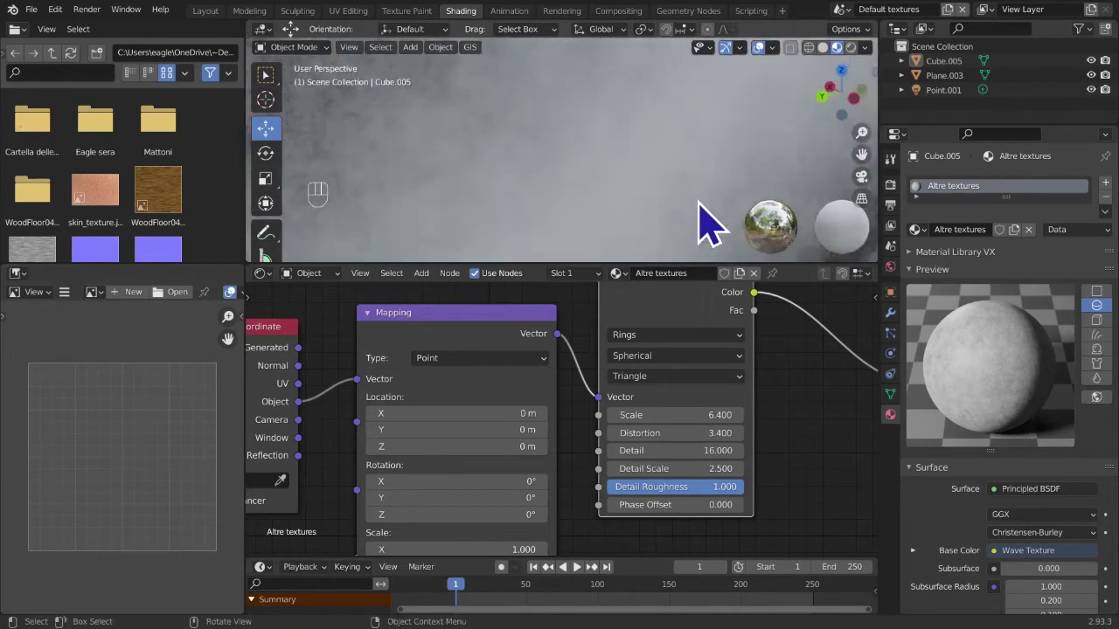
middle_click(711, 207)
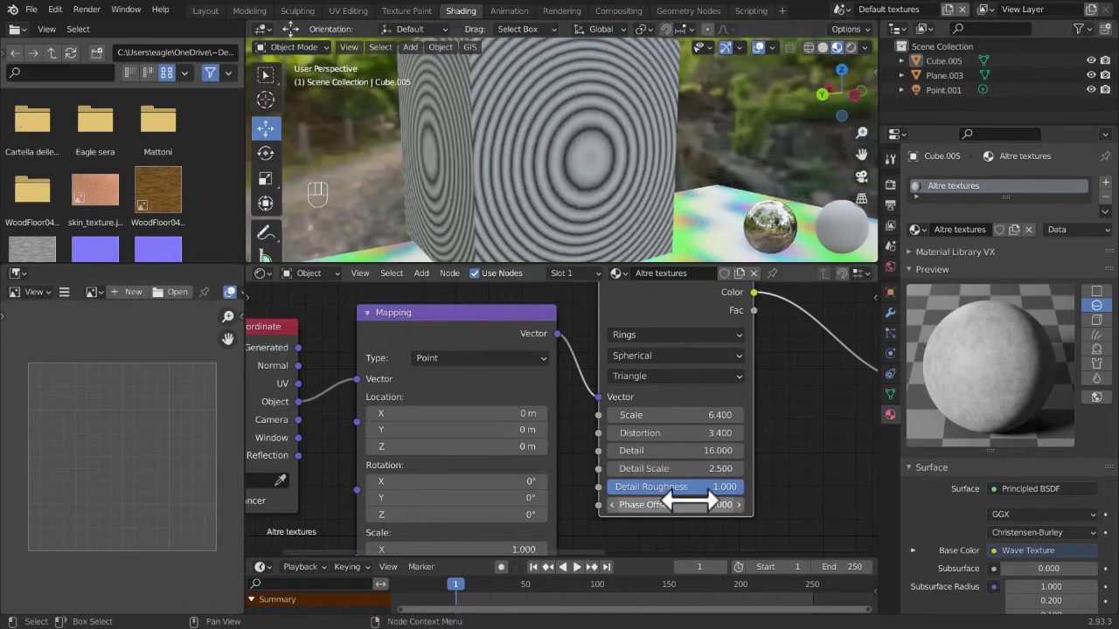
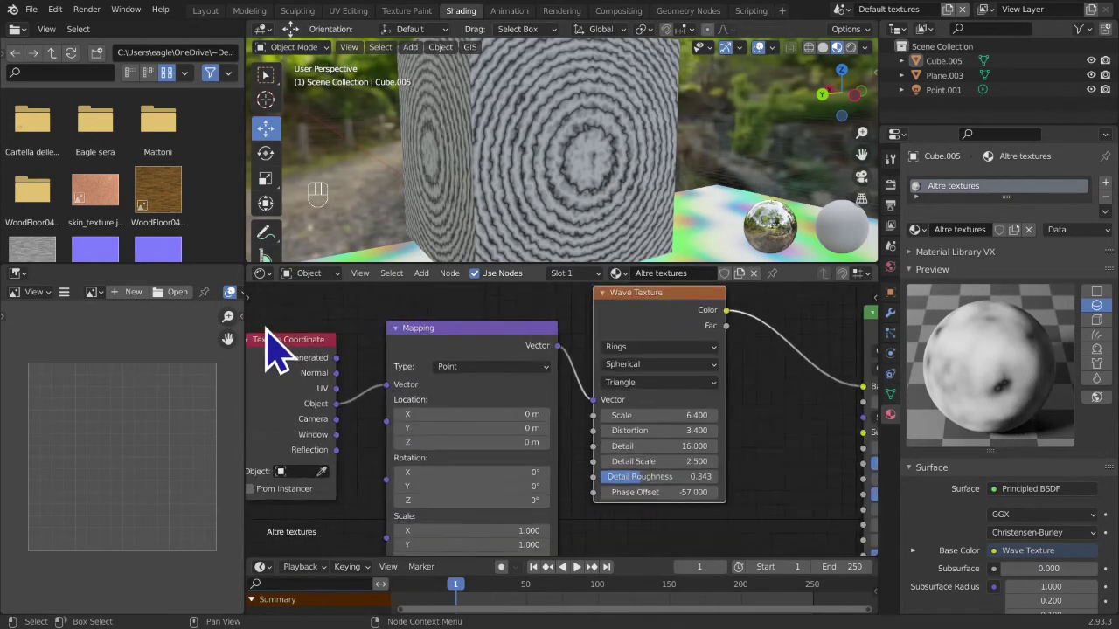
- Delete the wave texture nodes and add a White Noise Texture node
left_click_drag(367, 339, 691, 513)
key("x")
key("shift+a")
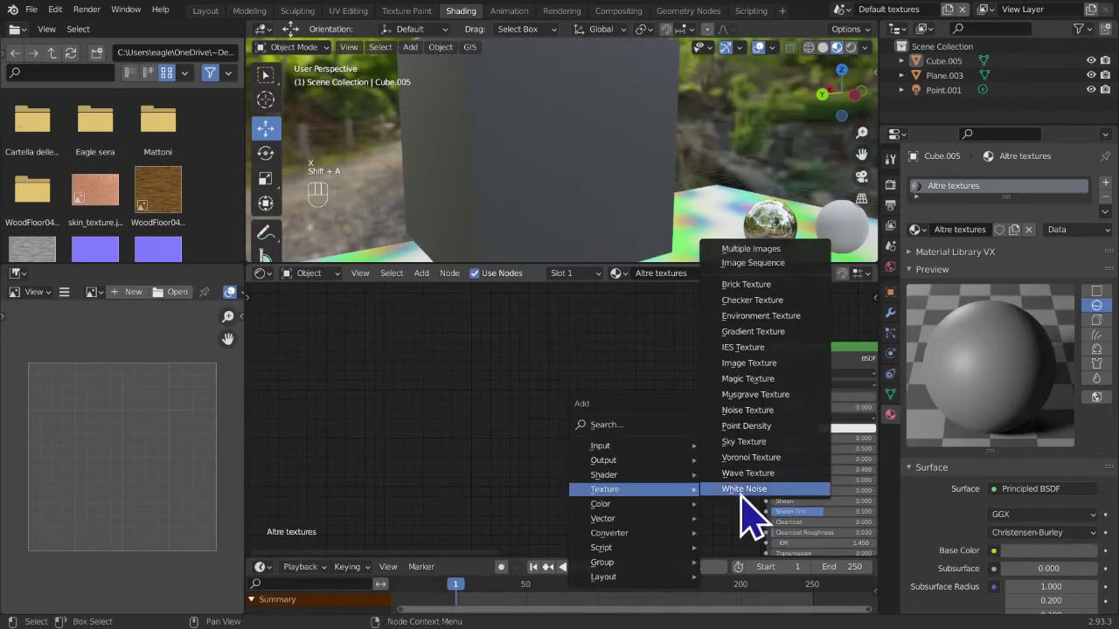
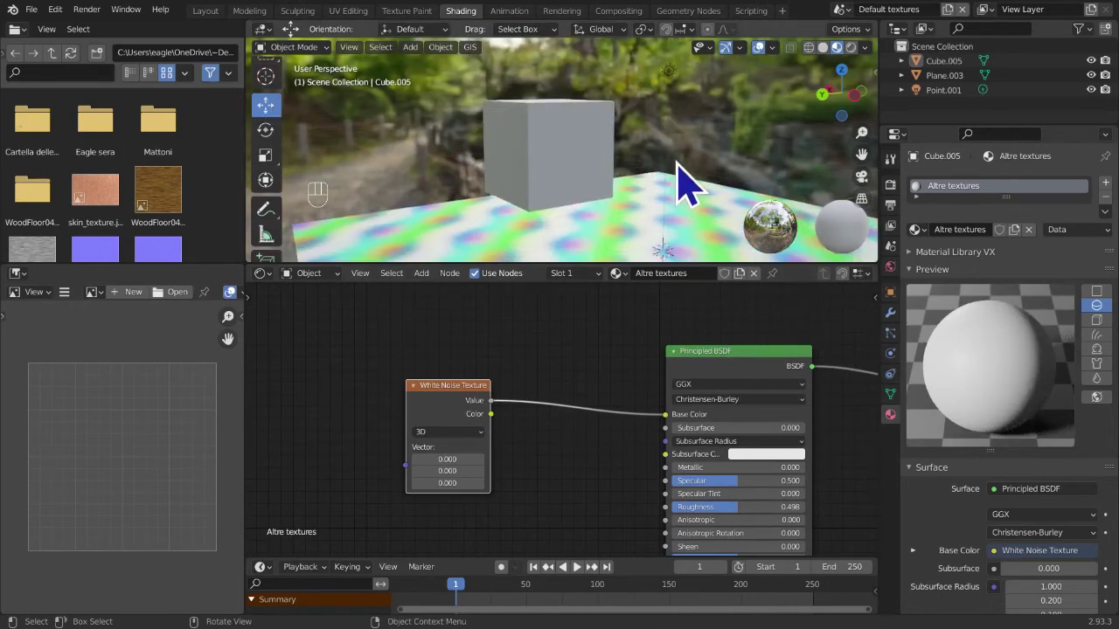
middle_click(690, 186)
left_click_drag(616, 430, 594, 456)
- Link the noise Color to Base Color, try W values and set the texture to 2D
left_click_drag(485, 448, 616, 453)
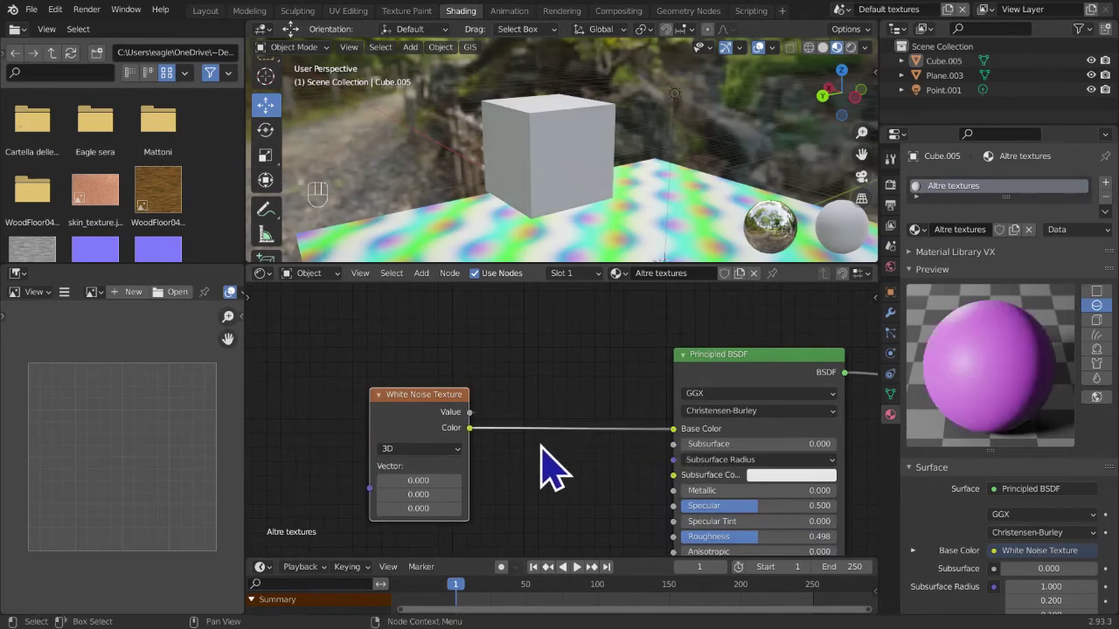
middle_click(529, 438)
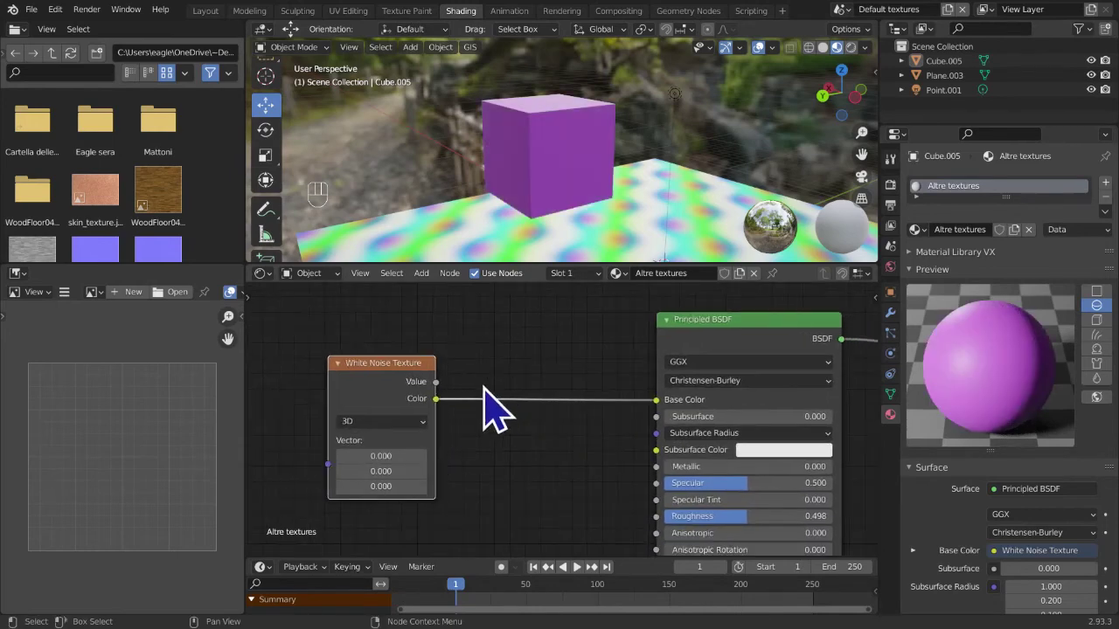
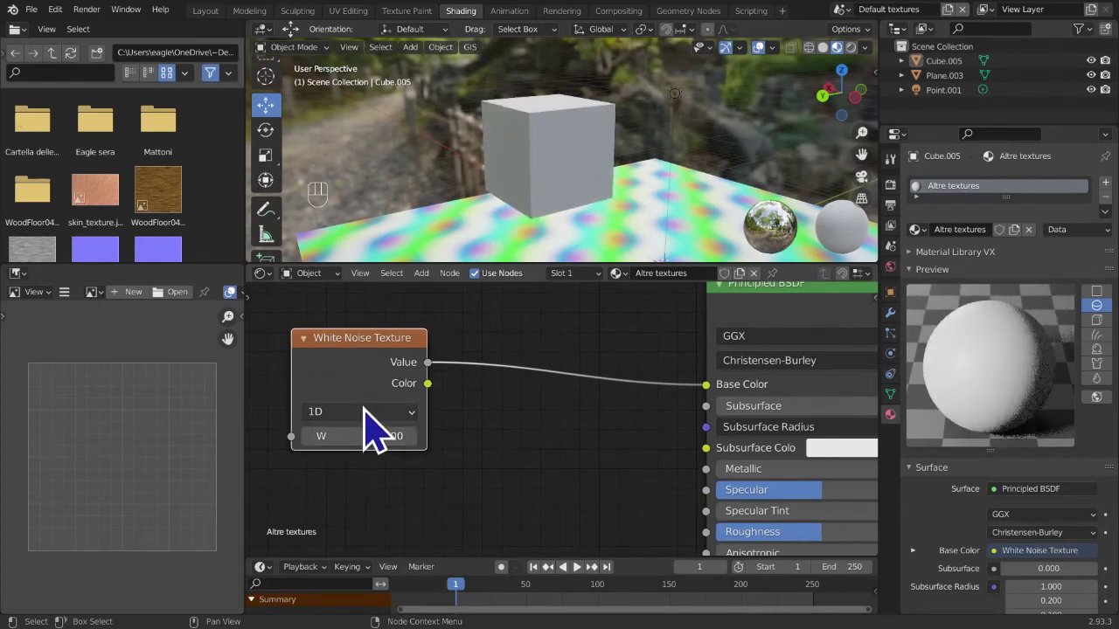
left_click_drag(442, 414, 499, 473)
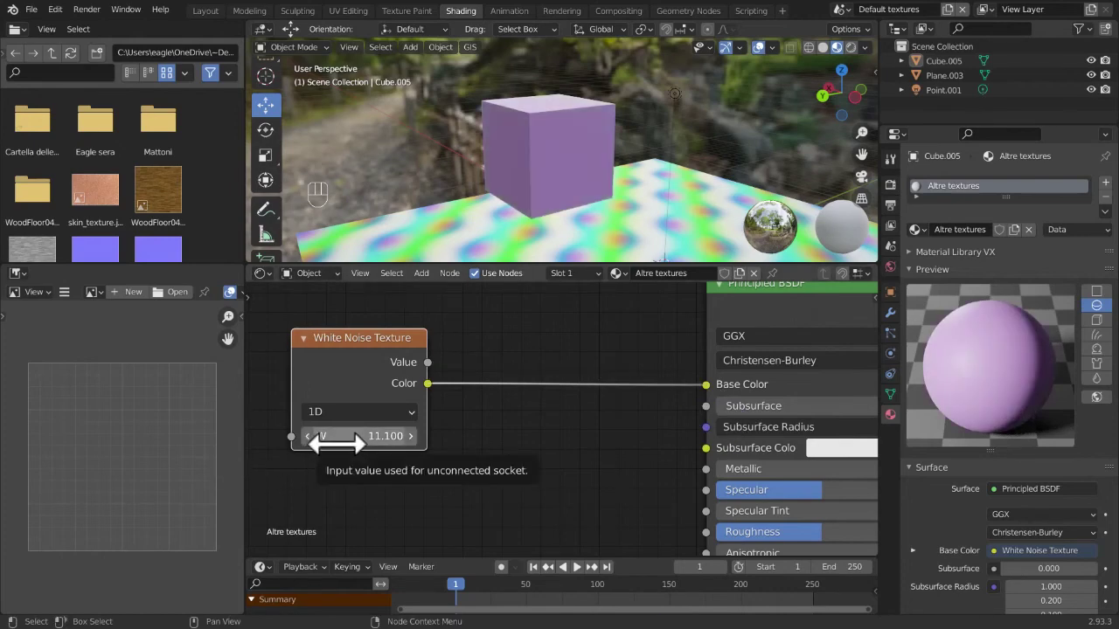
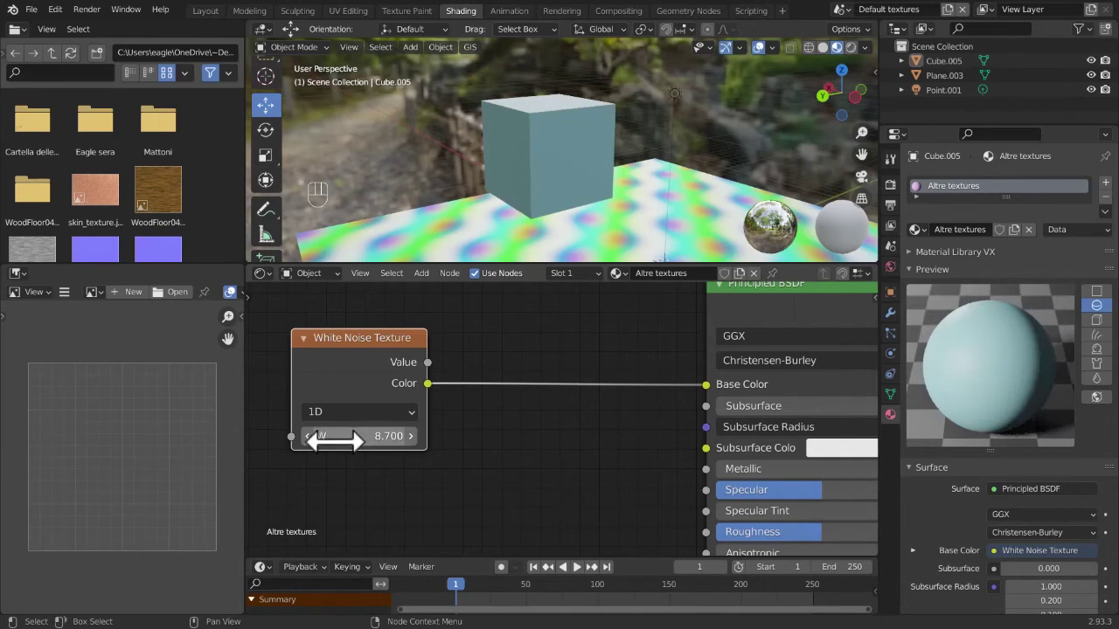
key("BackSpace")
left_click(416, 438)
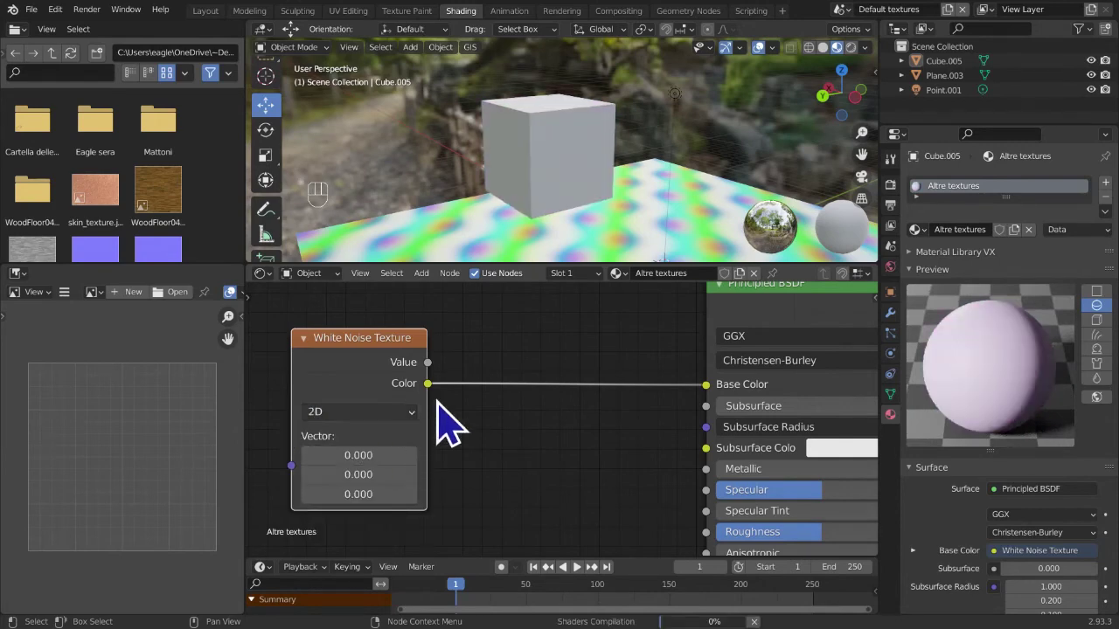
- Adjust the White Noise vector values and raise W to 3, tinting the cube pale green
middle_click(495, 465)
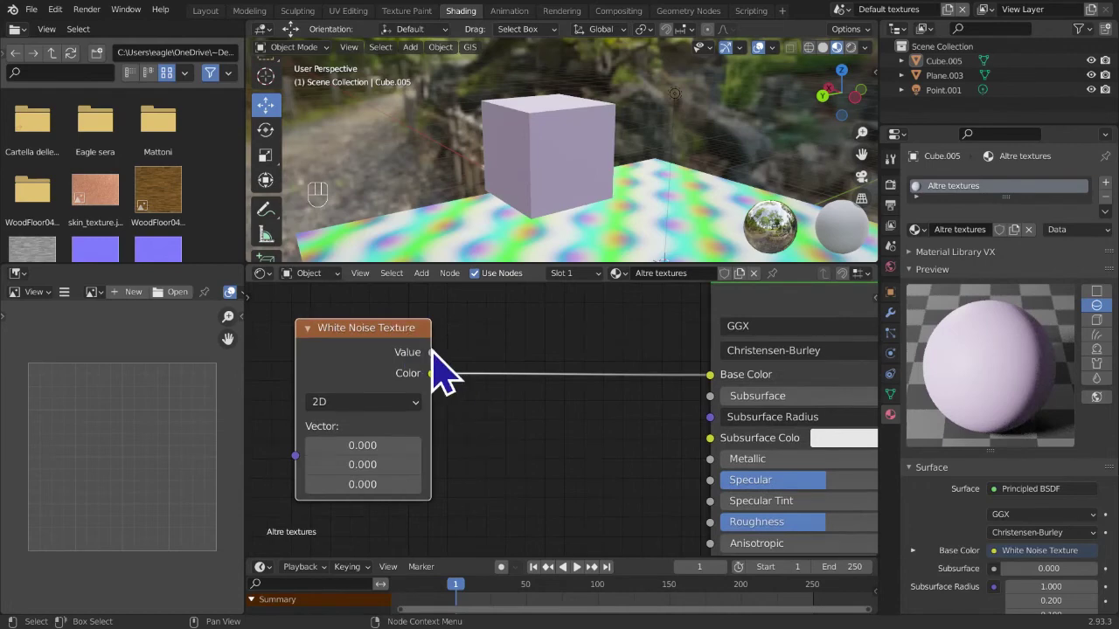
left_click_drag(453, 378, 420, 388)
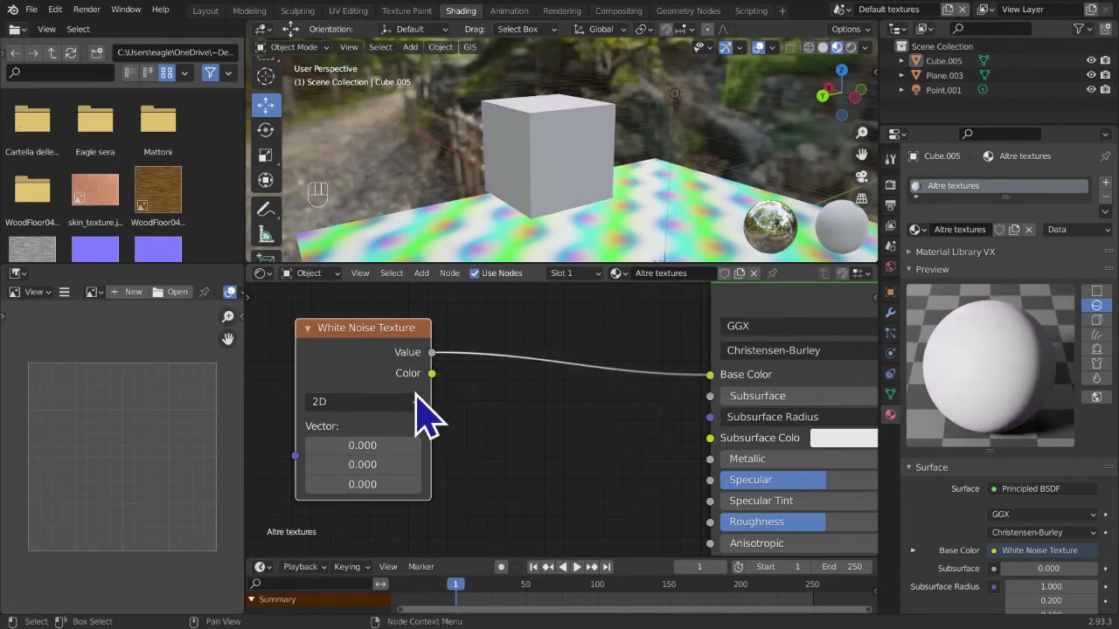
left_click_drag(452, 401, 721, 399)
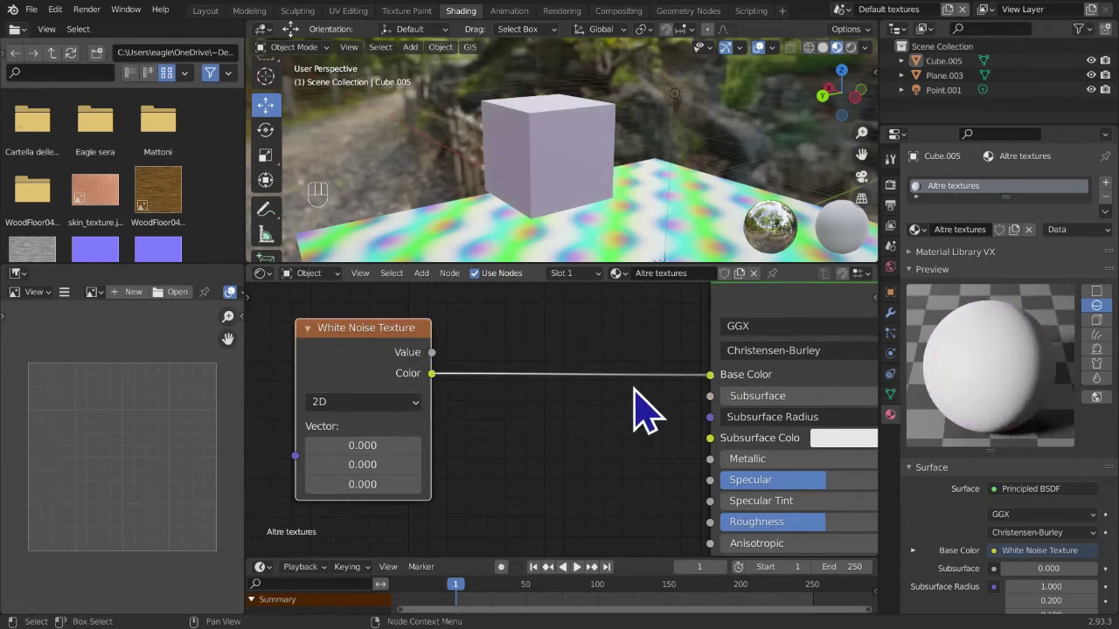
middle_click(484, 441)
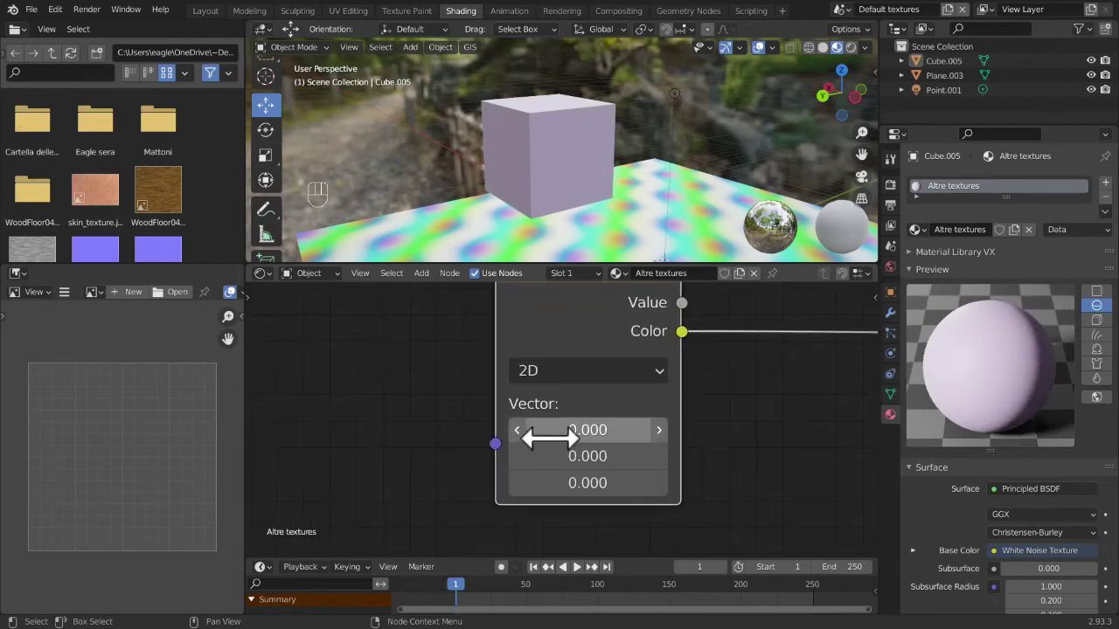
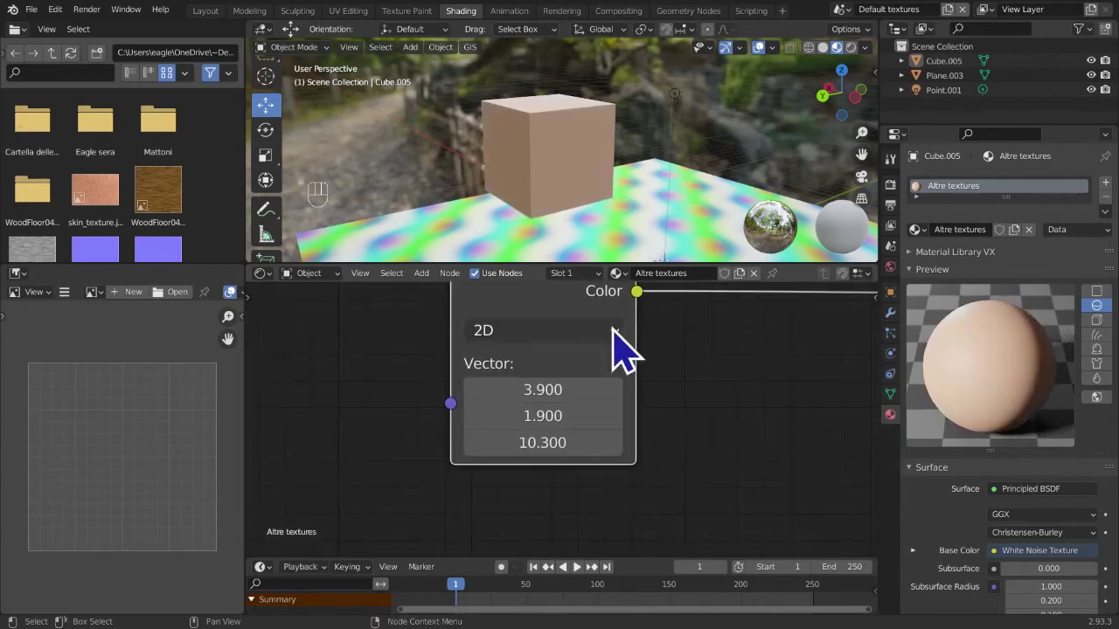
left_click_drag(591, 349, 541, 458)
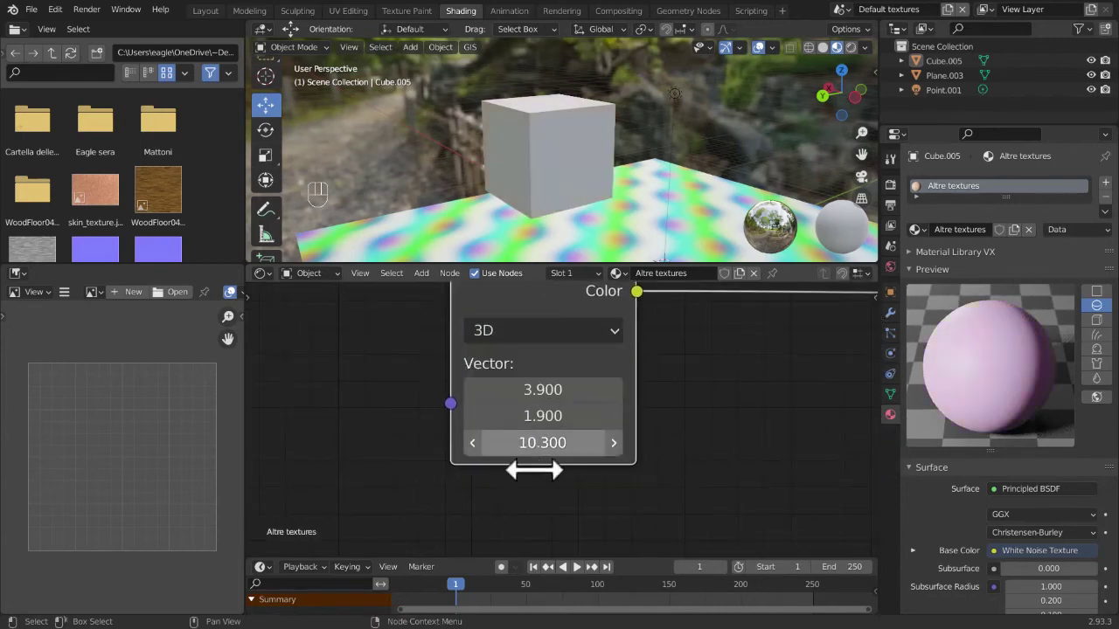
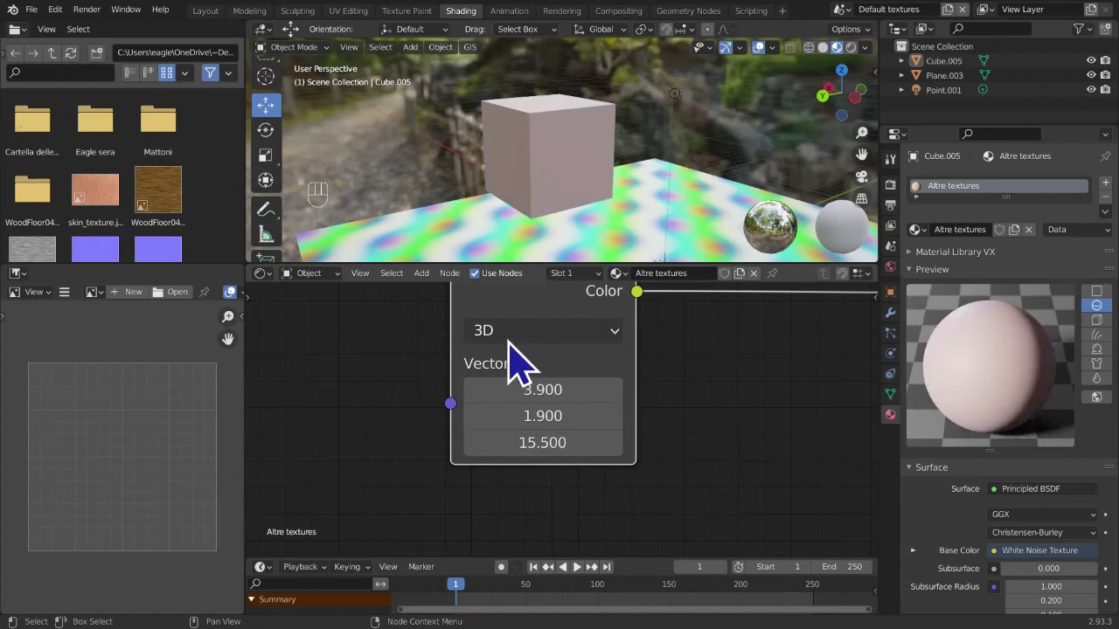
left_click_drag(526, 357, 515, 465)
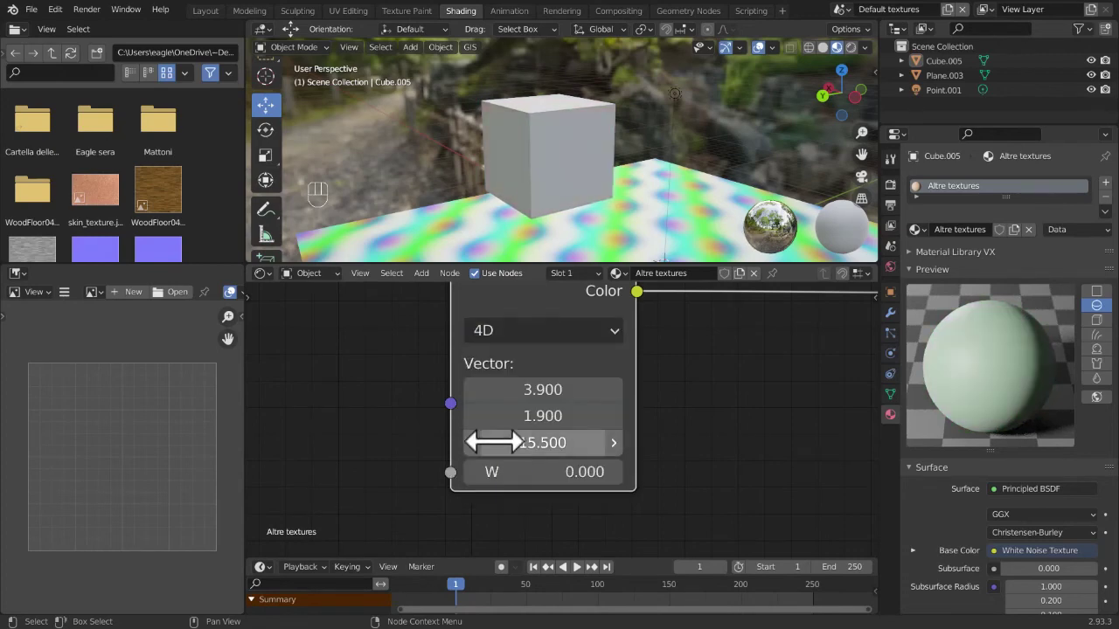
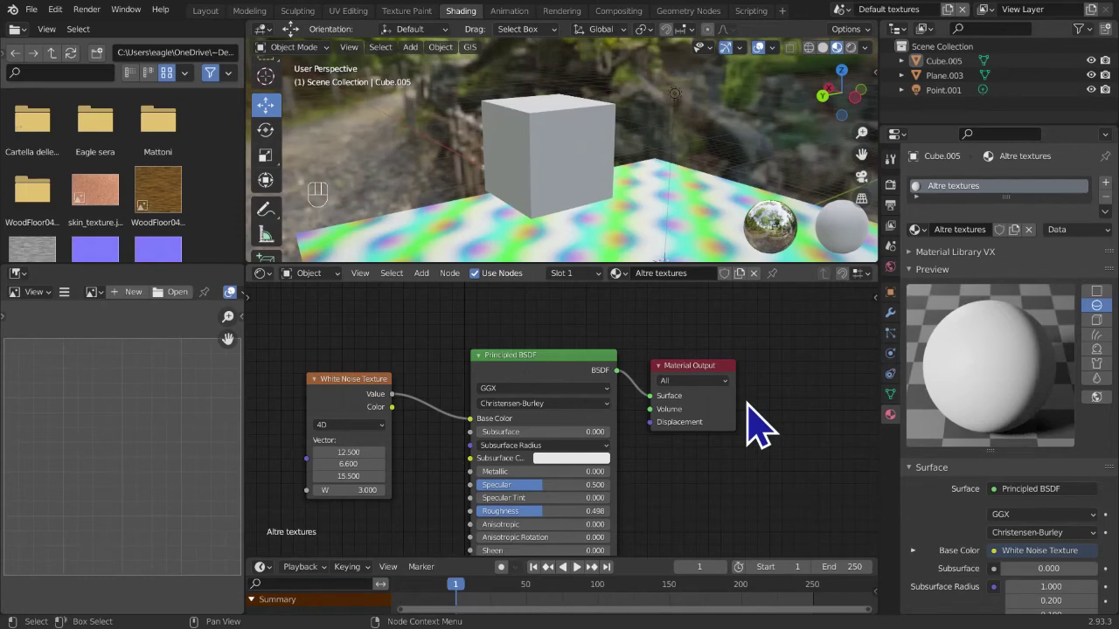
- Switch the viewport to Rendered shading before hiding the scene objects
key("z")
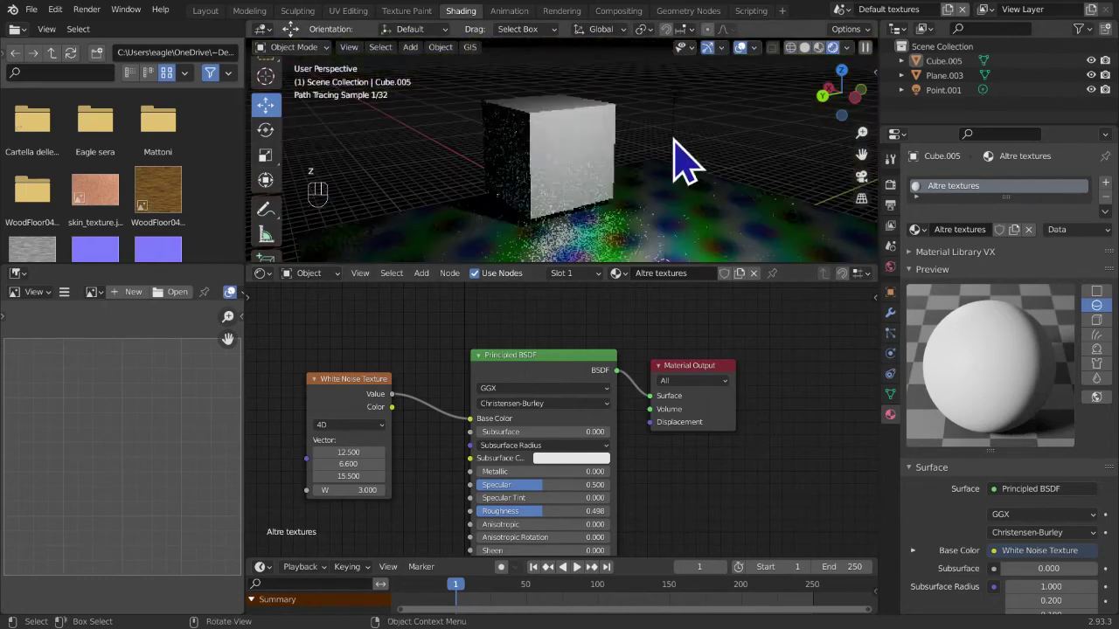
middle_click(387, 438)
middle_click(505, 416)
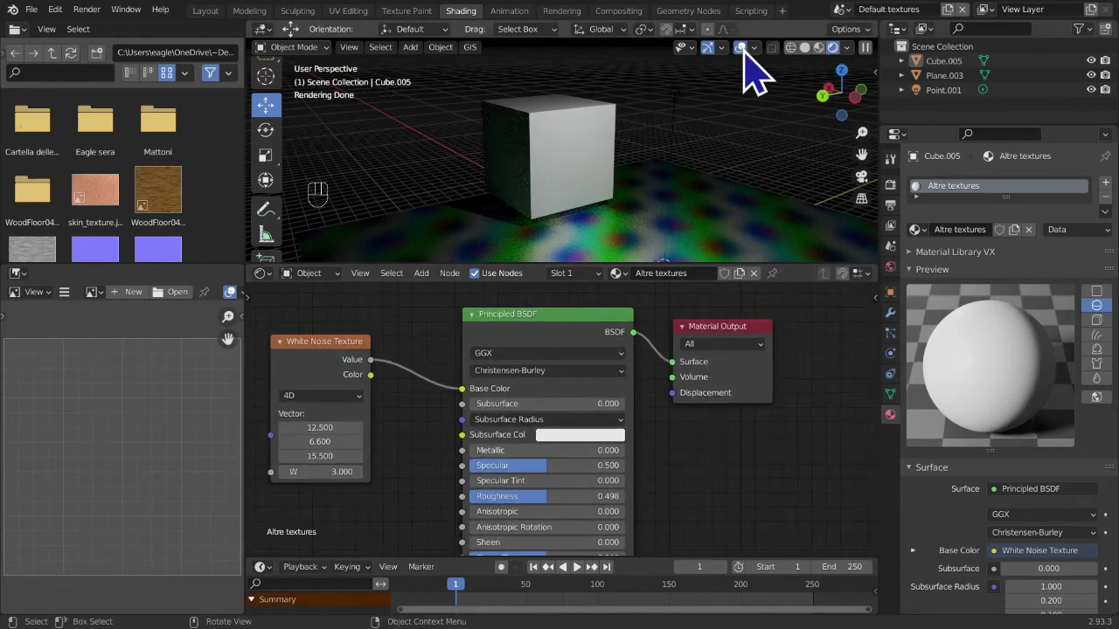
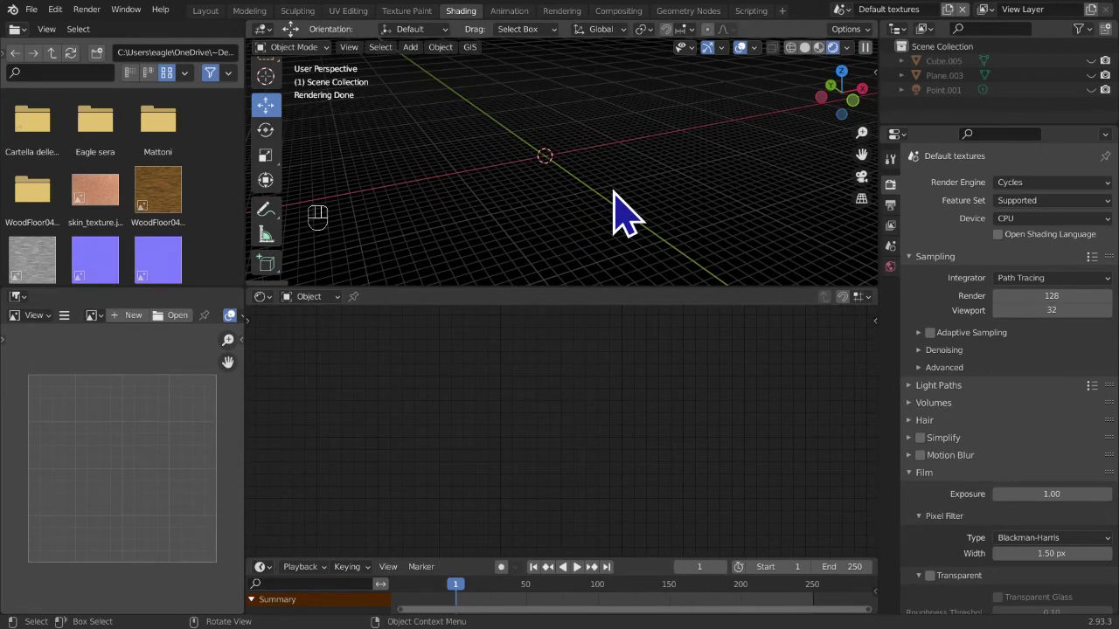
- Add a torus with a deep-red emission material and a 1000-particle halo emitter system
key("shift+a")
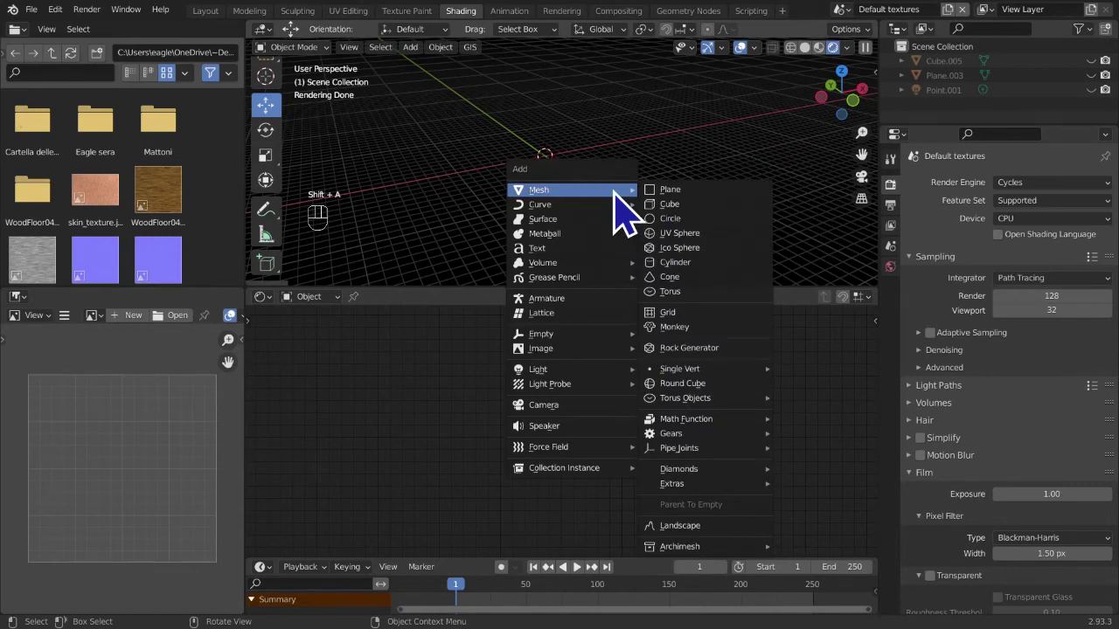
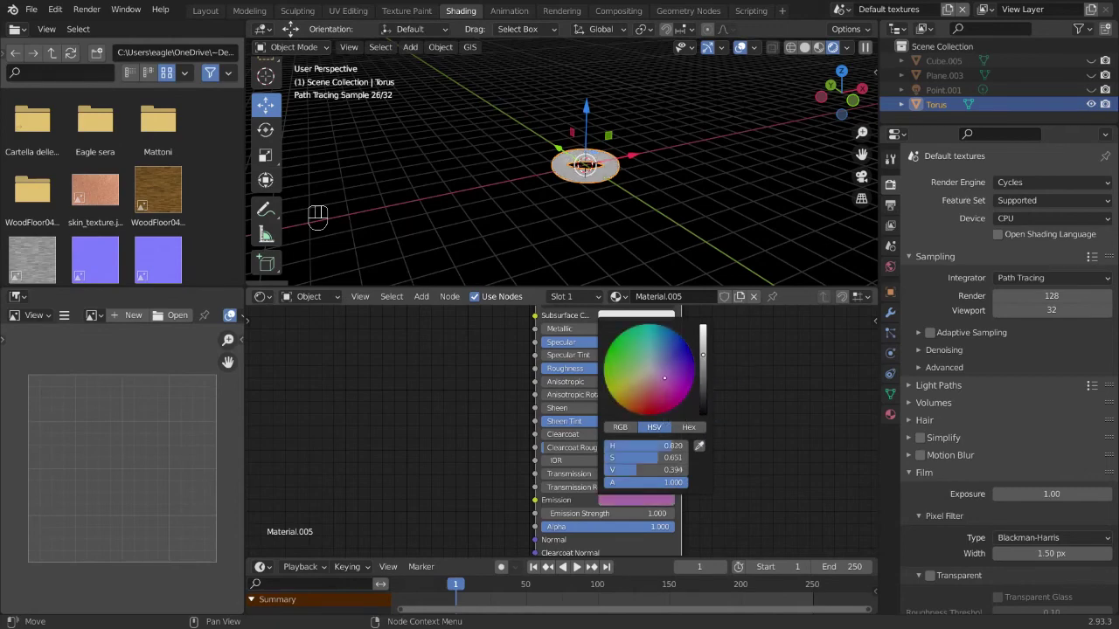
left_click(799, 363)
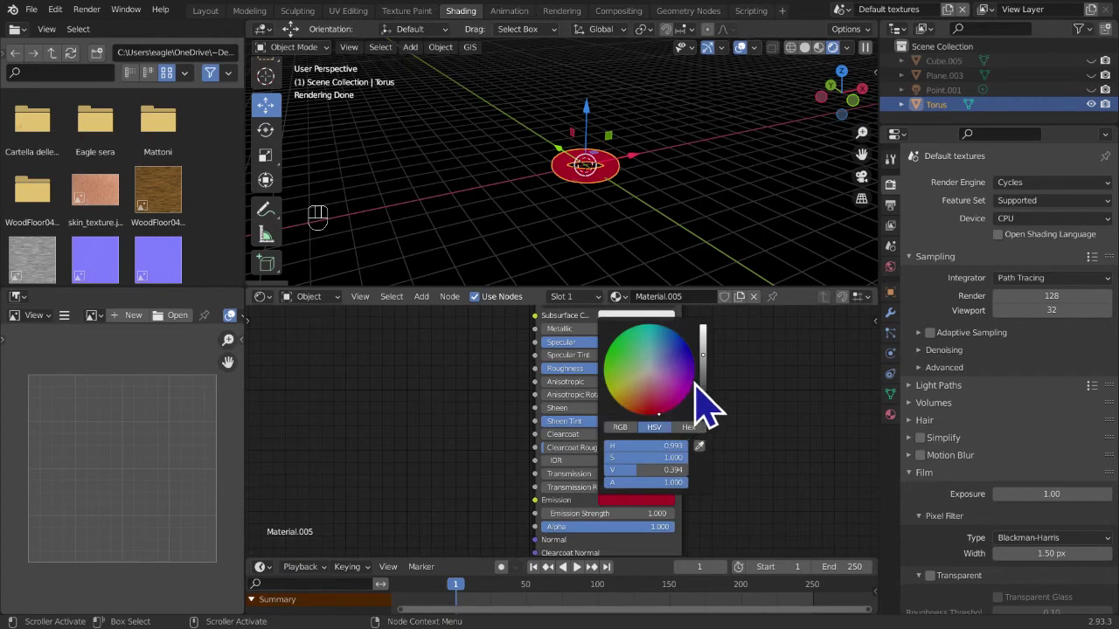
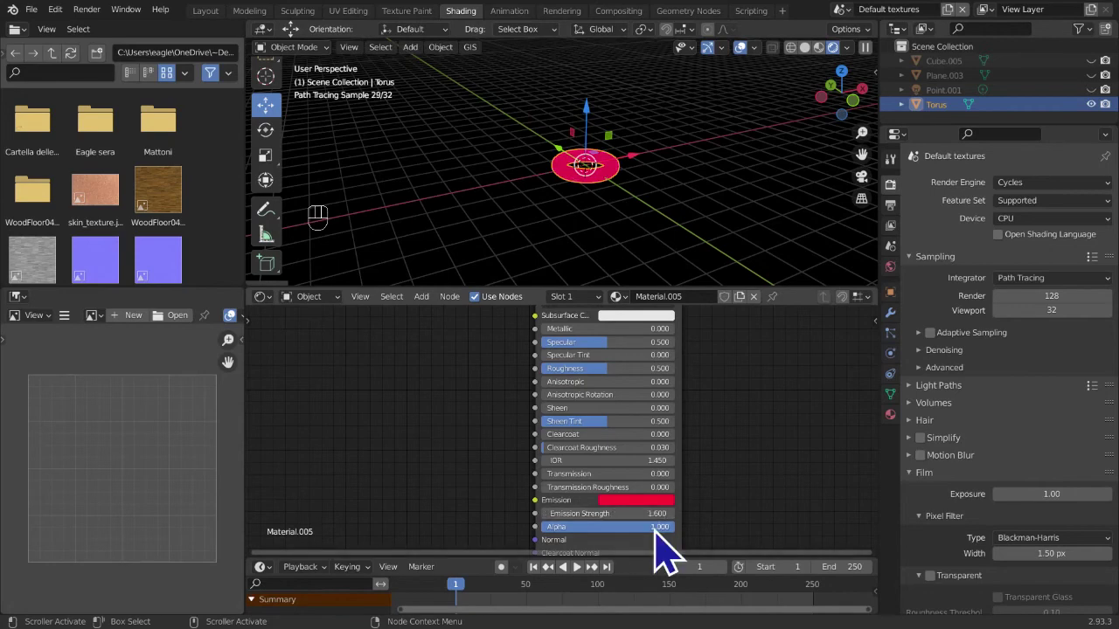
left_click(907, 365)
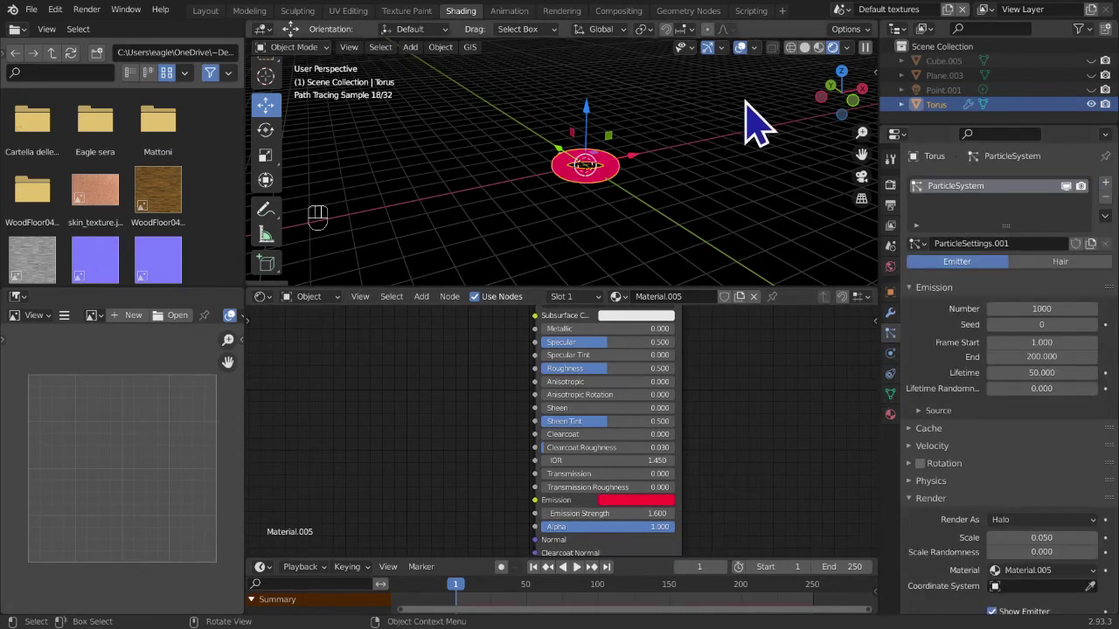
- Set particle Normal velocity to 10 m/s and preview the outward spray in playback
left_click_drag(722, 176, 724, 149)
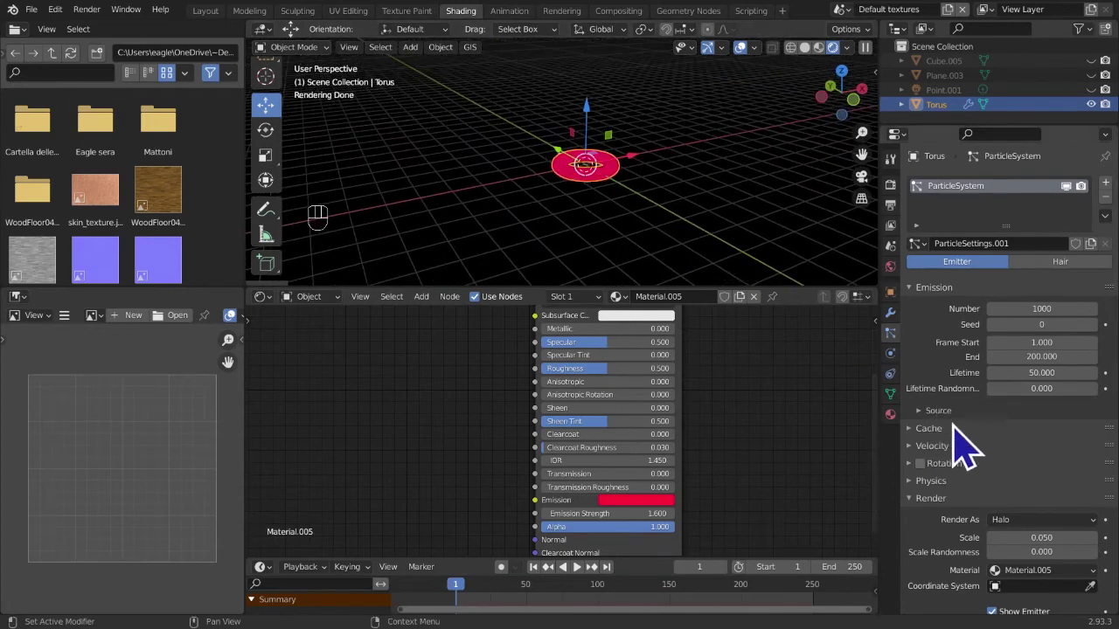
left_click(949, 467)
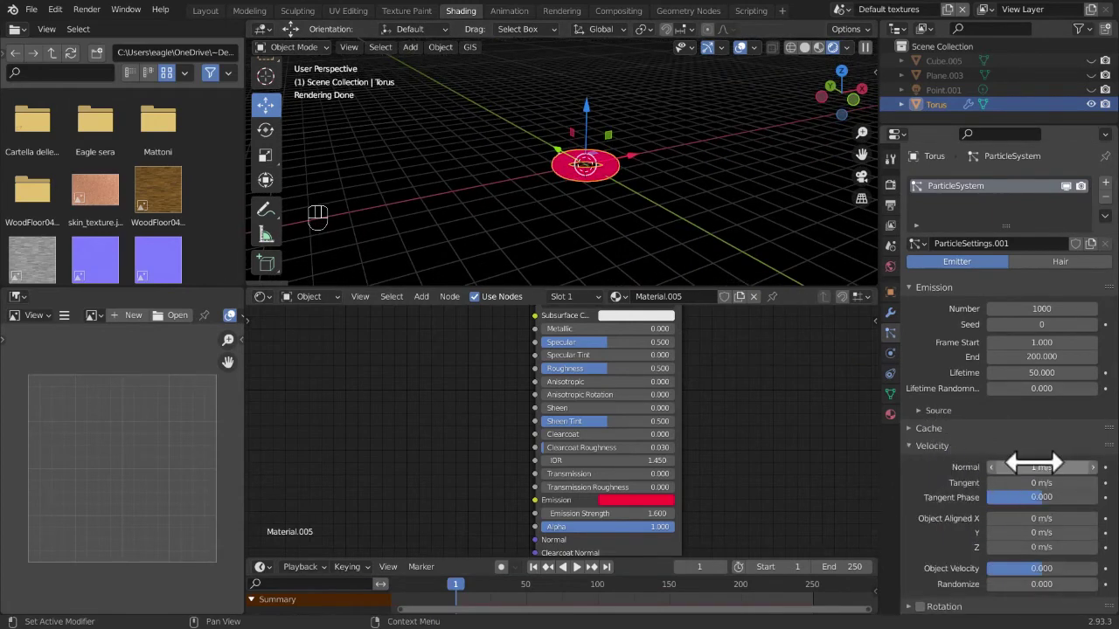
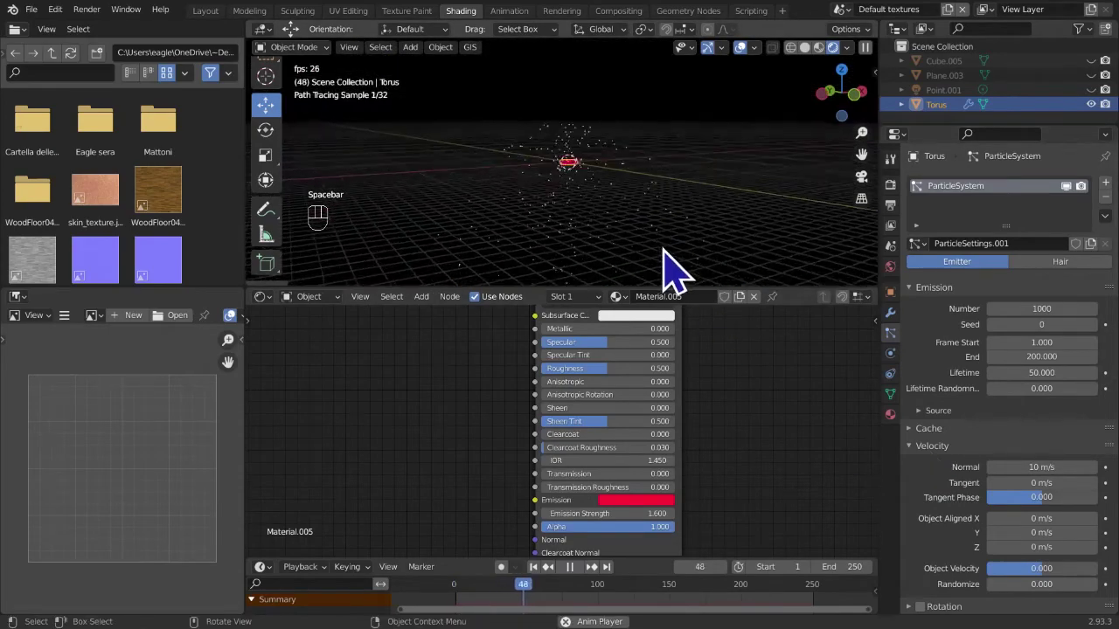
middle_click(679, 271)
left_click_drag(685, 279, 720, 287)
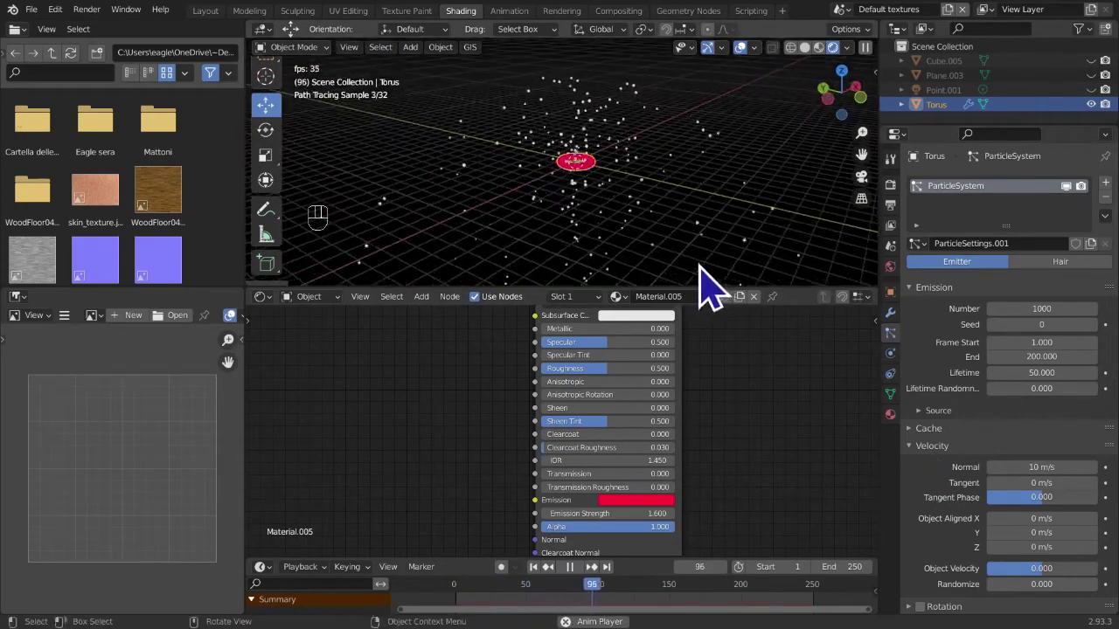
left_click_drag(632, 101, 655, 187)
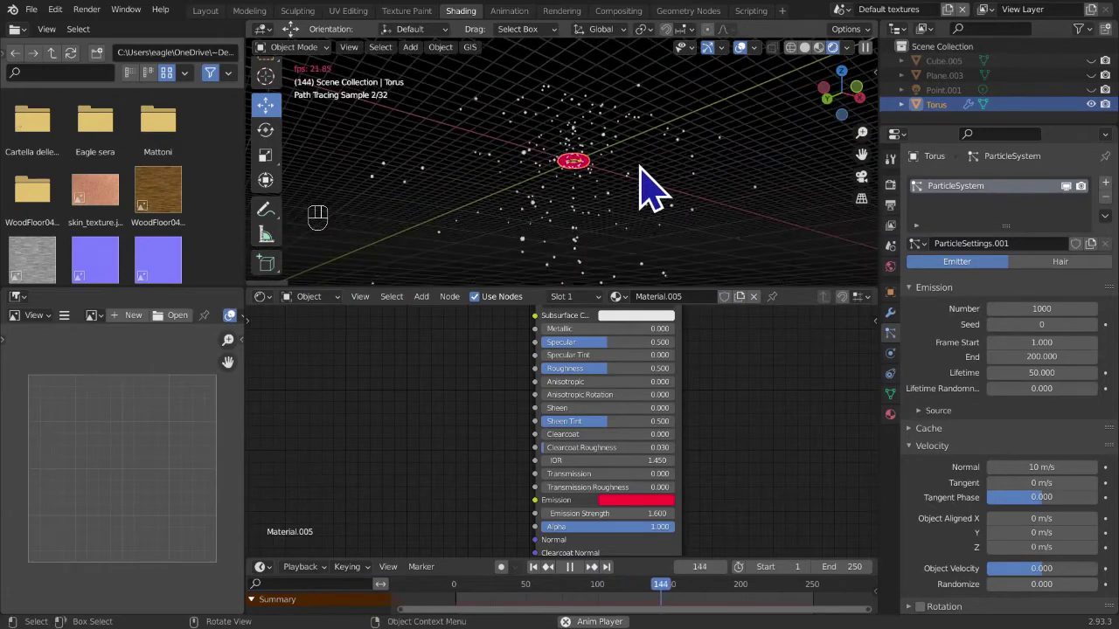
middle_click(629, 222)
key("space")
- Add Cube.006 via the Shift+A mesh list and scale it to about 5.6
left_click(554, 596)
key("shift+a")
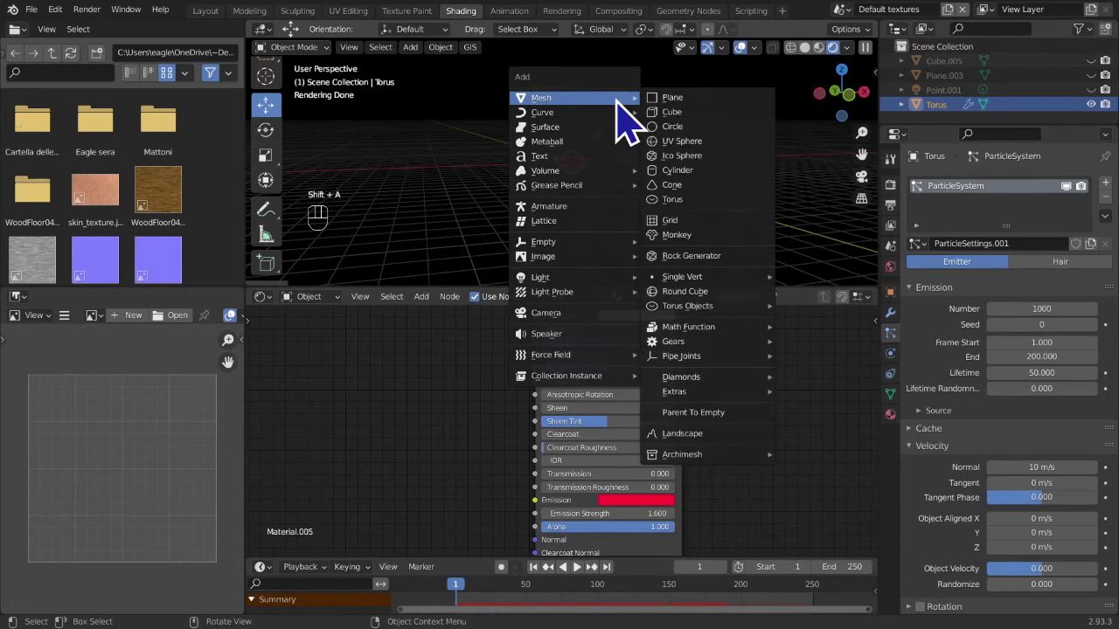
key("shift+a")
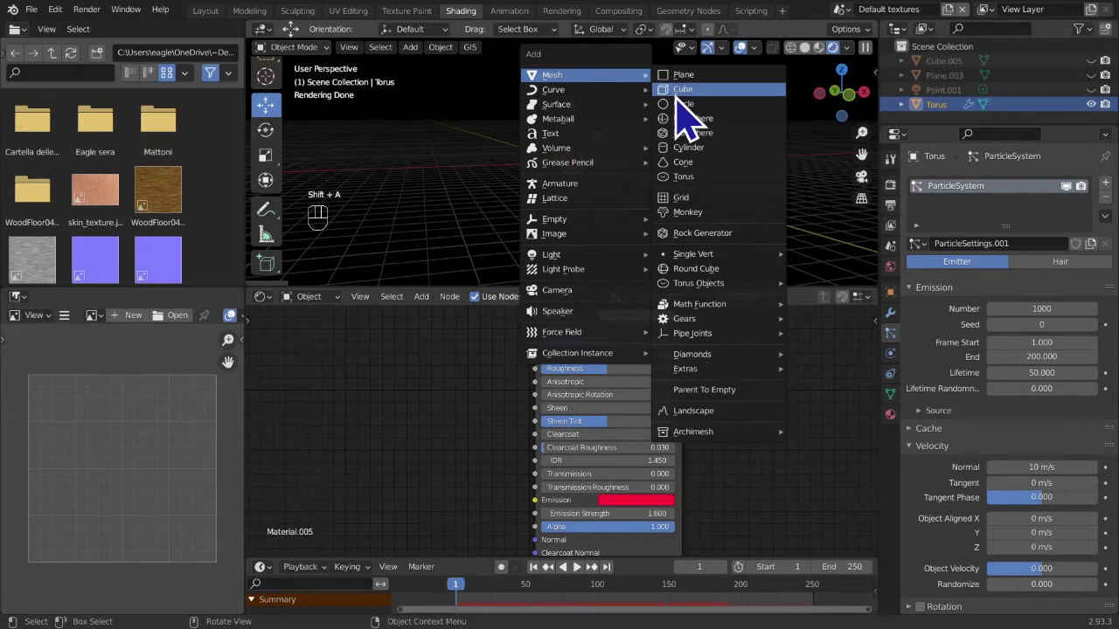
key("s")
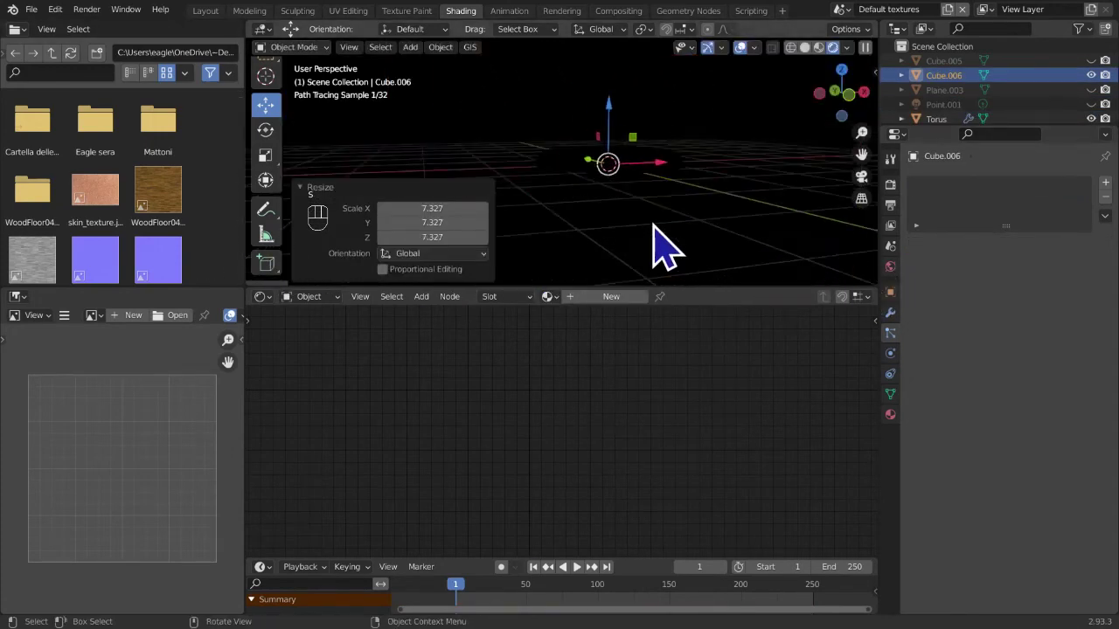
- Create Material.006 on the cube, replace Principled BSDF with Volume Scatter wired into the Volume output
left_click_drag(669, 246, 619, 230)
left_click_drag(625, 224, 800, 178)
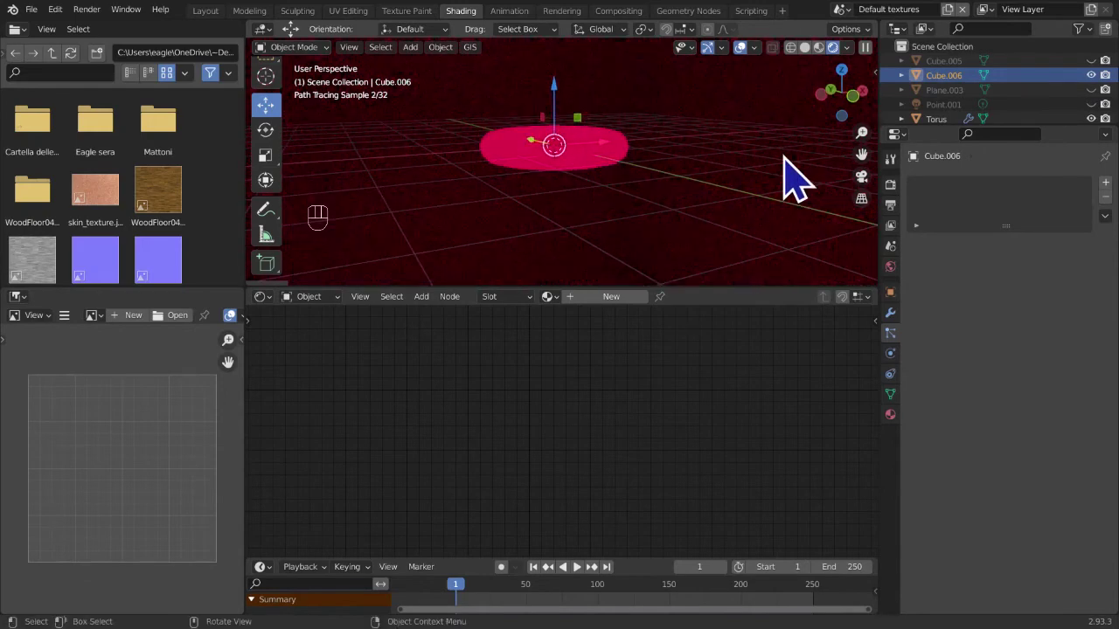
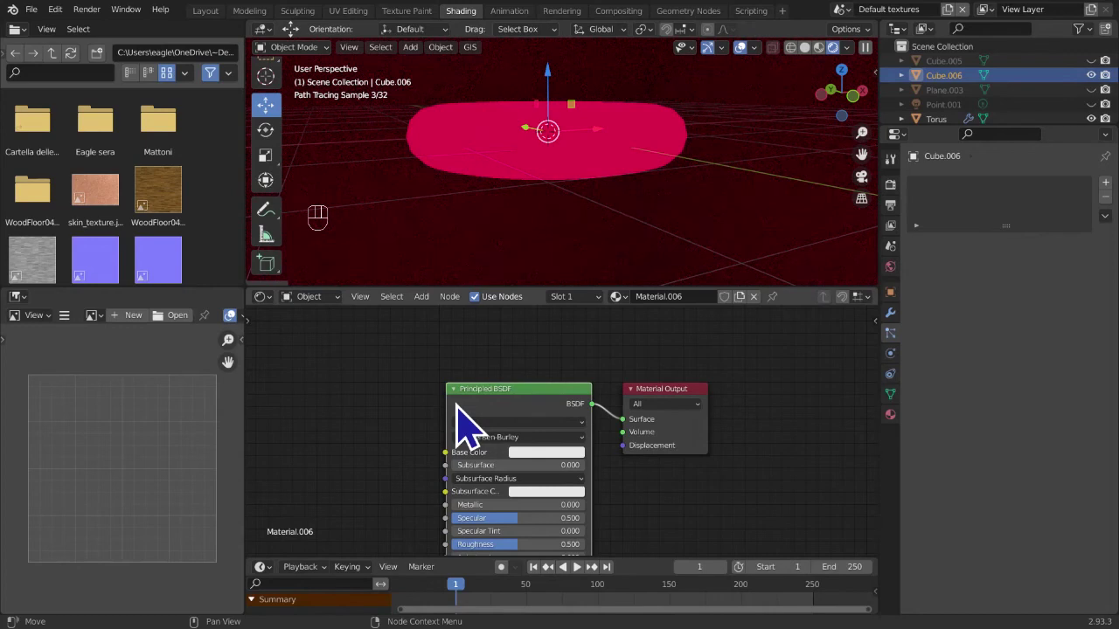
key("x")
key("shift+a")
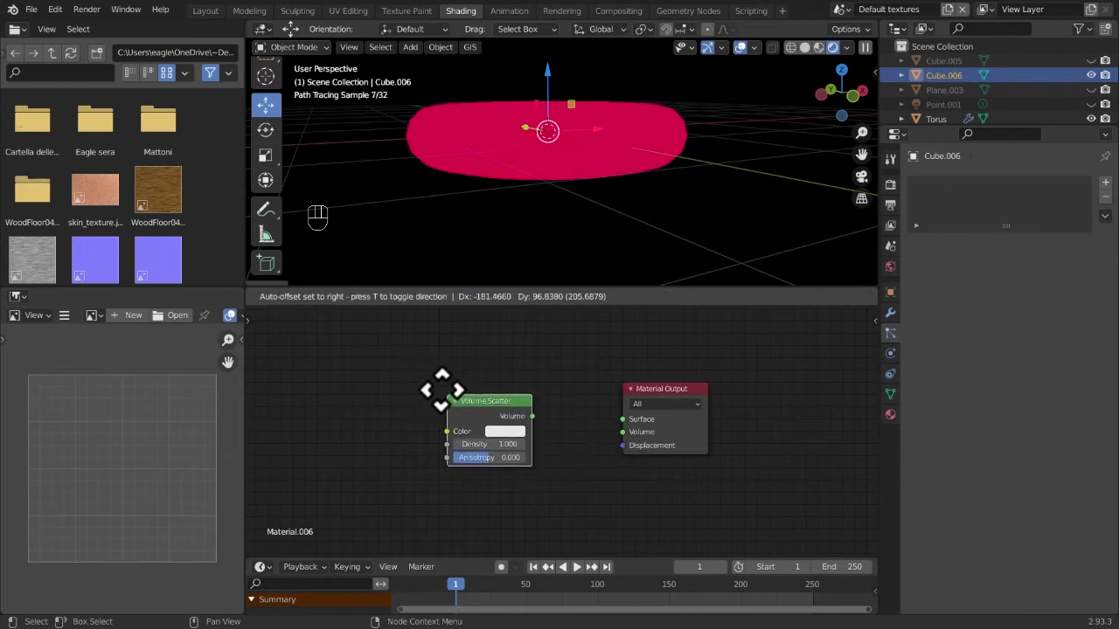
left_click_drag(543, 426, 545, 420)
left_click(525, 422)
left_click_drag(539, 427, 633, 448)
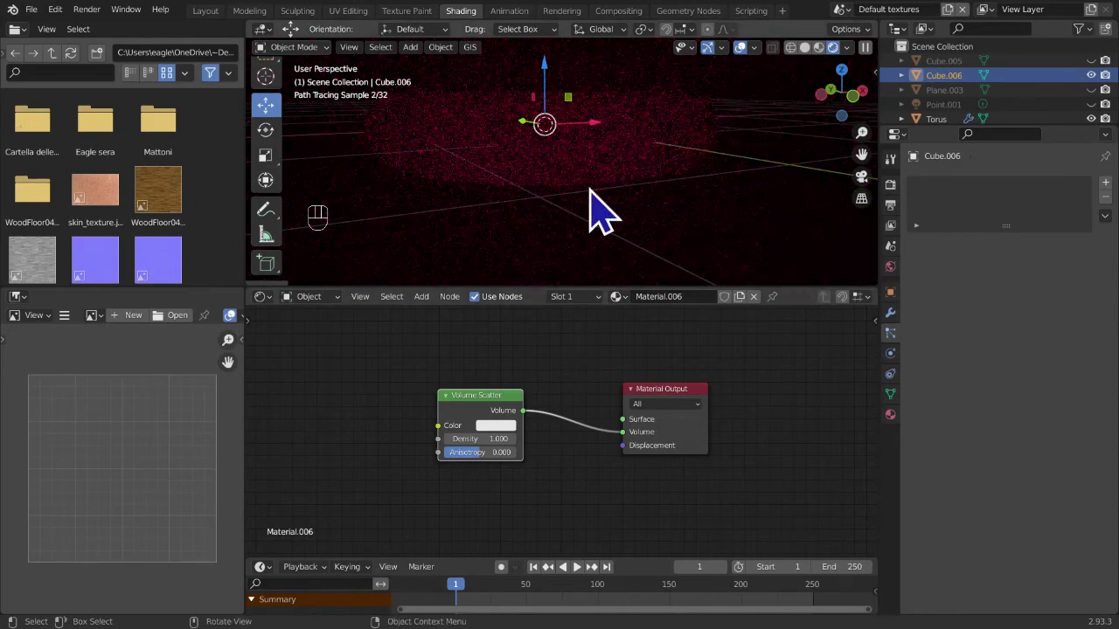
- Apply the cube's transforms and select the Torus again
middle_click(607, 209)
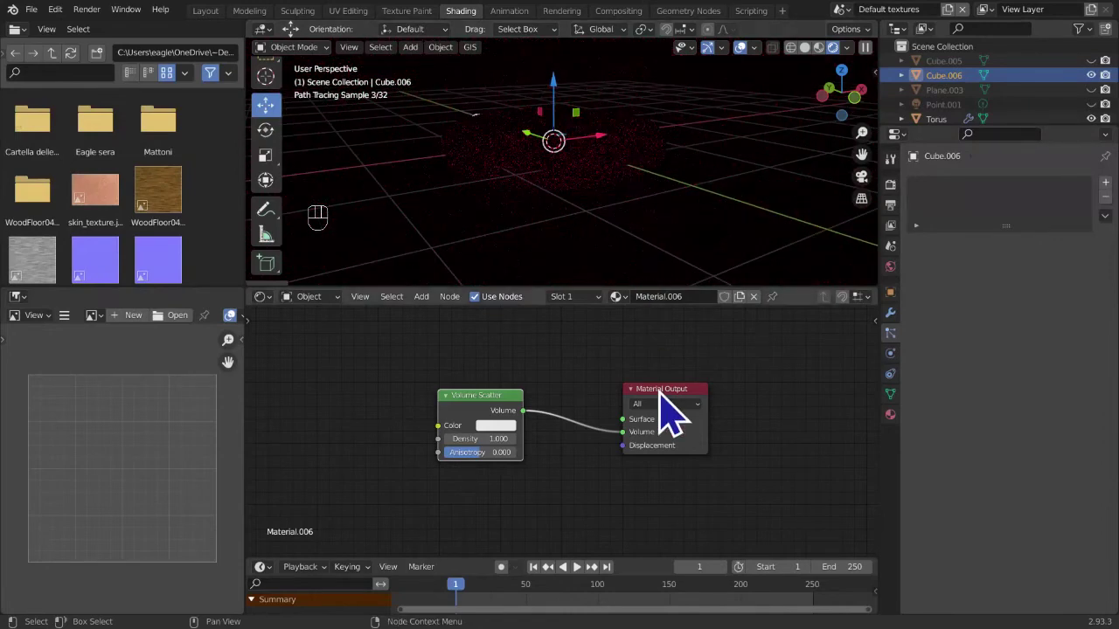
left_click(692, 275)
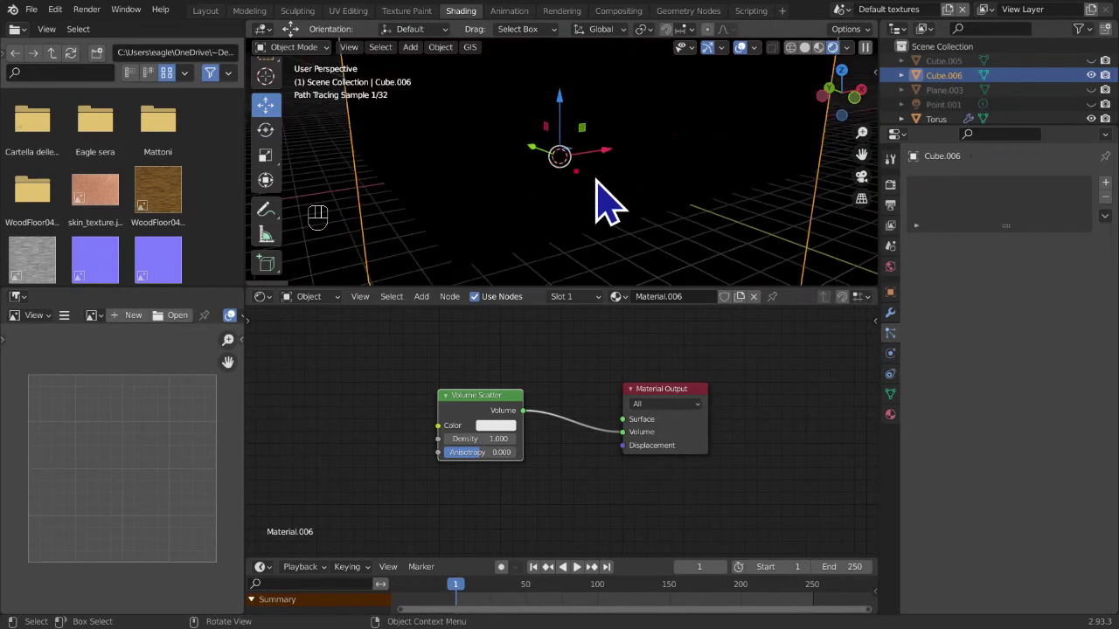
key("ctrl+a")
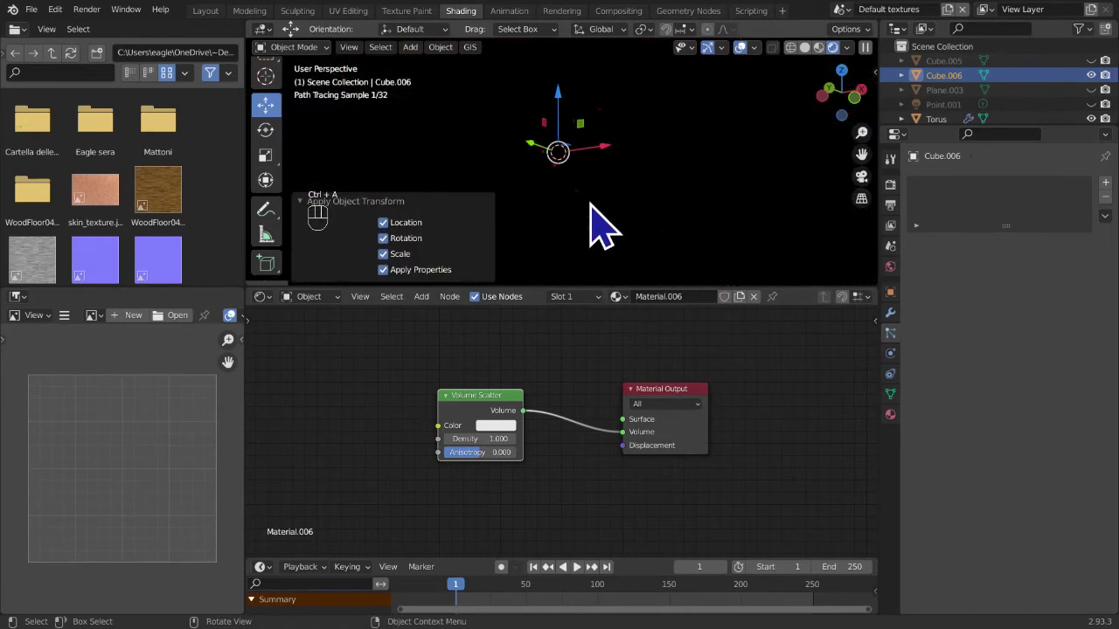
left_click(619, 191)
- Add a Point Density texture to Material.006 reading the Torus's ParticleSystem, placed left of the volume shader
middle_click(587, 426)
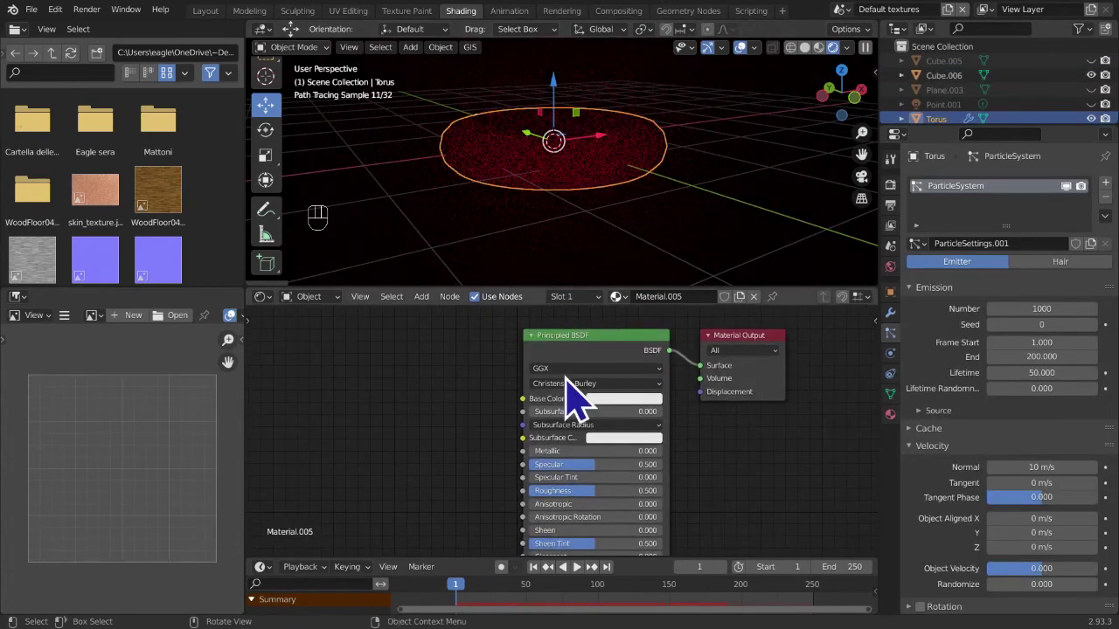
left_click(498, 239)
middle_click(440, 372)
key("shift+a")
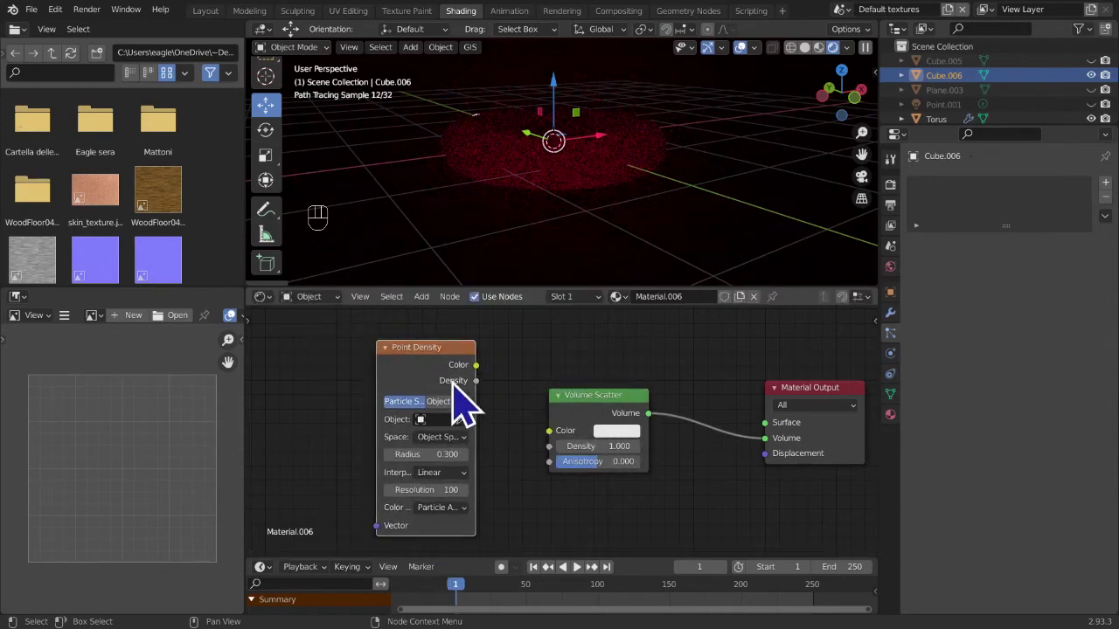
left_click(460, 383)
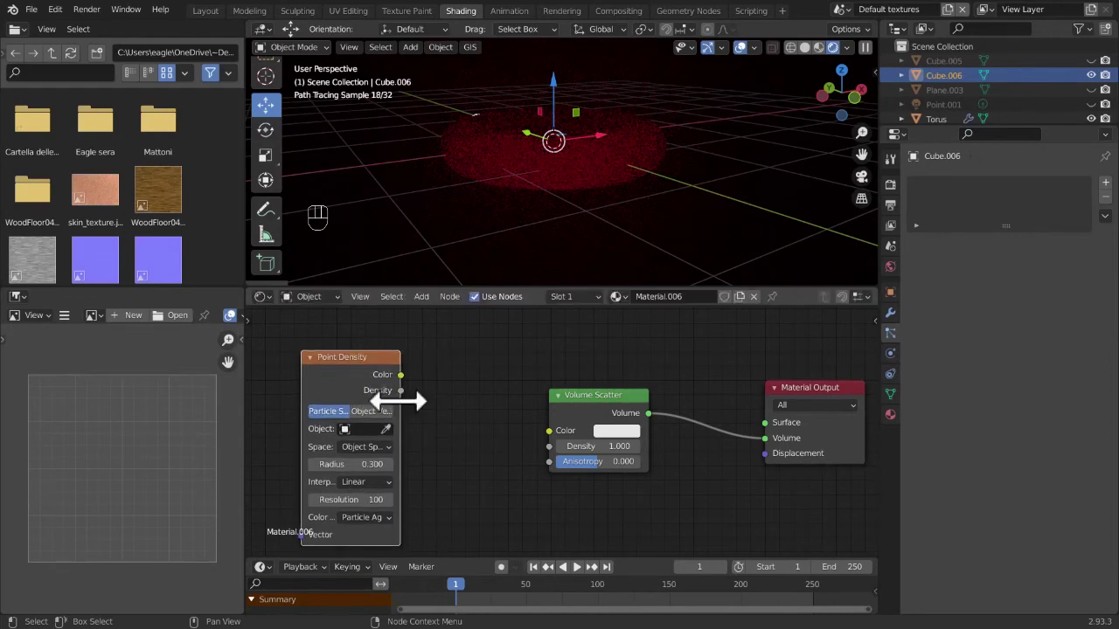
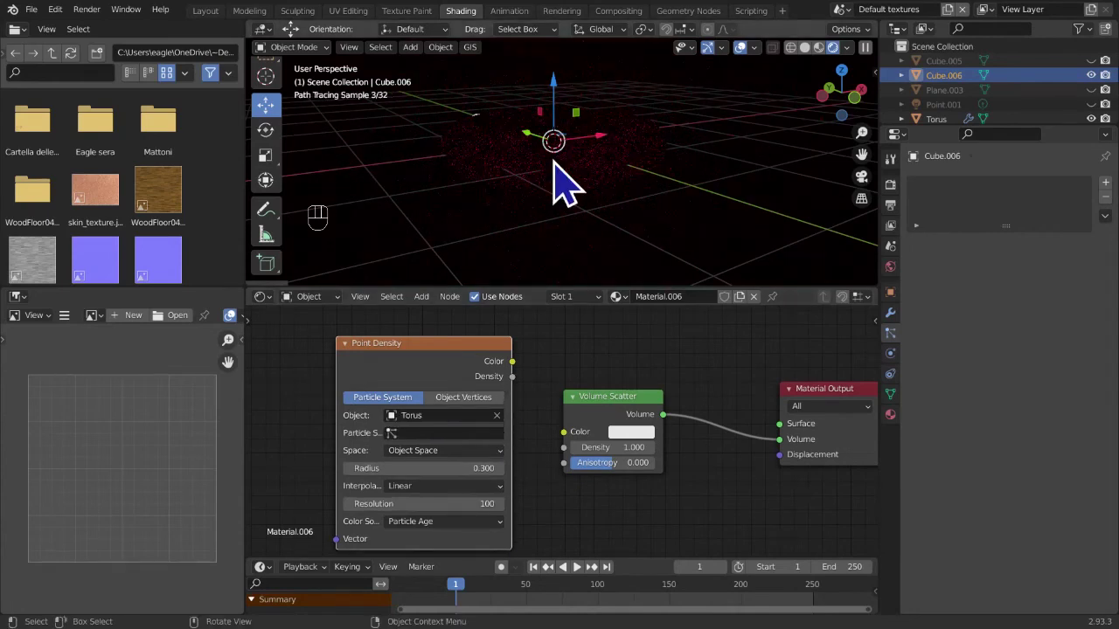
left_click_drag(406, 449, 420, 476)
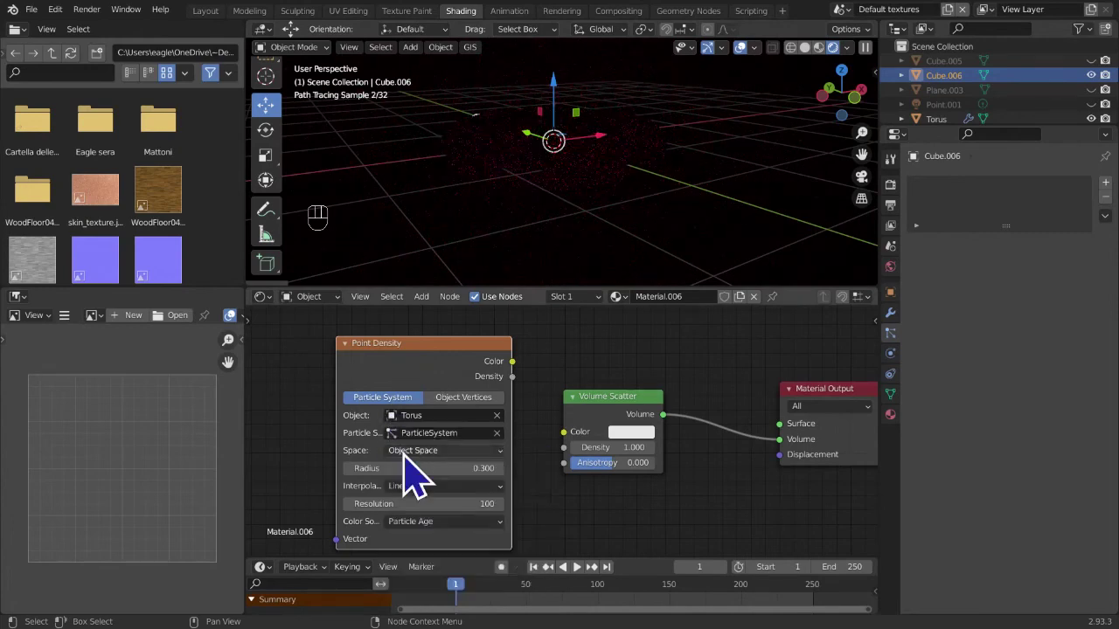
left_click_drag(456, 389, 392, 381)
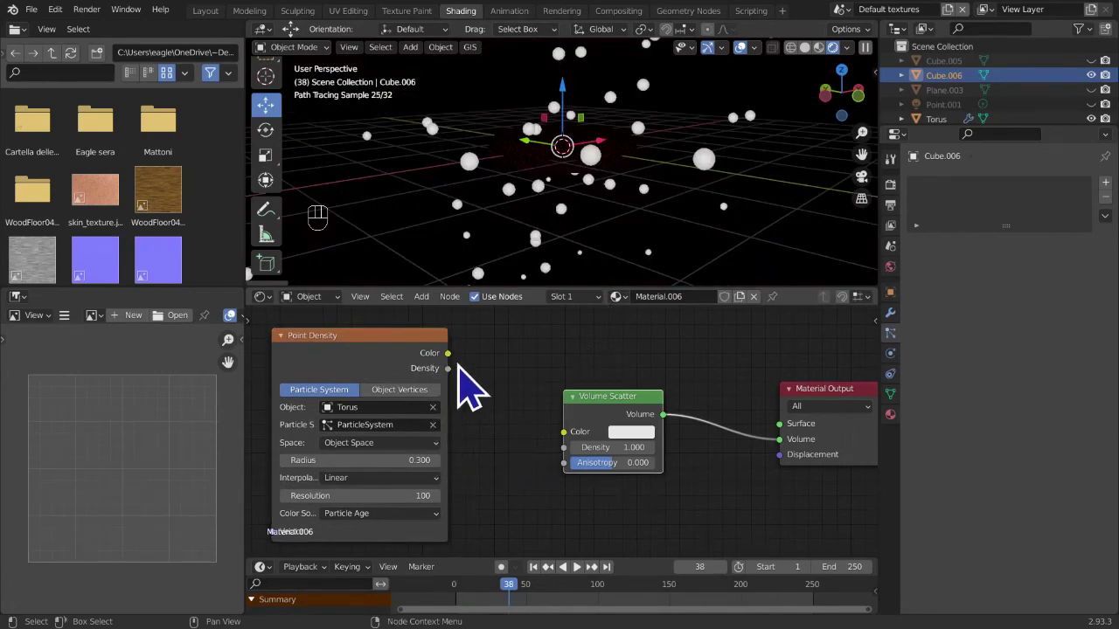
- Wire Point Density into the volume and switch its Space to World Space, Radius 0.300
left_click_drag(469, 381, 476, 385)
left_click_drag(446, 389, 583, 477)
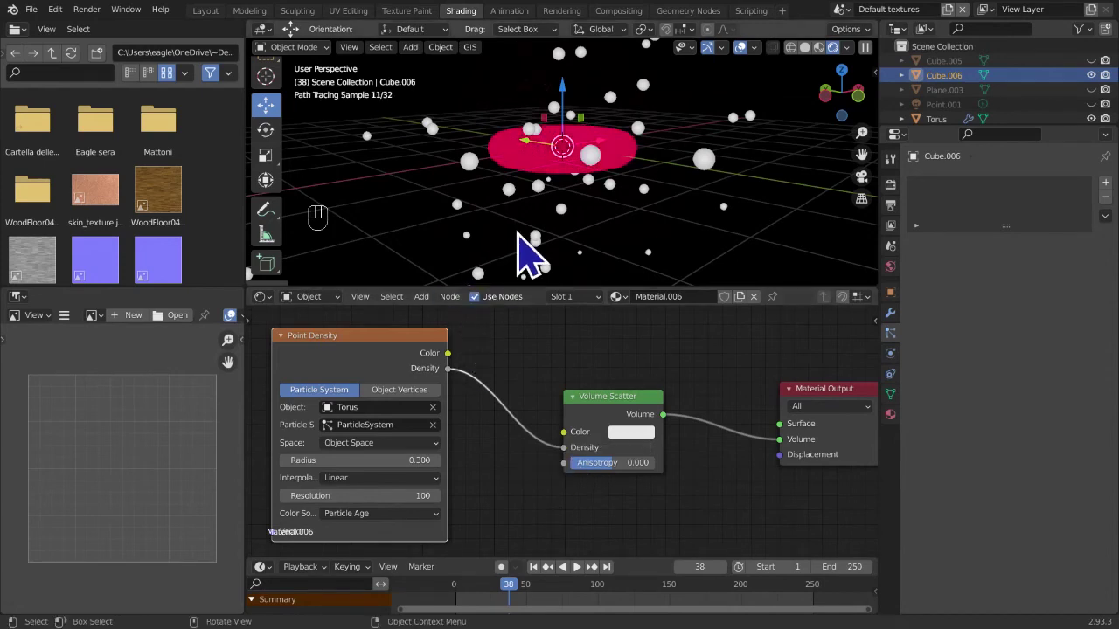
middle_click(557, 251)
left_click_drag(626, 255, 645, 248)
left_click_drag(542, 255, 512, 252)
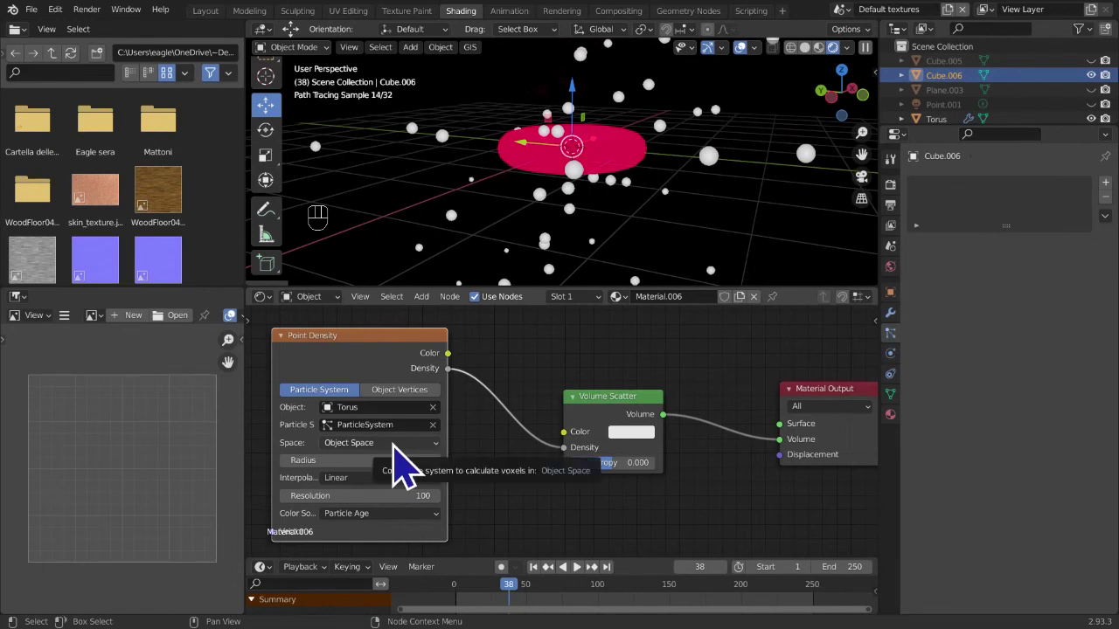
left_click_drag(403, 466, 386, 464)
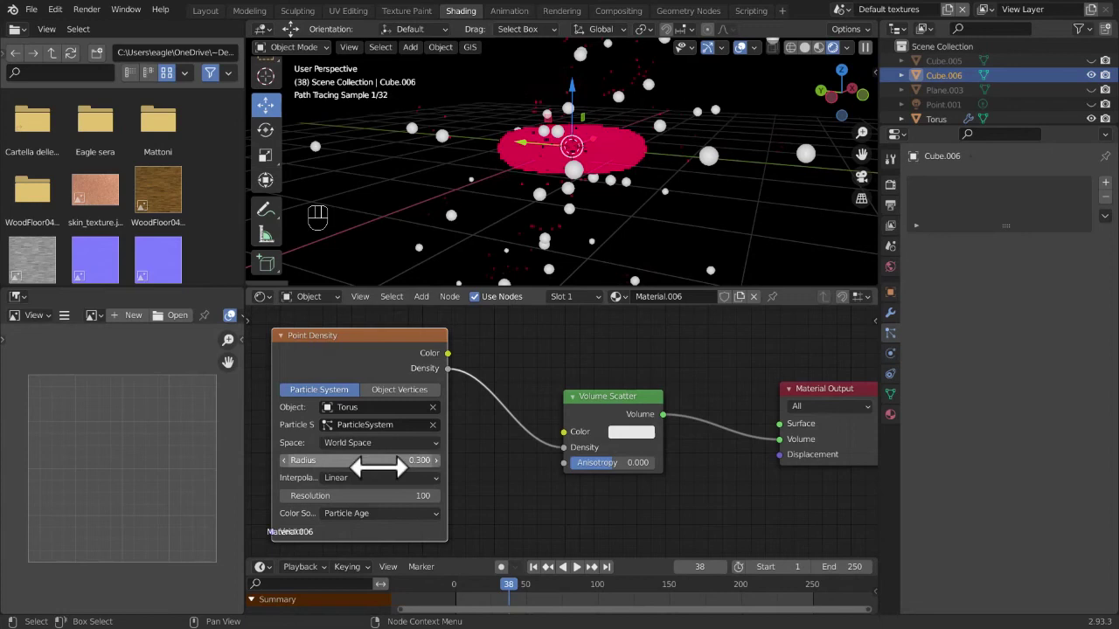
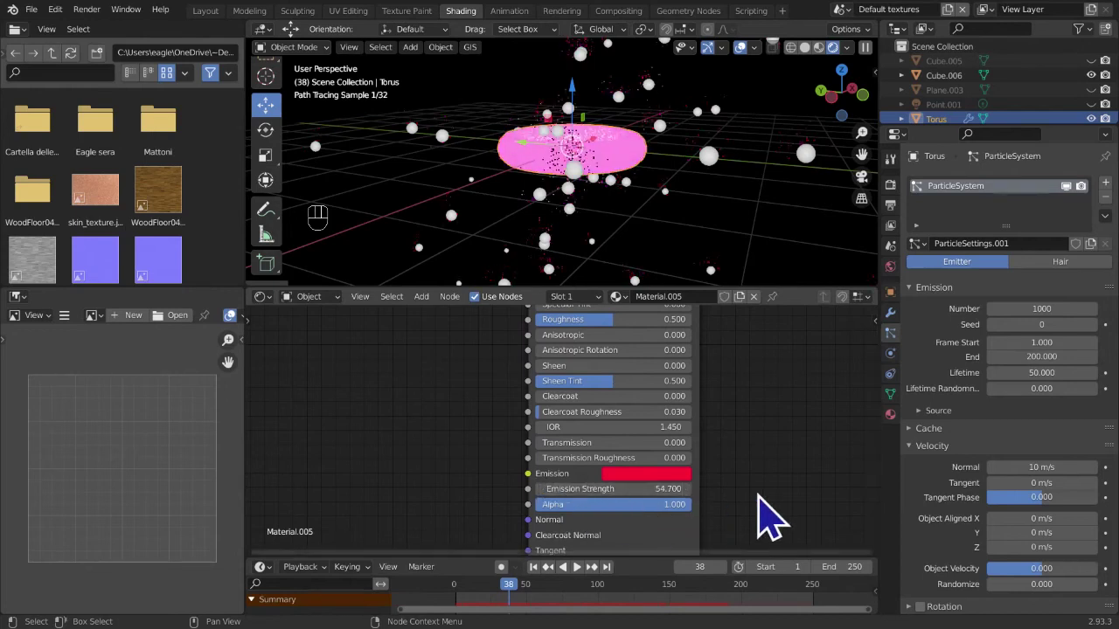
- Select Cube.006, set Point Density Resolution to 200 and scrub the timeline to frame 59
left_click(818, 491)
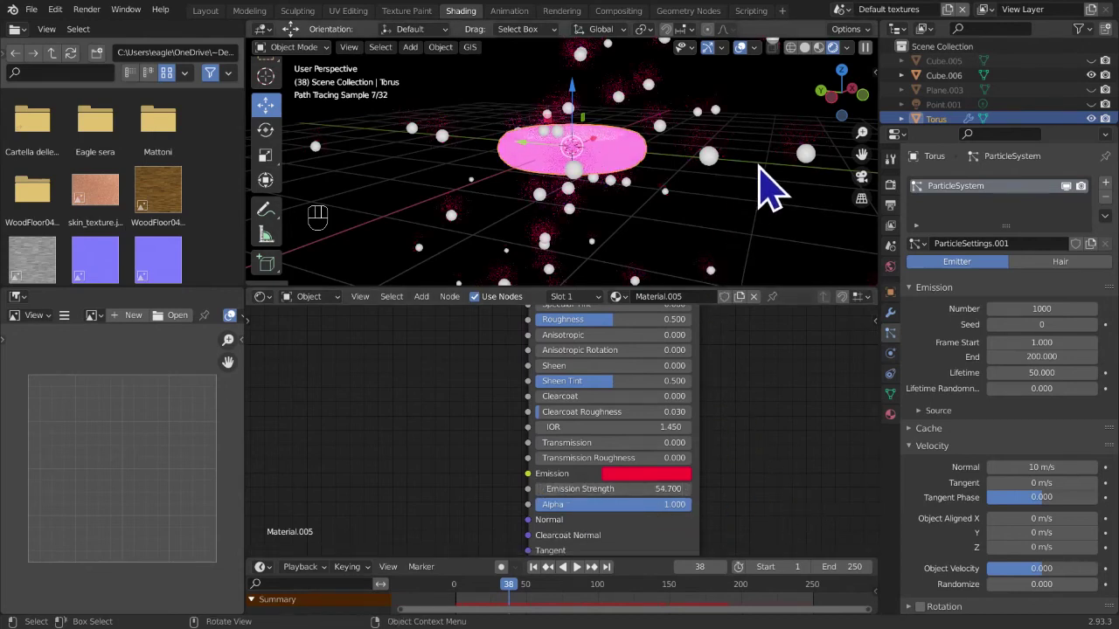
left_click(804, 150)
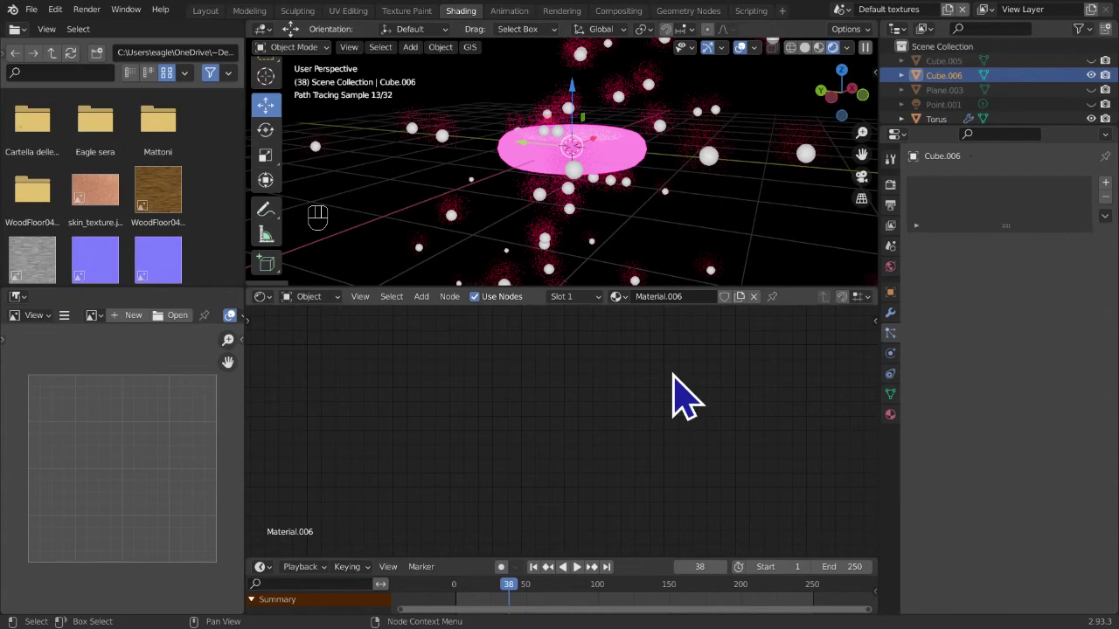
left_click_drag(601, 406, 658, 398)
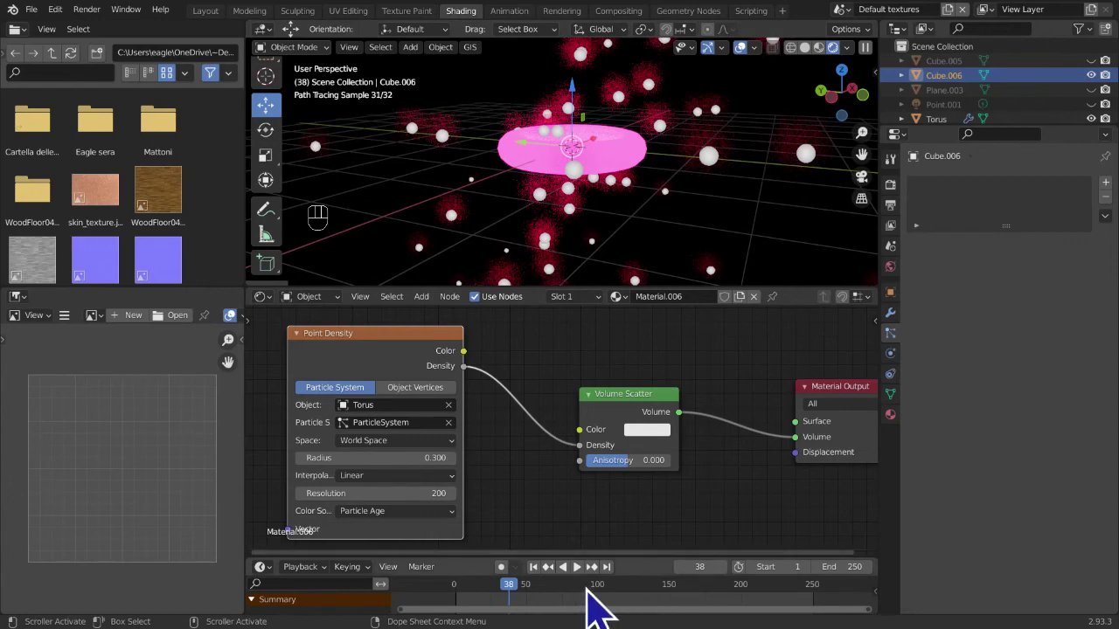
left_click(576, 603)
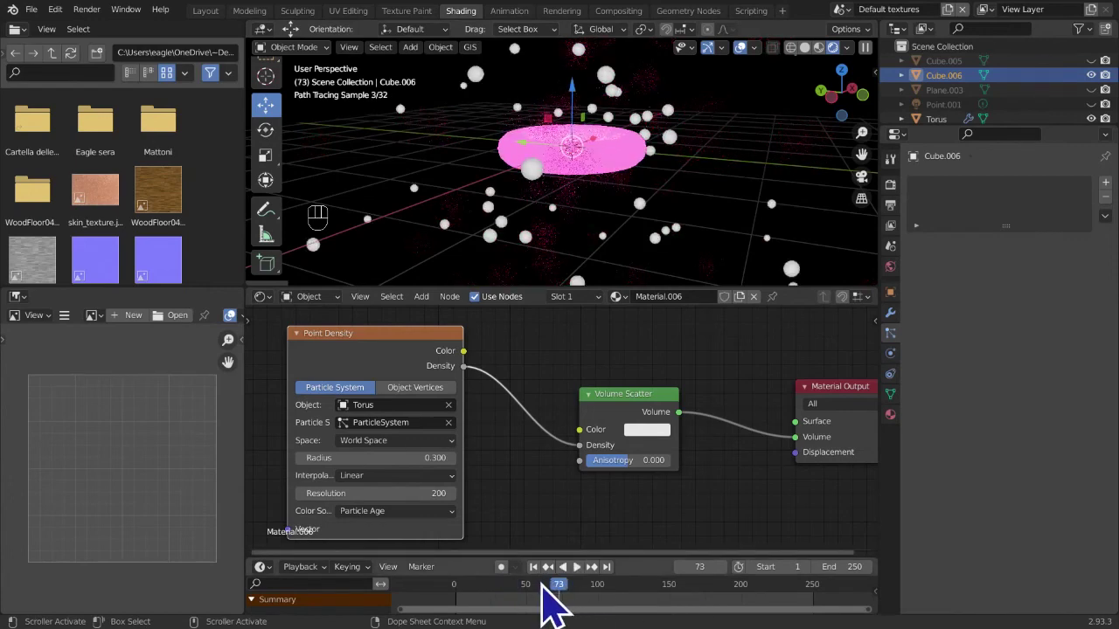
left_click(453, 605)
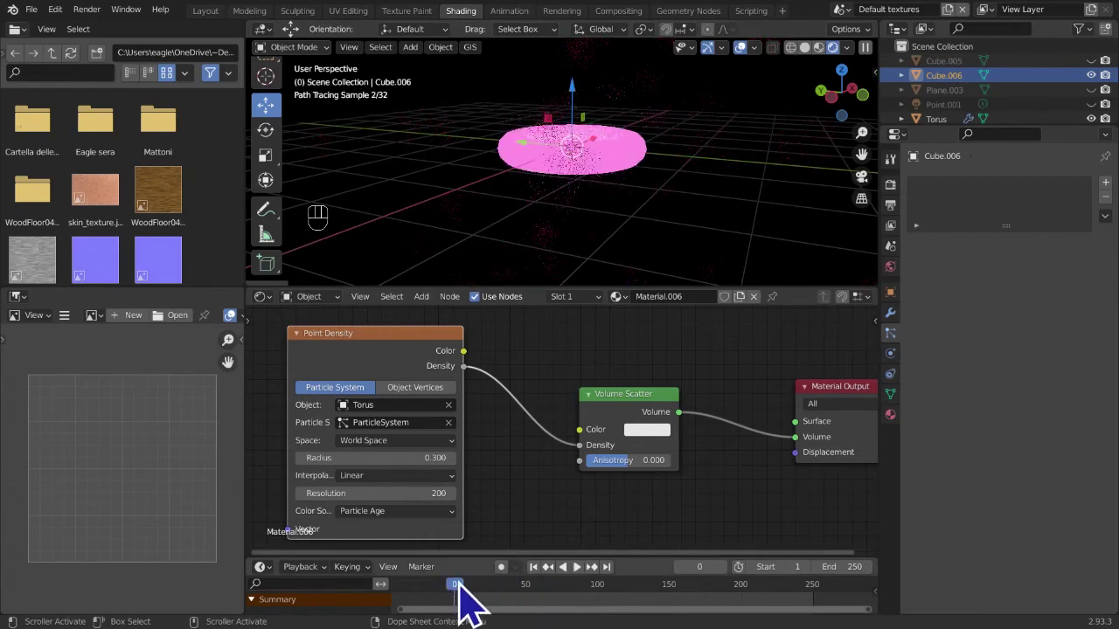
left_click(593, 580)
left_click(593, 581)
left_click(593, 591)
left_click(589, 582)
left_click_drag(592, 467, 516, 461)
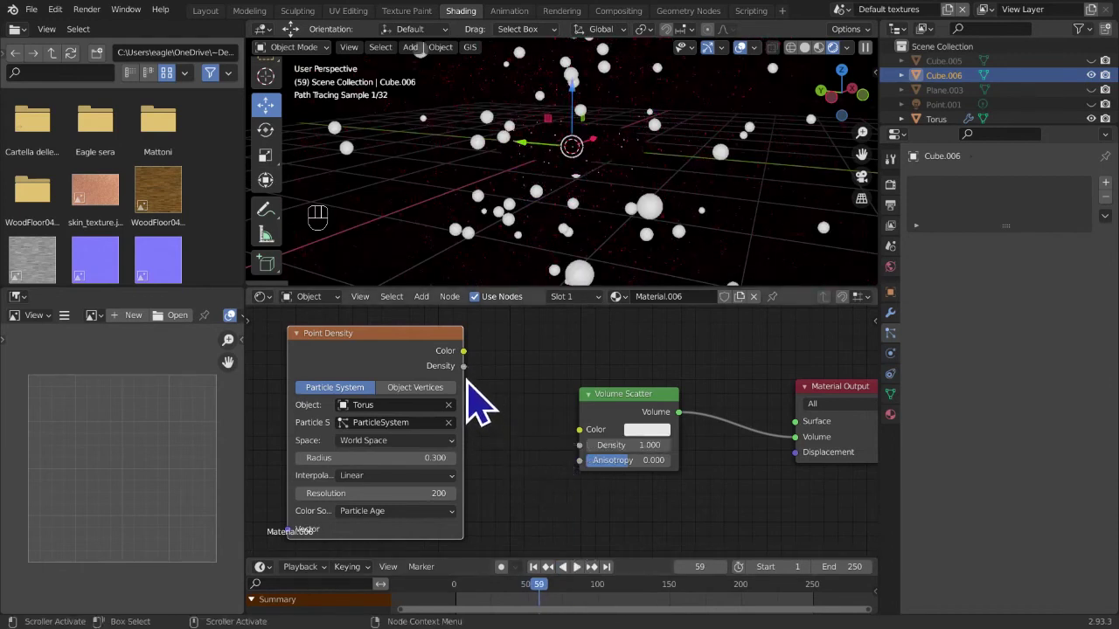
- Adjust the Point Density Radius down to 0.100 then up to 0.800 for denser pink fog
left_click_drag(479, 391, 596, 469)
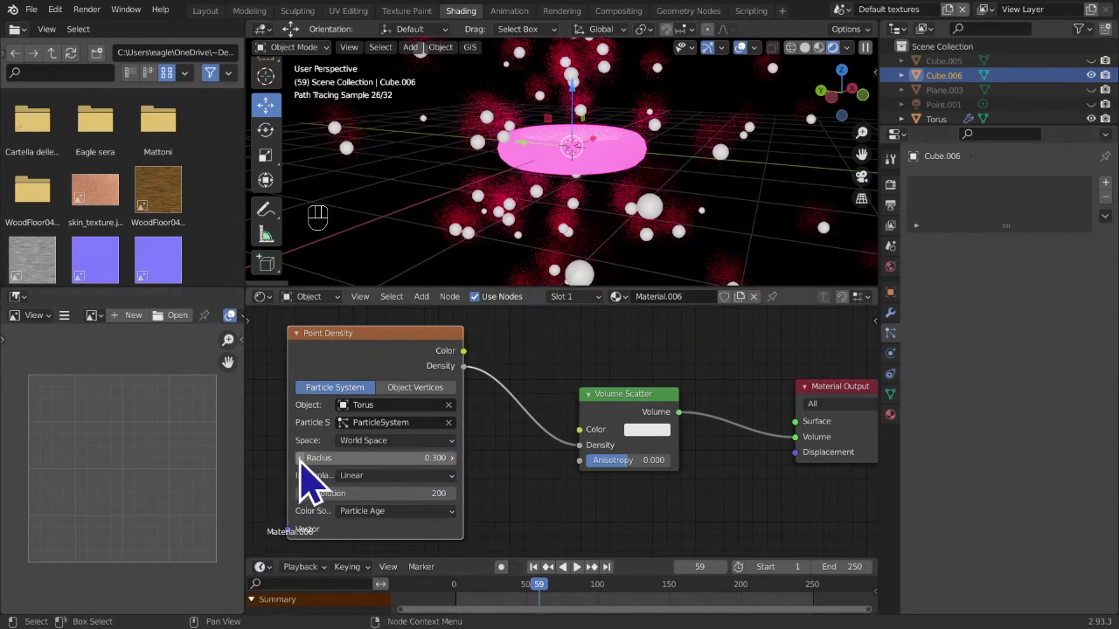
left_click(317, 479)
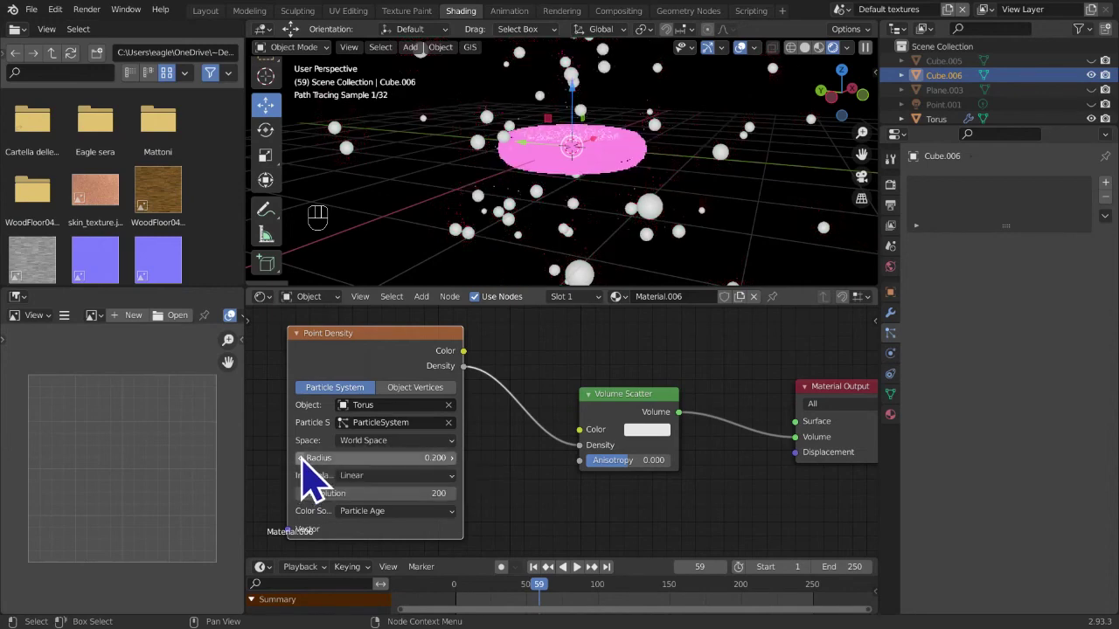
left_click(317, 479)
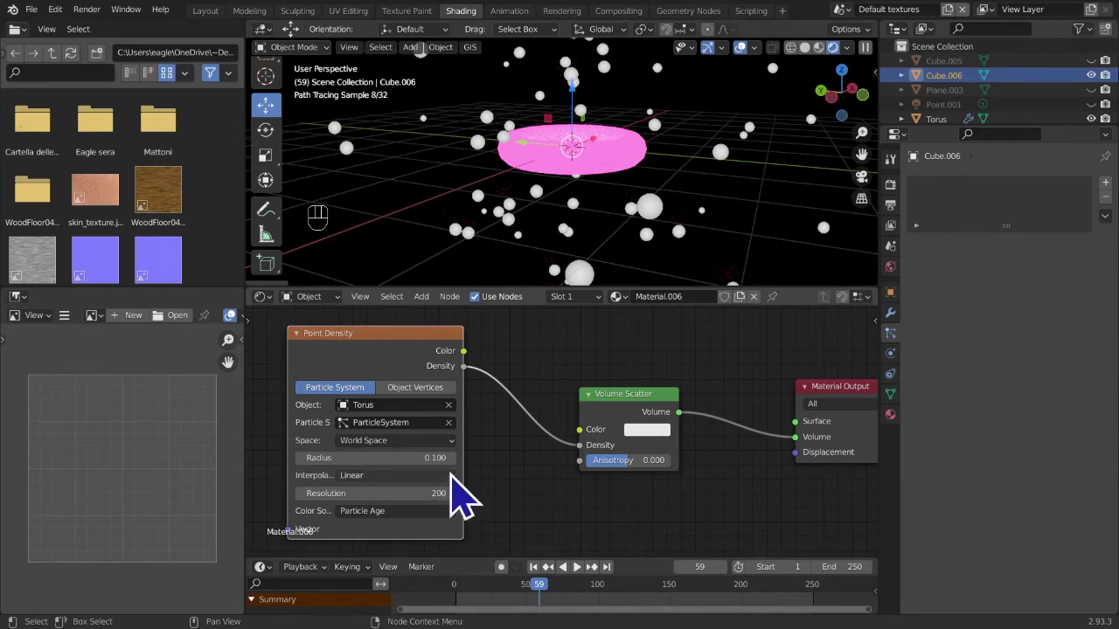
left_click(467, 488)
left_click(467, 488)
left_click(467, 487)
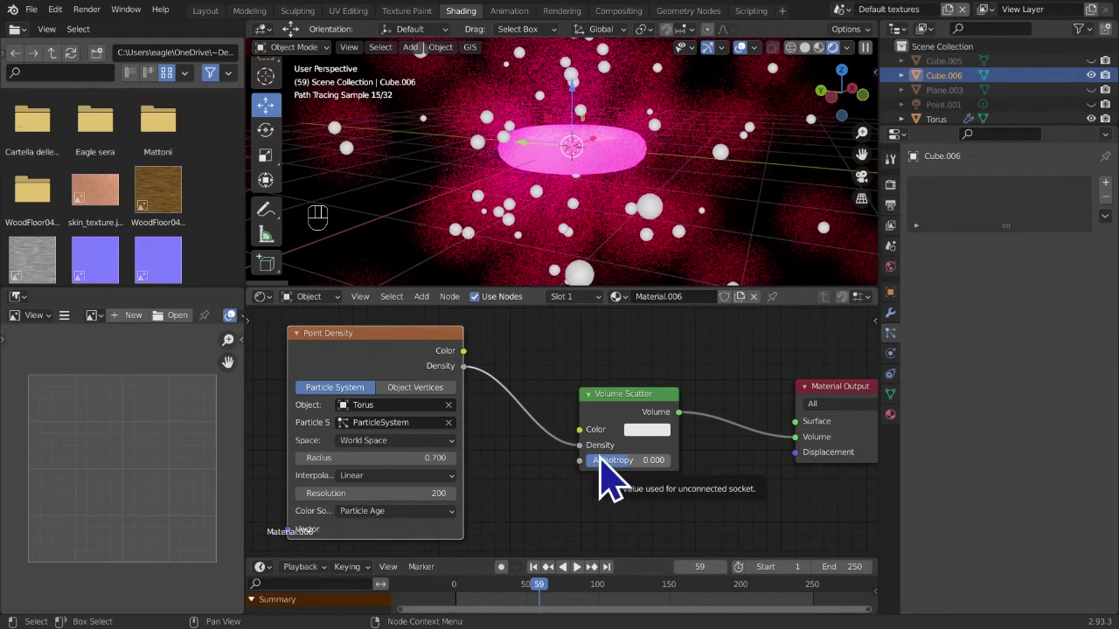
left_click(468, 482)
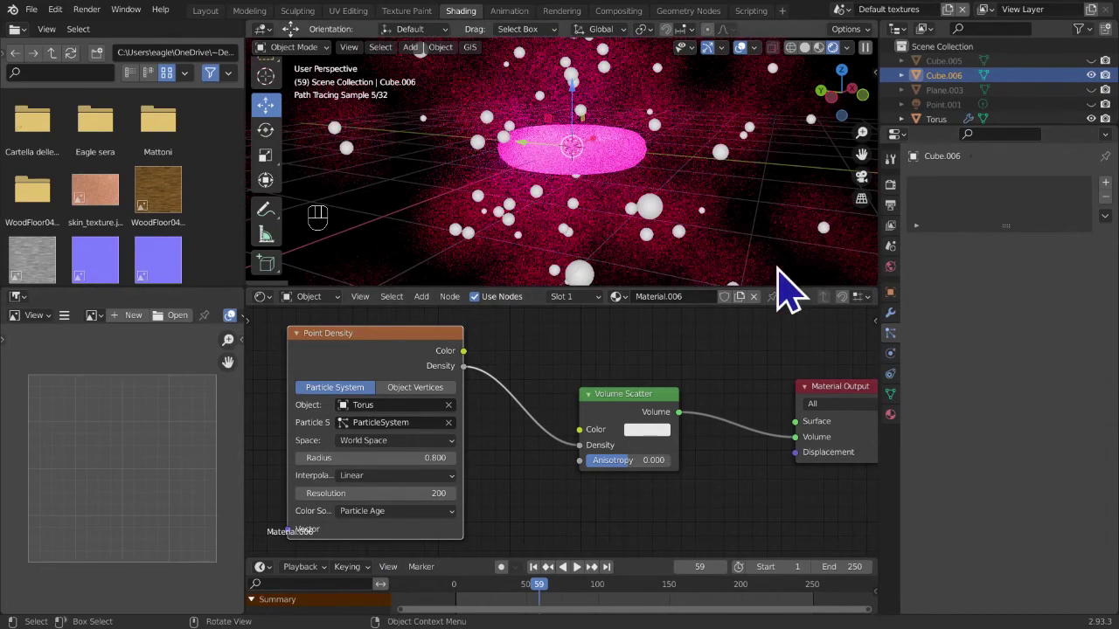
middle_click(605, 512)
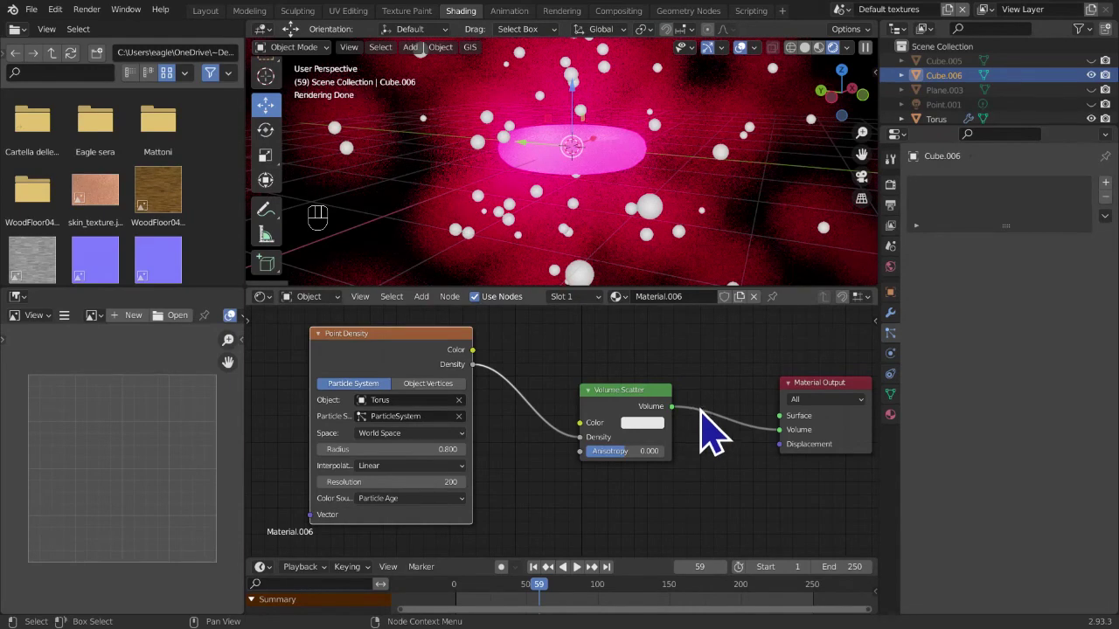
- Edit the Point Density node fields and pan the node editor to show the whole node
left_click(720, 433)
left_click(383, 355)
double_click(337, 355)
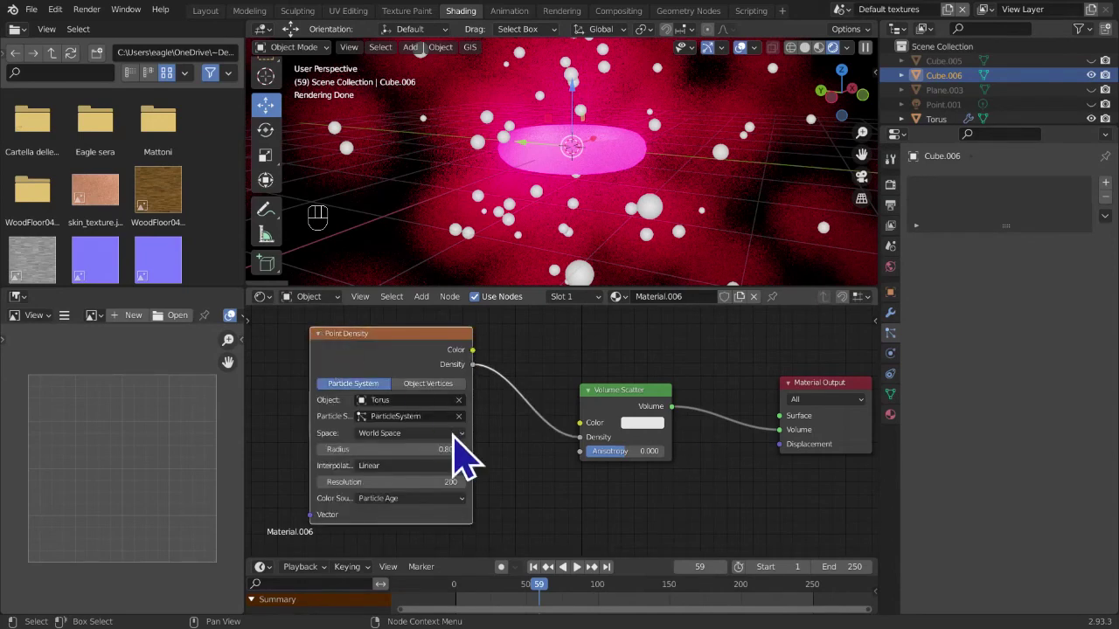
left_click_drag(595, 459, 504, 415)
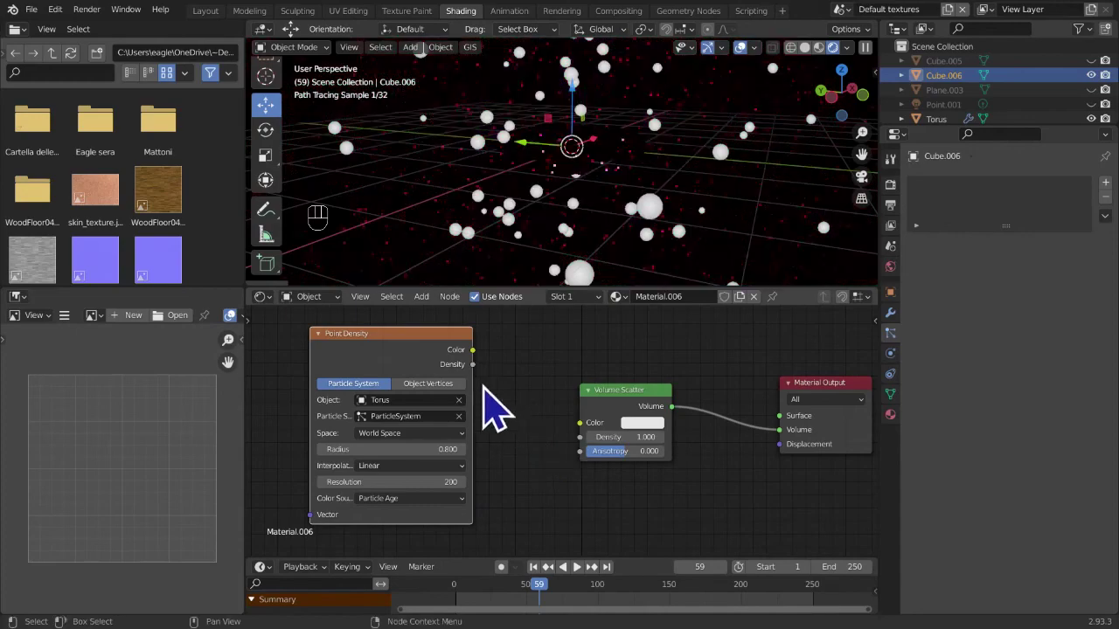
left_click_drag(490, 392, 574, 510)
middle_click(556, 542)
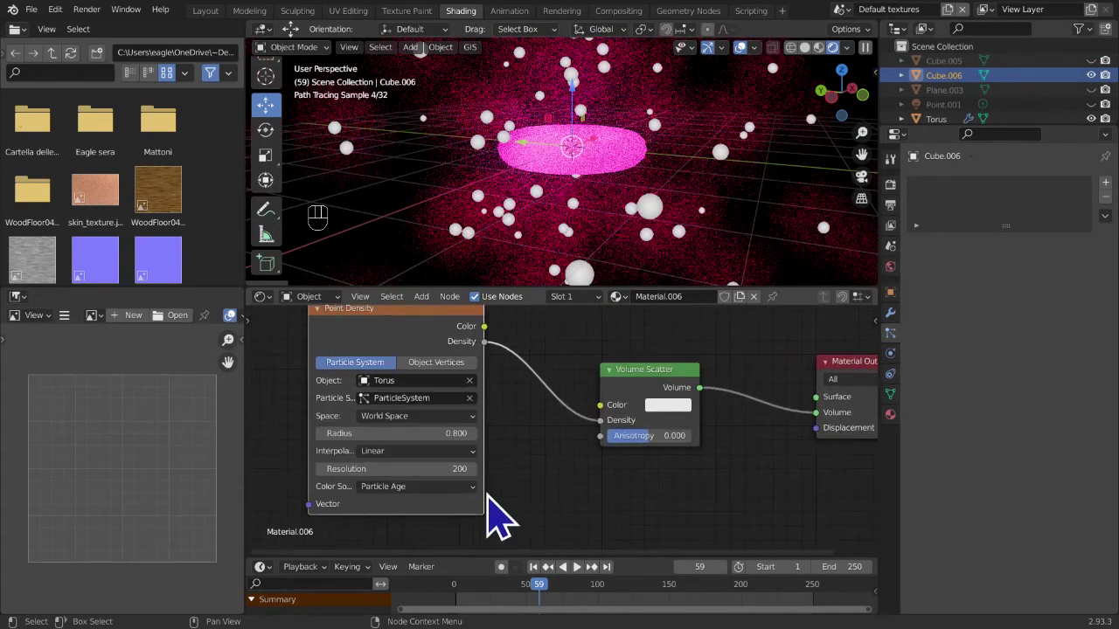
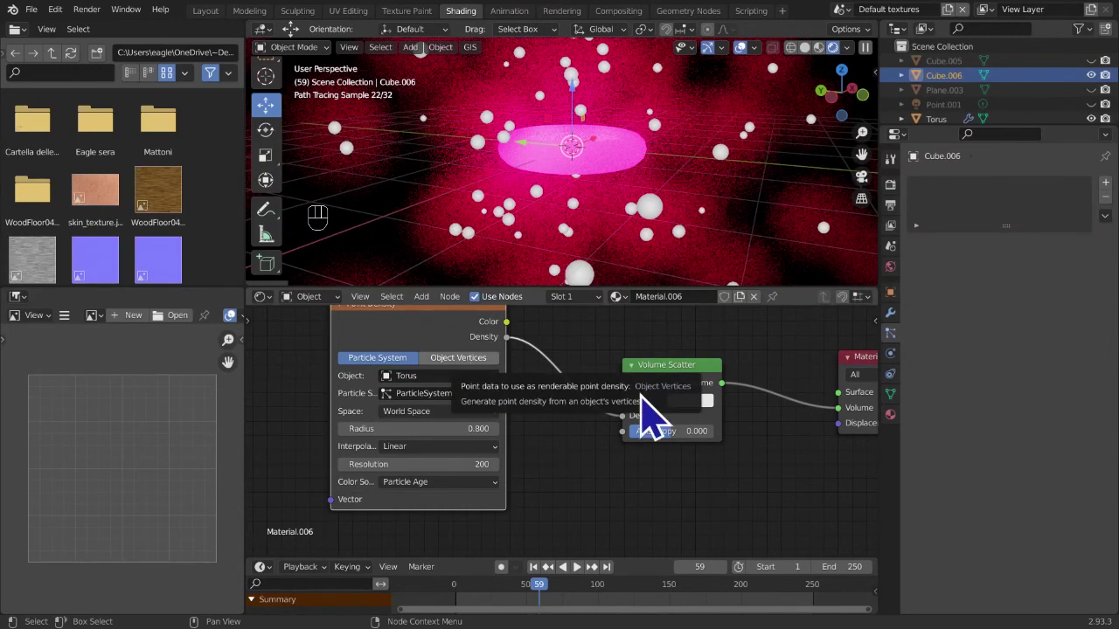
- Switch Point Density to Object Vertices with Vertex Color source, yielding a pink fog ring
left_click(618, 173)
left_click_drag(1079, 205, 691, 240)
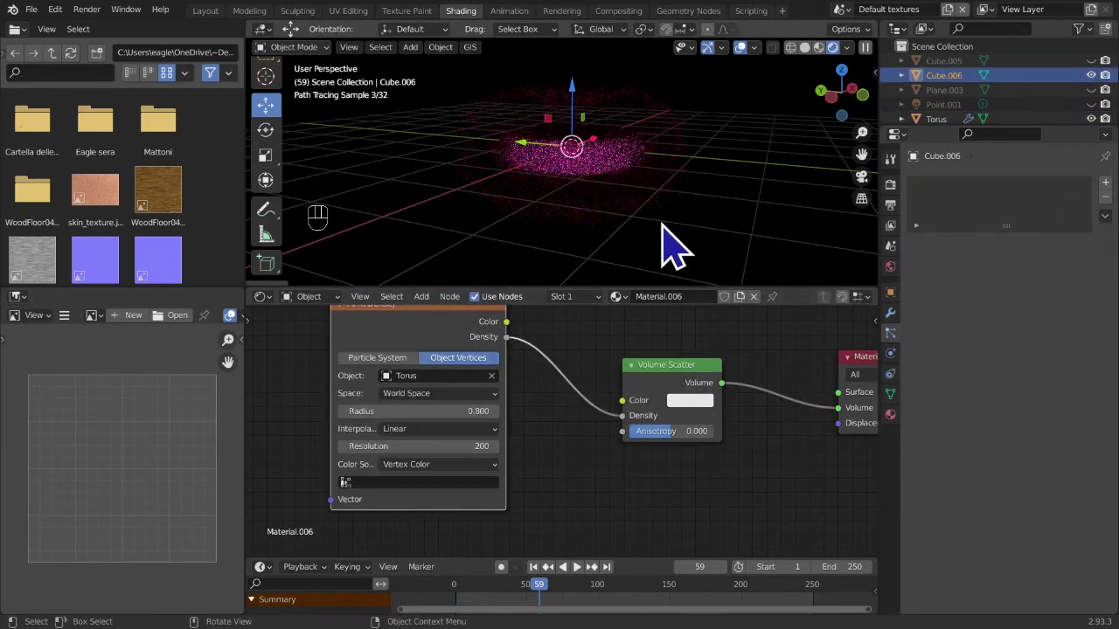
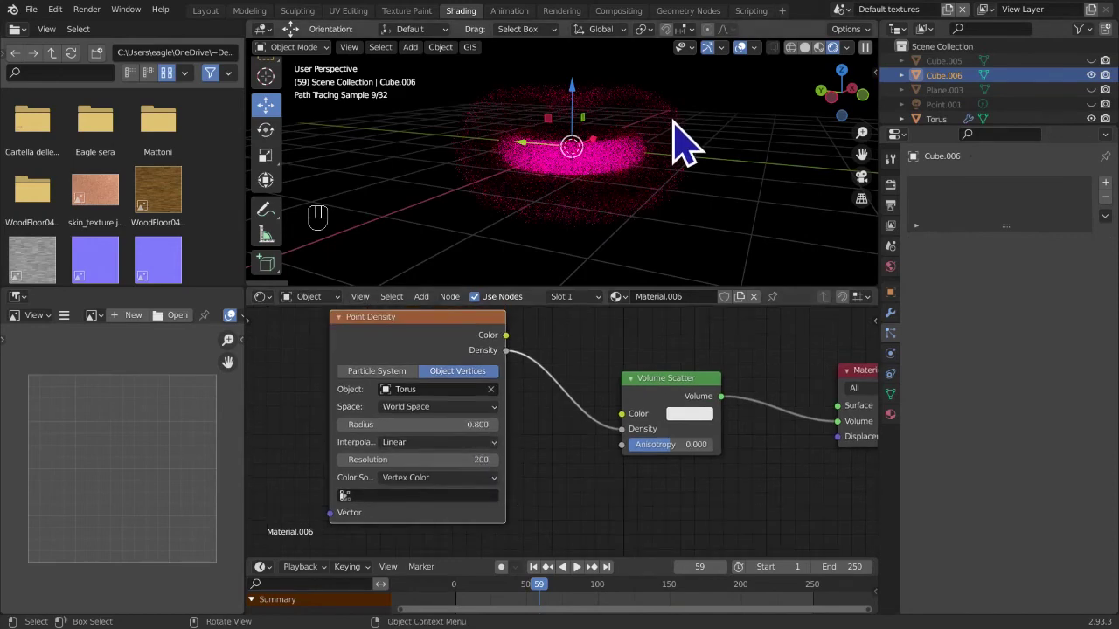
middle_click(687, 142)
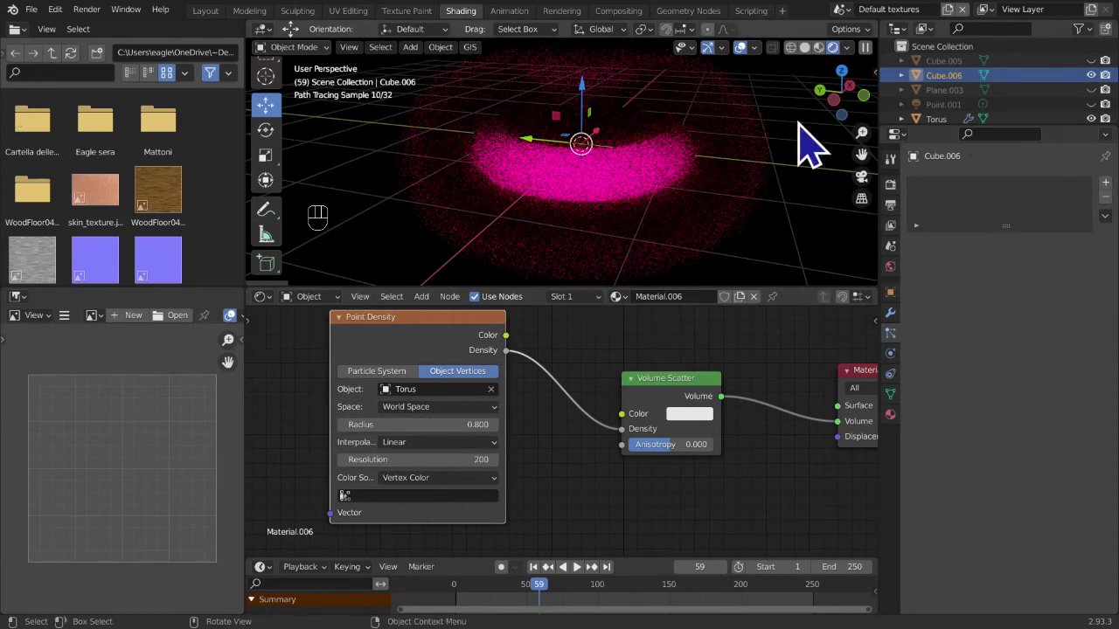
left_click(684, 183)
left_click(738, 175)
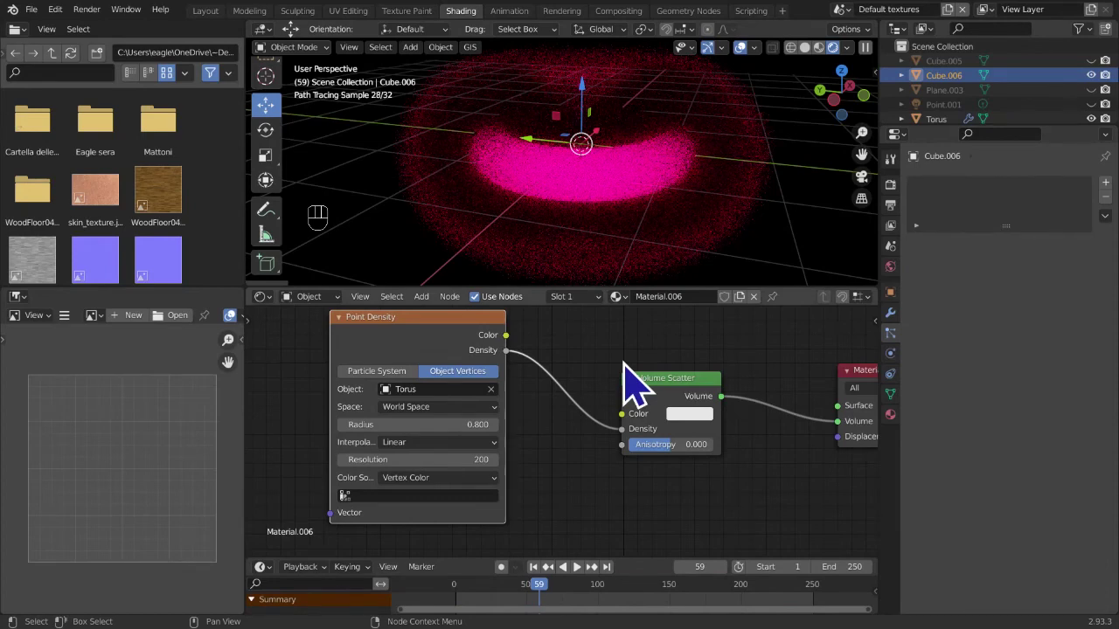
left_click(659, 401)
- Tweak the Point Density settings so the volume resolves into a dense glowing pink torus
left_click_drag(659, 401, 709, 383)
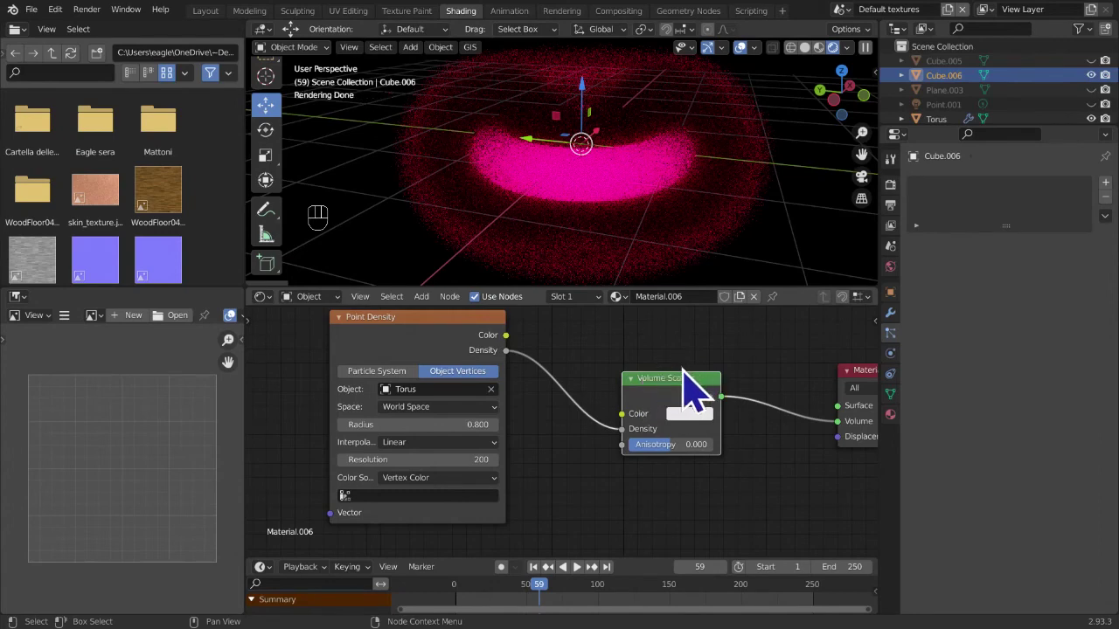
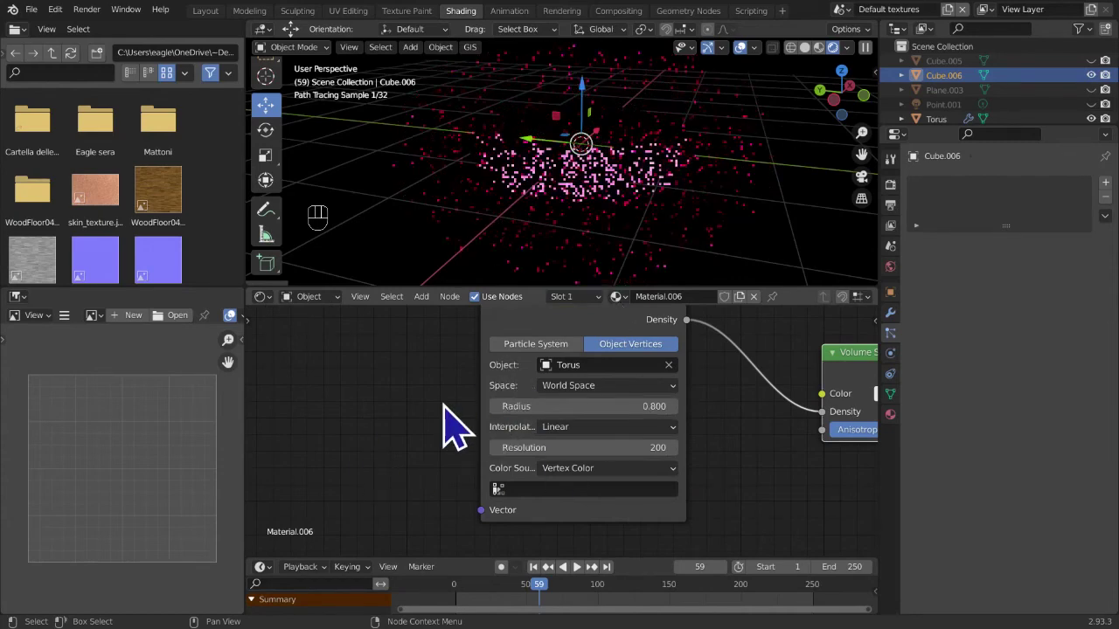
left_click(510, 434)
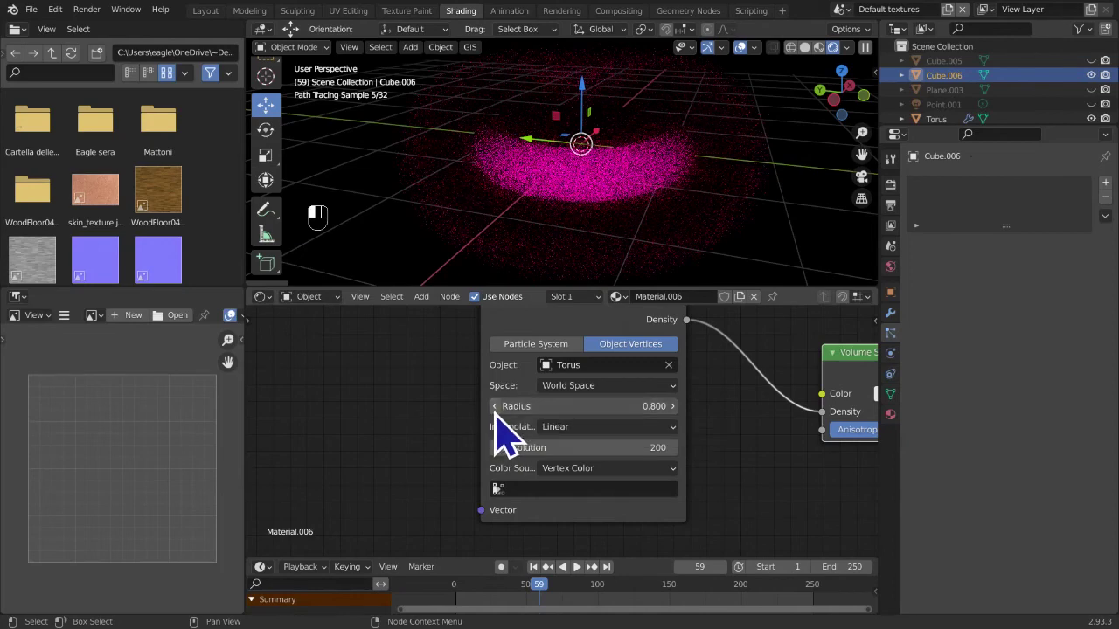
left_click(510, 434)
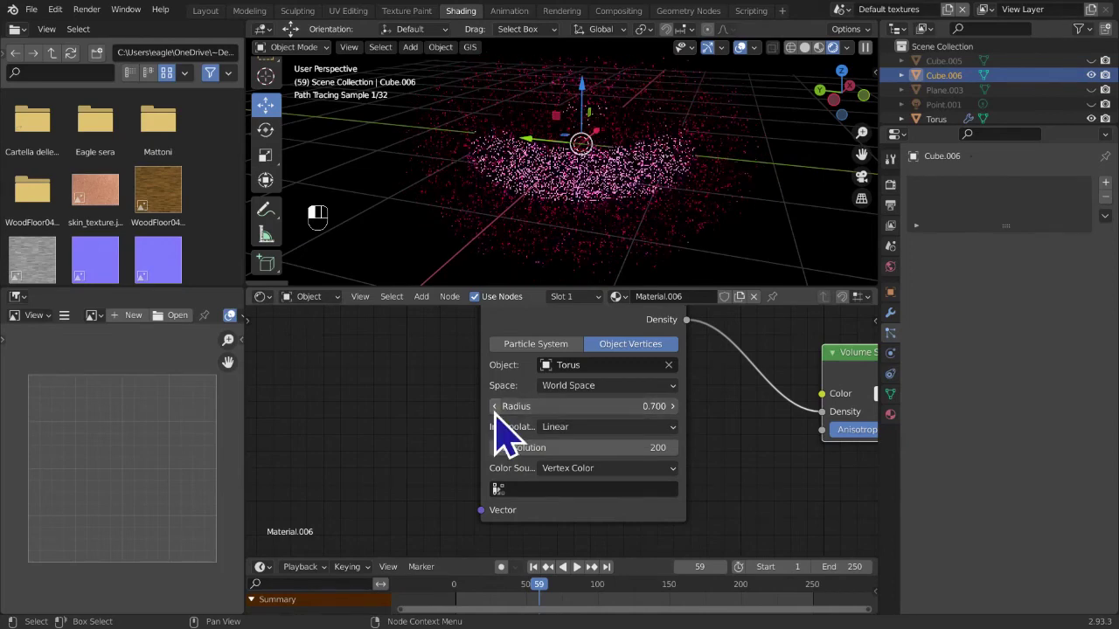
left_click(510, 435)
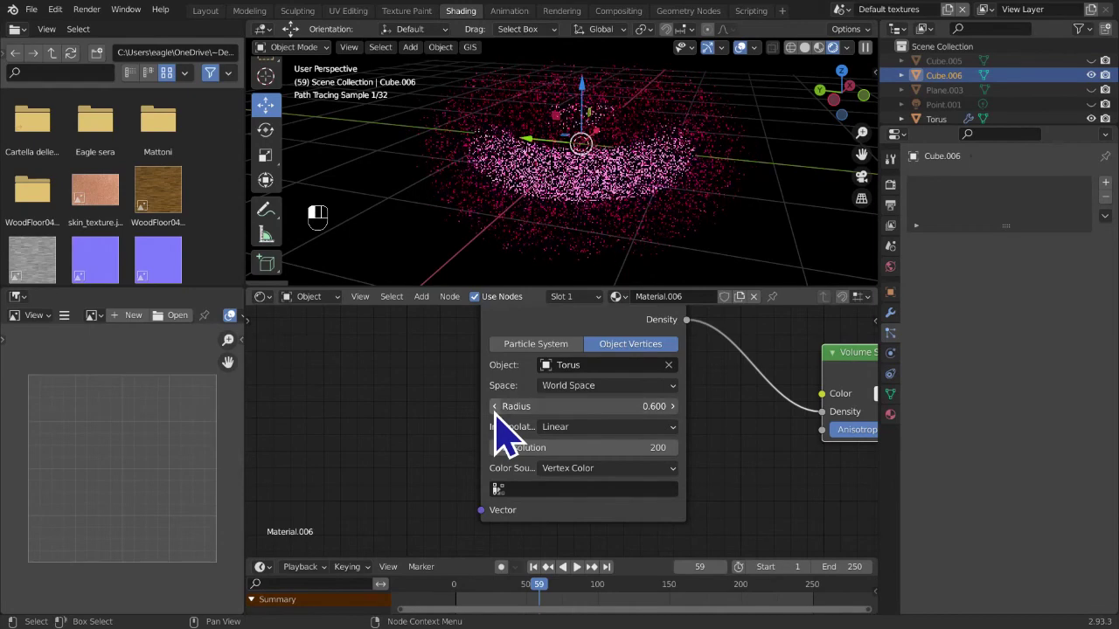
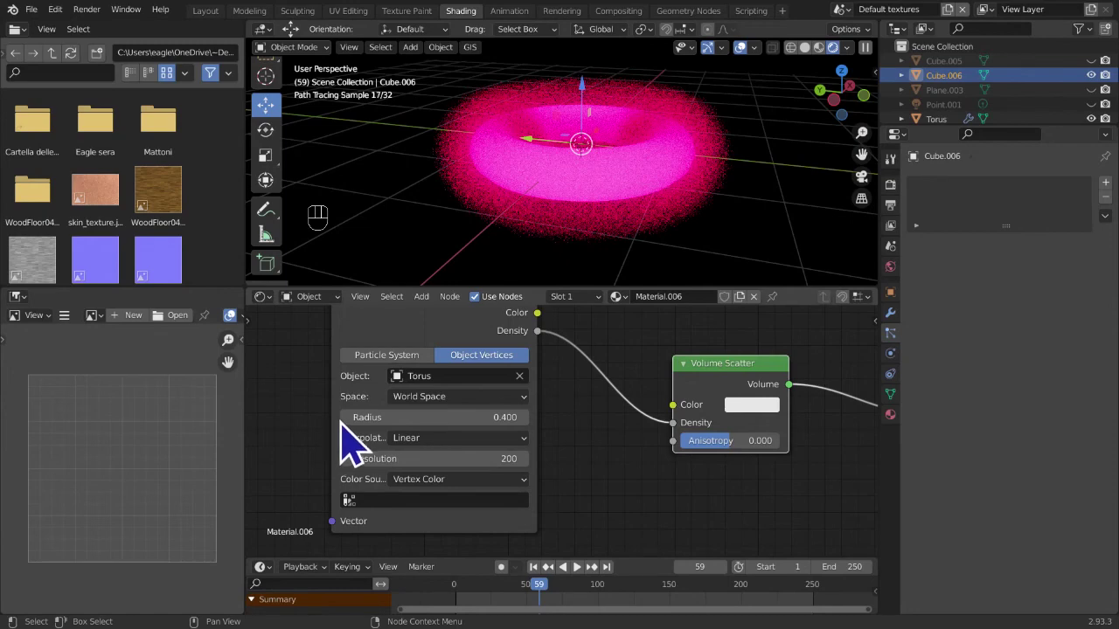
left_click_drag(359, 443, 585, 456)
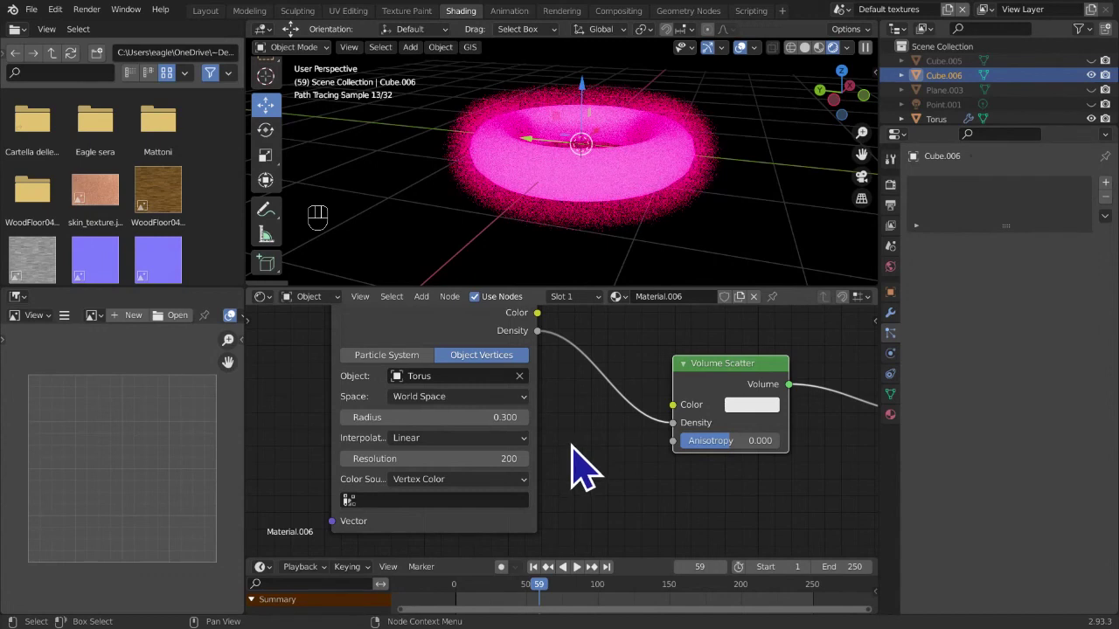
left_click_drag(523, 410, 486, 431)
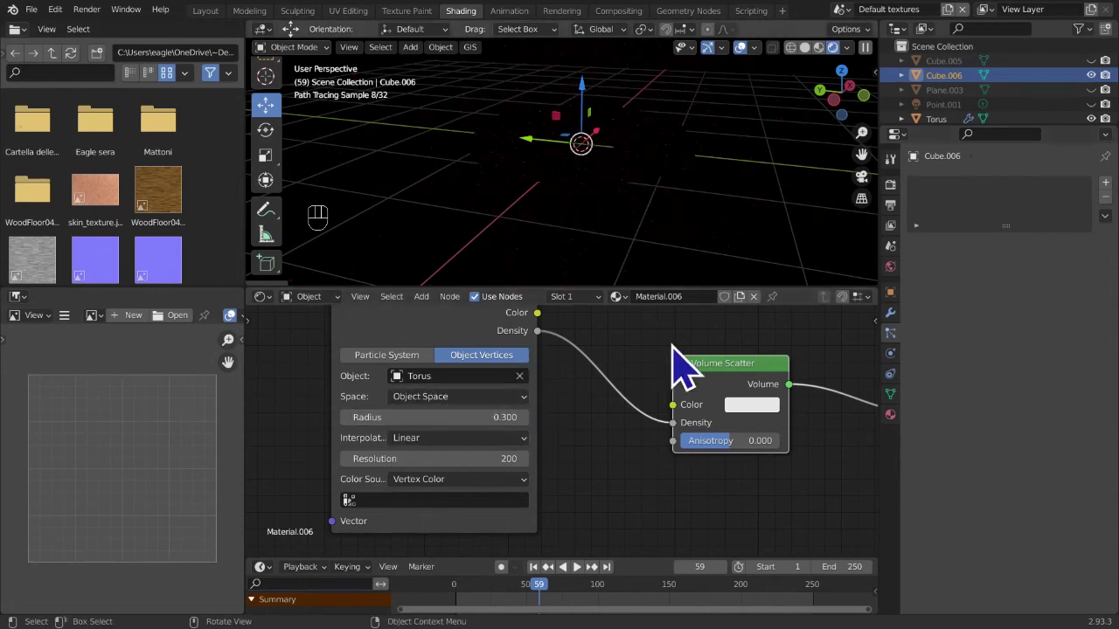
left_click_drag(488, 424, 587, 499)
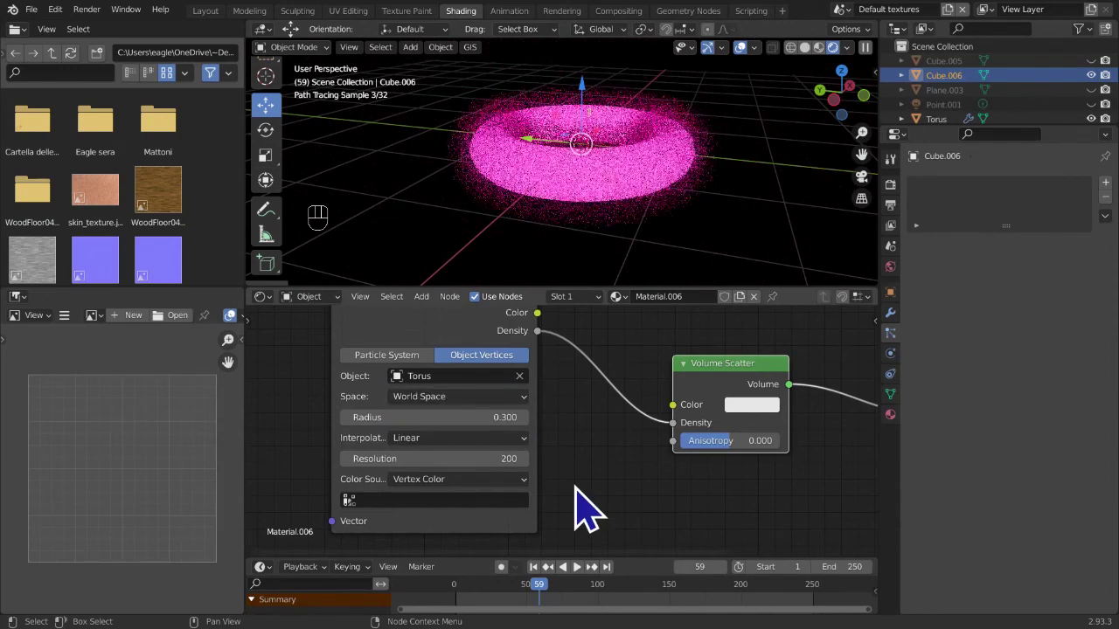
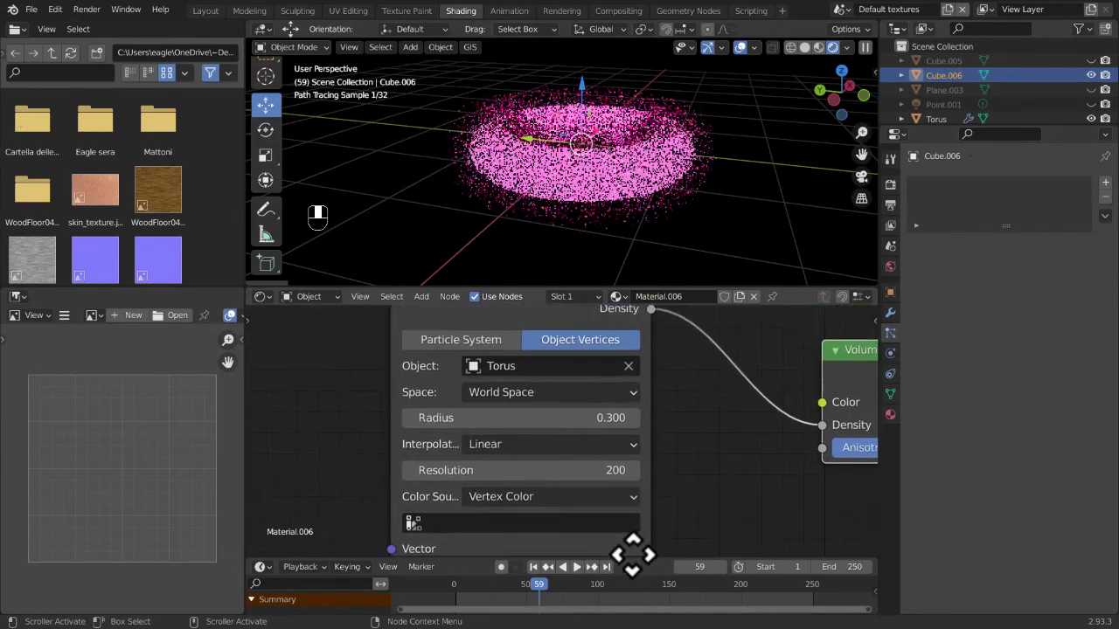
- Save the project as Lezione 42.blend and bring up the Scene selector list
left_click_drag(384, 346, 534, 430)
middle_click(534, 430)
middle_click(677, 423)
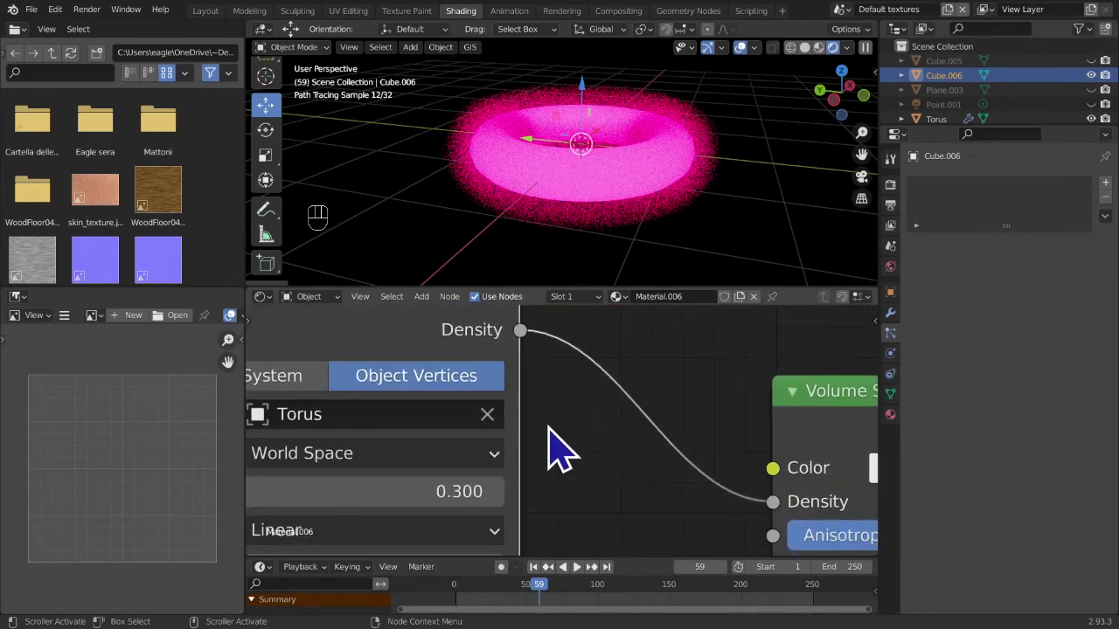
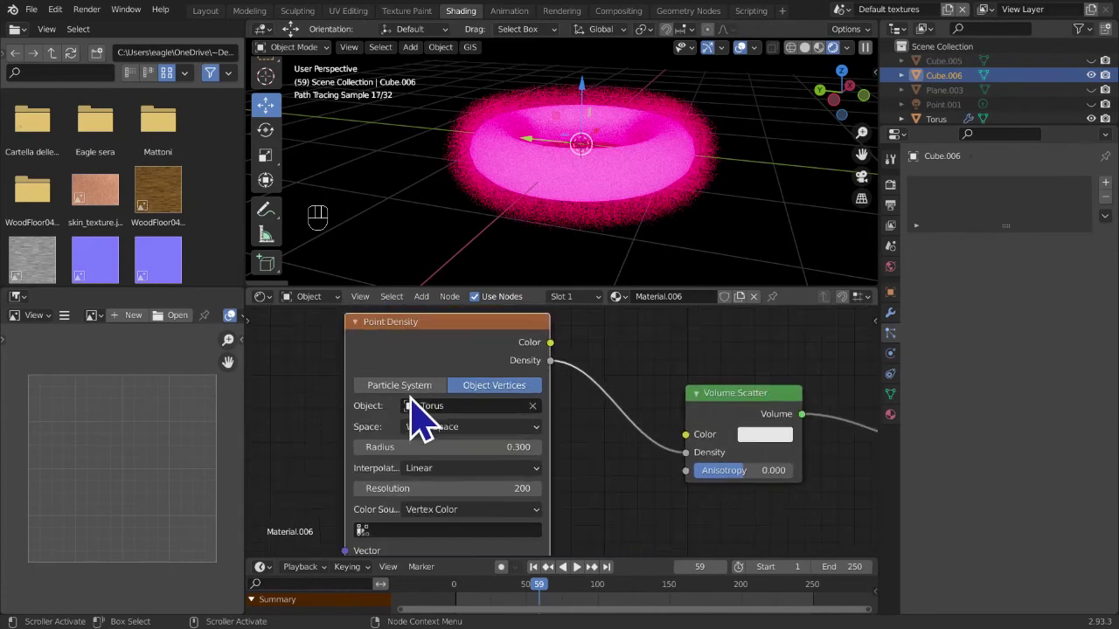
middle_click(435, 387)
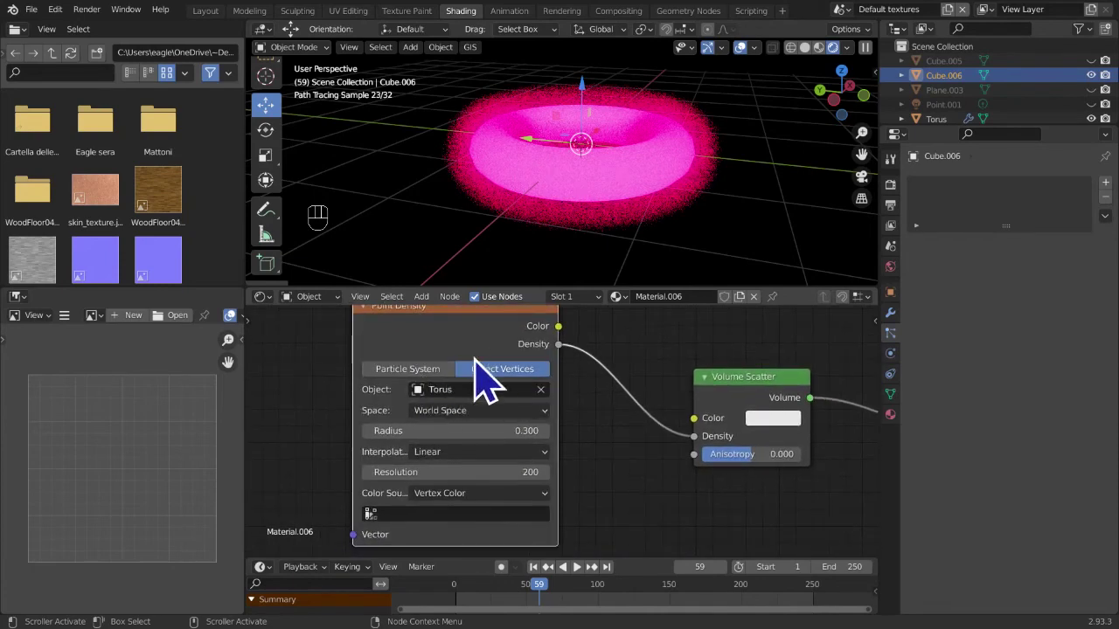
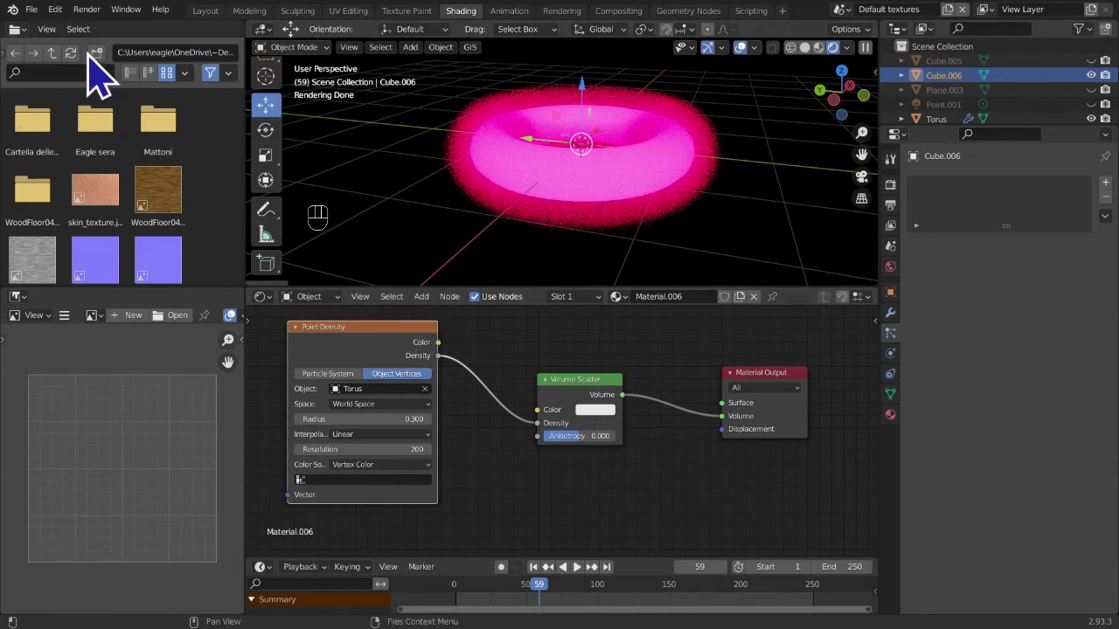
left_click_drag(59, 37, 833, 273)
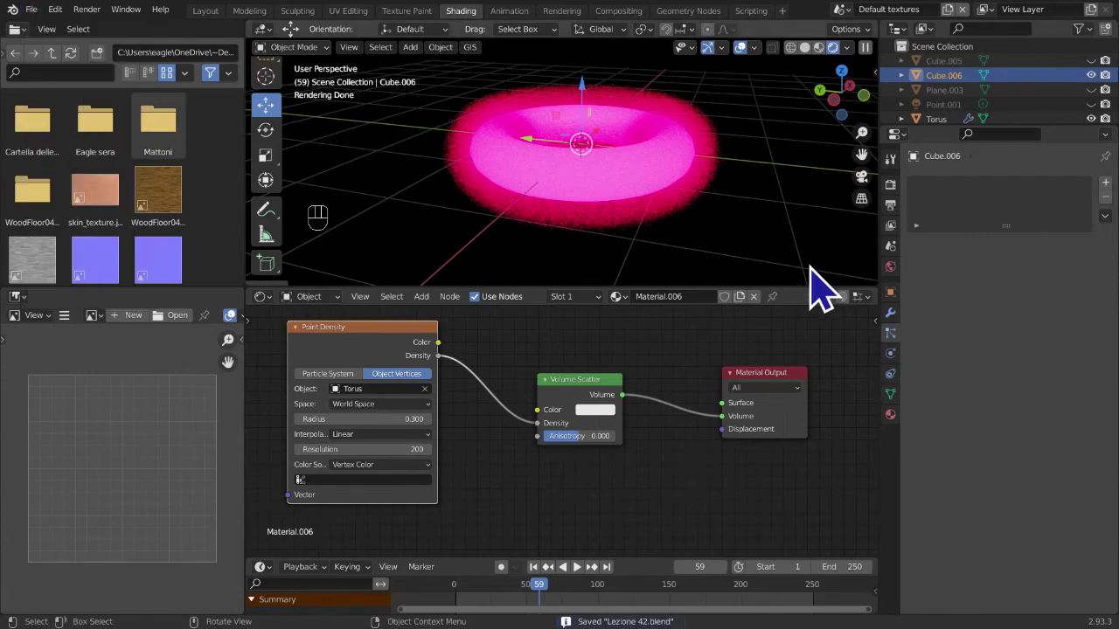
- Switch to the Shader scene and orbit around its fog-filled volume-scatter setup
left_click(861, 37)
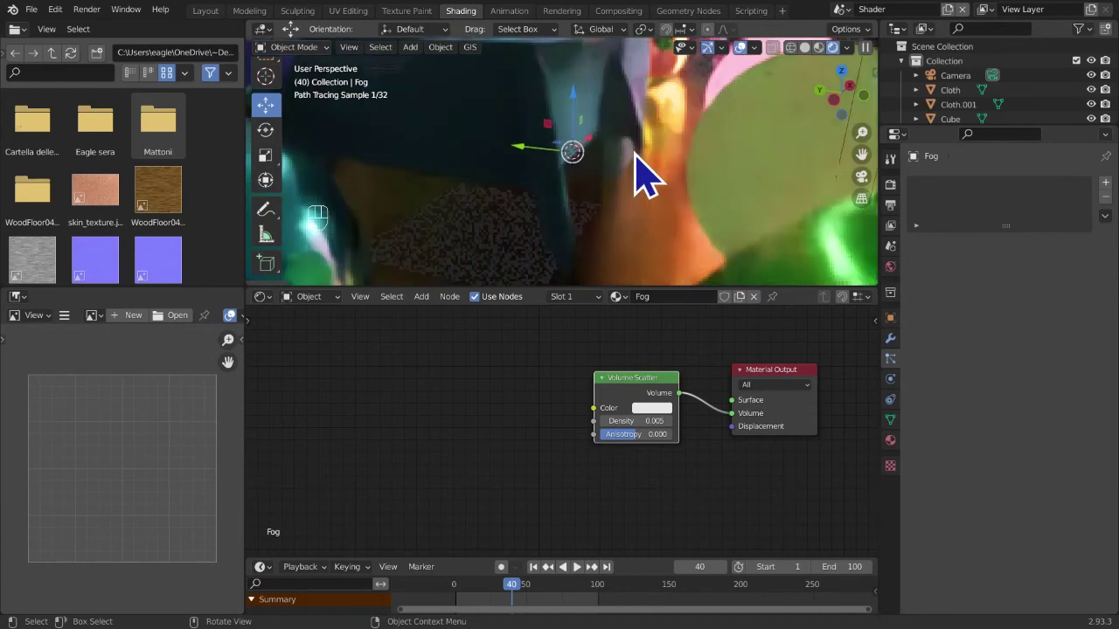
left_click_drag(599, 333, 429, 436)
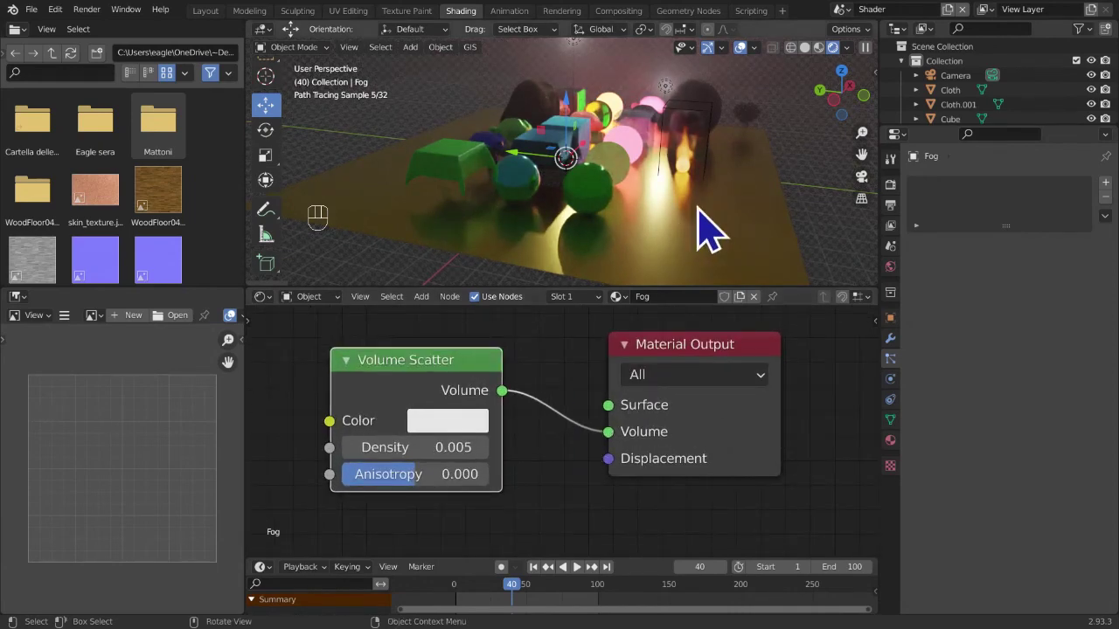
left_click_drag(709, 234, 709, 275)
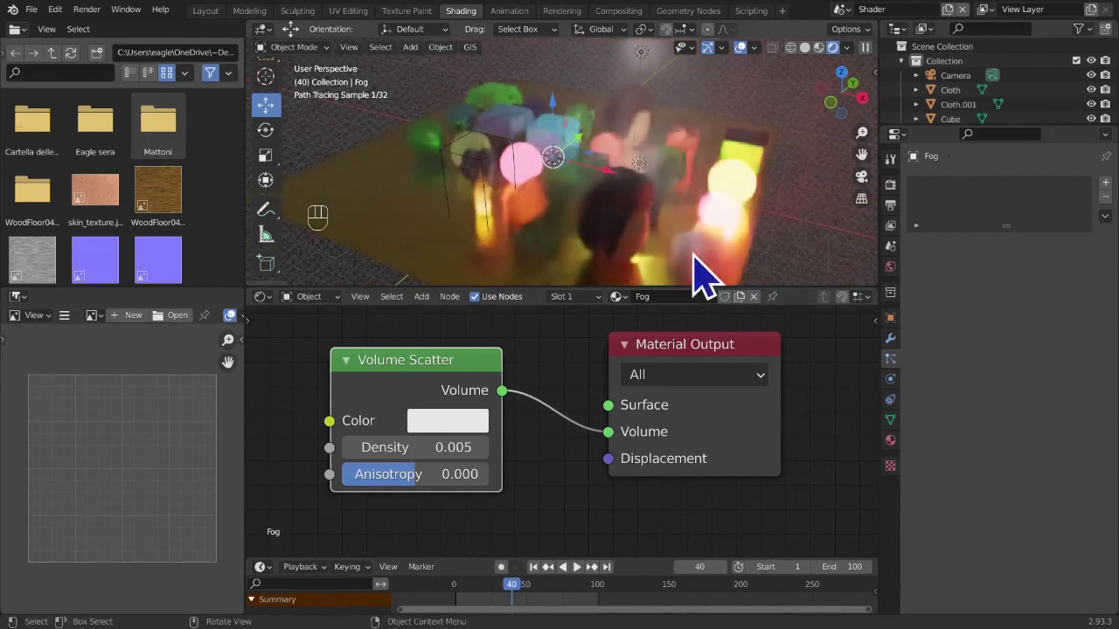
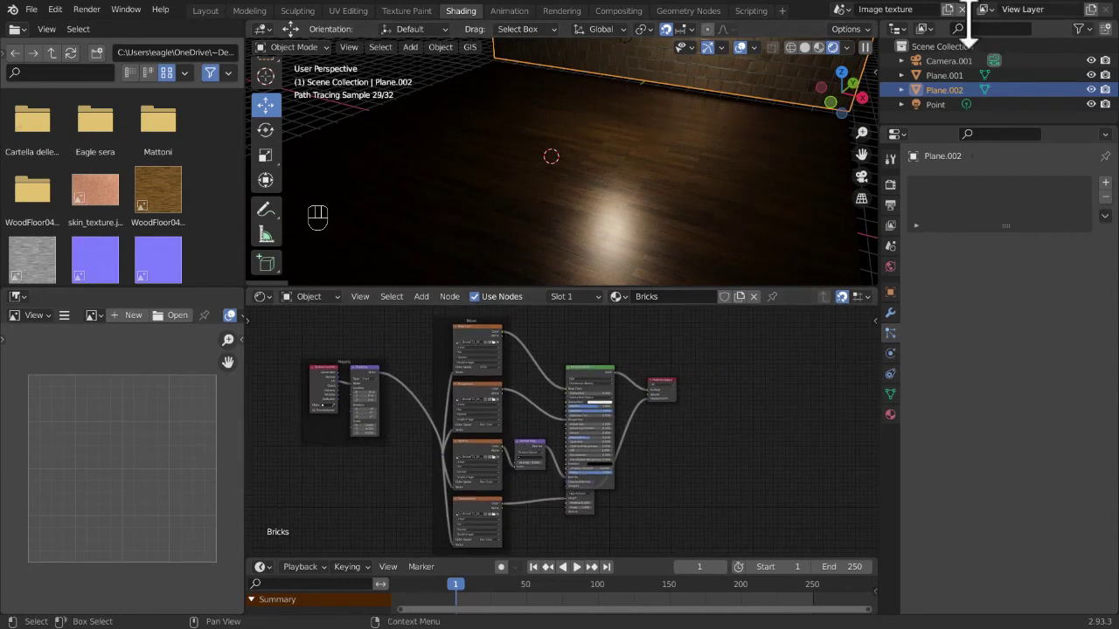
- Return to the Default textures scene and expand Cube.006's Point Density node reading Torus vertices
left_click_drag(852, 33, 892, 59)
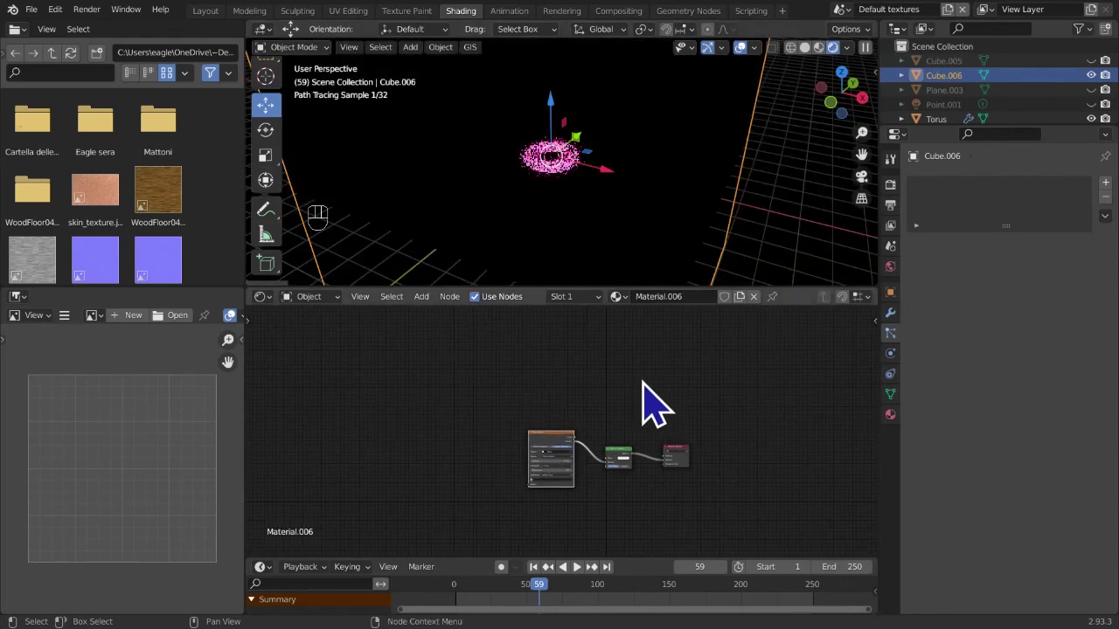
middle_click(626, 509)
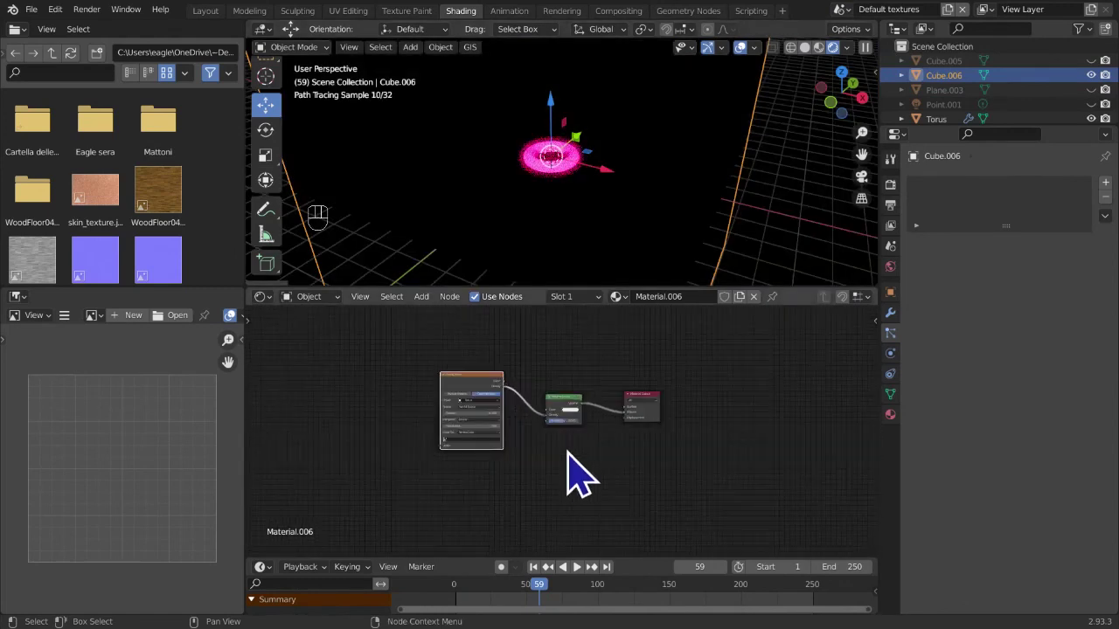
middle_click(593, 468)
middle_click(582, 496)
left_click_drag(738, 218, 530, 238)
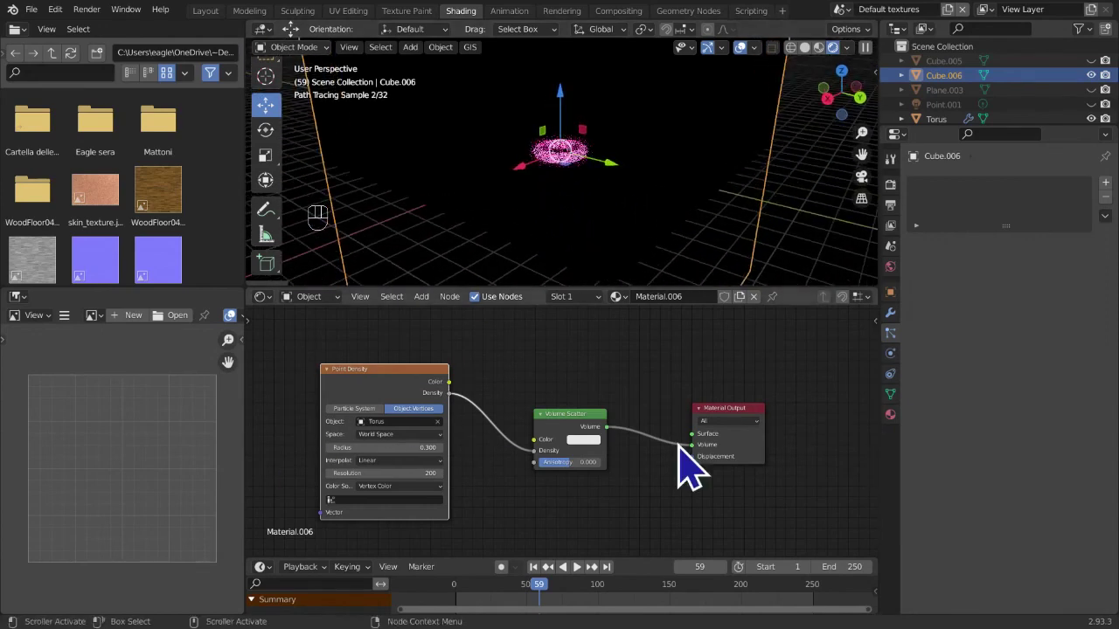
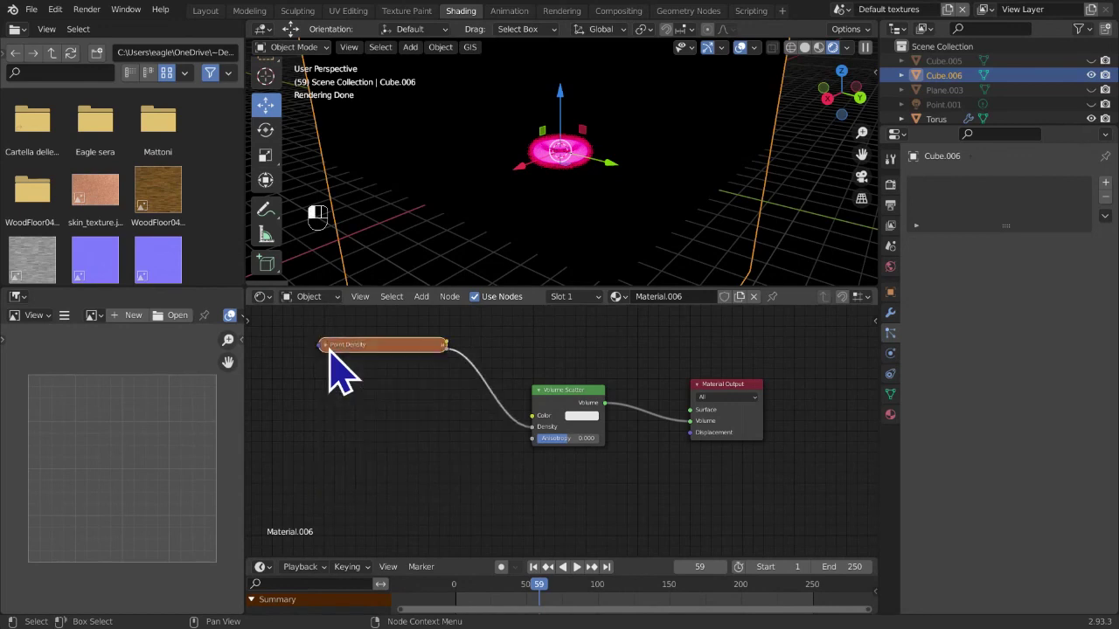
left_click_drag(345, 371, 489, 130)
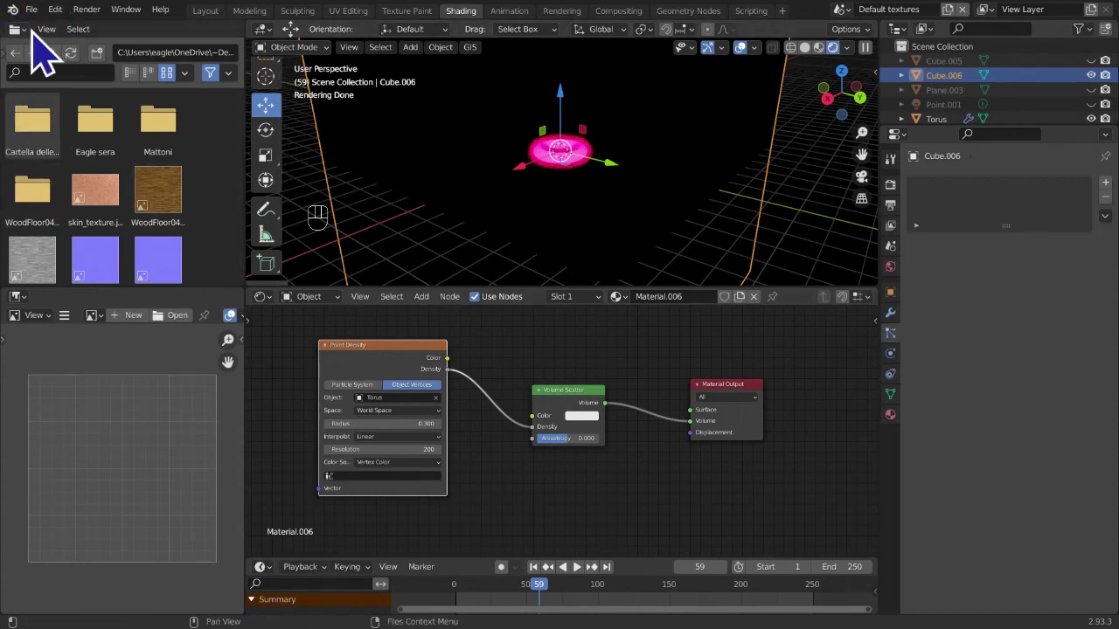
- Show Cube.006's material properties and bring up the Shader Editor's Add menu
left_click_drag(41, 46, 137, 198)
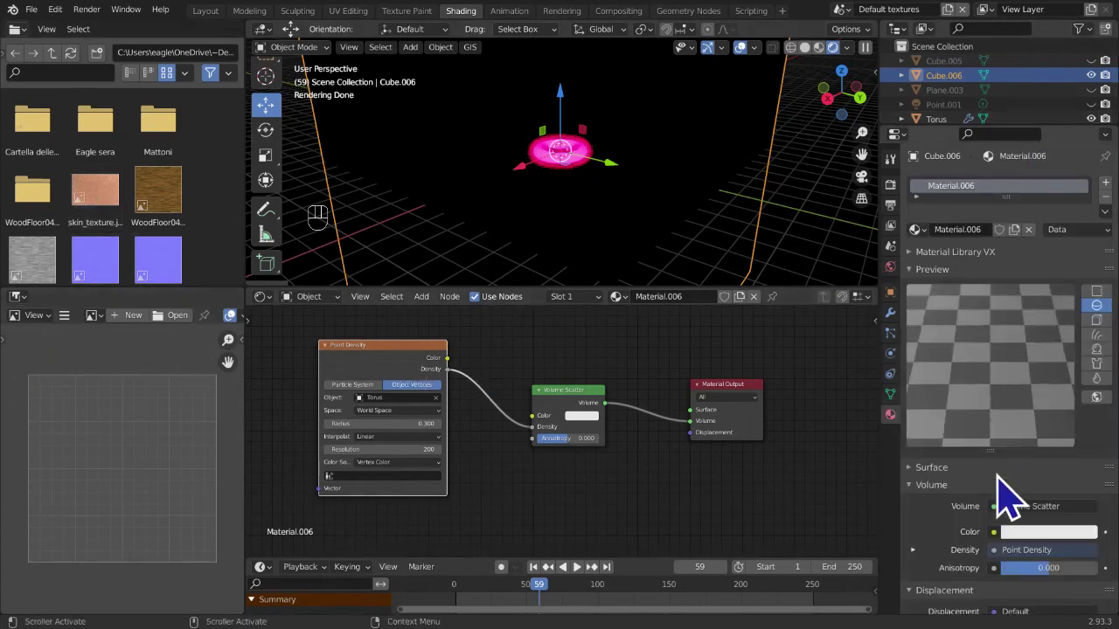
left_click_drag(1009, 487, 991, 516)
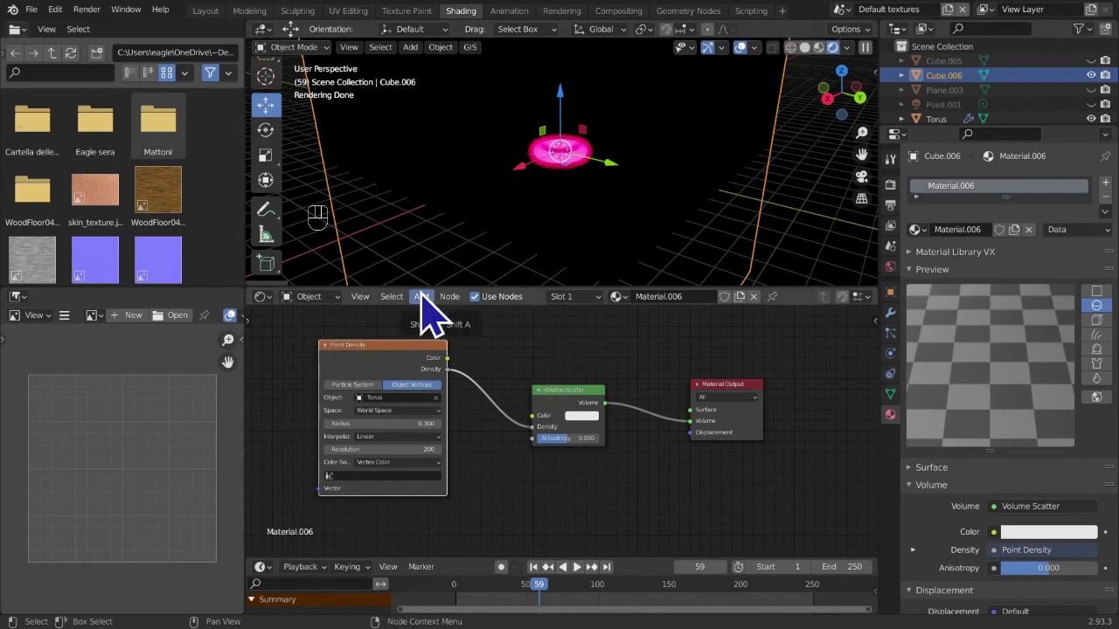
left_click_drag(437, 314, 875, 567)
- Add an unconnected Script node set to Internal beside the Point Density setup
middle_click(628, 470)
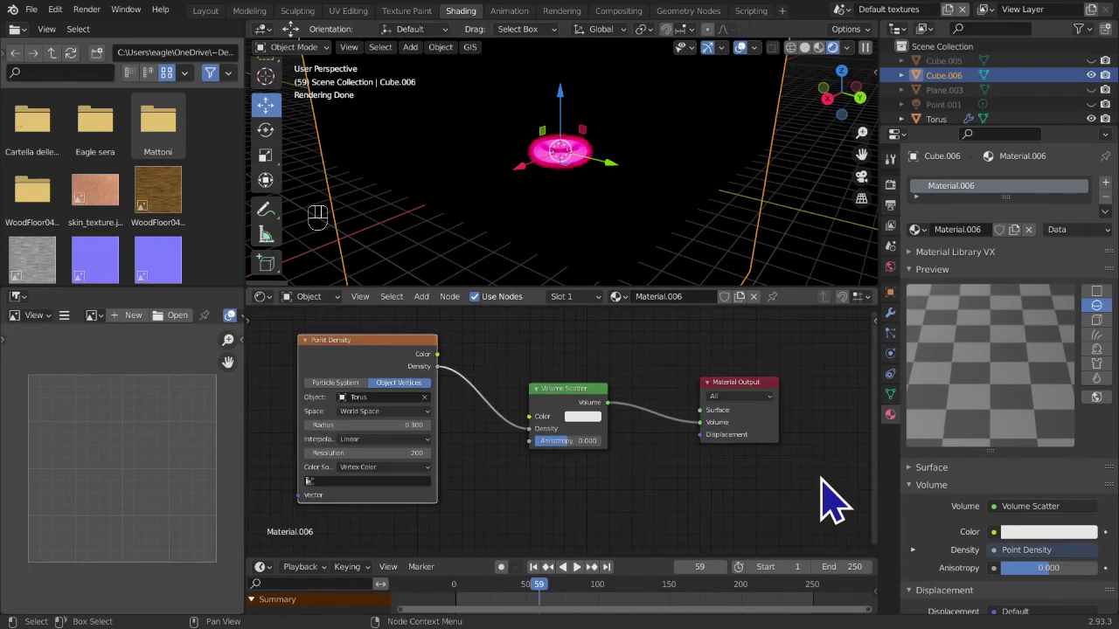
middle_click(834, 495)
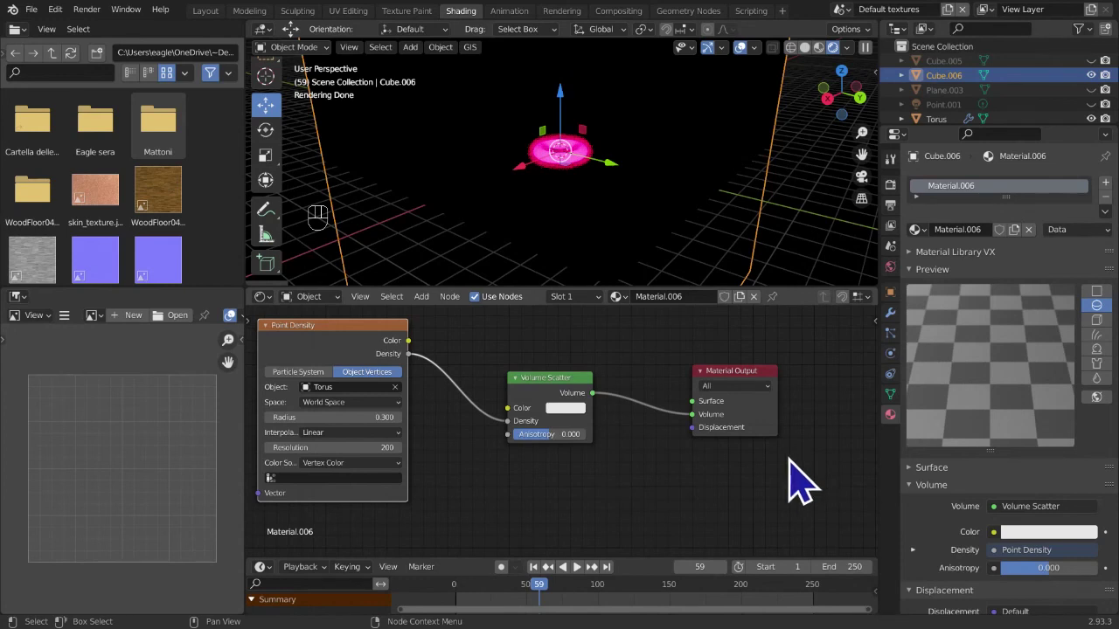
left_click_drag(425, 324, 631, 488)
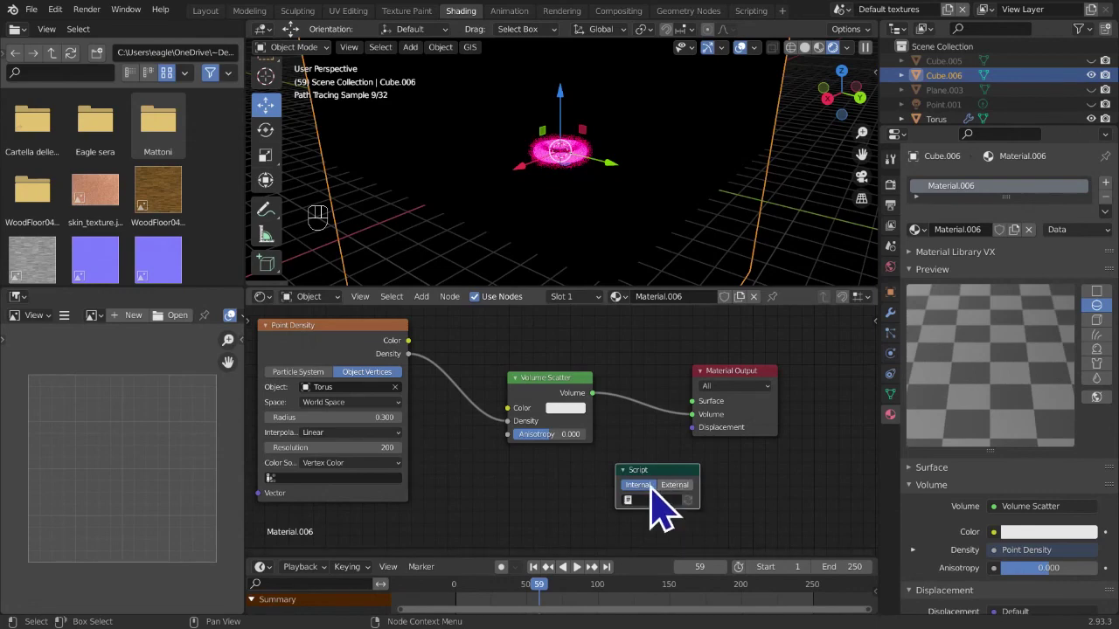
- Toggle the Script node's source, delete it with X, leaving Point Density feeding Volume Scatter
left_click(653, 508)
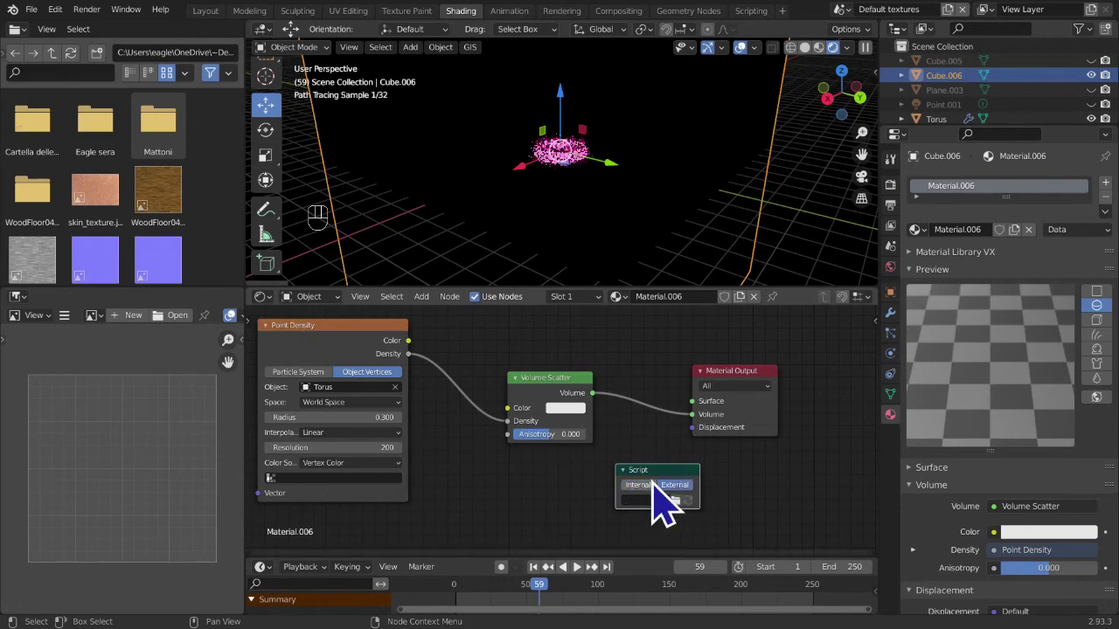
left_click(681, 499)
key("x")
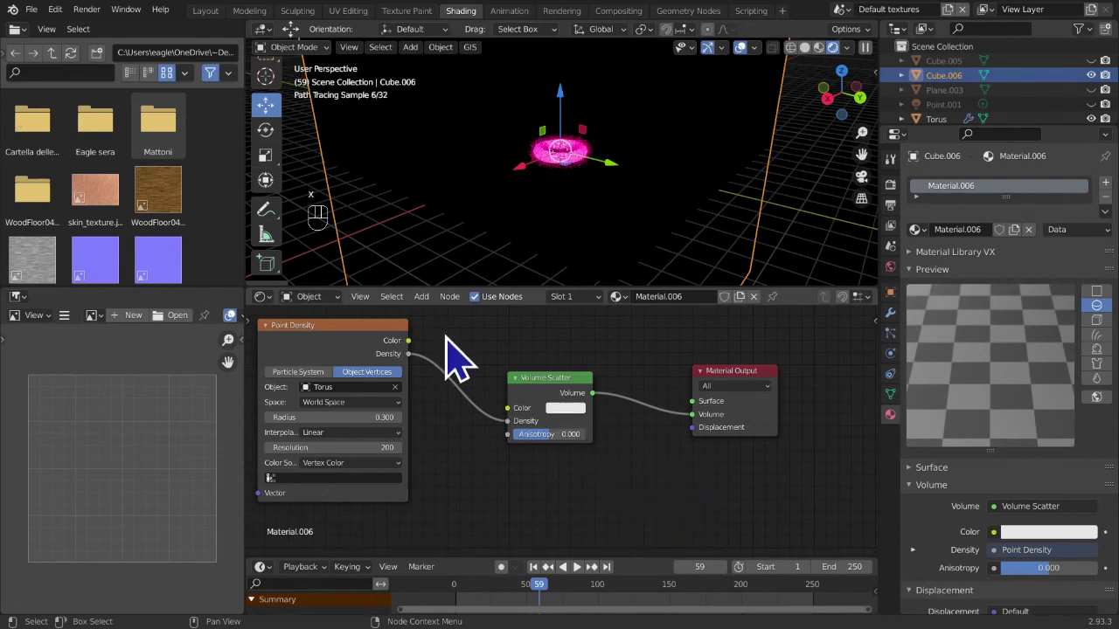
left_click_drag(442, 307, 1056, 478)
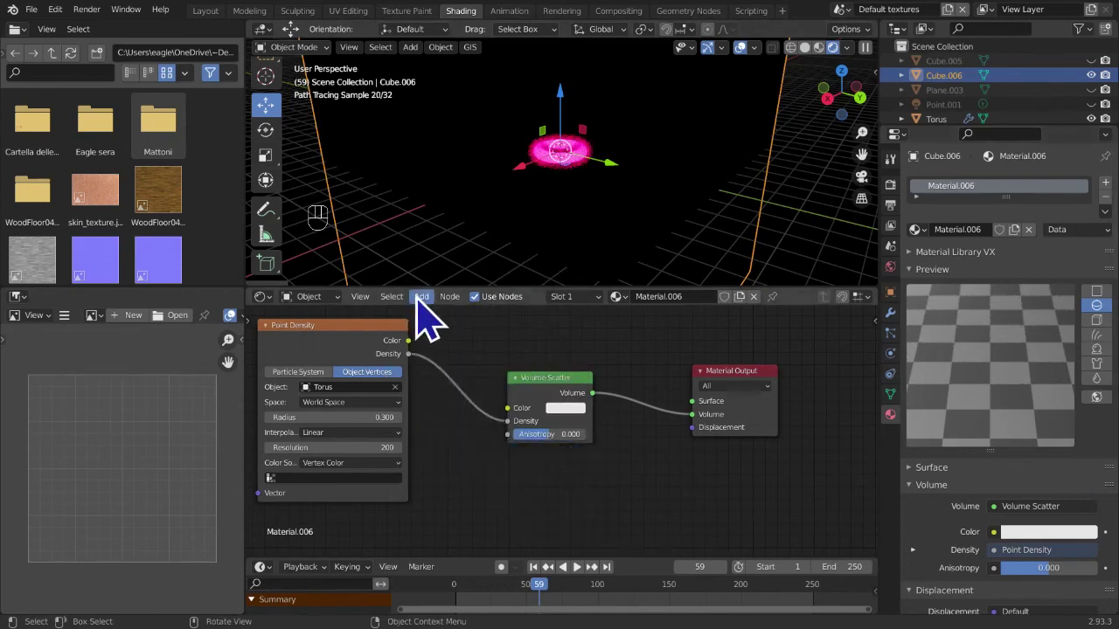
left_click_drag(433, 319, 1017, 509)
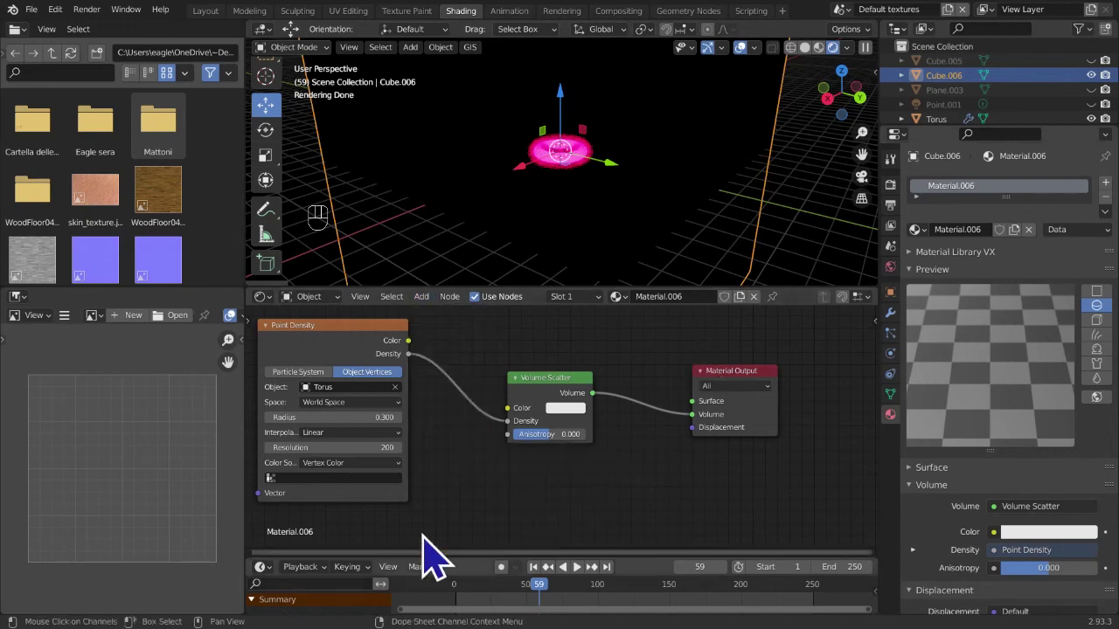